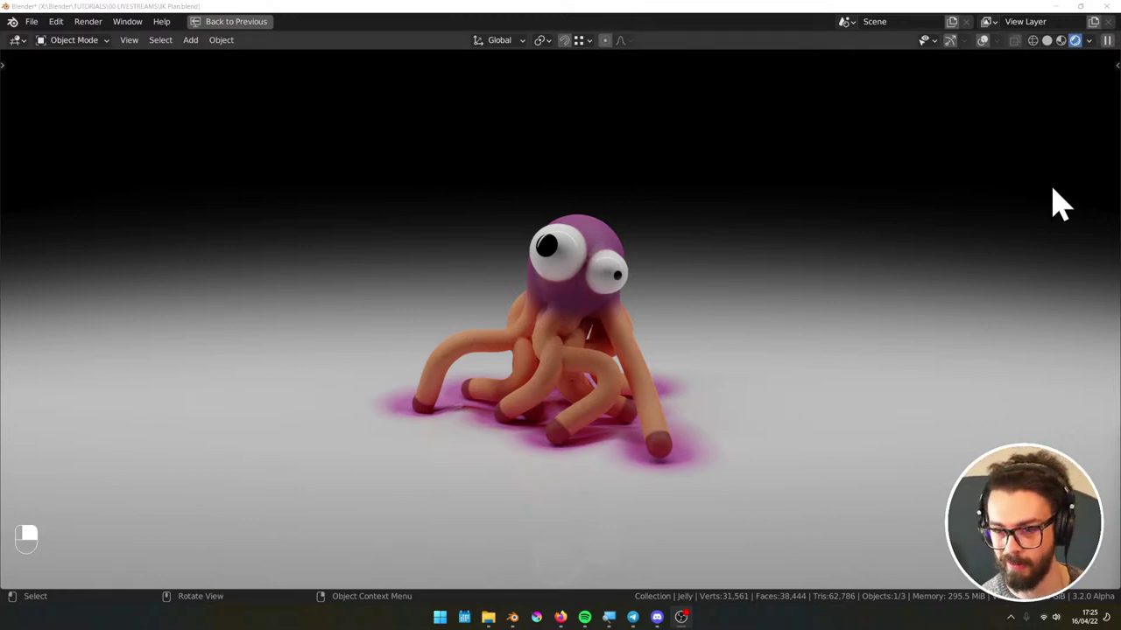
# - Leave the maximized viewport so the full Blender layout with the jelly creature is visible
pyautogui.press('ctrl+space')
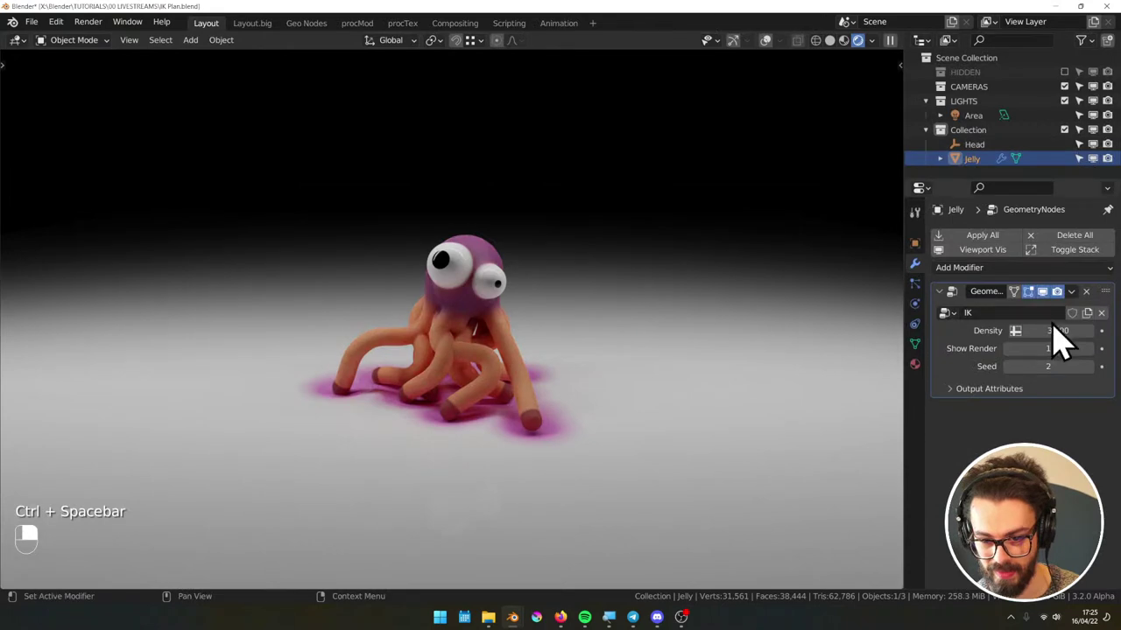
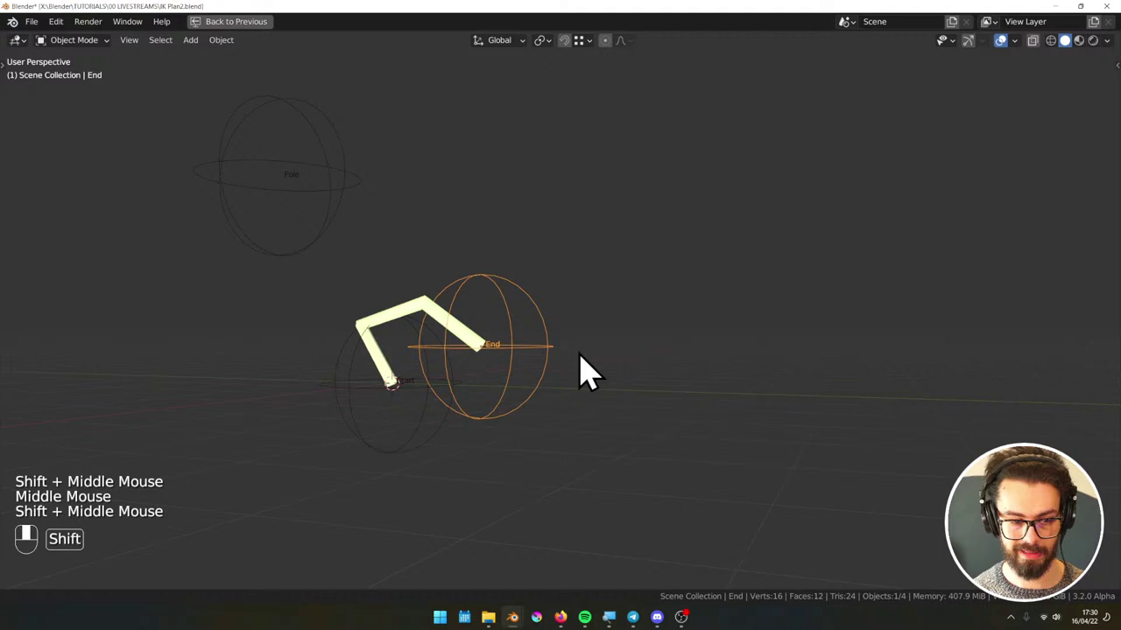
# - Reposition the selected objects in the IK STREAM scene and switch to front view
pyautogui.click(524, 360)
pyautogui.moveTo(524, 360); pyautogui.dragTo(678, 238)
pyautogui.press('g')
pyautogui.press('g')
pyautogui.press('g')
pyautogui.press('g')
pyautogui.press('g')
pyautogui.press('KP_1')
# - Nudge the plane into place and maximize the editor showing the empty IK node tree
pyautogui.click(678, 238)
pyautogui.moveTo(679, 238); pyautogui.dragTo(795, 194)
pyautogui.press('g')
pyautogui.press('g')
pyautogui.click(794, 194)
pyautogui.press('ctrl+space')
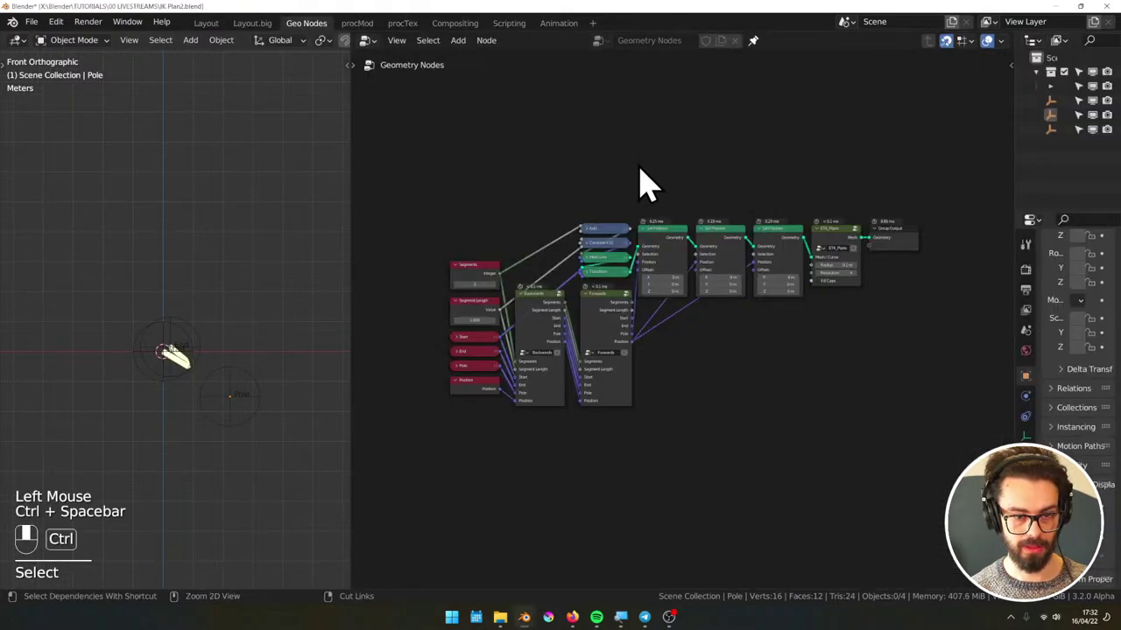
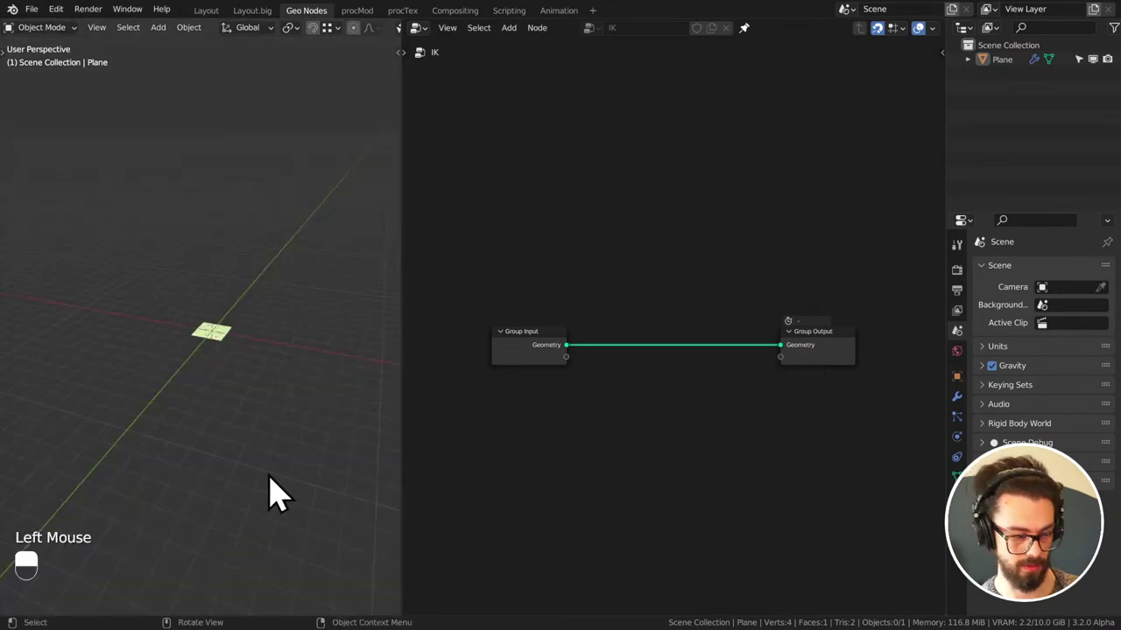
# - Adjust the lower-left editor edge and reveal the viewport sidebar (N)
pyautogui.moveTo(45, 563); pyautogui.dragTo(27, 575)
pyautogui.moveTo(34, 585); pyautogui.dragTo(49, 583)
pyautogui.moveTo(49, 583); pyautogui.dragTo(27, 561)
pyautogui.moveTo(38, 590); pyautogui.dragTo(28, 550)
pyautogui.moveTo(43, 571); pyautogui.dragTo(281, 66)
pyautogui.press('n')
# - Enable Screencast Keys in its sidebar tab so pressed keys show during recording
pyautogui.moveTo(281, 66); pyautogui.dragTo(139, 269)
pyautogui.doubleClick(139, 269)
pyautogui.moveTo(285, 213); pyautogui.dragTo(488, 187)
pyautogui.click(488, 186)
pyautogui.moveTo(488, 186); pyautogui.dragTo(220, 262)
pyautogui.click(573, 182)
pyautogui.middleClick(574, 182)
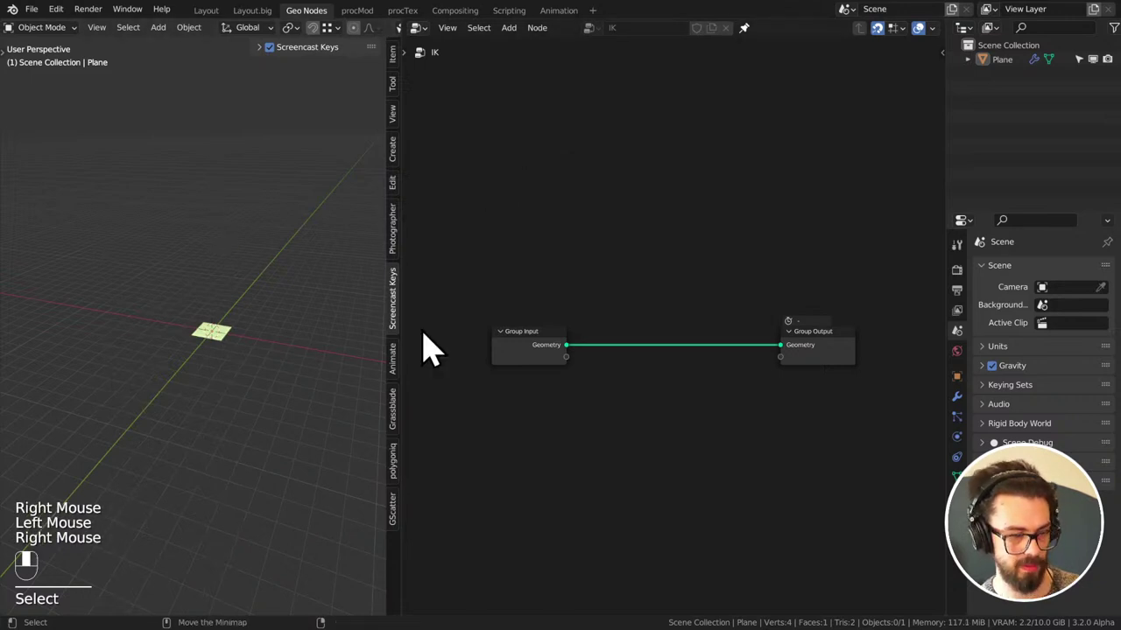
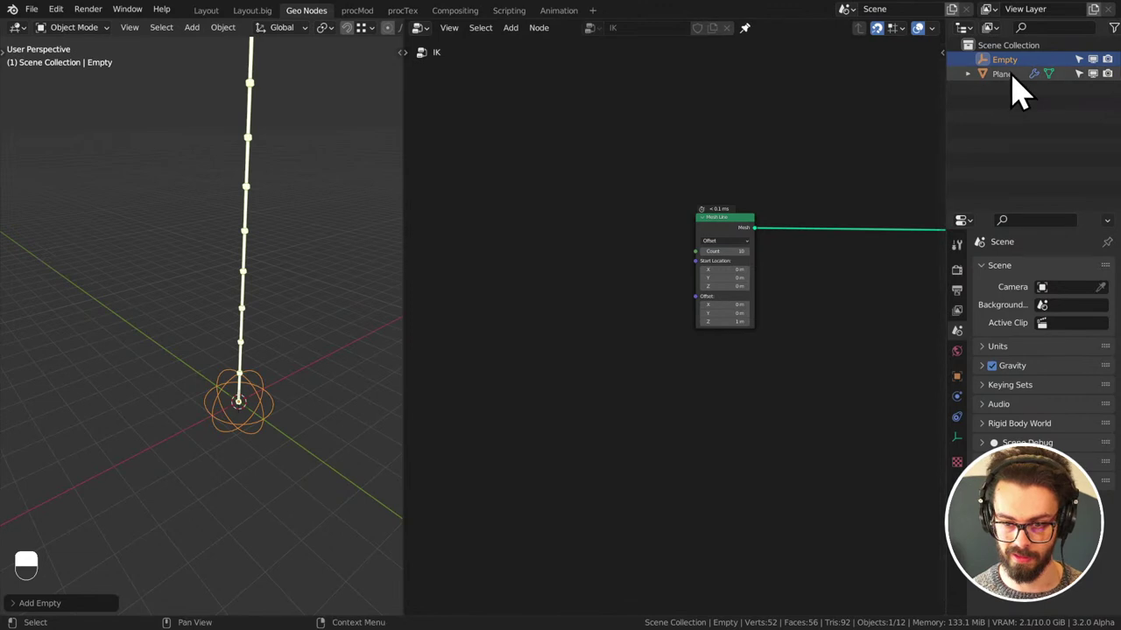
# - Rename the empties in the Outliner to Start and Pole
pyautogui.click(1018, 79)
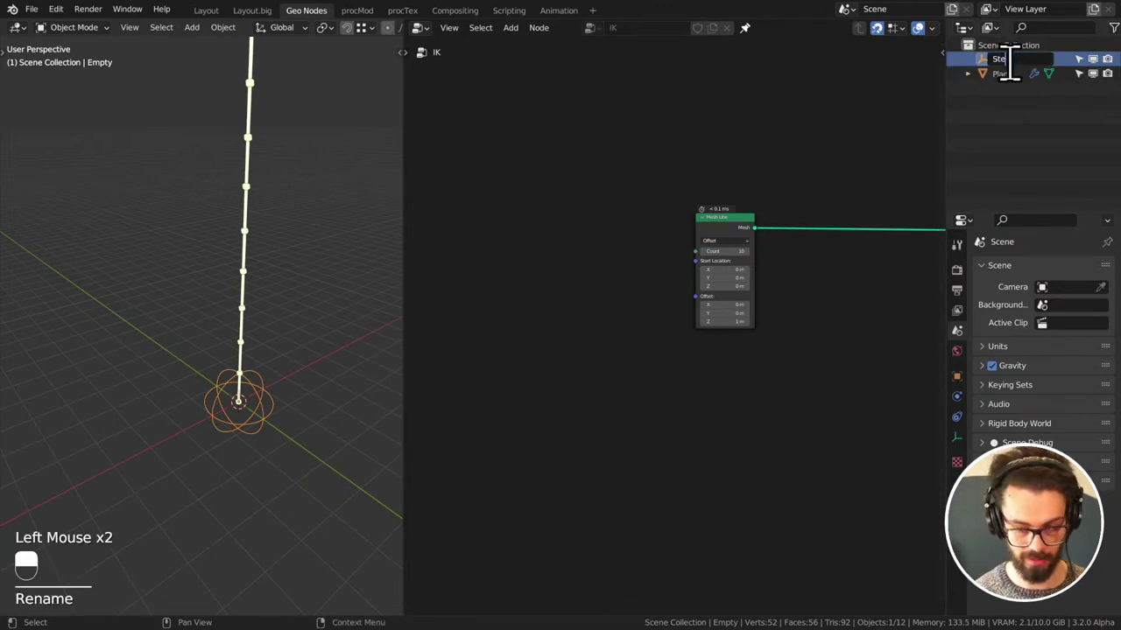
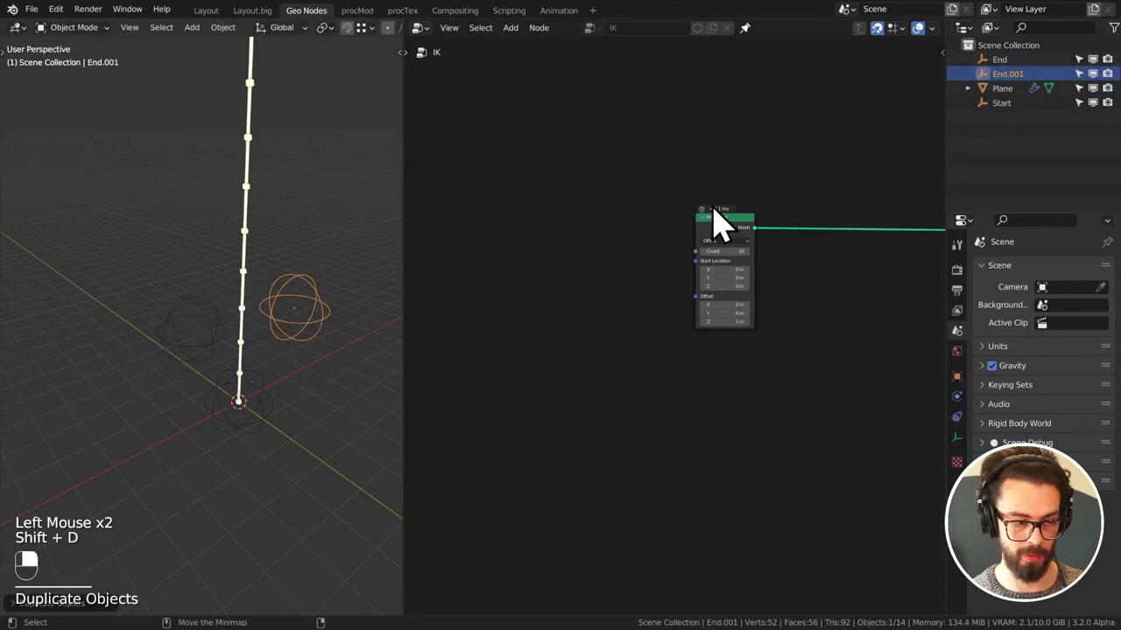
pyautogui.doubleClick(1018, 89)
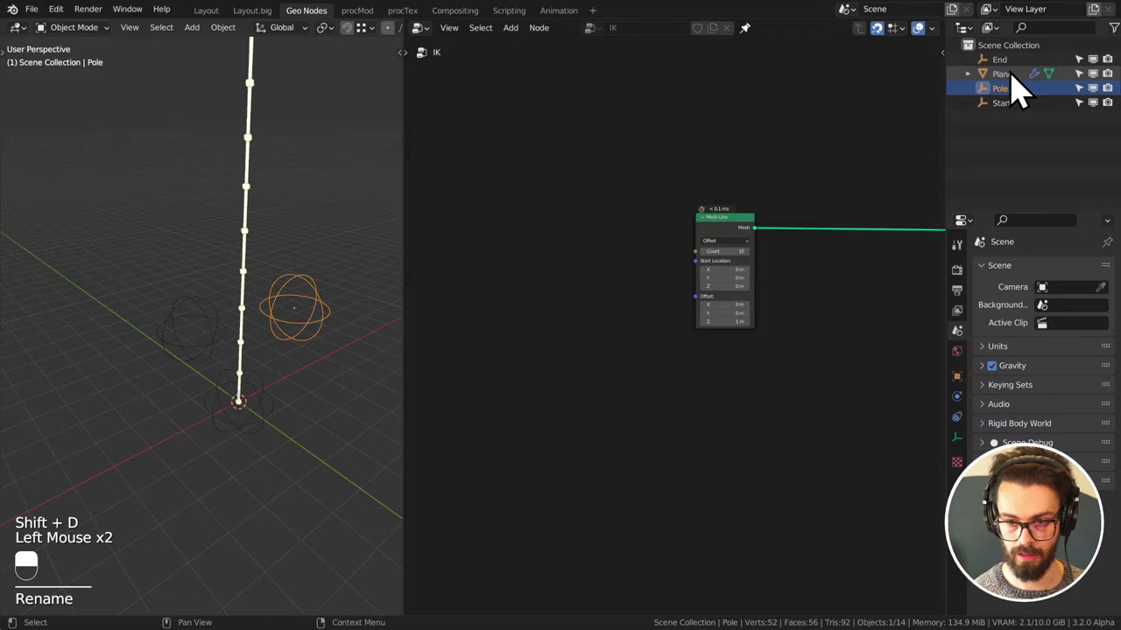
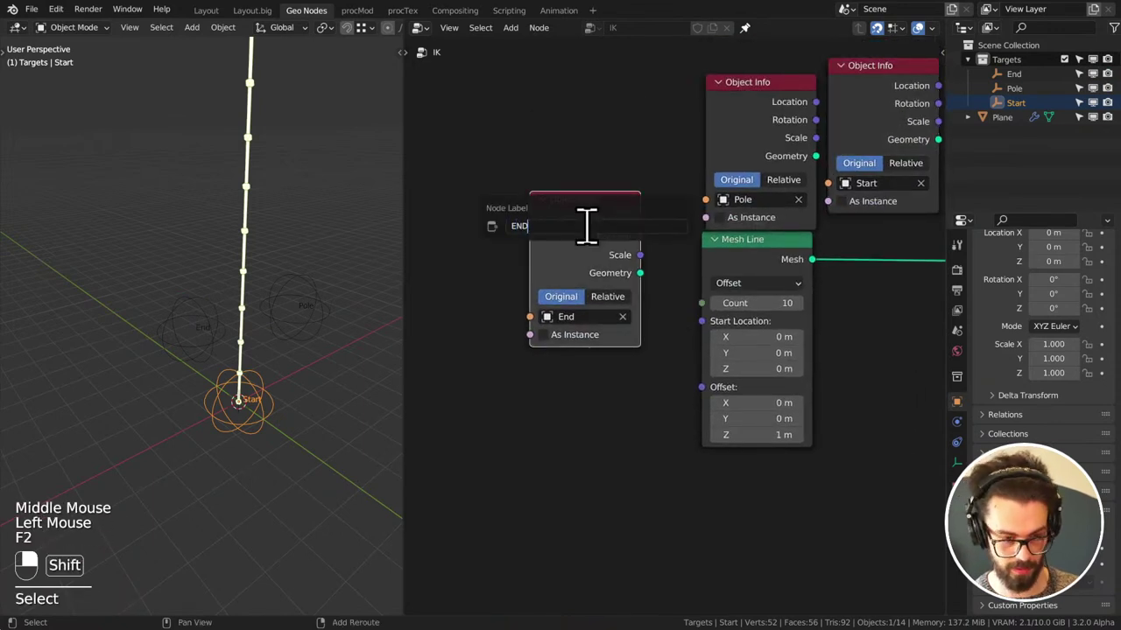
# - Confirm the END label and collapse the Pole Object Info node in the IK tree
pyautogui.press('h')
pyautogui.middleClick(671, 191)
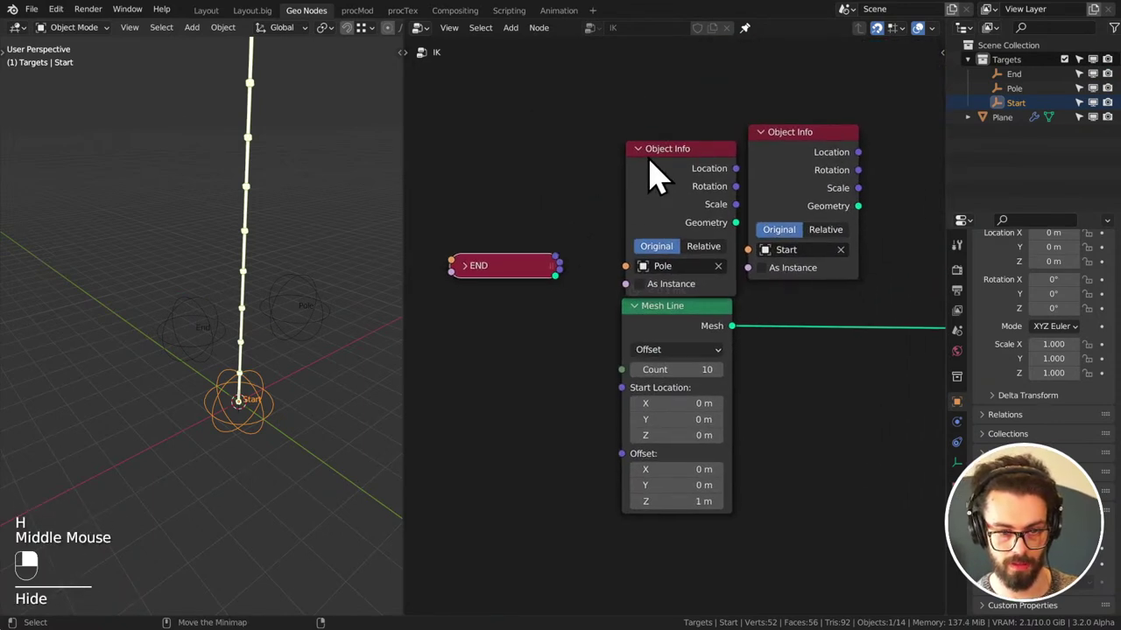
pyautogui.click(648, 174)
pyautogui.click(662, 167)
pyautogui.click(647, 170)
pyautogui.click(688, 161)
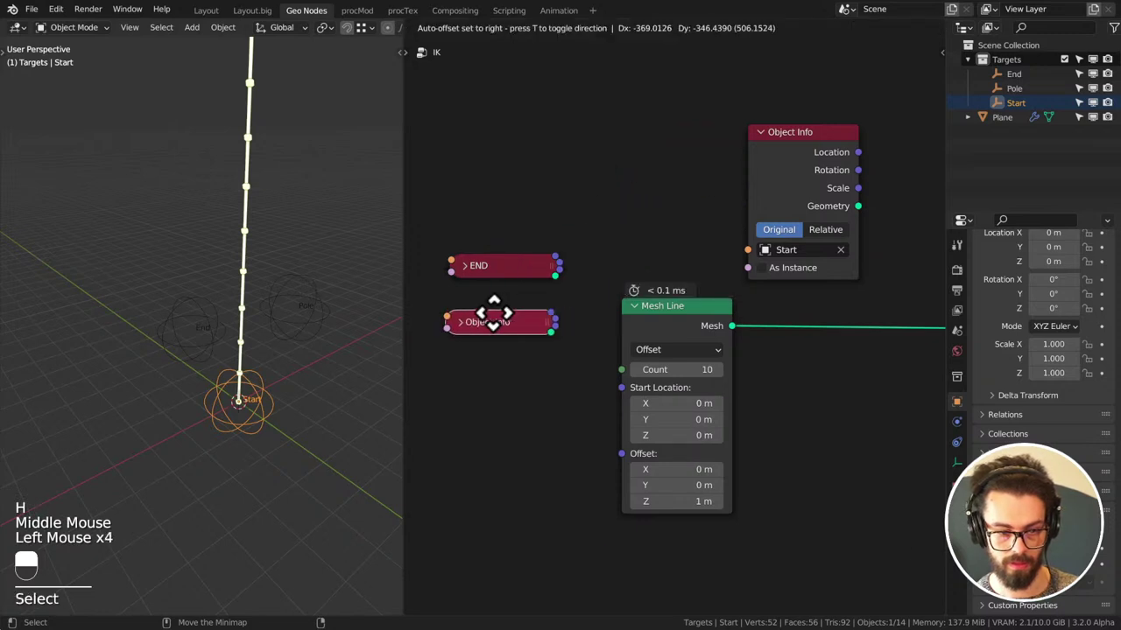
pyautogui.middleClick(582, 330)
pyautogui.middleClick(622, 337)
pyautogui.scroll(3)
pyautogui.middleClick(627, 265)
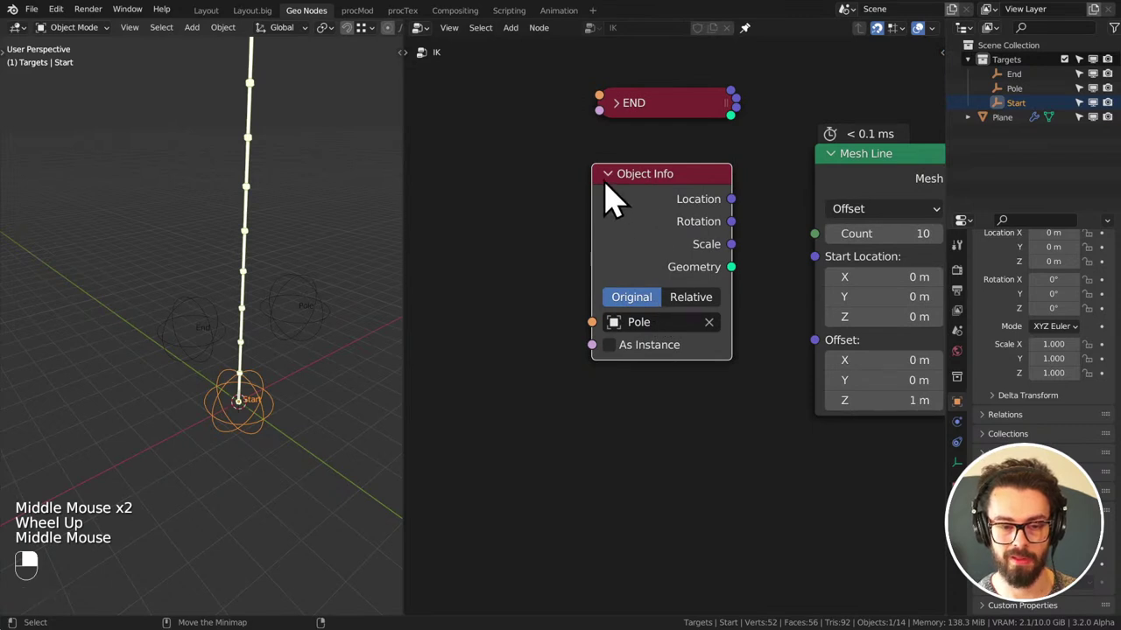
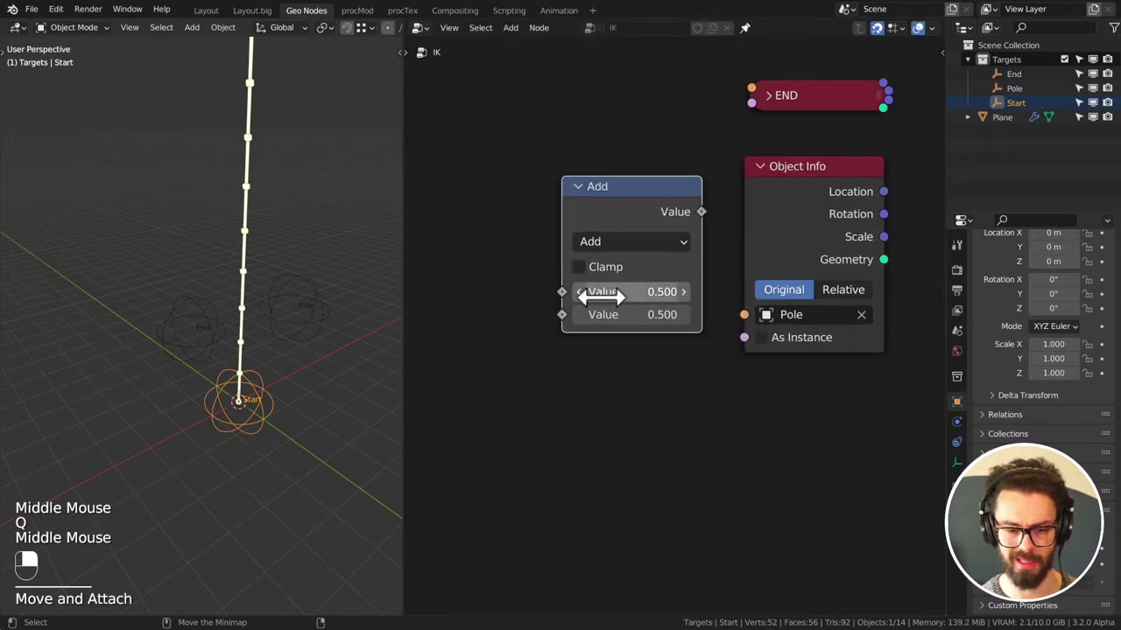
# - Delete the extra Add node and begin relabelling the Pole Object Info node as POLE
pyautogui.click(590, 204)
pyautogui.middleClick(590, 204)
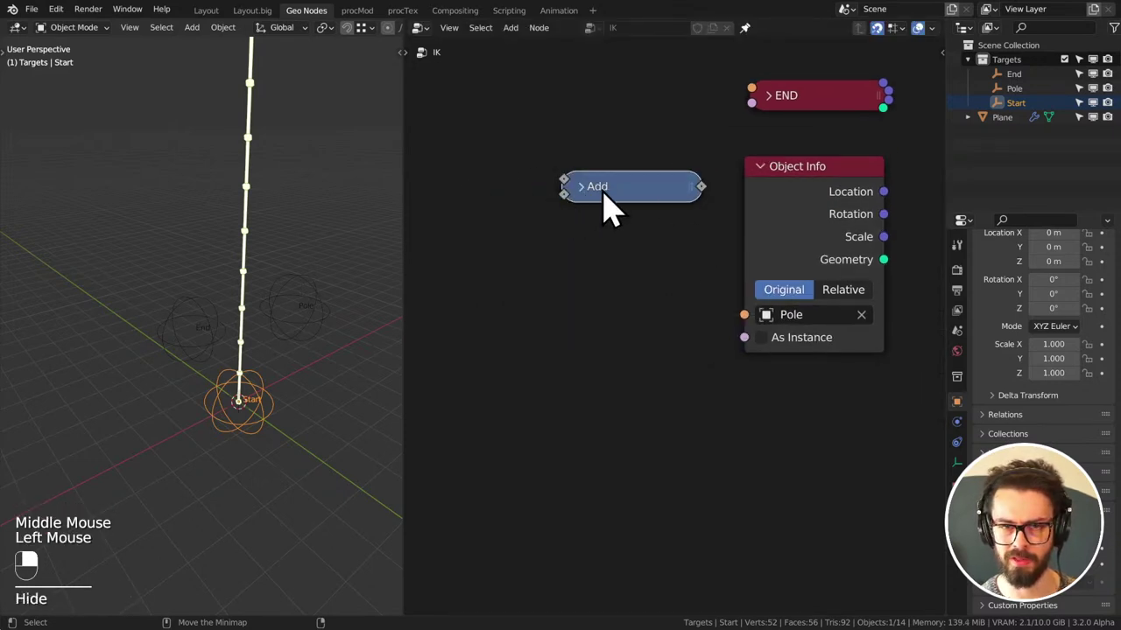
pyautogui.click(587, 204)
pyautogui.middleClick(587, 204)
pyautogui.click(577, 200)
pyautogui.middleClick(577, 200)
pyautogui.press('x')
pyautogui.click(737, 180)
pyautogui.middleClick(737, 181)
pyautogui.press('F2')
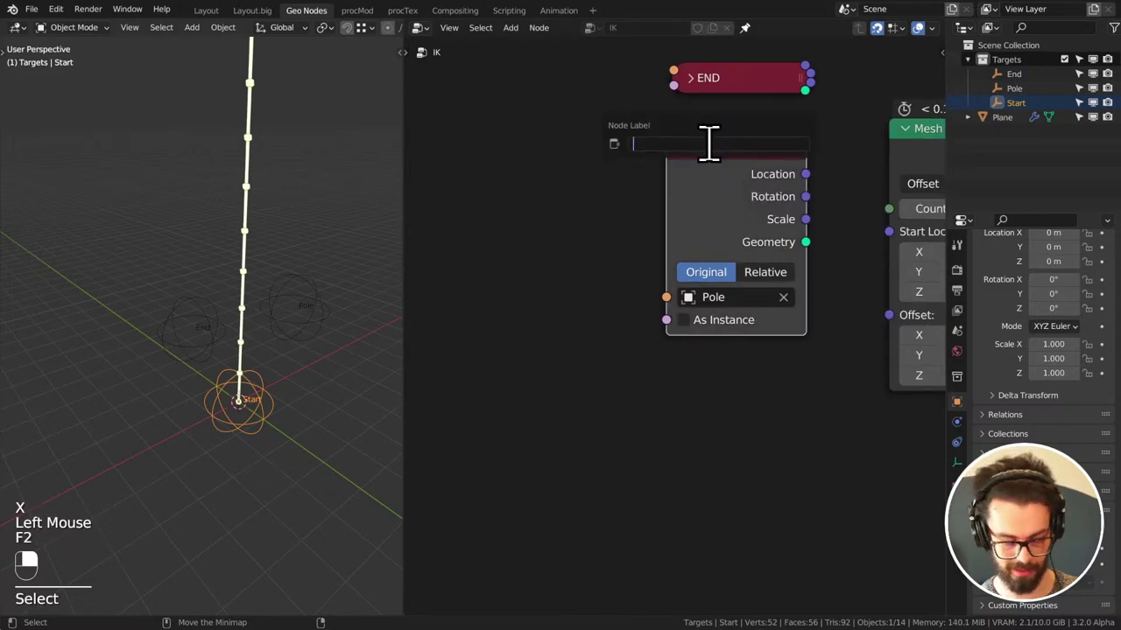
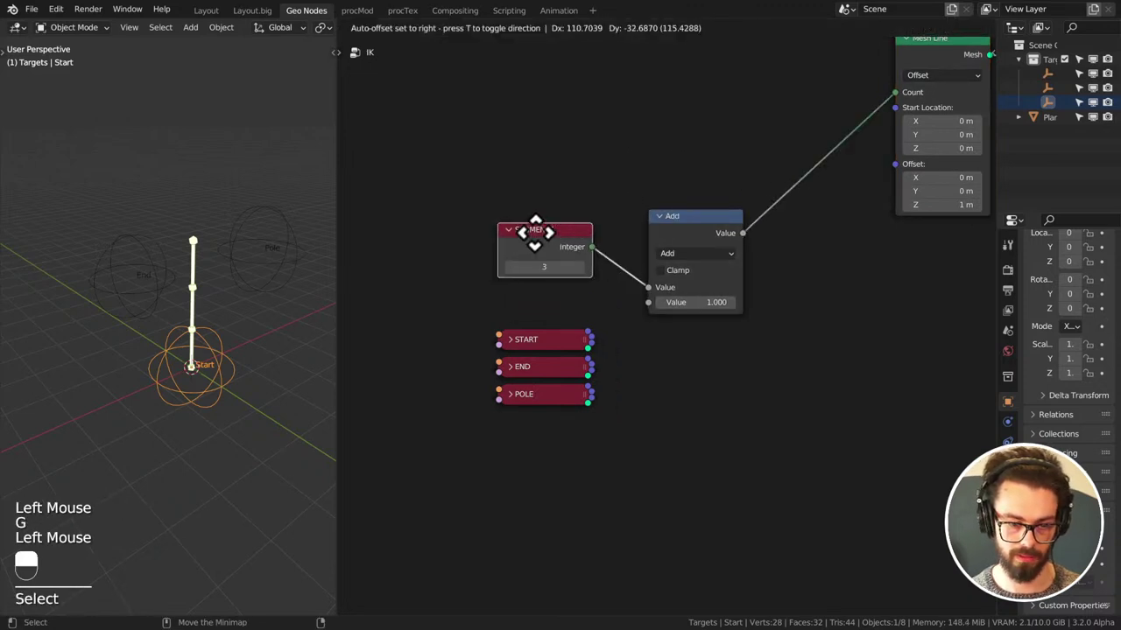
# - Add a new node group (Shift+A) and name its outputs Segments and Segment Length
pyautogui.press('q')
pyautogui.rightClick(697, 177)
pyautogui.press('shift+a')
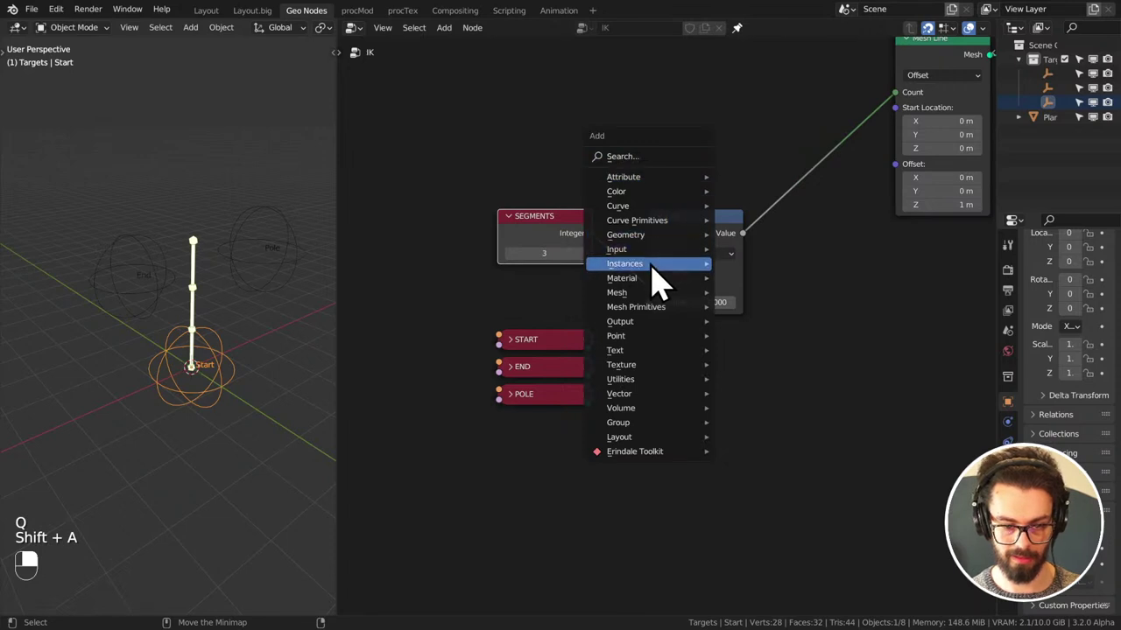
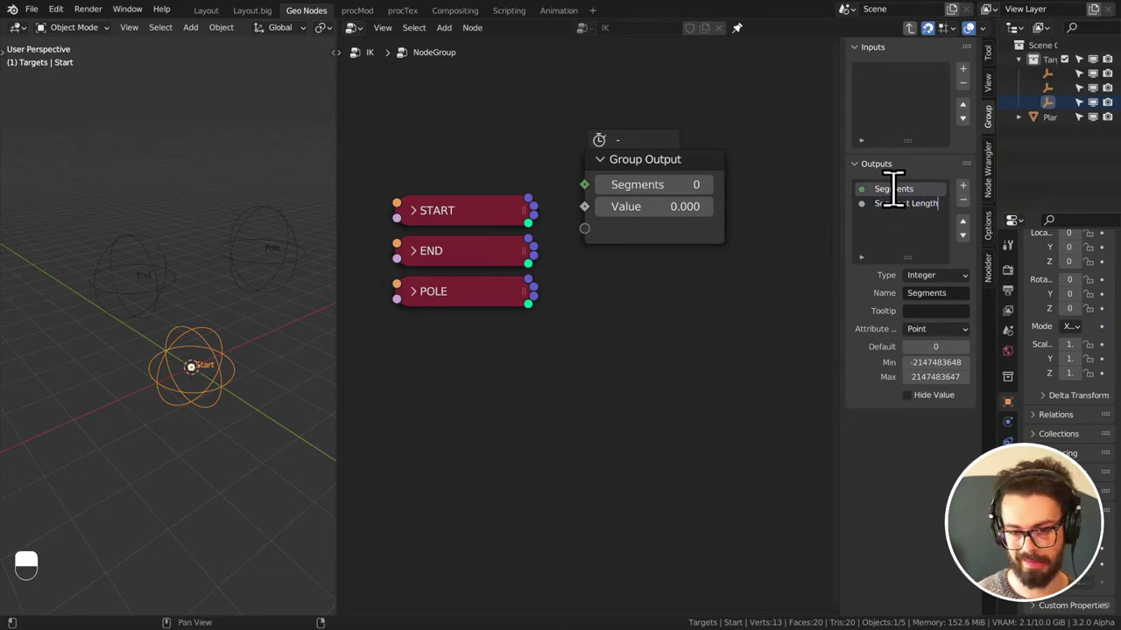
pyautogui.click(386, 182)
pyautogui.press('g')
# - Link START, END and POLE locations to group outputs Start, End, Pole and save the file
pyautogui.moveTo(528, 426); pyautogui.dragTo(512, 266)
pyautogui.click(512, 266)
pyautogui.click(516, 309)
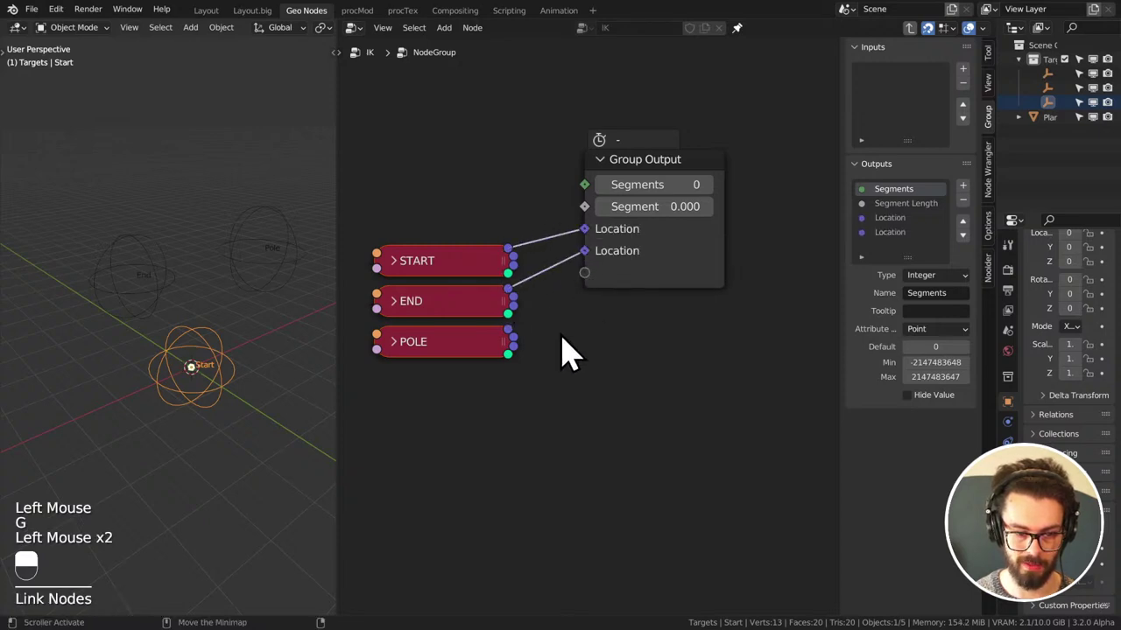
pyautogui.click(921, 235)
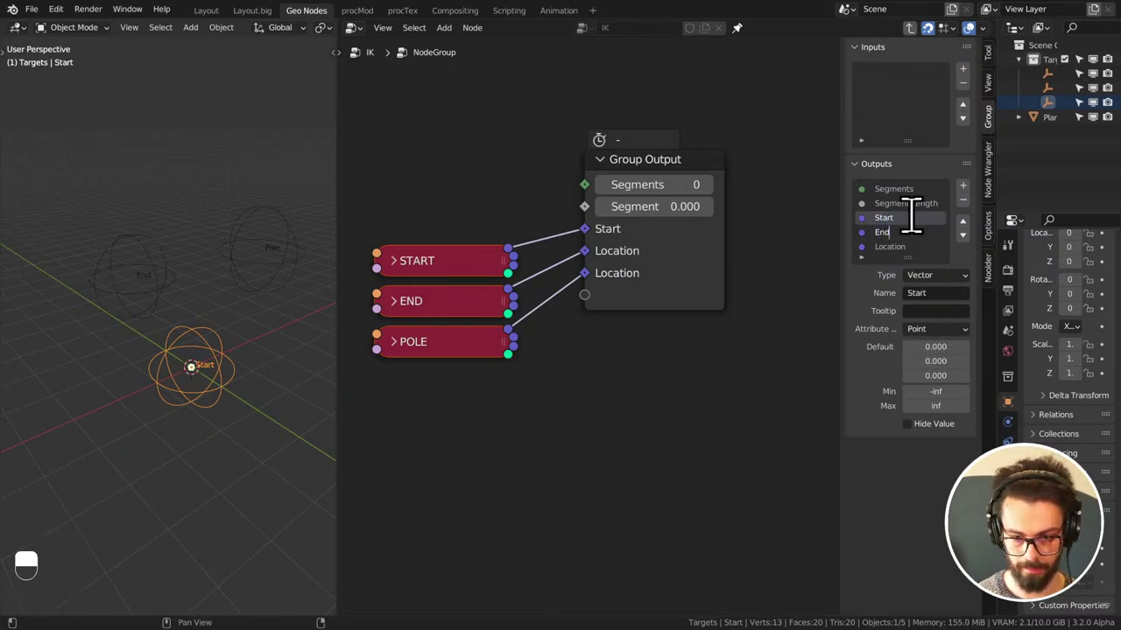
pyautogui.press('ctrl+s')
pyautogui.moveTo(620, 400); pyautogui.dragTo(496, 455)
pyautogui.press('ctrl+s')
pyautogui.press('Tab')
# - Rename the input node group to Controls and frame it in the node editor
pyautogui.scroll(-3)
pyautogui.middleClick(599, 404)
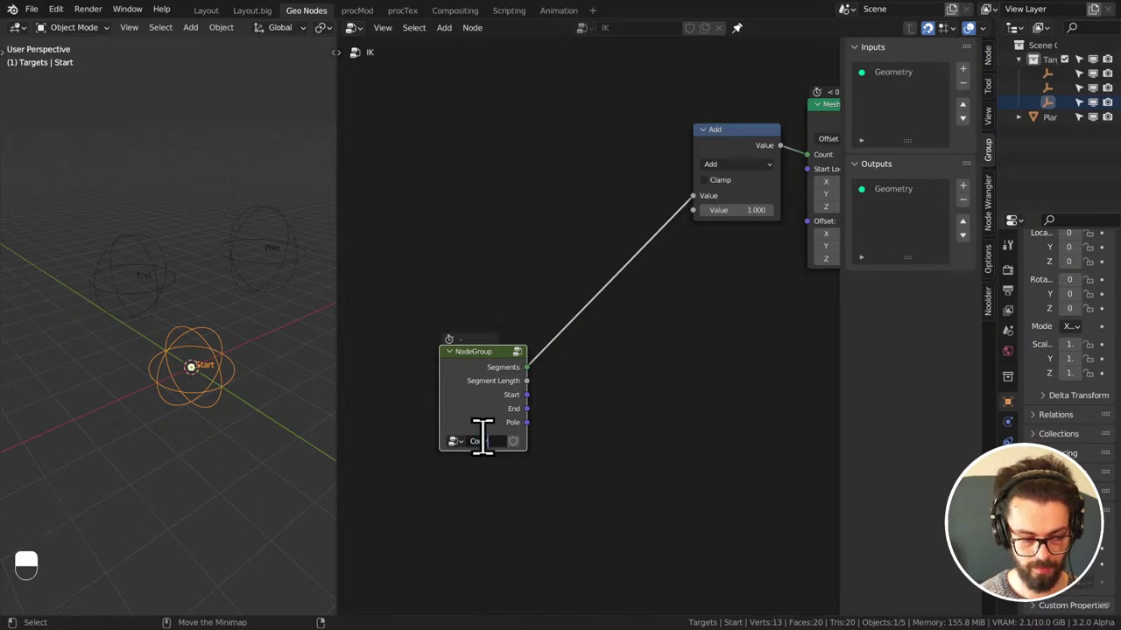
pyautogui.press('ctrl+s')
pyautogui.middleClick(688, 390)
pyautogui.press('n')
pyautogui.scroll(-3)
pyautogui.middleClick(687, 345)
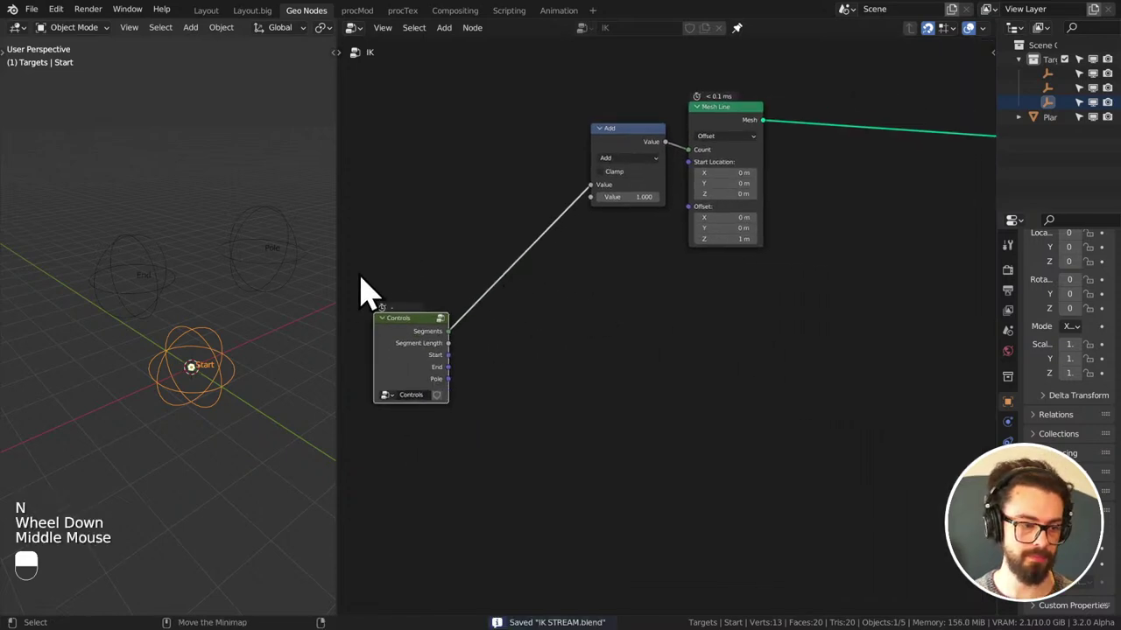
pyautogui.middleClick(513, 329)
pyautogui.click(584, 137)
pyautogui.middleClick(799, 259)
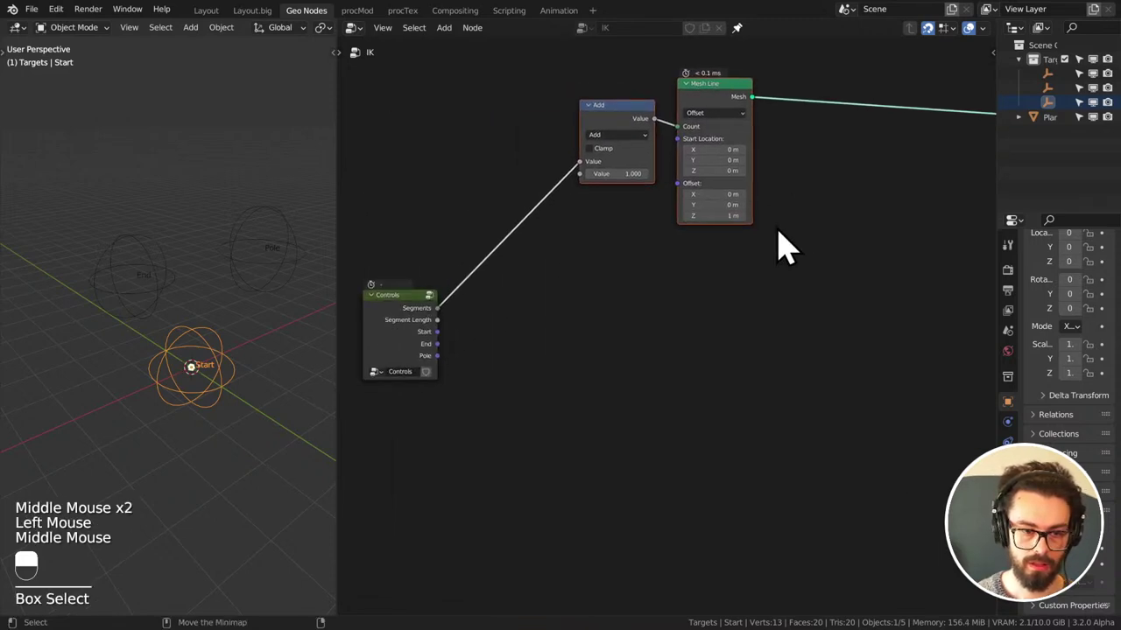
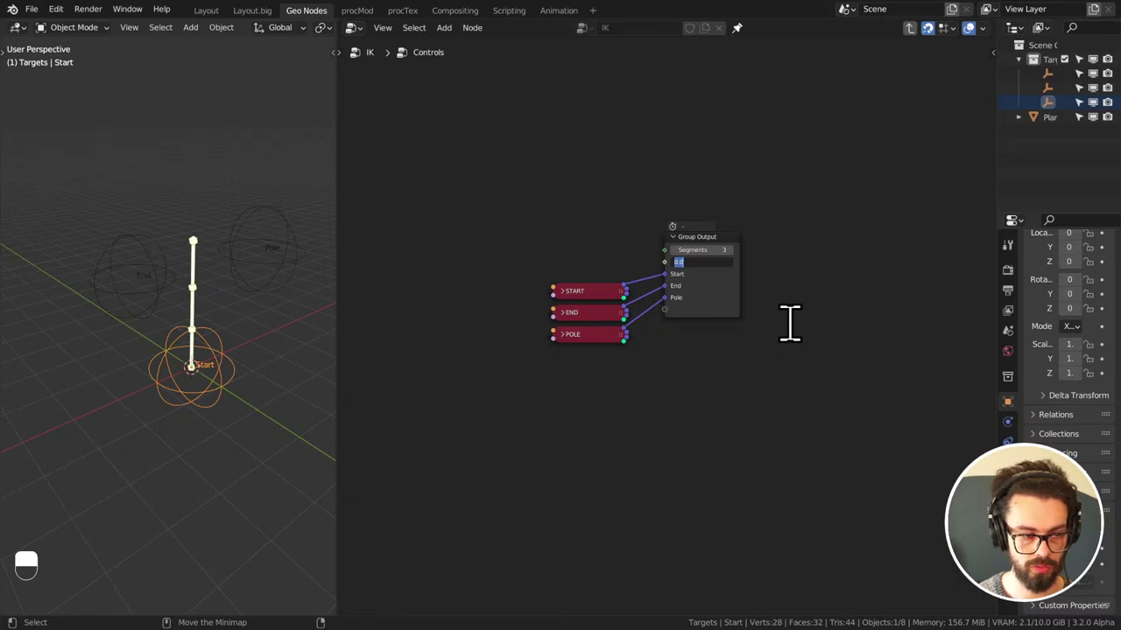
# - Return to the main IK tree and insert a Transform node after Mesh Line so the chain shows
pyautogui.press('Tab')
pyautogui.middleClick(624, 316)
pyautogui.click(637, 324)
pyautogui.moveTo(637, 324); pyautogui.dragTo(248, 372)
pyautogui.middleClick(586, 293)
pyautogui.middleClick(249, 371)
pyautogui.moveTo(242, 375); pyautogui.dragTo(288, 236)
pyautogui.click(233, 384)
pyautogui.rightClick(234, 385)
pyautogui.press('g')
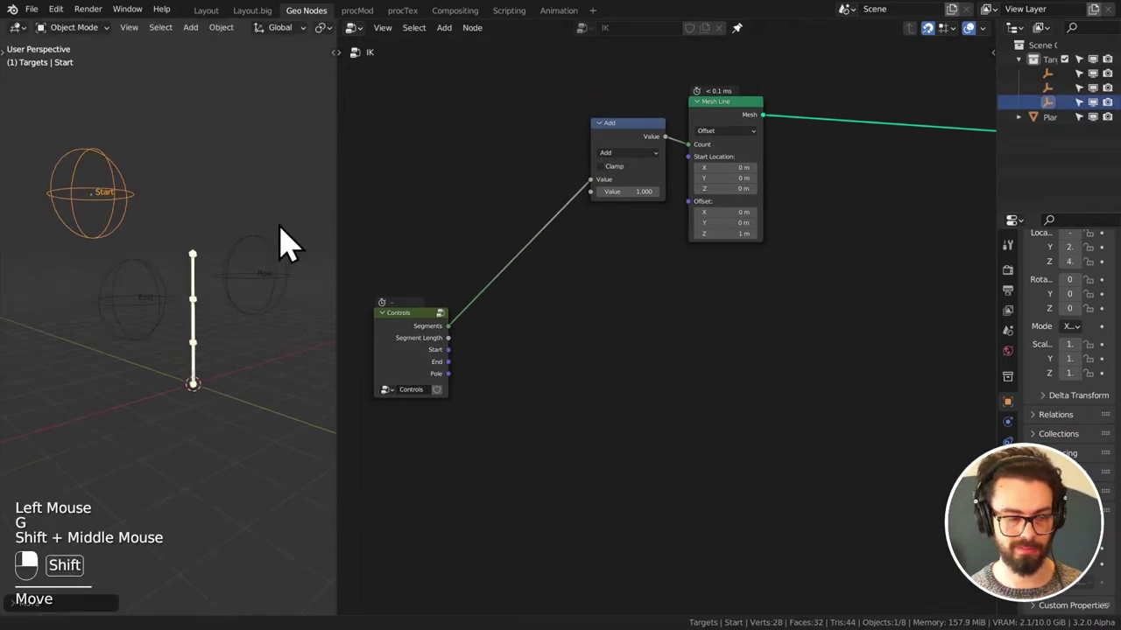
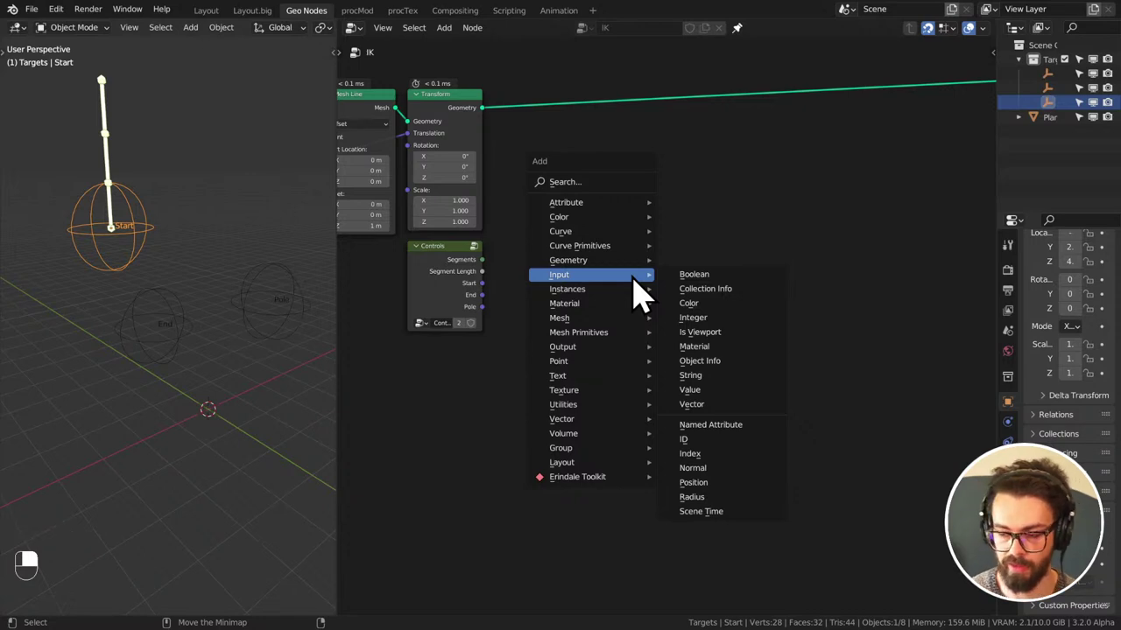
# - Add a Set Position node after the Transform and arrange it beside Controls
pyautogui.middleClick(654, 193)
pyautogui.press('q')
pyautogui.moveTo(751, 169); pyautogui.dragTo(723, 265)
pyautogui.scroll(-3)
pyautogui.middleClick(637, 206)
pyautogui.scroll(-3)
pyautogui.middleClick(684, 222)
pyautogui.moveTo(452, 159); pyautogui.dragTo(723, 265)
pyautogui.press('g')
# - Add a Switch node set to Vector as the start of the three-switch chain
pyautogui.moveTo(618, 259); pyautogui.dragTo(666, 251)
pyautogui.moveTo(618, 259); pyautogui.dragTo(684, 280)
pyautogui.scroll(3)
pyautogui.scroll(3)
pyautogui.press('shift+a')
pyautogui.click(684, 279)
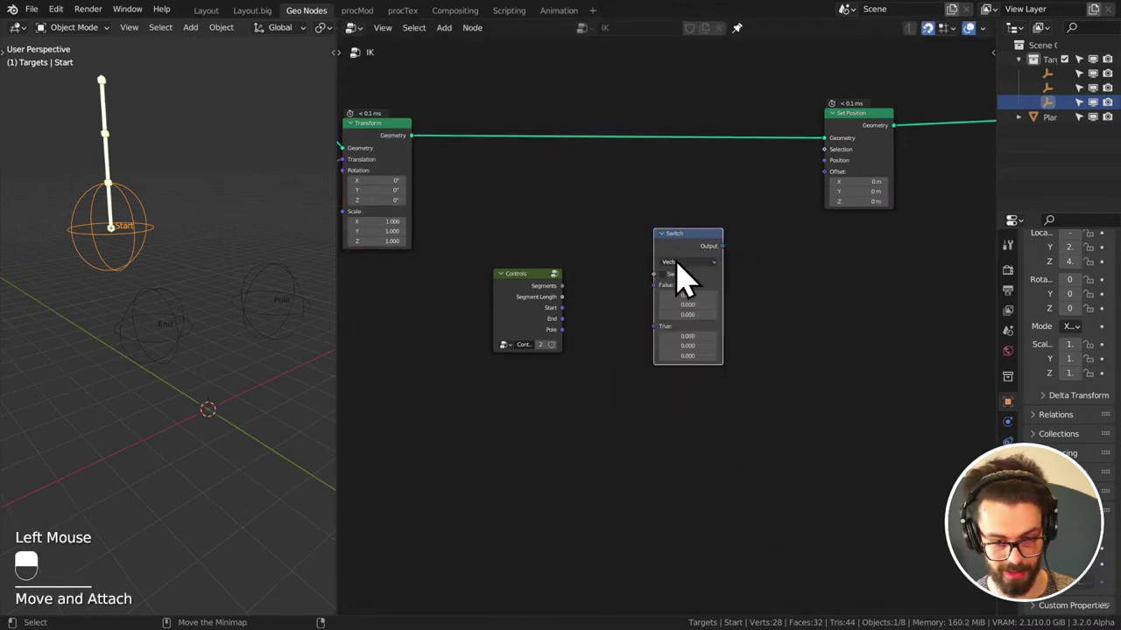
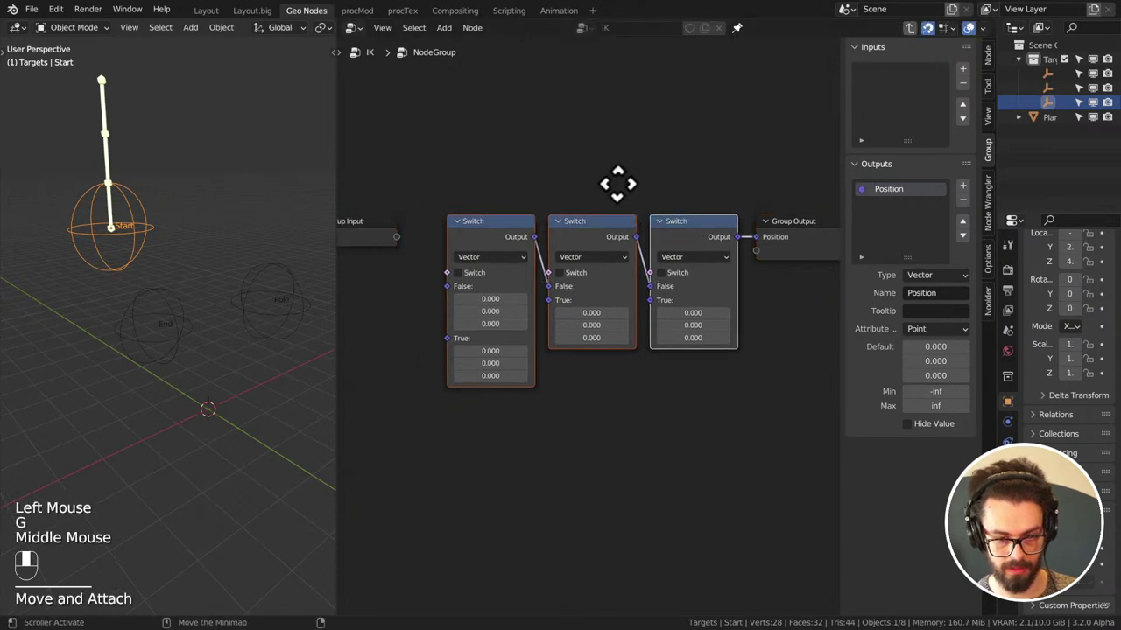
# - Arrange the chained switches and expose their first sockets as group inputs
pyautogui.rightClick(475, 242)
pyautogui.click(476, 242)
pyautogui.middleClick(475, 242)
pyautogui.press('g')
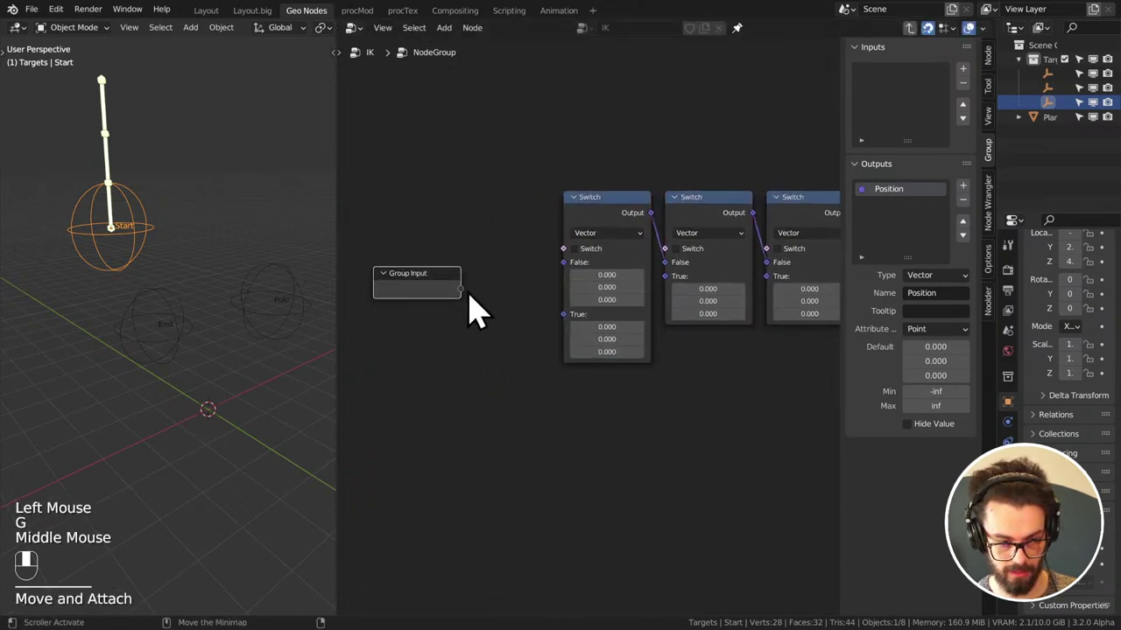
pyautogui.click(470, 307)
pyautogui.moveTo(470, 306); pyautogui.dragTo(466, 324)
pyautogui.moveTo(467, 324); pyautogui.dragTo(577, 298)
pyautogui.middleClick(577, 298)
pyautogui.moveTo(577, 299); pyautogui.dragTo(909, 97)
pyautogui.middleClick(910, 97)
pyautogui.moveTo(910, 97); pyautogui.dragTo(530, 303)
pyautogui.middleClick(534, 309)
pyautogui.press('g')
# - Add vector inputs 0–3 in the Group sidebar wired to the switches' False/True sockets
pyautogui.moveTo(530, 303); pyautogui.dragTo(938, 307)
pyautogui.press('Tab')
pyautogui.press('Tab')
pyautogui.moveTo(939, 307); pyautogui.dragTo(906, 99)
pyautogui.moveTo(906, 99); pyautogui.dragTo(907, 105)
pyautogui.click(907, 105)
pyautogui.moveTo(912, 113); pyautogui.dragTo(936, 311)
pyautogui.click(936, 311)
pyautogui.click(900, 120)
pyautogui.click(936, 310)
pyautogui.click(904, 138)
pyautogui.click(933, 312)
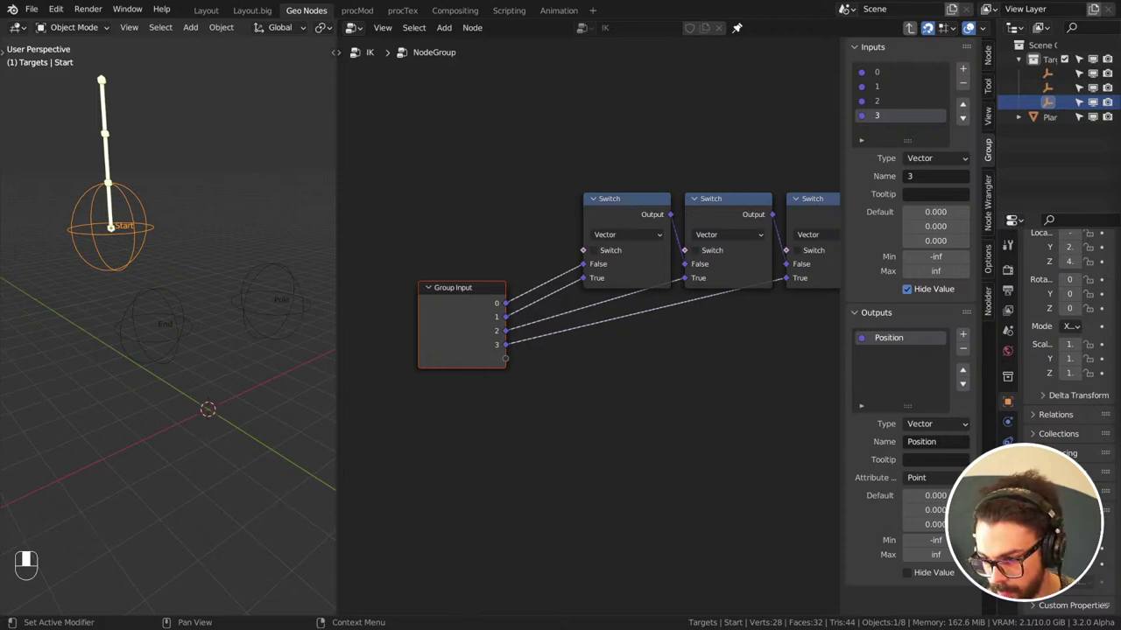
# - Tidy the input list, return to the IK tree, save, and select the switch group for renaming
pyautogui.moveTo(704, 309); pyautogui.dragTo(972, 83)
pyautogui.scroll(-3)
pyautogui.moveTo(973, 83); pyautogui.dragTo(909, 91)
pyautogui.middleClick(909, 91)
pyautogui.moveTo(910, 91); pyautogui.dragTo(591, 246)
pyautogui.press('BackSpace')
pyautogui.press('ctrl+s')
pyautogui.press('Tab')
pyautogui.middleClick(591, 246)
pyautogui.scroll(3)
pyautogui.click(592, 262)
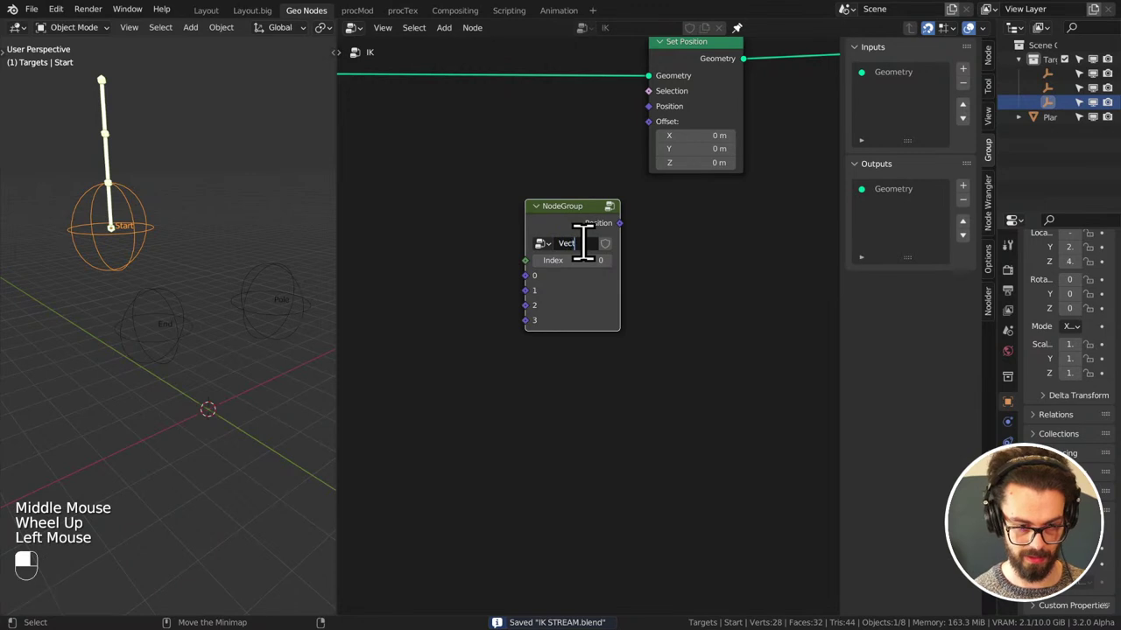
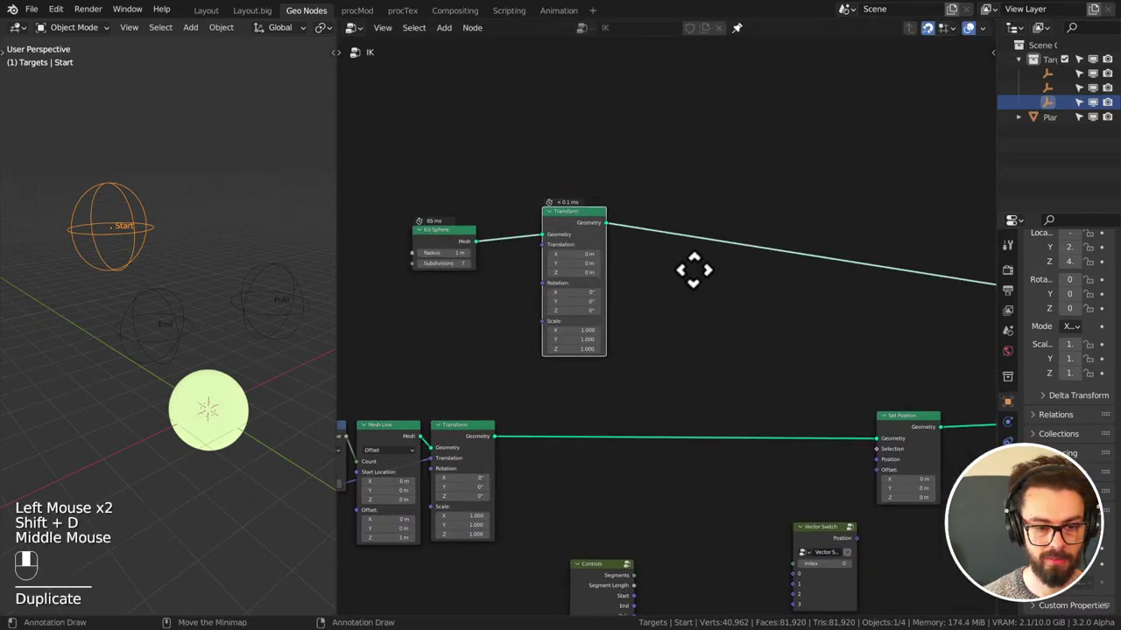
# - Insert Subdivision Surface level 2 after the Ico Sphere, then drop the sphere nodes and pan to the VIS frame
pyautogui.moveTo(581, 235); pyautogui.dragTo(616, 234)
pyautogui.press('q')
pyautogui.press('shift+a')
pyautogui.moveTo(616, 234); pyautogui.dragTo(623, 307)
pyautogui.press('g')
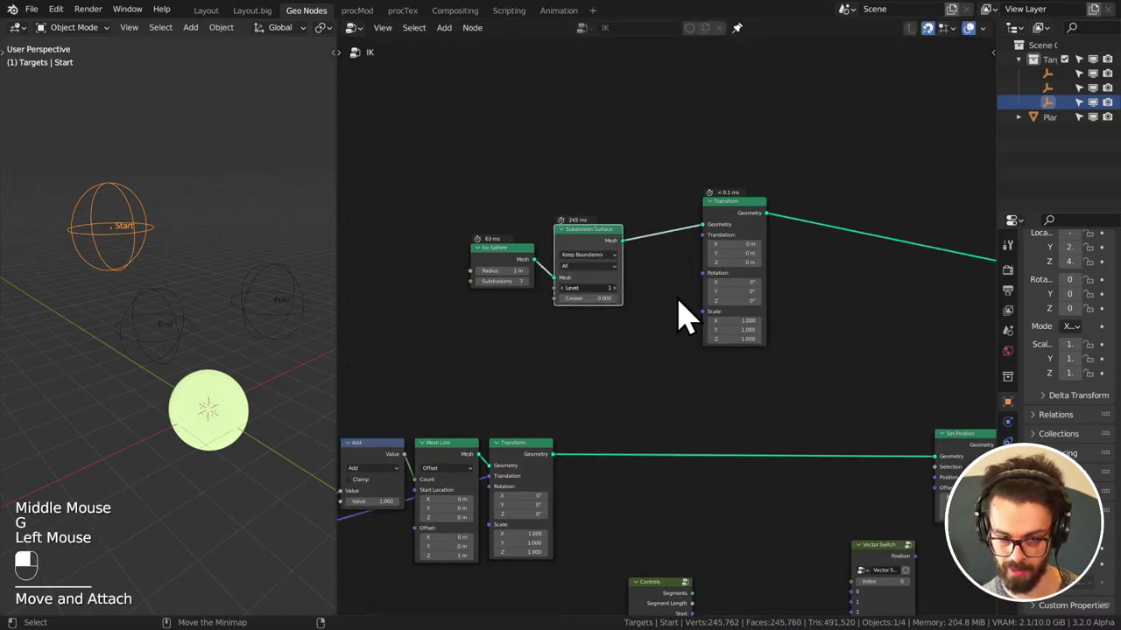
pyautogui.middleClick(804, 290)
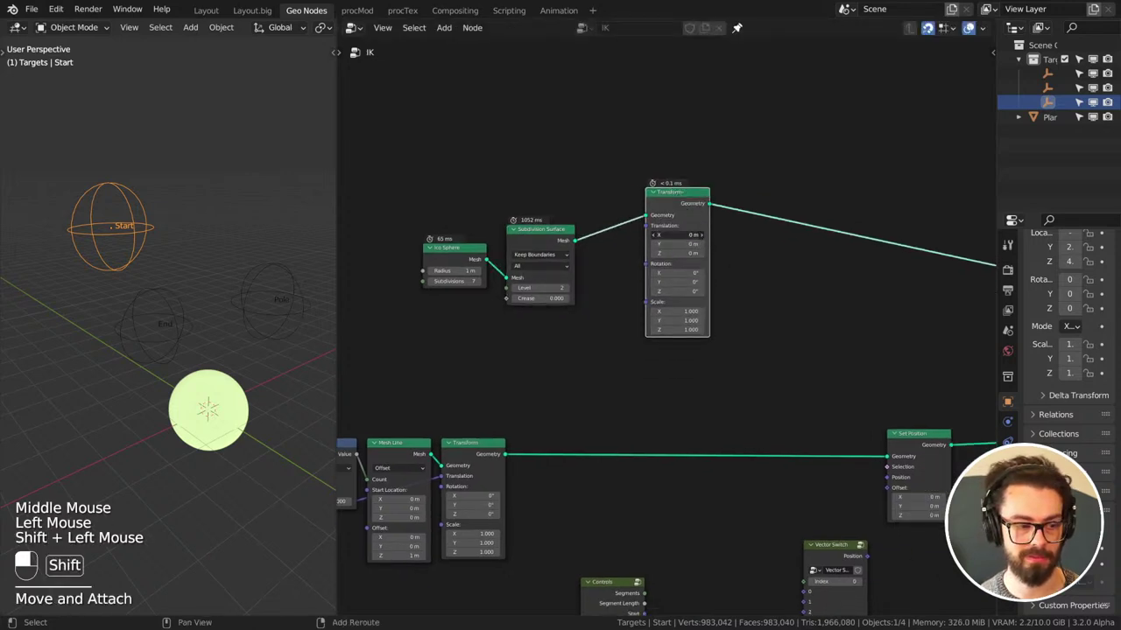
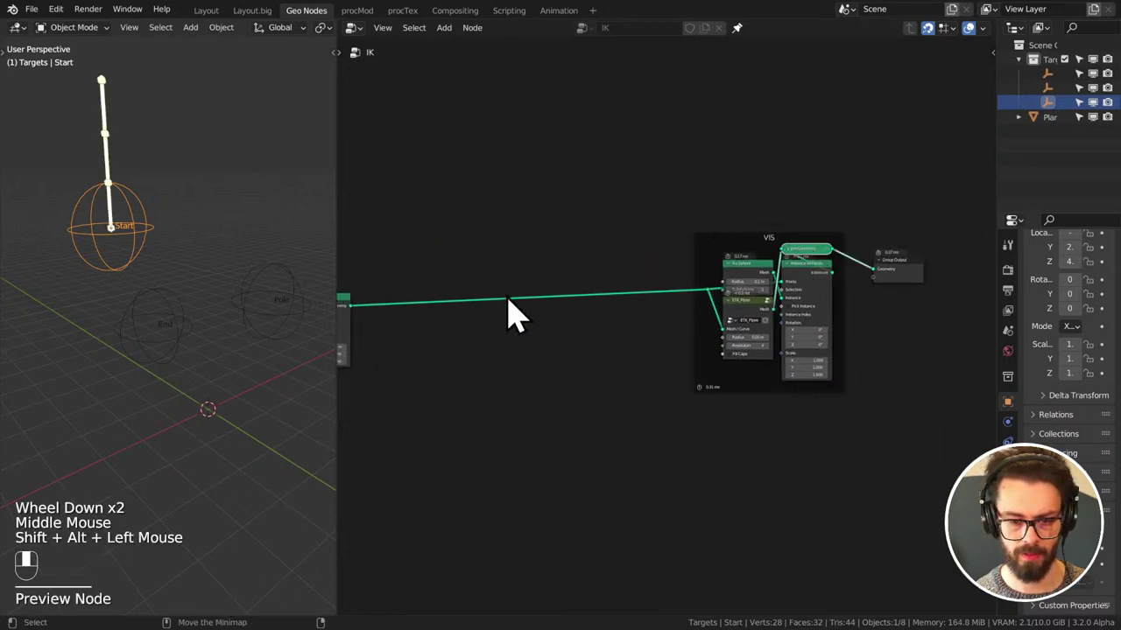
# - Move the nodes around the Vector Switch apart to make room for the index logic
pyautogui.scroll(3)
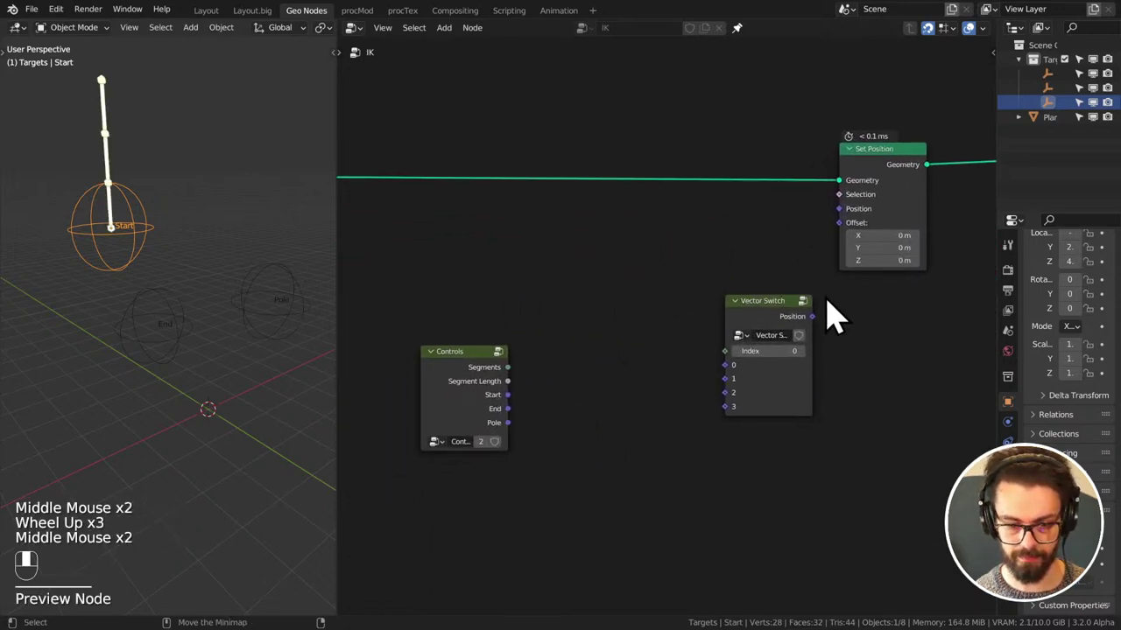
pyautogui.moveTo(707, 281); pyautogui.dragTo(744, 326)
pyautogui.press('g')
pyautogui.moveTo(744, 326); pyautogui.dragTo(731, 288)
pyautogui.moveTo(731, 288); pyautogui.dragTo(713, 281)
pyautogui.press('g')
pyautogui.moveTo(714, 281); pyautogui.dragTo(601, 238)
pyautogui.scroll(3)
# - Add an Index node with Math Add 0.5 feeding the Vector Switch's Index, and enter the group
pyautogui.press('shift+a')
pyautogui.moveTo(602, 237); pyautogui.dragTo(874, 200)
pyautogui.middleClick(616, 337)
pyautogui.moveTo(875, 201); pyautogui.dragTo(539, 293)
pyautogui.press('Tab')
# - Chain two Subtract-by-1 nodes from the group's Index input into the second and third Switch selectors
pyautogui.scroll(-3)
pyautogui.click(539, 293)
pyautogui.press('g')
pyautogui.moveTo(534, 348); pyautogui.dragTo(513, 293)
pyautogui.moveTo(513, 293); pyautogui.dragTo(667, 169)
pyautogui.middleClick(610, 226)
pyautogui.press('q')
pyautogui.moveTo(667, 169); pyautogui.dragTo(504, 319)
pyautogui.moveTo(504, 318); pyautogui.dragTo(715, 189)
pyautogui.rightClick(715, 189)
pyautogui.press('shift+d')
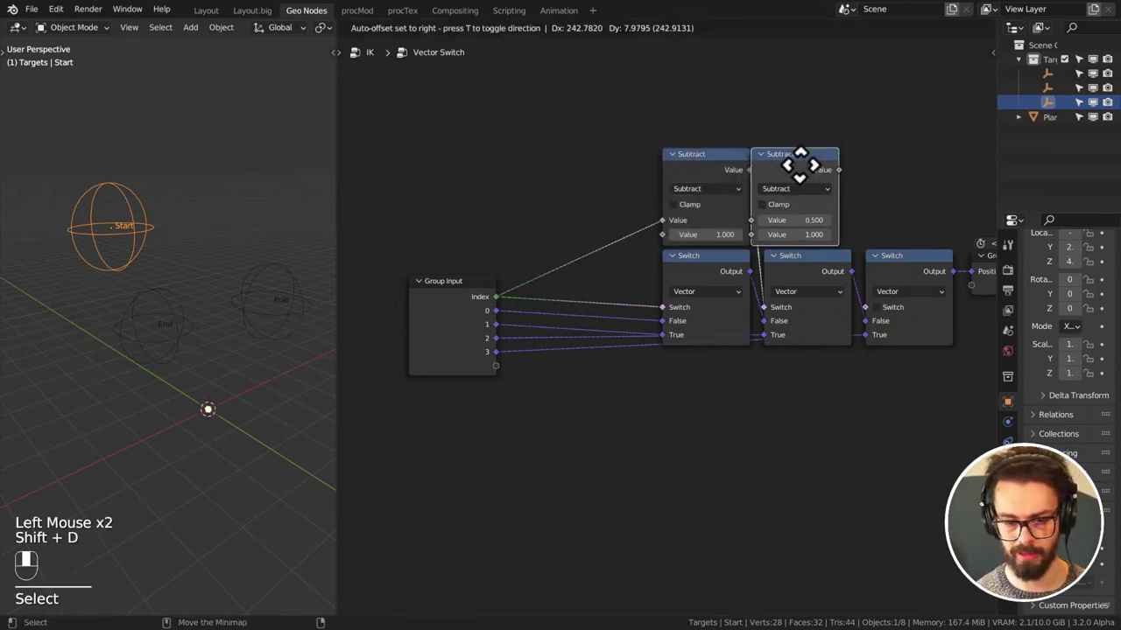
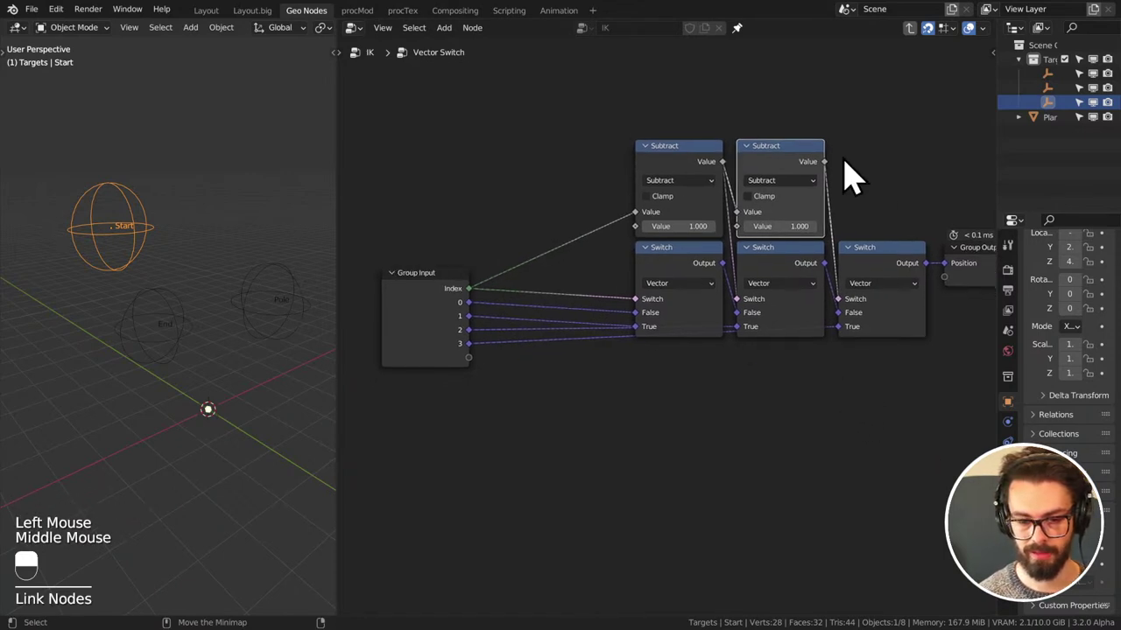
pyautogui.click(430, 309)
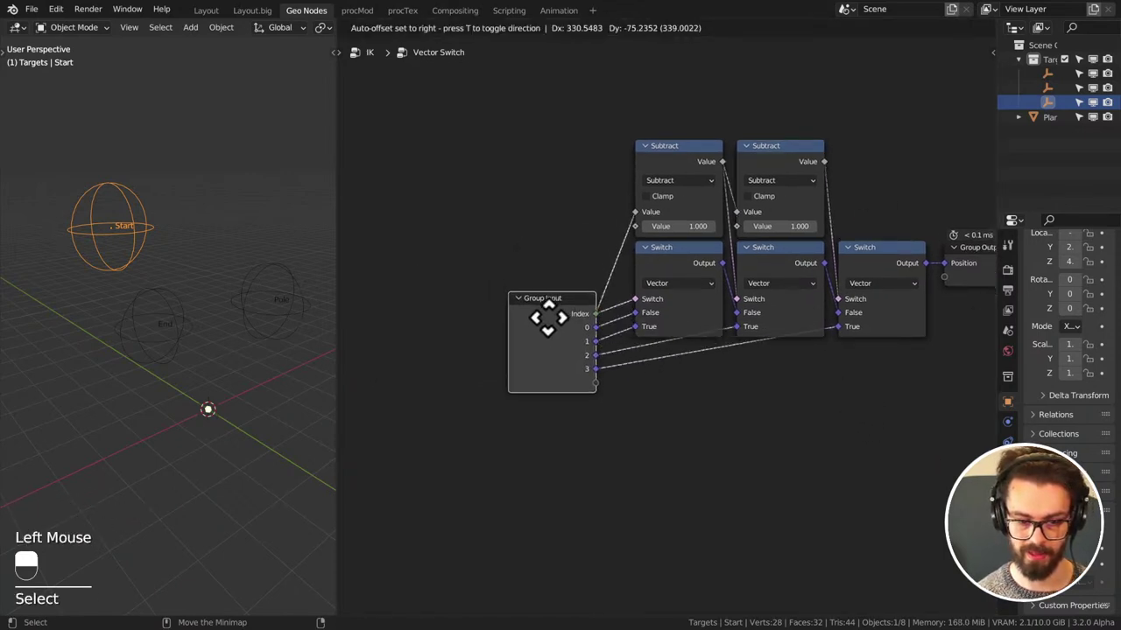
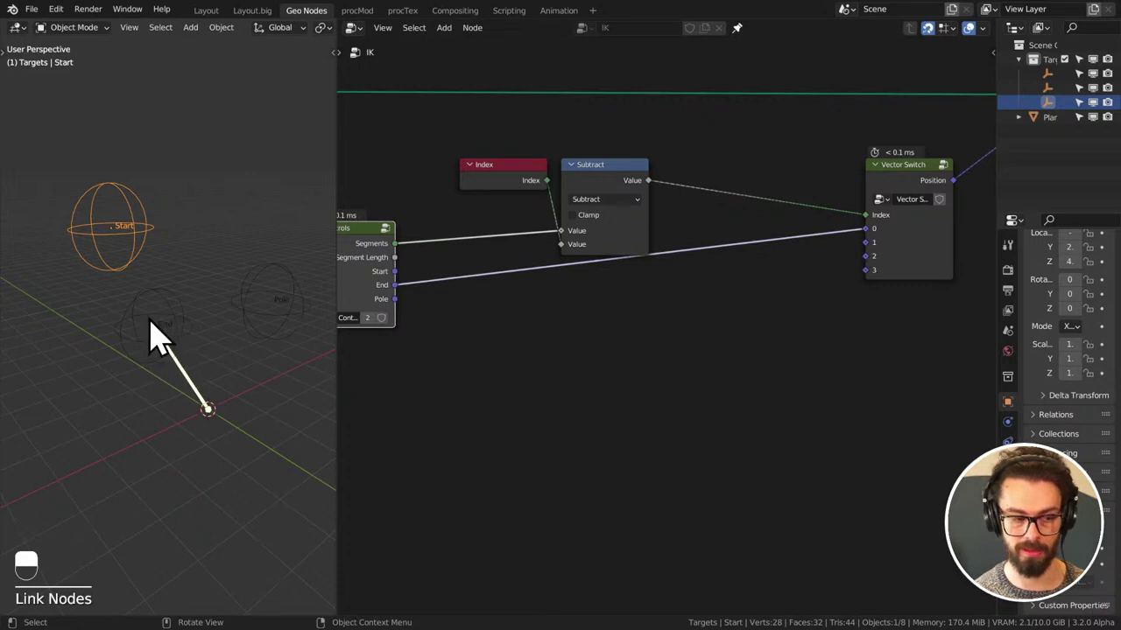
pyautogui.middleClick(550, 378)
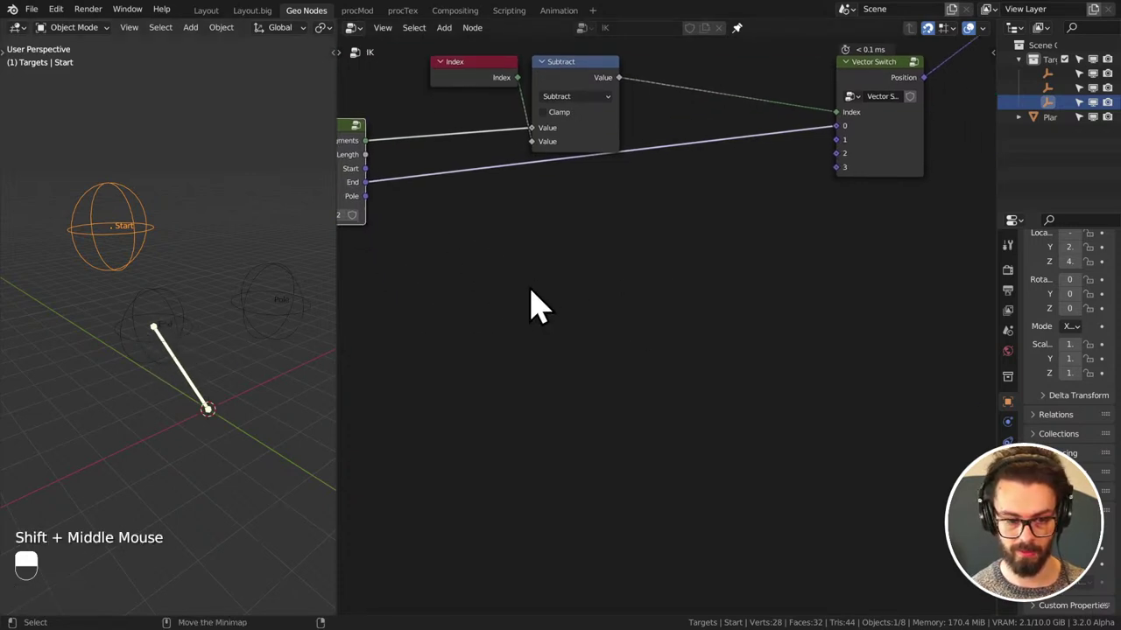
# - Sketch the bent IK chain with its joints and mark the end target with a cross
pyautogui.press('d')
pyautogui.click(497, 373)
pyautogui.press('d')
pyautogui.press('d')
pyautogui.click(504, 367)
pyautogui.press('d')
pyautogui.press('d')
pyautogui.press('d')
pyautogui.click(568, 311)
pyautogui.press('d')
pyautogui.press('d')
pyautogui.press('d')
pyautogui.press('d')
pyautogui.moveTo(748, 311); pyautogui.dragTo(760, 326)
pyautogui.press('d')
pyautogui.press('d')
pyautogui.press('d')
pyautogui.click(890, 400)
pyautogui.press('d')
pyautogui.press('d')
pyautogui.press('d')
pyautogui.click(885, 374)
pyautogui.press('d')
pyautogui.click(900, 391)
pyautogui.press('d')
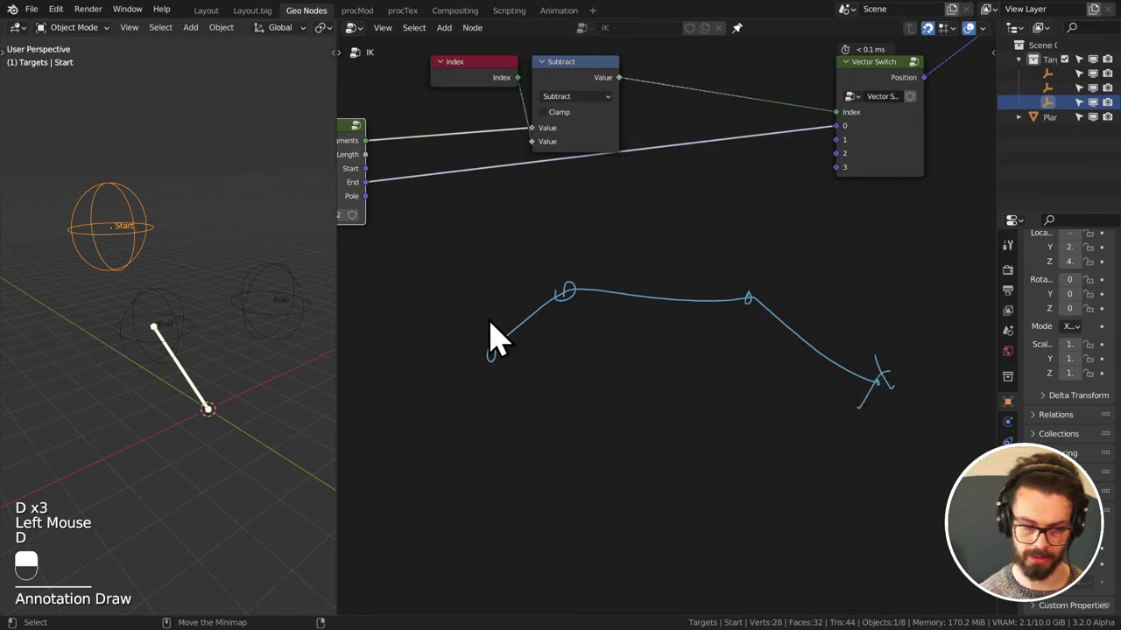
# - Draw a circled pole target cross above the chain and scribble over the joint below it
pyautogui.middleClick(513, 298)
pyautogui.press('d')
pyautogui.press('d')
pyautogui.press('d')
pyautogui.click(627, 222)
pyautogui.press('d')
pyautogui.press('d')
pyautogui.press('d')
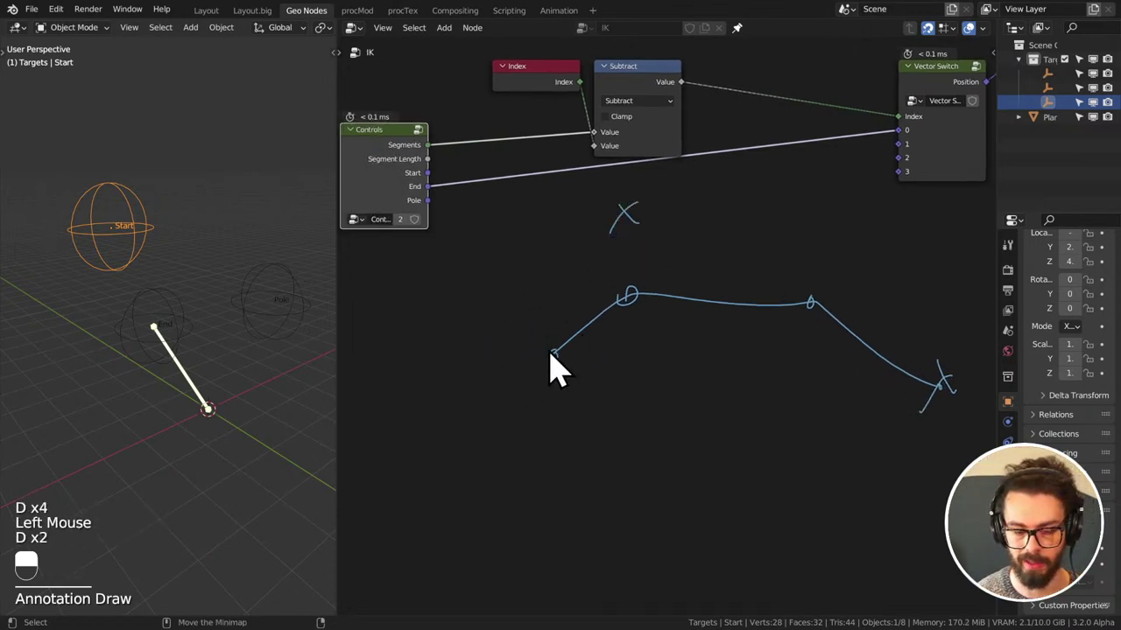
pyautogui.click(631, 227)
pyautogui.press('d')
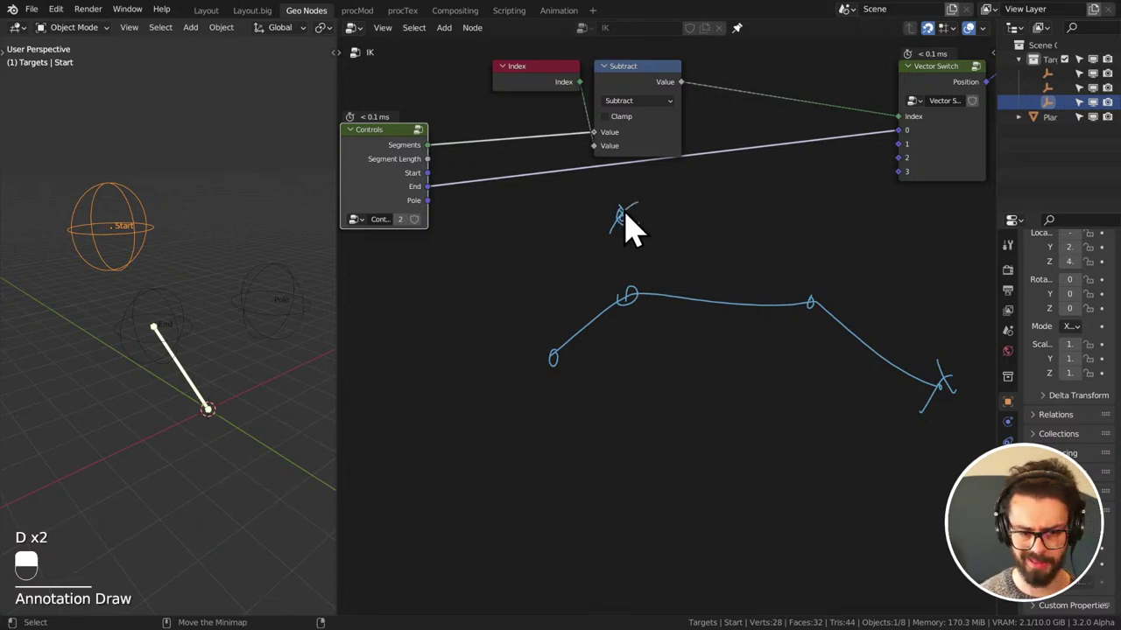
pyautogui.click(630, 227)
pyautogui.press('d')
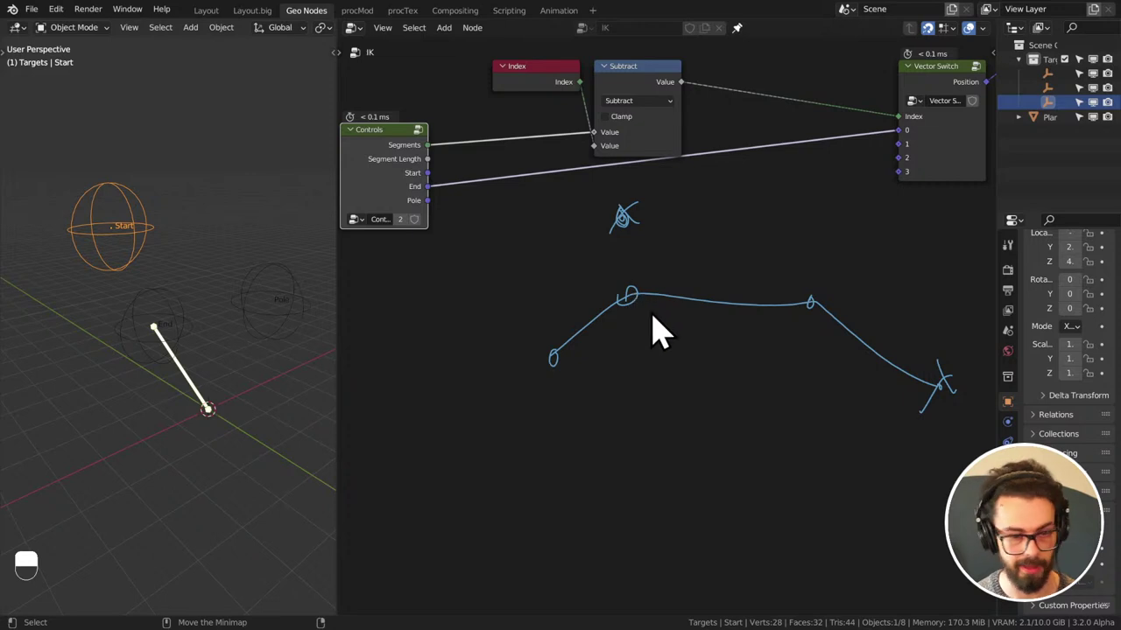
pyautogui.press('d')
pyautogui.click(642, 304)
# - Add Position sampled by Field at Index (Vector, Point, index 2), then vector Subtract and Normalize nodes wired in line
pyautogui.press('d')
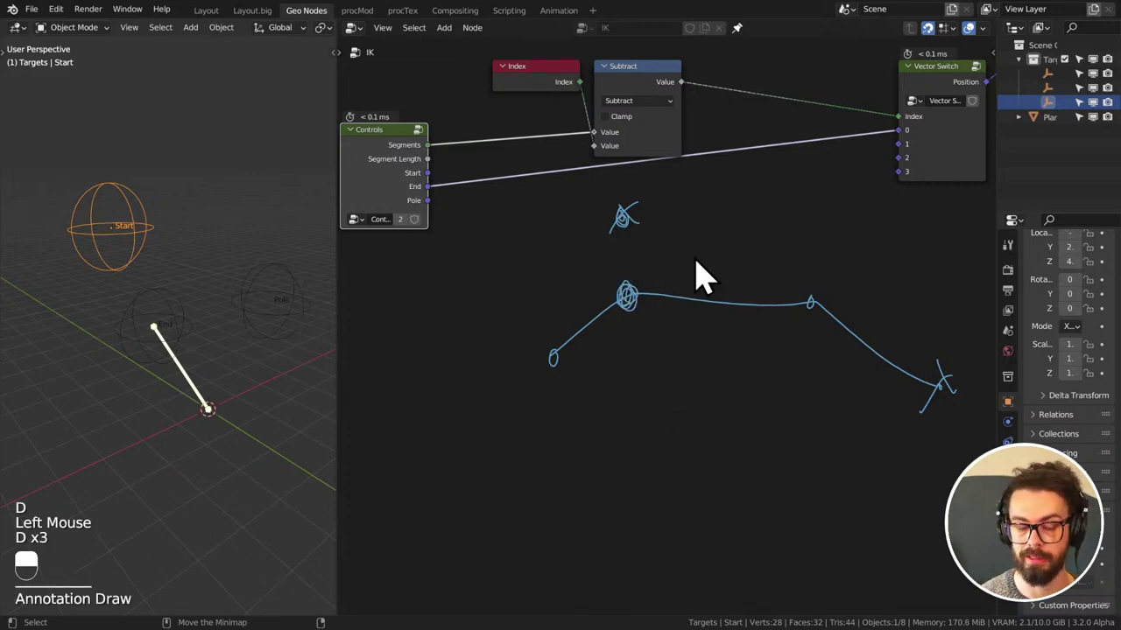
pyautogui.press('shift+a')
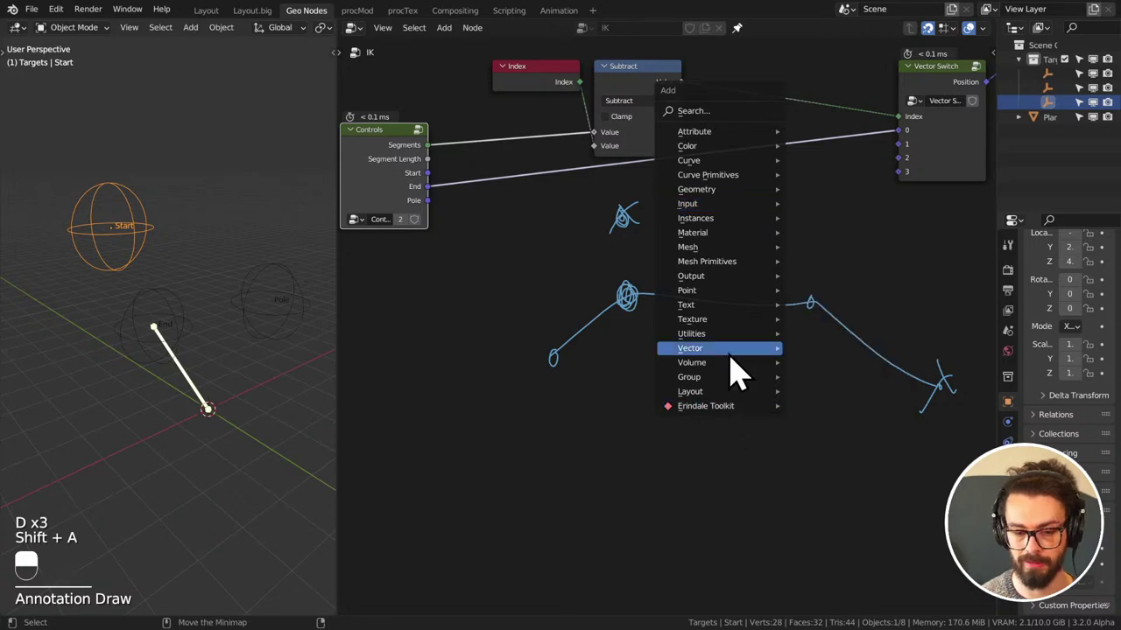
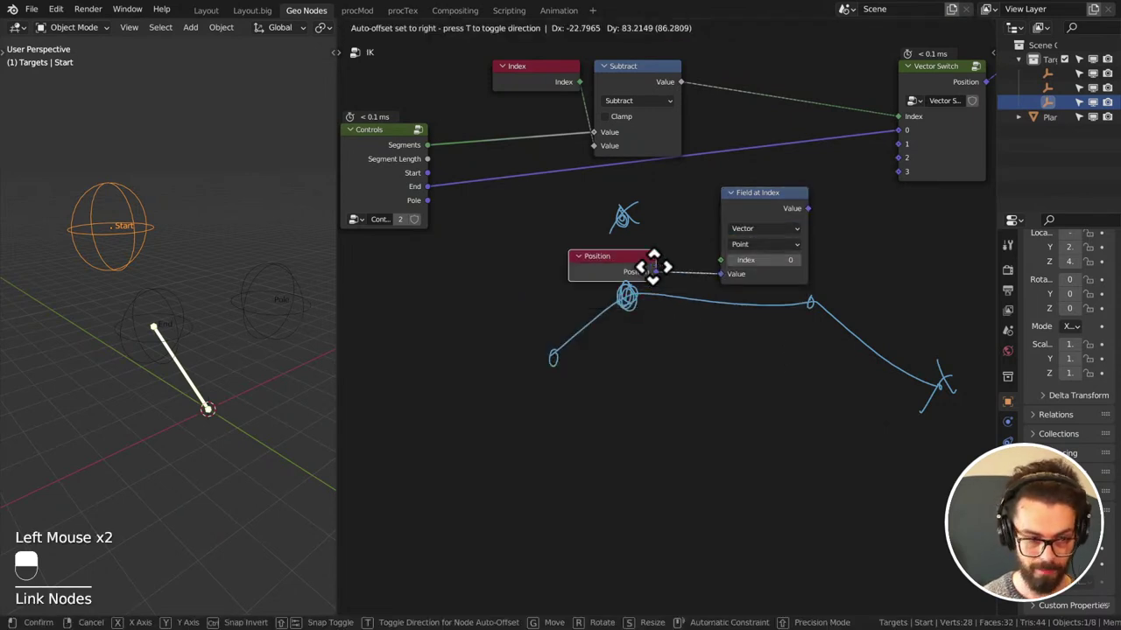
pyautogui.moveTo(466, 281); pyautogui.dragTo(795, 250)
pyautogui.middleClick(588, 285)
pyautogui.click(795, 249)
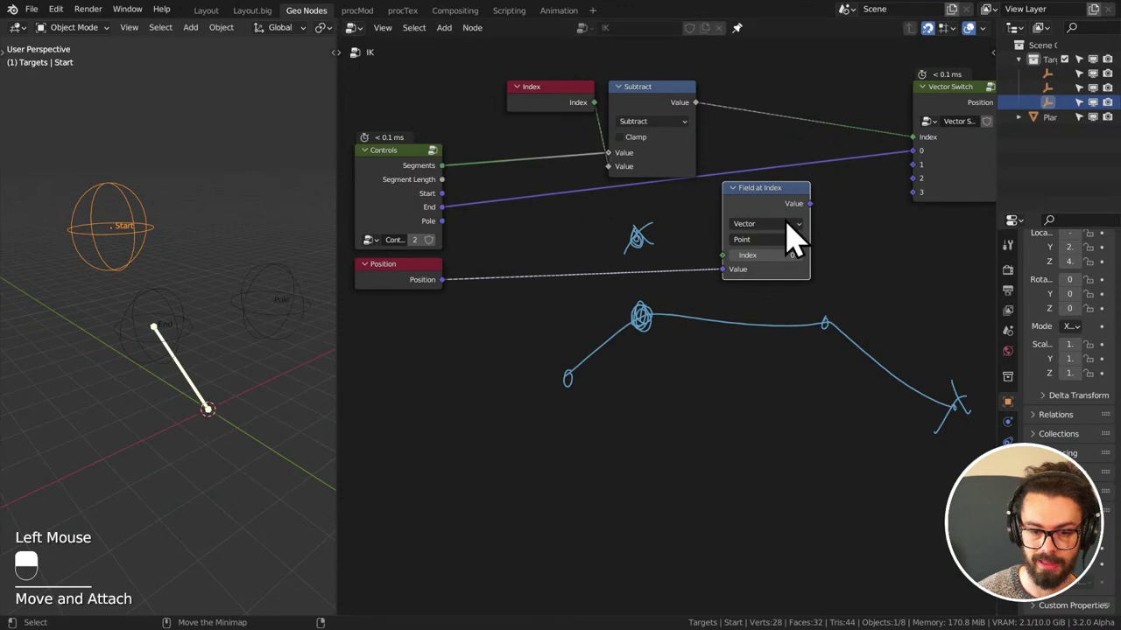
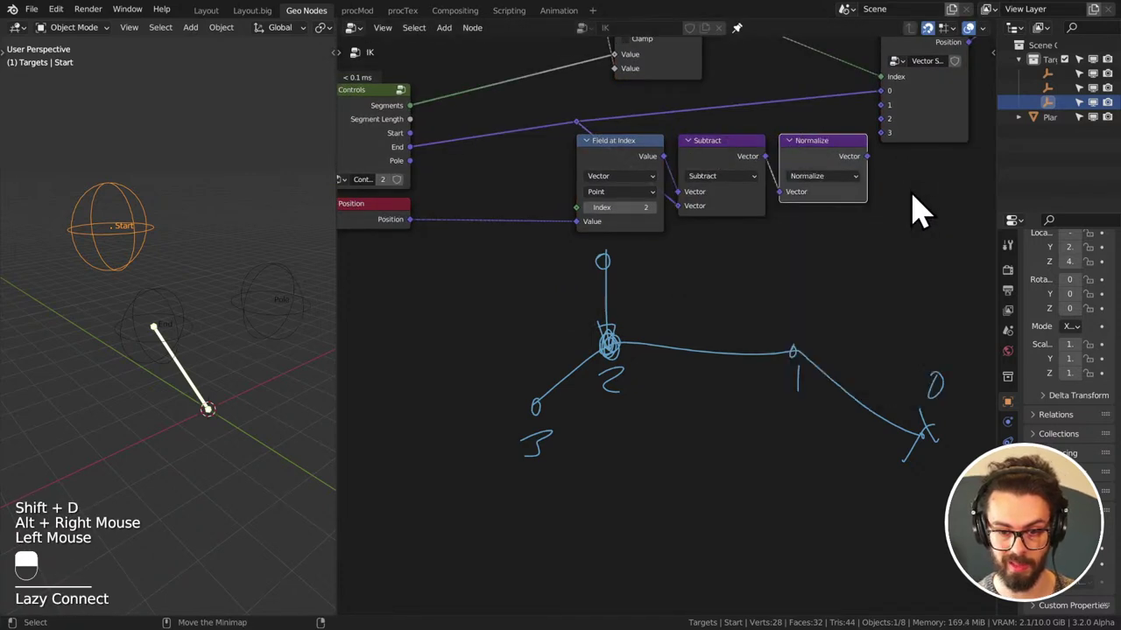
# - Sketch a direction arrow from joint 2 and switch the duplicated Normalize node to Scale
pyautogui.press('d')
pyautogui.click(609, 280)
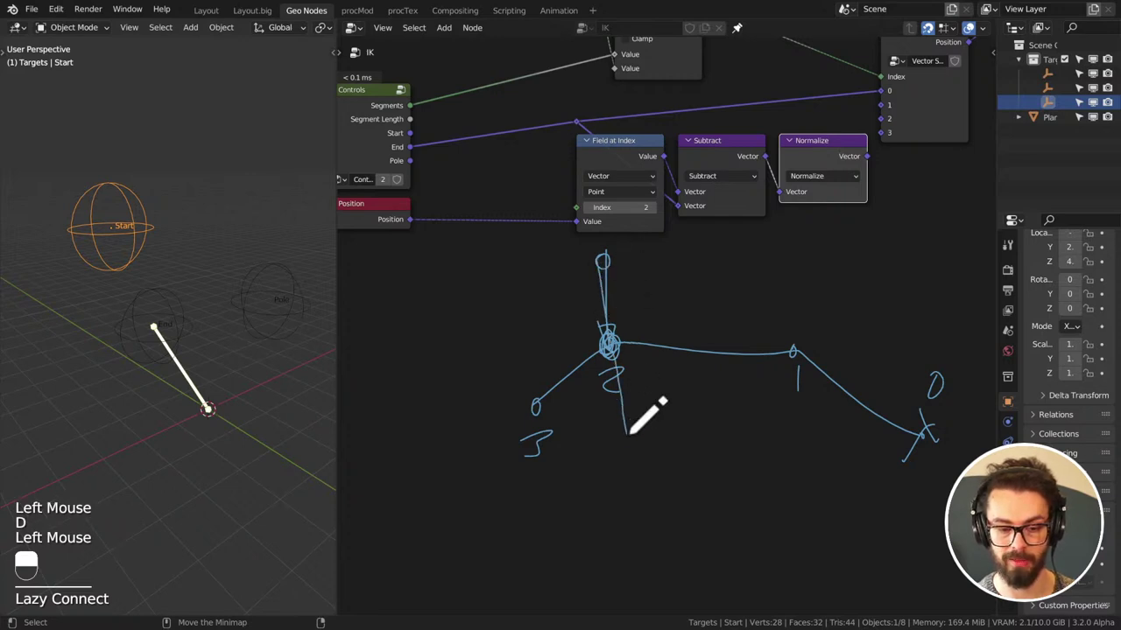
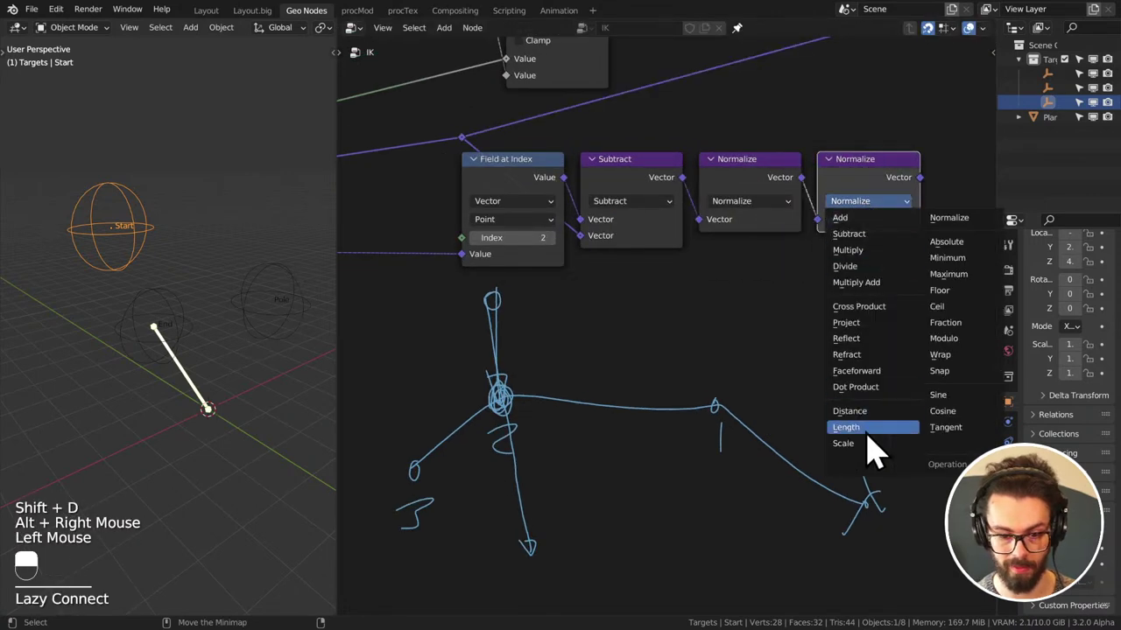
pyautogui.scroll(-3)
pyautogui.middleClick(663, 355)
pyautogui.click(439, 175)
pyautogui.middleClick(902, 287)
pyautogui.middleClick(634, 369)
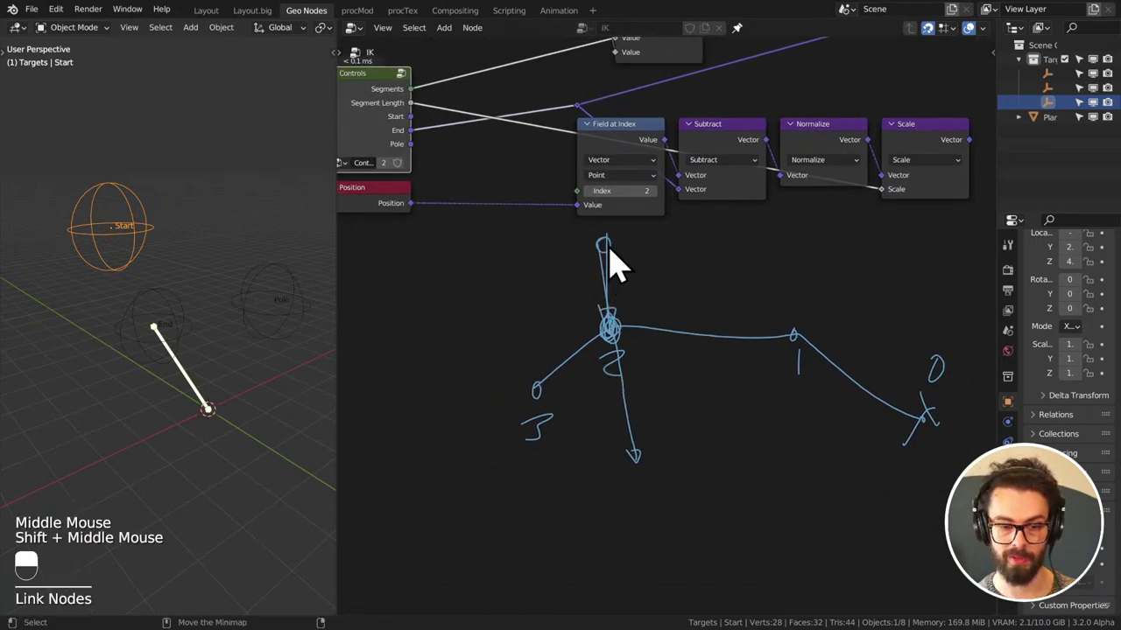
# - Annotate the head joint and wire Controls' Segment Length into the Scale node's Scale socket
pyautogui.press('d')
pyautogui.click(621, 254)
pyautogui.press('d')
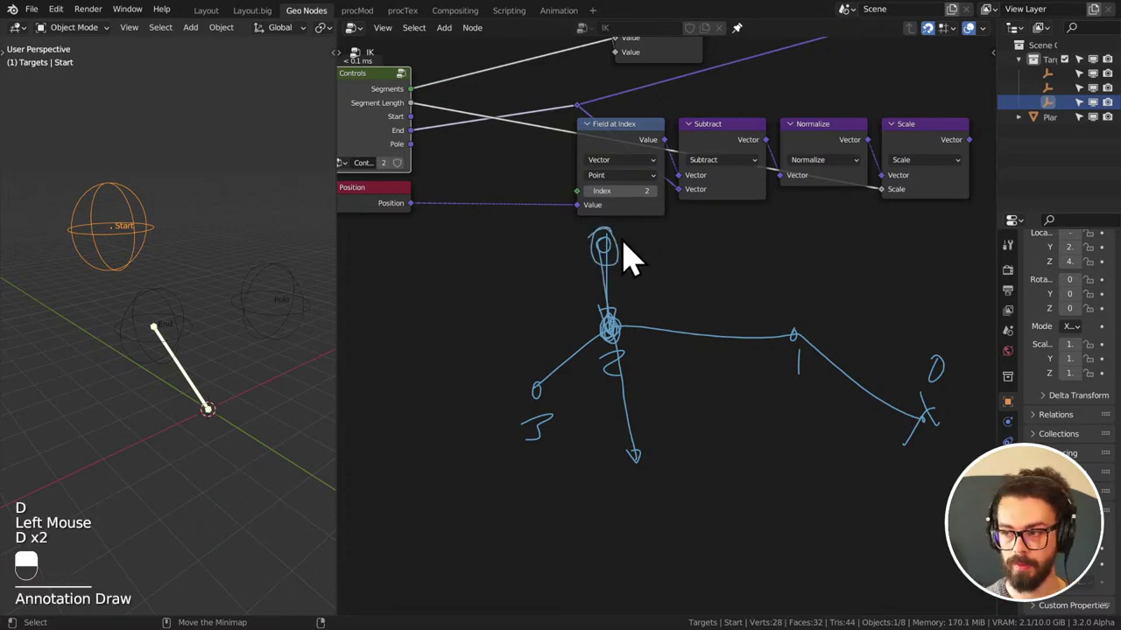
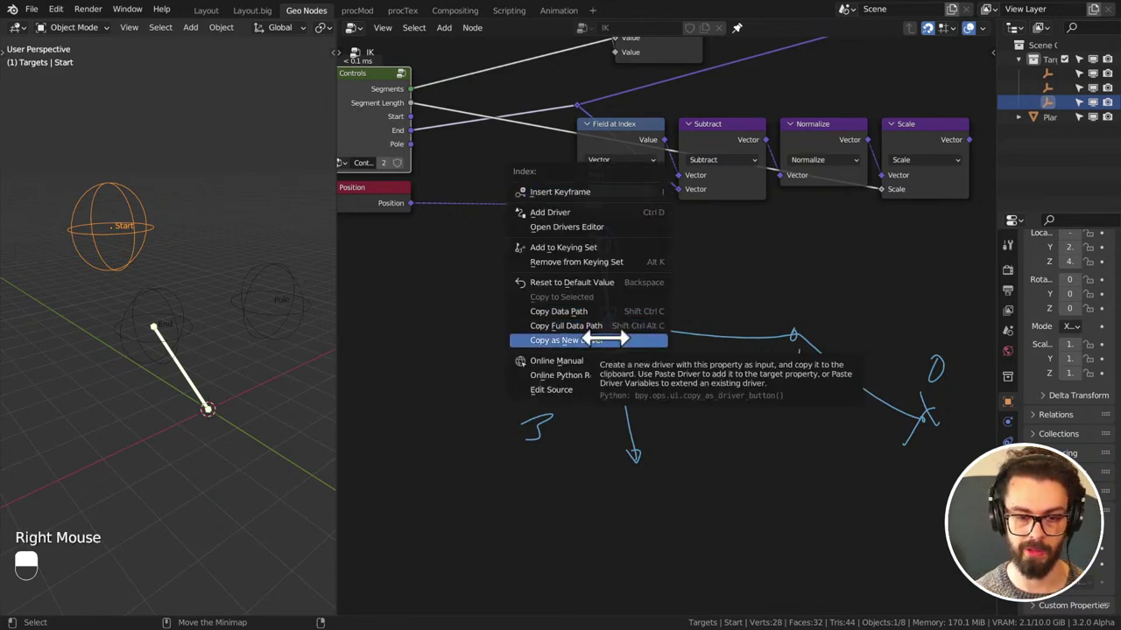
pyautogui.middleClick(833, 219)
pyautogui.scroll(-3)
pyautogui.middleClick(710, 248)
pyautogui.middleClick(696, 267)
pyautogui.scroll(3)
pyautogui.moveTo(822, 195); pyautogui.dragTo(911, 225)
# - Add a vector Add node after Scale combining it with Field at Index, feeding Vector Switch input 3
pyautogui.press('shift+d')
pyautogui.rightClick(825, 204)
pyautogui.click(918, 192)
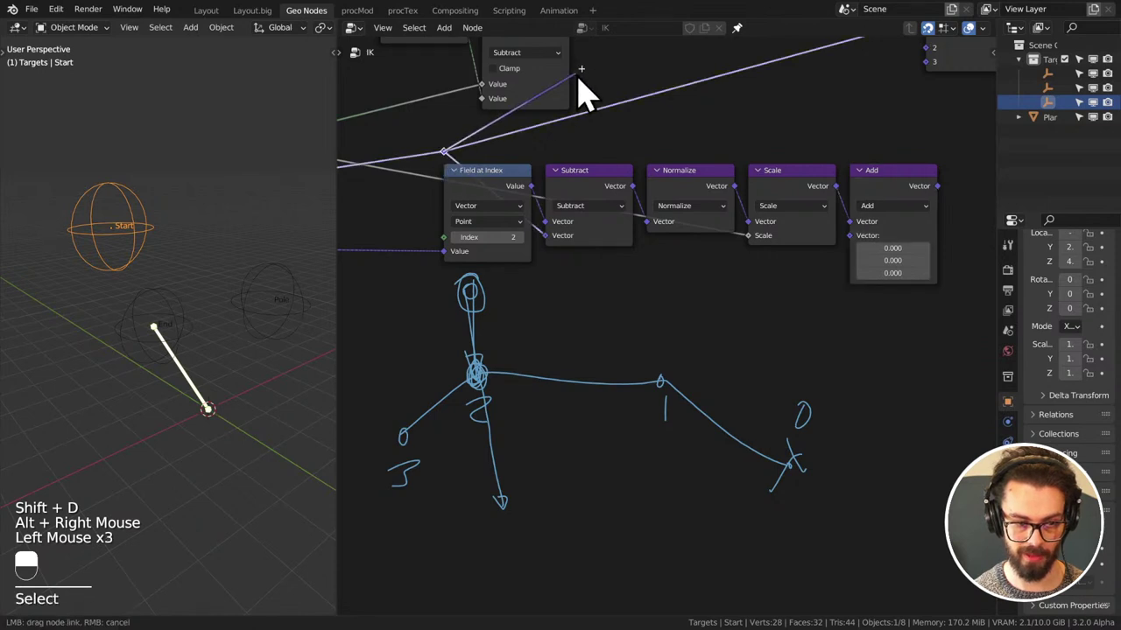
pyautogui.scroll(-3)
pyautogui.middleClick(875, 239)
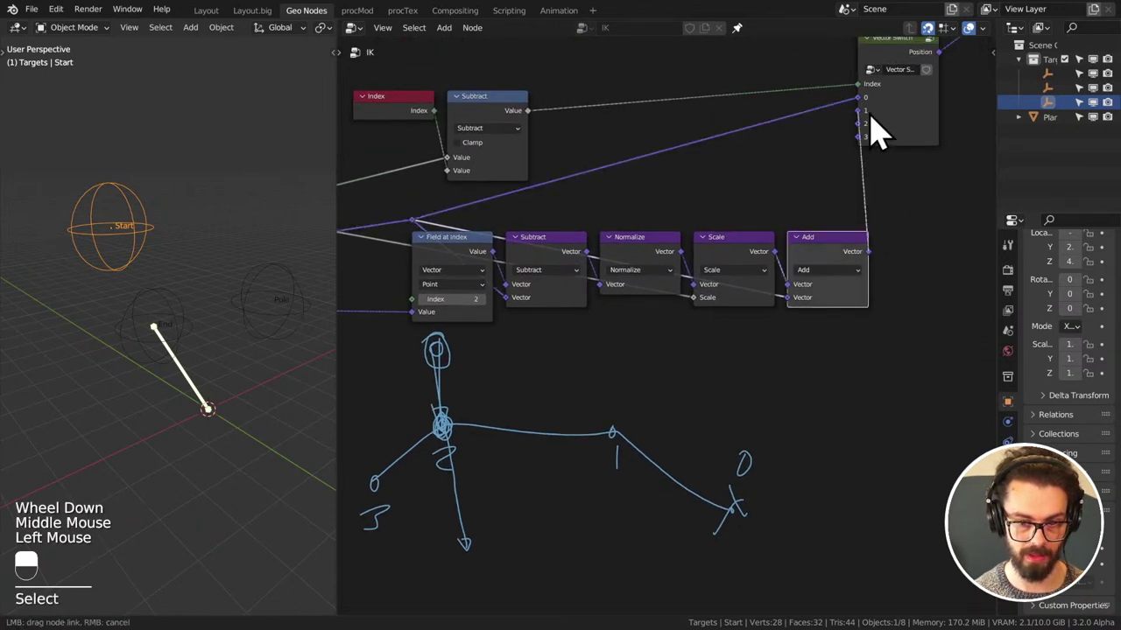
# - Select the sample–subtract–normalize–scale–add chain and collapse it into a node group
pyautogui.middleClick(211, 316)
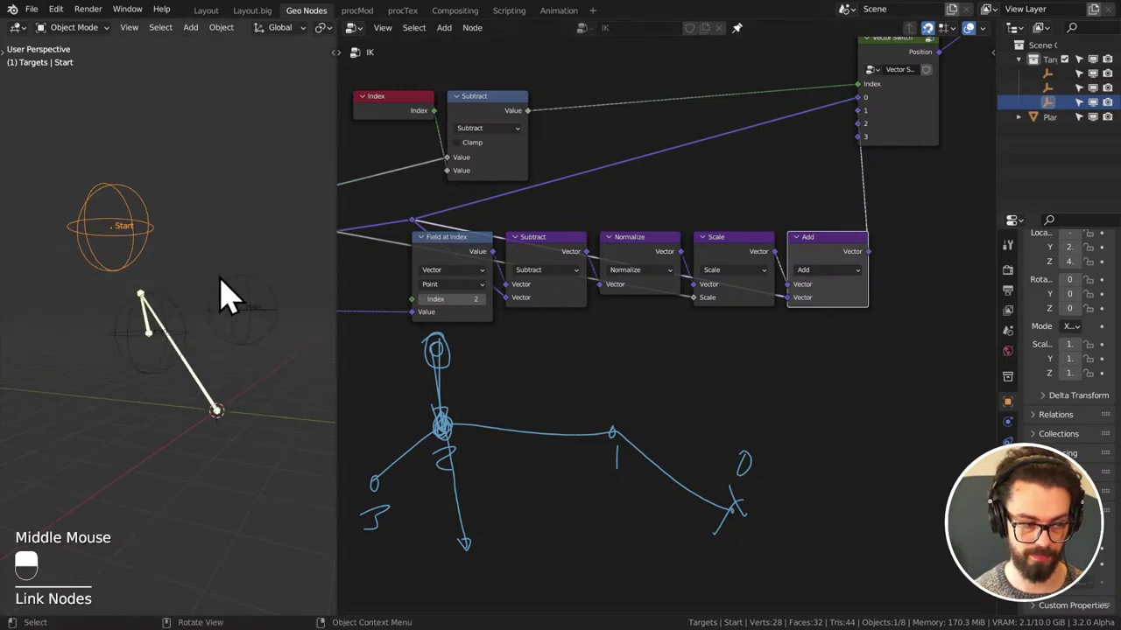
pyautogui.middleClick(651, 311)
pyautogui.scroll(-3)
pyautogui.click(503, 222)
pyautogui.scroll(-3)
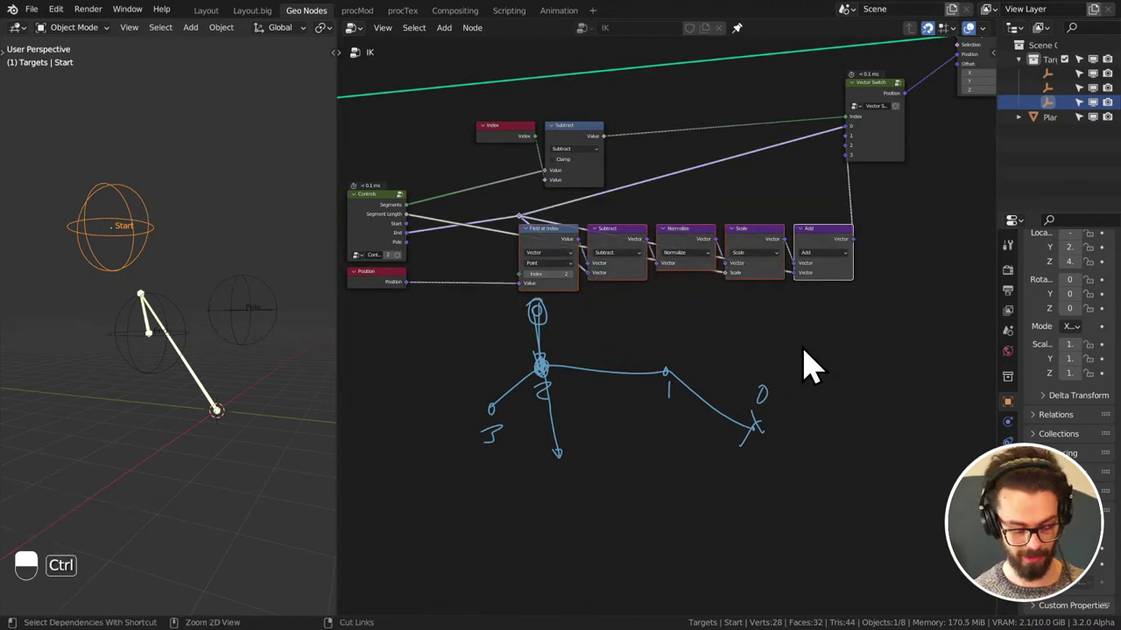
pyautogui.press('ctrl+g')
# - Show the sidebar's Group tab and review the new group's input and output sockets
pyautogui.middleClick(759, 354)
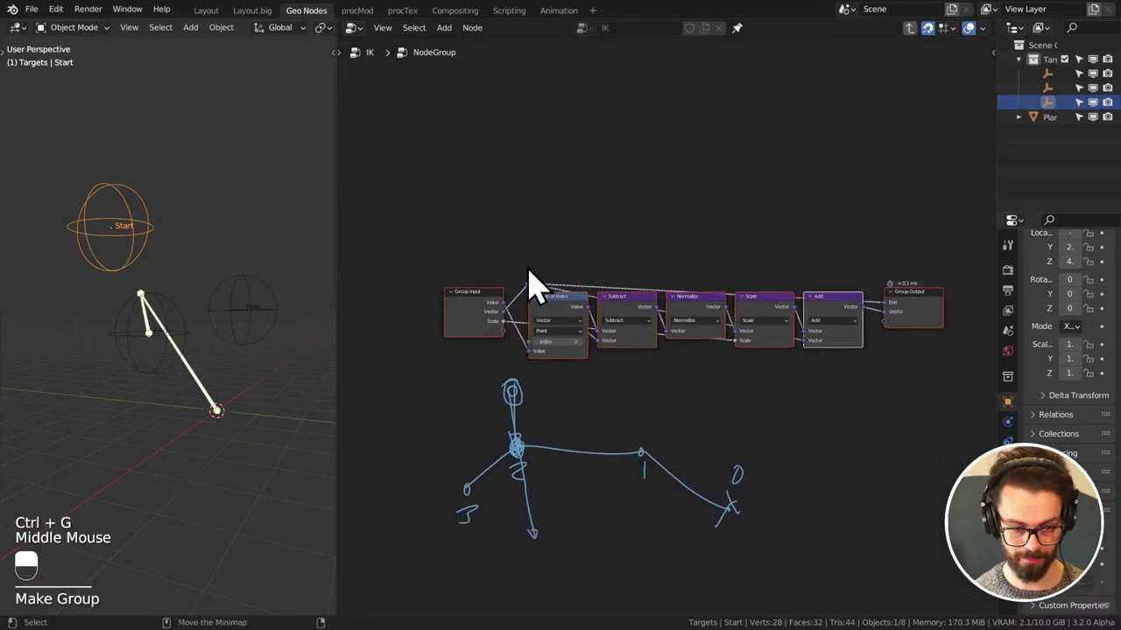
pyautogui.press('n')
pyautogui.middleClick(628, 270)
pyautogui.scroll(3)
pyautogui.middleClick(487, 301)
pyautogui.scroll(3)
pyautogui.click(493, 301)
pyautogui.scroll(3)
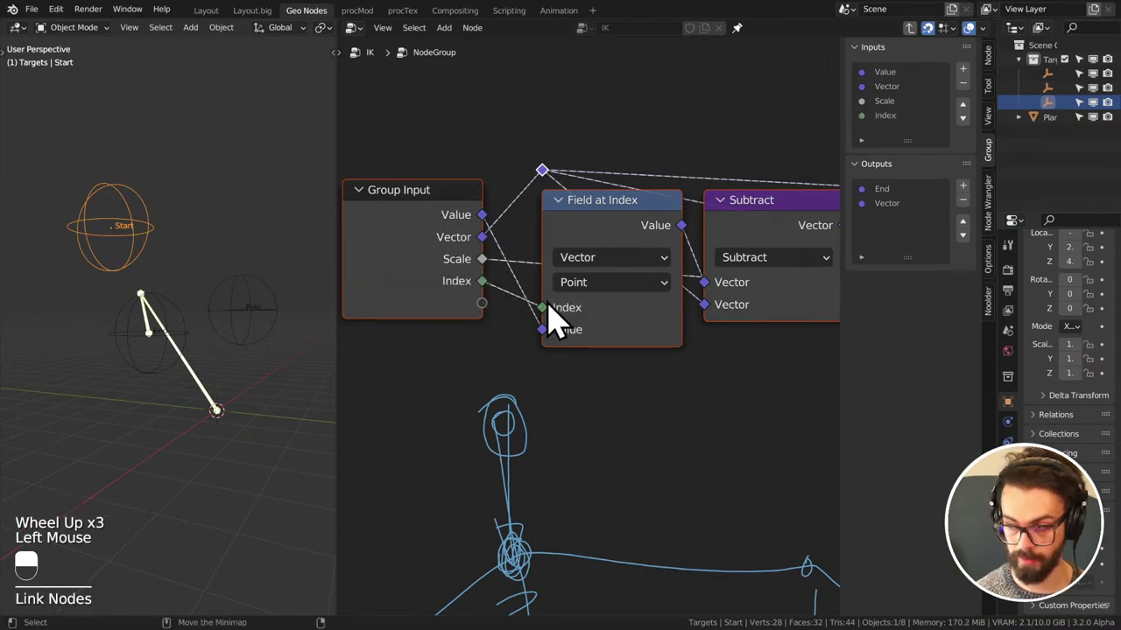
pyautogui.middleClick(581, 384)
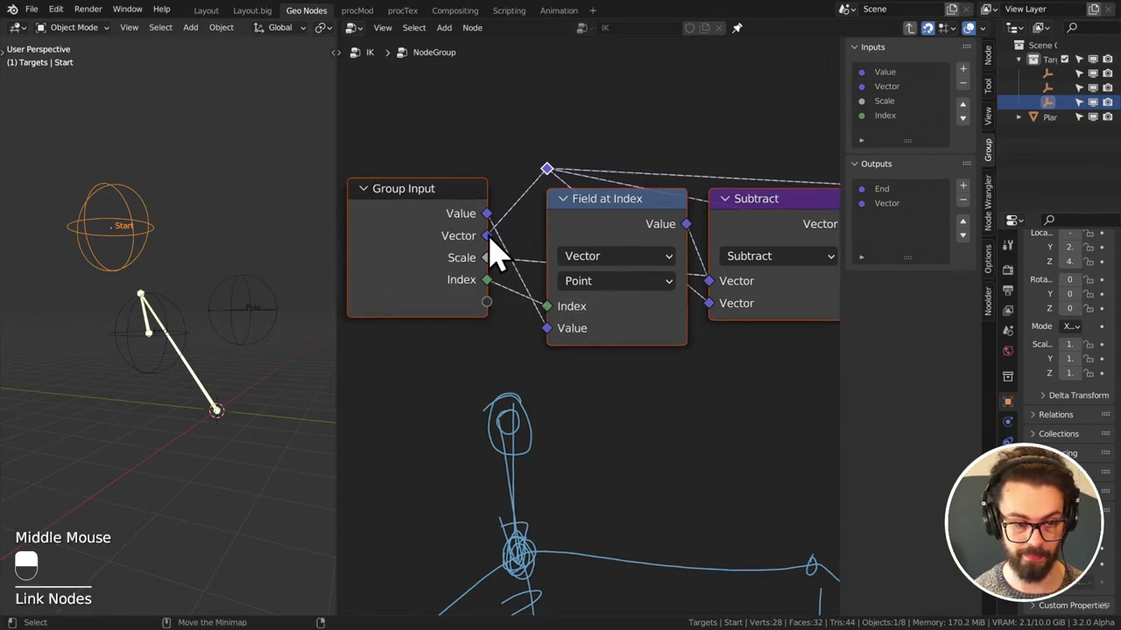
pyautogui.middleClick(535, 222)
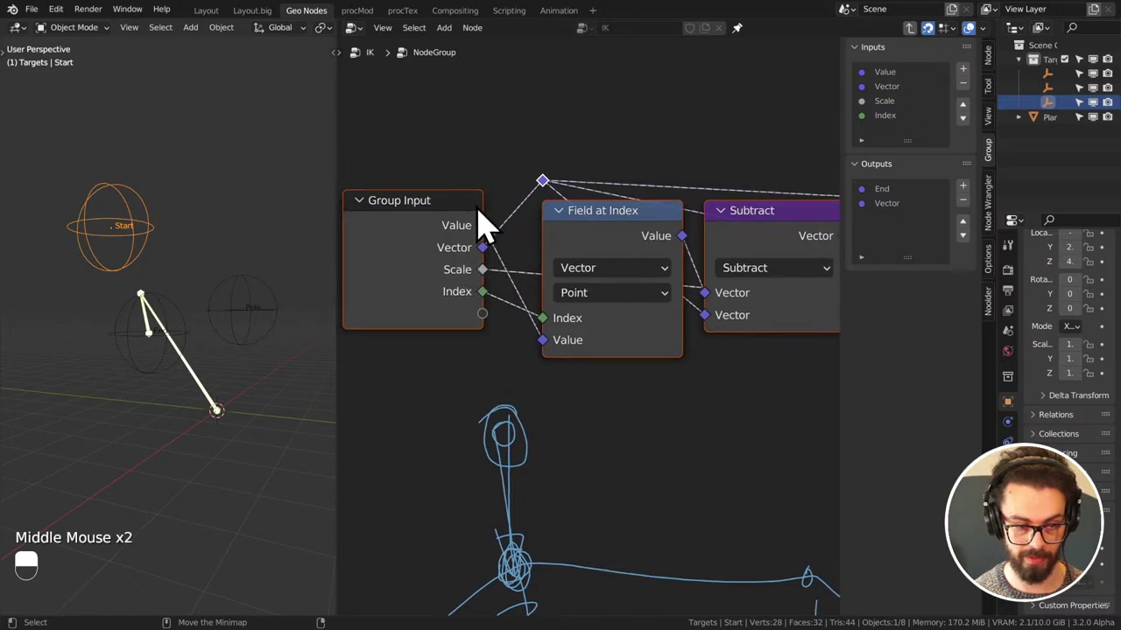
# - Rearrange the group's nodes and wiring so it exposes Value, Vector, Scale and Index inputs and one vector output
pyautogui.moveTo(604, 224); pyautogui.dragTo(378, 281)
pyautogui.scroll(-3)
pyautogui.middleClick(719, 202)
pyautogui.press('Tab')
pyautogui.scroll(-3)
pyautogui.middleClick(575, 254)
pyautogui.scroll(-3)
pyautogui.middleClick(550, 276)
pyautogui.moveTo(380, 283); pyautogui.dragTo(612, 278)
pyautogui.middleClick(744, 264)
pyautogui.press('Tab')
pyautogui.click(927, 211)
pyautogui.moveTo(978, 219); pyautogui.dragTo(646, 245)
pyautogui.middleClick(611, 259)
# - Rename the group's single vector output to Position
pyautogui.press('Tab')
pyautogui.press('Tab')
pyautogui.scroll(3)
pyautogui.doubleClick(908, 217)
pyautogui.rightClick(908, 217)
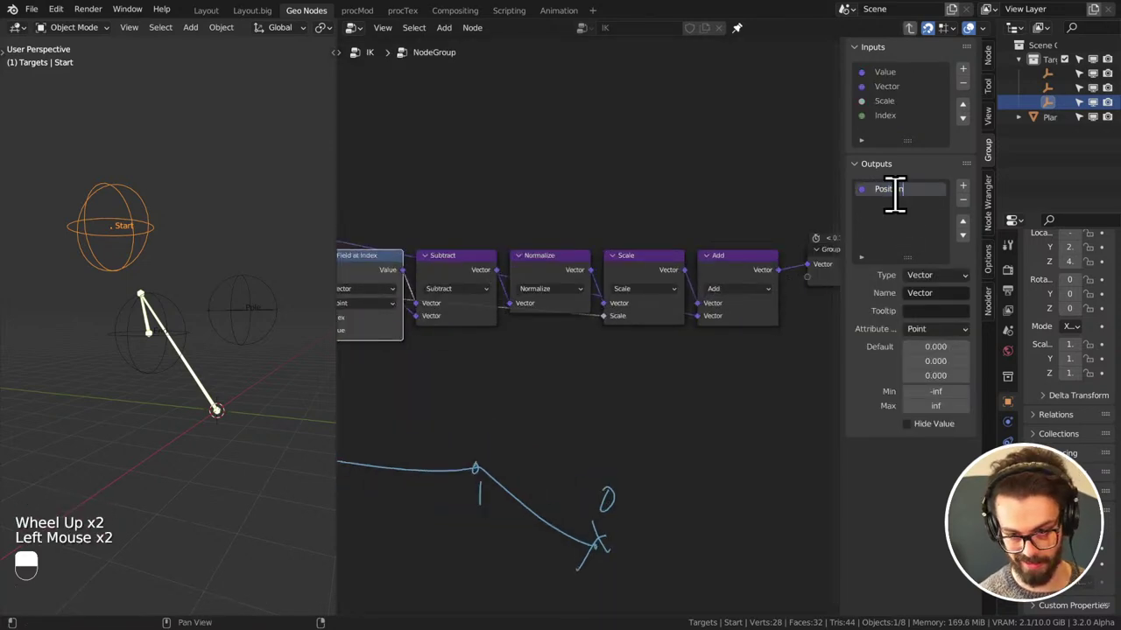
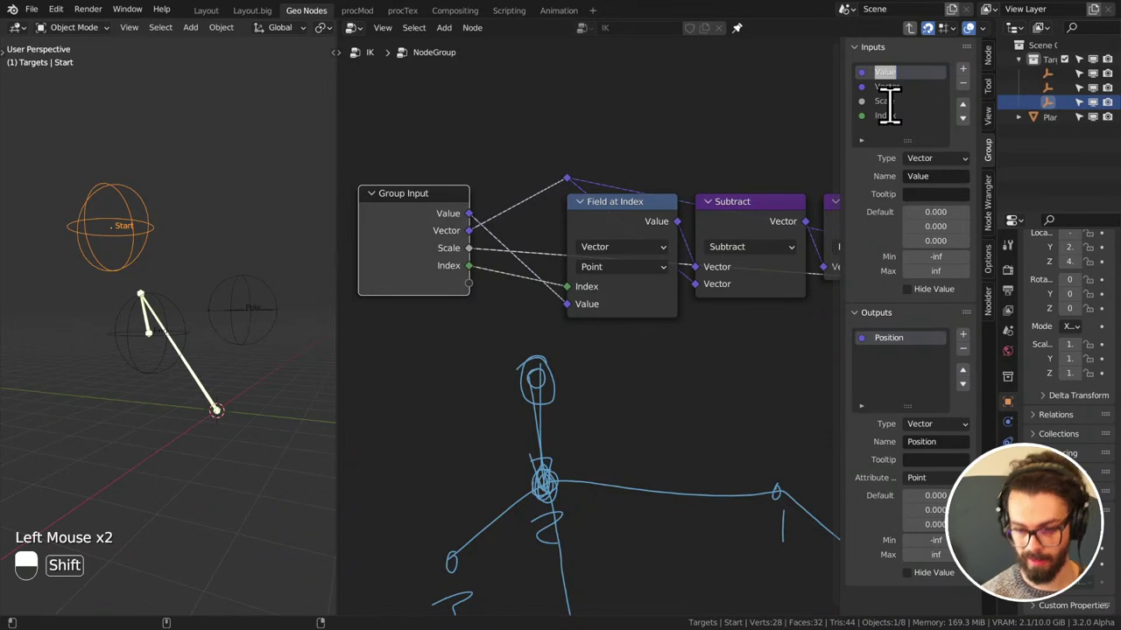
# - Finish the Current Position group input's name
pyautogui.press('r')
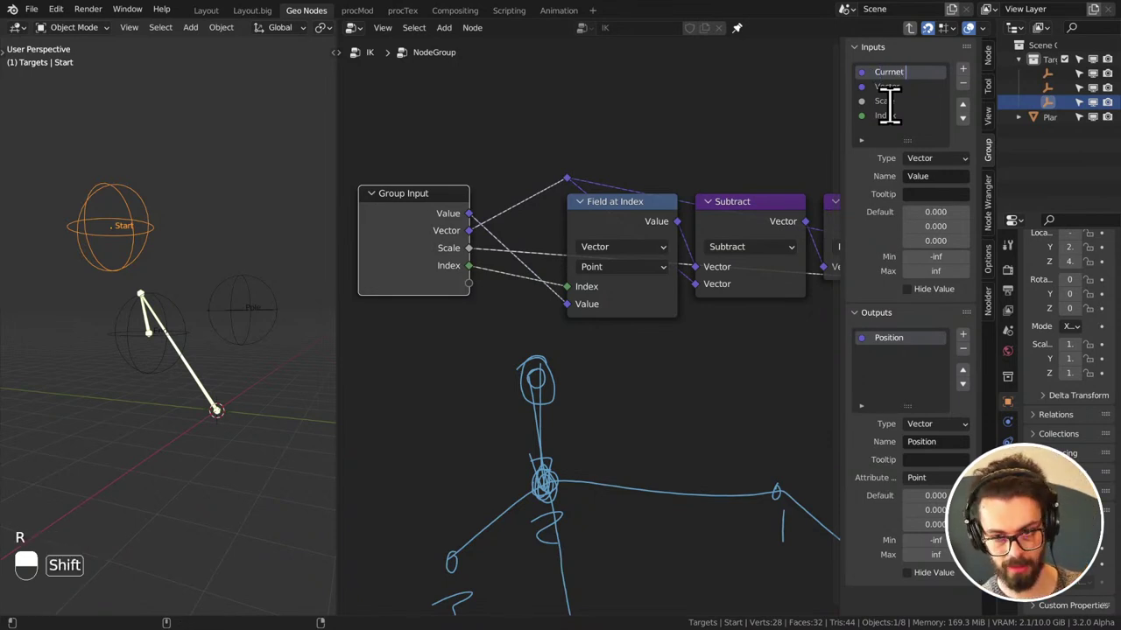
pyautogui.press('BackSpace')
pyautogui.press('BackSpace')
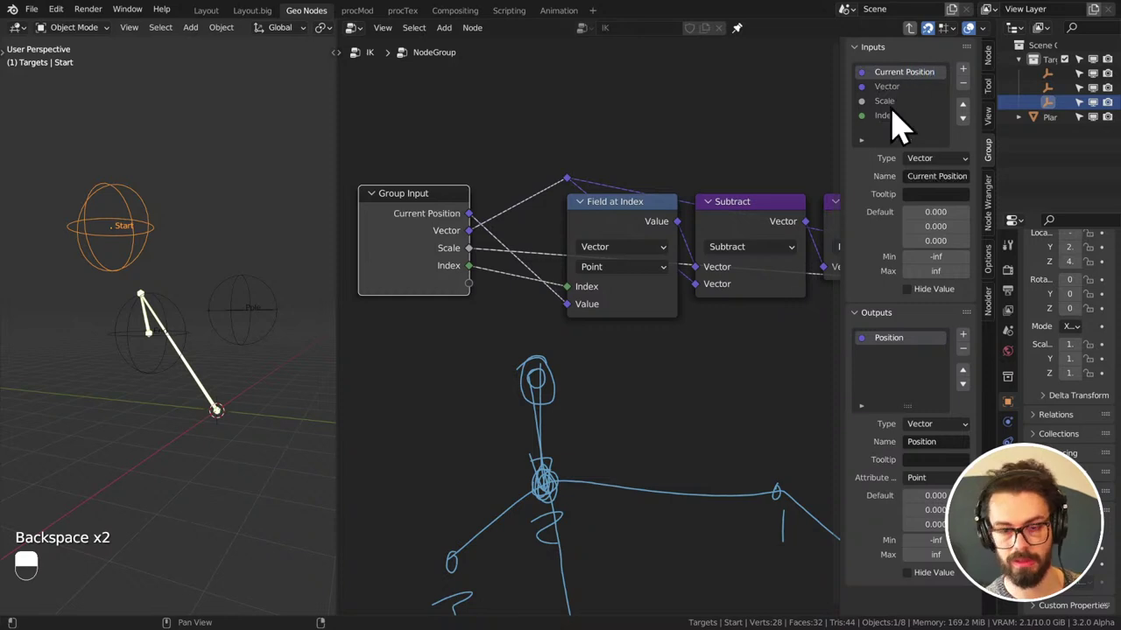
# - Rename the Vector input to Segment Length, review Index, and move Current Position to the bottom of Inputs
pyautogui.click(903, 107)
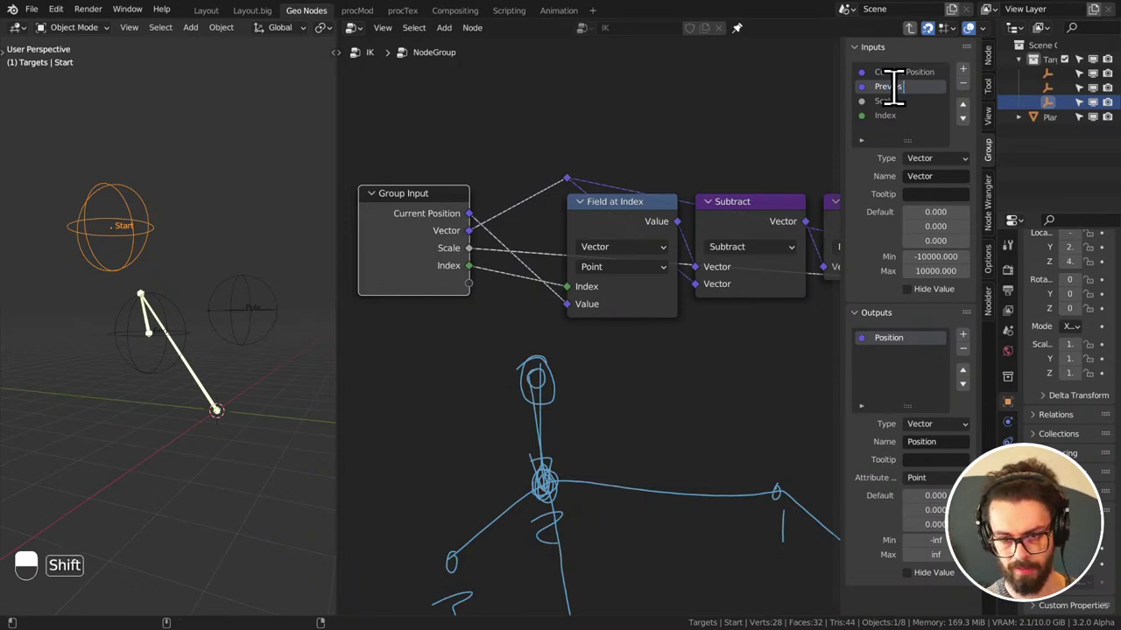
pyautogui.press('BackSpace')
pyautogui.press('BackSpace')
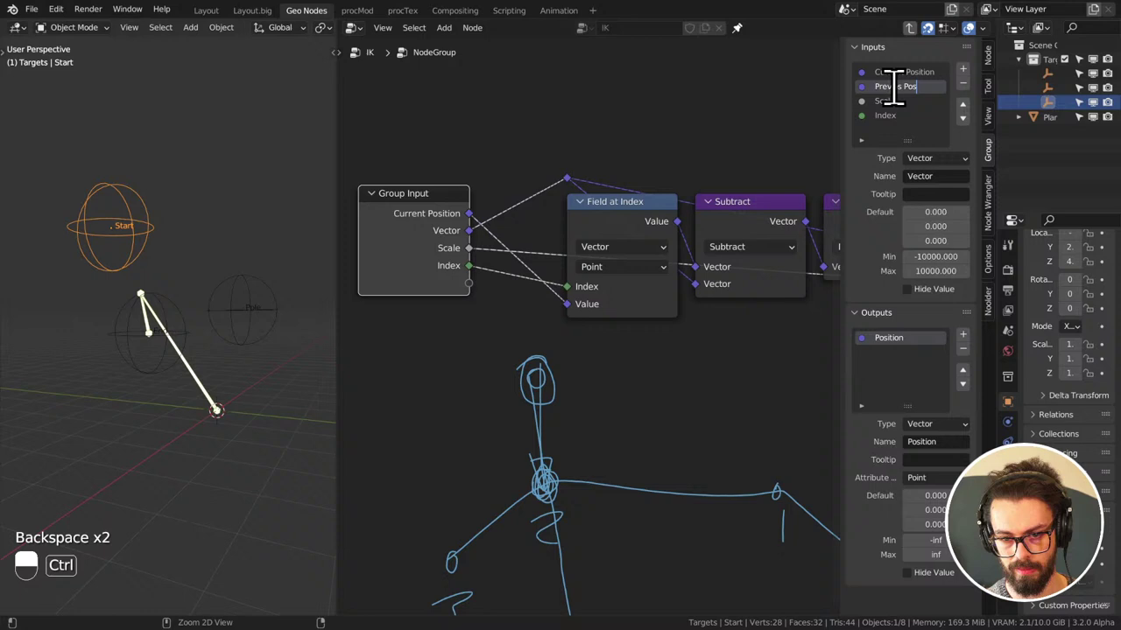
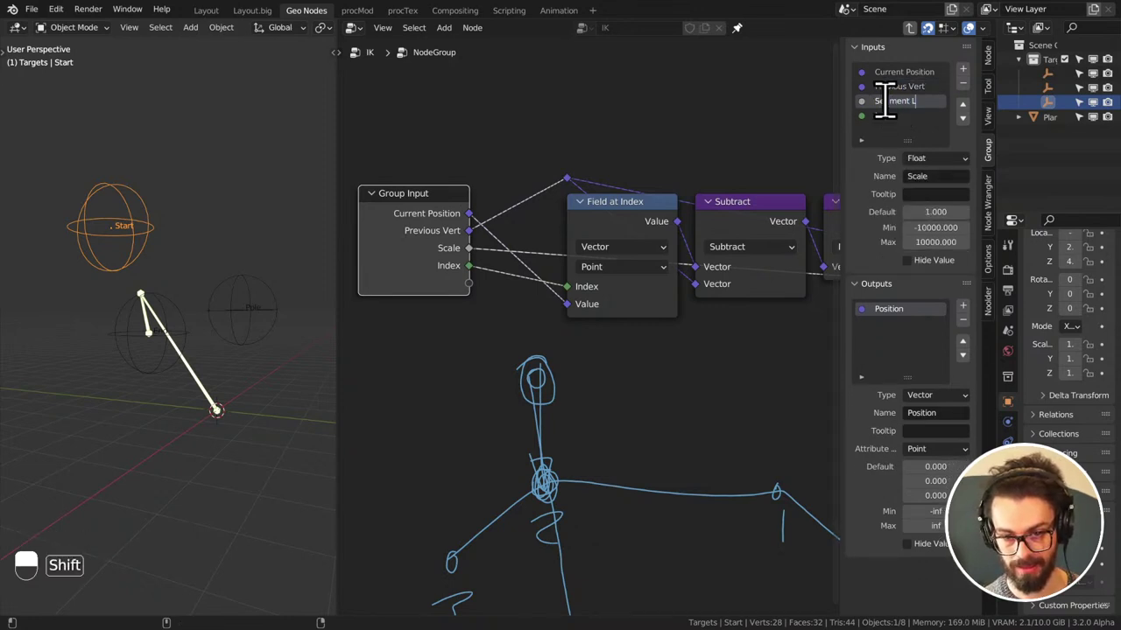
pyautogui.press('BackSpace')
pyautogui.press('BackSpace')
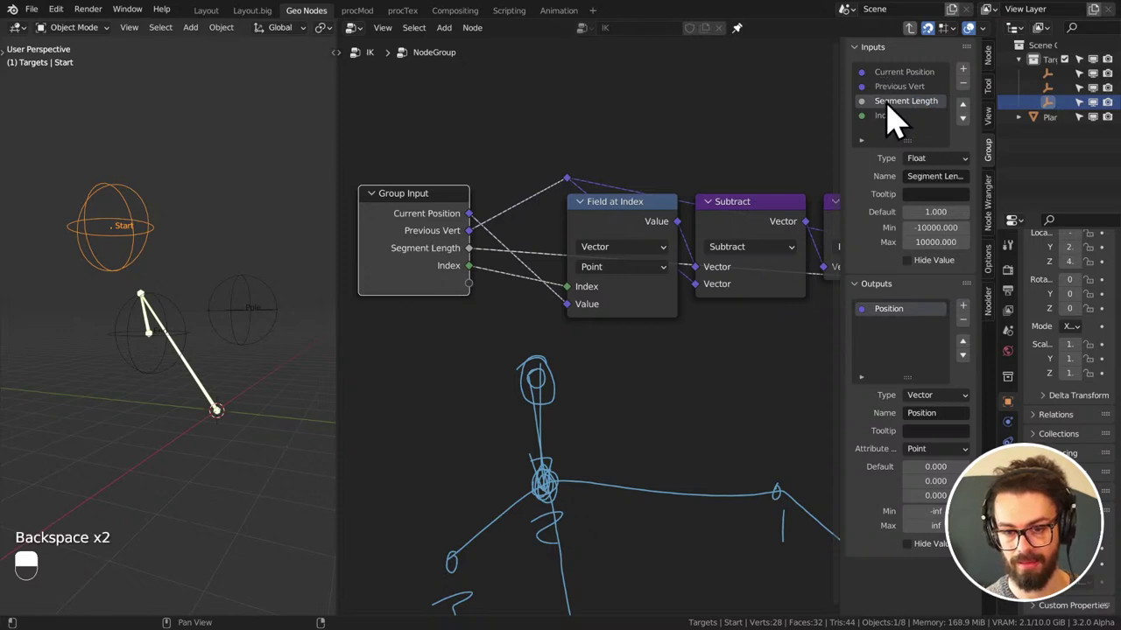
pyautogui.click(915, 136)
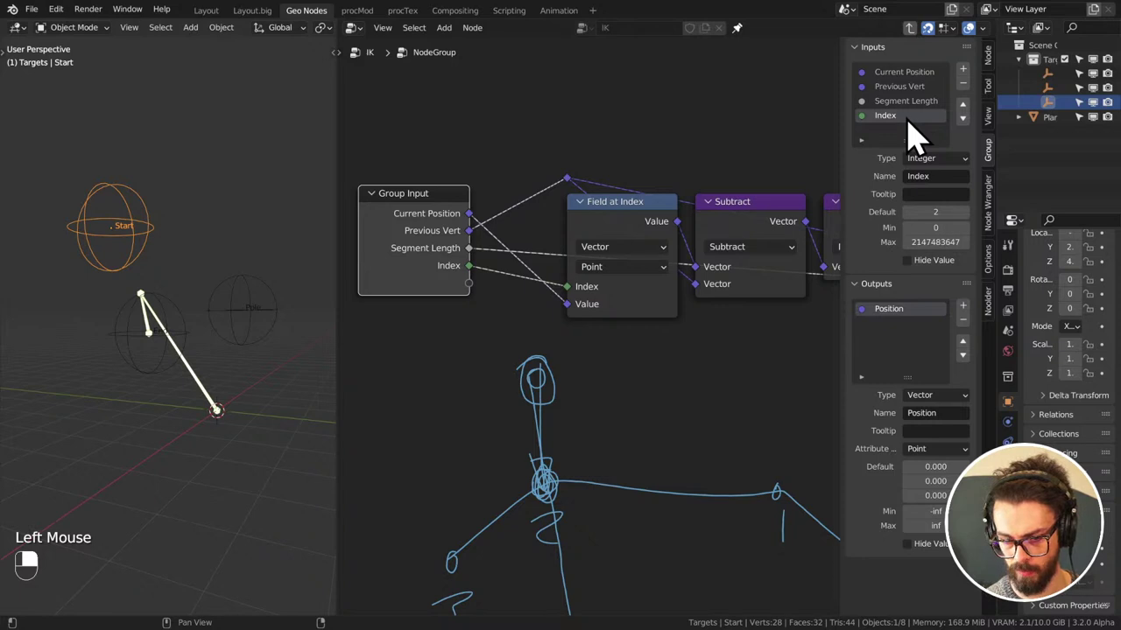
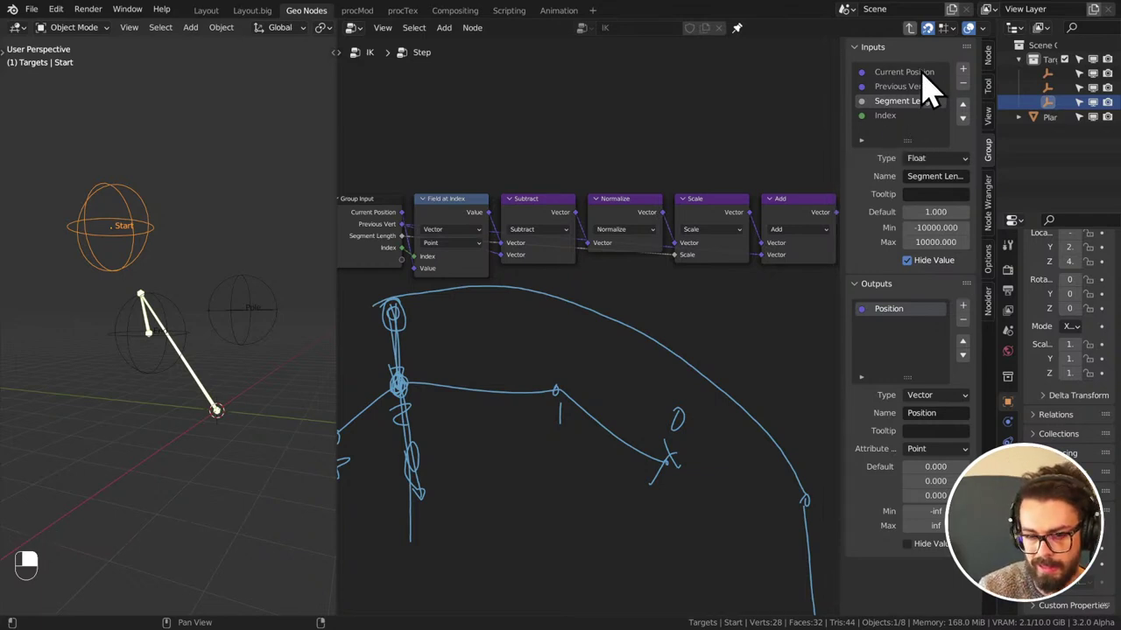
pyautogui.click(932, 93)
# - Leave the Step group for the IK tree and frame the view on the Step nodes
pyautogui.rightClick(931, 92)
pyautogui.moveTo(976, 140); pyautogui.dragTo(638, 158)
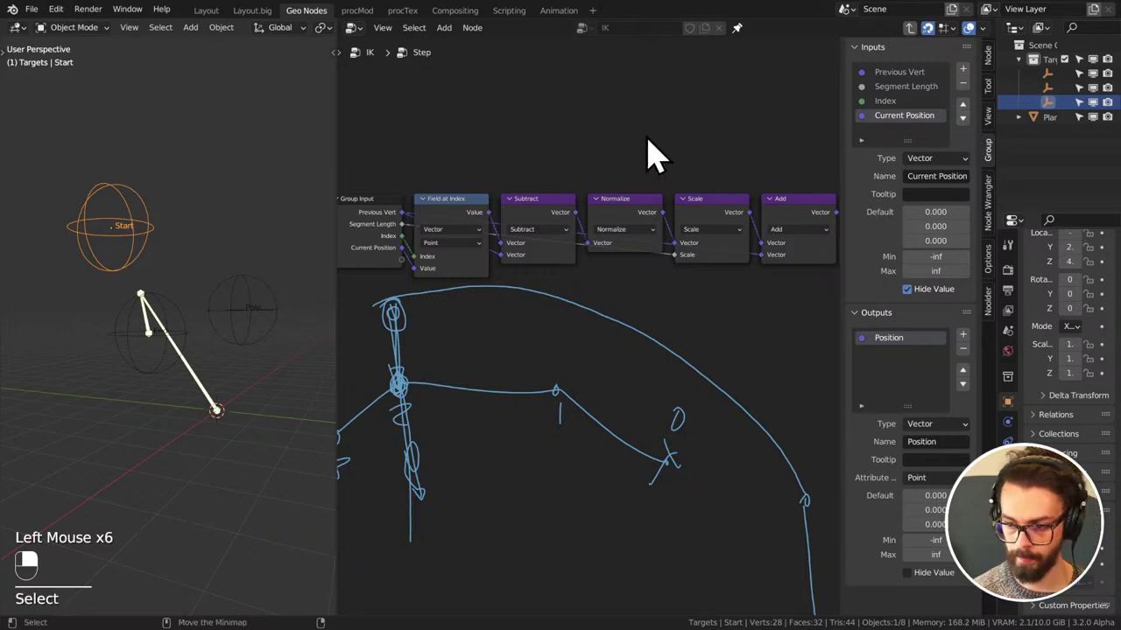
pyautogui.press('Tab')
pyautogui.middleClick(565, 242)
pyautogui.middleClick(554, 231)
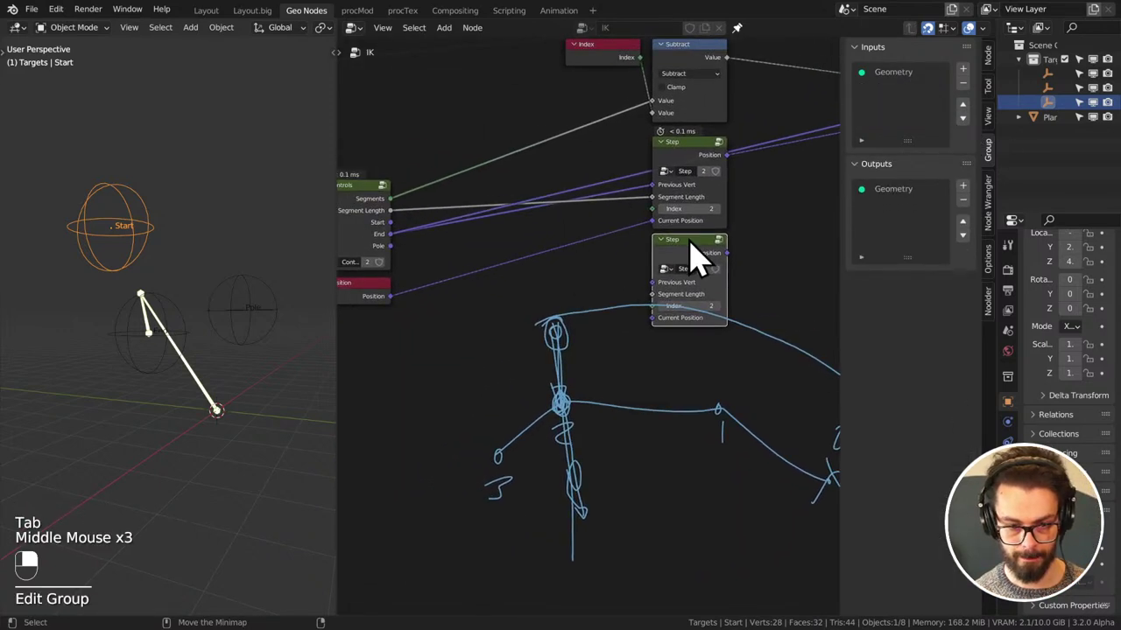
pyautogui.press('n')
pyautogui.moveTo(829, 229); pyautogui.dragTo(796, 229)
pyautogui.moveTo(729, 227); pyautogui.dragTo(855, 254)
pyautogui.press('g')
pyautogui.moveTo(786, 210); pyautogui.dragTo(796, 229)
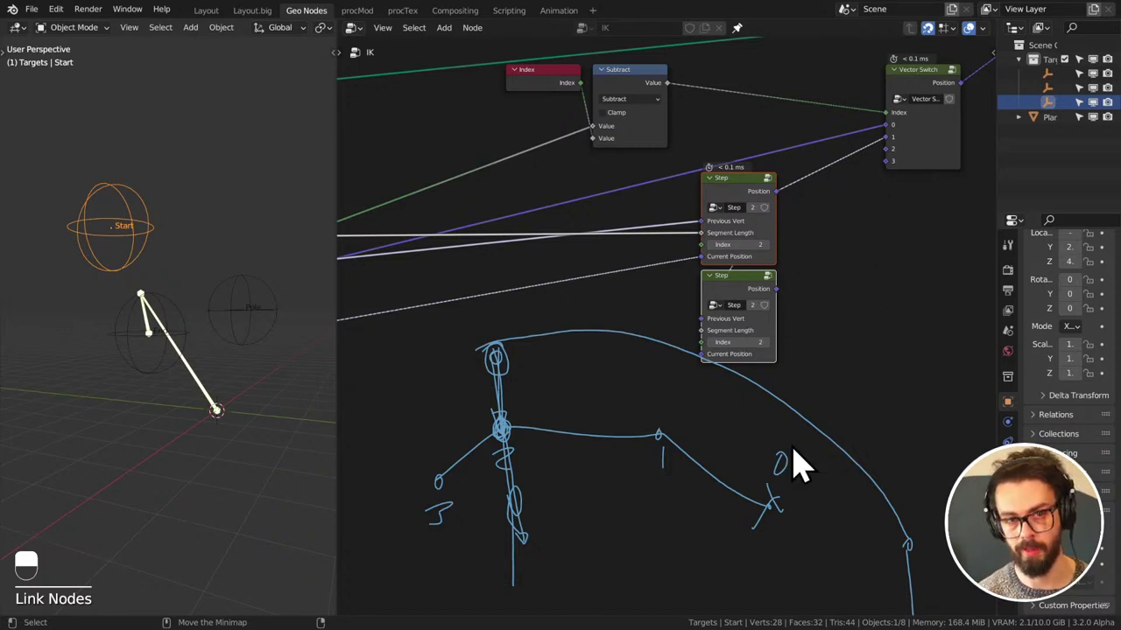
pyautogui.middleClick(753, 379)
pyautogui.middleClick(393, 272)
# - Duplicate the Step node, set its Index to 1 and wire it to Segment Length, Position and Vector Switch input 2
pyautogui.click(400, 228)
pyautogui.middleClick(743, 324)
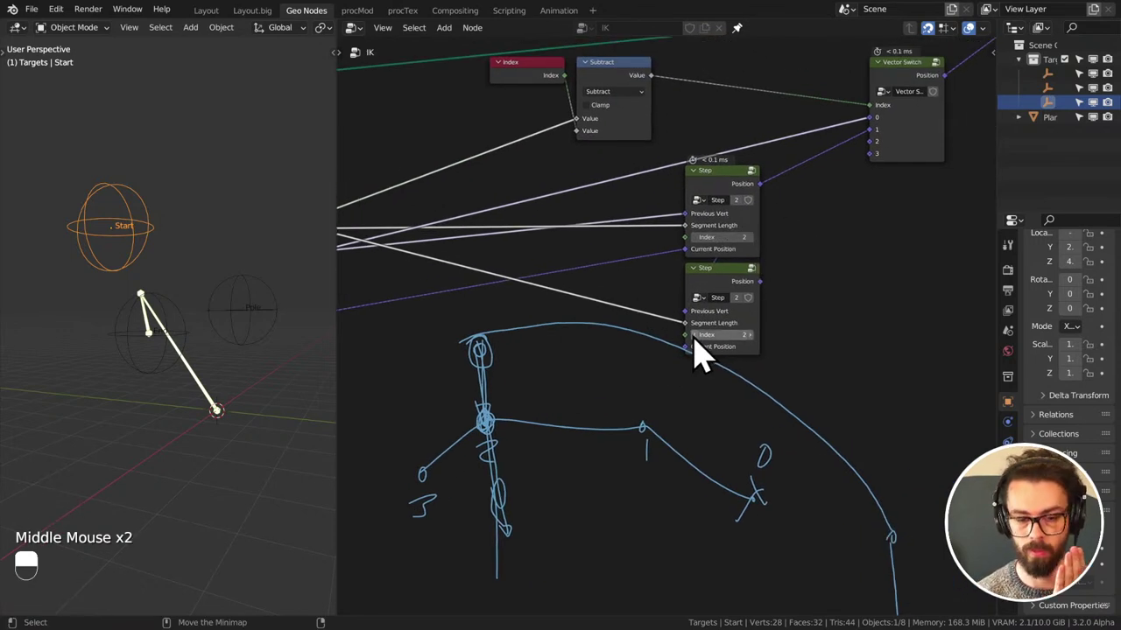
pyautogui.middleClick(659, 404)
pyautogui.press('d')
pyautogui.click(693, 393)
pyautogui.press('d')
pyautogui.click(721, 296)
pyautogui.middleClick(668, 274)
pyautogui.click(804, 299)
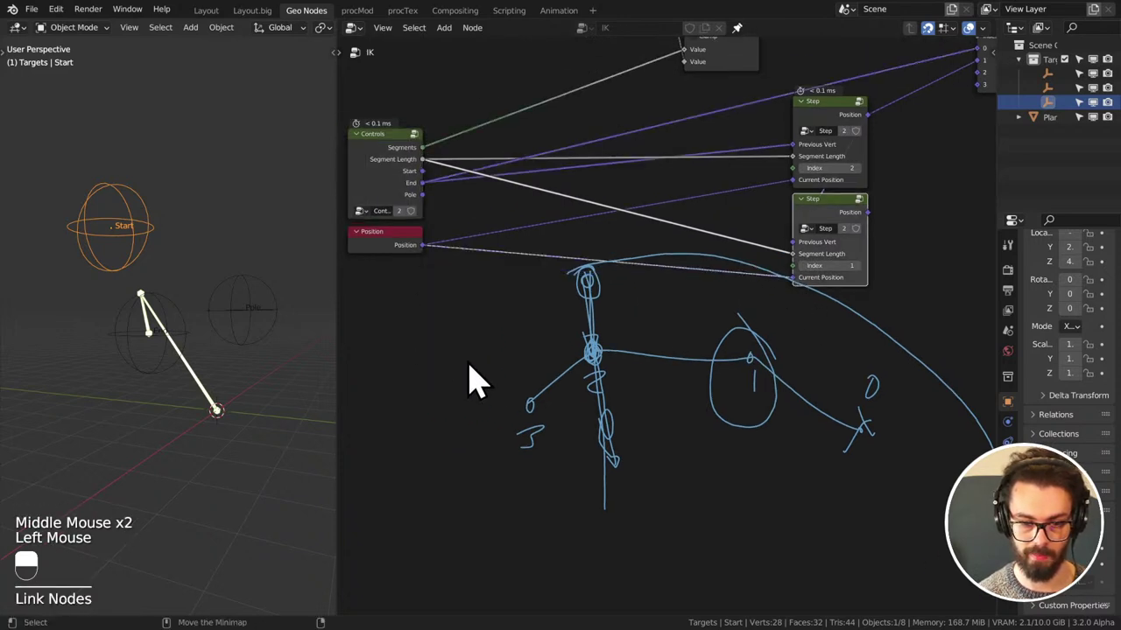
pyautogui.middleClick(920, 264)
pyautogui.middleClick(786, 272)
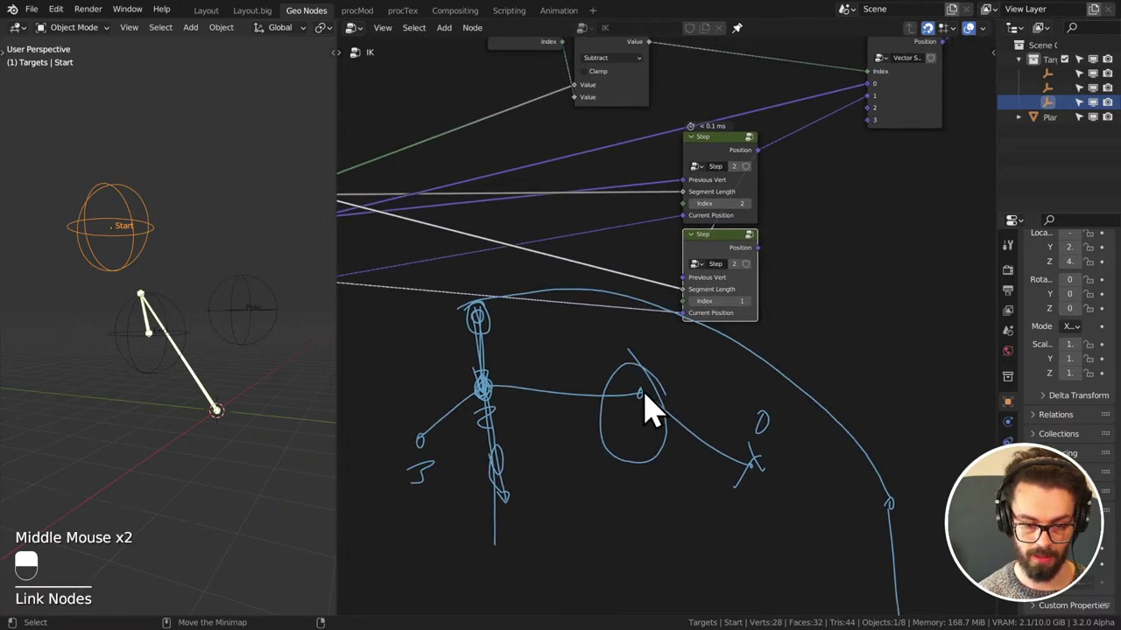
# - Sketch the limb's bend as an annotation over the node tree
pyautogui.press('d')
pyautogui.click(523, 452)
pyautogui.press('d')
pyautogui.press('d')
pyautogui.click(508, 477)
pyautogui.press('d')
pyautogui.press('d')
pyautogui.click(636, 413)
pyautogui.press('d')
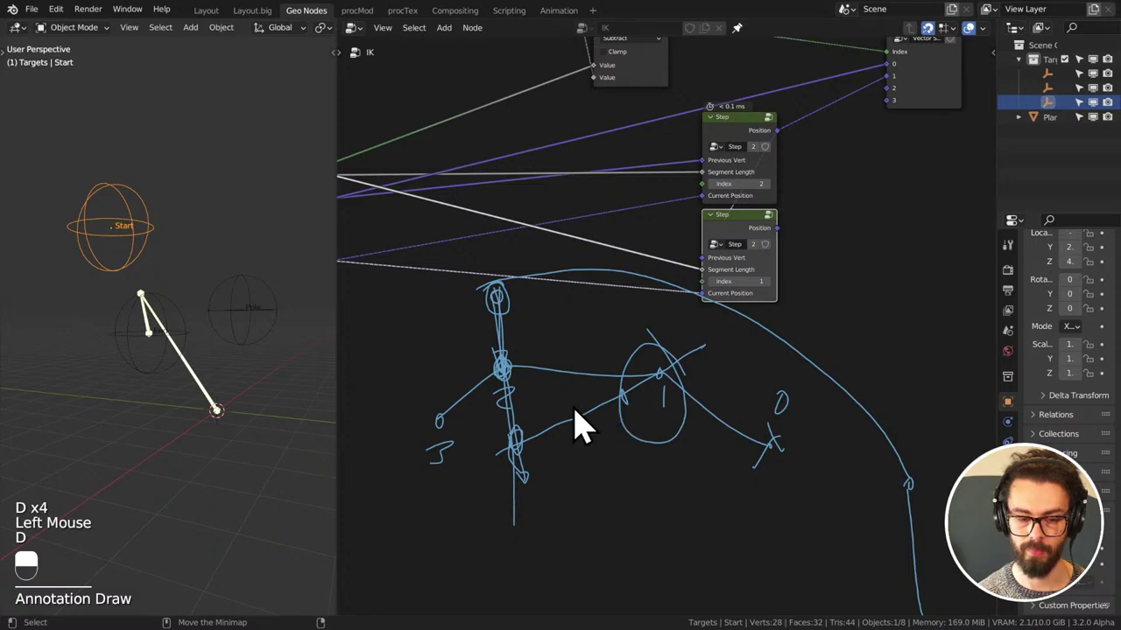
pyautogui.moveTo(648, 417); pyautogui.dragTo(545, 502)
pyautogui.press('d')
pyautogui.press('d')
pyautogui.press('d')
pyautogui.press('d')
pyautogui.press('d')
pyautogui.press('d')
pyautogui.press('d')
pyautogui.press('d')
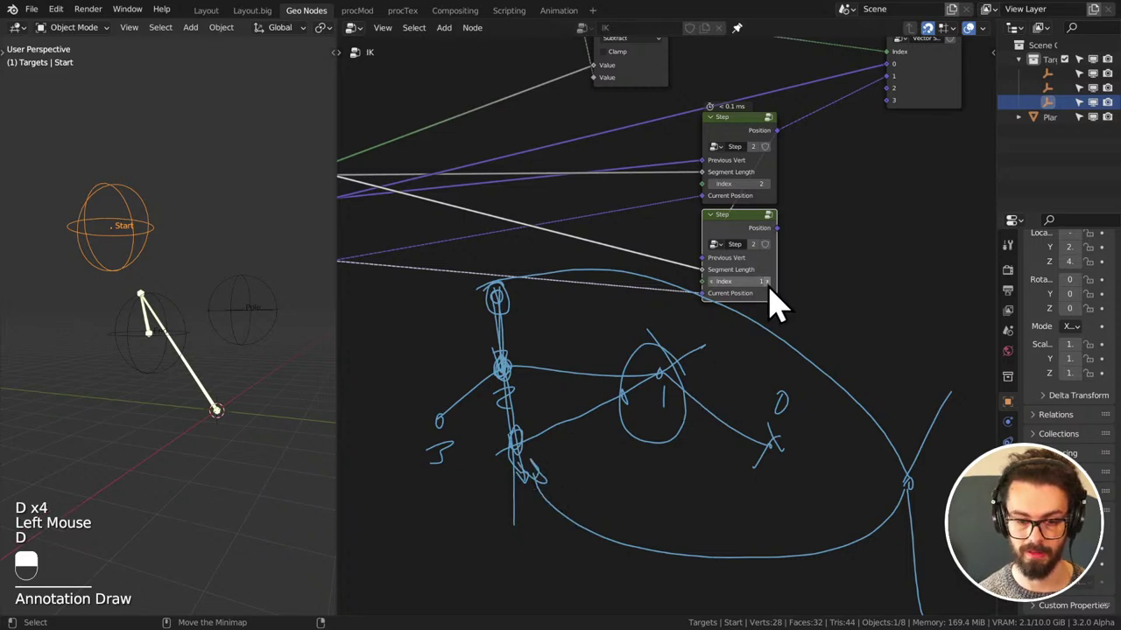
# - Erase the explanatory sketches from the node editor
pyautogui.click(785, 247)
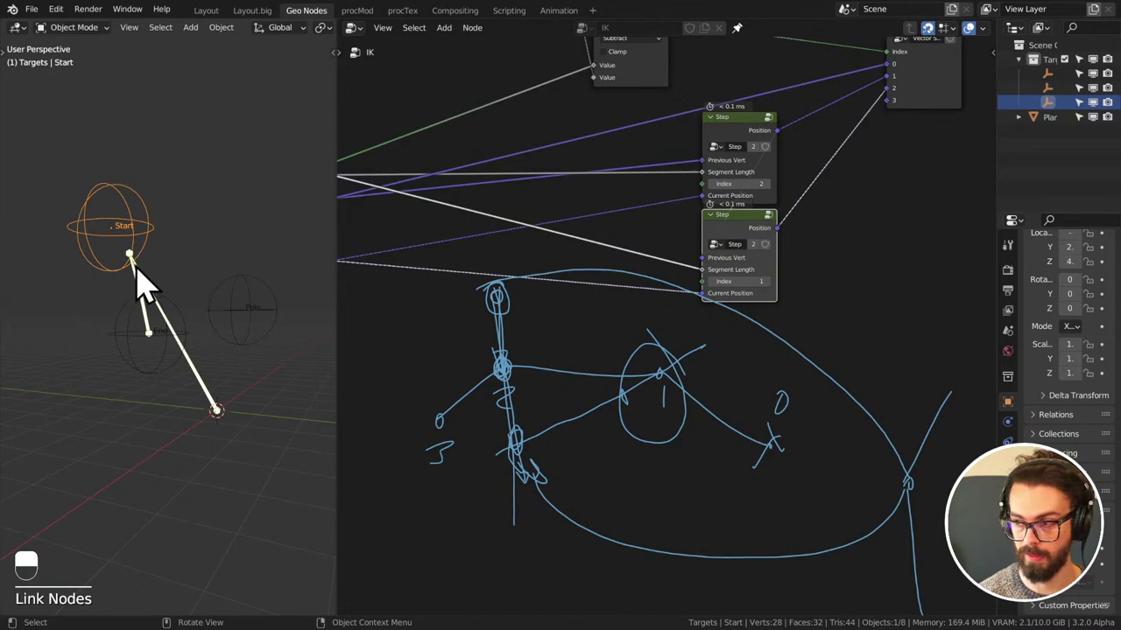
pyautogui.scroll(-3)
pyautogui.middleClick(735, 365)
pyautogui.scroll(-3)
pyautogui.press('d')
pyautogui.rightClick(689, 354)
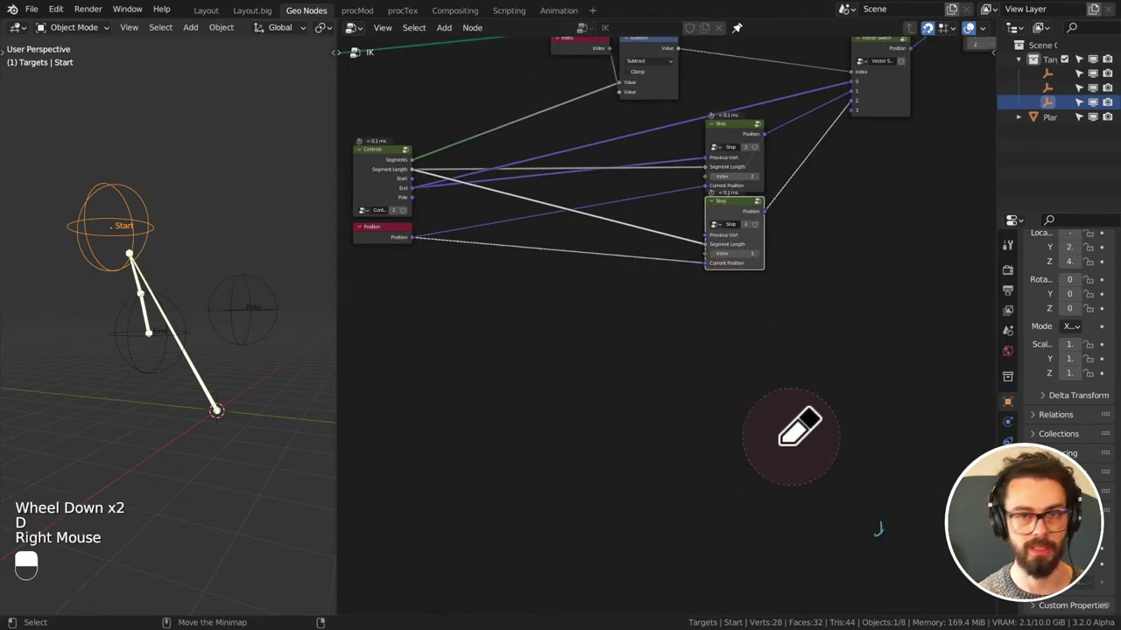
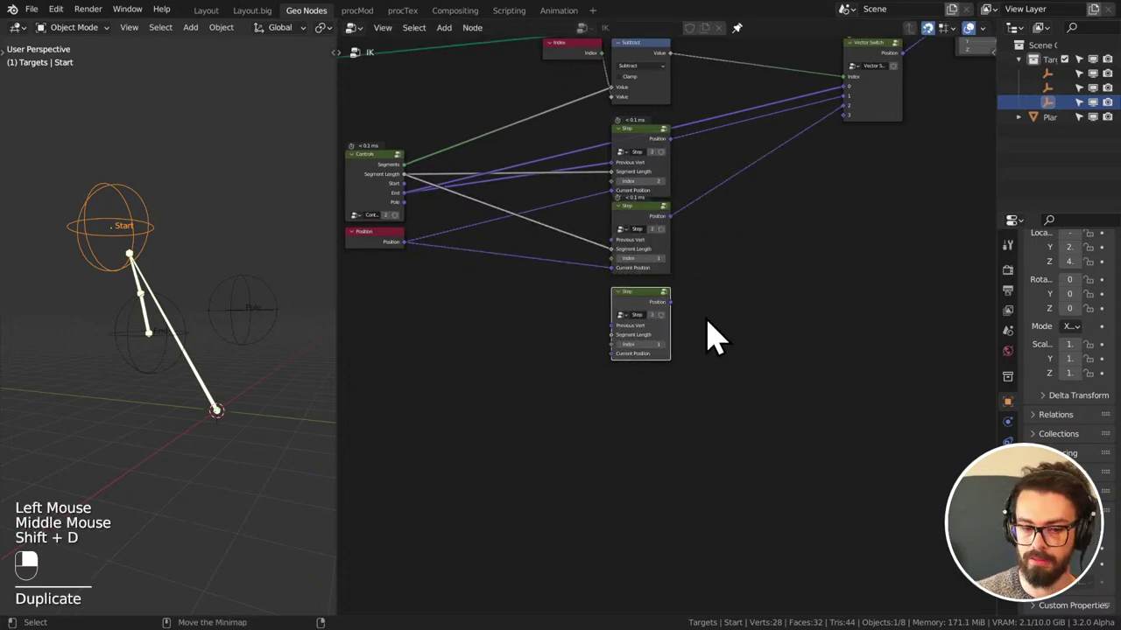
# - Add a third Step node with Index 0 and link it to Vector Switch input 3
pyautogui.moveTo(628, 367); pyautogui.dragTo(624, 367)
pyautogui.middleClick(705, 285)
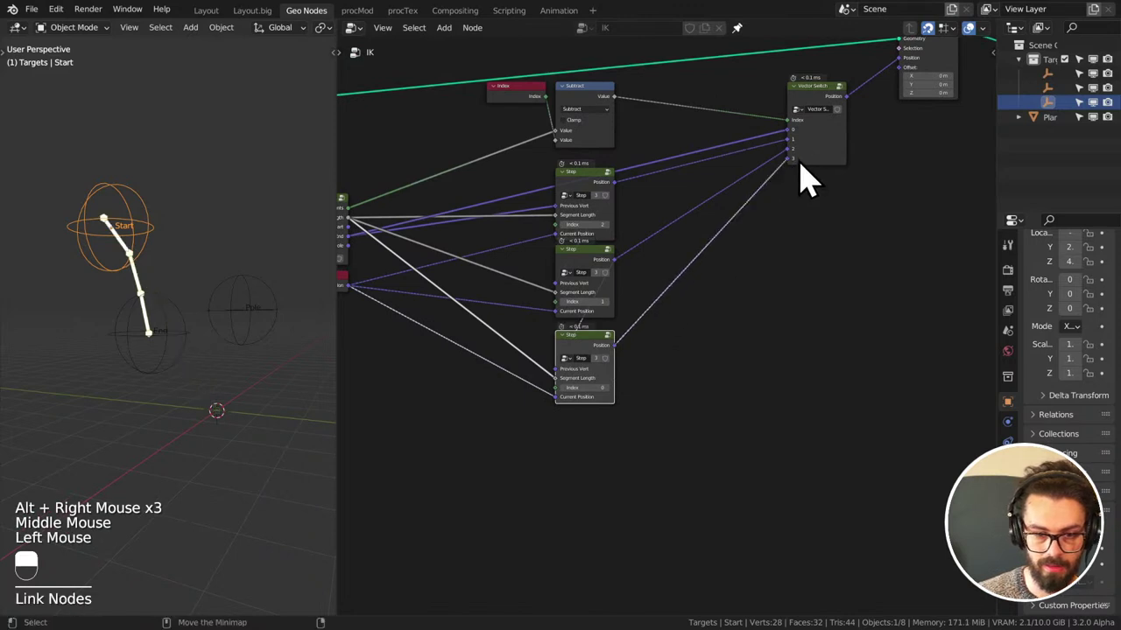
pyautogui.middleClick(141, 228)
pyautogui.middleClick(142, 285)
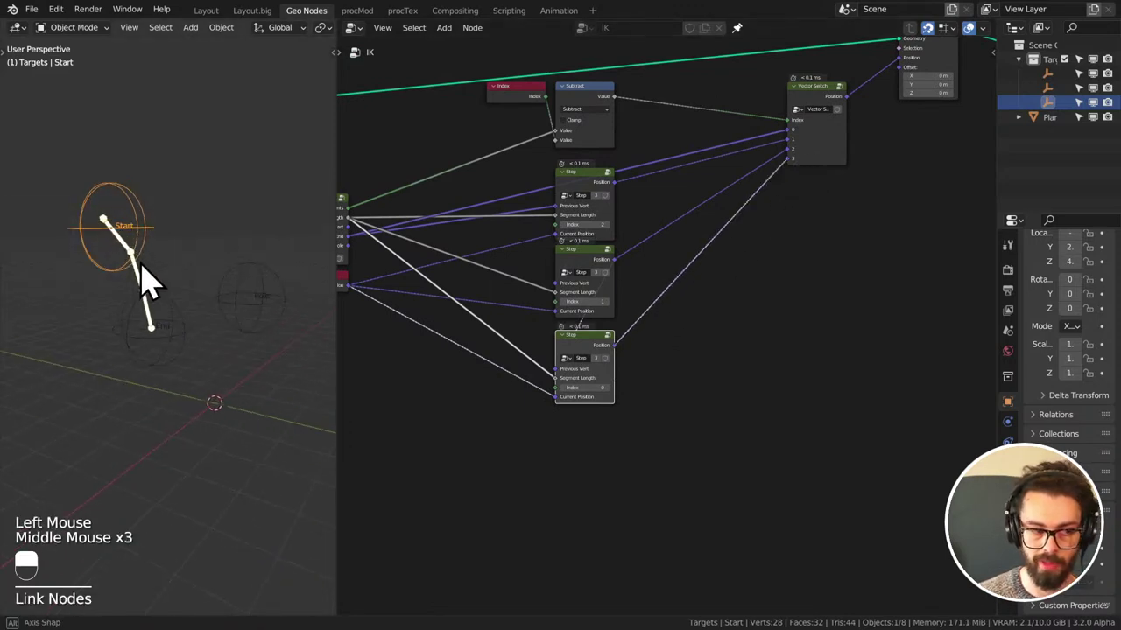
pyautogui.click(150, 246)
pyautogui.moveTo(150, 246); pyautogui.dragTo(436, 308)
pyautogui.press('g')
# - Delete the third Step node and rewire the Vector Switch from the two remaining Step nodes
pyautogui.middleClick(539, 332)
pyautogui.middleClick(783, 365)
pyautogui.click(697, 355)
pyautogui.middleClick(697, 355)
pyautogui.press('x')
pyautogui.click(436, 308)
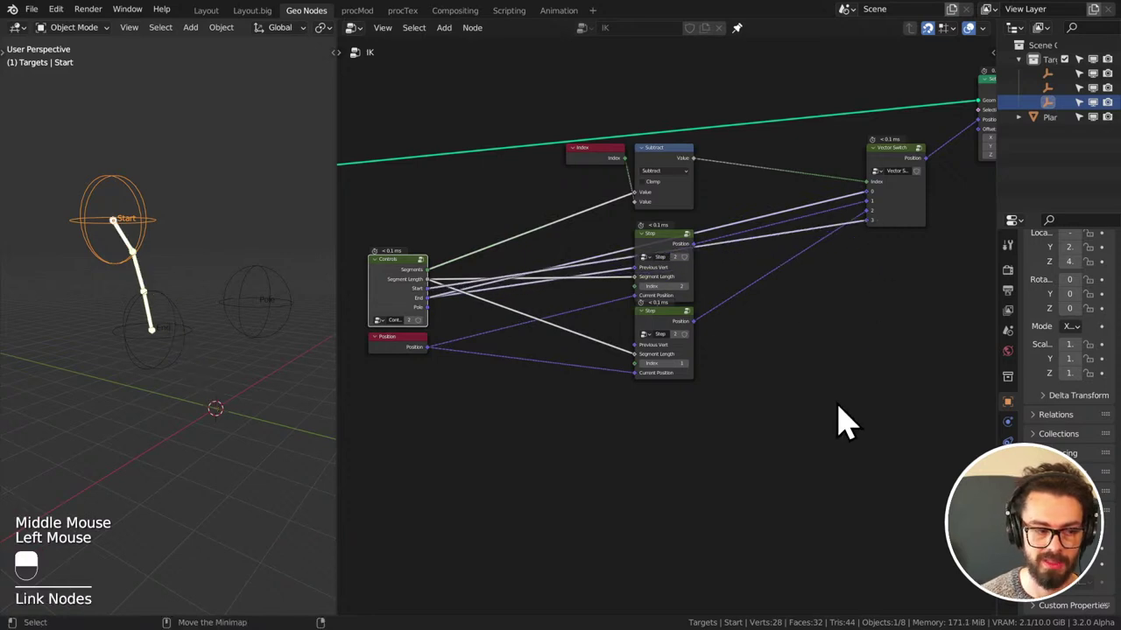
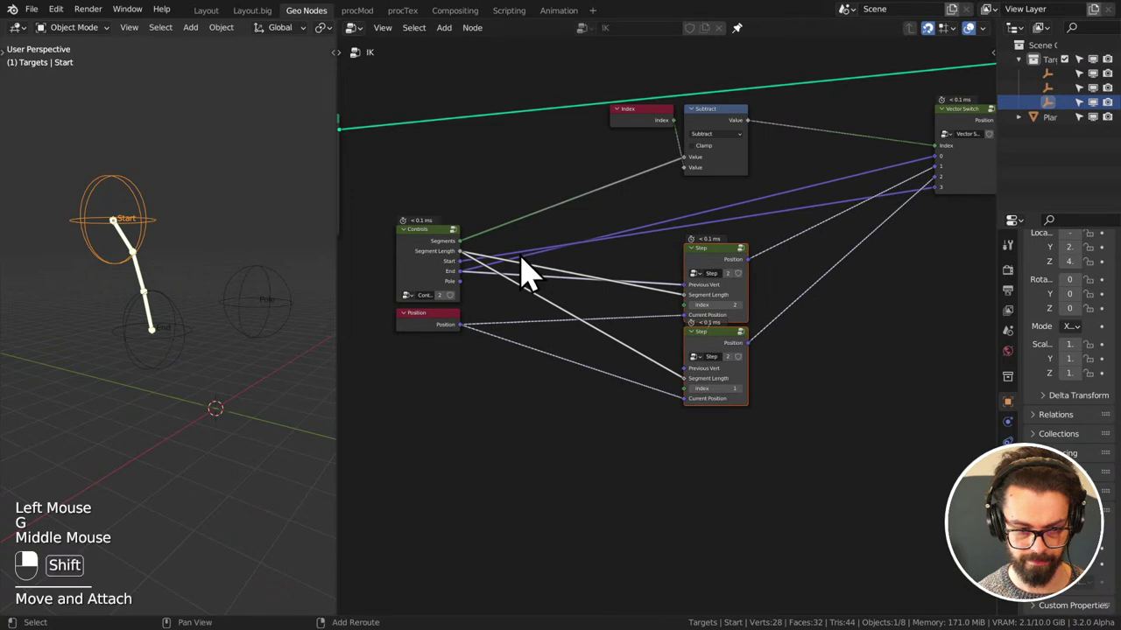
# - Add reroute points on the Segment Length and Position wires and place them above and below the Step nodes
pyautogui.rightClick(531, 274)
pyautogui.press('g')
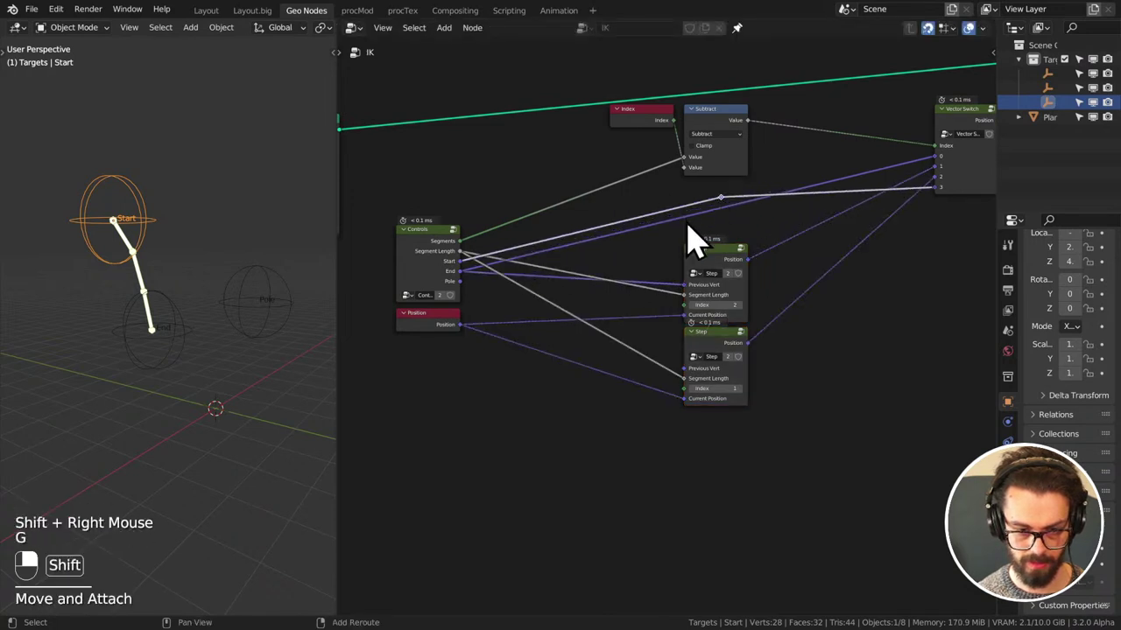
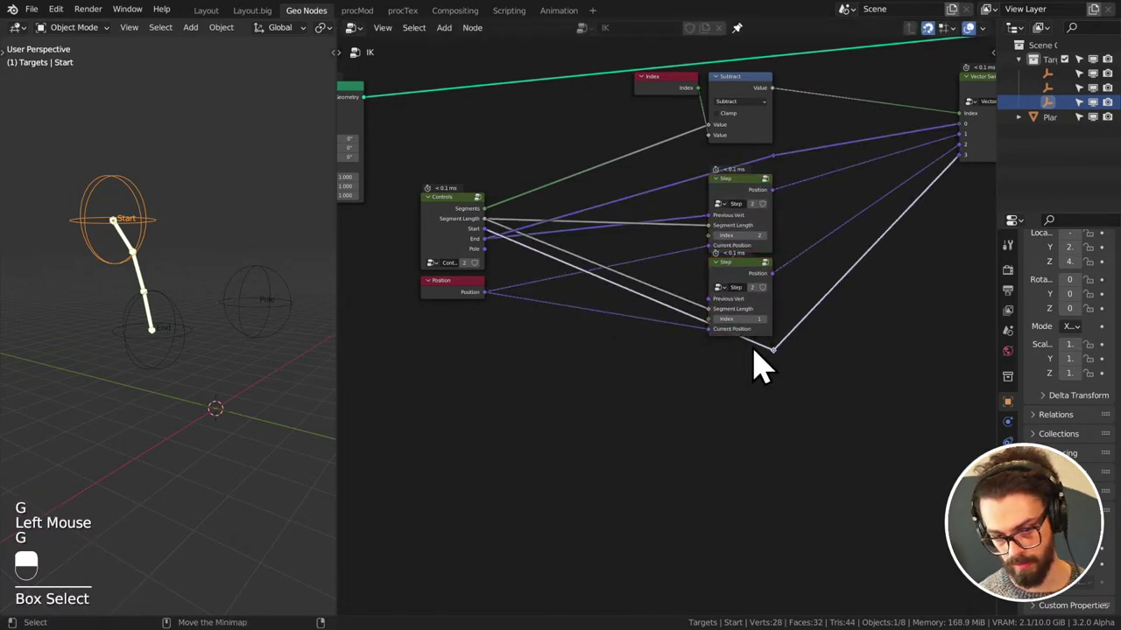
pyautogui.press('g')
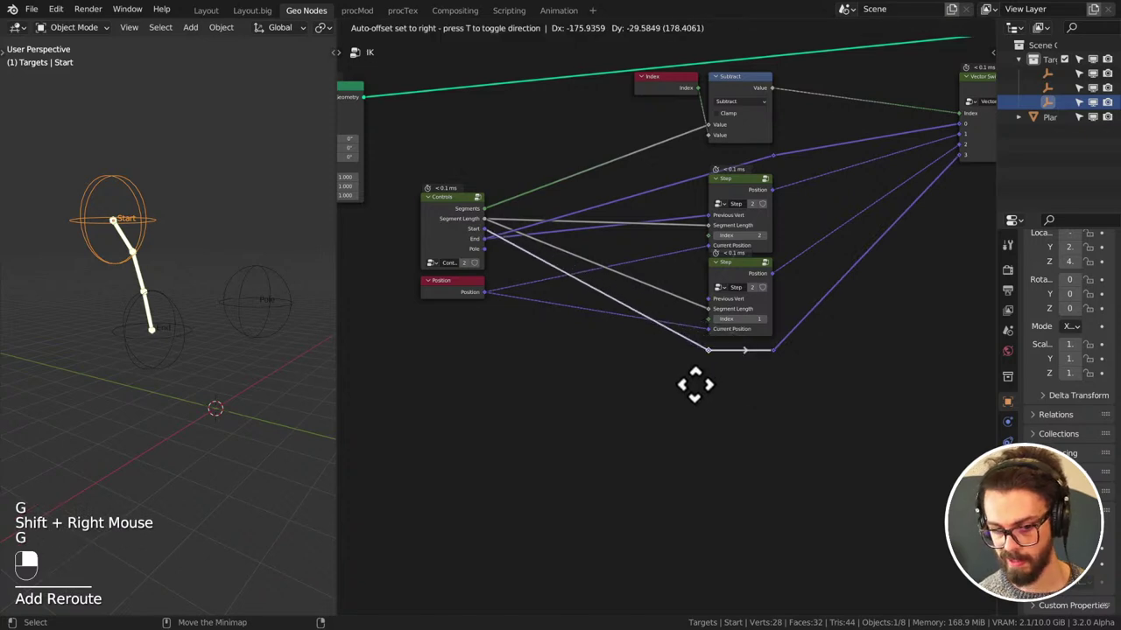
pyautogui.press('g')
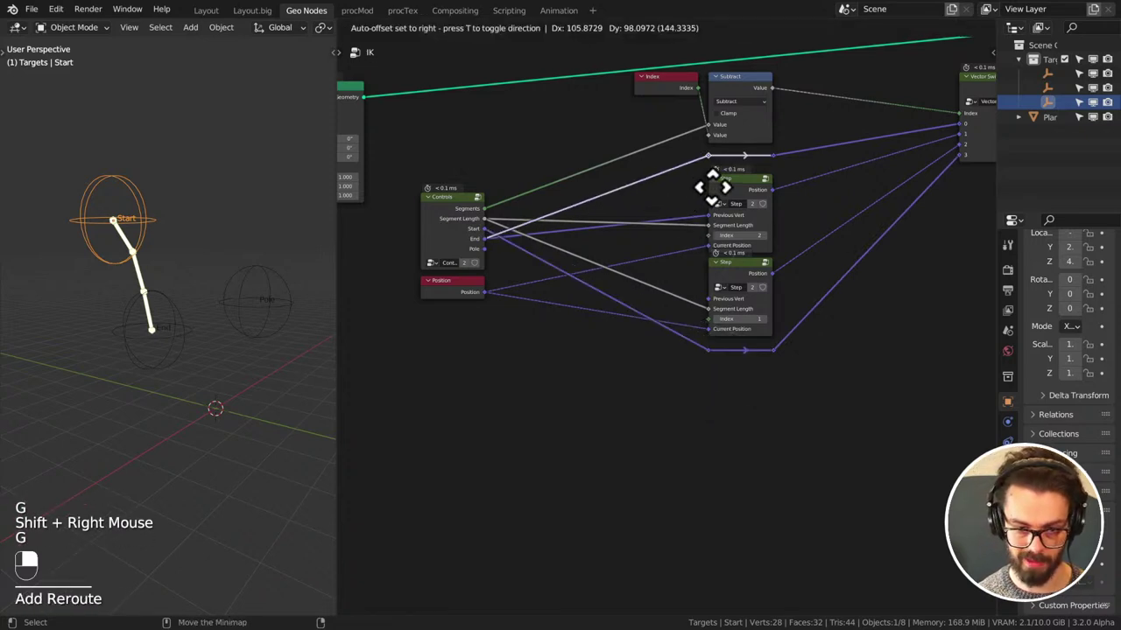
pyautogui.click(657, 252)
pyautogui.press('g')
pyautogui.press('g')
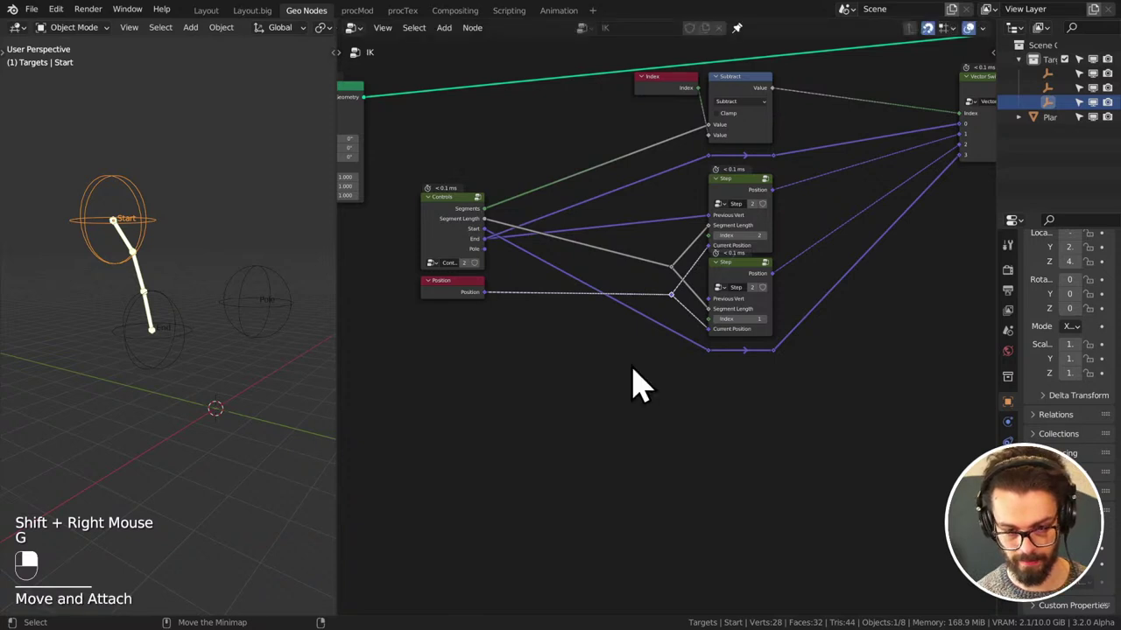
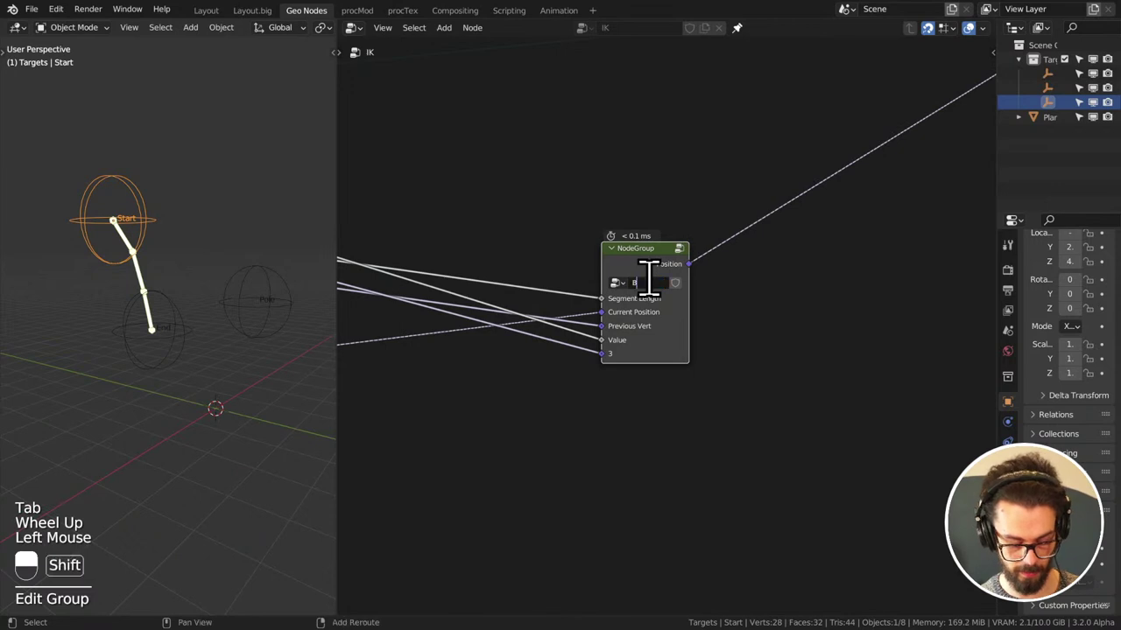
# - Save the file and enter the packed Backwards node group
pyautogui.press('ctrl+s')
pyautogui.click(656, 277)
pyautogui.moveTo(656, 278); pyautogui.dragTo(491, 317)
pyautogui.press('Tab')
pyautogui.scroll(-3)
pyautogui.middleClick(709, 326)
pyautogui.click(491, 317)
pyautogui.rightClick(491, 317)
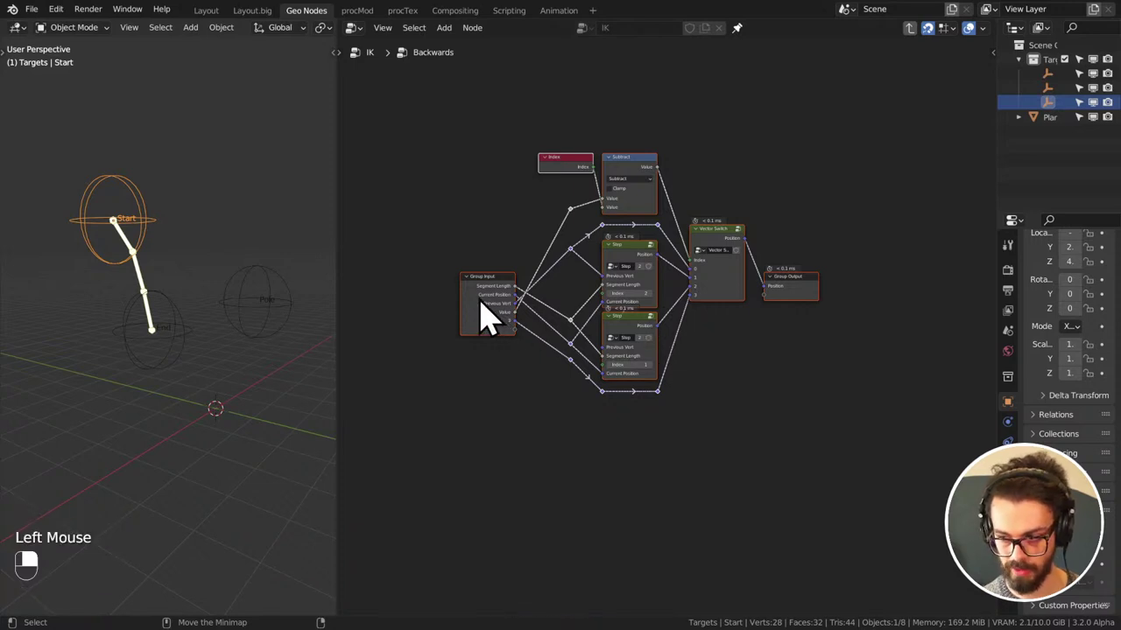
pyautogui.middleClick(494, 317)
pyautogui.scroll(3)
# - Select the Segment Length group input in the sidebar and check its socket from outside the group
pyautogui.press('n')
pyautogui.scroll(3)
pyautogui.middleClick(641, 132)
pyautogui.click(930, 87)
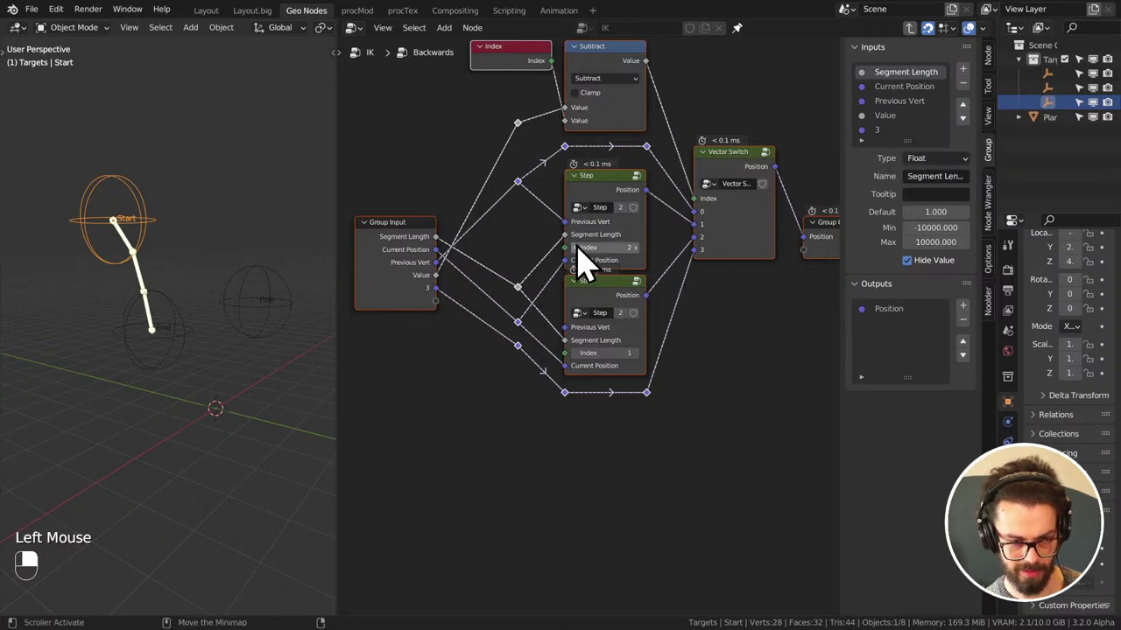
pyautogui.press('Tab')
pyautogui.middleClick(578, 275)
pyautogui.scroll(-3)
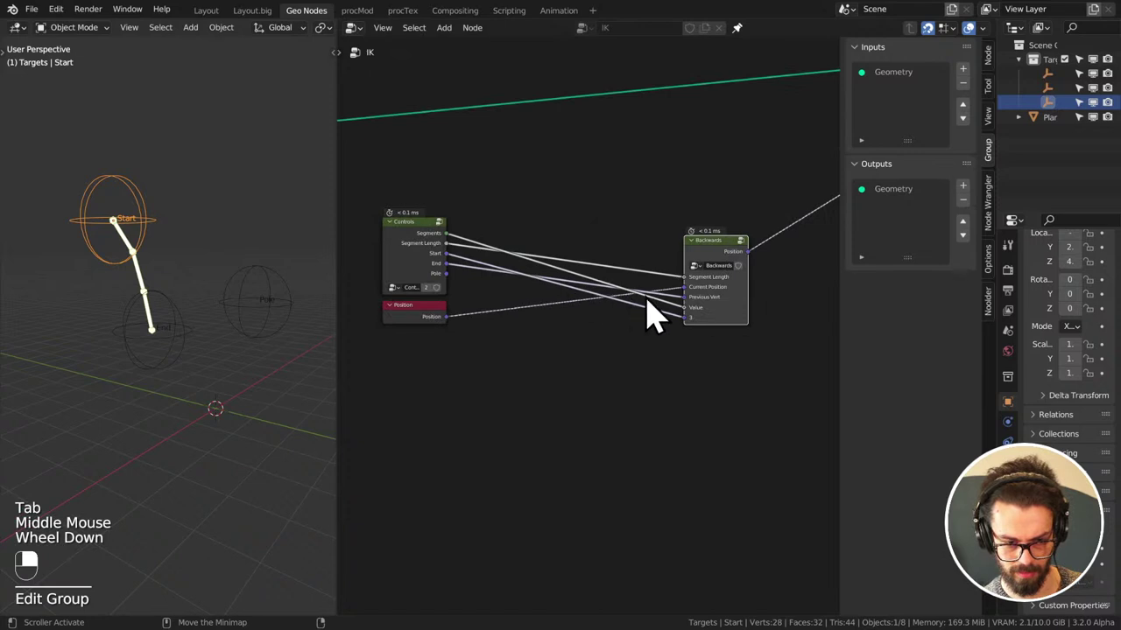
pyautogui.click(718, 269)
pyautogui.press('Tab')
# - Turn the Value input into the whole-number Segments input with an adjusted default
pyautogui.click(903, 131)
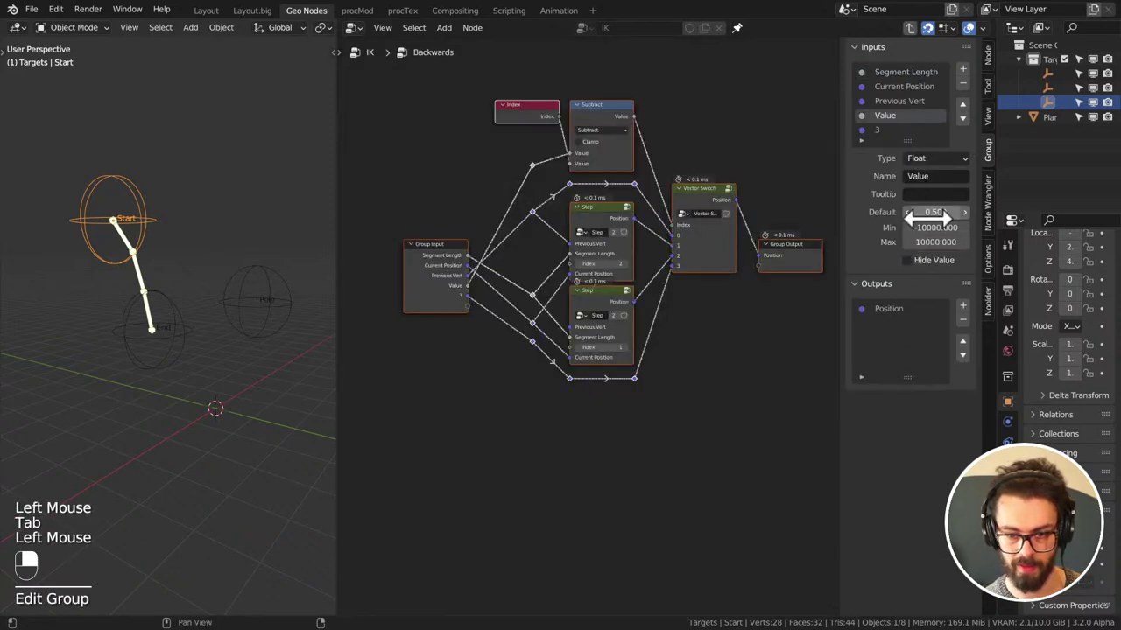
pyautogui.moveTo(949, 176); pyautogui.dragTo(910, 140)
pyautogui.rightClick(911, 140)
pyautogui.middleClick(910, 139)
pyautogui.click(911, 139)
pyautogui.middleClick(910, 139)
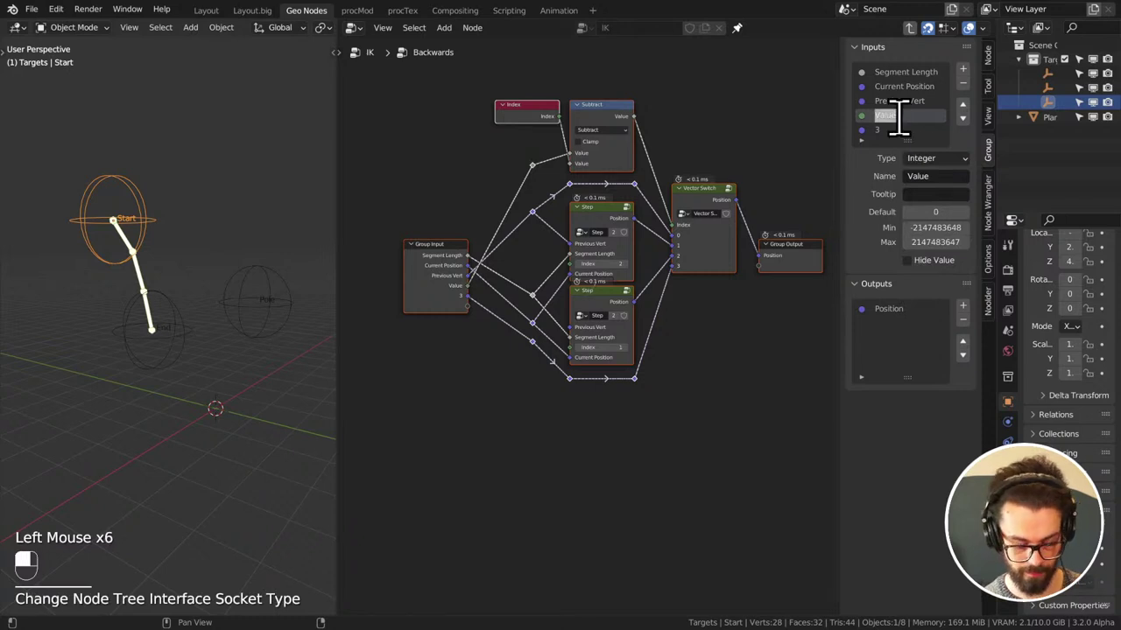
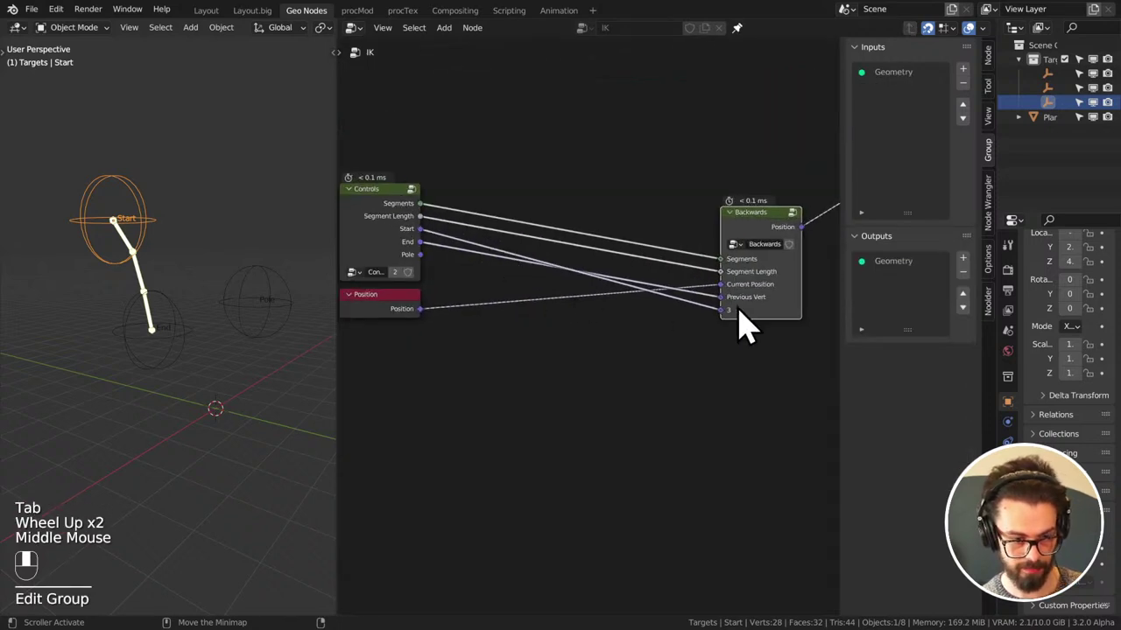
# - Rename the unnamed last input to Start and verify its socket outside the group
pyautogui.press('Tab')
pyautogui.click(906, 149)
pyautogui.middleClick(906, 149)
pyautogui.doubleClick(909, 148)
pyautogui.middleClick(909, 148)
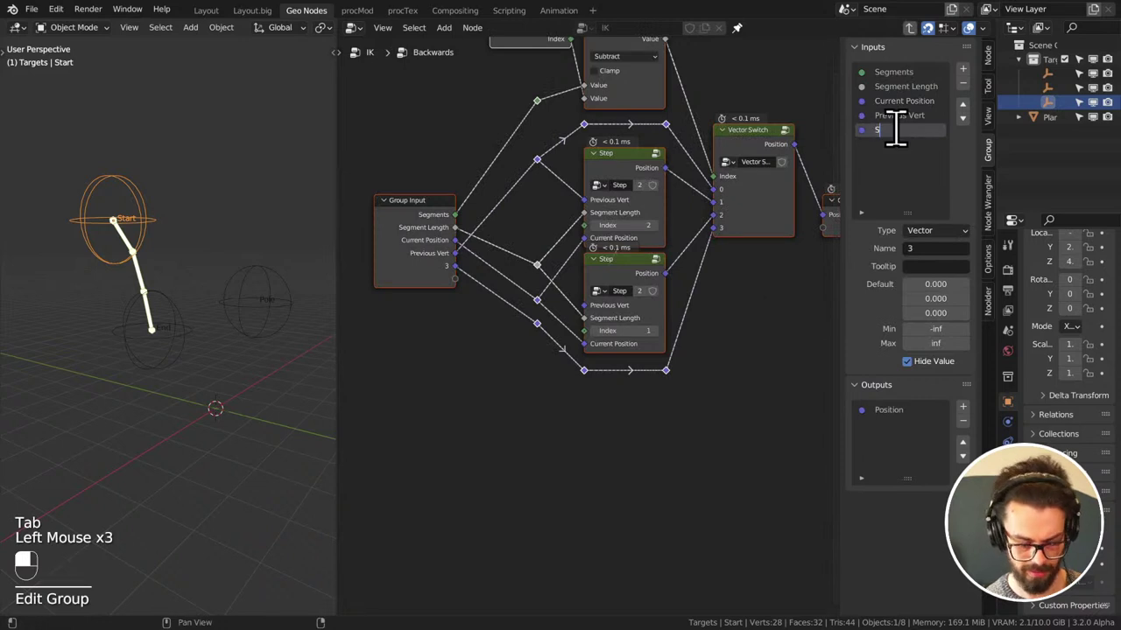
pyautogui.doubleClick(972, 124)
pyautogui.press('Tab')
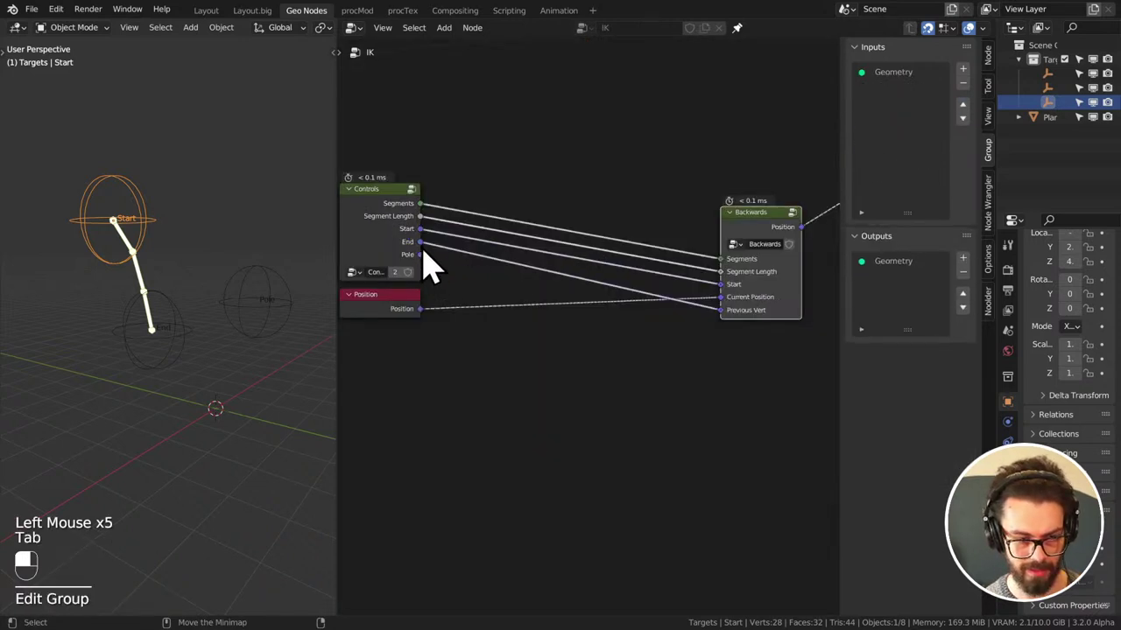
pyautogui.press('Tab')
# - Rename Previous Vert to End, move it above Current Position and check the group's sockets
pyautogui.doubleClick(919, 137)
pyautogui.middleClick(918, 137)
pyautogui.middleClick(919, 147)
pyautogui.click(919, 147)
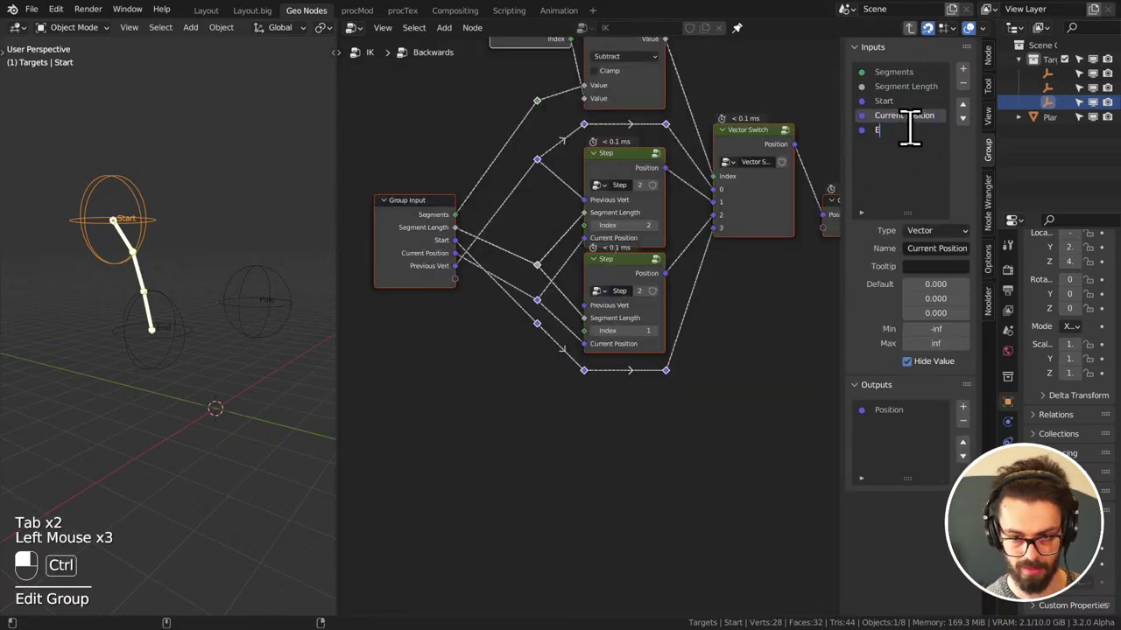
pyautogui.click(919, 147)
pyautogui.moveTo(919, 147); pyautogui.dragTo(975, 125)
pyautogui.click(975, 124)
pyautogui.press('Tab')
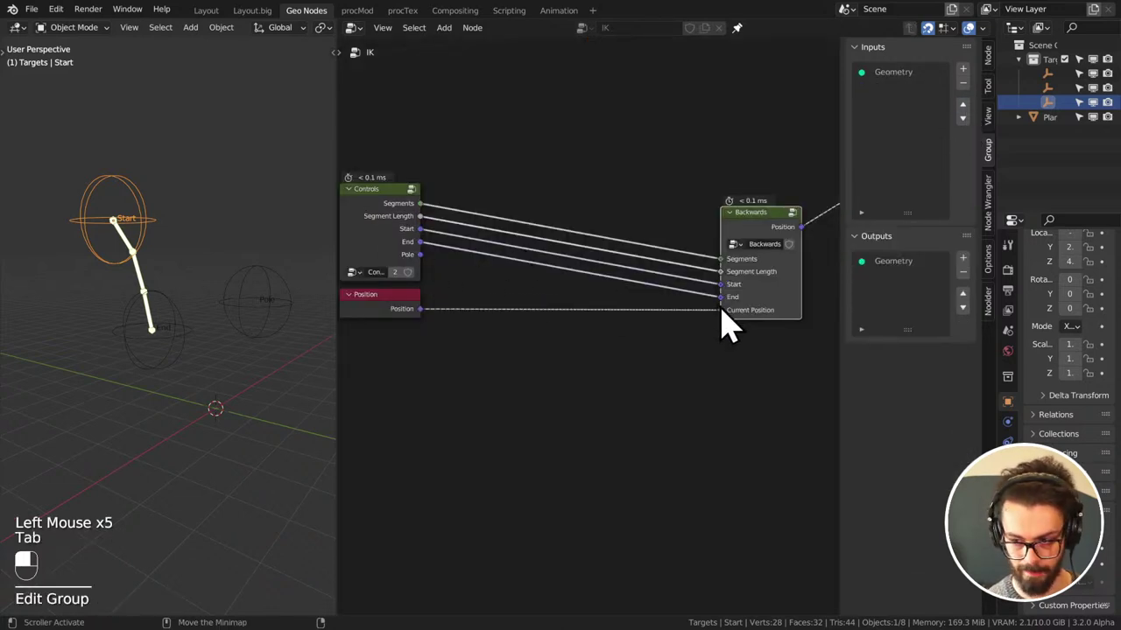
pyautogui.doubleClick(910, 150)
pyautogui.middleClick(909, 150)
pyautogui.press('BackSpace')
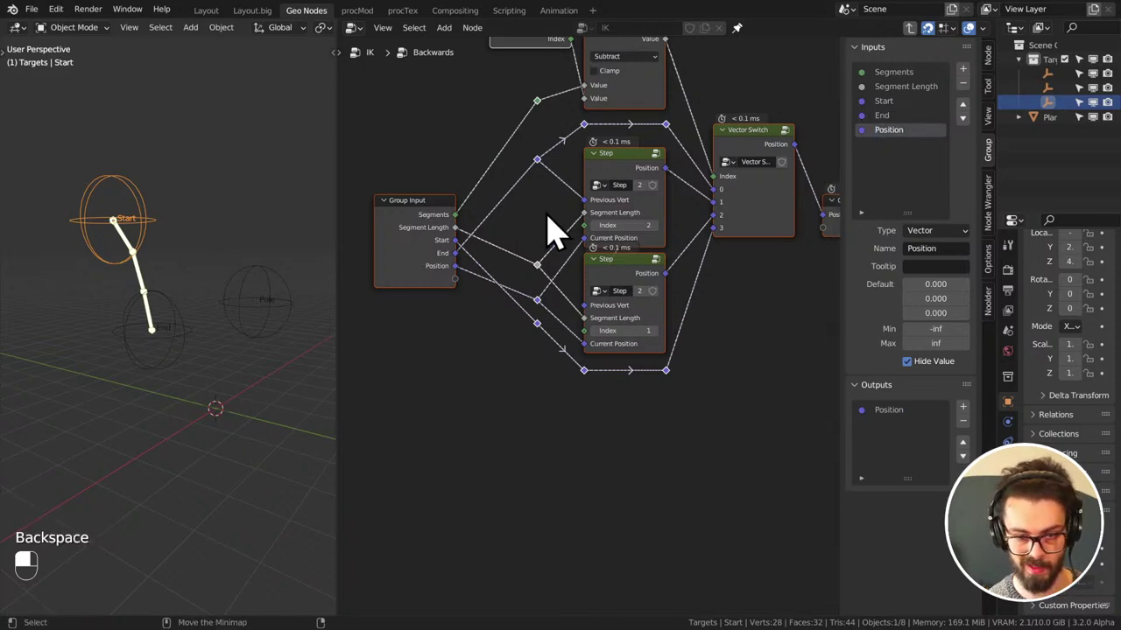
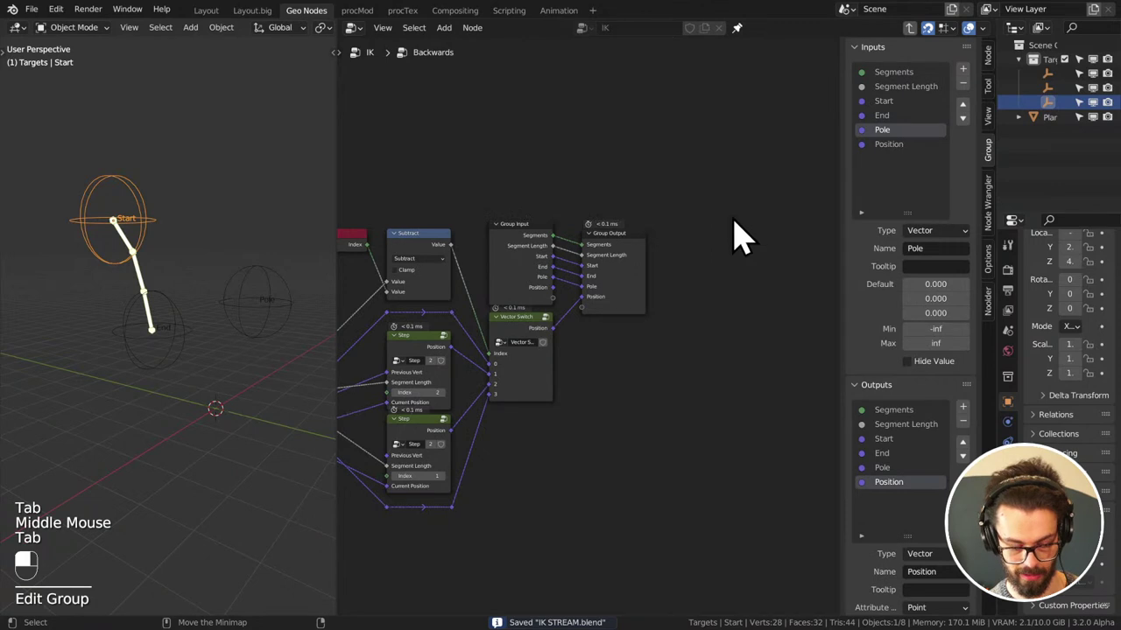
# - Add a Pole input to the Backwards group and expose every input again as a matching output
pyautogui.click(919, 365)
pyautogui.moveTo(925, 375); pyautogui.dragTo(920, 170)
pyautogui.click(920, 169)
pyautogui.moveTo(920, 170); pyautogui.dragTo(916, 148)
pyautogui.click(917, 148)
pyautogui.moveTo(917, 148); pyautogui.dragTo(916, 127)
pyautogui.click(916, 127)
pyautogui.middleClick(915, 130)
pyautogui.click(910, 137)
pyautogui.moveTo(909, 137); pyautogui.dragTo(915, 117)
pyautogui.click(916, 117)
pyautogui.middleClick(916, 117)
pyautogui.doubleClick(918, 111)
pyautogui.middleClick(918, 111)
pyautogui.middleClick(918, 106)
pyautogui.click(918, 98)
pyautogui.moveTo(919, 98); pyautogui.dragTo(951, 356)
pyautogui.click(950, 356)
pyautogui.moveTo(951, 356); pyautogui.dragTo(704, 214)
# - Leave the group back to the IK tree and save the file
pyautogui.press('Tab')
pyautogui.press('ctrl+s')
pyautogui.moveTo(704, 214); pyautogui.dragTo(548, 237)
pyautogui.middleClick(593, 183)
pyautogui.press('n')
pyautogui.scroll(-3)
pyautogui.middleClick(653, 193)
pyautogui.press('ctrl+s')
pyautogui.scroll(3)
pyautogui.middleClick(672, 278)
pyautogui.moveTo(547, 236); pyautogui.dragTo(597, 250)
pyautogui.scroll(3)
pyautogui.scroll(-3)
pyautogui.scroll(-3)
pyautogui.click(597, 251)
pyautogui.middleClick(602, 258)
pyautogui.scroll(3)
# - Duplicate the Backwards node with Shift+D as an independent single-user copy
pyautogui.click(545, 218)
pyautogui.moveTo(546, 220); pyautogui.dragTo(714, 280)
pyautogui.press('shift+d')
pyautogui.scroll(3)
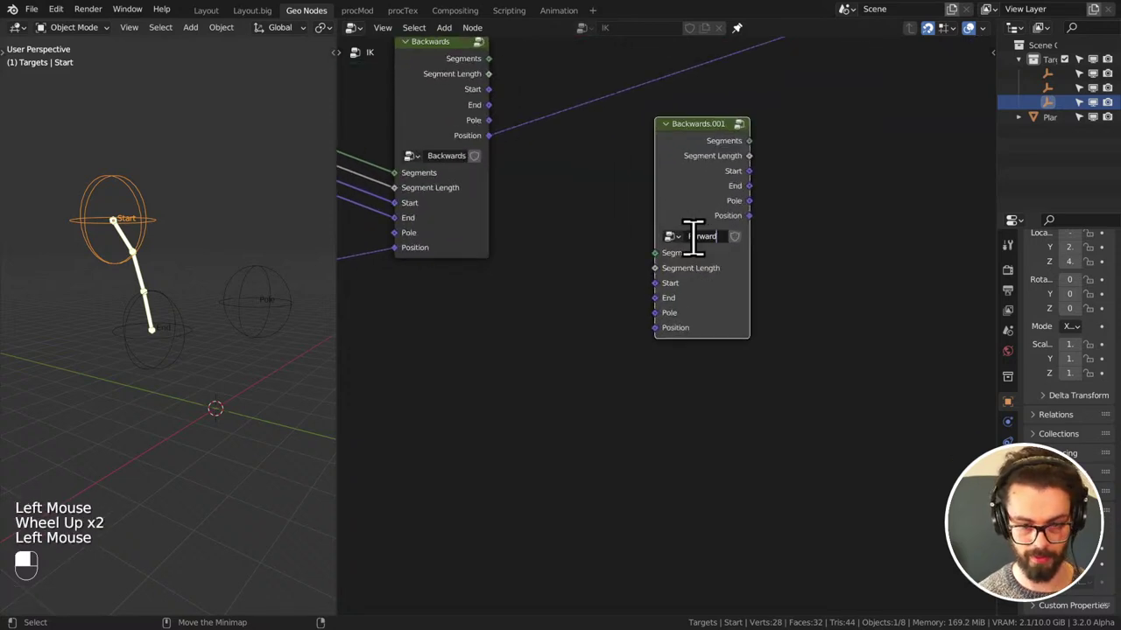
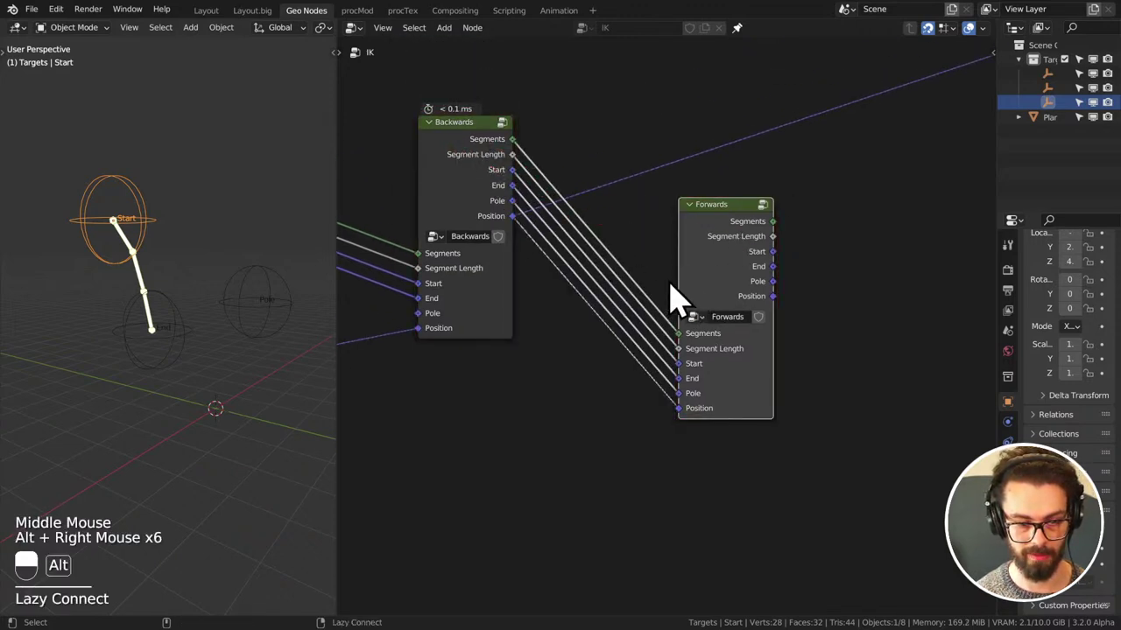
# - Name the copied group Forwards and place its node to the right of Backwards
pyautogui.click(640, 228)
pyautogui.press('g')
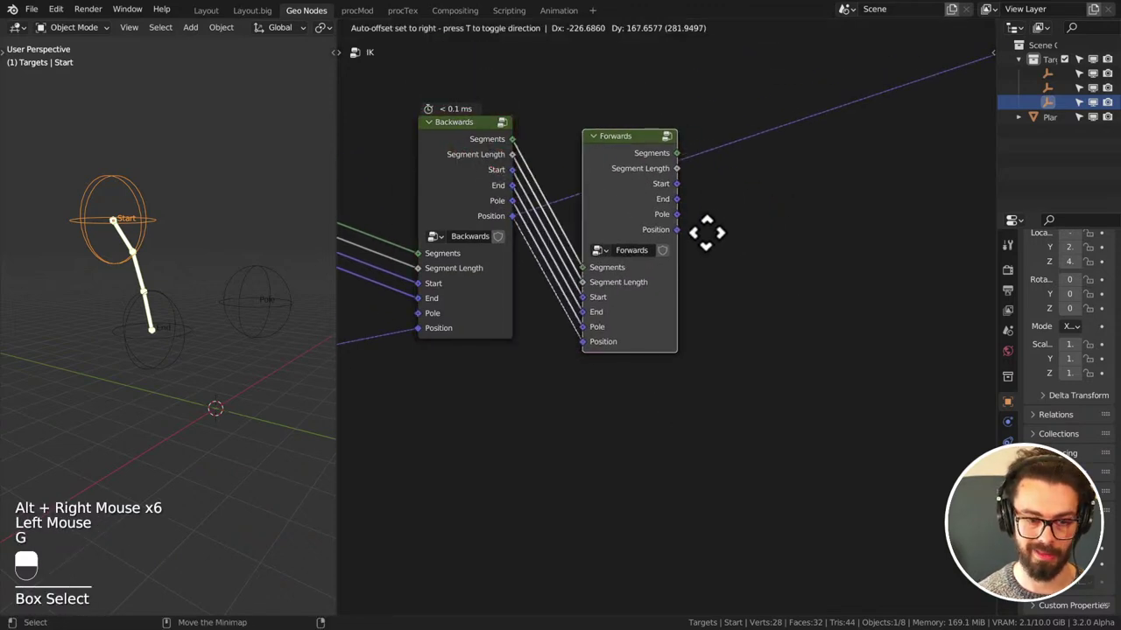
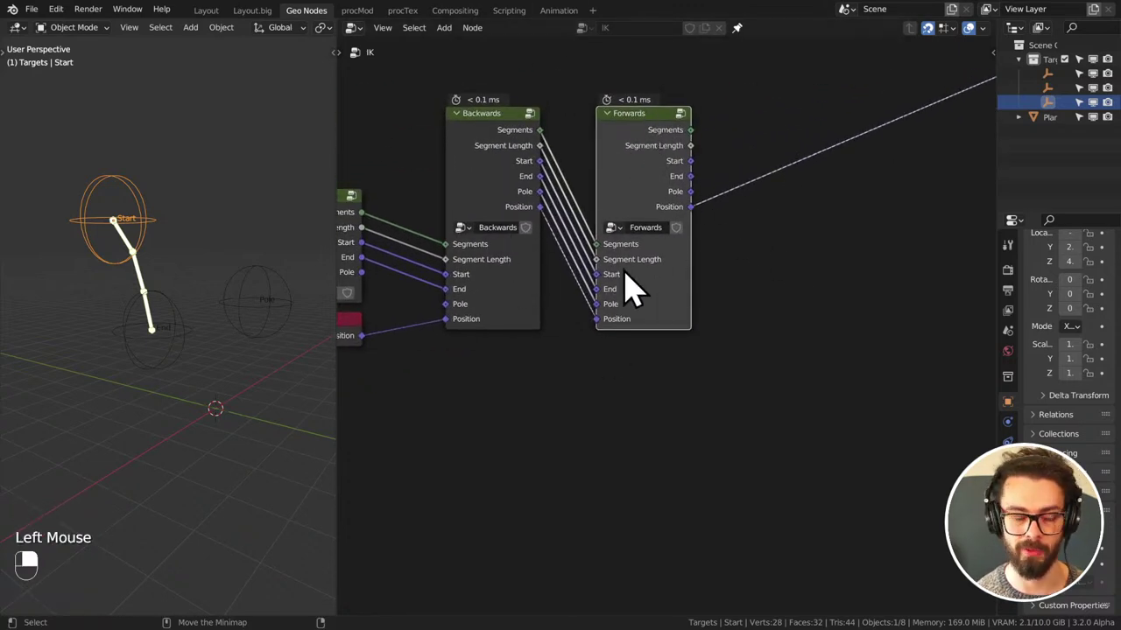
pyautogui.scroll(-3)
pyautogui.middleClick(592, 273)
pyautogui.moveTo(477, 248); pyautogui.dragTo(562, 404)
pyautogui.press('g')
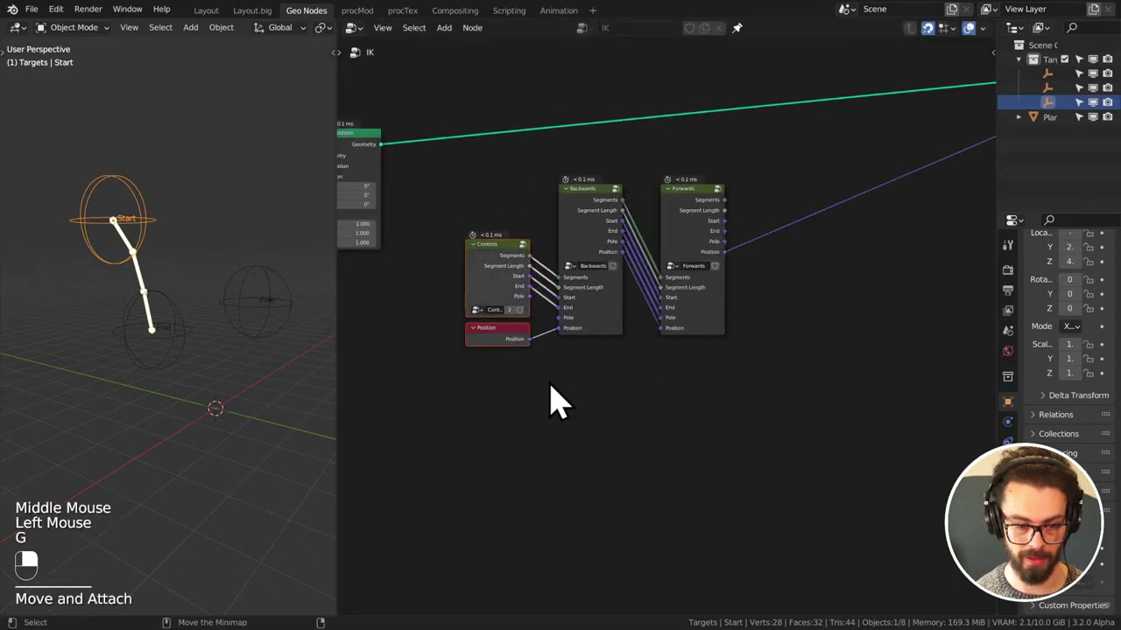
pyautogui.scroll(3)
pyautogui.scroll(3)
pyautogui.moveTo(441, 289); pyautogui.dragTo(566, 342)
pyautogui.scroll(-3)
# - Link each Backwards output socket into the matching Forwards input, Position driving Set Position
pyautogui.click(428, 197)
pyautogui.press('g')
pyautogui.moveTo(640, 427); pyautogui.dragTo(436, 191)
pyautogui.press('g')
pyautogui.moveTo(551, 411); pyautogui.dragTo(466, 380)
pyautogui.scroll(-3)
pyautogui.middleClick(790, 198)
pyautogui.scroll(-3)
pyautogui.click(736, 299)
pyautogui.press('g')
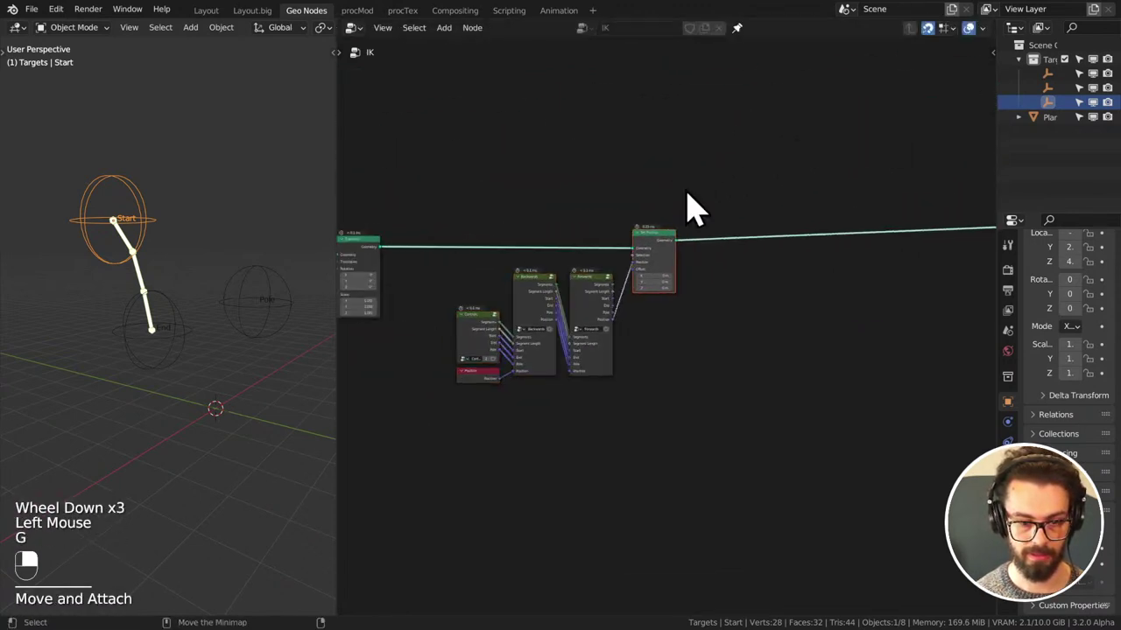
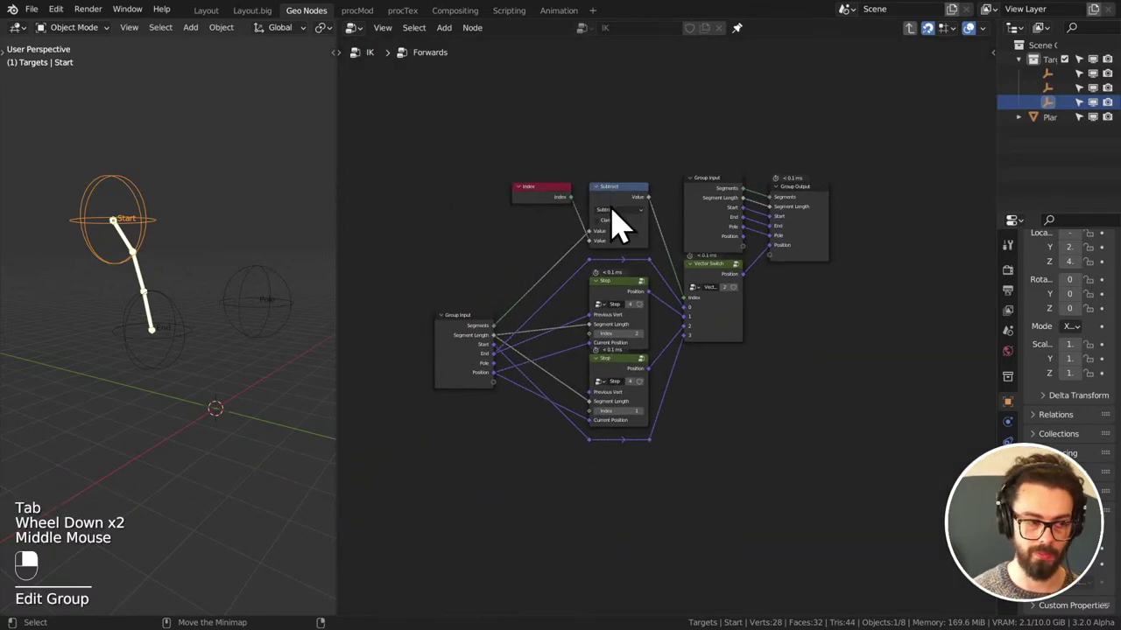
# - Enter the Forwards group and rearrange its nodes around the Vector Switch
pyautogui.scroll(3)
pyautogui.moveTo(556, 345); pyautogui.dragTo(473, 322)
pyautogui.middleClick(553, 337)
pyautogui.click(519, 287)
pyautogui.press('g')
pyautogui.press('g')
pyautogui.click(473, 322)
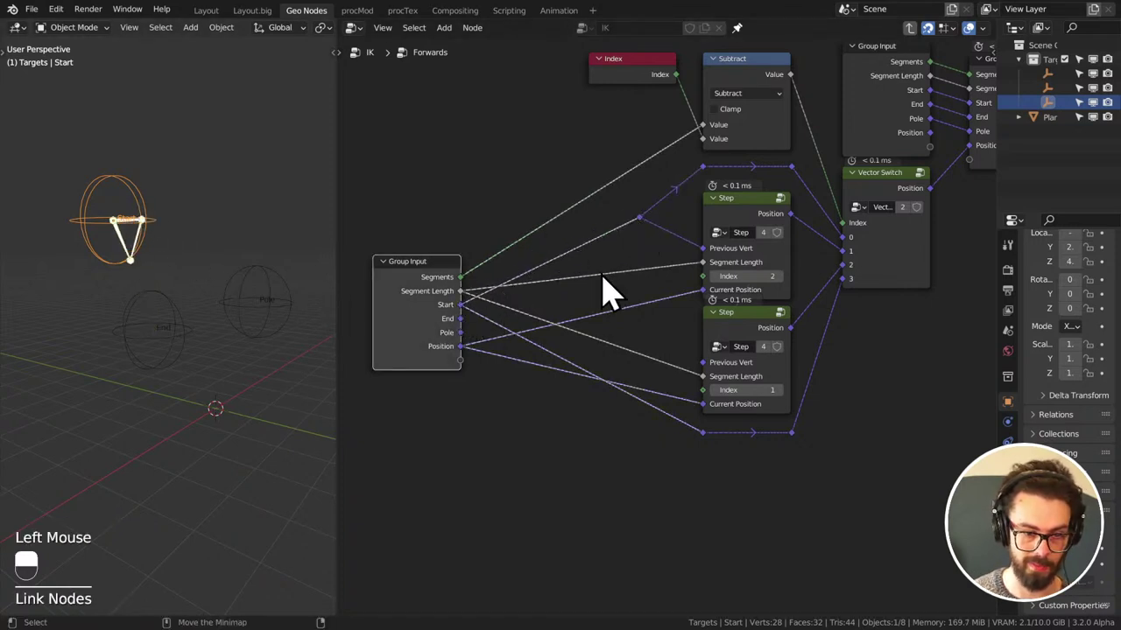
pyautogui.middleClick(684, 215)
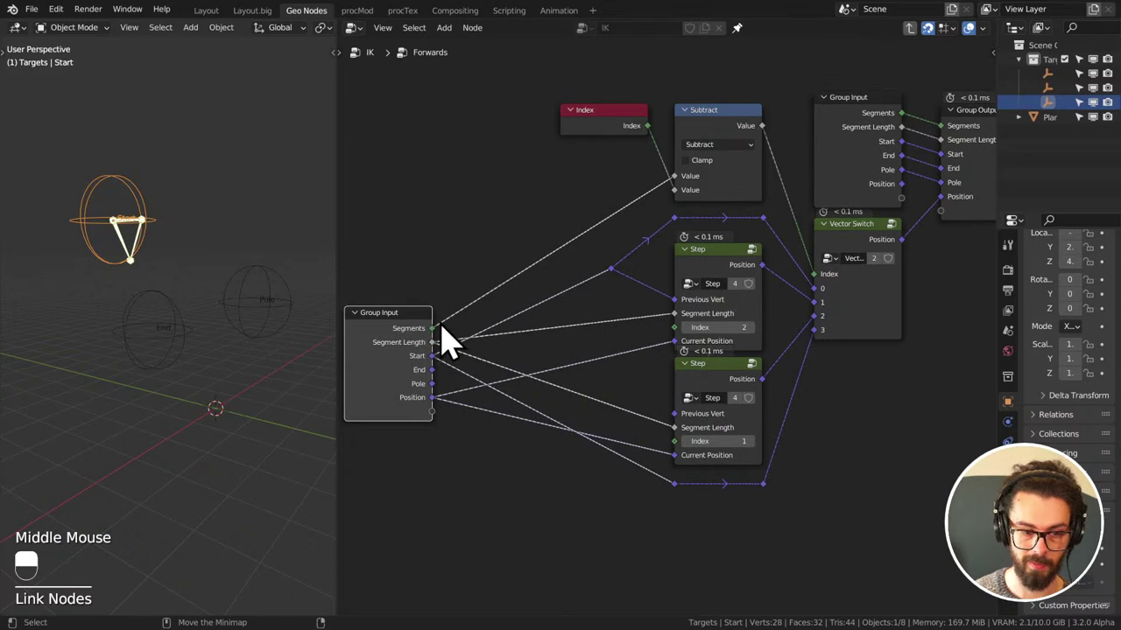
# - Remove the Subtract node so Index feeds the Vector Switch Index directly
pyautogui.click(725, 133)
pyautogui.moveTo(725, 134); pyautogui.dragTo(733, 136)
pyautogui.click(733, 135)
pyautogui.press('ctrl+x')
pyautogui.click(660, 140)
pyautogui.moveTo(785, 235); pyautogui.dragTo(658, 142)
pyautogui.moveTo(658, 142); pyautogui.dragTo(604, 126)
# - Swap the Step nodes' Index values so they run 1 then 2
pyautogui.moveTo(604, 126); pyautogui.dragTo(693, 331)
pyautogui.press('g')
pyautogui.moveTo(693, 331); pyautogui.dragTo(794, 387)
pyautogui.moveTo(795, 387); pyautogui.dragTo(789, 529)
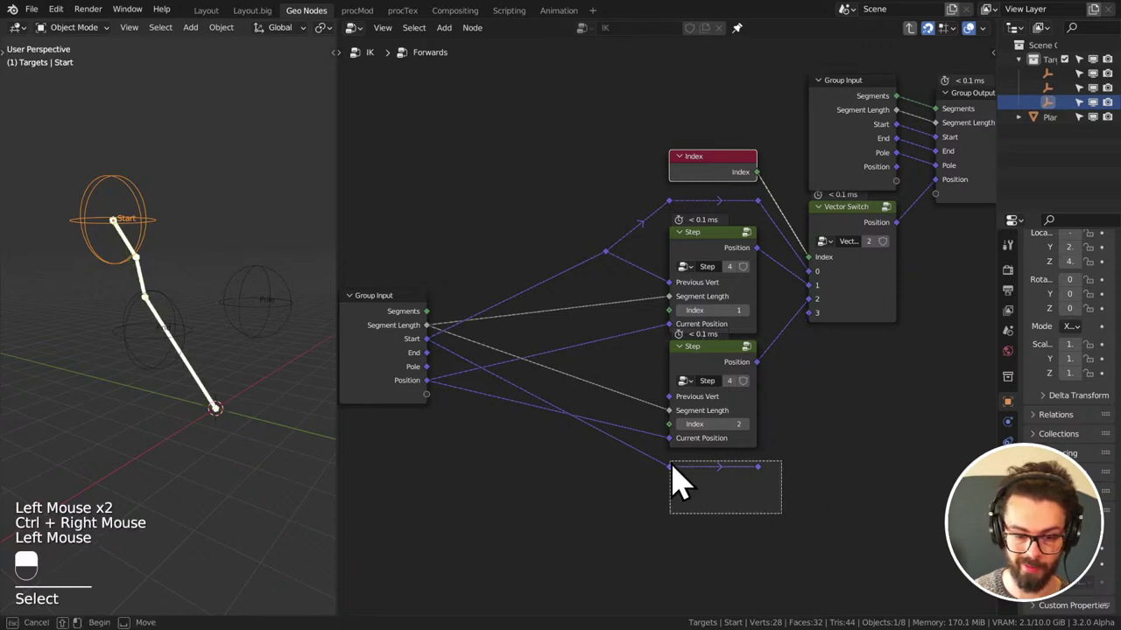
# - Duplicate a Step node and place the copy below the other two
pyautogui.press('x')
pyautogui.click(817, 486)
pyautogui.middleClick(845, 427)
pyautogui.press('shift+d')
pyautogui.moveTo(825, 469); pyautogui.dragTo(774, 308)
pyautogui.middleClick(766, 414)
pyautogui.middleClick(558, 322)
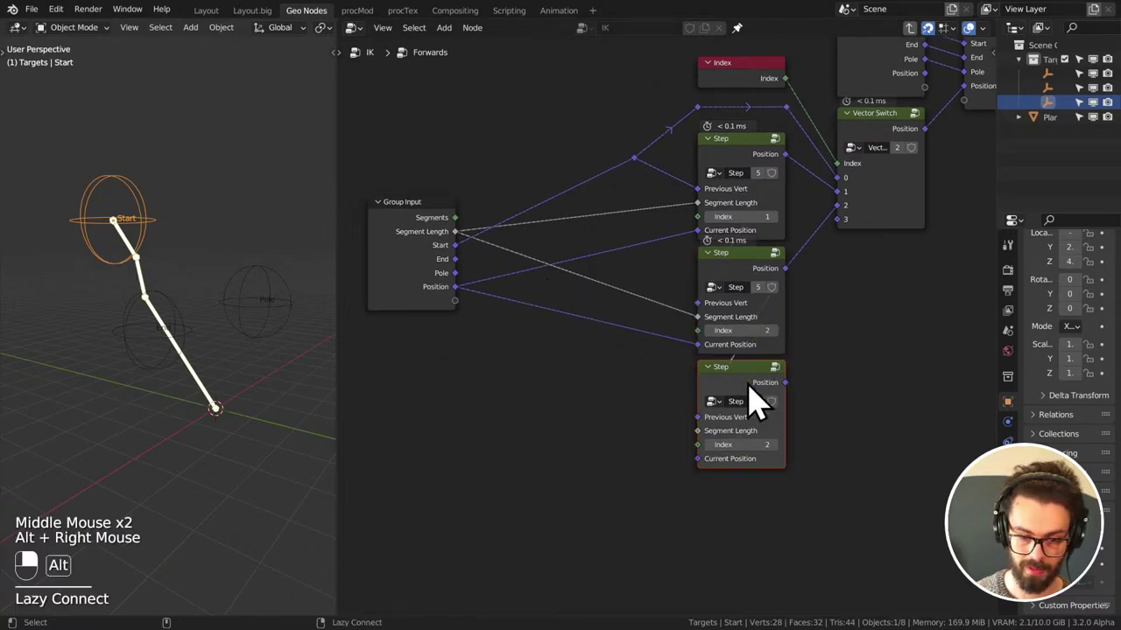
# - Wire Segment Length and Position from the group input into the new Step and set its Index to 3
pyautogui.moveTo(761, 402); pyautogui.dragTo(915, 414)
pyautogui.moveTo(752, 392); pyautogui.dragTo(474, 309)
pyautogui.rightClick(448, 249)
pyautogui.click(710, 477)
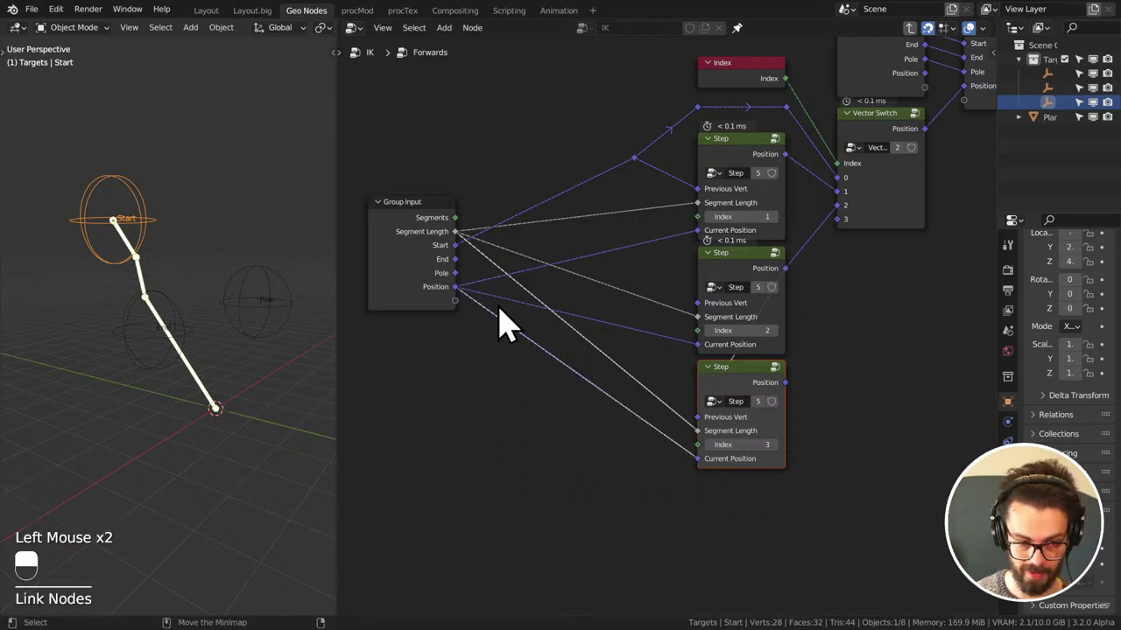
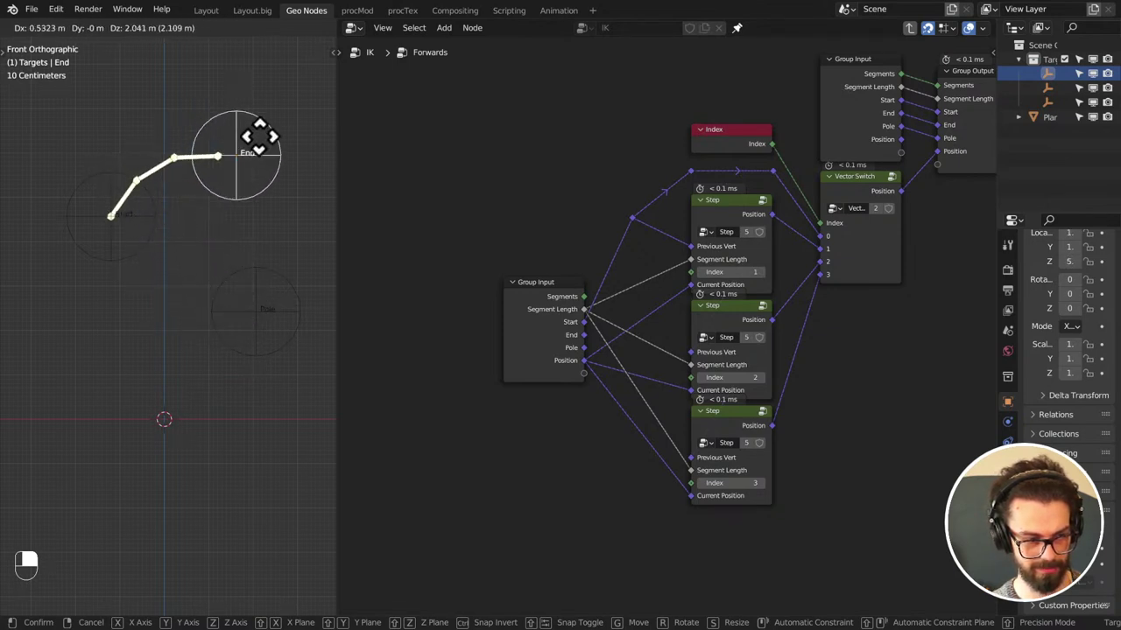
# - Move the End empty to a higher spot and return to the top-level IK tree of Backwards and Forwards
pyautogui.middleClick(274, 263)
pyautogui.press('g')
pyautogui.middleClick(215, 268)
pyautogui.middleClick(289, 254)
pyautogui.press('g')
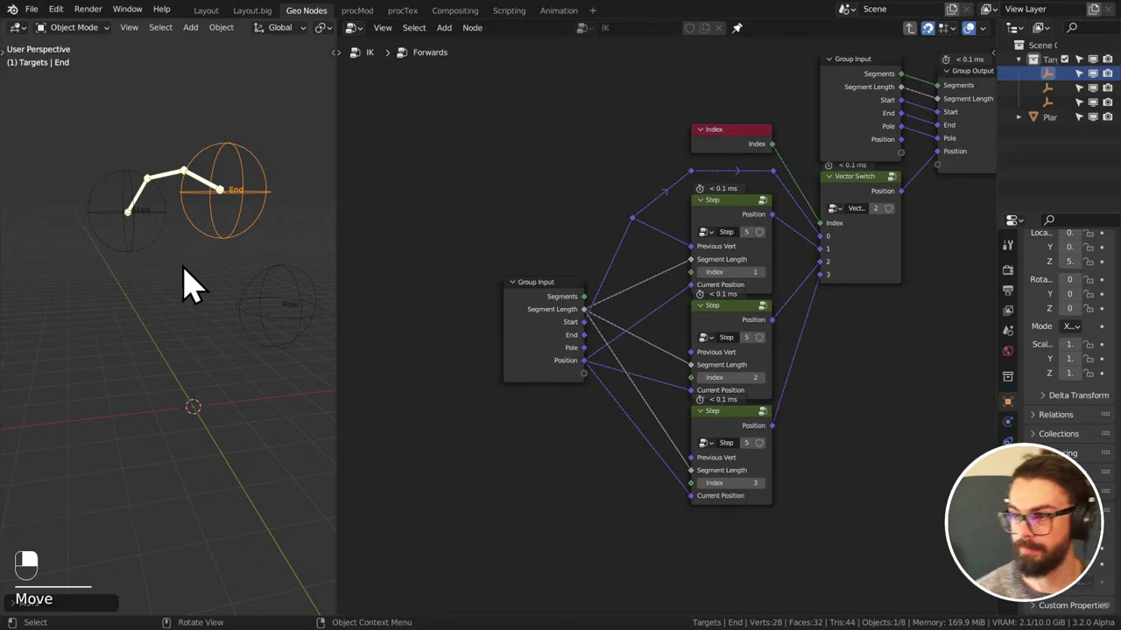
pyautogui.middleClick(624, 300)
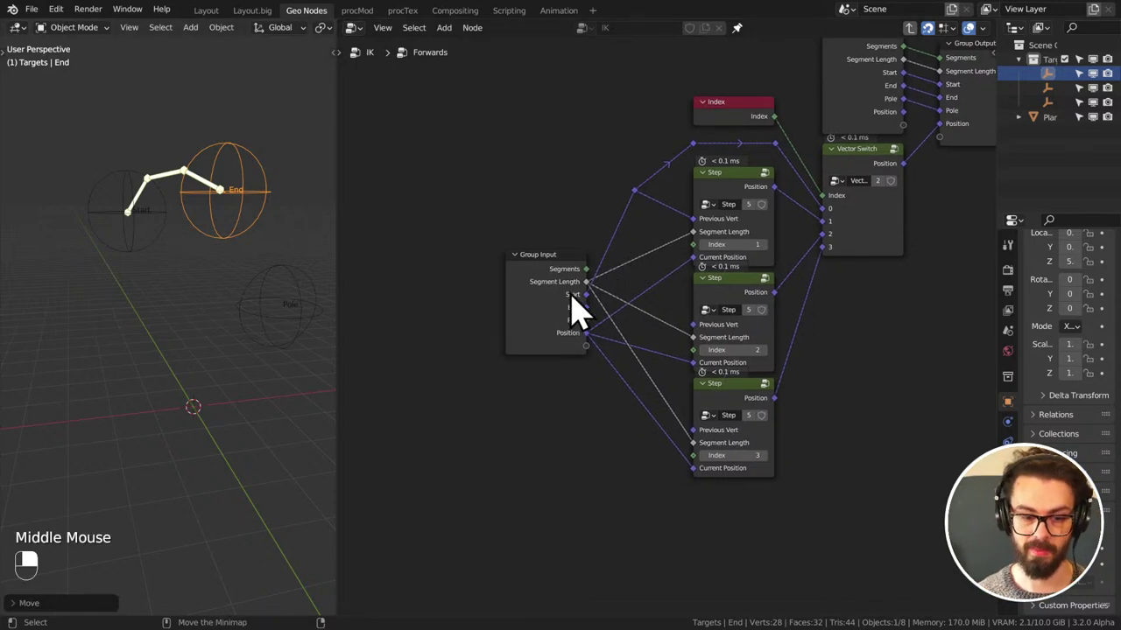
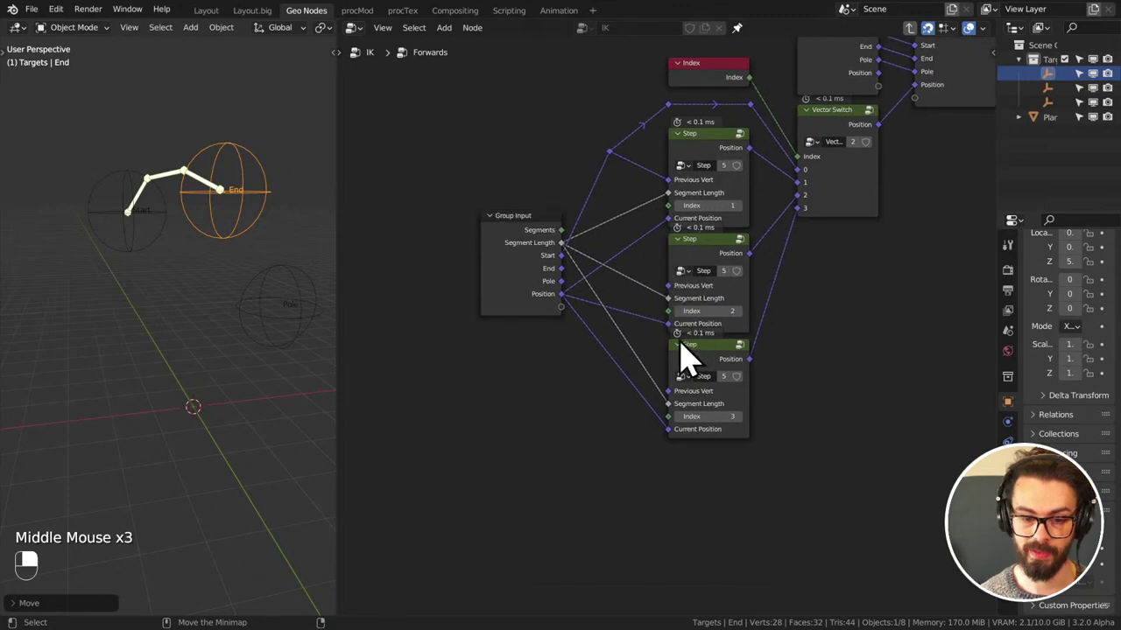
pyautogui.press('g')
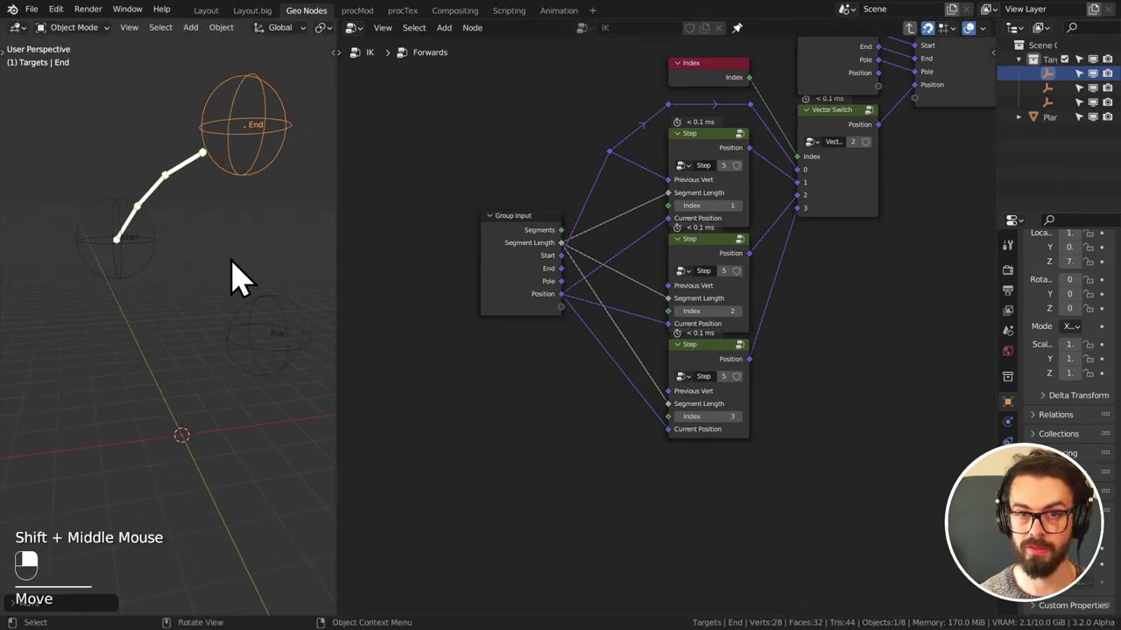
pyautogui.middleClick(203, 260)
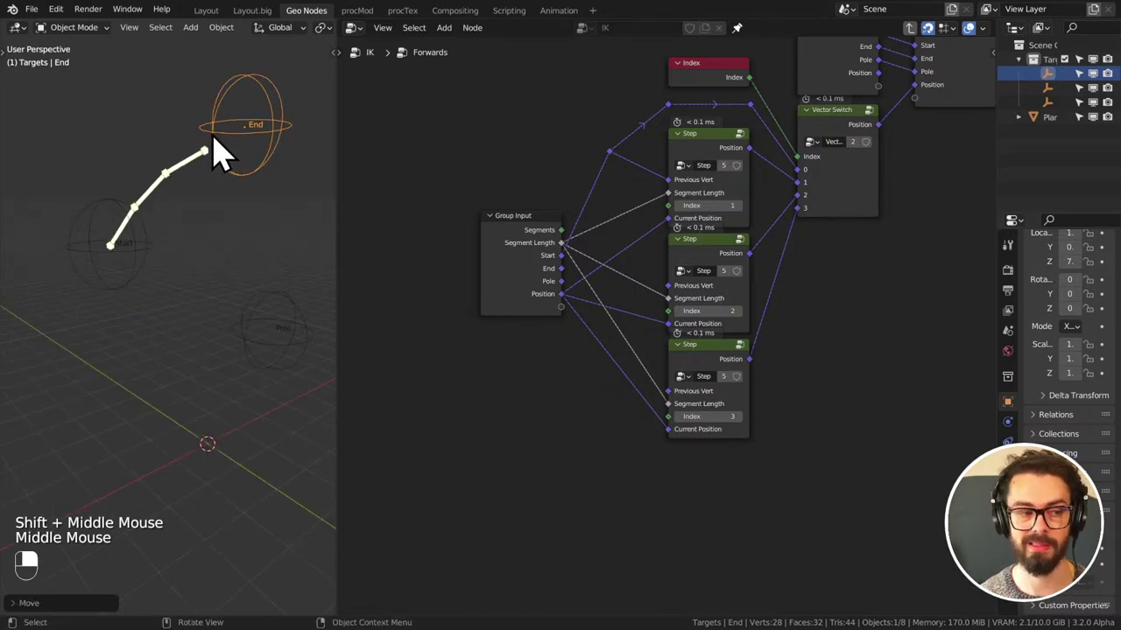
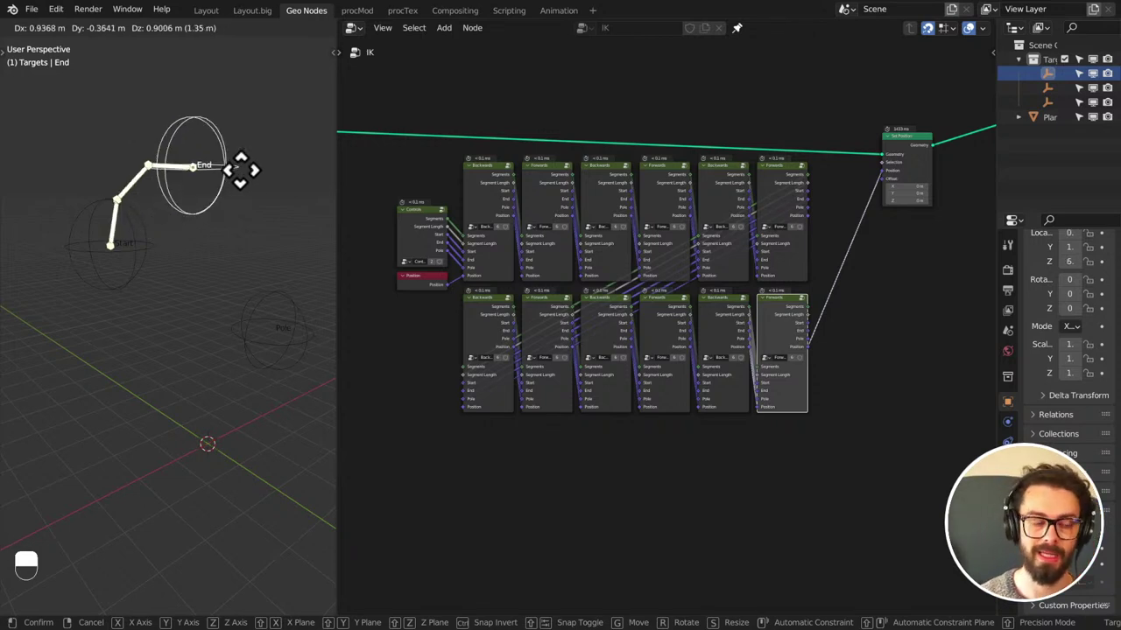
# - Bring the Set Position node and VIS frame into view for the new row of six Set Position nodes
pyautogui.middleClick(222, 283)
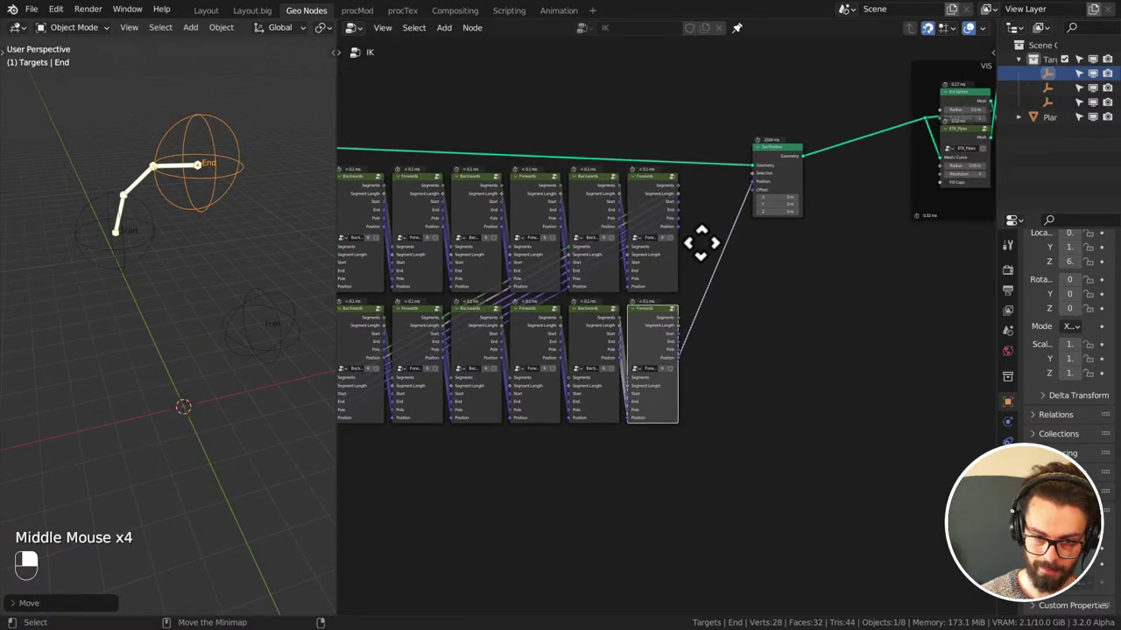
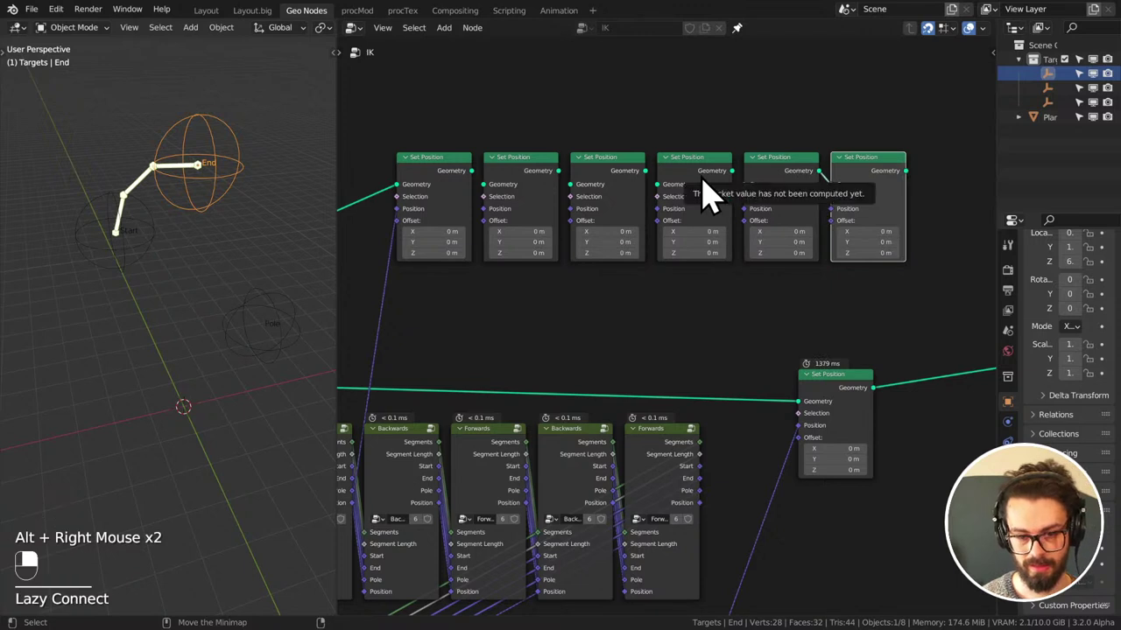
# - Chain the six Set Position nodes by geometry, each taking a pass's Position output, feeding the VIS frame
pyautogui.click(890, 179)
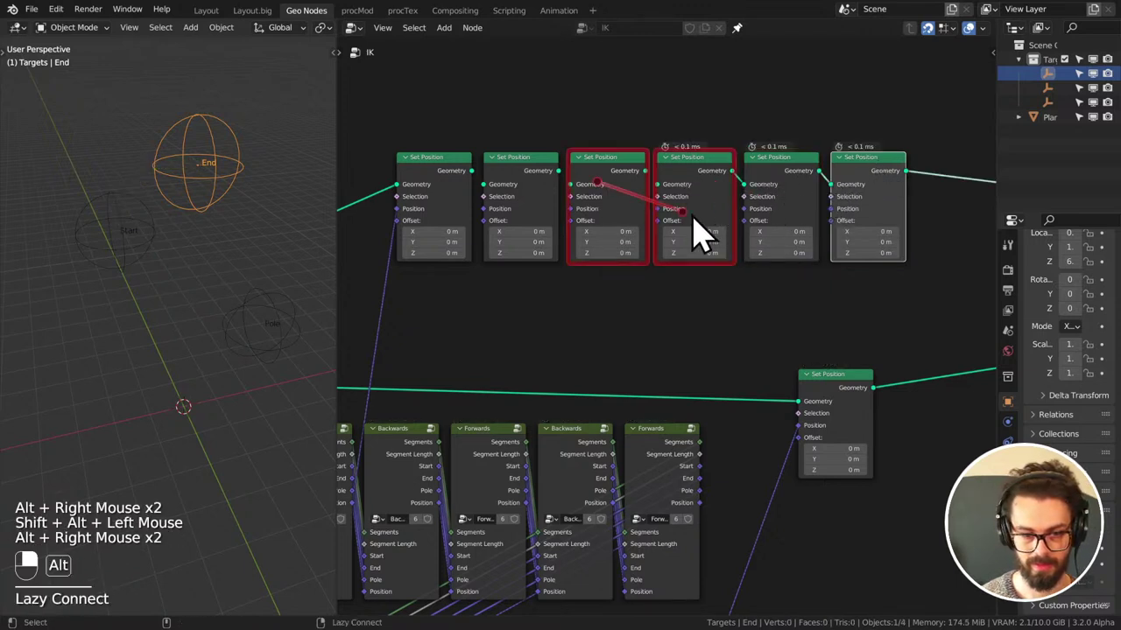
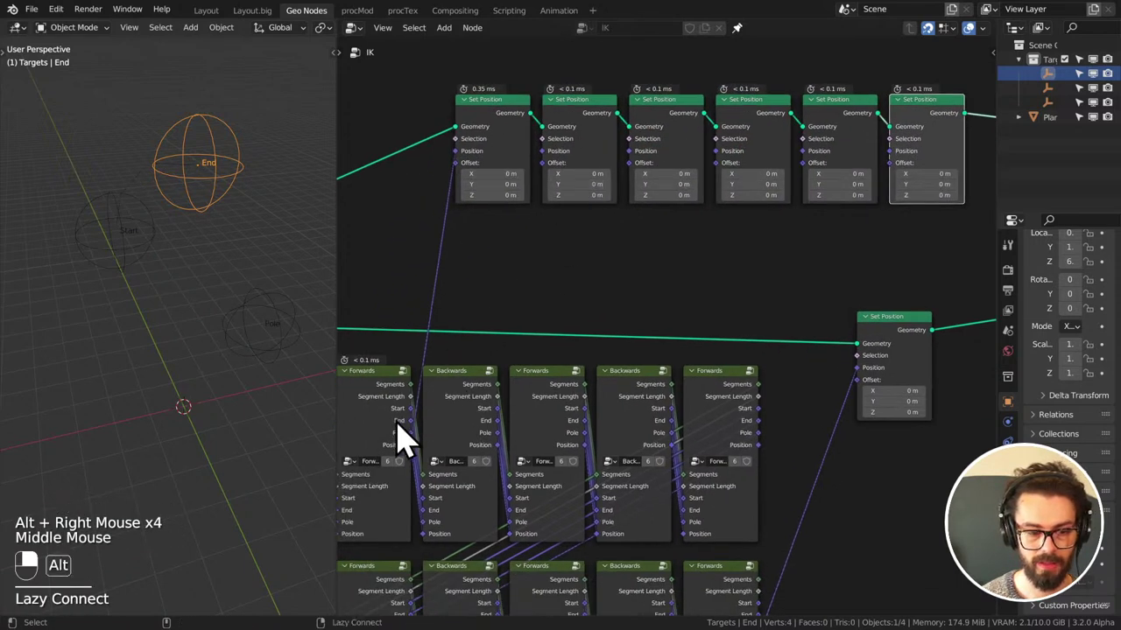
pyautogui.middleClick(533, 325)
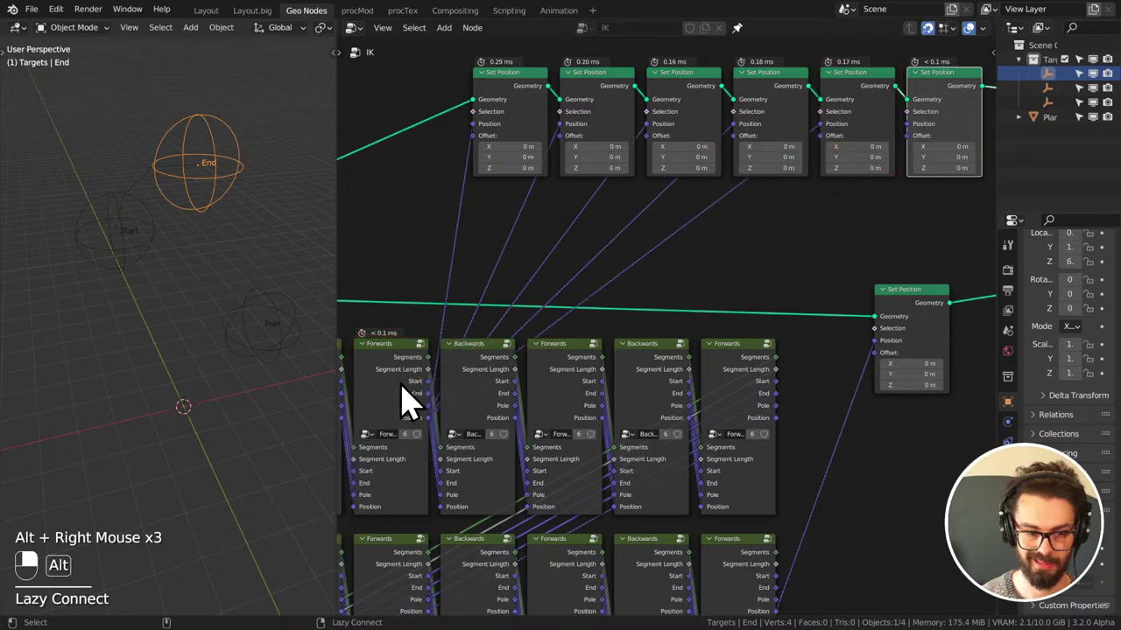
pyautogui.scroll(-3)
pyautogui.middleClick(862, 237)
pyautogui.scroll(-3)
pyautogui.middleClick(810, 256)
pyautogui.moveTo(949, 250); pyautogui.dragTo(883, 231)
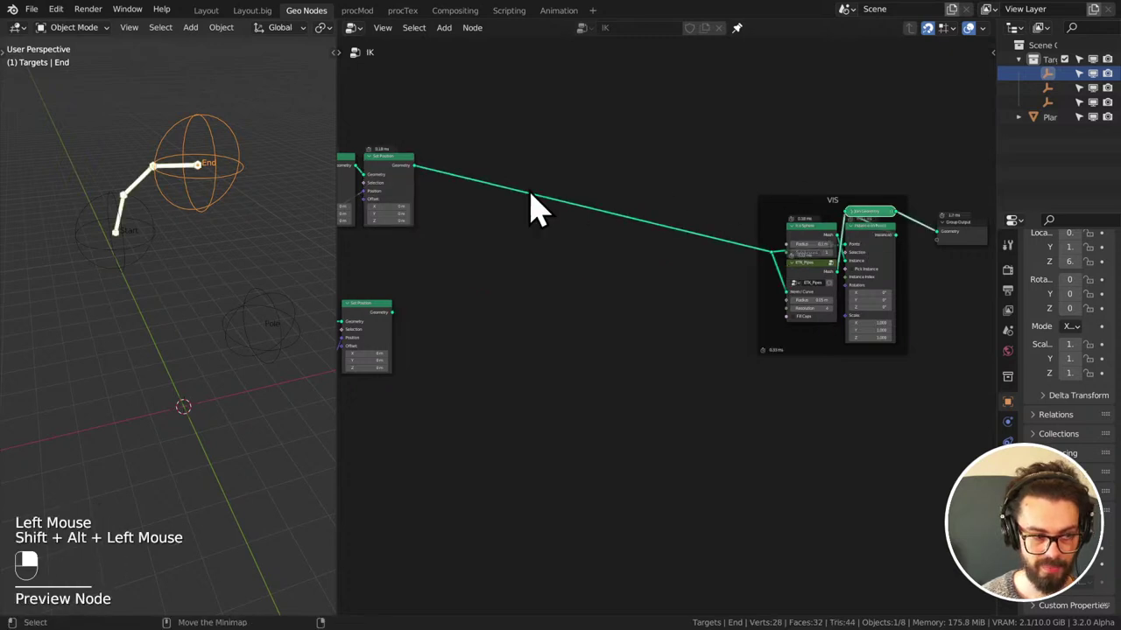
# - Move the End empty to test, then wrap the six Set Position nodes in a frame with Ctrl+J
pyautogui.press('g')
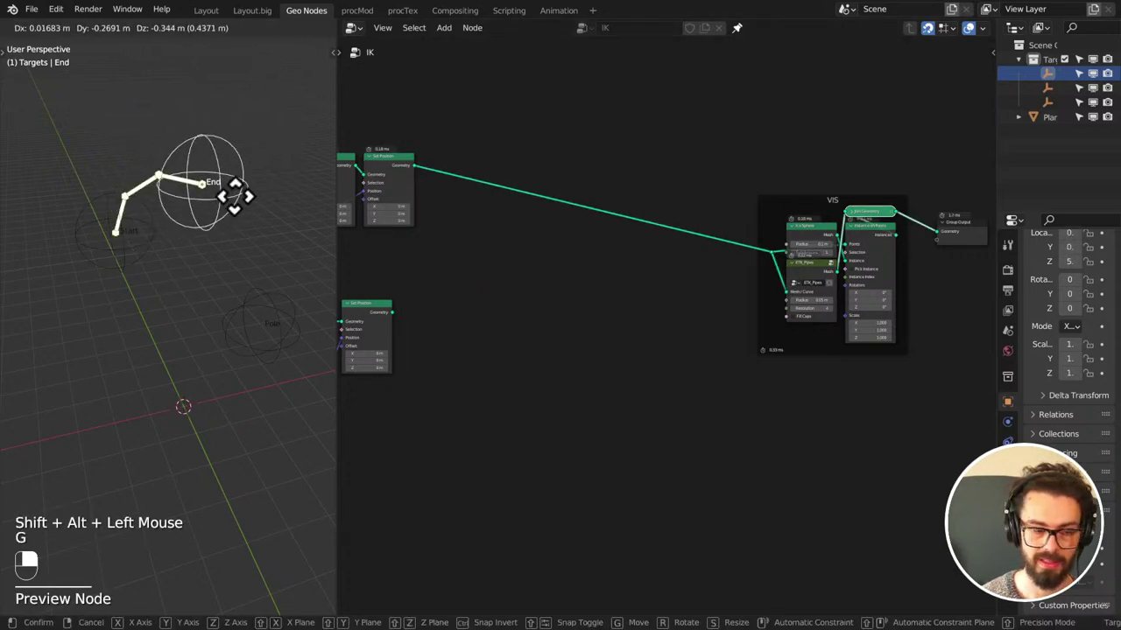
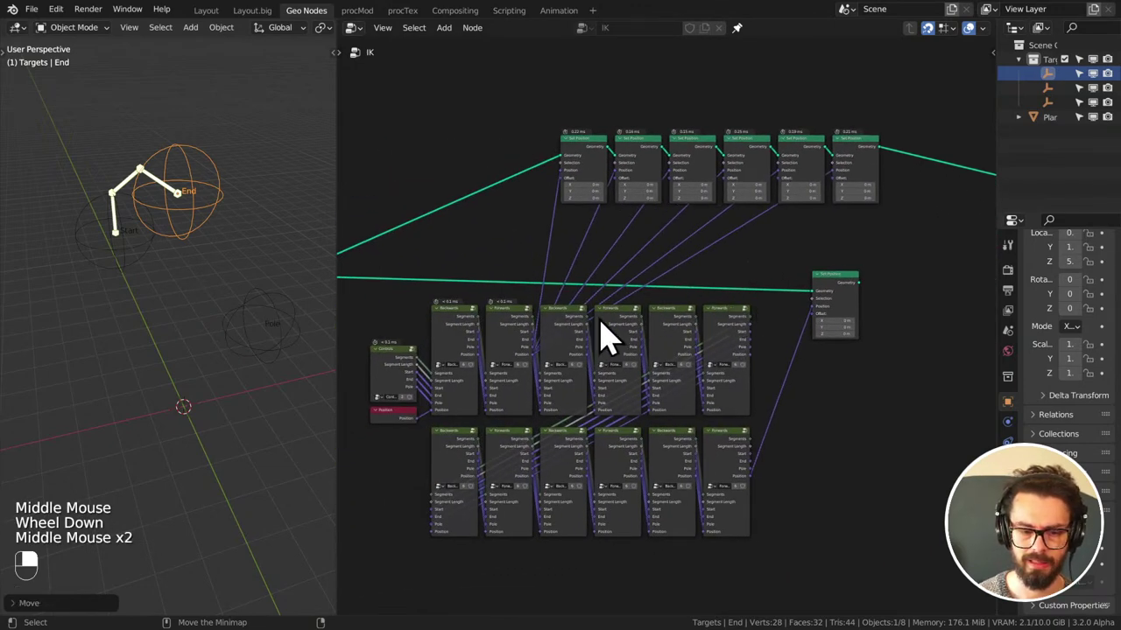
pyautogui.scroll(3)
pyautogui.middleClick(854, 193)
pyautogui.middleClick(819, 320)
pyautogui.moveTo(426, 126); pyautogui.dragTo(858, 410)
pyautogui.press('ctrl+j')
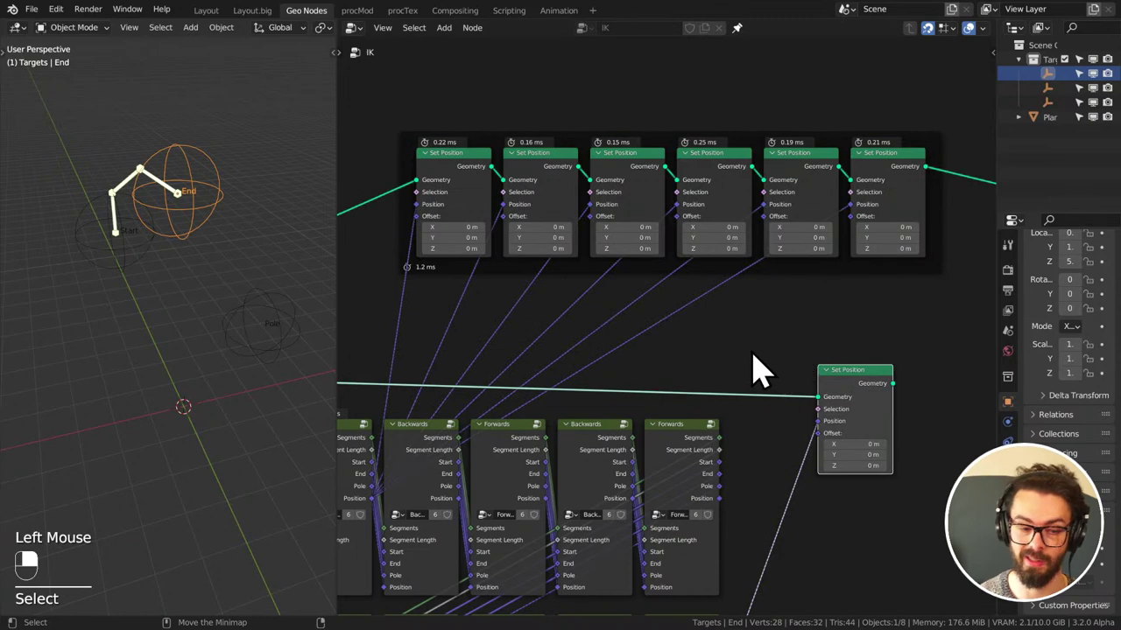
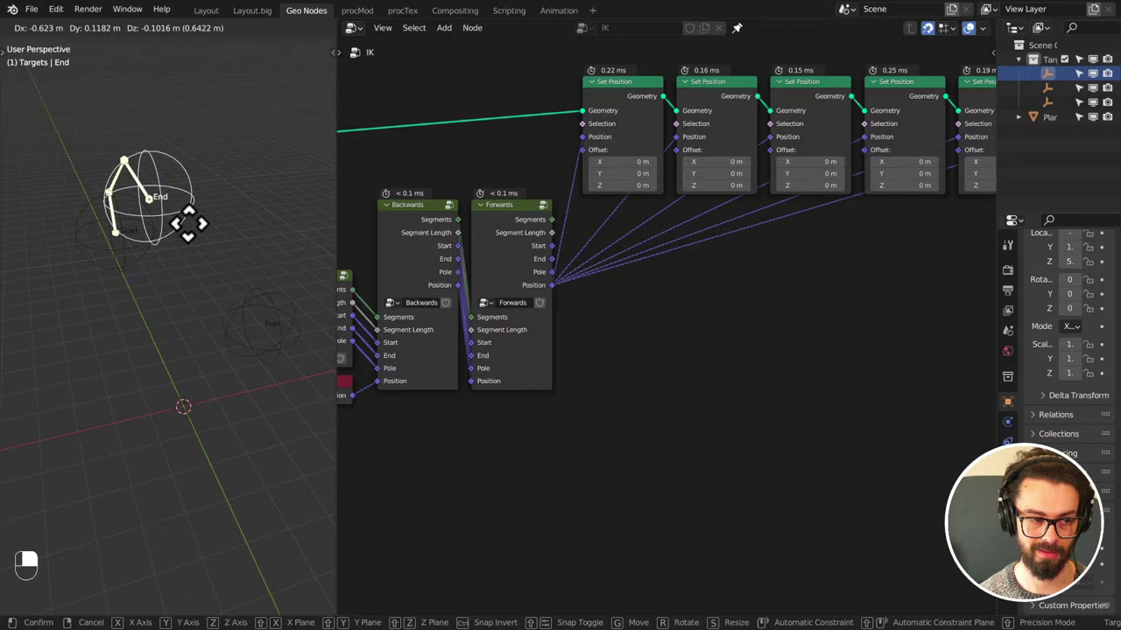
# - Grab the Start empty and move it lower
pyautogui.middleClick(249, 262)
pyautogui.click(125, 288)
pyautogui.press('g')
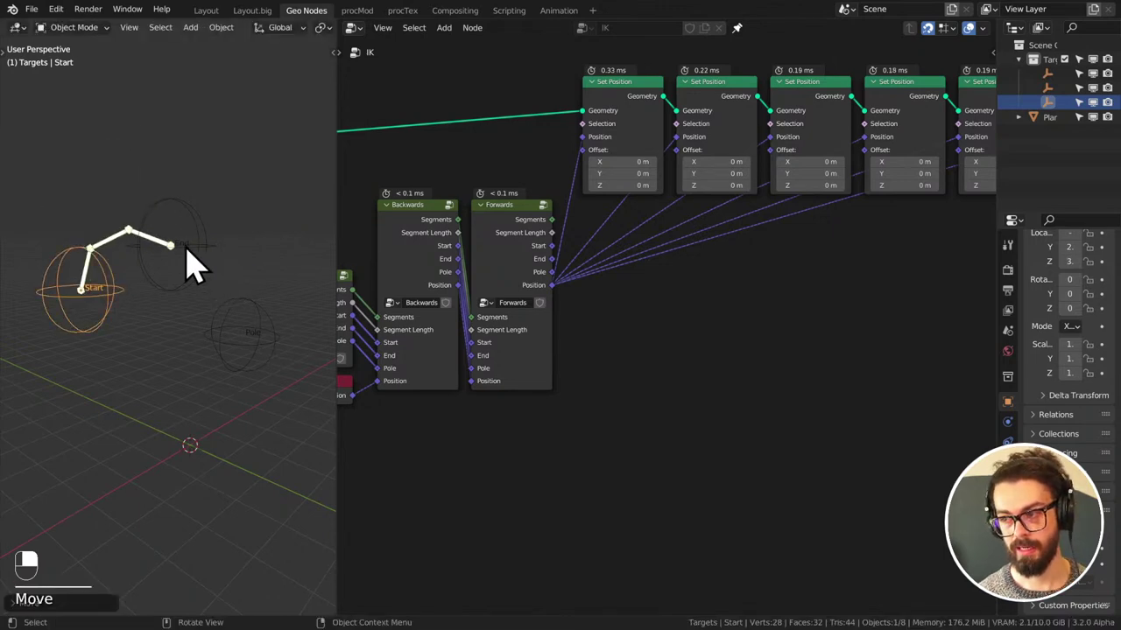
pyautogui.middleClick(129, 245)
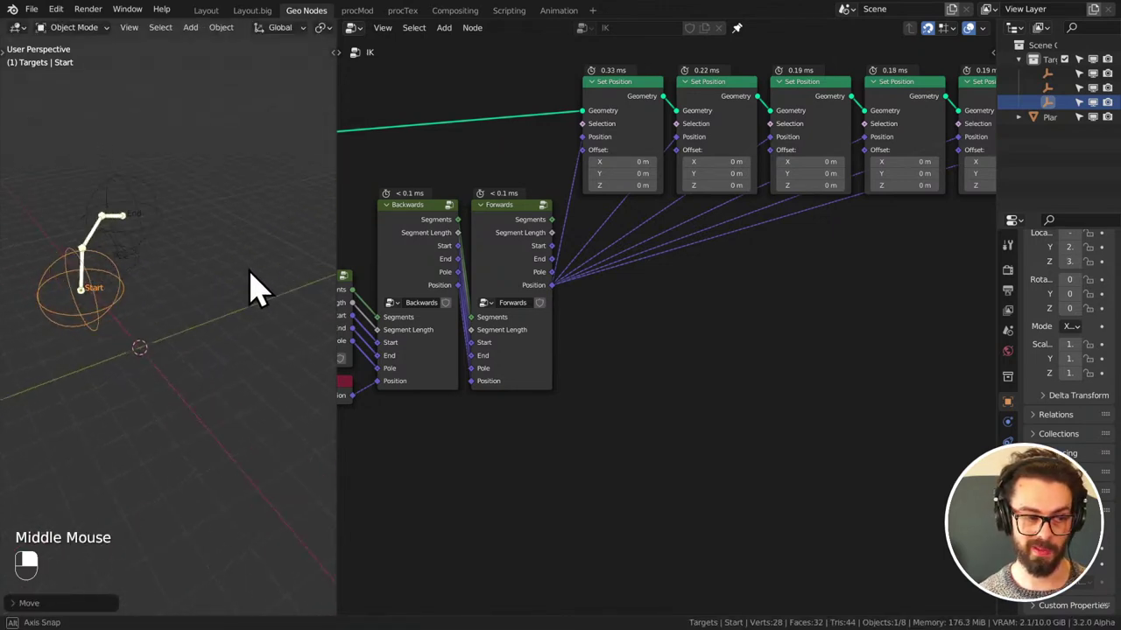
# - Select the End empty and move it along the global X axis to test the chain
pyautogui.click(249, 351)
pyautogui.click(104, 316)
pyautogui.press('alt+g')
pyautogui.middleClick(177, 342)
pyautogui.click(155, 228)
pyautogui.press('alt+g')
pyautogui.press('g')
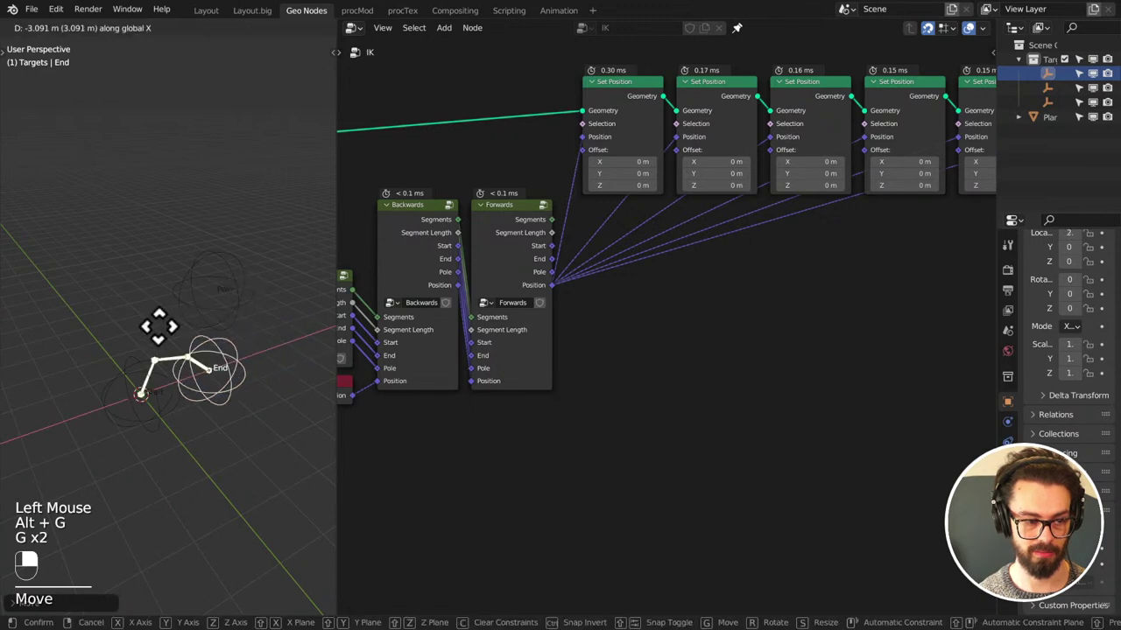
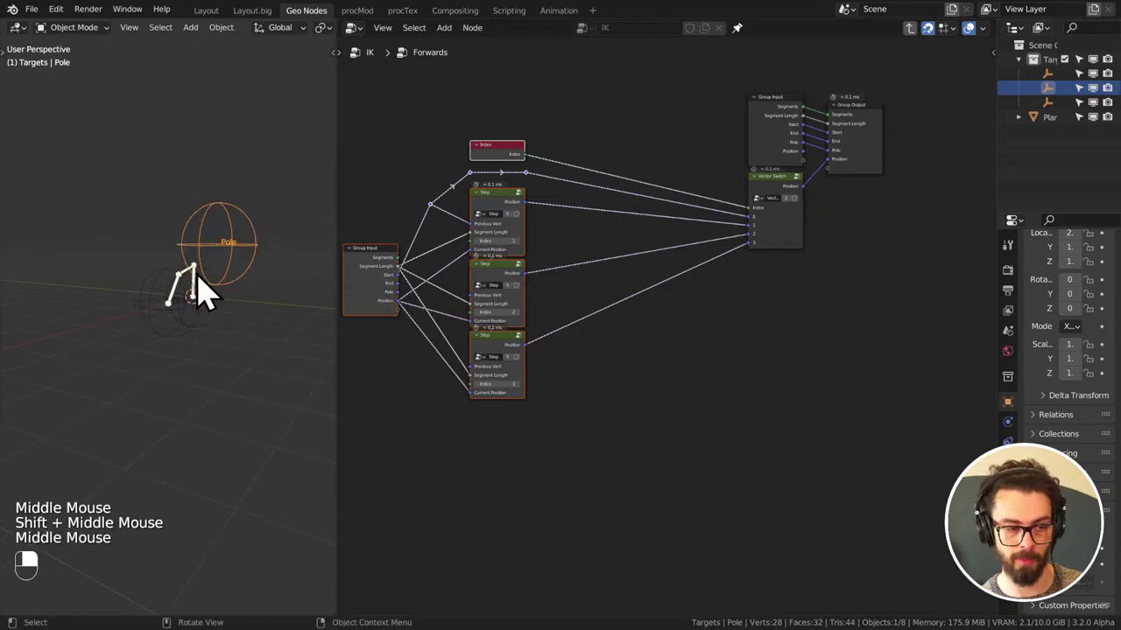
# - Frame the Forwards group nodes and orbit the 3D view around the Pole target
pyautogui.moveTo(151, 240); pyautogui.dragTo(294, 358)
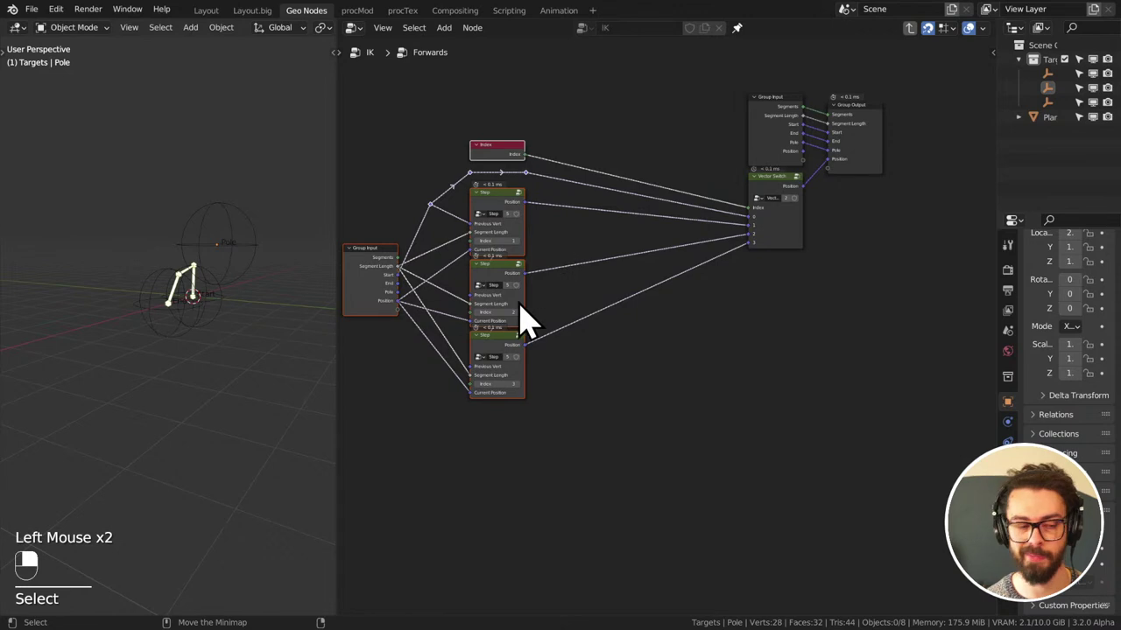
pyautogui.scroll(3)
pyautogui.moveTo(168, 304); pyautogui.dragTo(93, 368)
pyautogui.moveTo(93, 368); pyautogui.dragTo(124, 384)
pyautogui.click(119, 379)
pyautogui.middleClick(119, 379)
pyautogui.click(121, 385)
pyautogui.middleClick(121, 385)
# - Move the Pole empty upward with G, checking it in Front and Right Orthographic views
pyautogui.press('g')
pyautogui.moveTo(124, 384); pyautogui.dragTo(300, 225)
pyautogui.press('g')
pyautogui.press('KP_1')
pyautogui.press('KP_3')
pyautogui.click(300, 225)
pyautogui.moveTo(300, 225); pyautogui.dragTo(644, 327)
pyautogui.press('g')
# - Nudge the Pole target once more, tidy the node editor view and save the file
pyautogui.scroll(-3)
pyautogui.click(644, 328)
pyautogui.press('g')
pyautogui.moveTo(733, 203); pyautogui.dragTo(710, 375)
pyautogui.scroll(3)
pyautogui.scroll(-3)
pyautogui.click(710, 375)
pyautogui.moveTo(711, 375); pyautogui.dragTo(673, 301)
pyautogui.press('ctrl+s')
pyautogui.click(674, 301)
pyautogui.middleClick(762, 367)
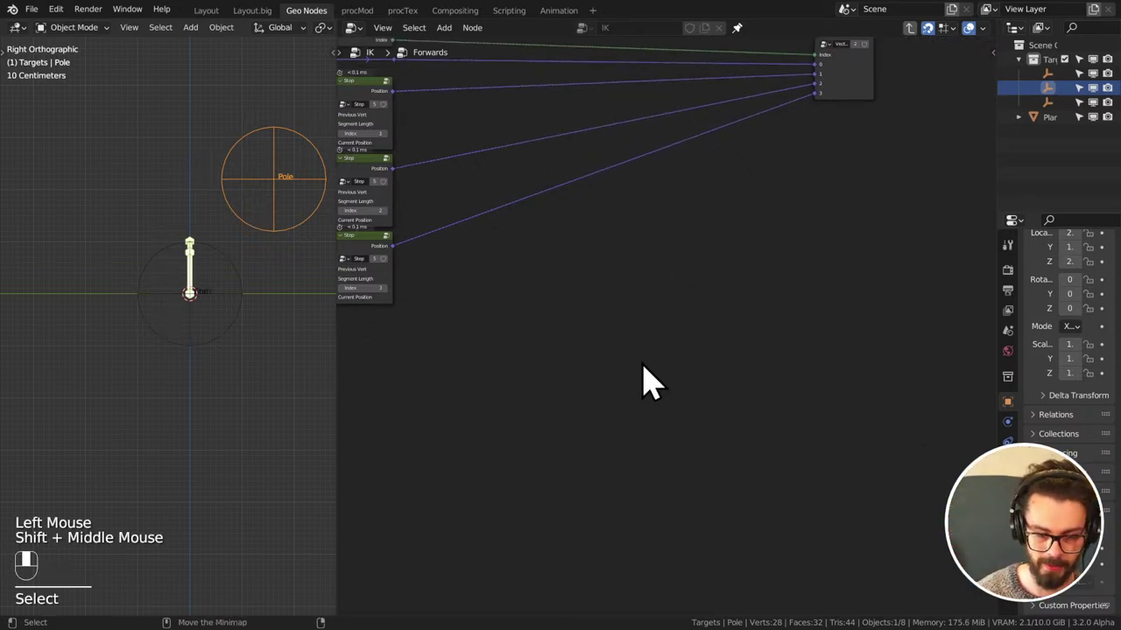
# - Annotate the IK chain segments over the node editor with the D stroke tool
pyautogui.press('d')
pyautogui.moveTo(643, 366); pyautogui.dragTo(679, 350)
pyautogui.press('d')
pyautogui.press('d')
pyautogui.press('d')
pyautogui.rightClick(679, 350)
pyautogui.press('d')
pyautogui.click(572, 386)
pyautogui.click(605, 377)
pyautogui.press('d')
pyautogui.press('d')
pyautogui.click(830, 285)
pyautogui.press('d')
pyautogui.click(850, 283)
# - Add strokes marking Start, End and Pole and the chain bent toward the end target
pyautogui.press('d')
pyautogui.press('d')
pyautogui.click(601, 422)
pyautogui.press('d')
pyautogui.press('d')
pyautogui.click(856, 308)
pyautogui.press('d')
pyautogui.click(836, 324)
pyautogui.press('d')
pyautogui.click(655, 185)
pyautogui.press('d')
pyautogui.moveTo(651, 203); pyautogui.dragTo(663, 346)
# - Annotate a loop around the first joint showing the chain swinging about the start point
pyautogui.press('d')
pyautogui.press('d')
pyautogui.press('d')
pyautogui.press('d')
pyautogui.press('d')
pyautogui.press('d')
pyautogui.press('d')
pyautogui.press('d')
pyautogui.press('d')
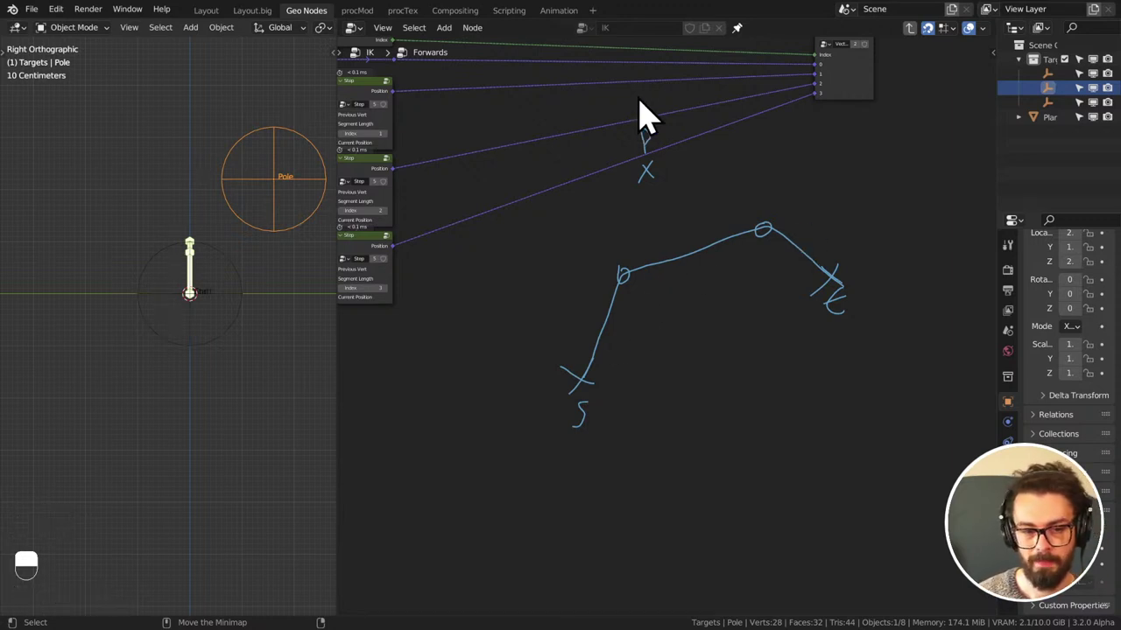
pyautogui.press('d')
pyautogui.press('d')
pyautogui.press('d')
pyautogui.press('d')
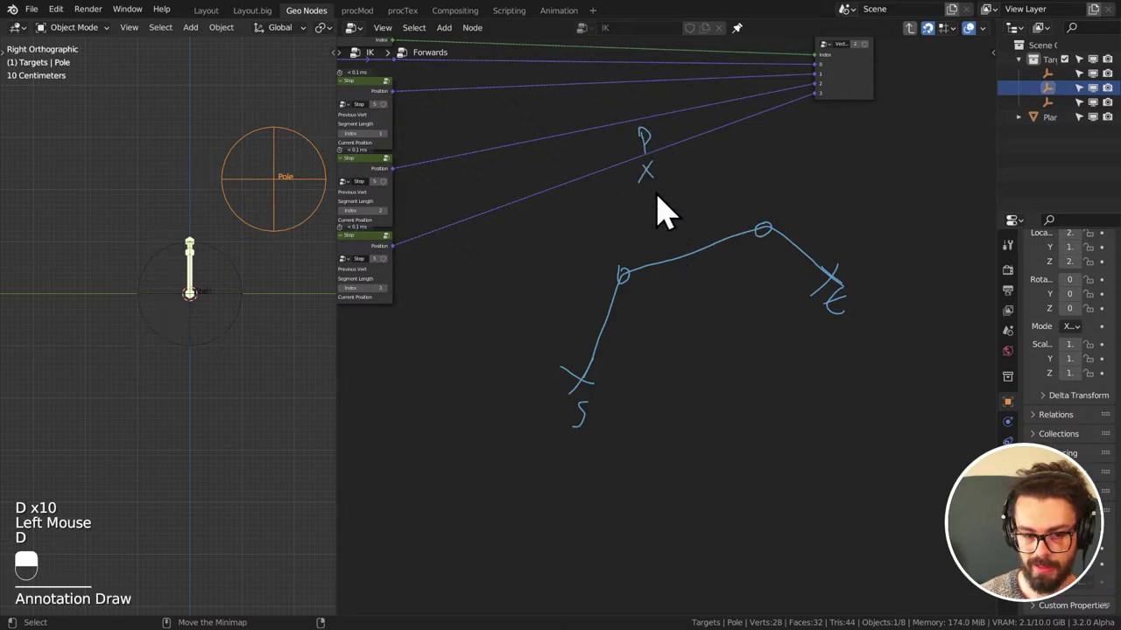
pyautogui.press('d')
pyautogui.press('d')
pyautogui.press('d')
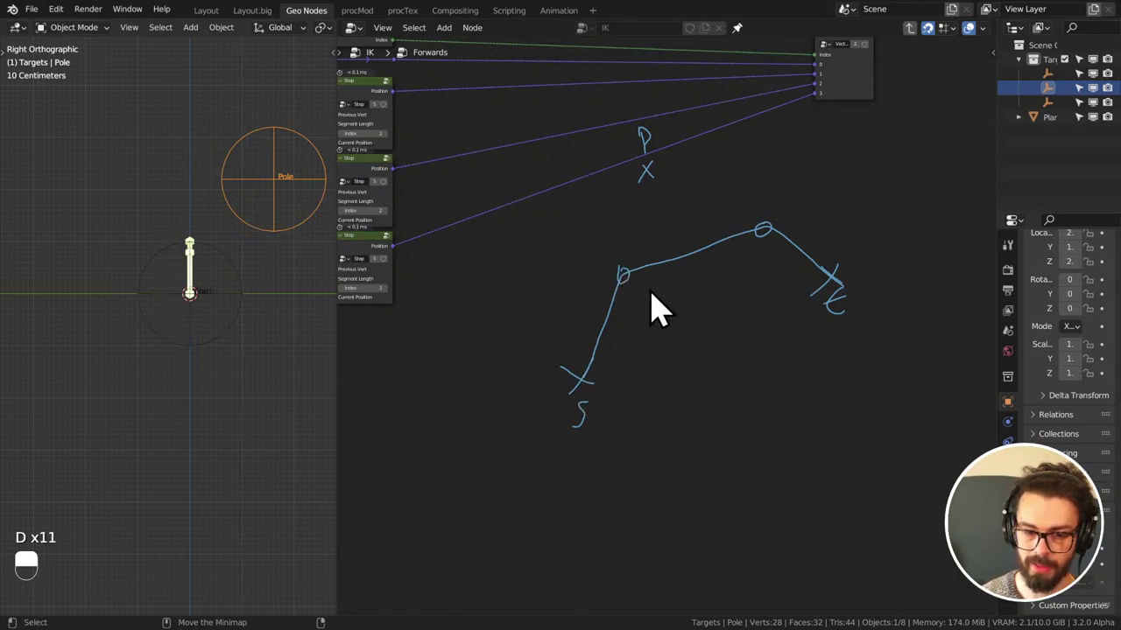
pyautogui.press('d')
pyautogui.click(638, 299)
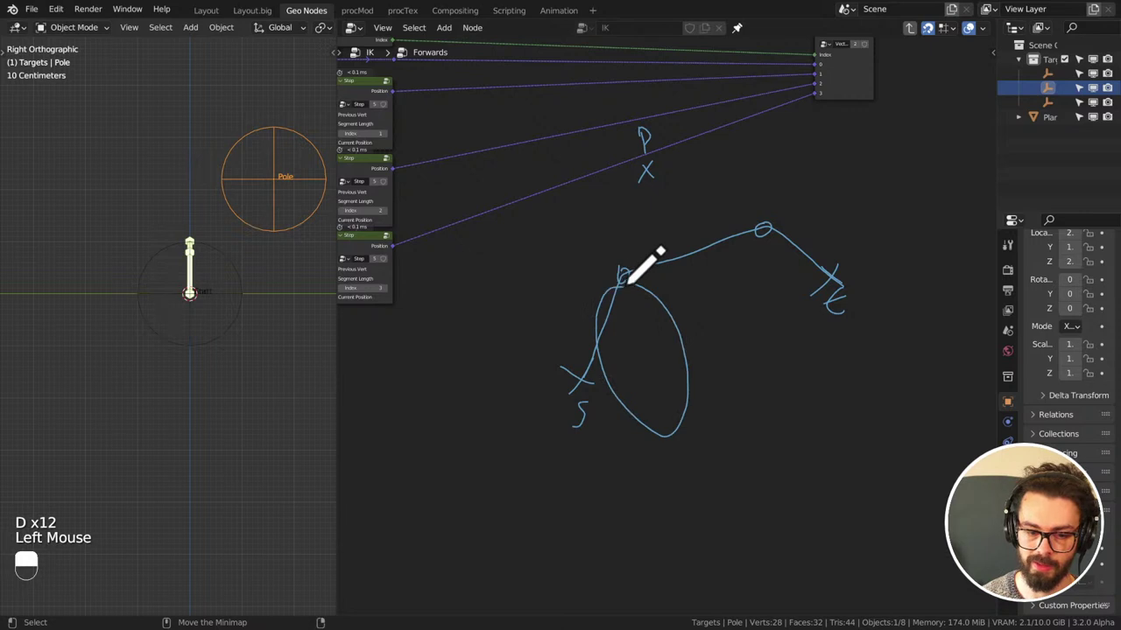
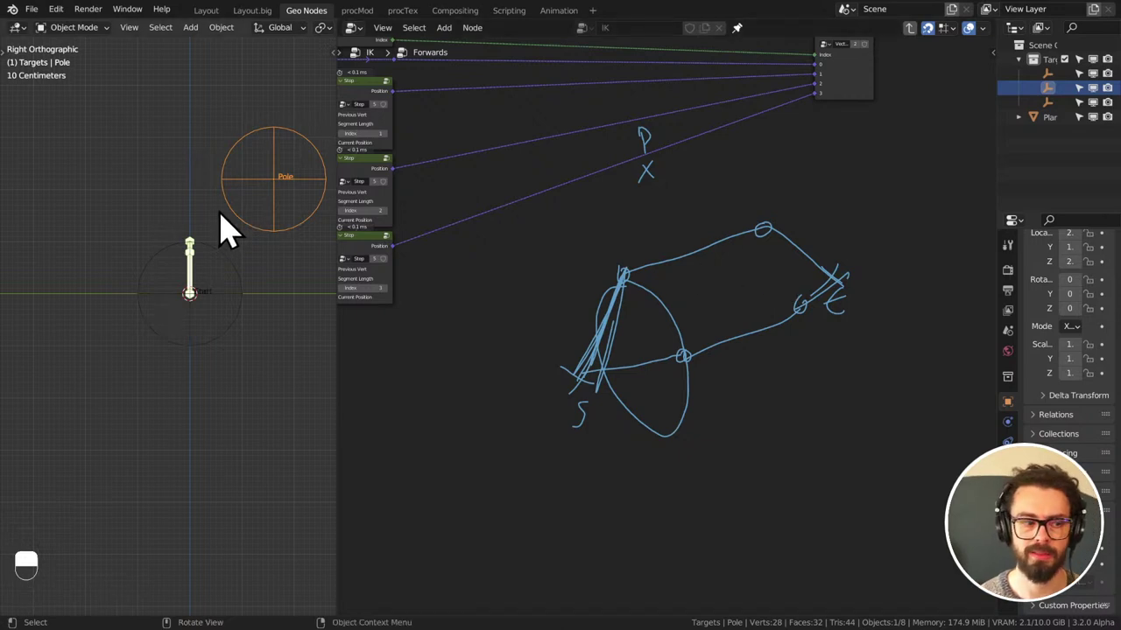
# - Pan the node editor, clear old strokes and reset the view in Front and Right Orthographic
pyautogui.middleClick(262, 280)
pyautogui.scroll(-3)
pyautogui.middleClick(256, 316)
pyautogui.middleClick(222, 331)
pyautogui.scroll(3)
pyautogui.rightClick(216, 314)
pyautogui.press('g')
pyautogui.moveTo(214, 314); pyautogui.dragTo(188, 297)
pyautogui.moveTo(188, 296); pyautogui.dragTo(226, 247)
pyautogui.press('g')
pyautogui.press('g')
pyautogui.press('g')
pyautogui.press('KP_1')
pyautogui.press('KP_1')
pyautogui.click(226, 247)
pyautogui.moveTo(226, 247); pyautogui.dragTo(789, 394)
pyautogui.press('g')
pyautogui.press('KP_1')
pyautogui.press('KP_3')
pyautogui.scroll(-3)
# - Annotate arrows from the start point toward the joint and the end target with arrowheads
pyautogui.press('d')
pyautogui.moveTo(790, 393); pyautogui.dragTo(966, 251)
pyautogui.press('d')
pyautogui.press('d')
pyautogui.moveTo(650, 368); pyautogui.dragTo(967, 251)
pyautogui.press('d')
pyautogui.press('d')
pyautogui.click(890, 269)
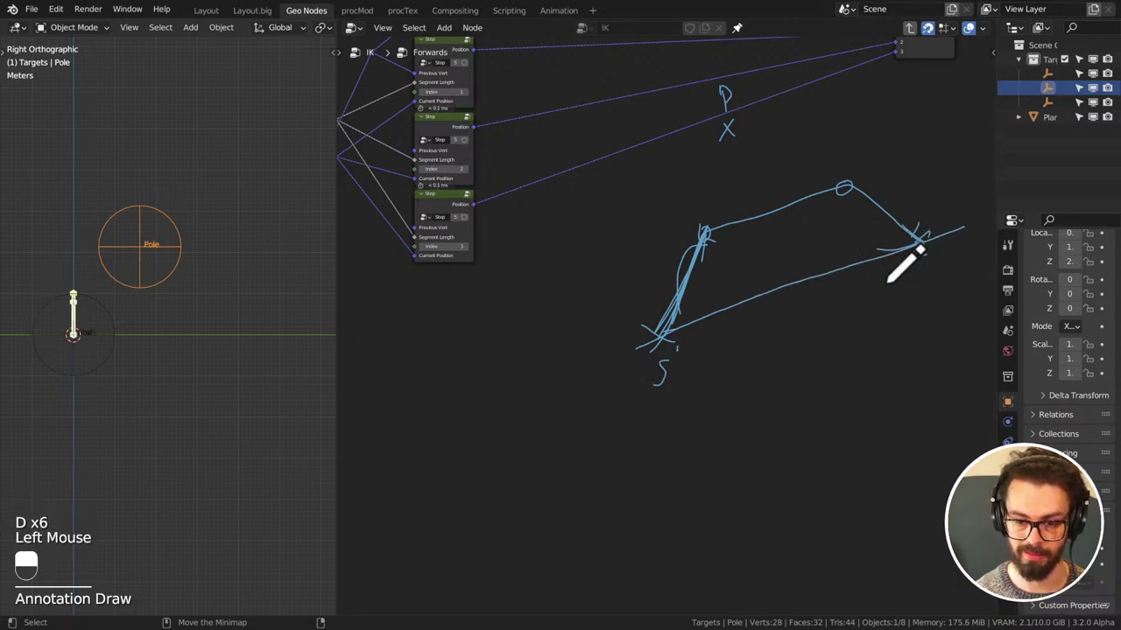
pyautogui.press('d')
pyautogui.press('d')
pyautogui.press('d')
pyautogui.press('d')
pyautogui.click(662, 360)
pyautogui.press('d')
pyautogui.press('d')
# - Annotate the line from Start up toward the Pole and a triangle sketch of the chain
pyautogui.rightClick(728, 223)
pyautogui.press('d')
pyautogui.press('d')
pyautogui.click(673, 355)
pyautogui.press('d')
pyautogui.press('d')
pyautogui.press('d')
pyautogui.click(779, 253)
pyautogui.press('d')
pyautogui.press('d')
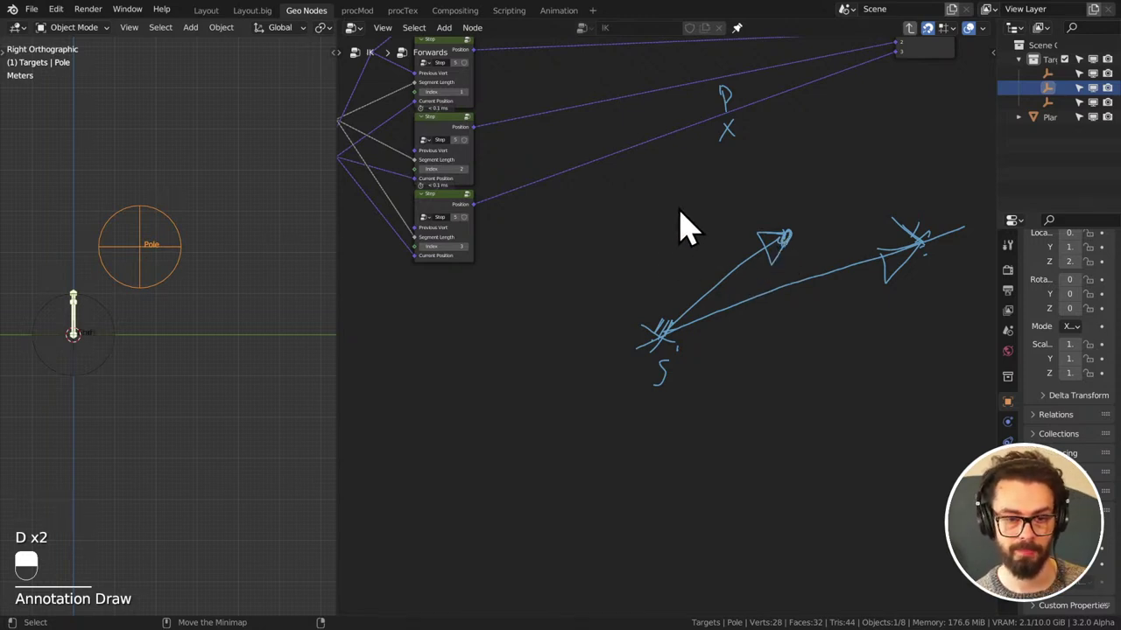
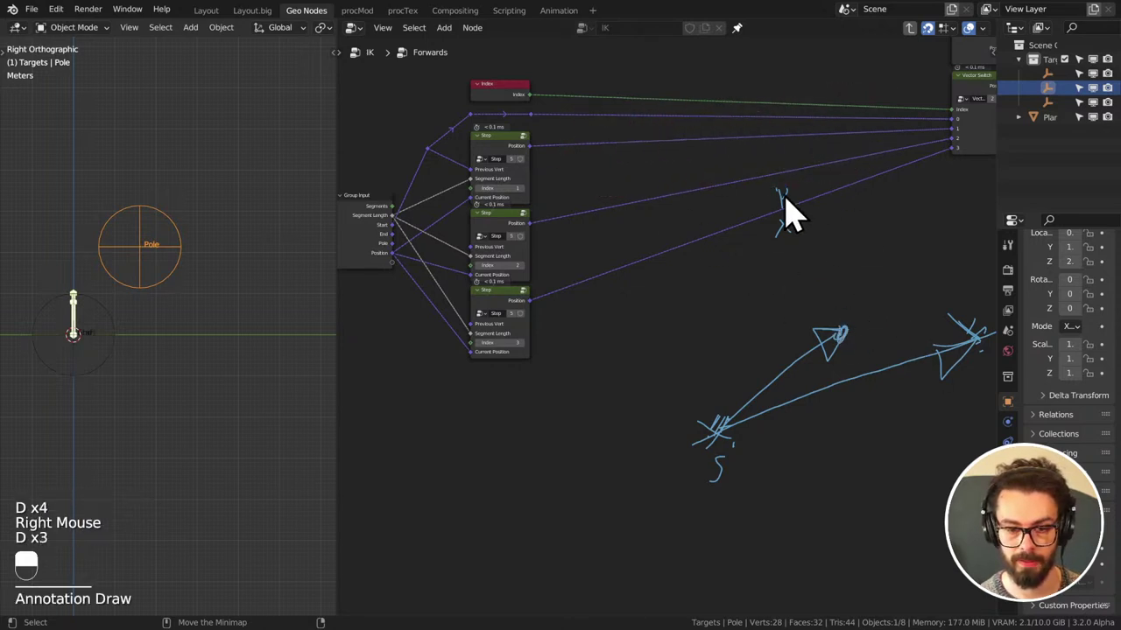
pyautogui.click(787, 209)
pyautogui.press('d')
pyautogui.middleClick(838, 279)
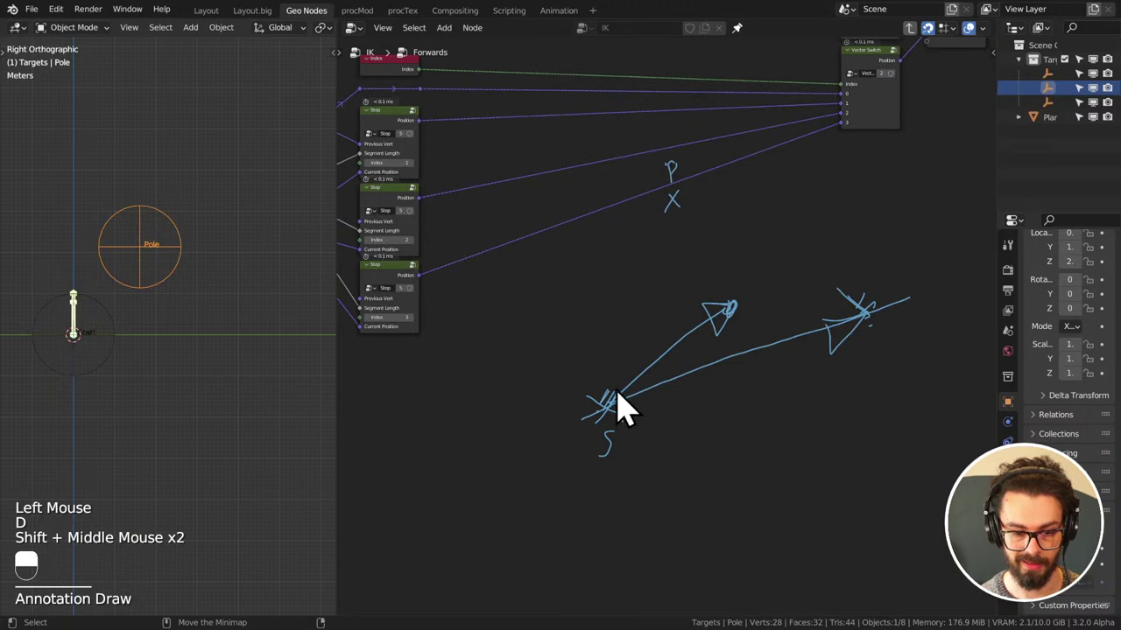
pyautogui.press('d')
pyautogui.click(621, 427)
pyautogui.press('d')
pyautogui.press('d')
pyautogui.press('d')
pyautogui.click(618, 426)
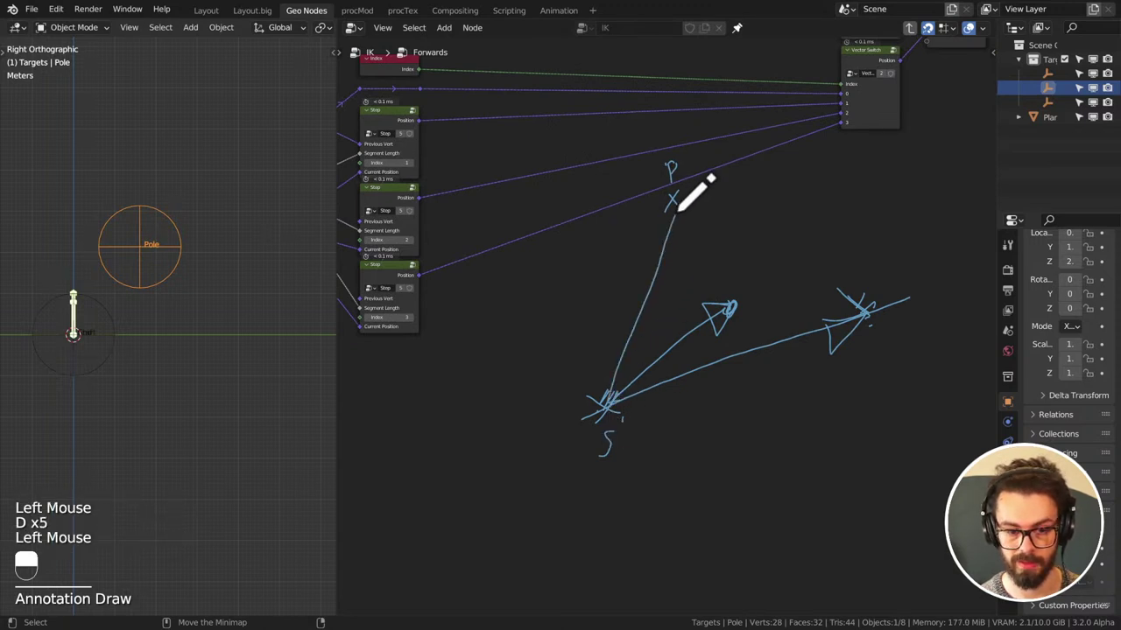
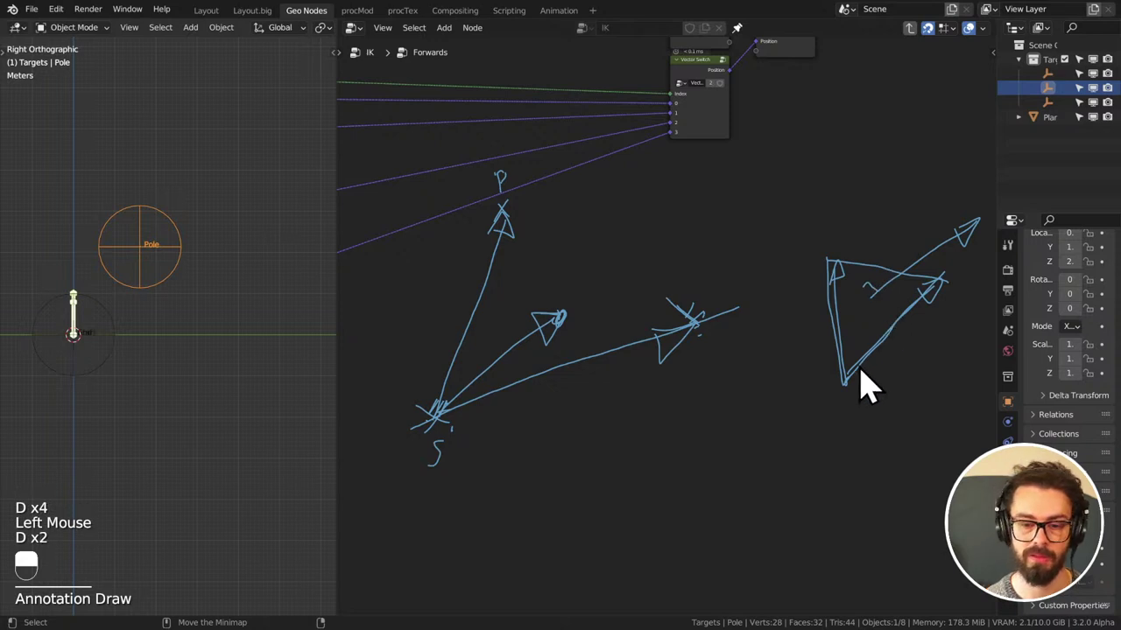
# - Draw small joint circles on the triangle sketch with the Annotate tool
pyautogui.press('d')
pyautogui.press('d')
pyautogui.press('d')
pyautogui.click(890, 344)
pyautogui.press('d')
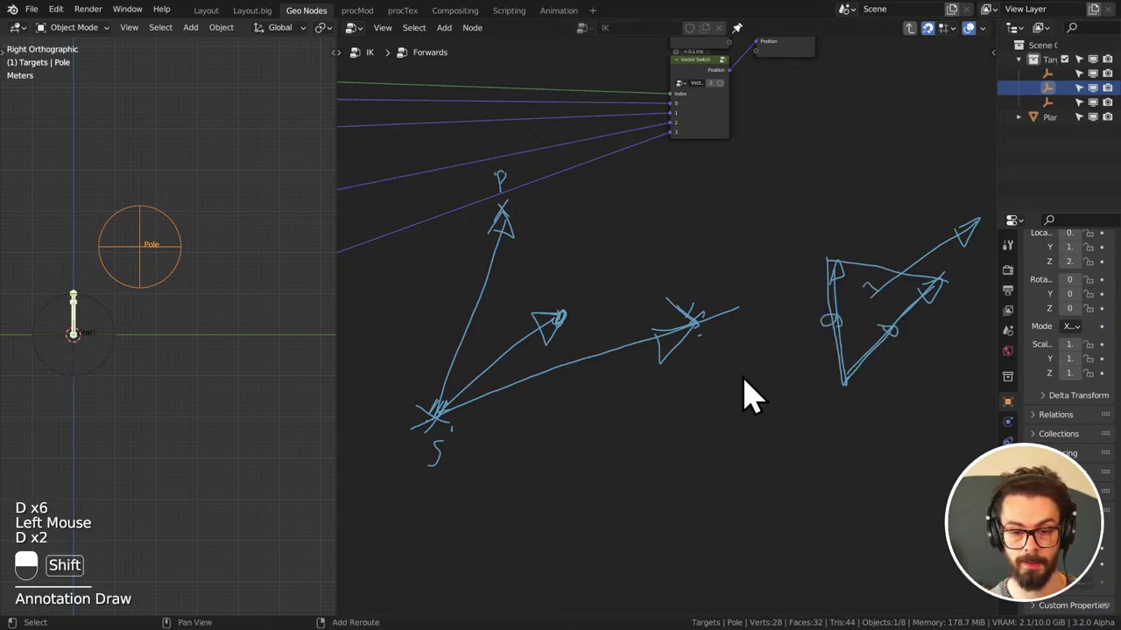
pyautogui.middleClick(632, 393)
pyautogui.press('d')
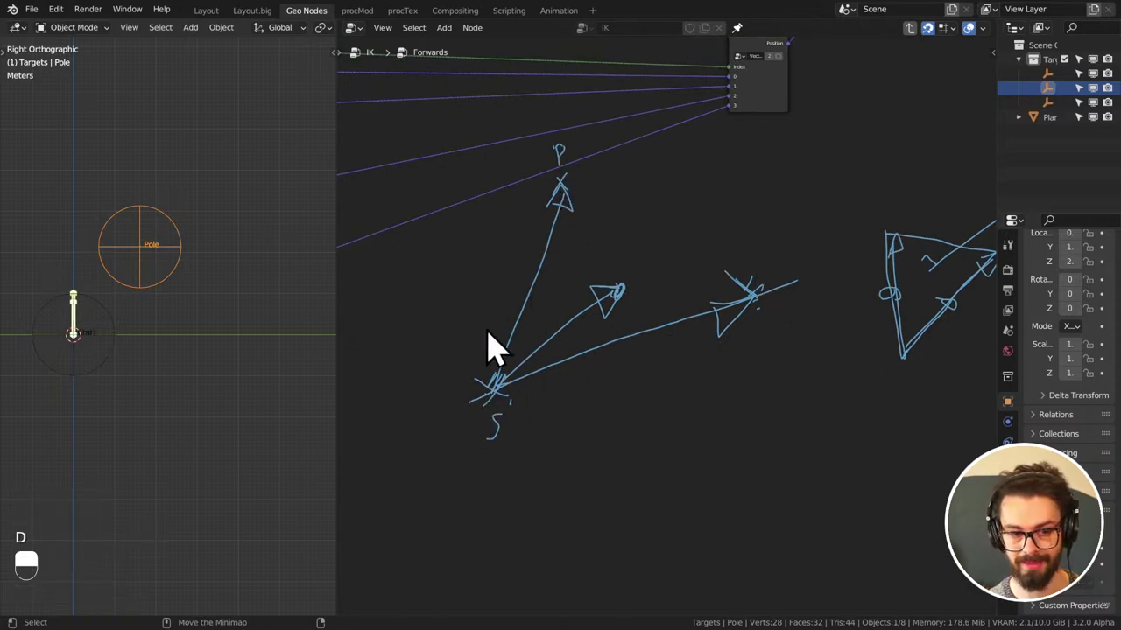
pyautogui.press('d')
pyautogui.click(506, 402)
pyautogui.press('d')
pyautogui.press('d')
pyautogui.press('d')
# - Draw a new arrow from the start point S and label it SP
pyautogui.click(683, 408)
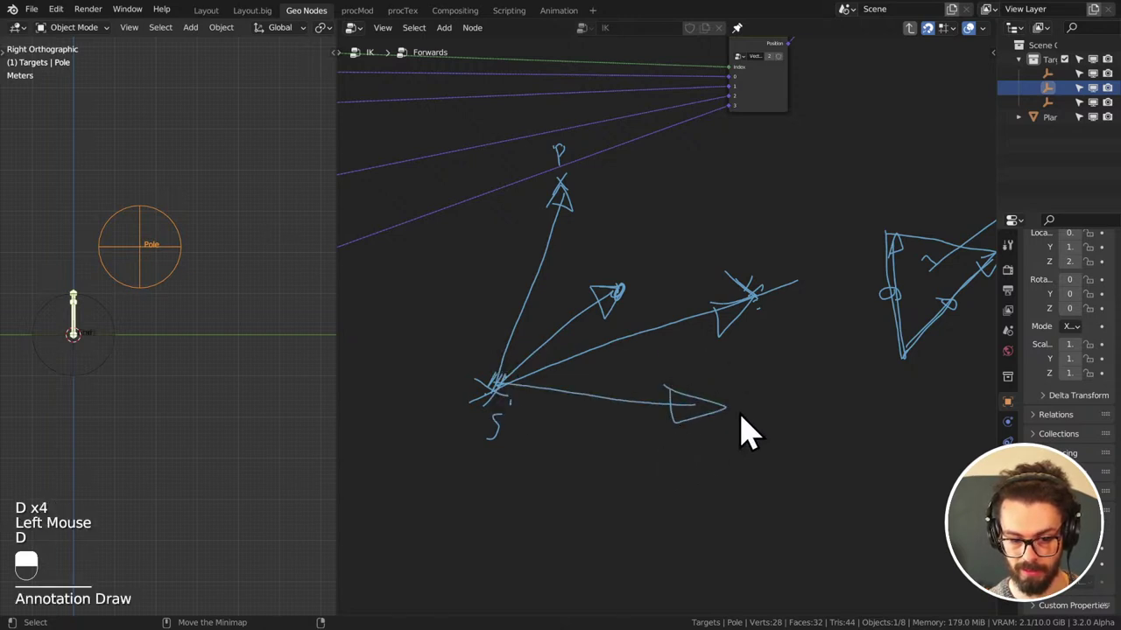
pyautogui.press('d')
pyautogui.click(759, 413)
pyautogui.press('d')
pyautogui.press('d')
pyautogui.press('d')
pyautogui.click(763, 417)
pyautogui.rightClick(763, 418)
pyautogui.press('d')
pyautogui.press('d')
pyautogui.middleClick(655, 407)
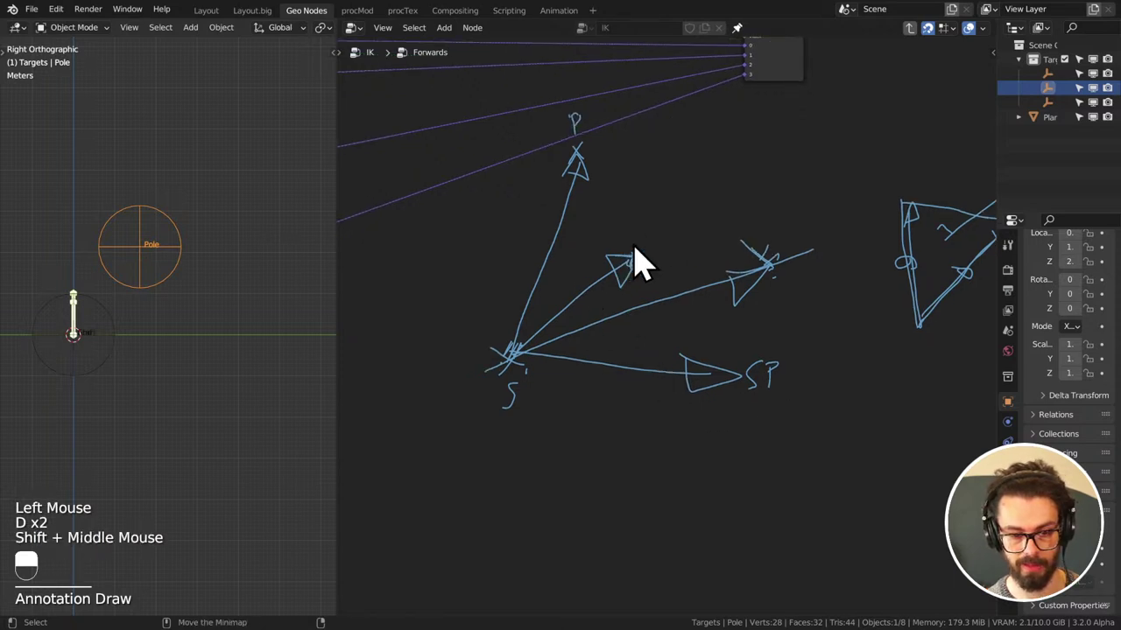
pyautogui.press('d')
# - Write the label V beside the joint arrow in the sketch
pyautogui.click(620, 400)
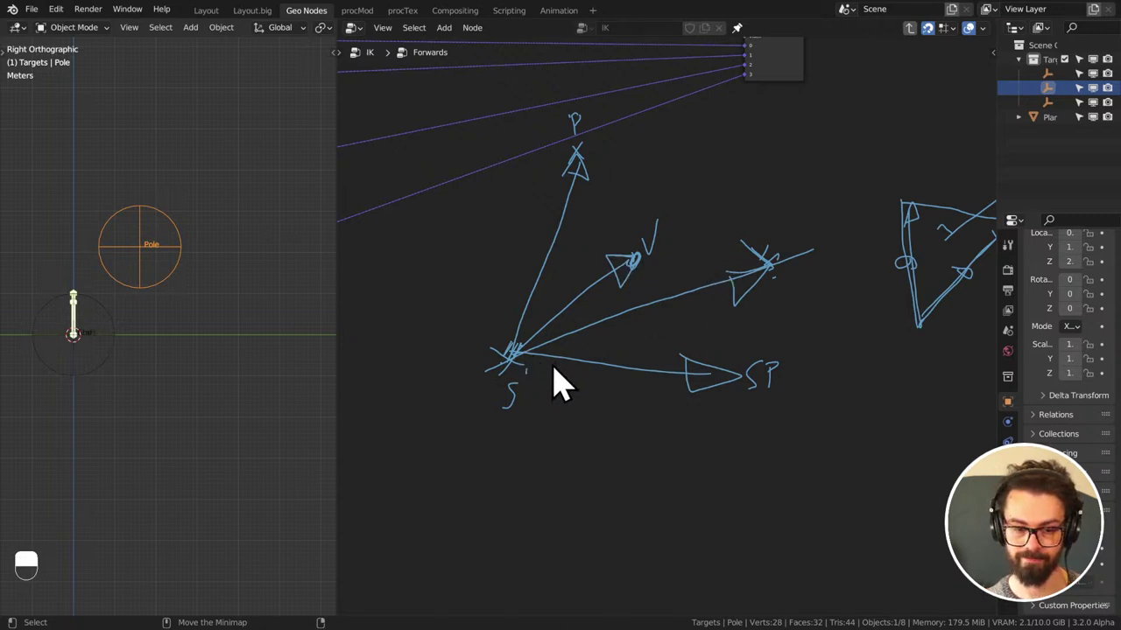
pyautogui.press('d')
pyautogui.click(530, 372)
pyautogui.press('d')
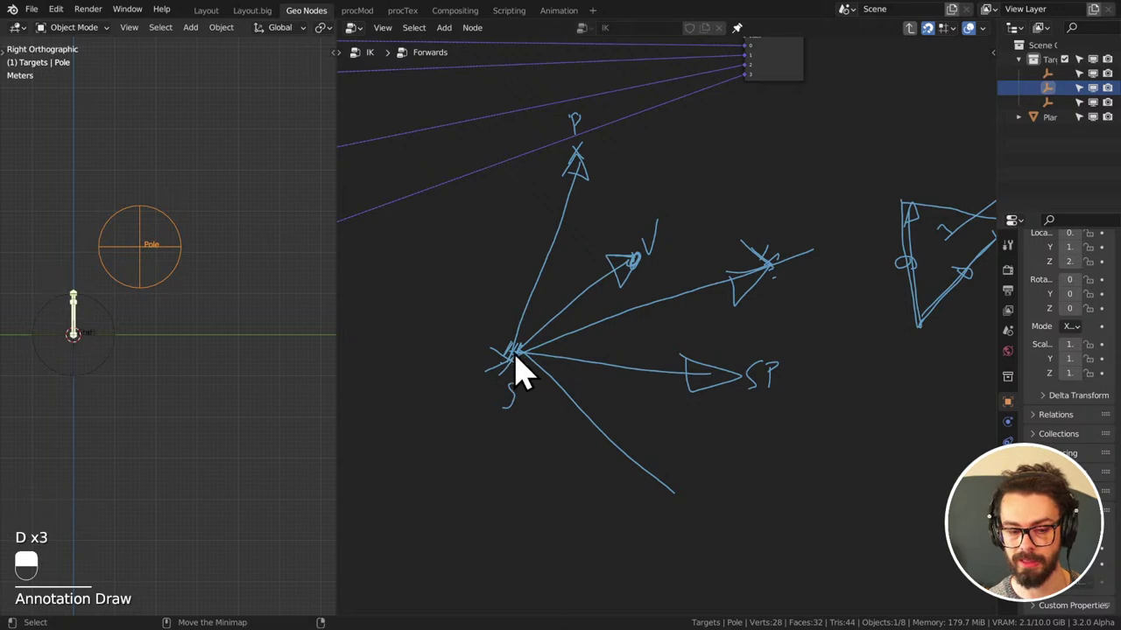
pyautogui.press('d')
pyautogui.click(513, 389)
pyautogui.press('d')
pyautogui.press('d')
# - Draw a fifth arrow from S pointing down-right and cap it with an arrowhead
pyautogui.click(781, 279)
pyautogui.press('d')
pyautogui.press('d')
pyautogui.press('d')
pyautogui.press('d')
pyautogui.moveTo(692, 343); pyautogui.dragTo(643, 308)
pyautogui.scroll(-3)
pyautogui.middleClick(796, 309)
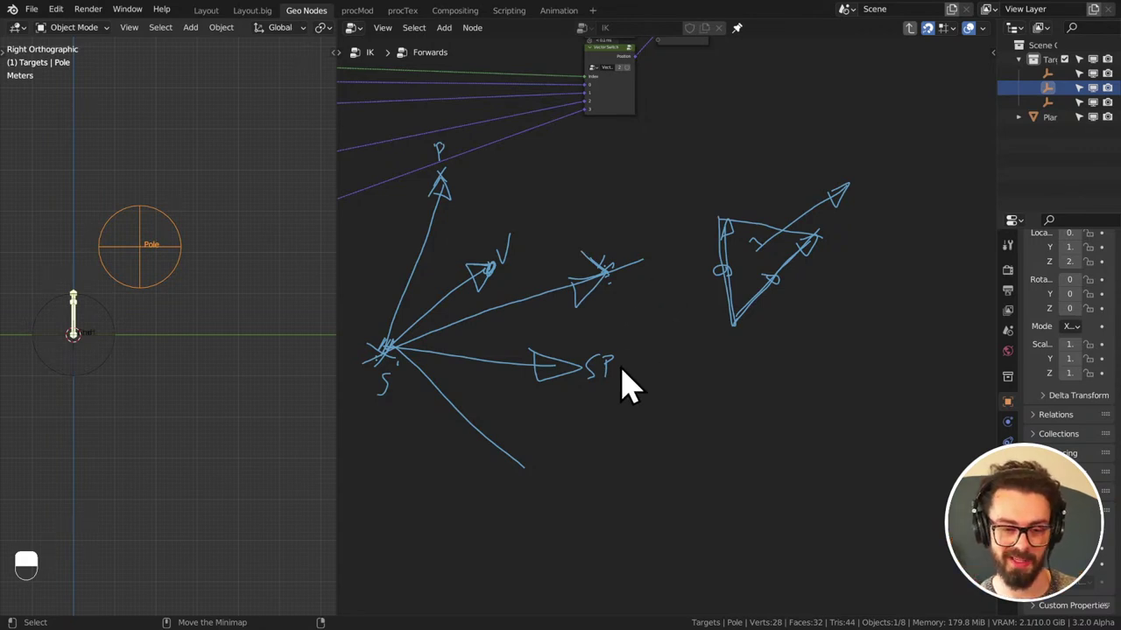
pyautogui.press('d')
pyautogui.click(517, 451)
pyautogui.press('d')
pyautogui.middleClick(635, 415)
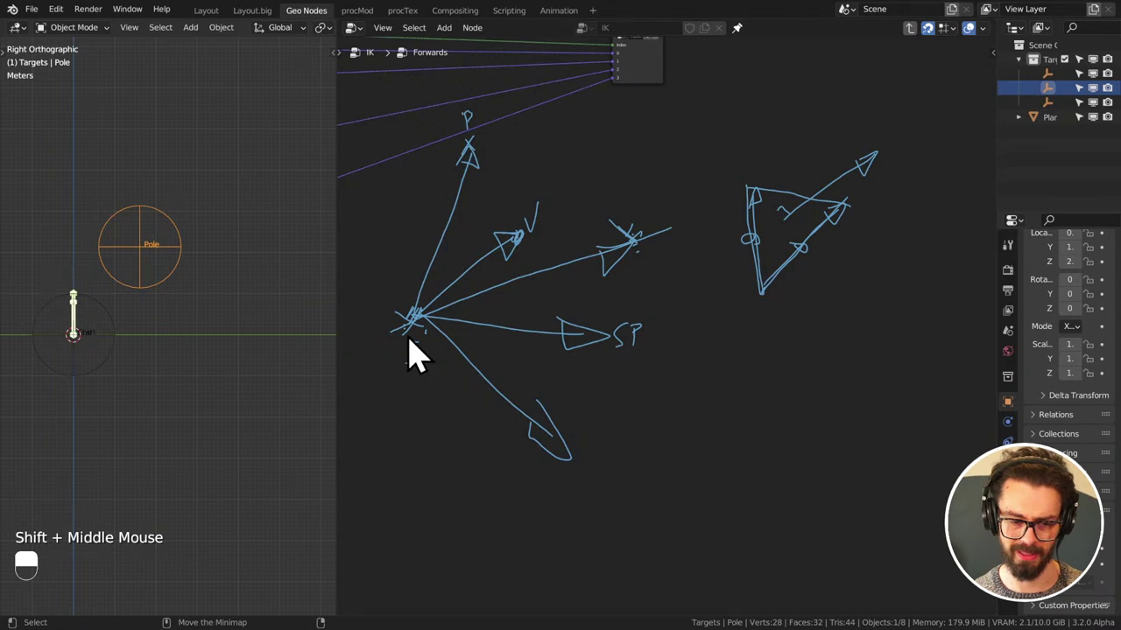
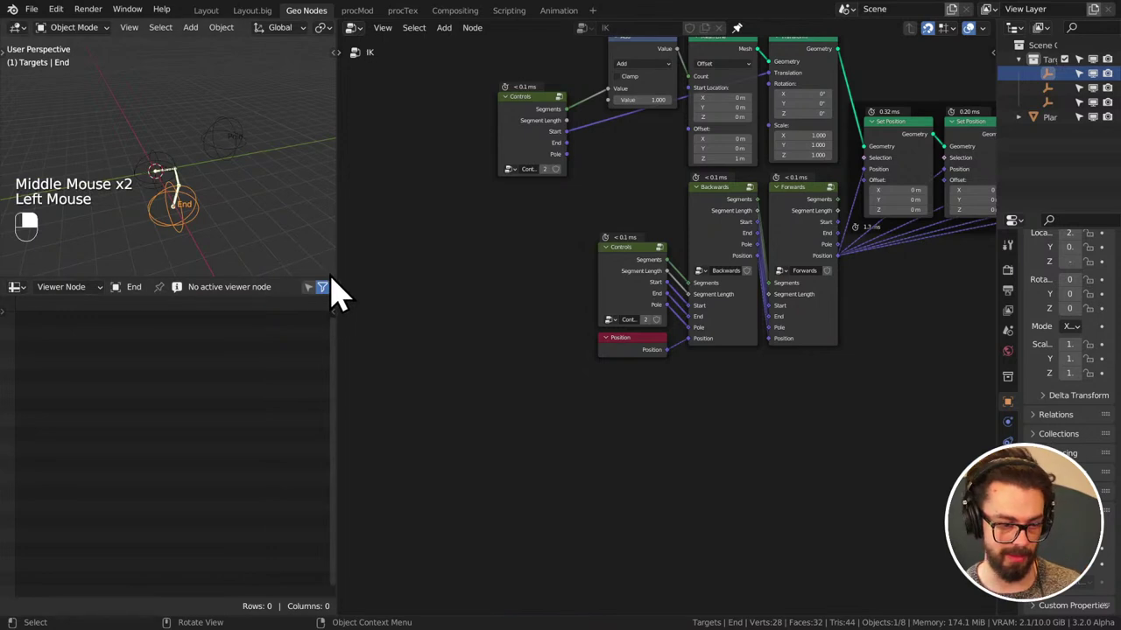
pyautogui.click(339, 326)
pyautogui.middleClick(299, 324)
pyautogui.middleClick(286, 267)
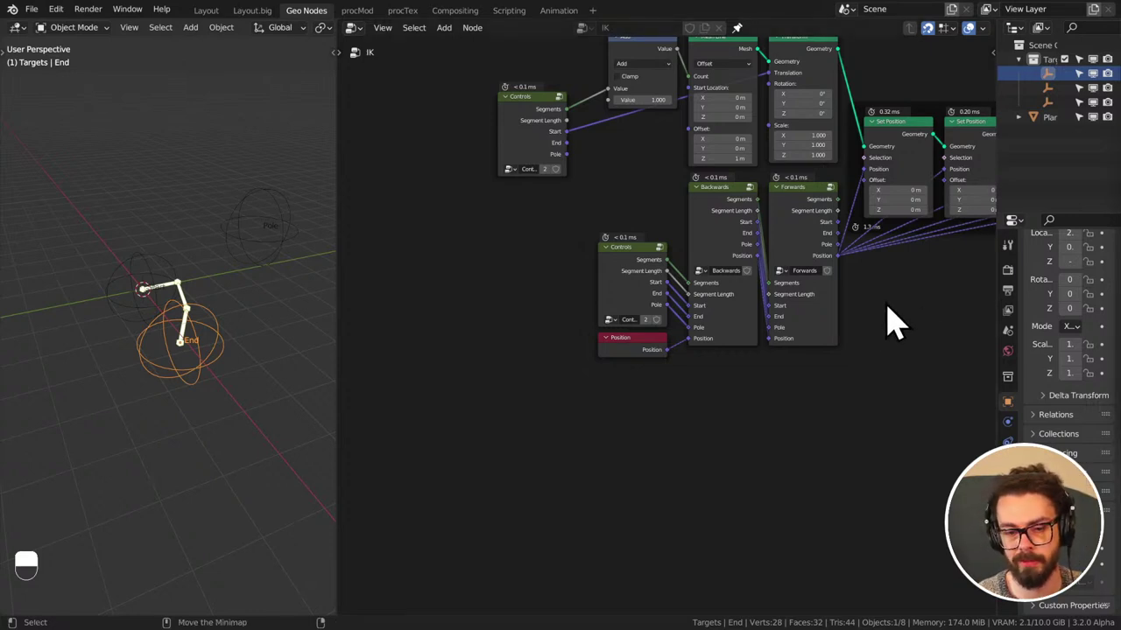
# - Pan the node editor to bring the whole IK node tree into view
pyautogui.middleClick(894, 315)
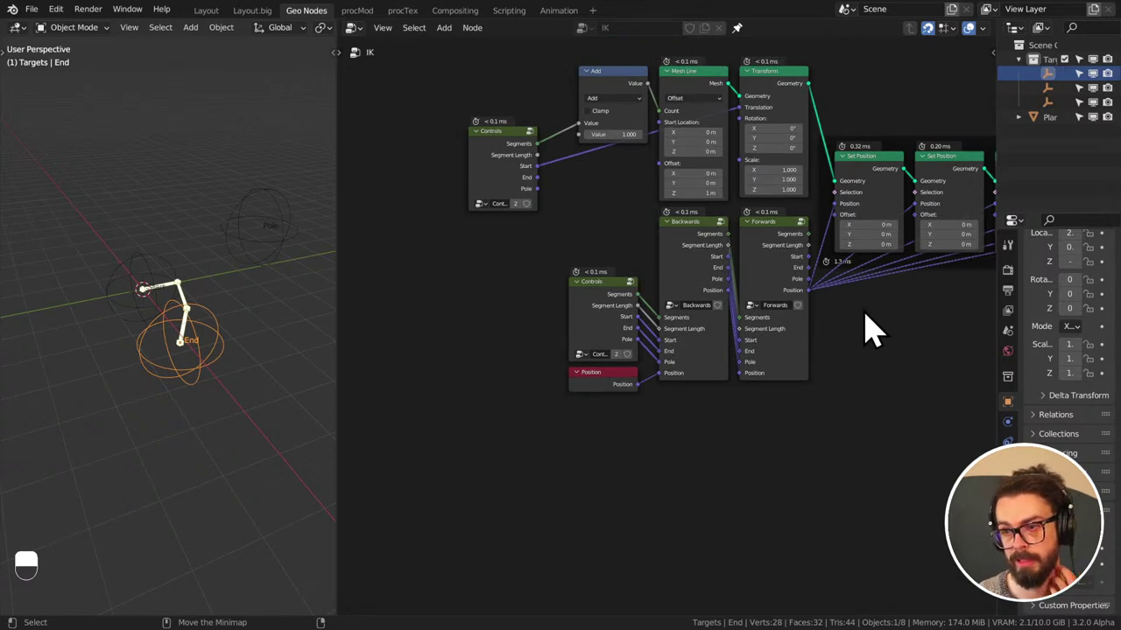
pyautogui.middleClick(865, 304)
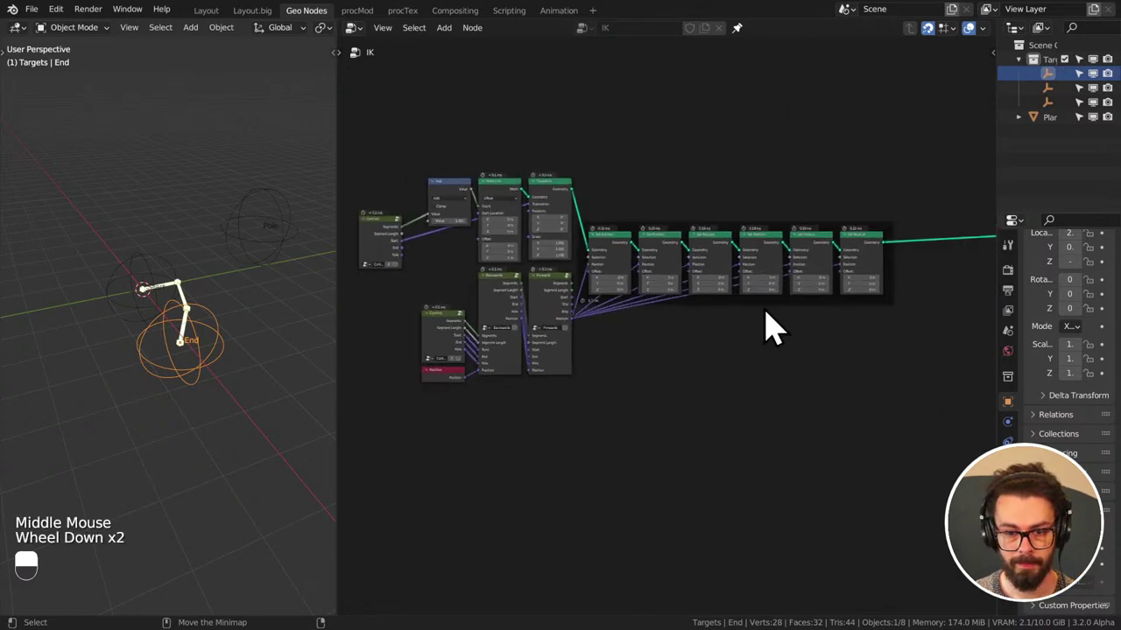
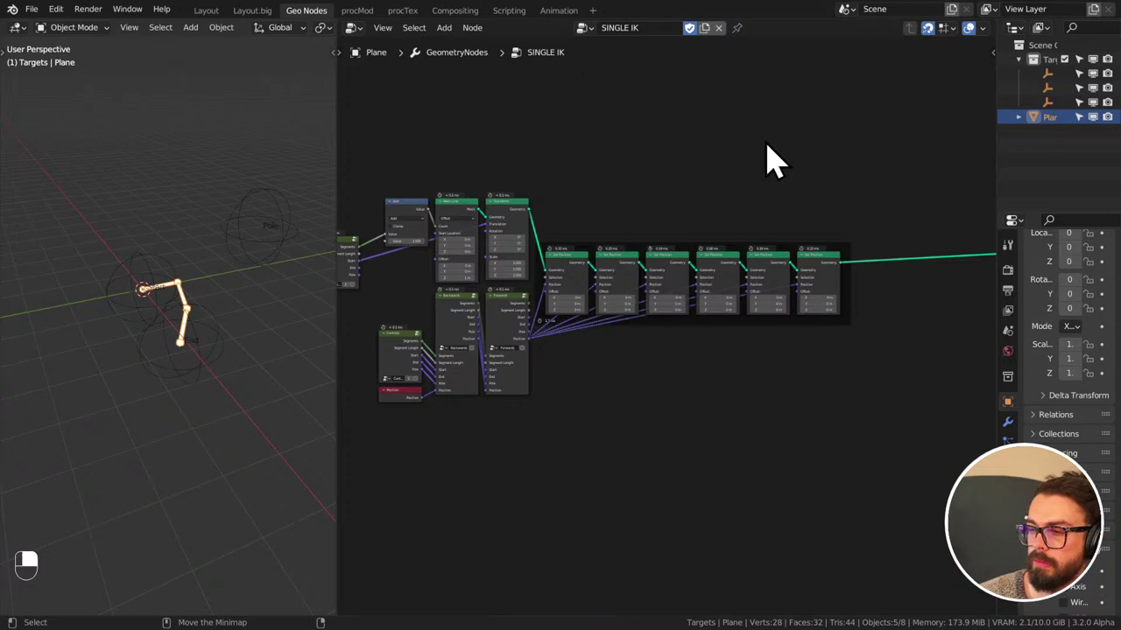
pyautogui.press('d')
pyautogui.moveTo(742, 173); pyautogui.dragTo(771, 81)
pyautogui.press('d')
pyautogui.press('d')
pyautogui.press('d')
pyautogui.press('d')
pyautogui.press('d')
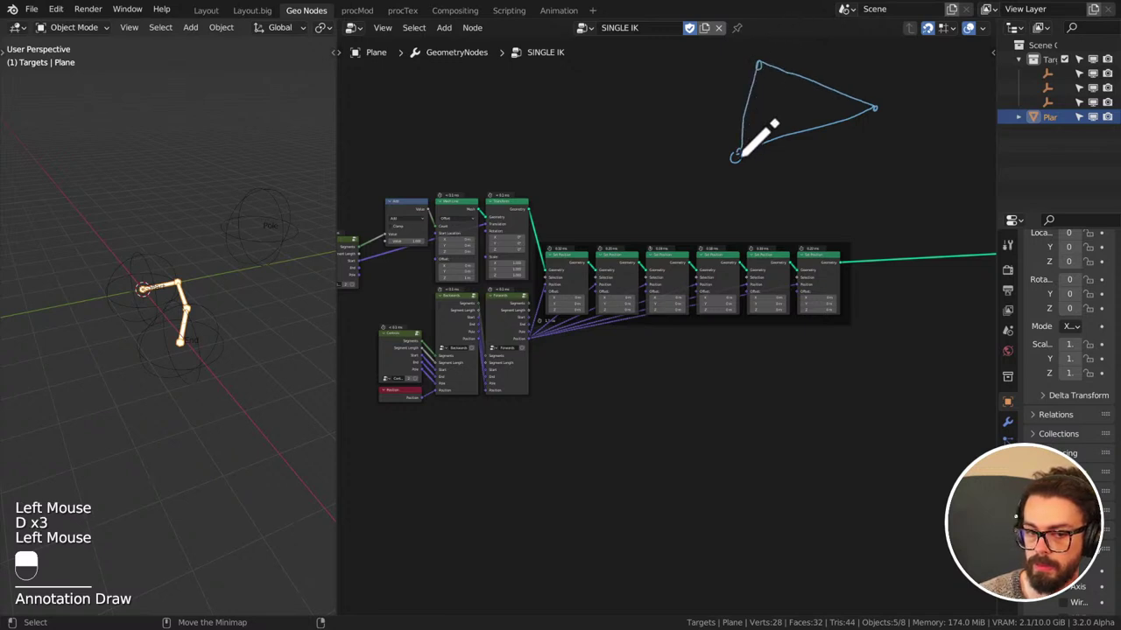
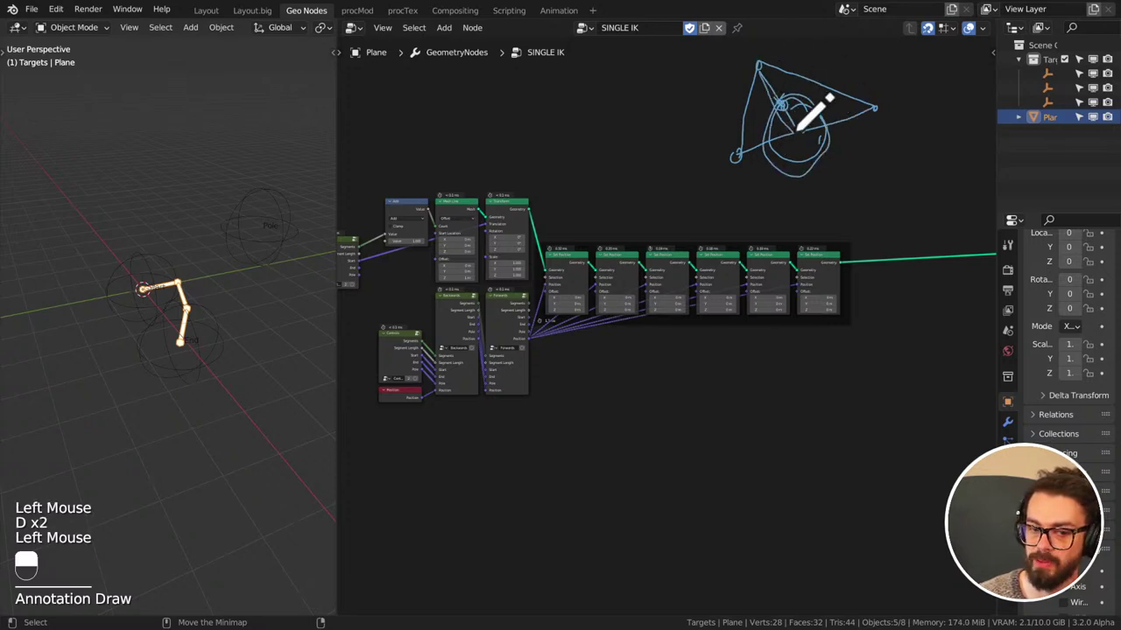
pyautogui.press('d')
pyautogui.press('d')
pyautogui.press('d')
pyautogui.moveTo(792, 115); pyautogui.dragTo(862, 107)
pyautogui.press('d')
pyautogui.rightClick(854, 109)
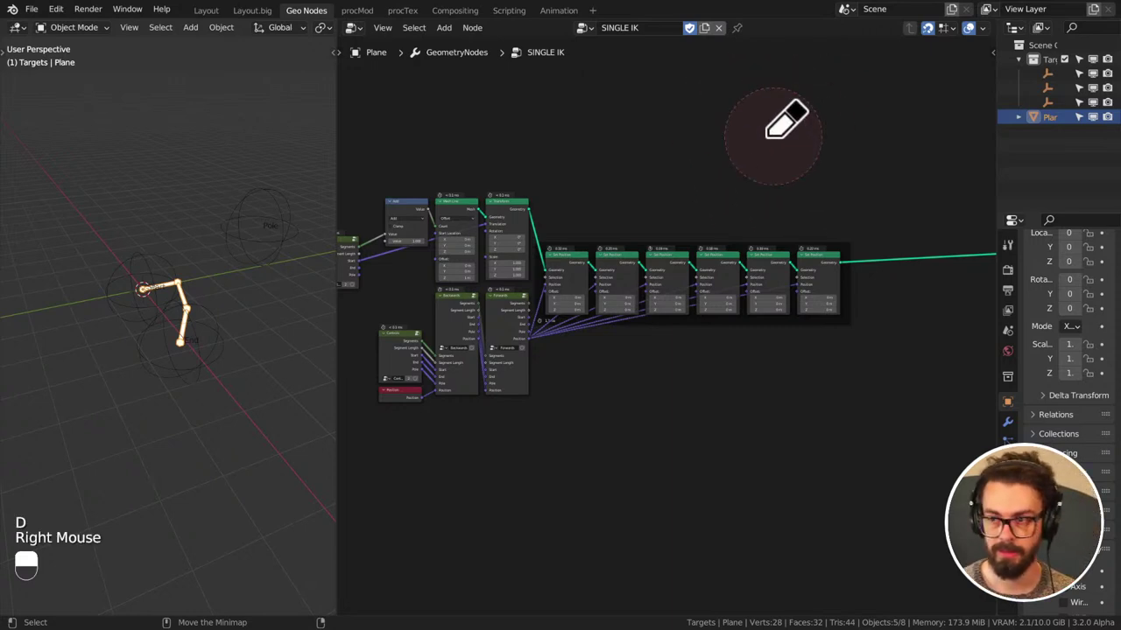
# - Collapse the Add, Mesh Line and Transform nodes into strips and save the file
pyautogui.press('d')
pyautogui.scroll(-3)
pyautogui.middleClick(649, 218)
pyautogui.middleClick(618, 238)
pyautogui.press('ctrl+s')
pyautogui.scroll(3)
pyautogui.middleClick(541, 225)
pyautogui.middleClick(568, 232)
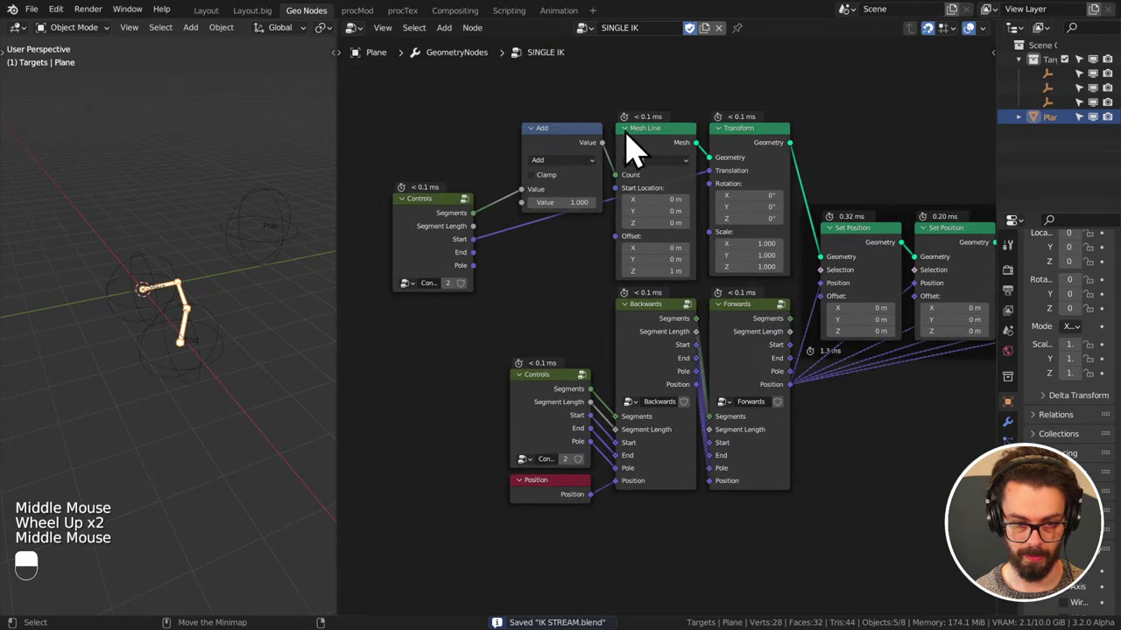
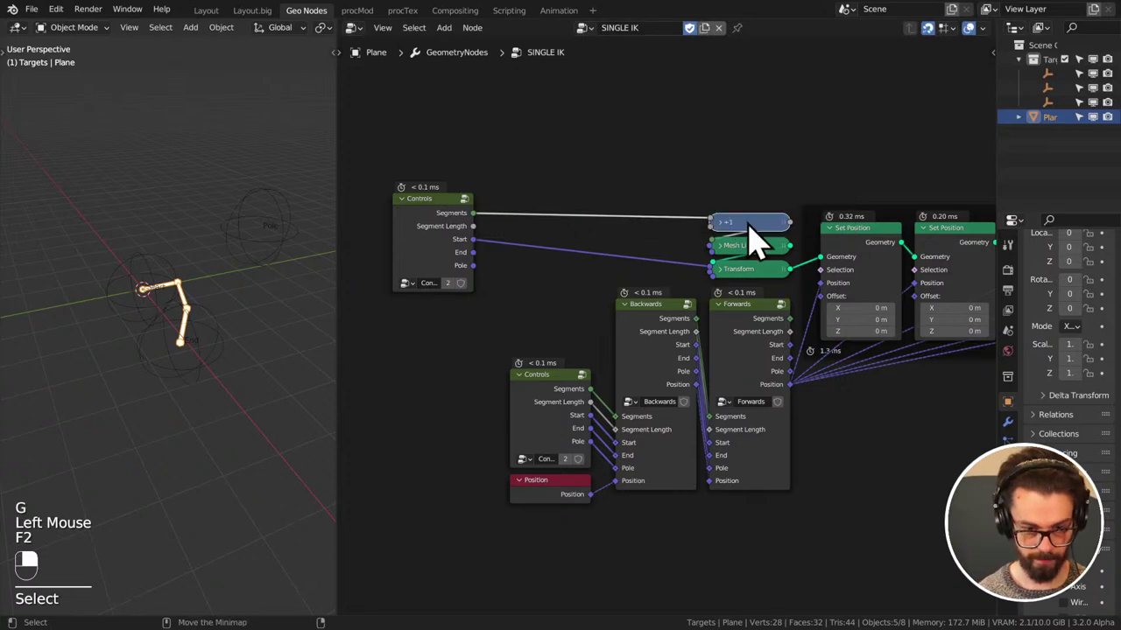
# - Frame the whole SINGLE IK node tree in the editor and save the file
pyautogui.click(461, 252)
pyautogui.press('ctrl+h')
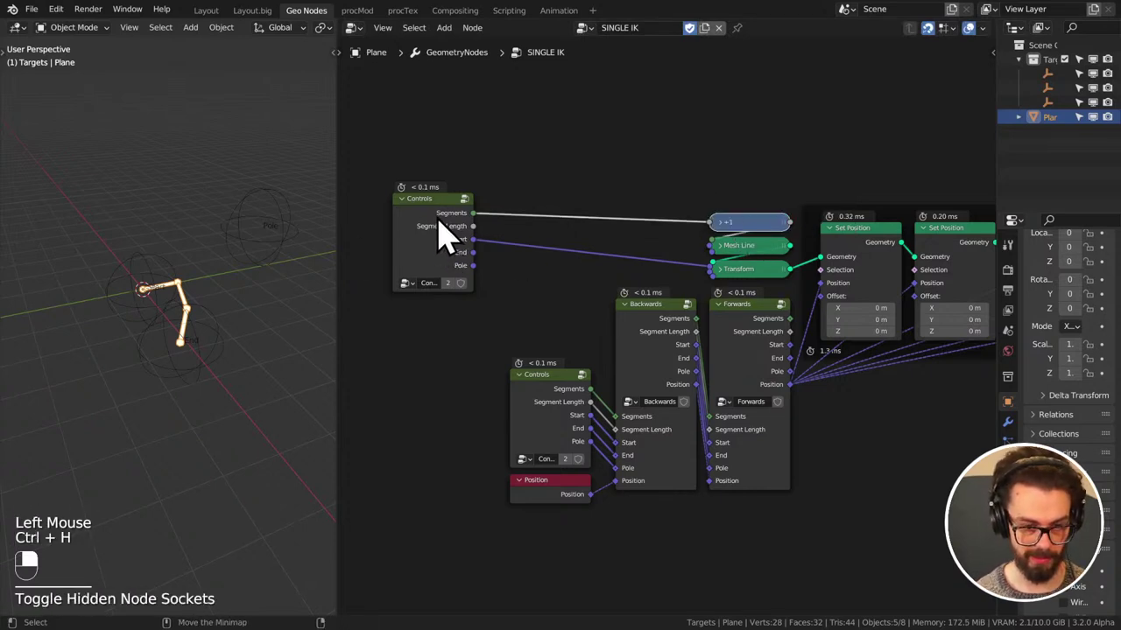
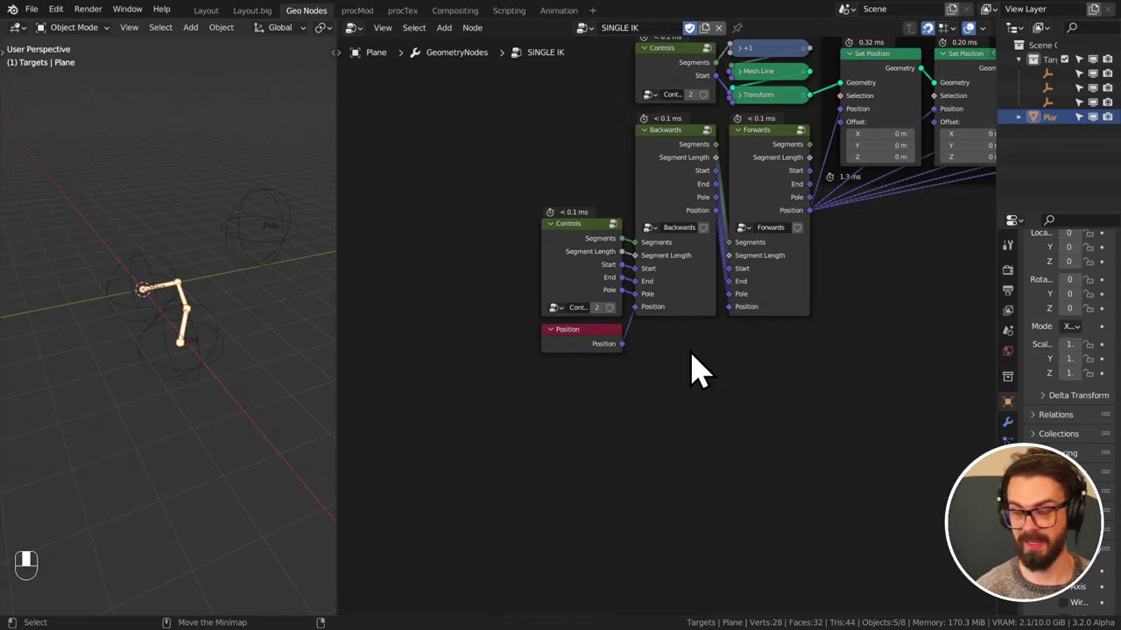
pyautogui.scroll(-3)
pyautogui.middleClick(688, 370)
pyautogui.press('ctrl+s')
pyautogui.middleClick(807, 321)
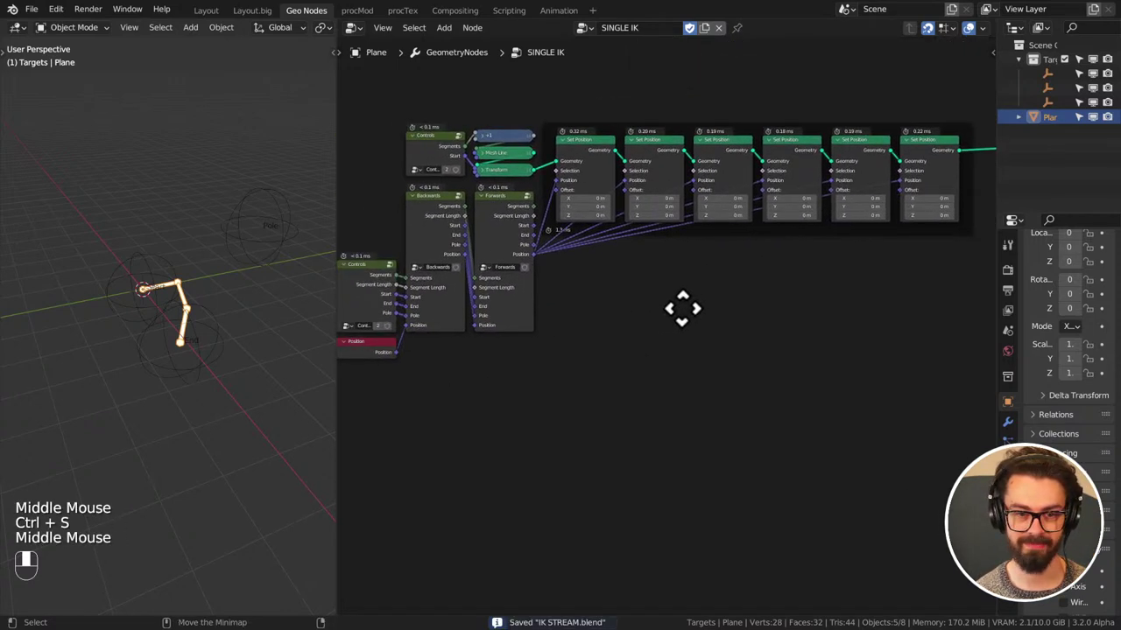
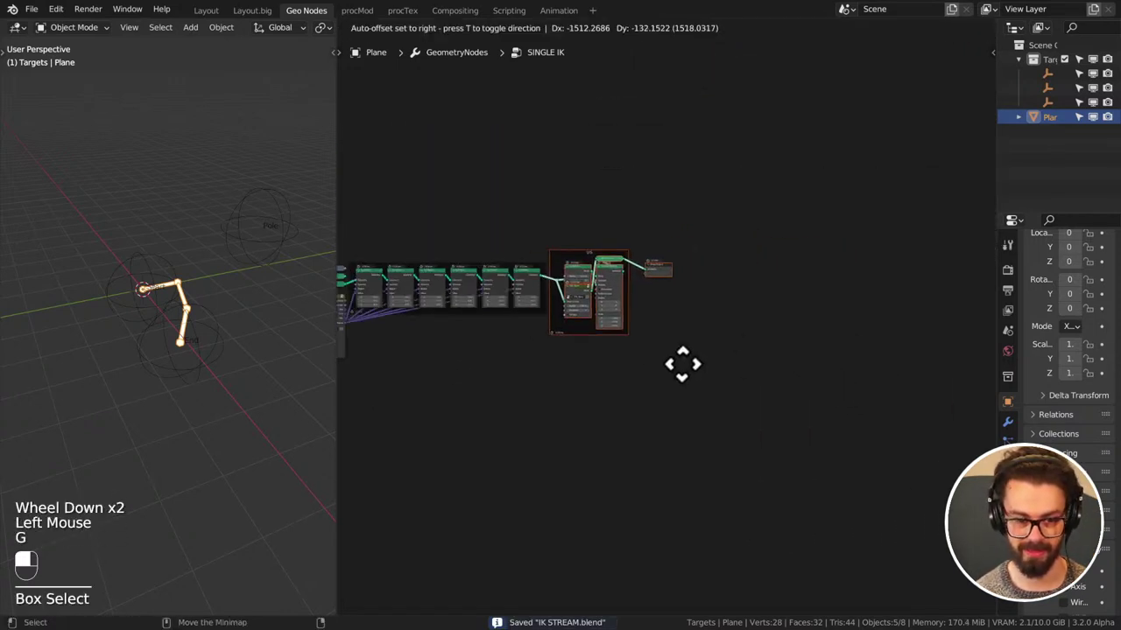
pyautogui.moveTo(693, 385); pyautogui.dragTo(1052, 138)
pyautogui.press('ctrl+s')
# - Rename the Targets collection in the Outliner to SINGLE IK and save
pyautogui.moveTo(1051, 138); pyautogui.dragTo(1056, 84)
pyautogui.moveTo(1057, 85); pyautogui.dragTo(1059, 75)
pyautogui.click(1059, 75)
pyautogui.middleClick(1060, 76)
pyautogui.moveTo(1059, 75); pyautogui.dragTo(1009, 156)
pyautogui.press('ctrl+s')
pyautogui.moveTo(1009, 156); pyautogui.dragTo(1075, 82)
pyautogui.press('ctrl+s')
# - Exclude the SINGLE IK collection, leaving the scene empty, and save
pyautogui.click(1075, 82)
pyautogui.moveTo(1075, 82); pyautogui.dragTo(1022, 144)
pyautogui.click(1022, 144)
pyautogui.moveTo(1021, 144); pyautogui.dragTo(596, 182)
pyautogui.press('ctrl+s')
pyautogui.click(596, 182)
pyautogui.press('ctrl+s')
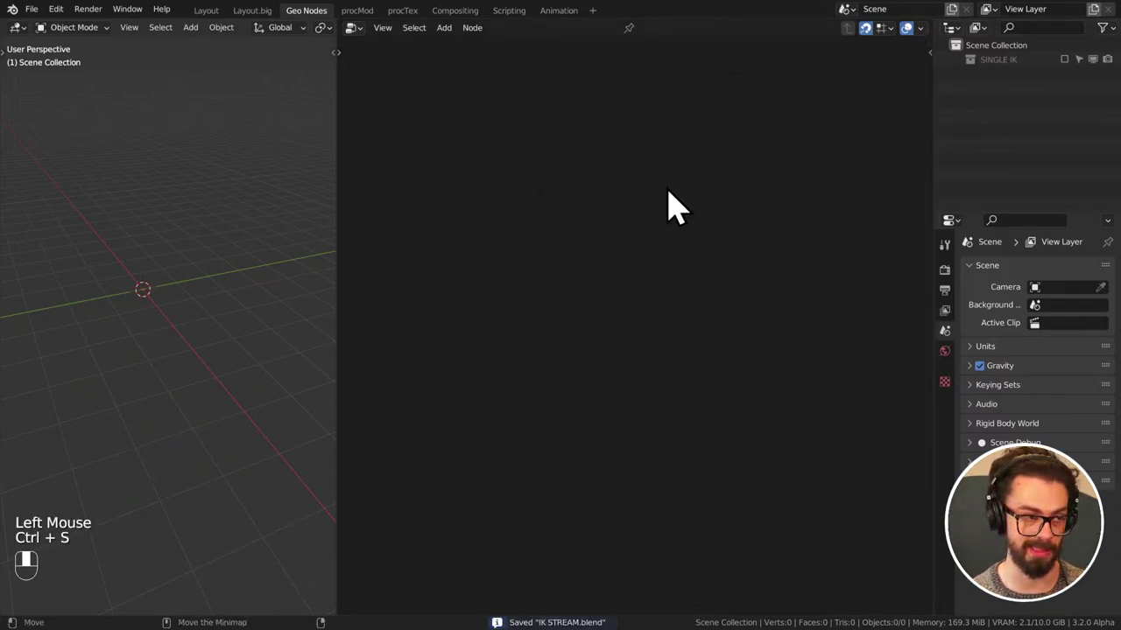
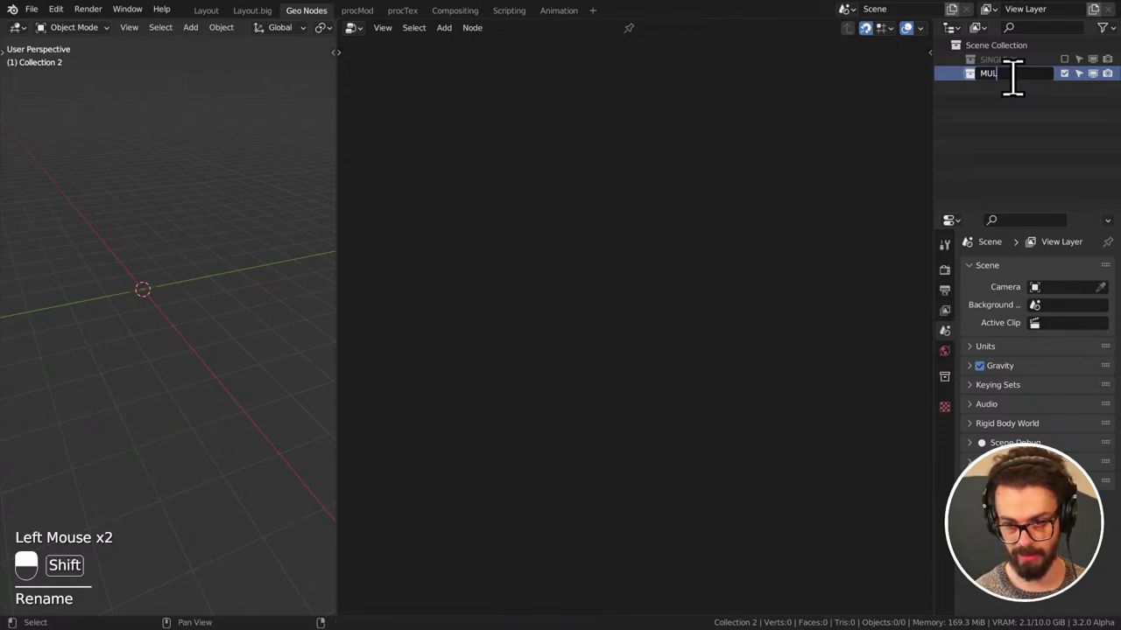
# - Create a new empty collection named MULTI IK beside SINGLE IK and make it active
pyautogui.press('shift+BackSpace')
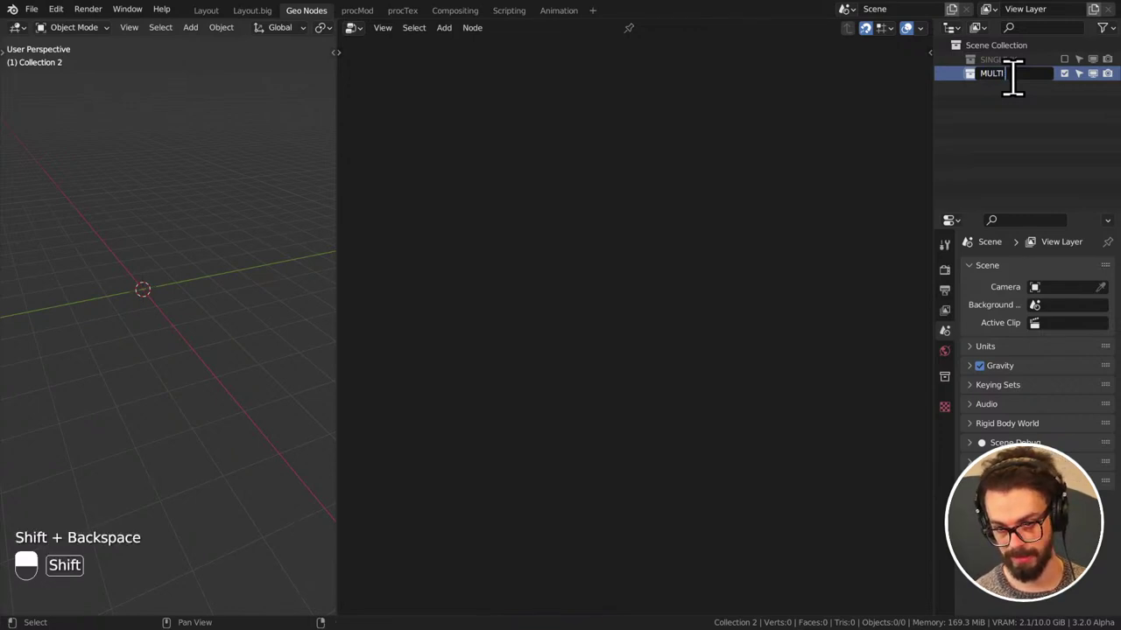
pyautogui.press('ctrl+s')
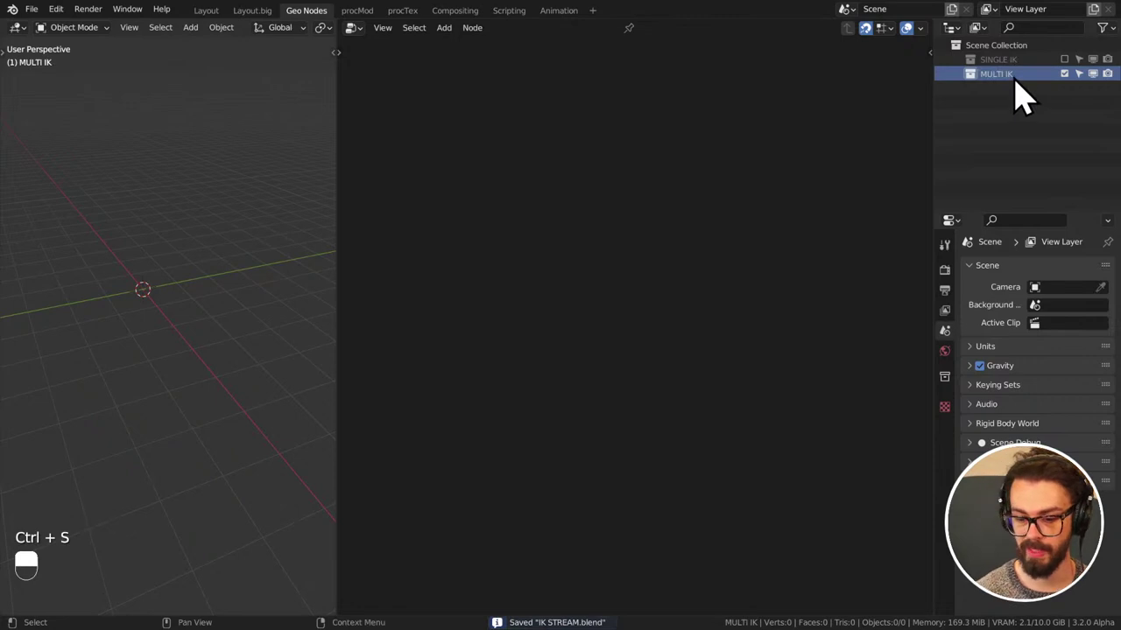
pyautogui.click(1071, 152)
pyautogui.moveTo(1071, 153); pyautogui.dragTo(142, 31)
pyautogui.click(142, 30)
pyautogui.click(168, 31)
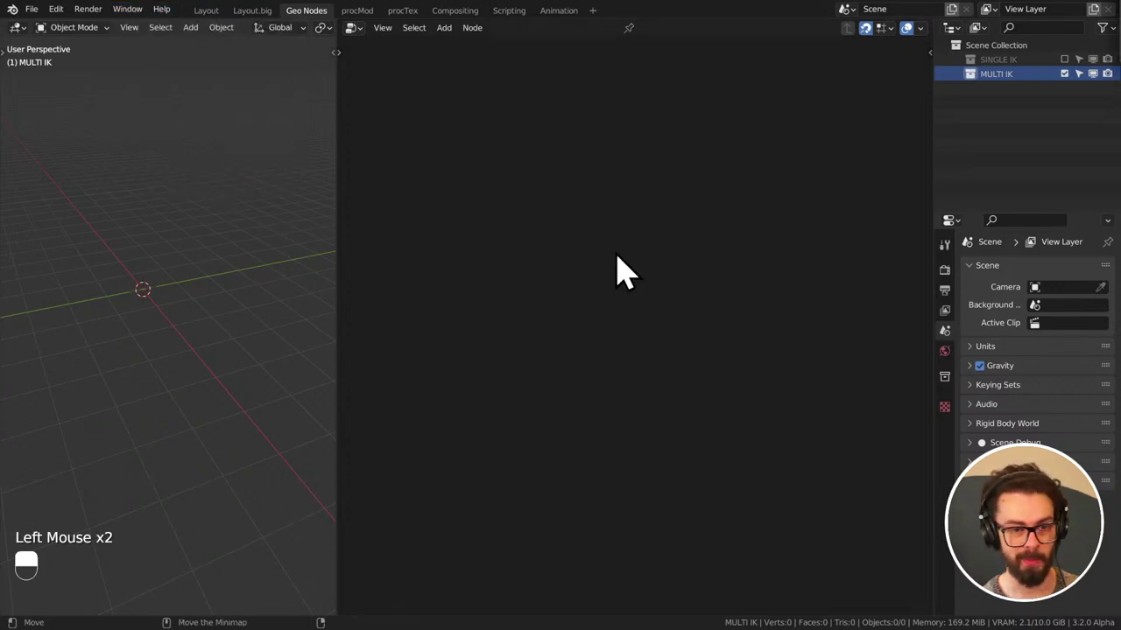
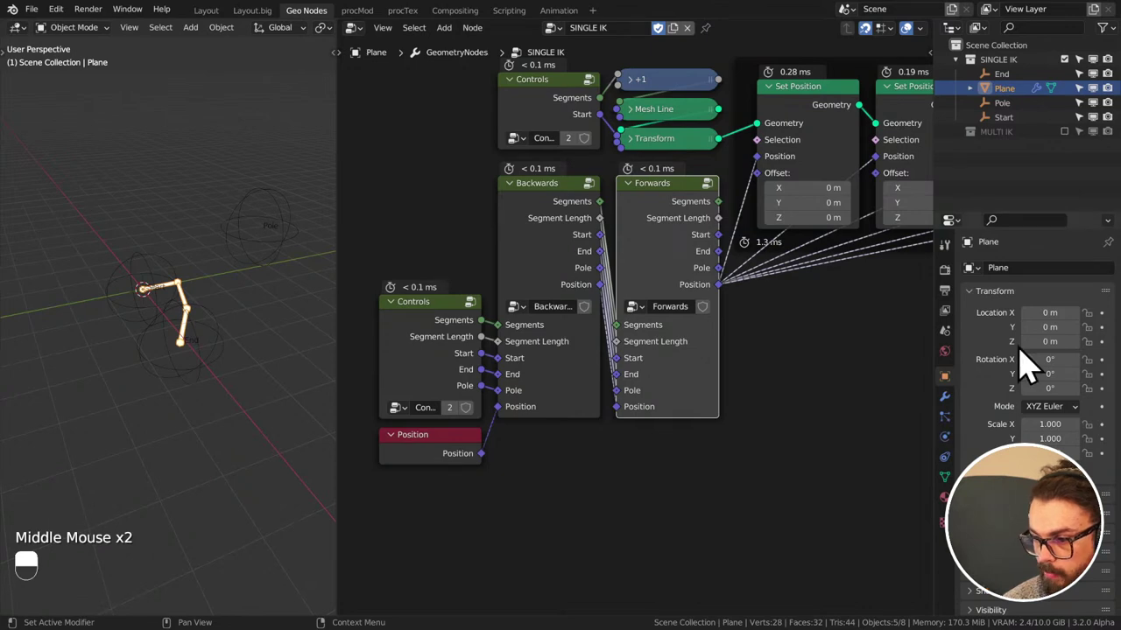
# - Move the Backwards and Forwards group nodes level beside each other in the SINGLE IK tree
pyautogui.click(683, 258)
pyautogui.click(556, 253)
pyautogui.click(668, 245)
pyautogui.click(549, 279)
pyautogui.click(672, 357)
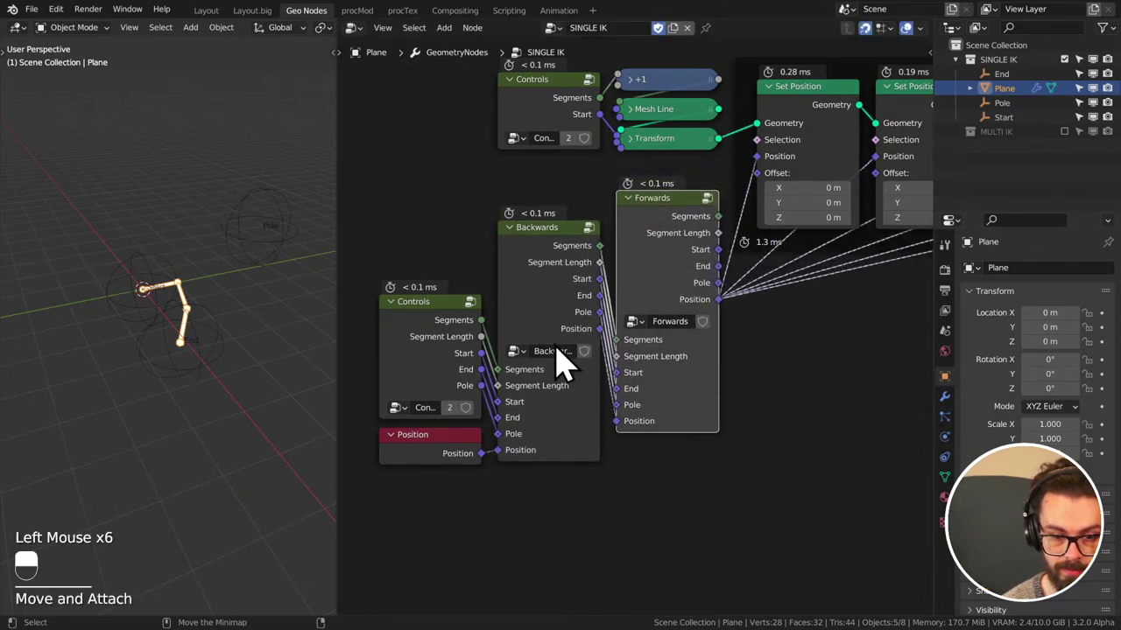
pyautogui.click(544, 276)
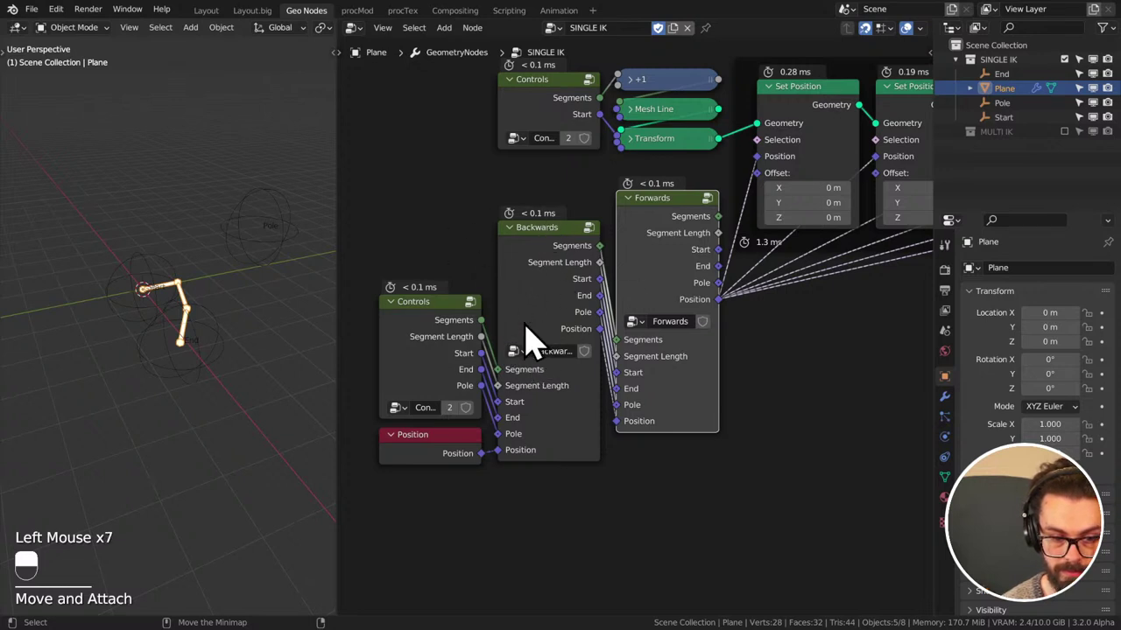
pyautogui.click(545, 269)
pyautogui.click(552, 313)
pyautogui.click(674, 288)
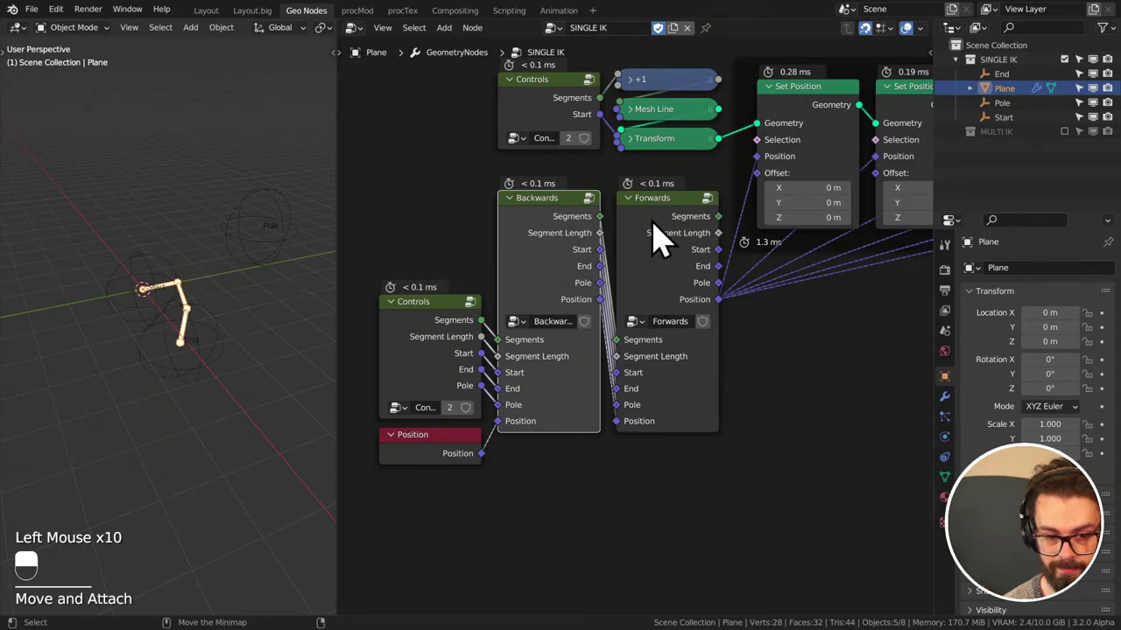
pyautogui.moveTo(668, 282); pyautogui.dragTo(668, 244)
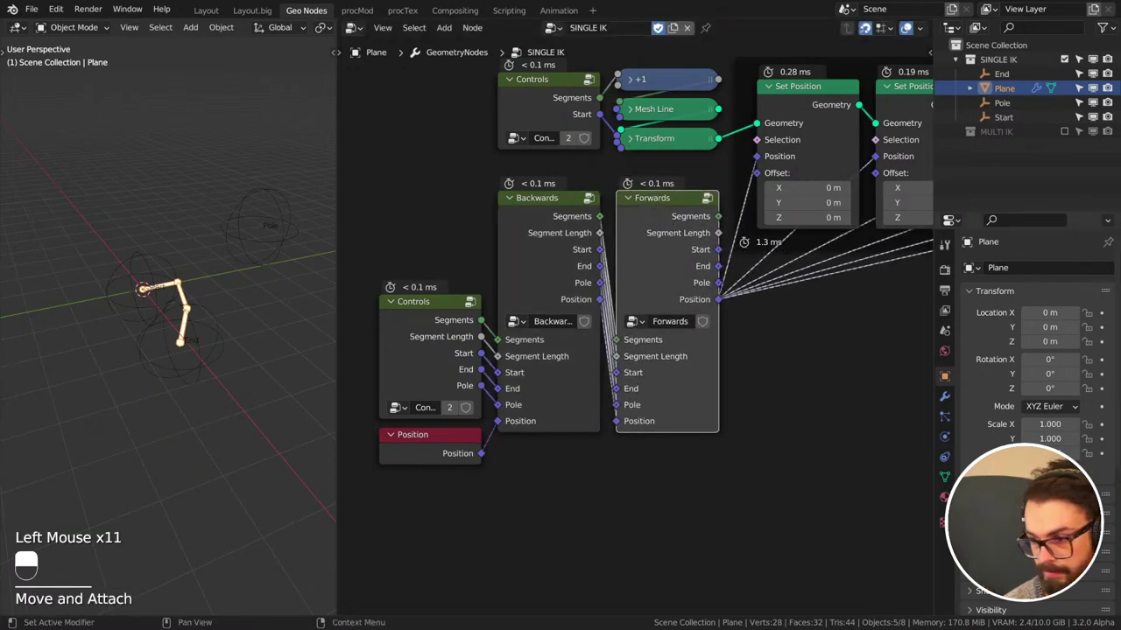
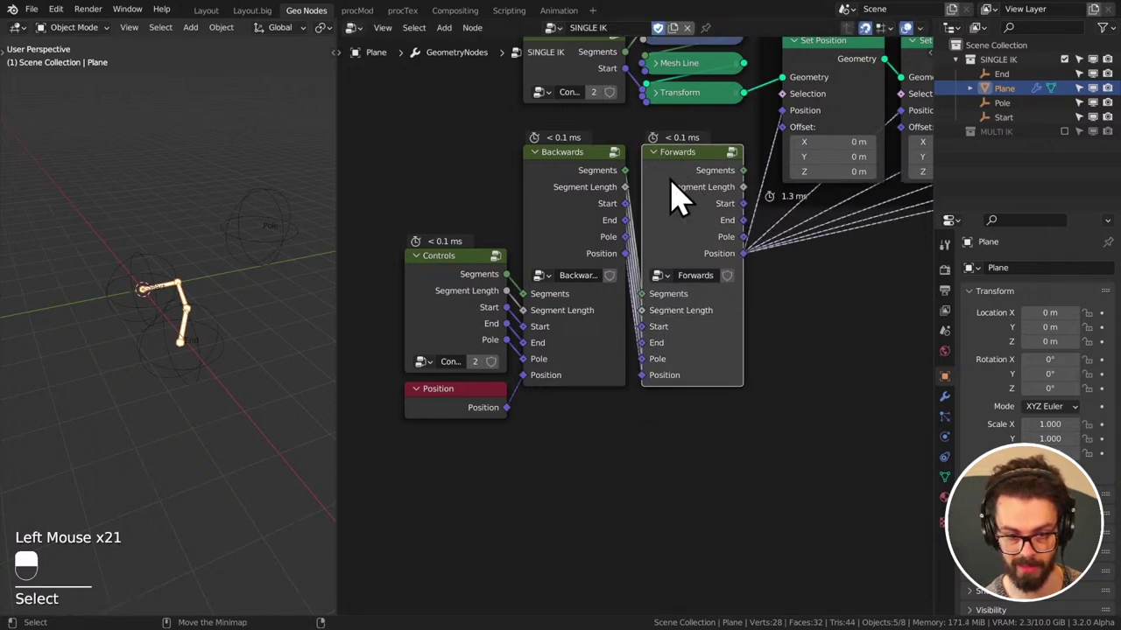
pyautogui.click(704, 191)
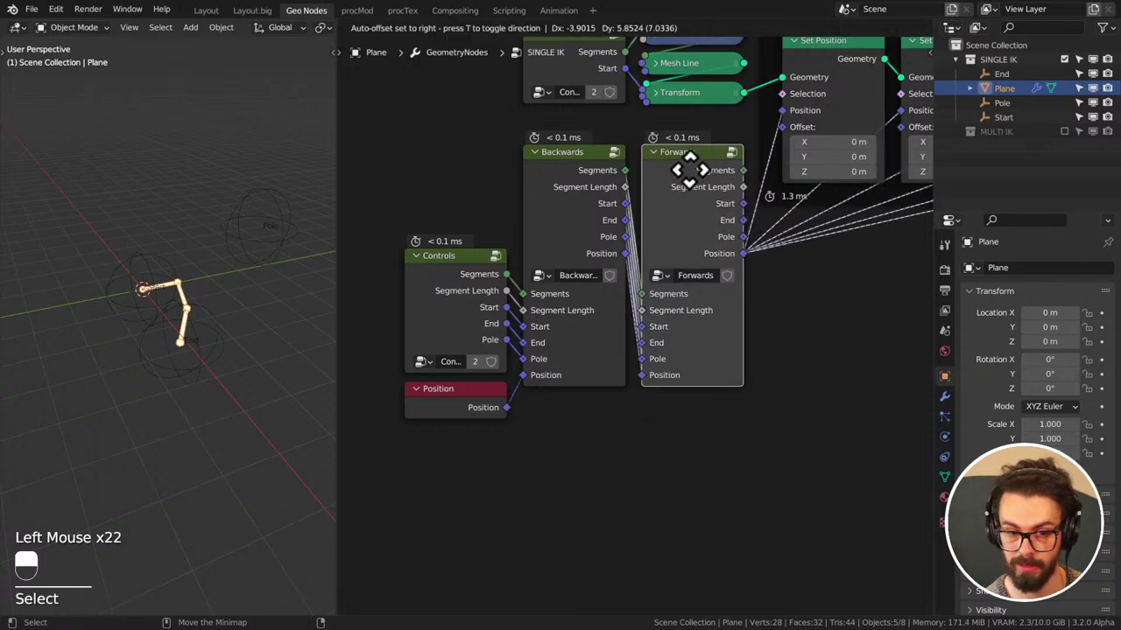
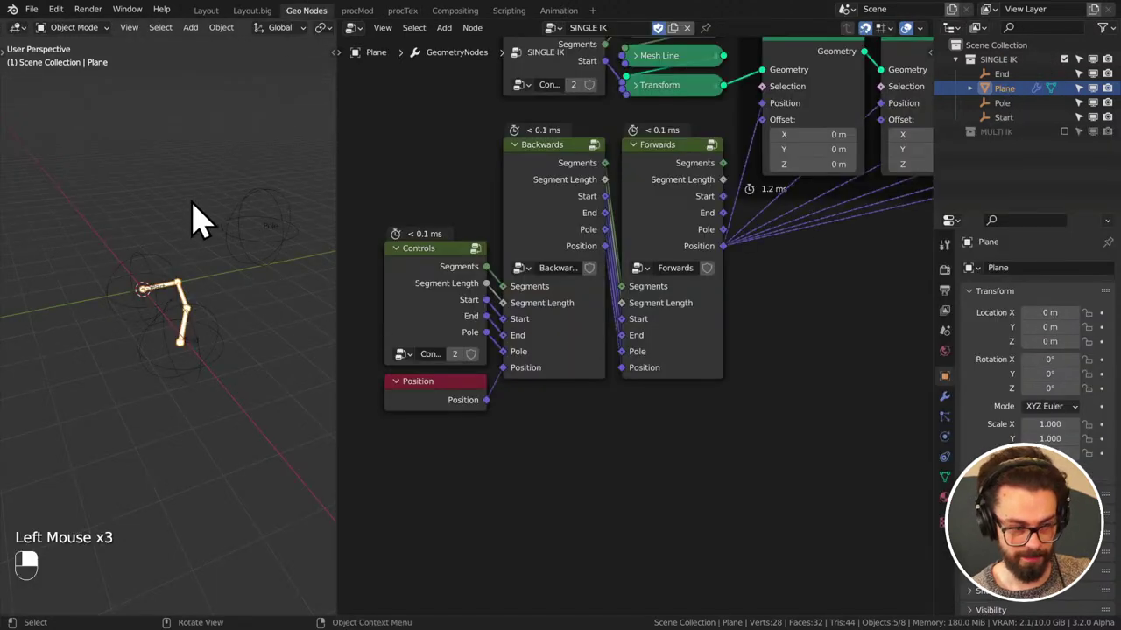
pyautogui.scroll(-3)
# - Exclude SINGLE IK, enable MULTI IK, and bring up the Shift+A add-mesh list for a new plane
pyautogui.middleClick(747, 298)
pyautogui.click(1077, 81)
pyautogui.click(1073, 97)
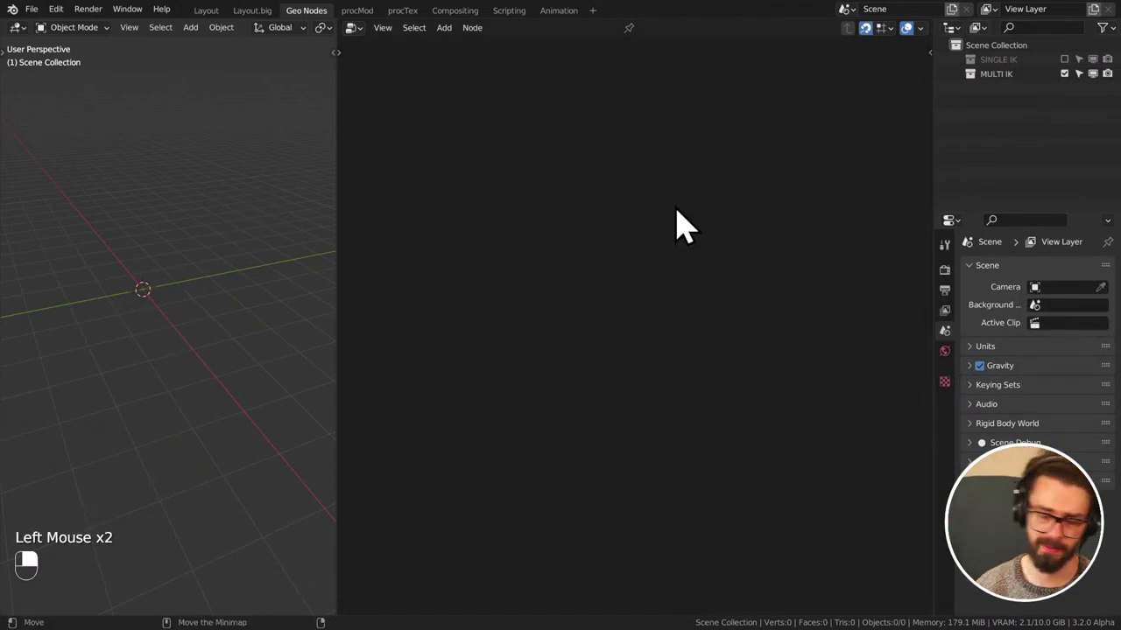
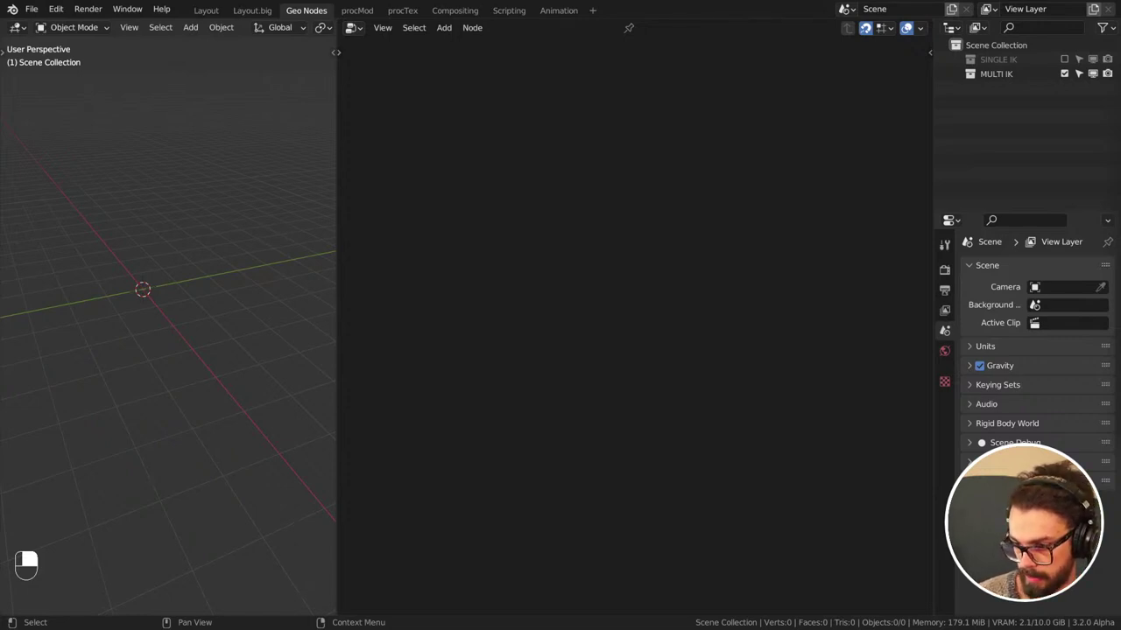
pyautogui.click(647, 222)
pyautogui.press('shift+a')
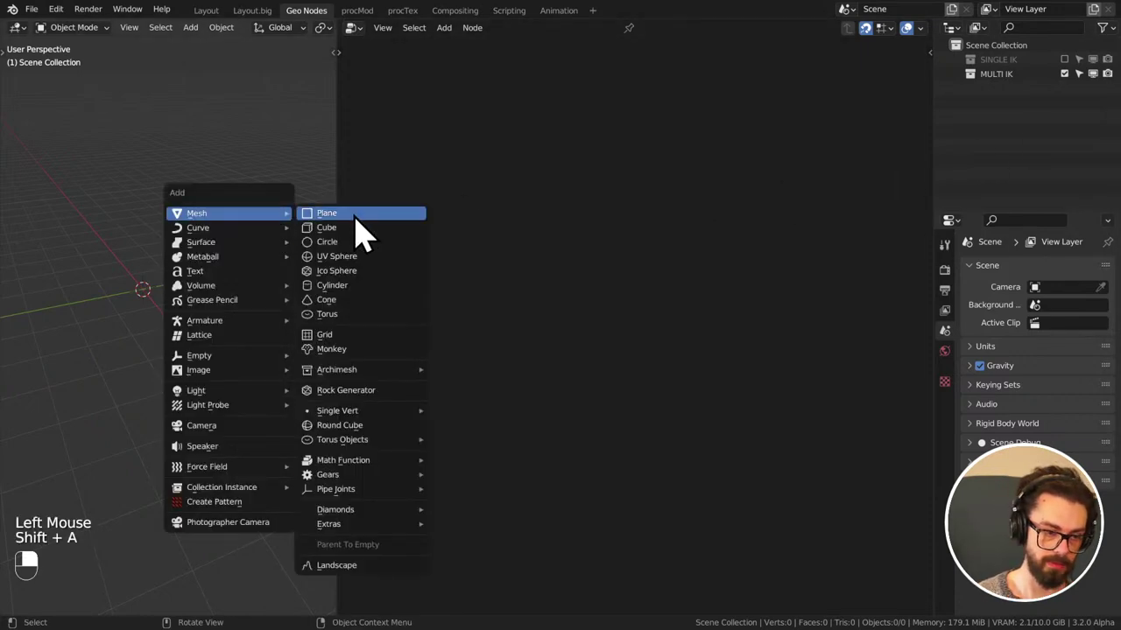
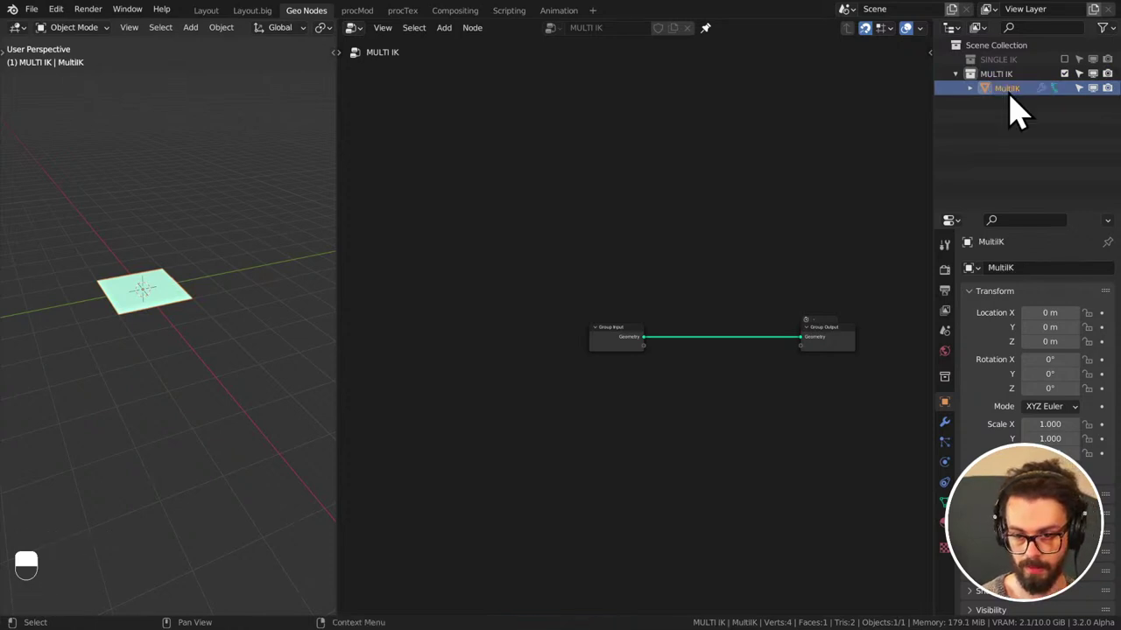
# - Add an empty to MULTI IK, rename it Head, and save the file
pyautogui.press('ctrl+s')
pyautogui.press('shift+a')
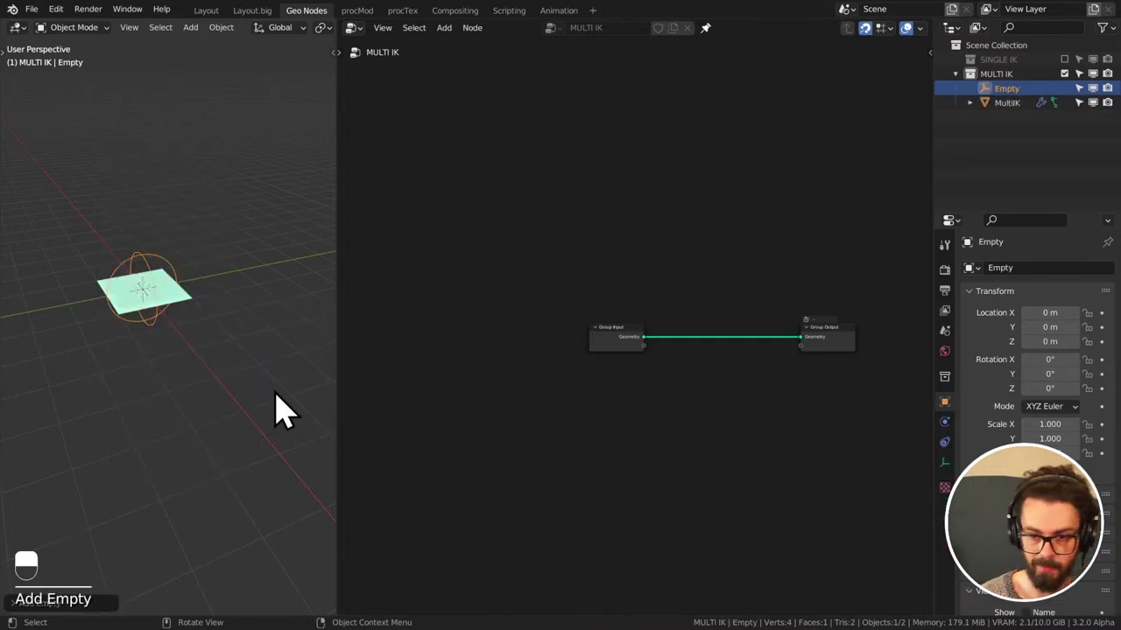
pyautogui.click(1022, 112)
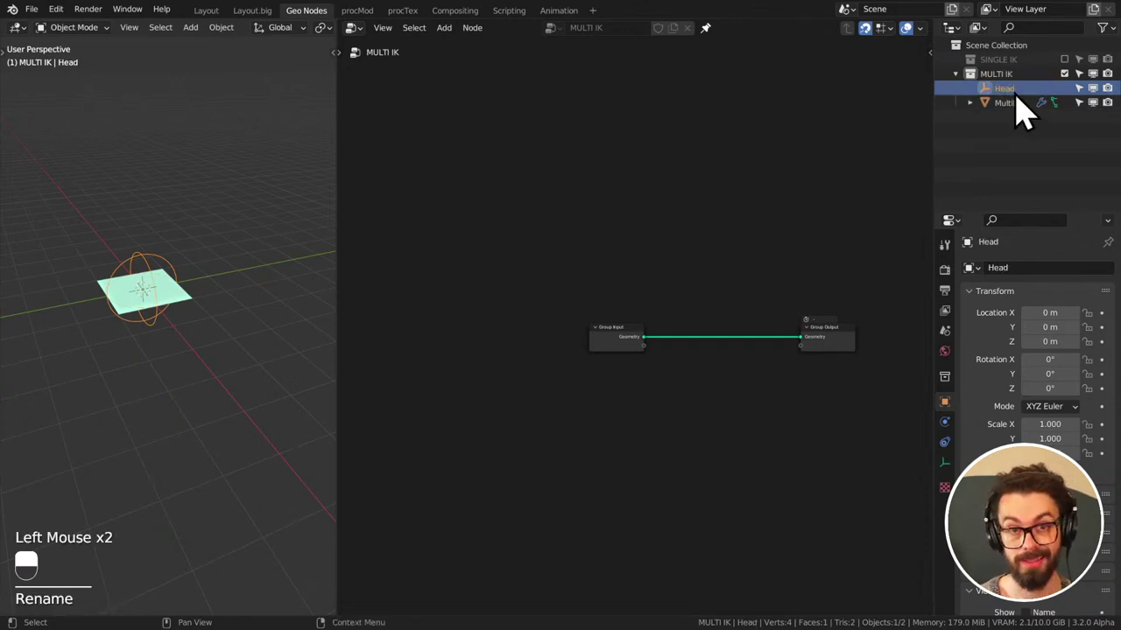
pyautogui.press('ctrl+s')
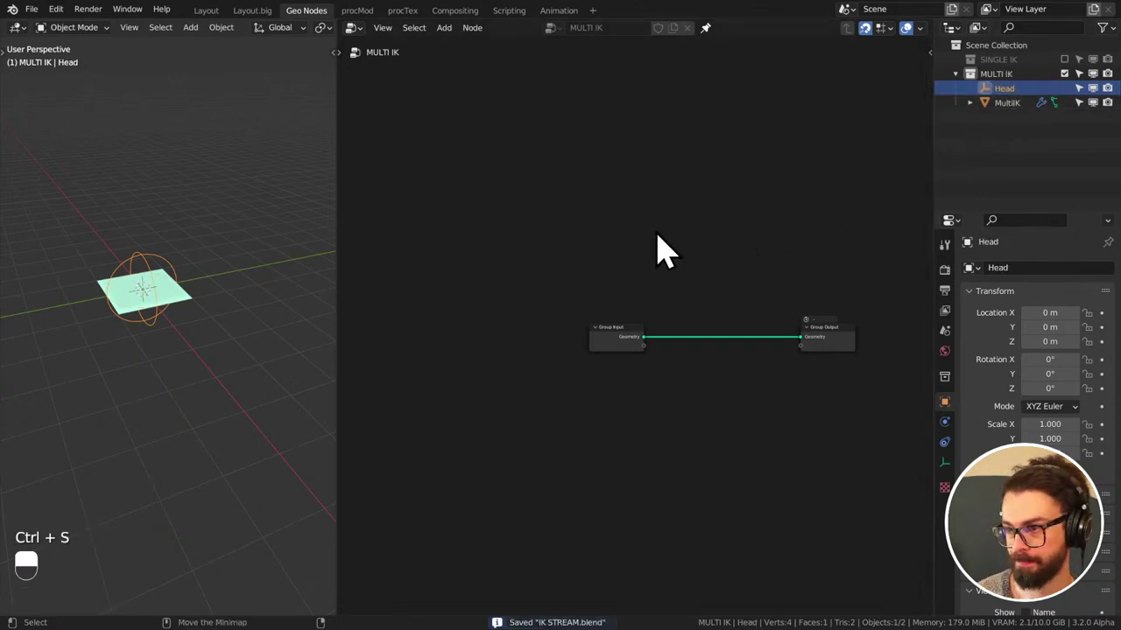
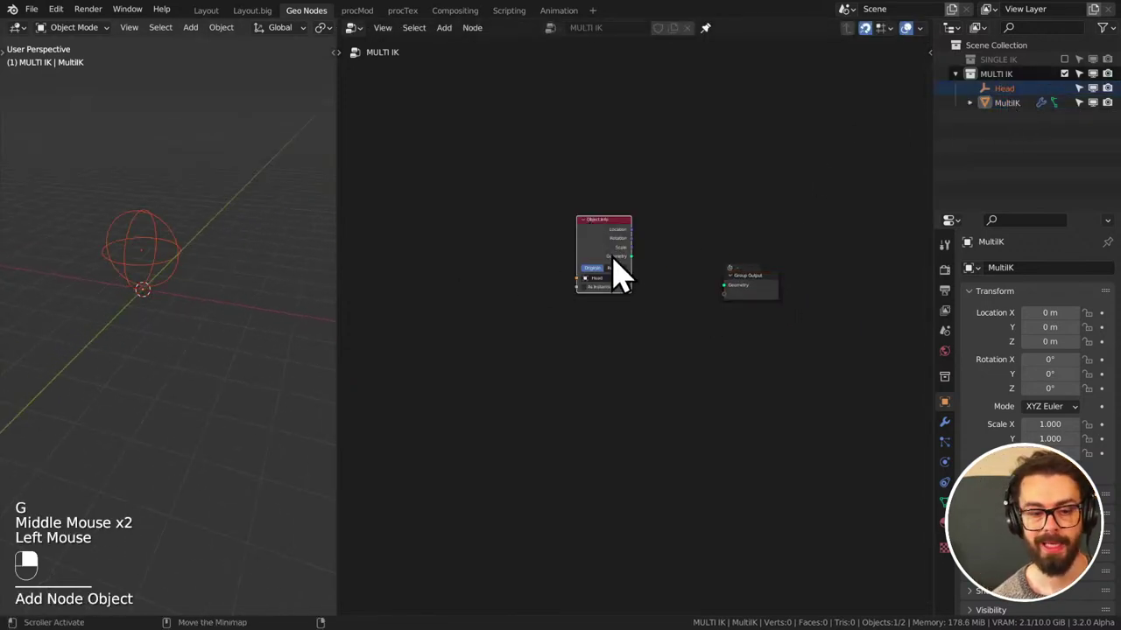
# - Read Head through an Object Info node with Relative transforms, then show SINGLE IK and hide MULTI IK
pyautogui.click(634, 282)
pyautogui.click(631, 284)
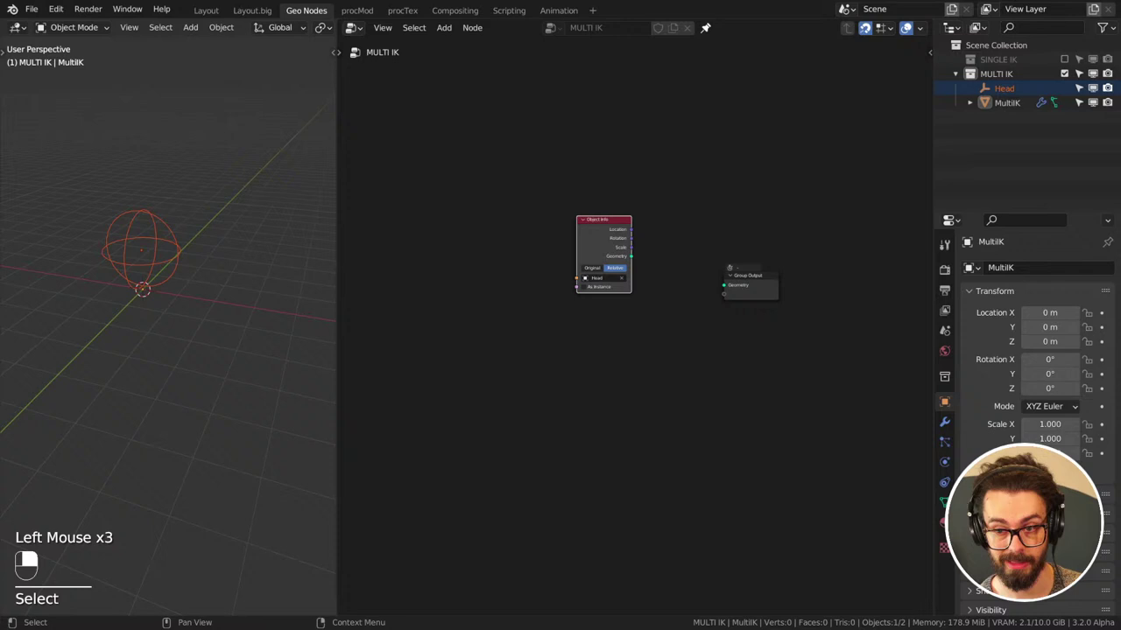
pyautogui.click(1073, 91)
pyautogui.click(1075, 78)
pyautogui.click(1023, 93)
pyautogui.click(1026, 106)
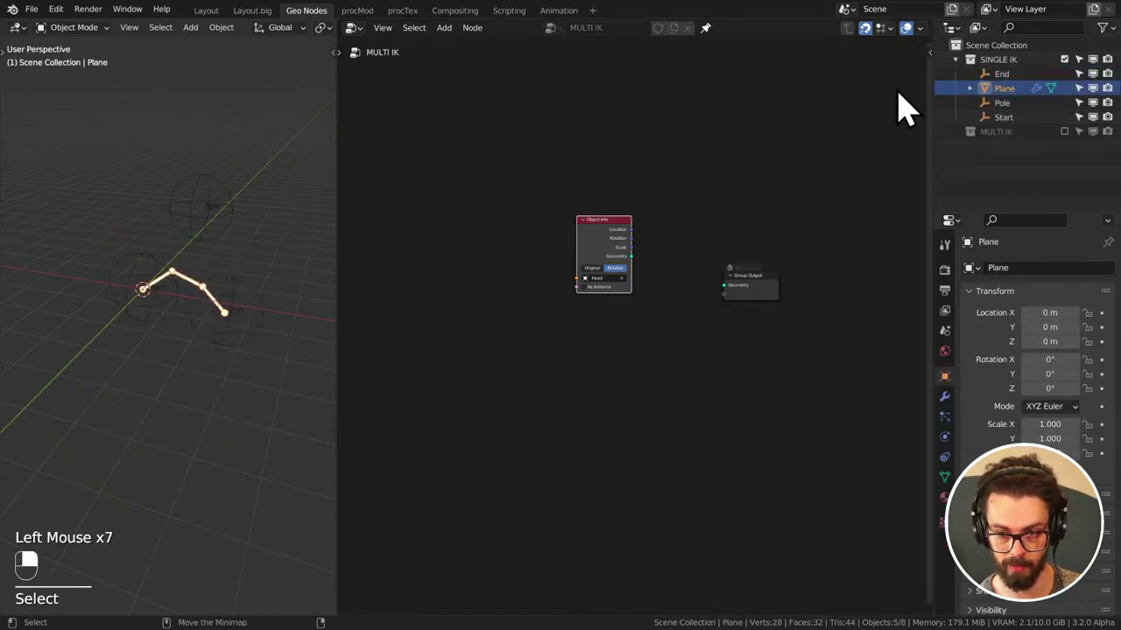
# - Rename the Single IL mesh object to Single IK in the Outliner
pyautogui.click(720, 43)
pyautogui.moveTo(719, 42); pyautogui.dragTo(1004, 112)
pyautogui.doubleClick(1004, 113)
pyautogui.rightClick(1003, 113)
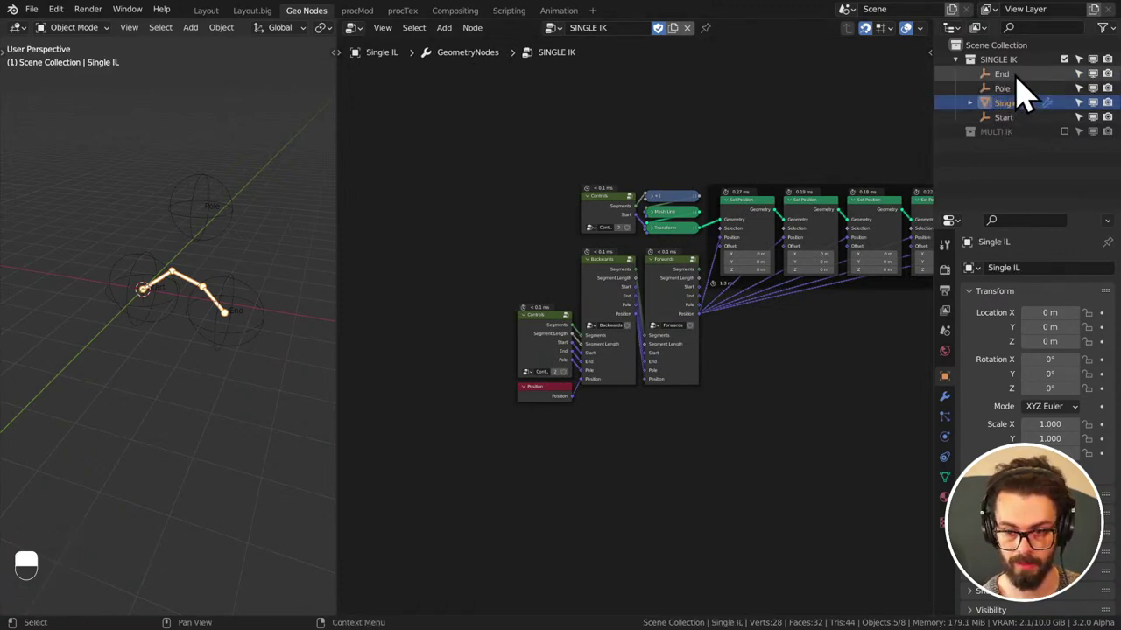
pyautogui.click(1044, 122)
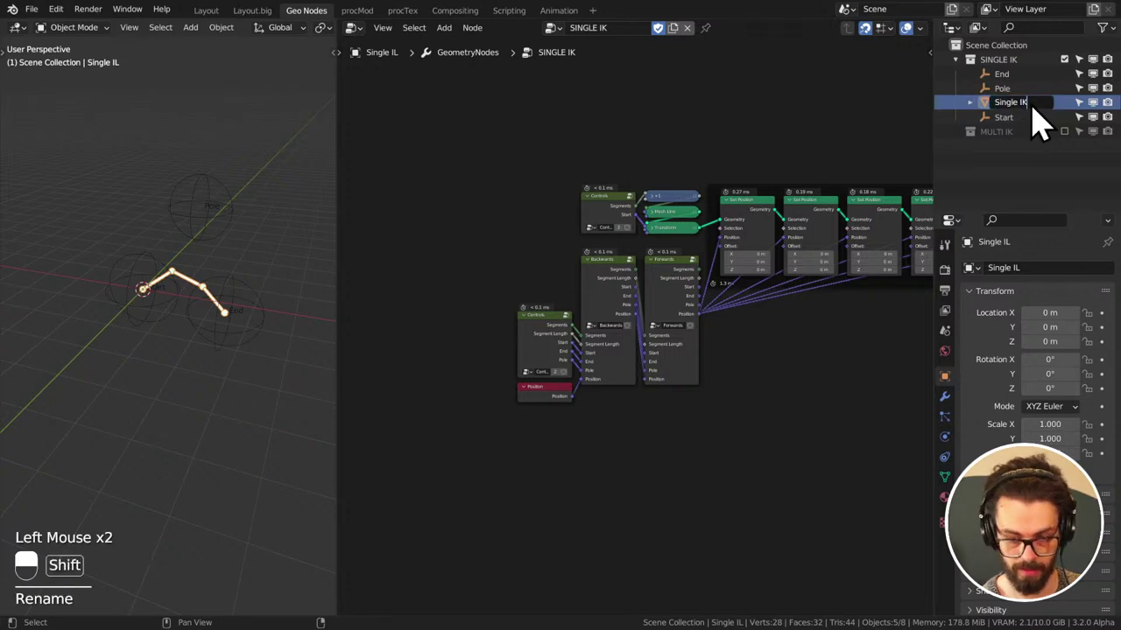
pyautogui.click(525, 366)
pyautogui.moveTo(538, 359); pyautogui.dragTo(547, 339)
pyautogui.press('Tab')
# - Rearrange the nodes in the MULTI IK geometry node tree for a tidier layout
pyautogui.scroll(3)
pyautogui.middleClick(541, 338)
pyautogui.click(546, 287)
pyautogui.click(545, 288)
pyautogui.moveTo(526, 215); pyautogui.dragTo(550, 284)
pyautogui.click(576, 284)
pyautogui.middleClick(575, 284)
pyautogui.moveTo(575, 283); pyautogui.dragTo(485, 337)
pyautogui.press('g')
pyautogui.click(549, 306)
pyautogui.middleClick(549, 306)
pyautogui.moveTo(569, 311); pyautogui.dragTo(486, 337)
pyautogui.moveTo(486, 337); pyautogui.dragTo(412, 339)
pyautogui.click(411, 338)
pyautogui.moveTo(412, 339); pyautogui.dragTo(499, 352)
pyautogui.press('g')
pyautogui.moveTo(499, 352); pyautogui.dragTo(466, 335)
pyautogui.click(466, 335)
pyautogui.moveTo(467, 335); pyautogui.dragTo(513, 284)
pyautogui.press('g')
pyautogui.click(514, 281)
pyautogui.press('g')
pyautogui.click(528, 285)
pyautogui.press('g')
pyautogui.doubleClick(416, 257)
pyautogui.press('g')
pyautogui.moveTo(545, 282); pyautogui.dragTo(537, 235)
pyautogui.moveTo(537, 236); pyautogui.dragTo(628, 381)
pyautogui.press('g')
pyautogui.middleClick(627, 380)
pyautogui.click(645, 379)
# - Toggle the SINGLE IK and MULTI IK collections in the Outliner and save the file
pyautogui.moveTo(646, 379); pyautogui.dragTo(1069, 78)
pyautogui.press('ctrl+s')
pyautogui.press('Tab')
pyautogui.press('ctrl+s')
pyautogui.click(1068, 78)
pyautogui.moveTo(1075, 96); pyautogui.dragTo(667, 227)
pyautogui.press('ctrl+s')
pyautogui.click(1018, 124)
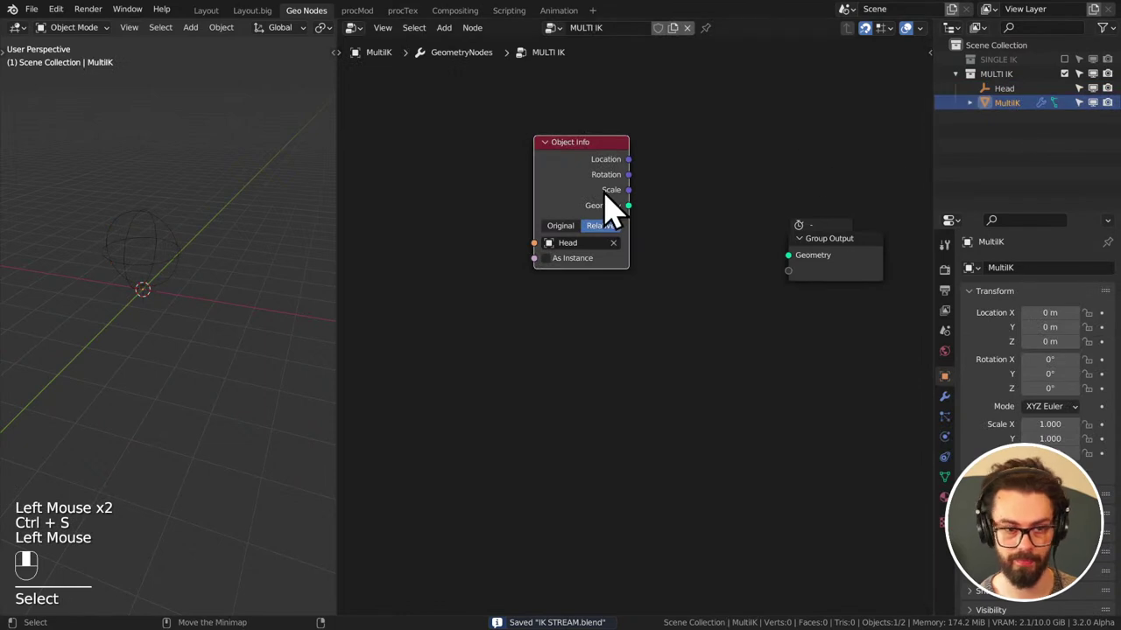
pyautogui.click(720, 45)
pyautogui.click(599, 231)
# - Add an Ico Sphere node beside Object Info, re-enable SINGLE IK and select the Single IK mesh
pyautogui.moveTo(855, 280); pyautogui.dragTo(761, 332)
pyautogui.moveTo(835, 267); pyautogui.dragTo(580, 307)
pyautogui.scroll(-3)
pyautogui.middleClick(560, 316)
pyautogui.press('shift+a')
pyautogui.moveTo(581, 306); pyautogui.dragTo(1076, 96)
pyautogui.press('ctrl+s')
pyautogui.scroll(-3)
pyautogui.scroll(3)
pyautogui.click(1076, 95)
pyautogui.click(1075, 79)
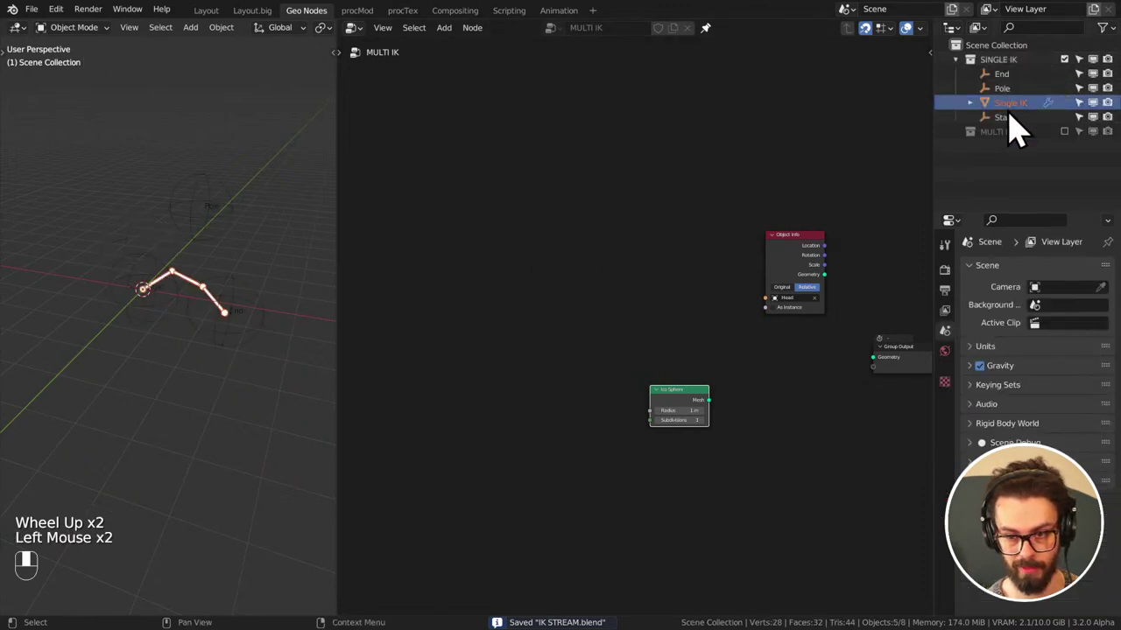
# - Maximize the 3D viewport and move the Start empty in front view
pyautogui.scroll(3)
pyautogui.press('ctrl+space')
pyautogui.middleClick(769, 302)
pyautogui.middleClick(792, 290)
pyautogui.middleClick(739, 362)
pyautogui.click(515, 373)
pyautogui.press('KP_1')
pyautogui.scroll(-3)
pyautogui.press('g')
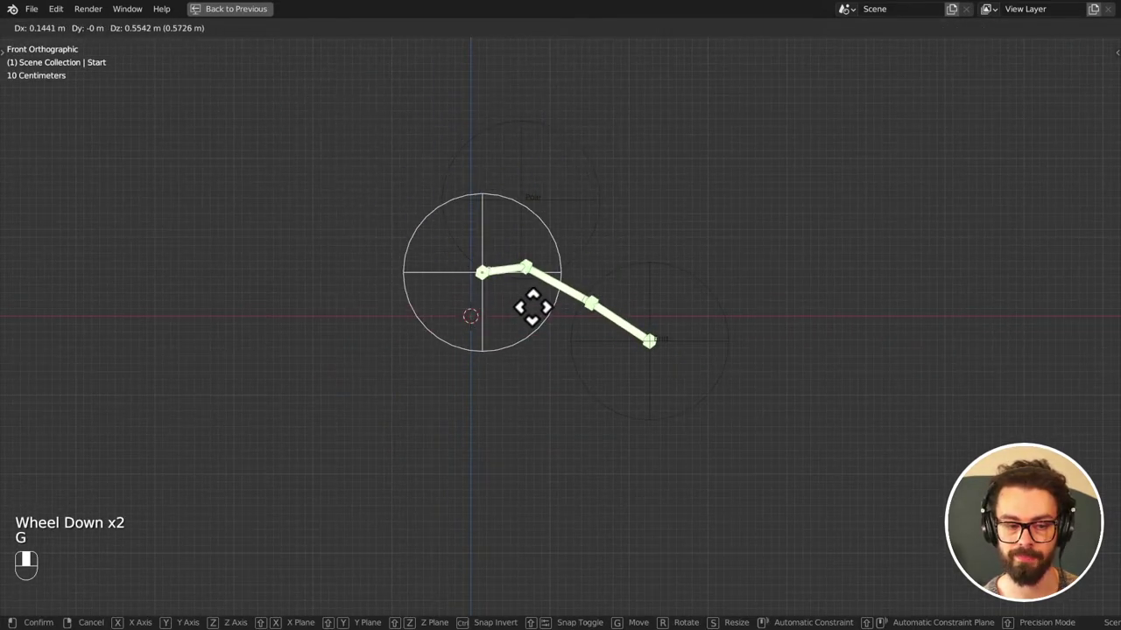
pyautogui.click(728, 312)
# - Move the Pole empty above the chain using side and front views
pyautogui.press('g')
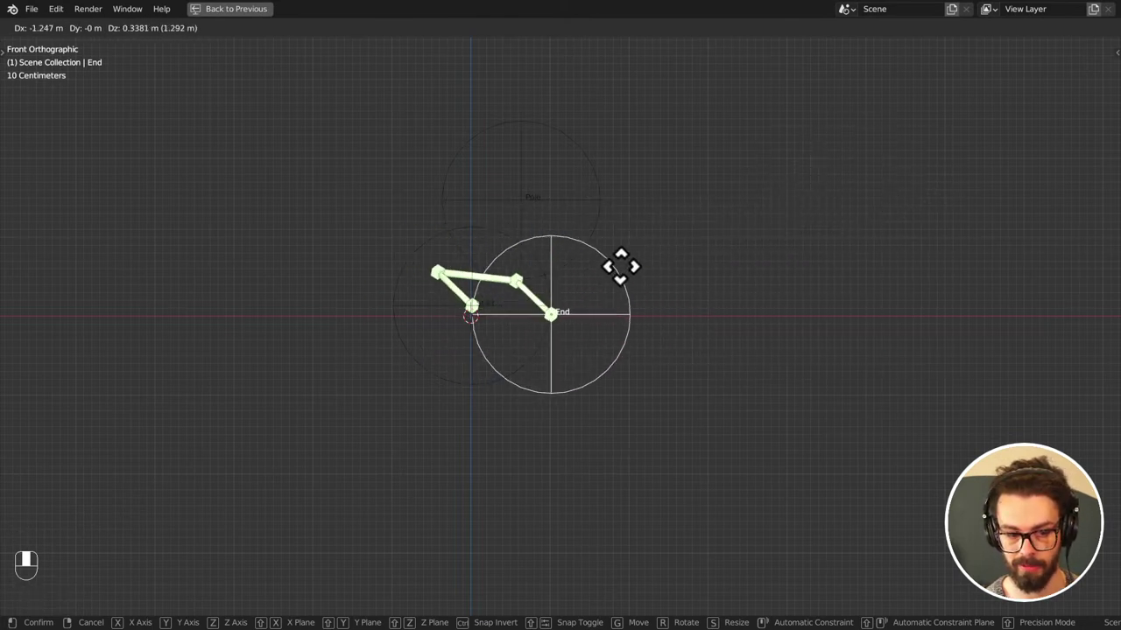
pyautogui.press('KP_3')
pyautogui.click(894, 193)
pyautogui.press('g')
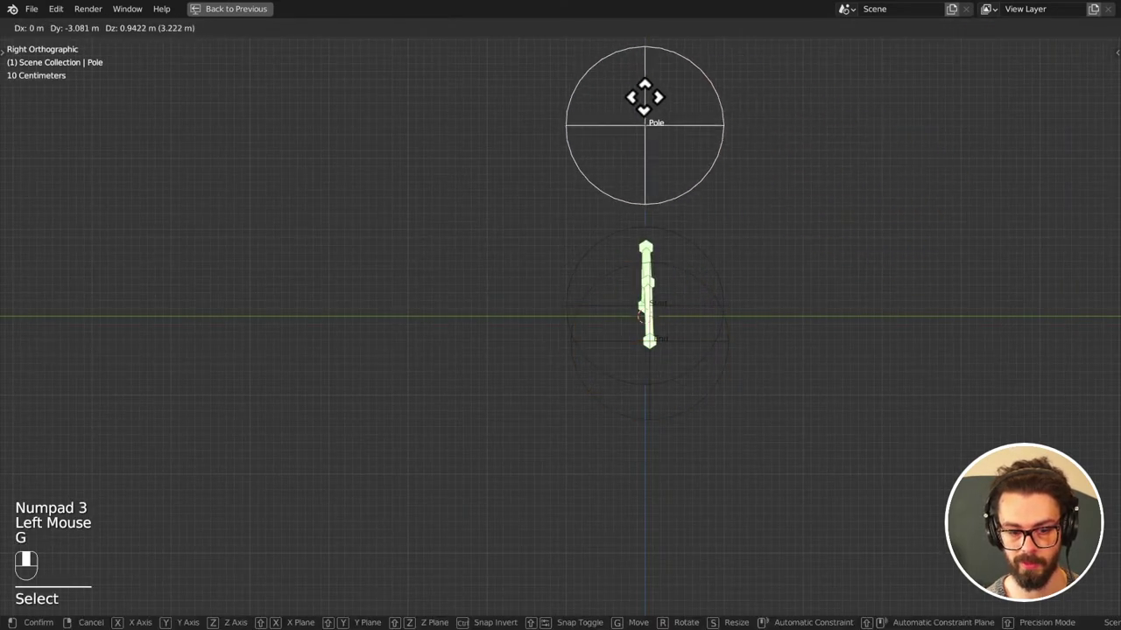
pyautogui.press('KP_1')
pyautogui.click(815, 304)
# - Move the End empty to the right so the IK chain bends, then deselect everything
pyautogui.click(829, 300)
pyautogui.press('g')
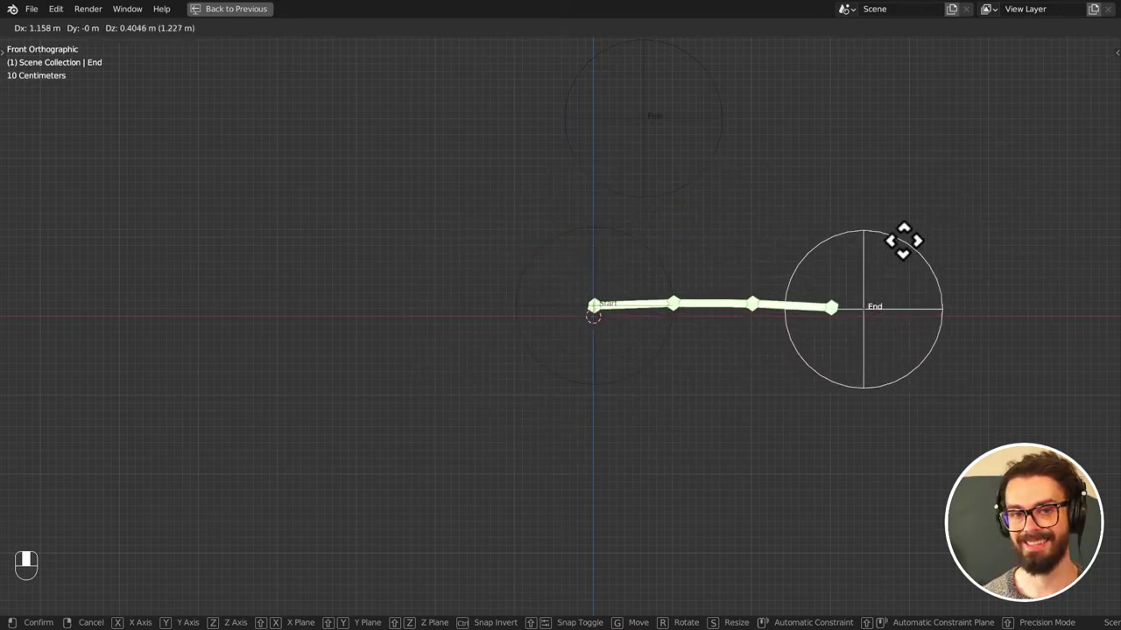
pyautogui.middleClick(831, 182)
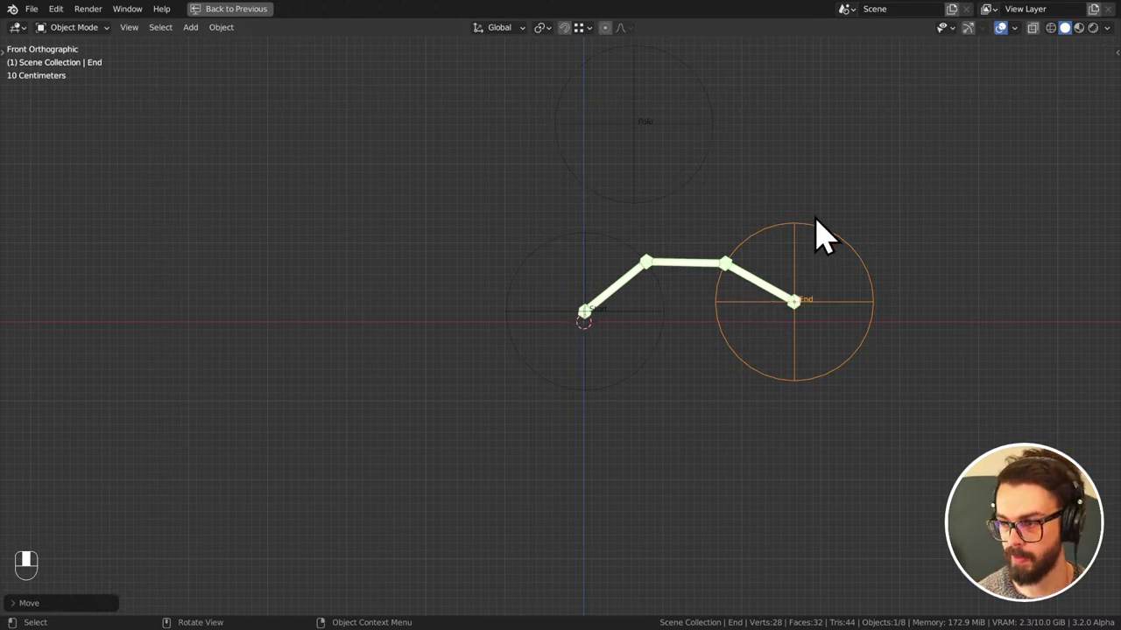
pyautogui.click(850, 165)
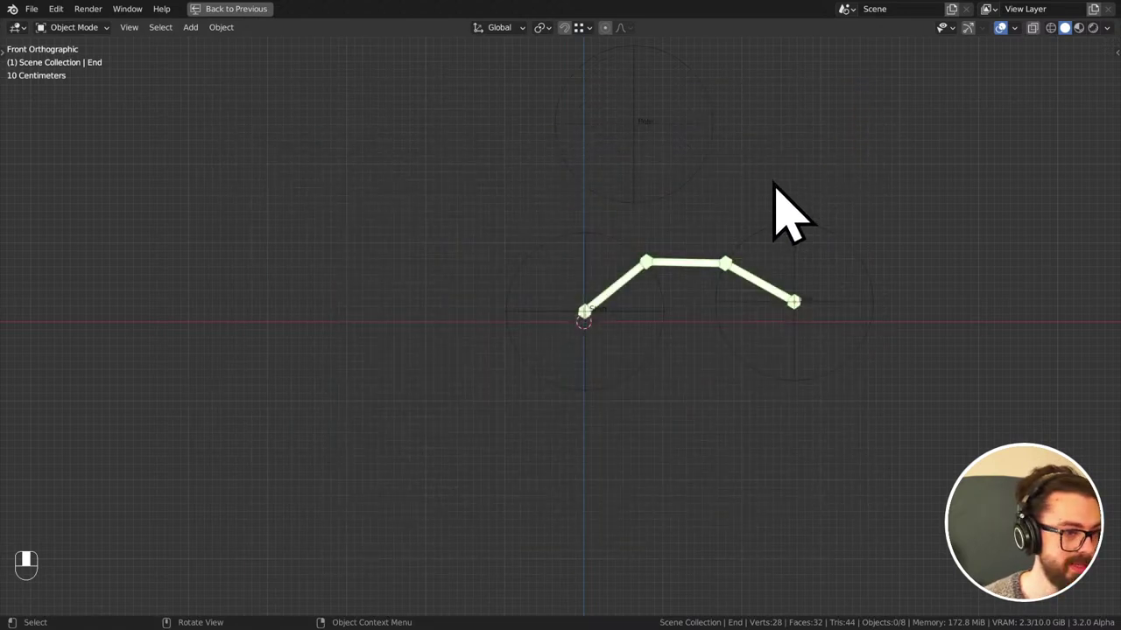
# - Restore the workspace layout and wire the 2-subdivision Ico Sphere into the Group Output
pyautogui.press('ctrl+space')
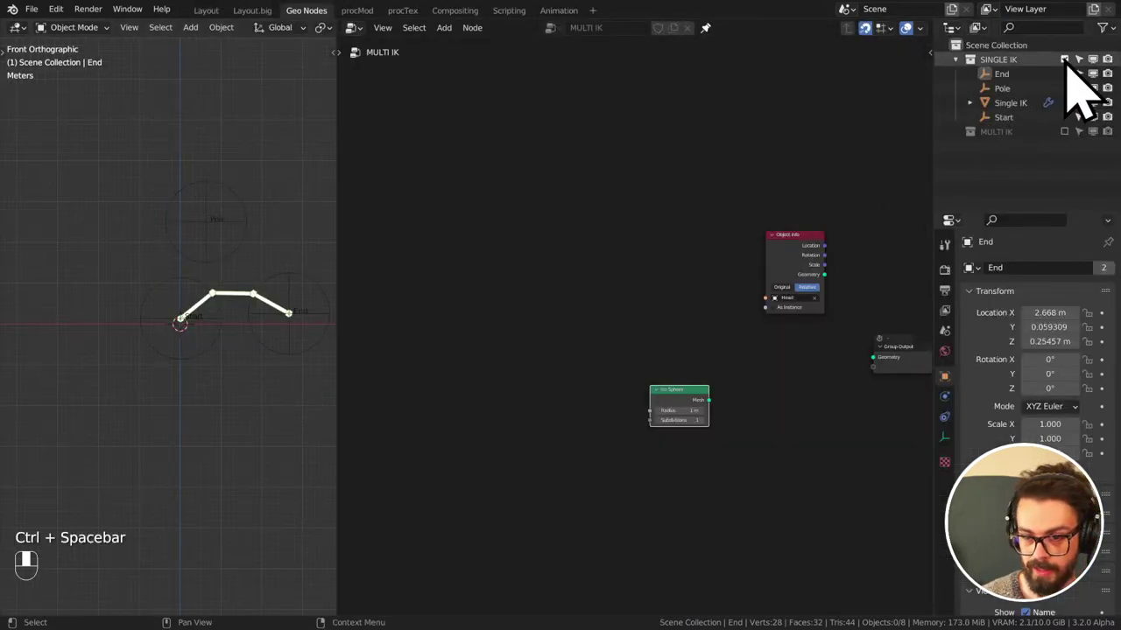
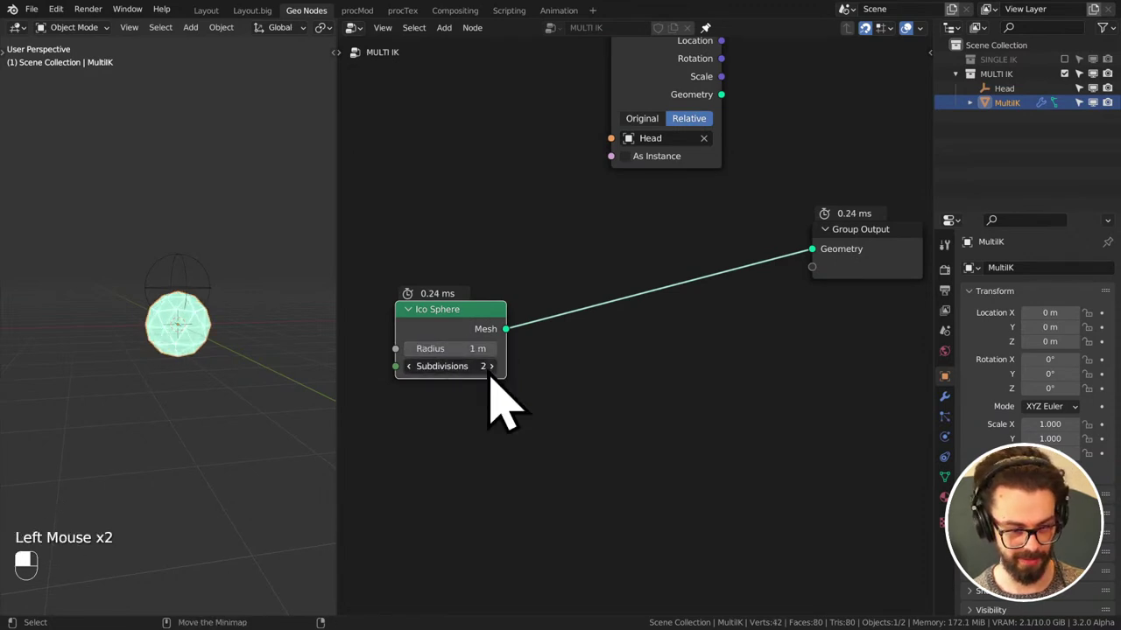
pyautogui.moveTo(509, 401); pyautogui.dragTo(597, 367)
pyautogui.moveTo(597, 367); pyautogui.dragTo(671, 165)
pyautogui.scroll(-3)
pyautogui.middleClick(652, 277)
pyautogui.press('g')
pyautogui.moveTo(671, 165); pyautogui.dragTo(626, 135)
# - Duplicate the Object Info node for the Head
pyautogui.press('shift+d')
pyautogui.press('x')
pyautogui.press('d')
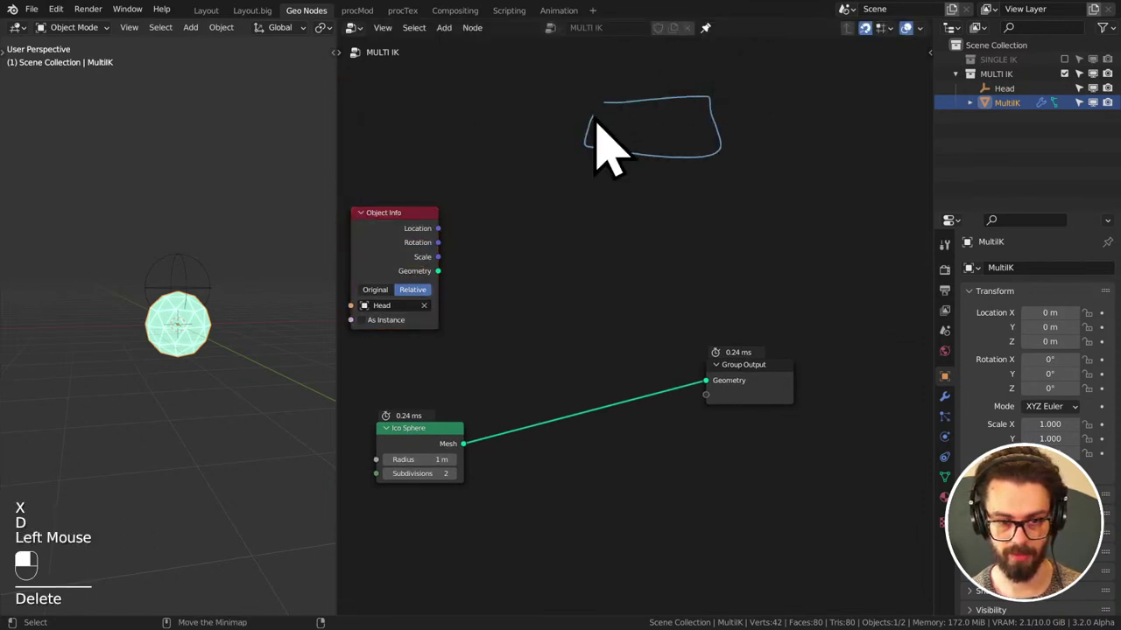
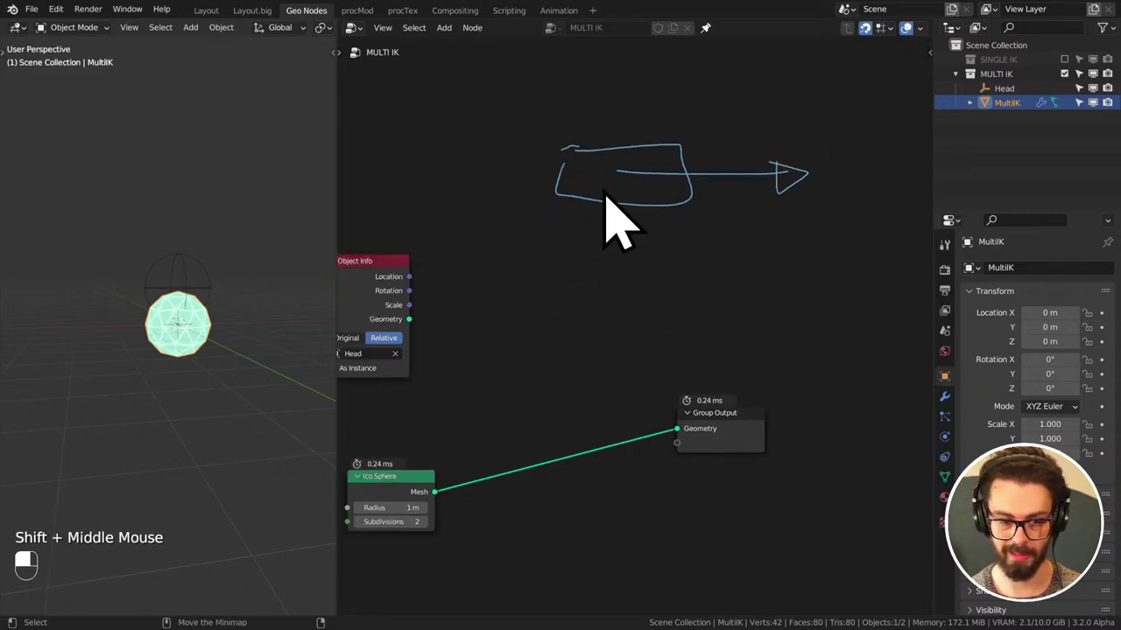
pyautogui.press('d')
pyautogui.press('d')
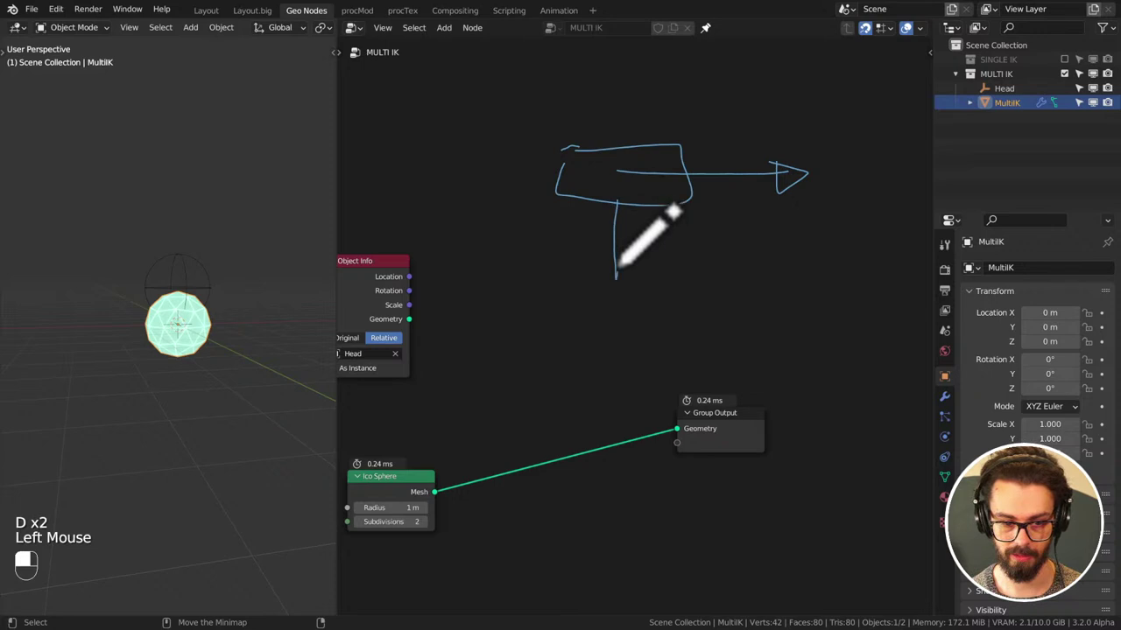
pyautogui.press('d')
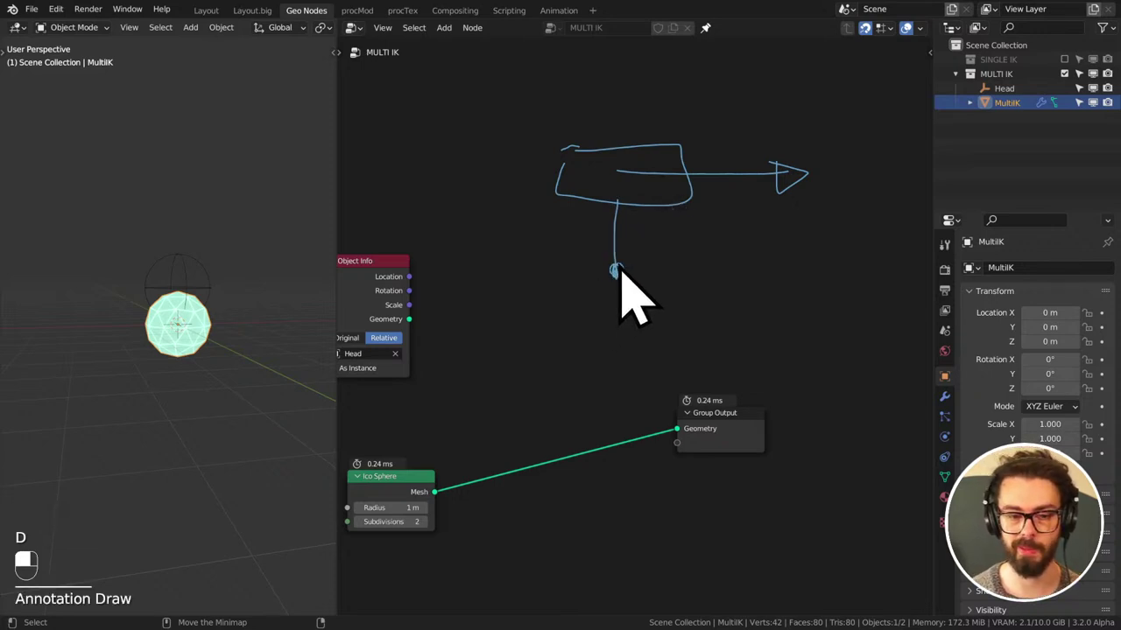
pyautogui.press('d')
pyautogui.press('d')
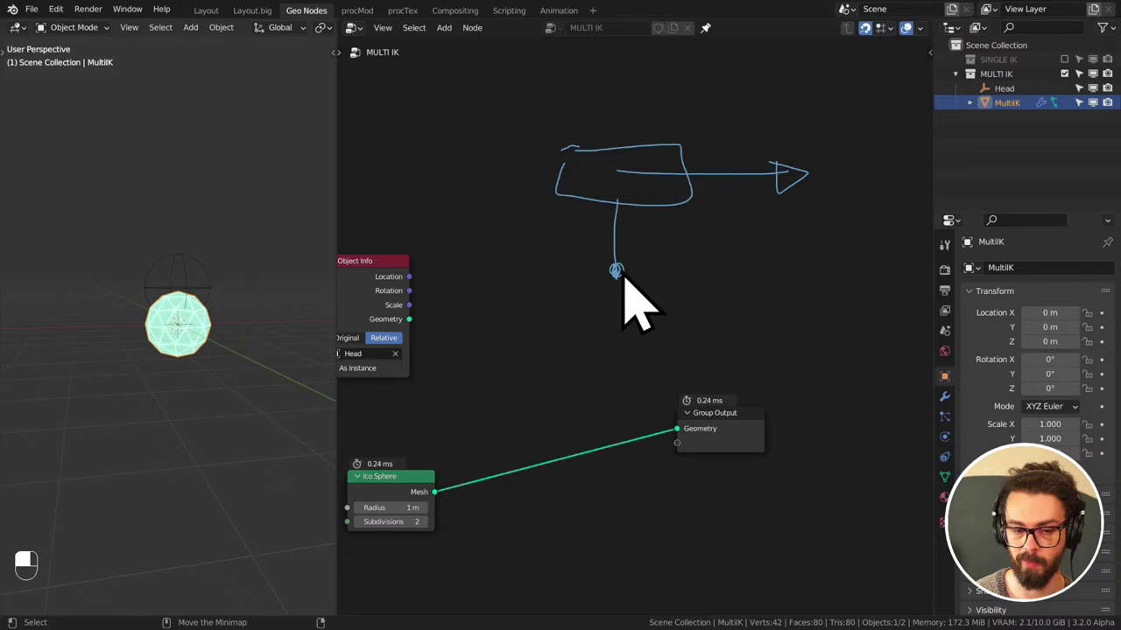
pyautogui.middleClick(765, 213)
pyautogui.press('d')
pyautogui.press('d')
pyautogui.press('d')
pyautogui.press('d')
pyautogui.press('d')
pyautogui.press('d')
pyautogui.press('d')
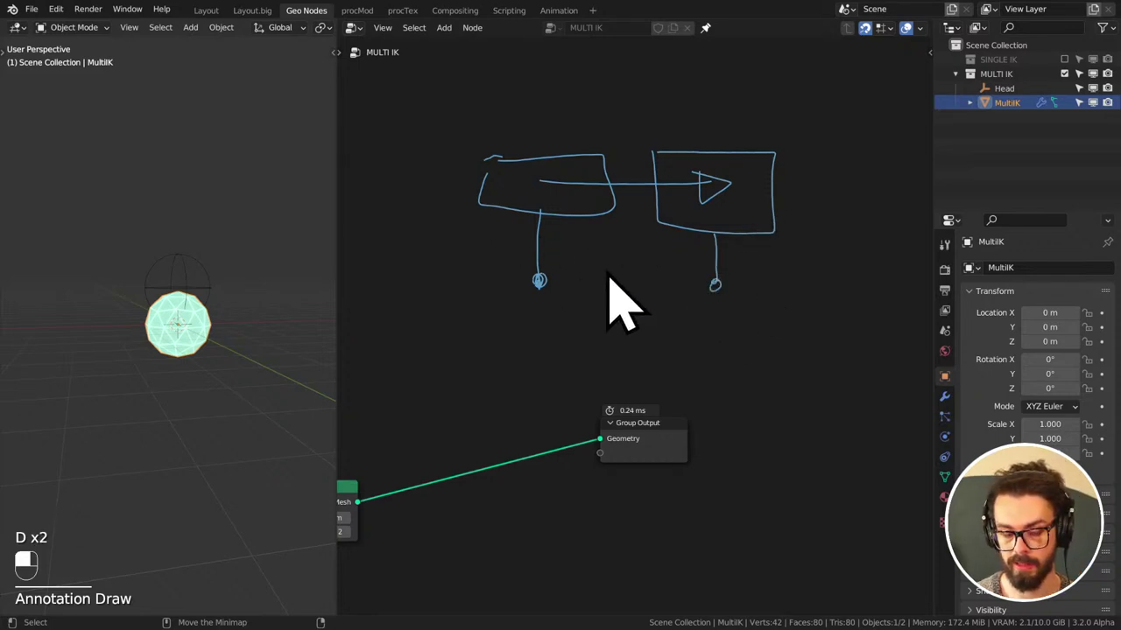
pyautogui.press('d')
pyautogui.press('d')
pyautogui.press('d')
pyautogui.press('d')
pyautogui.press('d')
pyautogui.press('d')
pyautogui.press('d')
pyautogui.press('d')
pyautogui.press('d')
pyautogui.press('d')
pyautogui.press('d')
pyautogui.press('d')
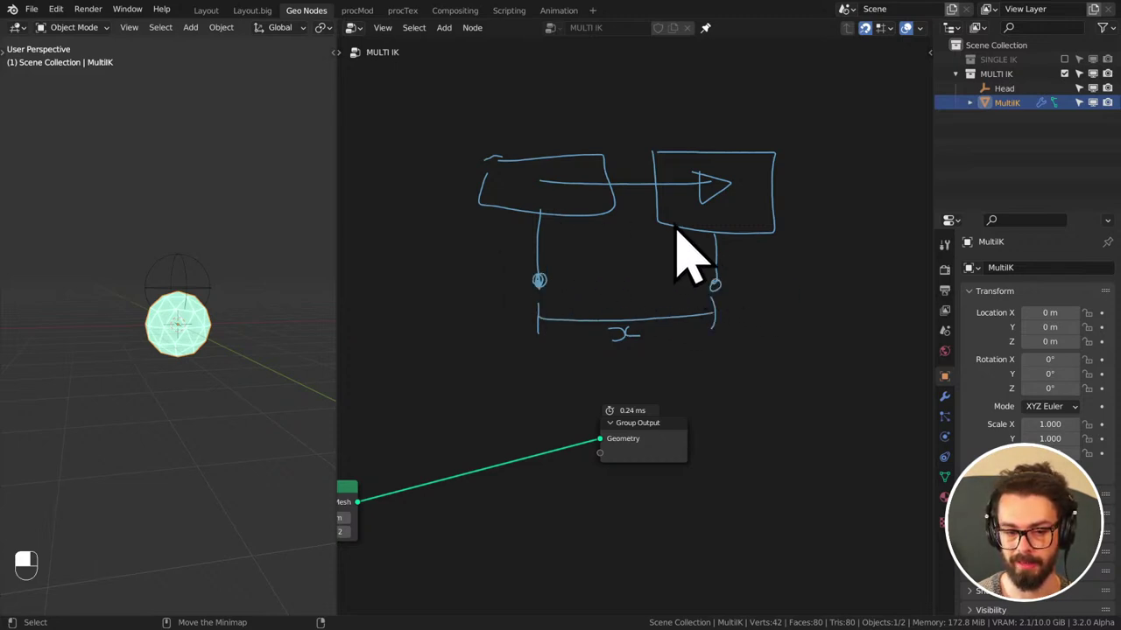
pyautogui.press('d')
pyautogui.press('d')
pyautogui.press('d')
pyautogui.press('d')
pyautogui.press('d')
pyautogui.press('d')
pyautogui.rightClick(725, 360)
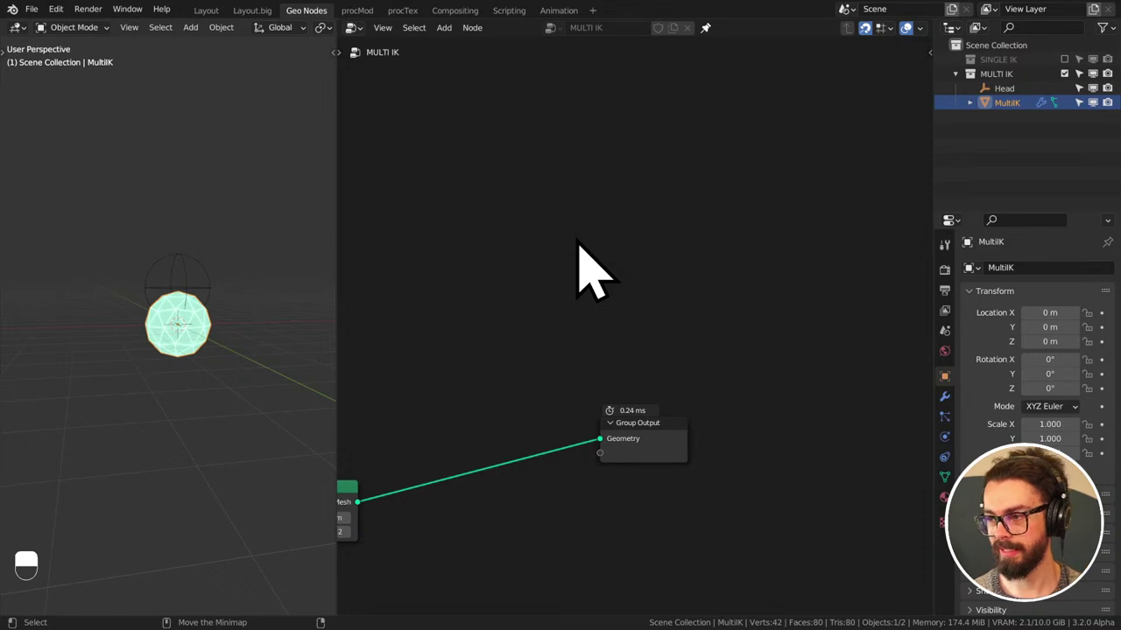
pyautogui.scroll(-3)
pyautogui.press('d')
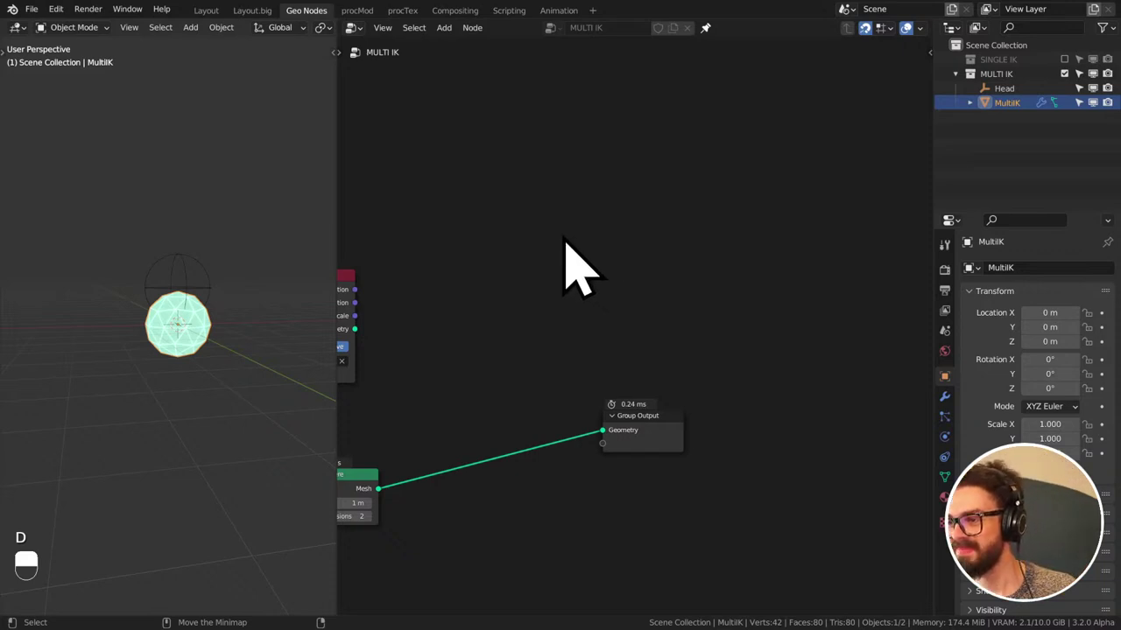
pyautogui.middleClick(538, 276)
pyautogui.middleClick(541, 268)
pyautogui.middleClick(584, 267)
pyautogui.middleClick(579, 253)
pyautogui.press('ctrl+s')
pyautogui.middleClick(635, 231)
pyautogui.middleClick(586, 273)
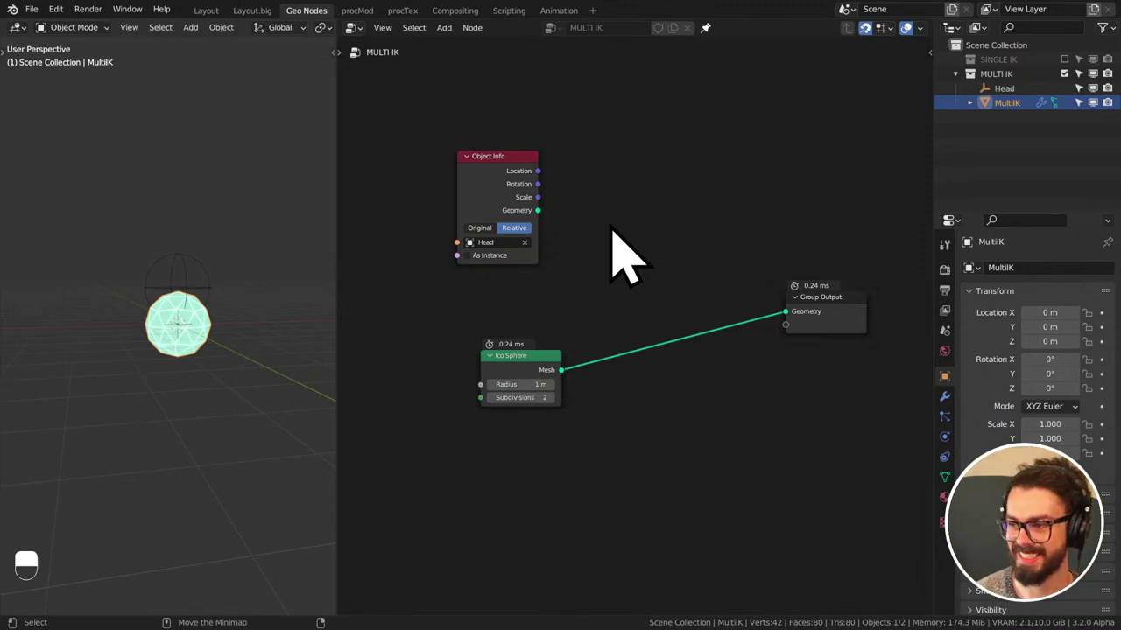
# - Delete the Object Info and Ico Sphere nodes from the MULTI IK tree
pyautogui.middleClick(631, 221)
pyautogui.middleClick(639, 311)
pyautogui.click(544, 315)
pyautogui.press('g')
pyautogui.moveTo(642, 337); pyautogui.dragTo(571, 177)
pyautogui.moveTo(570, 176); pyautogui.dragTo(551, 140)
pyautogui.press('x')
pyautogui.press('ctrl+z')
pyautogui.moveTo(550, 140); pyautogui.dragTo(562, 152)
pyautogui.moveTo(562, 154); pyautogui.dragTo(554, 287)
pyautogui.press('x')
# - Remove the remaining leftover node and bring up the Add menu for a Mesh Line
pyautogui.middleClick(650, 275)
pyautogui.press('x')
pyautogui.click(582, 301)
pyautogui.press('x')
pyautogui.middleClick(652, 240)
pyautogui.press('shift+a')
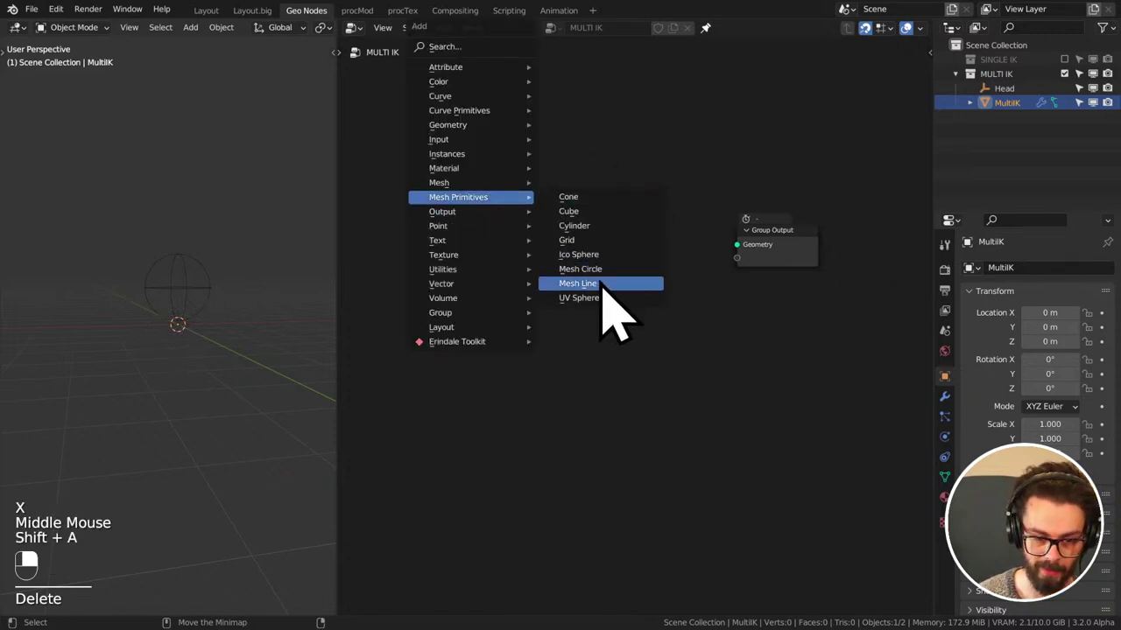
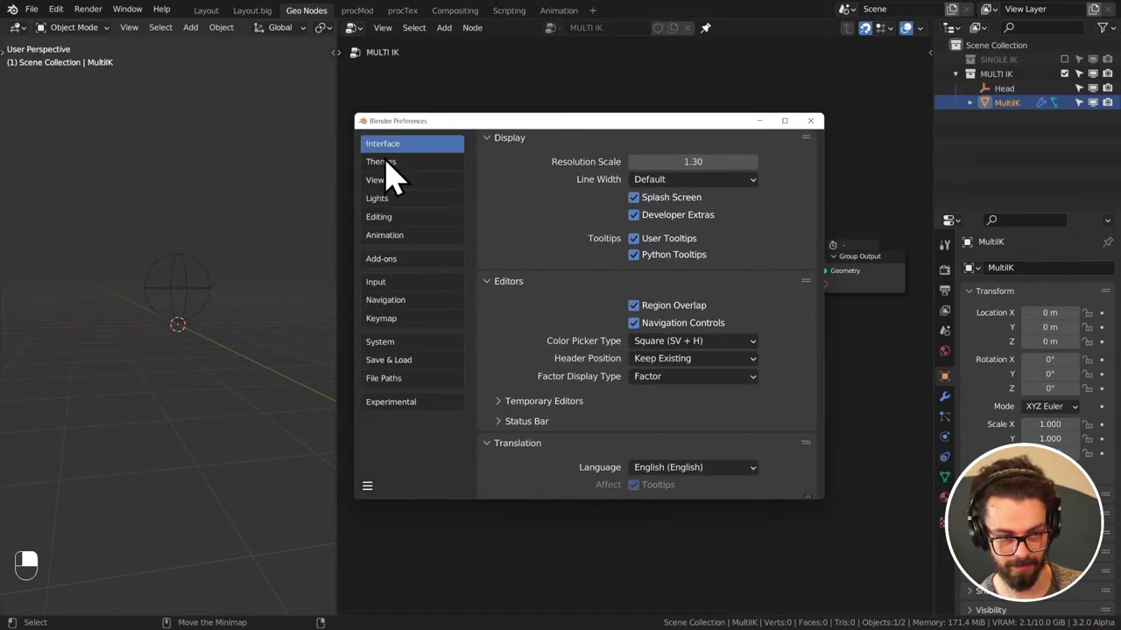
# - Set the Transform node's Translation Y to 2 m
pyautogui.click(766, 168)
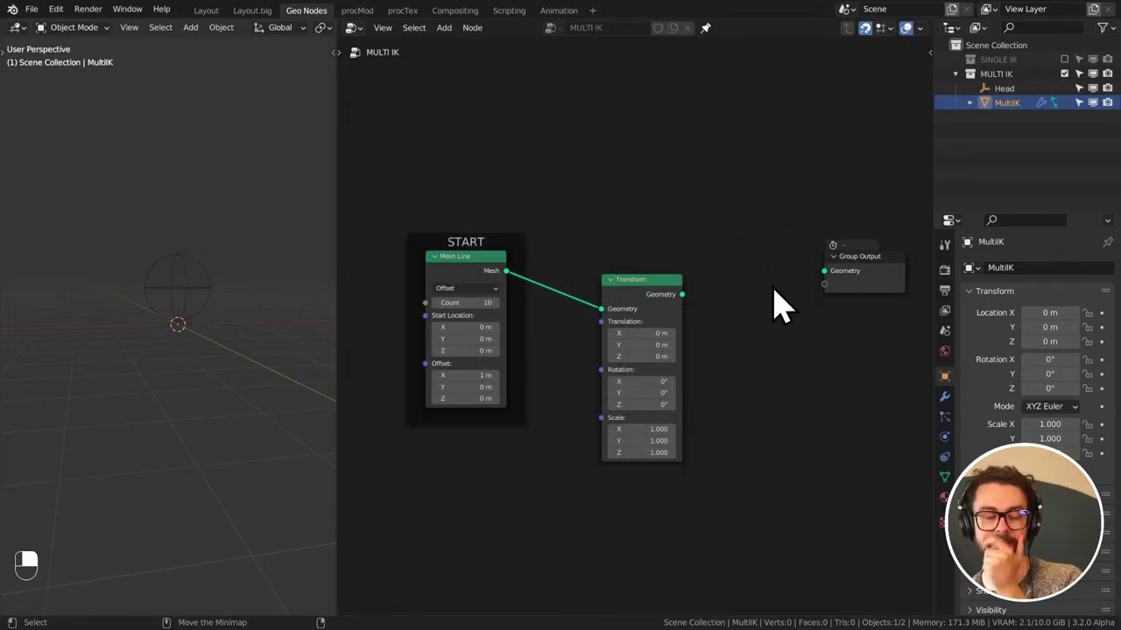
pyautogui.middleClick(560, 243)
pyautogui.click(502, 320)
pyautogui.middleClick(237, 285)
pyautogui.scroll(-3)
pyautogui.middleClick(262, 318)
pyautogui.click(677, 342)
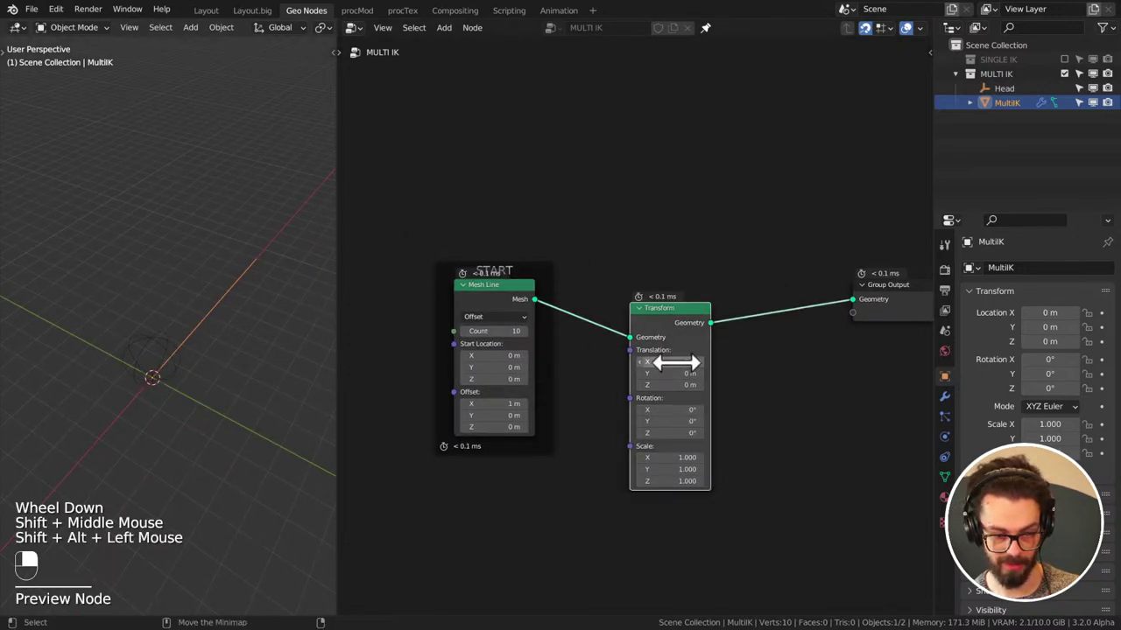
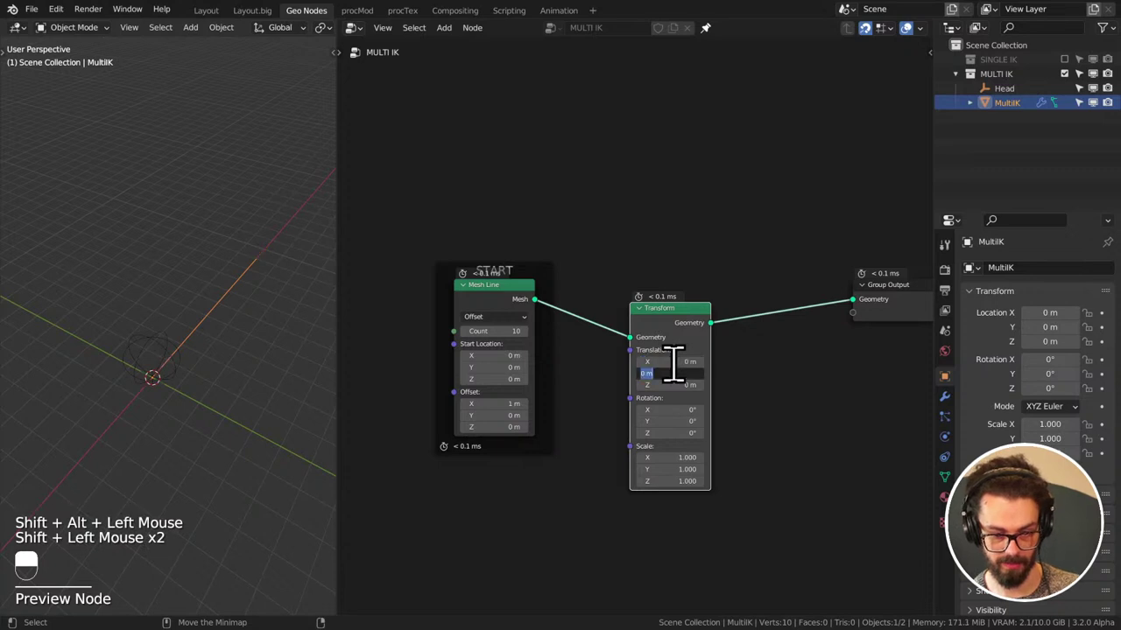
pyautogui.rightClick(531, 322)
pyautogui.middleClick(744, 343)
pyautogui.click(529, 282)
pyautogui.click(674, 354)
pyautogui.rightClick(675, 353)
pyautogui.press('g')
# - Join the Mesh Line and its Transform copy with Join Geometry into the Group Output
pyautogui.click(768, 307)
pyautogui.press('g')
pyautogui.rightClick(771, 346)
pyautogui.middleClick(816, 347)
pyautogui.click(822, 267)
pyautogui.press('g')
pyautogui.middleClick(251, 295)
pyautogui.middleClick(162, 319)
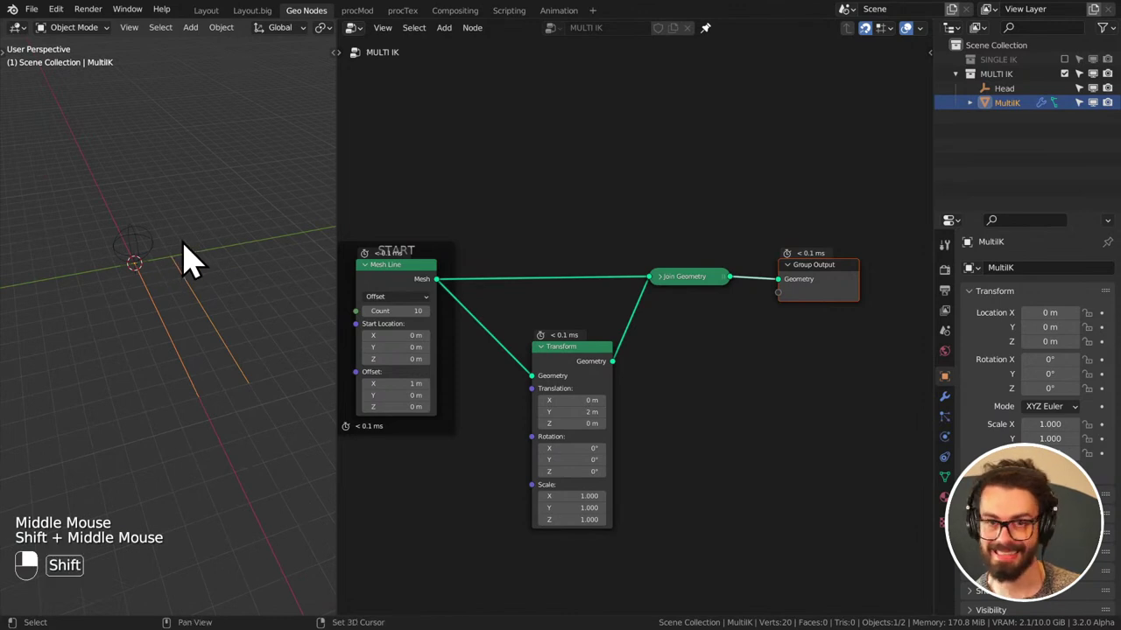
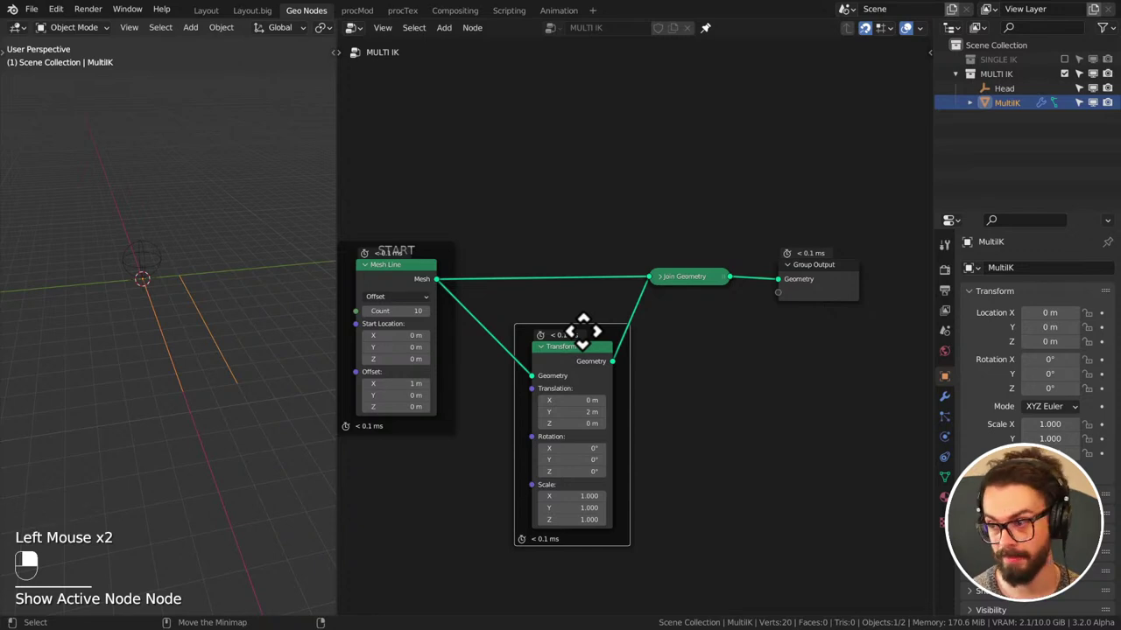
pyautogui.click(654, 265)
pyautogui.middleClick(1005, 374)
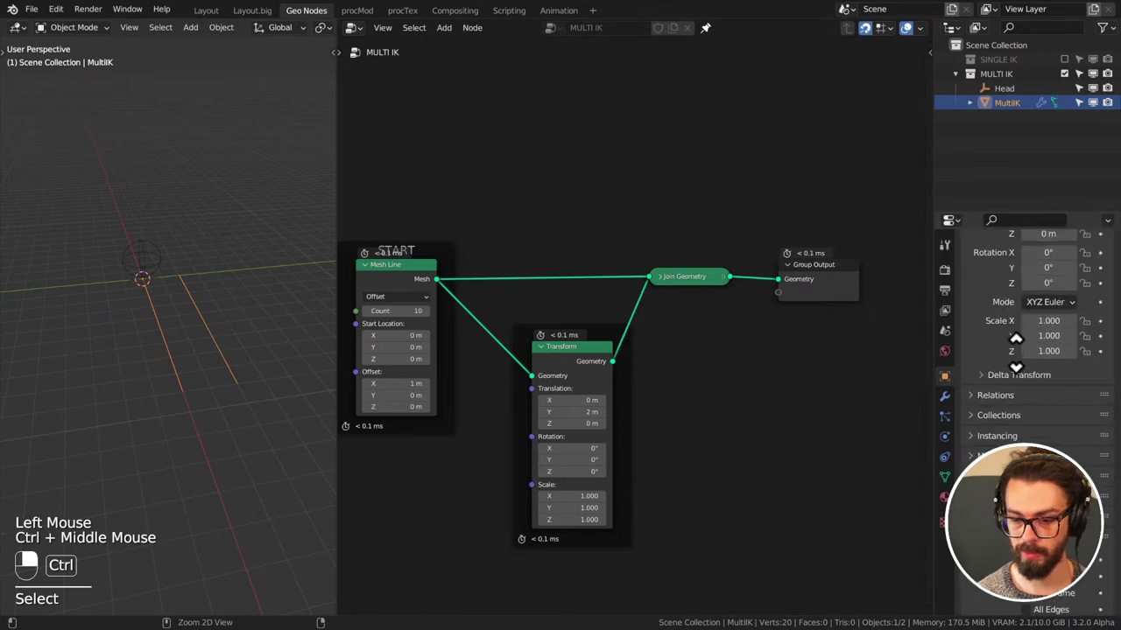
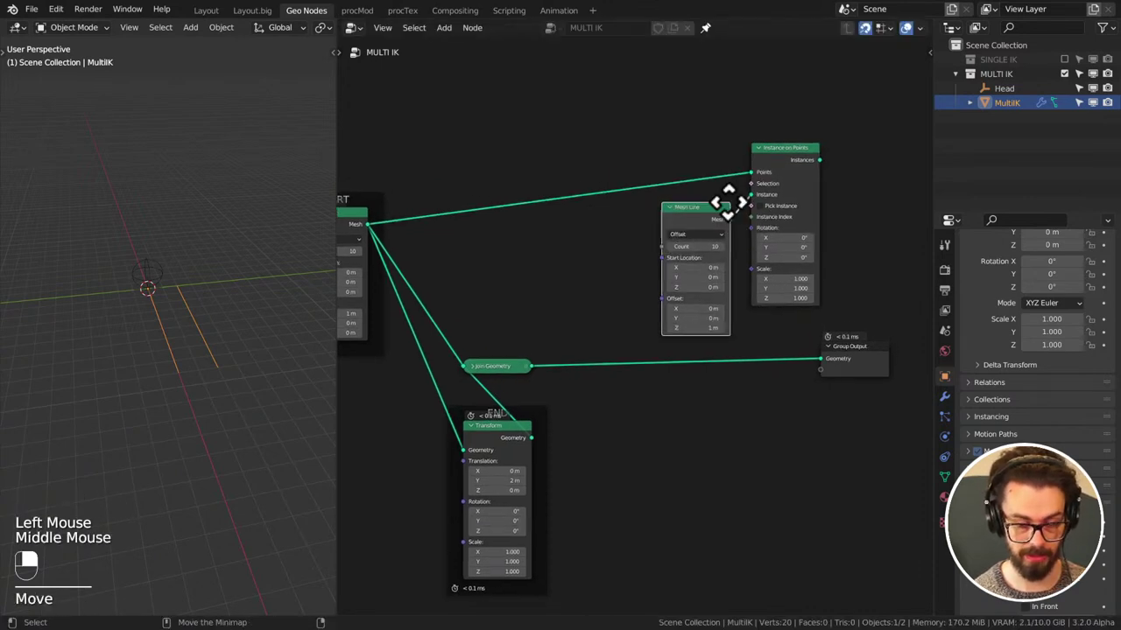
# - Reposition the vertical Mesh Line node in the tree to make room for its Count input chain
pyautogui.click(710, 345)
pyautogui.moveTo(832, 312); pyautogui.dragTo(671, 136)
pyautogui.click(670, 137)
pyautogui.moveTo(671, 136); pyautogui.dragTo(727, 306)
pyautogui.click(728, 306)
pyautogui.press('g')
pyautogui.moveTo(800, 241); pyautogui.dragTo(854, 340)
pyautogui.doubleClick(854, 340)
pyautogui.press('g')
# - Feed the Mesh Line Count from a Math Add of an Integer node (3) plus 1
pyautogui.moveTo(726, 163); pyautogui.dragTo(704, 253)
pyautogui.scroll(3)
pyautogui.middleClick(641, 235)
pyautogui.click(704, 253)
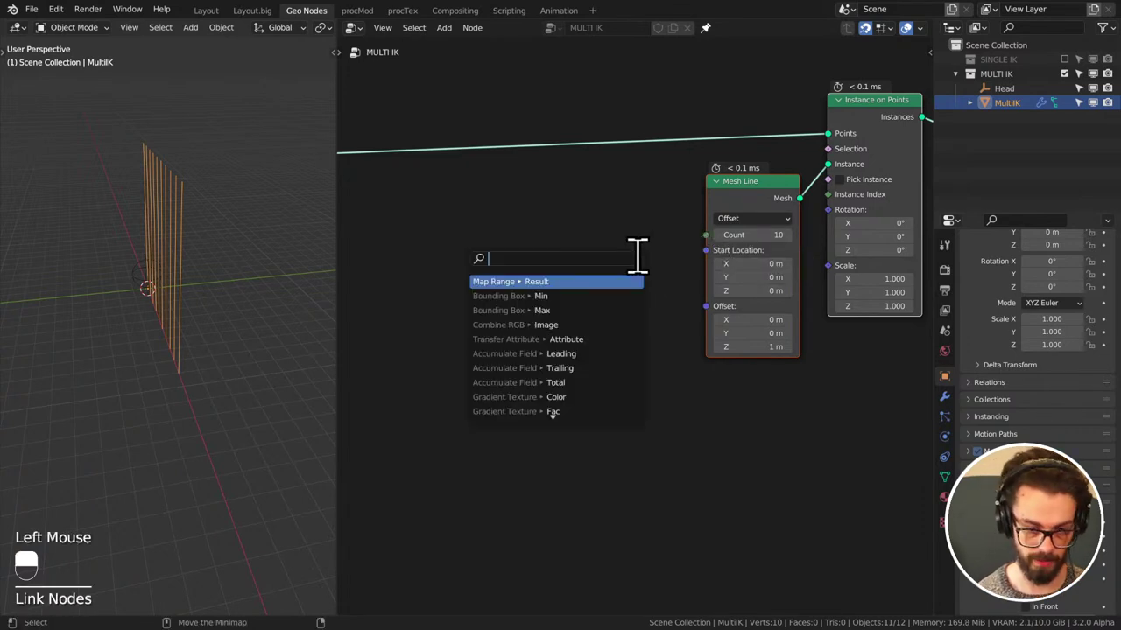
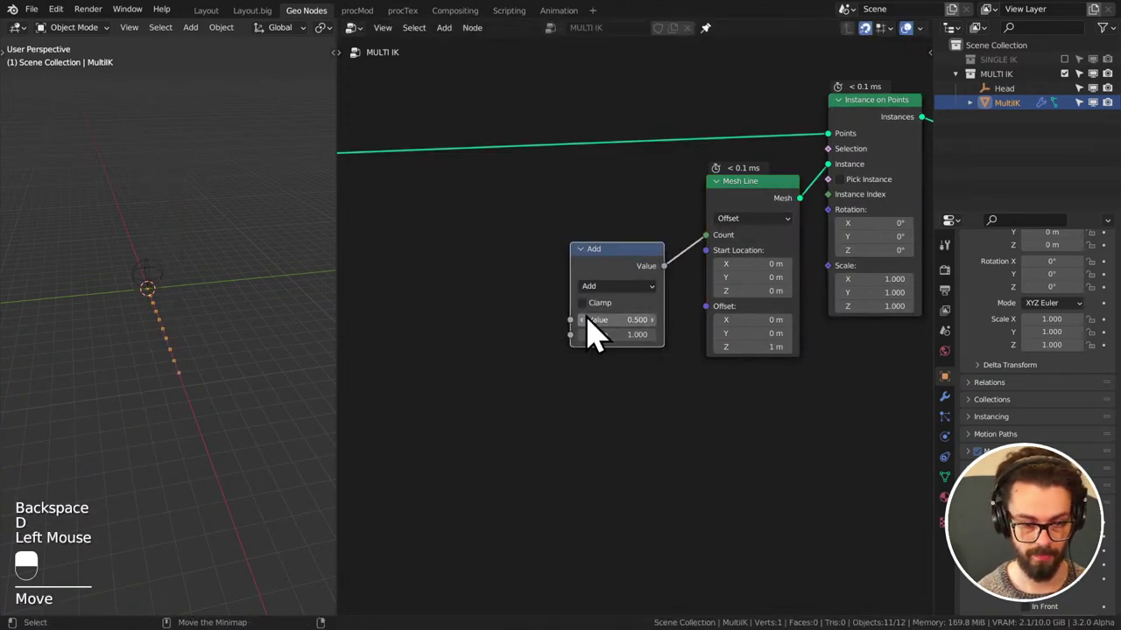
pyautogui.click(611, 269)
pyautogui.moveTo(611, 269); pyautogui.dragTo(578, 341)
pyautogui.click(578, 341)
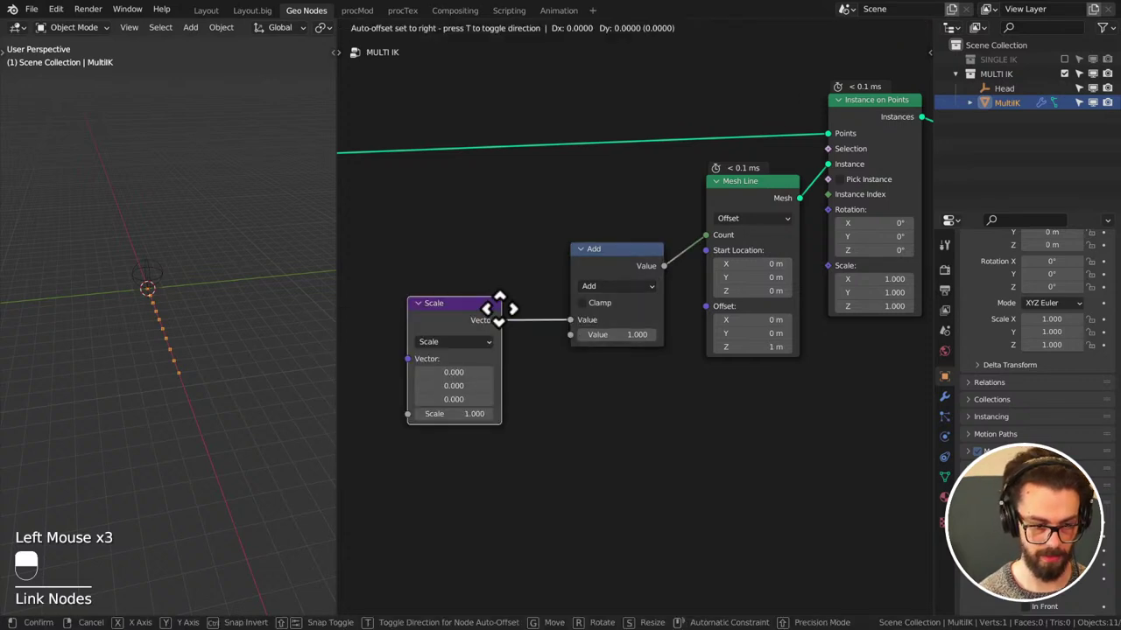
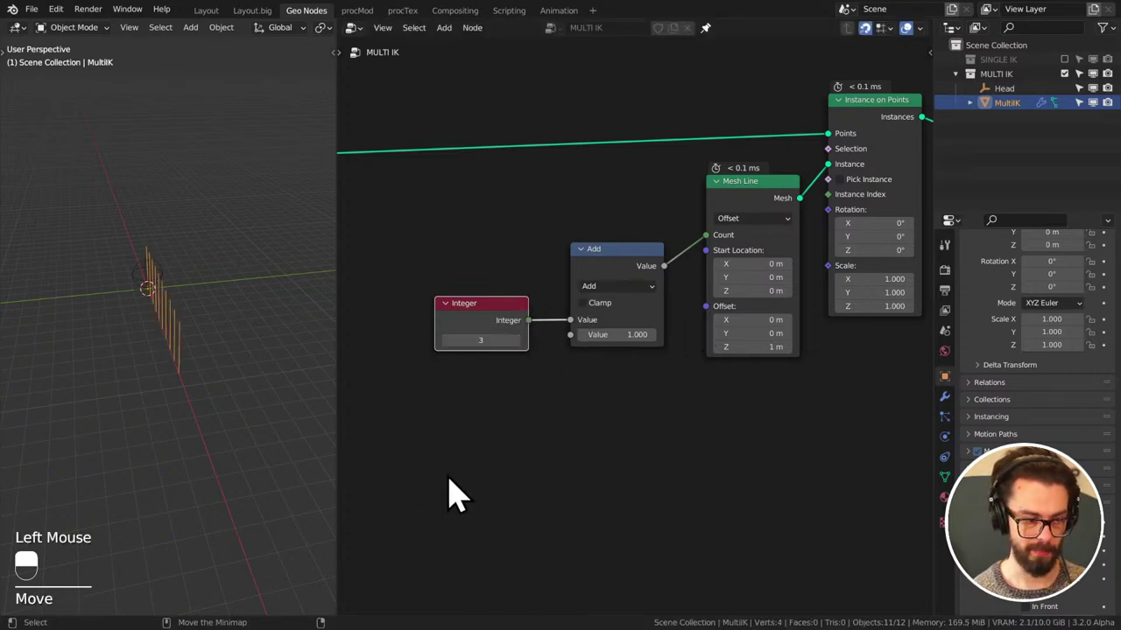
# - Turn the Integer node into a node group with Ctrl+G and open it for editing
pyautogui.middleClick(194, 420)
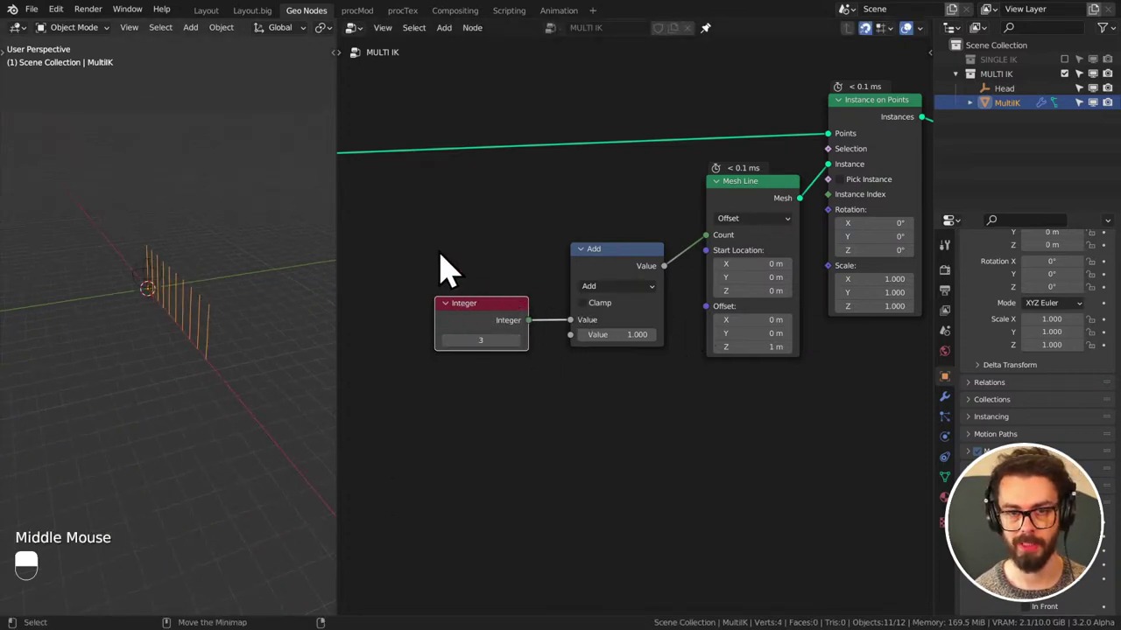
pyautogui.click(434, 315)
pyautogui.press('ctrl+g')
pyautogui.moveTo(564, 364); pyautogui.dragTo(707, 360)
pyautogui.press('x')
pyautogui.press('x')
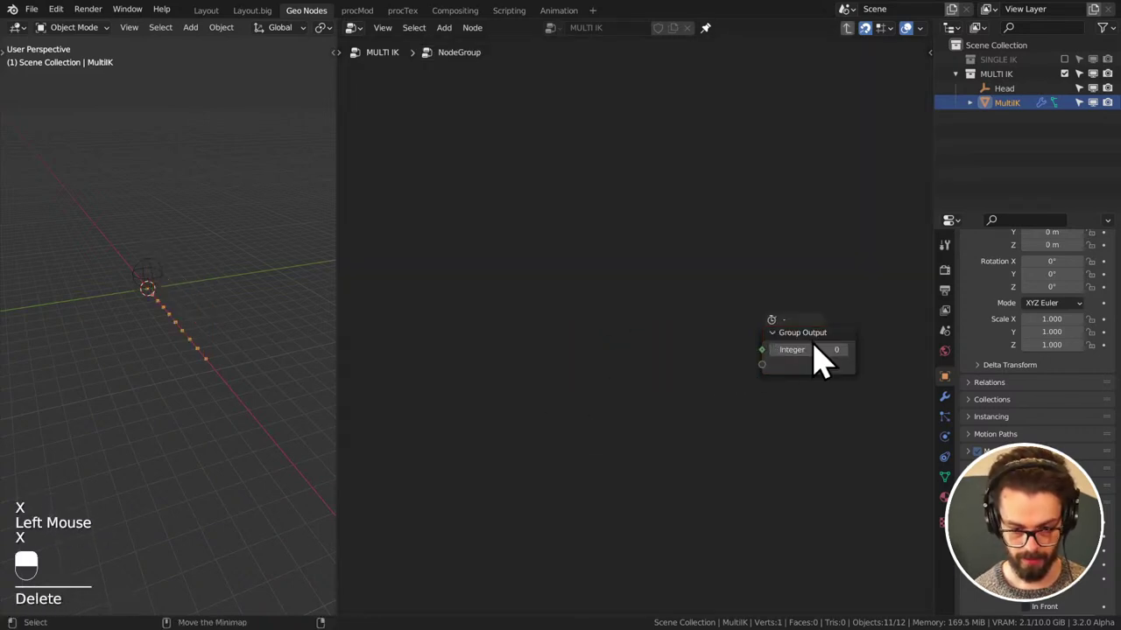
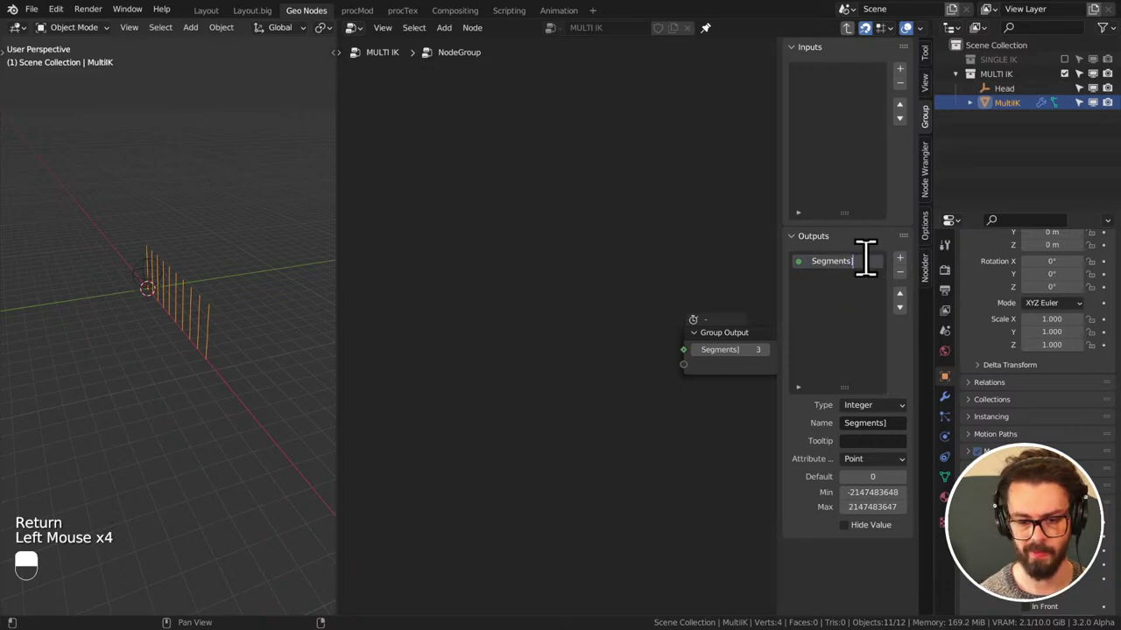
# - Rename the group outputs to Segments and Segment Length in the Group sidebar
pyautogui.moveTo(875, 279); pyautogui.dragTo(907, 278)
pyautogui.doubleClick(844, 302)
pyautogui.rightClick(844, 302)
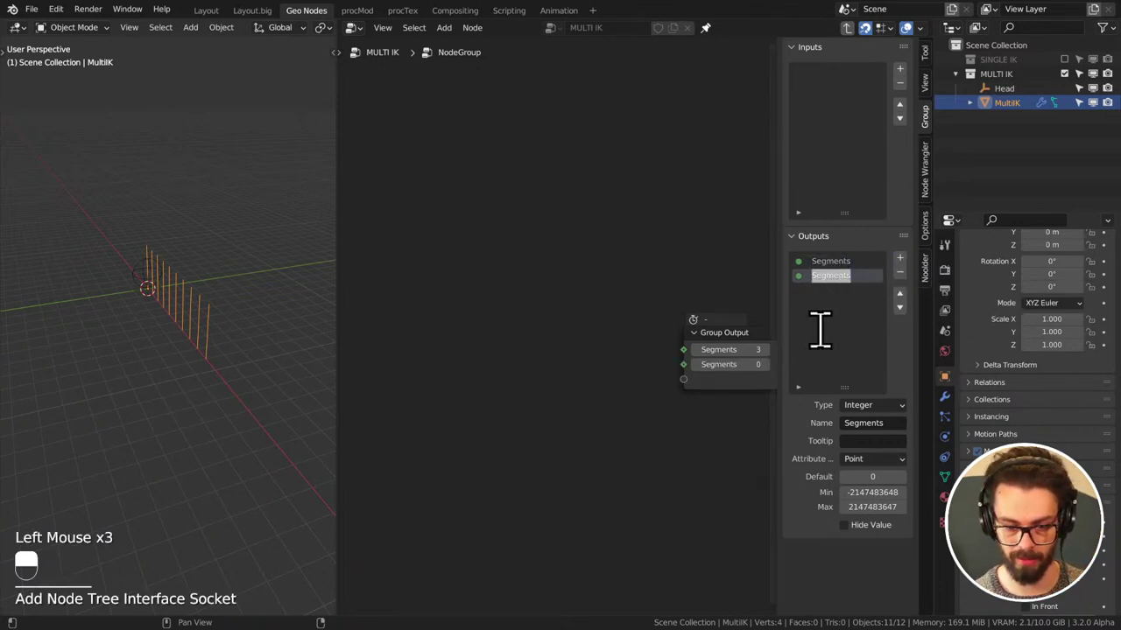
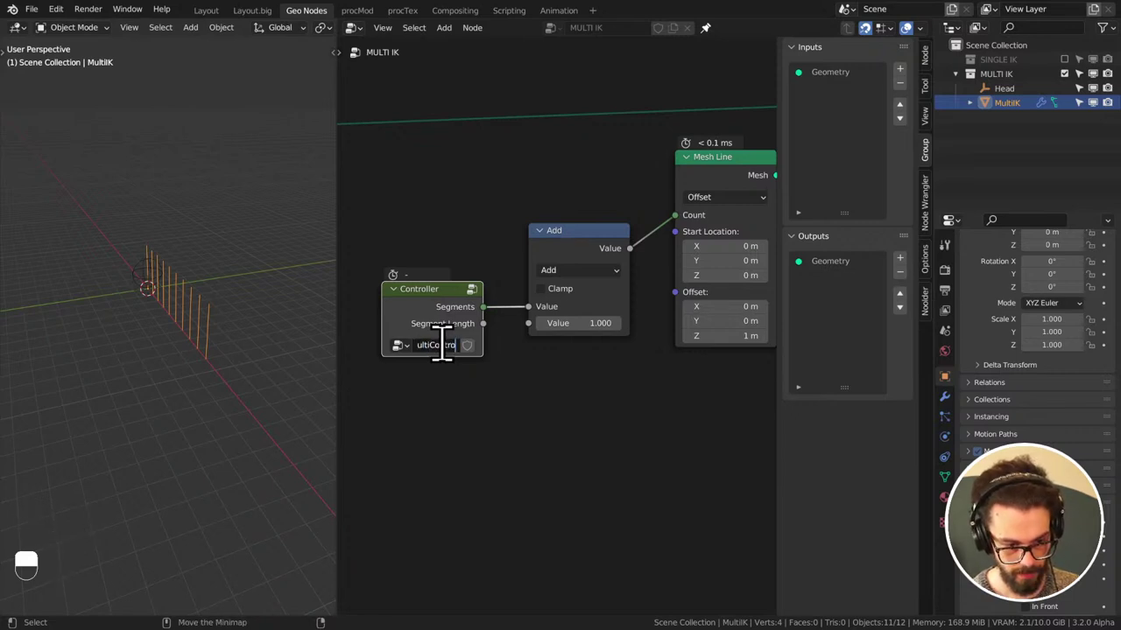
# - Finish naming the group MultiCTRL and save the file
pyautogui.press('BackSpace')
pyautogui.press('BackSpace')
pyautogui.press('BackSpace')
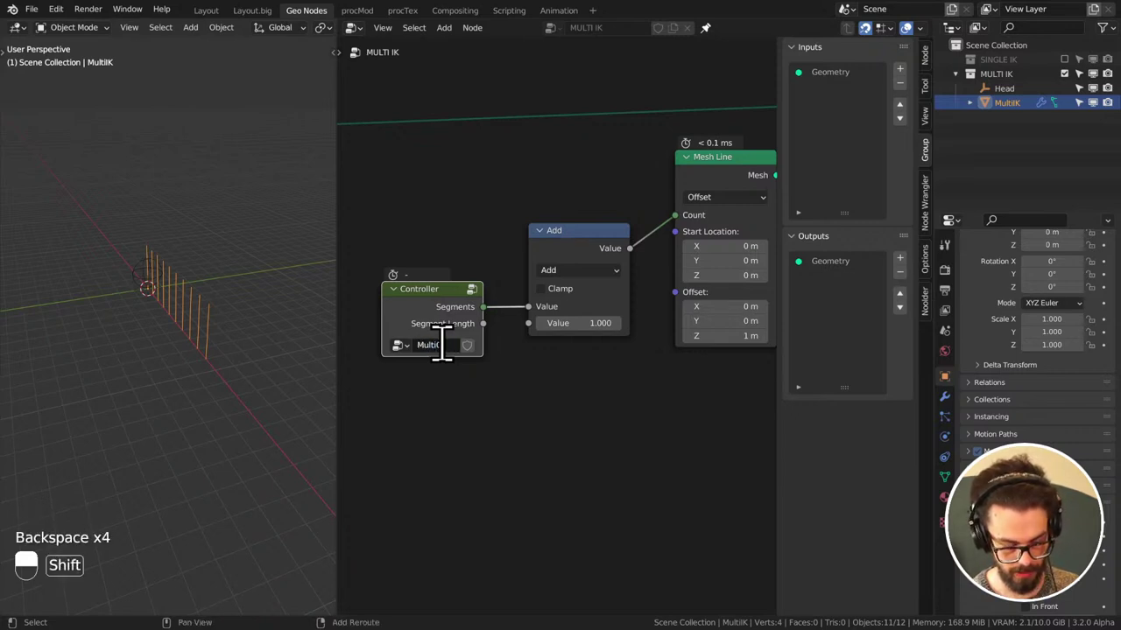
pyautogui.press('ctrl+s')
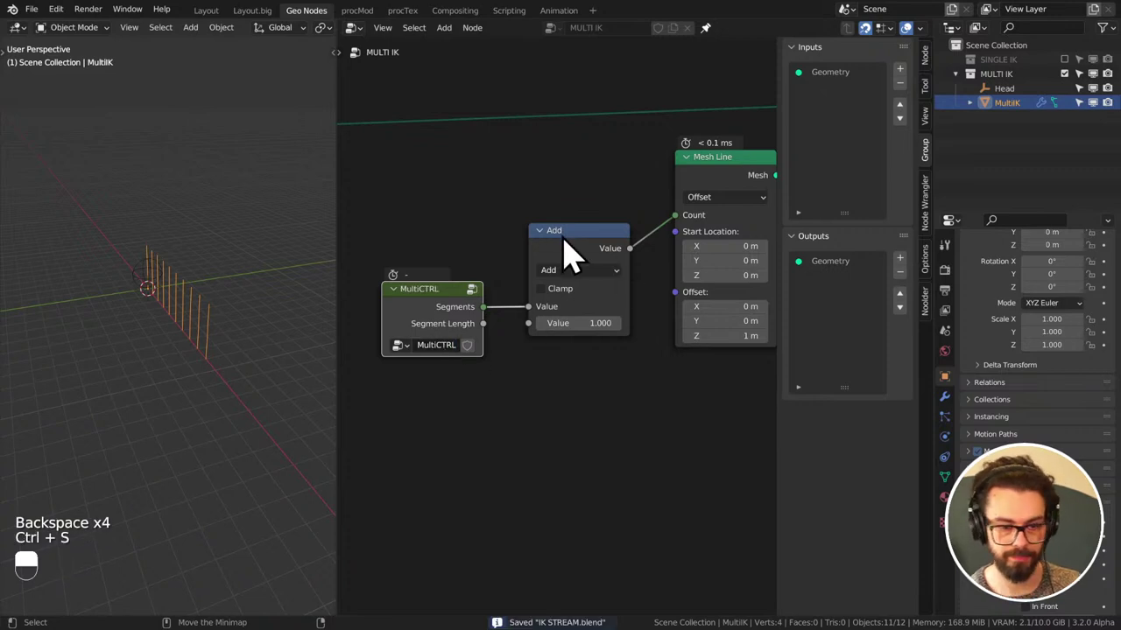
# - Collapse Add and Mesh Line and gather them with MultiCTRL beside Instance on Points
pyautogui.click(550, 252)
pyautogui.moveTo(550, 252); pyautogui.dragTo(774, 182)
pyautogui.press('n')
pyautogui.click(774, 182)
pyautogui.moveTo(781, 179); pyautogui.dragTo(756, 193)
pyautogui.middleClick(807, 189)
pyautogui.click(756, 192)
pyautogui.moveTo(757, 192); pyautogui.dragTo(639, 265)
pyautogui.press('g')
pyautogui.click(639, 264)
pyautogui.press('g')
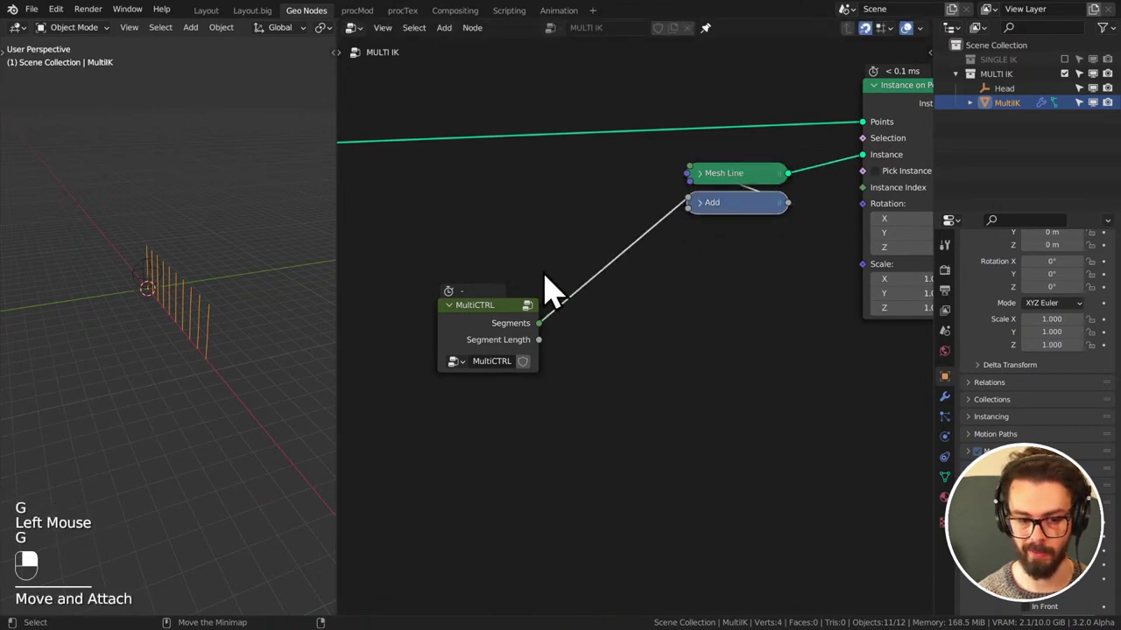
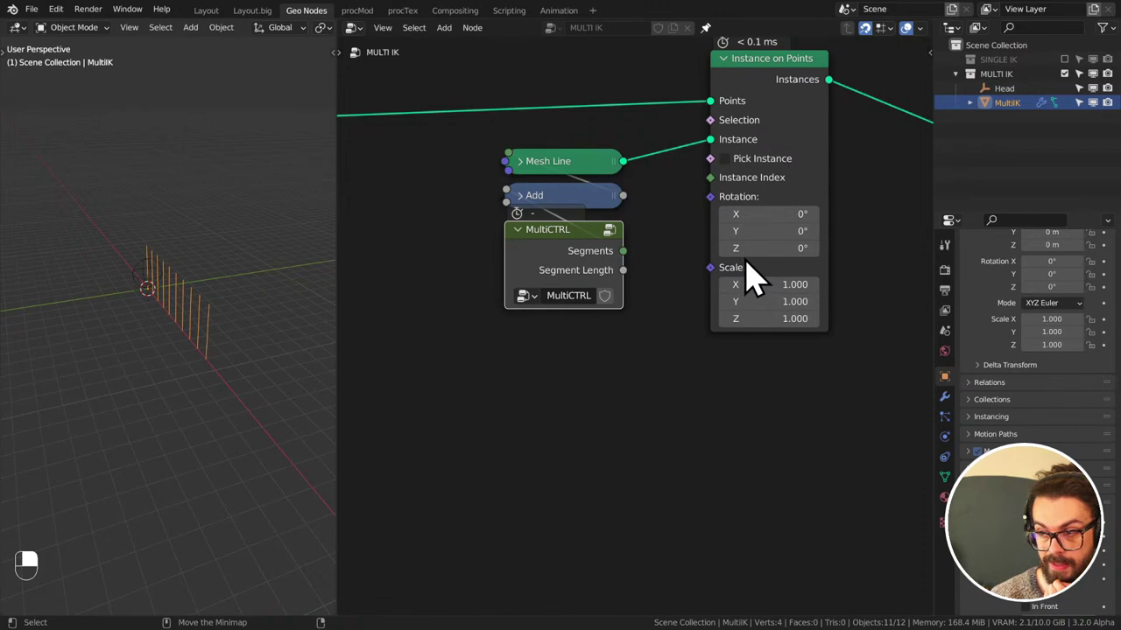
# - Enable the SINGLE IK collection in the Outliner and frame it in the viewport
pyautogui.click(1073, 91)
pyautogui.middleClick(1072, 91)
pyautogui.click(1077, 78)
pyautogui.middleClick(1078, 79)
pyautogui.scroll(3)
pyautogui.middleClick(137, 316)
pyautogui.middleClick(146, 307)
pyautogui.scroll(3)
pyautogui.middleClick(145, 314)
# - Move the End target empty, then exclude SINGLE IK and re-enable MULTI IK, selecting MultiIK
pyautogui.click(266, 301)
pyautogui.press('g')
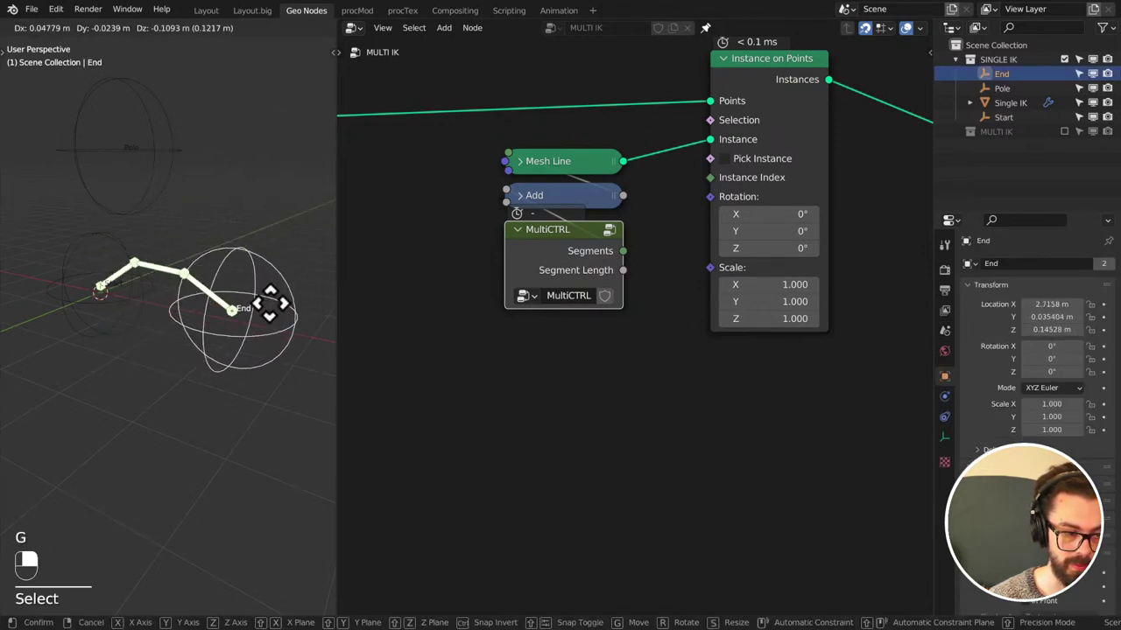
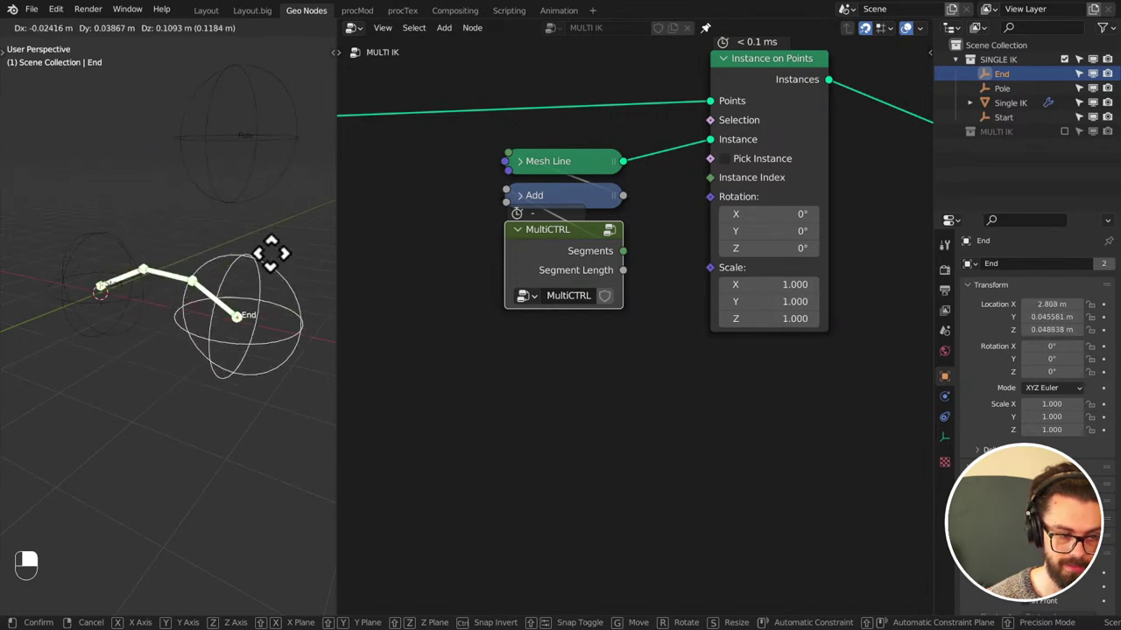
pyautogui.press('ctrl+s')
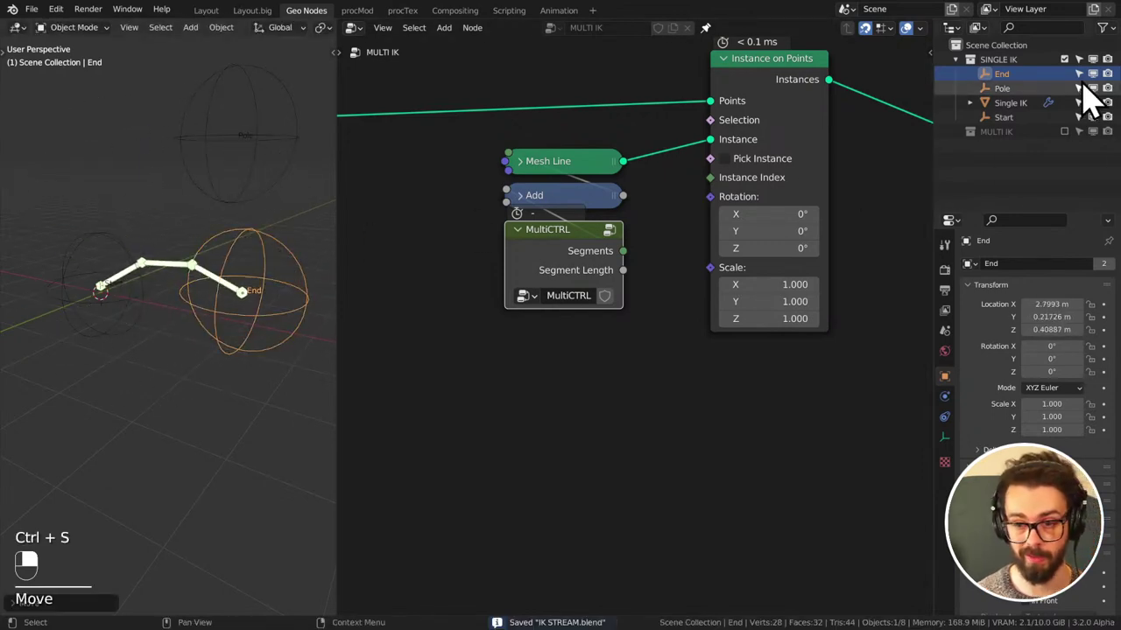
pyautogui.click(1078, 83)
pyautogui.click(1077, 92)
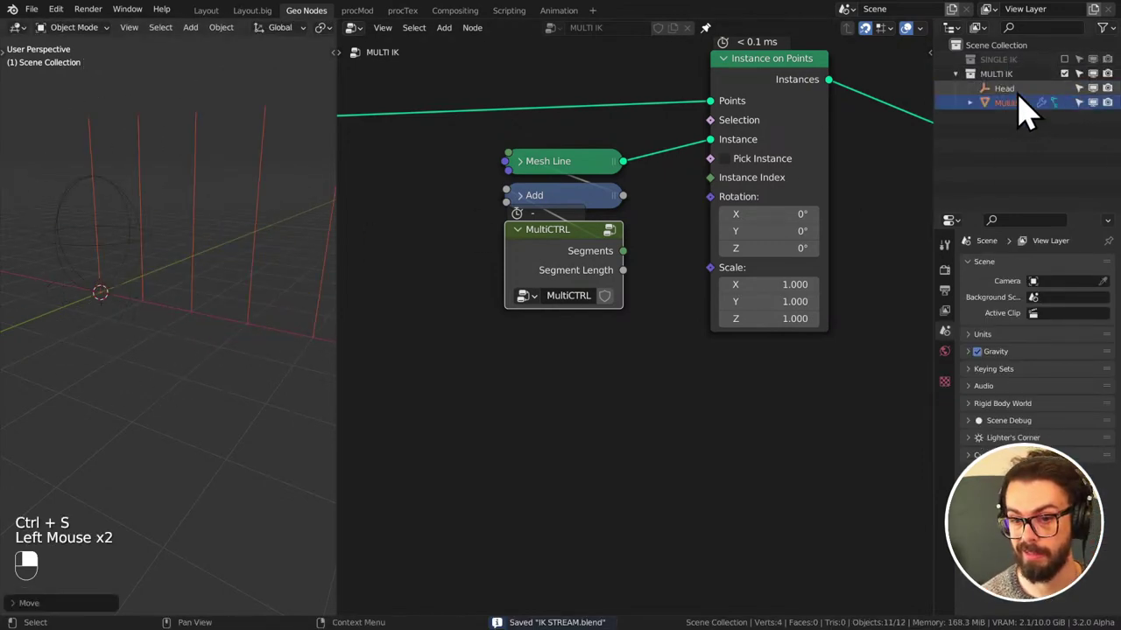
pyautogui.click(1027, 120)
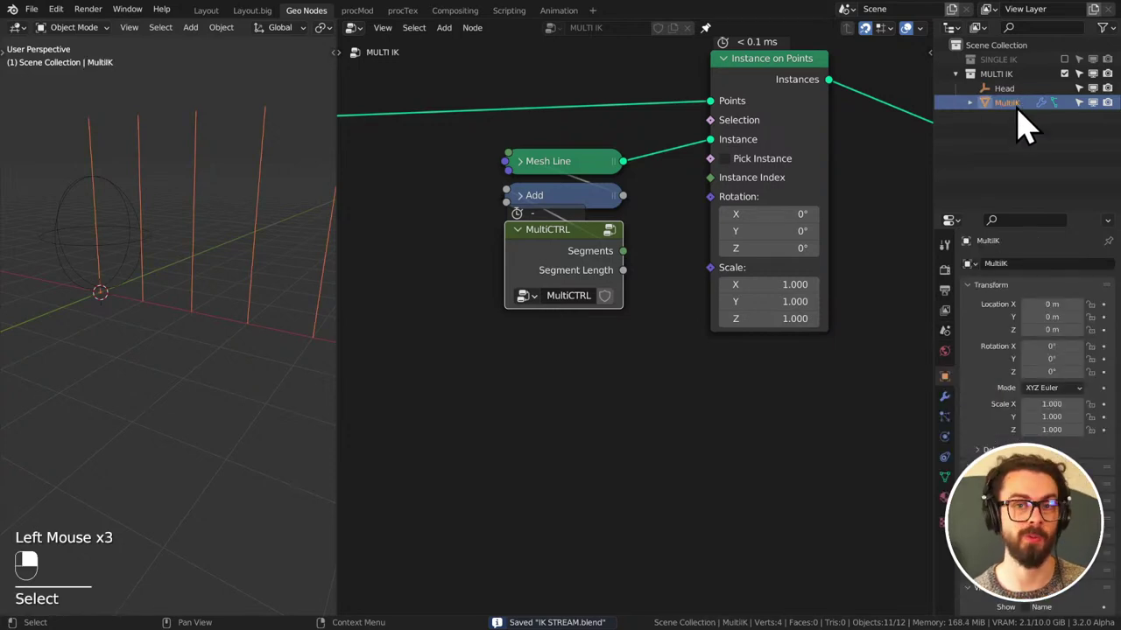
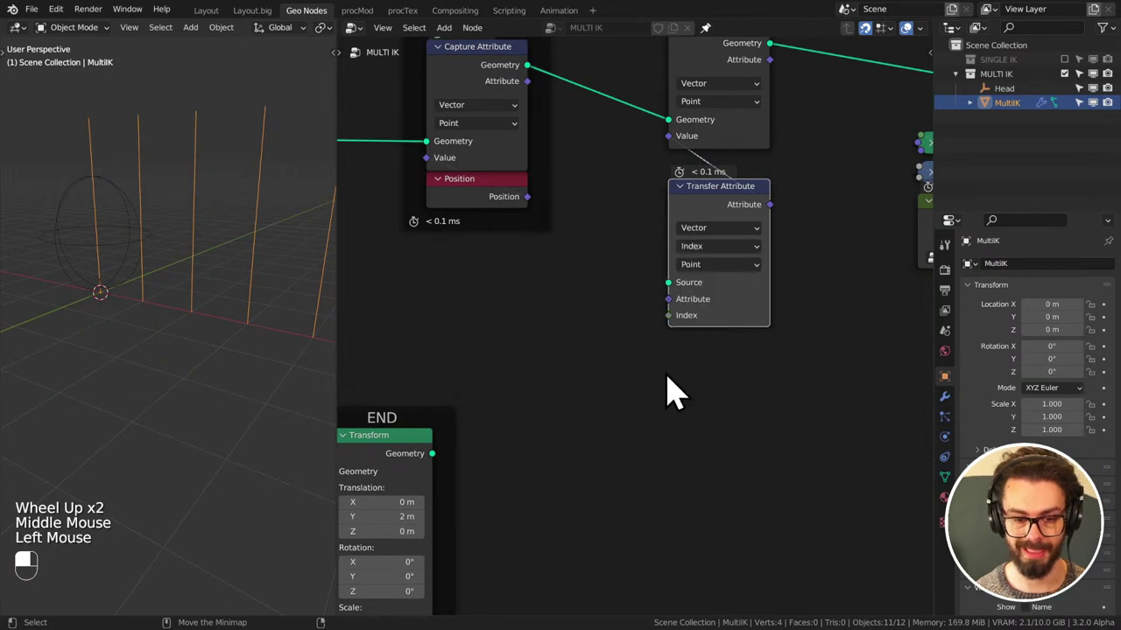
# - Rearrange the Capture and Transfer Attribute nodes linking the START line to the END copy
pyautogui.click(727, 265)
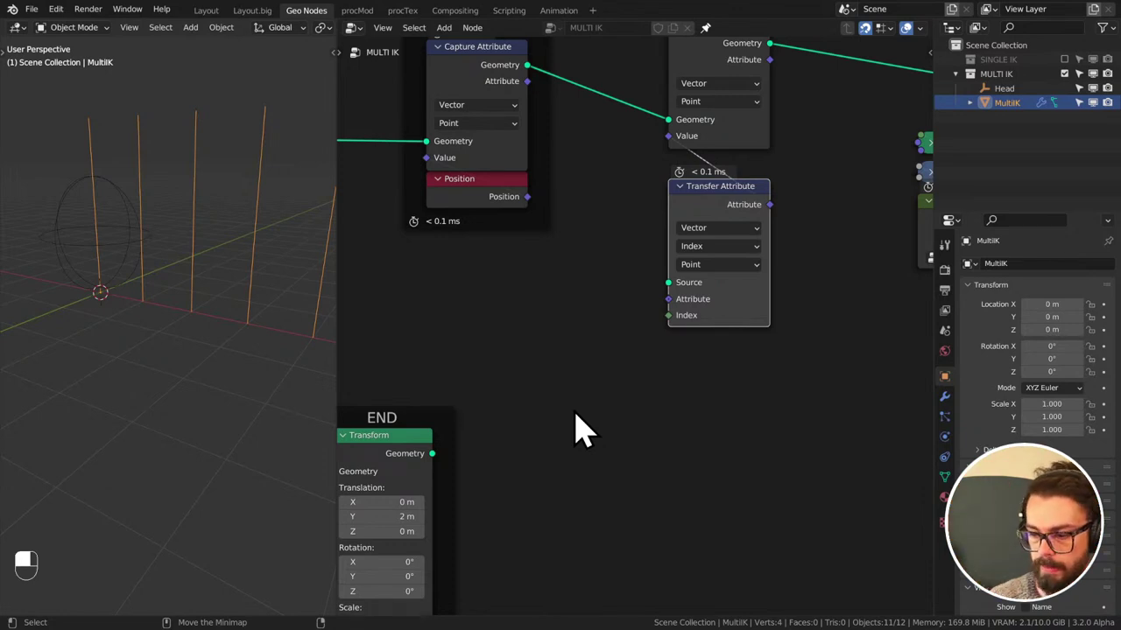
pyautogui.scroll(-3)
pyautogui.middleClick(623, 356)
pyautogui.scroll(-3)
pyautogui.middleClick(693, 300)
pyautogui.click(602, 395)
pyautogui.press('g')
pyautogui.click(744, 139)
pyautogui.moveTo(744, 139); pyautogui.dragTo(717, 218)
pyautogui.click(717, 218)
pyautogui.moveTo(717, 217); pyautogui.dragTo(743, 253)
pyautogui.click(743, 253)
pyautogui.moveTo(744, 253); pyautogui.dragTo(527, 399)
pyautogui.scroll(3)
pyautogui.scroll(-3)
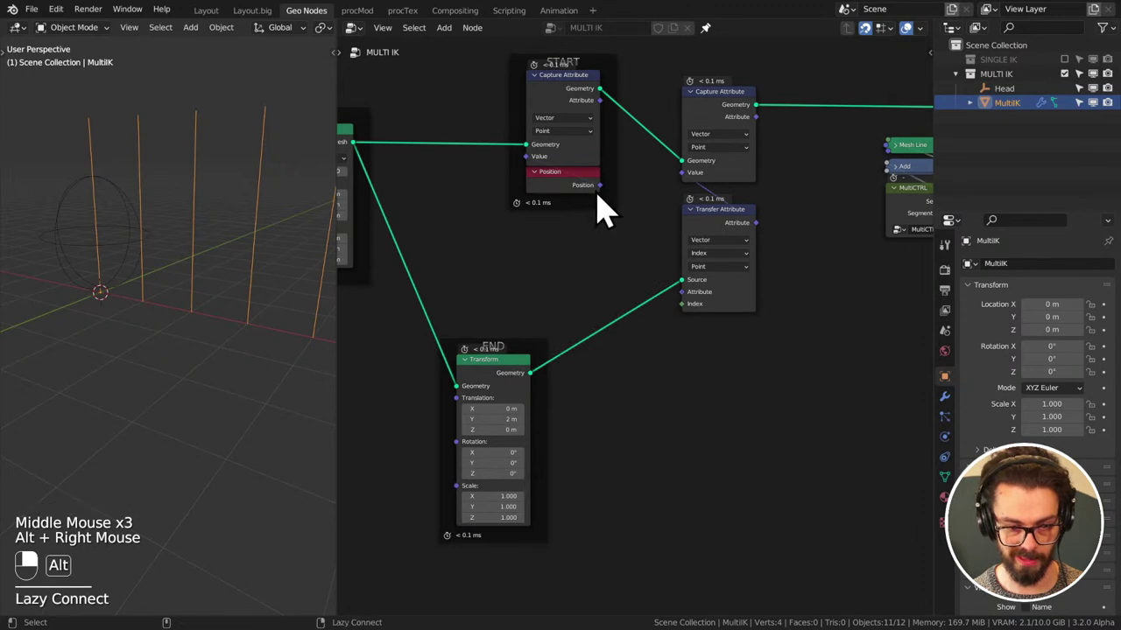
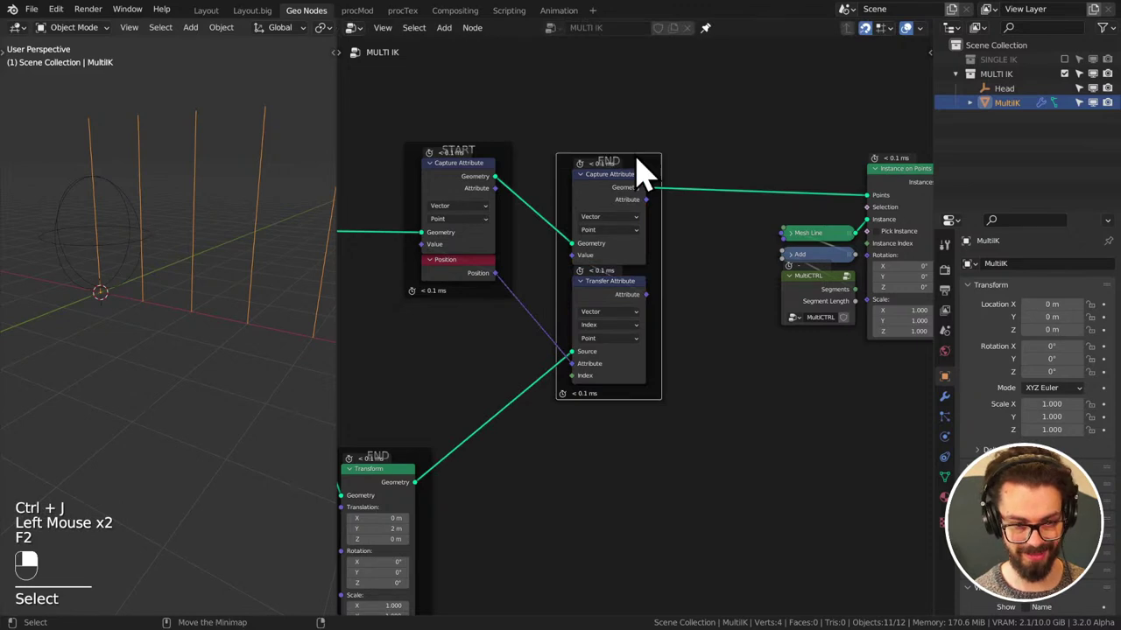
# - Wrap the second Capture Attribute and Transfer Attribute in a frame labelled END and position it
pyautogui.press('ctrl+s')
pyautogui.middleClick(705, 264)
pyautogui.middleClick(618, 244)
pyautogui.scroll(3)
pyautogui.press('g')
pyautogui.moveTo(635, 225); pyautogui.dragTo(708, 333)
pyautogui.middleClick(670, 271)
pyautogui.press('shift+a')
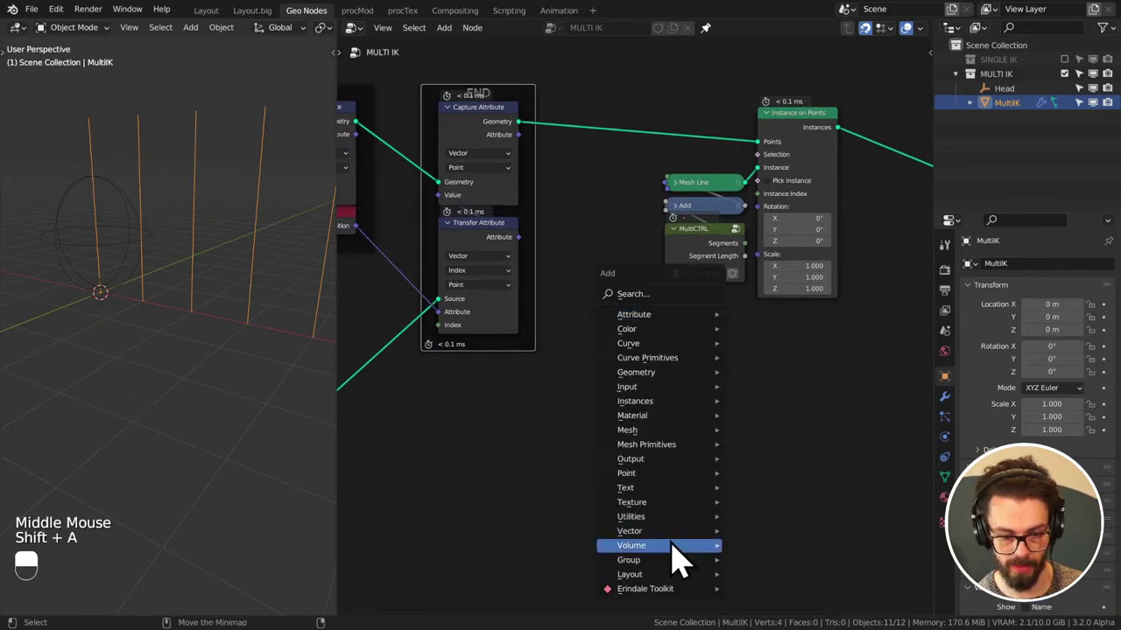
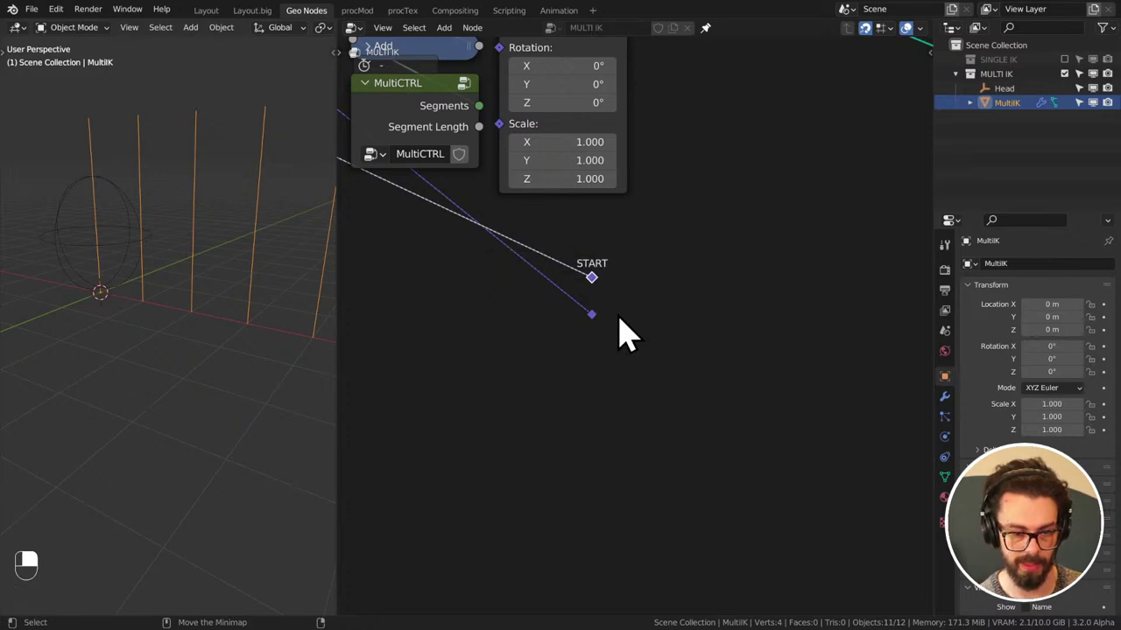
# - Label the second reroute point END to match the START reroute
pyautogui.click(608, 331)
pyautogui.press('g')
pyautogui.click(601, 355)
pyautogui.press('F2')
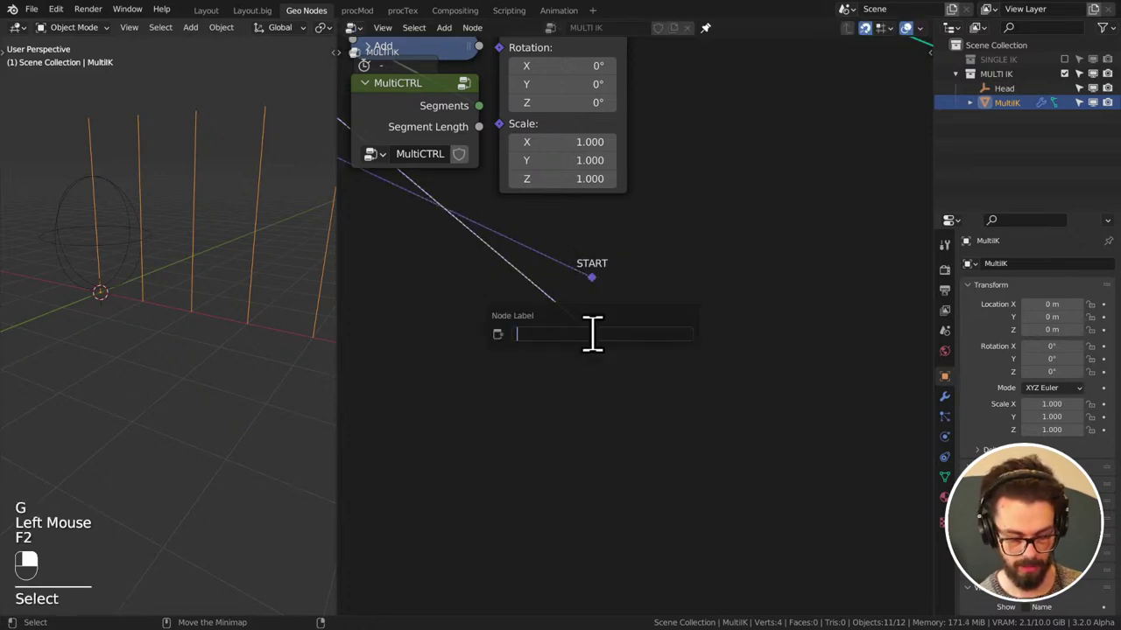
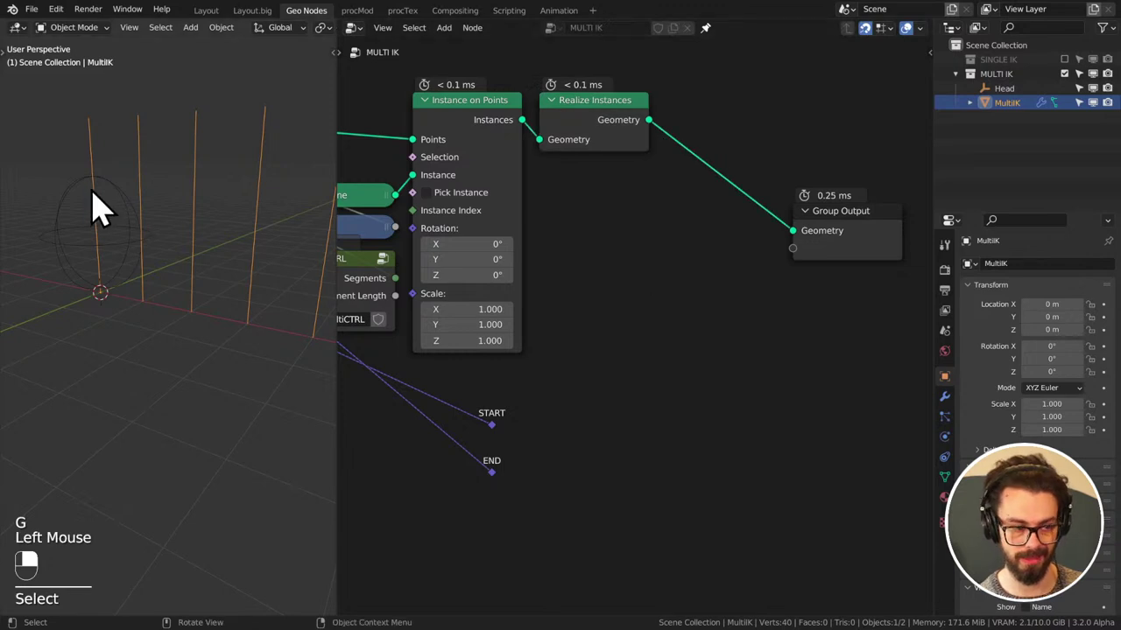
# - Adjust the START and END reroutes via their context menus and save
pyautogui.scroll(-3)
pyautogui.middleClick(226, 255)
pyautogui.scroll(-3)
pyautogui.click(509, 408)
pyautogui.middleClick(509, 408)
pyautogui.rightClick(509, 408)
pyautogui.press('g')
pyautogui.click(639, 467)
pyautogui.middleClick(639, 467)
pyautogui.rightClick(639, 468)
pyautogui.press('ctrl+s')
pyautogui.middleClick(521, 413)
pyautogui.scroll(-3)
# - Insert a Set Position node on the link between Realize Instances and the group output
pyautogui.click(580, 260)
pyautogui.middleClick(581, 261)
pyautogui.rightClick(580, 261)
pyautogui.press('g')
pyautogui.moveTo(757, 326); pyautogui.dragTo(716, 297)
pyautogui.scroll(-3)
pyautogui.press('ctrl+s')
# - Add the Vector Switch group node feeding Set Position's Position input and save
pyautogui.press('shift+a')
pyautogui.moveTo(716, 297); pyautogui.dragTo(614, 394)
pyautogui.press('g')
pyautogui.press('g')
pyautogui.press('ctrl+s')
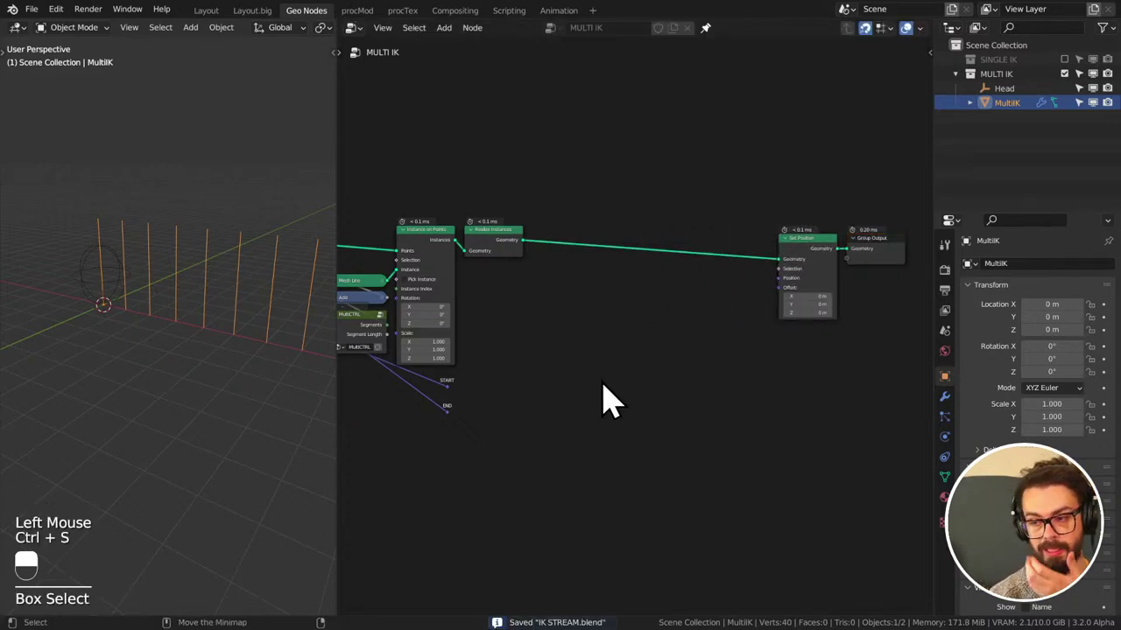
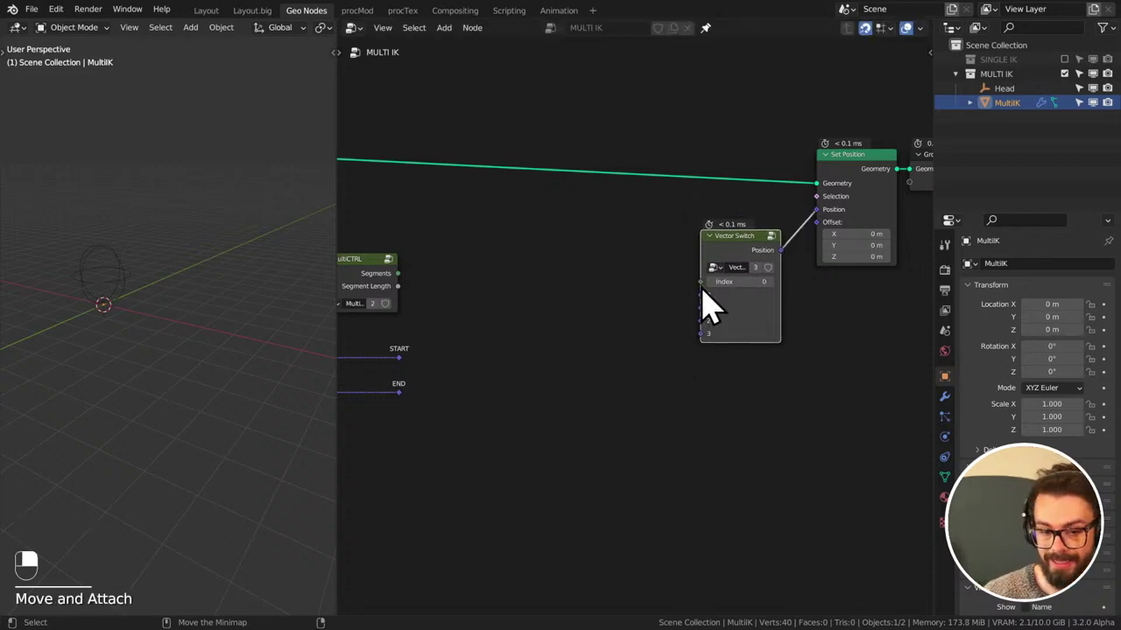
# - Add an Index node and a Subtract math node computing Segments minus Index, left of Vector Switch
pyautogui.moveTo(714, 303); pyautogui.dragTo(611, 232)
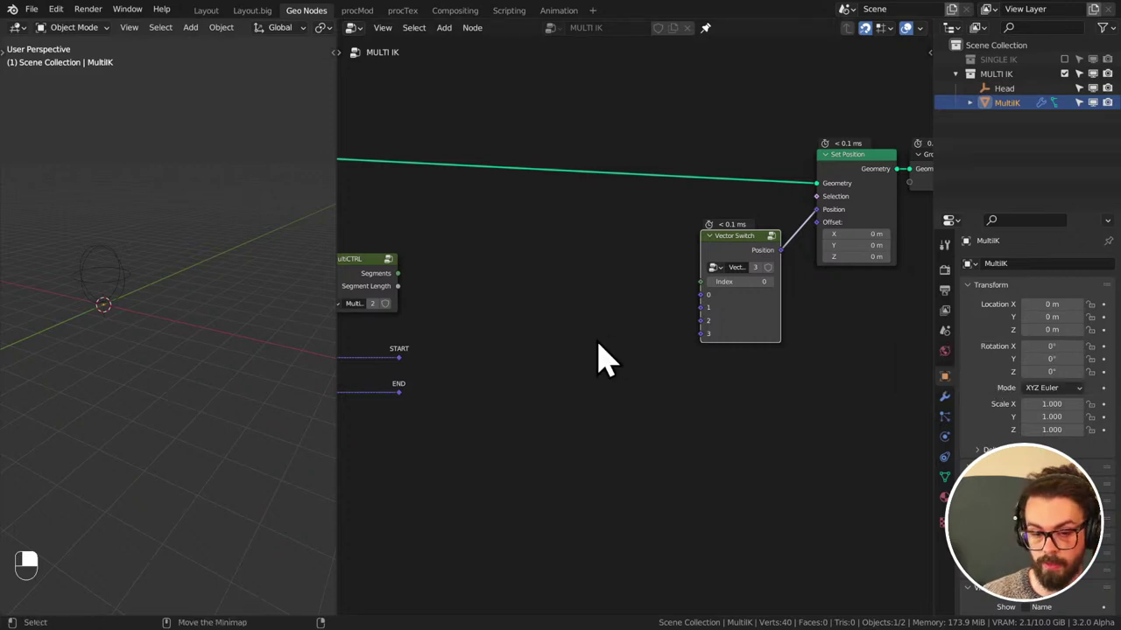
pyautogui.middleClick(591, 321)
pyautogui.middleClick(618, 292)
pyautogui.press('shift+a')
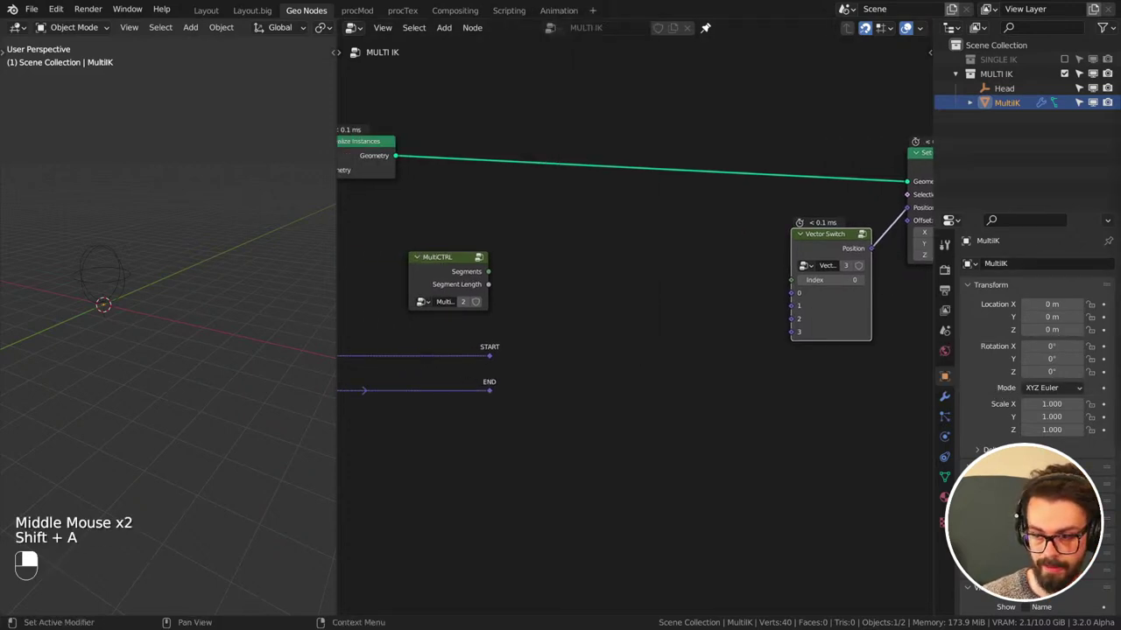
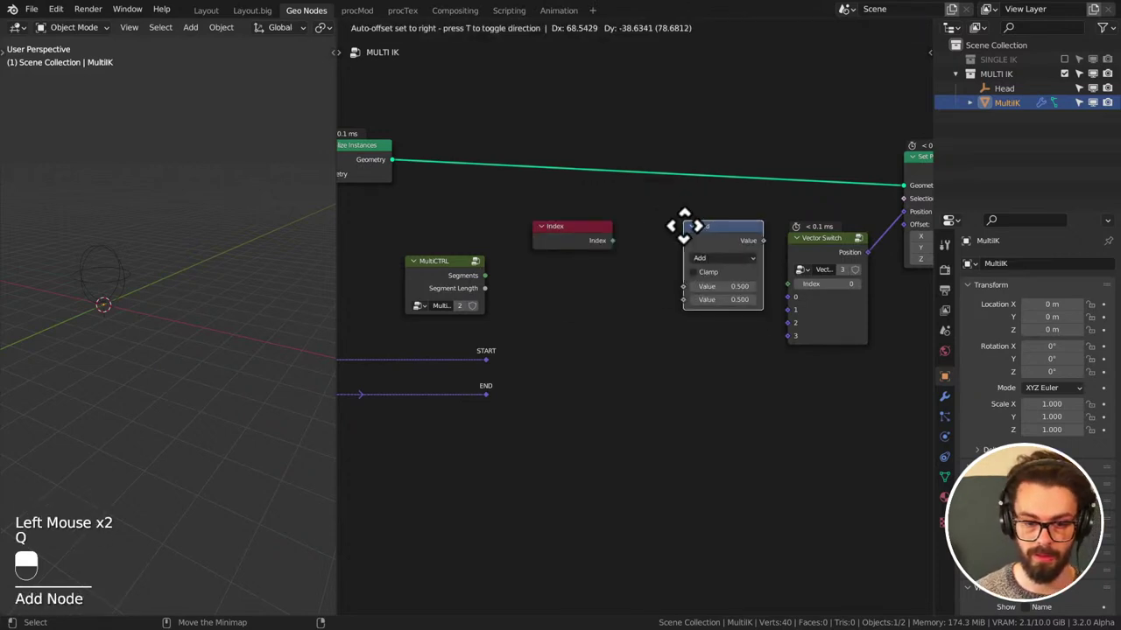
pyautogui.moveTo(687, 251); pyautogui.dragTo(726, 280)
pyautogui.click(625, 262)
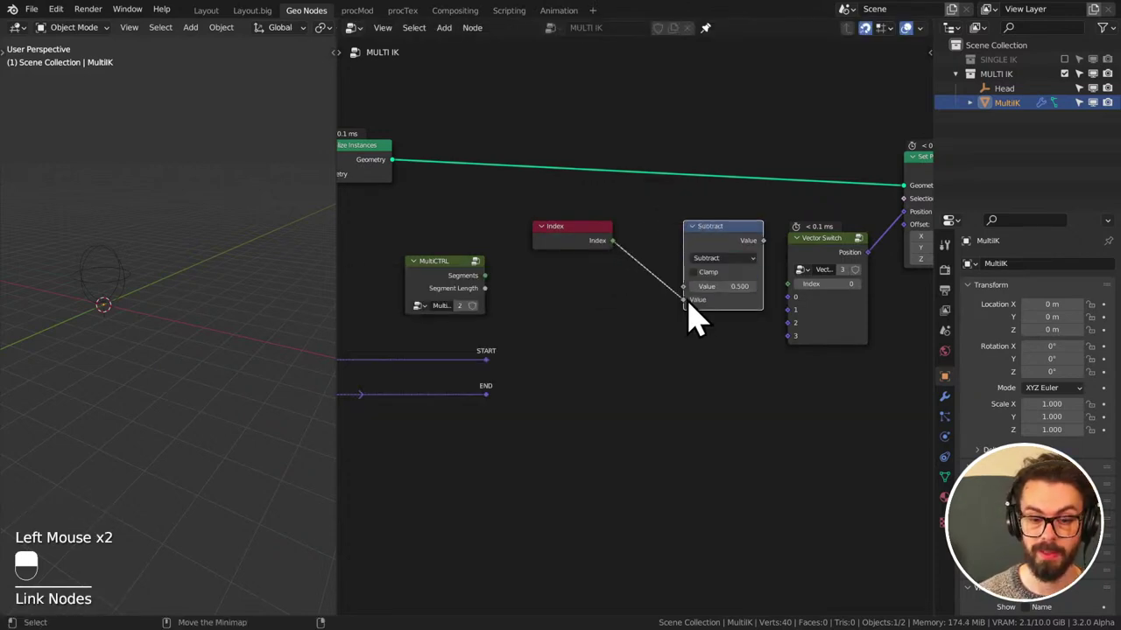
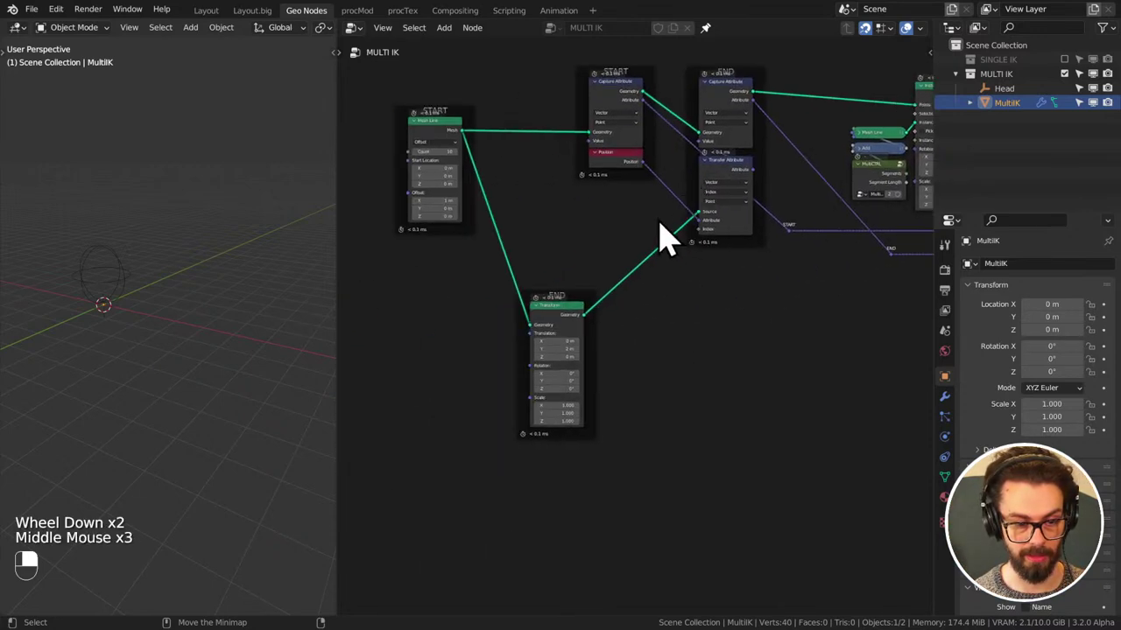
# - Pan the node view to reach the Modulo and Add nodes around the Subtract input
pyautogui.middleClick(575, 361)
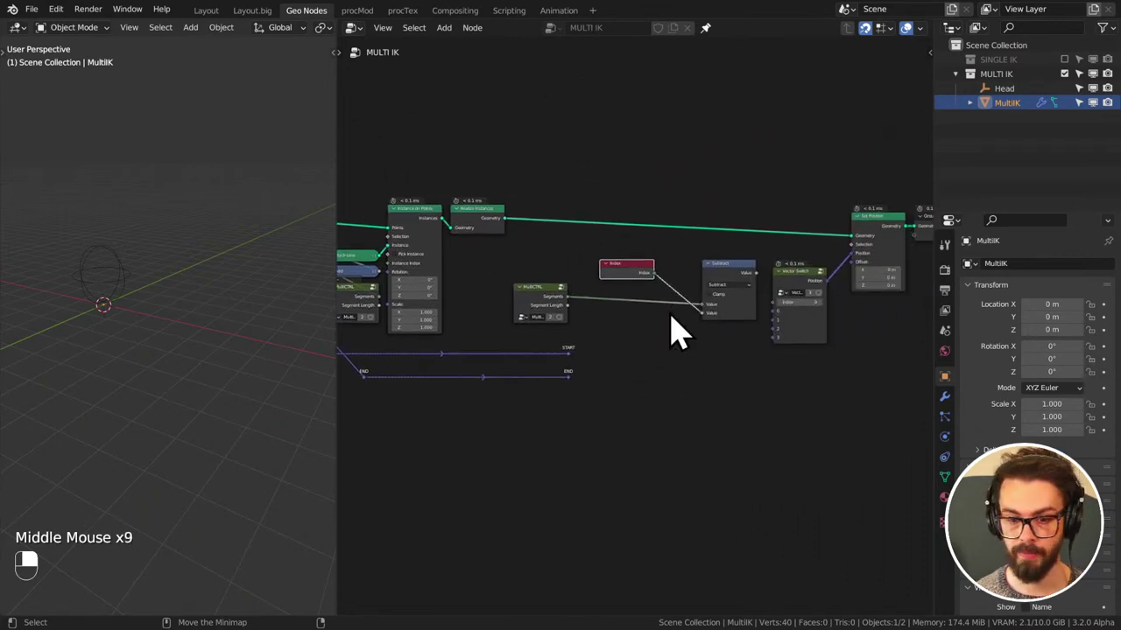
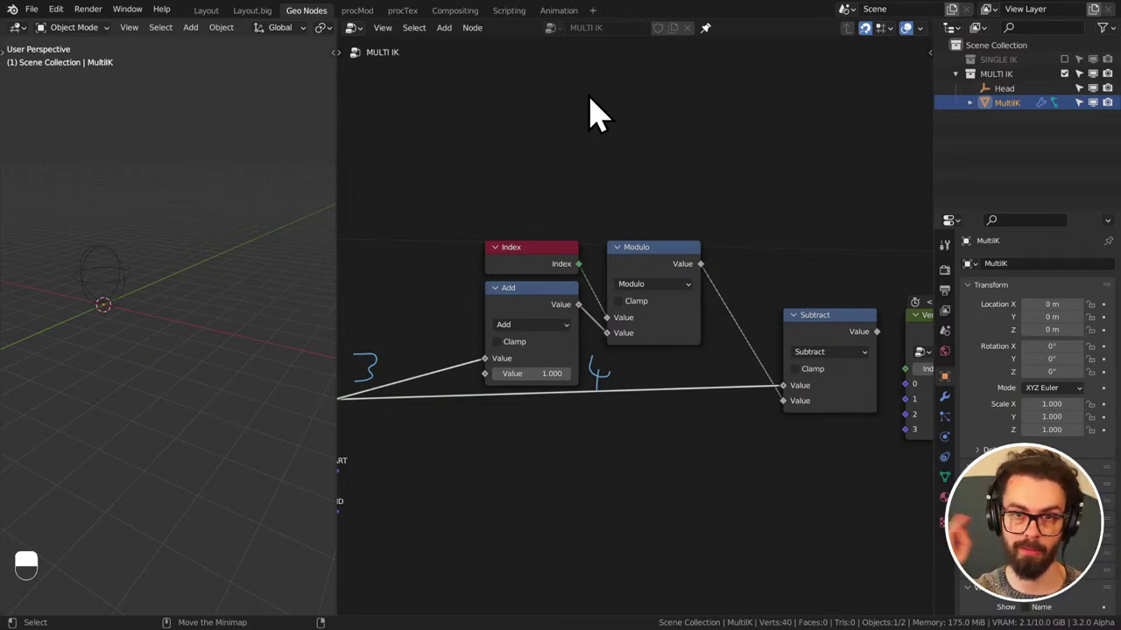
# - Link the MultiCTRL END output across the index chain into the Vector Switch's first input
pyautogui.middleClick(780, 351)
pyautogui.click(698, 283)
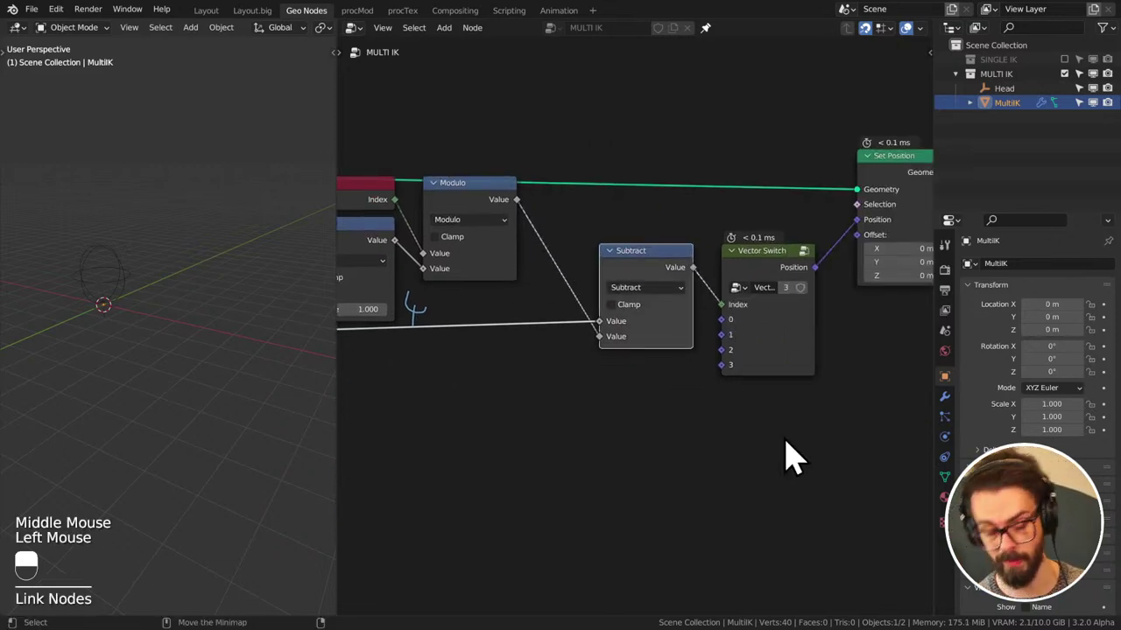
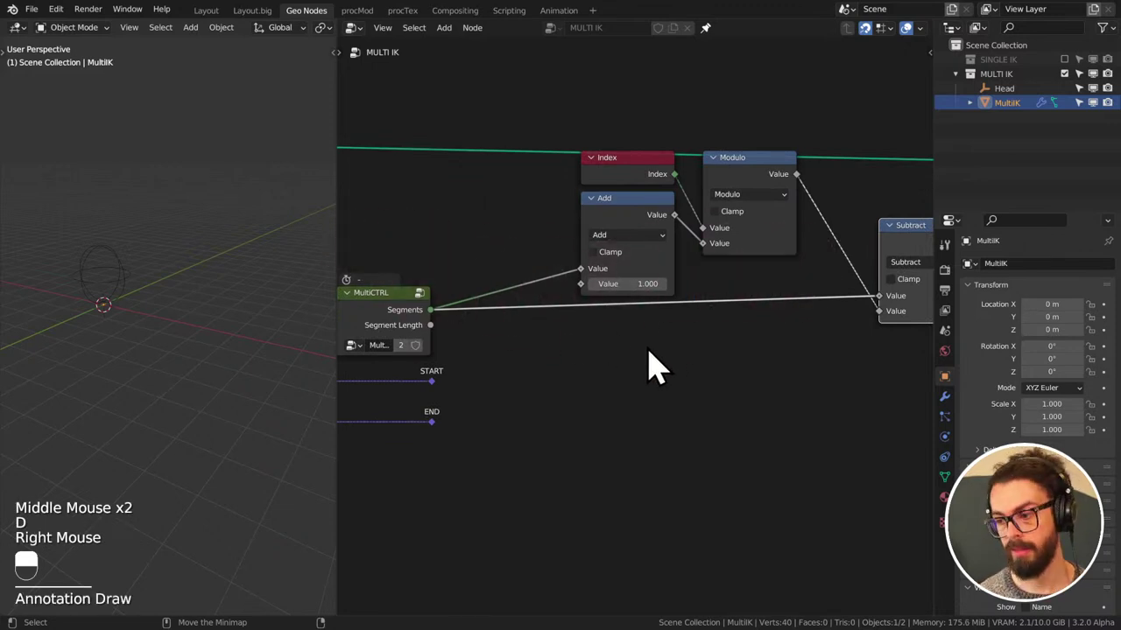
pyautogui.scroll(-3)
pyautogui.middleClick(618, 309)
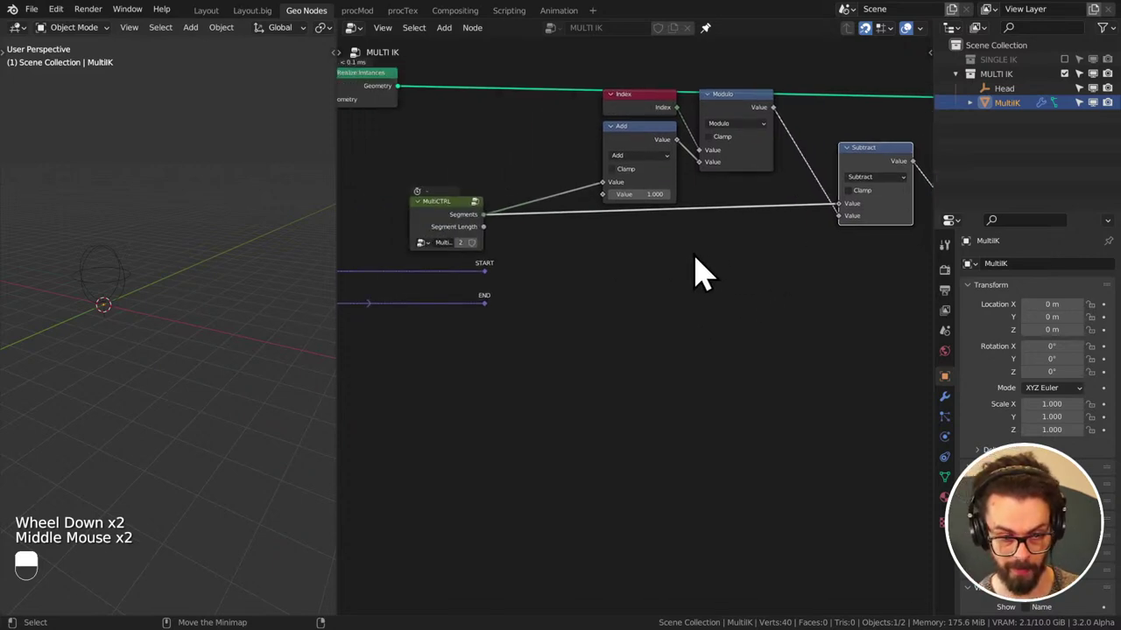
pyautogui.middleClick(545, 295)
pyautogui.scroll(-3)
pyautogui.middleClick(397, 345)
pyautogui.click(397, 345)
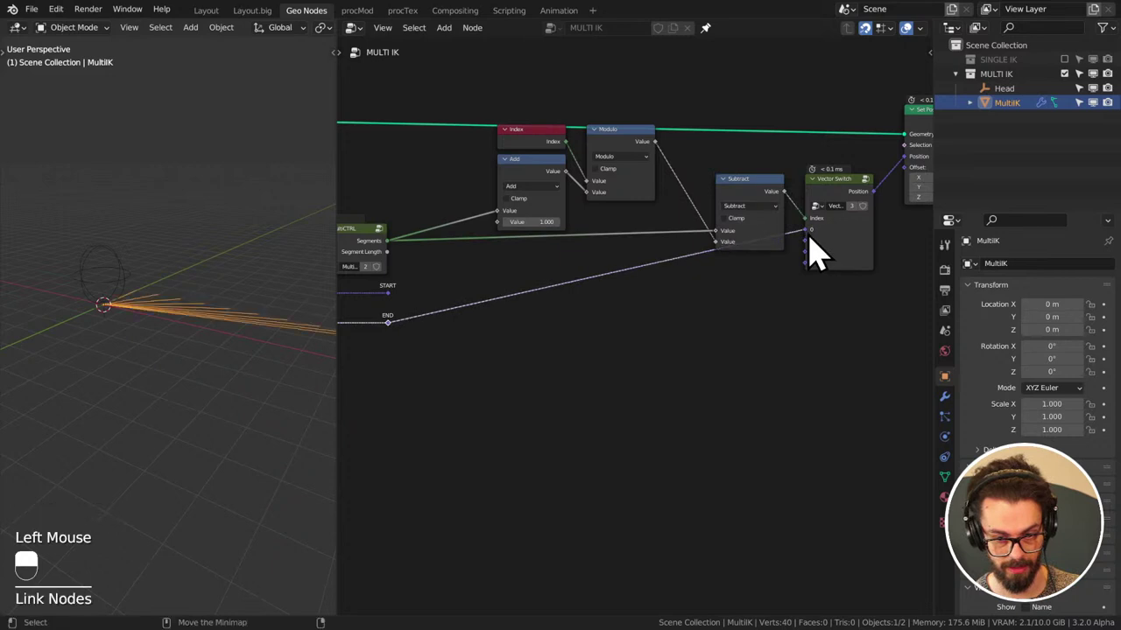
pyautogui.middleClick(250, 368)
pyautogui.scroll(-3)
pyautogui.middleClick(206, 357)
pyautogui.middleClick(205, 381)
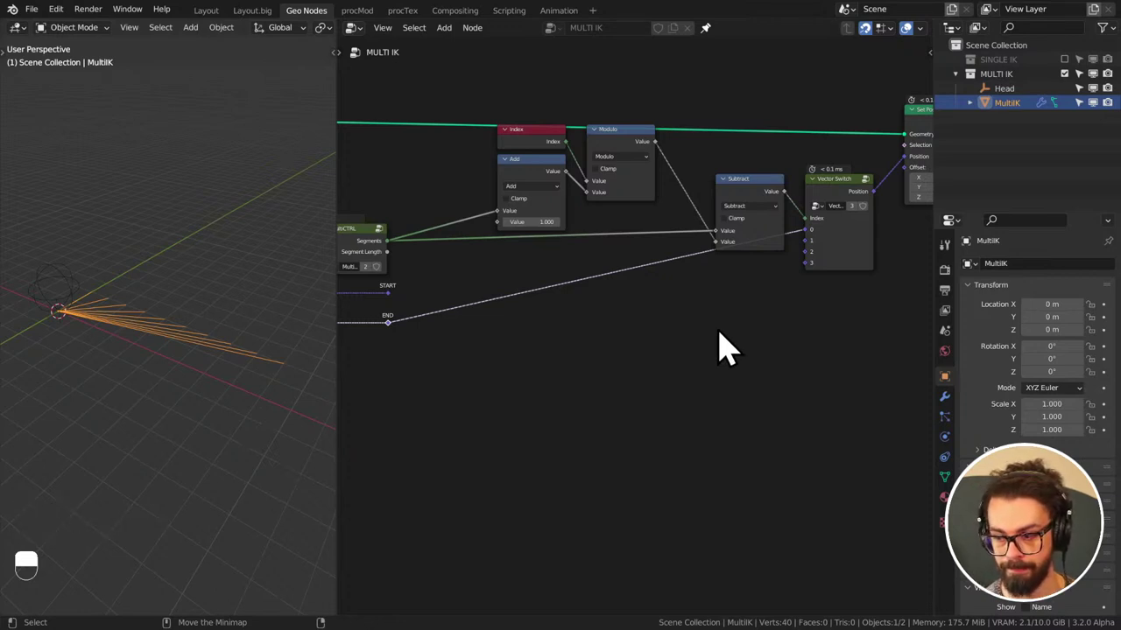
# - Insert a reroute point on the END link and position it to tidy the path
pyautogui.rightClick(690, 272)
pyautogui.press('g')
pyautogui.click(559, 322)
pyautogui.moveTo(738, 196); pyautogui.dragTo(617, 158)
pyautogui.press('g')
pyautogui.moveTo(617, 158); pyautogui.dragTo(545, 185)
pyautogui.click(608, 152)
pyautogui.press('g')
pyautogui.click(541, 185)
pyautogui.press('F2')
pyautogui.click(545, 186)
pyautogui.press('F1')
pyautogui.click(544, 186)
# - Select the Add node and start relabelling it +1
pyautogui.scroll(3)
pyautogui.middleClick(607, 260)
pyautogui.scroll(3)
pyautogui.doubleClick(612, 140)
pyautogui.click(644, 139)
pyautogui.click(666, 134)
pyautogui.press('F2')
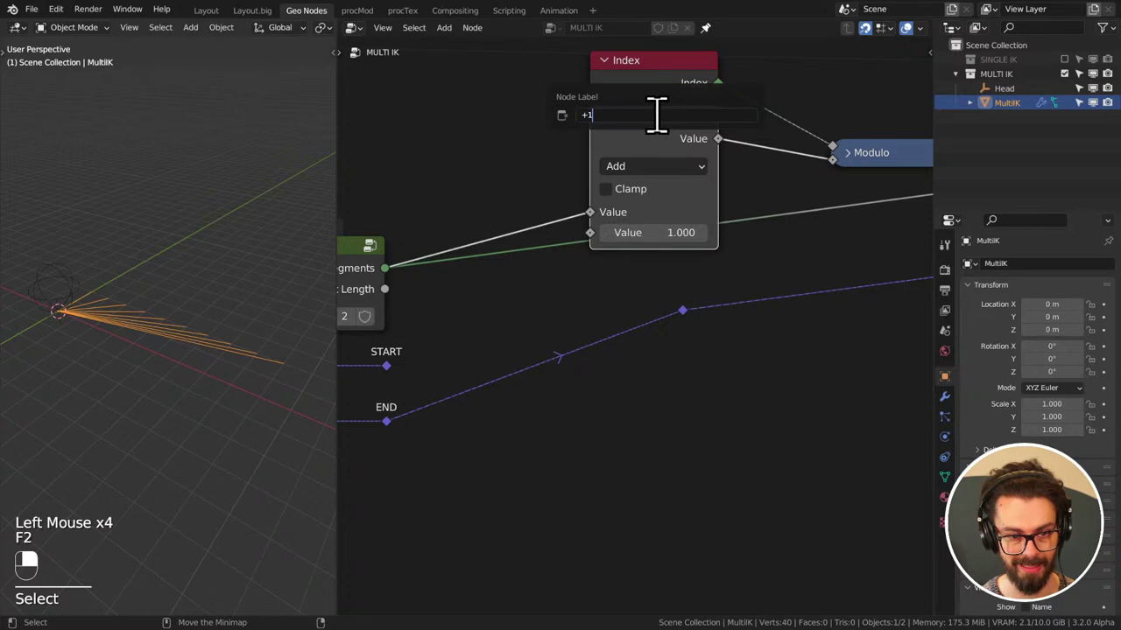
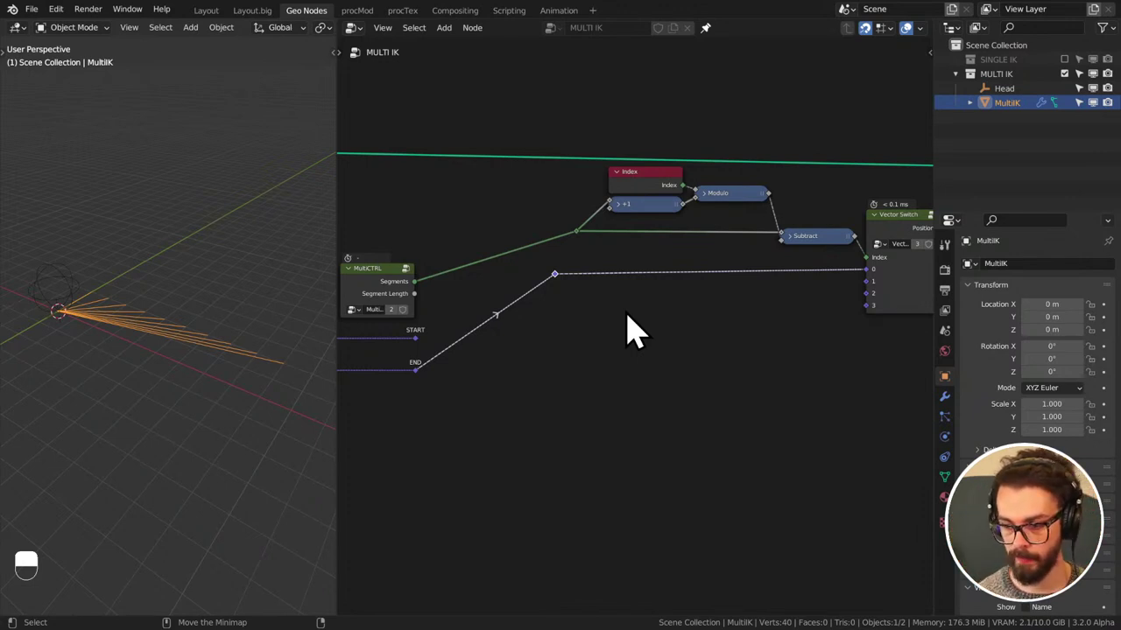
# - Bring up the Shift+A add-node list to insert a group node
pyautogui.press('shift+a')
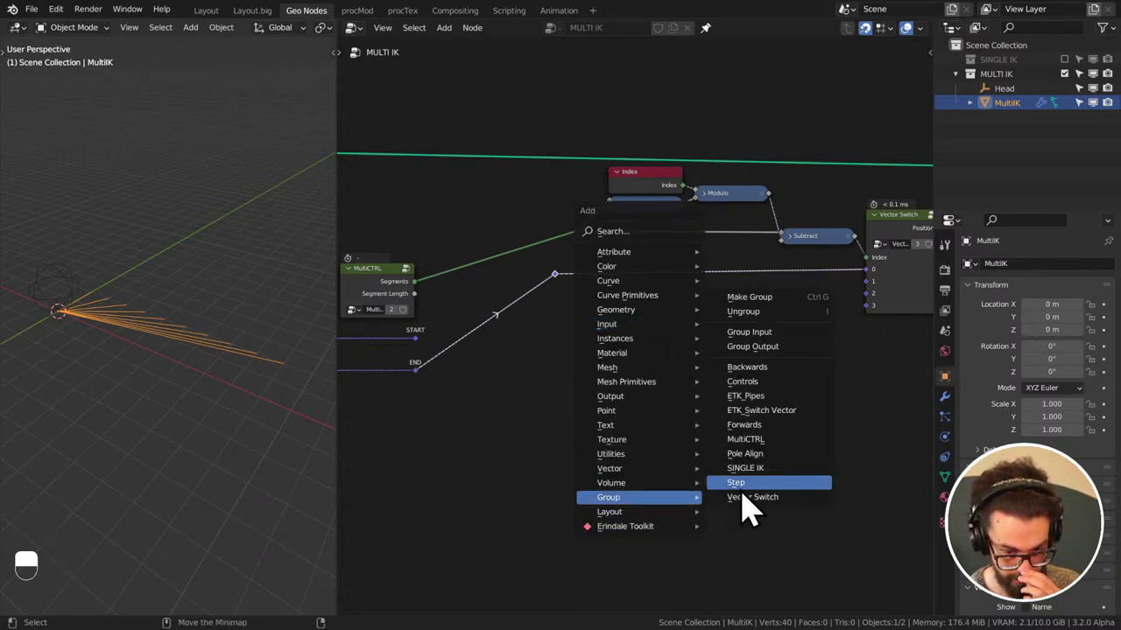
# - Place the Step group below Vector Switch and inspect its sample–subtract–normalize–scale–add chain inside
pyautogui.moveTo(699, 322); pyautogui.dragTo(737, 337)
pyautogui.moveTo(737, 337); pyautogui.dragTo(751, 325)
pyautogui.press('Tab')
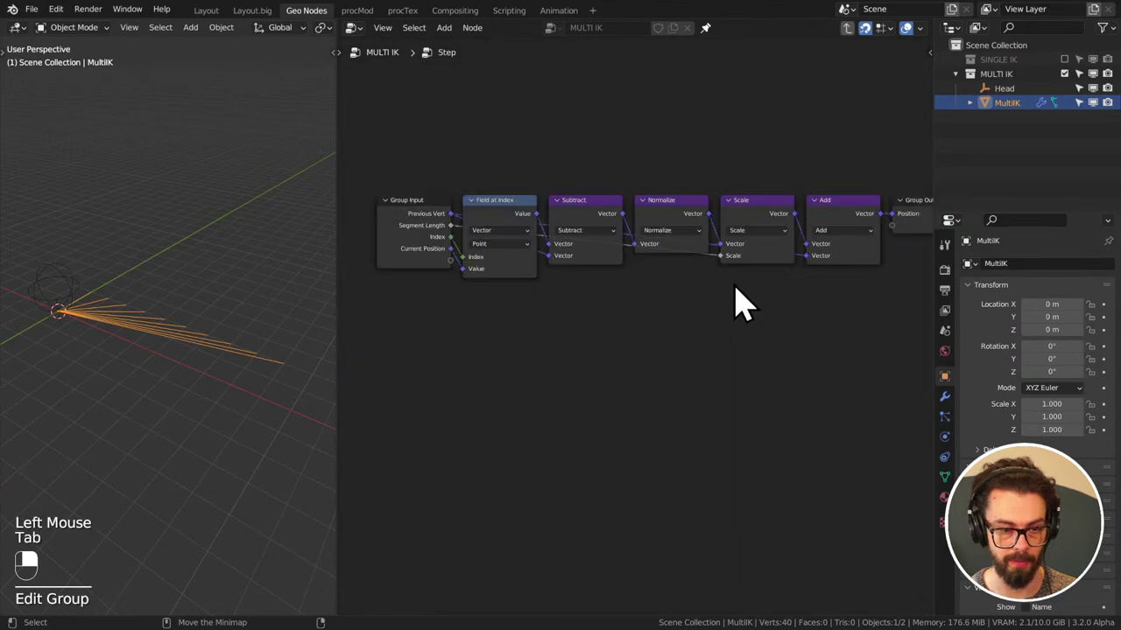
pyautogui.middleClick(567, 269)
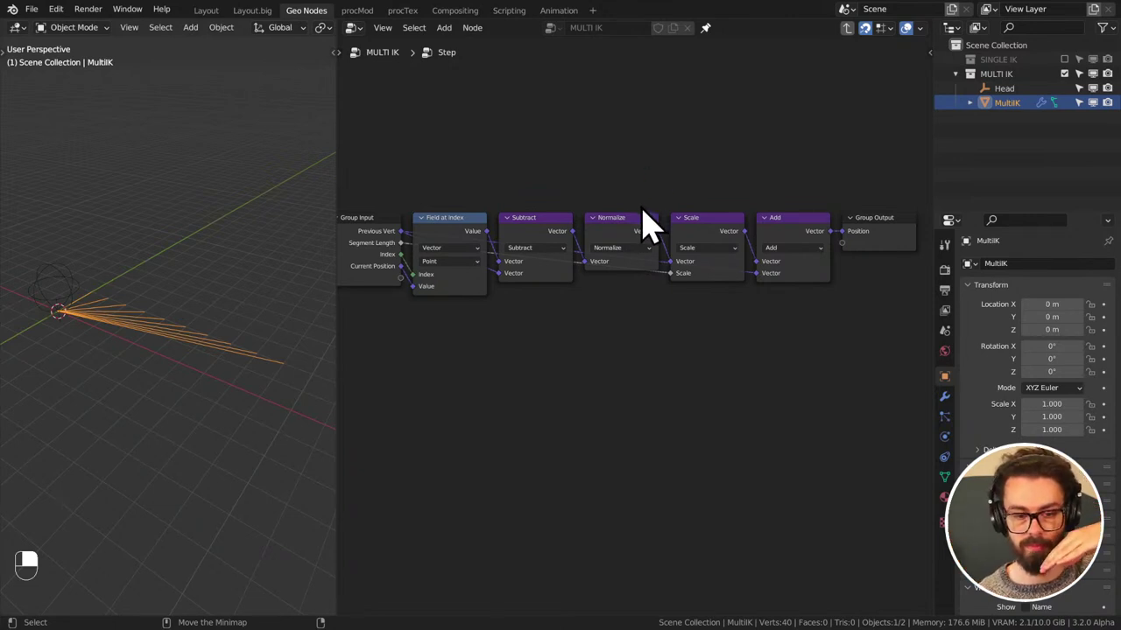
pyautogui.click(650, 234)
pyautogui.click(645, 240)
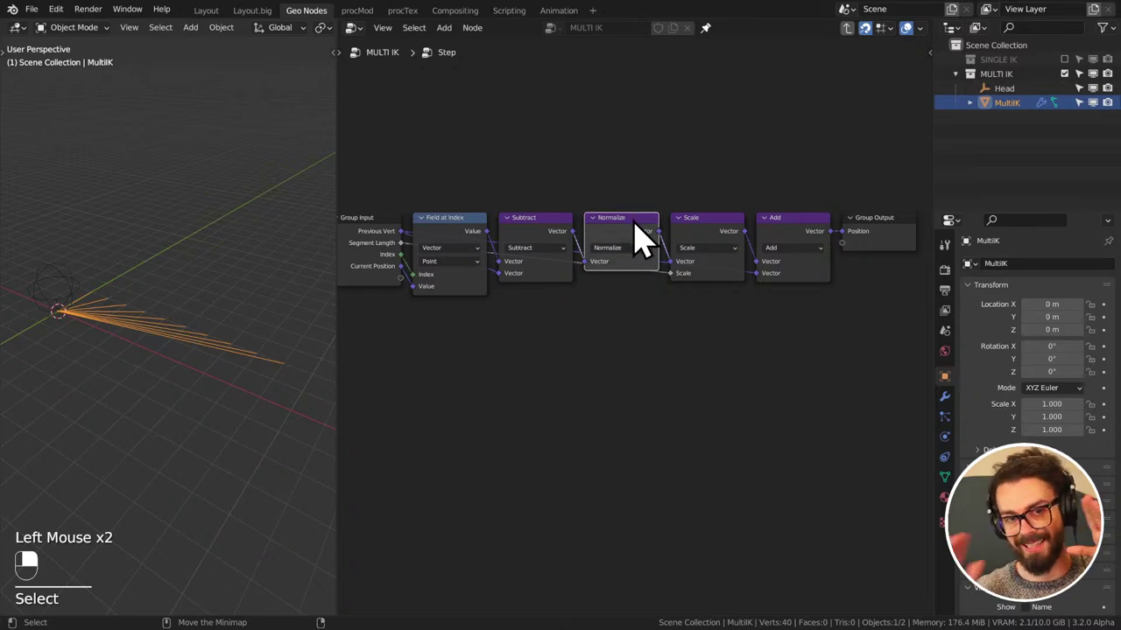
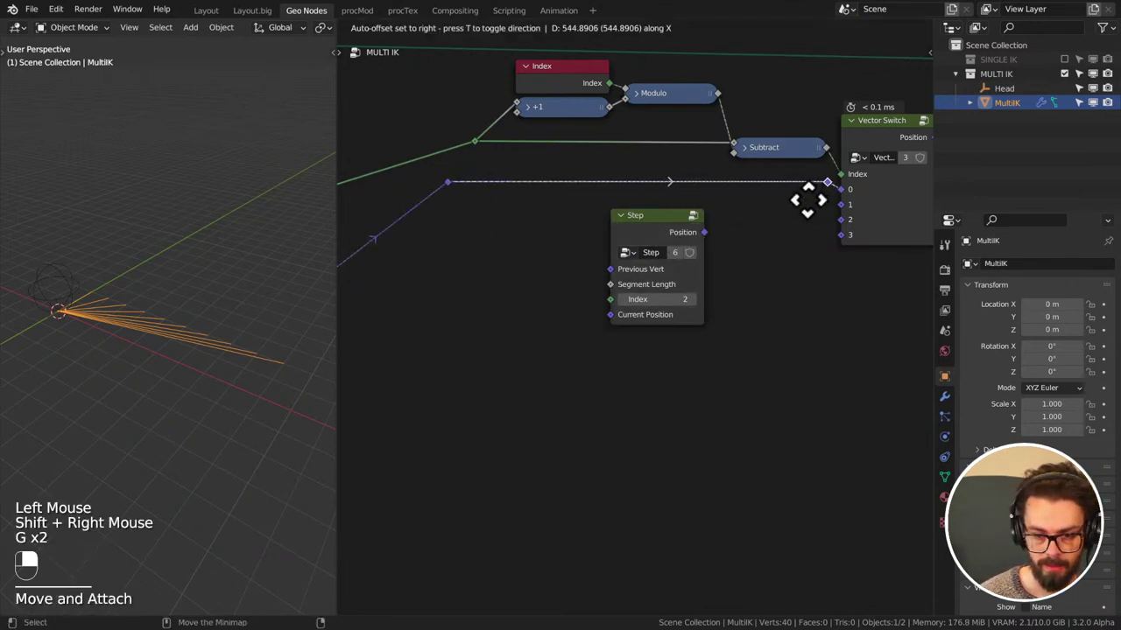
# - Duplicate the Step node, then delete the extra copy to keep a single Step
pyautogui.click(673, 249)
pyautogui.press('shift+d')
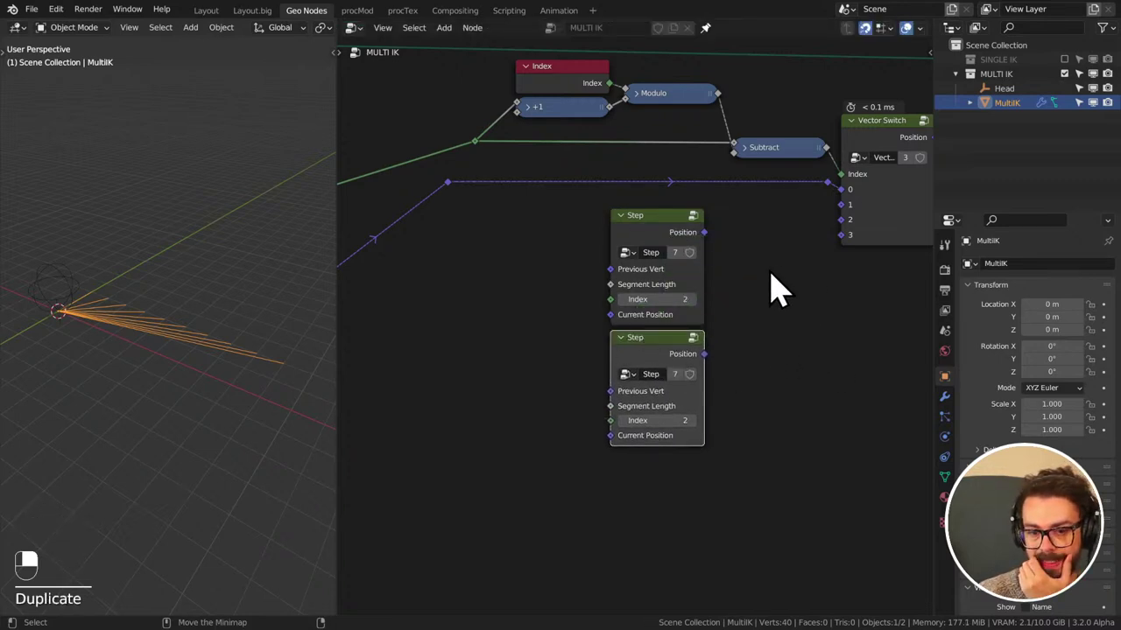
pyautogui.moveTo(719, 256); pyautogui.dragTo(661, 374)
pyautogui.moveTo(661, 374); pyautogui.dragTo(649, 260)
pyautogui.press('x')
# - Move Step beside the Vector Switch, link its Position output into a switch input, and save
pyautogui.scroll(-3)
pyautogui.middleClick(737, 235)
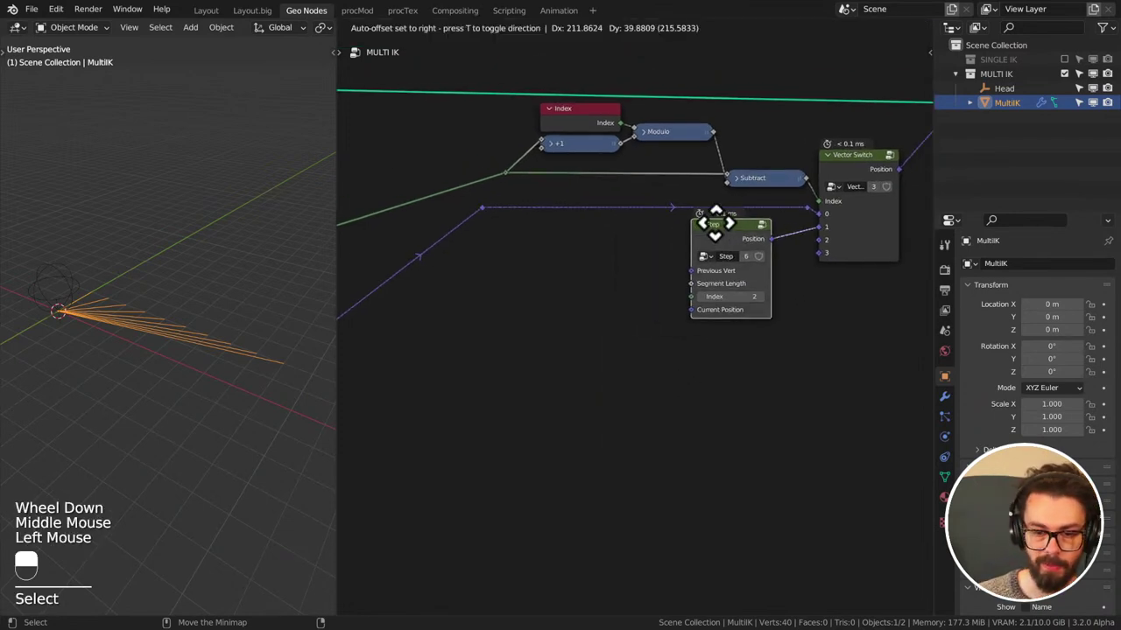
pyautogui.moveTo(641, 310); pyautogui.dragTo(769, 251)
pyautogui.press('g')
pyautogui.click(765, 247)
pyautogui.press('g')
pyautogui.moveTo(696, 265); pyautogui.dragTo(667, 313)
pyautogui.press('ctrl+s')
# - Sketch annotation notes of joints 0–3 over the node tree
pyautogui.middleClick(569, 336)
pyautogui.moveTo(578, 313); pyautogui.dragTo(610, 298)
pyautogui.middleClick(623, 370)
pyautogui.moveTo(610, 298); pyautogui.dragTo(797, 294)
pyautogui.press('d')
pyautogui.moveTo(591, 271); pyautogui.dragTo(798, 293)
pyautogui.press('d')
pyautogui.press('d')
pyautogui.press('d')
pyautogui.press('d')
pyautogui.press('d')
pyautogui.press('d')
pyautogui.press('d')
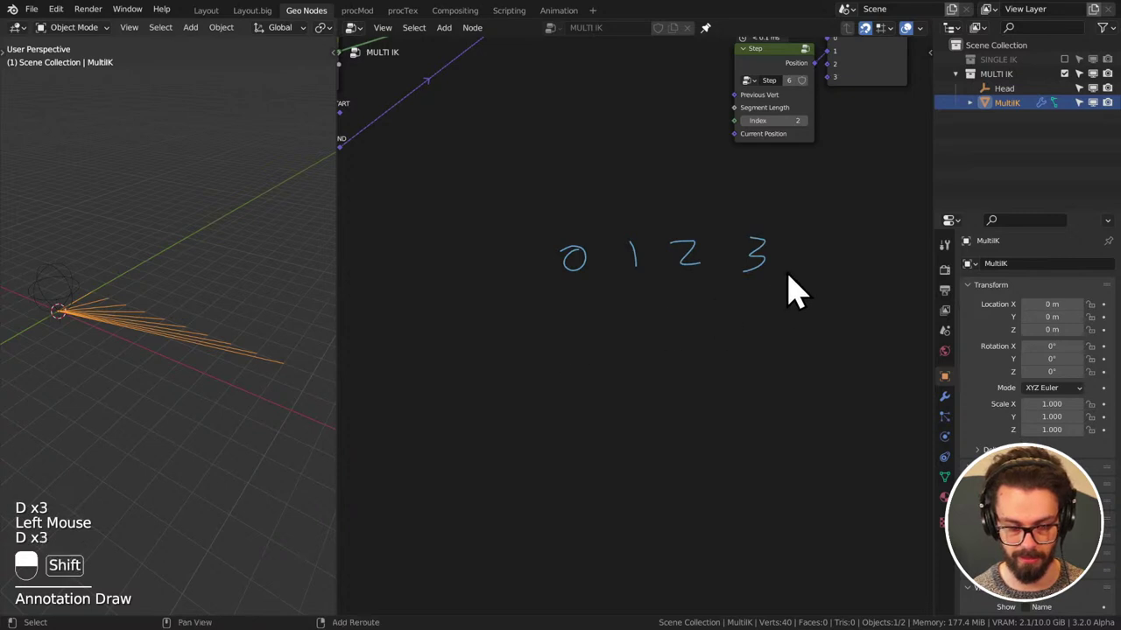
pyautogui.press('d')
pyautogui.click(693, 291)
pyautogui.press('d')
pyautogui.press('d')
pyautogui.rightClick(733, 287)
pyautogui.press('d')
pyautogui.click(692, 284)
pyautogui.press('d')
pyautogui.press('d')
pyautogui.press('d')
pyautogui.press('d')
pyautogui.click(768, 288)
pyautogui.press('d')
pyautogui.press('d')
pyautogui.press('d')
pyautogui.press('d')
pyautogui.click(831, 287)
pyautogui.press('d')
pyautogui.press('d')
pyautogui.click(851, 287)
pyautogui.press('d')
pyautogui.click(860, 306)
pyautogui.press('d')
pyautogui.middleClick(751, 353)
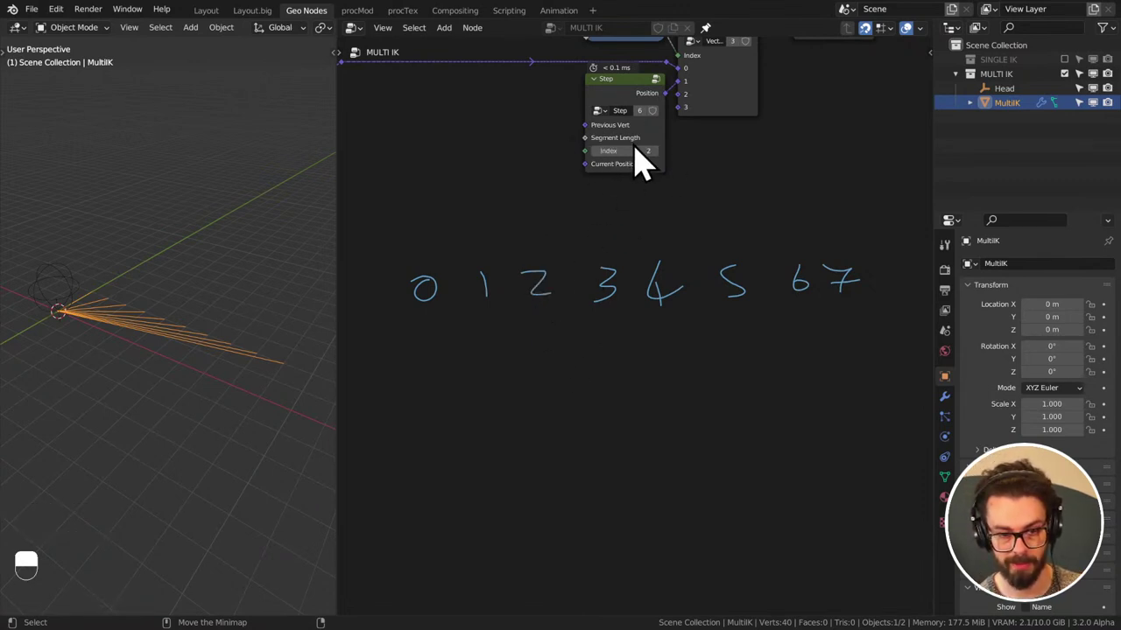
pyautogui.press('d')
pyautogui.click(547, 258)
pyautogui.press('d')
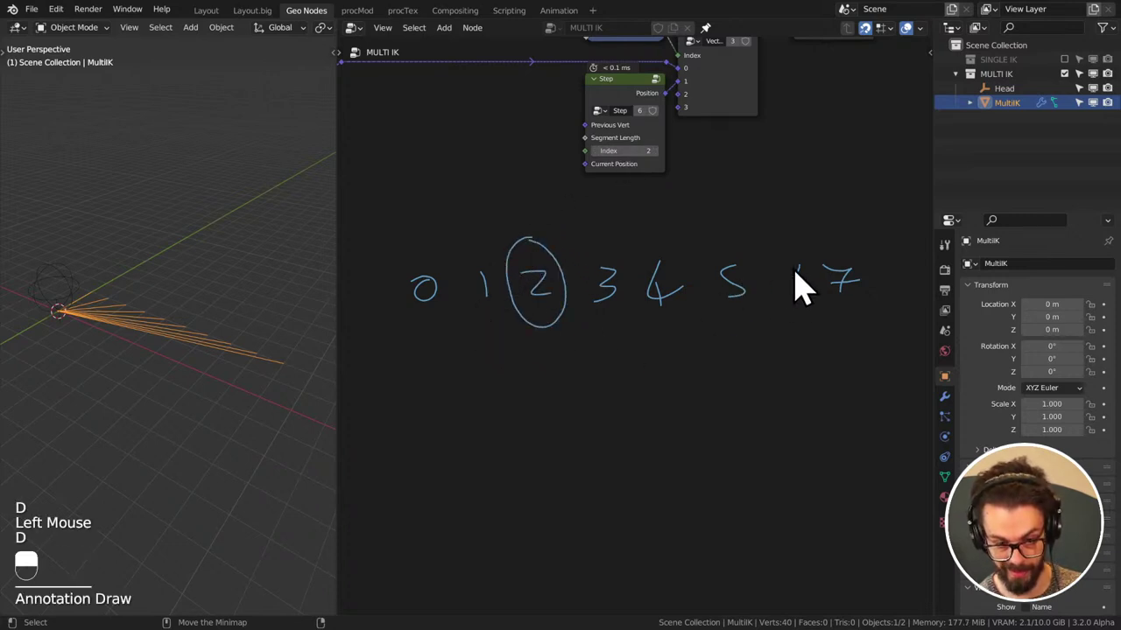
pyautogui.press('d')
pyautogui.click(825, 272)
pyautogui.press('d')
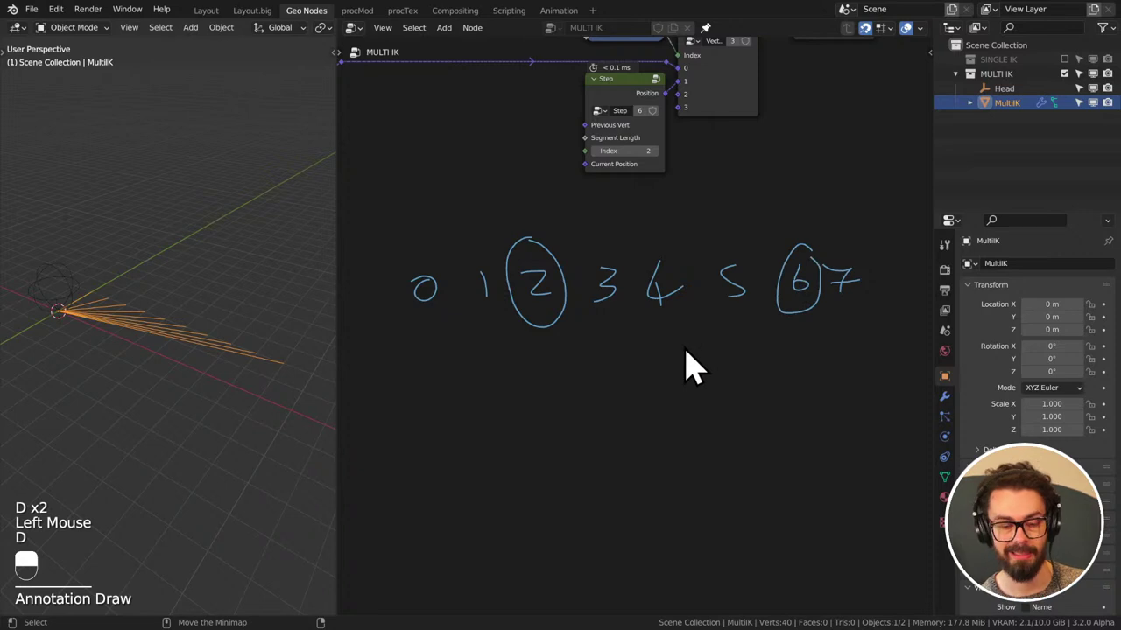
pyautogui.middleClick(579, 175)
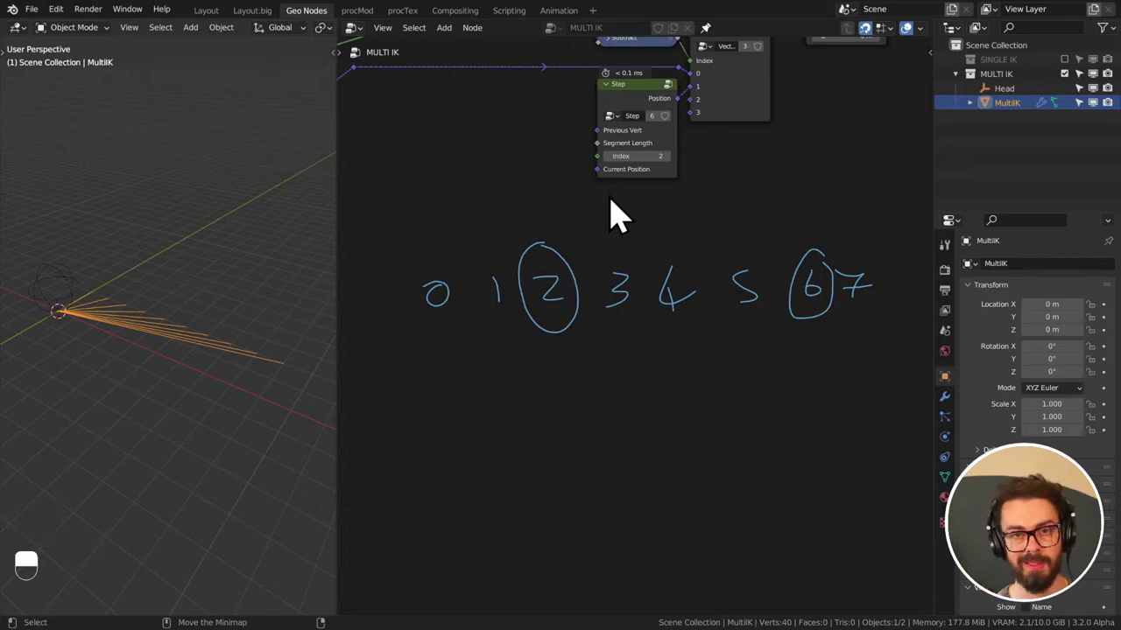
pyautogui.middleClick(538, 259)
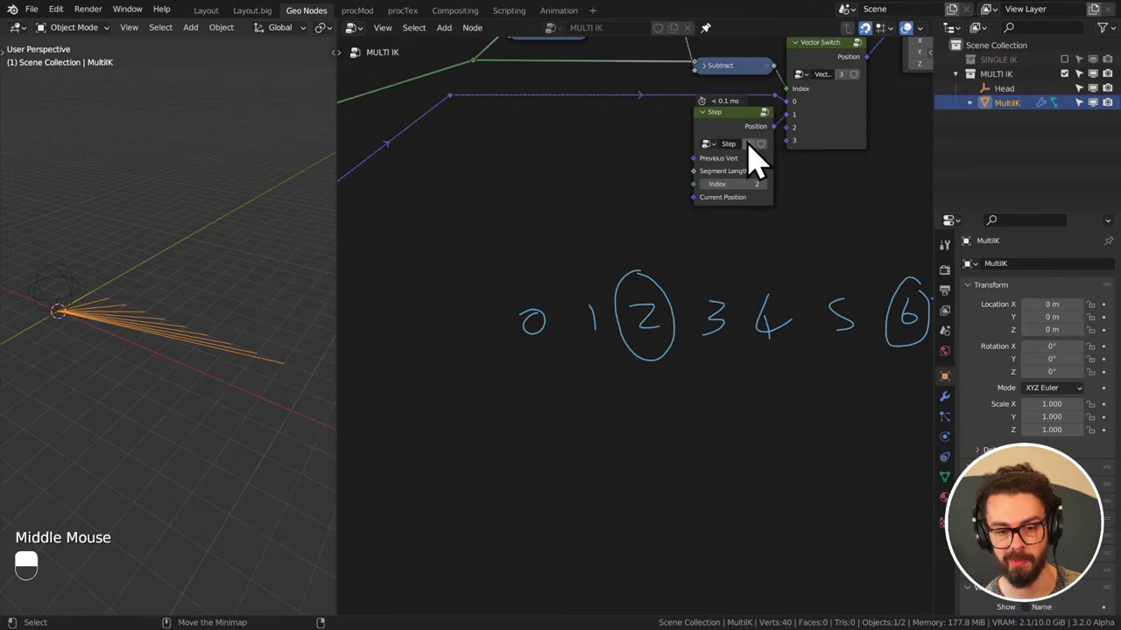
pyautogui.middleClick(659, 264)
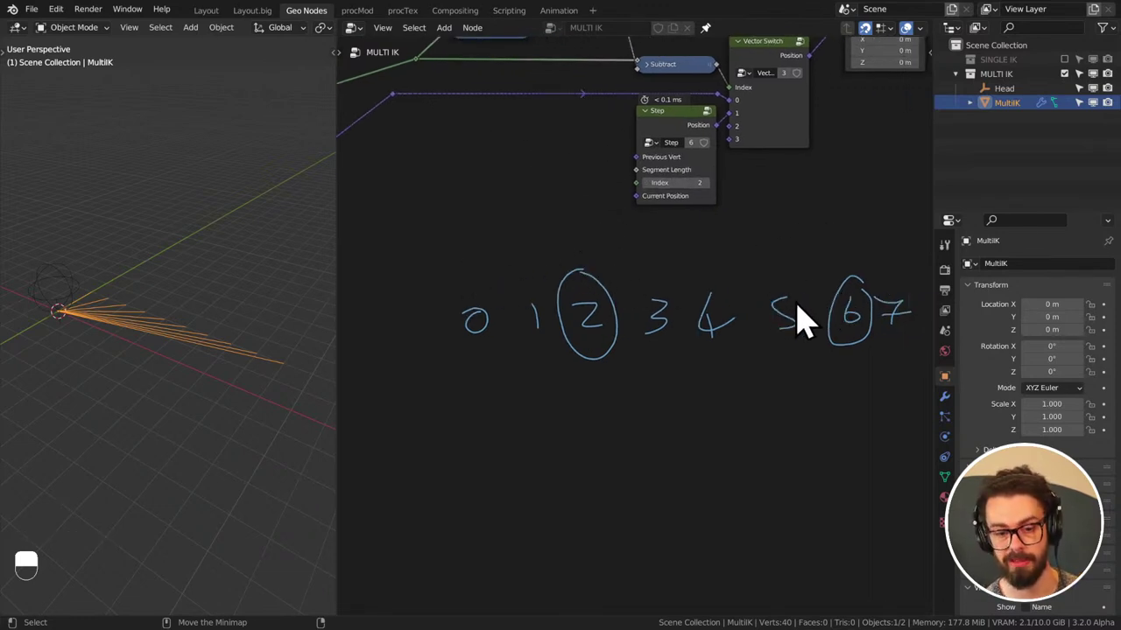
pyautogui.middleClick(669, 293)
pyautogui.middleClick(642, 269)
pyautogui.scroll(-3)
pyautogui.middleClick(747, 322)
pyautogui.click(685, 77)
pyautogui.moveTo(685, 78); pyautogui.dragTo(600, 264)
pyautogui.middleClick(729, 315)
pyautogui.press('q')
pyautogui.moveTo(611, 208); pyautogui.dragTo(599, 264)
pyautogui.middleClick(566, 330)
pyautogui.press('d')
pyautogui.click(558, 336)
pyautogui.press('d')
pyautogui.press('d')
pyautogui.click(613, 333)
pyautogui.press('d')
pyautogui.press('d')
pyautogui.press('d')
pyautogui.click(653, 338)
pyautogui.press('d')
pyautogui.press('d')
pyautogui.press('d')
pyautogui.click(711, 333)
pyautogui.press('d')
pyautogui.press('d')
pyautogui.click(759, 323)
pyautogui.press('d')
pyautogui.press('d')
pyautogui.press('d')
pyautogui.press('d')
pyautogui.moveTo(835, 326); pyautogui.dragTo(897, 338)
pyautogui.press('d')
pyautogui.press('d')
pyautogui.press('d')
pyautogui.press('d')
pyautogui.press('d')
pyautogui.press('d')
pyautogui.press('d')
pyautogui.press('d')
pyautogui.press('d')
pyautogui.click(923, 321)
pyautogui.press('d')
pyautogui.click(926, 331)
pyautogui.press('d')
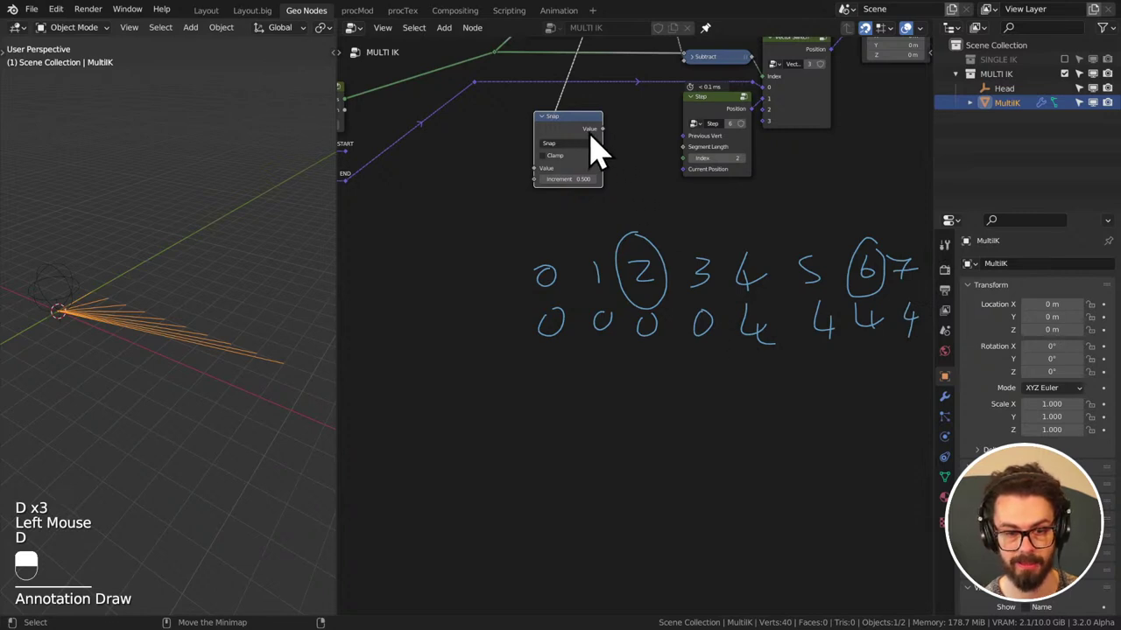
pyautogui.press('d')
pyautogui.click(556, 270)
pyautogui.press('d')
pyautogui.press('d')
pyautogui.click(637, 248)
pyautogui.press('d')
pyautogui.press('d')
pyautogui.press('d')
pyautogui.press('d')
pyautogui.moveTo(581, 392); pyautogui.dragTo(777, 377)
pyautogui.press('d')
pyautogui.press('d')
pyautogui.press('d')
pyautogui.press('d')
pyautogui.press('d')
pyautogui.moveTo(777, 392); pyautogui.dragTo(777, 378)
pyautogui.press('d')
pyautogui.press('d')
pyautogui.press('d')
pyautogui.press('d')
pyautogui.press('d')
pyautogui.press('d')
pyautogui.press('d')
pyautogui.click(762, 371)
pyautogui.press('d')
pyautogui.press('d')
pyautogui.click(783, 380)
pyautogui.press('d')
pyautogui.press('d')
pyautogui.press('d')
pyautogui.press('d')
pyautogui.rightClick(824, 490)
pyautogui.press('d')
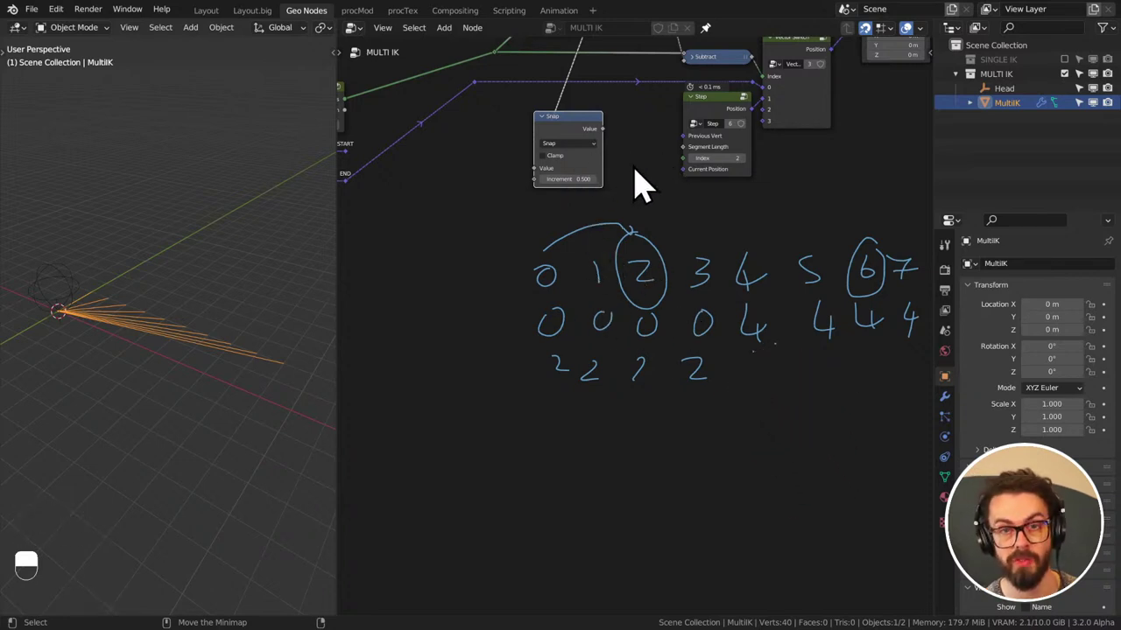
pyautogui.click(756, 362)
pyautogui.press('d')
pyautogui.press('d')
pyautogui.press('d')
pyautogui.click(763, 371)
pyautogui.press('d')
pyautogui.press('d')
pyautogui.press('d')
pyautogui.click(836, 372)
pyautogui.press('d')
pyautogui.press('d')
pyautogui.click(877, 367)
pyautogui.press('d')
pyautogui.press('d')
pyautogui.press('d')
pyautogui.click(905, 364)
pyautogui.press('d')
pyautogui.press('d')
pyautogui.click(856, 227)
pyautogui.press('d')
pyautogui.press('d')
pyautogui.click(872, 250)
pyautogui.press('d')
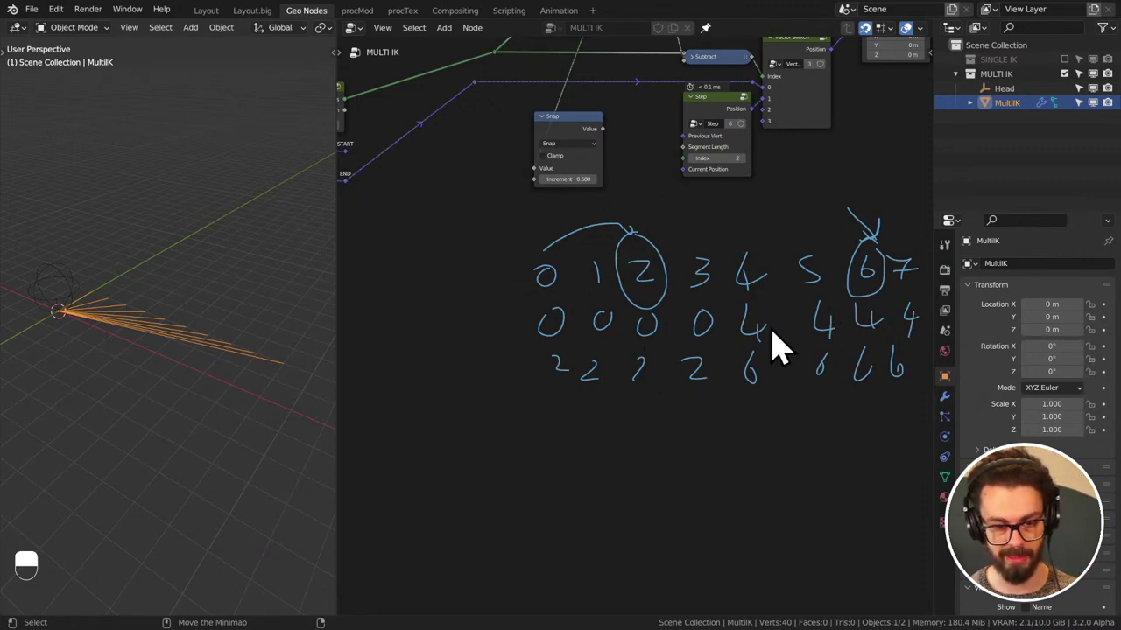
pyautogui.scroll(-3)
pyautogui.middleClick(792, 333)
pyautogui.press('d')
pyautogui.rightClick(861, 273)
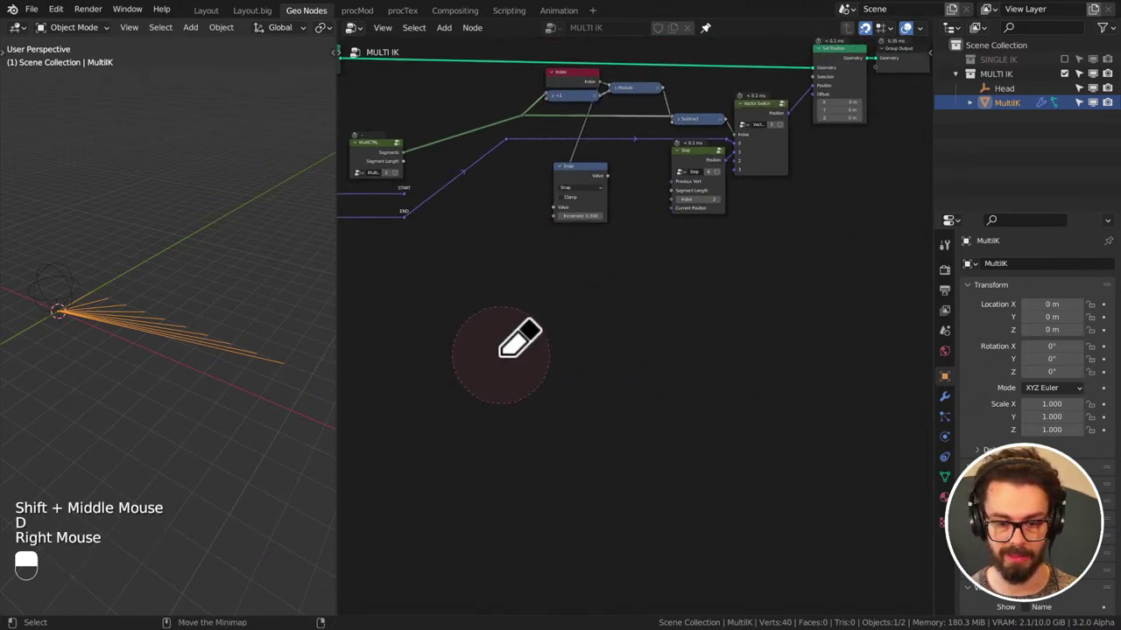
# - Stop annotating and review the Snap node alongside the index math nodes
pyautogui.press('d')
pyautogui.middleClick(624, 258)
pyautogui.scroll(3)
pyautogui.middleClick(682, 390)
pyautogui.middleClick(741, 232)
pyautogui.click(651, 236)
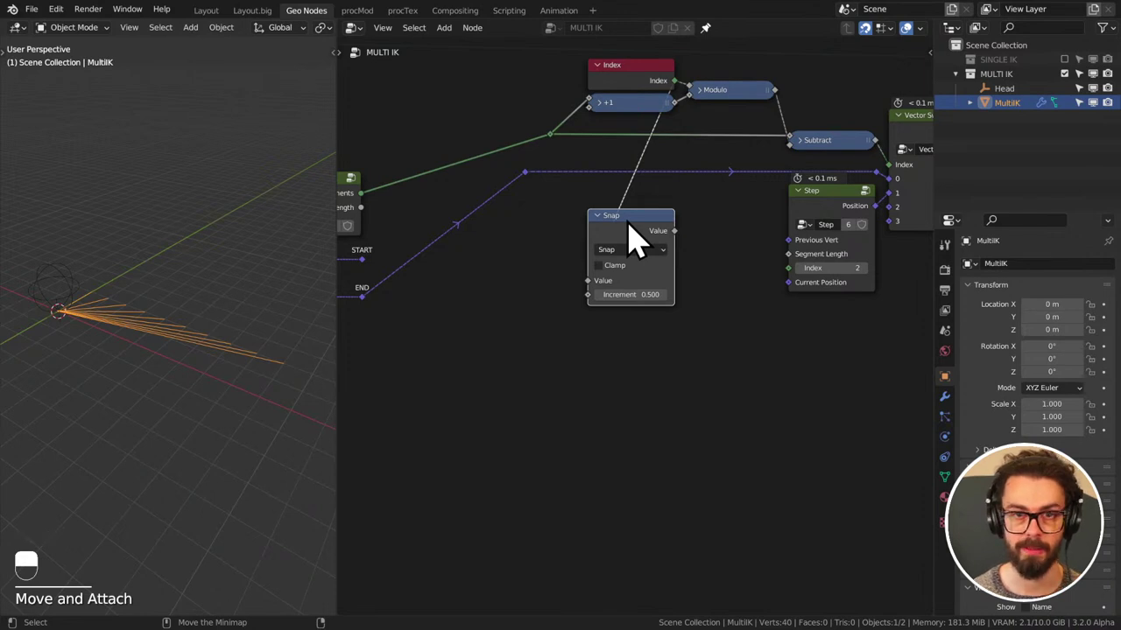
pyautogui.click(686, 125)
pyautogui.middleClick(378, 234)
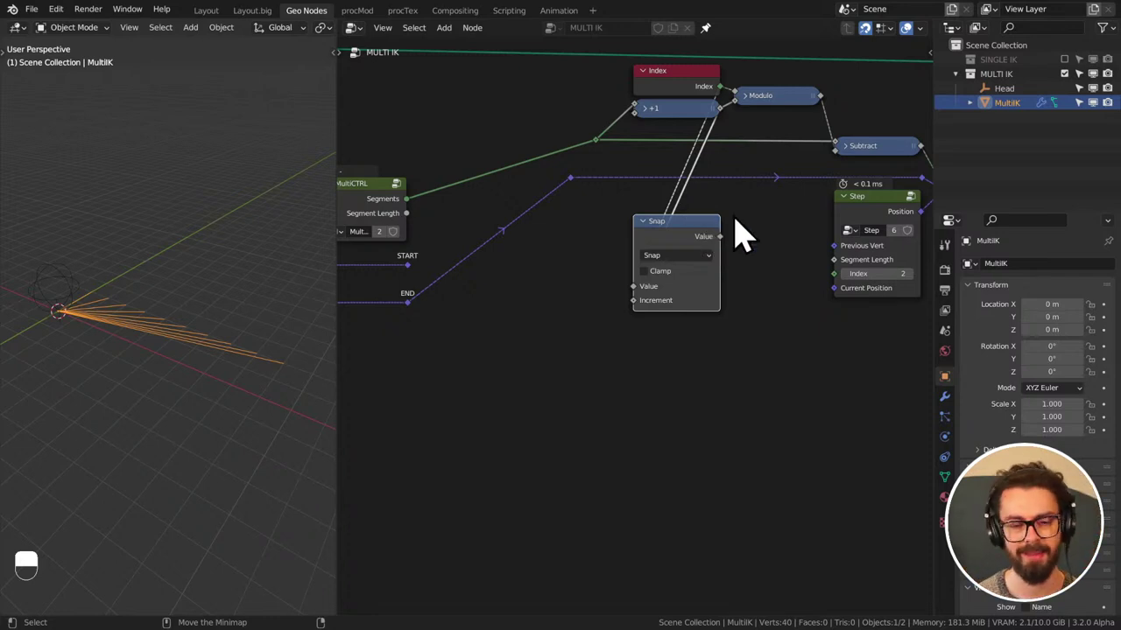
pyautogui.middleClick(750, 238)
# - Wire the index math into Snap's Value and Increment, Step into Vector Switch, and duplicate Snap
pyautogui.click(664, 253)
pyautogui.moveTo(664, 255); pyautogui.dragTo(830, 221)
pyautogui.middleClick(799, 270)
pyautogui.click(830, 221)
pyautogui.moveTo(832, 221); pyautogui.dragTo(835, 239)
pyautogui.click(835, 239)
pyautogui.moveTo(835, 239); pyautogui.dragTo(833, 252)
pyautogui.click(832, 251)
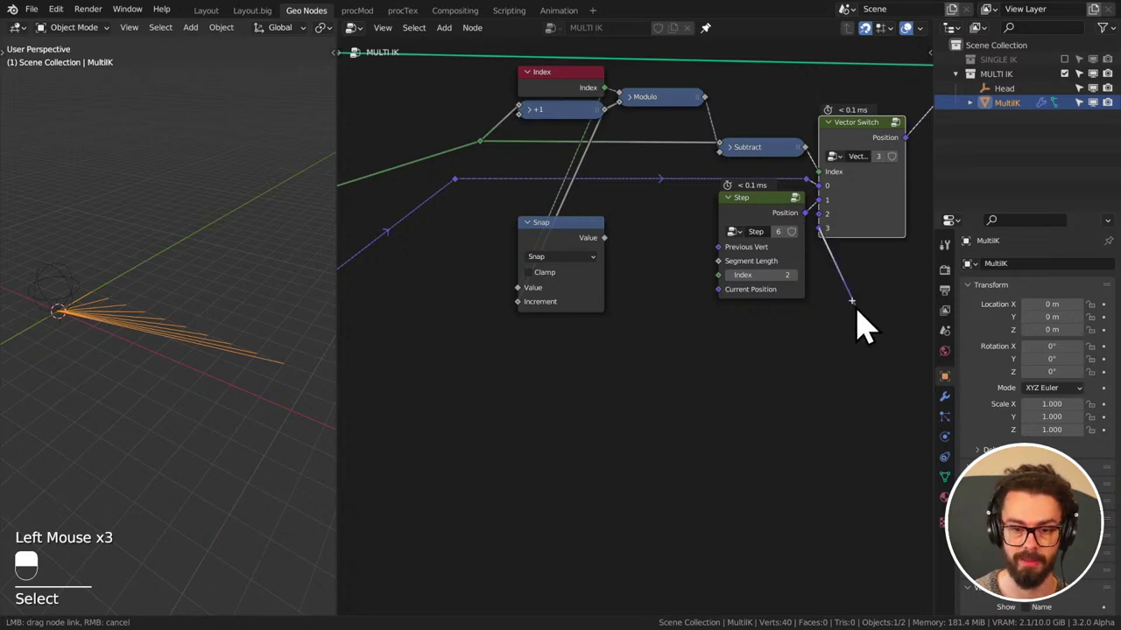
pyautogui.click(582, 250)
pyautogui.press('shift+d')
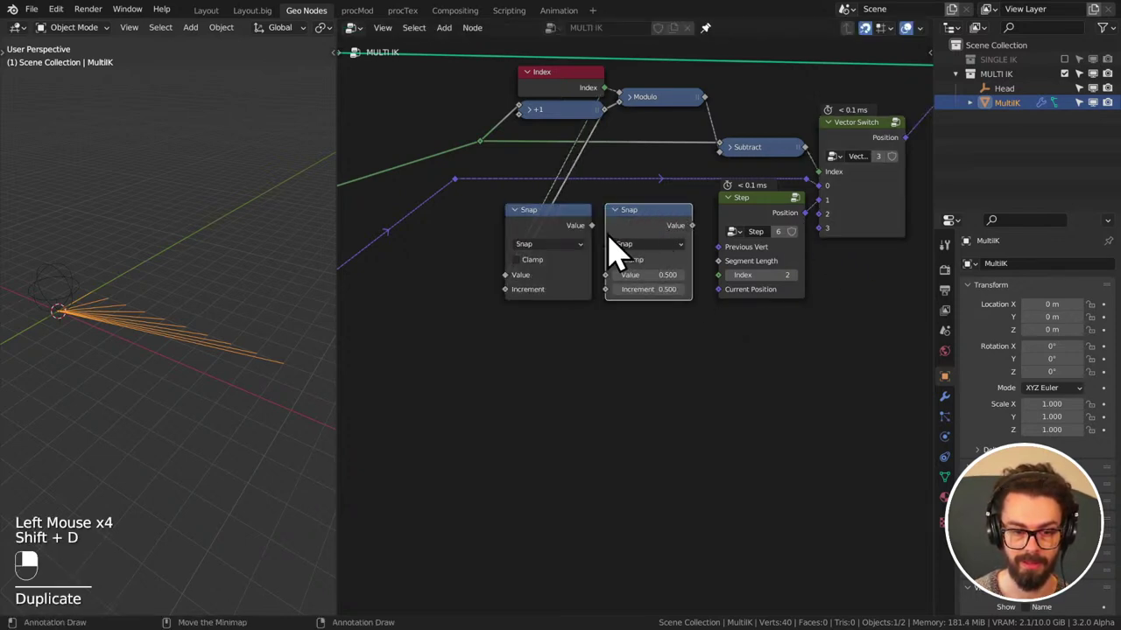
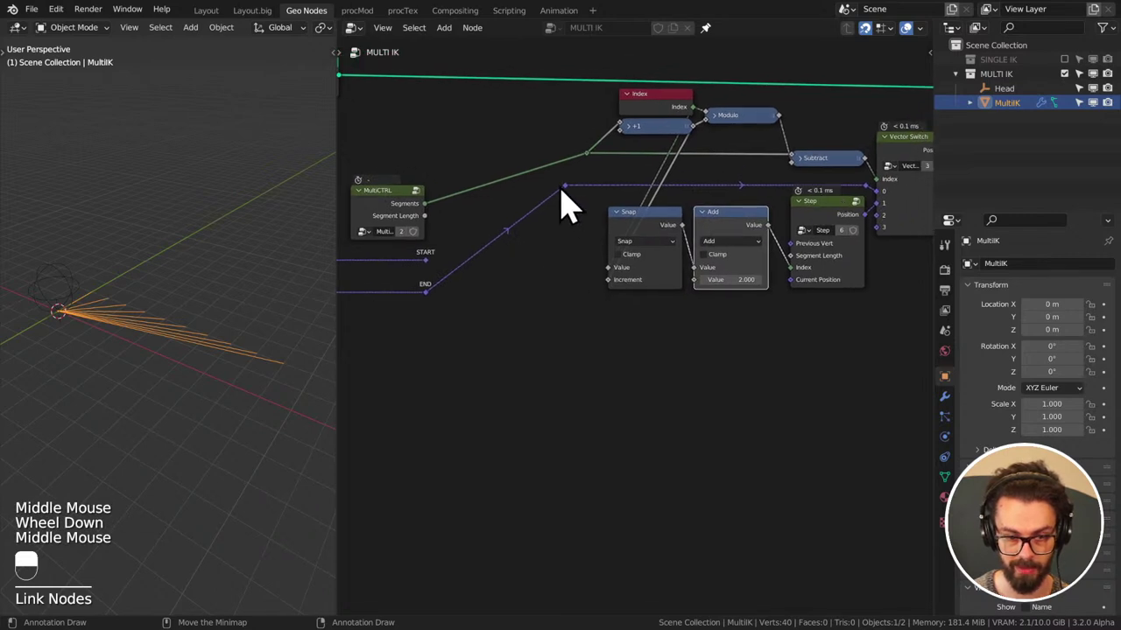
# - Add a reroute point on the position link feeding the Step chain
pyautogui.click(578, 205)
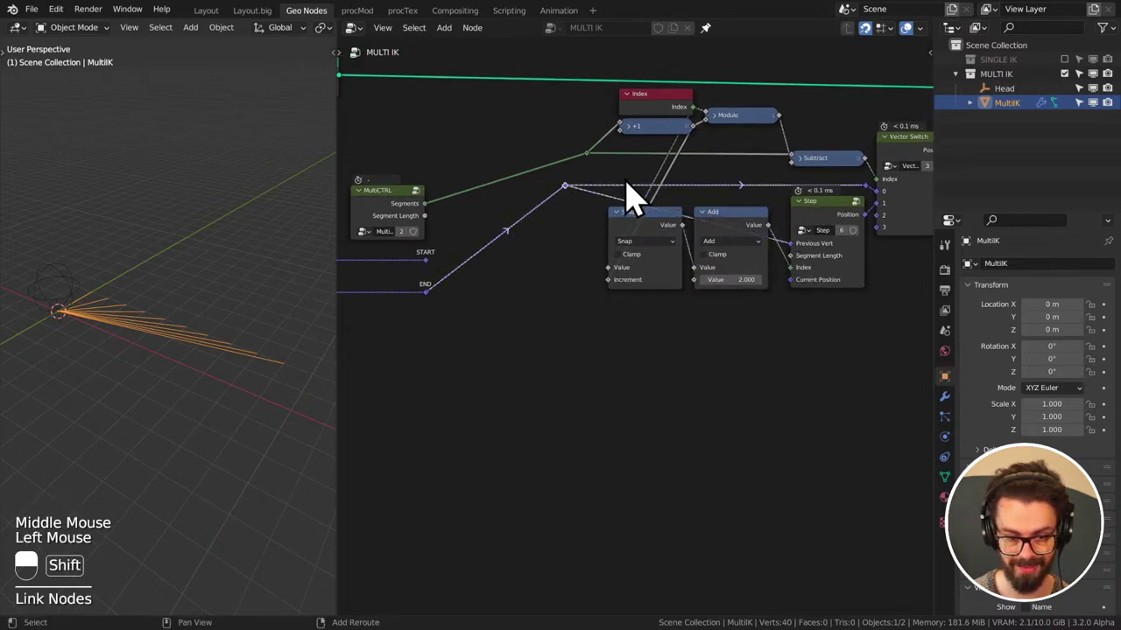
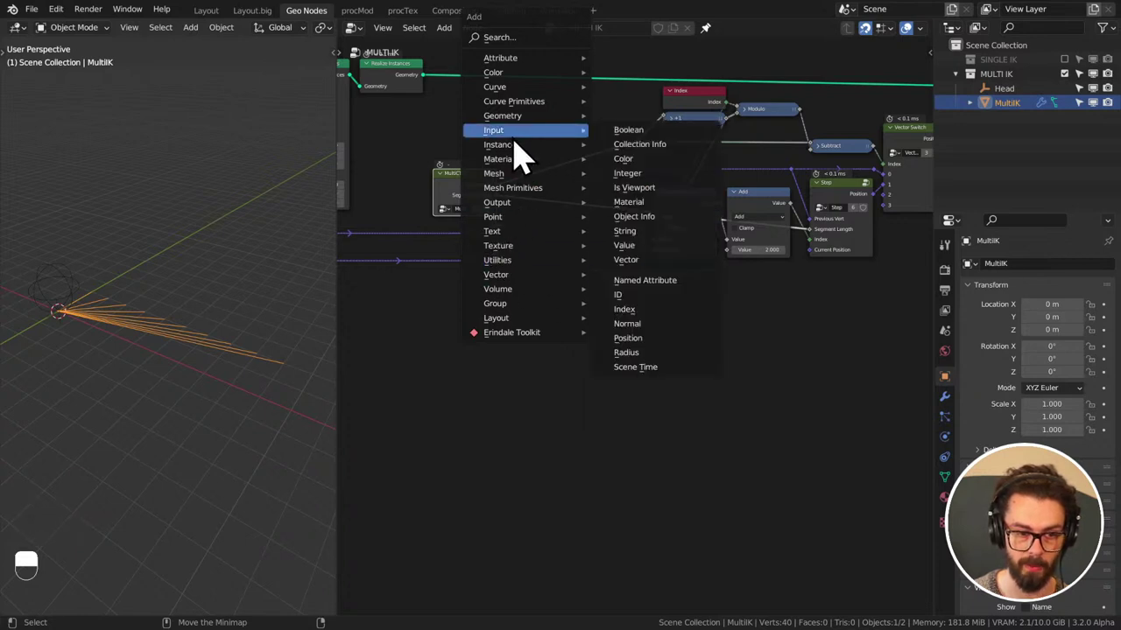
# - Place a Position input below MultiCTRL for Step's Current Position and start labelling the Add node +2
pyautogui.moveTo(446, 287); pyautogui.dragTo(509, 305)
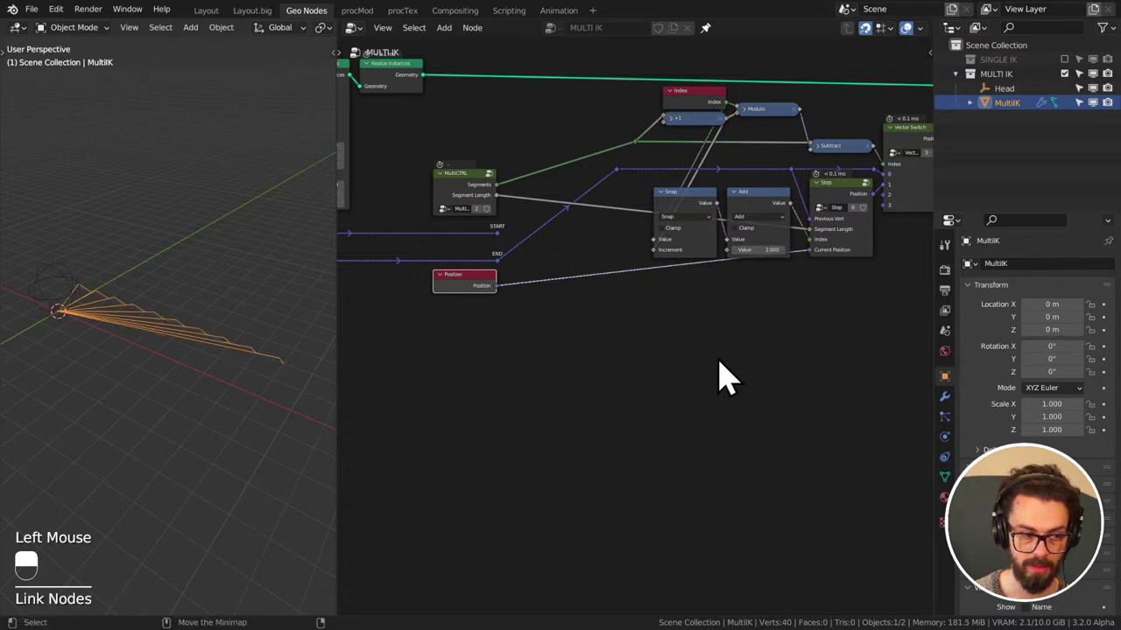
pyautogui.middleClick(227, 308)
pyautogui.middleClick(170, 306)
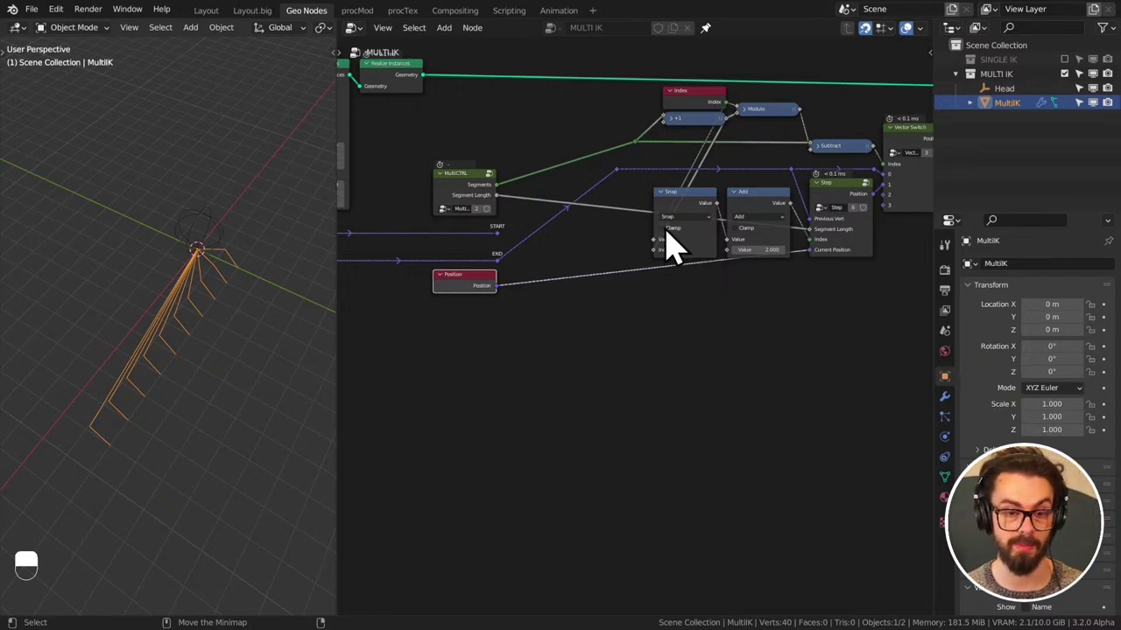
pyautogui.click(674, 211)
pyautogui.click(760, 216)
pyautogui.press('F2')
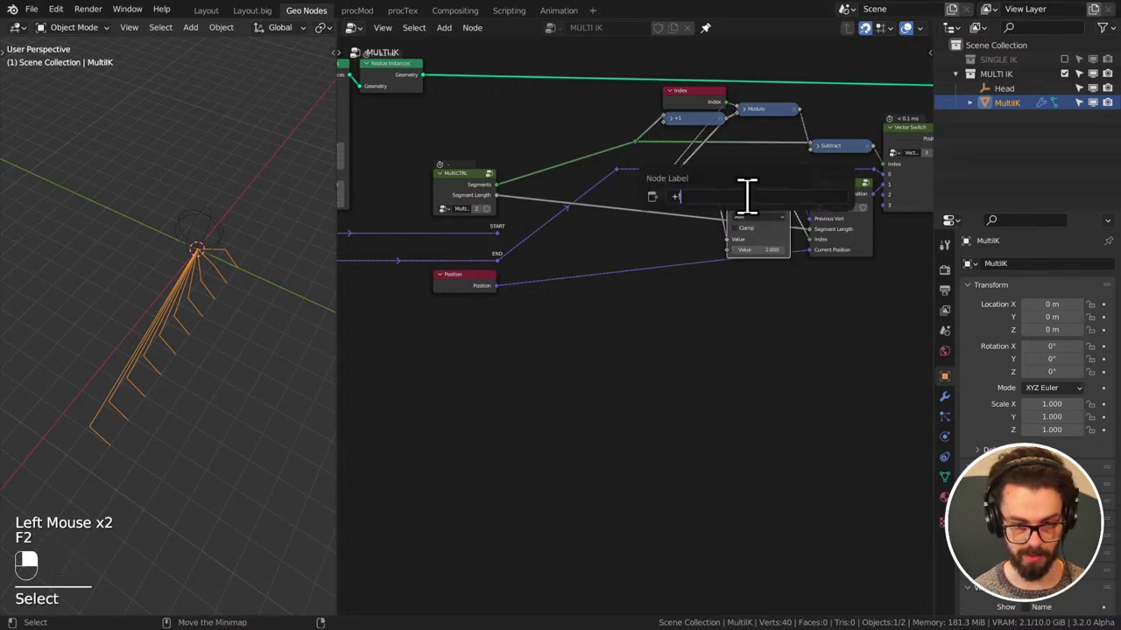
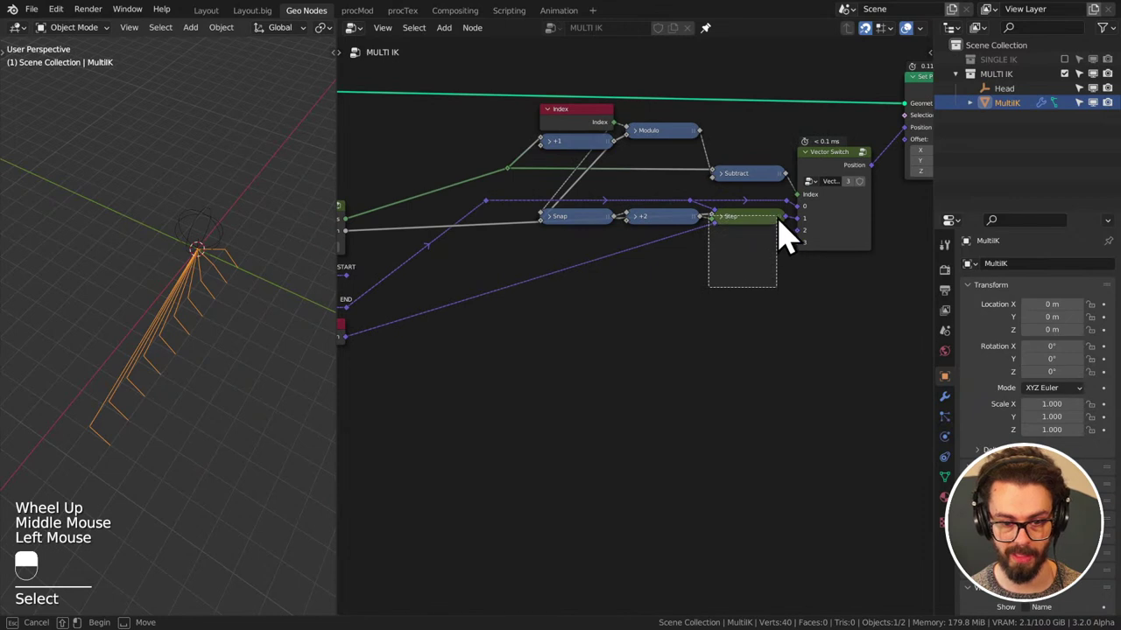
# - Duplicate the collapsed Step node and place the copy (Index 1) below the first
pyautogui.scroll(3)
pyautogui.middleClick(791, 241)
pyautogui.press('shift+d')
pyautogui.moveTo(750, 276); pyautogui.dragTo(697, 255)
pyautogui.click(697, 254)
pyautogui.moveTo(697, 255); pyautogui.dragTo(735, 350)
pyautogui.middleClick(613, 296)
pyautogui.click(734, 350)
# - Reposition the +2 node next to the Step nodes ready for copying
pyautogui.middleClick(829, 250)
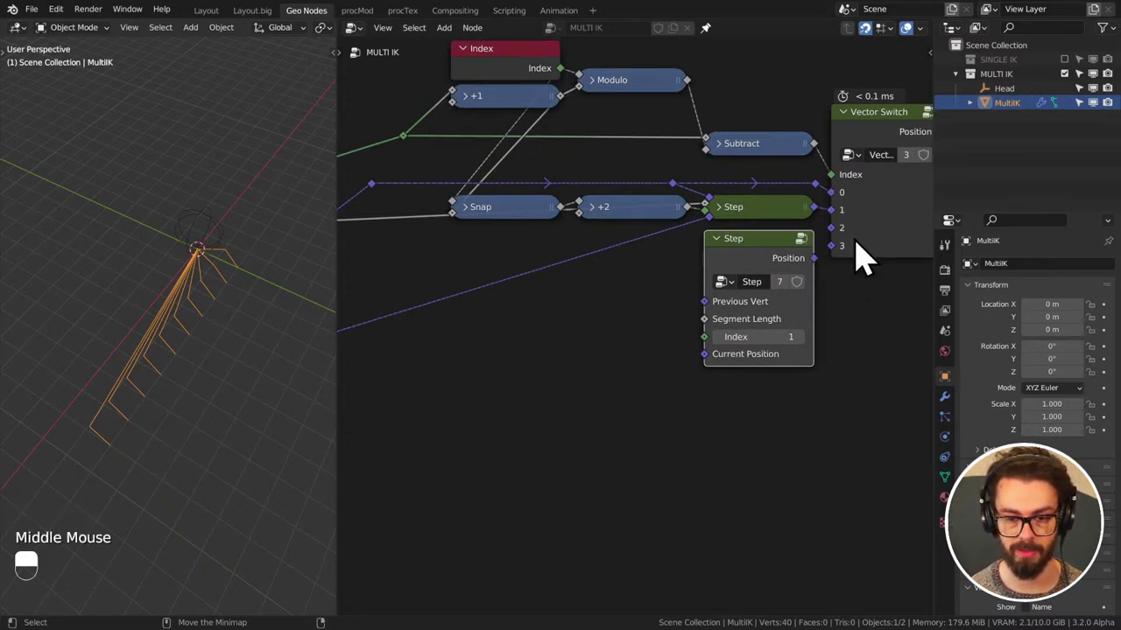
pyautogui.middleClick(849, 293)
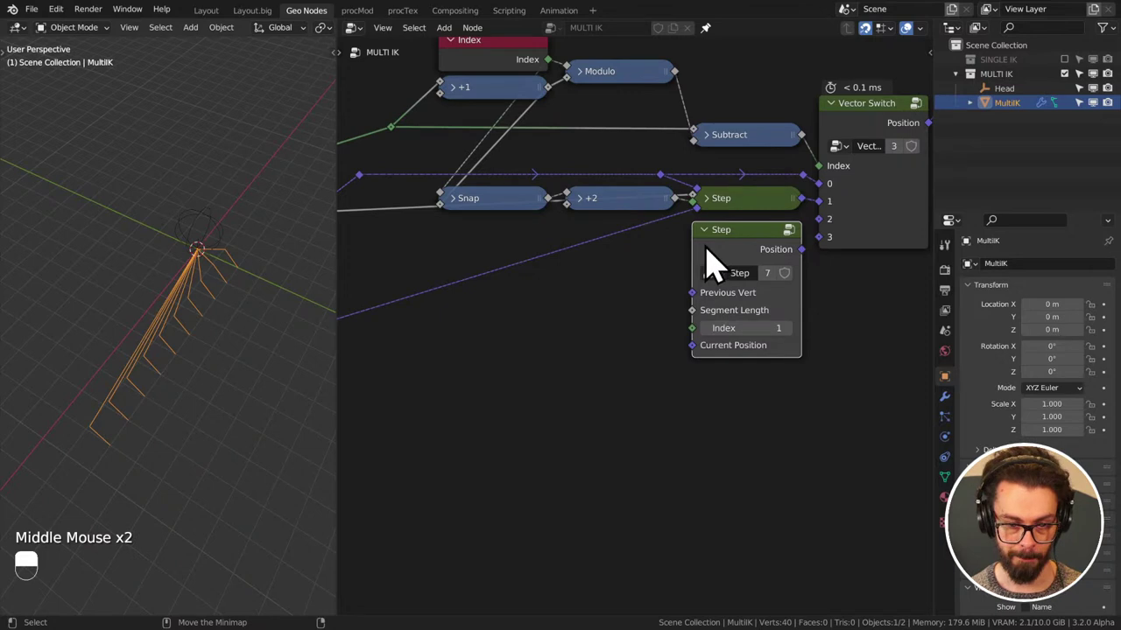
pyautogui.middleClick(694, 213)
pyautogui.click(694, 212)
pyautogui.moveTo(694, 213); pyautogui.dragTo(658, 235)
pyautogui.middleClick(699, 210)
# - Duplicate the +2 node under the first and feed Snap's output into the copy
pyautogui.press('ctrl+shift+d')
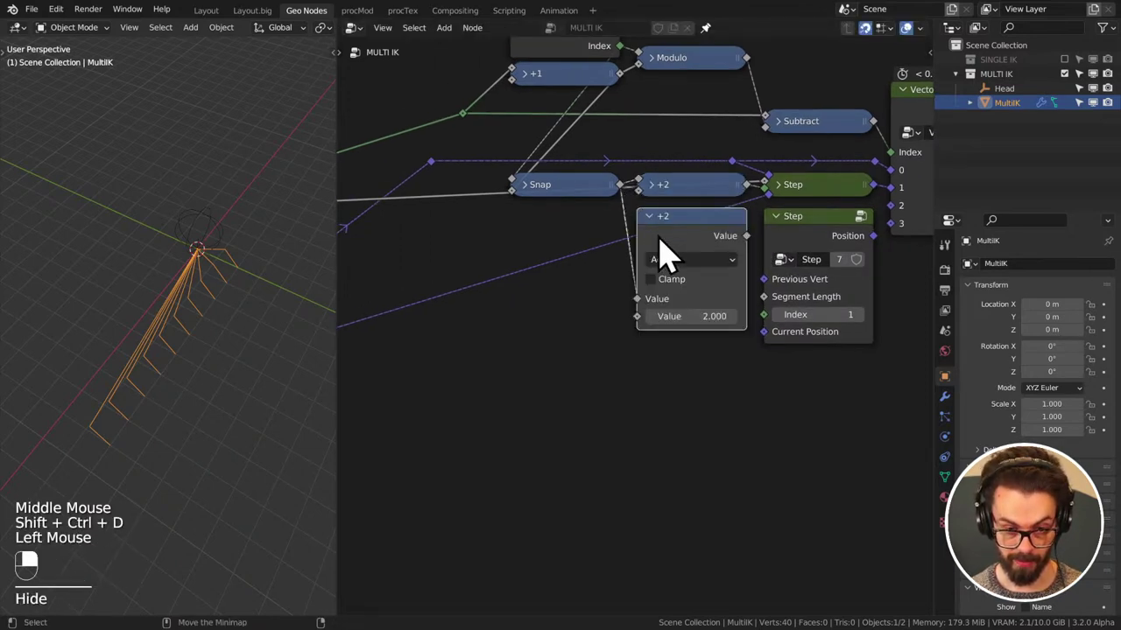
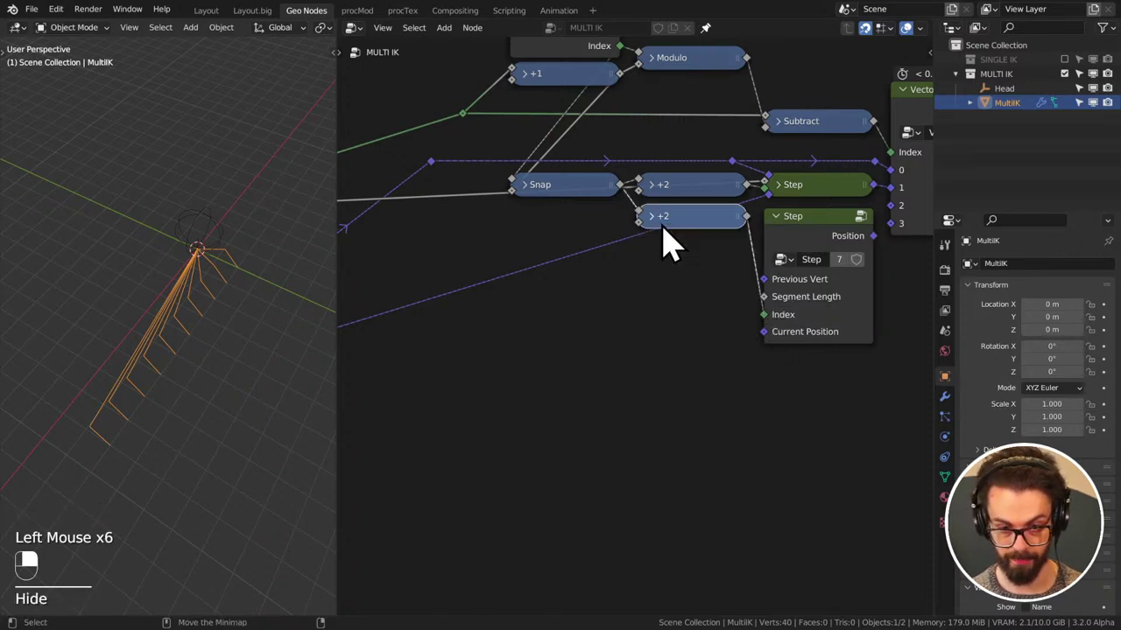
pyautogui.scroll(-3)
pyautogui.middleClick(647, 294)
pyautogui.moveTo(871, 215); pyautogui.dragTo(776, 295)
pyautogui.moveTo(871, 216); pyautogui.dragTo(867, 213)
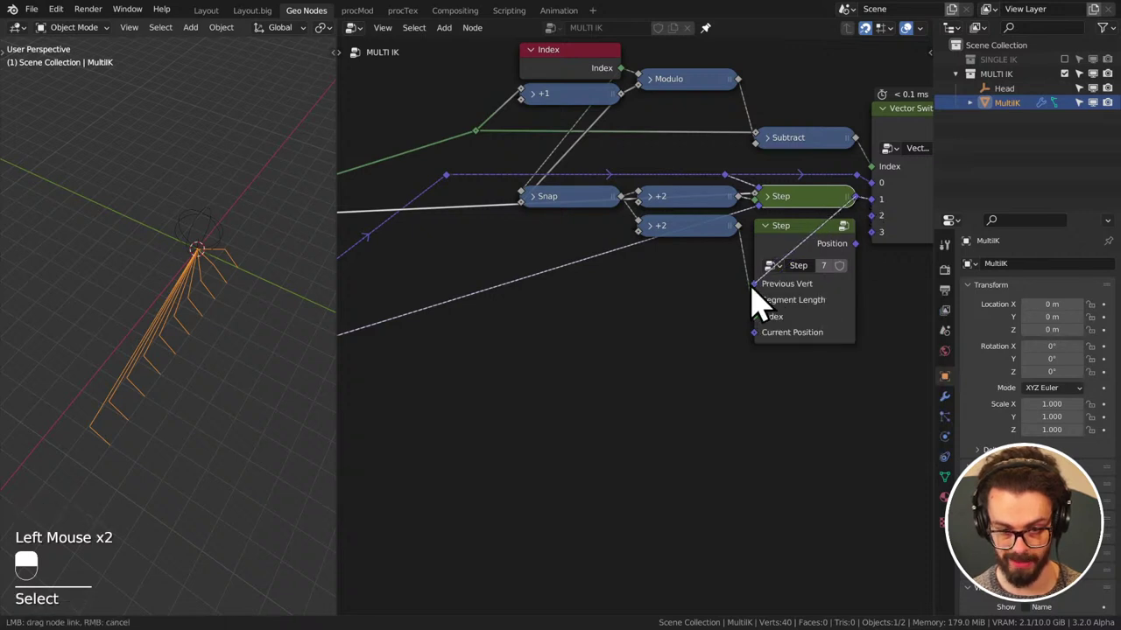
# - Link the Position input into the second Step's Current Position
pyautogui.scroll(-3)
pyautogui.middleClick(569, 302)
pyautogui.click(490, 248)
pyautogui.middleClick(804, 326)
pyautogui.click(441, 359)
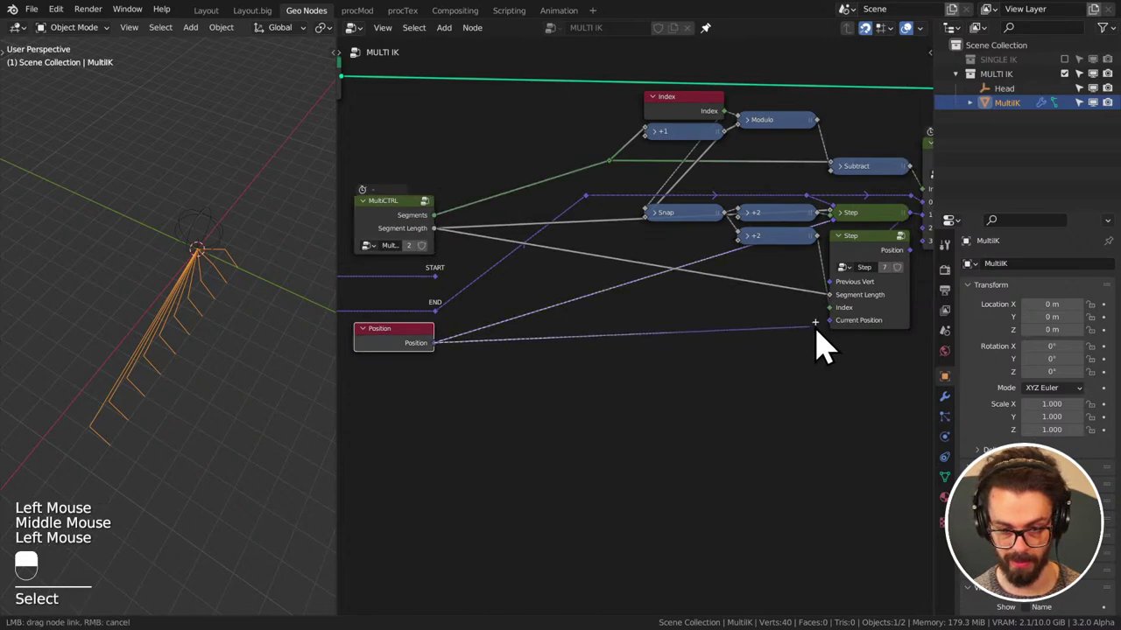
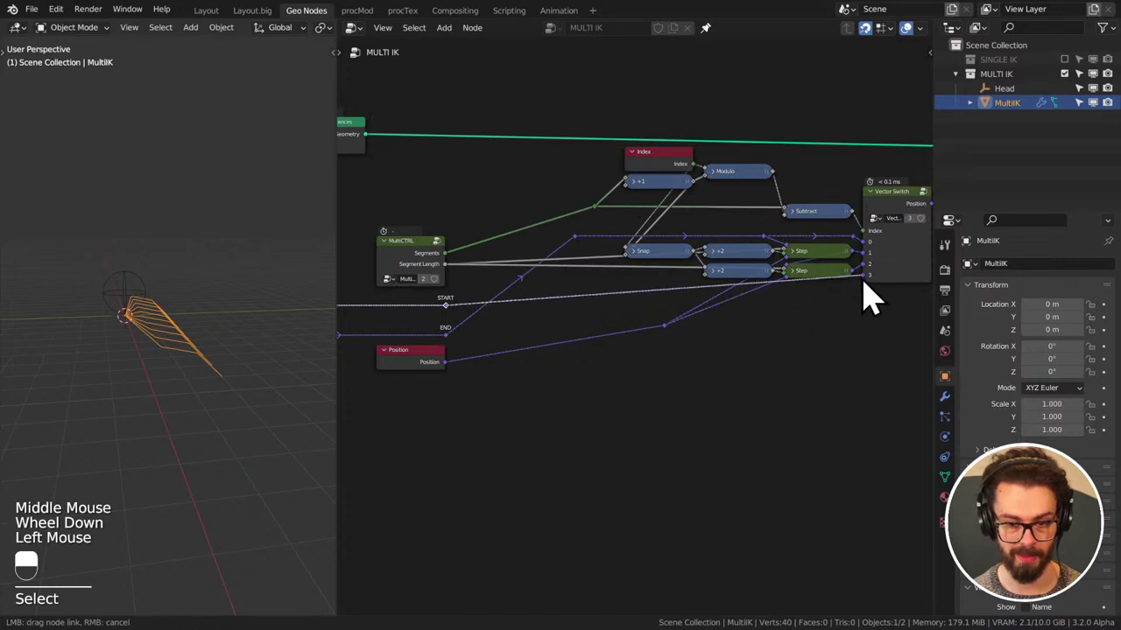
# - Add and move a reroute point on the START position link, then save IK STREAM.blend
pyautogui.middleClick(210, 358)
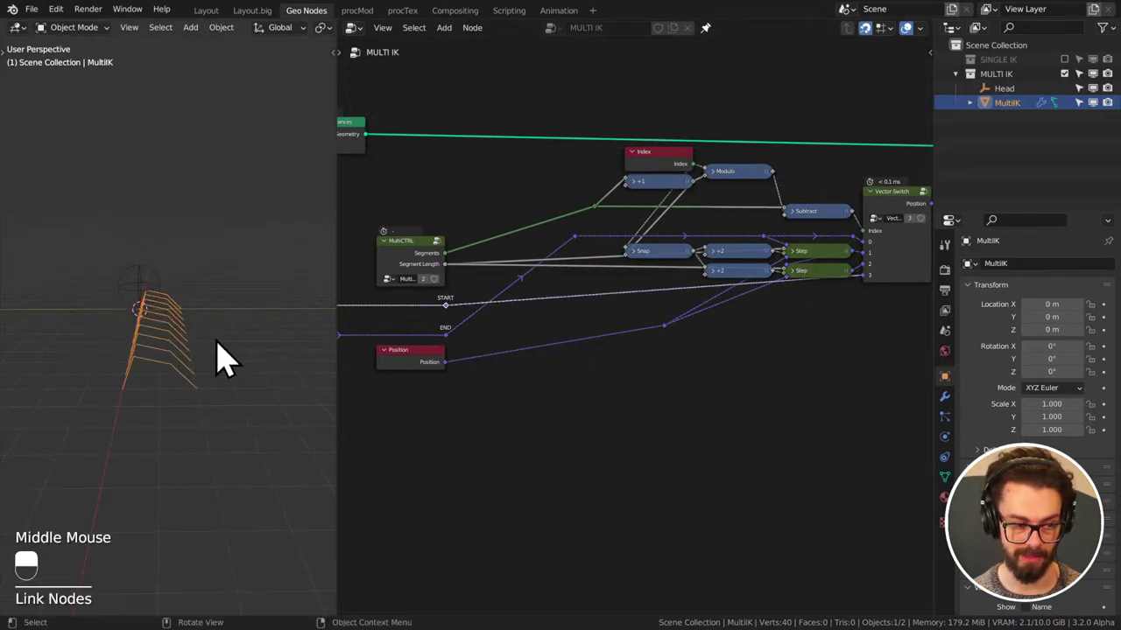
pyautogui.rightClick(581, 303)
pyautogui.press('g')
pyautogui.rightClick(683, 375)
pyautogui.click(683, 375)
pyautogui.moveTo(683, 375); pyautogui.dragTo(553, 384)
pyautogui.press('ctrl+s')
pyautogui.middleClick(553, 384)
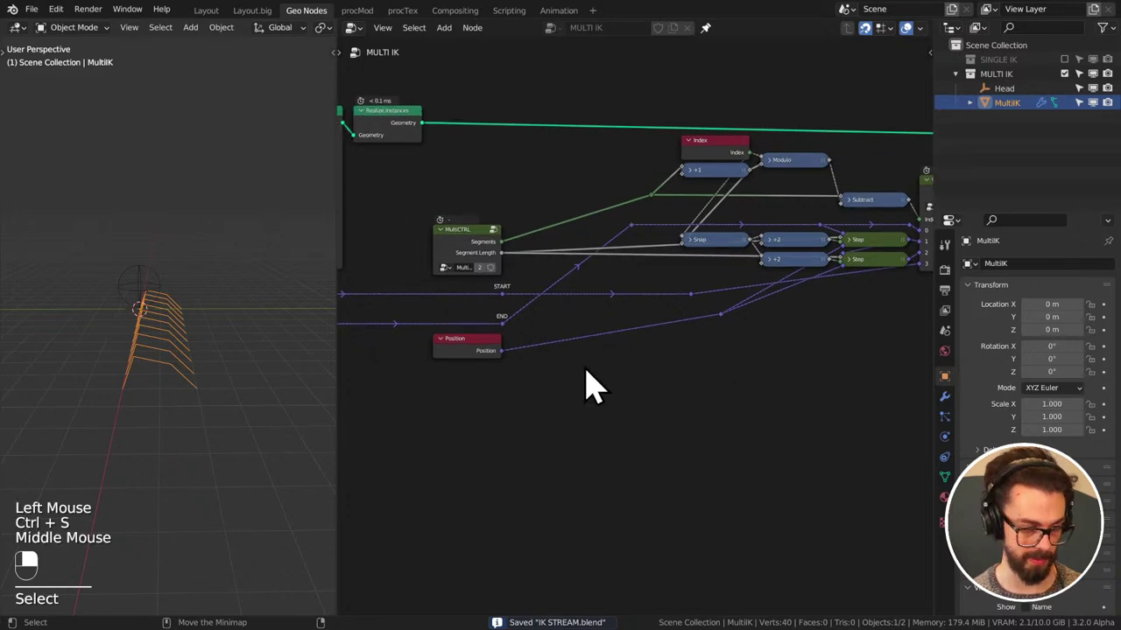
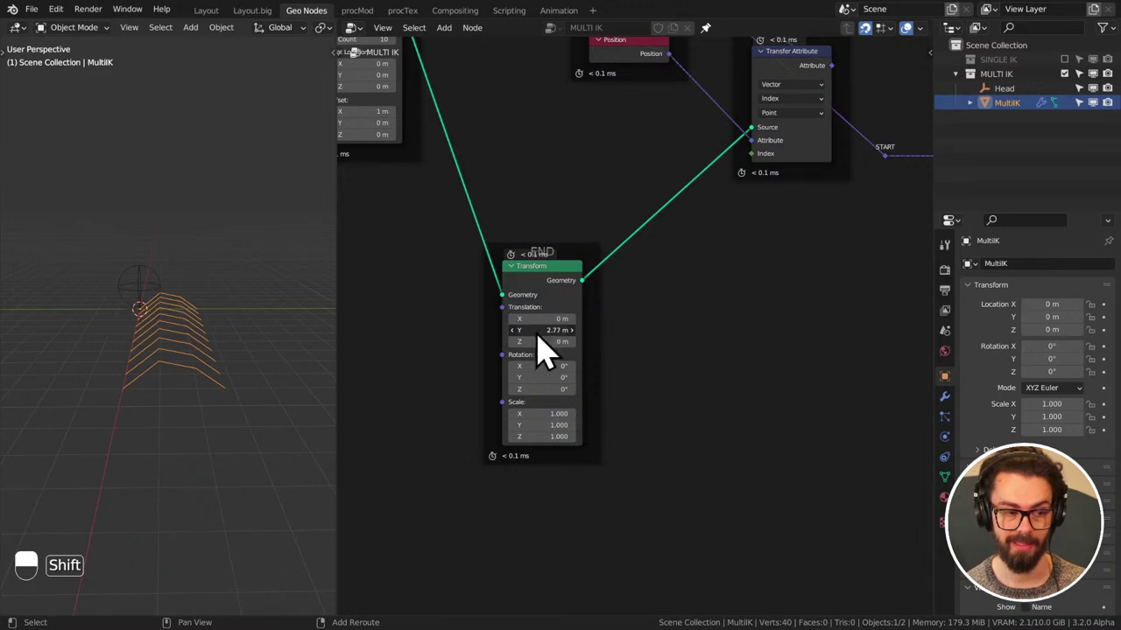
pyautogui.press('ctrl+s')
# - Pan across the tree from the END Transform back to the Snap and Step nodes
pyautogui.scroll(-3)
pyautogui.middleClick(815, 235)
pyautogui.middleClick(751, 262)
pyautogui.middleClick(630, 260)
pyautogui.scroll(3)
pyautogui.middleClick(585, 247)
pyautogui.rightClick(644, 235)
# - Reposition the reroute on the START link and group the Snap–Step chain into a node group (Ctrl+G)
pyautogui.press('g')
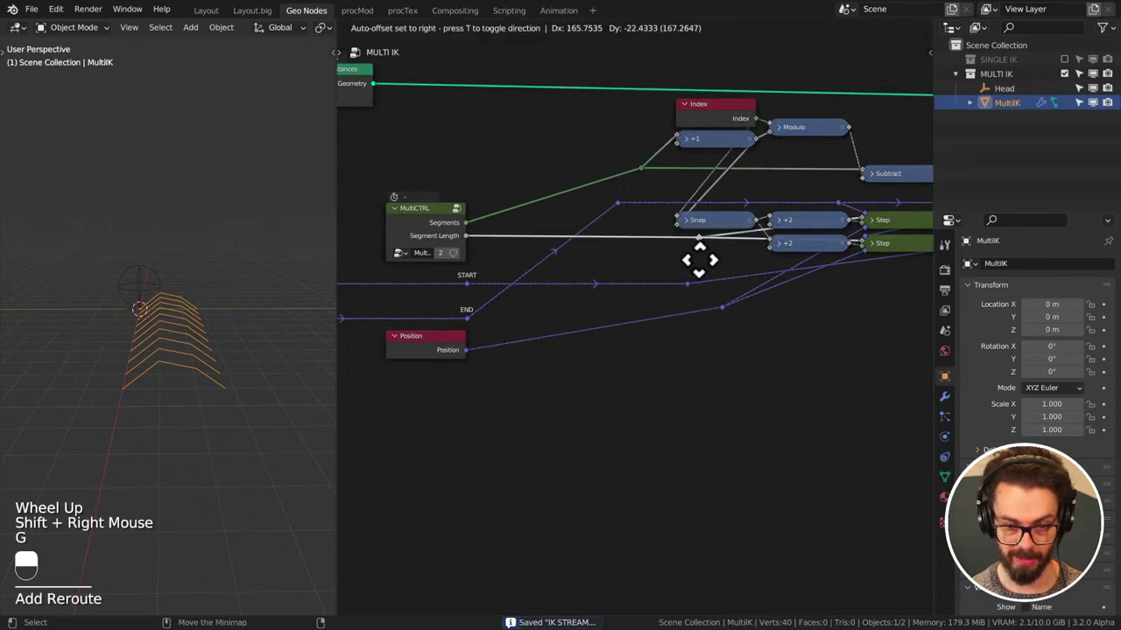
pyautogui.moveTo(724, 282); pyautogui.dragTo(485, 141)
pyautogui.scroll(-3)
pyautogui.middleClick(720, 288)
pyautogui.click(484, 141)
pyautogui.press('ctrl+g')
# - Inside the group, dissolve the extra links and wire the chain into the Vector Switch
pyautogui.middleClick(677, 325)
pyautogui.scroll(3)
pyautogui.middleClick(659, 348)
pyautogui.click(623, 379)
pyautogui.press('ctrl+x')
pyautogui.moveTo(666, 349); pyautogui.dragTo(562, 264)
pyautogui.press('ctrl+x')
pyautogui.press('ctrl+x')
pyautogui.click(469, 277)
pyautogui.press('g')
pyautogui.moveTo(533, 399); pyautogui.dragTo(832, 88)
# - Name the first group input END, relabel +2 as +1, and save the project
pyautogui.press('n')
pyautogui.doubleClick(832, 88)
pyautogui.rightClick(831, 88)
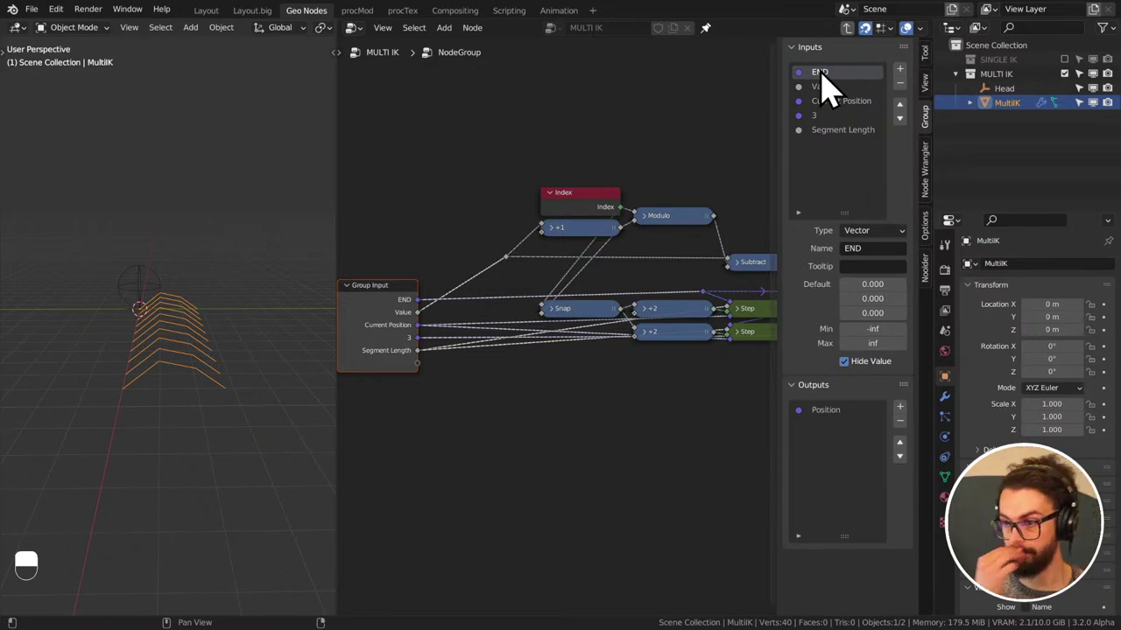
pyautogui.click(672, 351)
pyautogui.moveTo(671, 351); pyautogui.dragTo(608, 424)
pyautogui.press('F2')
pyautogui.click(609, 423)
pyautogui.moveTo(609, 424); pyautogui.dragTo(685, 367)
pyautogui.press('ctrl+s')
pyautogui.press('n')
pyautogui.press('ctrl+s')
# - Rename the group's first vector input from END to End in the Group sidebar
pyautogui.middleClick(716, 365)
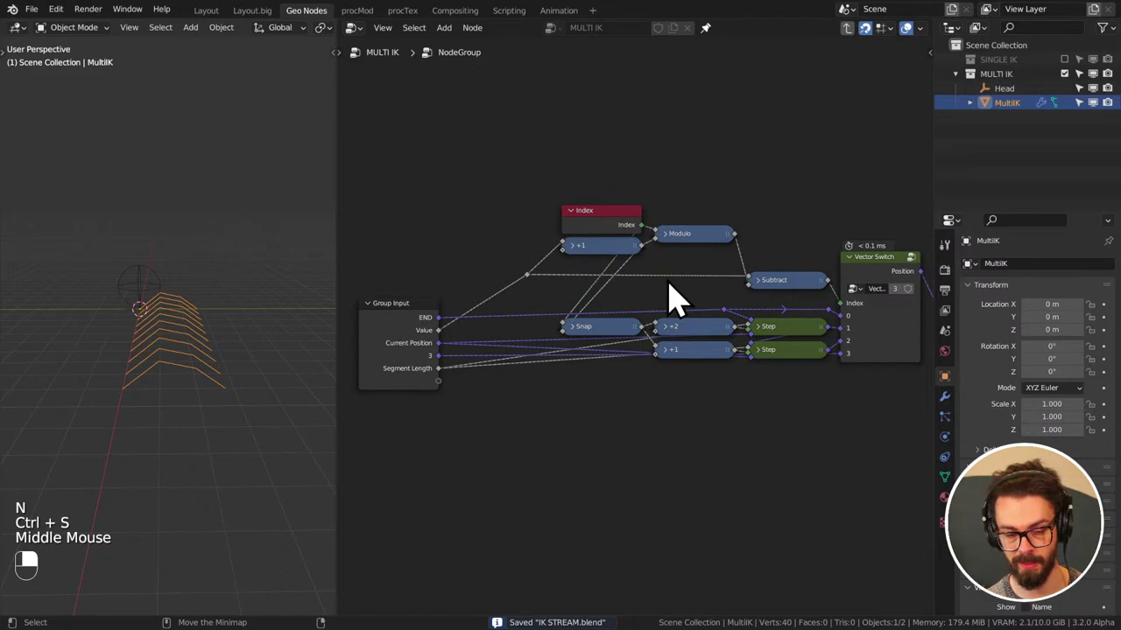
pyautogui.moveTo(595, 191); pyautogui.dragTo(723, 229)
pyautogui.press('g')
pyautogui.moveTo(723, 229); pyautogui.dragTo(764, 238)
pyautogui.middleClick(802, 228)
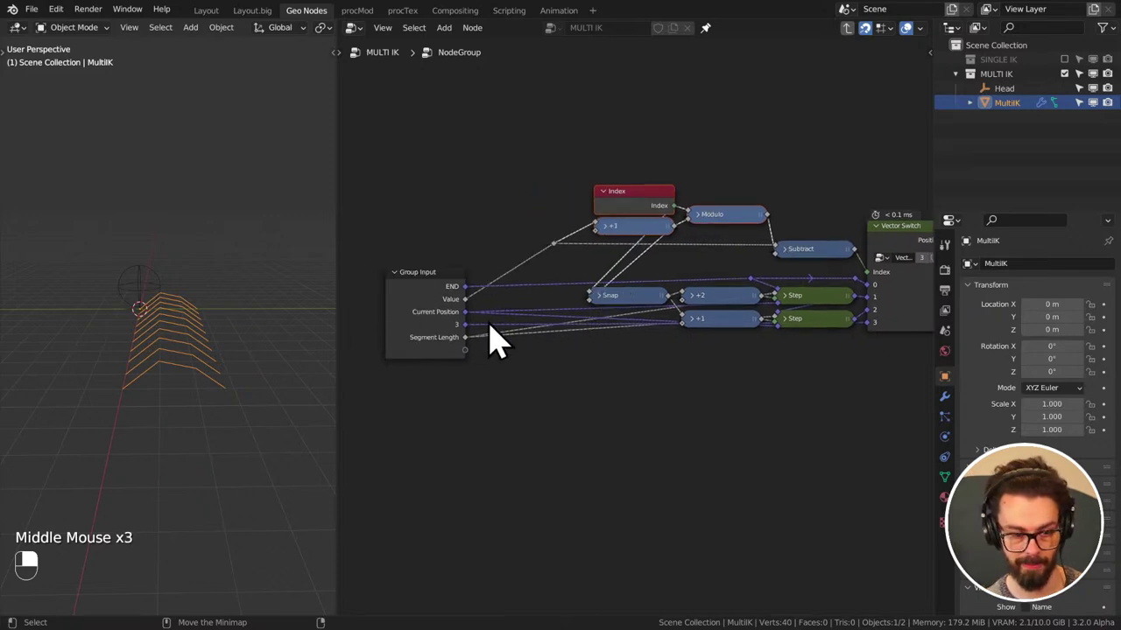
pyautogui.press('n')
pyautogui.middleClick(561, 331)
pyautogui.moveTo(561, 331); pyautogui.dragTo(681, 215)
pyautogui.middleClick(510, 303)
pyautogui.middleClick(633, 197)
pyautogui.moveTo(844, 96); pyautogui.dragTo(681, 214)
pyautogui.middleClick(682, 215)
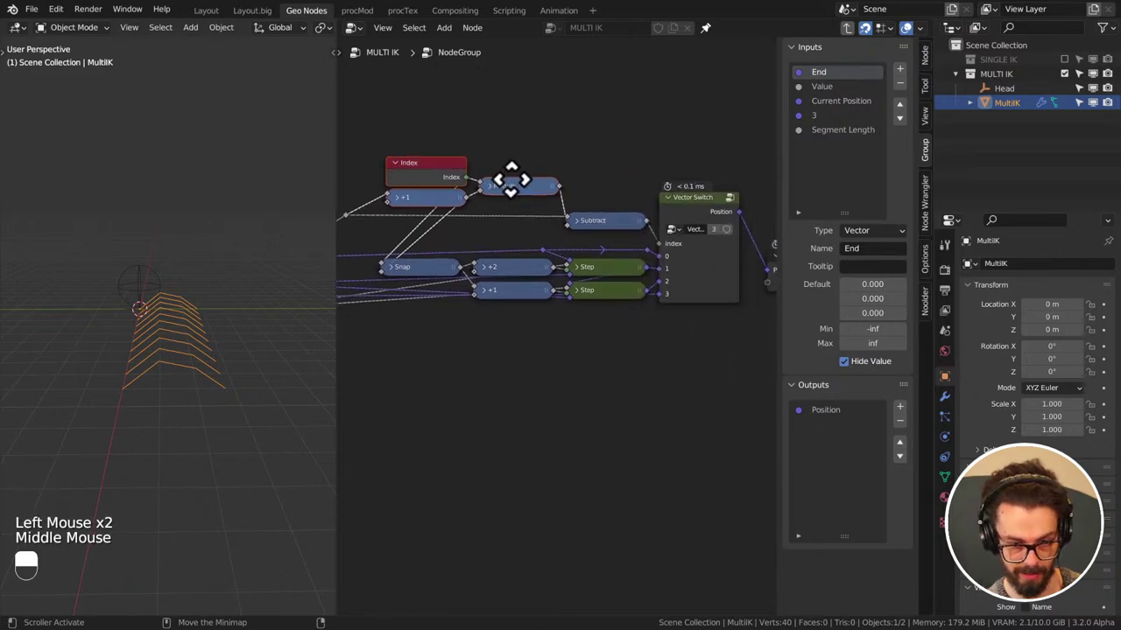
# - Rename the input '3' to Start and move it to the top of the input list
pyautogui.doubleClick(824, 137)
pyautogui.rightClick(824, 137)
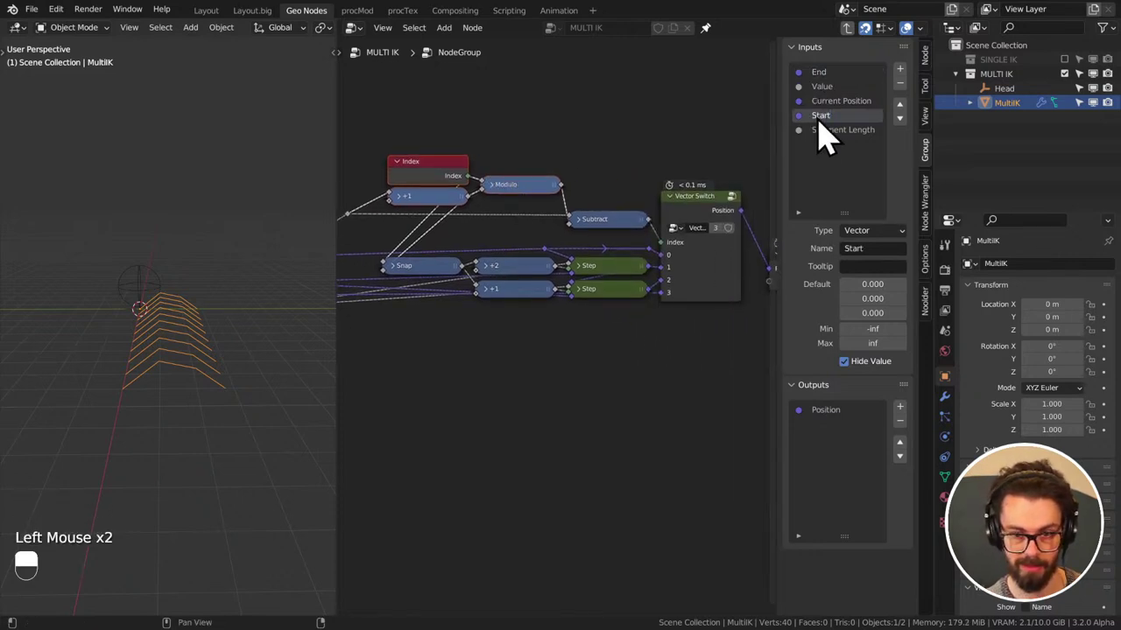
pyautogui.click(907, 130)
pyautogui.click(910, 128)
pyautogui.doubleClick(911, 127)
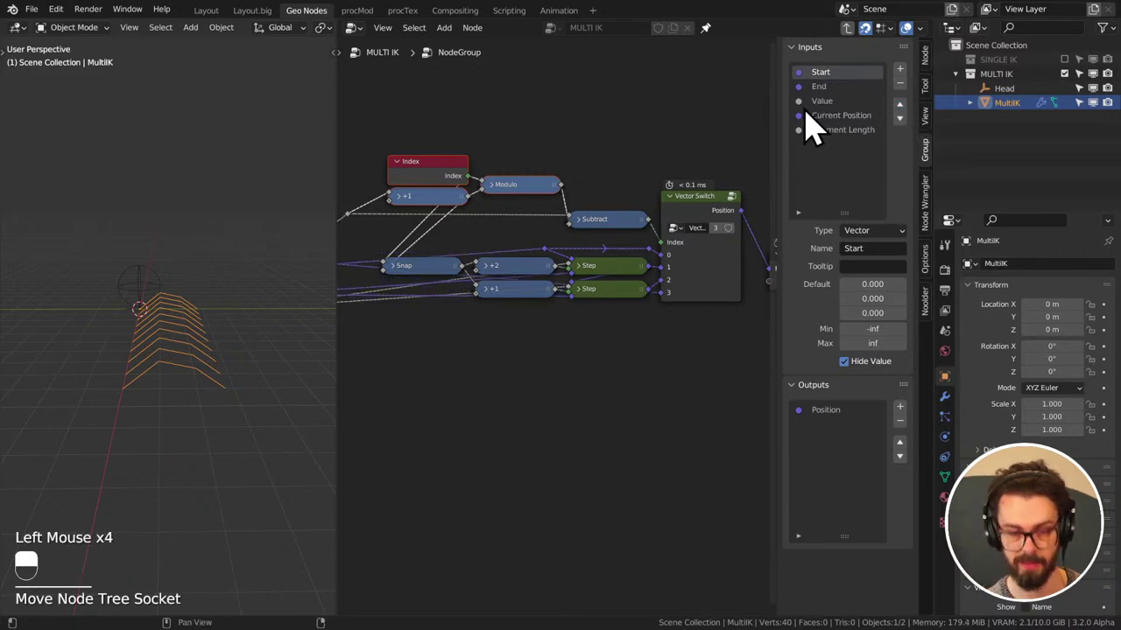
pyautogui.moveTo(867, 136); pyautogui.dragTo(844, 143)
# - Rename Current Position to Position and return to the parent MULTI IK node tree
pyautogui.click(850, 135)
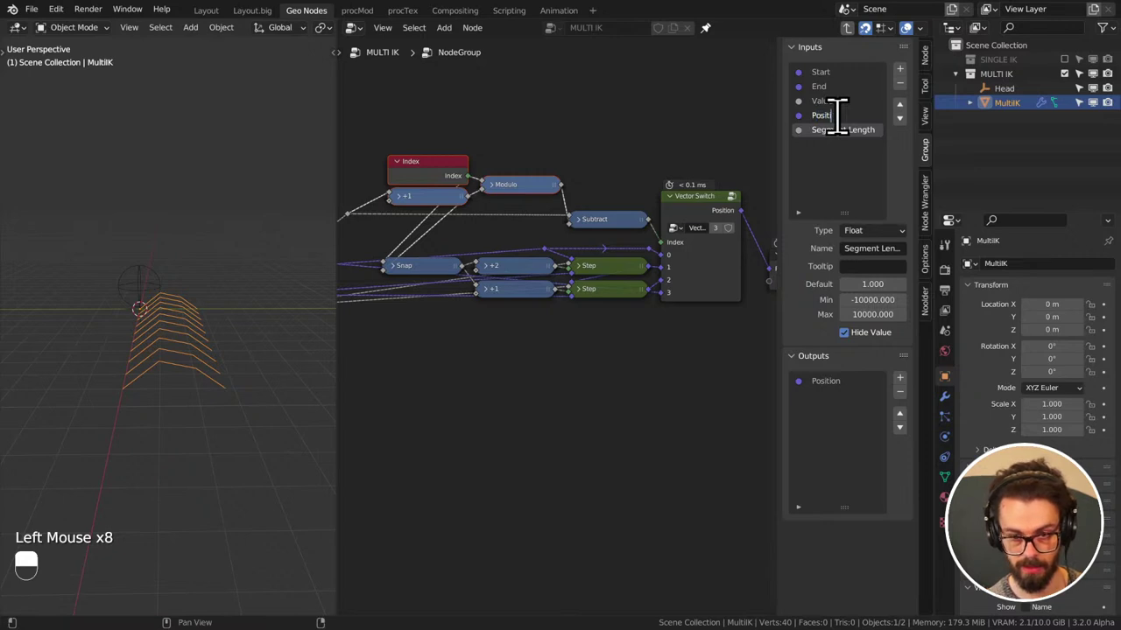
pyautogui.click(840, 153)
pyautogui.moveTo(854, 188); pyautogui.dragTo(516, 278)
pyautogui.scroll(-3)
pyautogui.middleClick(508, 280)
pyautogui.middleClick(510, 276)
pyautogui.scroll(3)
pyautogui.click(492, 289)
pyautogui.scroll(3)
pyautogui.press('Tab')
pyautogui.scroll(-3)
# - Rename the group's Value input to Segments and change its type to Integer
pyautogui.middleClick(490, 297)
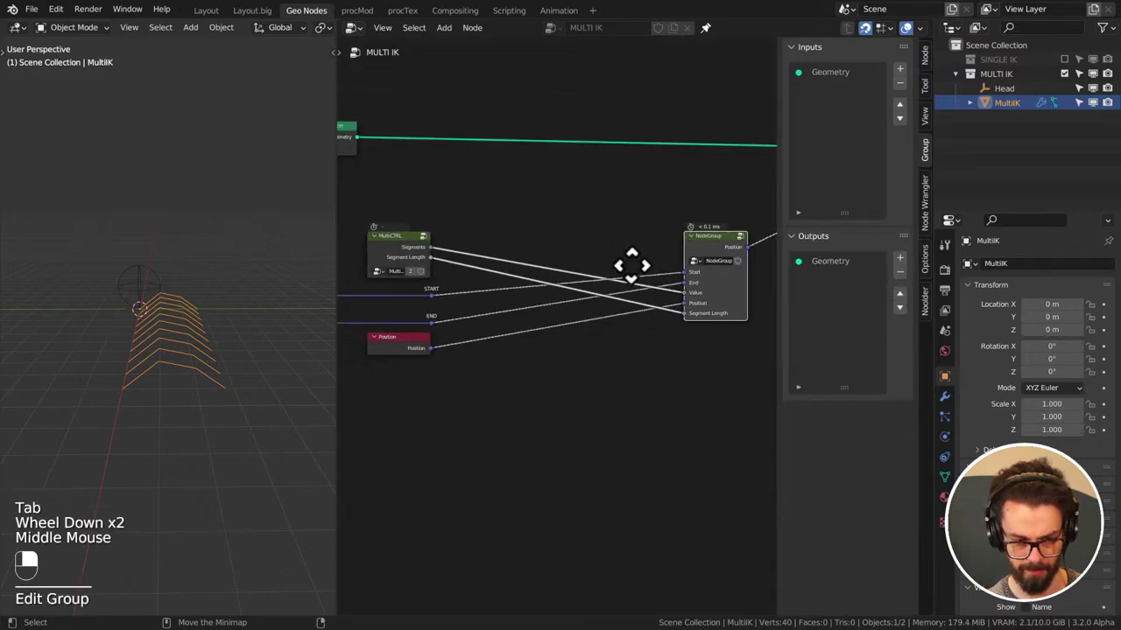
pyautogui.press('Tab')
pyautogui.click(828, 121)
pyautogui.middleClick(828, 120)
pyautogui.moveTo(828, 120); pyautogui.dragTo(852, 138)
pyautogui.moveTo(828, 121); pyautogui.dragTo(870, 347)
pyautogui.click(852, 138)
pyautogui.click(851, 142)
# - Reconnect MultiCTRL Segments to the new input and go back inside the node group
pyautogui.moveTo(852, 151); pyautogui.dragTo(834, 114)
pyautogui.click(832, 109)
pyautogui.click(833, 95)
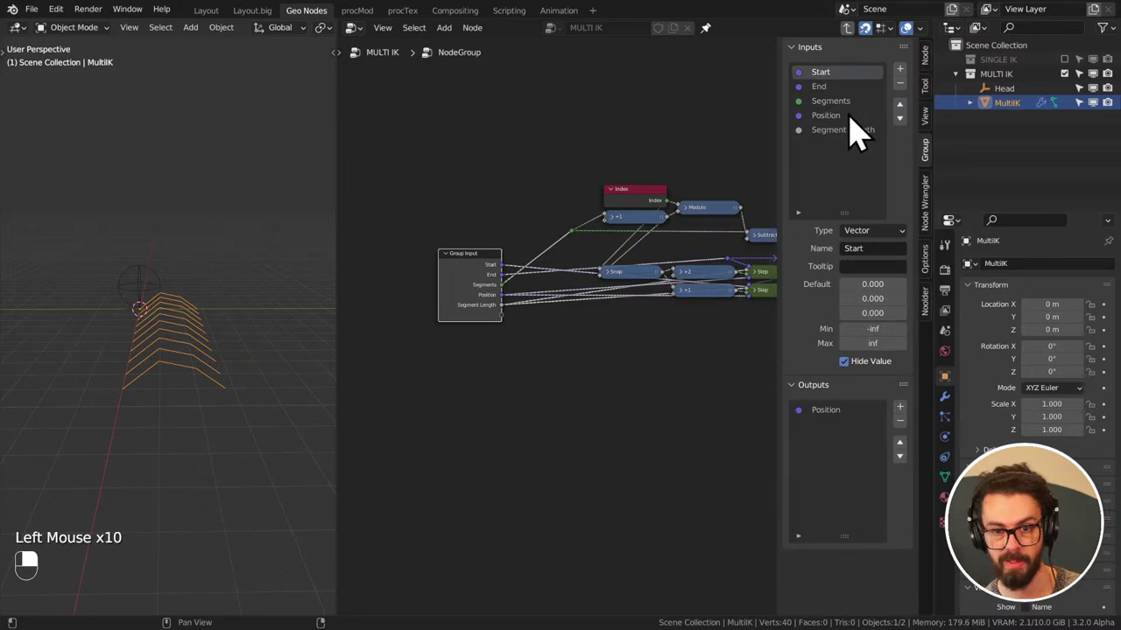
# - Save, then add a new Pole vector input after End in the Group Inputs list
pyautogui.click(636, 169)
pyautogui.press('ctrl+s')
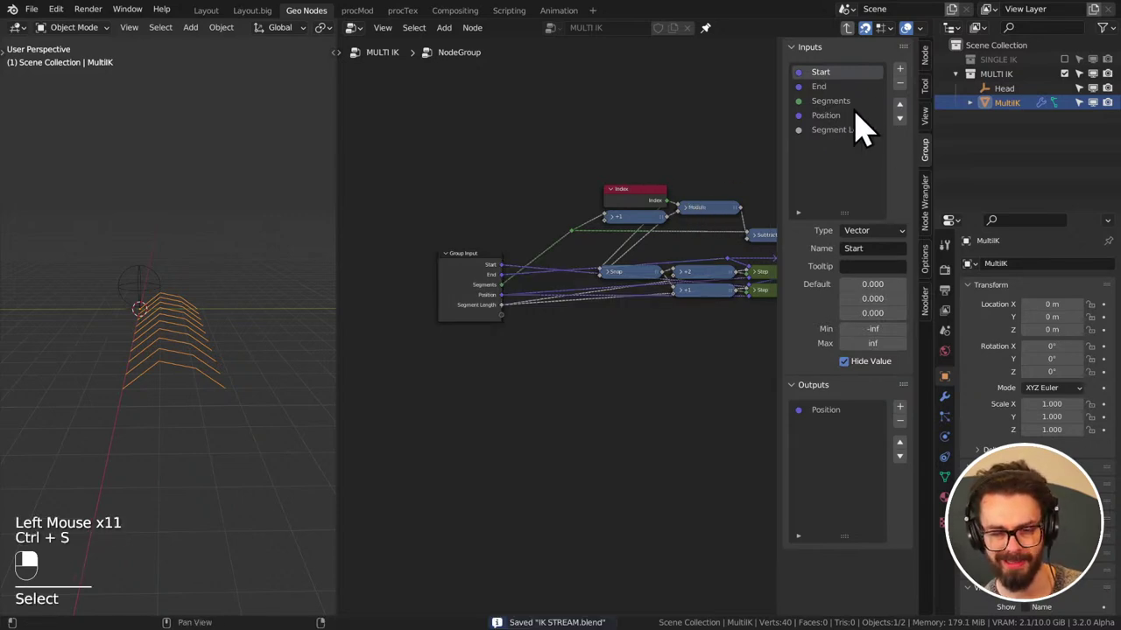
pyautogui.click(869, 113)
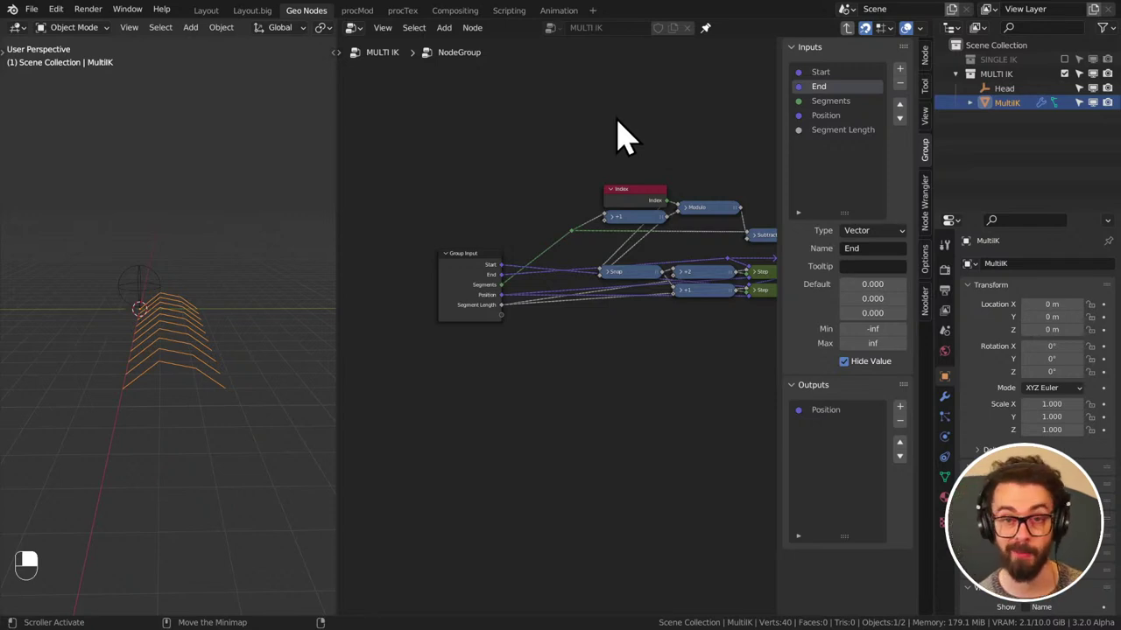
pyautogui.middleClick(667, 135)
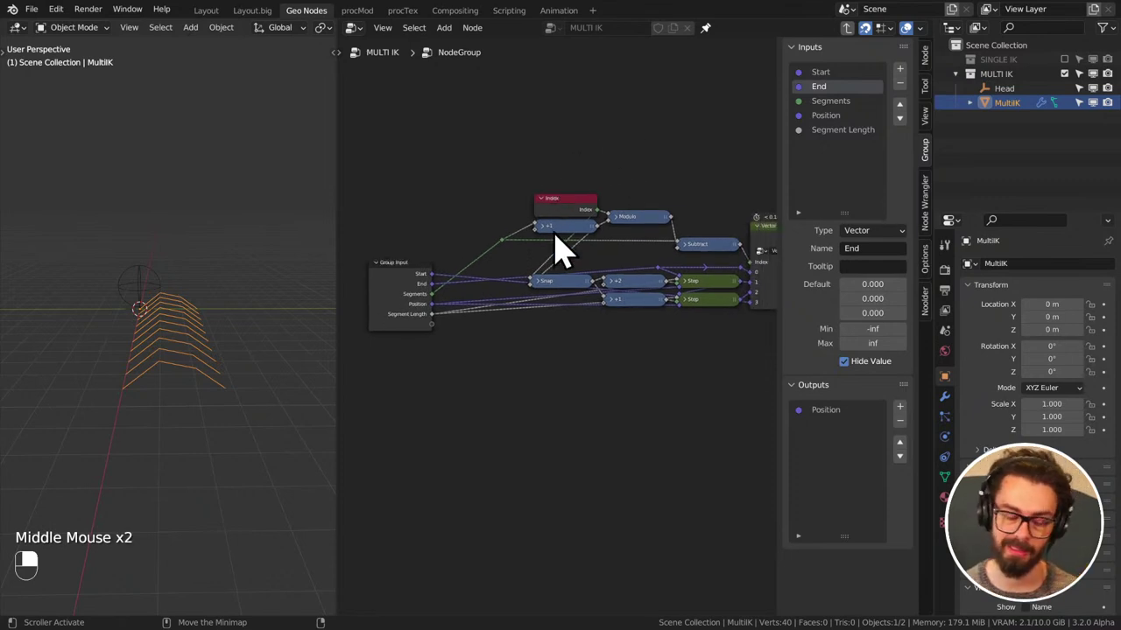
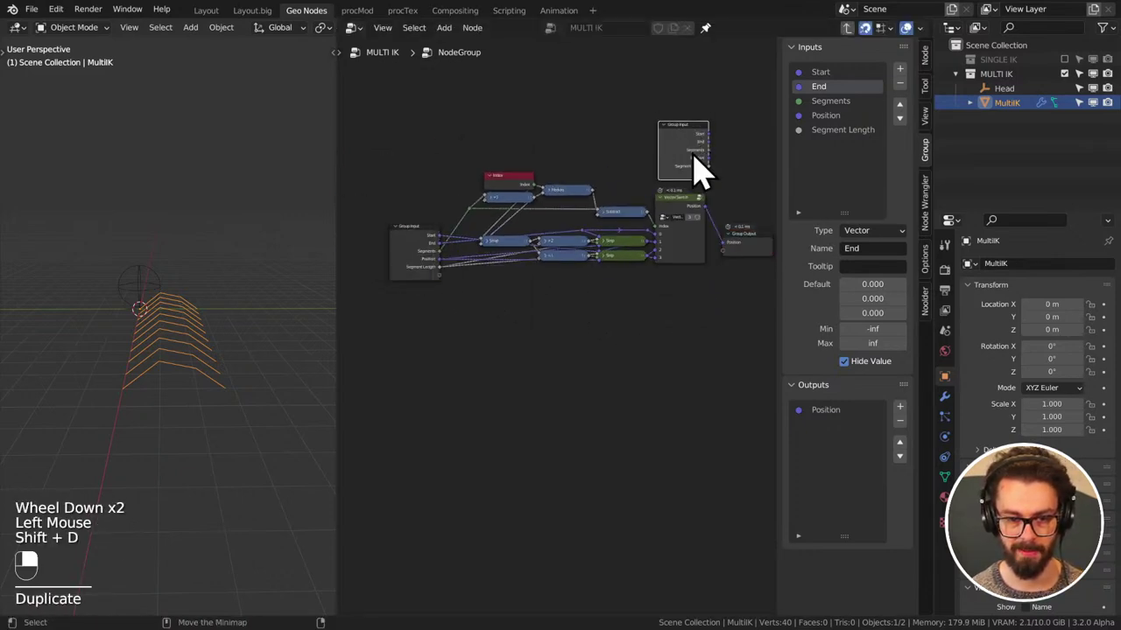
pyautogui.middleClick(705, 175)
pyautogui.click(906, 85)
pyautogui.click(843, 125)
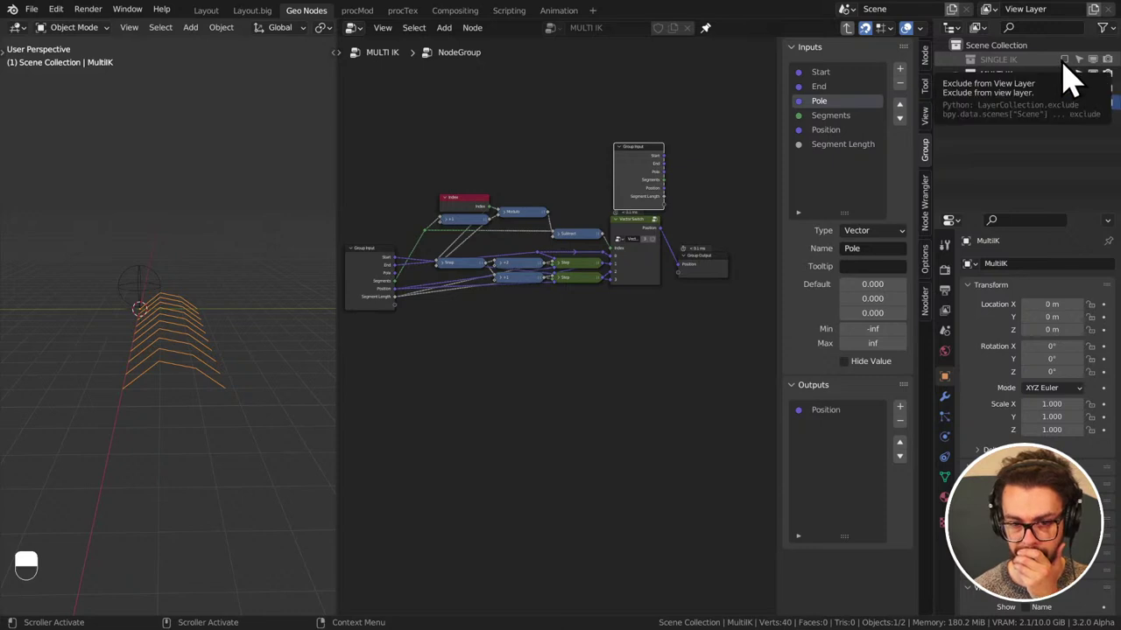
# - Enable the SINGLE IK collection and show its Backwards and Forwards nodes for comparison
pyautogui.click(1076, 78)
pyautogui.middleClick(1076, 78)
pyautogui.click(1028, 118)
pyautogui.middleClick(1029, 118)
pyautogui.click(717, 45)
pyautogui.middleClick(717, 45)
pyautogui.scroll(3)
pyautogui.middleClick(531, 267)
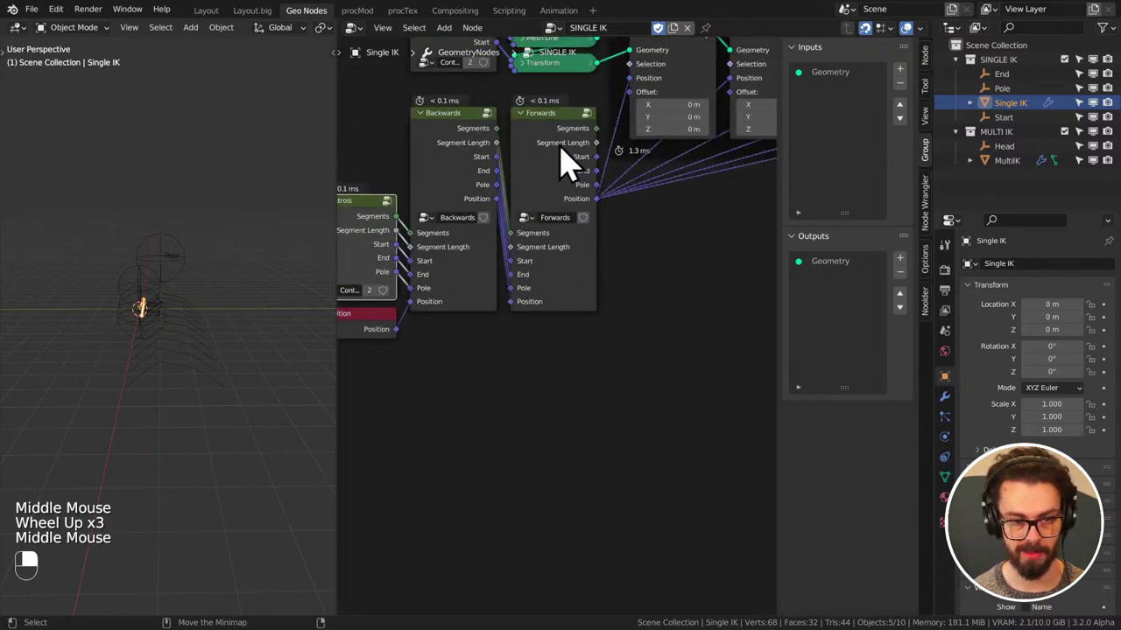
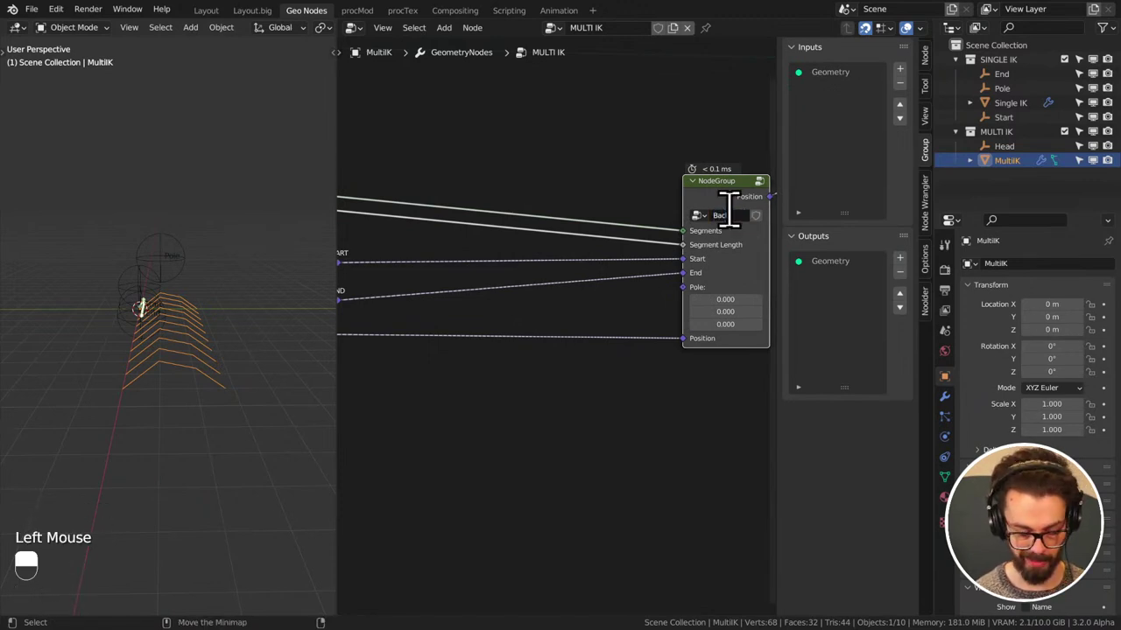
# - Name the node group M_Backwards, save the file, and Tab back inside it
pyautogui.press('BackSpace')
pyautogui.press('ctrl+s')
pyautogui.scroll(-3)
pyautogui.press('n')
pyautogui.press('n')
pyautogui.press('Tab')
pyautogui.press('Tab')
pyautogui.moveTo(863, 150); pyautogui.dragTo(555, 196)
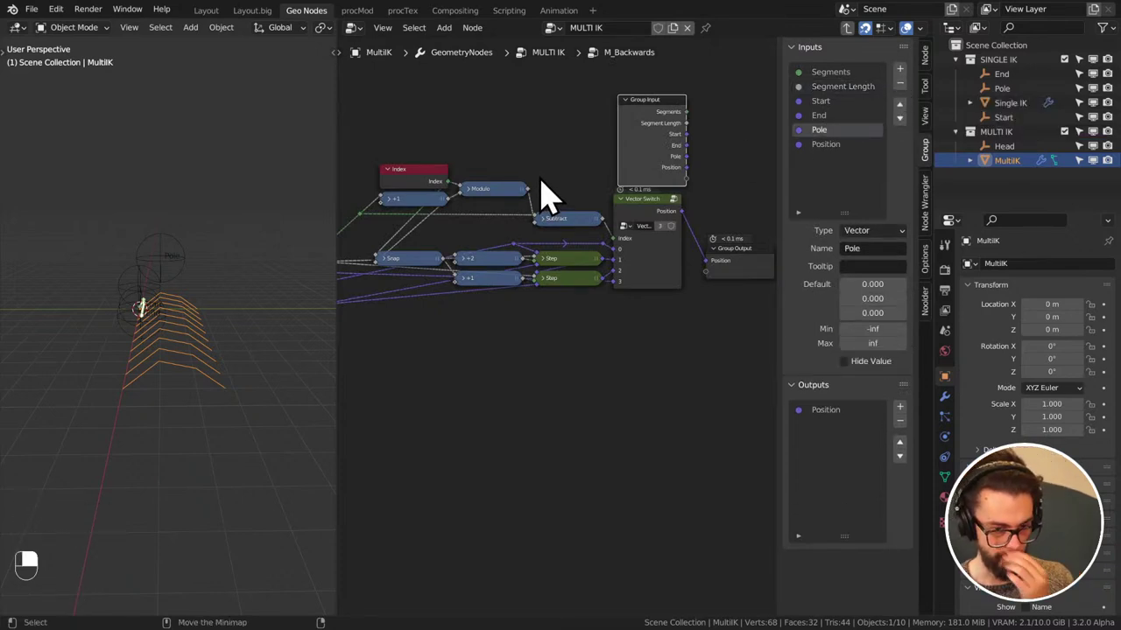
pyautogui.middleClick(657, 196)
pyautogui.press('g')
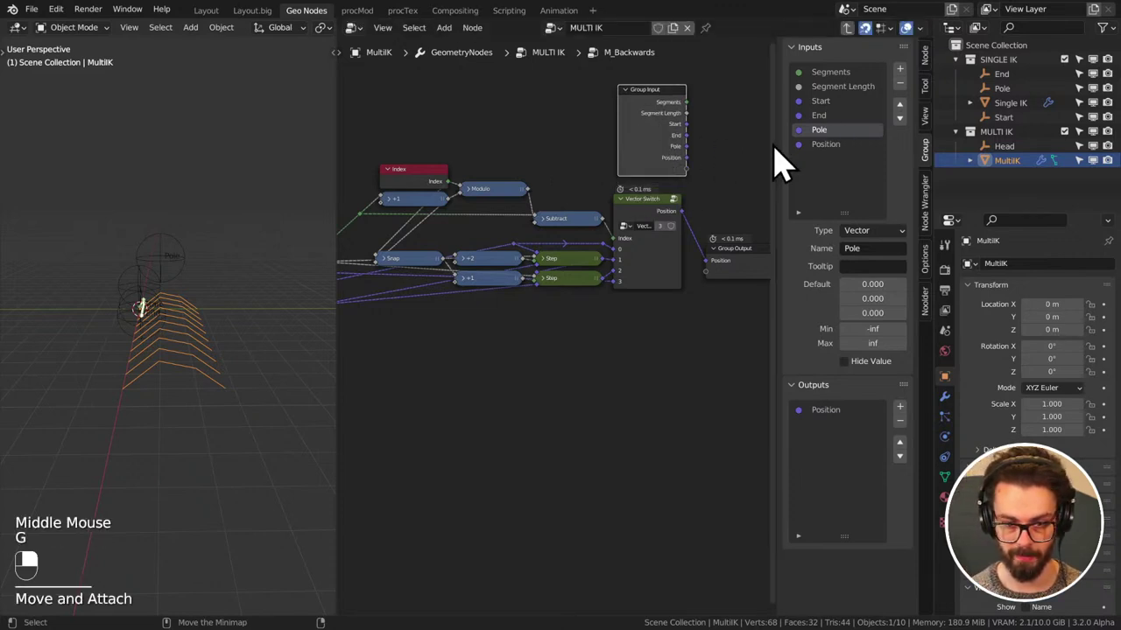
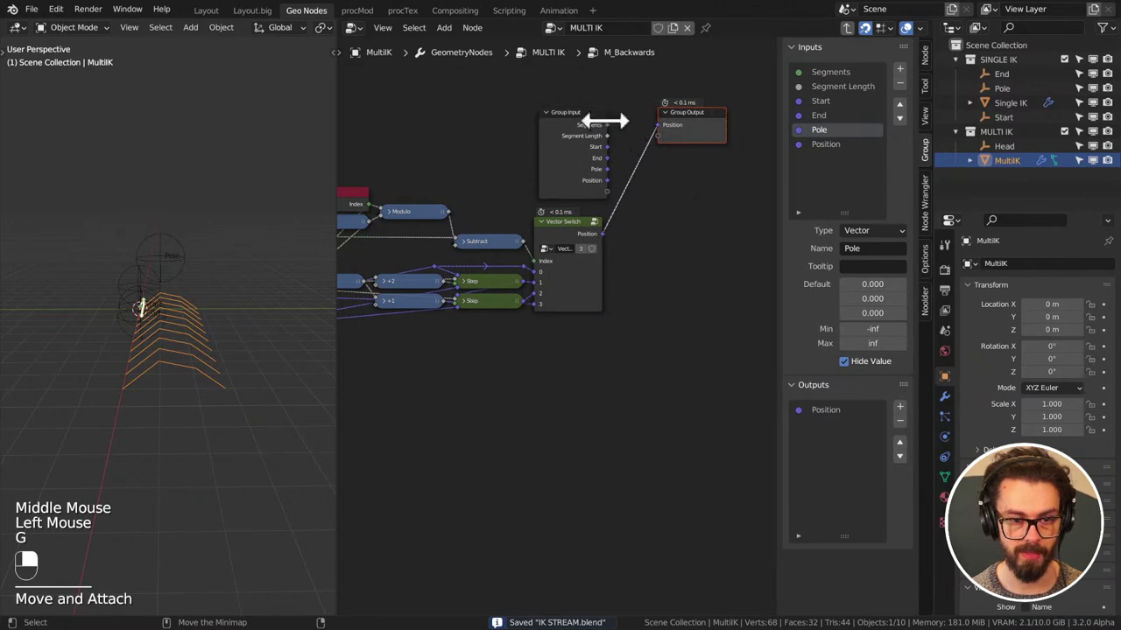
# - Pass Segments, Segment Length, Start, End and Pole through to matching Group Output sockets and save
pyautogui.moveTo(618, 145); pyautogui.dragTo(851, 433)
pyautogui.moveTo(617, 145); pyautogui.dragTo(904, 472)
pyautogui.click(908, 473)
pyautogui.doubleClick(911, 473)
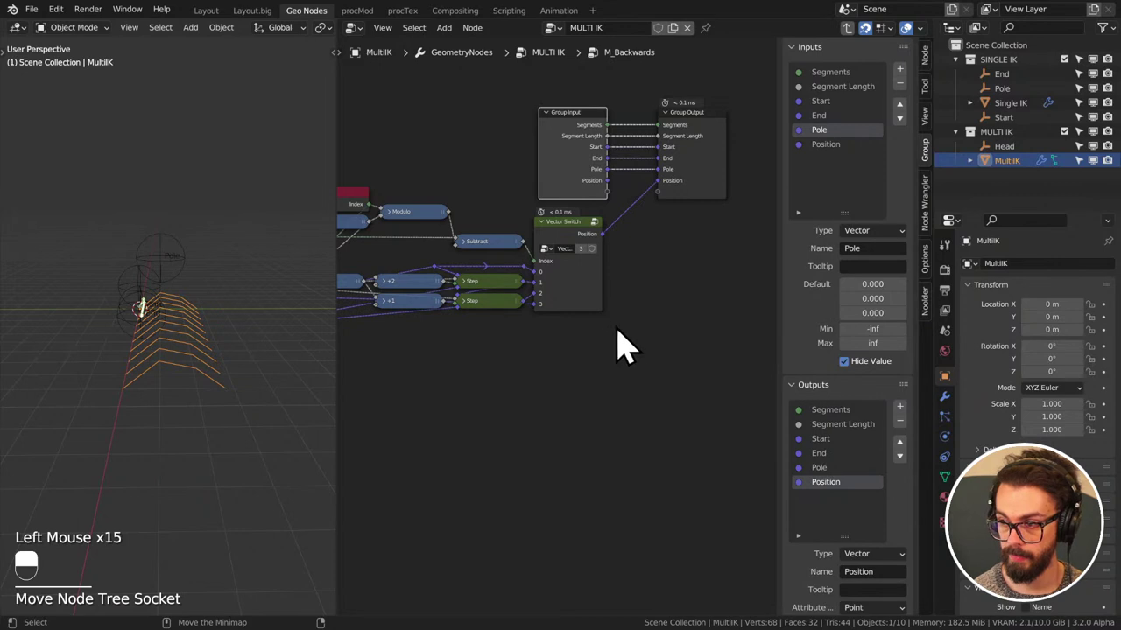
pyautogui.moveTo(638, 367); pyautogui.dragTo(573, 151)
pyautogui.press('ctrl+s')
# - Tidy the node layout inside M_Backwards and save the project
pyautogui.middleClick(572, 151)
pyautogui.moveTo(572, 151); pyautogui.dragTo(713, 242)
pyautogui.press('g')
pyautogui.click(568, 150)
pyautogui.middleClick(567, 150)
pyautogui.press('a')
pyautogui.press('g')
pyautogui.click(667, 99)
pyautogui.moveTo(667, 99); pyautogui.dragTo(714, 241)
pyautogui.press('g')
pyautogui.rightClick(690, 280)
pyautogui.click(690, 280)
pyautogui.moveTo(691, 280); pyautogui.dragTo(576, 307)
pyautogui.press('ctrl+s')
pyautogui.press('n')
pyautogui.press('ctrl+s')
# - Tab out to the top-level MULTI IK tree with the START Mesh Line and END Transform nodes
pyautogui.scroll(-3)
pyautogui.middleClick(523, 365)
pyautogui.press('Tab')
pyautogui.scroll(-3)
pyautogui.middleClick(504, 317)
pyautogui.scroll(3)
pyautogui.middleClick(573, 255)
pyautogui.scroll(3)
pyautogui.middleClick(580, 303)
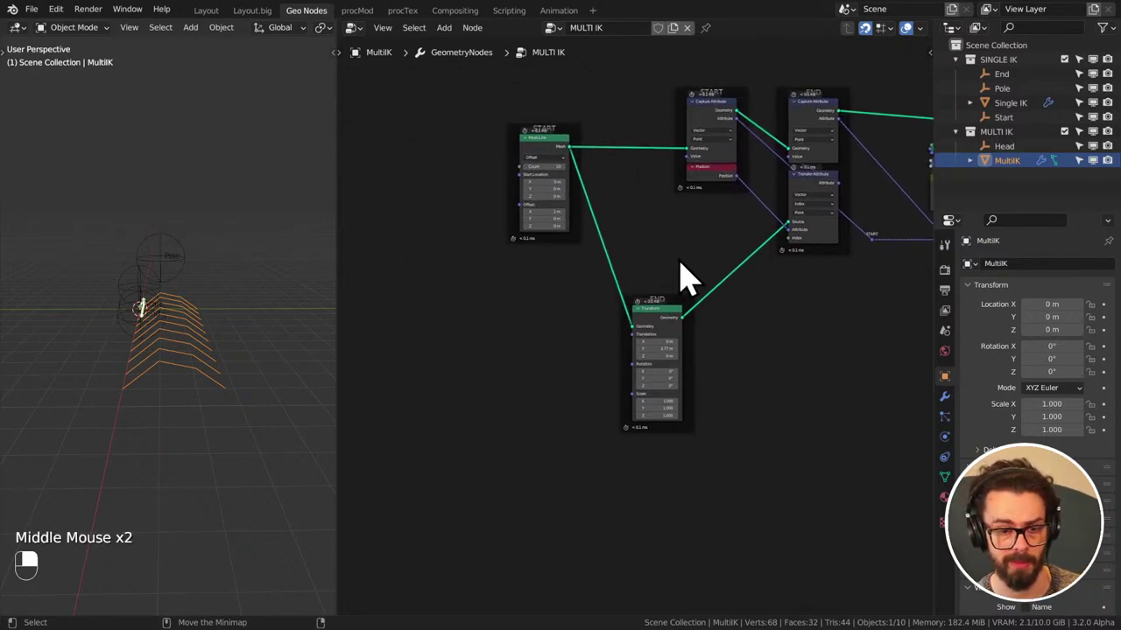
# - Shift the view over the START Mesh Line nodes
pyautogui.middleClick(574, 158)
pyautogui.moveTo(574, 157); pyautogui.dragTo(593, 265)
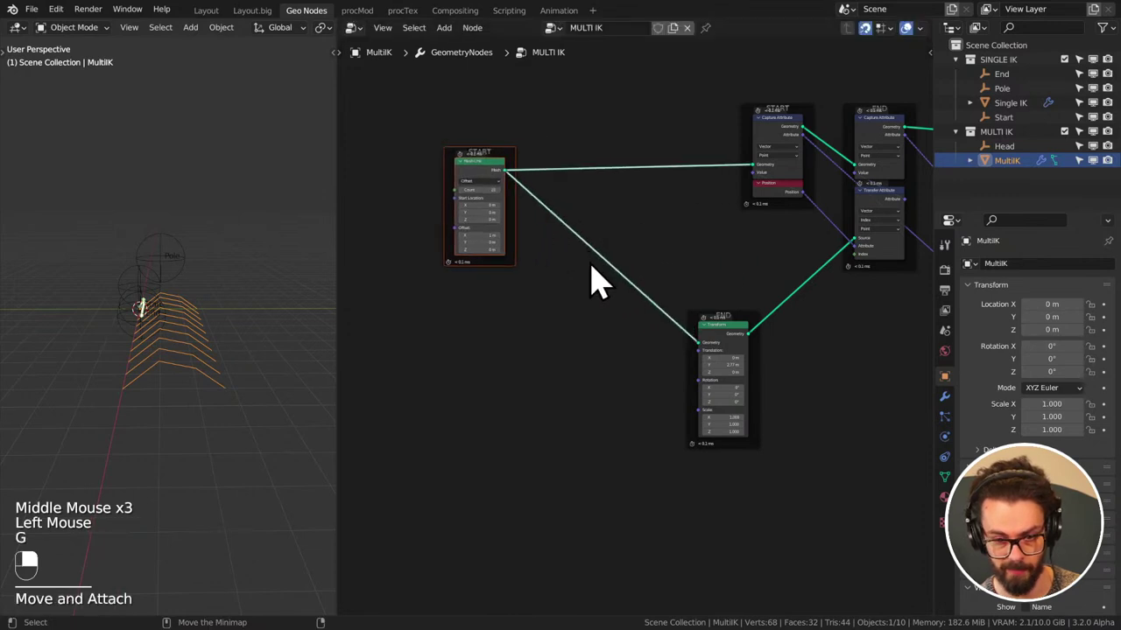
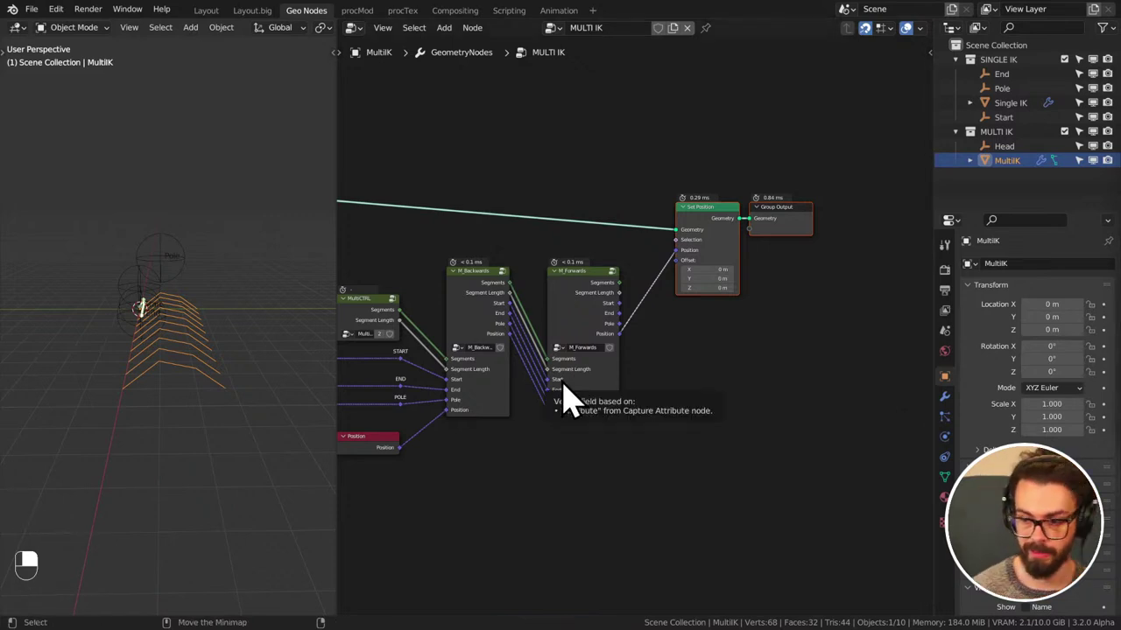
# - Enter the M_Forwards group and frame its Step node chain in the editor
pyautogui.middleClick(557, 399)
pyautogui.click(675, 307)
pyautogui.press('Tab')
pyautogui.middleClick(591, 287)
pyautogui.scroll(3)
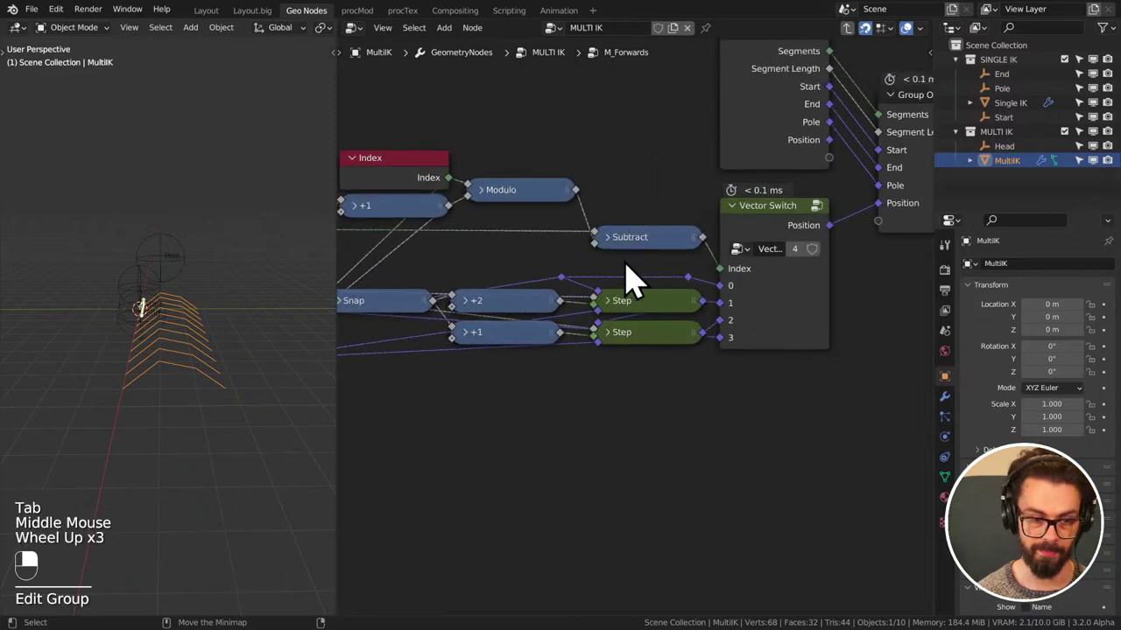
pyautogui.middleClick(606, 225)
pyautogui.scroll(3)
# - Delete and dissolve box-selected nodes so Index reaches the Vector Switch via Modulo
pyautogui.moveTo(642, 218); pyautogui.dragTo(703, 259)
pyautogui.press('x')
pyautogui.scroll(-3)
pyautogui.middleClick(695, 283)
pyautogui.moveTo(428, 261); pyautogui.dragTo(624, 242)
pyautogui.press('ctrl+x')
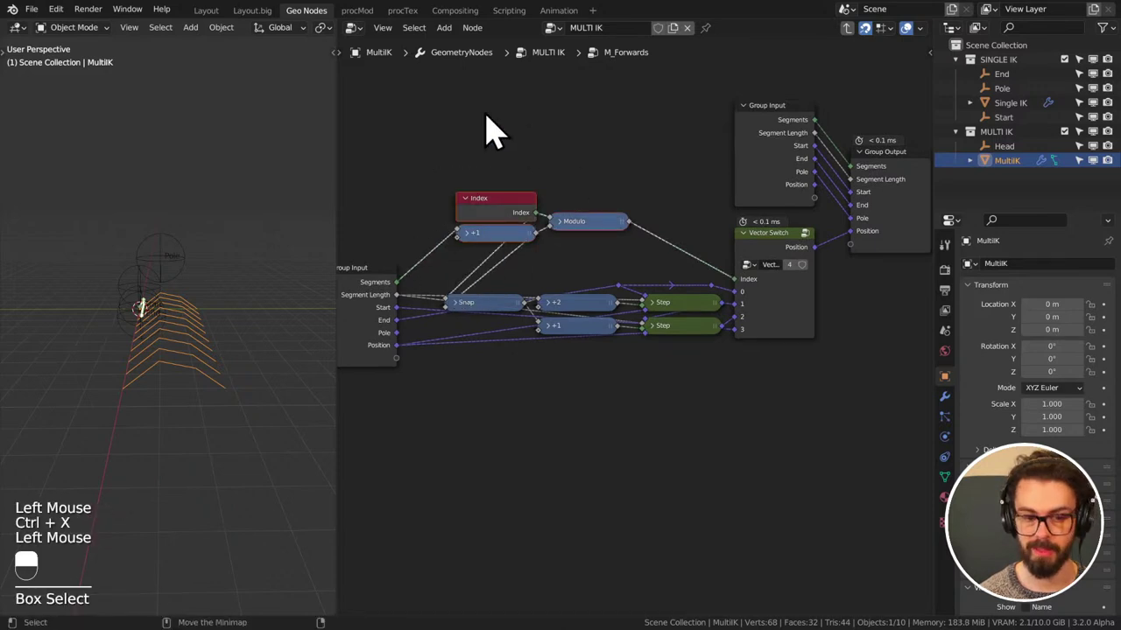
# - Move the reroute point above the Step nodes and select the +1 Math and Step nodes
pyautogui.middleClick(607, 337)
pyautogui.scroll(3)
pyautogui.moveTo(618, 330); pyautogui.dragTo(713, 236)
pyautogui.middleClick(621, 326)
pyautogui.scroll(-3)
pyautogui.press('g')
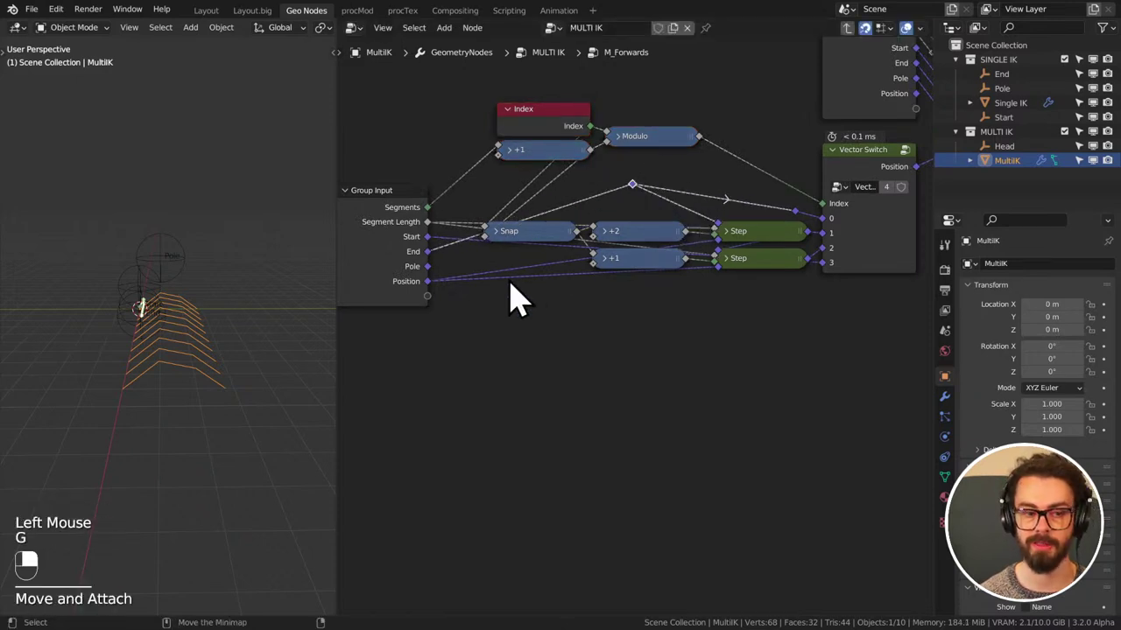
pyautogui.click(437, 257)
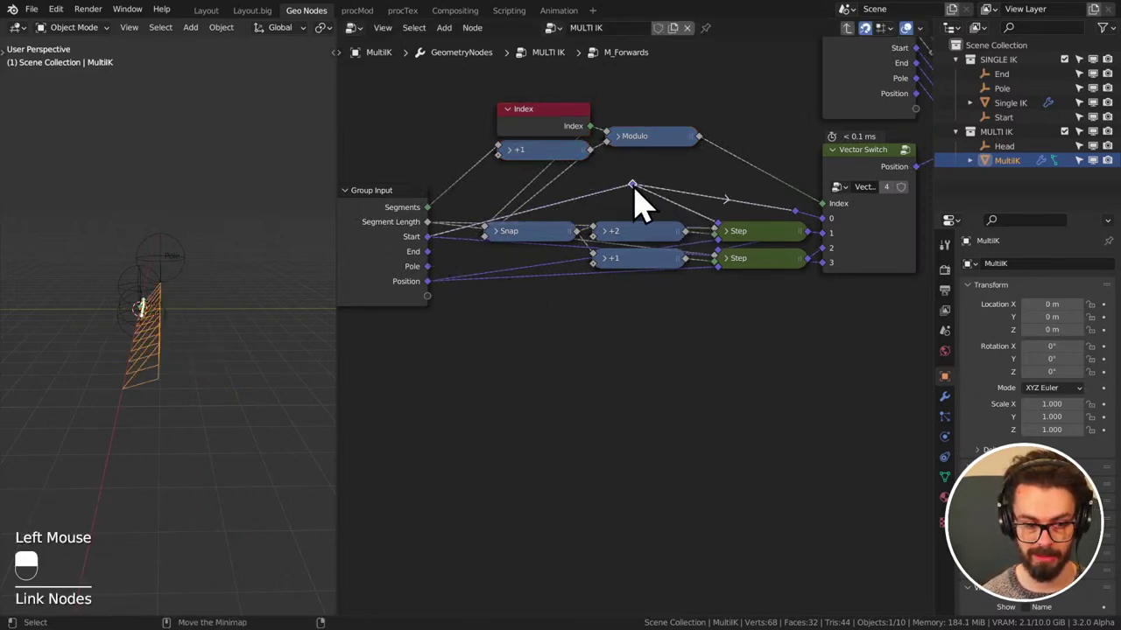
pyautogui.rightClick(825, 274)
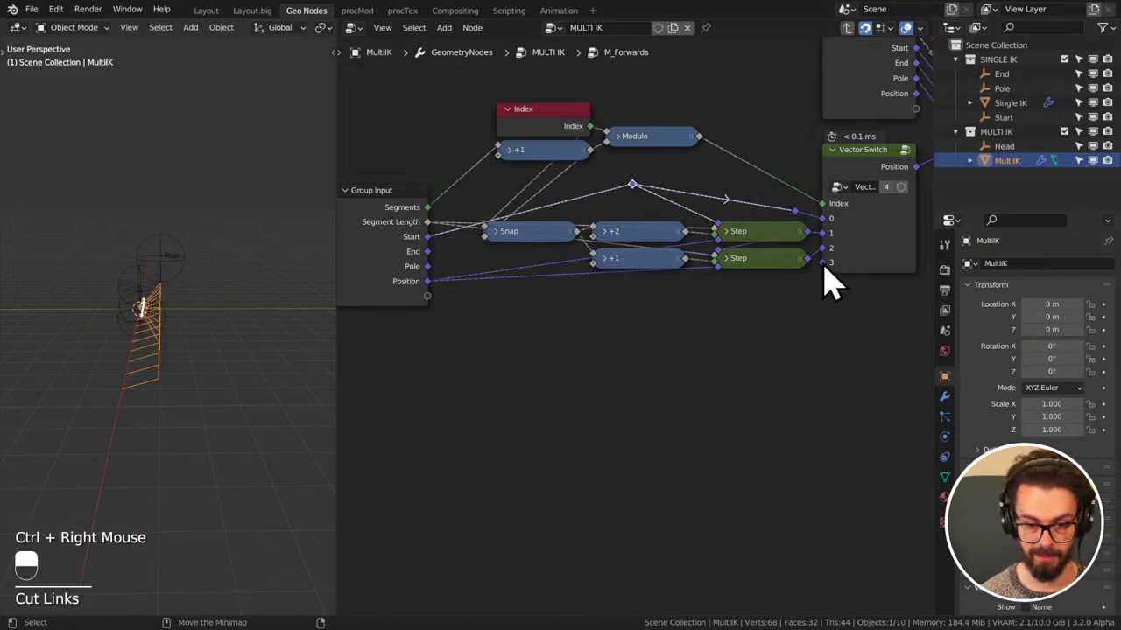
pyautogui.click(788, 277)
pyautogui.moveTo(788, 277); pyautogui.dragTo(724, 316)
pyautogui.middleClick(802, 288)
# - Duplicate the +1 Math and Step nodes and place the copies below the existing stages
pyautogui.press('shift+d')
pyautogui.click(723, 311)
pyautogui.middleClick(723, 312)
pyautogui.rightClick(723, 312)
pyautogui.click(602, 280)
pyautogui.middleClick(602, 280)
pyautogui.rightClick(602, 280)
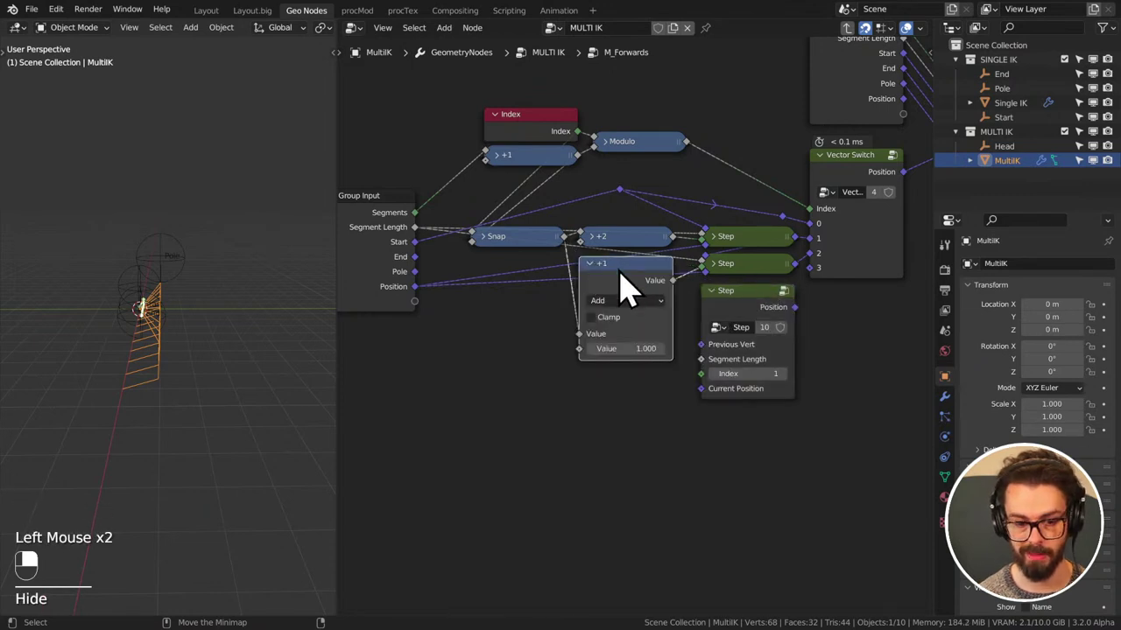
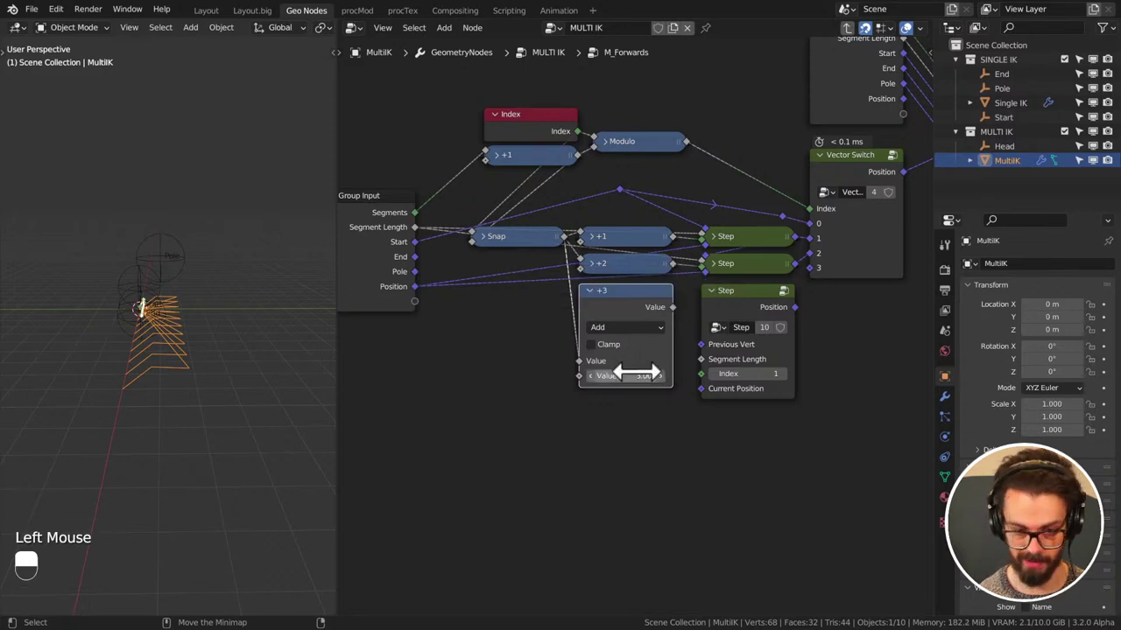
# - Set the copied Math node's offset to 3, making it a +3 node
pyautogui.click(592, 309)
pyautogui.click(601, 311)
pyautogui.middleClick(609, 361)
# - Wire Position, Segment Length and +3 Index into the third Step and its output to Vector Switch input 3
pyautogui.click(426, 306)
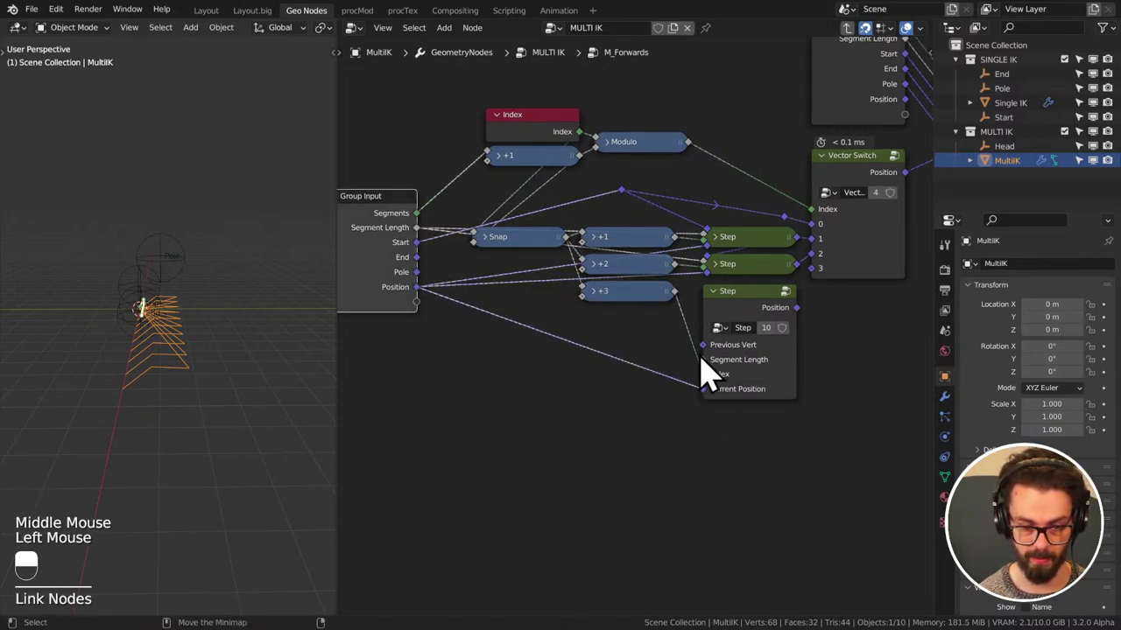
pyautogui.rightClick(767, 281)
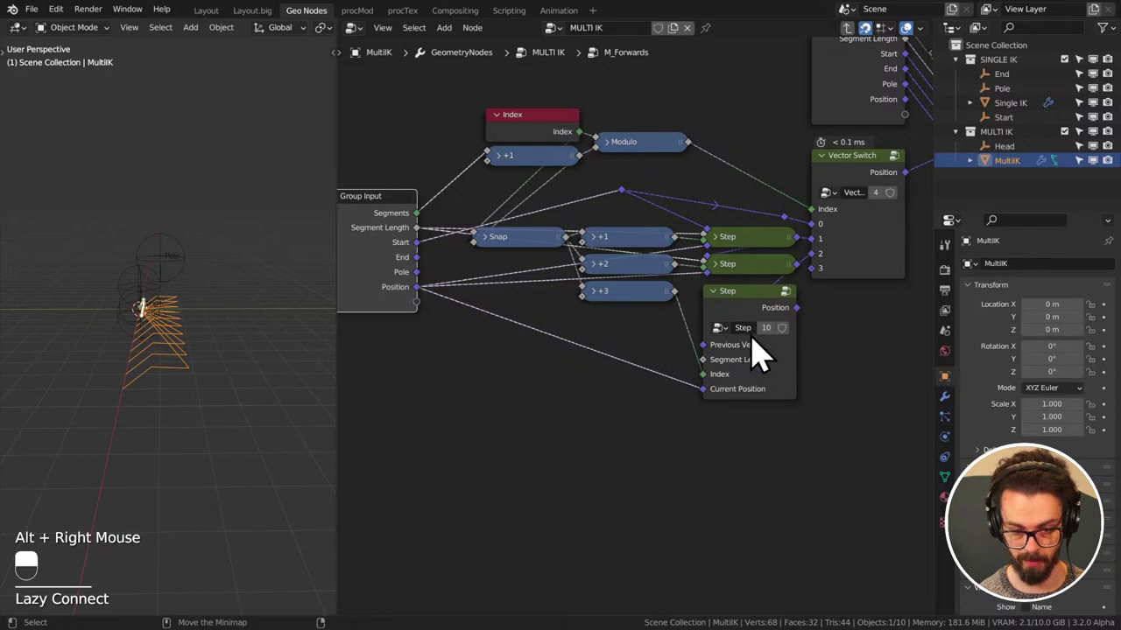
pyautogui.click(712, 380)
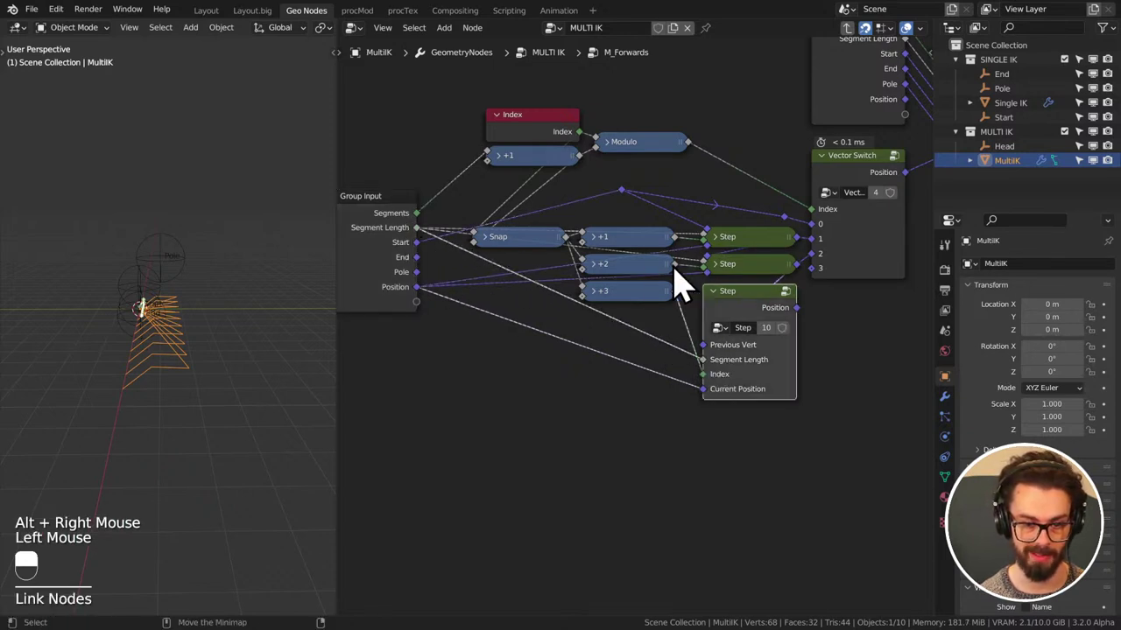
pyautogui.click(719, 310)
pyautogui.moveTo(724, 311); pyautogui.dragTo(804, 310)
pyautogui.click(805, 311)
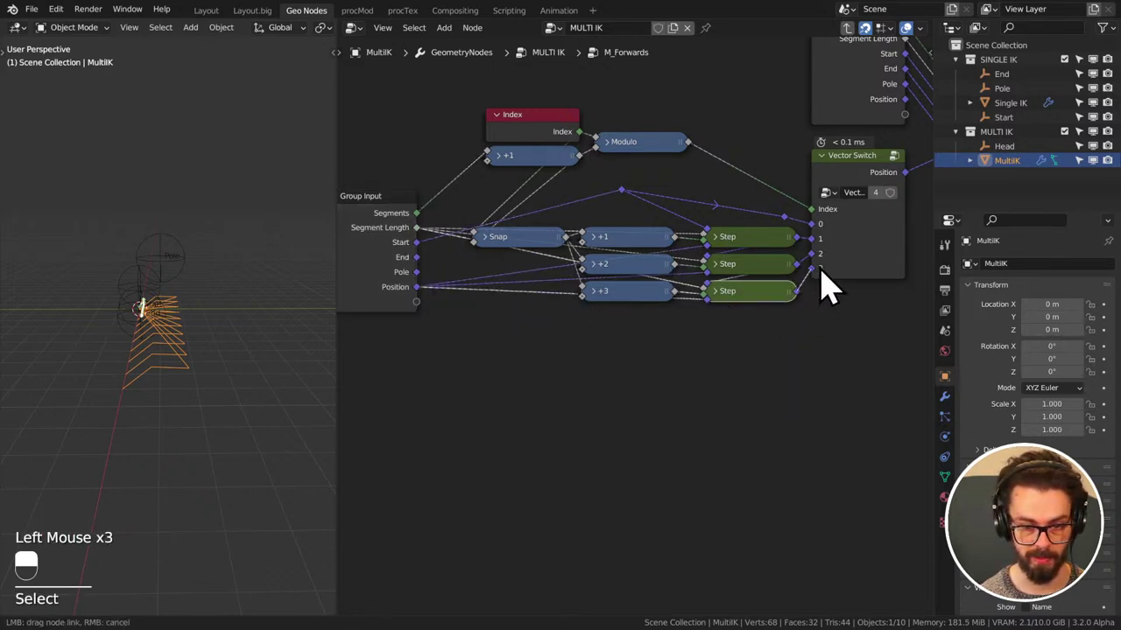
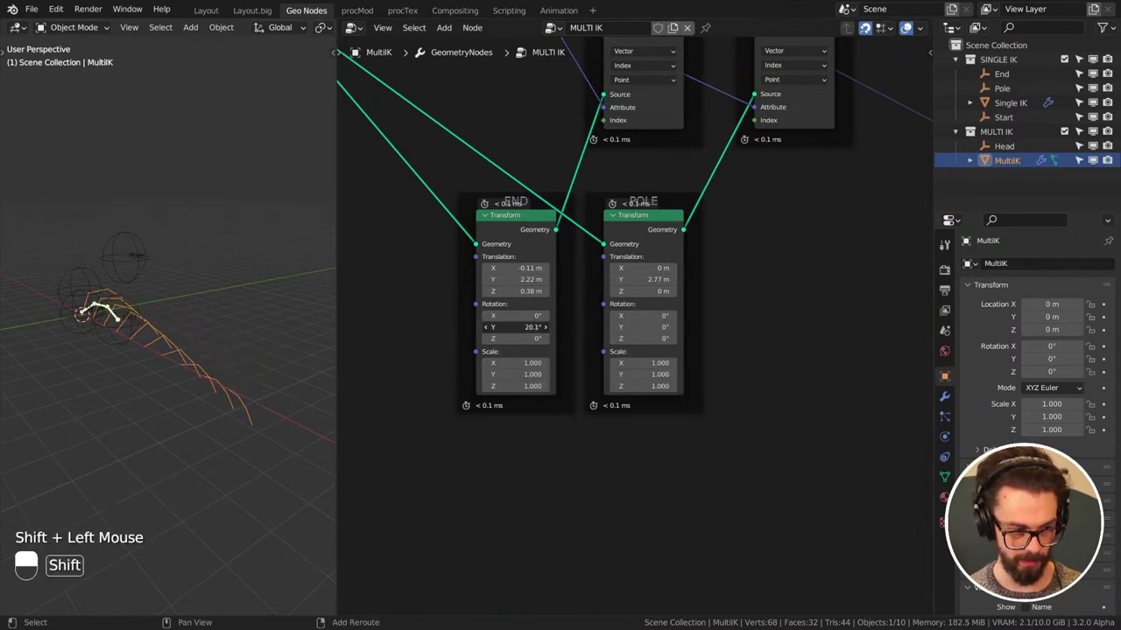
# - Pan the main MULTI IK node tree into view after leaving the group
pyautogui.middleClick(193, 355)
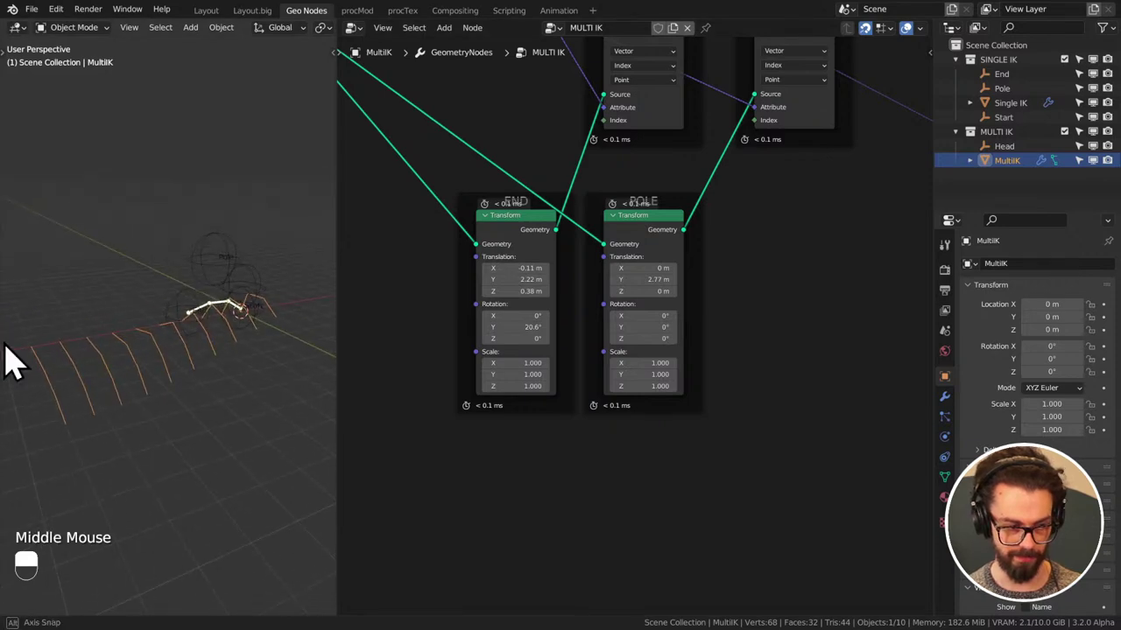
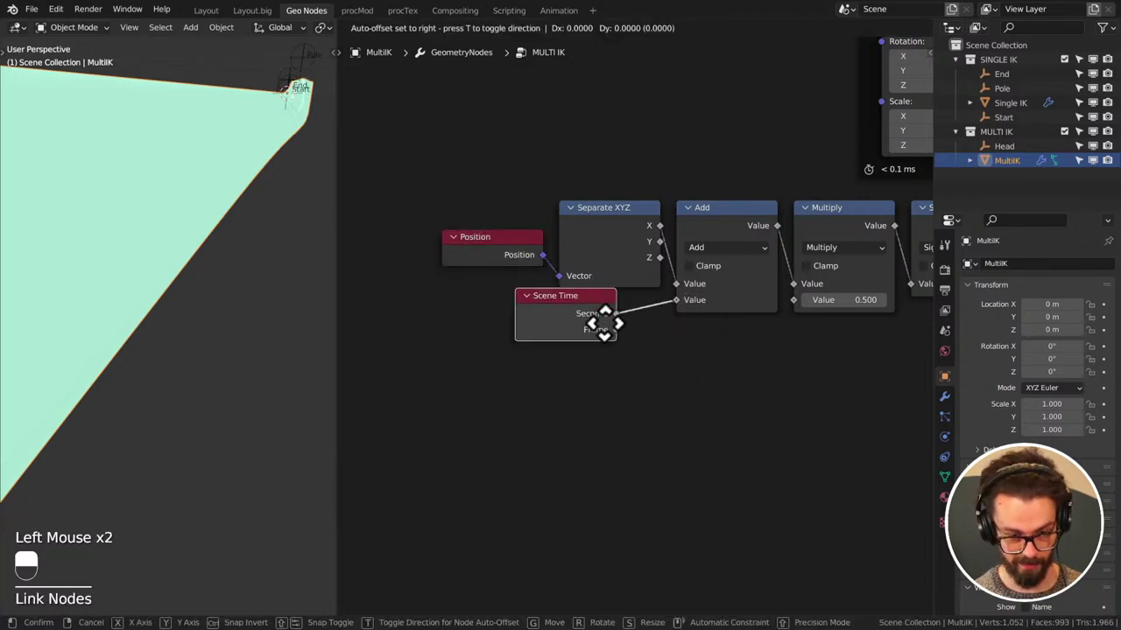
# - Insert a Multiply-by-2 Math node between Scene Time and Add and preview the animation
pyautogui.moveTo(541, 346); pyautogui.dragTo(849, 237)
pyautogui.press('shift+d')
pyautogui.moveTo(607, 341); pyautogui.dragTo(266, 235)
pyautogui.press('shift+space')
pyautogui.press('shift+space')
pyautogui.scroll(-3)
pyautogui.press('shift+space')
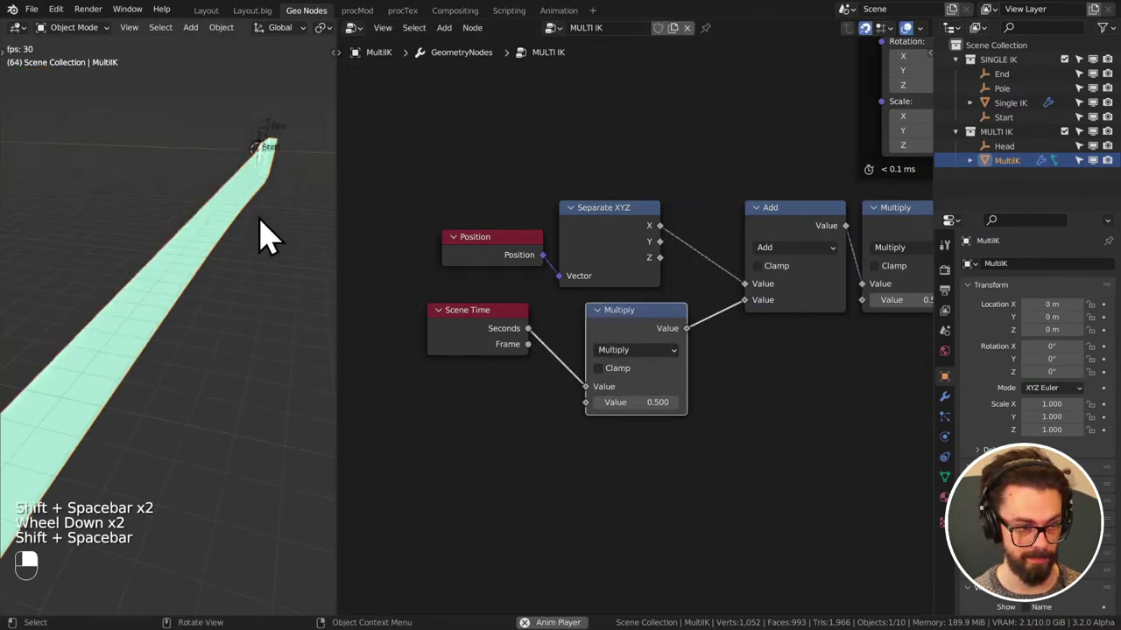
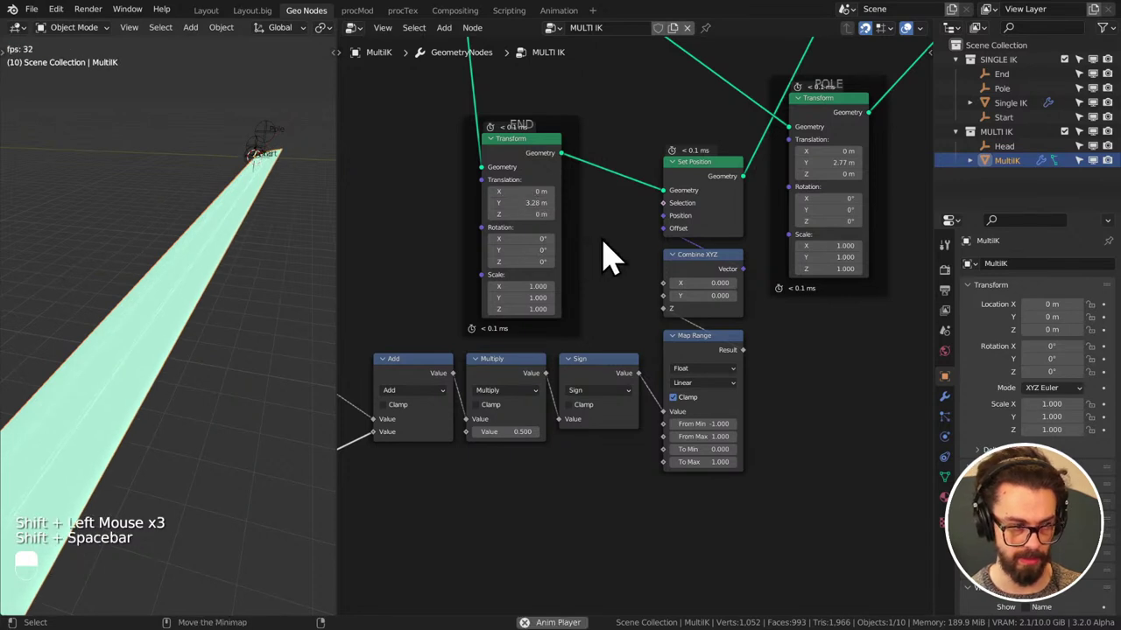
pyautogui.press('shift+space')
# - Change the Math node's function from Sign to Sine
pyautogui.middleClick(565, 357)
pyautogui.click(670, 366)
pyautogui.click(674, 368)
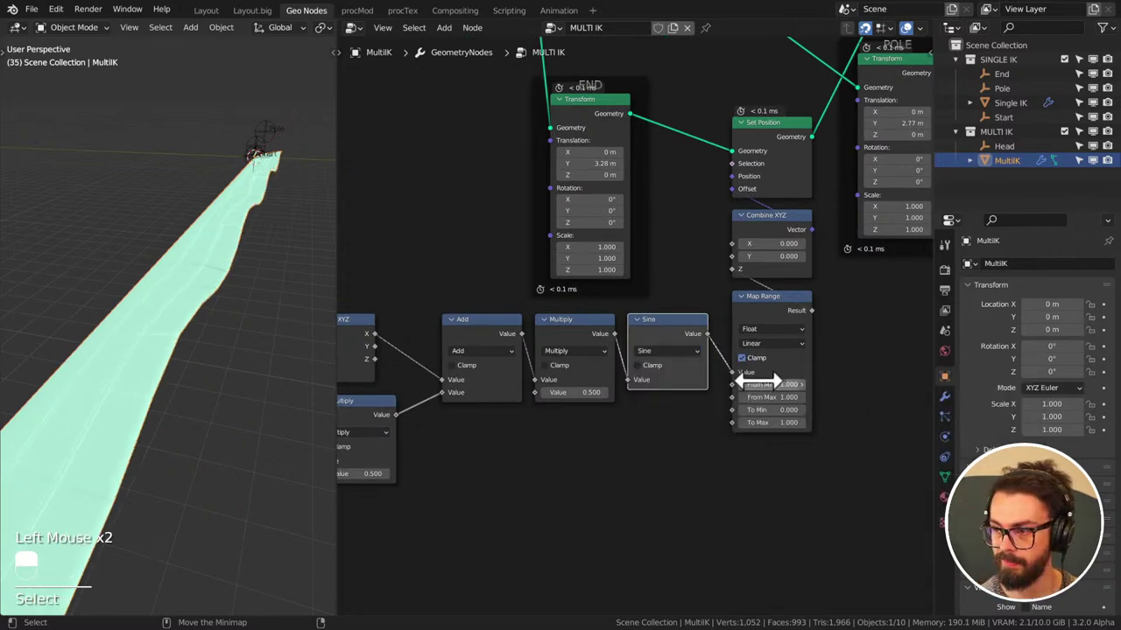
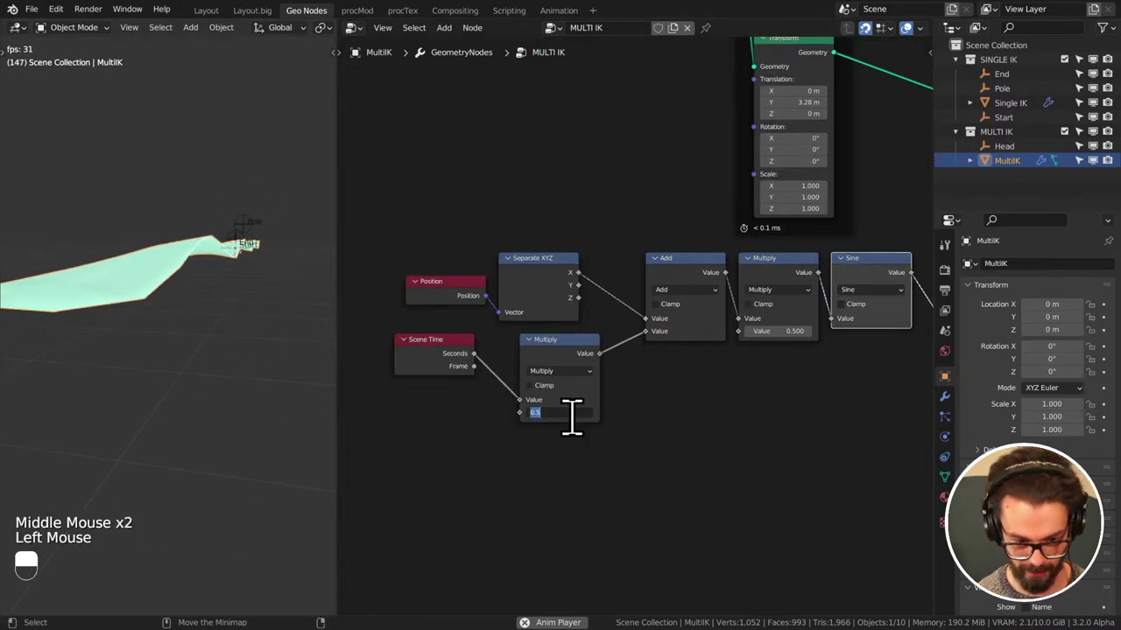
# - Set the END Transform node's Translation Y to 2 m
pyautogui.middleClick(256, 309)
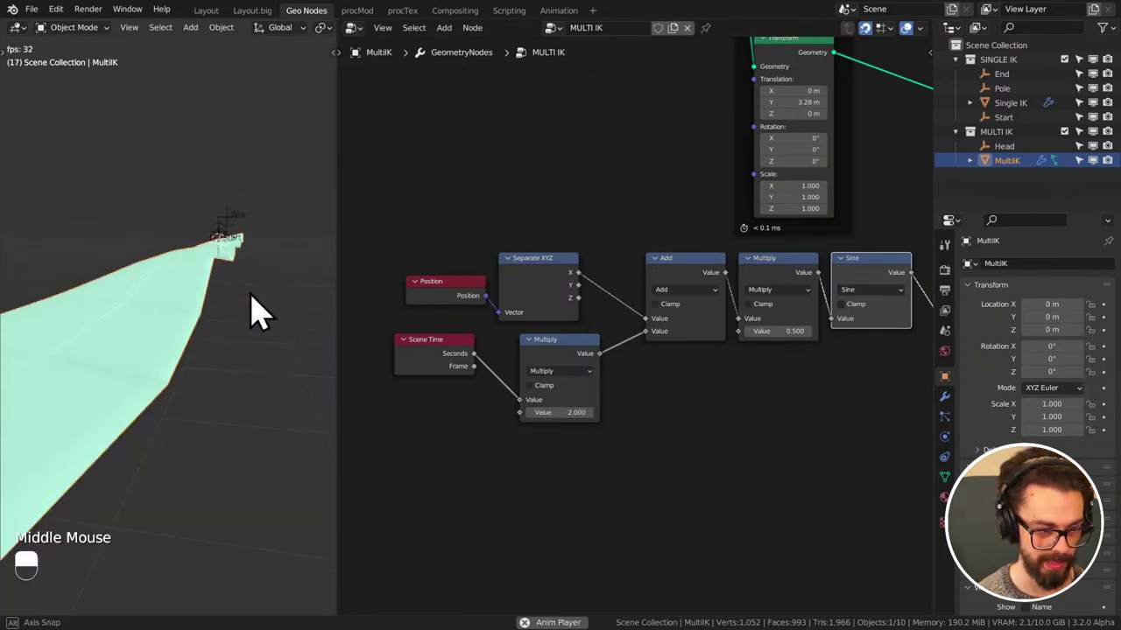
pyautogui.middleClick(259, 310)
pyautogui.scroll(-3)
pyautogui.moveTo(260, 41); pyautogui.dragTo(283, 46)
pyautogui.moveTo(260, 41); pyautogui.dragTo(248, 153)
pyautogui.click(247, 156)
pyautogui.middleClick(247, 155)
pyautogui.rightClick(250, 148)
pyautogui.rightClick(250, 149)
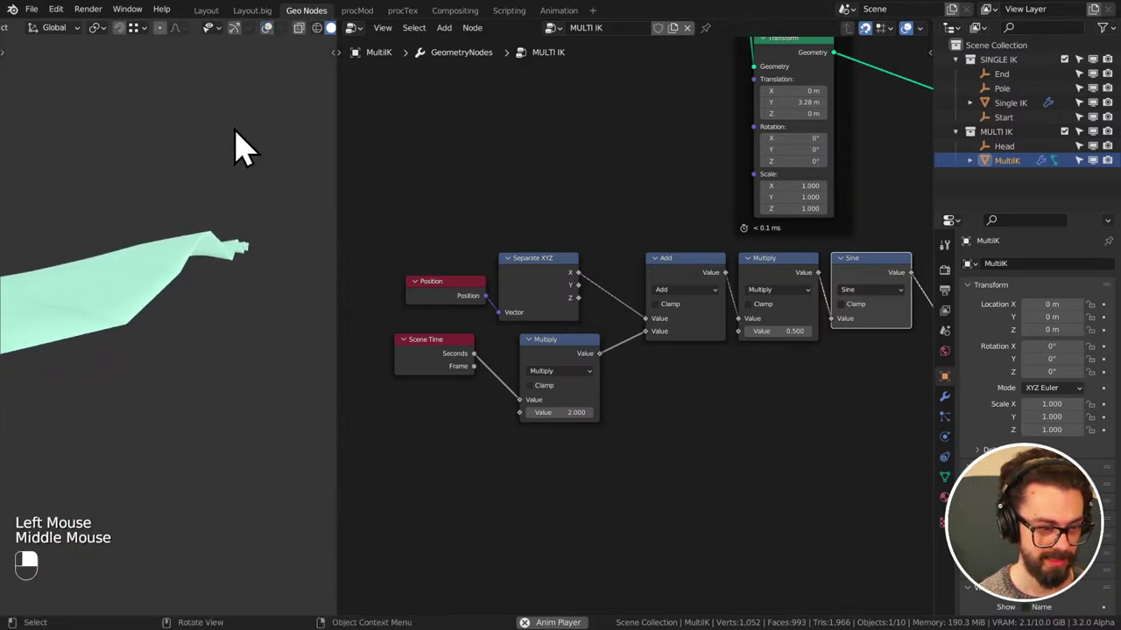
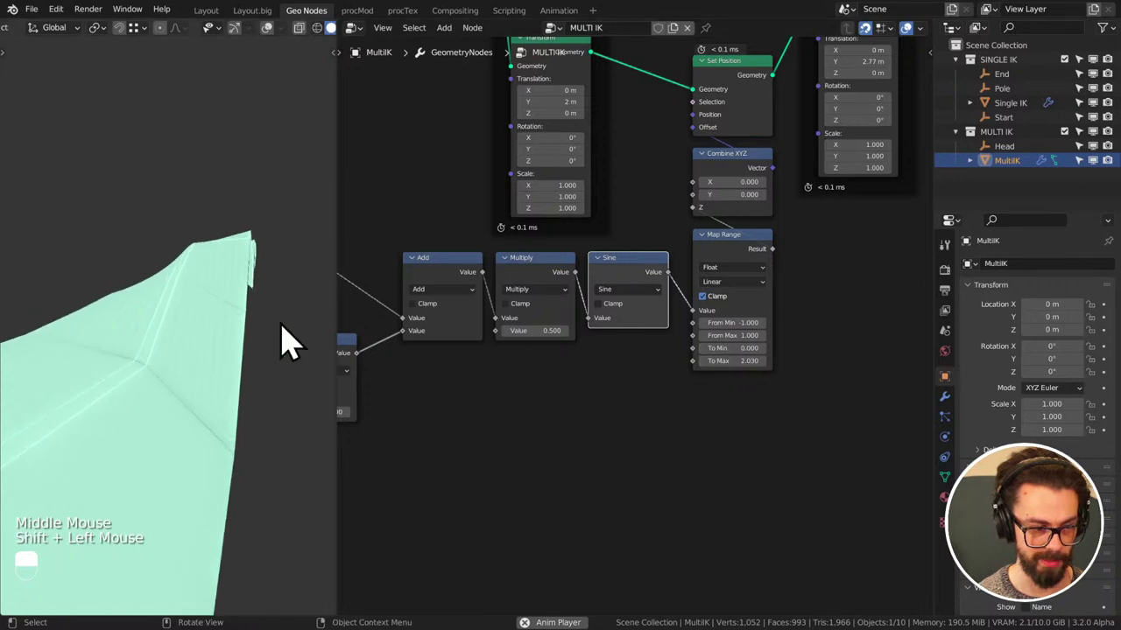
pyautogui.middleClick(200, 325)
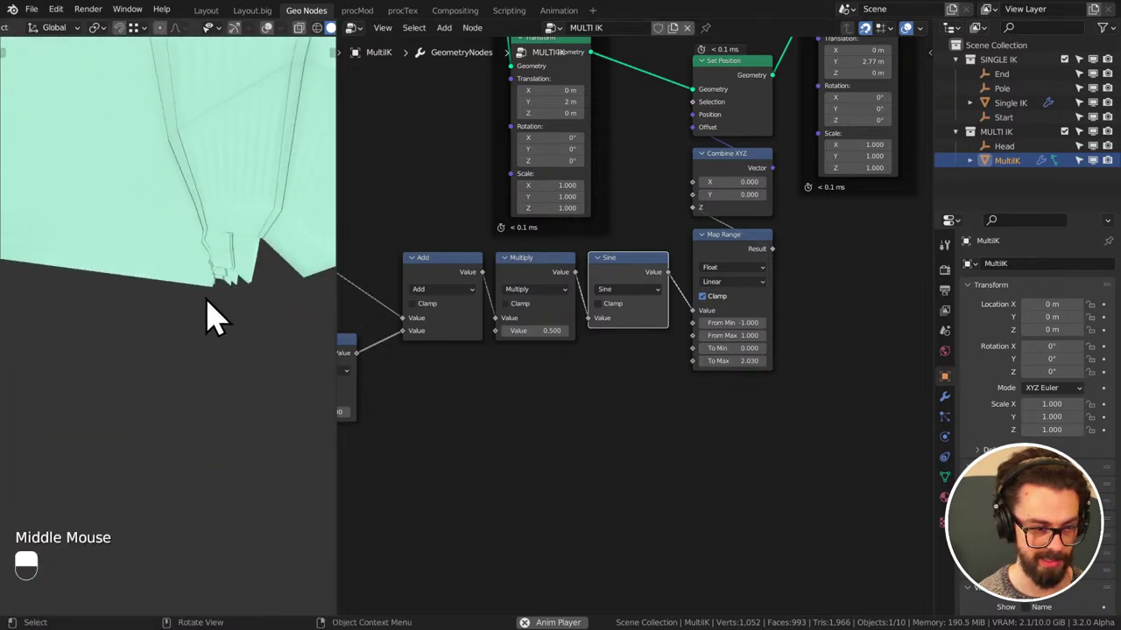
pyautogui.middleClick(212, 319)
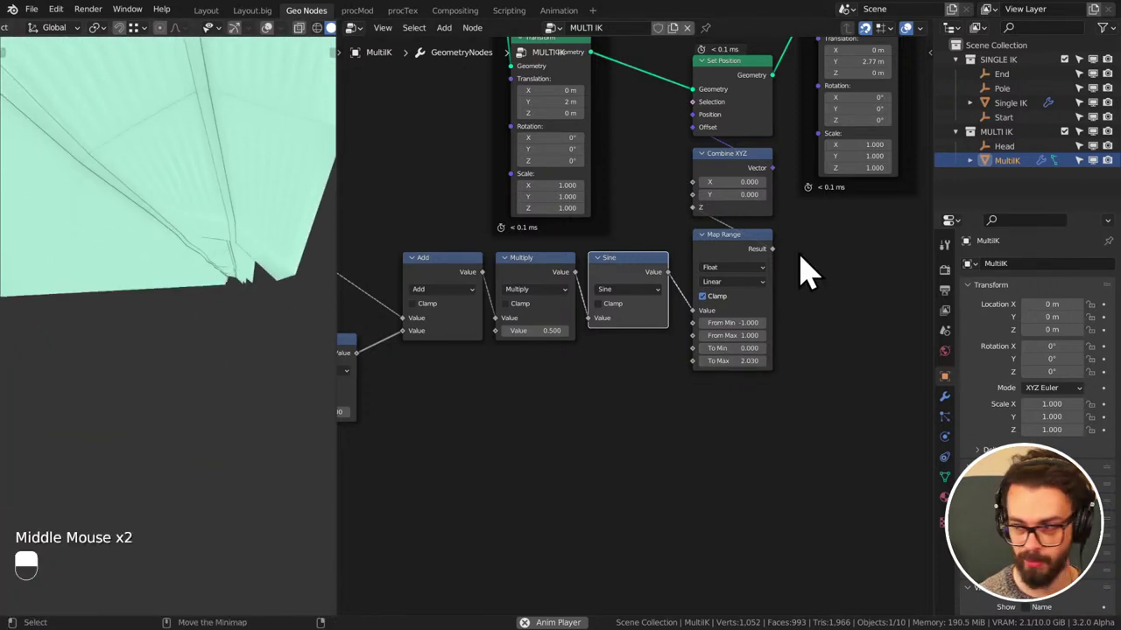
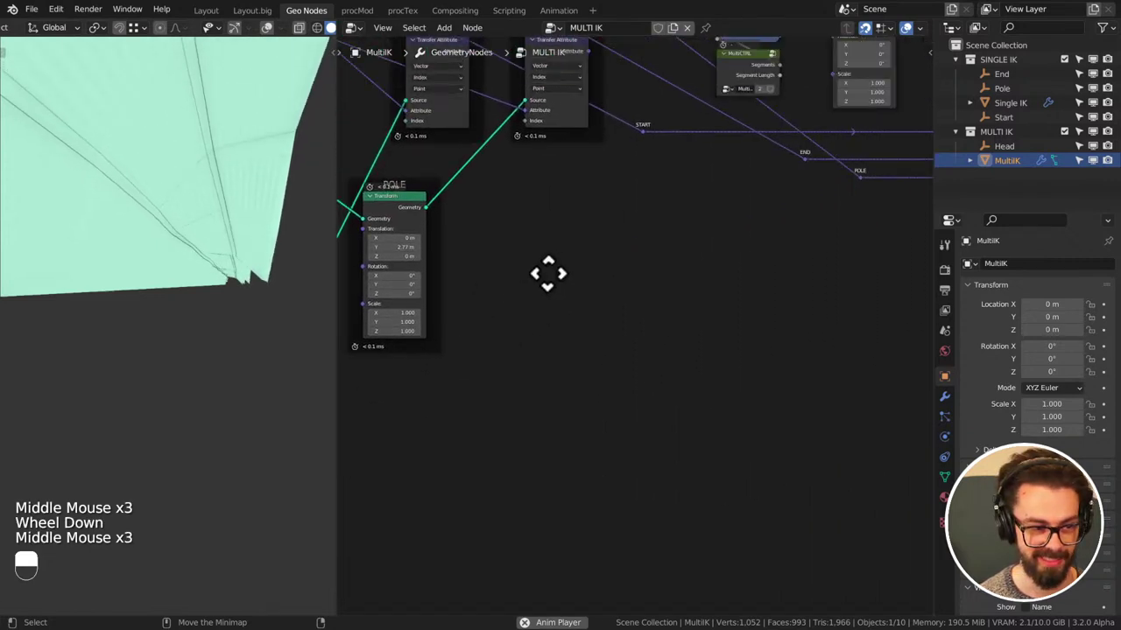
pyautogui.scroll(-3)
pyautogui.middleClick(765, 251)
pyautogui.middleClick(743, 242)
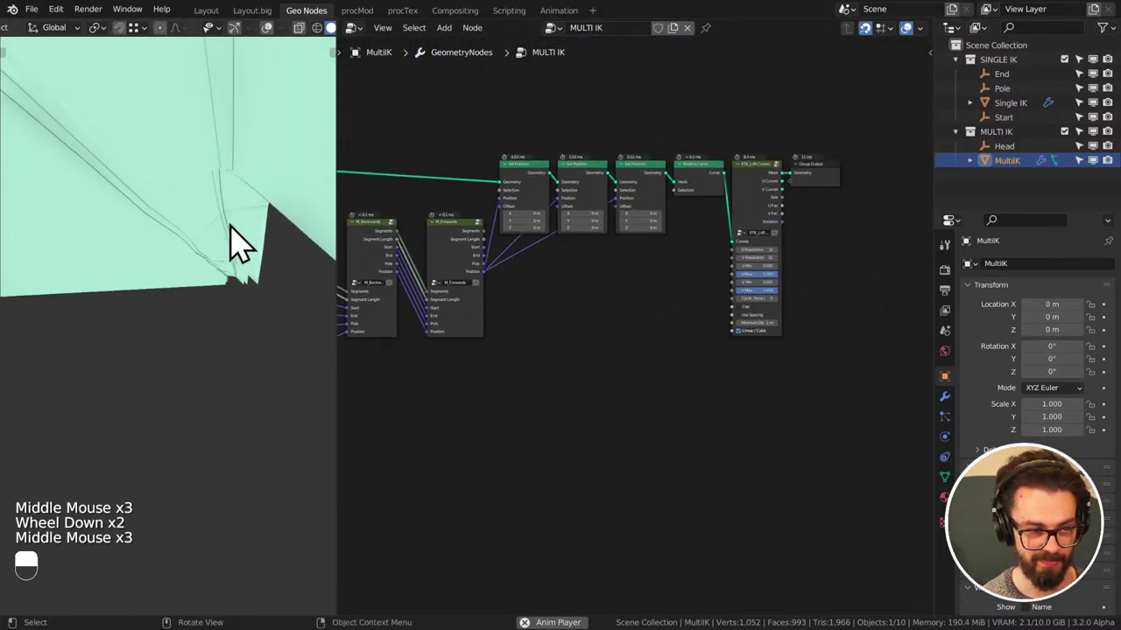
pyautogui.middleClick(205, 267)
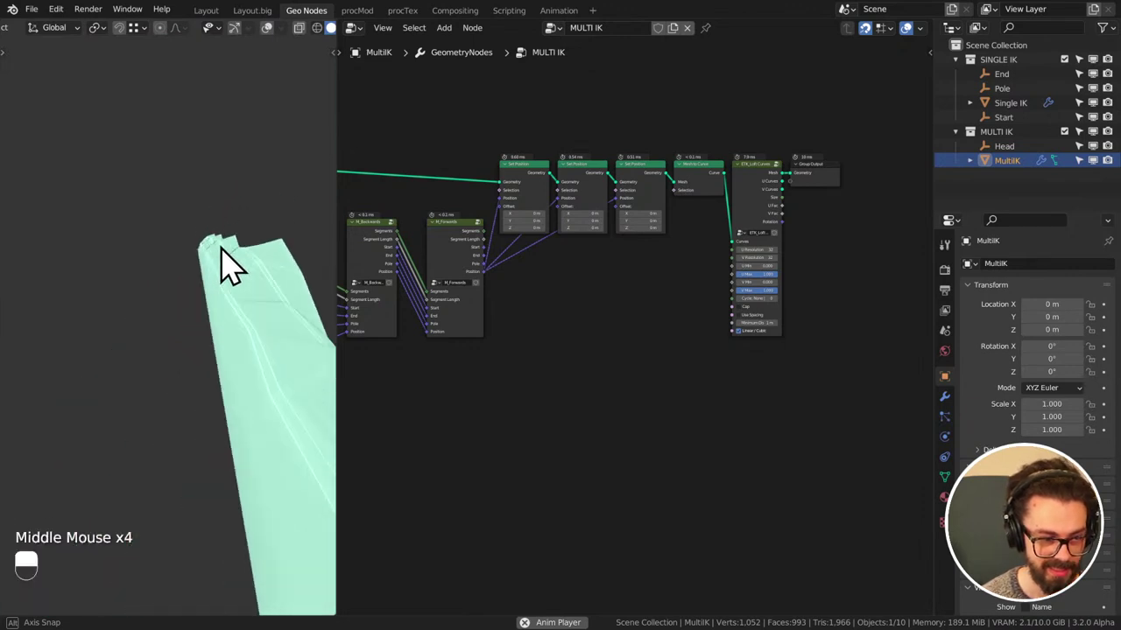
pyautogui.scroll(3)
pyautogui.middleClick(772, 288)
pyautogui.scroll(3)
pyautogui.middleClick(792, 267)
pyautogui.scroll(3)
pyautogui.middleClick(788, 276)
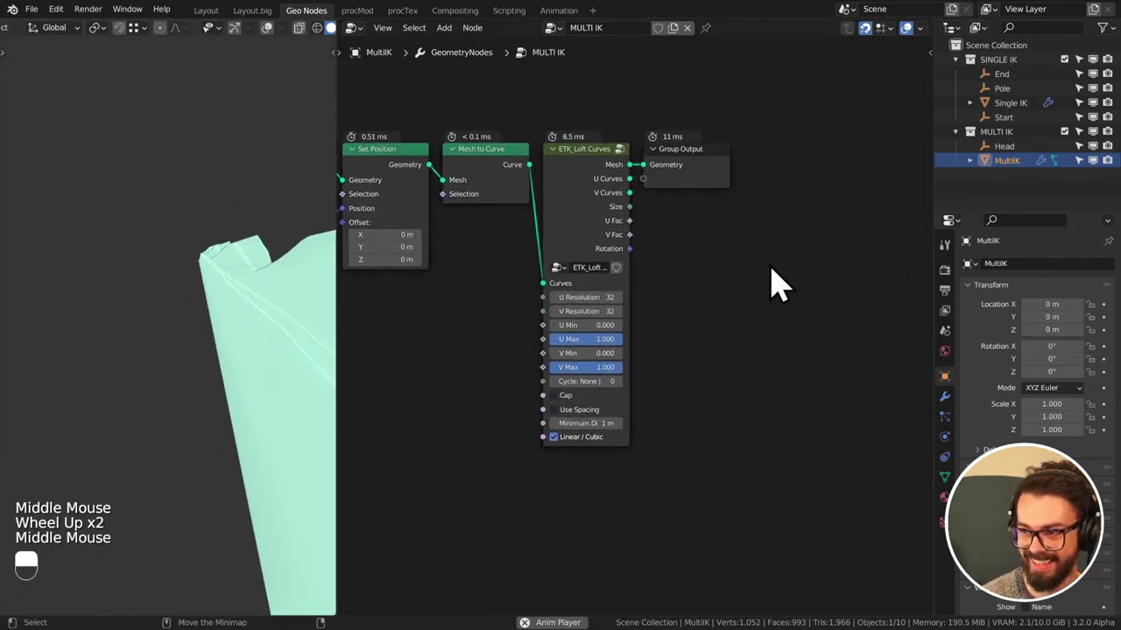
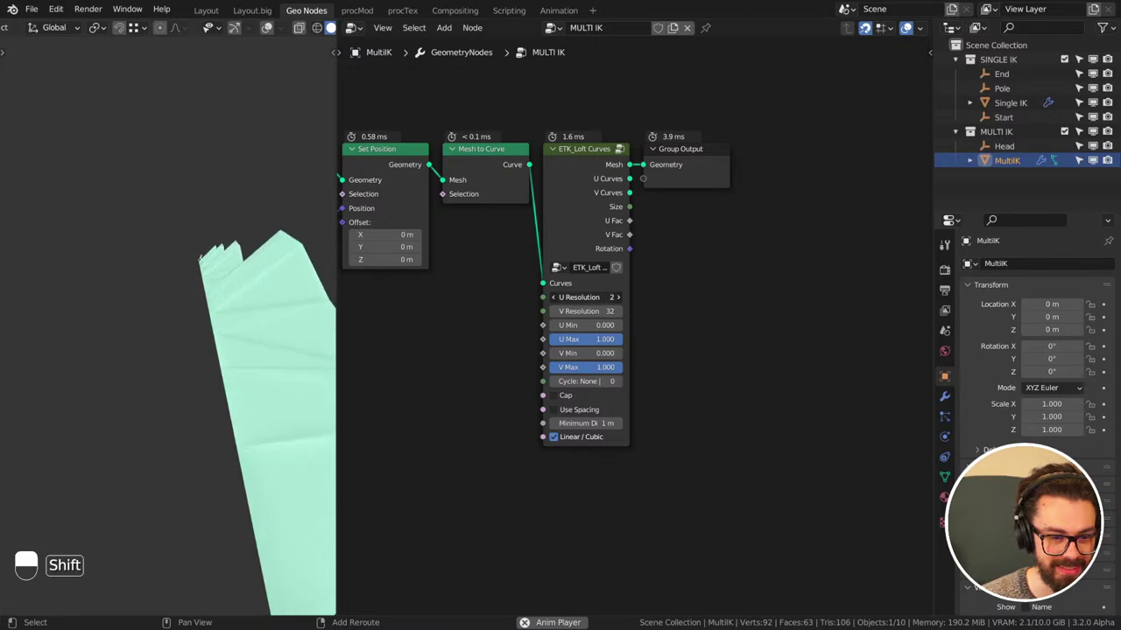
# - Set the ETK_Loft Curves U Resolution to 4 and inspect the lofted mesh
pyautogui.click(625, 318)
pyautogui.click(625, 315)
pyautogui.middleClick(267, 319)
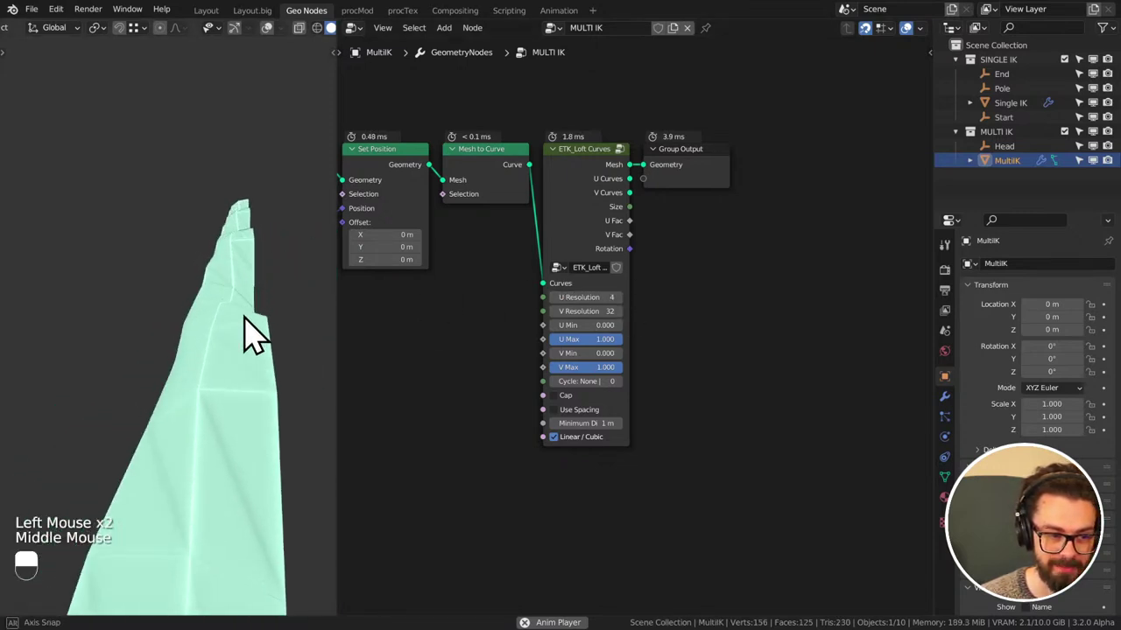
pyautogui.middleClick(257, 340)
pyautogui.middleClick(251, 312)
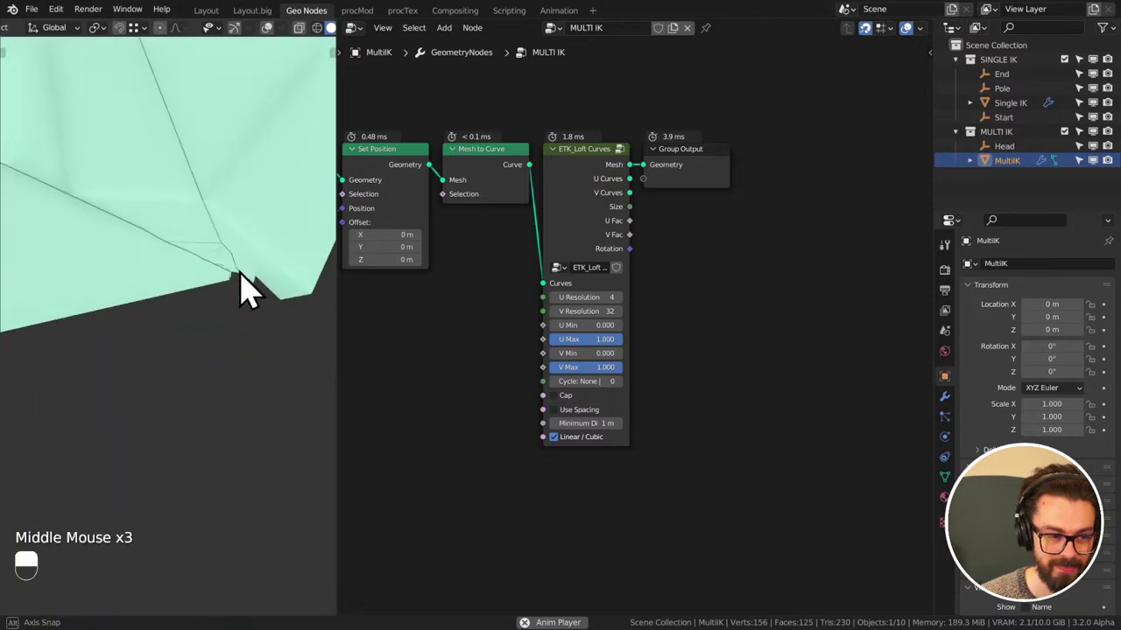
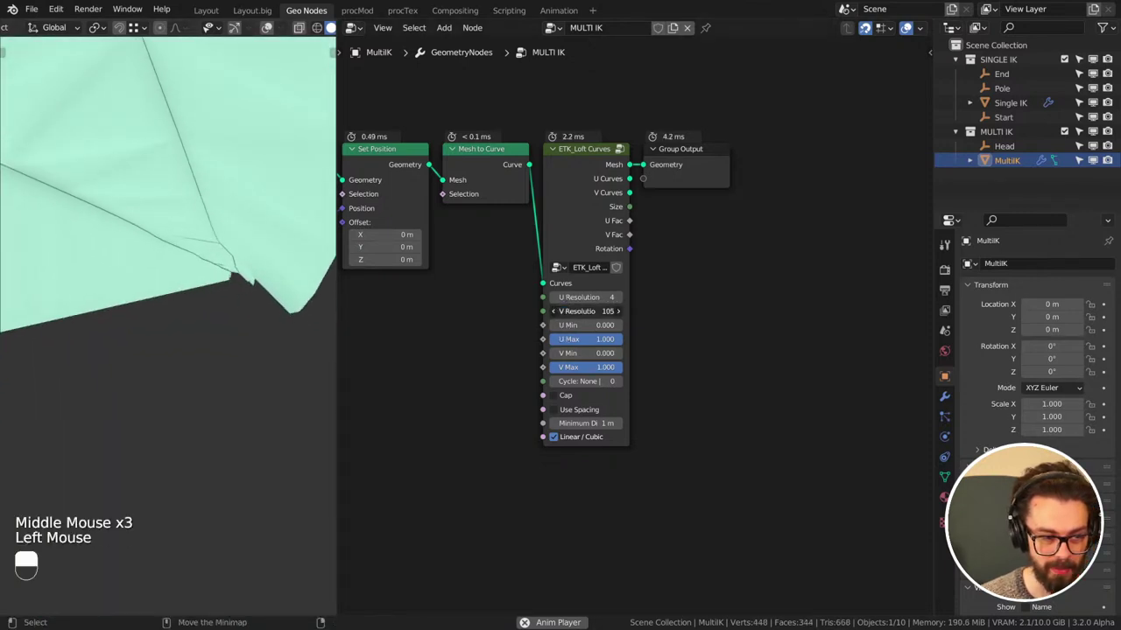
pyautogui.middleClick(264, 308)
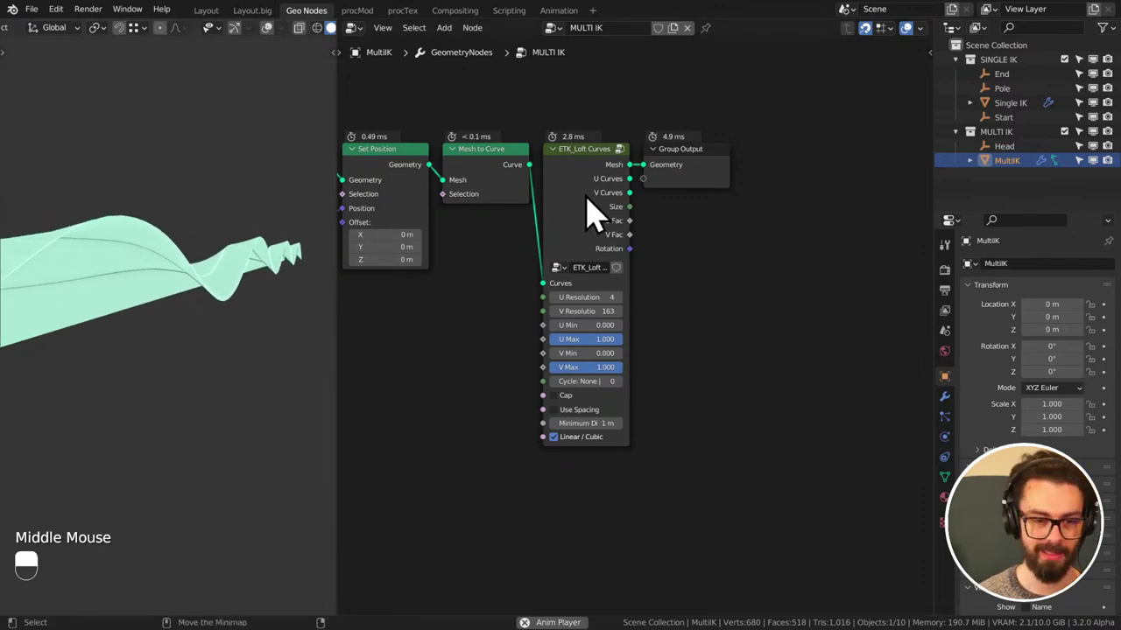
# - Raise V Resolution to 163 and feed the V Curves socket into Group Output Geometry
pyautogui.click(686, 178)
pyautogui.moveTo(610, 202); pyautogui.dragTo(610, 180)
pyautogui.click(609, 179)
pyautogui.moveTo(609, 180); pyautogui.dragTo(285, 49)
pyautogui.scroll(-3)
pyautogui.click(228, 48)
pyautogui.rightClick(227, 48)
pyautogui.middleClick(191, 211)
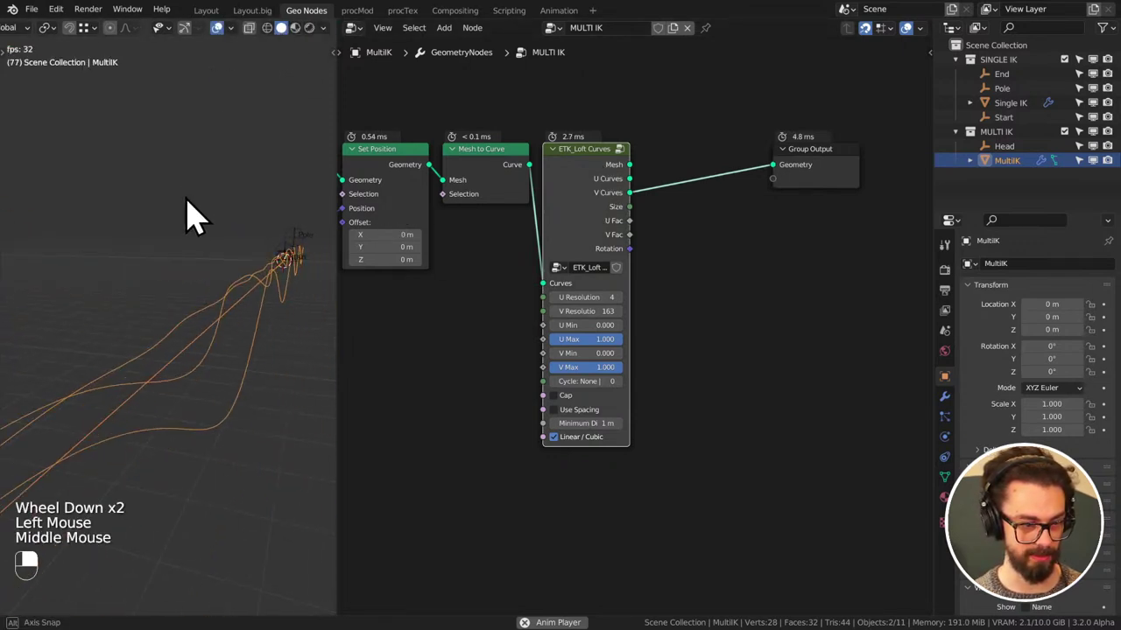
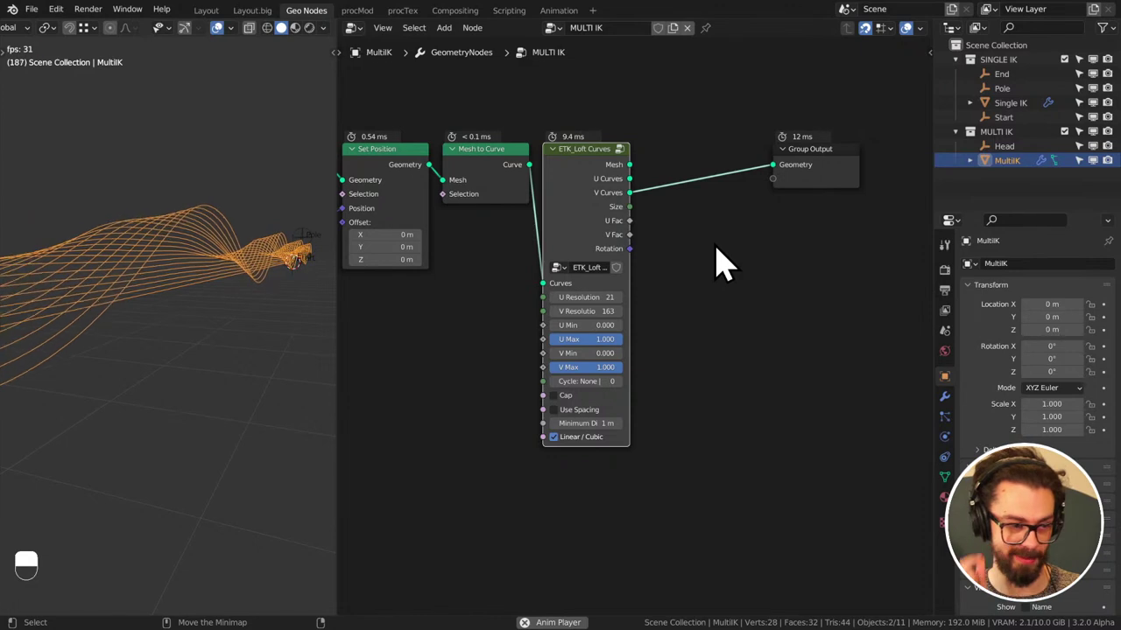
# - Zoom out to the Set Position nodes with U Resolution at 21 and save IK STREAM.blend
pyautogui.scroll(-3)
pyautogui.middleClick(669, 257)
pyautogui.press('ctrl+s')
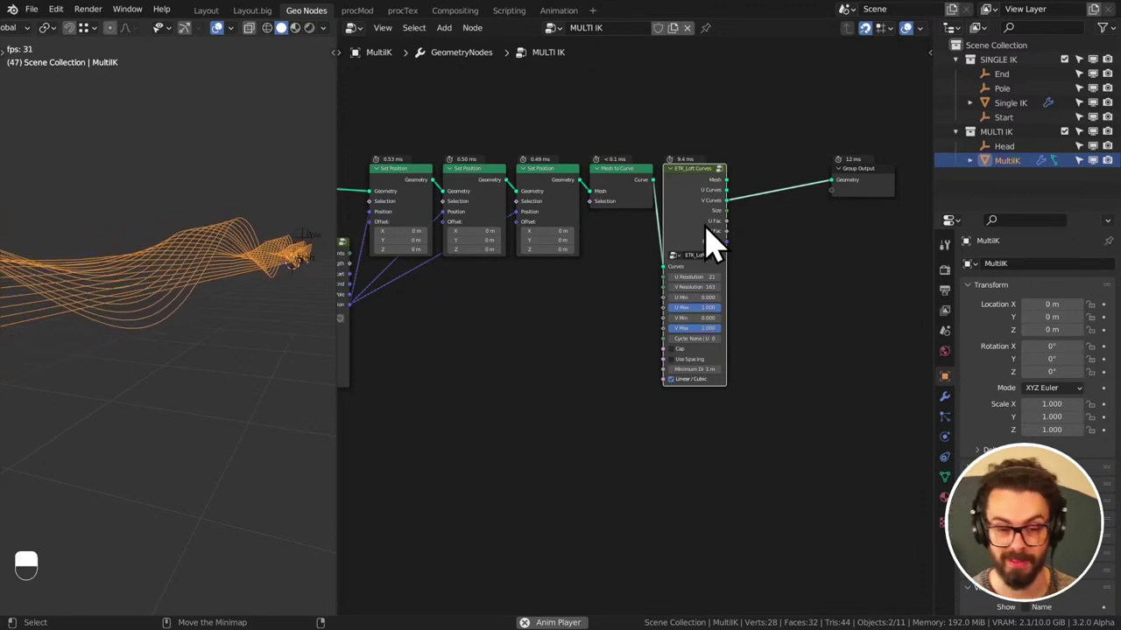
# - Delete Mesh to Curve and ETK_Loft Curves and link the last Set Position directly to Group Output
pyautogui.moveTo(773, 210); pyautogui.dragTo(719, 203)
pyautogui.press('ctrl+s')
pyautogui.moveTo(719, 203); pyautogui.dragTo(716, 220)
pyautogui.press('x')
pyautogui.press('shift+space')
pyautogui.click(631, 198)
pyautogui.press('x')
pyautogui.moveTo(593, 202); pyautogui.dragTo(642, 239)
pyautogui.press('g')
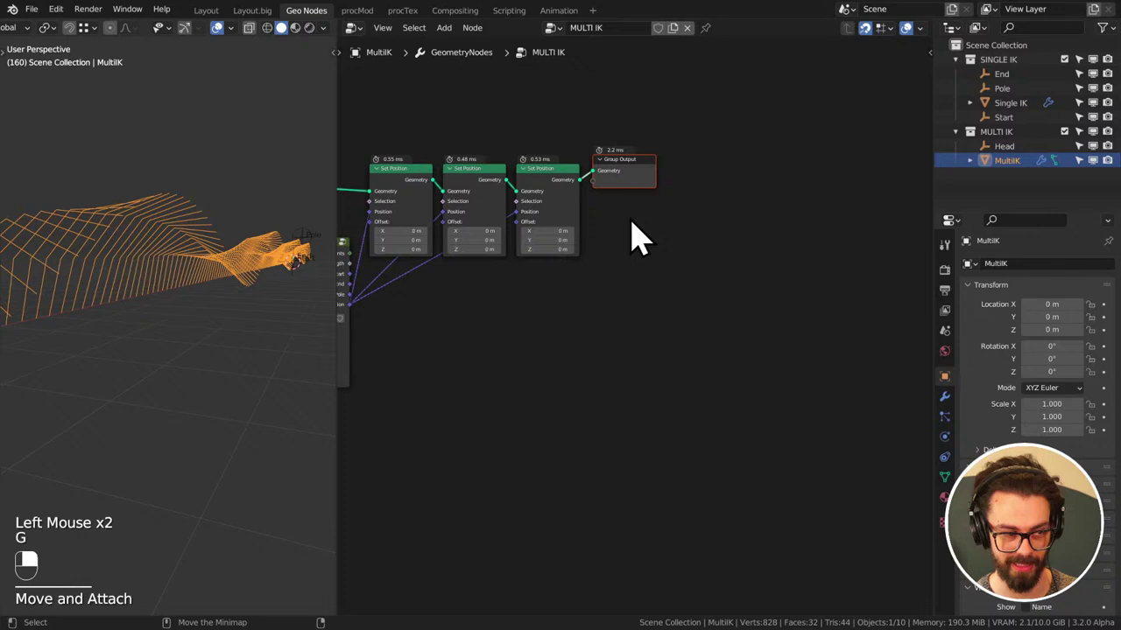
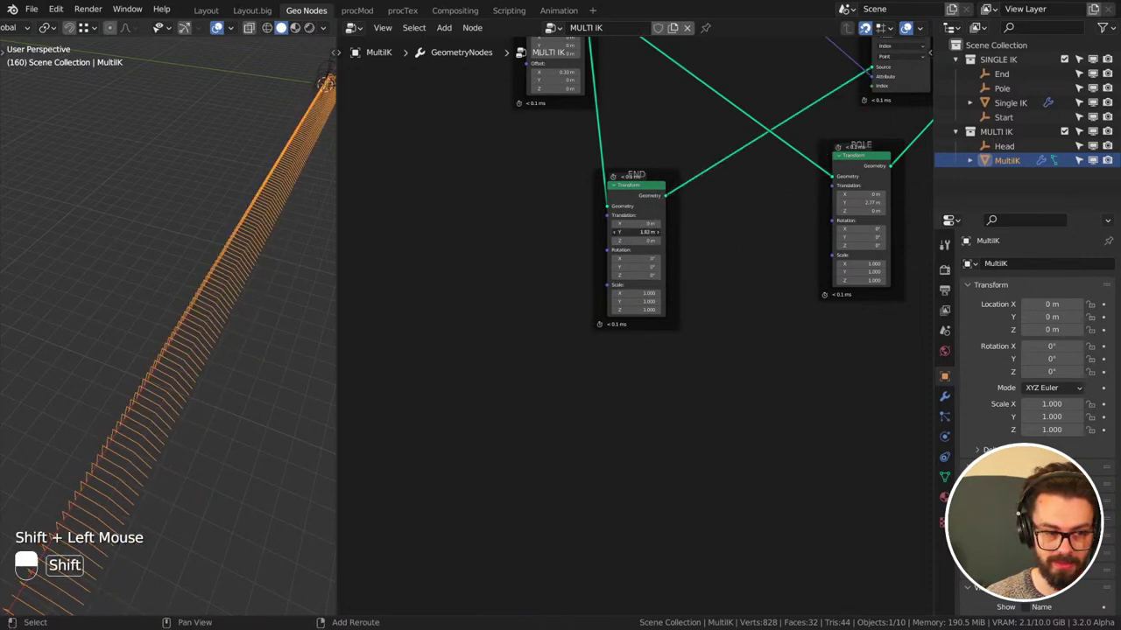
# - Save IK STREAM.blend after setting POLE X 0.4 m, Z 0.7 m and END Y 1.72 m
pyautogui.press('ctrl+s')
pyautogui.scroll(-3)
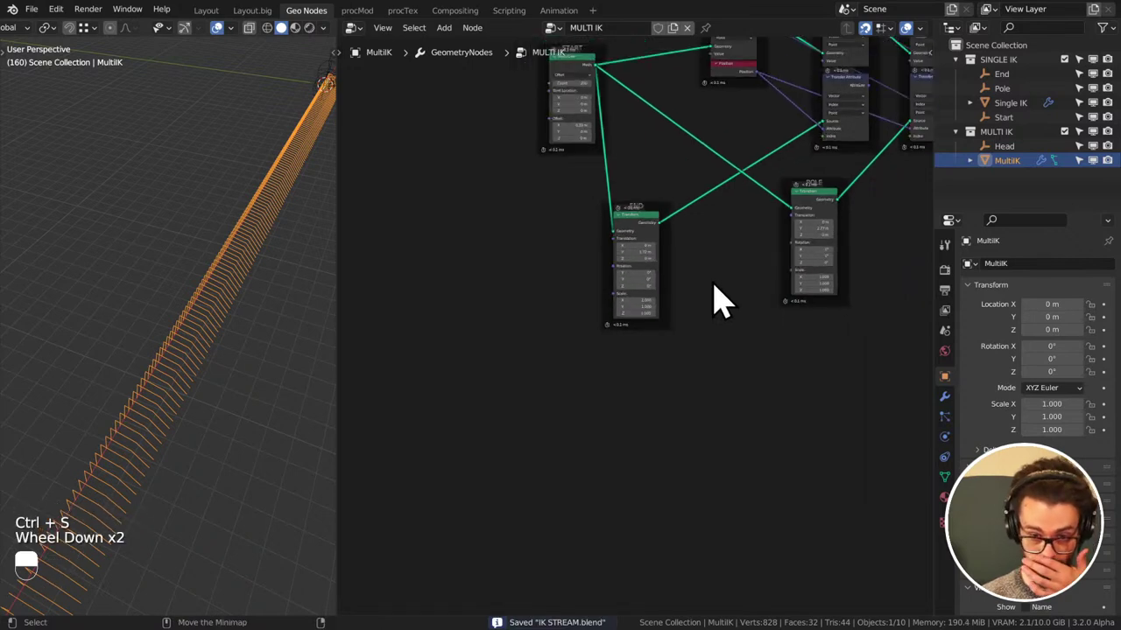
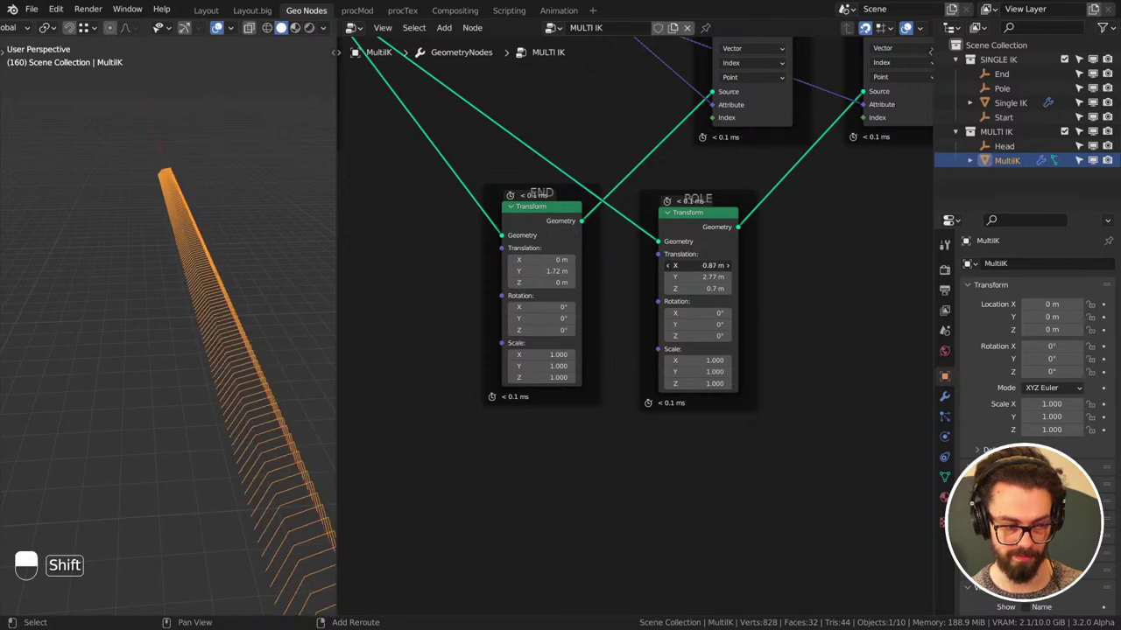
pyautogui.press('ctrl+s')
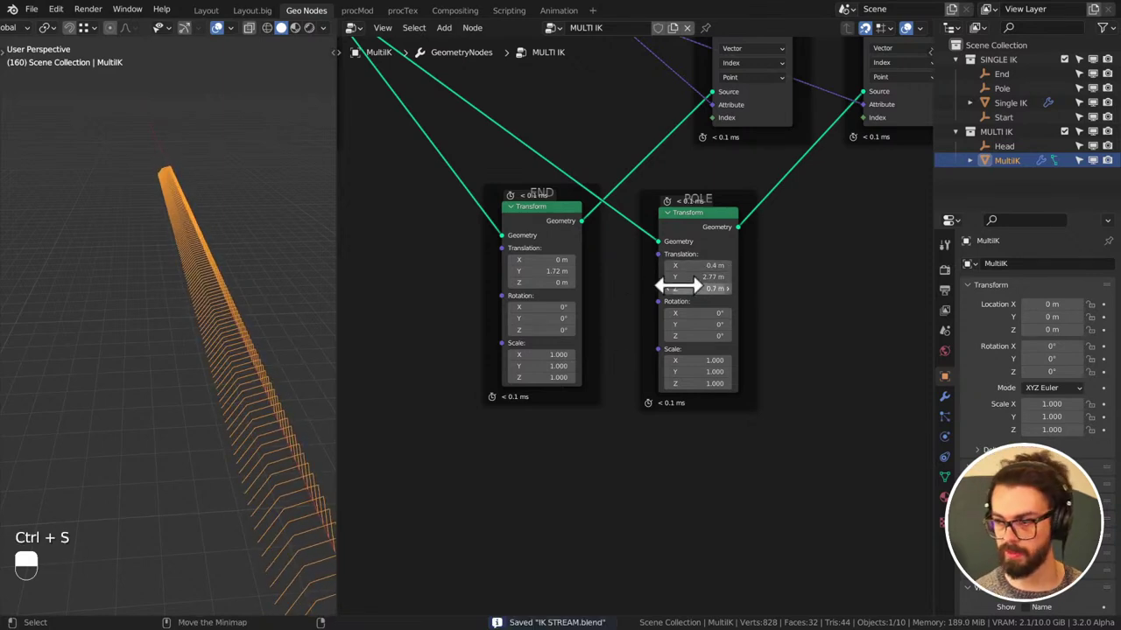
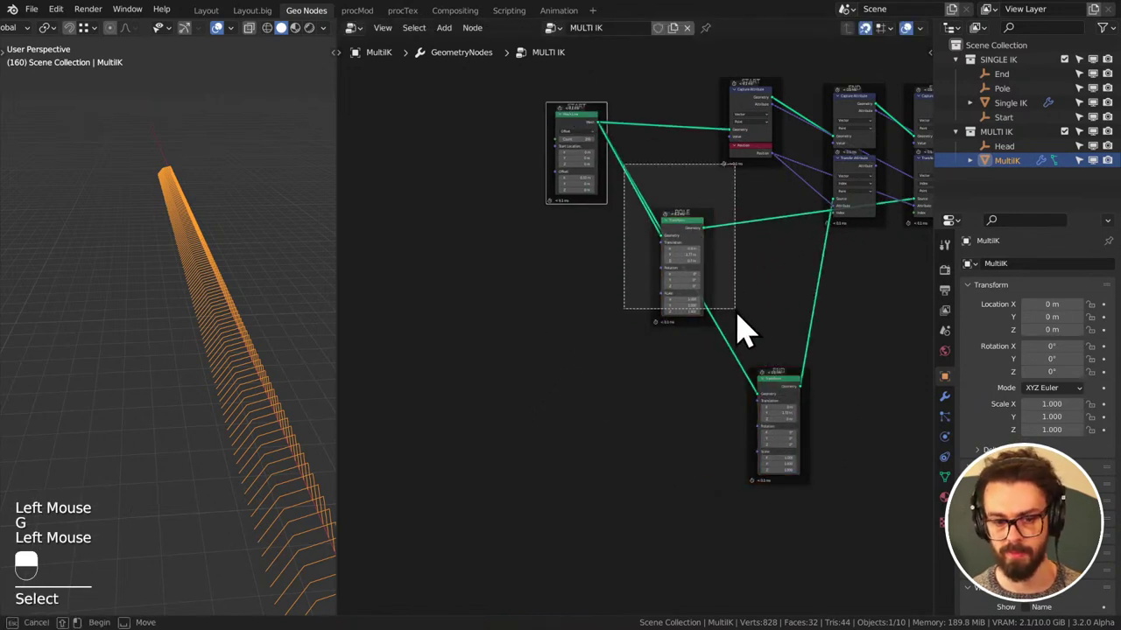
# - Reposition the POLE Transform node and move the END Transform node below it
pyautogui.press('g')
pyautogui.click(757, 318)
pyautogui.press('g')
pyautogui.moveTo(760, 331); pyautogui.dragTo(641, 241)
pyautogui.press('g')
pyautogui.moveTo(641, 242); pyautogui.dragTo(758, 323)
pyautogui.press('g')
pyautogui.click(757, 323)
pyautogui.press('g')
# - Settle M_Backwards beside M_Forwards in the tree and save IK STREAM.blend
pyautogui.scroll(-3)
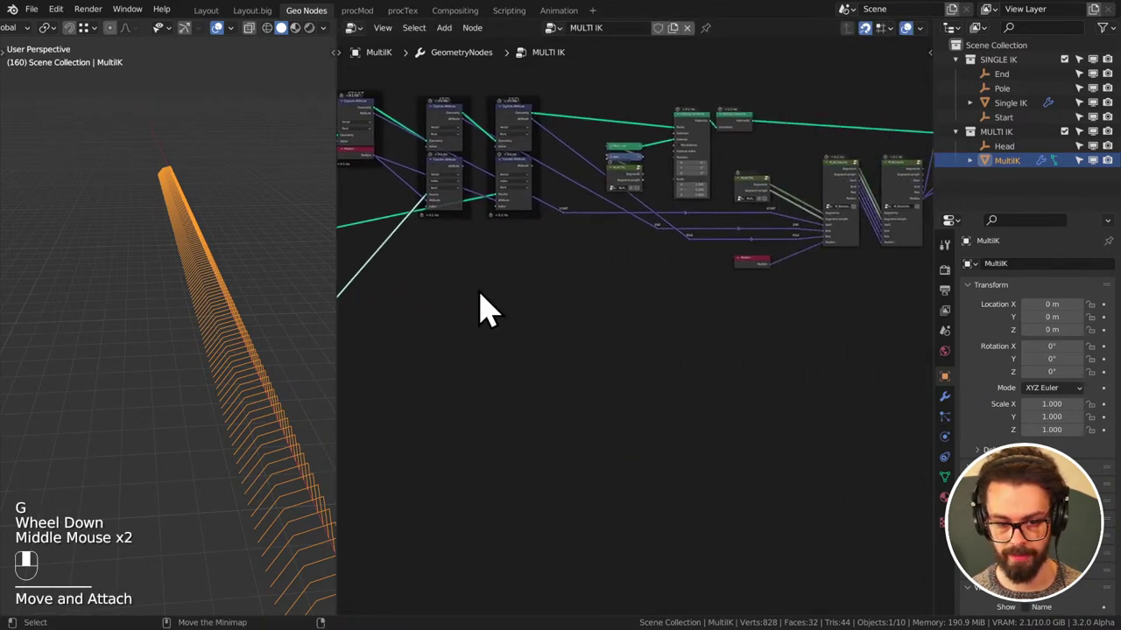
pyautogui.scroll(-3)
pyautogui.scroll(3)
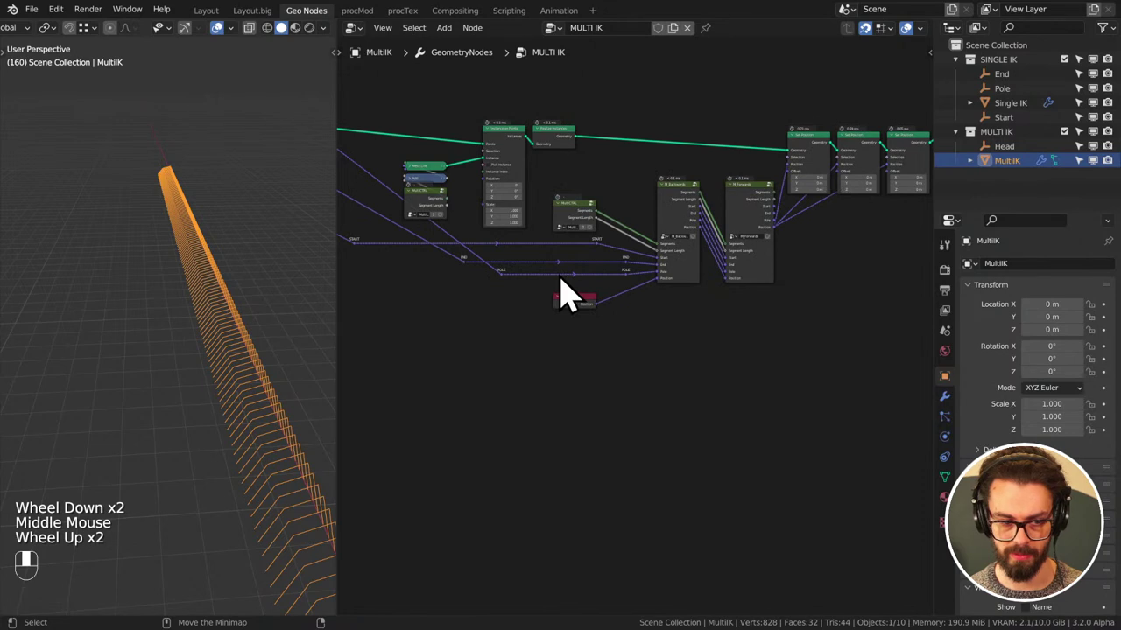
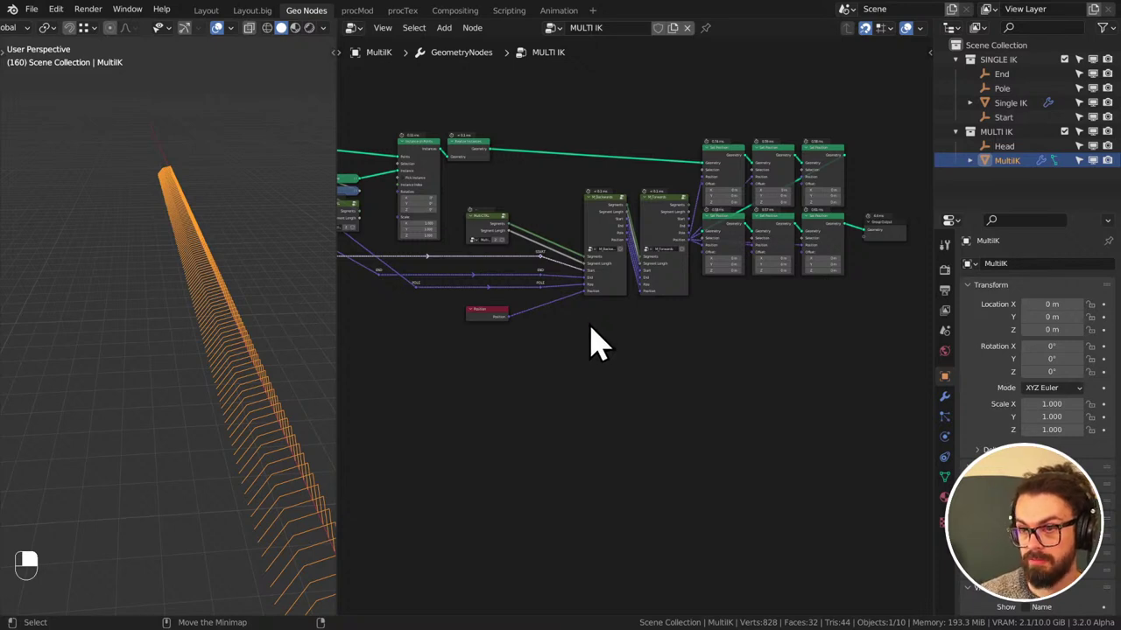
pyautogui.click(603, 341)
pyautogui.middleClick(602, 341)
pyautogui.press('ctrl+s')
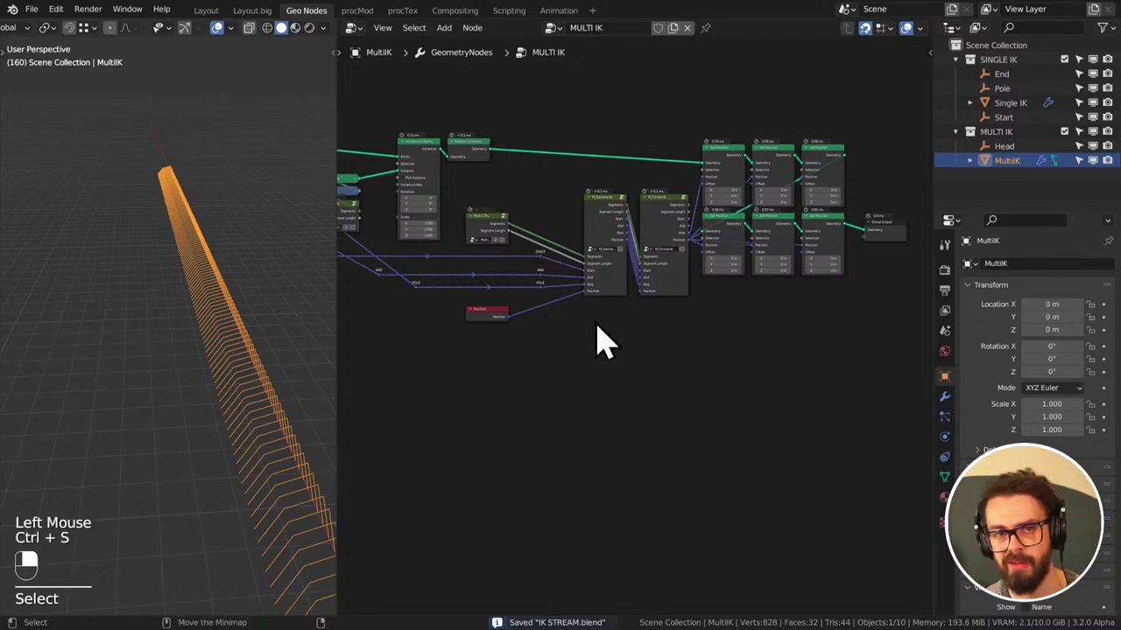
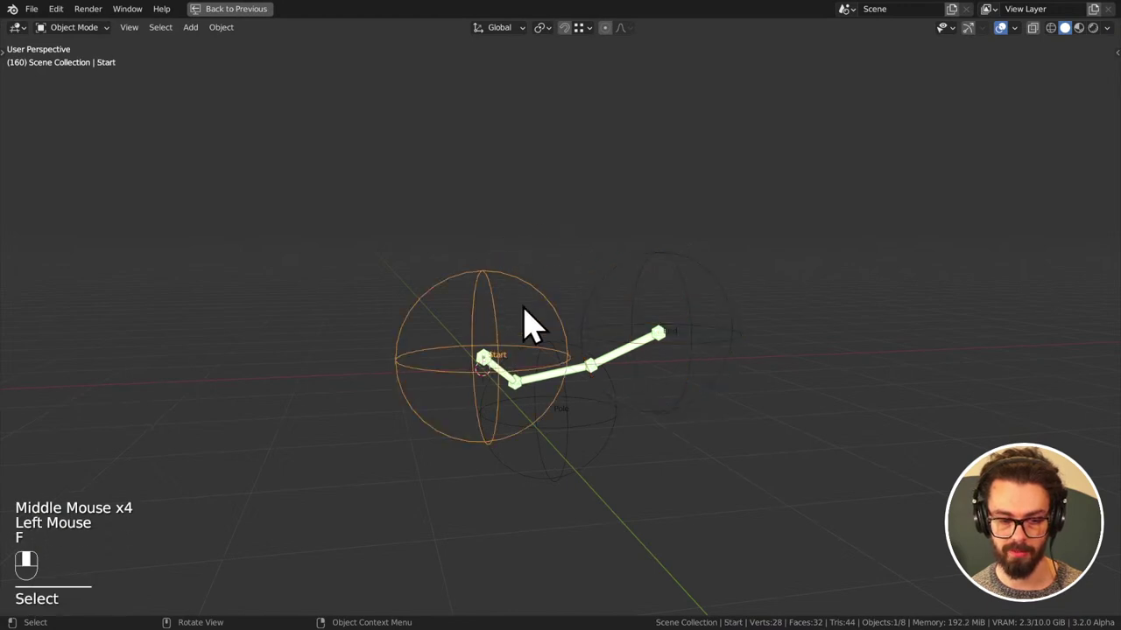
# - Rearrange nodes in the MULTI IK tree with a series of grab moves
pyautogui.press('g')
pyautogui.click(679, 296)
pyautogui.middleClick(683, 295)
pyautogui.click(695, 301)
pyautogui.moveTo(695, 301); pyautogui.dragTo(562, 371)
pyautogui.press('g')
pyautogui.click(562, 370)
pyautogui.moveTo(562, 370); pyautogui.dragTo(651, 285)
# - Drag a node up toward the Outliner corner and save IK STREAM.blend
pyautogui.press('g')
pyautogui.click(652, 286)
pyautogui.middleClick(659, 281)
pyautogui.click(664, 277)
pyautogui.moveTo(664, 276); pyautogui.dragTo(1075, 80)
pyautogui.press('g')
pyautogui.press('ctrl+s')
# - Maximize the area, untick the SINGLE IK collection in the Outliner and save again
pyautogui.press('ctrl+space')
pyautogui.click(1075, 81)
pyautogui.moveTo(1075, 80); pyautogui.dragTo(1076, 95)
pyautogui.press('ctrl+s')
pyautogui.click(1076, 96)
pyautogui.moveTo(1076, 95); pyautogui.dragTo(540, 269)
pyautogui.click(540, 270)
pyautogui.press('ctrl+s')
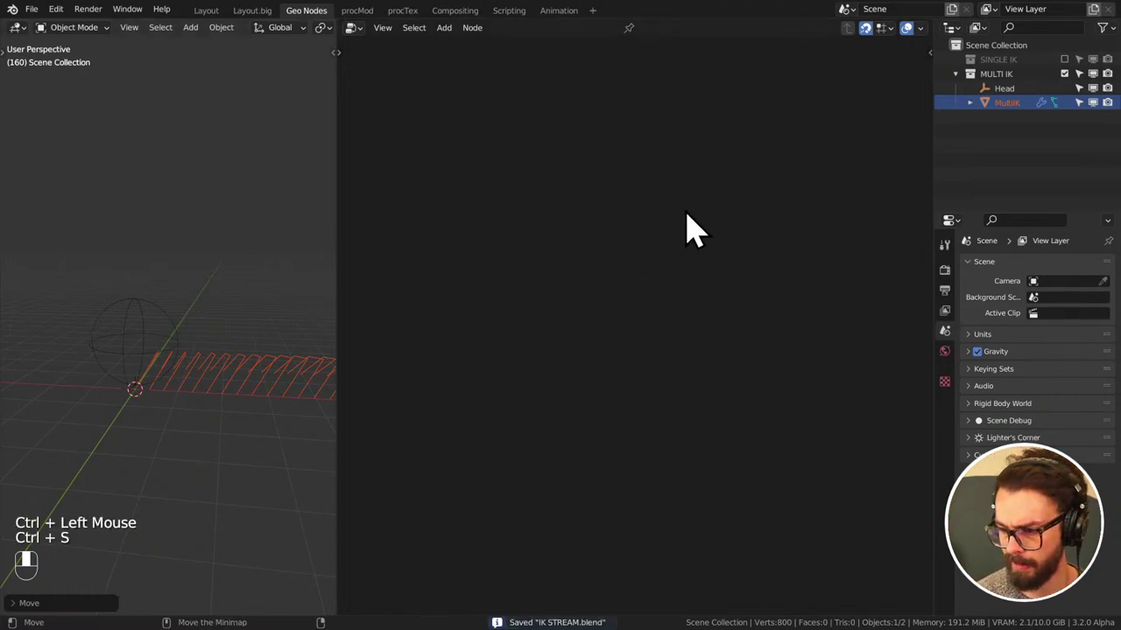
# - Reselect the MultiIK node tree and save the IK STREAM file
pyautogui.click(696, 222)
pyautogui.press('ctrl+s')
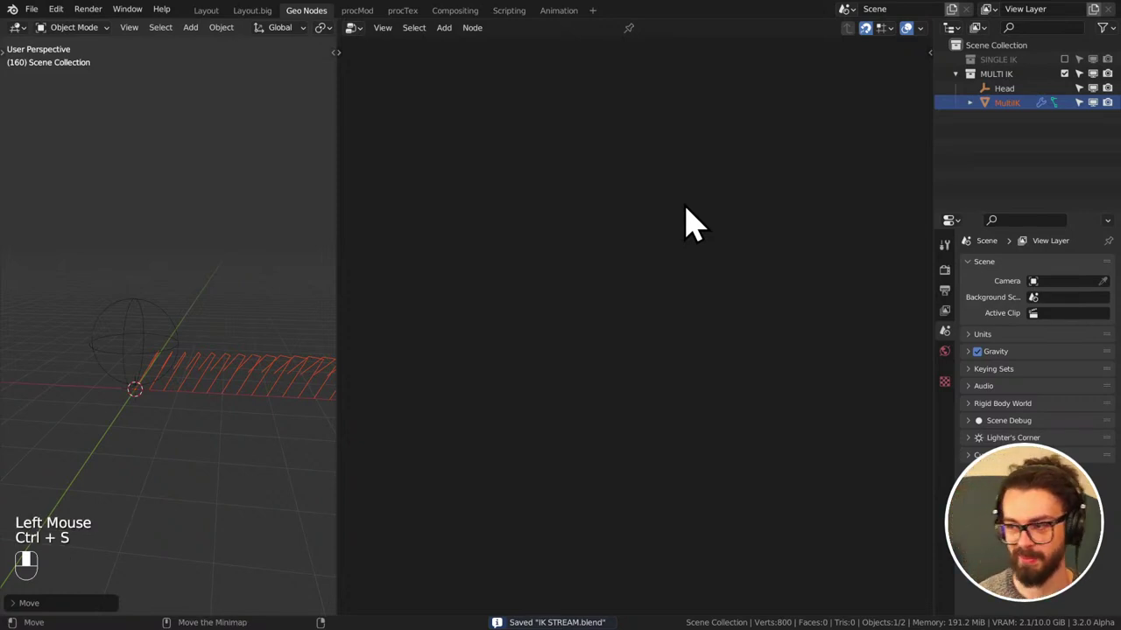
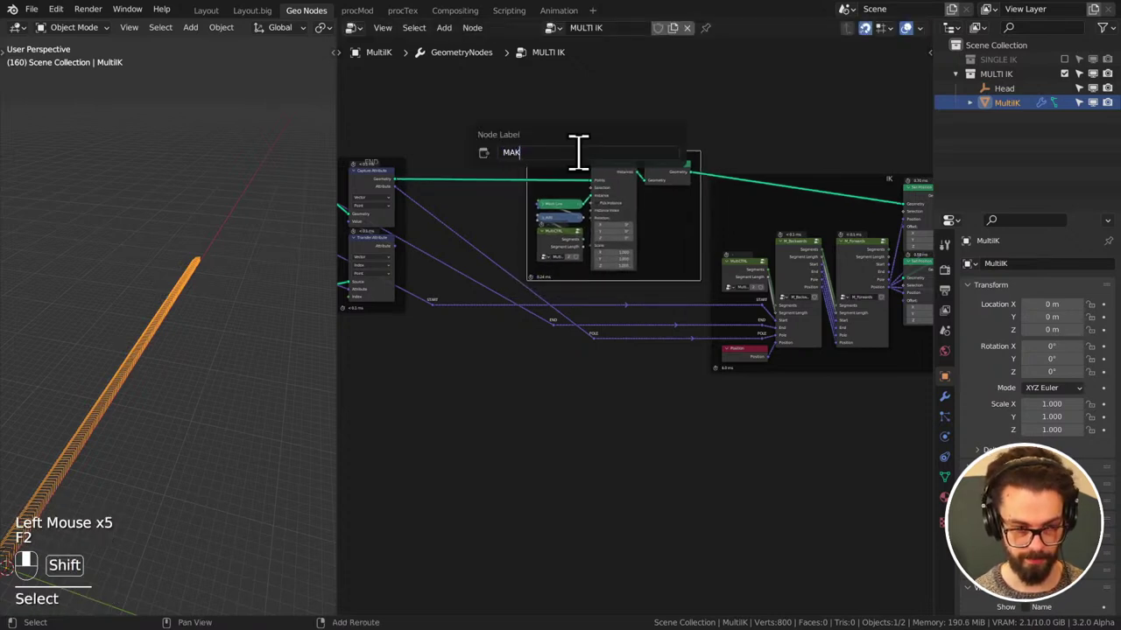
# - Box-select the START and END attribute nodes, move them into position and save
pyautogui.moveTo(590, 174); pyautogui.dragTo(652, 272)
pyautogui.press('ctrl+s')
pyautogui.press('g')
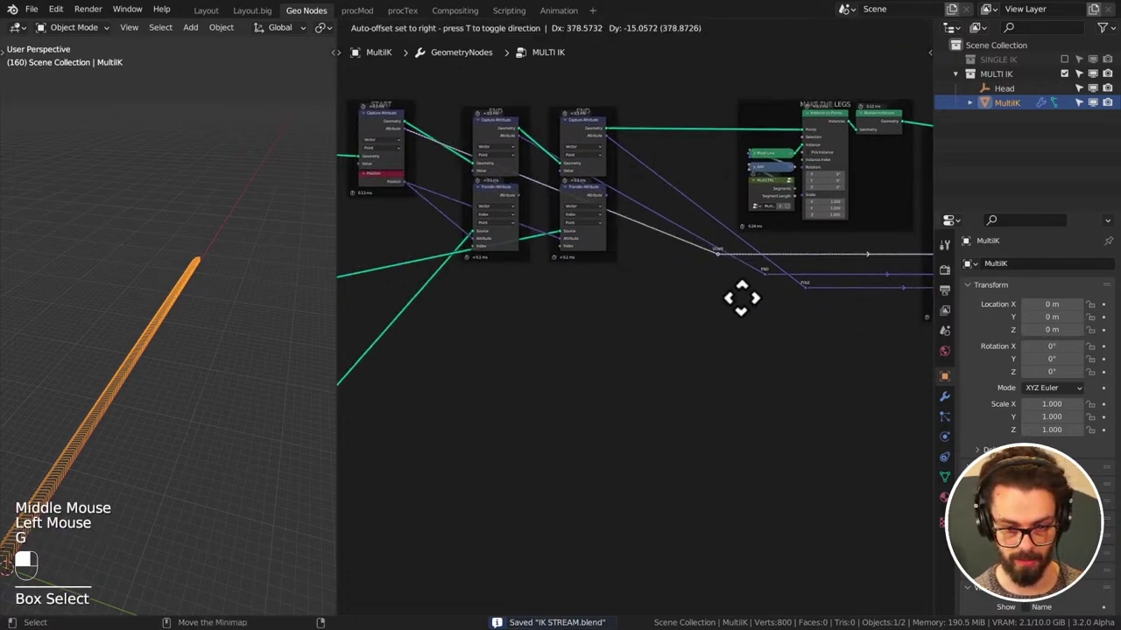
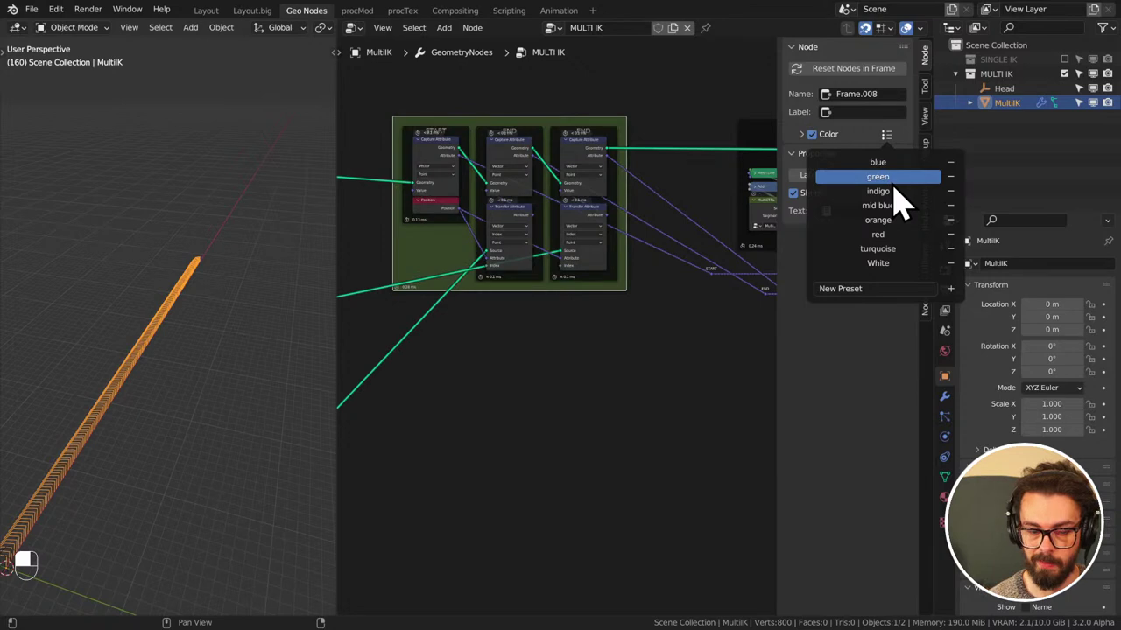
# - Pan the node tree to bring the green attribute frame beside MAKE THE LEGS into view
pyautogui.moveTo(652, 363); pyautogui.dragTo(530, 271)
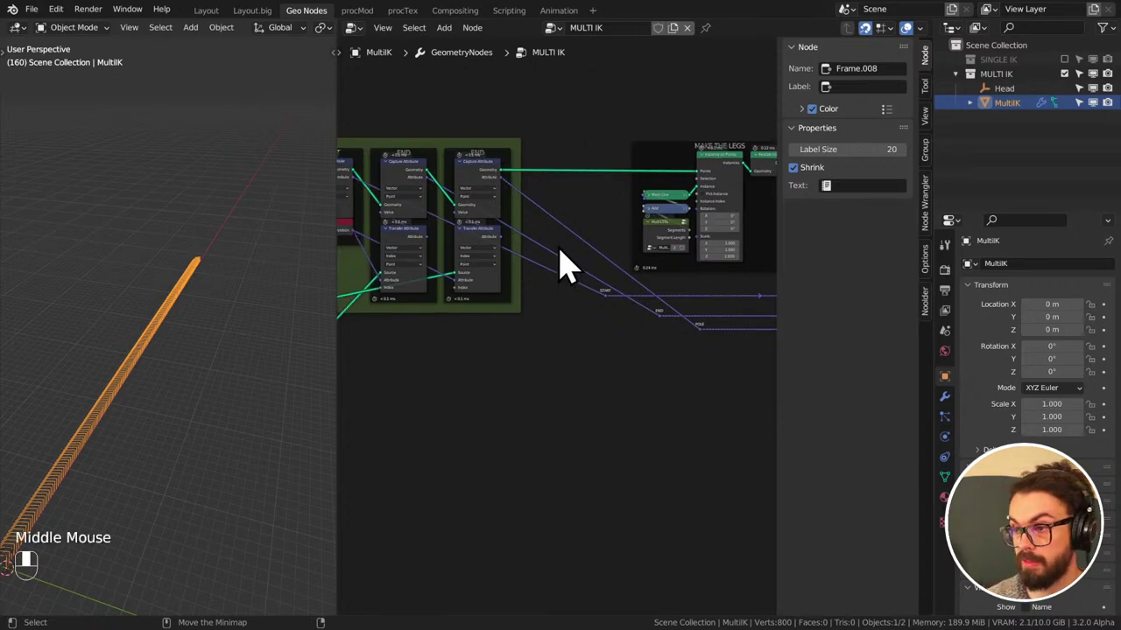
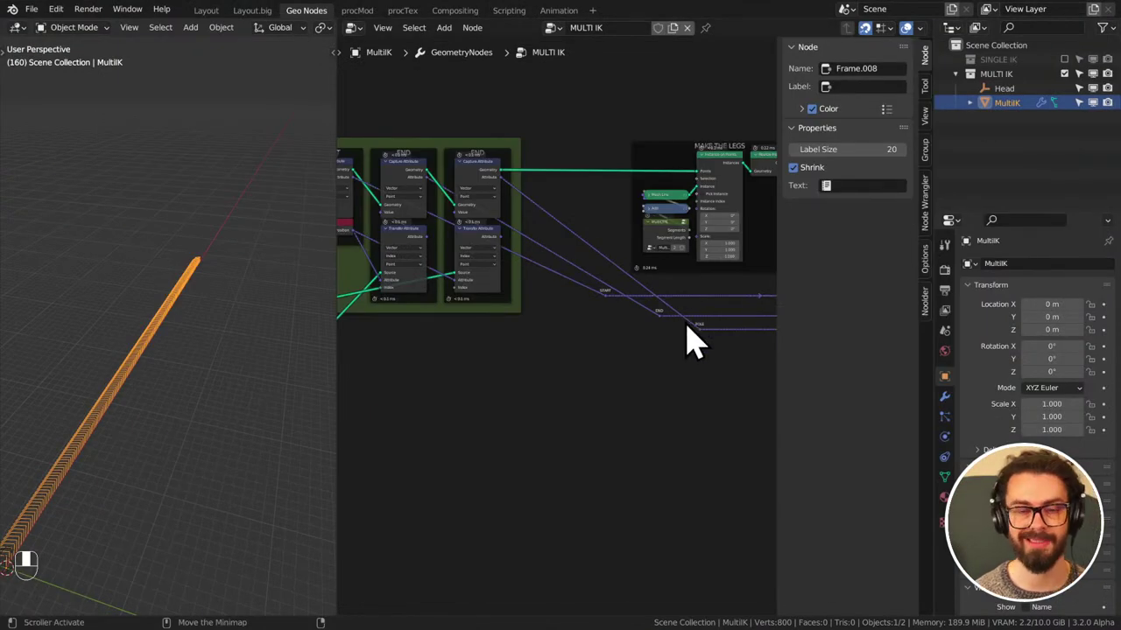
pyautogui.middleClick(657, 328)
pyautogui.scroll(-3)
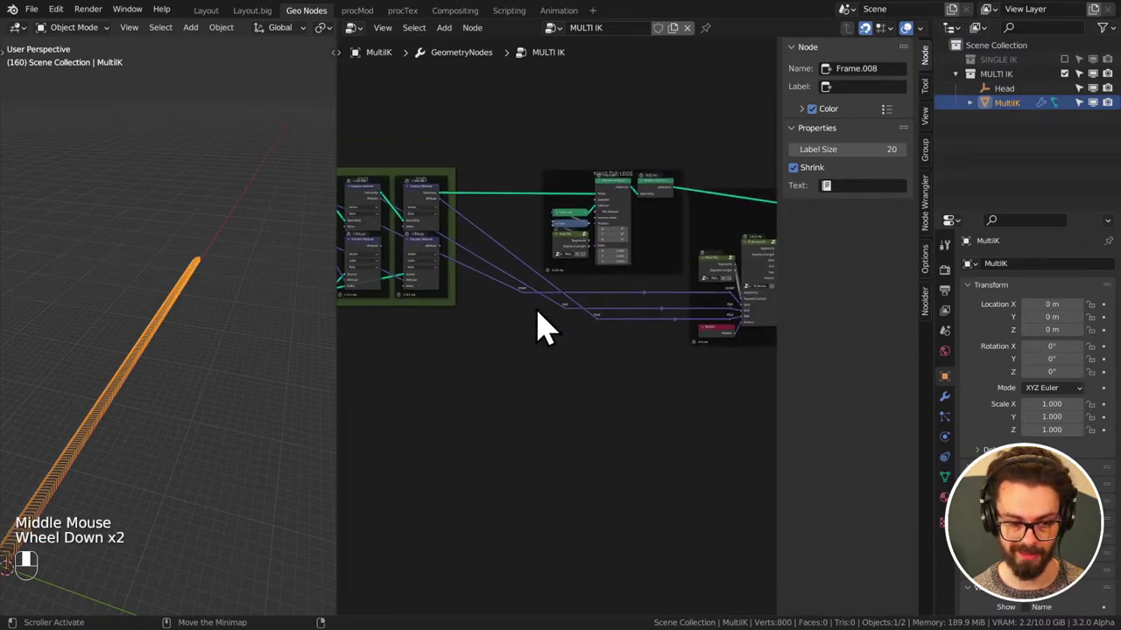
pyautogui.moveTo(516, 303); pyautogui.dragTo(531, 327)
pyautogui.press('g')
pyautogui.middleClick(531, 327)
pyautogui.scroll(3)
pyautogui.moveTo(638, 222); pyautogui.dragTo(647, 227)
pyautogui.press('Tab')
pyautogui.middleClick(647, 227)
pyautogui.scroll(3)
pyautogui.press('n')
pyautogui.middleClick(747, 245)
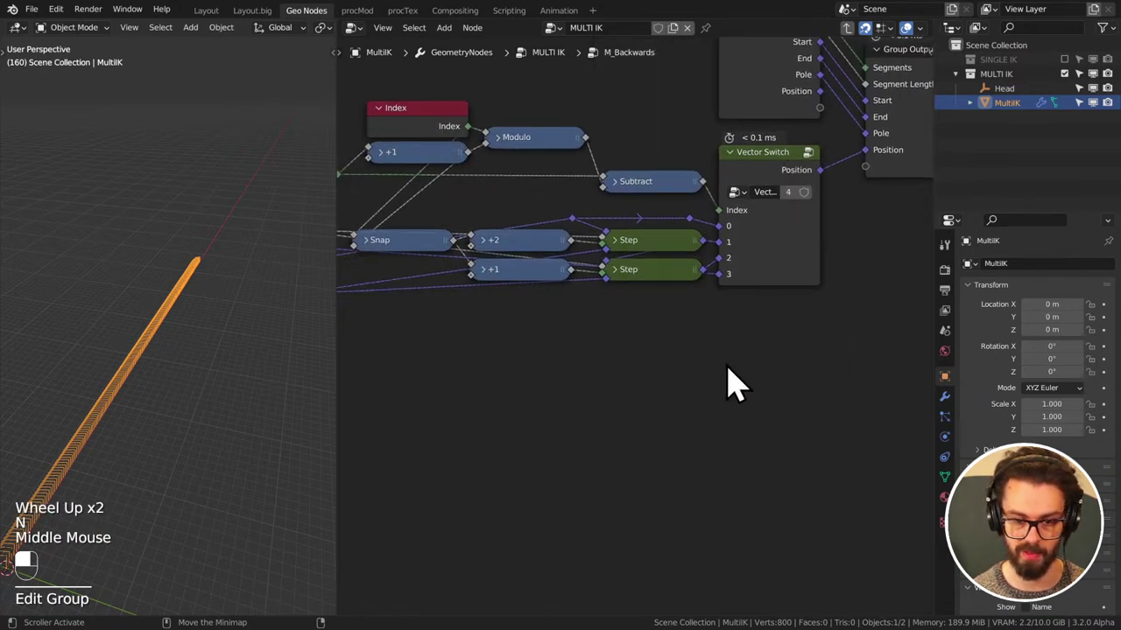
pyautogui.middleClick(704, 332)
pyautogui.middleClick(773, 290)
pyautogui.click(713, 226)
pyautogui.moveTo(774, 293); pyautogui.dragTo(672, 235)
pyautogui.scroll(-3)
pyautogui.middleClick(673, 235)
pyautogui.press('Tab')
pyautogui.middleClick(543, 301)
pyautogui.middleClick(535, 256)
pyautogui.click(443, 166)
pyautogui.moveTo(443, 165); pyautogui.dragTo(752, 296)
pyautogui.press('Tab')
pyautogui.scroll(3)
pyautogui.click(751, 295)
pyautogui.middleClick(219, 330)
pyautogui.moveTo(242, 313); pyautogui.dragTo(847, 269)
pyautogui.scroll(3)
pyautogui.scroll(-3)
pyautogui.scroll(-3)
pyautogui.moveTo(846, 269); pyautogui.dragTo(654, 104)
pyautogui.press('Tab')
pyautogui.scroll(-3)
pyautogui.scroll(-3)
pyautogui.press('ctrl+s')
pyautogui.scroll(-3)
pyautogui.scroll(3)
pyautogui.scroll(3)
pyautogui.press('g')
pyautogui.scroll(-3)
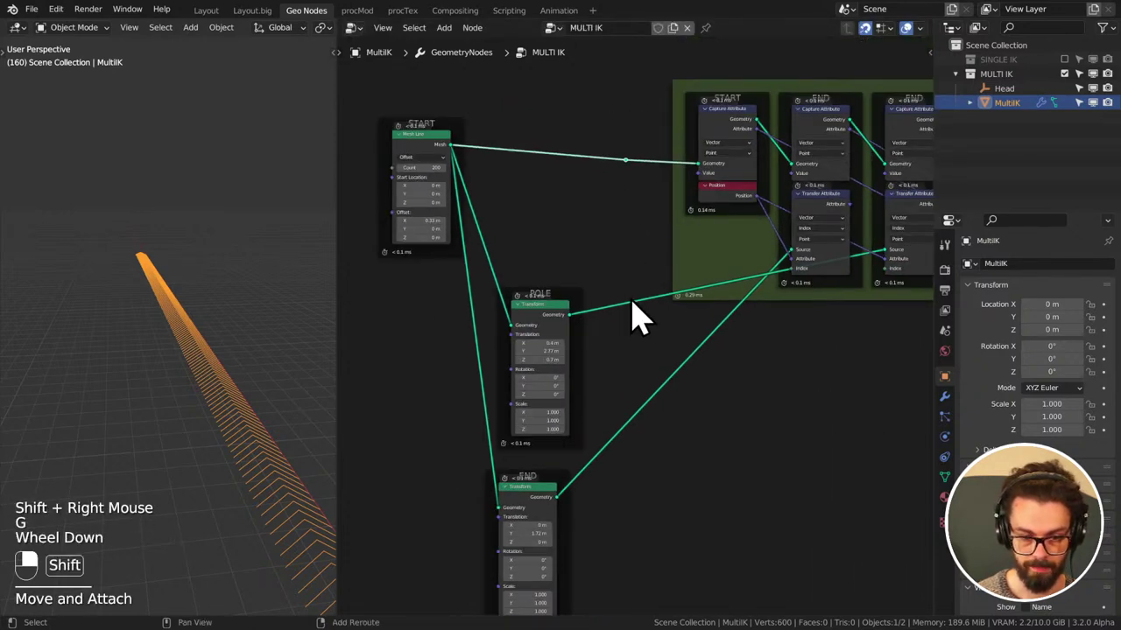
# - Move the reroute points on the END and POLE links, keeping the POLE bends horizontal
pyautogui.press('g')
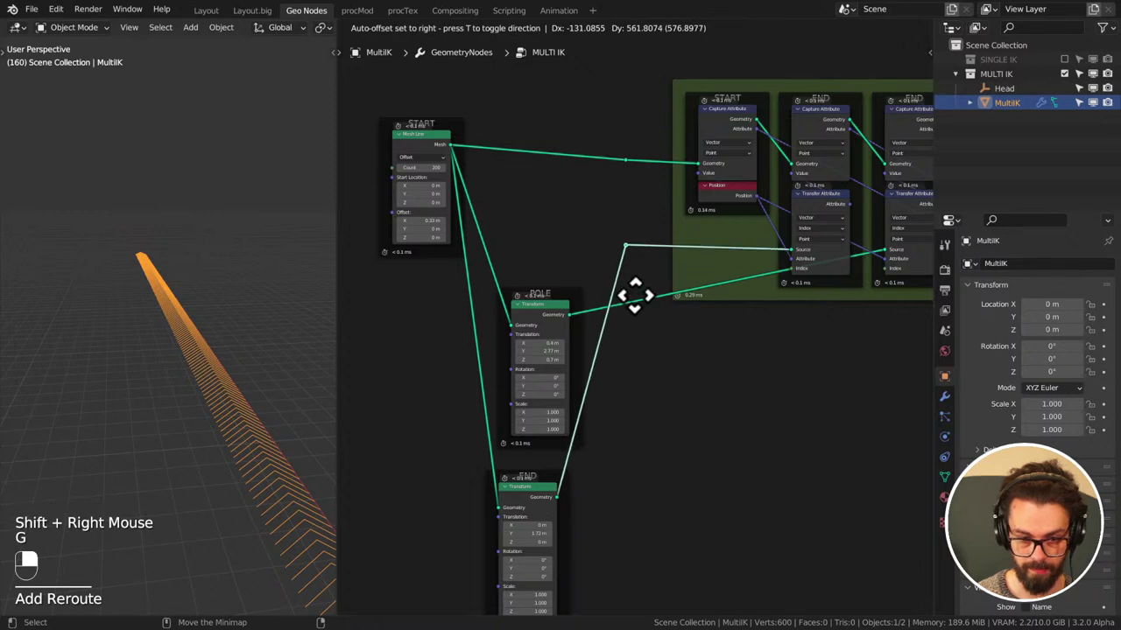
pyautogui.press('g')
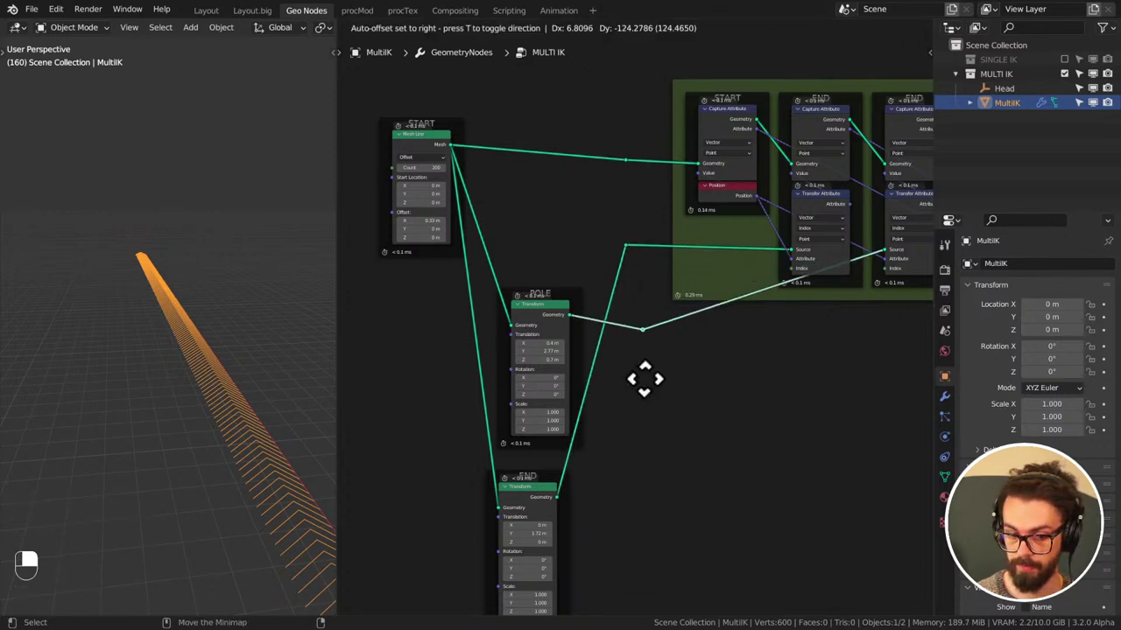
pyautogui.press('g')
pyautogui.press('g')
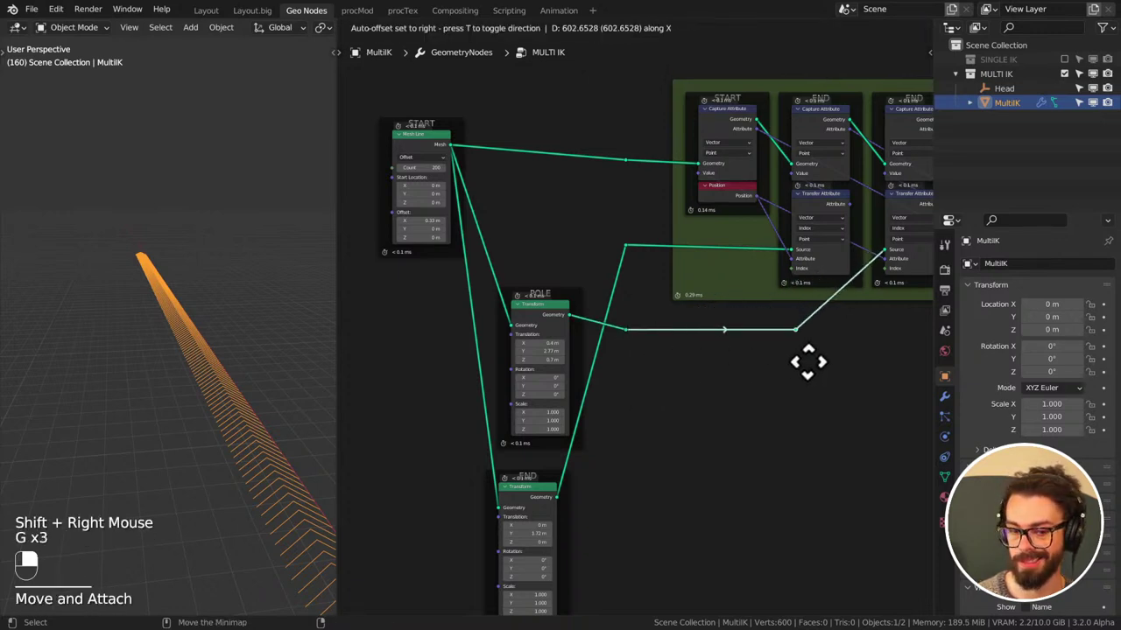
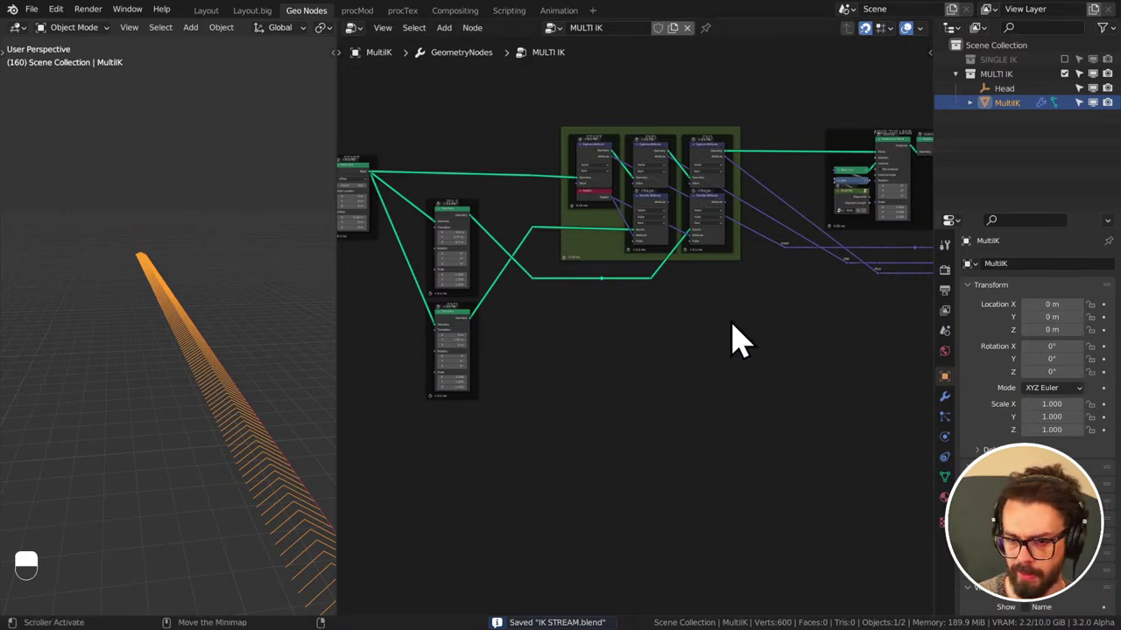
# - Save the blend file with the tidied MULTI IK wiring
pyautogui.press('ctrl+s')
pyautogui.press('ctrl+s')
# - Save the blend file once more before adding the Ico Sphere
pyautogui.press('ctrl+s')
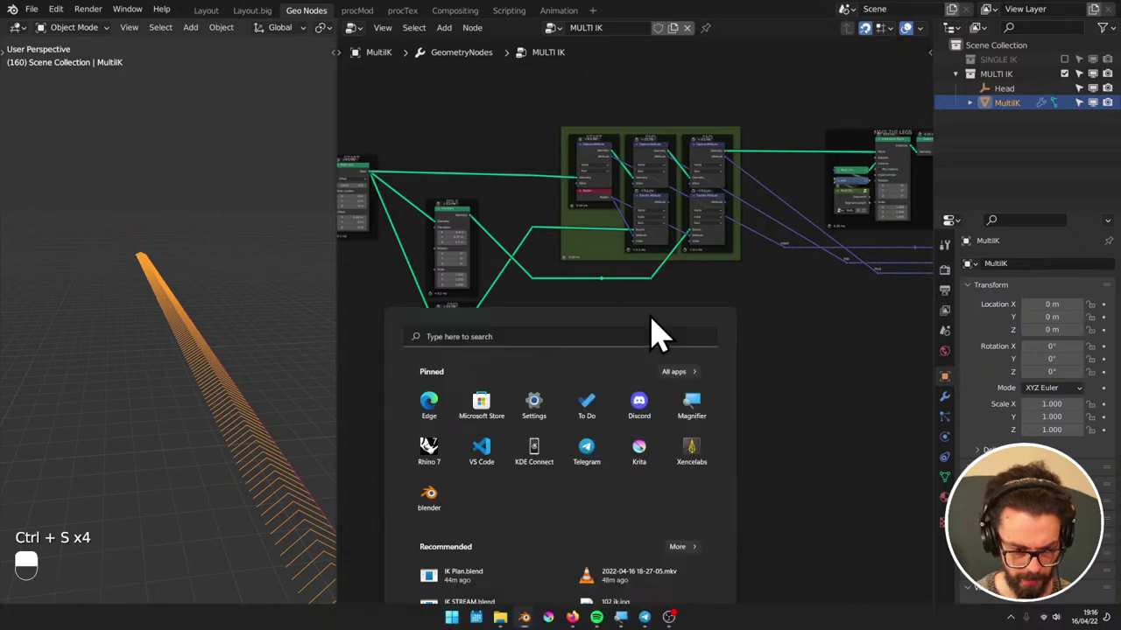
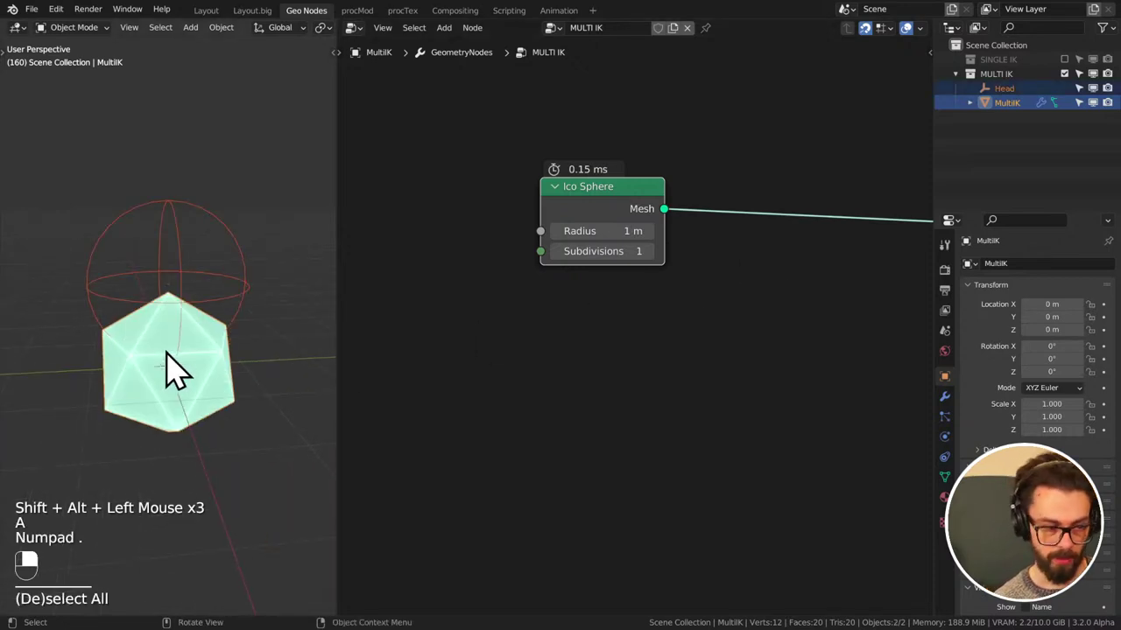
# - Wire the Ico Sphere mesh into a Transform driven by the Head object's location and rotation
pyautogui.moveTo(660, 273); pyautogui.dragTo(760, 244)
pyautogui.press('q')
pyautogui.moveTo(742, 198); pyautogui.dragTo(1012, 104)
pyautogui.click(1012, 105)
pyautogui.click(622, 348)
pyautogui.moveTo(1007, 125); pyautogui.dragTo(719, 45)
pyautogui.moveTo(719, 45); pyautogui.dragTo(541, 359)
pyautogui.middleClick(1020, 102)
pyautogui.moveTo(1020, 102); pyautogui.dragTo(678, 209)
# - Tidy the Object Info and Transform node placement and bring up the add-node list
pyautogui.click(599, 464)
pyautogui.middleClick(598, 464)
pyautogui.moveTo(634, 382); pyautogui.dragTo(568, 362)
pyautogui.press('g')
pyautogui.scroll(-3)
pyautogui.middleClick(689, 268)
pyautogui.scroll(-3)
pyautogui.middleClick(577, 243)
pyautogui.moveTo(543, 157); pyautogui.dragTo(586, 332)
pyautogui.press('g')
pyautogui.middleClick(655, 196)
pyautogui.press('shift+a')
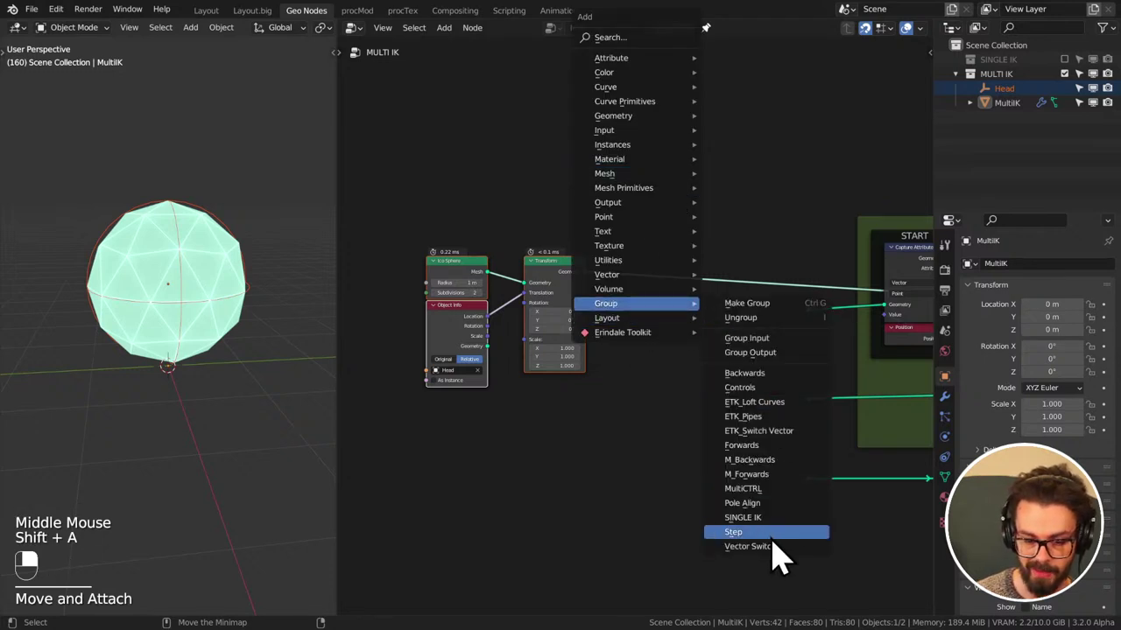
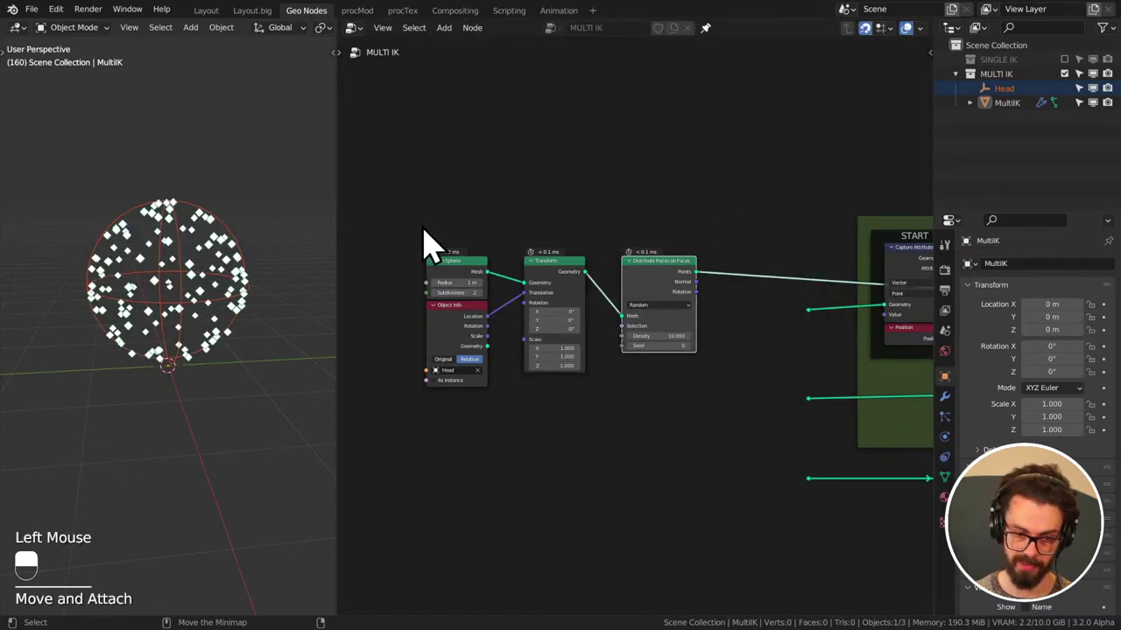
# - Arrange the Distribute Points on Faces nodes below the Transform in the tree
pyautogui.press('g')
pyautogui.moveTo(572, 378); pyautogui.dragTo(620, 231)
pyautogui.scroll(3)
pyautogui.middleClick(597, 358)
pyautogui.click(620, 231)
pyautogui.press('g')
pyautogui.moveTo(620, 231); pyautogui.dragTo(559, 241)
pyautogui.press('g')
pyautogui.click(558, 241)
pyautogui.middleClick(634, 308)
# - Add the ETK_Selection normal node (0, 0, -1, deviation 0.559) and feed its Mask into Selection
pyautogui.press('shift+a')
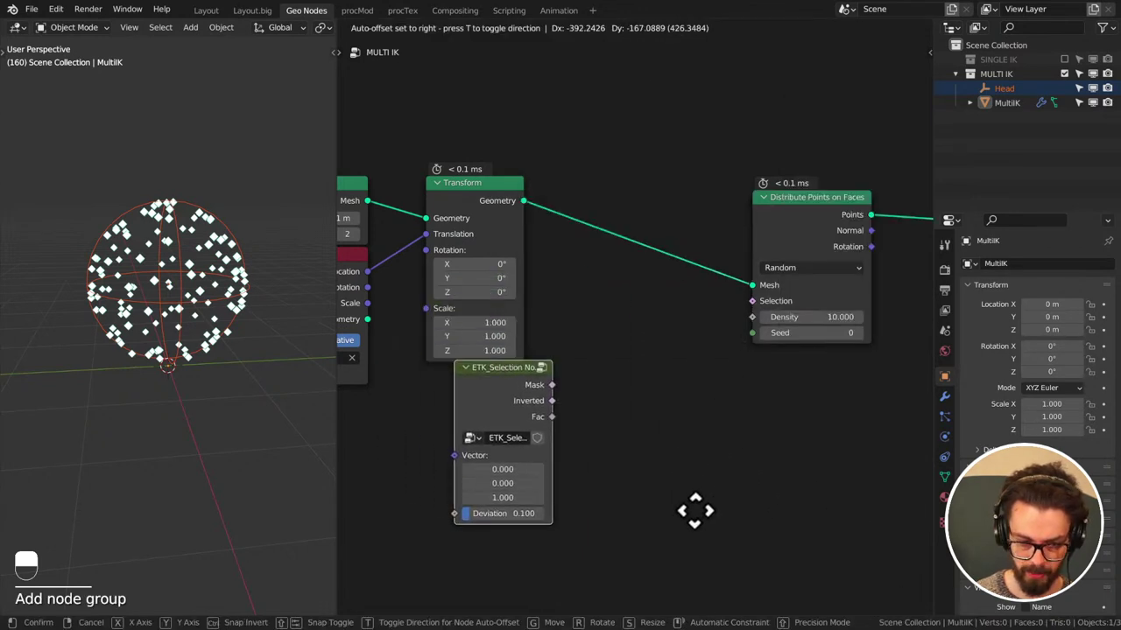
pyautogui.rightClick(687, 536)
pyautogui.click(545, 414)
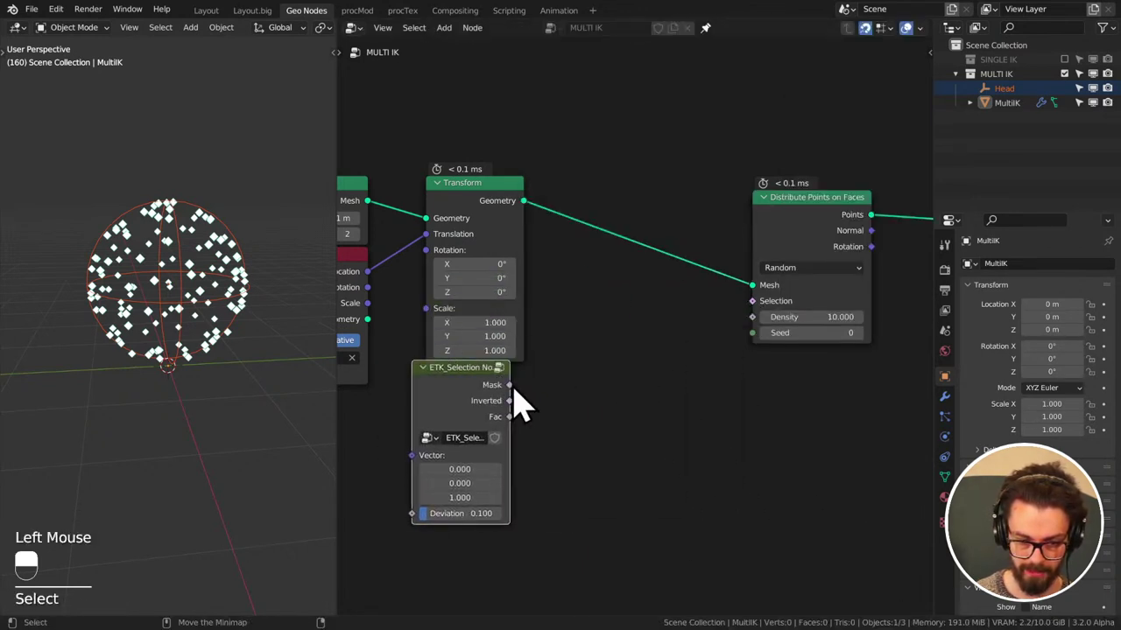
pyautogui.click(517, 409)
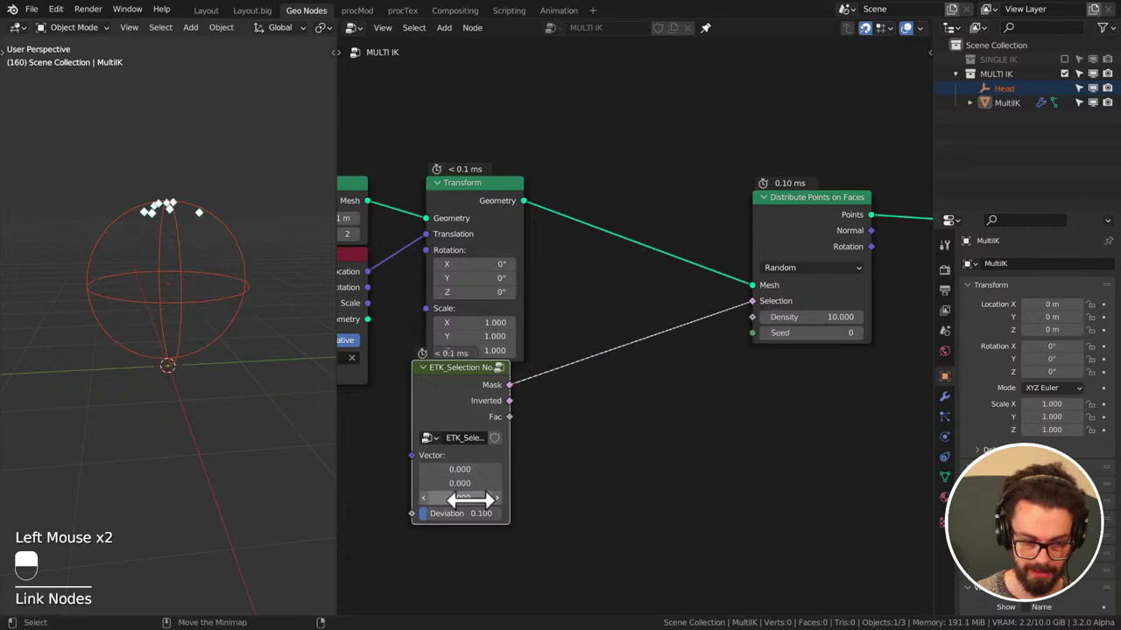
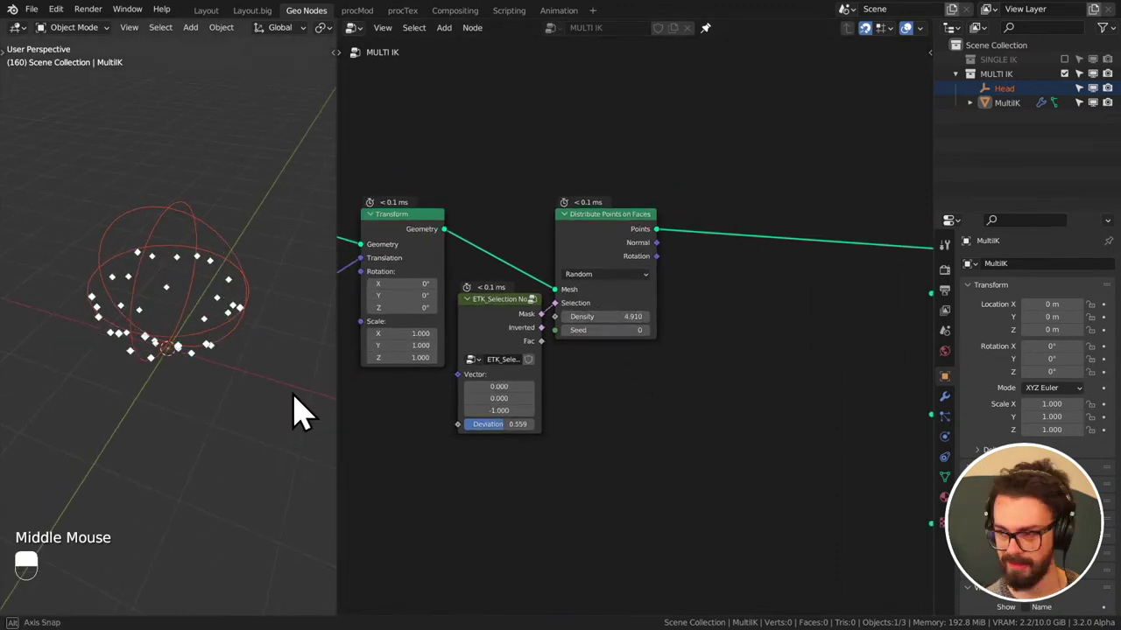
# - Switch Distribute Points on Faces to Poisson Disk with 0.52 m Distance Min and save
pyautogui.click(604, 381)
pyautogui.moveTo(604, 380); pyautogui.dragTo(621, 295)
pyautogui.press('ctrl+s')
pyautogui.middleClick(618, 377)
pyautogui.click(620, 295)
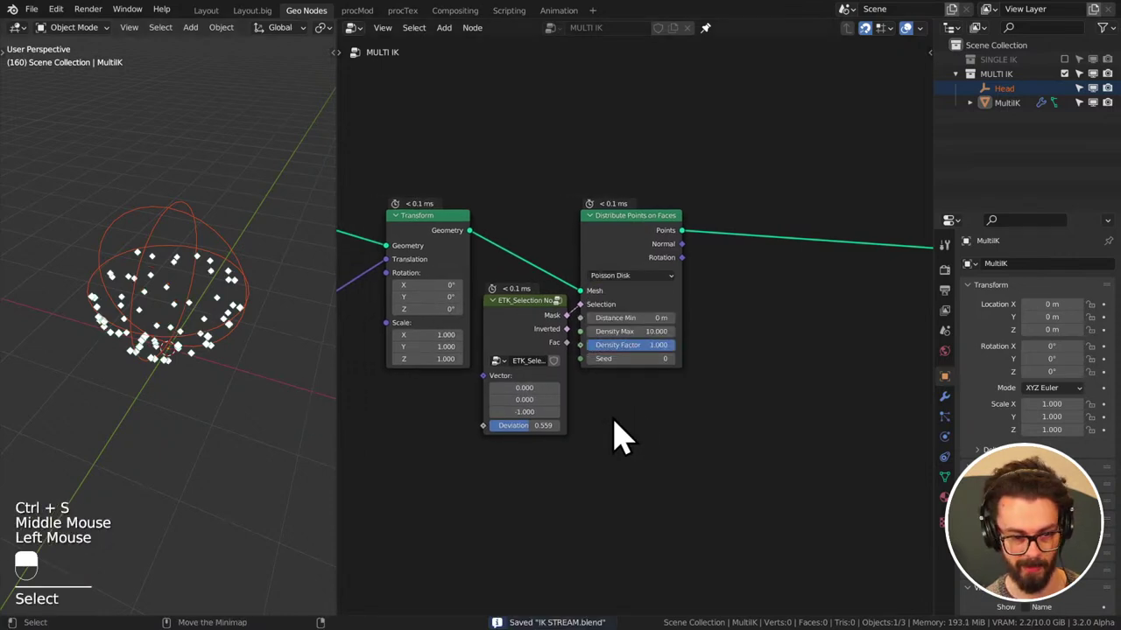
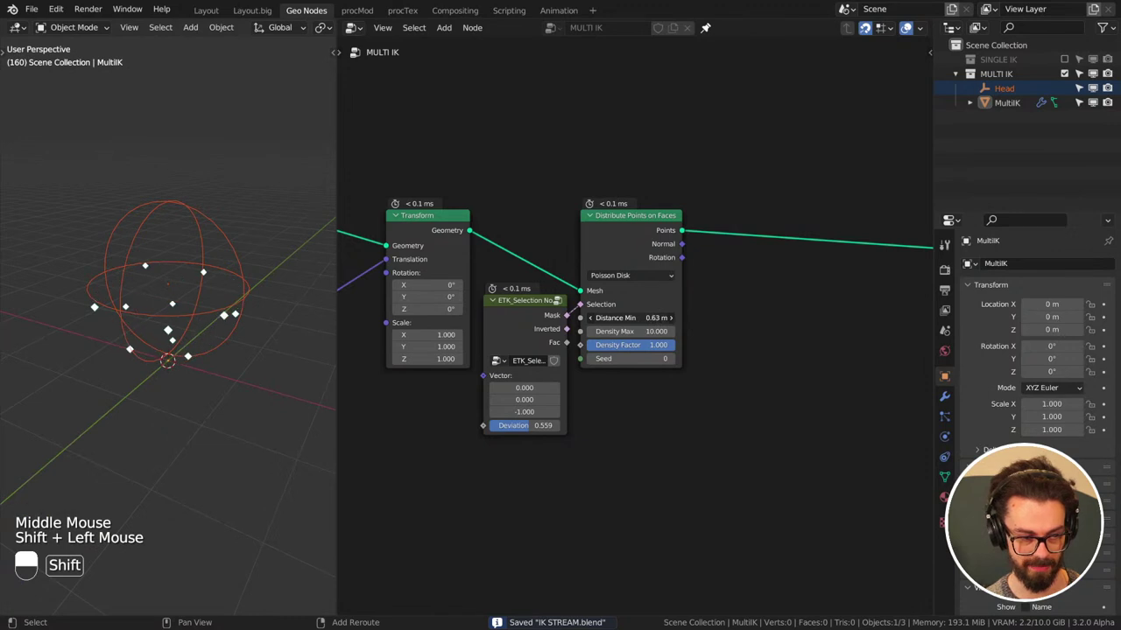
pyautogui.middleClick(146, 340)
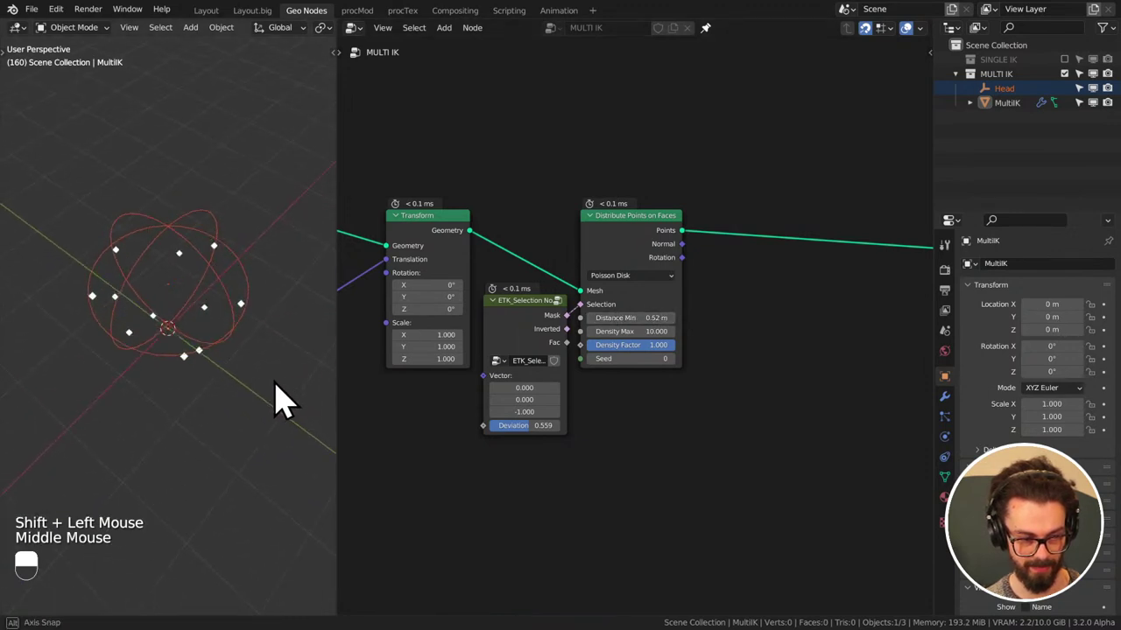
pyautogui.press('ctrl+s')
pyautogui.scroll(-3)
pyautogui.middleClick(722, 347)
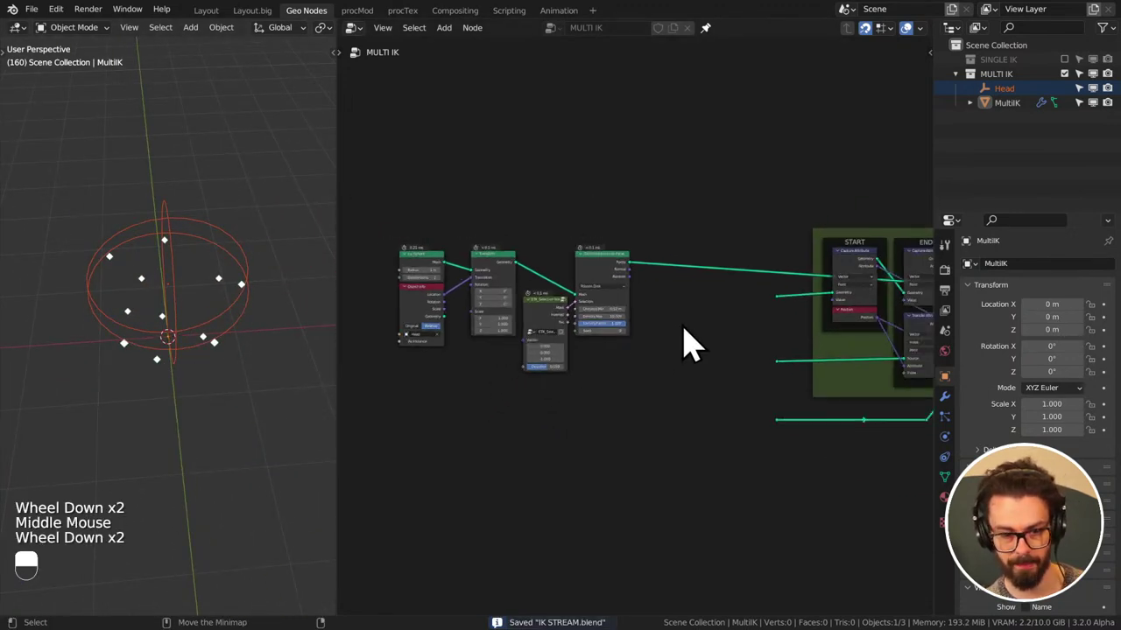
# - Bring the START zone of the MULTI IK tree into view and adjust a node there
pyautogui.middleClick(669, 400)
pyautogui.click(664, 407)
pyautogui.press('g')
pyautogui.moveTo(479, 245); pyautogui.dragTo(405, 248)
pyautogui.scroll(3)
pyautogui.middleClick(586, 306)
pyautogui.click(405, 247)
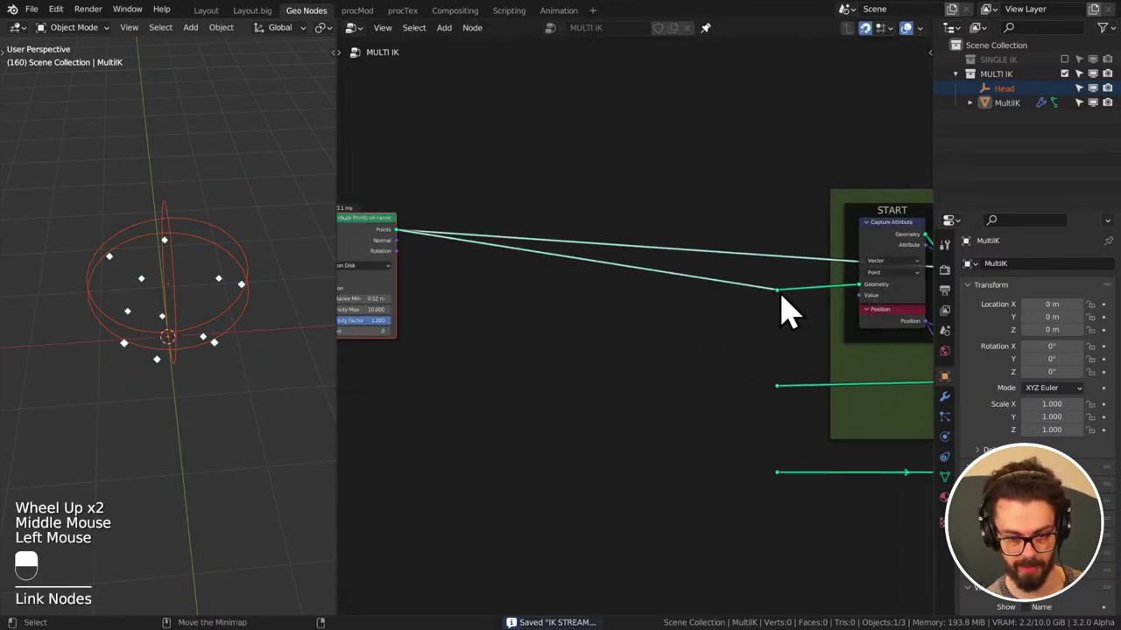
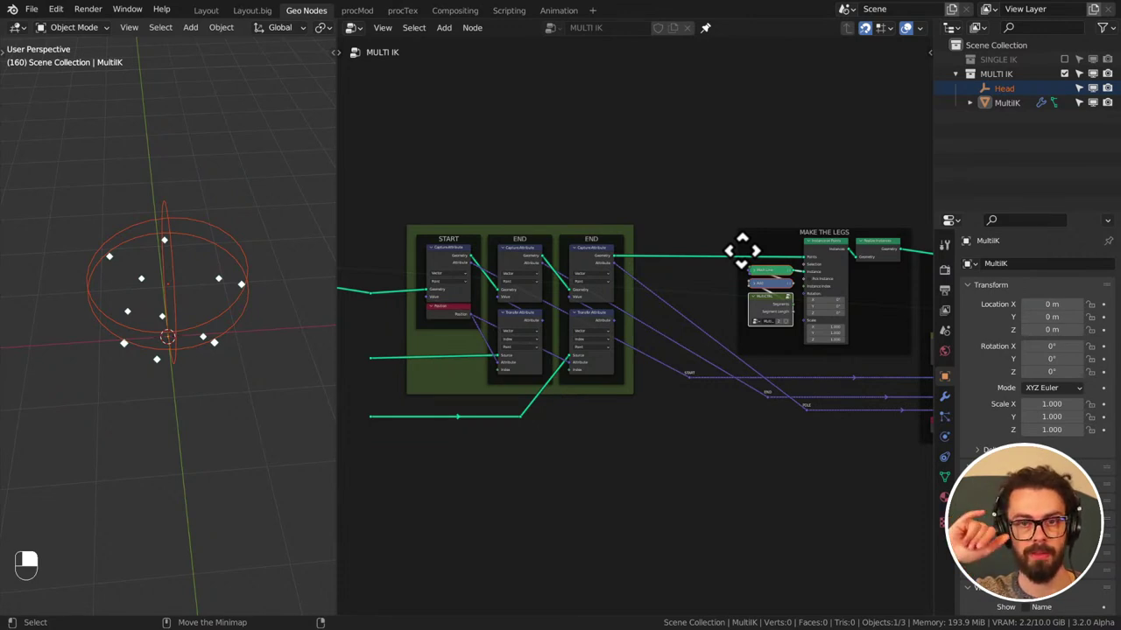
# - Make MultiIK the active object in the Outliner and bring up its context menu
pyautogui.click(830, 276)
pyautogui.click(828, 269)
pyautogui.middleClick(210, 374)
pyautogui.click(214, 197)
pyautogui.rightClick(214, 197)
pyautogui.click(222, 203)
pyautogui.rightClick(222, 204)
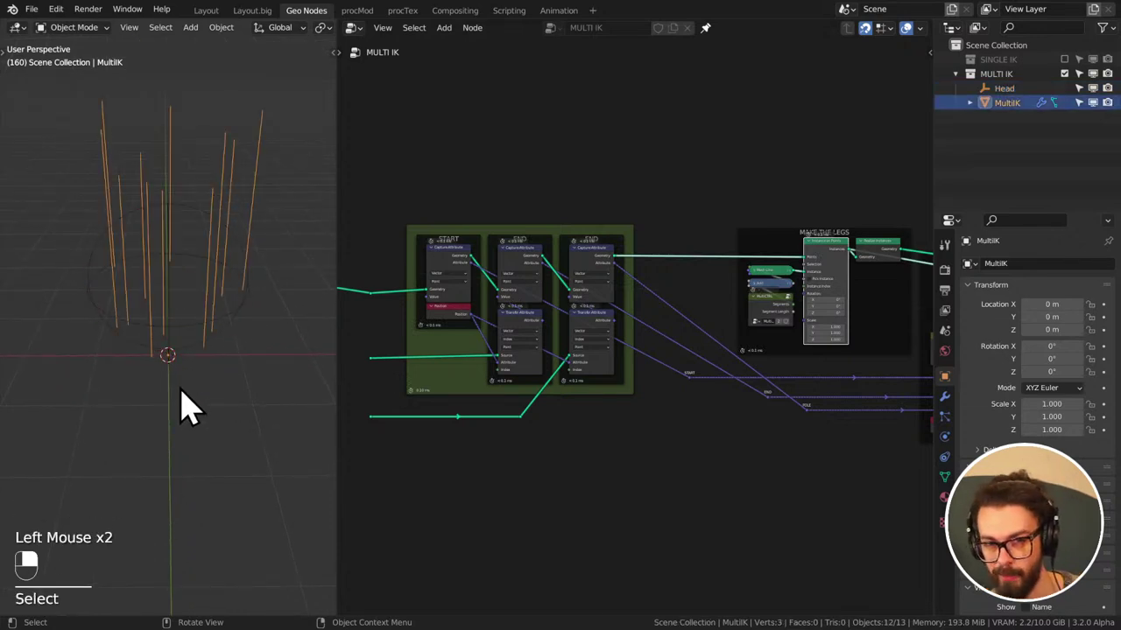
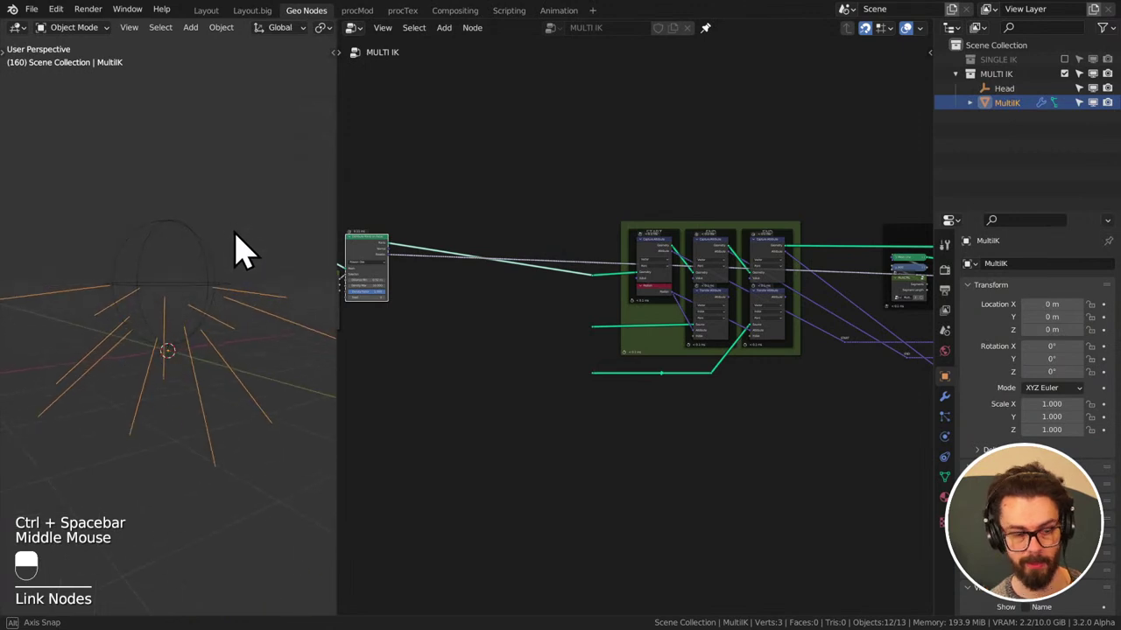
# - Move the selected nodes over to make room for reroutes on the incoming links
pyautogui.scroll(3)
pyautogui.middleClick(611, 254)
pyautogui.middleClick(472, 287)
pyautogui.rightClick(479, 278)
pyautogui.press('g')
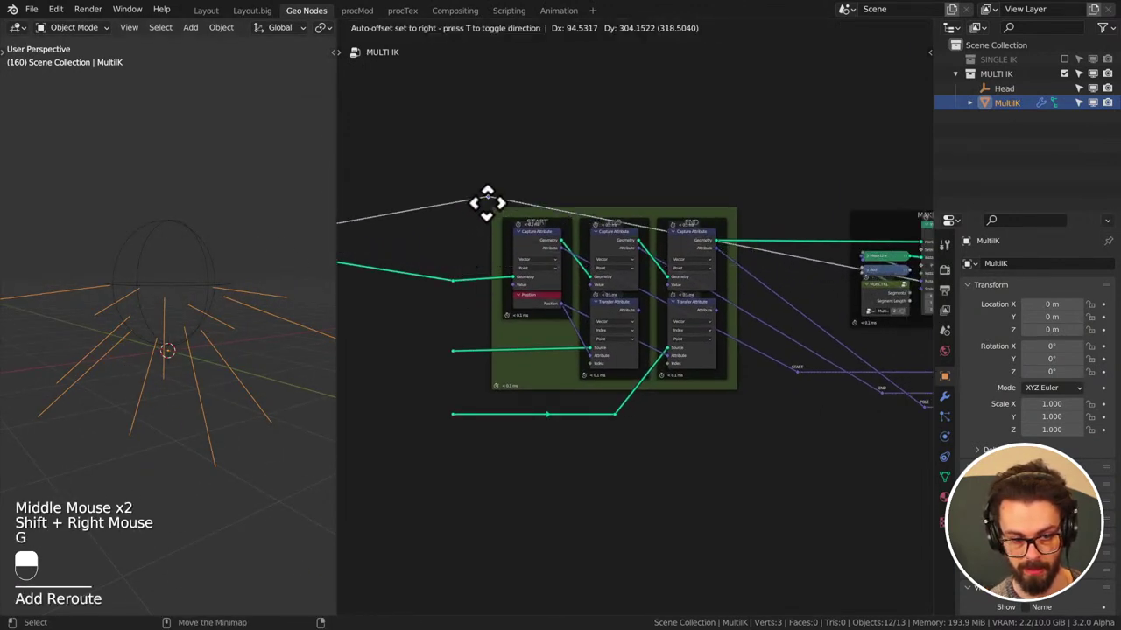
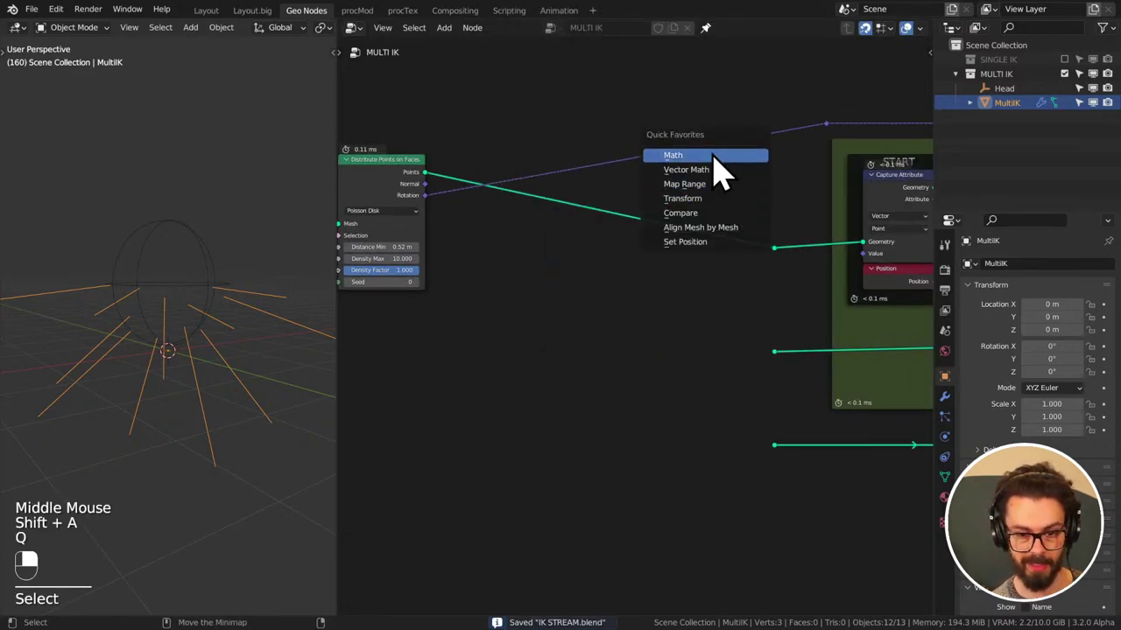
# - Add reroutes on the START and END links and label them STARTS and END
pyautogui.click(784, 270)
pyautogui.press('F2')
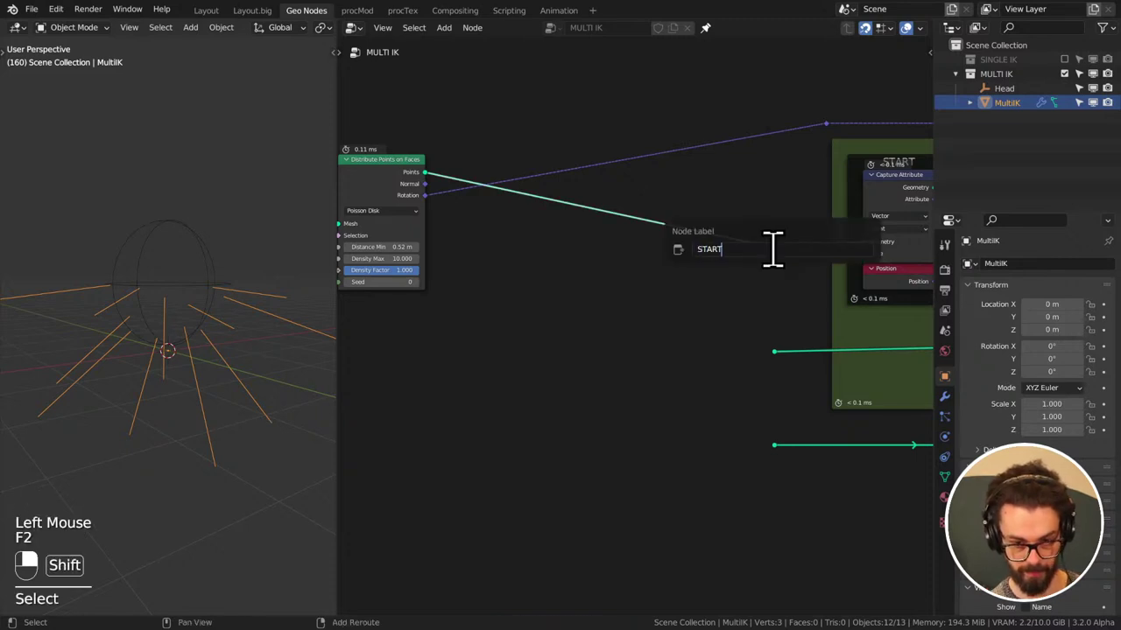
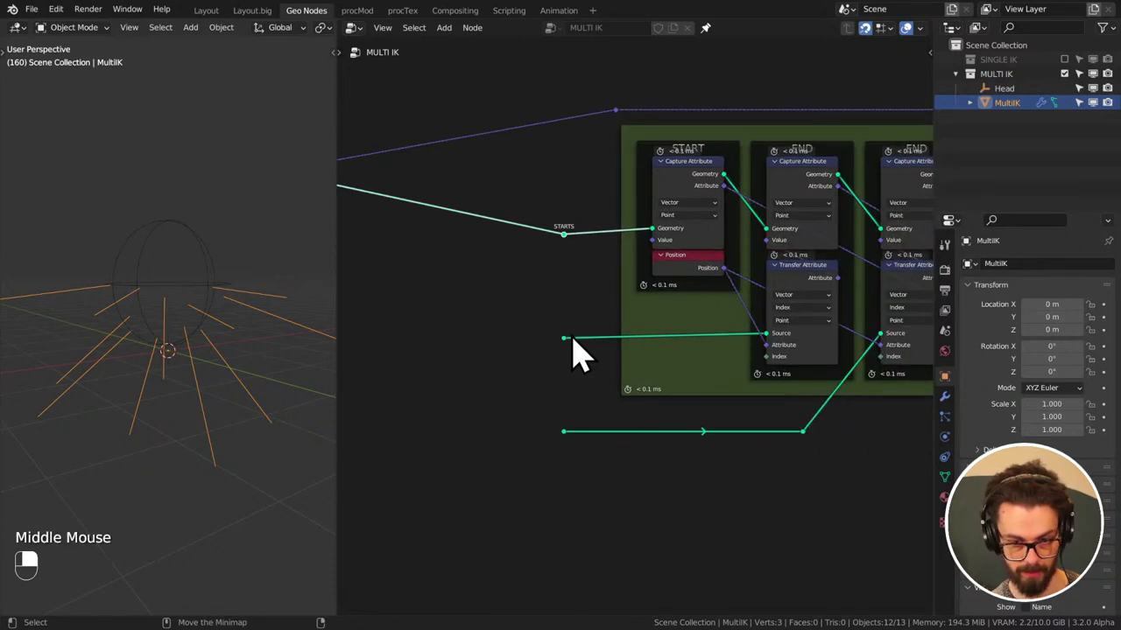
pyautogui.click(586, 353)
pyautogui.click(575, 357)
pyautogui.press('F2')
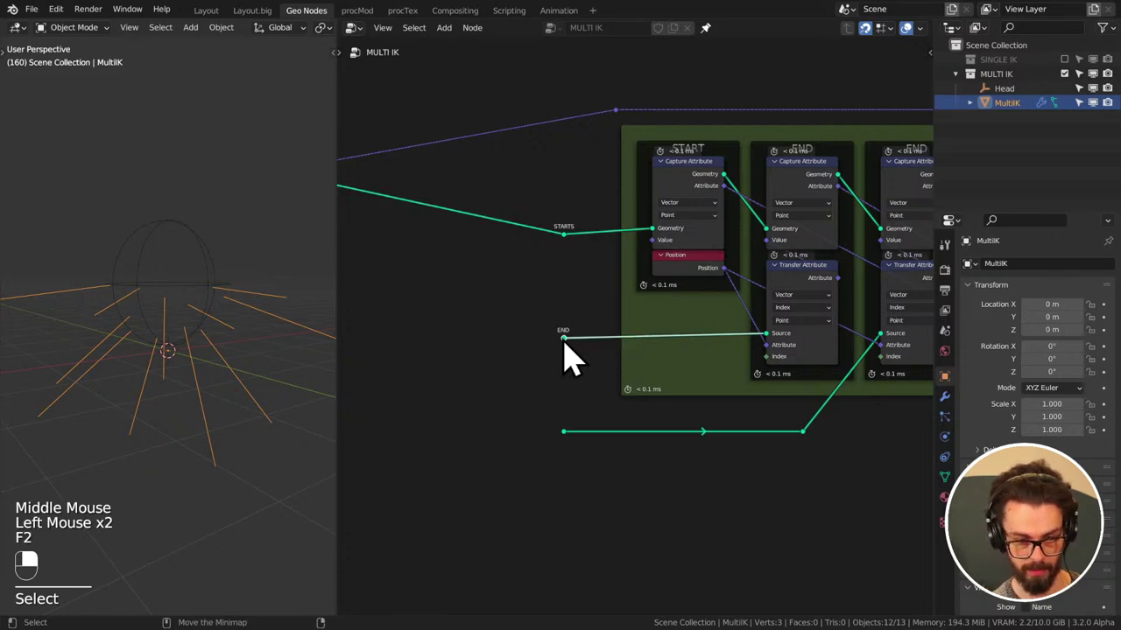
pyautogui.doubleClick(577, 450)
# - Add a third reroute on the pole link, label it POLE, and save the file
pyautogui.press('F2')
pyautogui.press('shift+BackSpace')
pyautogui.press('shift+BackSpace')
pyautogui.press('ctrl+s')
pyautogui.moveTo(575, 452); pyautogui.dragTo(647, 225)
pyautogui.click(570, 358)
pyautogui.press('F2')
pyautogui.press('ctrl+s')
# - Box-select and reposition the downstream nodes around the new reroutes, saving again
pyautogui.middleClick(519, 323)
pyautogui.scroll(-3)
pyautogui.press('ctrl+s')
pyautogui.middleClick(597, 252)
pyautogui.scroll(-3)
pyautogui.middleClick(776, 206)
pyautogui.moveTo(419, 202); pyautogui.dragTo(536, 354)
pyautogui.press('g')
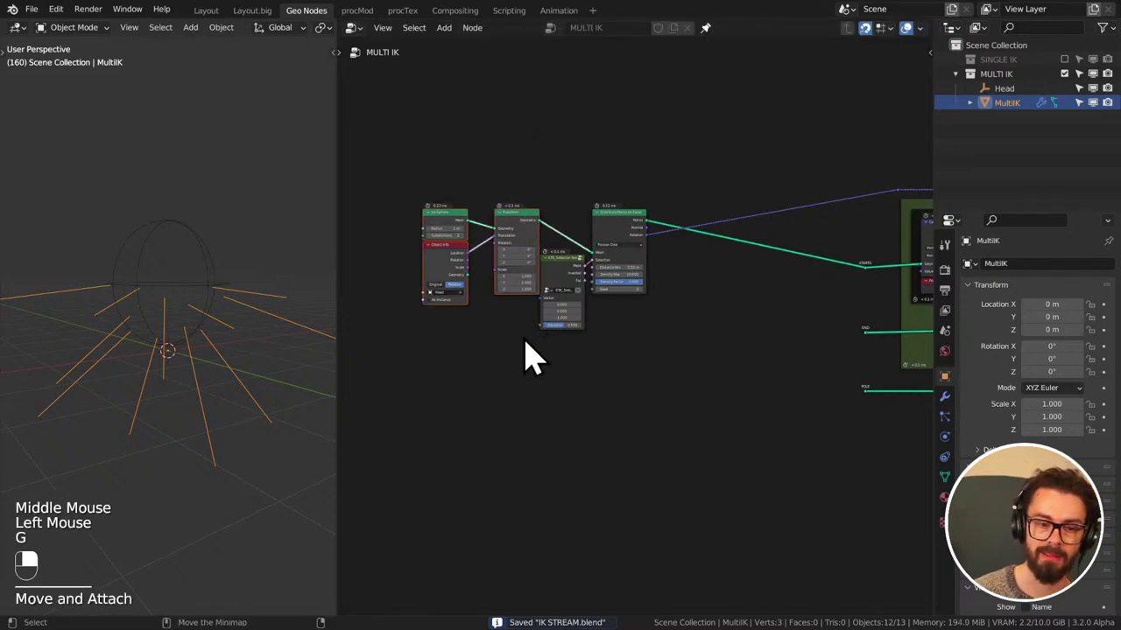
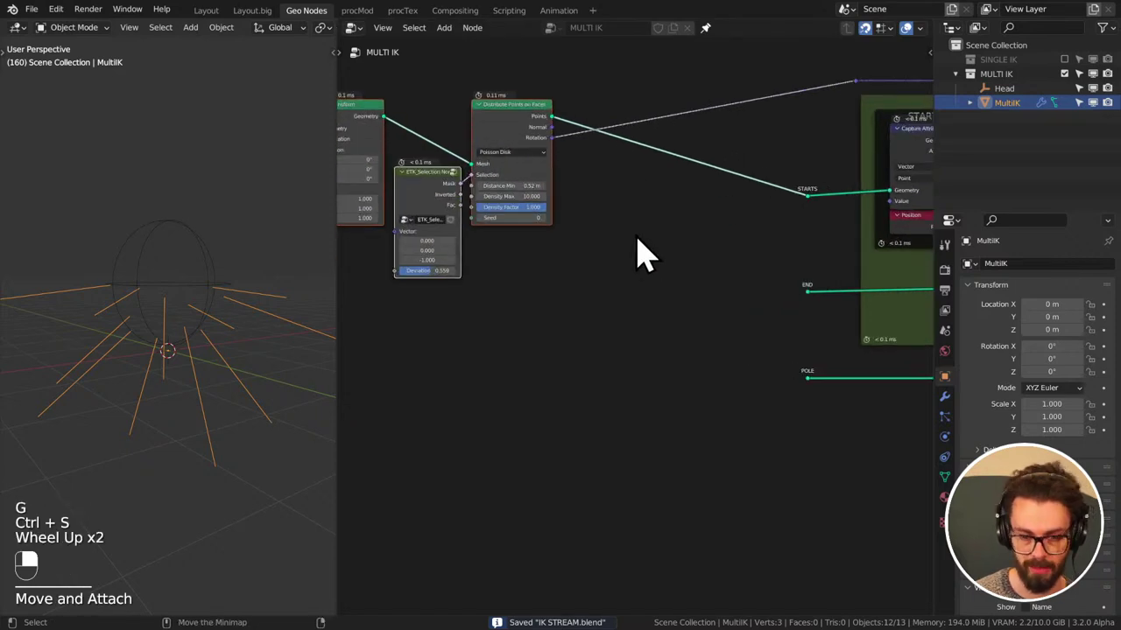
# - Add a Set Position node after Distribute Points on Faces and wire Points into its Geometry
pyautogui.moveTo(648, 253); pyautogui.dragTo(644, 314)
pyautogui.scroll(3)
pyautogui.middleClick(628, 222)
pyautogui.scroll(-3)
pyautogui.press('q')
pyautogui.click(683, 272)
pyautogui.middleClick(683, 273)
pyautogui.moveTo(570, 180); pyautogui.dragTo(643, 315)
pyautogui.scroll(3)
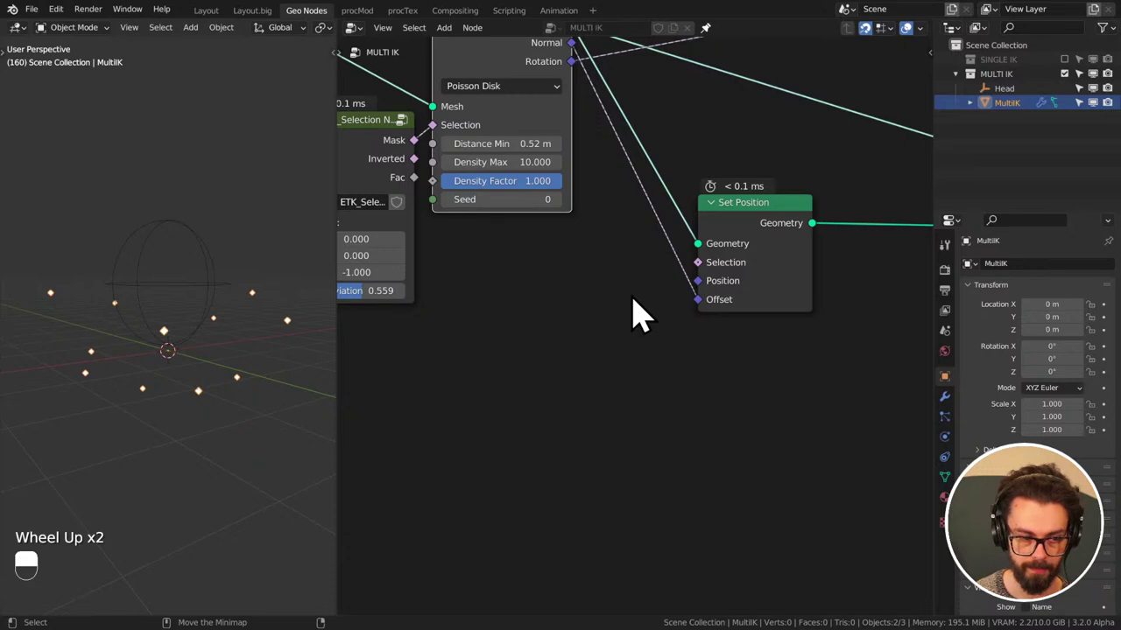
pyautogui.scroll(-3)
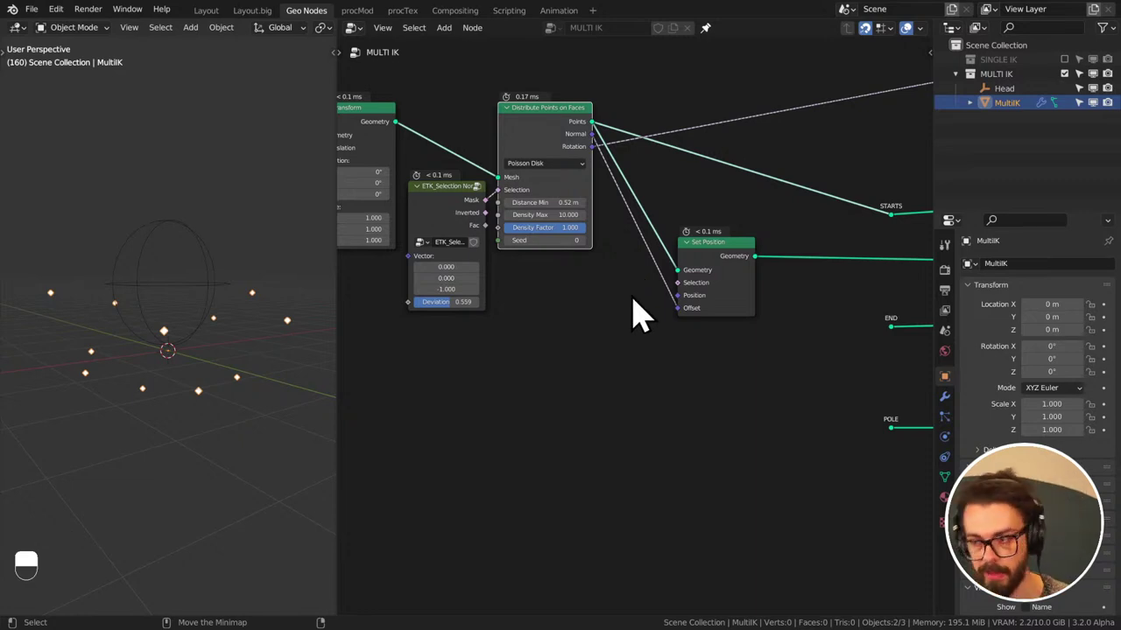
pyautogui.moveTo(644, 336); pyautogui.dragTo(594, 373)
pyautogui.press('ctrl+s')
pyautogui.middleClick(605, 362)
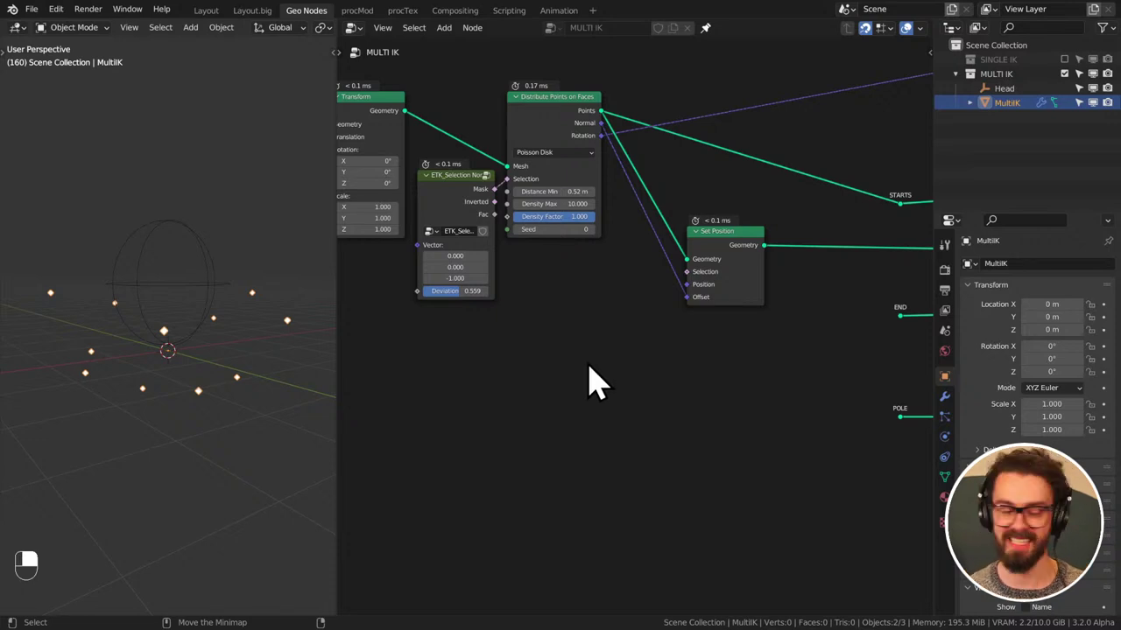
pyautogui.scroll(-3)
pyautogui.middleClick(622, 374)
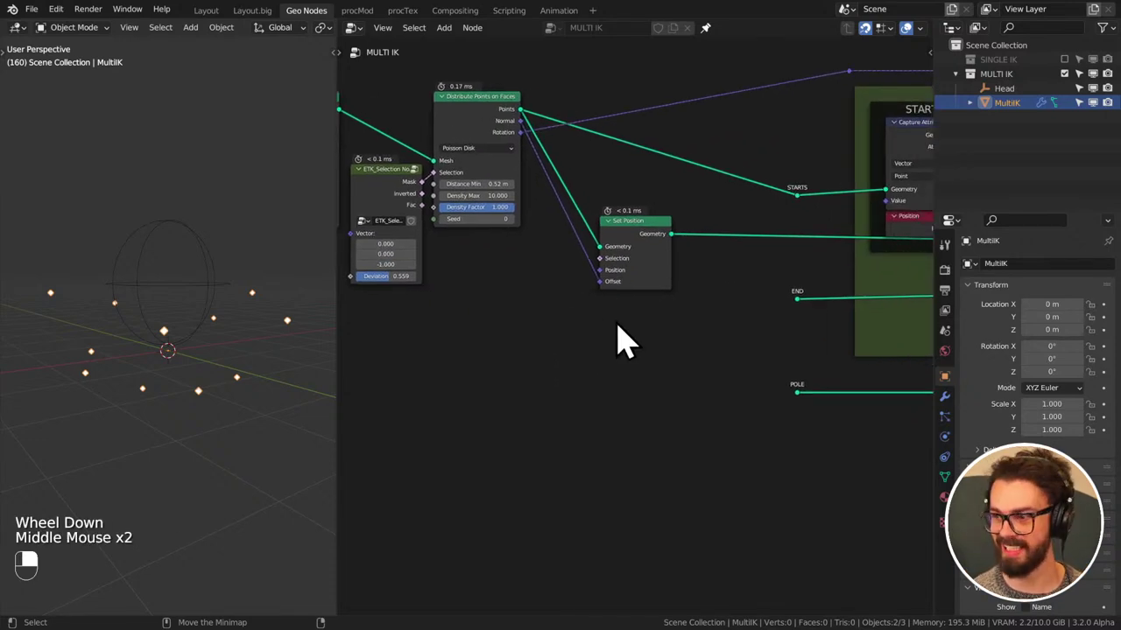
pyautogui.middleClick(653, 308)
pyautogui.click(664, 298)
pyautogui.middleClick(664, 298)
pyautogui.press('ctrl+s')
pyautogui.middleClick(660, 294)
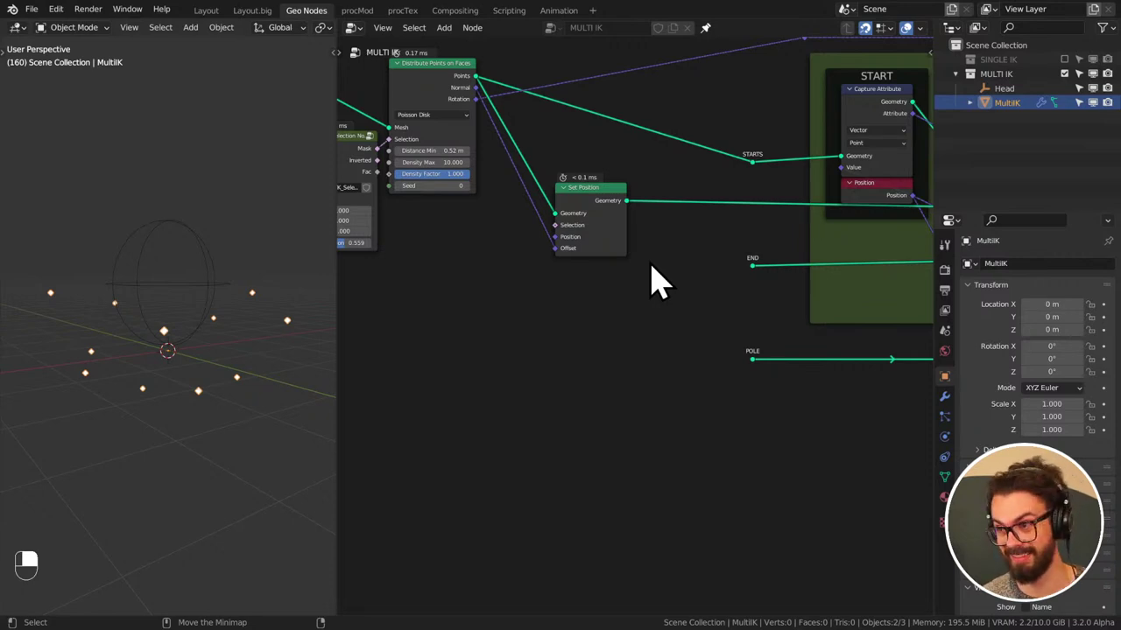
# - Drag the Set Position output down toward the POLE reroute and reposition the nodes around it
pyautogui.moveTo(636, 220); pyautogui.dragTo(555, 440)
pyautogui.middleClick(661, 318)
pyautogui.scroll(-3)
pyautogui.middleClick(713, 367)
pyautogui.middleClick(641, 306)
pyautogui.scroll(-3)
pyautogui.middleClick(630, 299)
pyautogui.press('g')
pyautogui.middleClick(555, 439)
pyautogui.press('g')
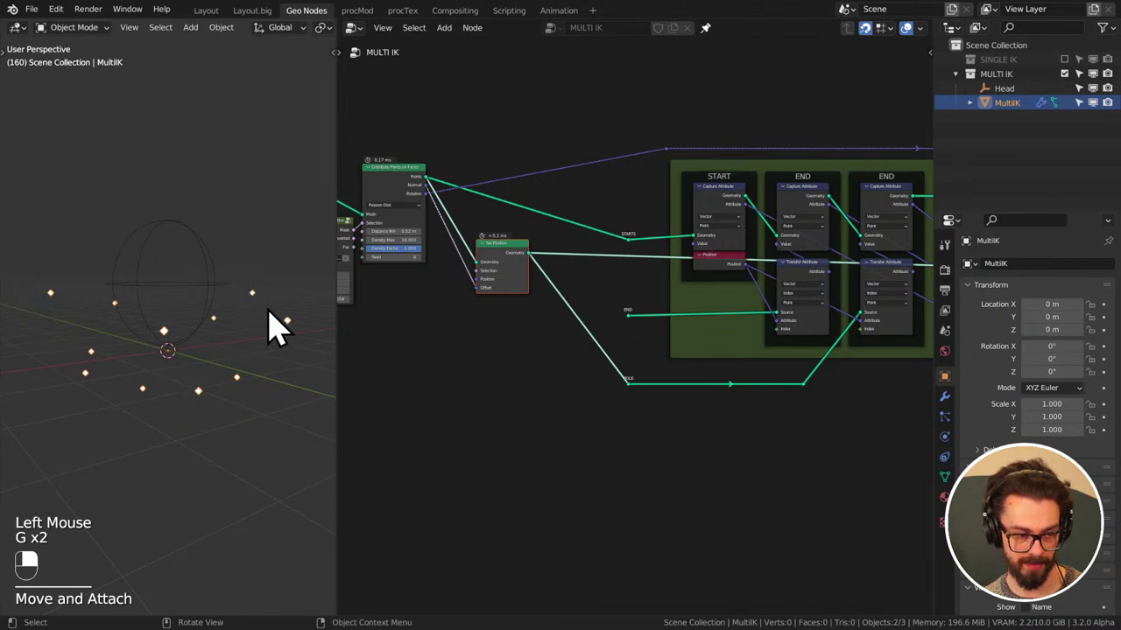
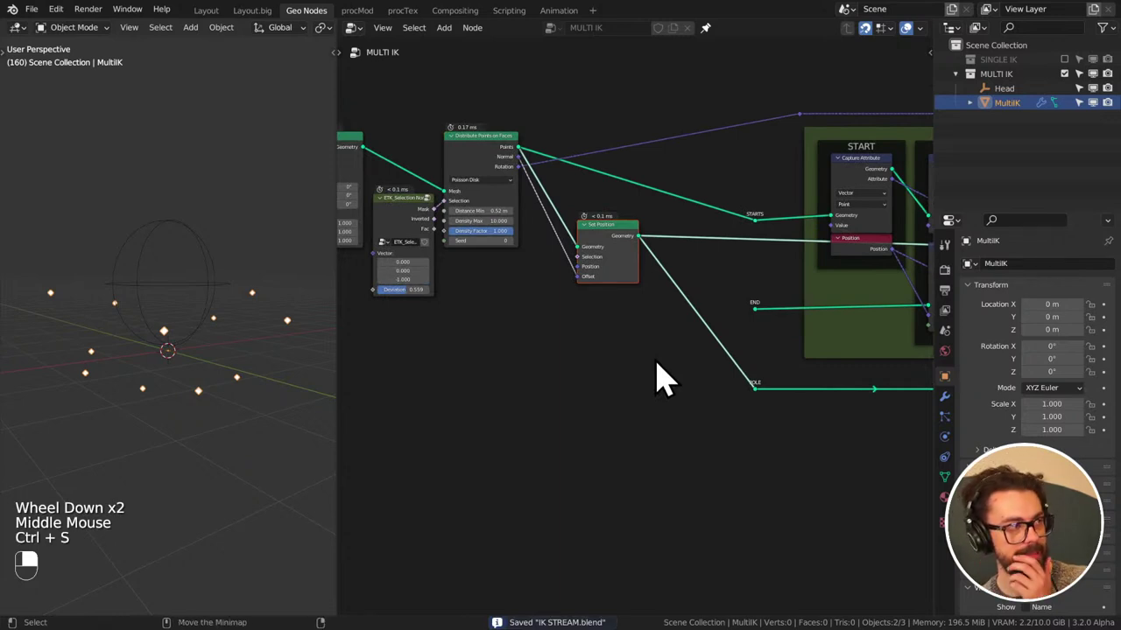
# - Feed Set Position's Geometry into the POLE reroute and pull the END frame's Transfer Attribute link onto it
pyautogui.moveTo(664, 401); pyautogui.dragTo(708, 381)
pyautogui.scroll(-3)
pyautogui.moveTo(839, 326); pyautogui.dragTo(708, 382)
pyautogui.scroll(3)
pyautogui.click(822, 281)
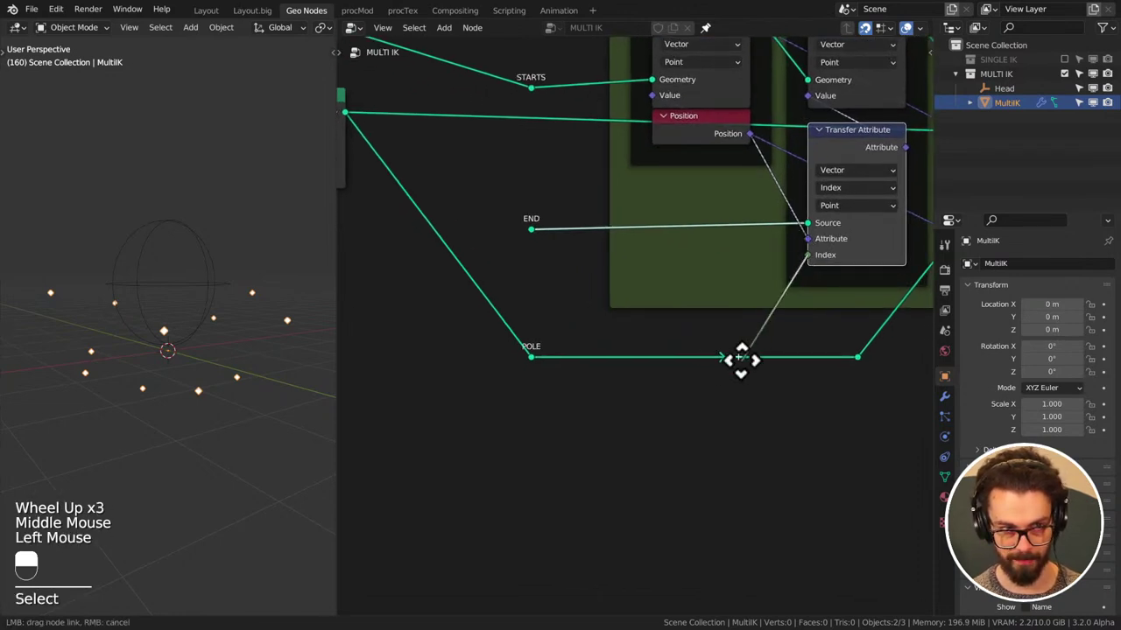
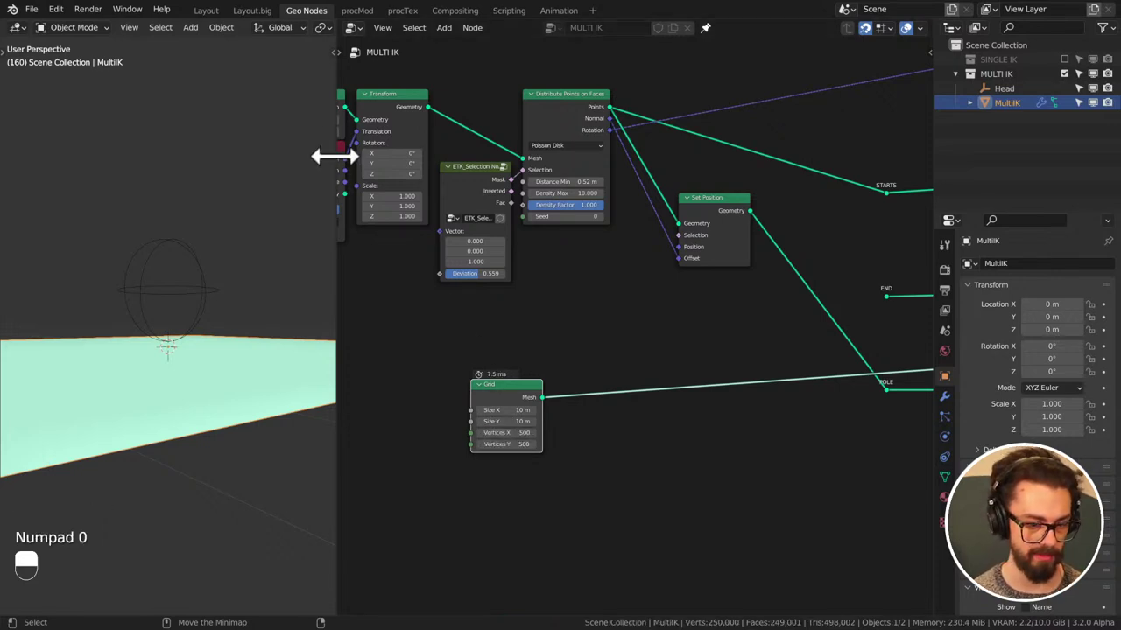
# - Scroll past the Grid settings and bring up Viewport Overlays to show wireframe over the plane
pyautogui.scroll(-3)
pyautogui.scroll(-3)
pyautogui.click(322, 45)
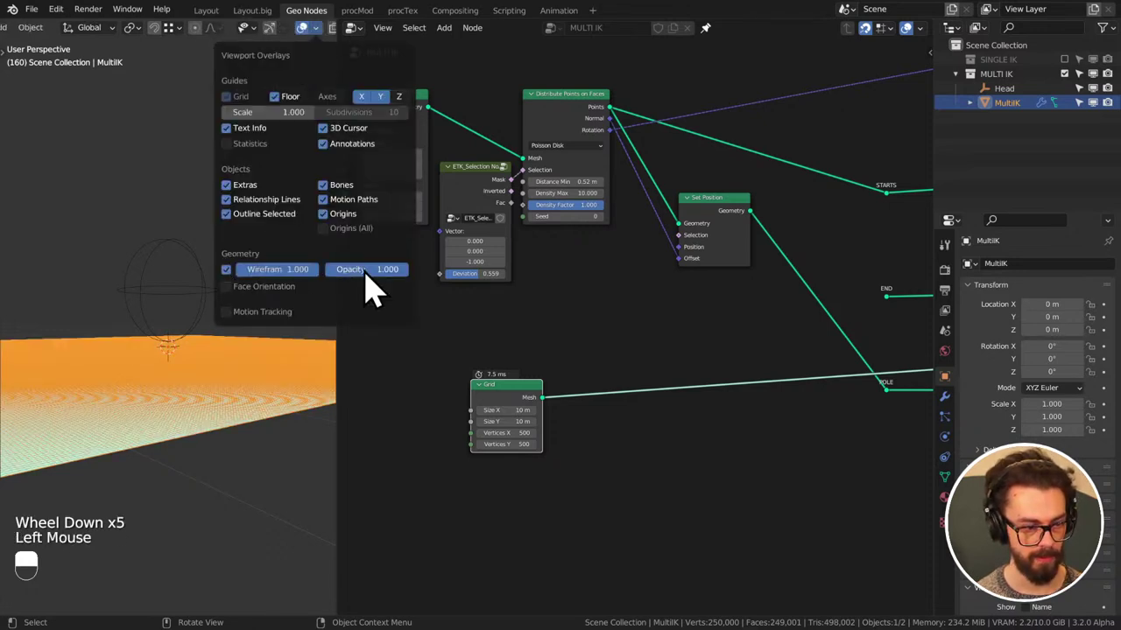
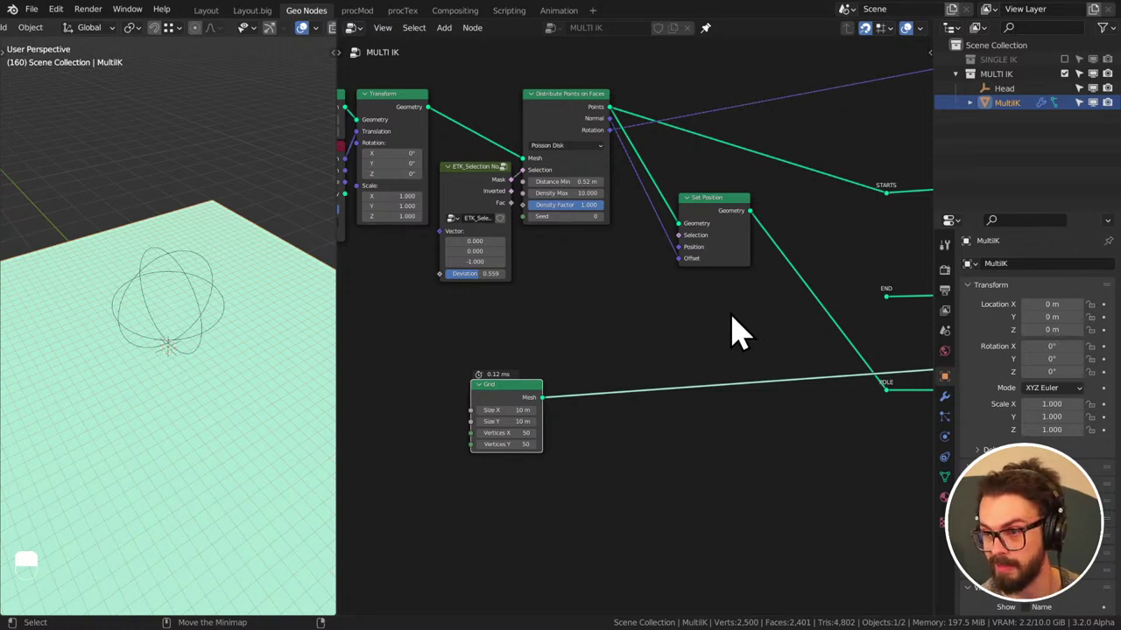
# - Move Set Position beside Distribute Points on Faces, reconnect Points into it, and save
pyautogui.click(728, 344)
pyautogui.moveTo(729, 344); pyautogui.dragTo(606, 274)
pyautogui.press('ctrl+s')
pyautogui.middleClick(726, 338)
pyautogui.middleClick(685, 345)
pyautogui.moveTo(727, 337); pyautogui.dragTo(607, 274)
pyautogui.middleClick(803, 412)
pyautogui.press('g')
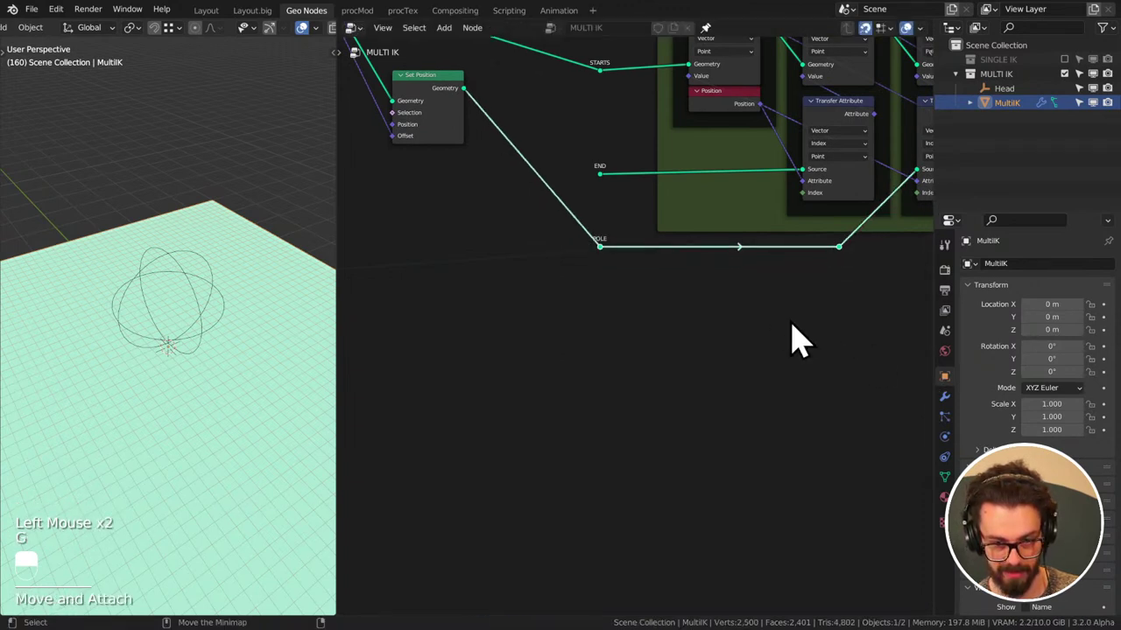
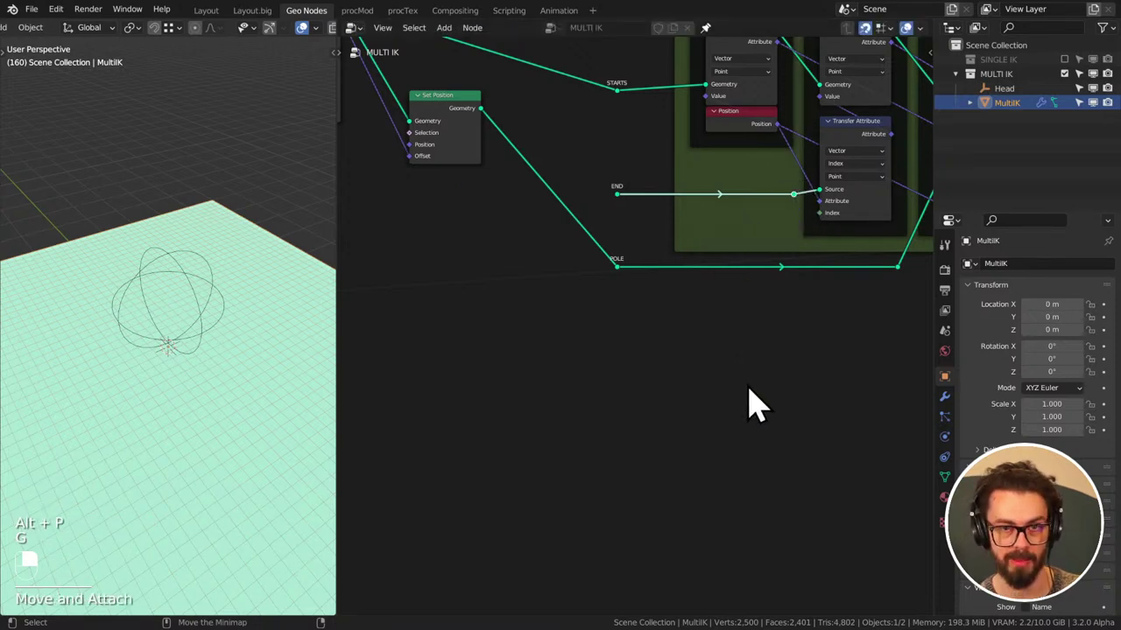
# - Pull the STARTS, END and POLE reroutes nearer the attribute frames and remove the spare reroute
pyautogui.middleClick(638, 184)
pyautogui.rightClick(684, 204)
pyautogui.moveTo(680, 235); pyautogui.dragTo(675, 226)
pyautogui.press('g')
pyautogui.press('alt+p')
pyautogui.press('g')
pyautogui.moveTo(674, 226); pyautogui.dragTo(683, 448)
pyautogui.press('ctrl+x')
# - Reconnect the remaining links to the relocated reroutes and save the blend file
pyautogui.moveTo(596, 175); pyautogui.dragTo(684, 449)
pyautogui.press('g')
pyautogui.press('ctrl+s')
pyautogui.moveTo(683, 448); pyautogui.dragTo(642, 180)
pyautogui.middleClick(613, 341)
pyautogui.press('ctrl+s')
pyautogui.middleClick(664, 332)
pyautogui.middleClick(625, 319)
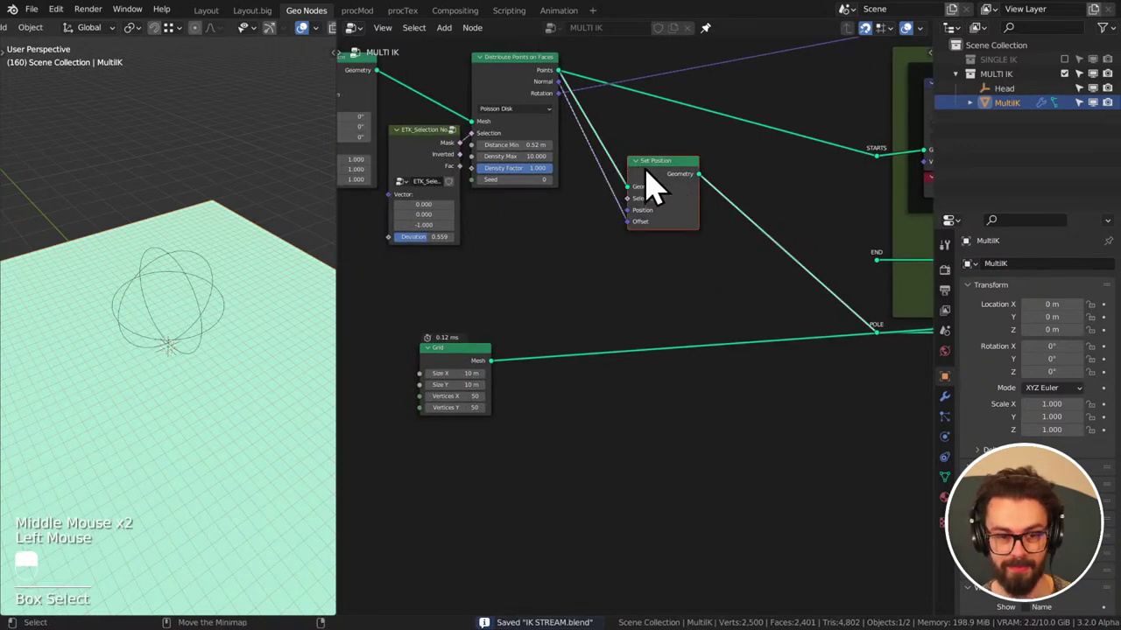
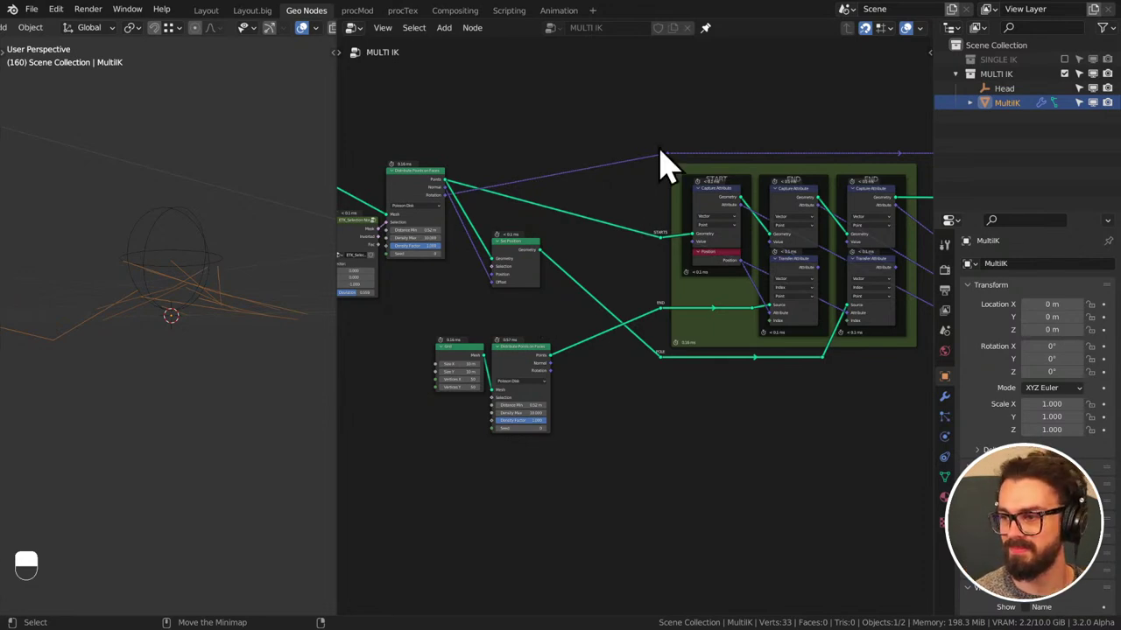
pyautogui.middleClick(577, 248)
pyautogui.scroll(3)
pyautogui.middleClick(669, 310)
pyautogui.press('ctrl+s')
pyautogui.middleClick(721, 224)
pyautogui.middleClick(706, 239)
pyautogui.scroll(-3)
pyautogui.middleClick(762, 165)
pyautogui.middleClick(687, 314)
pyautogui.middleClick(729, 346)
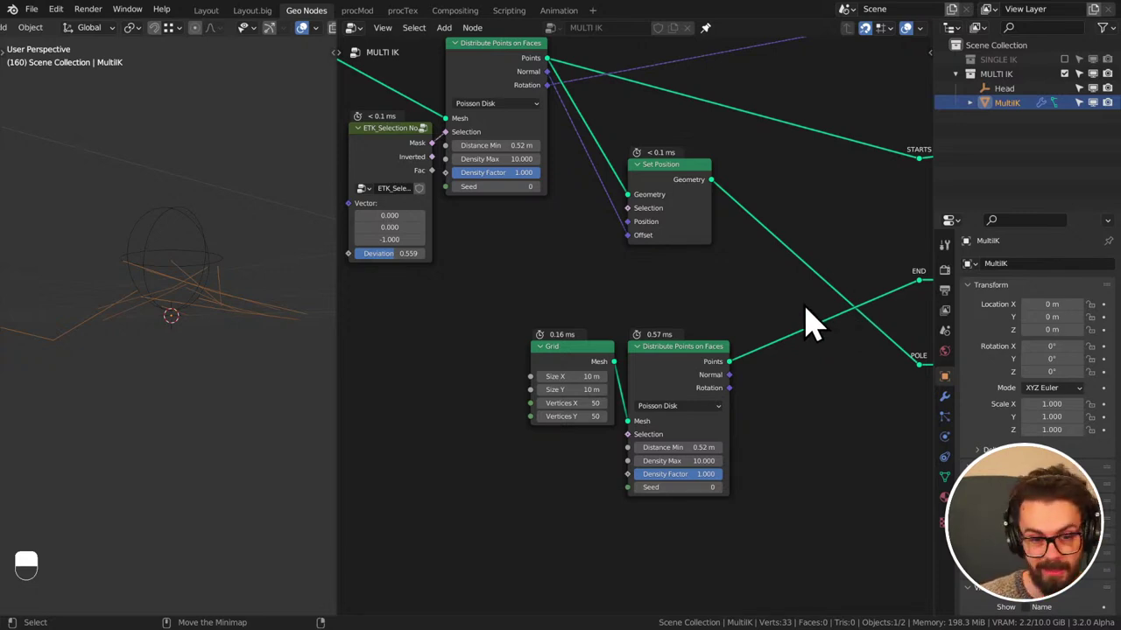
# - Wire the Object Info Head location across the tree toward the sphere mask's Centre input
pyautogui.middleClick(776, 357)
pyautogui.click(498, 307)
pyautogui.click(612, 356)
pyautogui.click(721, 295)
pyautogui.moveTo(720, 295); pyautogui.dragTo(254, 325)
pyautogui.middleClick(687, 289)
pyautogui.middleClick(511, 301)
pyautogui.middleClick(581, 335)
# - Add an ETK Selection Sphere node, feed its Mask into the Grid scatter's Selection with Random distribution, and save
pyautogui.press('shift+a')
pyautogui.middleClick(562, 292)
pyautogui.middleClick(233, 332)
pyautogui.click(200, 266)
pyautogui.middleClick(199, 267)
pyautogui.press('g')
pyautogui.click(254, 325)
pyautogui.moveTo(254, 326); pyautogui.dragTo(506, 204)
pyautogui.click(506, 204)
pyautogui.press('shift+a')
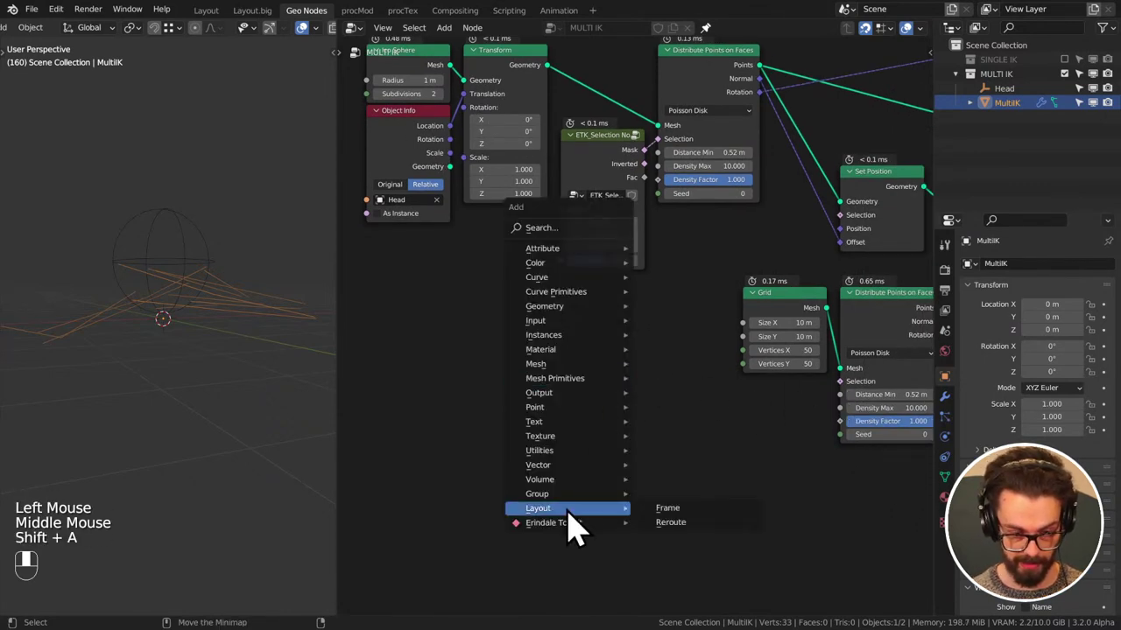
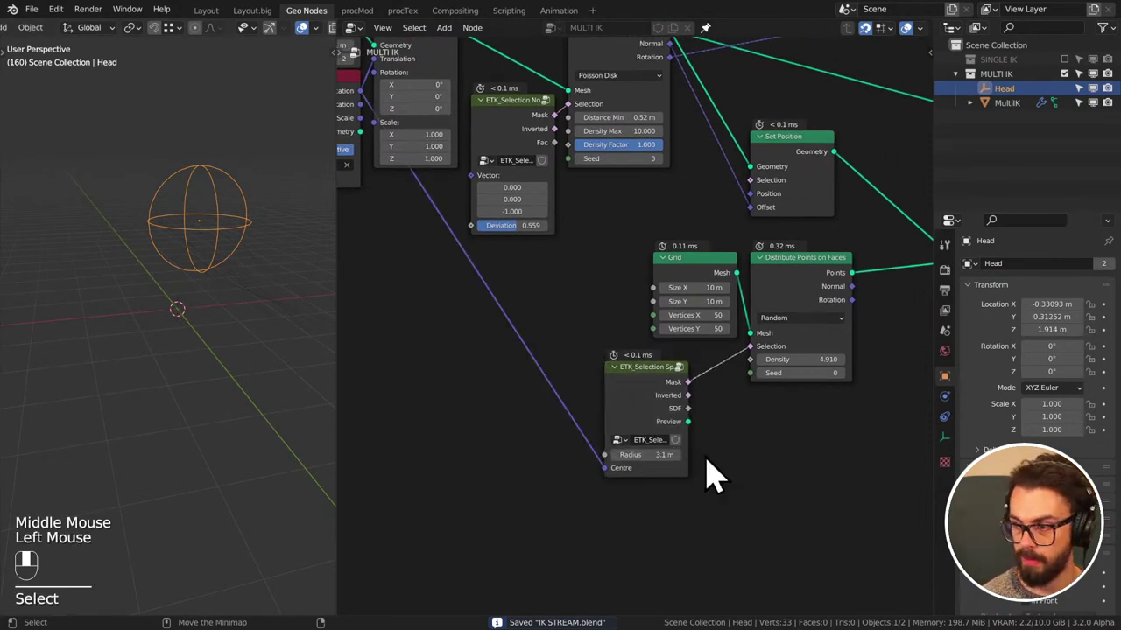
pyautogui.press('ctrl+s')
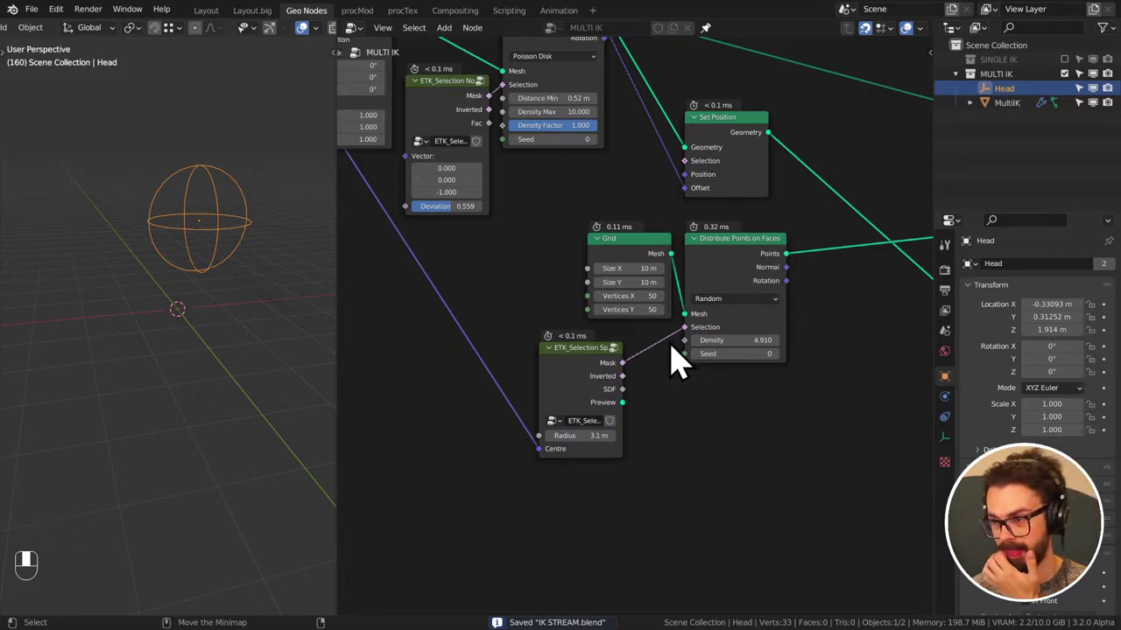
pyautogui.scroll(-3)
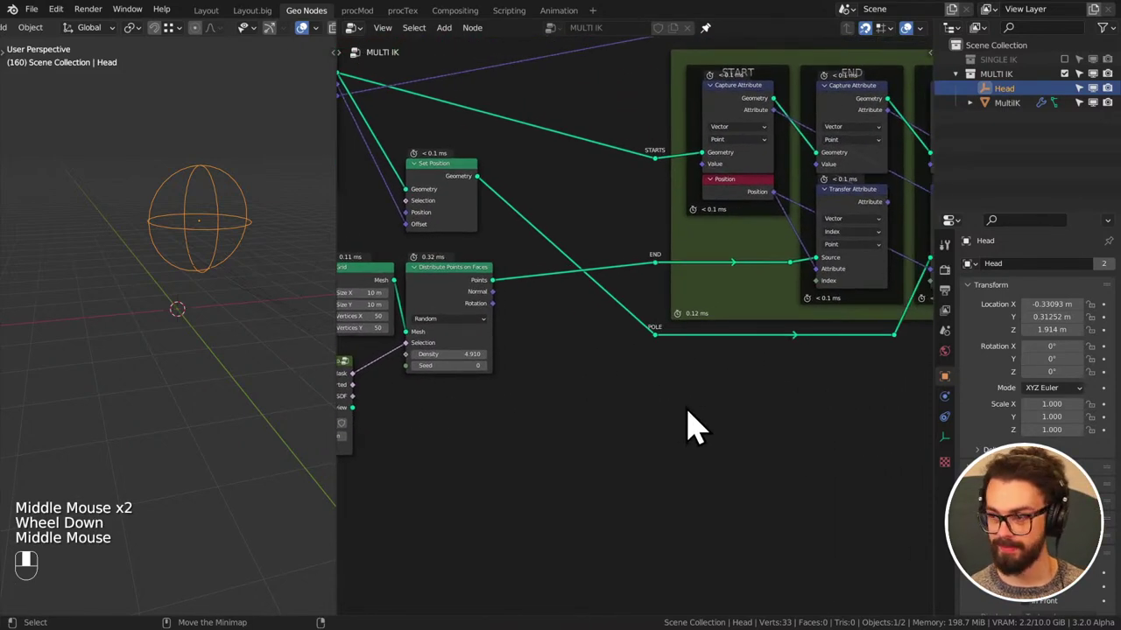
# - Change the END frame's Transfer Attribute mapping away from Index and move Head to test the masked points
pyautogui.click(456, 353)
pyautogui.moveTo(456, 353); pyautogui.dragTo(610, 254)
pyautogui.press('g')
pyautogui.press('g')
pyautogui.click(610, 254)
pyautogui.moveTo(611, 254); pyautogui.dragTo(736, 234)
pyautogui.scroll(-3)
pyautogui.scroll(3)
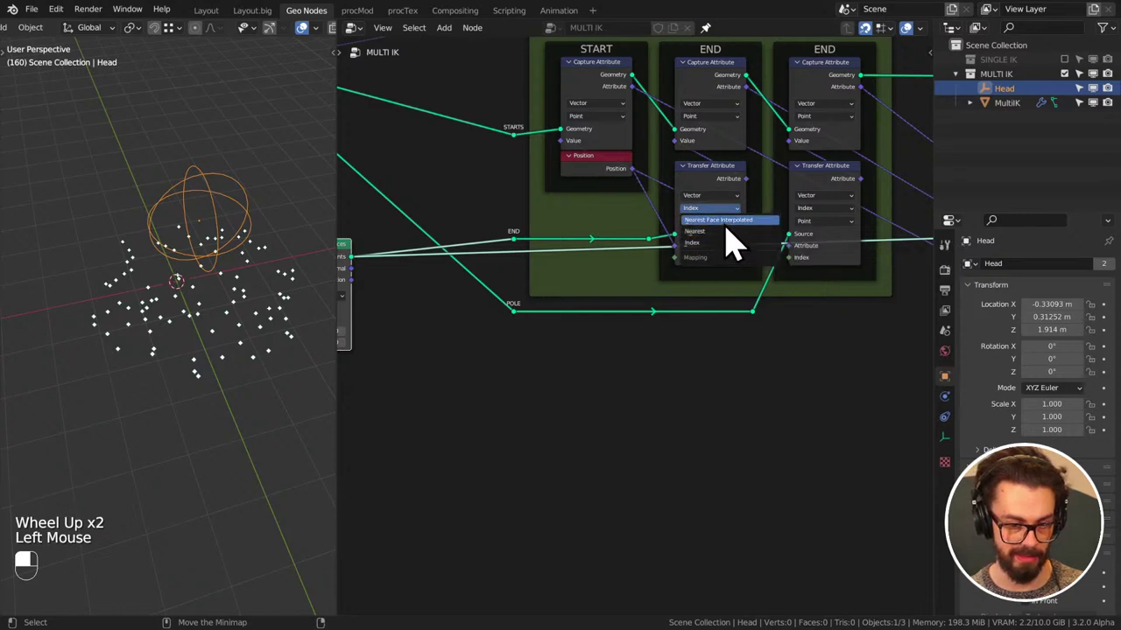
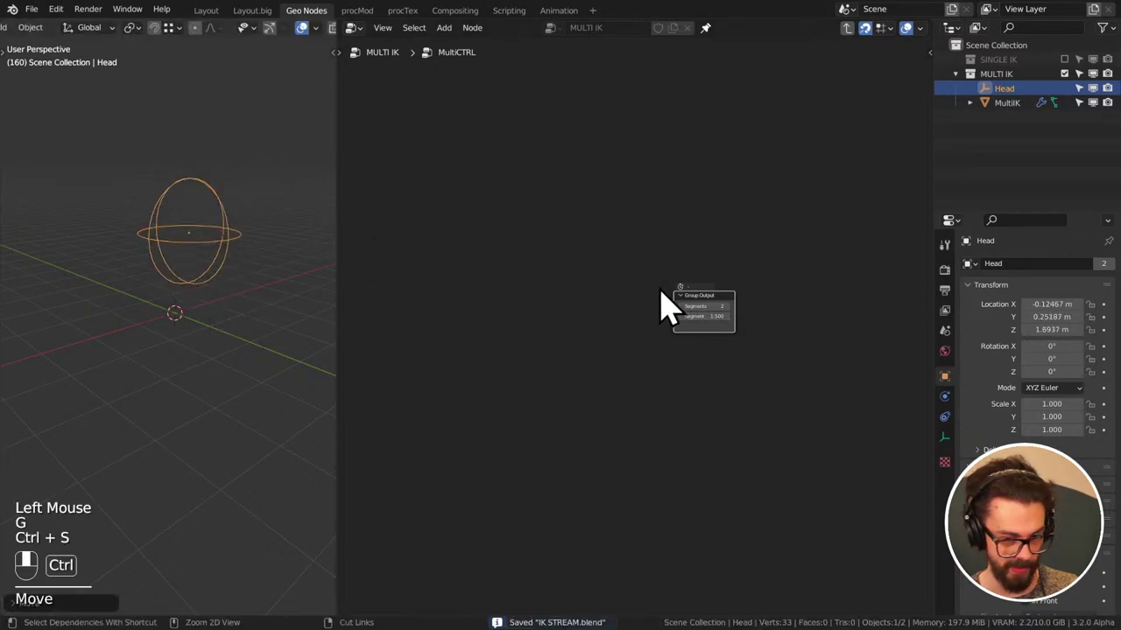
# - Tab out of the MultiCTRL group, save, and zoom to an overview of the whole MULTI IK tree
pyautogui.press('Tab')
pyautogui.scroll(-3)
pyautogui.press('ctrl+s')
pyautogui.scroll(-3)
pyautogui.scroll(3)
pyautogui.scroll(3)
pyautogui.scroll(3)
pyautogui.scroll(-3)
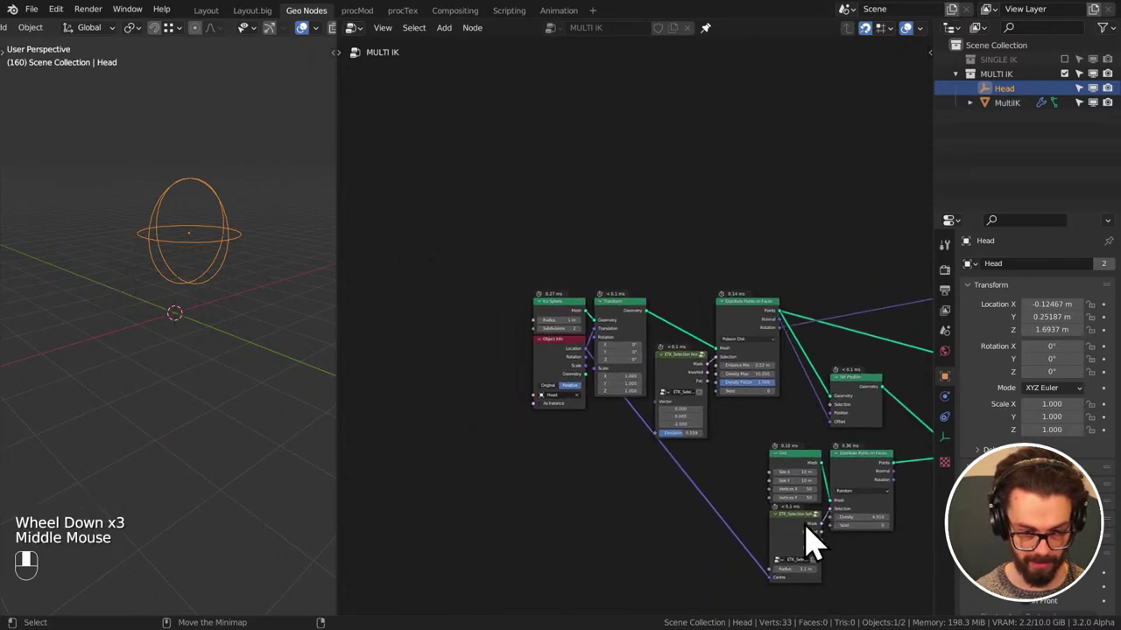
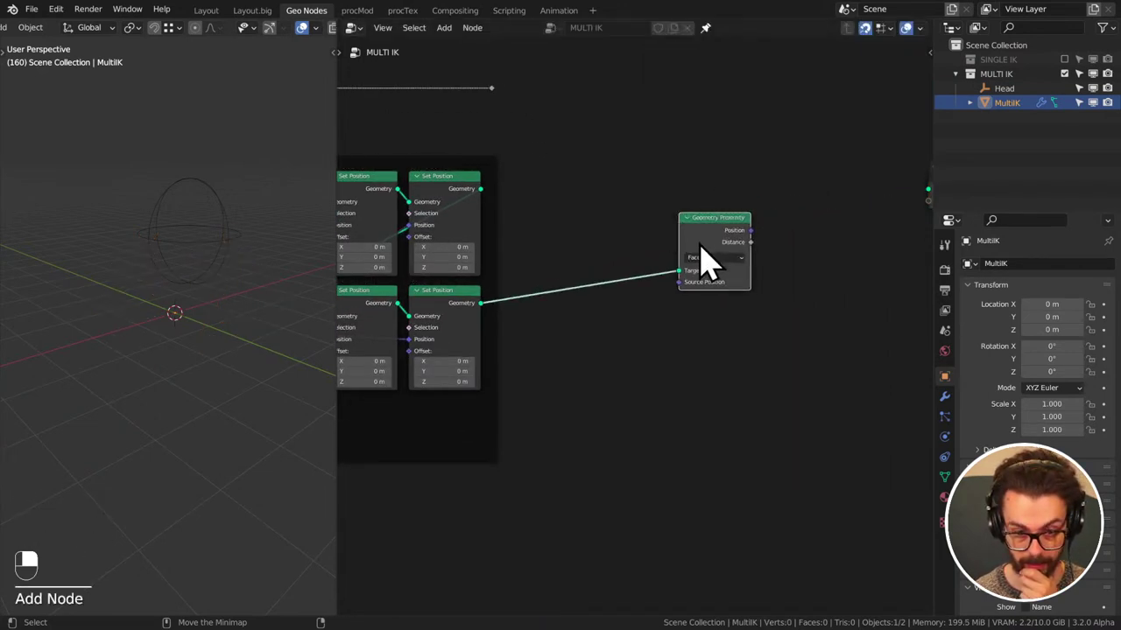
# - Move Geometry Proximity down, wire the last Set Position into it, and switch its target from Faces to Edges
pyautogui.moveTo(709, 276); pyautogui.dragTo(540, 167)
pyautogui.middleClick(731, 231)
pyautogui.press('shift+a')
pyautogui.moveTo(683, 244); pyautogui.dragTo(539, 166)
pyautogui.click(544, 172)
pyautogui.middleClick(544, 172)
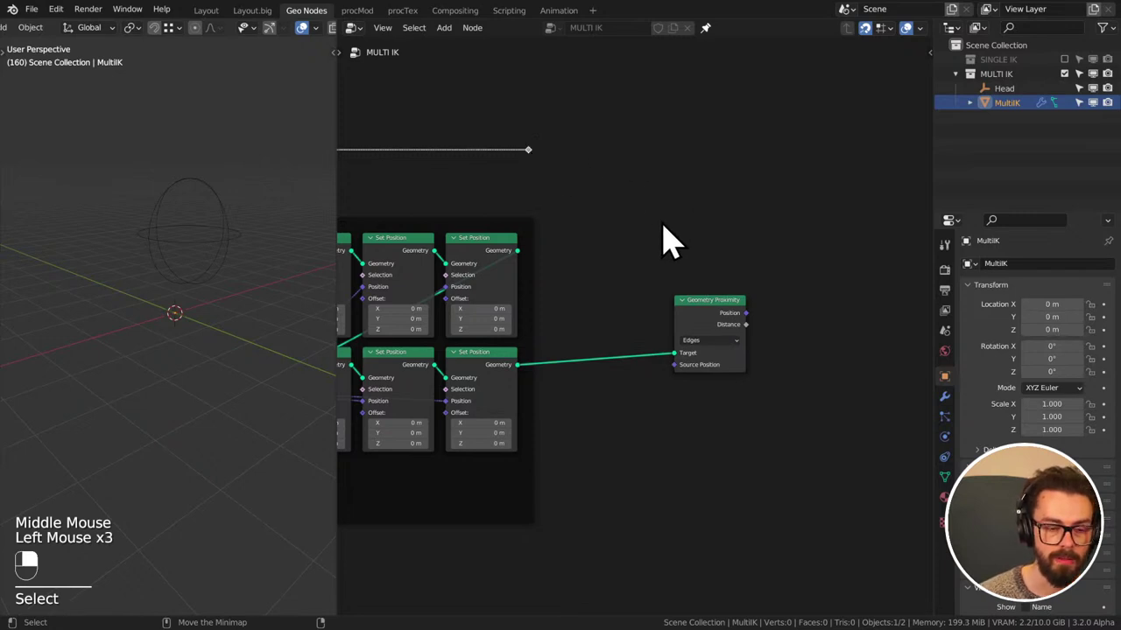
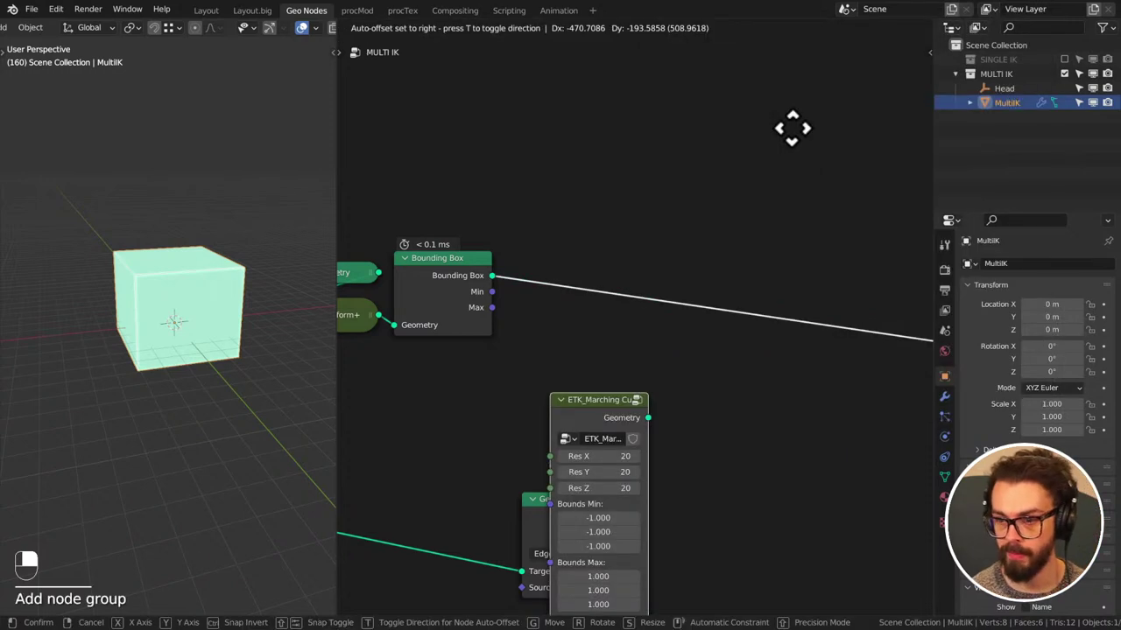
# - Place ETK Marching Cubes right of Bounding Box, feed Min and Max into its Bounds, and save
pyautogui.press('g')
pyautogui.moveTo(506, 309); pyautogui.dragTo(737, 303)
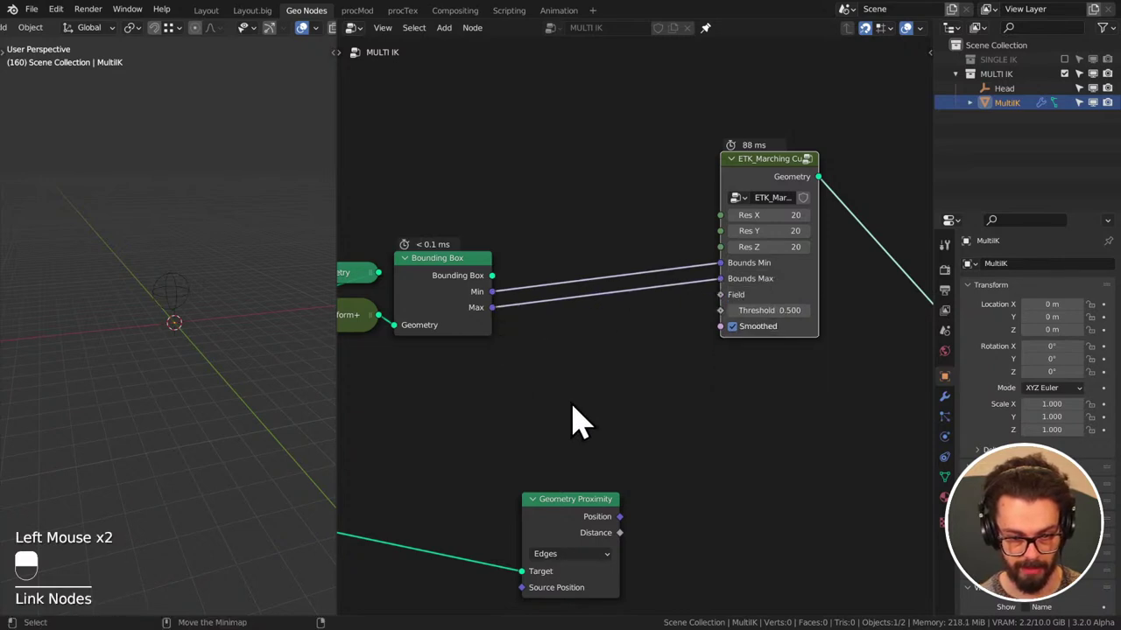
pyautogui.scroll(-3)
pyautogui.middleClick(578, 409)
pyautogui.click(438, 230)
pyautogui.press('ctrl+s')
# - Link the marching cubes output onward and inspect the rounded mesh in the viewport
pyautogui.scroll(3)
pyautogui.middleClick(170, 303)
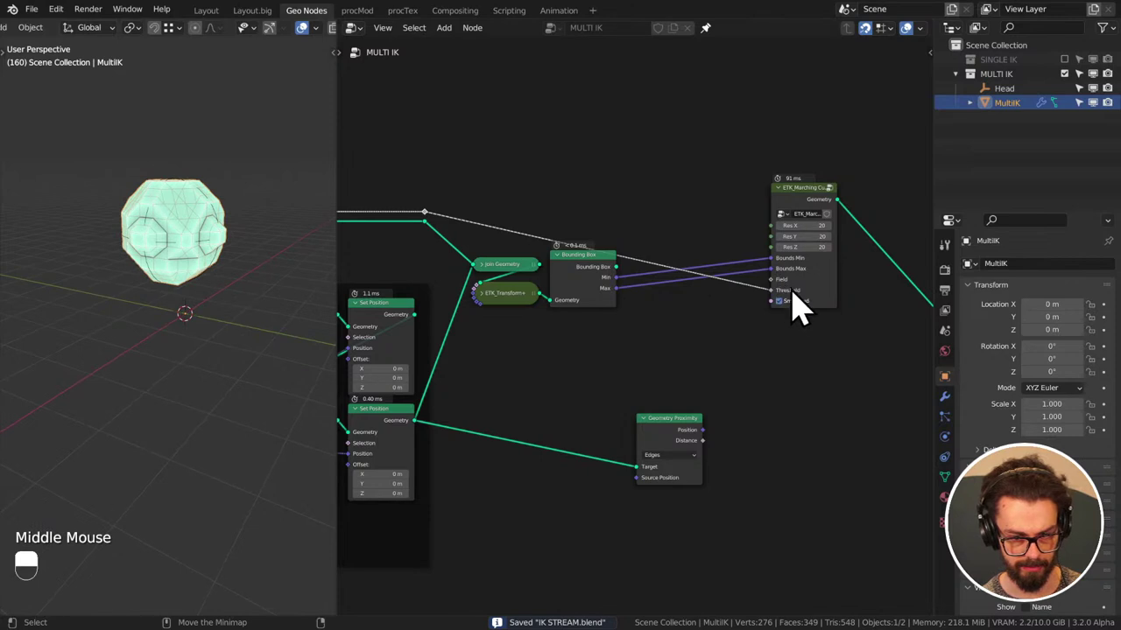
pyautogui.click(785, 309)
pyautogui.middleClick(198, 332)
pyautogui.scroll(3)
pyautogui.middleClick(197, 295)
pyautogui.middleClick(199, 376)
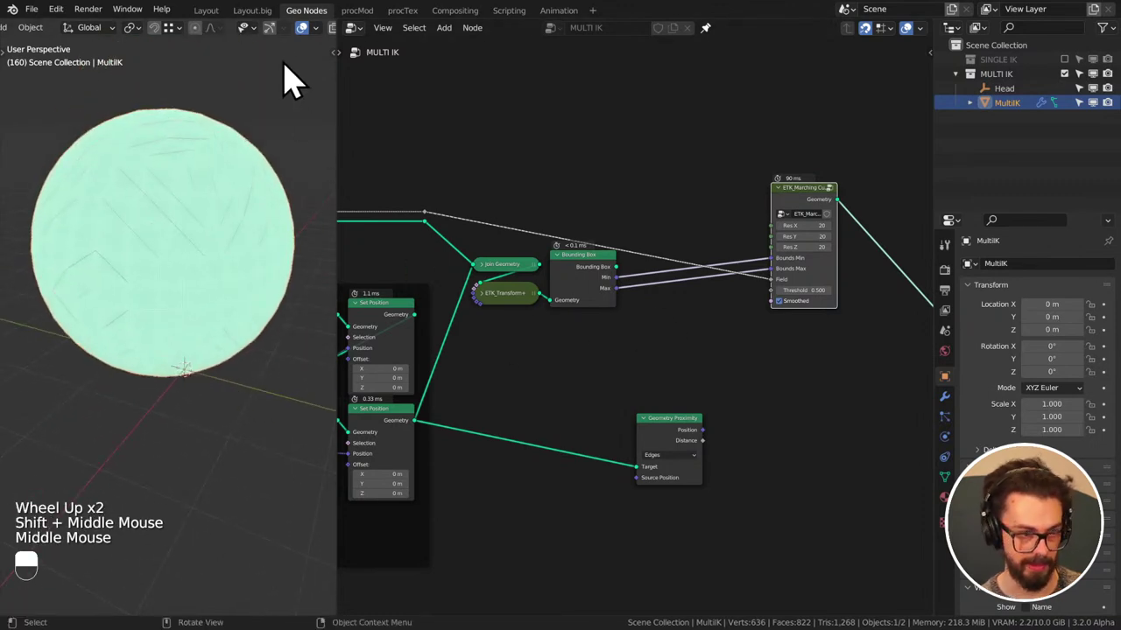
# - Change the viewport display so the marching-cubes sphere shows its mesh edges
pyautogui.scroll(-3)
pyautogui.scroll(-3)
pyautogui.click(240, 51)
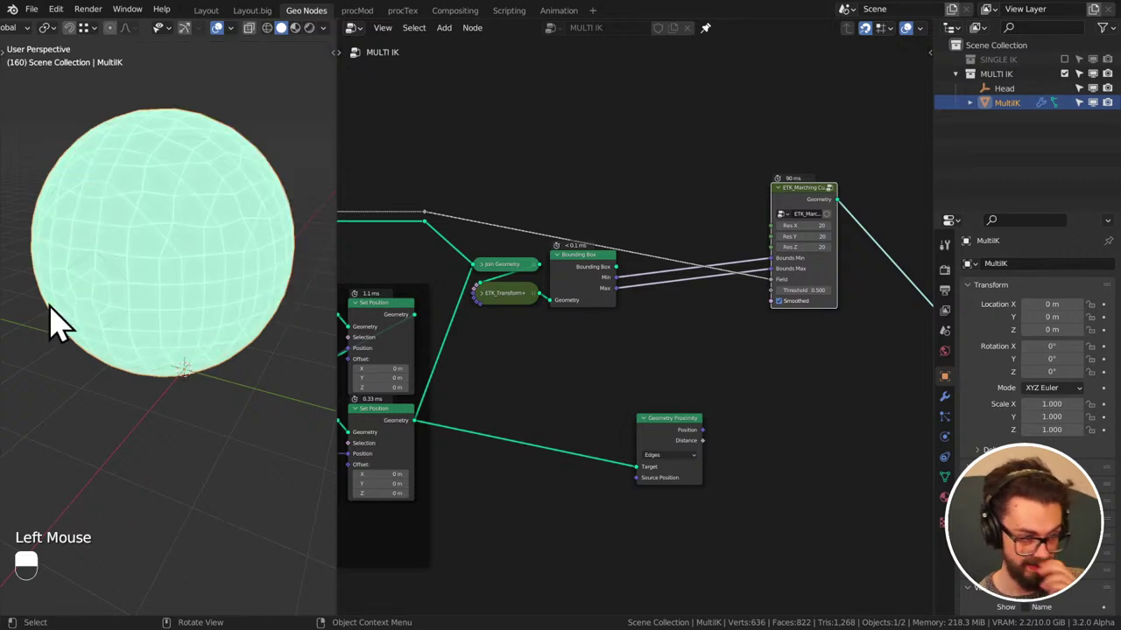
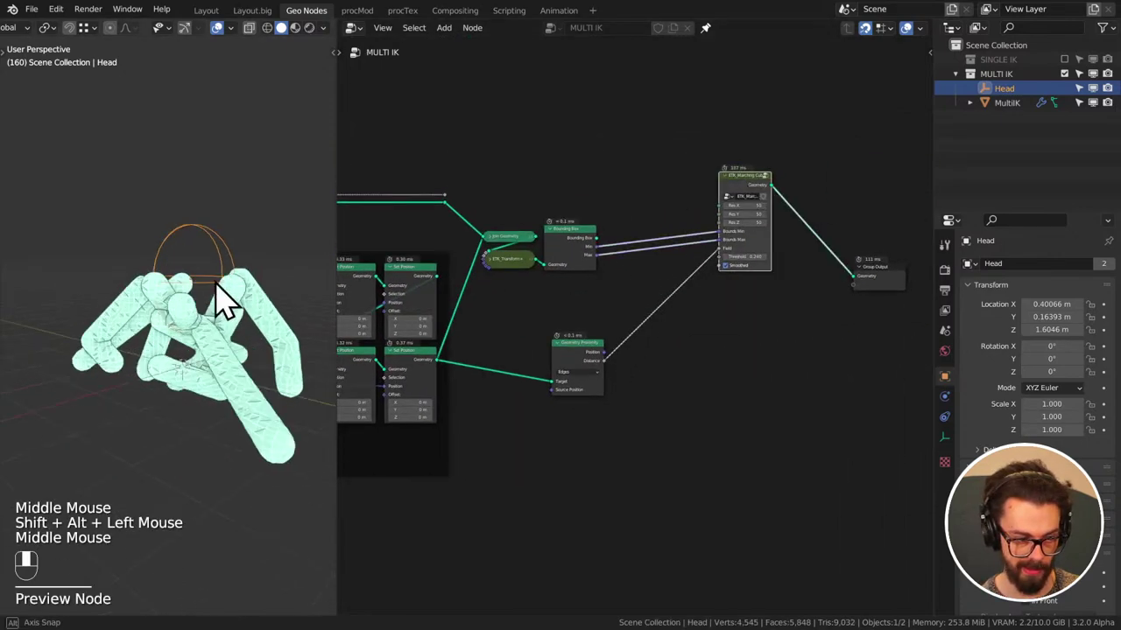
# - Move the Head empty to a new spot and pan over to the Distribute Points on Faces node
pyautogui.click(226, 261)
pyautogui.middleClick(226, 261)
pyautogui.click(217, 259)
pyautogui.moveTo(216, 259); pyautogui.dragTo(585, 365)
pyautogui.press('g')
pyautogui.scroll(3)
pyautogui.moveTo(585, 365); pyautogui.dragTo(797, 336)
pyautogui.press('g')
pyautogui.middleClick(635, 346)
pyautogui.middleClick(712, 367)
pyautogui.middleClick(798, 336)
# - Step the grid's Distribute Points on Faces seed up until it reads 13
pyautogui.click(797, 336)
pyautogui.click(798, 337)
pyautogui.doubleClick(797, 336)
pyautogui.click(797, 336)
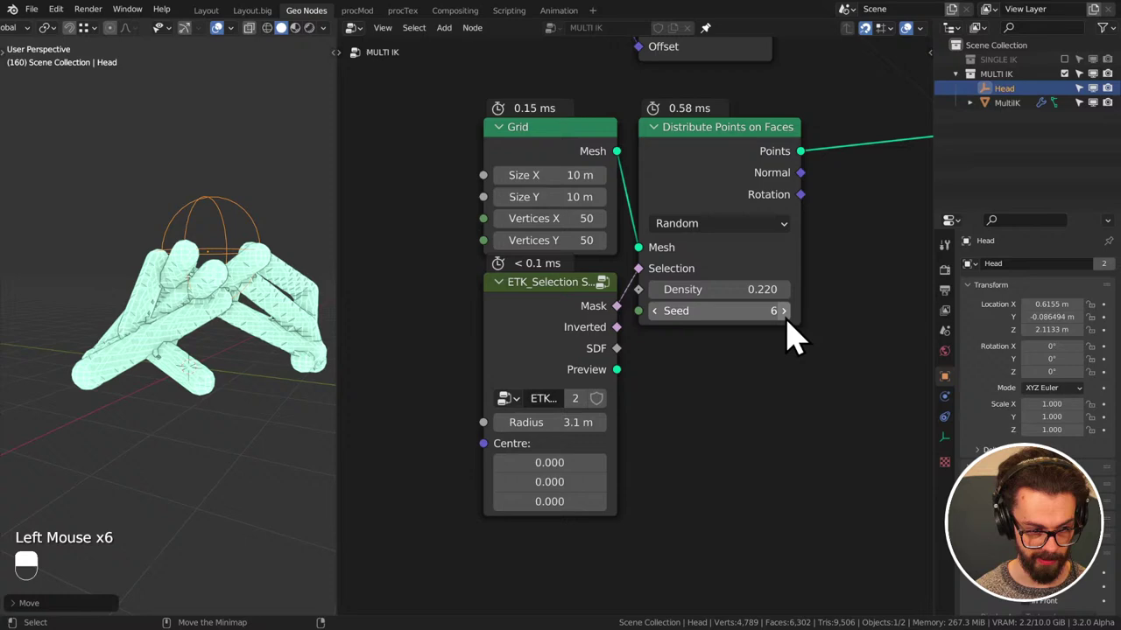
pyautogui.doubleClick(797, 336)
pyautogui.click(798, 336)
pyautogui.click(797, 336)
pyautogui.click(798, 337)
pyautogui.click(797, 336)
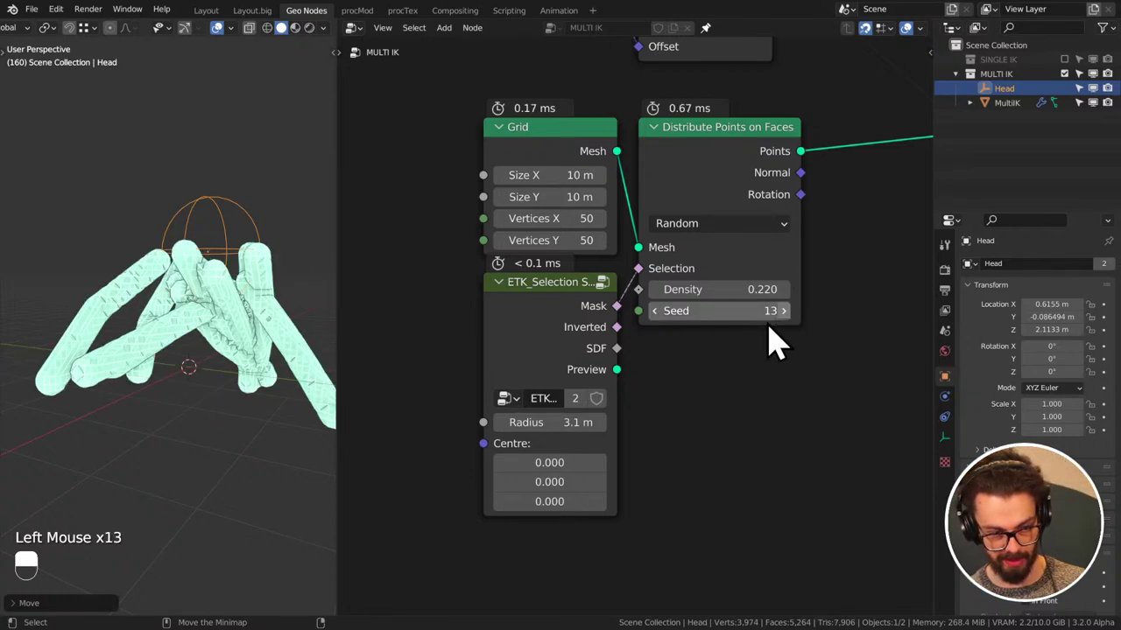
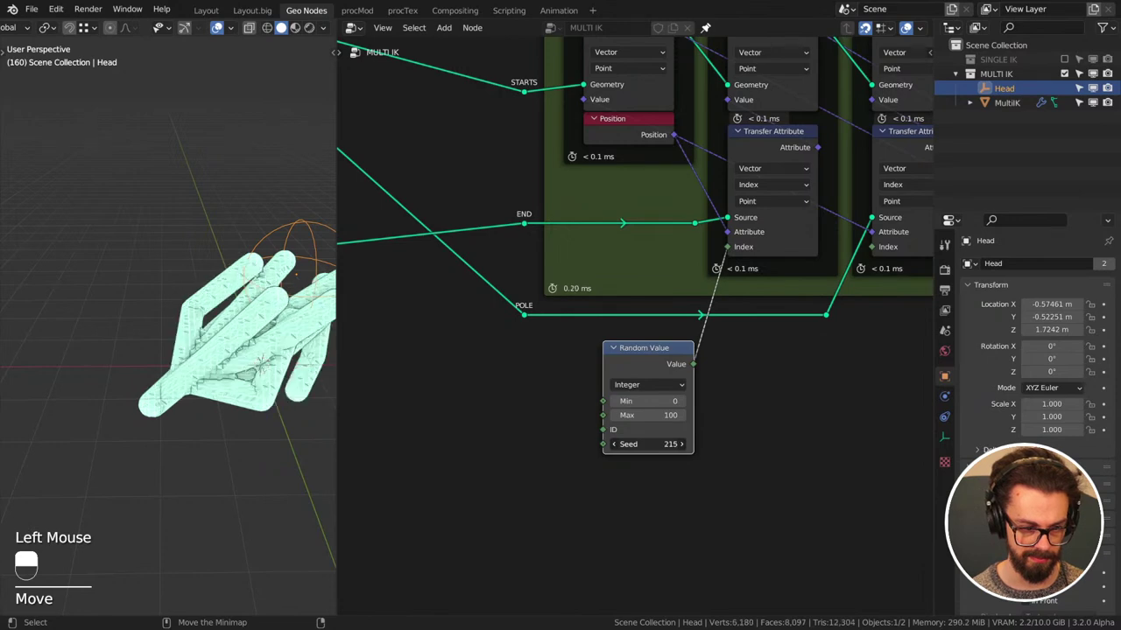
# - Add a Domain Size node on the distributed grid points and set it to Point Cloud
pyautogui.middleClick(536, 421)
pyautogui.scroll(-3)
pyautogui.middleClick(628, 415)
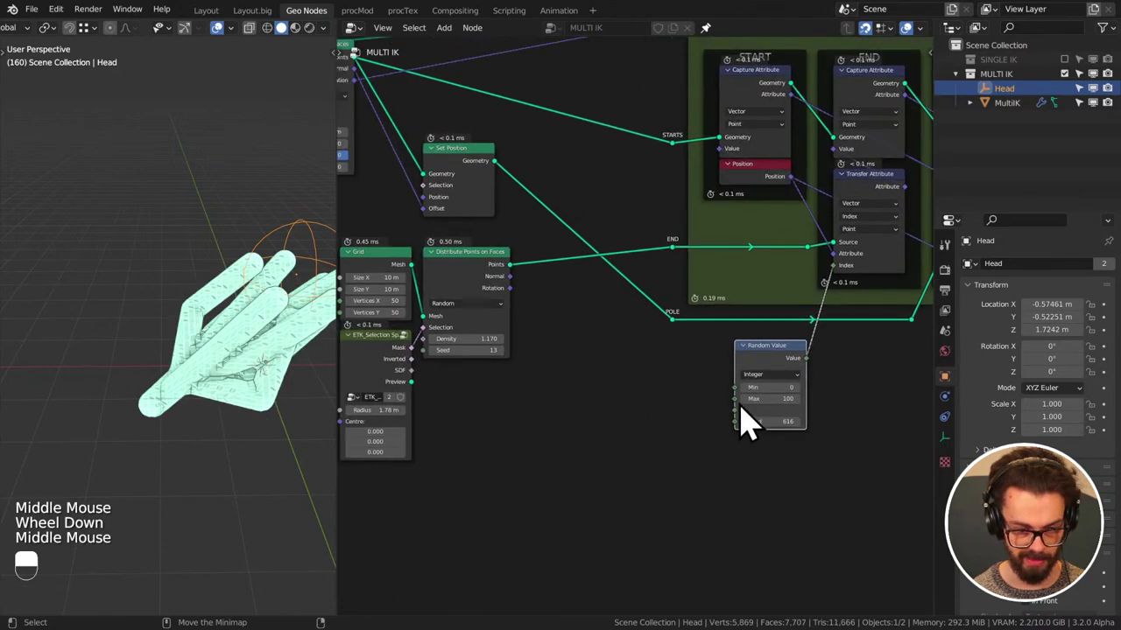
pyautogui.moveTo(732, 417); pyautogui.dragTo(518, 286)
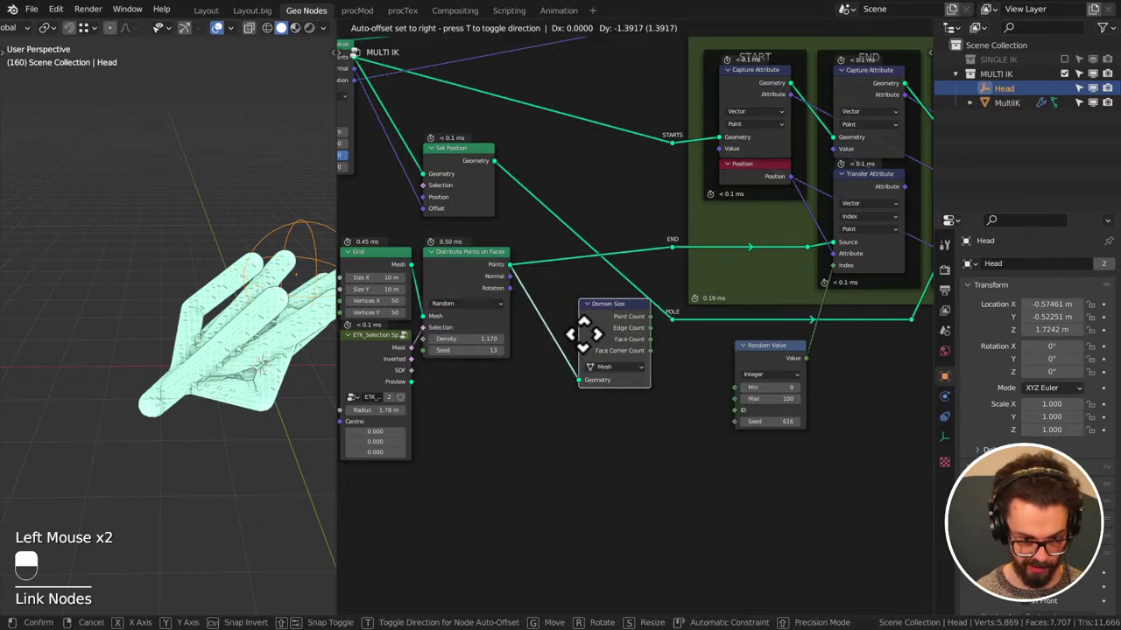
pyautogui.moveTo(604, 383); pyautogui.dragTo(626, 413)
pyautogui.click(627, 413)
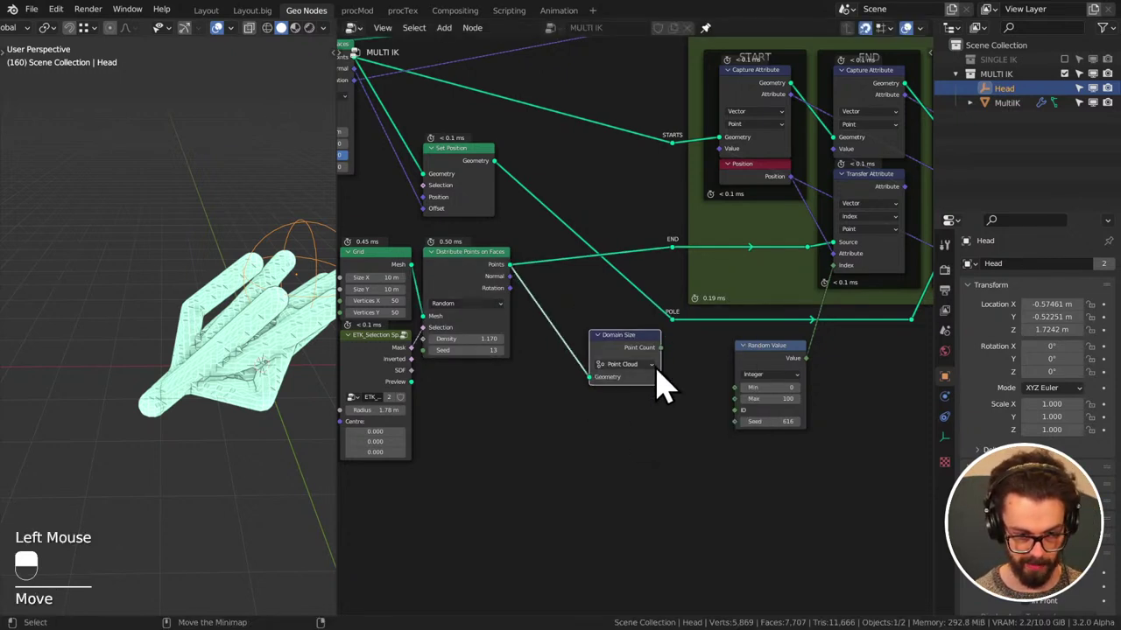
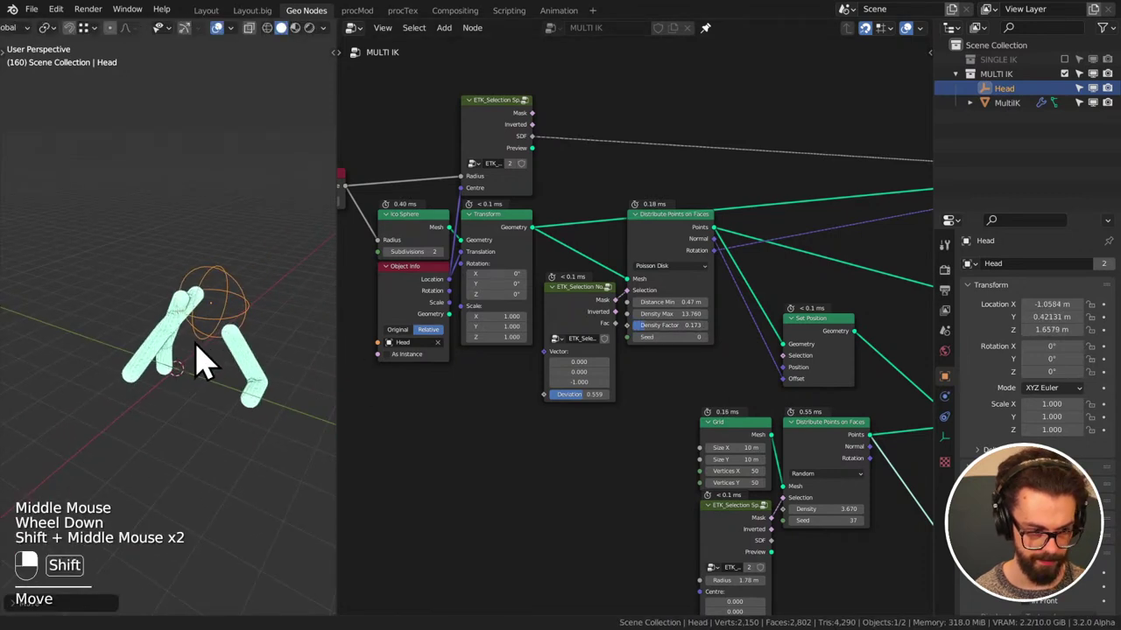
# - Grab-move the selection while panning the node view toward the IK frame
pyautogui.press('g')
pyautogui.middleClick(250, 343)
pyautogui.press('g')
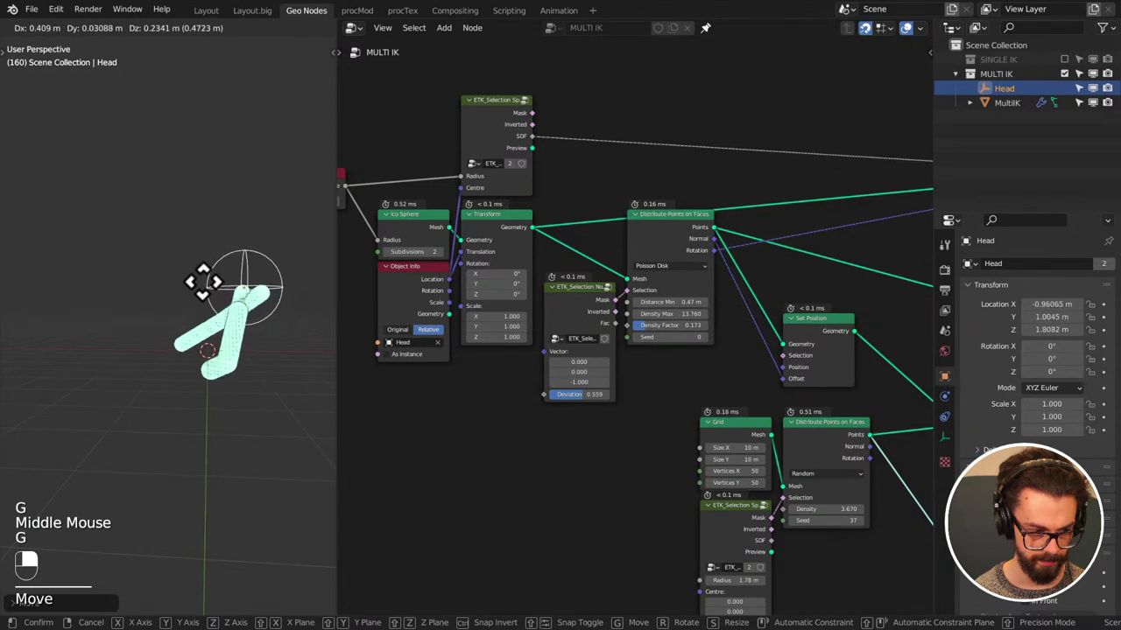
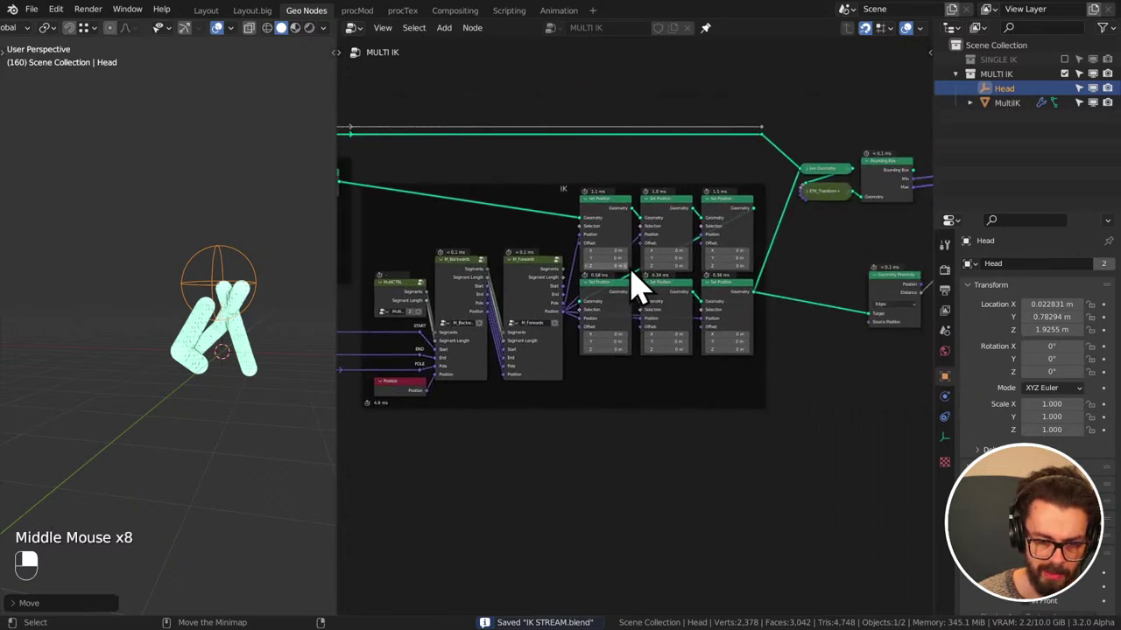
# - Maximize the node editor over the IK frame and start re-dragging links between its nodes
pyautogui.middleClick(721, 234)
pyautogui.click(727, 232)
pyautogui.middleClick(238, 292)
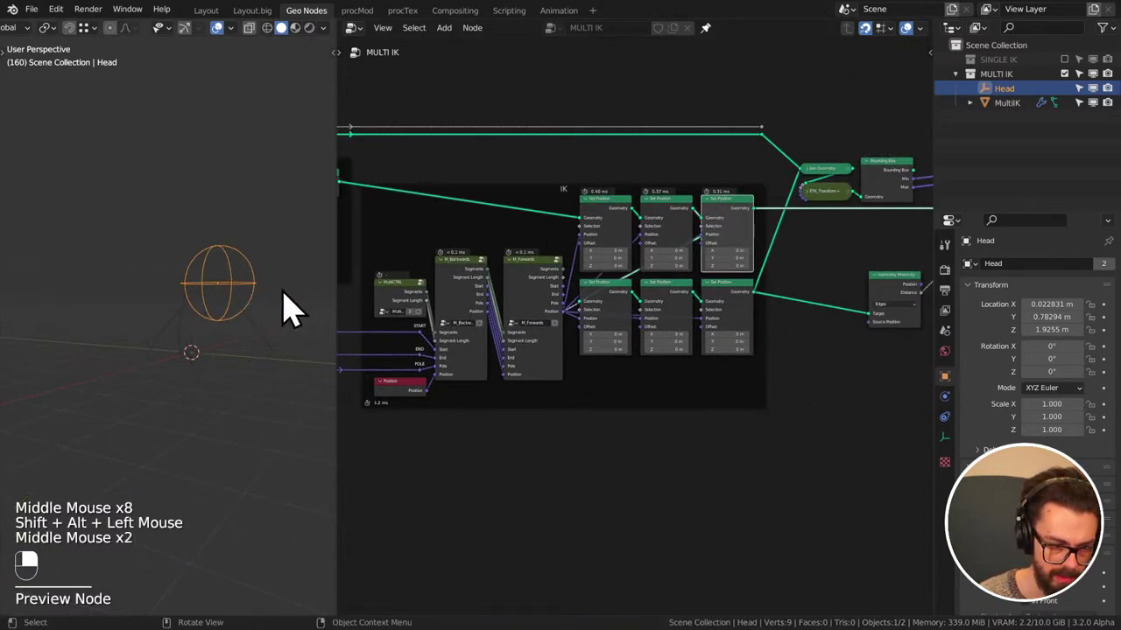
pyautogui.press('ctrl+space')
pyautogui.scroll(3)
pyautogui.moveTo(731, 312); pyautogui.dragTo(613, 270)
pyautogui.click(613, 270)
pyautogui.rightClick(613, 270)
# - Re-route further links and reposition nodes, restore the editor layout and save the file
pyautogui.moveTo(613, 269); pyautogui.dragTo(645, 213)
pyautogui.press('g')
pyautogui.click(645, 213)
pyautogui.rightClick(645, 212)
pyautogui.moveTo(645, 212); pyautogui.dragTo(608, 459)
pyautogui.press('g')
pyautogui.click(608, 459)
pyautogui.middleClick(618, 305)
pyautogui.middleClick(649, 304)
pyautogui.press('ctrl+space')
pyautogui.press('ctrl+s')
# - Enter a node group in the IK frame, shift a node inside it and save IK STREAM.blend
pyautogui.middleClick(611, 295)
pyautogui.scroll(3)
pyautogui.middleClick(564, 366)
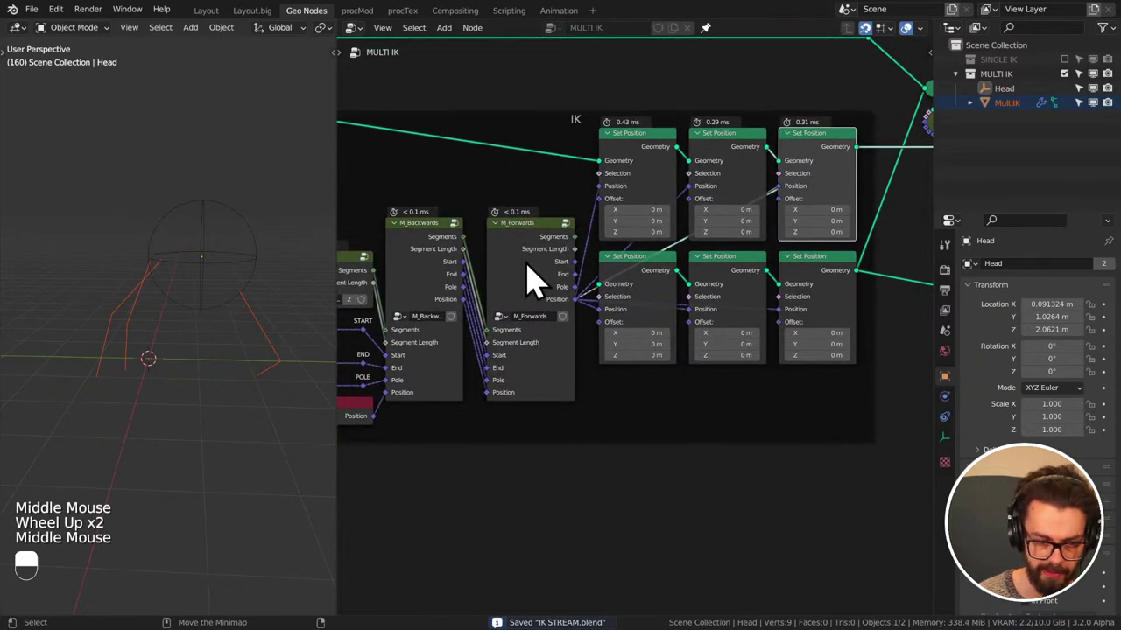
pyautogui.click(538, 280)
pyautogui.press('Tab')
pyautogui.moveTo(538, 281); pyautogui.dragTo(642, 337)
pyautogui.scroll(-3)
pyautogui.press('ctrl+s')
# - Select the M_Forwards group node, nudge it into place and open it to see its Step and Vector Switch nodes
pyautogui.middleClick(559, 364)
pyautogui.scroll(3)
pyautogui.middleClick(682, 323)
pyautogui.scroll(3)
pyautogui.click(620, 243)
pyautogui.moveTo(628, 277); pyautogui.dragTo(664, 330)
pyautogui.press('g')
pyautogui.moveTo(568, 264); pyautogui.dragTo(567, 292)
pyautogui.middleClick(222, 295)
pyautogui.click(227, 271)
pyautogui.press('g')
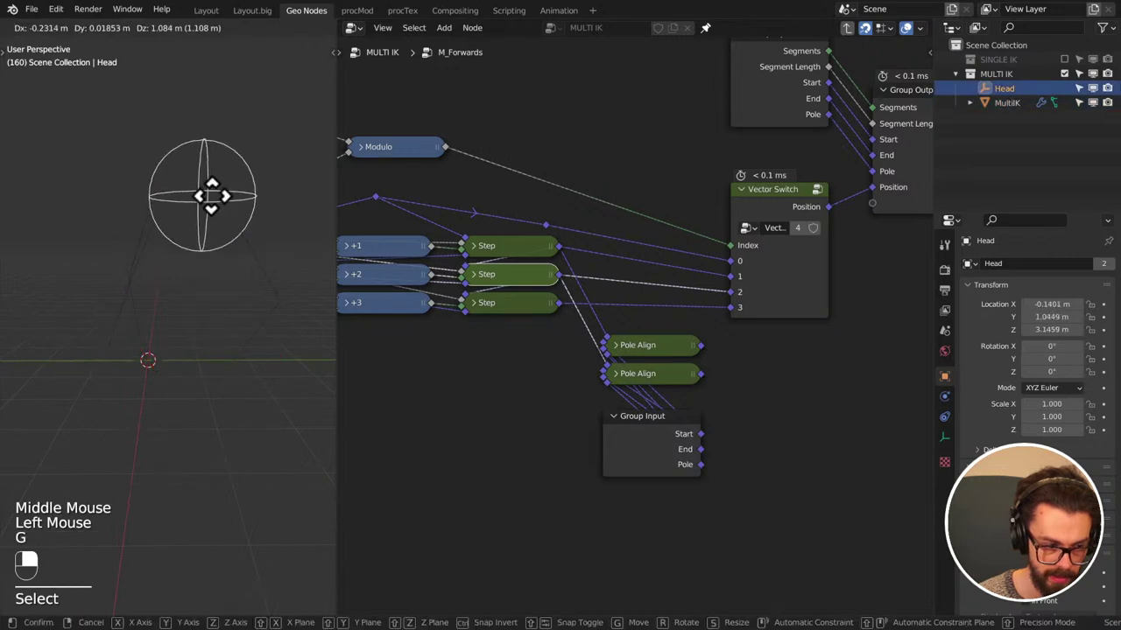
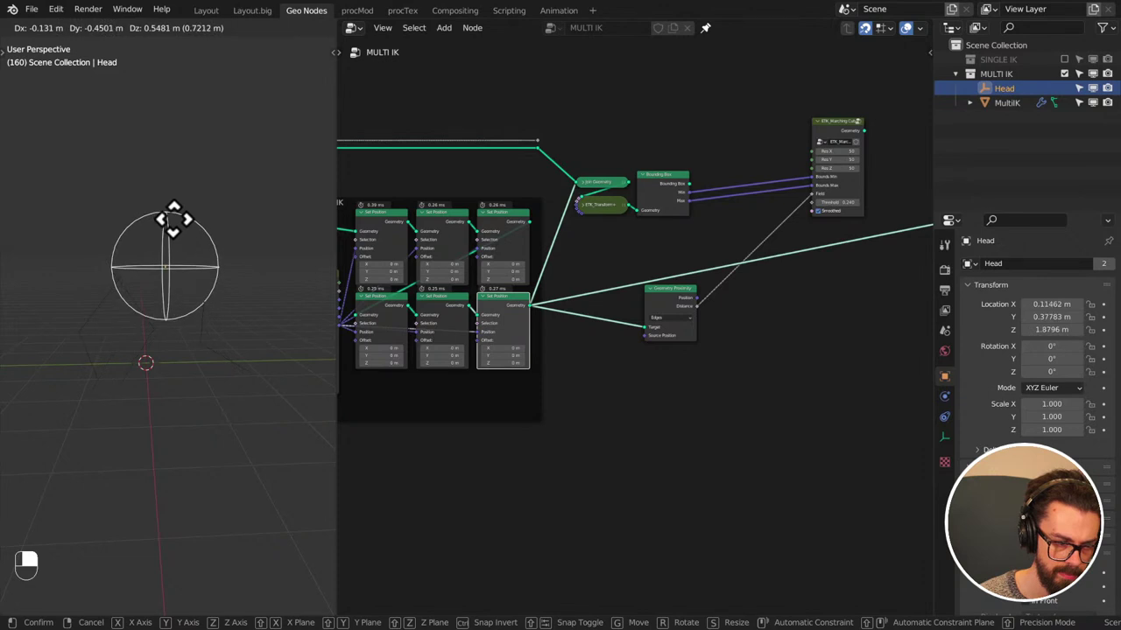
# - Re-enter the M_Forwards node group from the main tree
pyautogui.middleClick(520, 280)
pyautogui.press('Tab')
pyautogui.press('g')
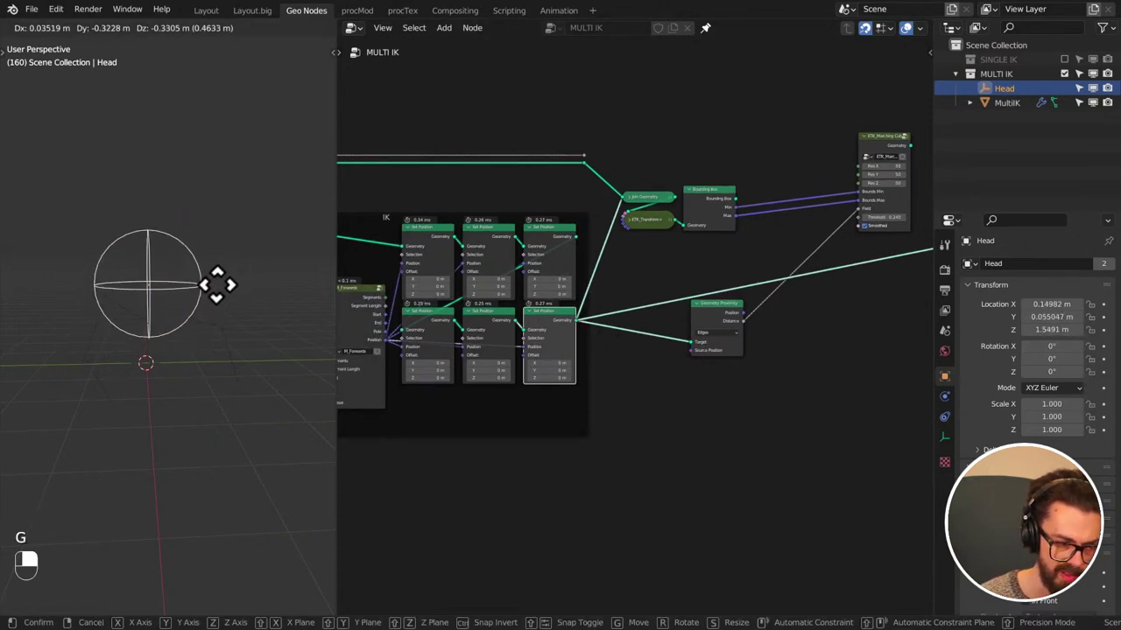
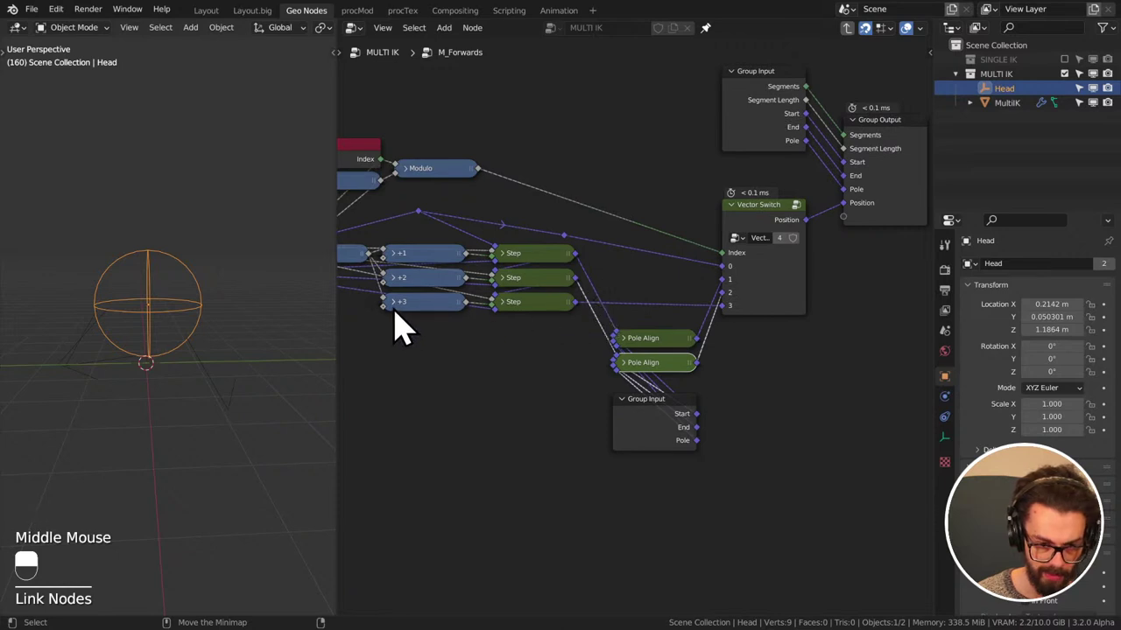
# - Leave M_Forwards, select the M_Backwards group and step inside to look over its nodes
pyautogui.press('Tab')
pyautogui.press('Tab')
pyautogui.middleClick(541, 255)
pyautogui.click(614, 264)
pyautogui.press('Tab')
pyautogui.middleClick(621, 264)
pyautogui.press('Tab')
pyautogui.click(865, 227)
pyautogui.middleClick(865, 227)
pyautogui.rightClick(865, 227)
pyautogui.press('Tab')
# - Hop in and out of neighbouring groups and land back in the main MULTI IK tree near the scatter nodes
pyautogui.press('Tab')
pyautogui.click(704, 135)
pyautogui.middleClick(704, 136)
pyautogui.rightClick(704, 136)
pyautogui.press('Tab')
pyautogui.click(426, 321)
pyautogui.middleClick(427, 321)
pyautogui.rightClick(427, 321)
pyautogui.press('Tab')
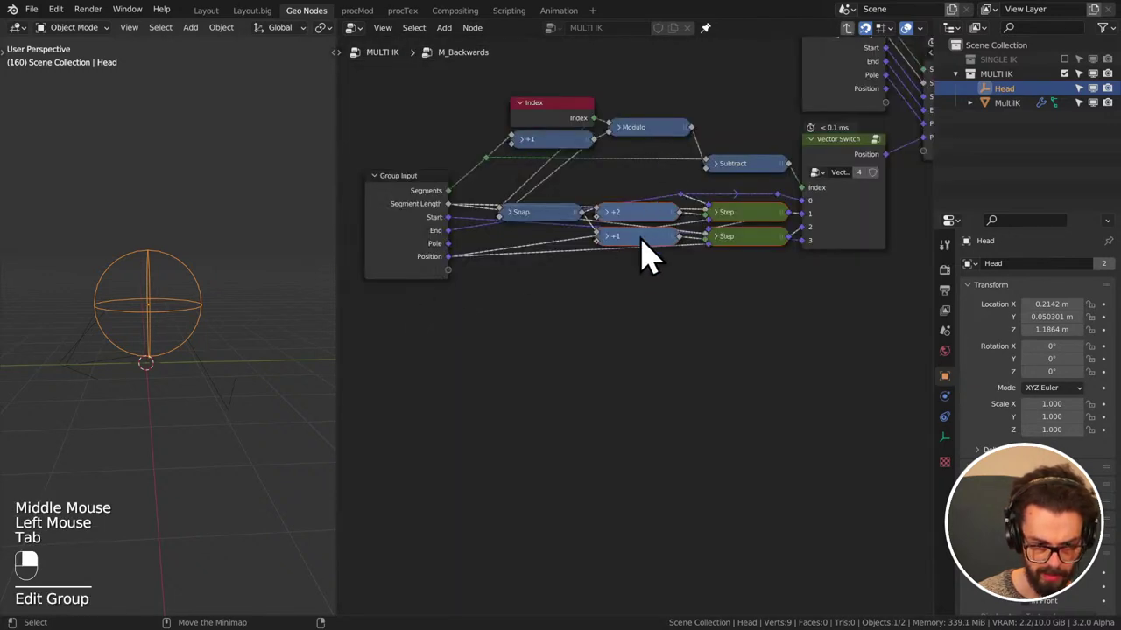
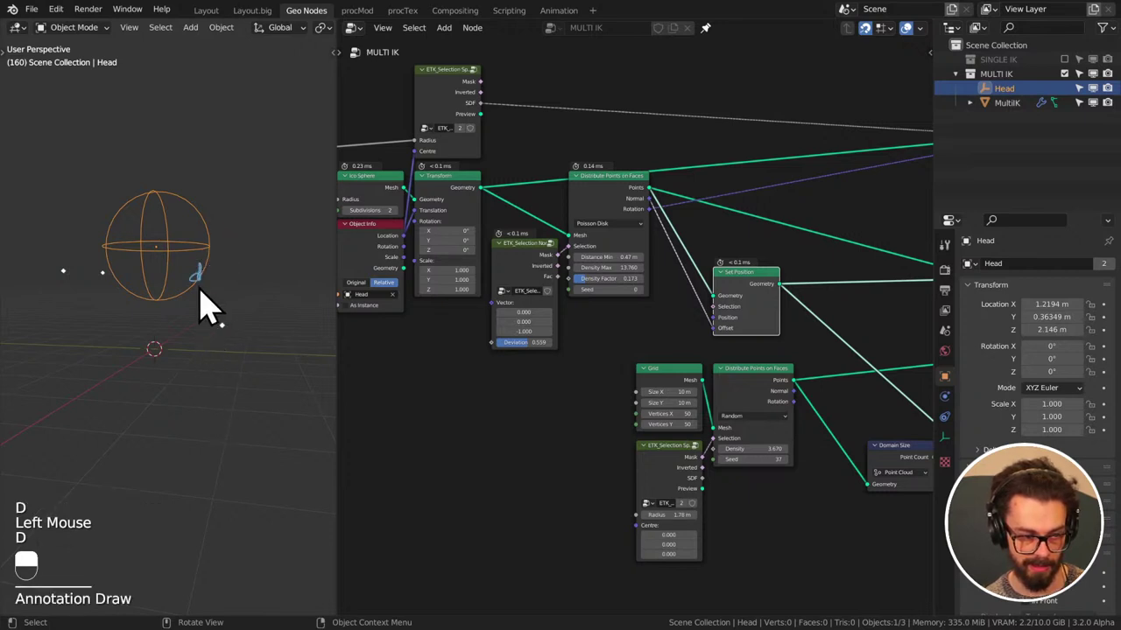
# - Work over several items in the left-hand editor with repeated D shortcuts
pyautogui.press('d')
pyautogui.click(221, 397)
pyautogui.press('d')
pyautogui.press('d')
pyautogui.click(205, 295)
pyautogui.press('d')
pyautogui.middleClick(269, 334)
pyautogui.press('d')
pyautogui.click(202, 289)
pyautogui.press('d')
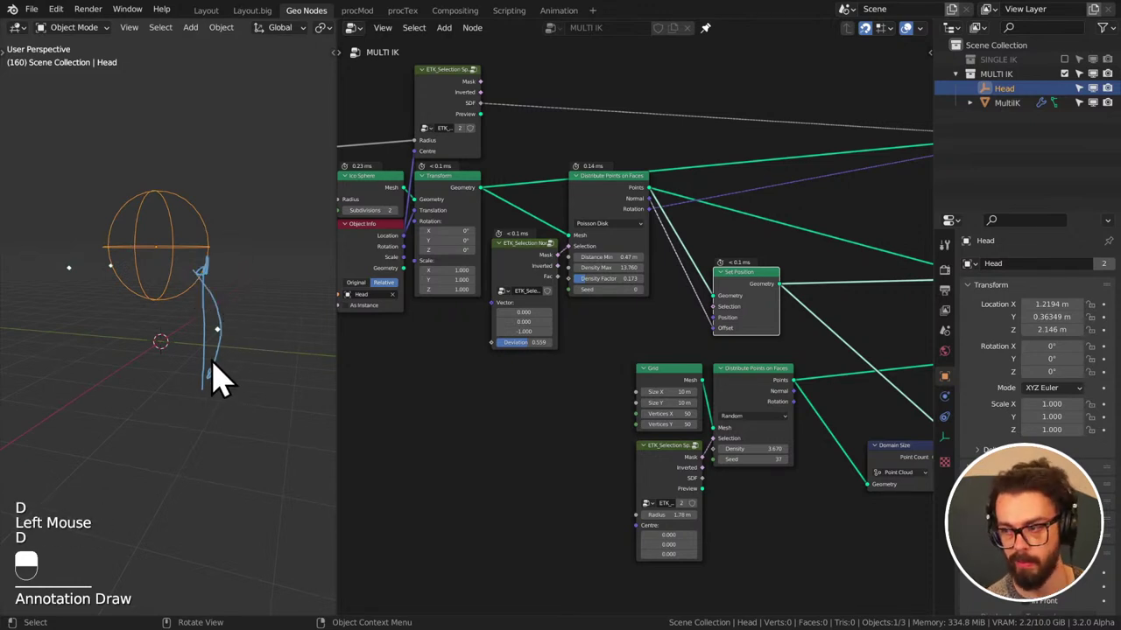
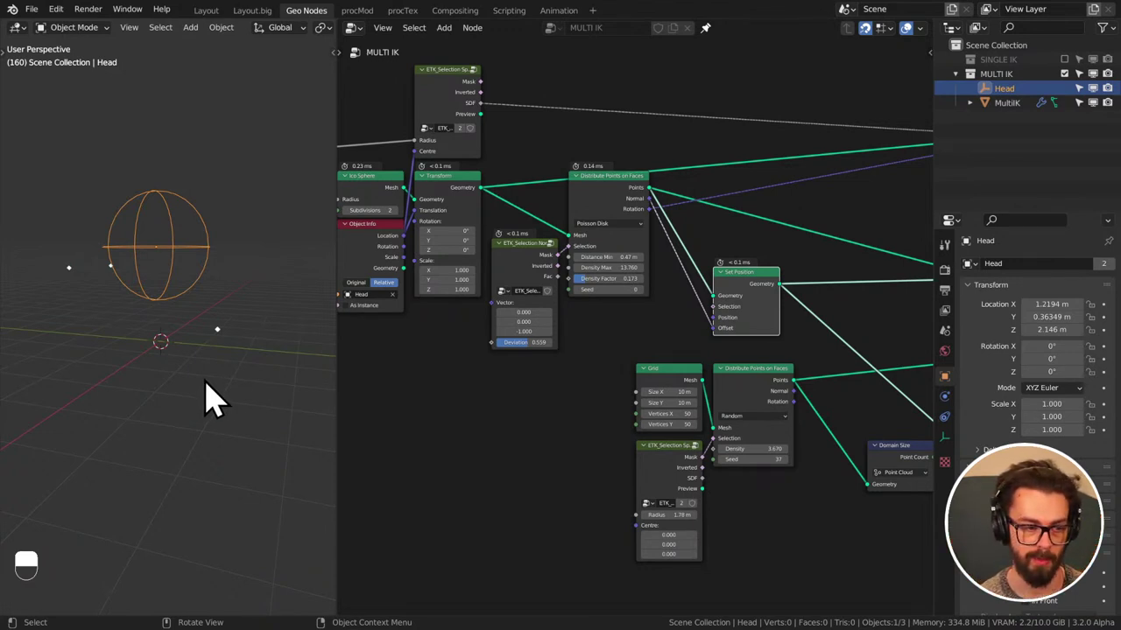
# - Save IK STREAM.blend and pan down to the grid-scatter nodes
pyautogui.press('ctrl+s')
pyautogui.middleClick(224, 356)
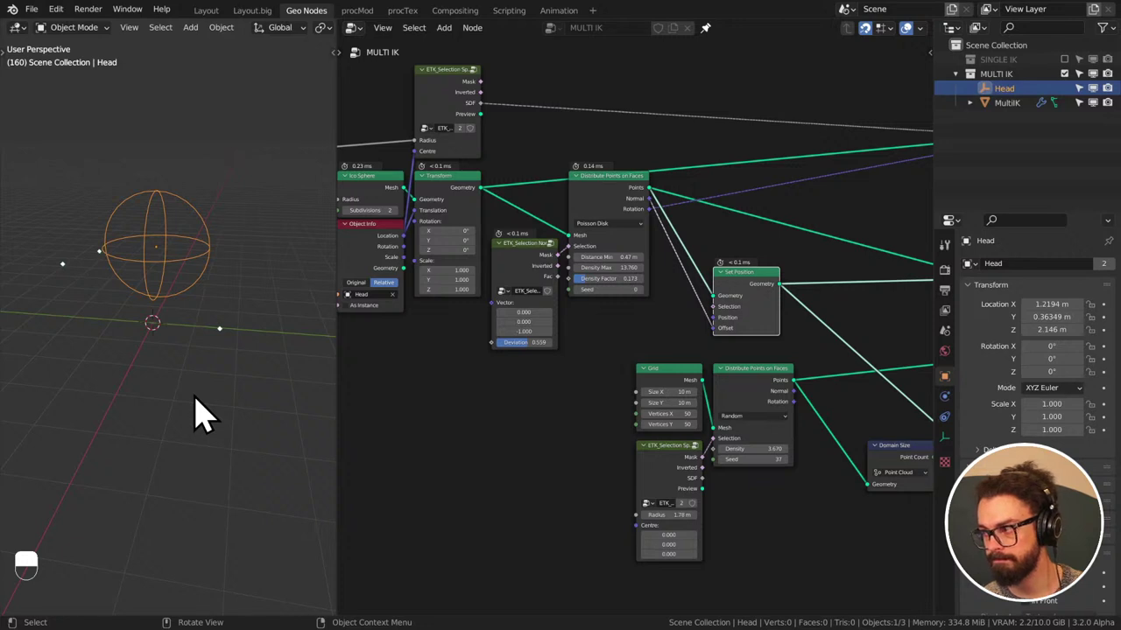
pyautogui.press('ctrl+s')
pyautogui.scroll(-3)
pyautogui.middleClick(629, 411)
# - Delete the grid-scatter, Domain Size and Random Value nodes and save the file again
pyautogui.click(569, 370)
pyautogui.press('x')
pyautogui.middleClick(770, 434)
pyautogui.click(635, 401)
pyautogui.press('x')
pyautogui.middleClick(585, 374)
pyautogui.press('ctrl+s')
# - Bring up the Add node list beneath the Set Position node to find a Raycast node
pyautogui.middleClick(672, 348)
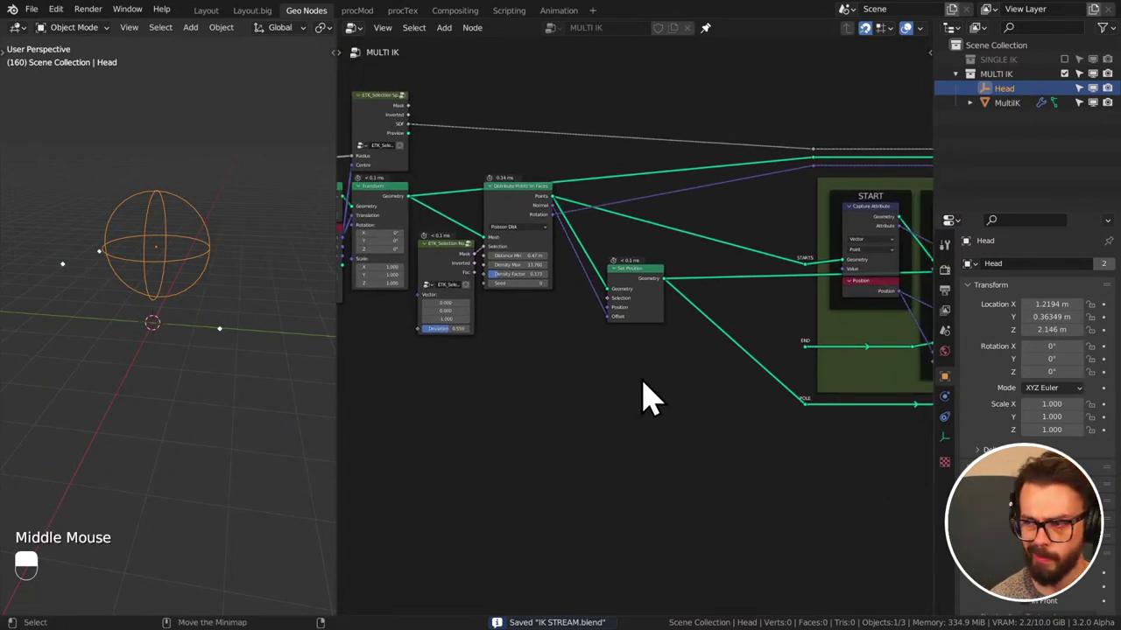
pyautogui.press('shift+a')
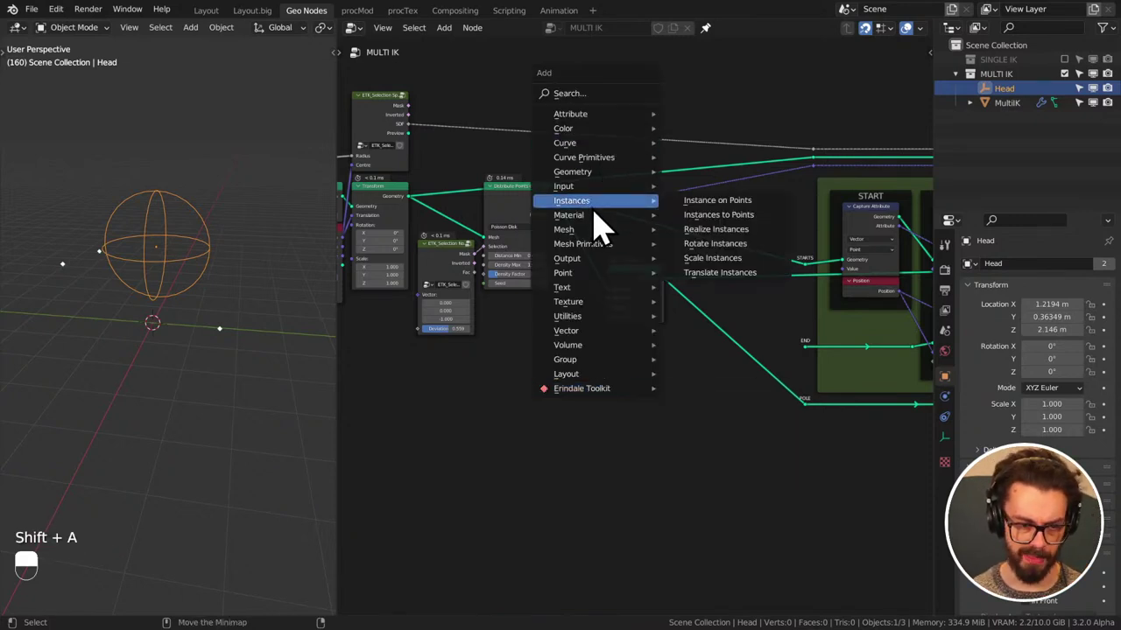
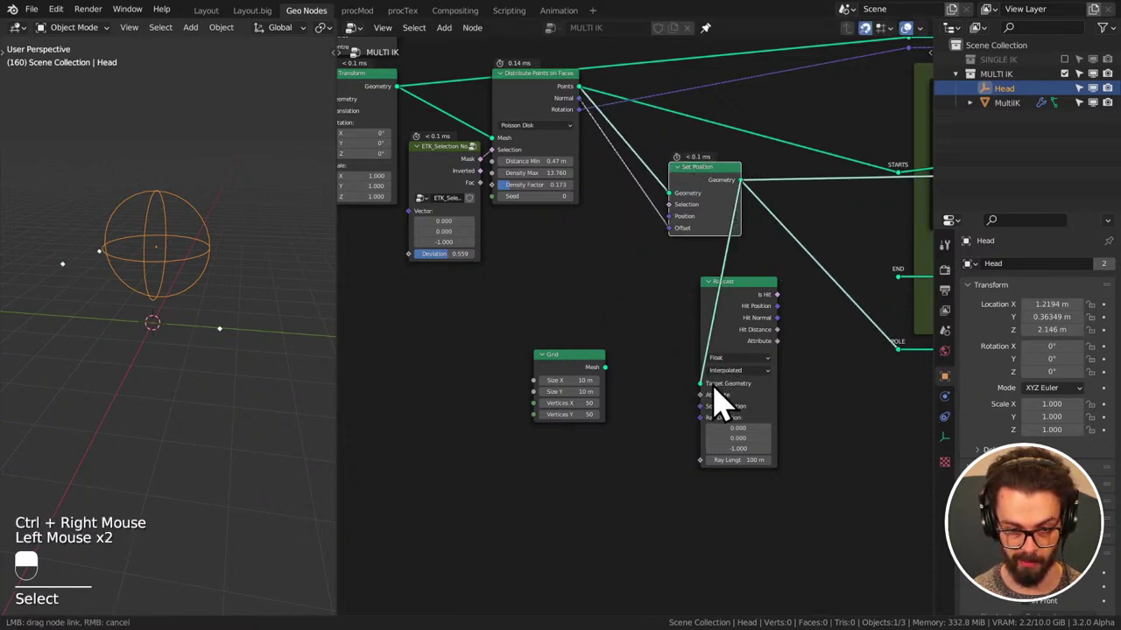
# - Wire Grid Mesh into Raycast Target Geometry and drive a second Set Position from Is Hit and Hit Position
pyautogui.click(666, 195)
pyautogui.click(736, 307)
pyautogui.click(619, 387)
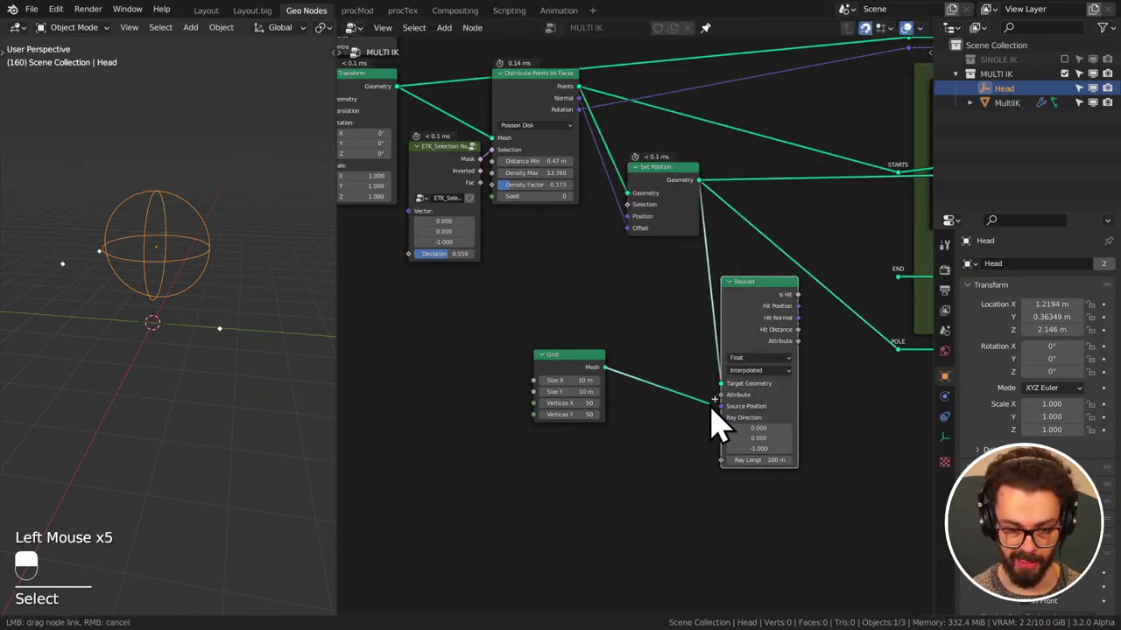
pyautogui.click(638, 298)
pyautogui.click(596, 336)
pyautogui.press('g')
pyautogui.moveTo(713, 402); pyautogui.dragTo(651, 192)
pyautogui.moveTo(651, 192); pyautogui.dragTo(685, 328)
pyautogui.press('shift+d')
# - Wire the ETK Random Vector's Vector into Raycast Ray Direction, vector 0,0,-1 and deviation 0.7,0.7,0
pyautogui.rightClick(687, 238)
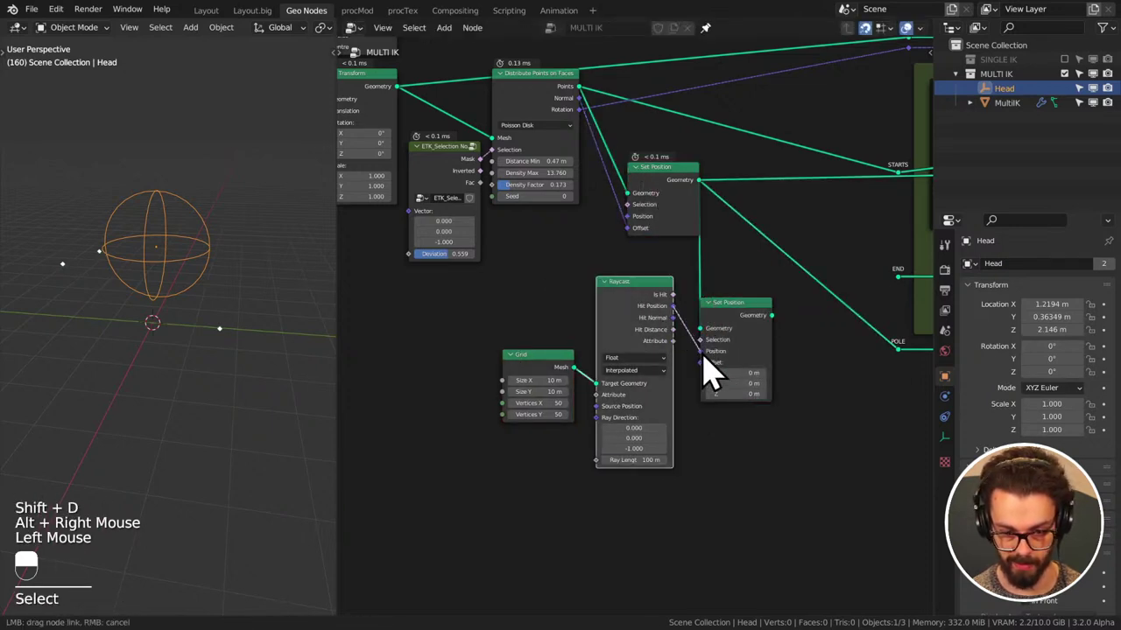
pyautogui.click(752, 333)
pyautogui.moveTo(752, 333); pyautogui.dragTo(736, 323)
pyautogui.middleClick(265, 325)
pyautogui.click(735, 323)
pyautogui.moveTo(735, 323); pyautogui.dragTo(837, 498)
pyautogui.middleClick(158, 336)
pyautogui.moveTo(780, 335); pyautogui.dragTo(837, 498)
pyautogui.middleClick(808, 315)
pyautogui.middleClick(671, 394)
pyautogui.scroll(3)
# - Reposition the Random Vector node beneath the Grid node
pyautogui.press('shift+a')
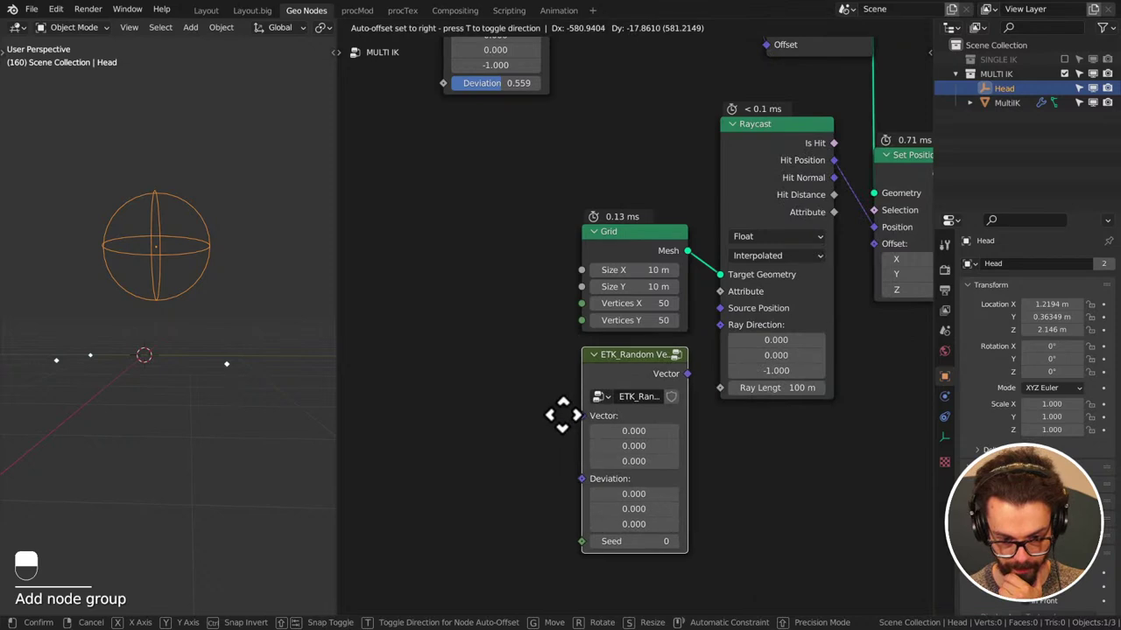
pyautogui.moveTo(574, 436); pyautogui.dragTo(697, 394)
pyautogui.click(697, 394)
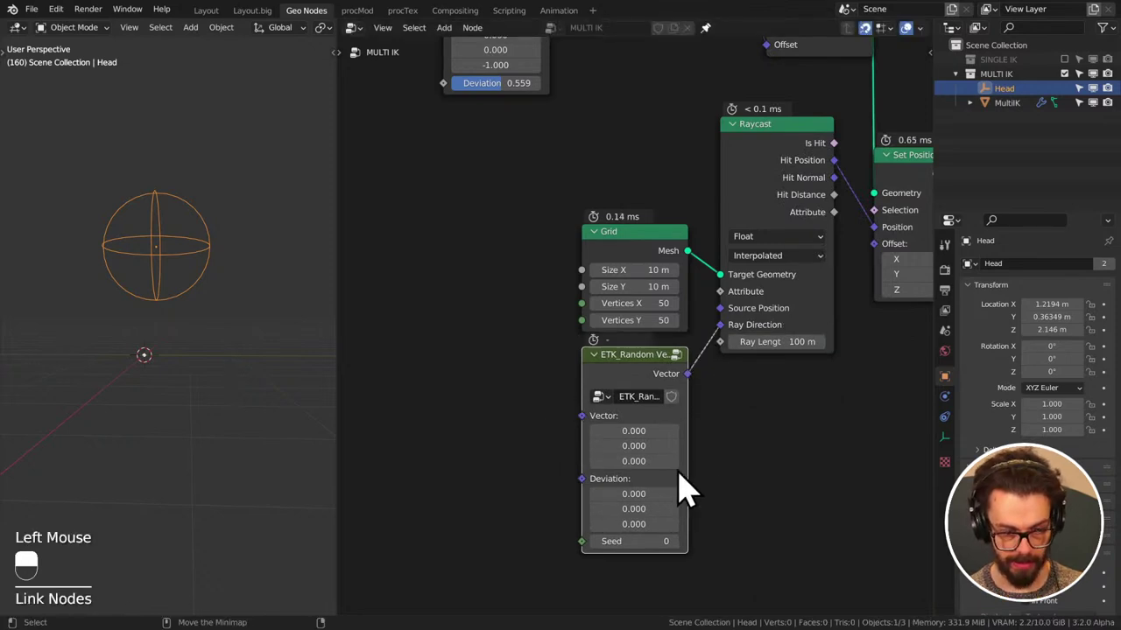
pyautogui.middleClick(186, 372)
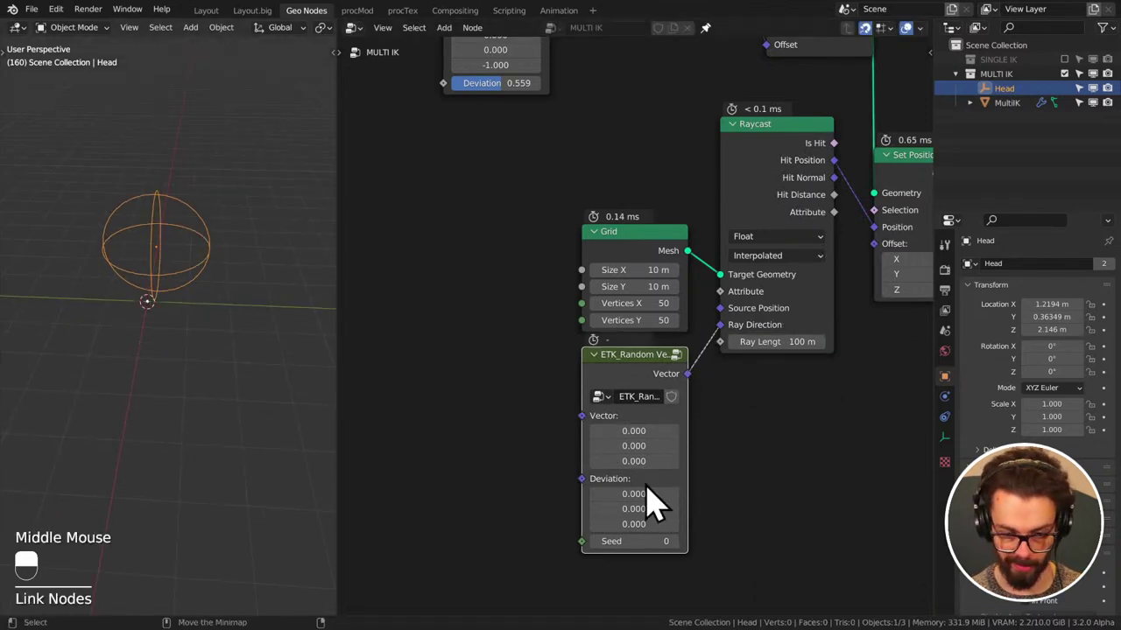
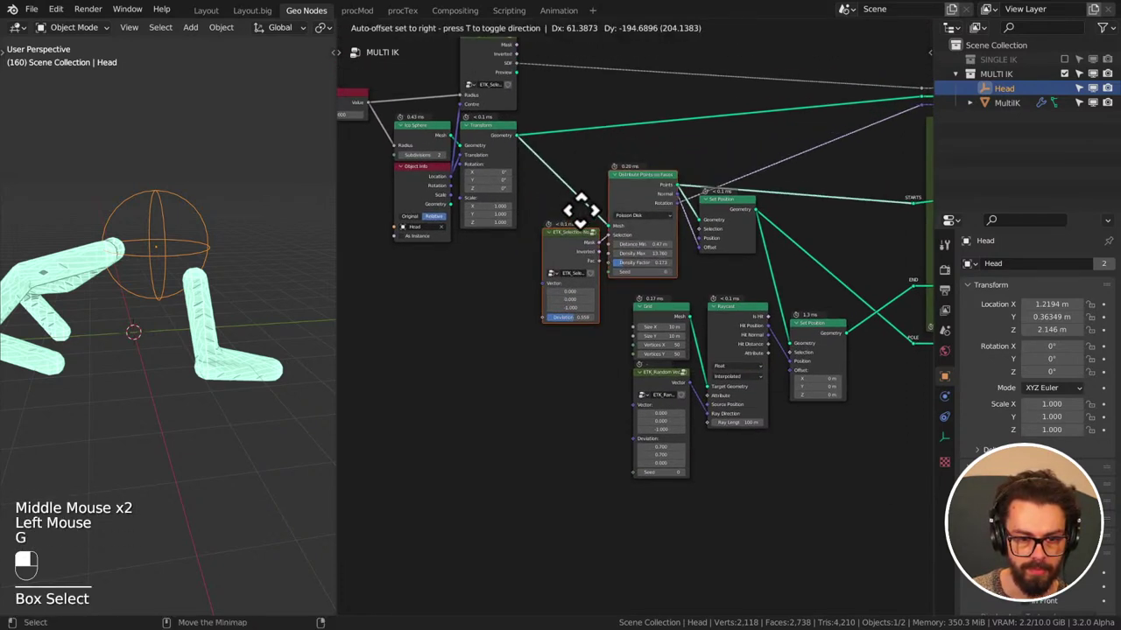
# - Move the first Set Position node lower, toward the raycast setup
pyautogui.middleClick(599, 234)
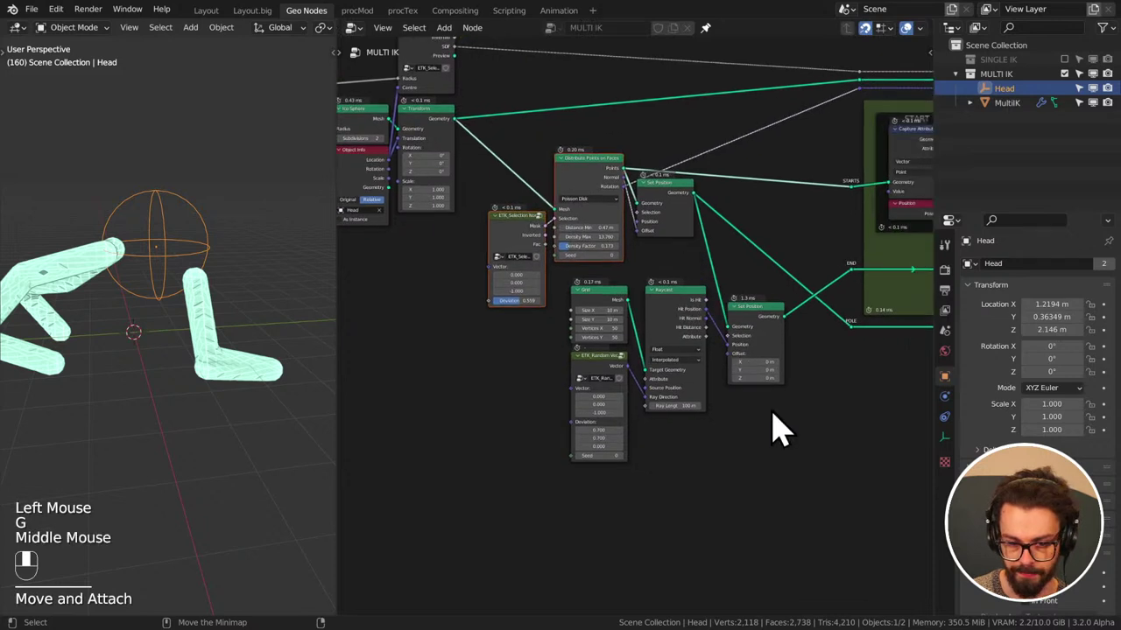
pyautogui.click(702, 463)
pyautogui.press('g')
pyautogui.moveTo(610, 406); pyautogui.dragTo(720, 452)
pyautogui.click(719, 452)
# - Pull the Transform node out of the chain and park it unconnected on the left
pyautogui.press('g')
pyautogui.moveTo(810, 331); pyautogui.dragTo(689, 230)
pyautogui.moveTo(689, 230); pyautogui.dragTo(694, 339)
pyautogui.press('g')
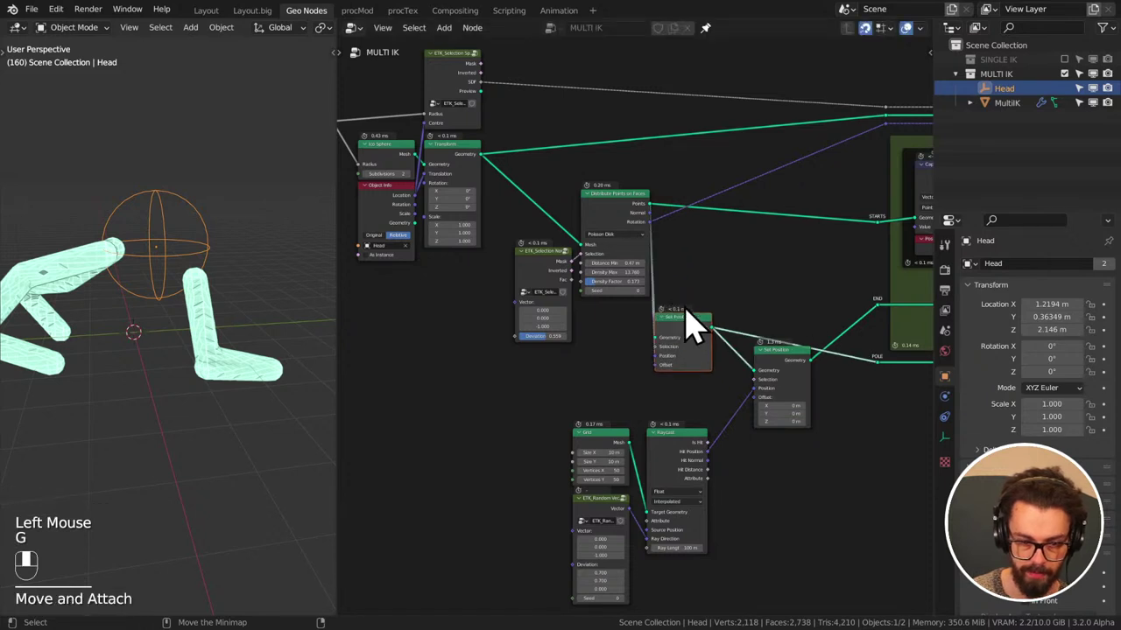
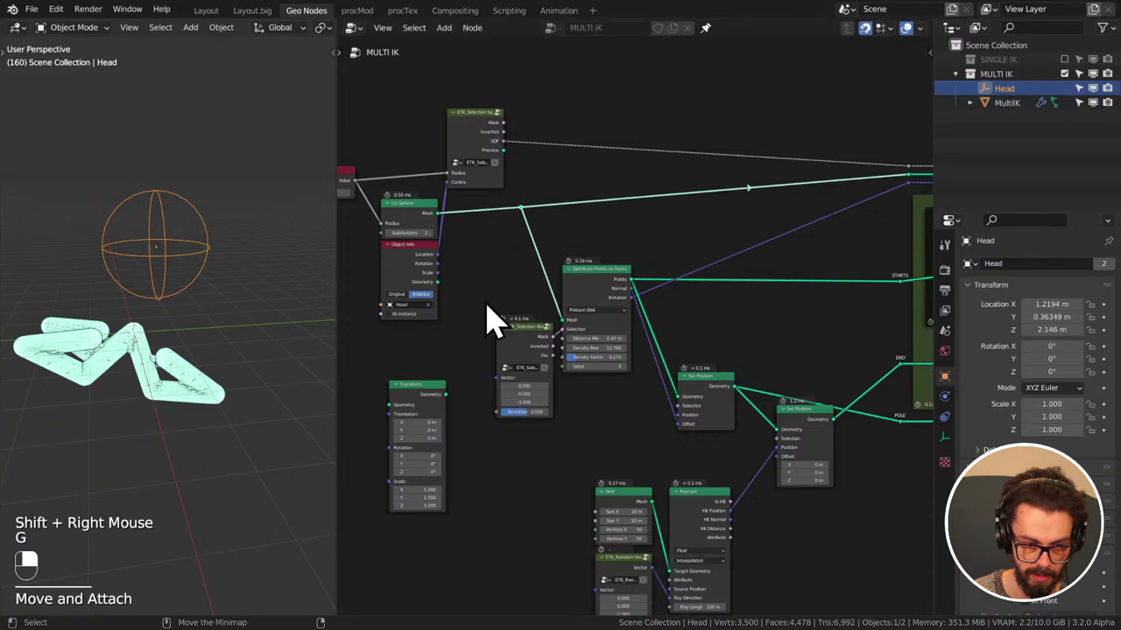
# - Duplicate the spare Transform node onto the STARTS, END and POLE links, driven by Head's location
pyautogui.click(428, 404)
pyautogui.rightClick(427, 404)
pyautogui.press('shift+d')
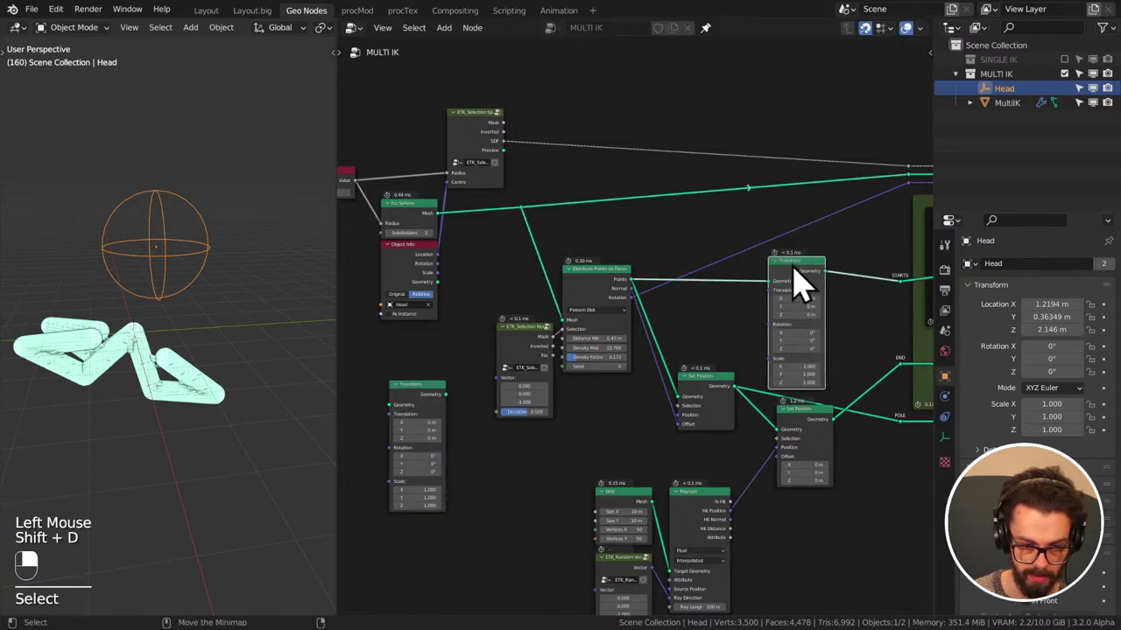
pyautogui.press('shift+d')
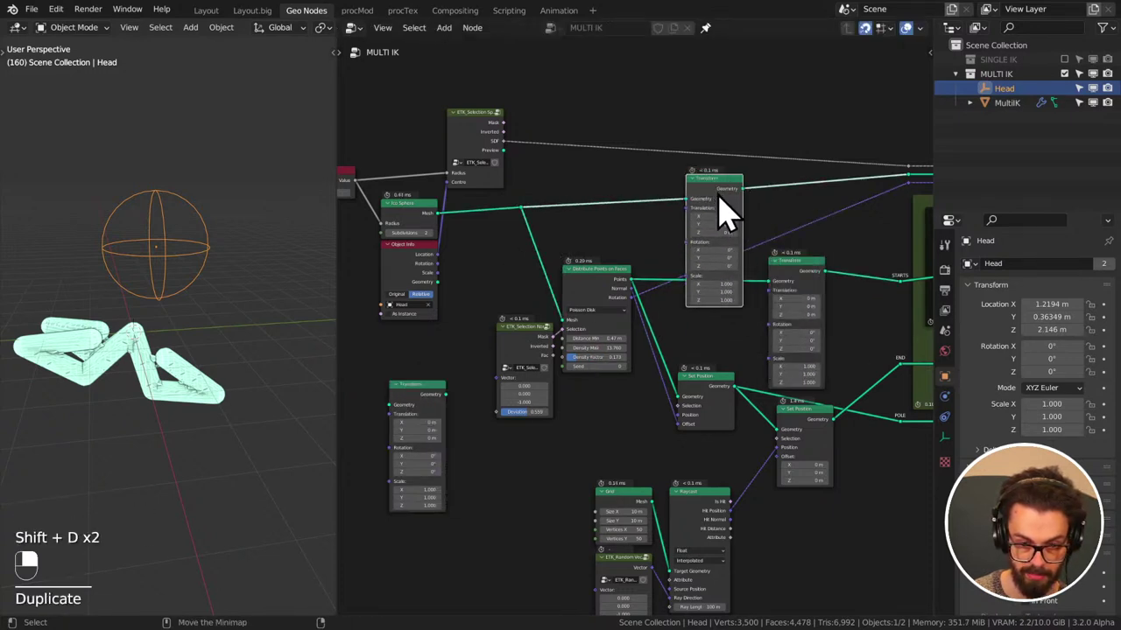
pyautogui.press('shift+d')
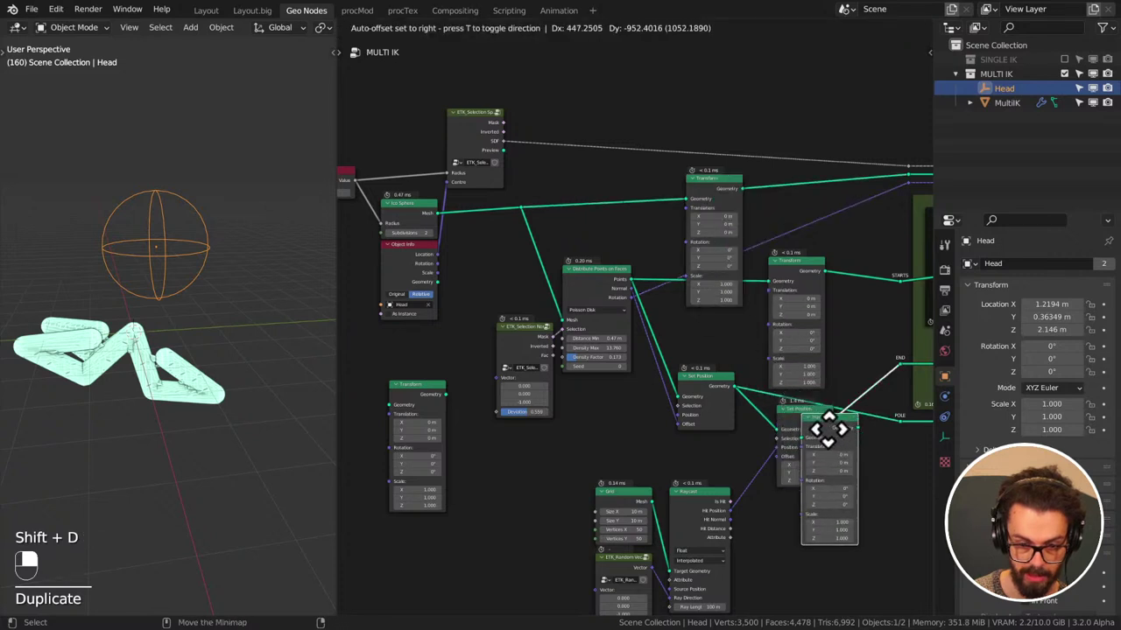
pyautogui.moveTo(446, 276); pyautogui.dragTo(698, 231)
pyautogui.click(444, 274)
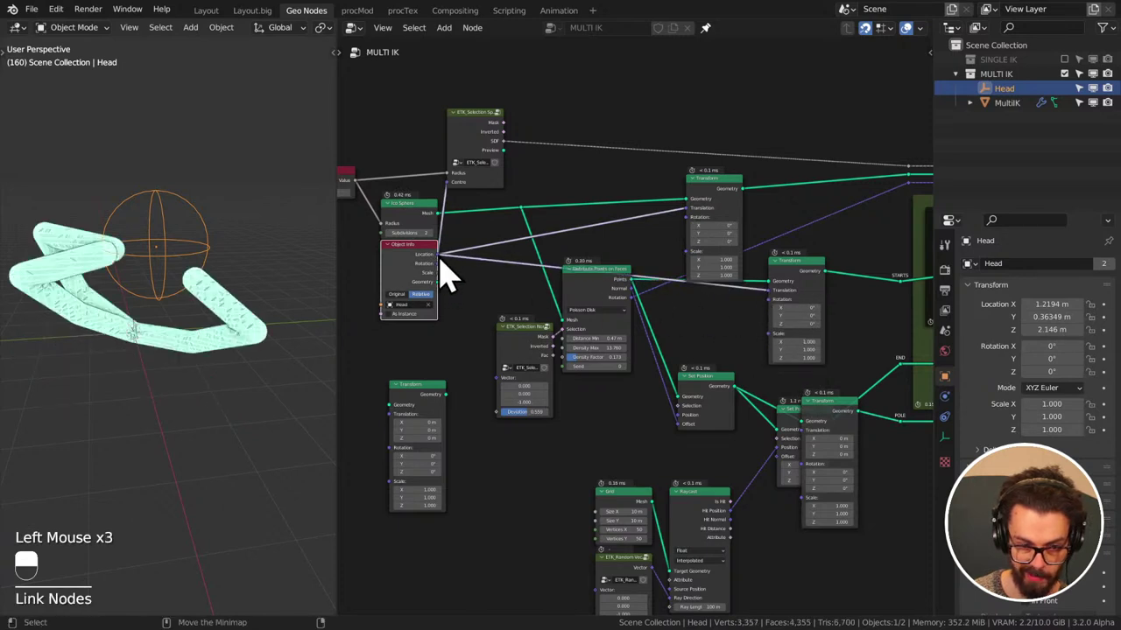
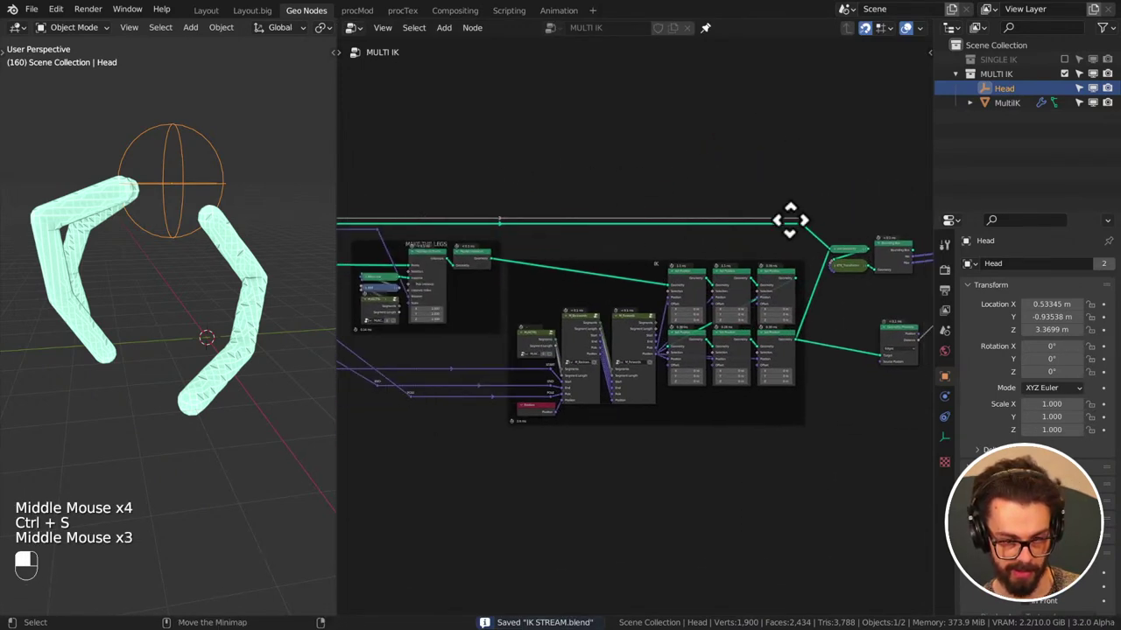
# - Insert a Math node after Geometry Proximity's Distance and set it toward Smooth Minimum
pyautogui.scroll(3)
pyautogui.middleClick(741, 256)
pyautogui.middleClick(746, 299)
pyautogui.press('q')
pyautogui.moveTo(729, 239); pyautogui.dragTo(513, 150)
pyautogui.scroll(-3)
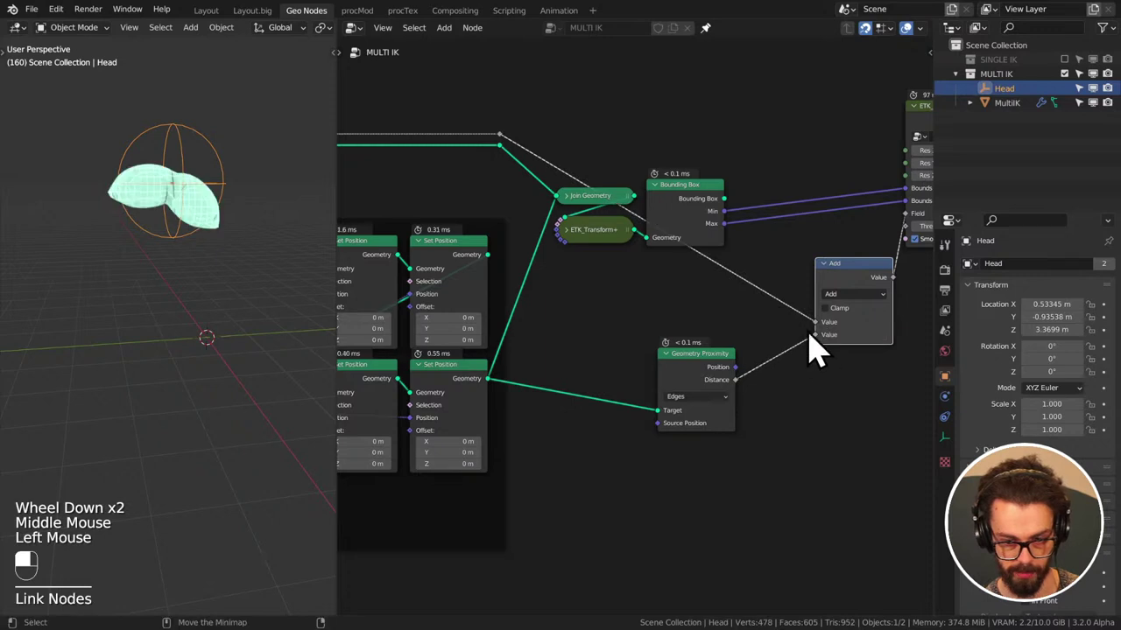
pyautogui.middleClick(856, 289)
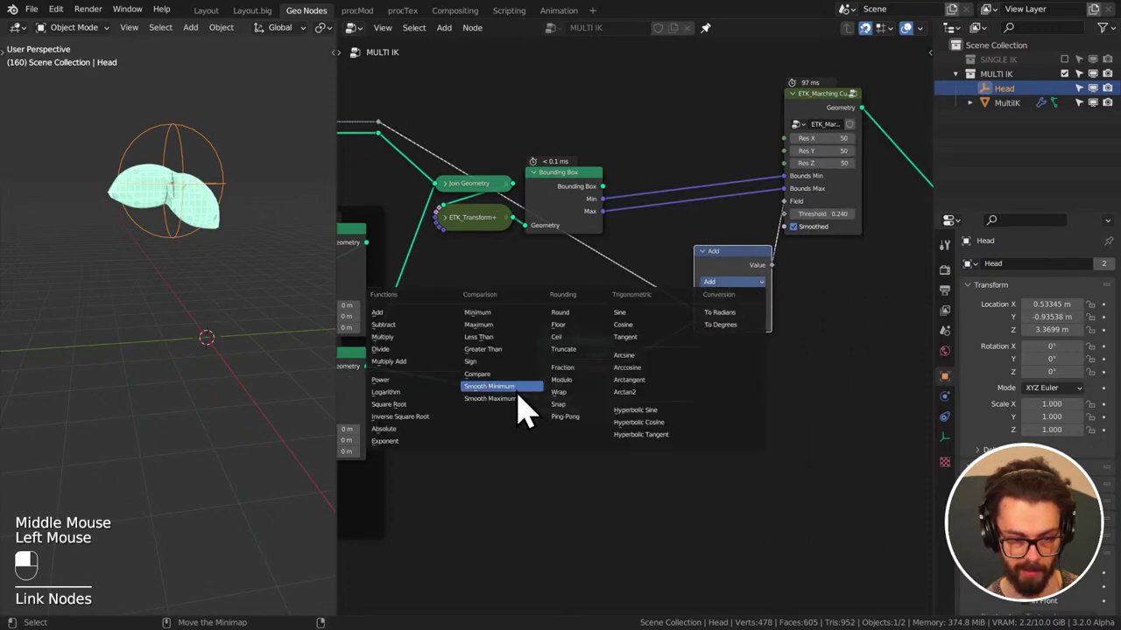
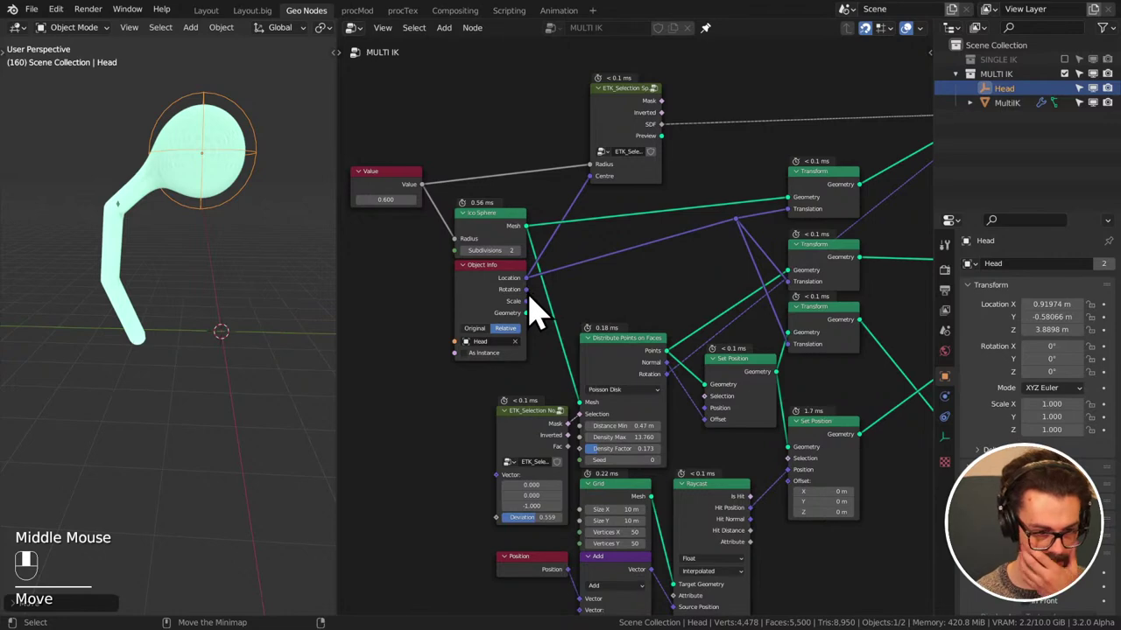
# - Link Head rotation into the start Transform and rotate the Head to test the generated geometry
pyautogui.scroll(-3)
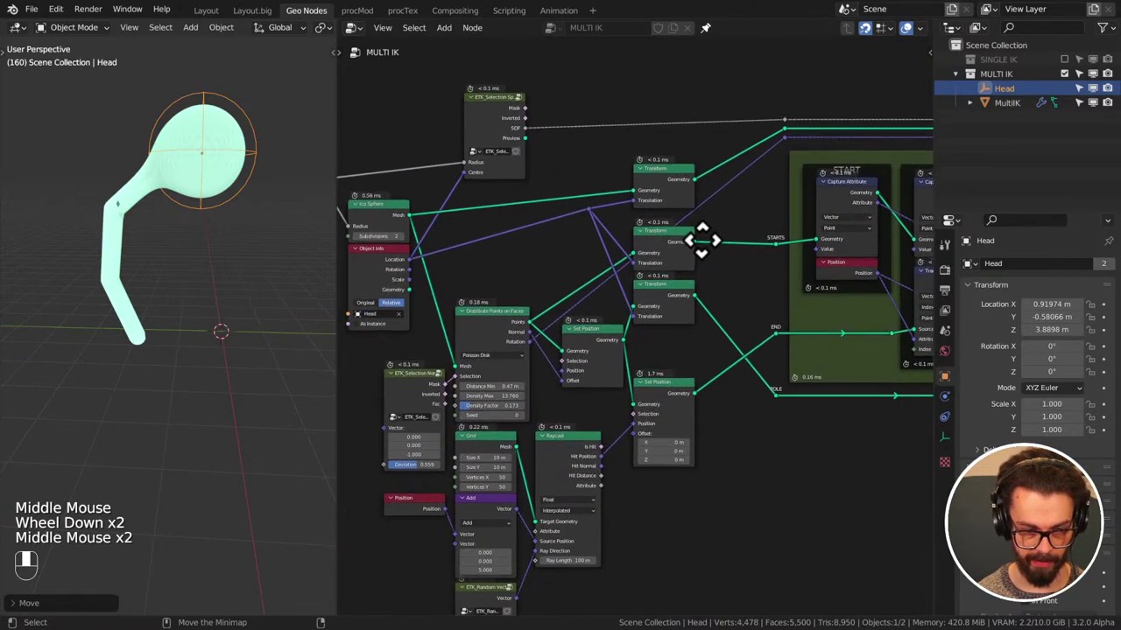
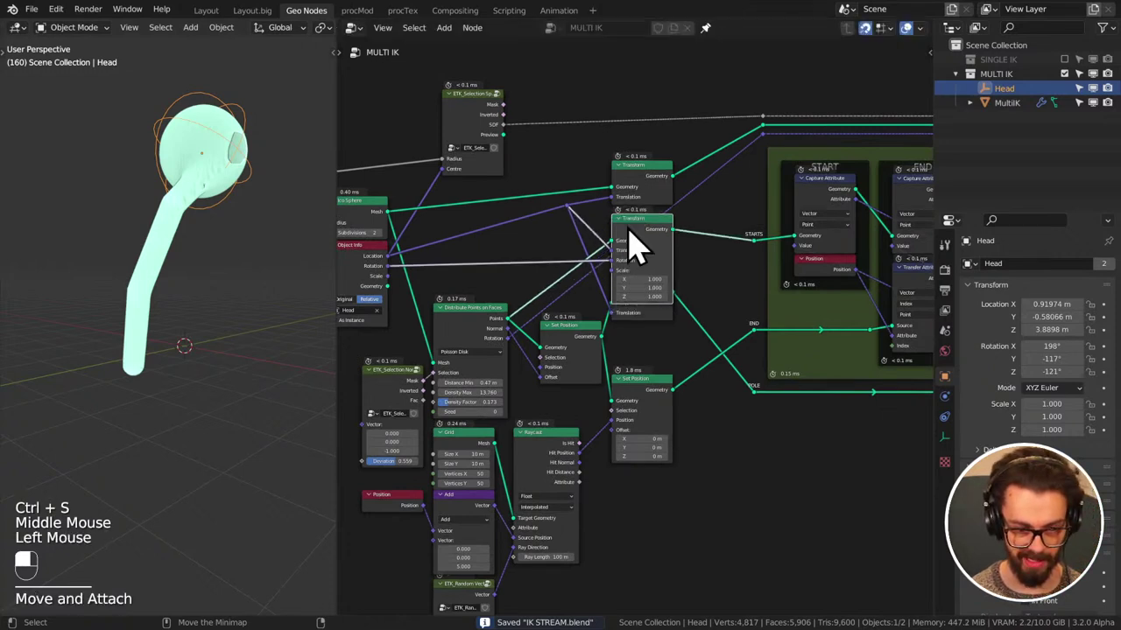
# - Link the Head rotation into the second and third Transform nodes
pyautogui.press('ctrl+h')
pyautogui.moveTo(654, 310); pyautogui.dragTo(399, 286)
pyautogui.moveTo(399, 286); pyautogui.dragTo(643, 314)
# - Rotate and move the Head empty to test the rig, ending near X 0.41, Y 0.07, Z 2.64 m
pyautogui.press('ctrl+h')
pyautogui.press('r')
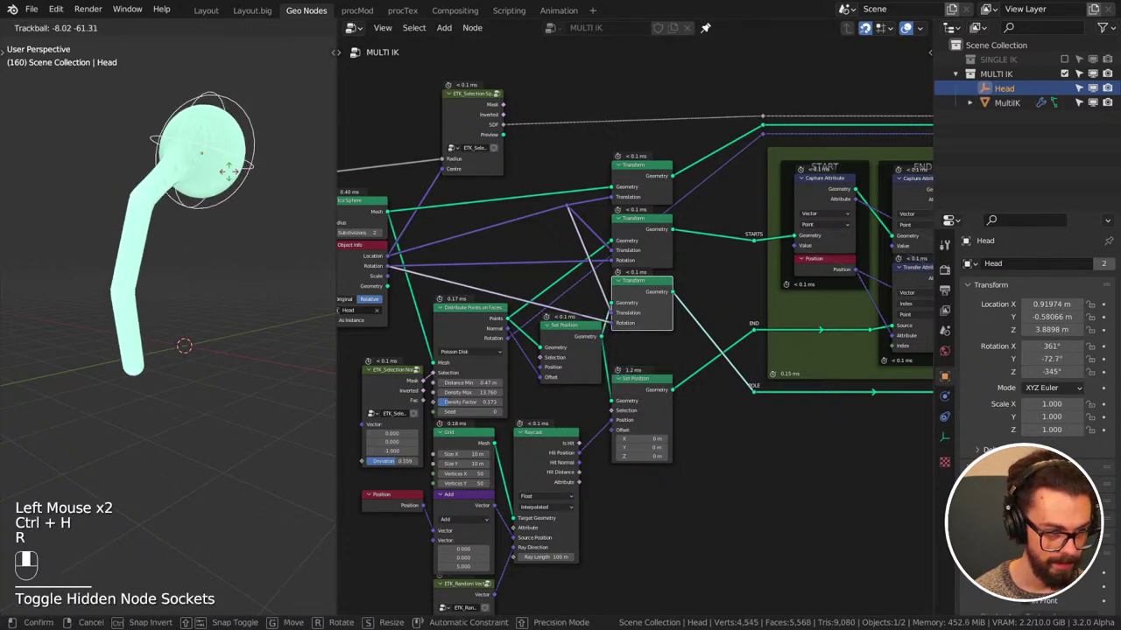
pyautogui.press('g')
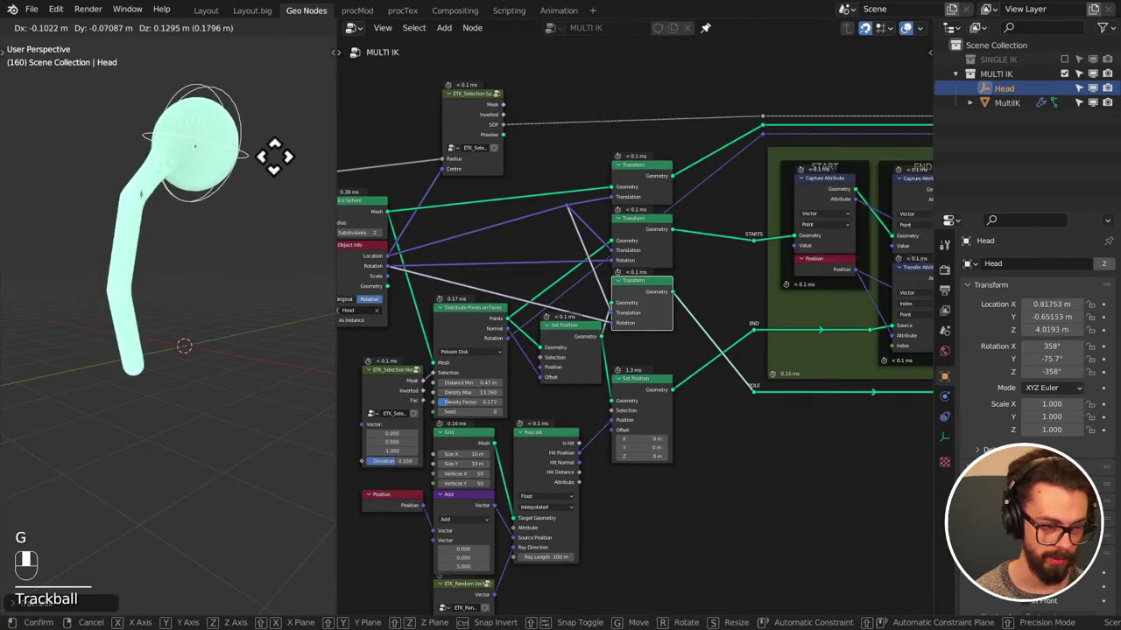
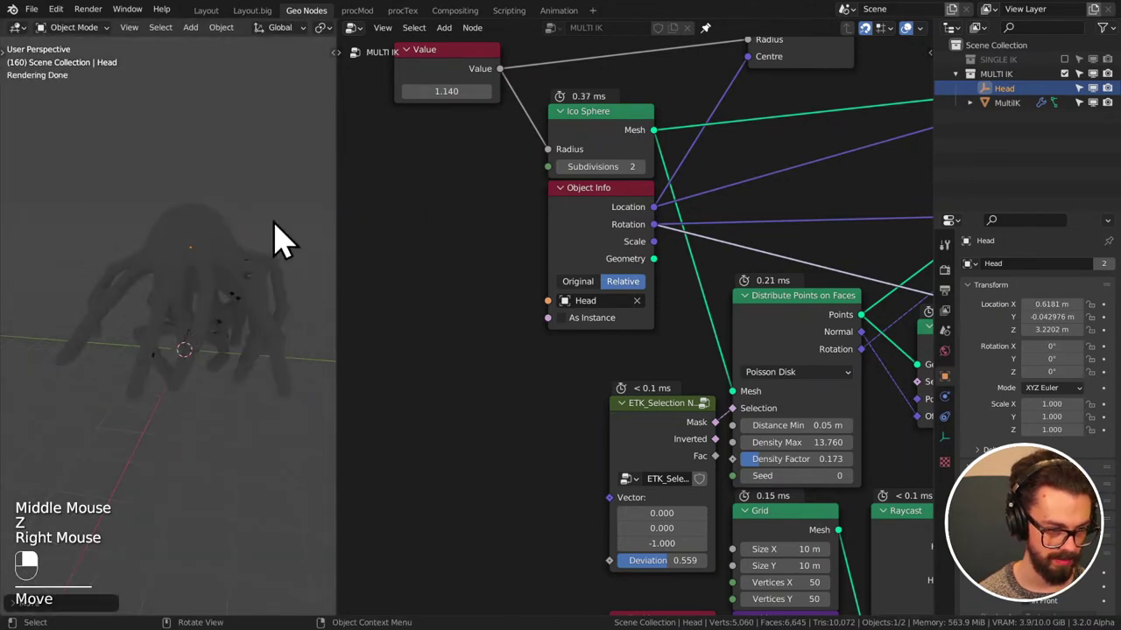
pyautogui.press('z')
pyautogui.press('z')
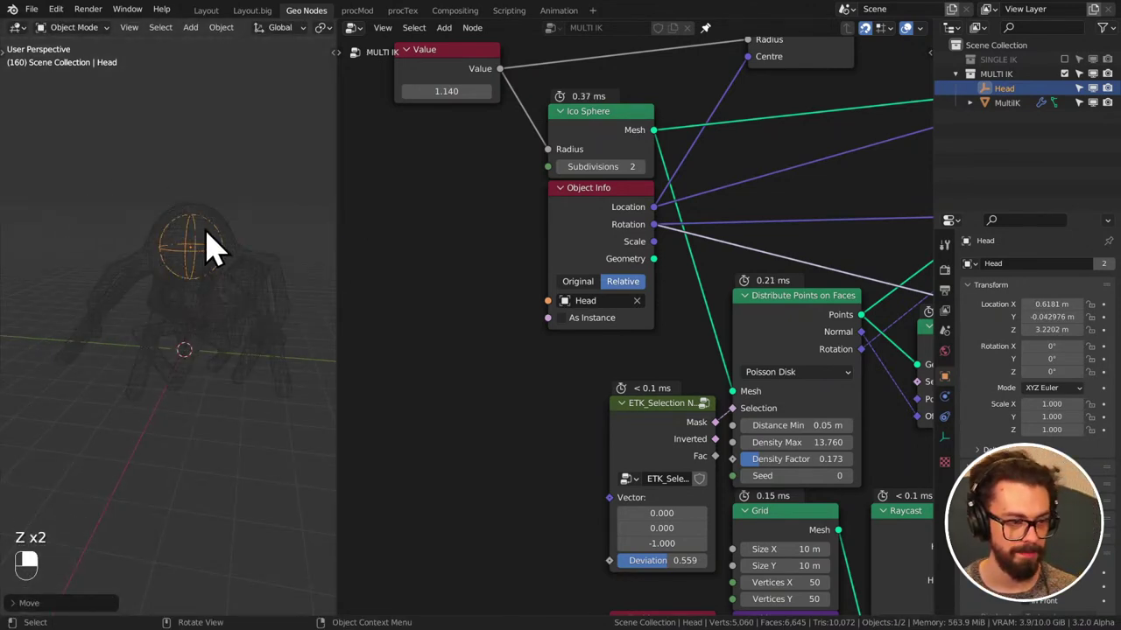
pyautogui.press('z')
pyautogui.press('g')
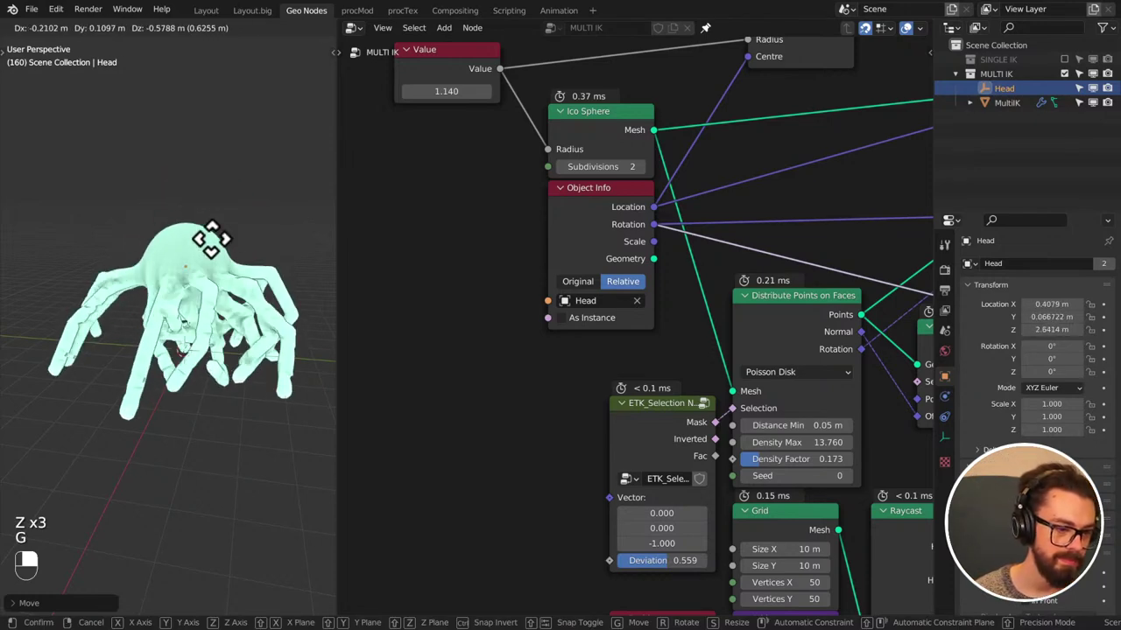
# - Save the IK STREAM blend file
pyautogui.press('ctrl+s')
pyautogui.scroll(-3)
pyautogui.middleClick(696, 269)
pyautogui.press('ctrl+s')
# - Set Smooth Minimum Distance 0.850 and branch the mesh into Distribute Points on Faces and Instance on Points
pyautogui.middleClick(729, 219)
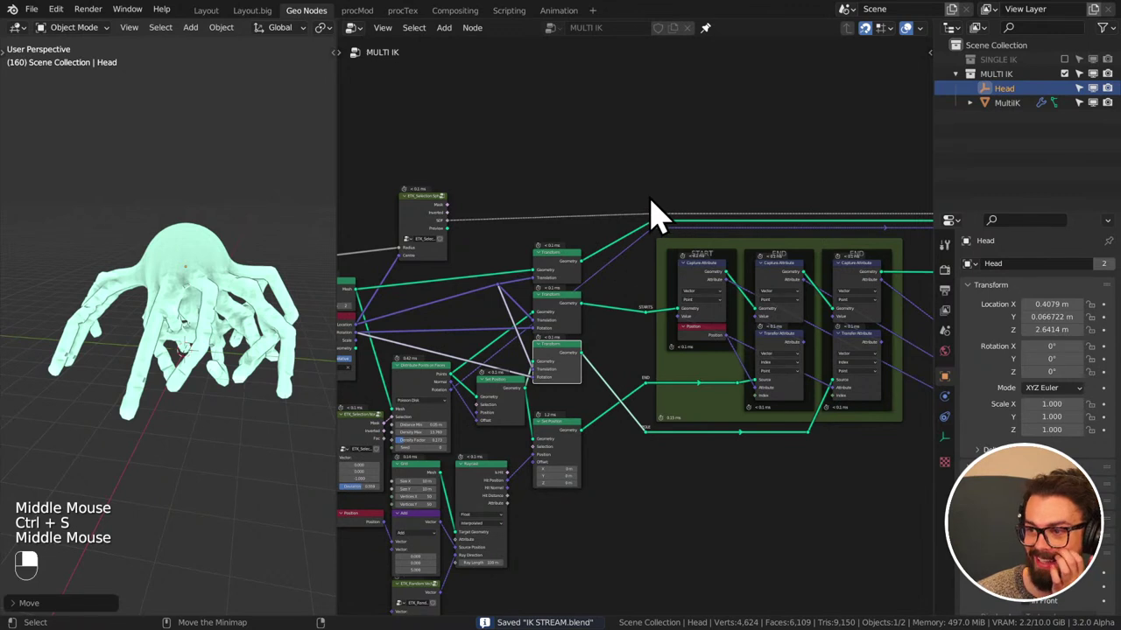
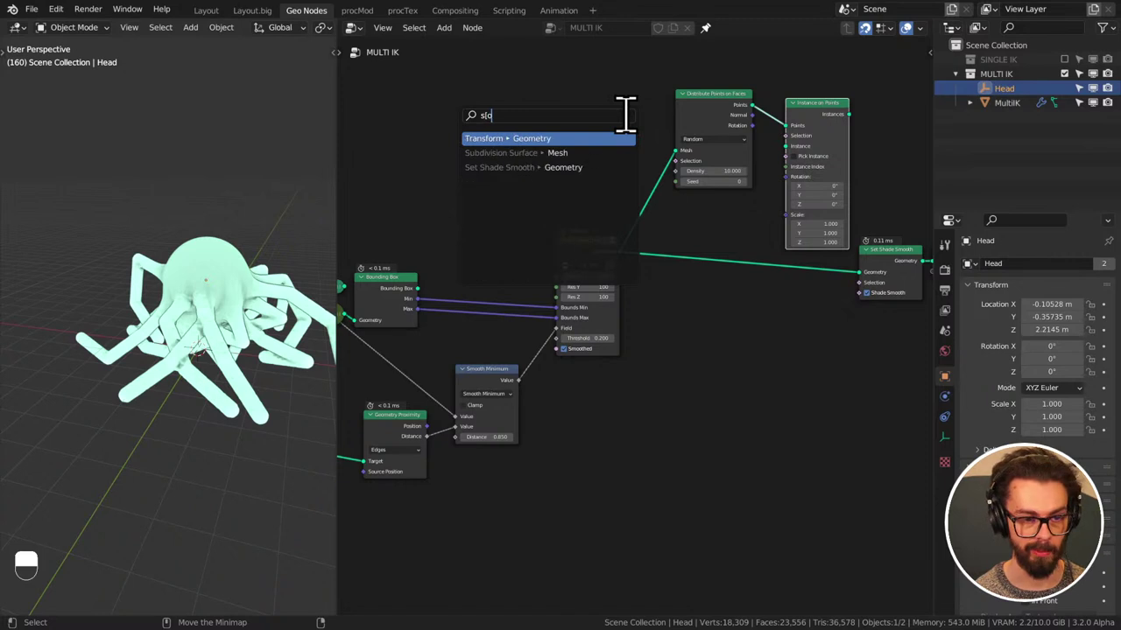
# - Add a Spiral curve node (0.35 m start radius) feeding Curve to Mesh into Instance on Points
pyautogui.press('BackSpace')
pyautogui.press('BackSpace')
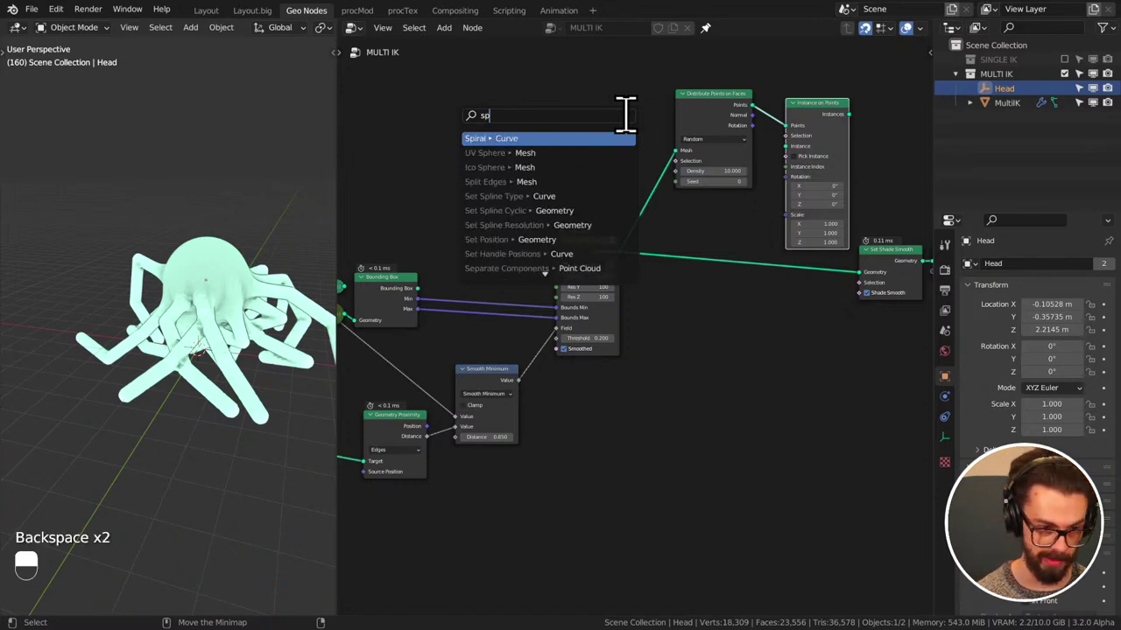
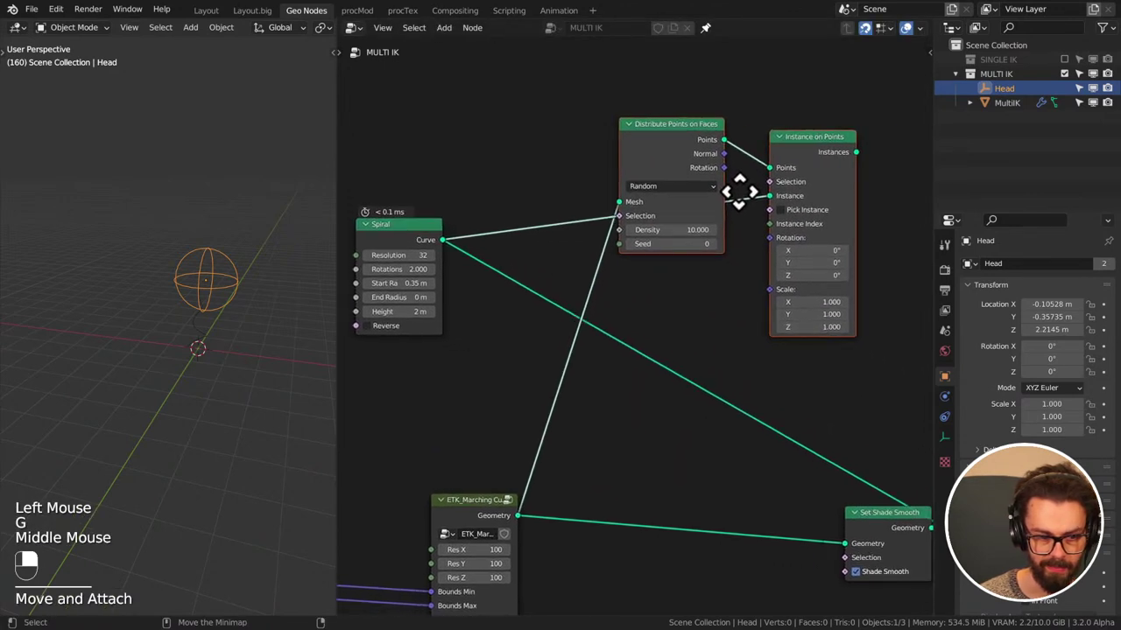
pyautogui.click(617, 364)
pyautogui.middleClick(618, 364)
pyautogui.press('g')
pyautogui.scroll(-3)
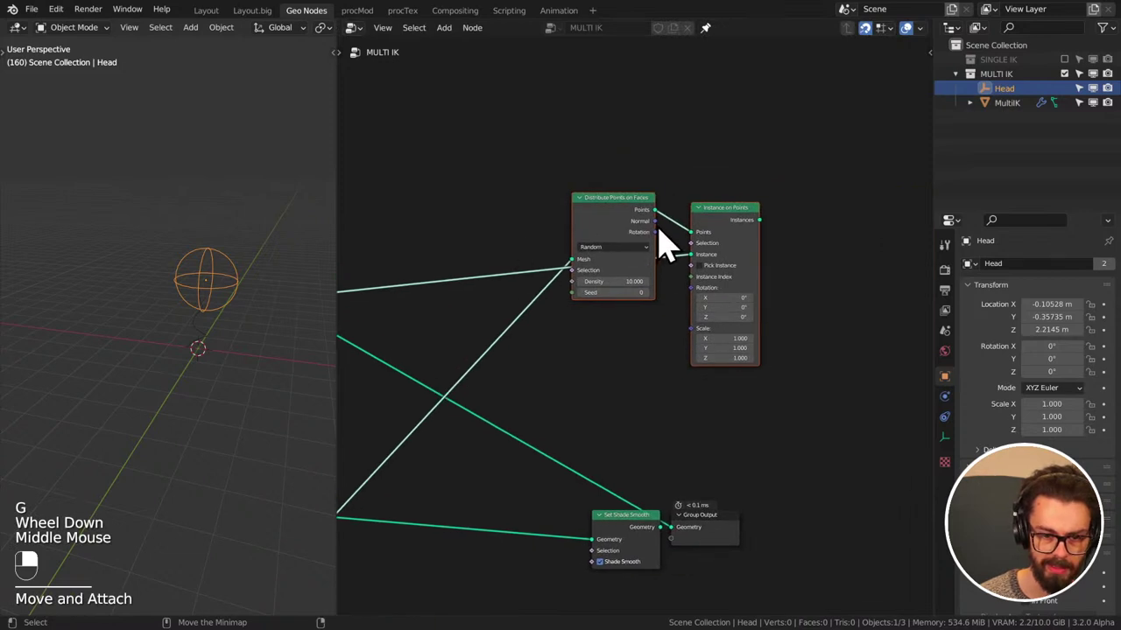
pyautogui.click(668, 252)
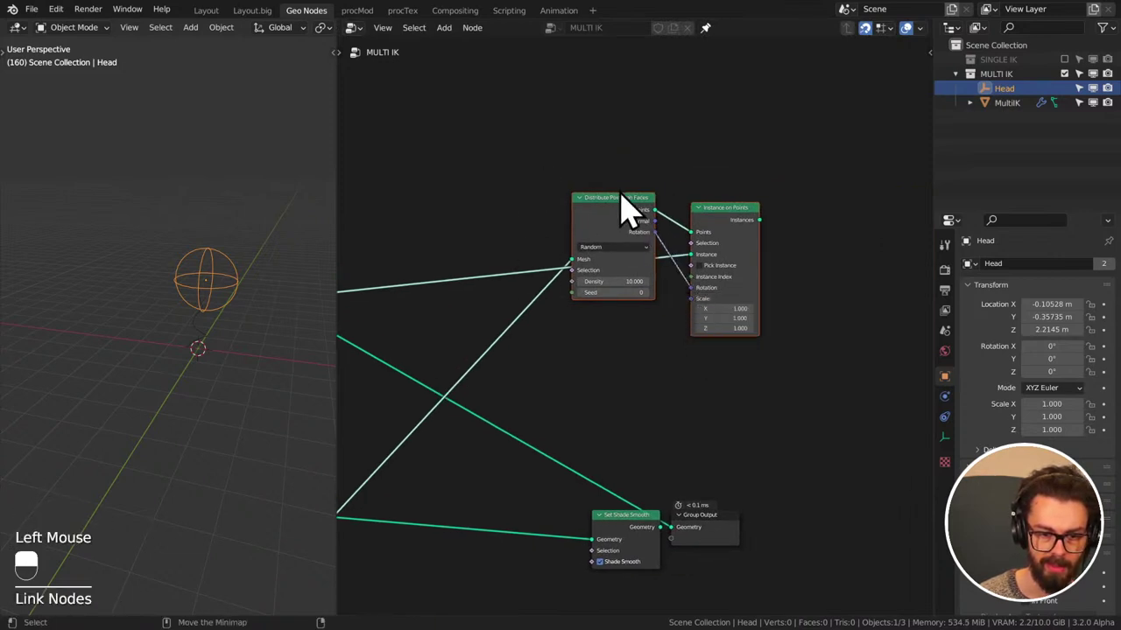
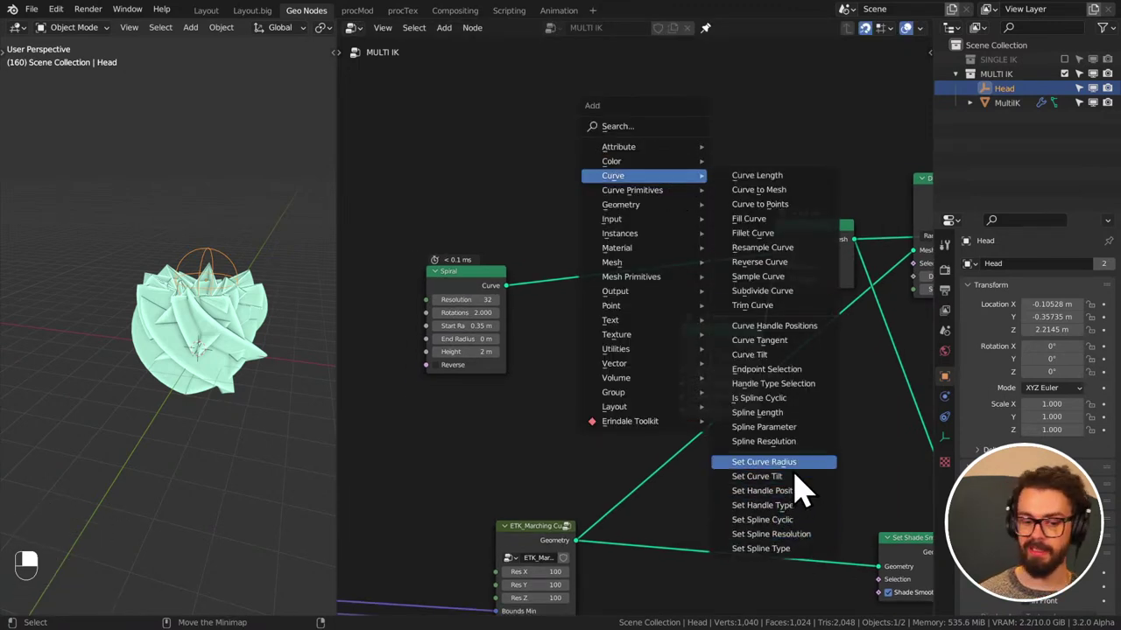
# - Drop a Set Curve Radius node on the Spiral–Curve to Mesh link with an 8-point Star profile
pyautogui.press('g')
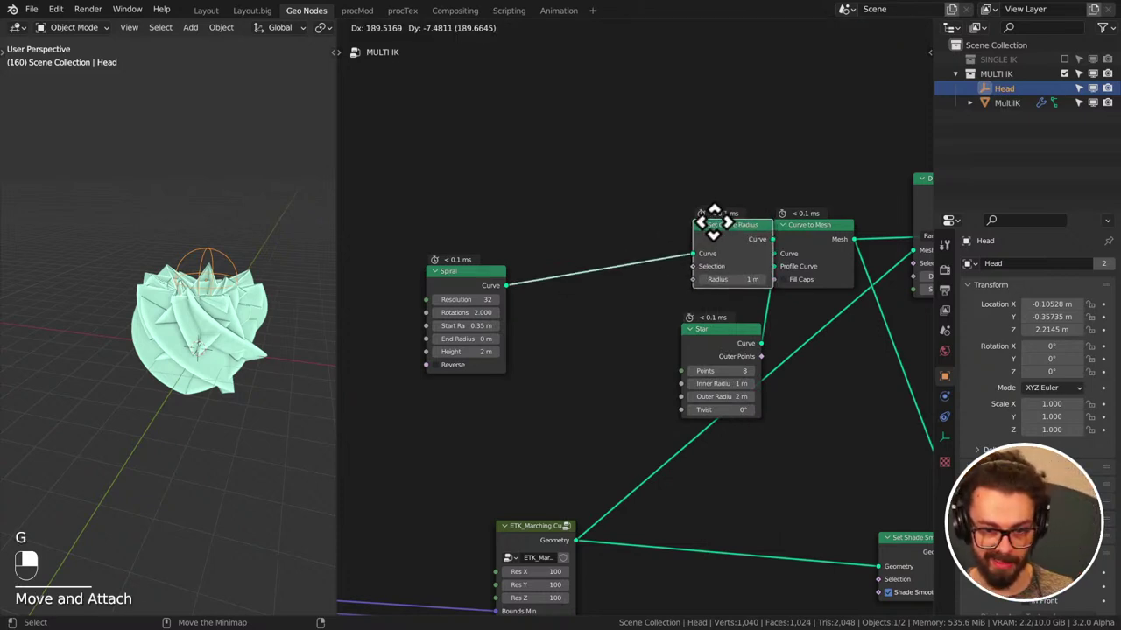
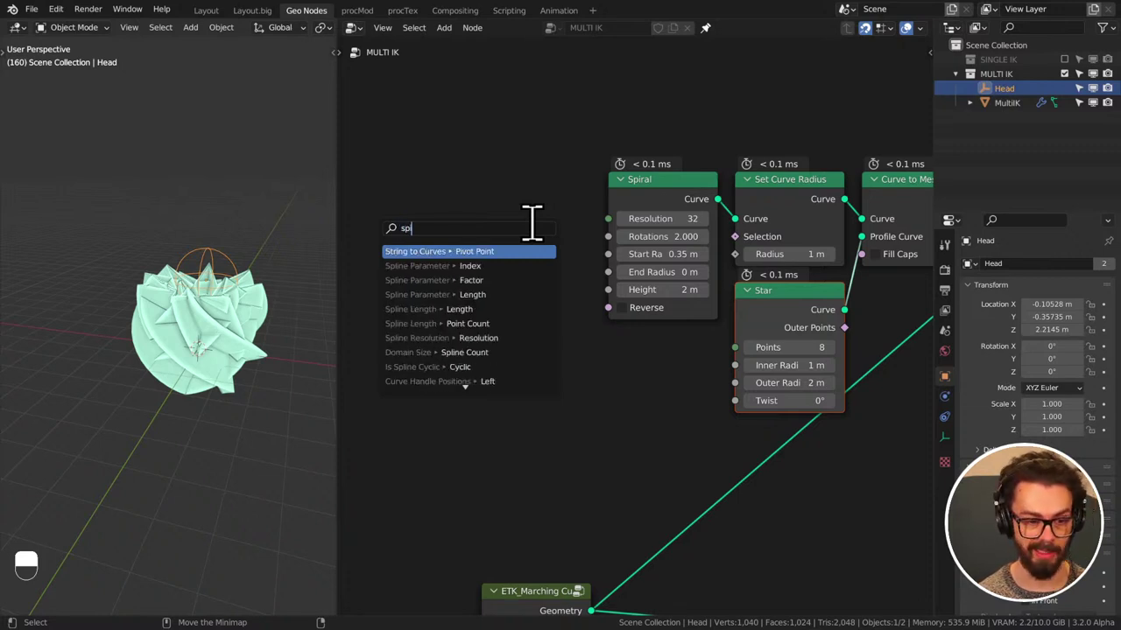
# - Add a Spline Parameter node feeding a Float Curve into Set Curve Radius
pyautogui.press('Down')
pyautogui.press('Down')
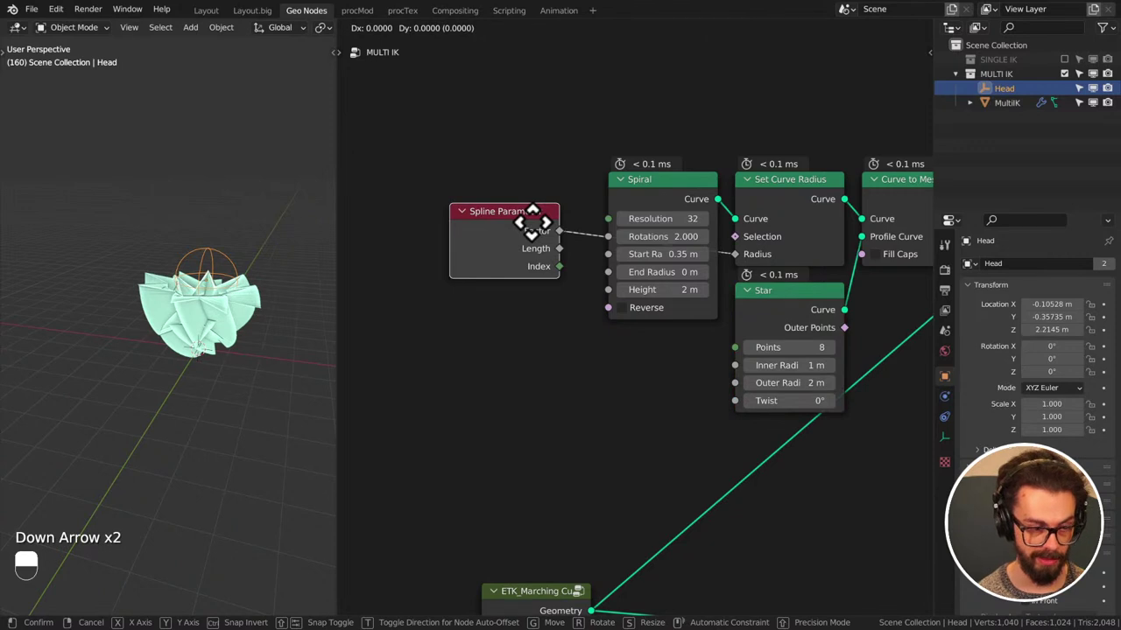
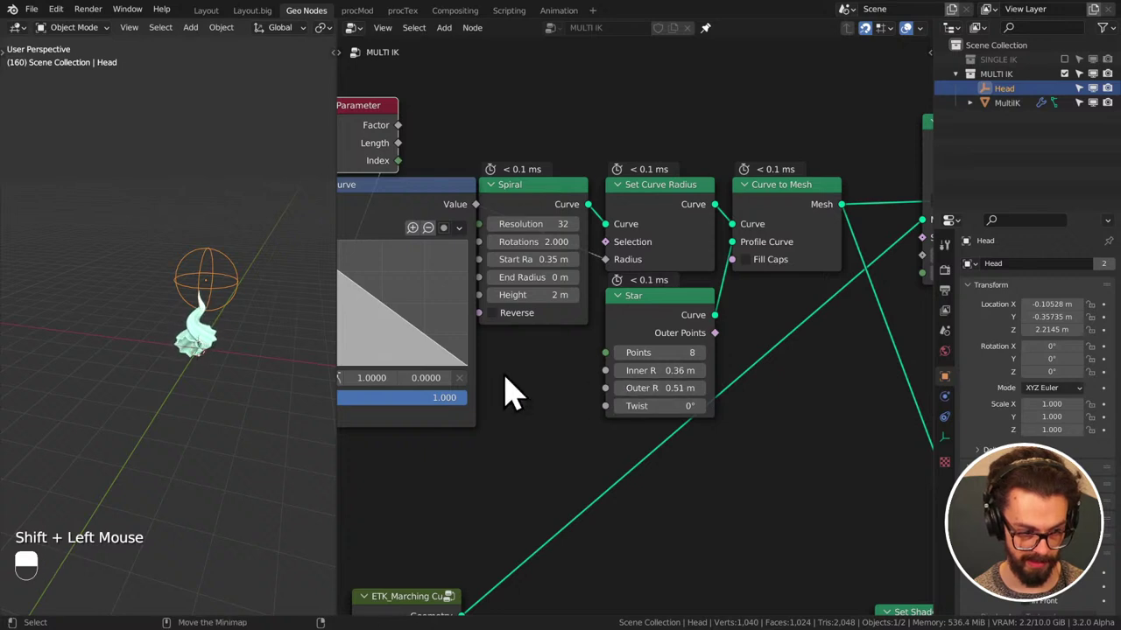
pyautogui.middleClick(119, 340)
pyautogui.scroll(3)
pyautogui.middleClick(199, 358)
pyautogui.middleClick(281, 340)
pyautogui.middleClick(427, 354)
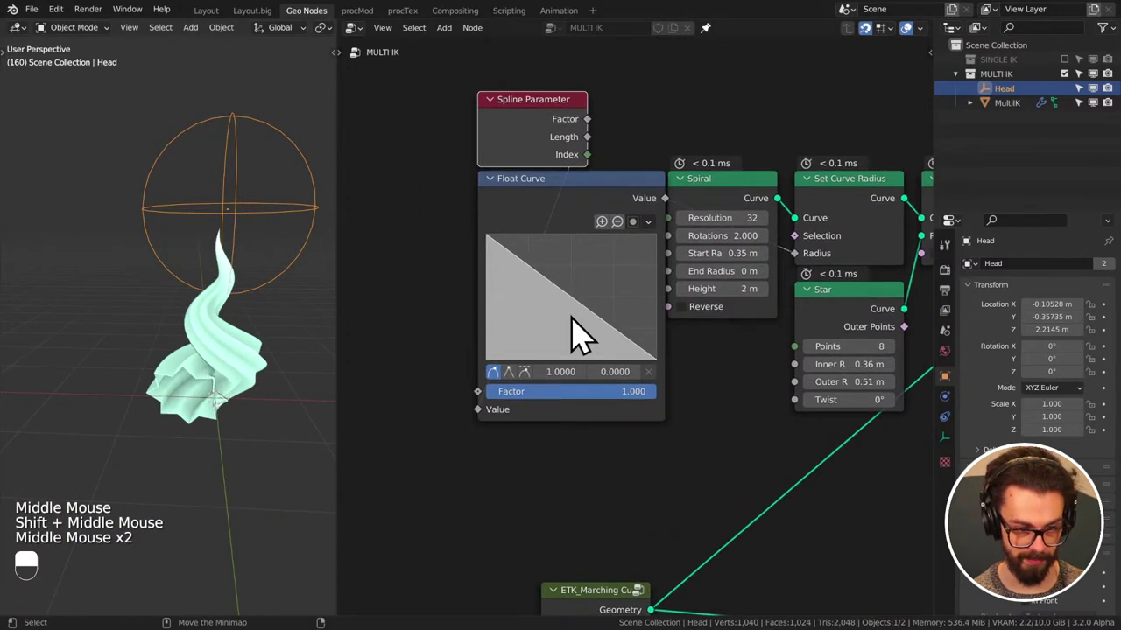
pyautogui.middleClick(503, 262)
# - Shape the Float Curve into a hump so the tube swells then tapers, Star outer radius 0.51 m
pyautogui.click(501, 258)
pyautogui.click(502, 362)
pyautogui.doubleClick(516, 328)
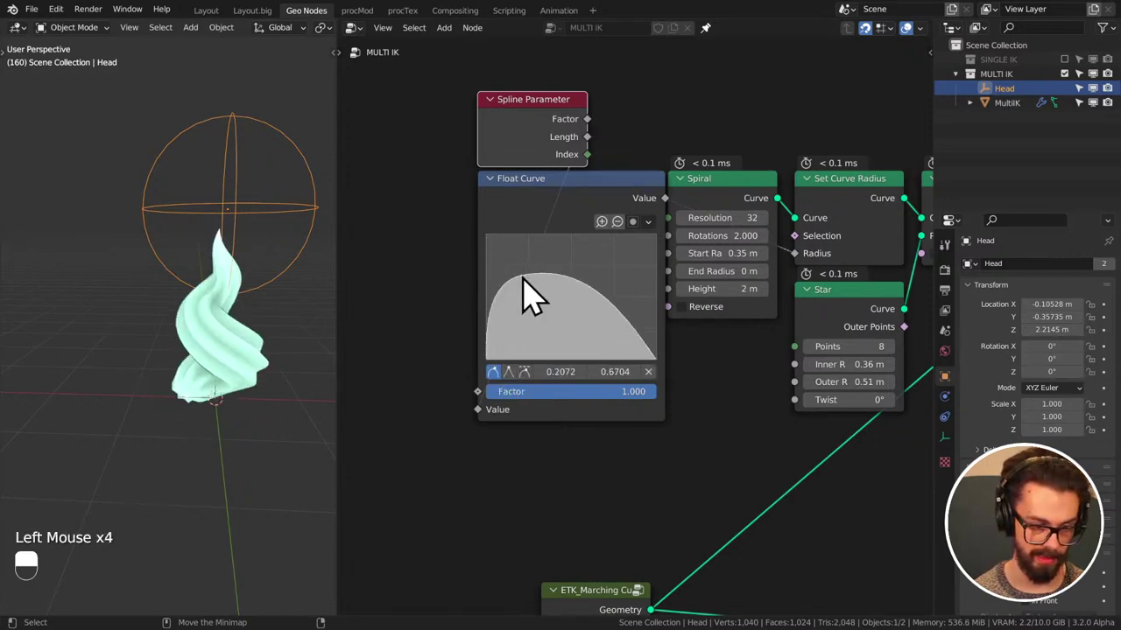
pyautogui.click(530, 294)
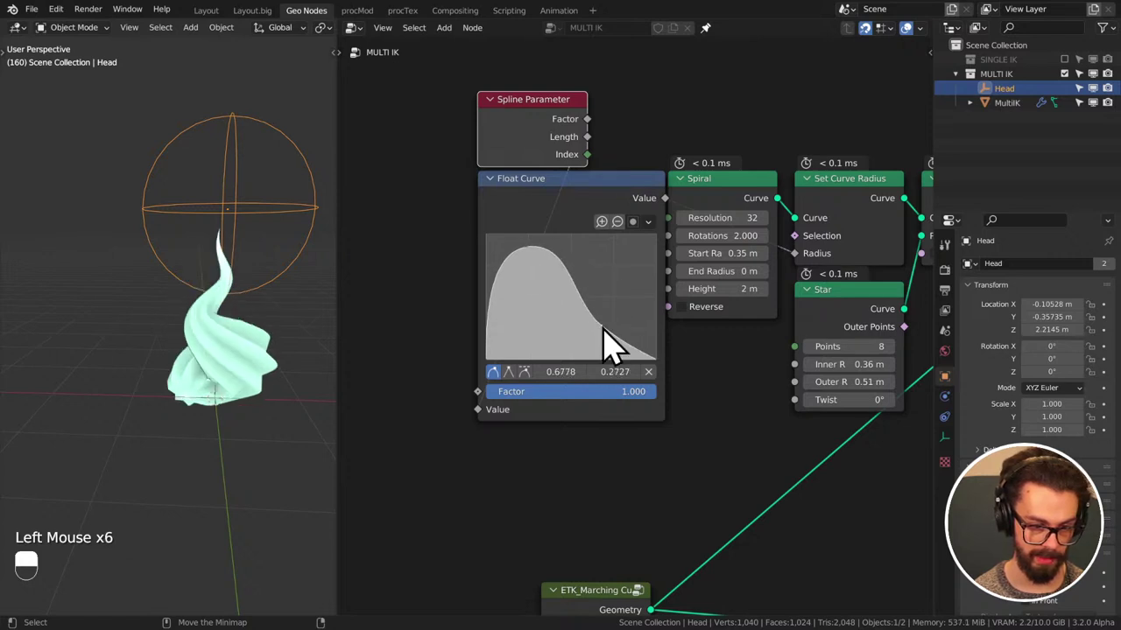
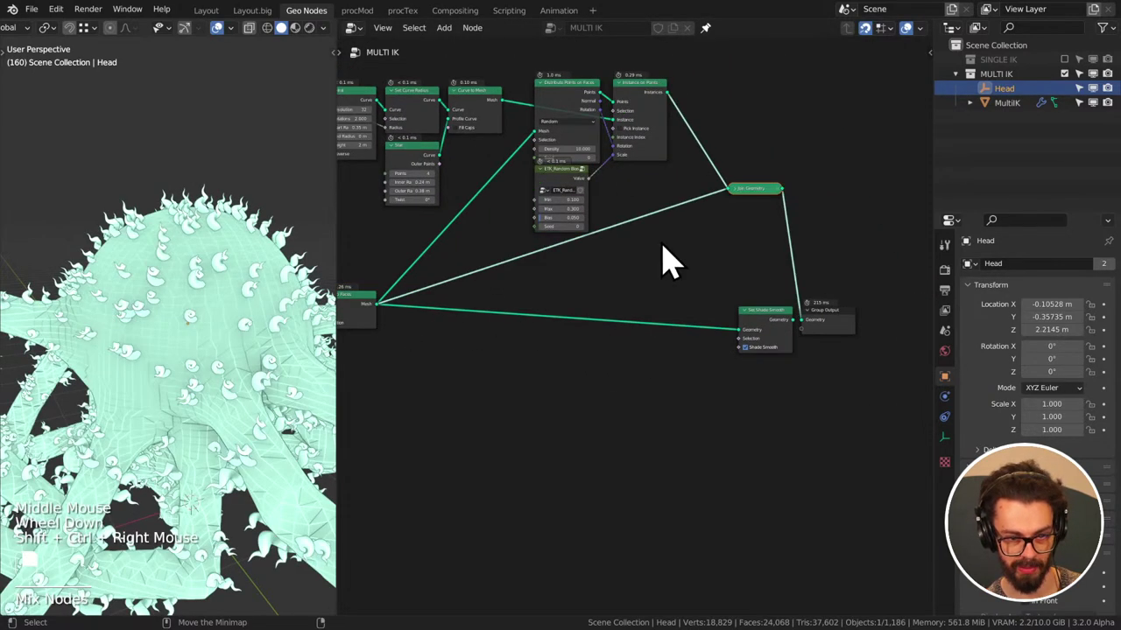
# - Move the Join Geometry node lower and bring the spiral curve nodes into view
pyautogui.click(761, 214)
pyautogui.press('g')
pyautogui.middleClick(159, 294)
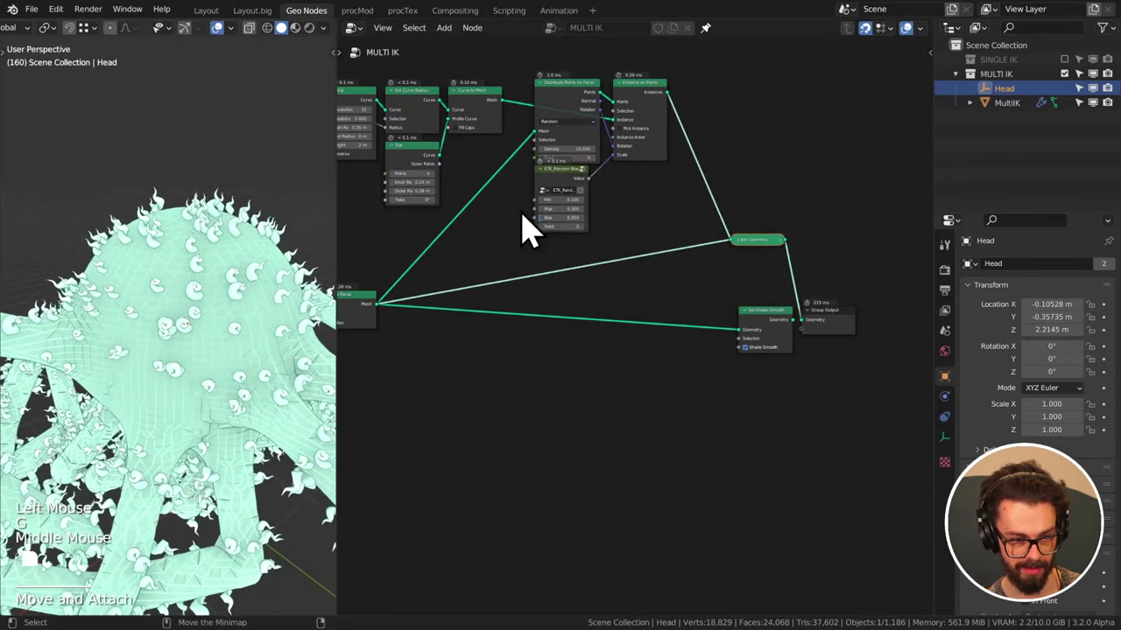
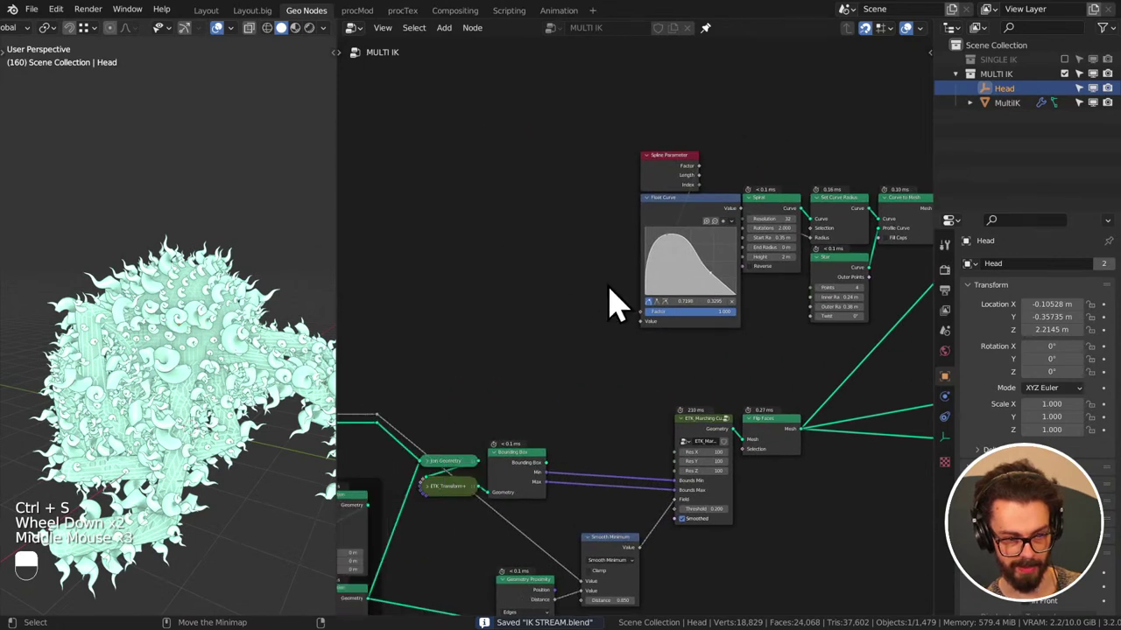
pyautogui.middleClick(566, 284)
pyautogui.scroll(-3)
pyautogui.middleClick(554, 291)
pyautogui.middleClick(490, 304)
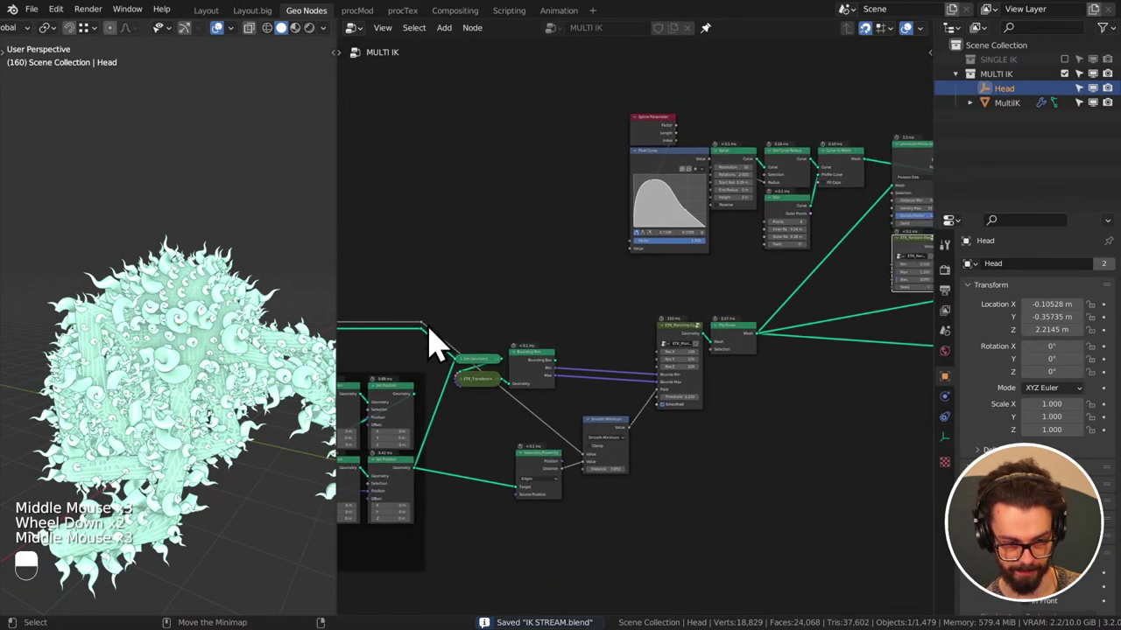
# - Wire a new link into the Distribute Points on Faces Selection socket
pyautogui.click(433, 339)
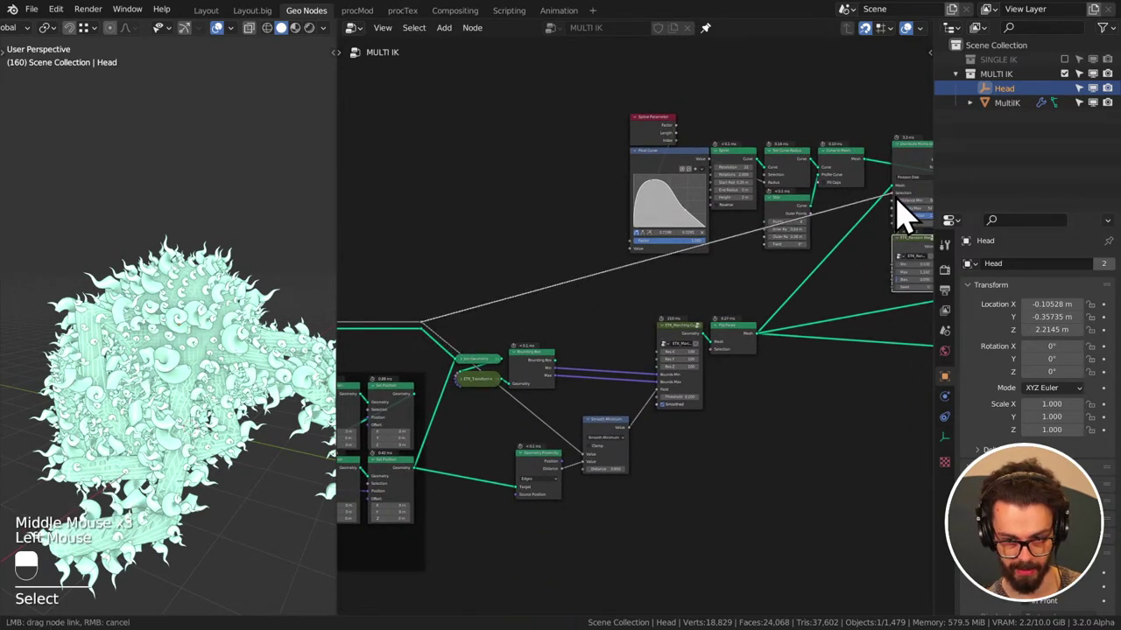
pyautogui.middleClick(861, 230)
pyautogui.scroll(3)
pyautogui.middleClick(606, 298)
# - Add a Less Than Compare node with B 0.47 on the scatter's Selection link and save IK STREAM.blend
pyautogui.press('q')
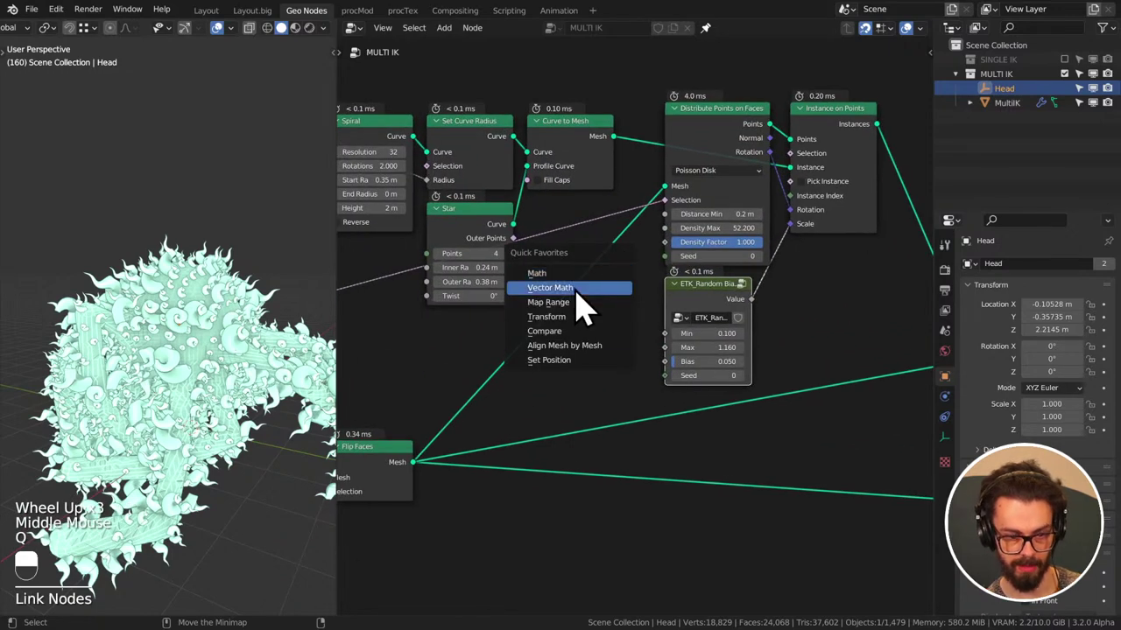
pyautogui.press('q')
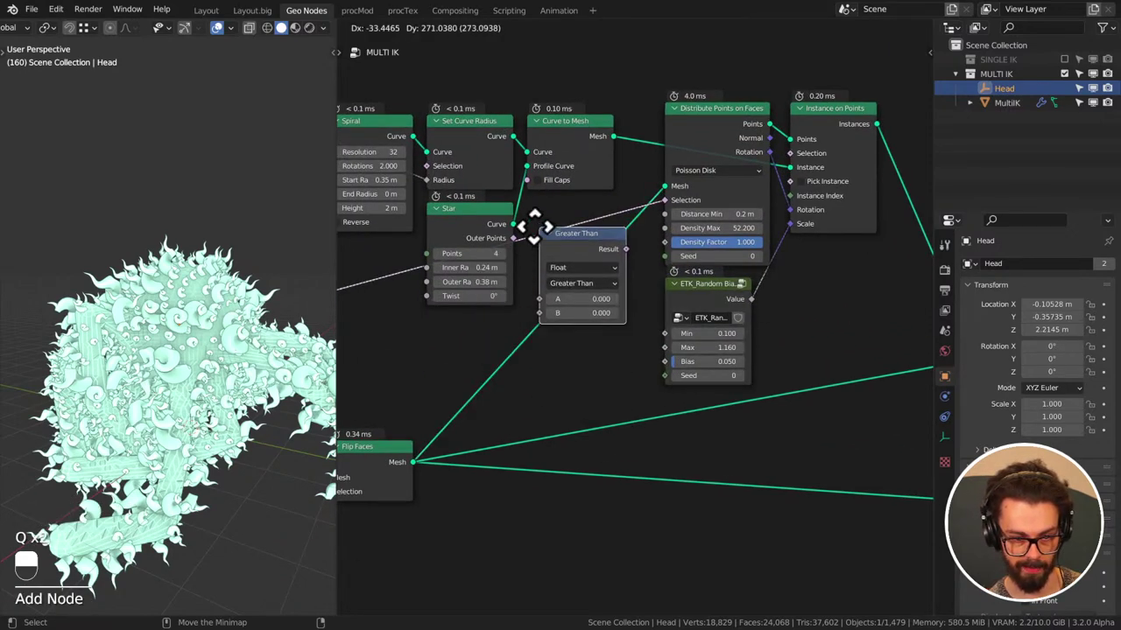
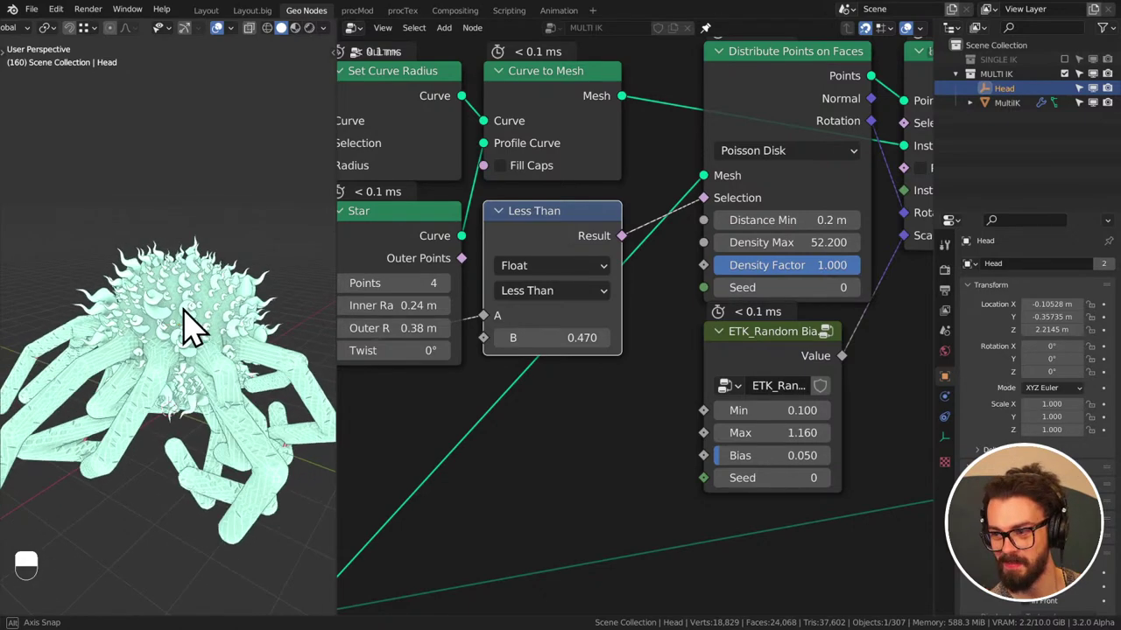
pyautogui.press('ctrl+s')
pyautogui.middleClick(250, 307)
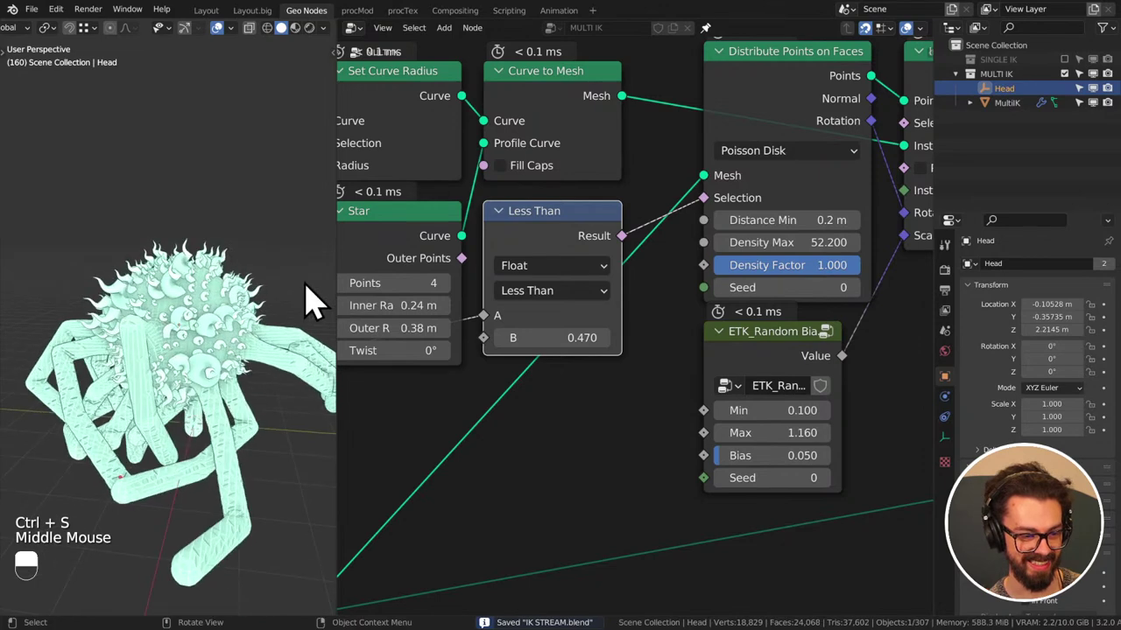
pyautogui.press('ctrl+s')
pyautogui.scroll(-3)
pyautogui.middleClick(272, 346)
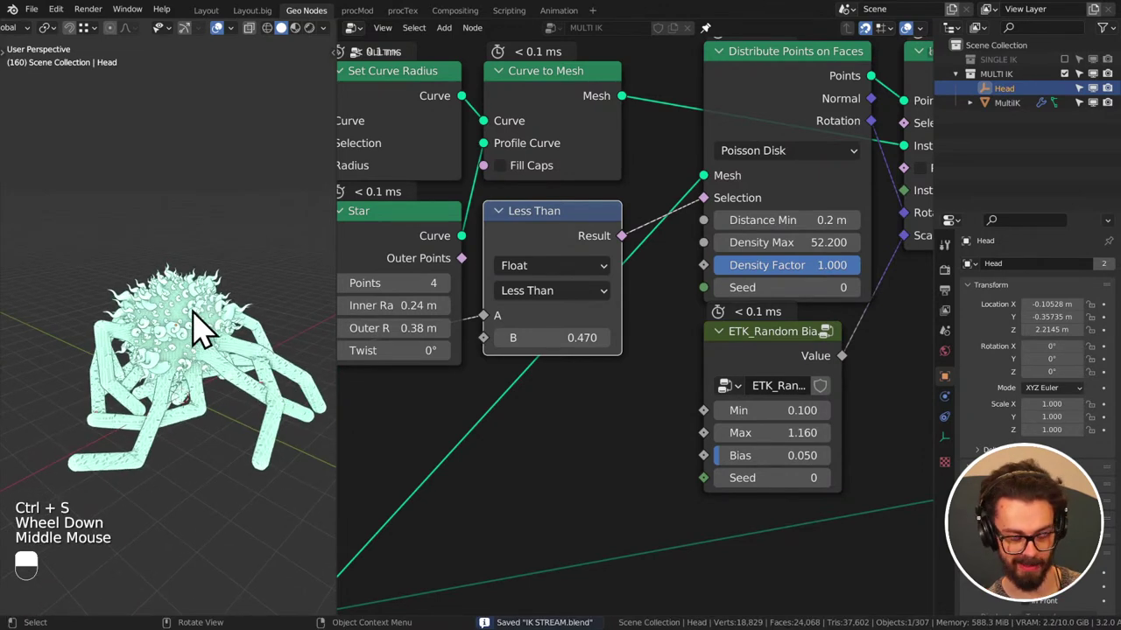
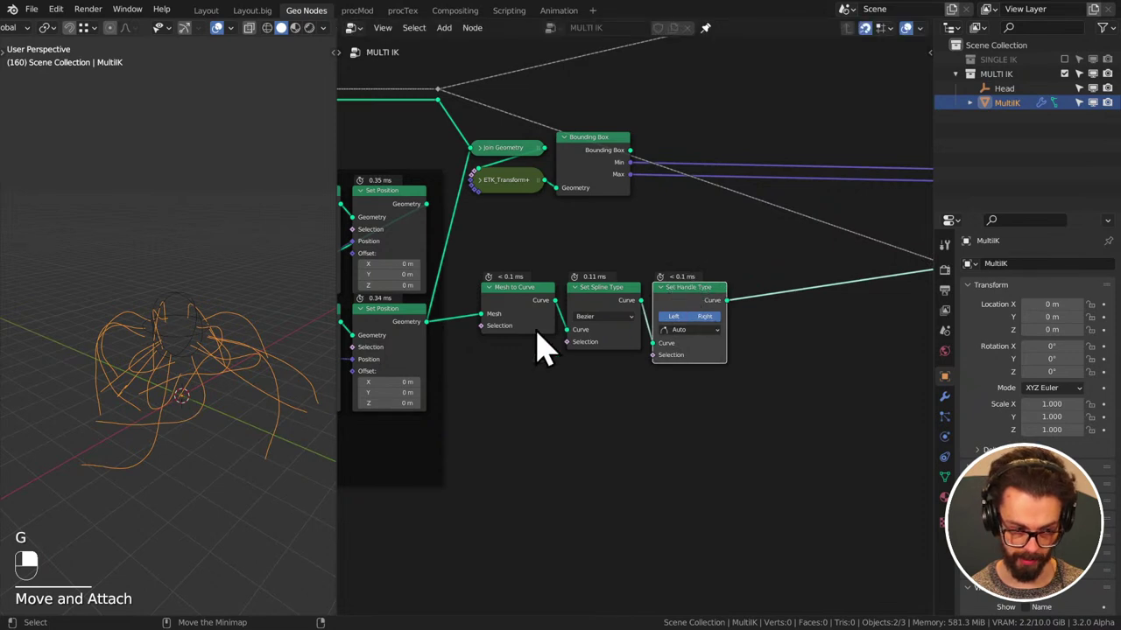
# - Move the Head object to a new position and tilt it slightly
pyautogui.click(202, 349)
pyautogui.middleClick(201, 349)
pyautogui.rightClick(201, 349)
pyautogui.press('g')
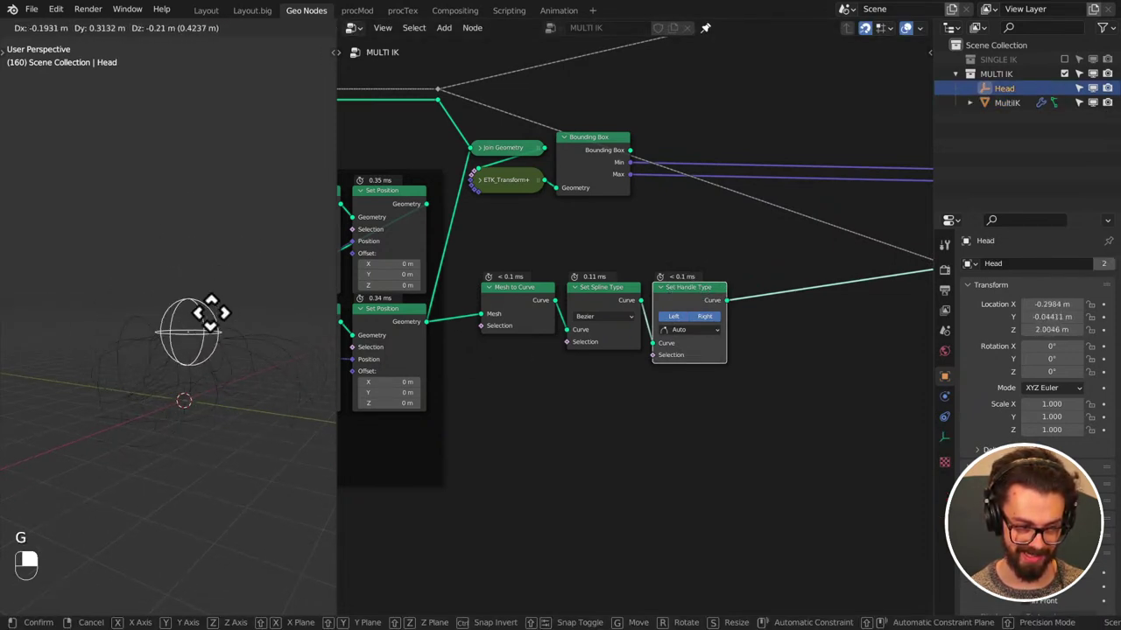
pyautogui.press('r')
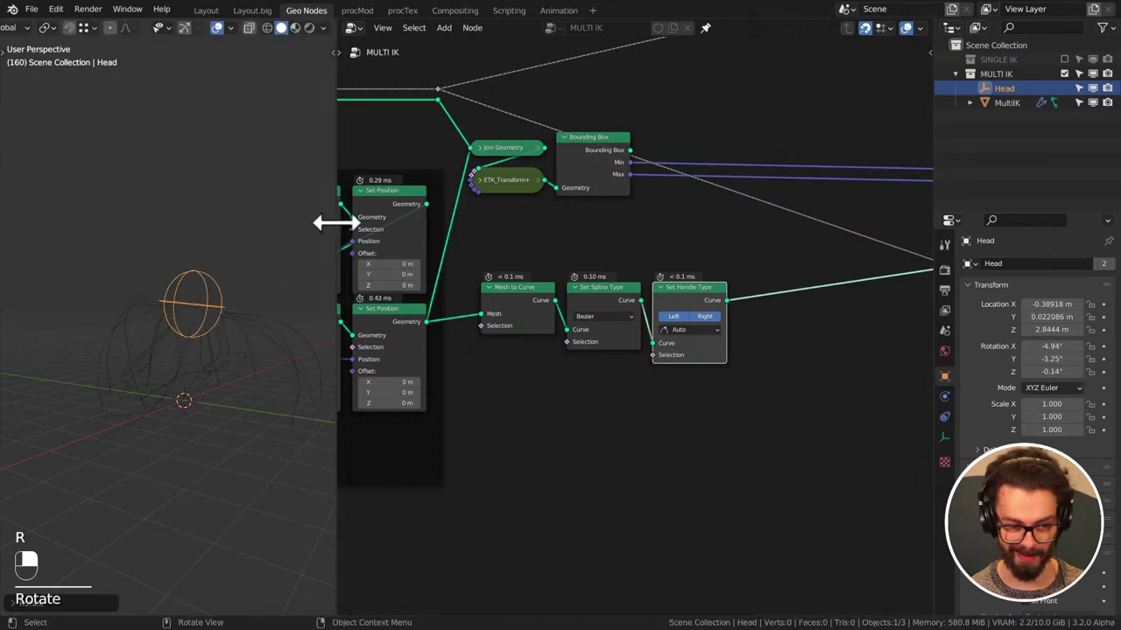
pyautogui.press('ctrl+s')
# - Bring up the Curve category of nodes to add in the node editor
pyautogui.middleClick(671, 233)
pyautogui.press('shift+a')
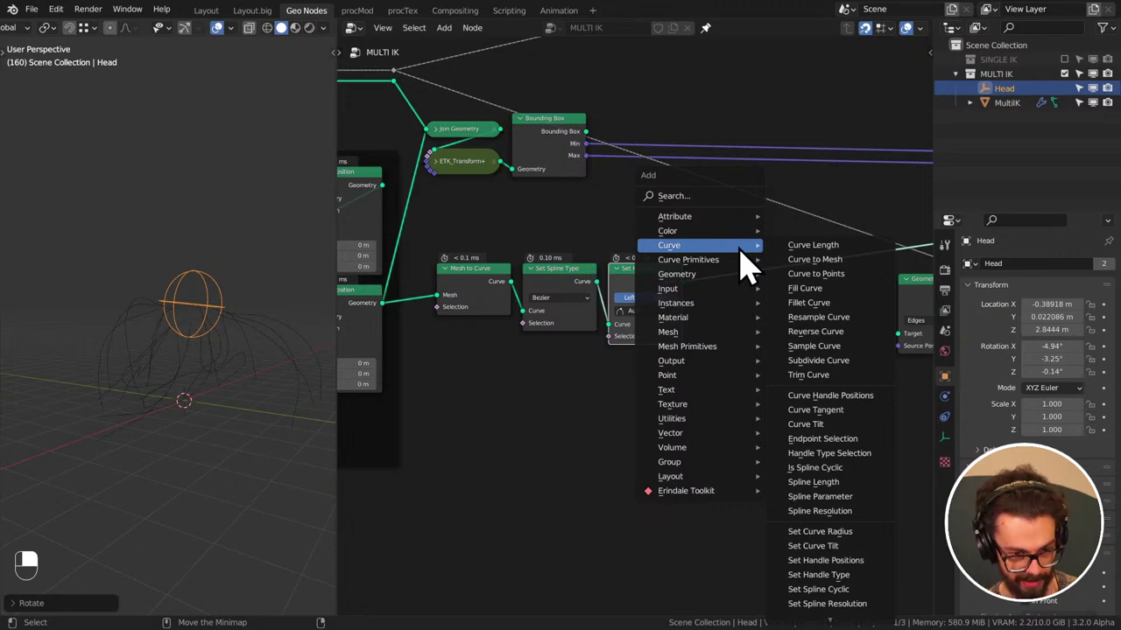
# - Add an Instance on Points node from the node search and place it in the tree
pyautogui.middleClick(672, 321)
pyautogui.press('shift+a')
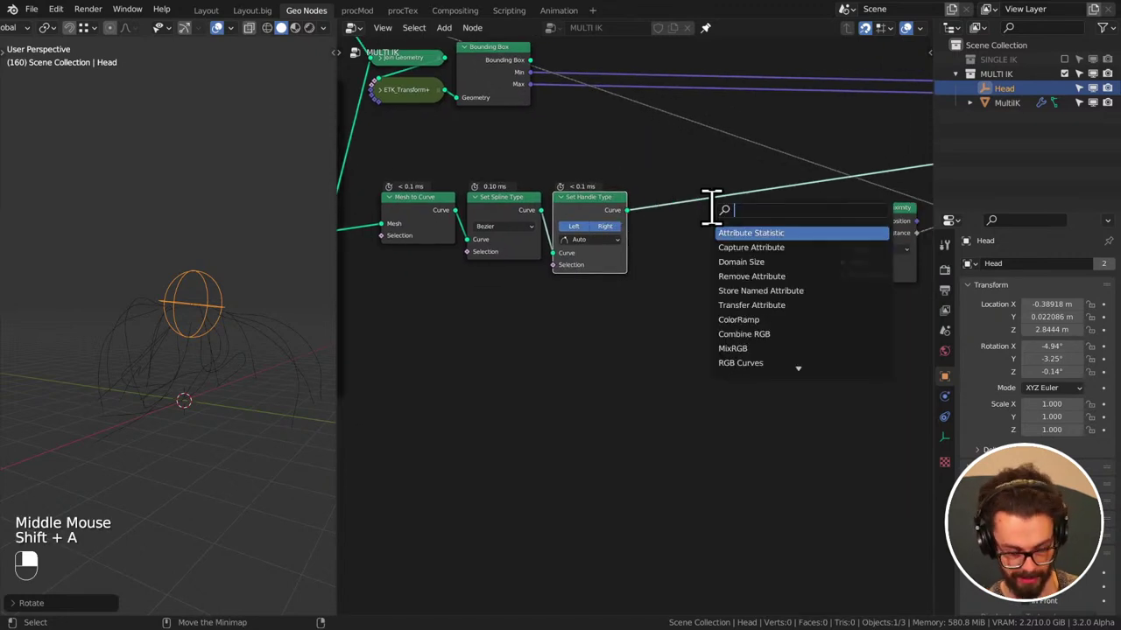
pyautogui.press('Down')
pyautogui.press('Down')
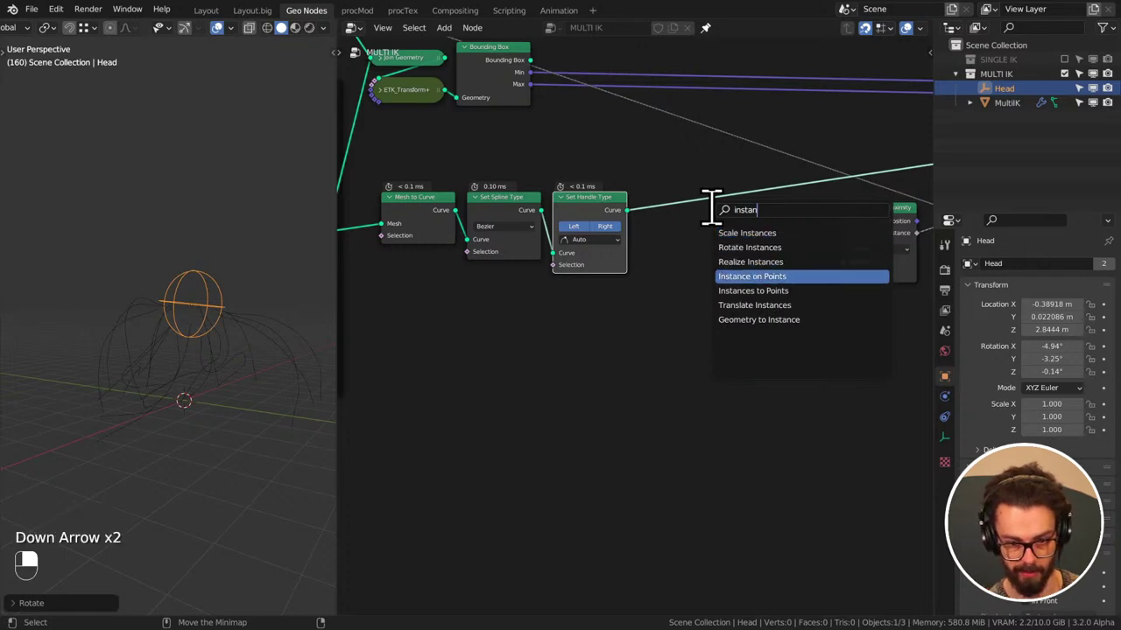
pyautogui.middleClick(727, 351)
pyautogui.scroll(-3)
pyautogui.press('ctrl+s')
pyautogui.middleClick(691, 301)
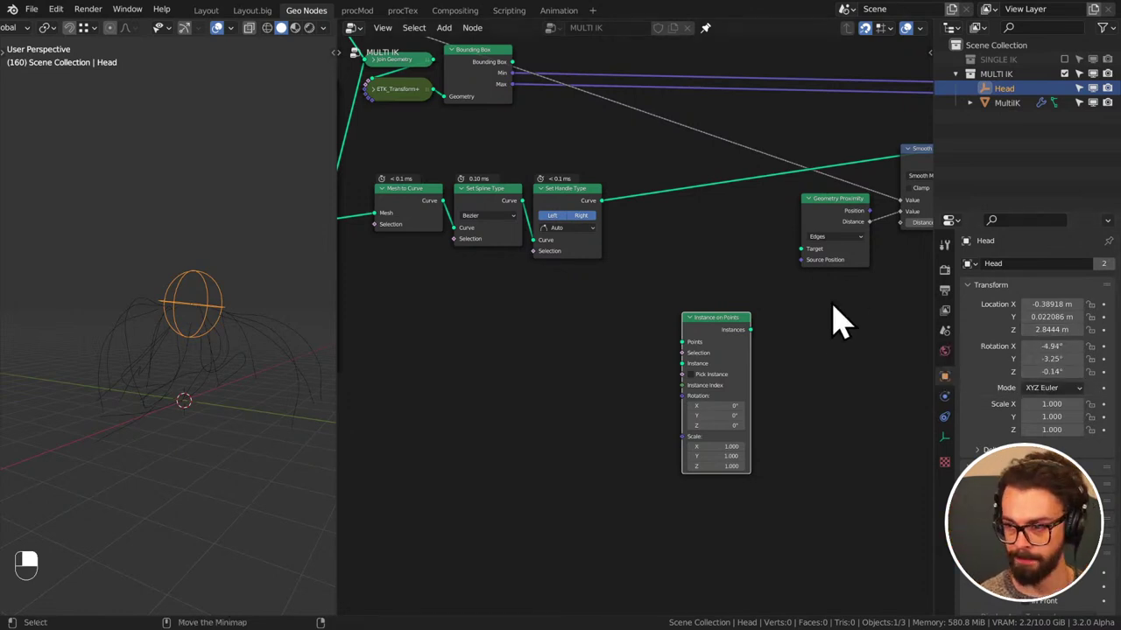
pyautogui.click(858, 299)
pyautogui.press('ctrl+s')
# - Move Instance on Points near the curve nodes and feed Mesh to Curve's Curve output into its Points
pyautogui.scroll(3)
pyautogui.middleClick(588, 294)
pyautogui.scroll(3)
pyautogui.scroll(-3)
pyautogui.click(464, 210)
pyautogui.rightClick(460, 212)
pyautogui.moveTo(731, 365); pyautogui.dragTo(640, 378)
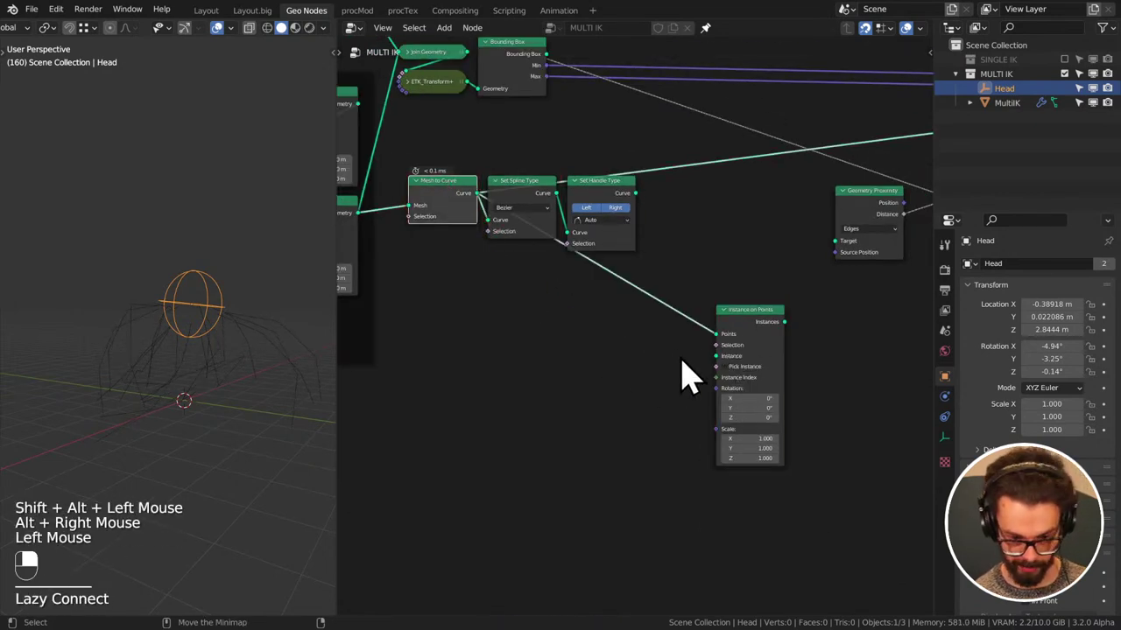
pyautogui.moveTo(726, 374); pyautogui.dragTo(689, 405)
pyautogui.press('e')
pyautogui.rightClick(690, 405)
# - Instance a Cube at the curve endpoints, with an Align Euler to Vector (Z) node driving the instance rotation
pyautogui.press('x')
pyautogui.click(728, 377)
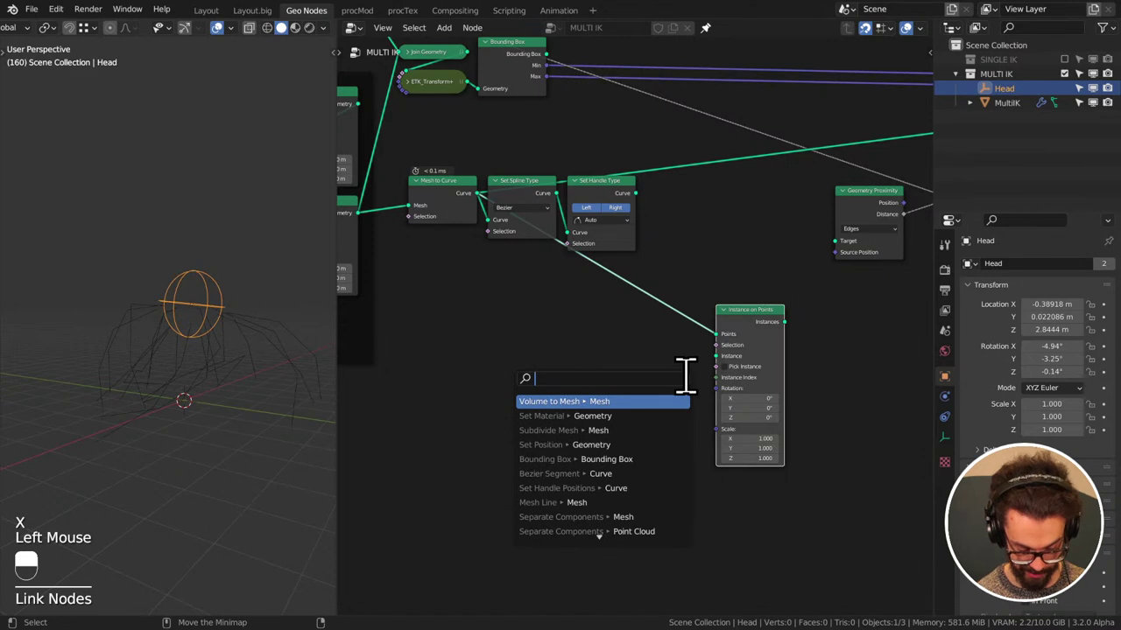
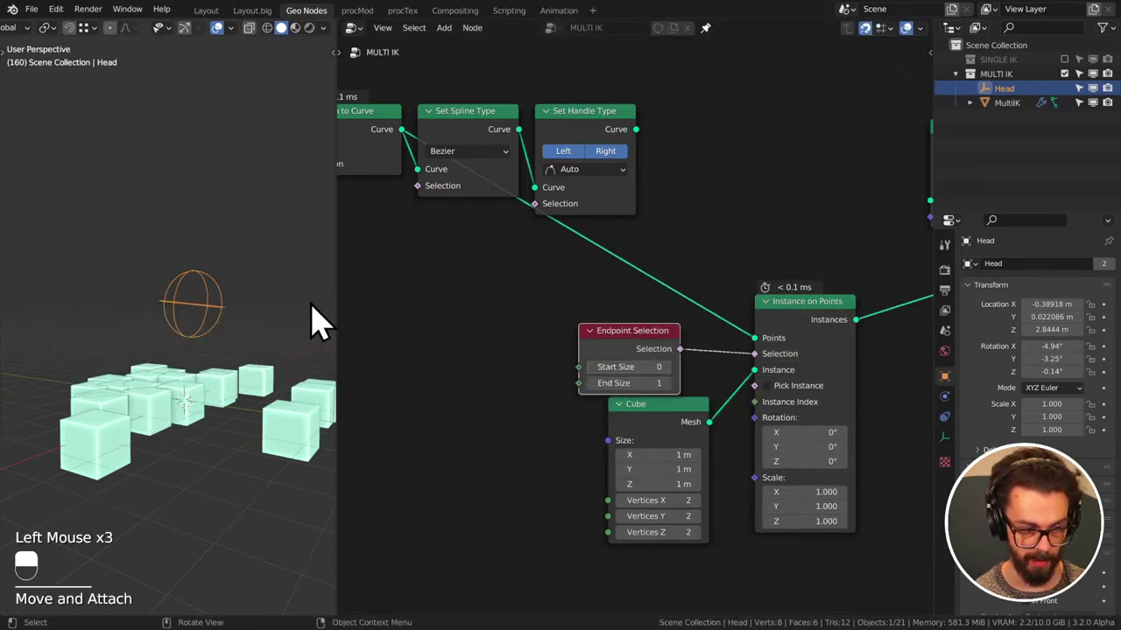
pyautogui.doubleClick(637, 354)
pyautogui.middleClick(659, 380)
pyautogui.click(645, 306)
pyautogui.rightClick(646, 306)
pyautogui.doubleClick(645, 297)
pyautogui.moveTo(644, 297); pyautogui.dragTo(778, 309)
pyautogui.doubleClick(777, 309)
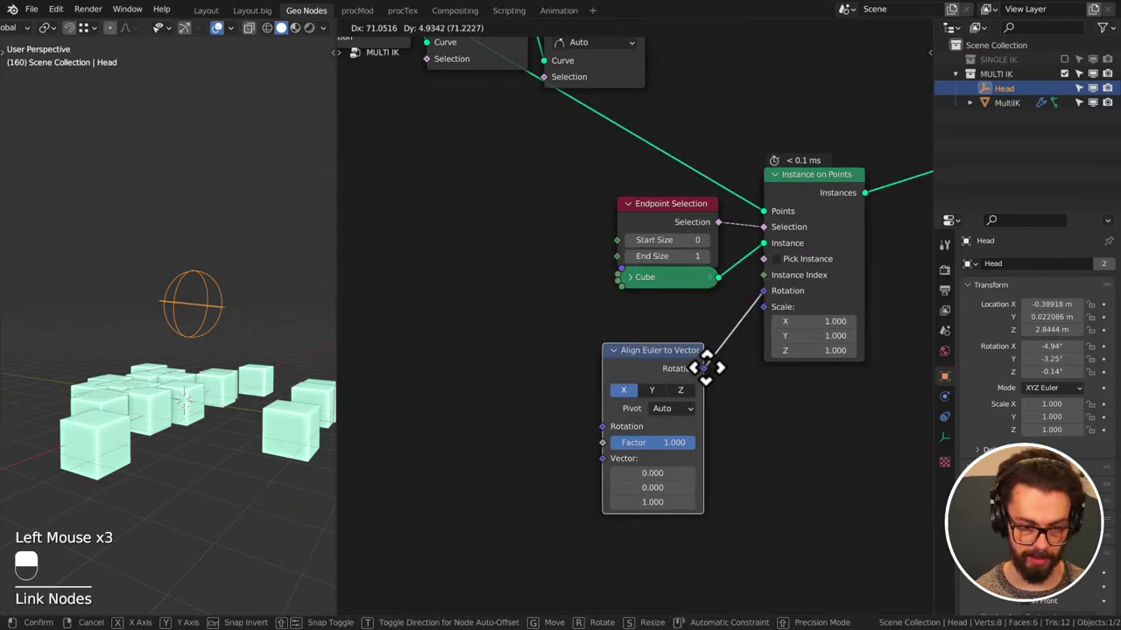
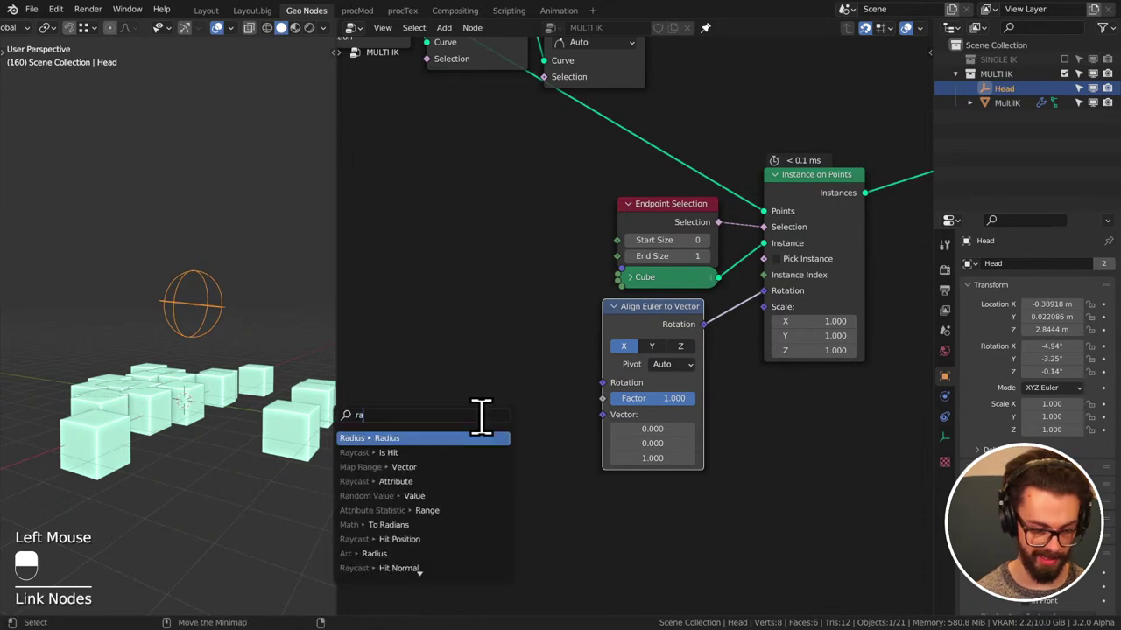
# - Add a Curve Tangent node and feed it into the Align Euler to Vector node's vector
pyautogui.press('BackSpace')
pyautogui.moveTo(502, 425); pyautogui.dragTo(616, 436)
pyautogui.press('x')
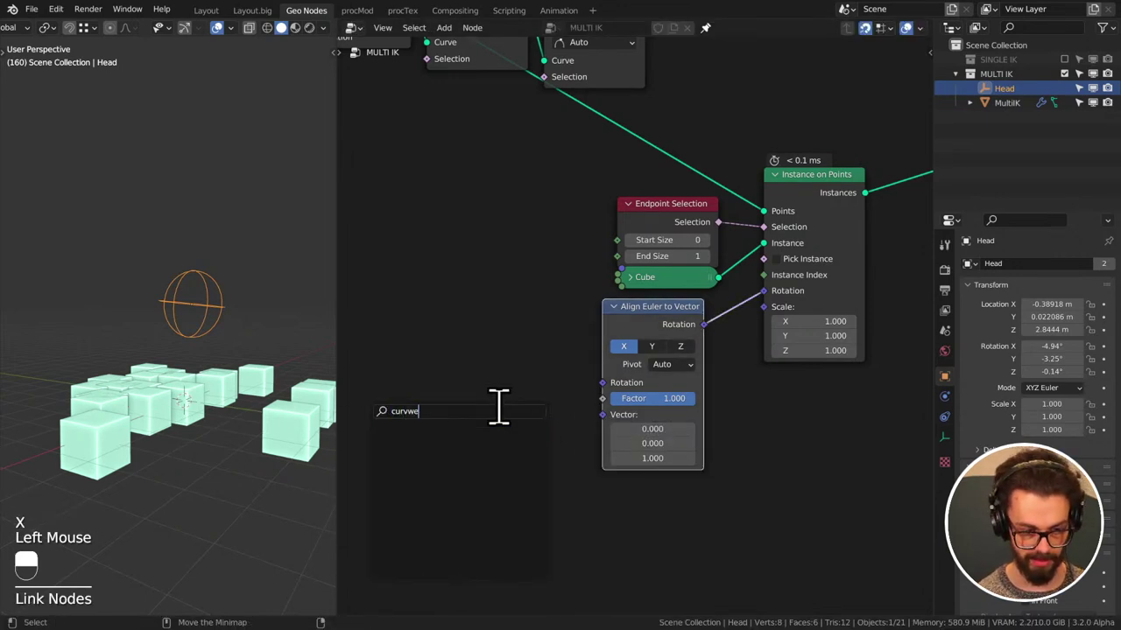
pyautogui.press('BackSpace')
pyautogui.press('BackSpace')
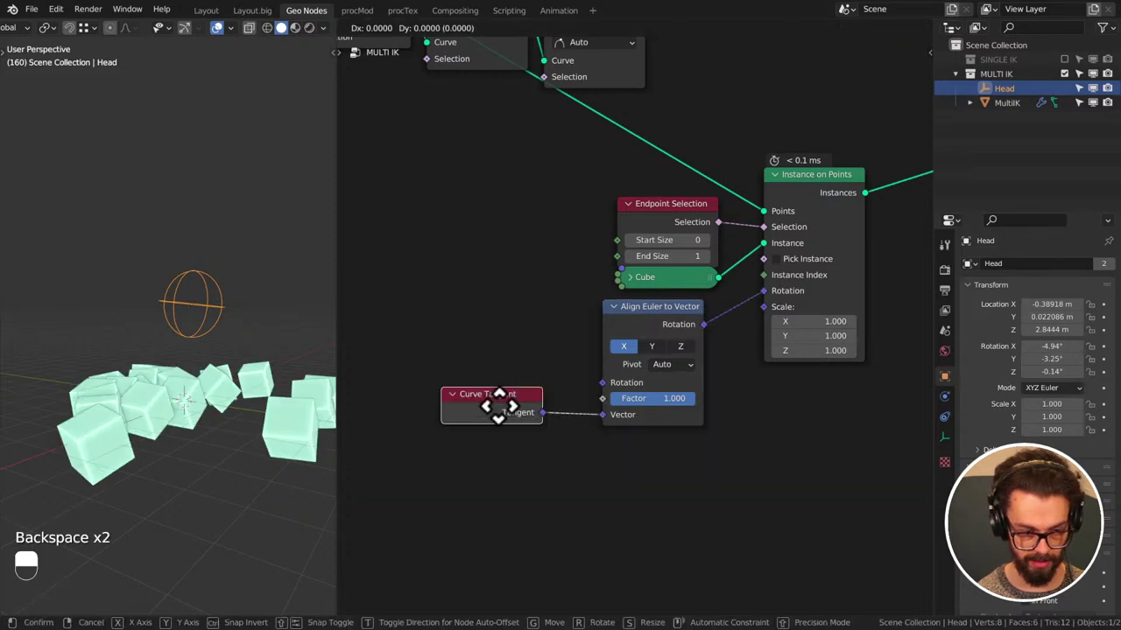
pyautogui.moveTo(529, 420); pyautogui.dragTo(690, 365)
pyautogui.moveTo(690, 365); pyautogui.dragTo(663, 415)
pyautogui.moveTo(188, 398); pyautogui.dragTo(528, 376)
pyautogui.middleClick(228, 380)
pyautogui.scroll(-3)
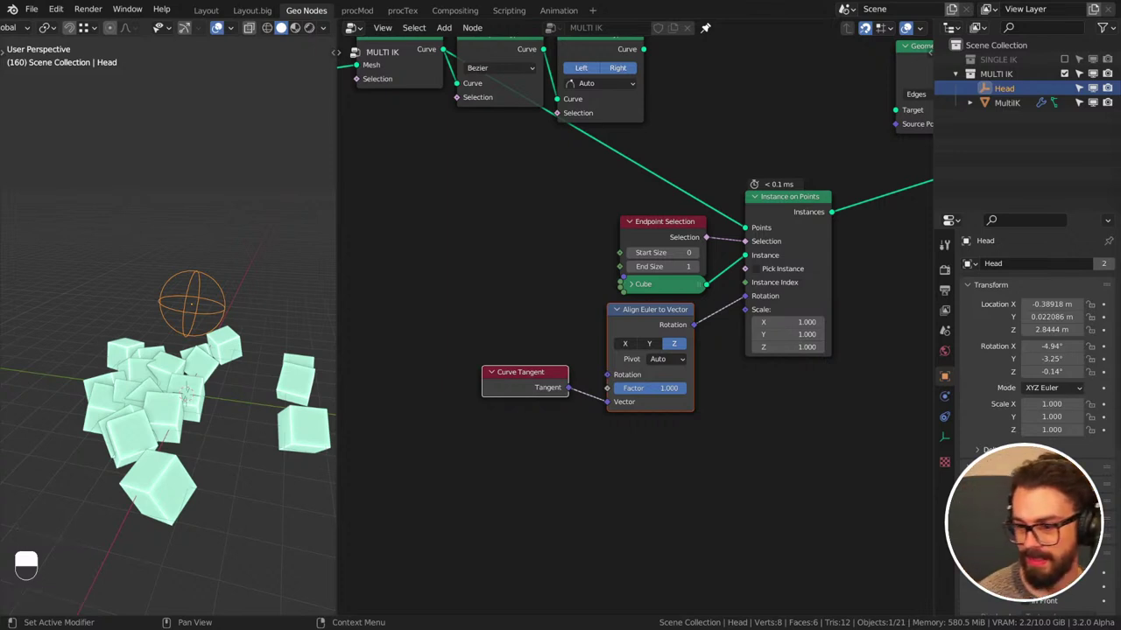
# - Collapse the alignment and tangent nodes and tuck them under the Cube node
pyautogui.moveTo(623, 334); pyautogui.dragTo(528, 395)
pyautogui.press('g')
pyautogui.moveTo(528, 395); pyautogui.dragTo(756, 332)
pyautogui.press('g')
pyautogui.press('g')
pyautogui.press('g')
pyautogui.press('BackSpace')
pyautogui.press('BackSpace')
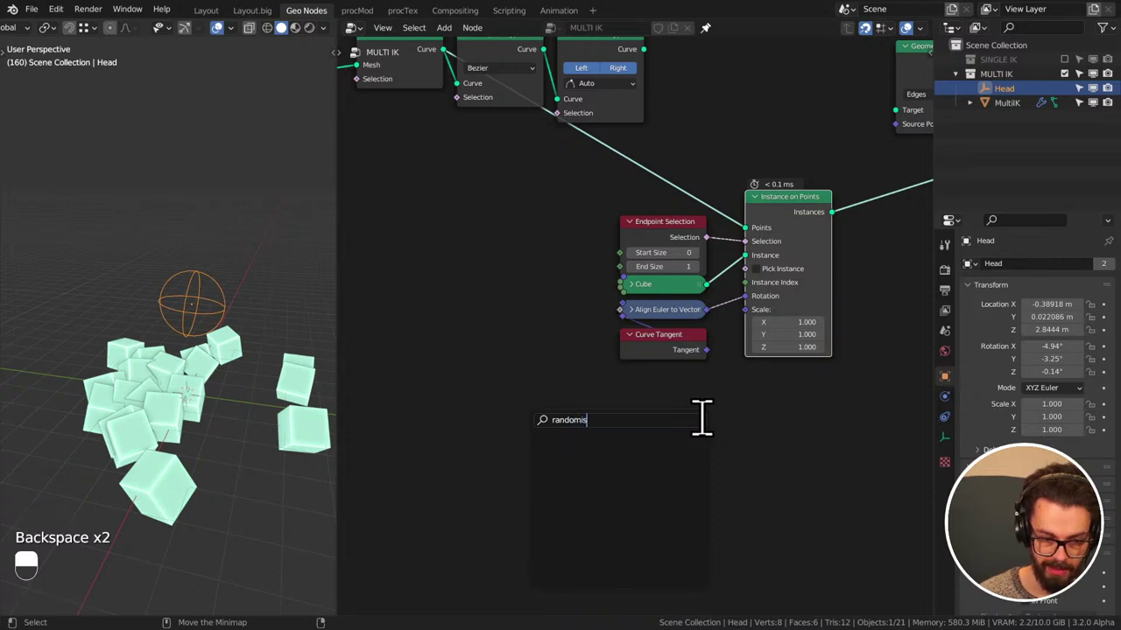
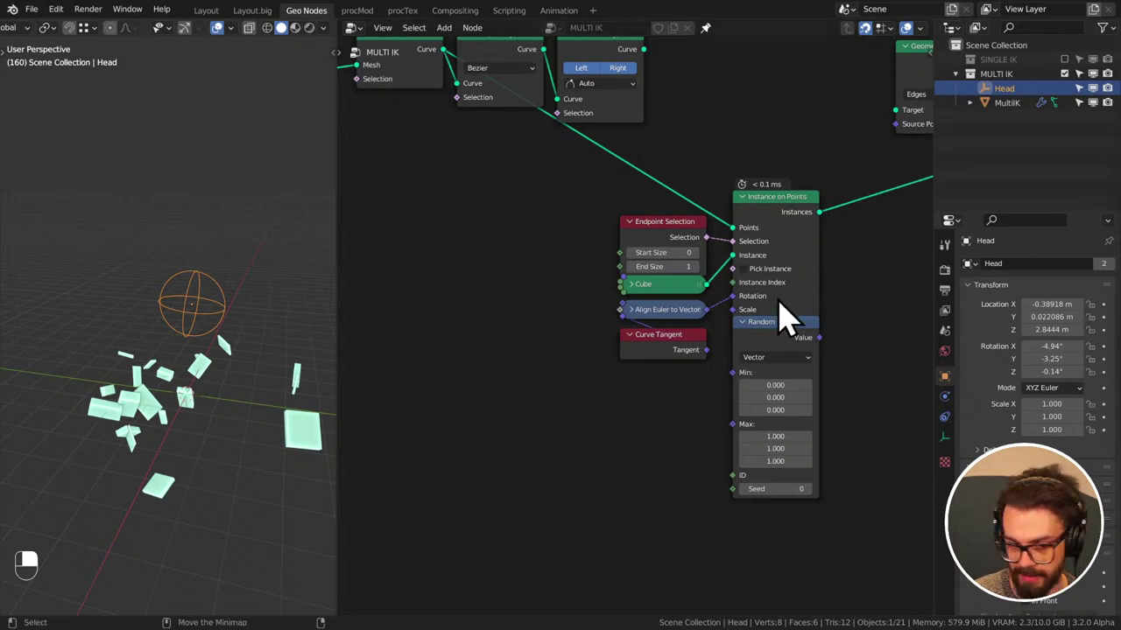
# - Drop a Random Value float node ranging 0.8 to 1.2 onto the instances' Scale input
pyautogui.click(781, 352)
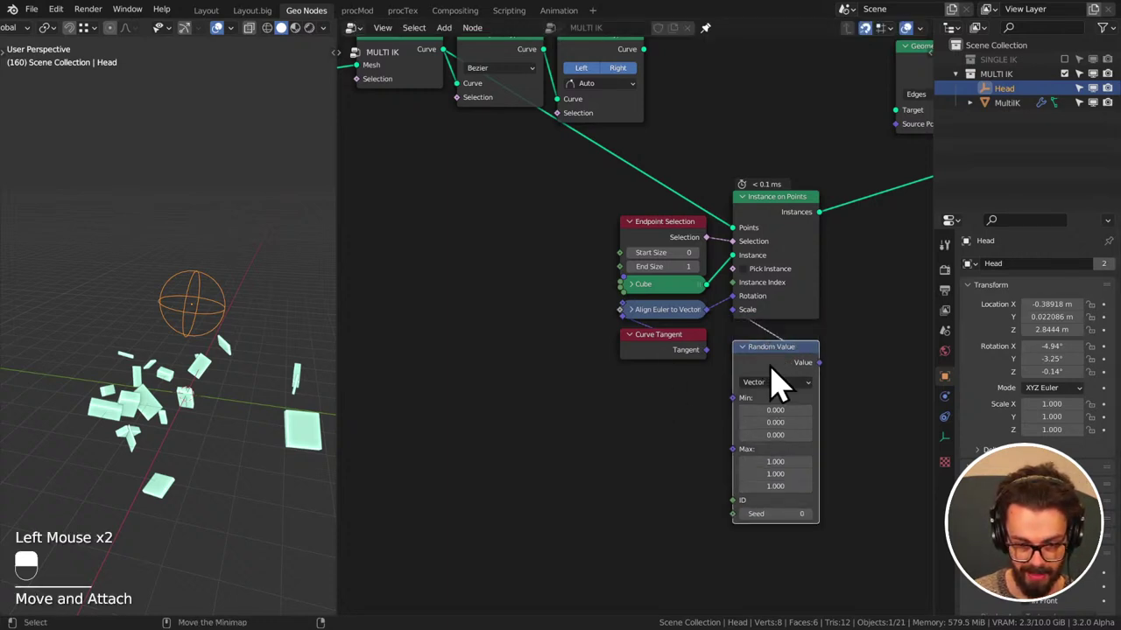
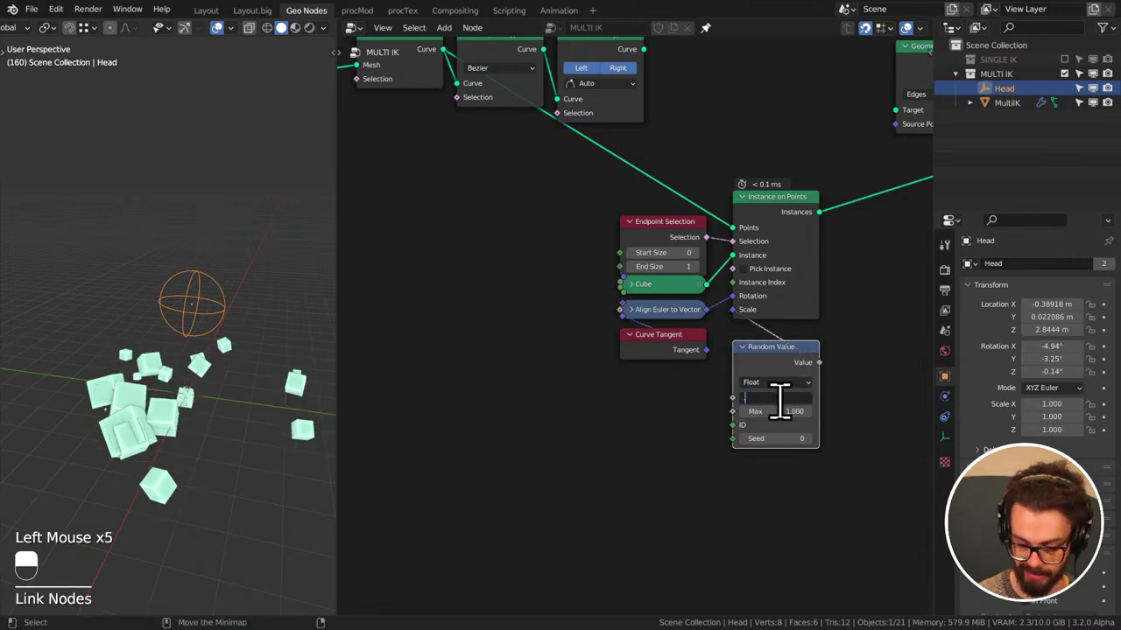
pyautogui.press('ctrl+s')
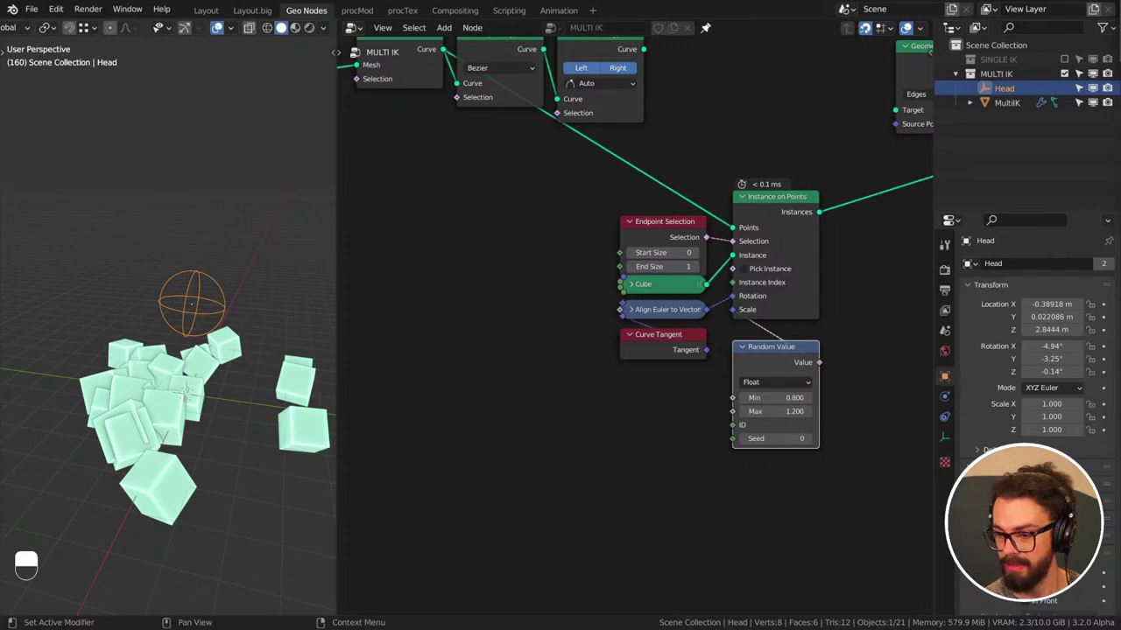
# - Pan to the ETK_Selection node in the tree and select it
pyautogui.middleClick(669, 452)
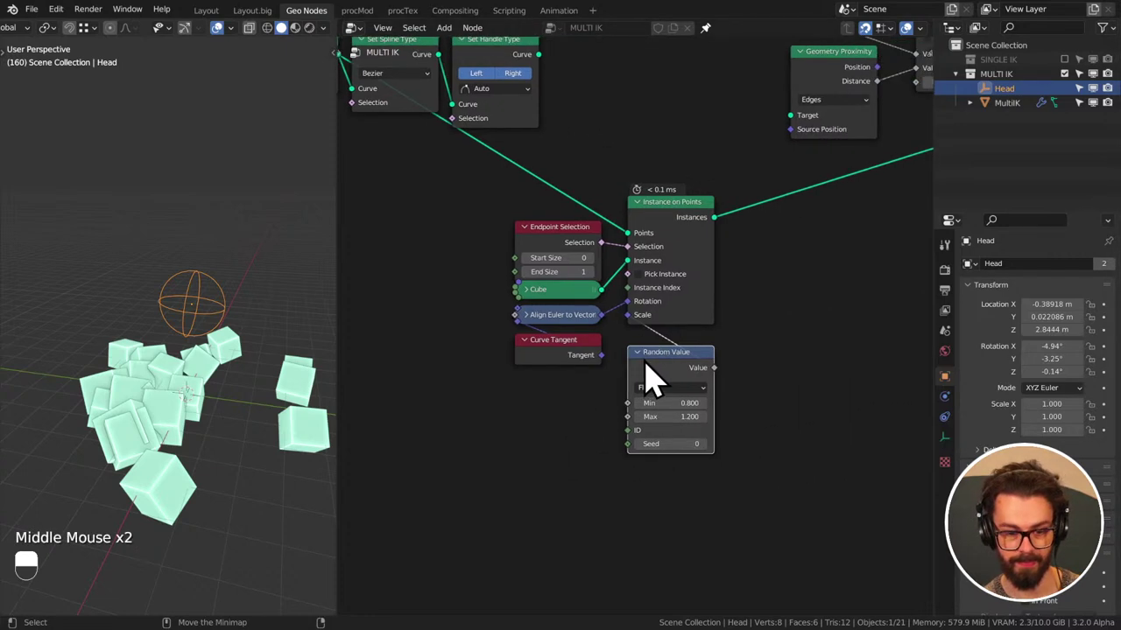
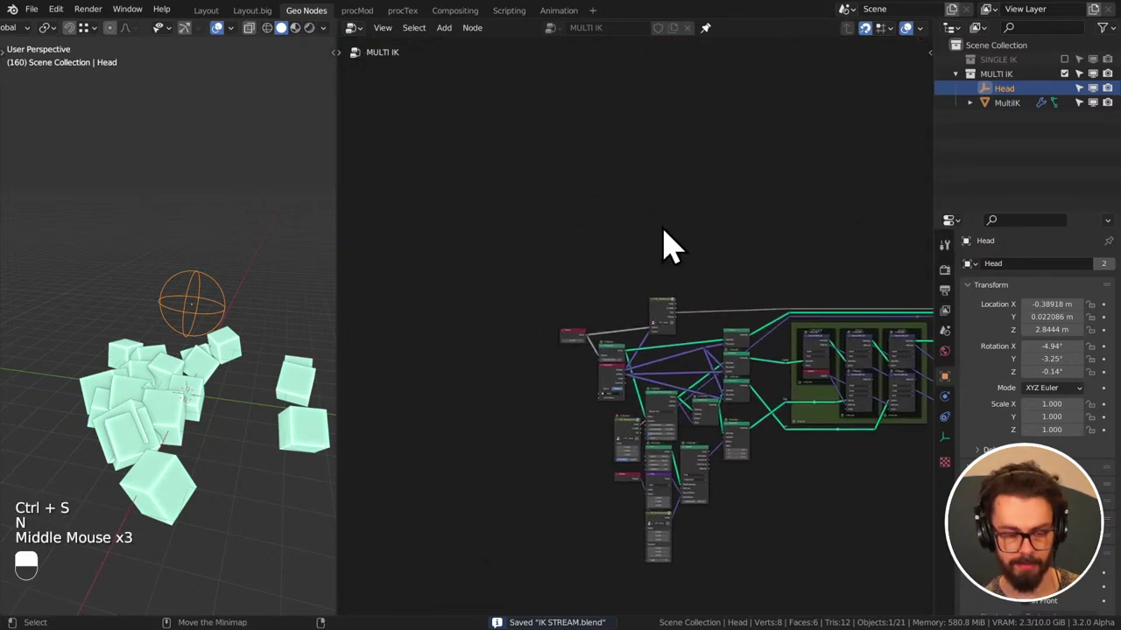
pyautogui.scroll(3)
pyautogui.middleClick(630, 246)
pyautogui.scroll(3)
pyautogui.click(657, 240)
pyautogui.middleClick(806, 272)
pyautogui.middleClick(760, 310)
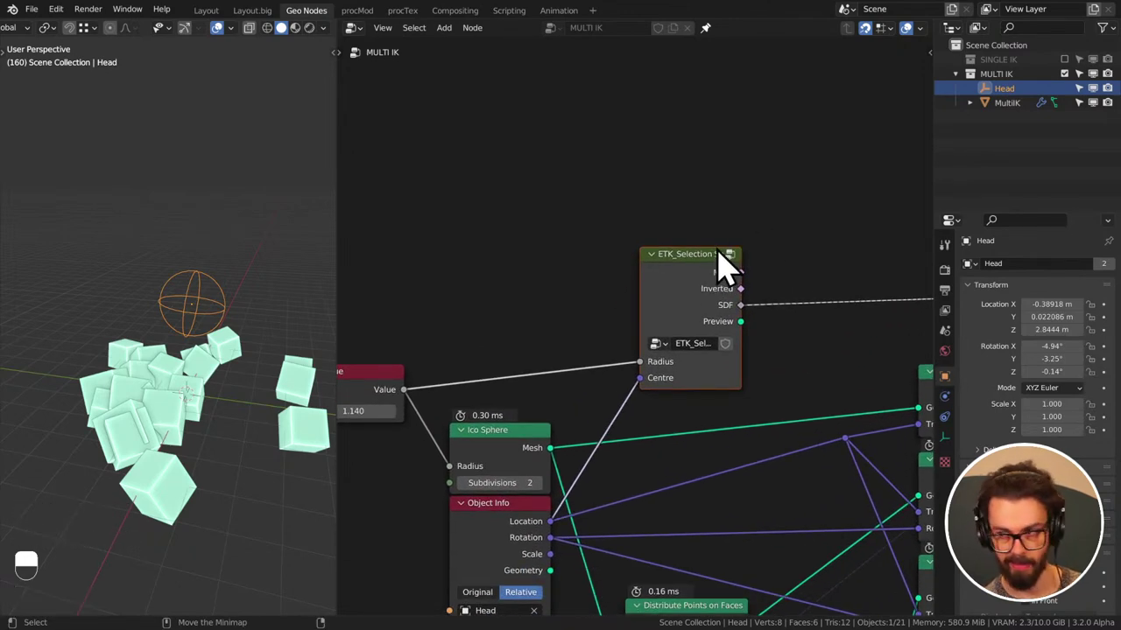
pyautogui.click(703, 277)
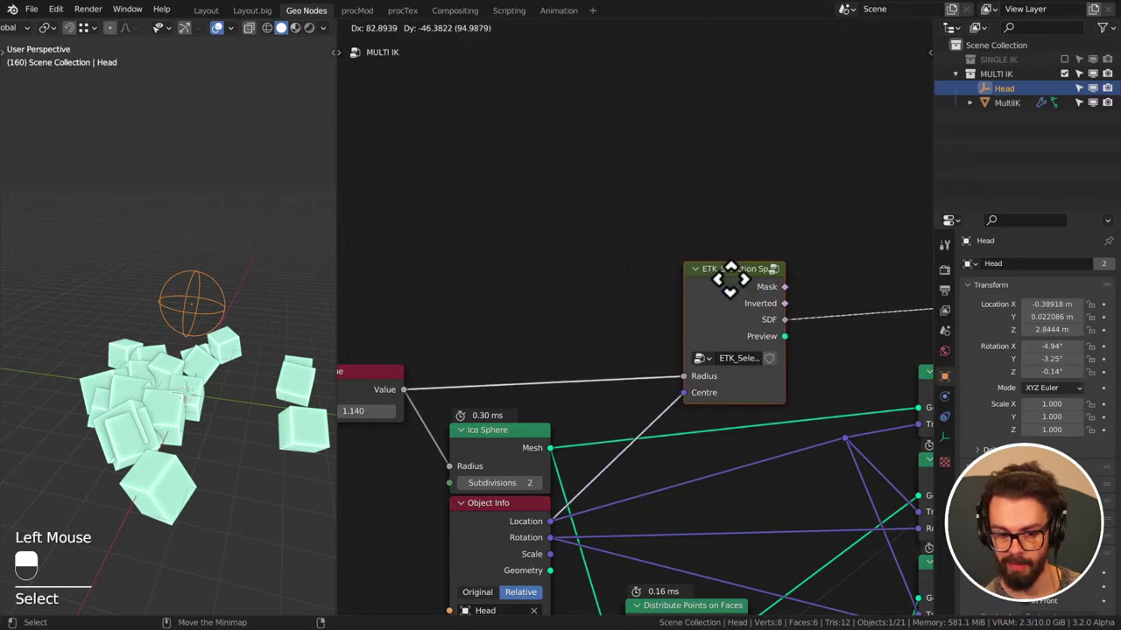
pyautogui.middleClick(750, 300)
pyautogui.scroll(-3)
pyautogui.middleClick(737, 319)
# - Duplicate the ETK selection node with a 3.1 m radius, place the copy above the original, and save
pyautogui.click(460, 364)
pyautogui.press('g')
pyautogui.moveTo(496, 391); pyautogui.dragTo(511, 353)
pyautogui.moveTo(511, 352); pyautogui.dragTo(630, 310)
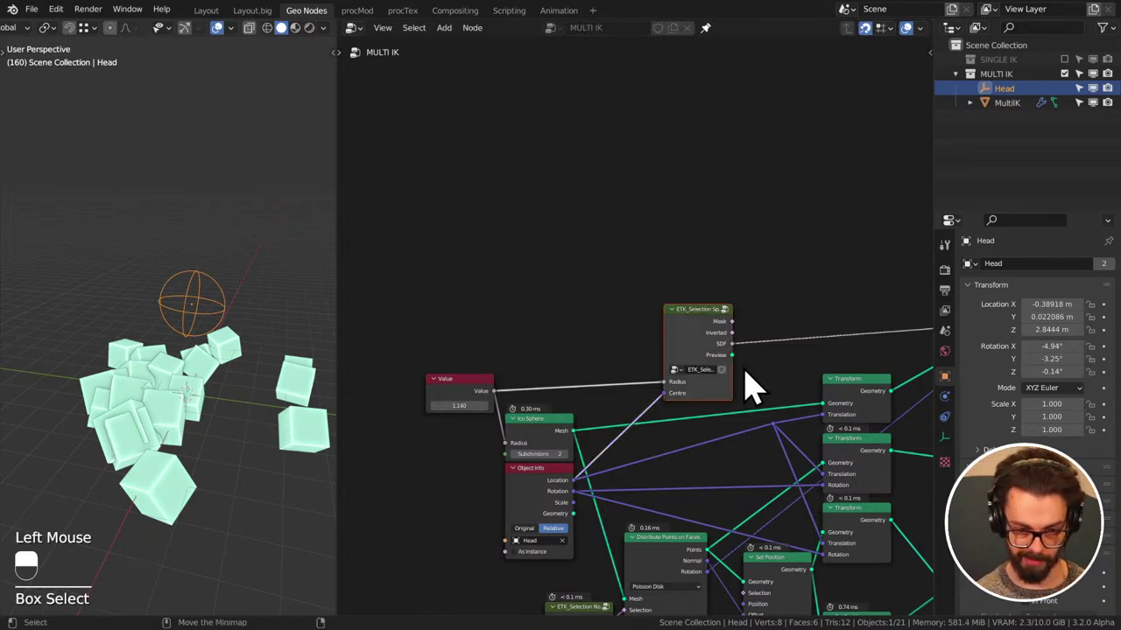
pyautogui.moveTo(751, 379); pyautogui.dragTo(735, 271)
pyautogui.moveTo(751, 379); pyautogui.dragTo(640, 321)
pyautogui.press('shift+d')
pyautogui.moveTo(564, 524); pyautogui.dragTo(641, 321)
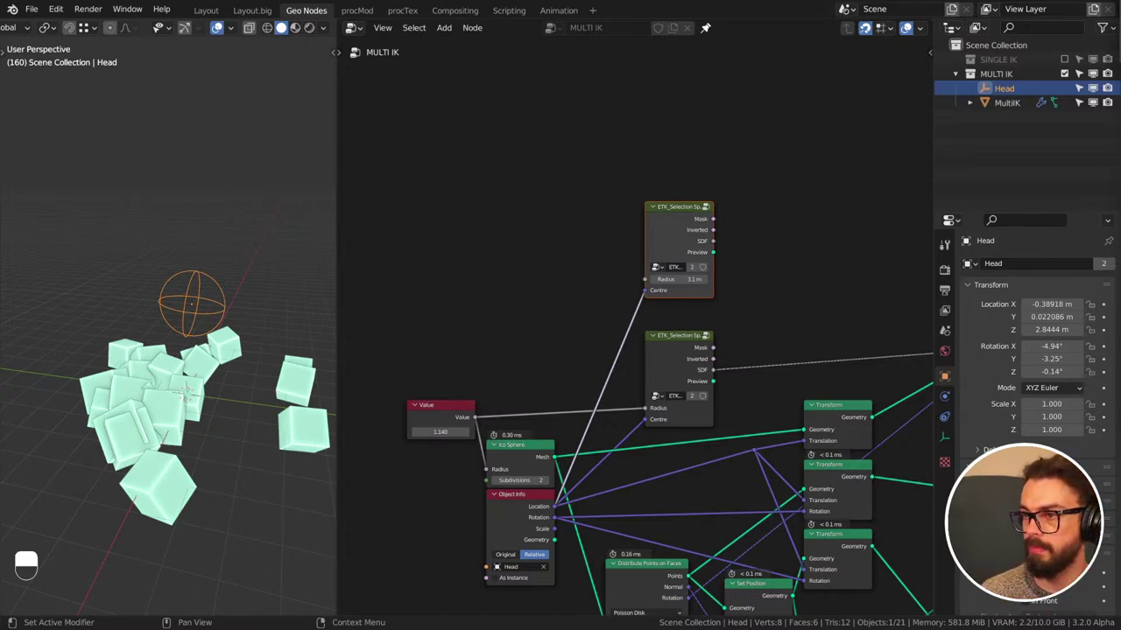
pyautogui.moveTo(365, 192); pyautogui.dragTo(201, 164)
pyautogui.press('ctrl+s')
# - Bring up the File menu to append the FEET object
pyautogui.press('F4')
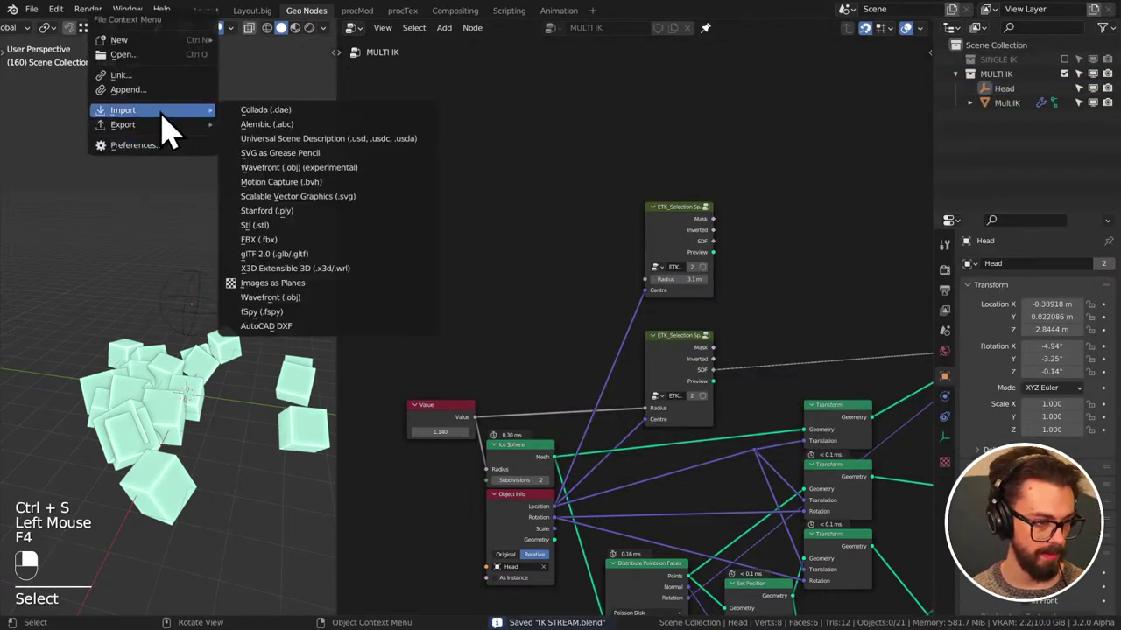
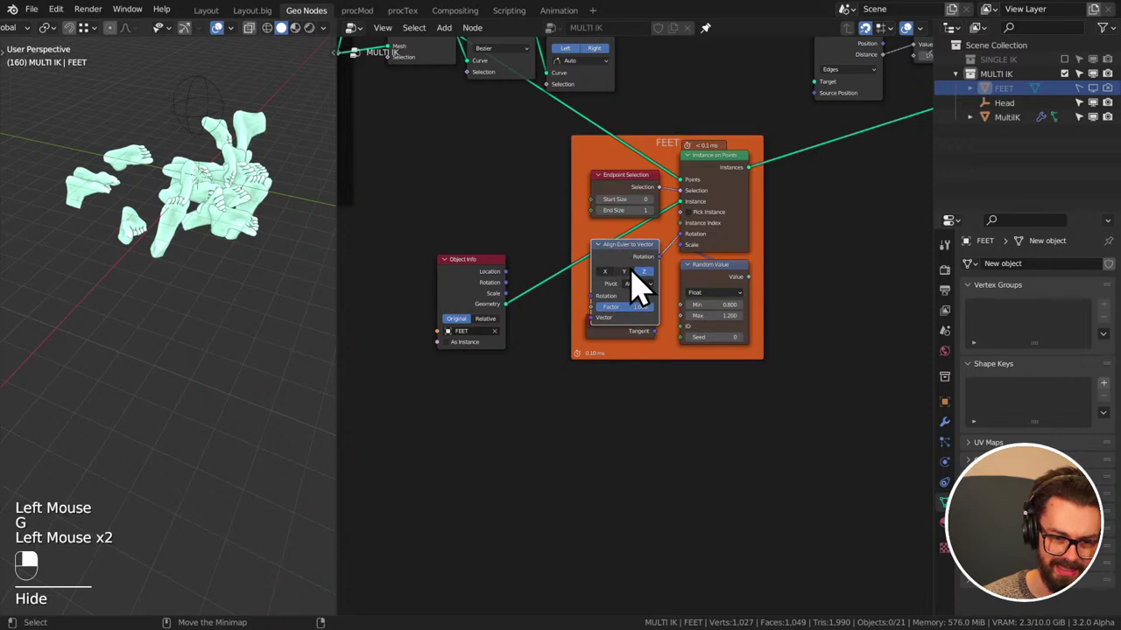
# - Move the Head and pan the node tree to the FEET instancing nodes for the Transform rotation
pyautogui.press('g')
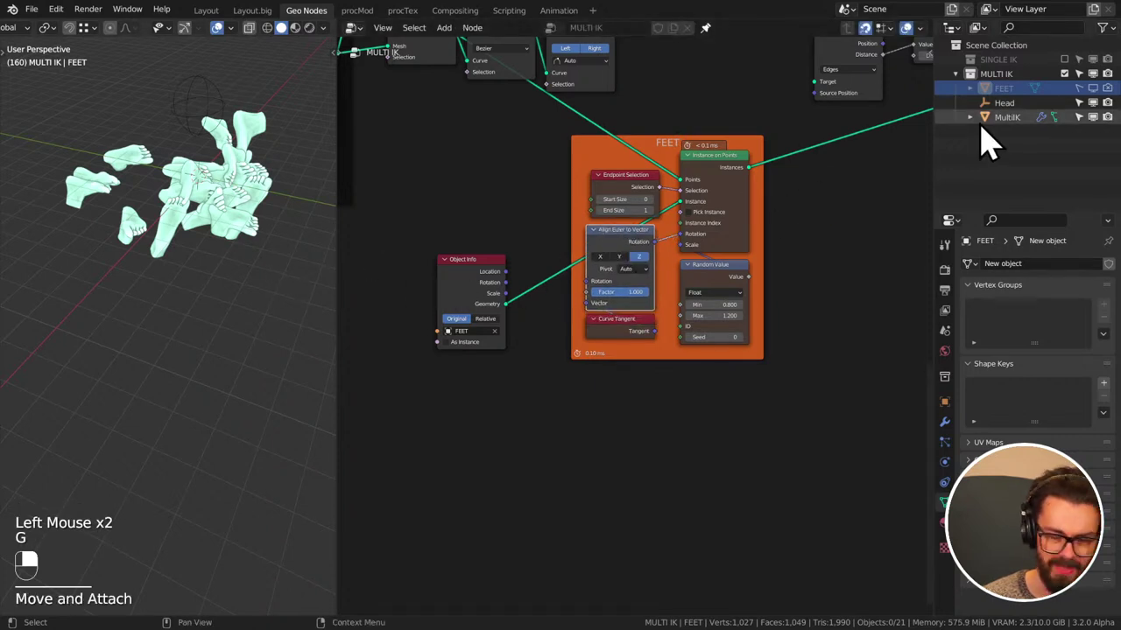
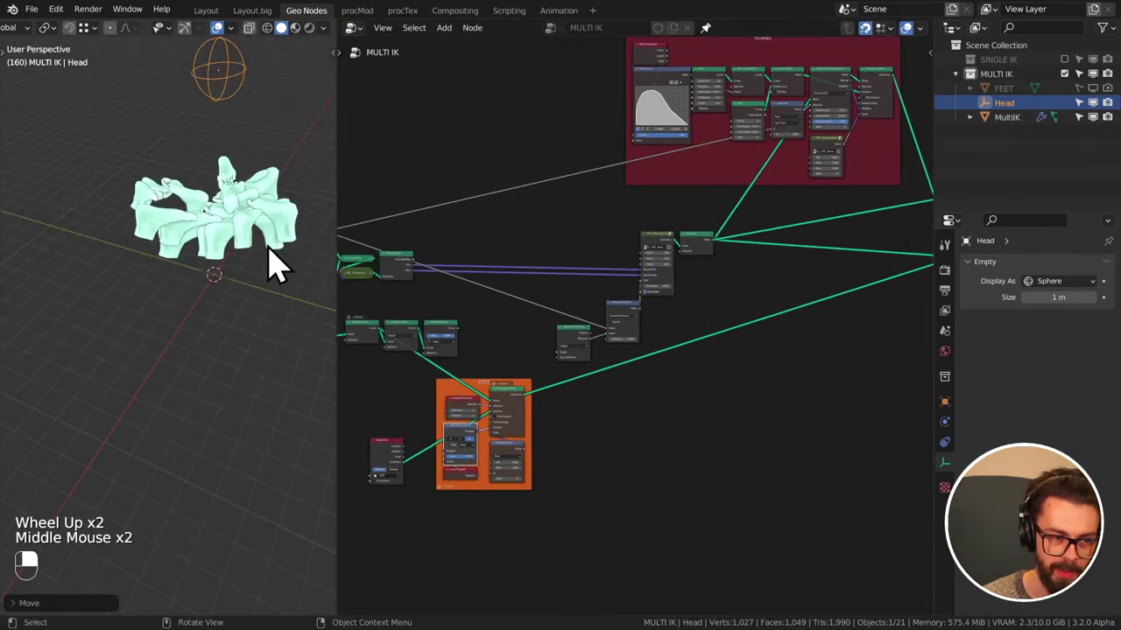
pyautogui.scroll(3)
pyautogui.middleClick(273, 251)
pyautogui.middleClick(218, 328)
pyautogui.middleClick(279, 346)
pyautogui.scroll(-3)
pyautogui.middleClick(271, 308)
pyautogui.scroll(-3)
pyautogui.middleClick(641, 268)
pyautogui.scroll(3)
pyautogui.middleClick(500, 304)
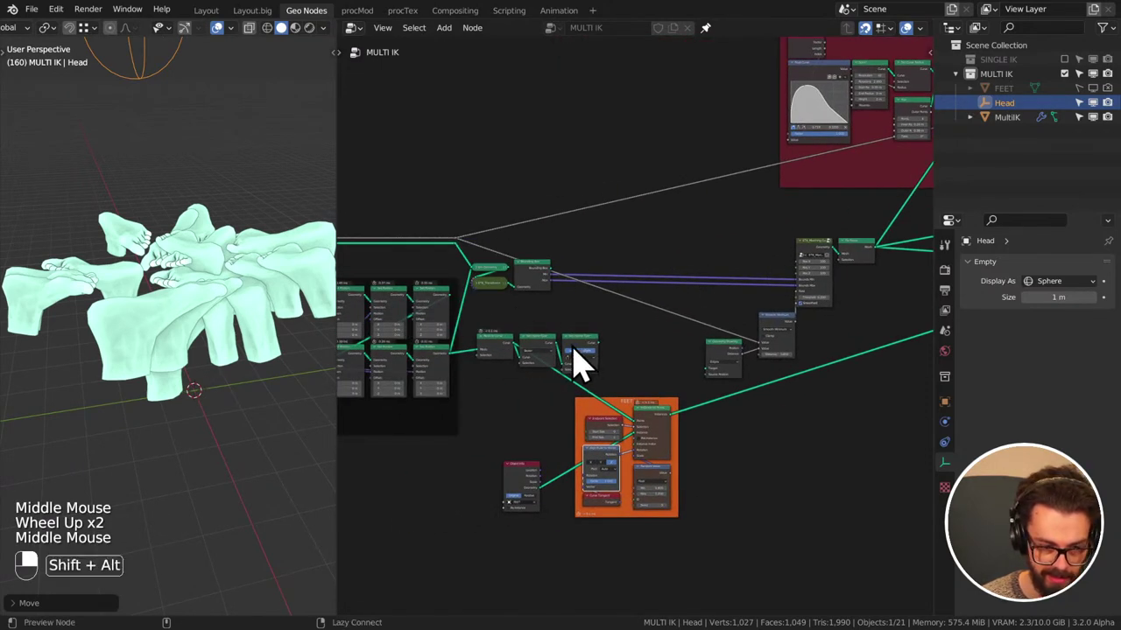
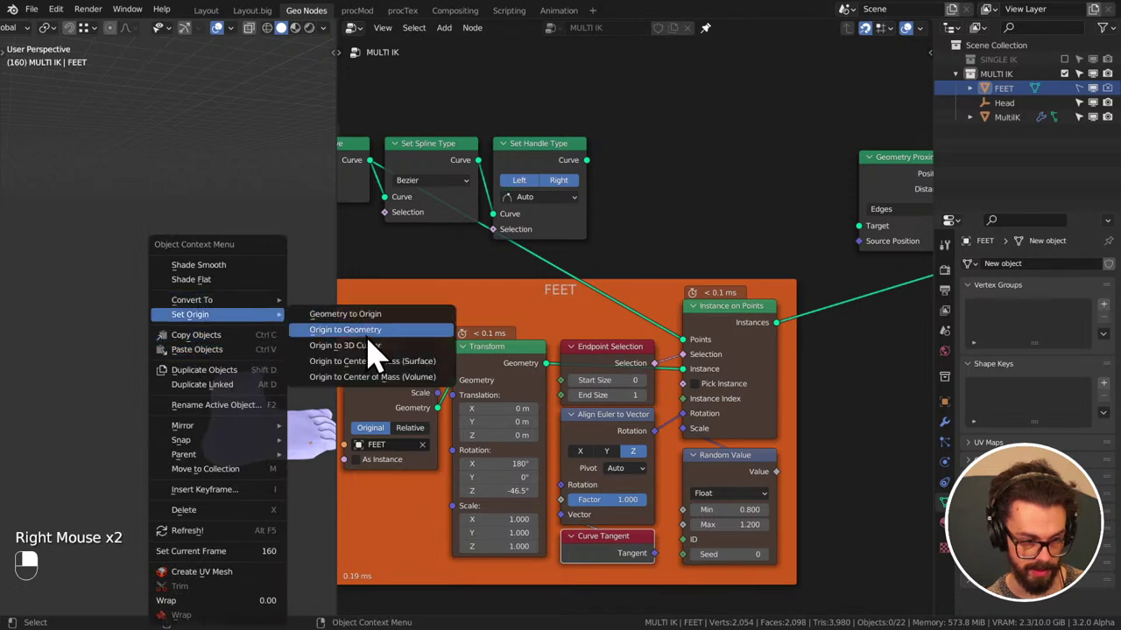
# - Set the FEET object's origin to the 3D cursor via the viewport context menu
pyautogui.click(259, 401)
pyautogui.click(258, 401)
pyautogui.click(259, 439)
pyautogui.click(293, 463)
pyautogui.middleClick(287, 372)
pyautogui.middleClick(292, 383)
pyautogui.press('Tab')
pyautogui.press('Tab')
pyautogui.click(189, 385)
pyautogui.click(266, 450)
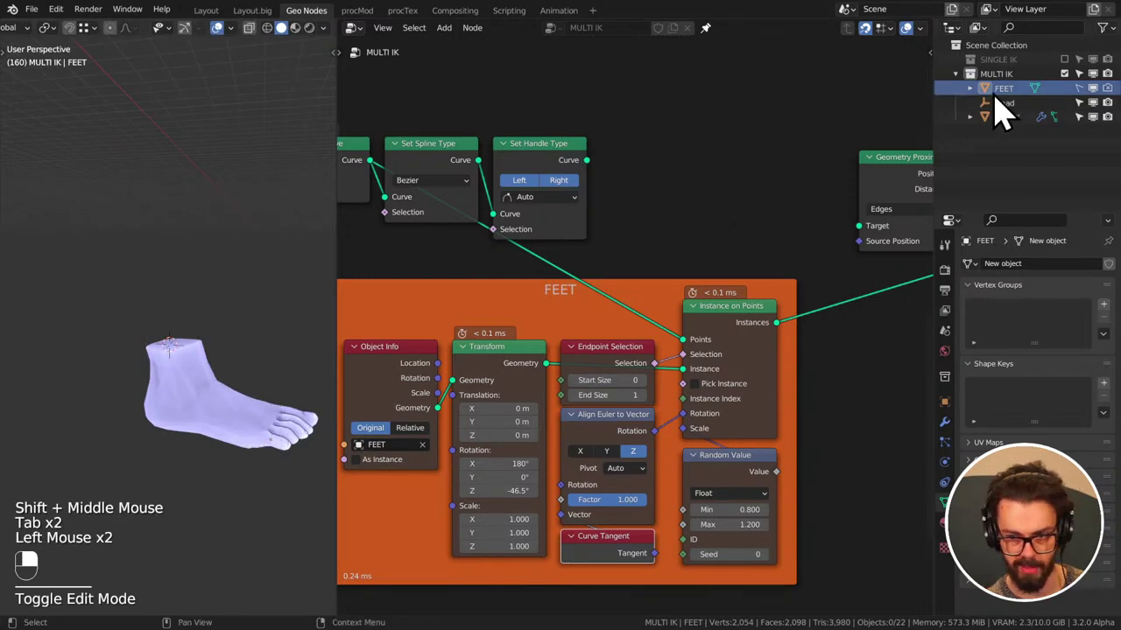
# - Adjust FEET's visibility toggles and selection in the Outliner and viewport
pyautogui.click(1011, 121)
pyautogui.middleClick(1011, 121)
pyautogui.rightClick(1010, 121)
pyautogui.click(1013, 110)
pyautogui.middleClick(1013, 109)
pyautogui.rightClick(1013, 110)
pyautogui.click(1090, 107)
pyautogui.middleClick(1090, 107)
pyautogui.rightClick(1090, 107)
pyautogui.click(250, 413)
pyautogui.middleClick(250, 413)
pyautogui.rightClick(250, 414)
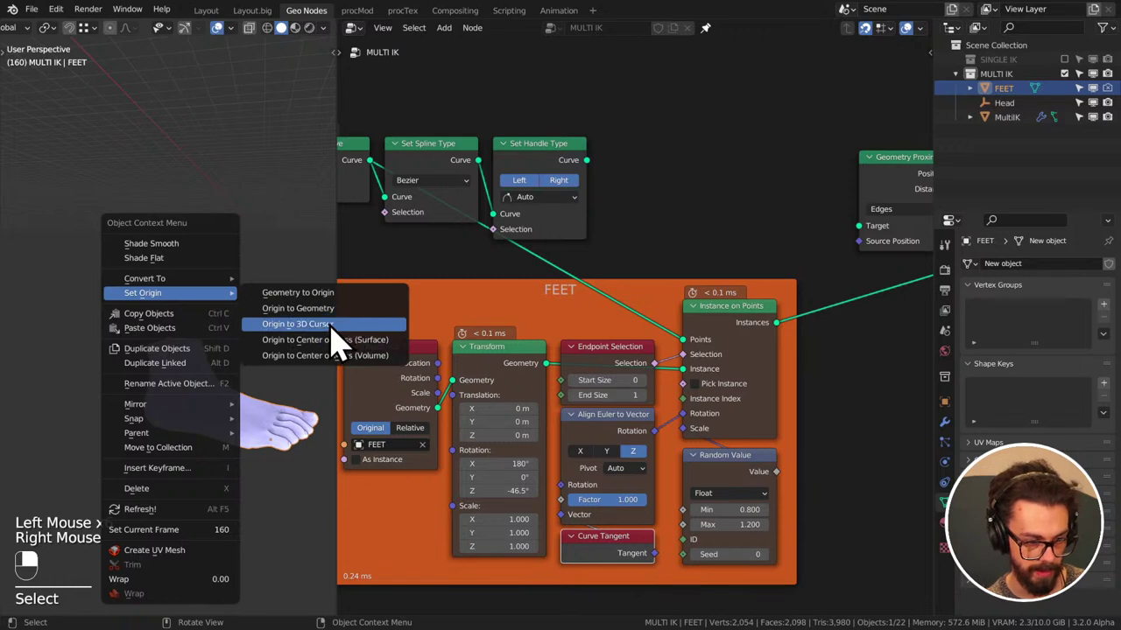
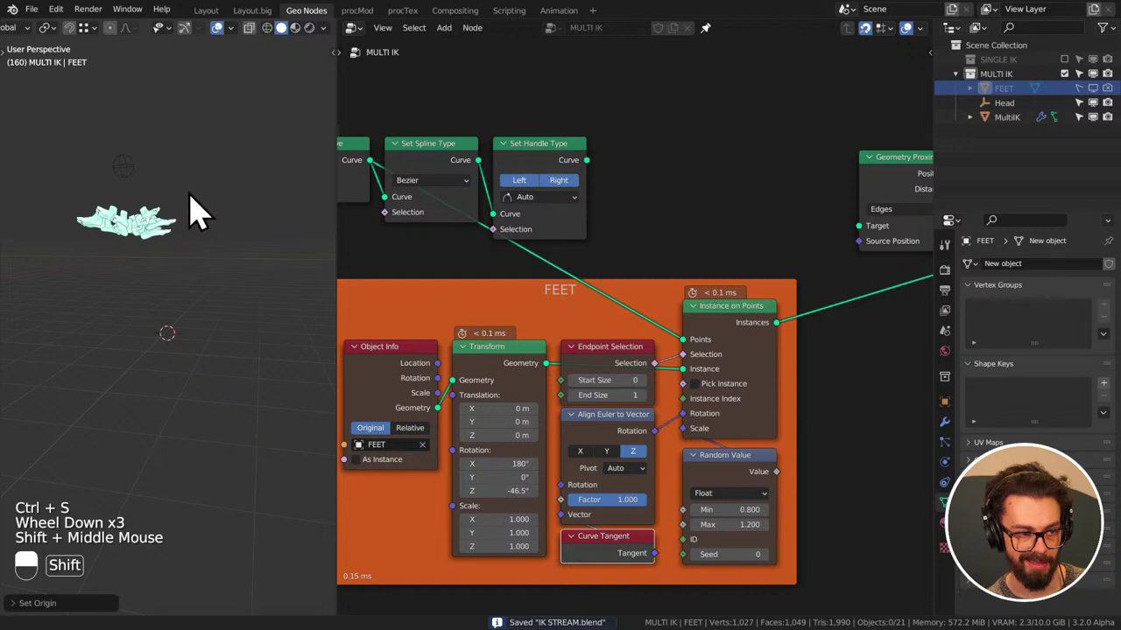
# - Review the FEET object in the viewport and save IK STREAM.blend
pyautogui.middleClick(198, 242)
pyautogui.scroll(3)
pyautogui.click(135, 167)
pyautogui.middleClick(136, 192)
pyautogui.middleClick(212, 271)
pyautogui.press('ctrl+s')
# - Route the FEET instances through Realize Instances and Mesh to SDF toward Marching Cubes, then select MultiIK
pyautogui.moveTo(228, 314); pyautogui.dragTo(659, 462)
pyautogui.scroll(-3)
pyautogui.middleClick(704, 346)
pyautogui.middleClick(655, 304)
pyautogui.middleClick(778, 341)
pyautogui.press('shift+a')
pyautogui.press('g')
pyautogui.press('g')
pyautogui.press('shift+a')
pyautogui.scroll(3)
pyautogui.middleClick(759, 336)
pyautogui.press('g')
pyautogui.press('g')
pyautogui.middleClick(761, 278)
pyautogui.scroll(-3)
pyautogui.moveTo(714, 390); pyautogui.dragTo(468, 278)
pyautogui.press('g')
pyautogui.click(659, 462)
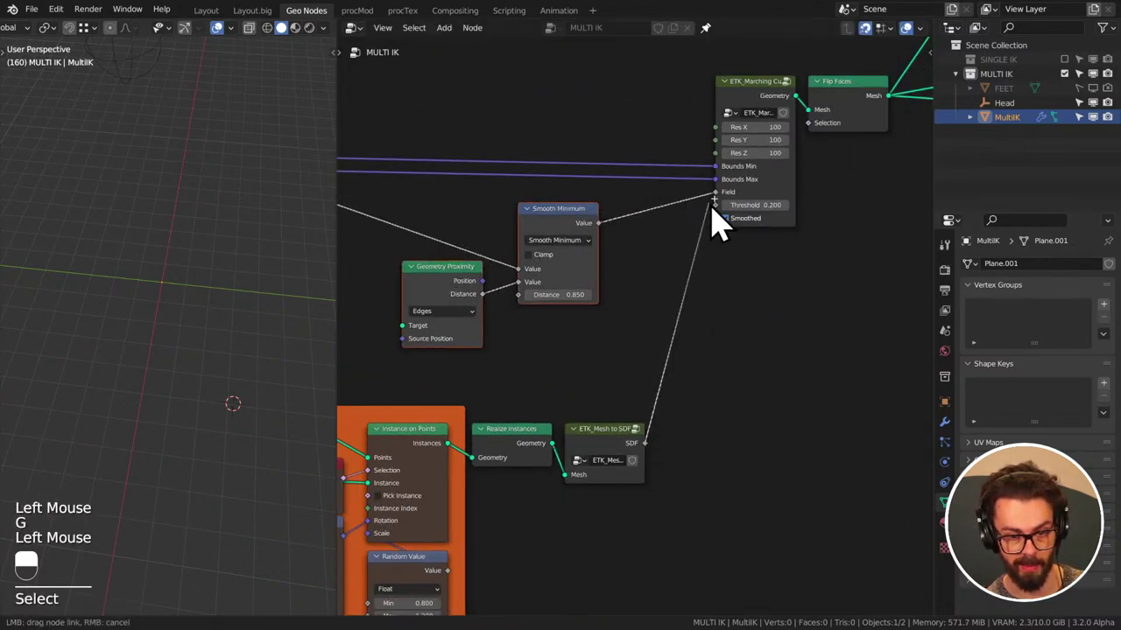
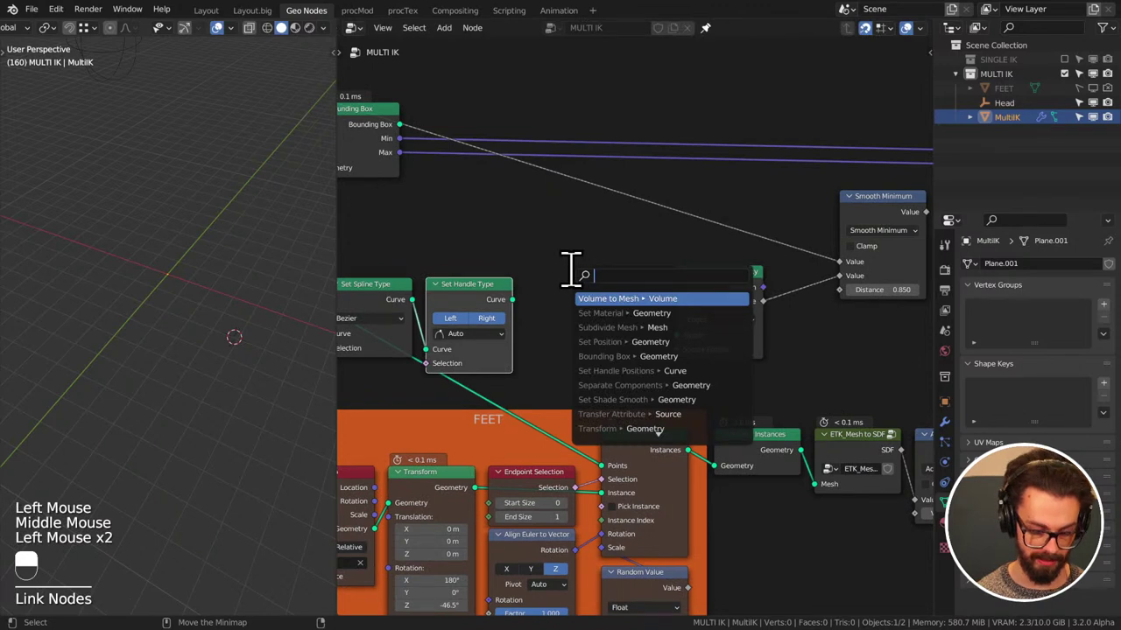
# - Add a Curve to Mesh node from the Shift+A search before Geometry Proximity
pyautogui.press('BackSpace')
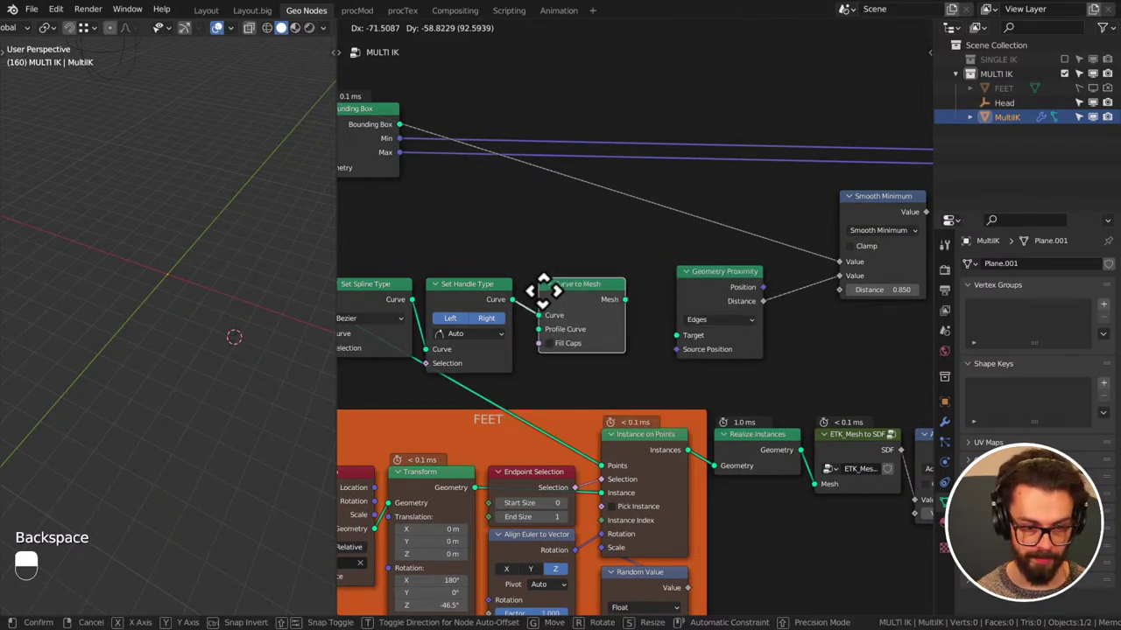
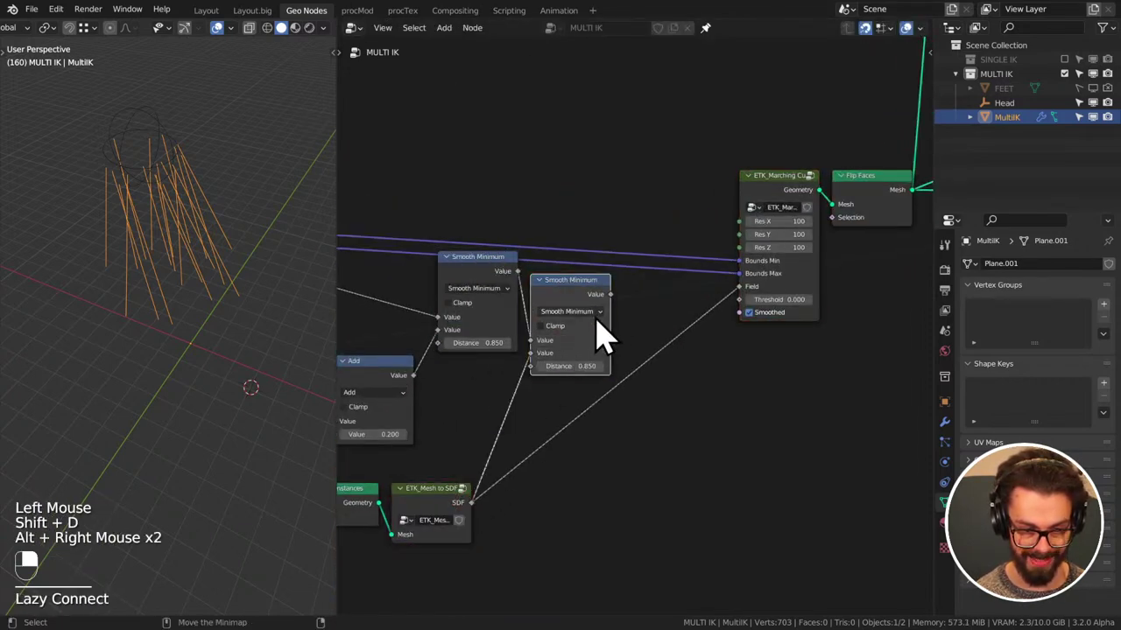
# - Switch the Math node to Subtract 0.300 and wire it into the Smooth Minimum blend, then save
pyautogui.rightClick(625, 312)
pyautogui.click(625, 312)
pyautogui.moveTo(817, 217); pyautogui.dragTo(765, 299)
pyautogui.moveTo(817, 217); pyautogui.dragTo(530, 352)
pyautogui.press('ctrl+s')
pyautogui.middleClick(742, 311)
pyautogui.click(789, 213)
pyautogui.middleClick(543, 365)
pyautogui.middleClick(663, 361)
pyautogui.scroll(3)
pyautogui.click(530, 352)
pyautogui.middleClick(240, 323)
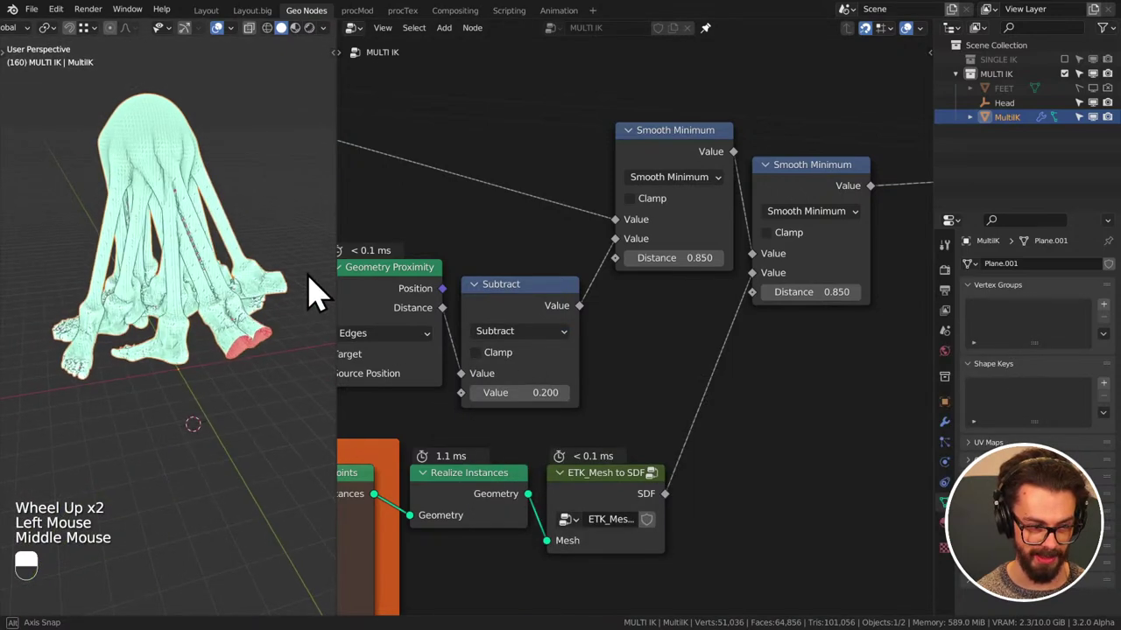
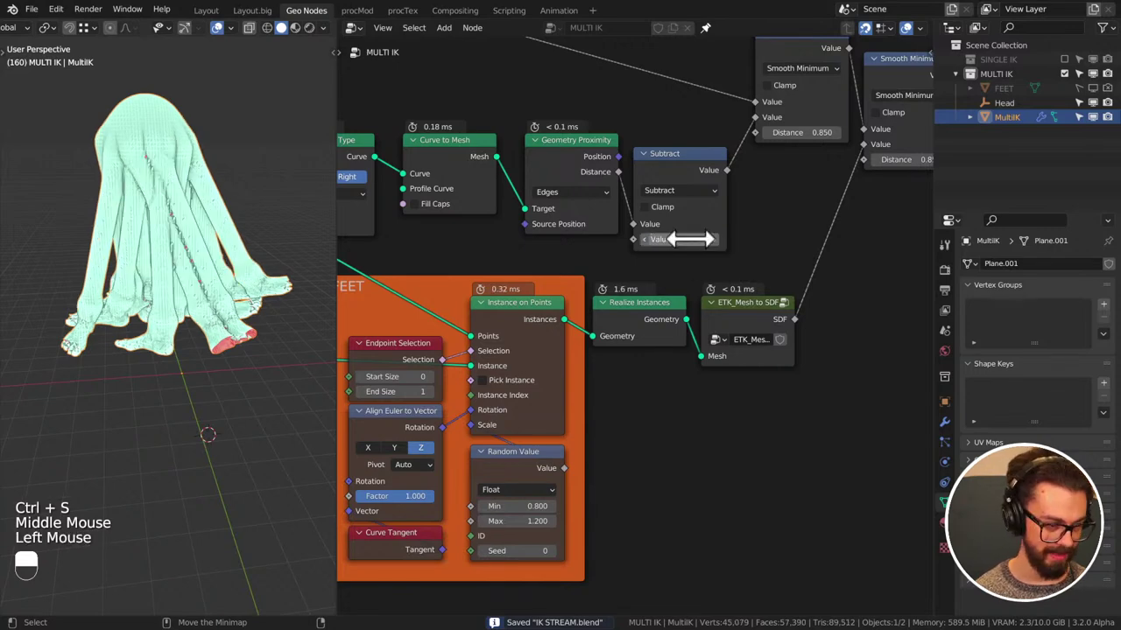
# - Save the file, inspect the generated mesh and start editing the Marching Cubes resolution
pyautogui.press('ctrl+s')
pyautogui.middleClick(253, 318)
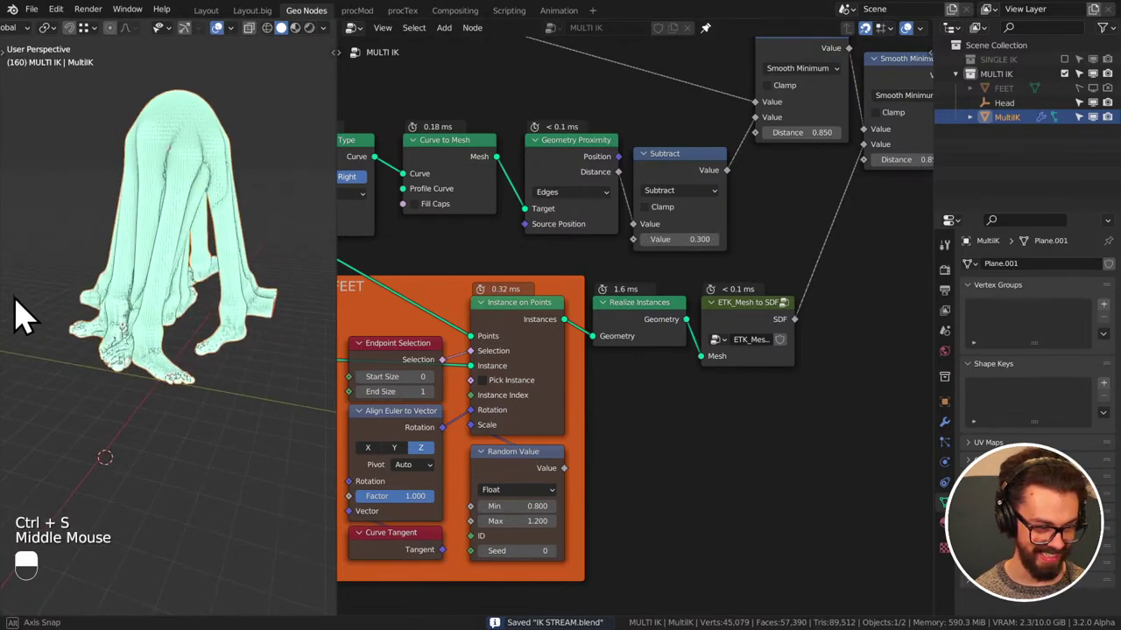
pyautogui.press('ctrl+s')
pyautogui.middleClick(763, 272)
pyautogui.scroll(-3)
pyautogui.middleClick(696, 285)
pyautogui.middleClick(742, 261)
pyautogui.click(674, 222)
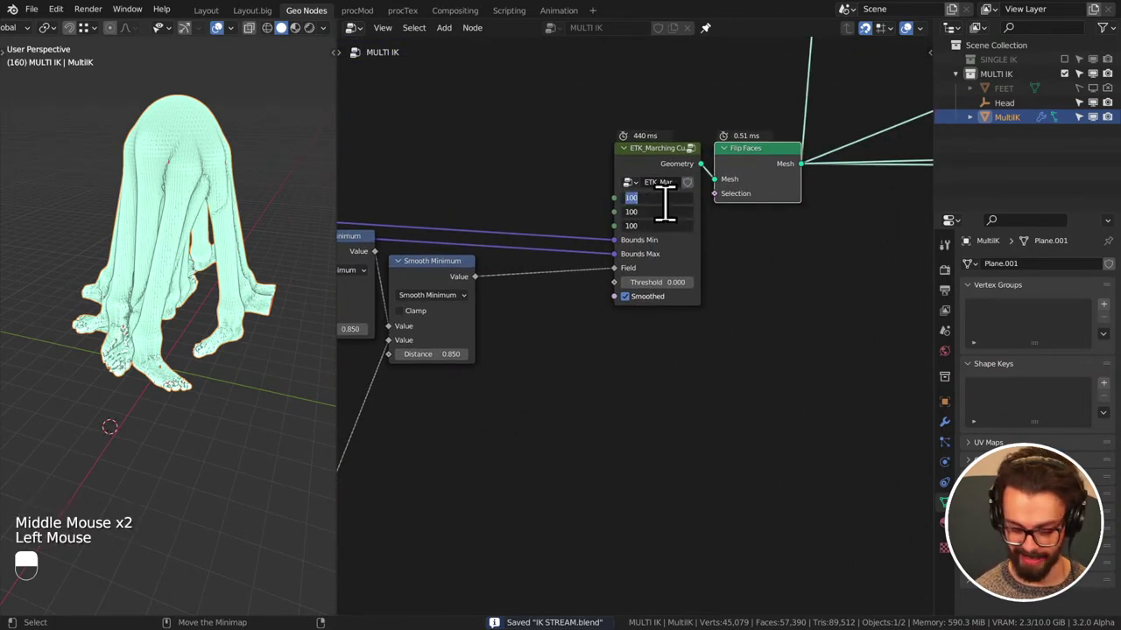
# - Set the Marching Cubes resolution to 200 then 50 on every axis and check the result
pyautogui.press('KP_0')
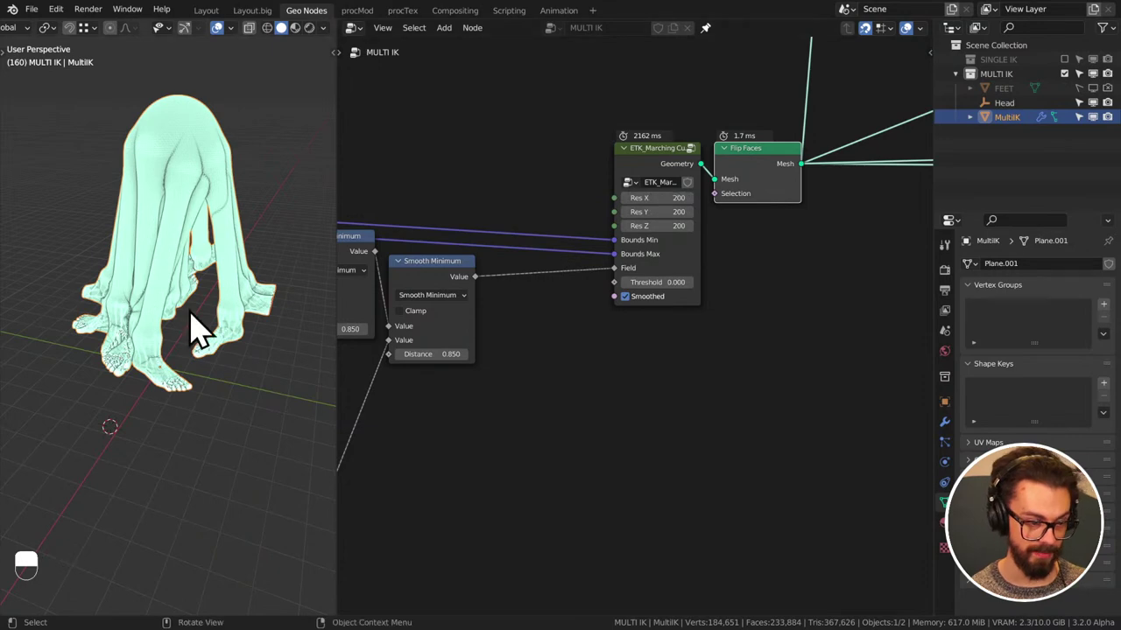
pyautogui.middleClick(206, 387)
pyautogui.scroll(3)
pyautogui.scroll(-3)
pyautogui.middleClick(222, 363)
pyautogui.scroll(-3)
pyautogui.middleClick(238, 344)
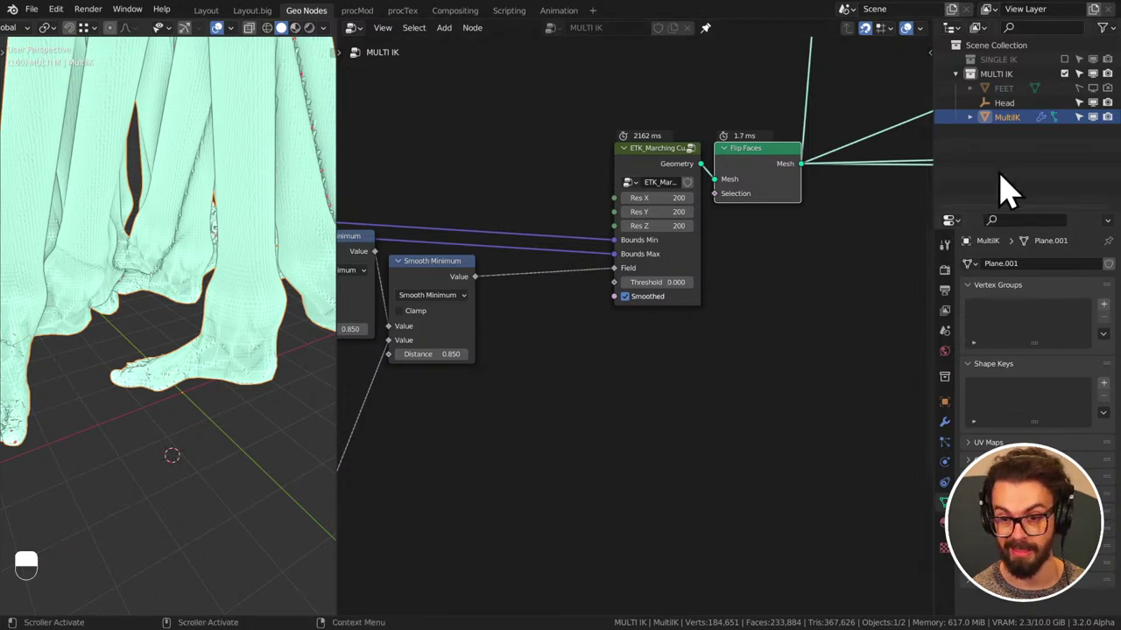
pyautogui.click(1096, 107)
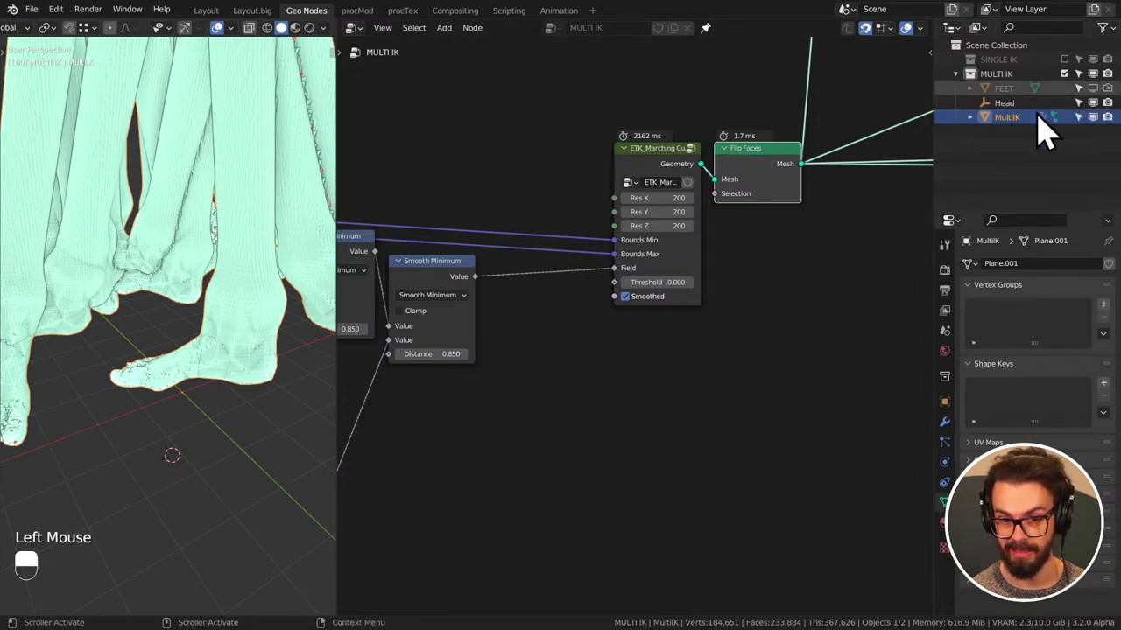
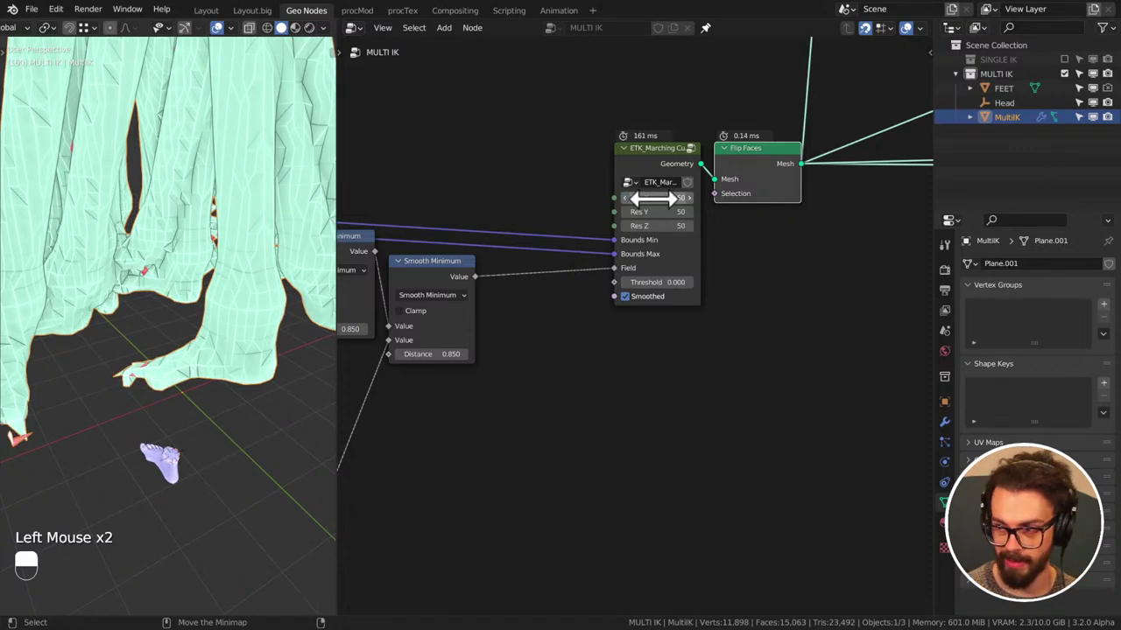
# - Select FEET and move it 20 cm down along the Z axis
pyautogui.click(190, 480)
pyautogui.rightClick(190, 479)
pyautogui.press('KP_Enter')
pyautogui.press('KP_Decimal')
pyautogui.press('KP_1')
pyautogui.press('Tab')
pyautogui.press('a')
pyautogui.press('g')
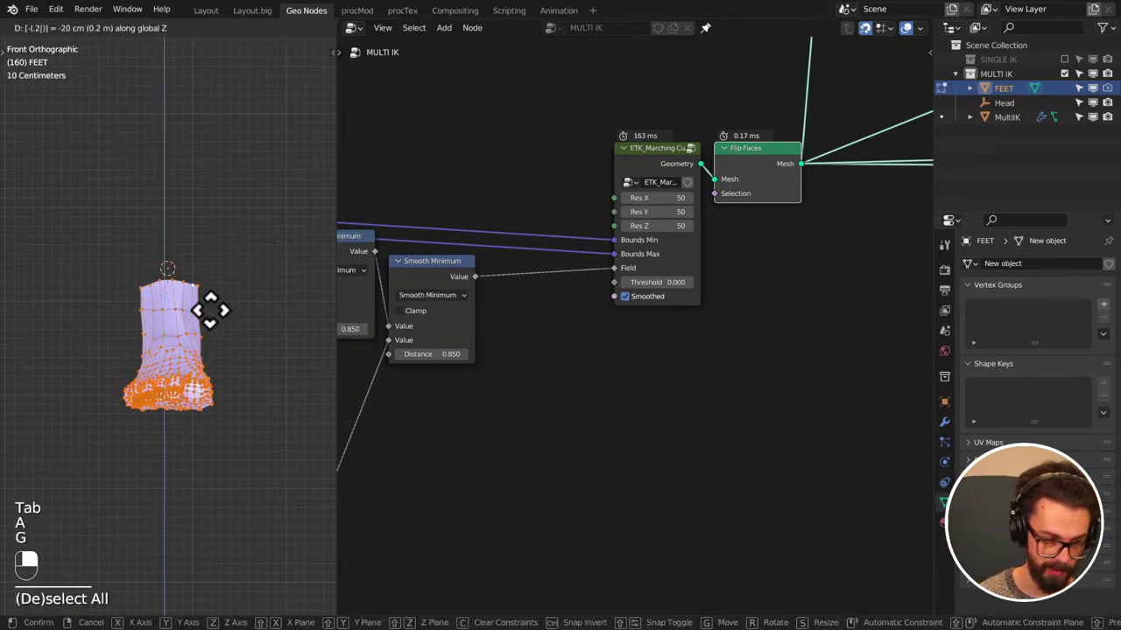
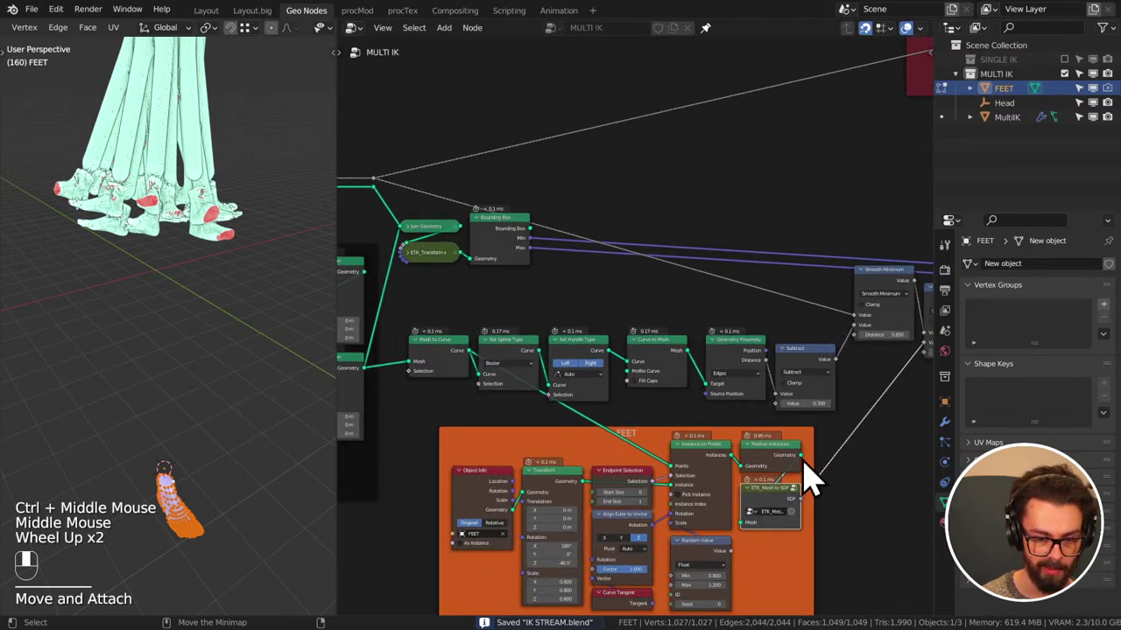
# - Reshape the FEET mesh vertices in Edit Mode, return to Object Mode and save
pyautogui.moveTo(740, 474); pyautogui.dragTo(503, 238)
pyautogui.scroll(-3)
pyautogui.scroll(3)
pyautogui.press('Tab')
pyautogui.moveTo(502, 238); pyautogui.dragTo(813, 477)
pyautogui.moveTo(813, 477); pyautogui.dragTo(504, 307)
pyautogui.rightClick(504, 307)
pyautogui.middleClick(766, 259)
pyautogui.middleClick(752, 250)
pyautogui.click(714, 271)
pyautogui.moveTo(713, 271); pyautogui.dragTo(196, 312)
pyautogui.press('ctrl+s')
# - Raise the Marching Cubes resolution to 100 per axis for a denser mesh and save
pyautogui.middleClick(118, 221)
pyautogui.middleClick(155, 249)
pyautogui.scroll(-3)
pyautogui.middleClick(194, 262)
pyautogui.middleClick(223, 315)
pyautogui.press('ctrl+s')
pyautogui.scroll(-3)
pyautogui.middleClick(186, 294)
pyautogui.middleClick(216, 323)
pyautogui.moveTo(405, 342); pyautogui.dragTo(639, 281)
pyautogui.press('ctrl+s')
# - Inspect the denser generated mesh in the viewport and save IK STREAM.blend again
pyautogui.scroll(-3)
pyautogui.middleClick(520, 310)
pyautogui.middleClick(698, 309)
pyautogui.scroll(3)
pyautogui.press('ctrl+s')
pyautogui.middleClick(639, 281)
pyautogui.scroll(3)
pyautogui.middleClick(552, 350)
pyautogui.scroll(-3)
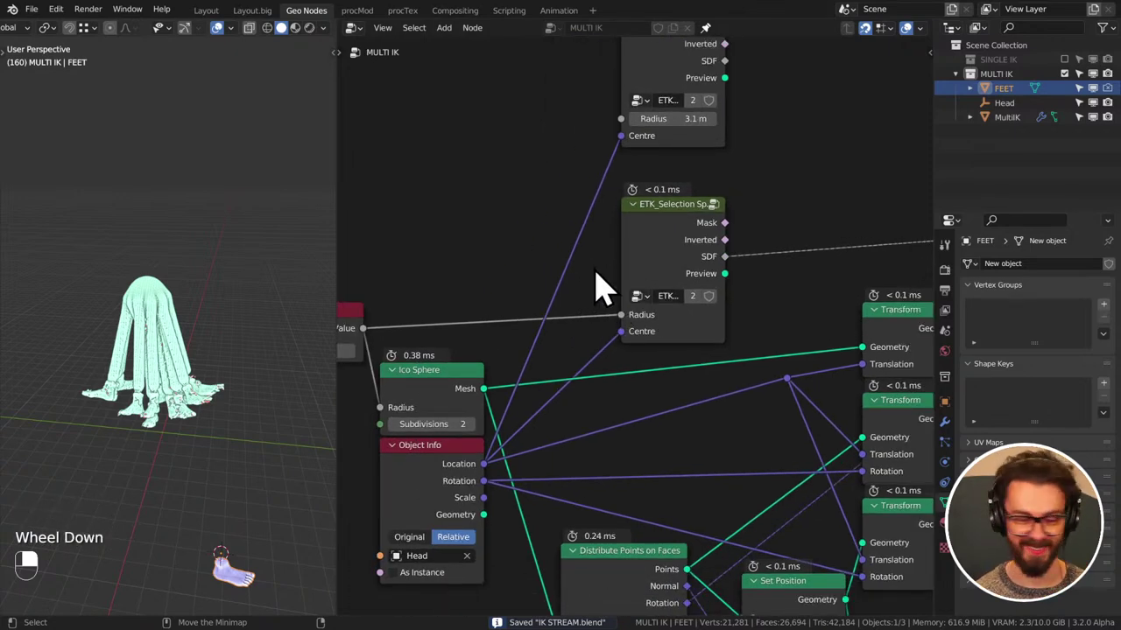
# - Select the Head empty and move it to test the head-driven motion
pyautogui.middleClick(576, 315)
pyautogui.middleClick(556, 297)
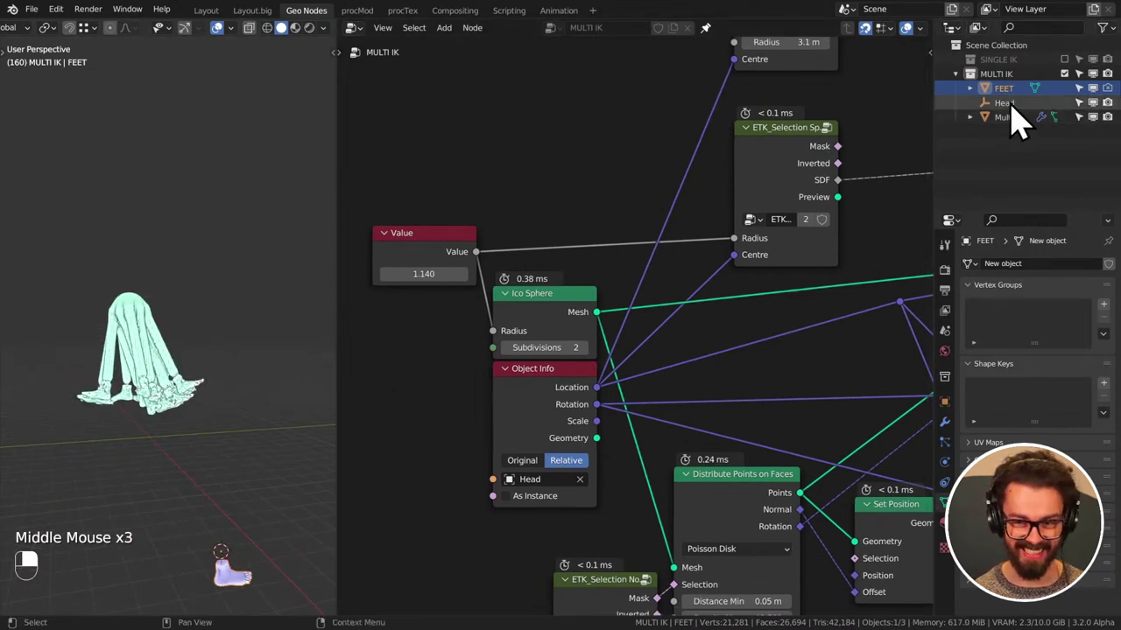
pyautogui.click(1021, 121)
pyautogui.middleClick(1021, 121)
pyautogui.press('g')
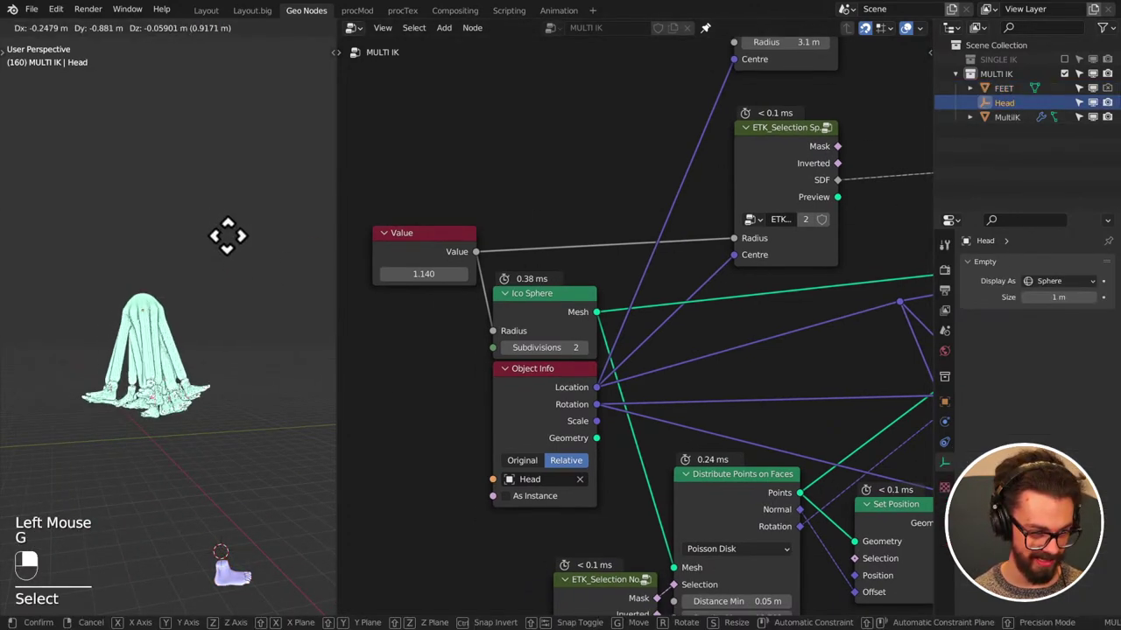
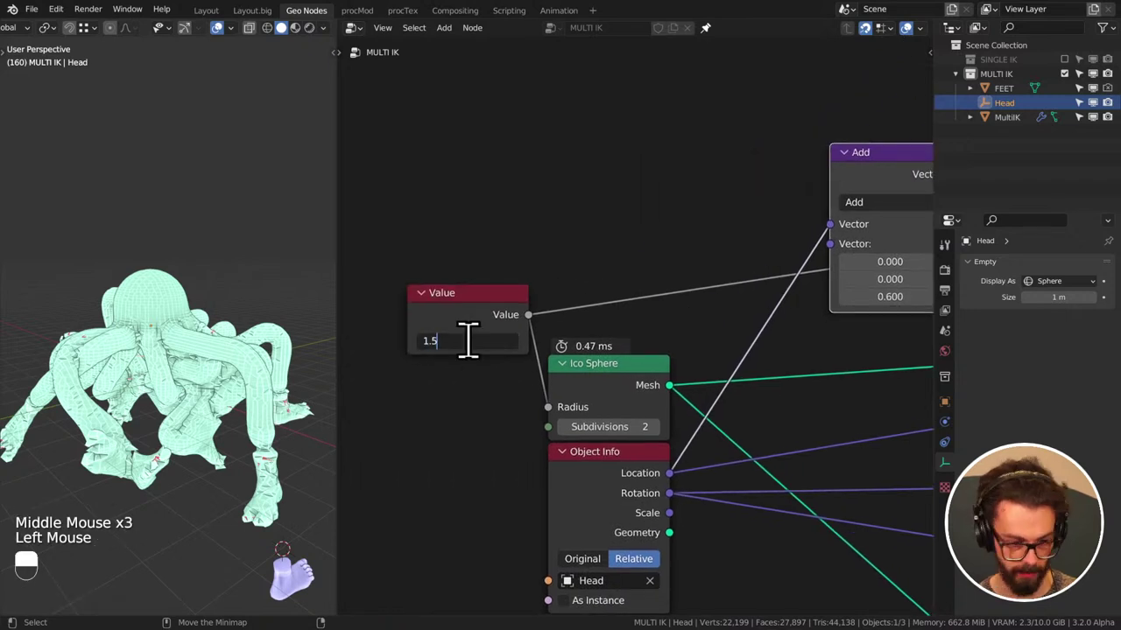
# - Tune the sphere scatter: radius to 1.5 then 1, Distance Min 0.05 m, Density Max 0.5, saving between edits
pyautogui.press('ctrl+s')
pyautogui.click(482, 359)
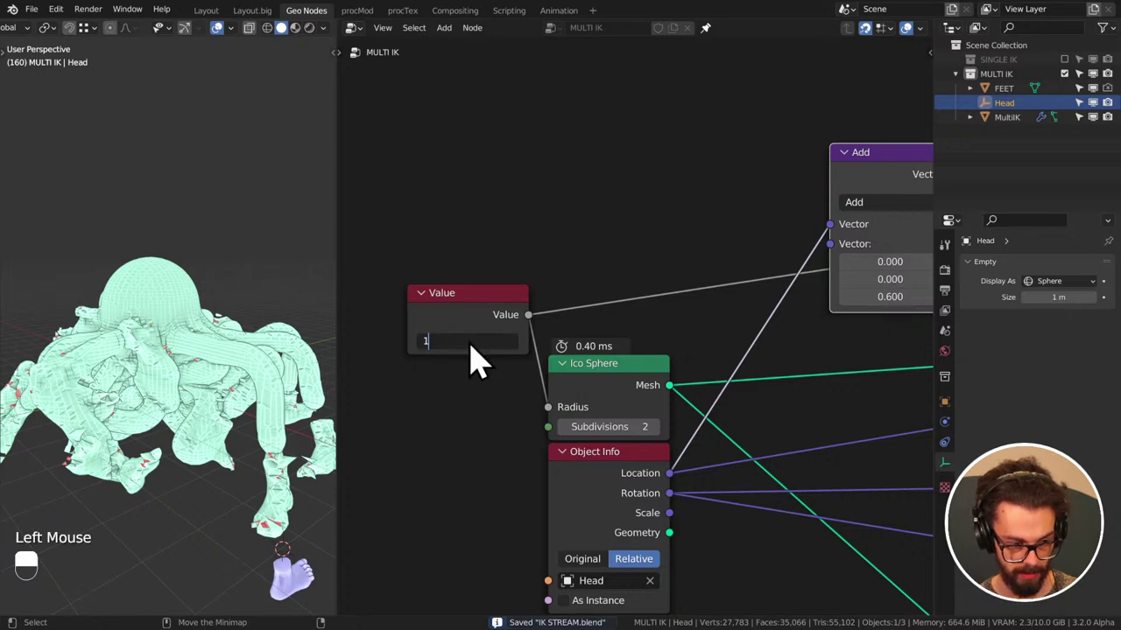
pyautogui.press('ctrl+s')
pyautogui.middleClick(212, 343)
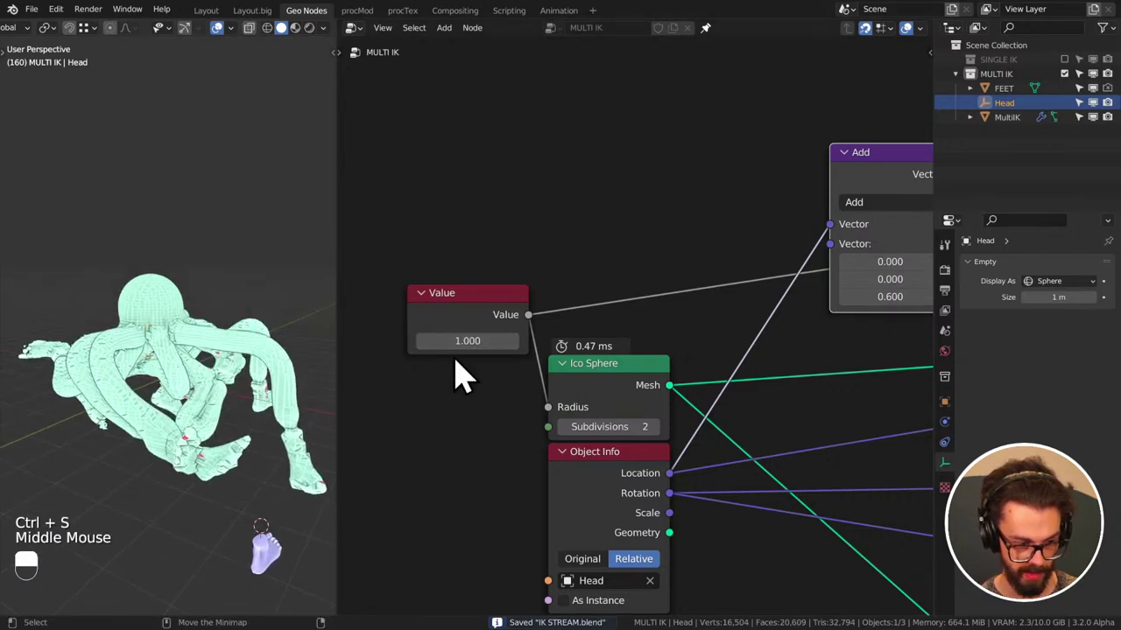
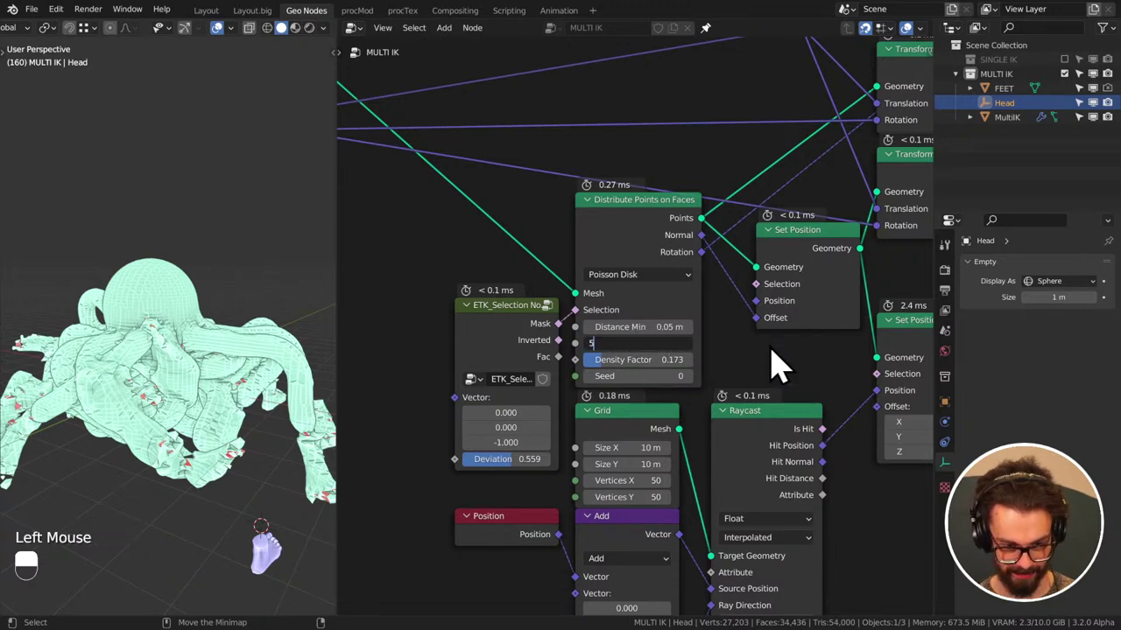
pyautogui.moveTo(155, 318); pyautogui.dragTo(202, 302)
pyautogui.press('ctrl+s')
pyautogui.click(651, 374)
pyautogui.middleClick(161, 363)
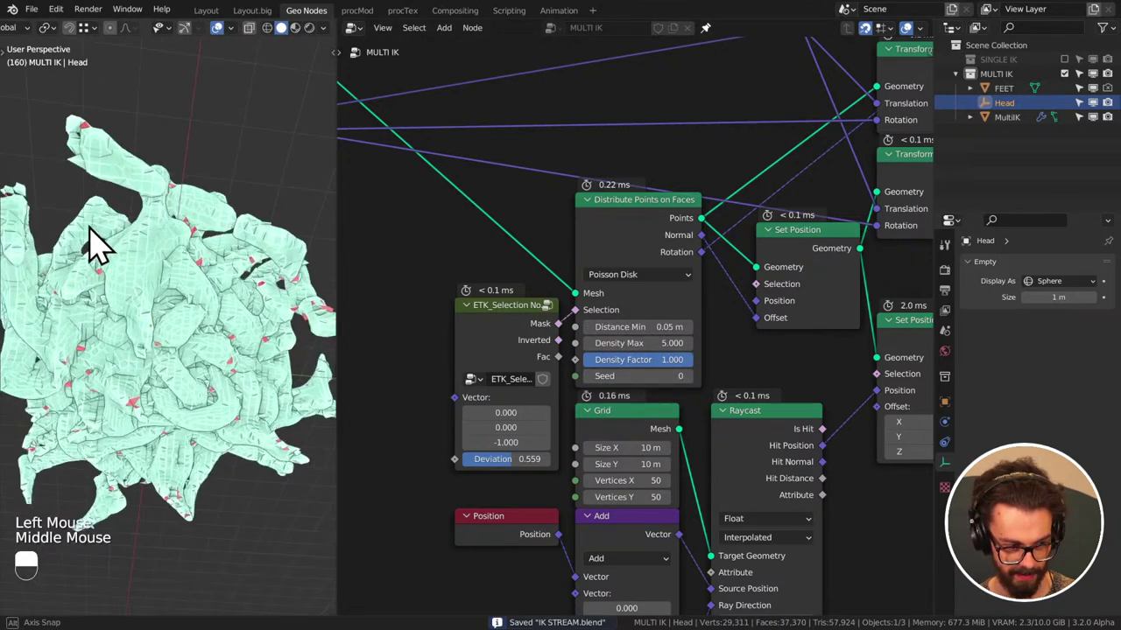
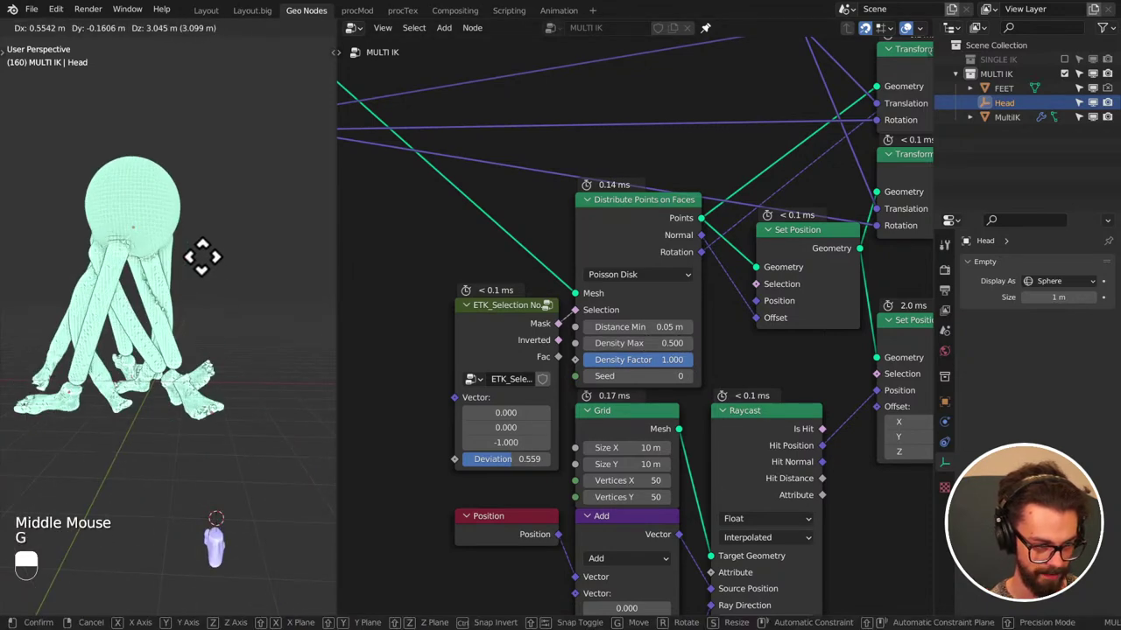
# - Hide the FEET object from the scene view in the Outliner and save the file
pyautogui.moveTo(188, 331); pyautogui.dragTo(1090, 102)
pyautogui.middleClick(202, 332)
pyautogui.press('ctrl+s')
pyautogui.click(1090, 102)
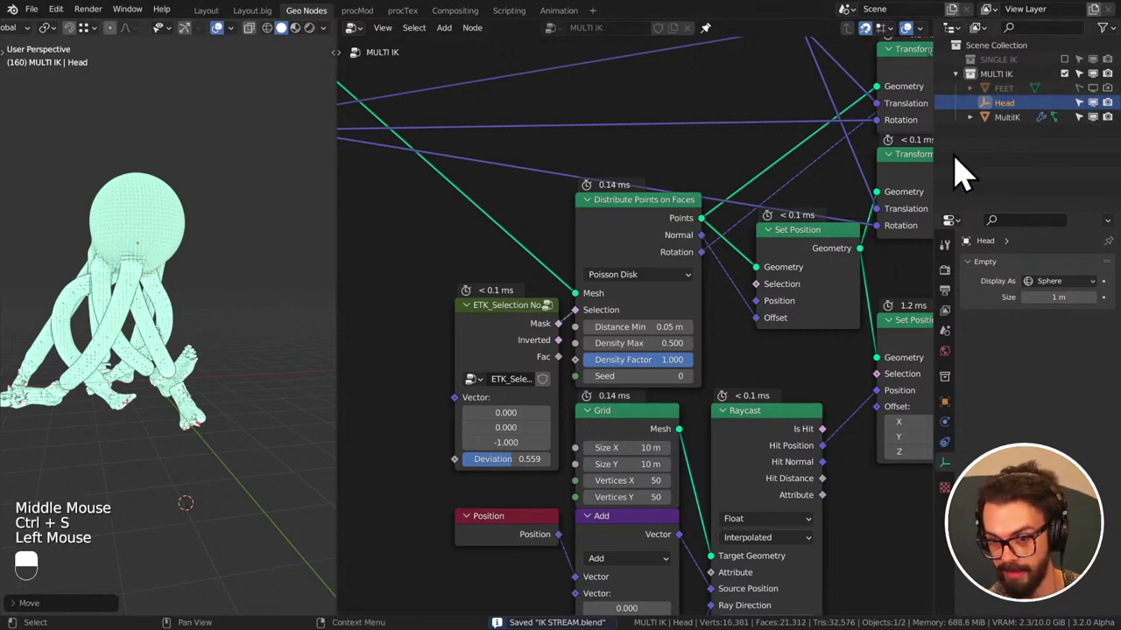
pyautogui.press('ctrl+s')
pyautogui.scroll(-3)
# - Reposition the lower selection sphere node and change the head offset Add node's Z from 0.6 to 0.5
pyautogui.middleClick(539, 185)
pyautogui.middleClick(612, 314)
pyautogui.middleClick(640, 264)
pyautogui.scroll(3)
pyautogui.click(619, 181)
pyautogui.press('g')
pyautogui.moveTo(779, 261); pyautogui.dragTo(650, 358)
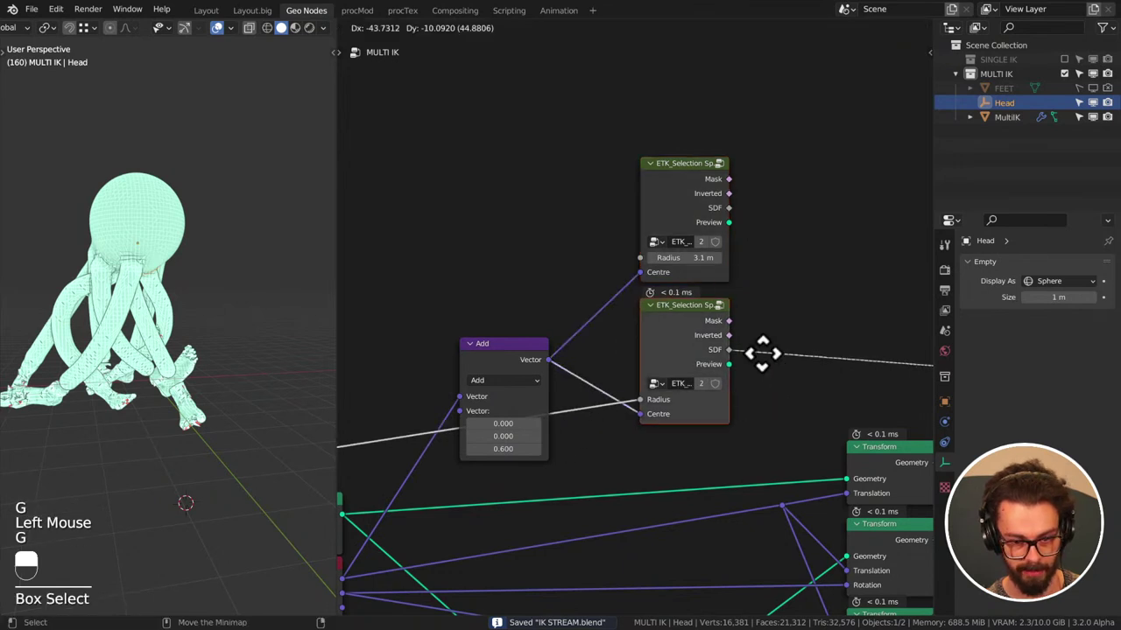
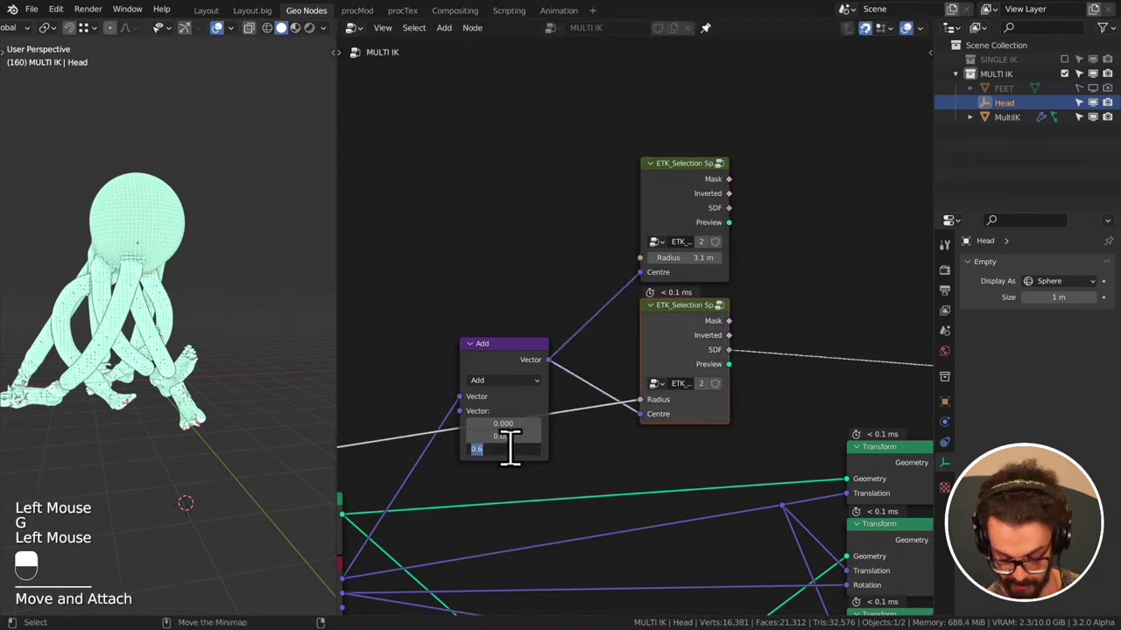
pyautogui.middleClick(753, 152)
pyautogui.click(640, 236)
pyautogui.moveTo(640, 237); pyautogui.dragTo(654, 247)
pyautogui.scroll(-3)
# - Duplicate the head offset Add node and place the copy beside the upper ETK_Selection Sphere
pyautogui.moveTo(562, 231); pyautogui.dragTo(656, 198)
pyautogui.press('g')
pyautogui.click(481, 403)
pyautogui.rightClick(481, 403)
pyautogui.press('shift+d')
pyautogui.press('g')
pyautogui.press('g')
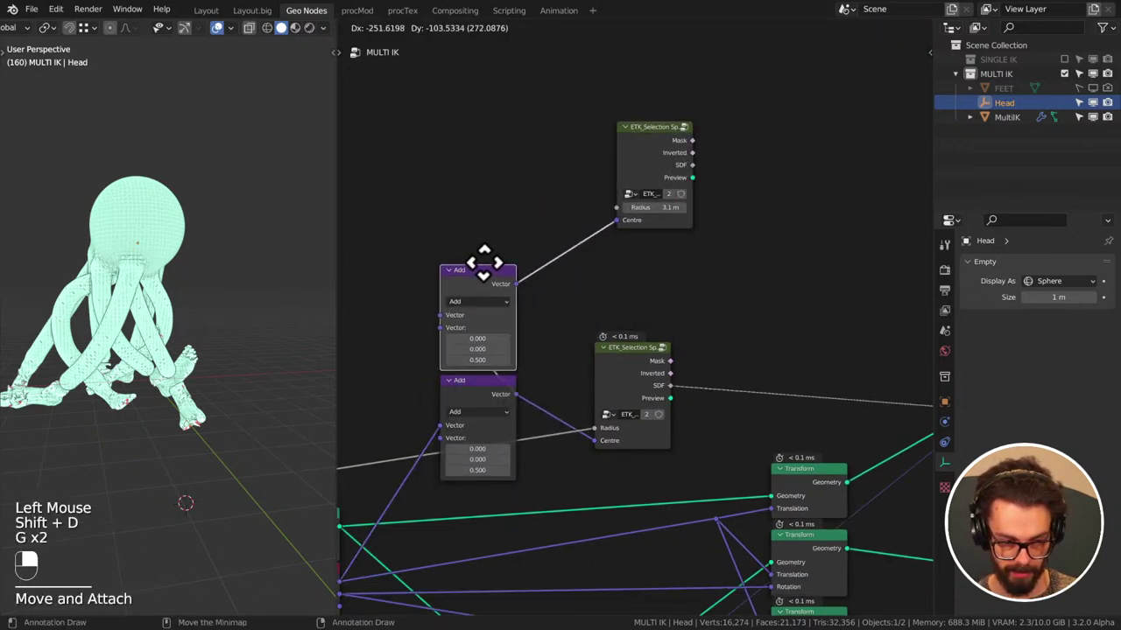
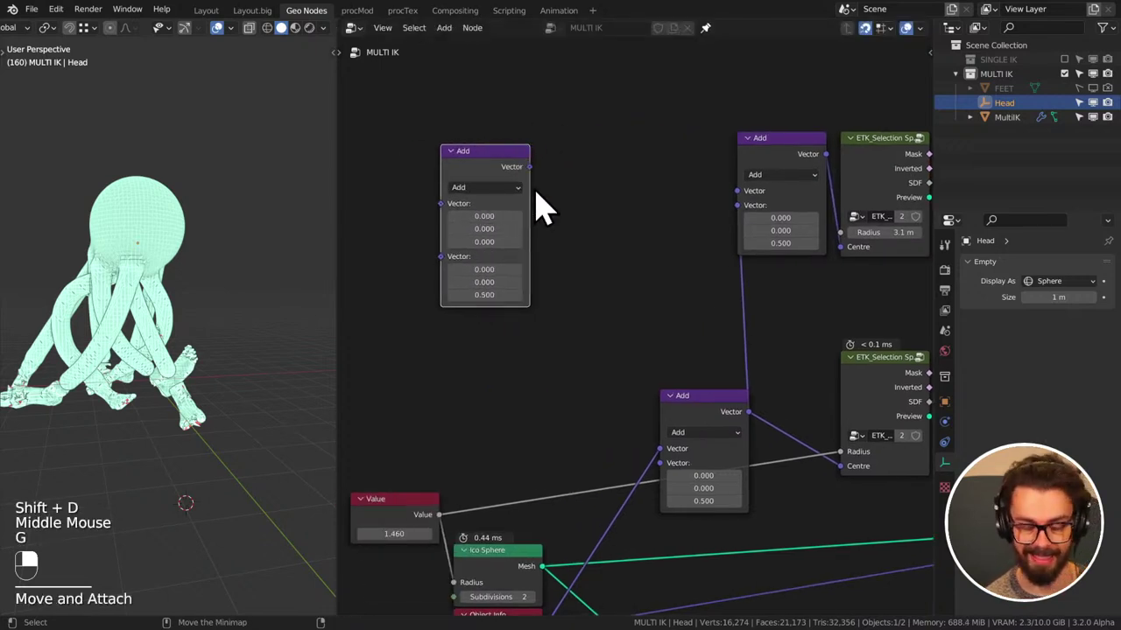
# - Turn the spare Add node into Normalize, add a Vector Scale (1.0) after it, and feed it into the upper Add node
pyautogui.moveTo(507, 205); pyautogui.dragTo(486, 176)
pyautogui.rightClick(486, 177)
pyautogui.press('shift+d')
pyautogui.click(538, 181)
pyautogui.moveTo(538, 180); pyautogui.dragTo(595, 208)
pyautogui.click(595, 208)
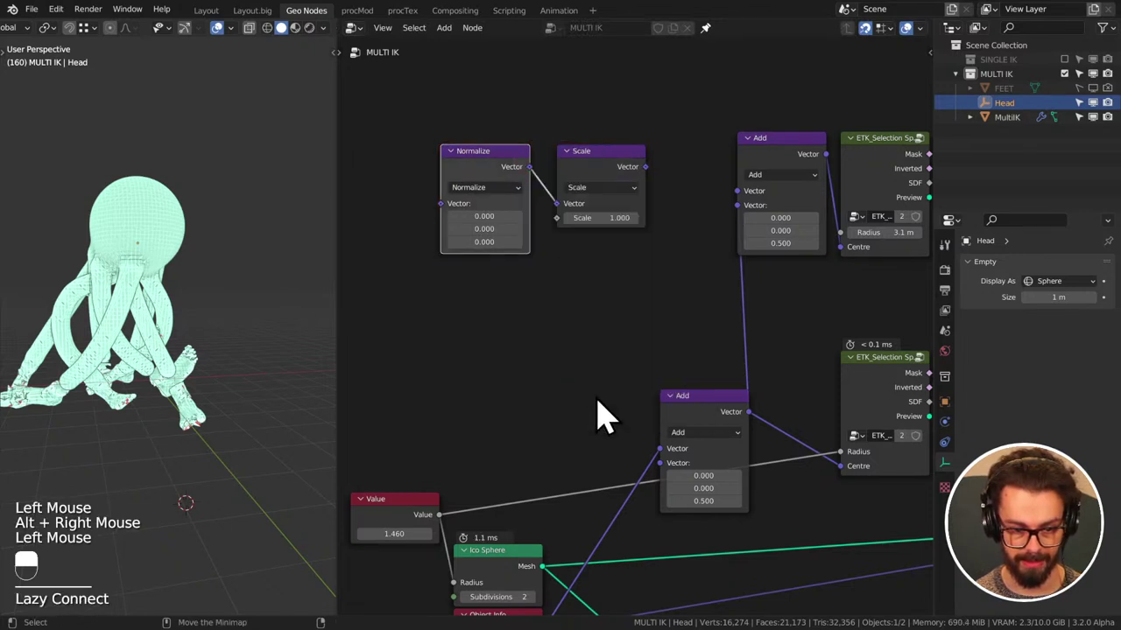
pyautogui.doubleClick(654, 184)
pyautogui.rightClick(753, 226)
pyautogui.click(657, 189)
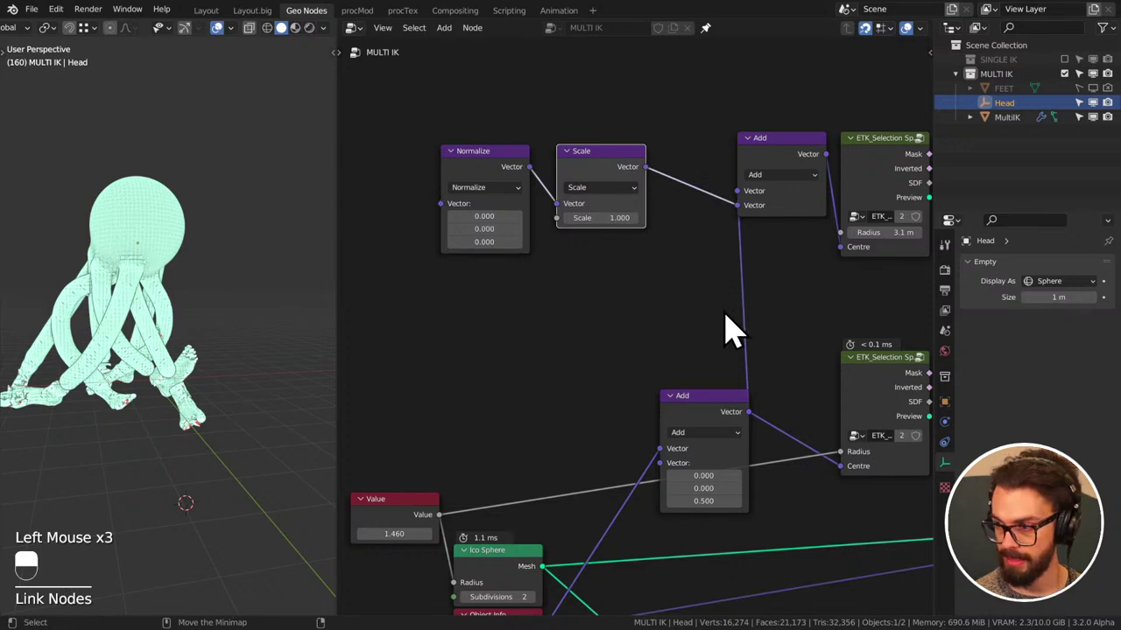
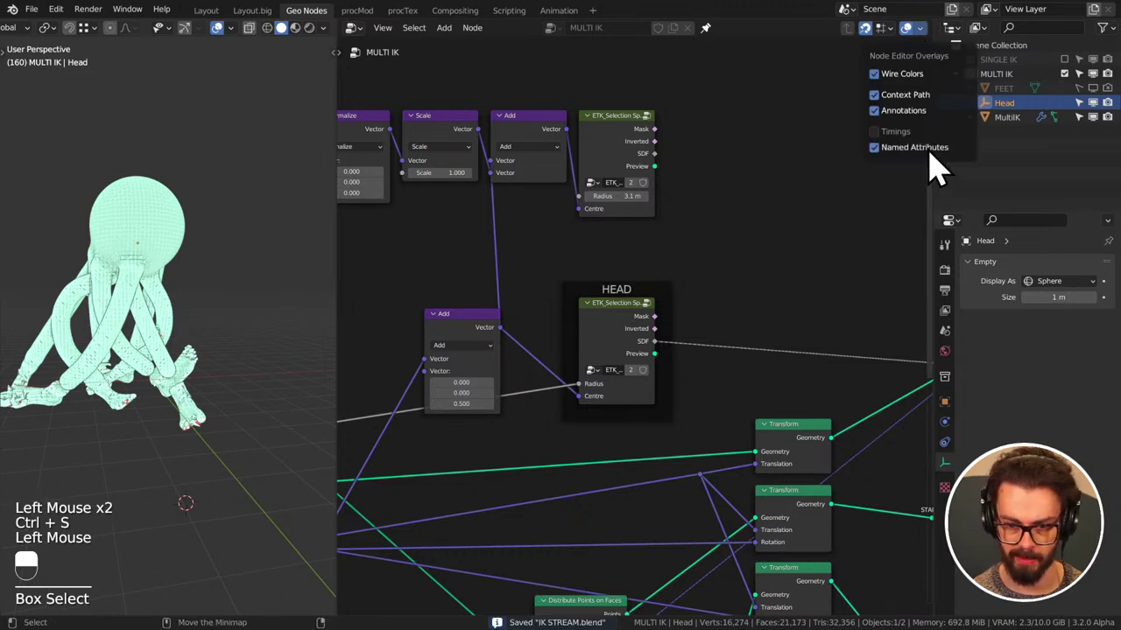
# - Save, then duplicate the Add + ETK_Selection Sphere pair and place the copy below the originals
pyautogui.middleClick(707, 225)
pyautogui.press('ctrl+s')
pyautogui.middleClick(541, 248)
pyautogui.middleClick(574, 212)
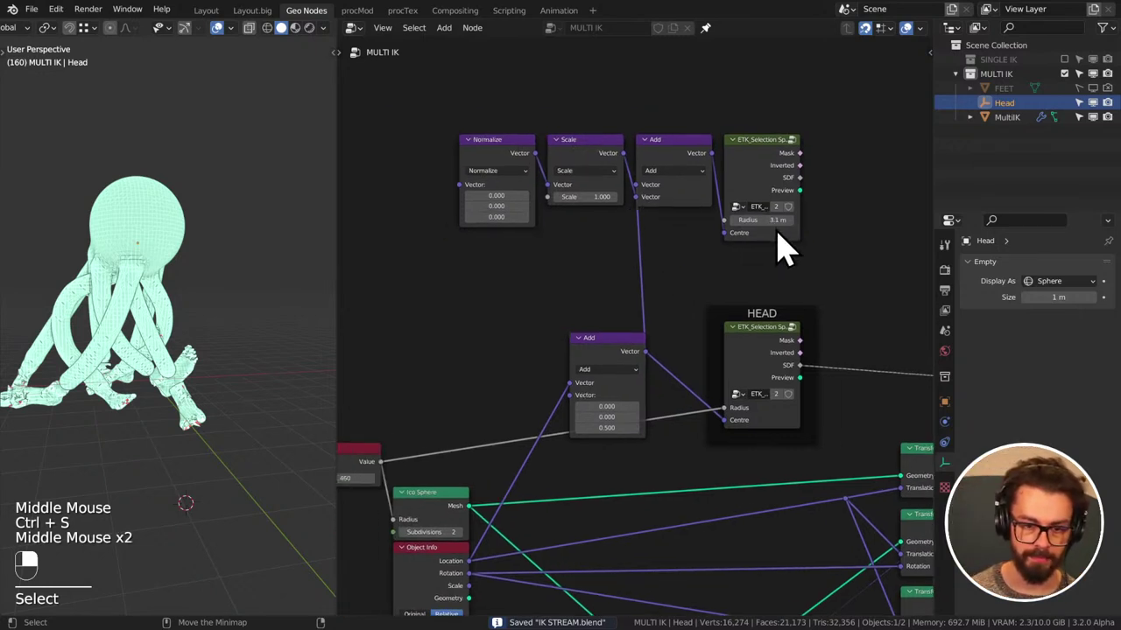
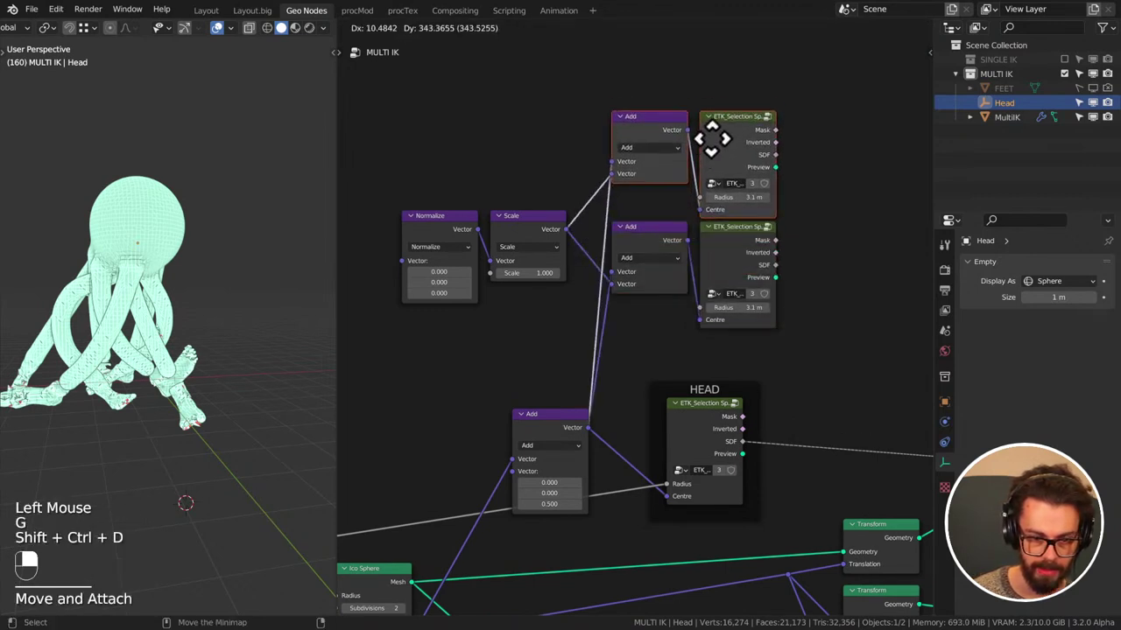
pyautogui.middleClick(653, 166)
pyautogui.moveTo(609, 202); pyautogui.dragTo(812, 378)
pyautogui.middleClick(812, 378)
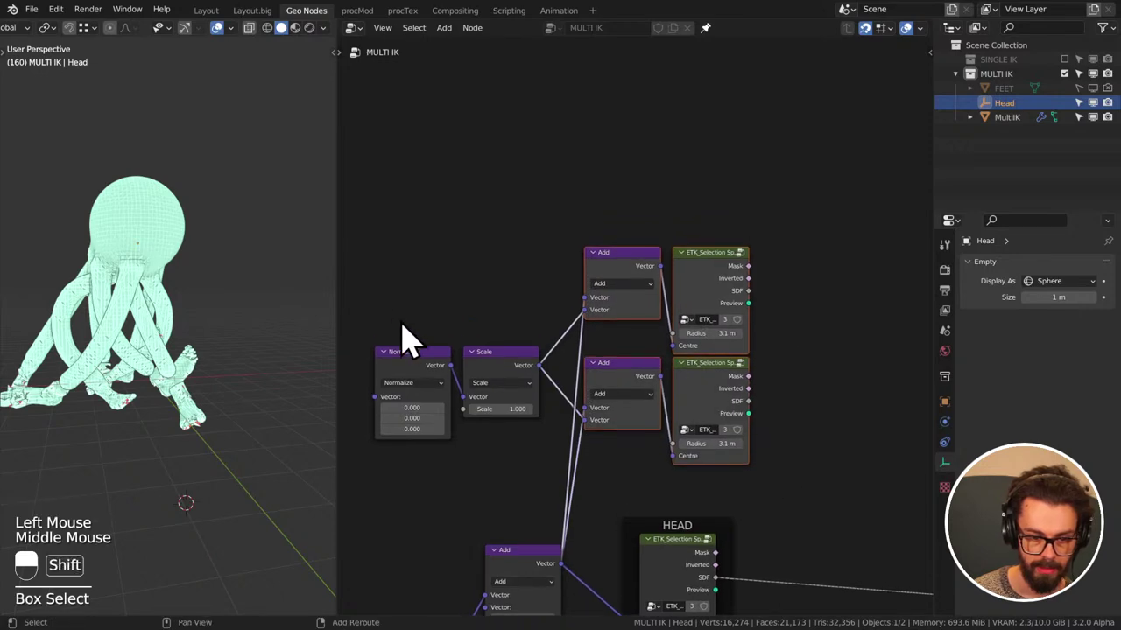
# - Duplicate the Normalize/Scale/sphere chain and add a Math node taking two sphere SDF outputs
pyautogui.click(411, 323)
pyautogui.press('ctrl+shift+d')
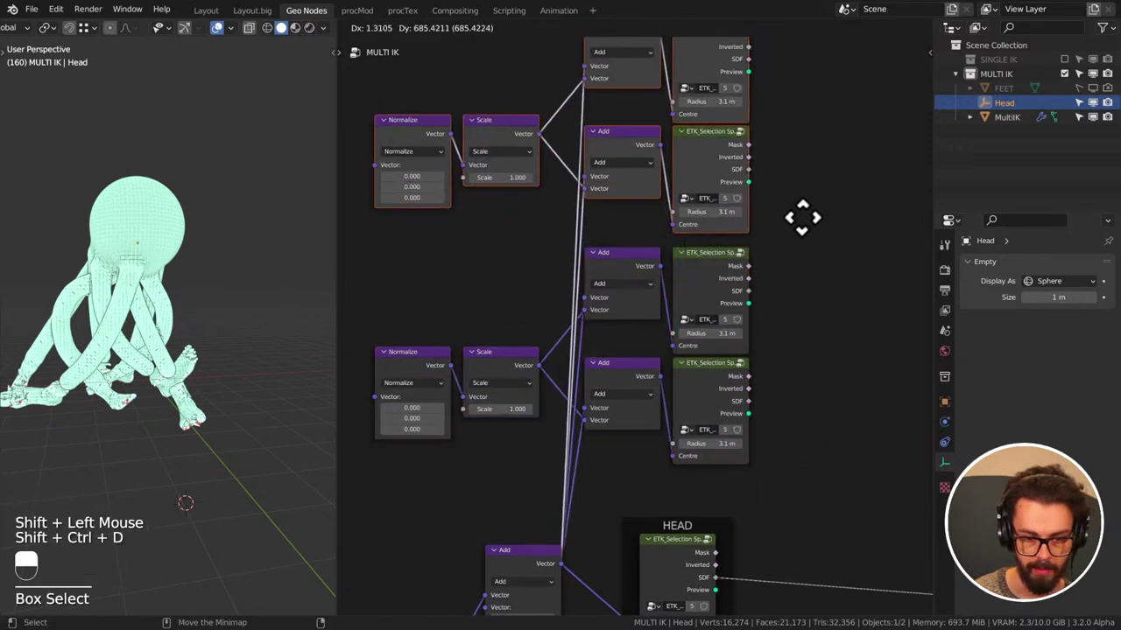
pyautogui.middleClick(814, 242)
pyautogui.scroll(-3)
pyautogui.moveTo(709, 336); pyautogui.dragTo(786, 377)
pyautogui.middleClick(800, 355)
pyautogui.scroll(3)
pyautogui.middleClick(721, 269)
pyautogui.press('q')
pyautogui.moveTo(621, 205); pyautogui.dragTo(785, 377)
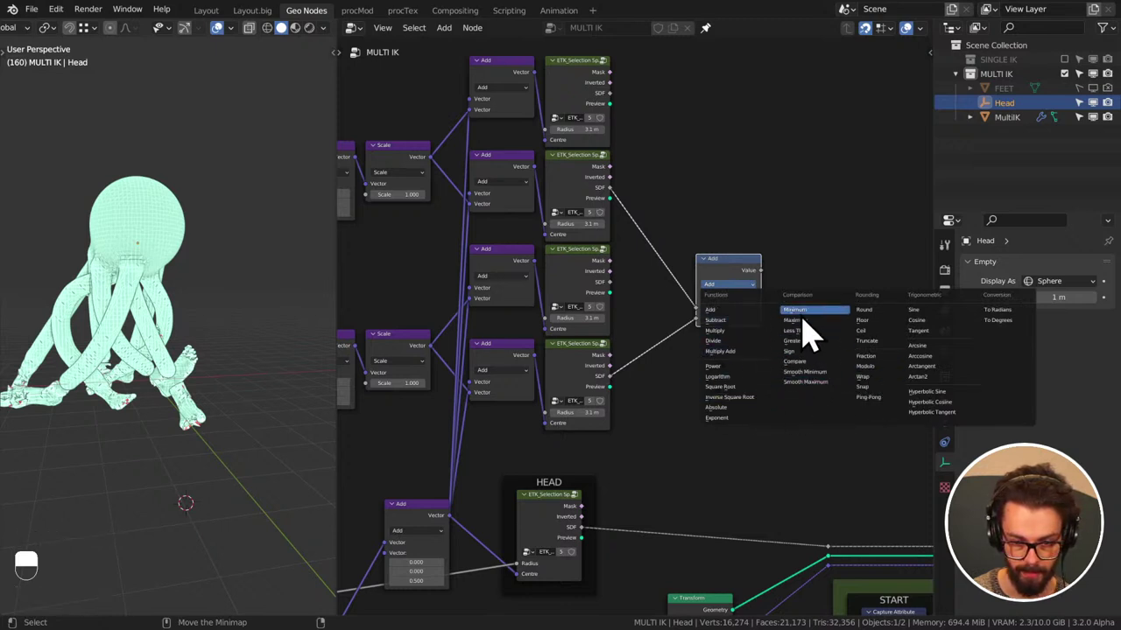
# - Set the Math node to Minimum, duplicate it, and wire the lower pair of sphere SDFs into the second Minimum
pyautogui.click(735, 280)
pyautogui.press('shift+d')
pyautogui.moveTo(742, 155); pyautogui.dragTo(616, 111)
pyautogui.click(616, 111)
pyautogui.doubleClick(713, 205)
pyautogui.moveTo(746, 167); pyautogui.dragTo(745, 250)
pyautogui.scroll(-3)
pyautogui.press('g')
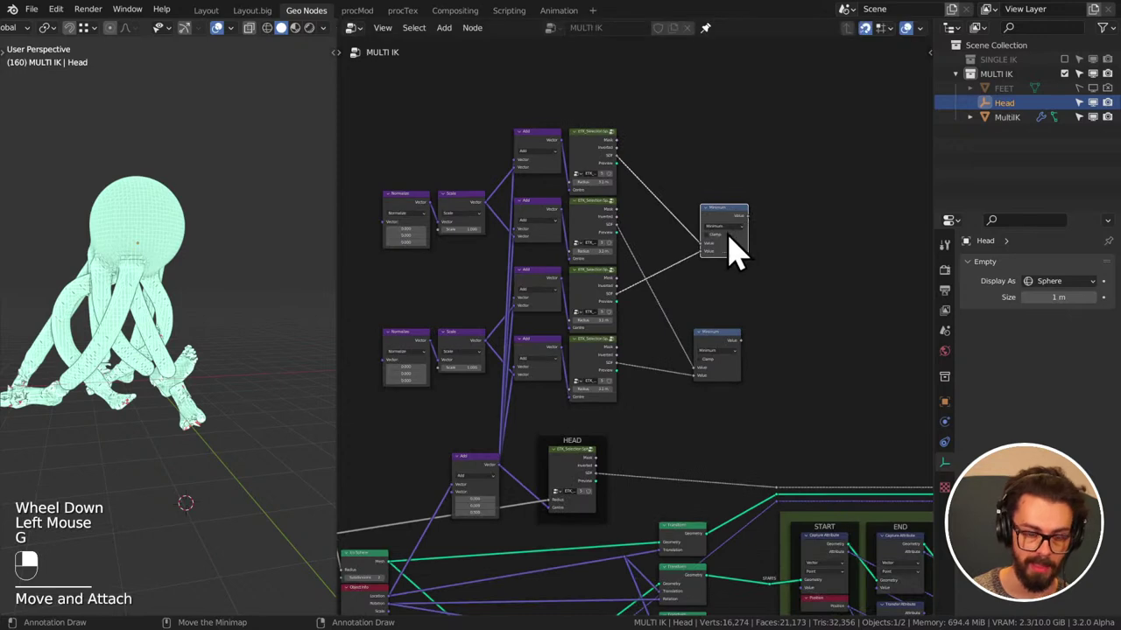
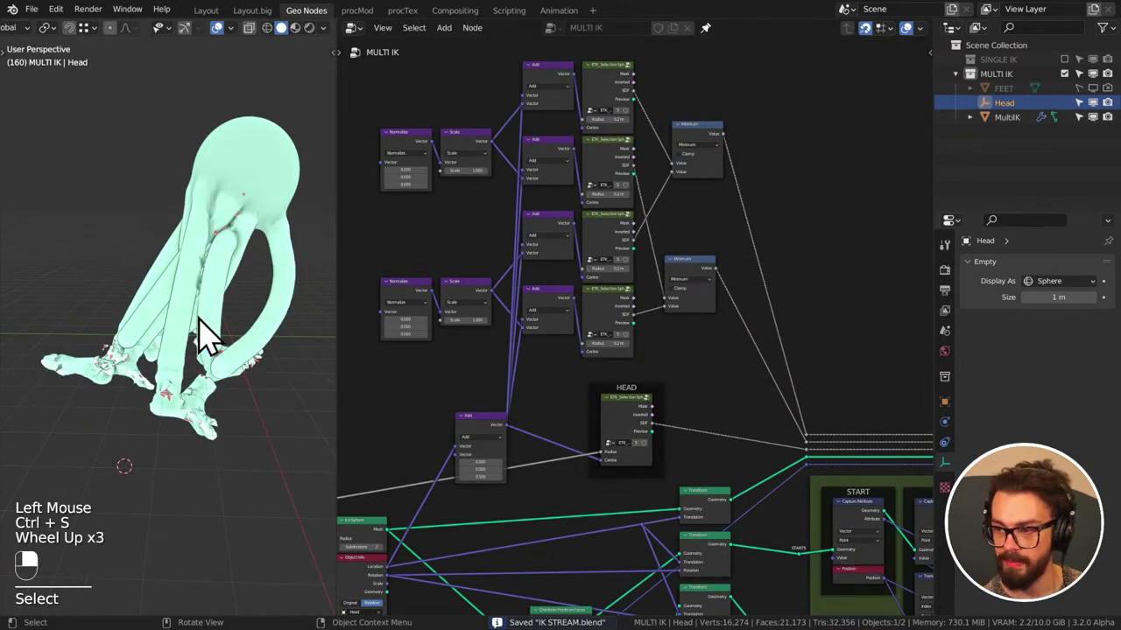
# - Frame the selection sphere nodes and check the spheres from the viewport front view
pyautogui.scroll(3)
pyautogui.middleClick(201, 280)
pyautogui.middleClick(190, 298)
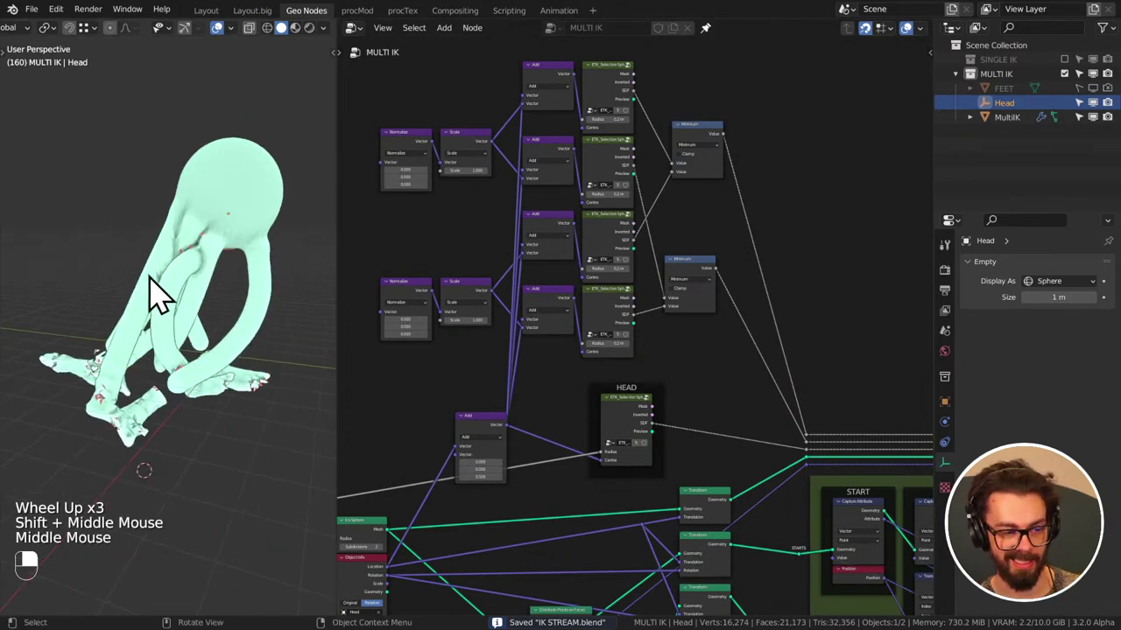
pyautogui.middleClick(572, 268)
pyautogui.middleClick(574, 313)
pyautogui.scroll(3)
pyautogui.scroll(3)
pyautogui.middleClick(476, 301)
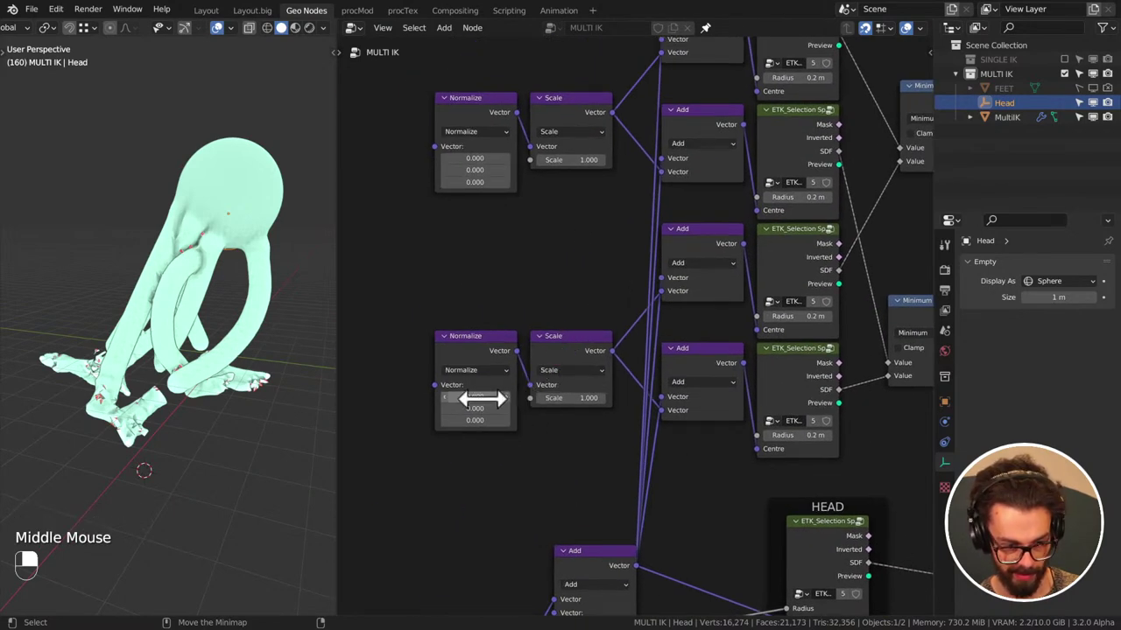
pyautogui.middleClick(171, 324)
pyautogui.press('KP_1')
# - Set the fourth ETK_Selection Sphere radius to 0.6 m, the lower Normalize X to -0.3, and save
pyautogui.middleClick(253, 274)
pyautogui.middleClick(152, 305)
pyautogui.middleClick(222, 257)
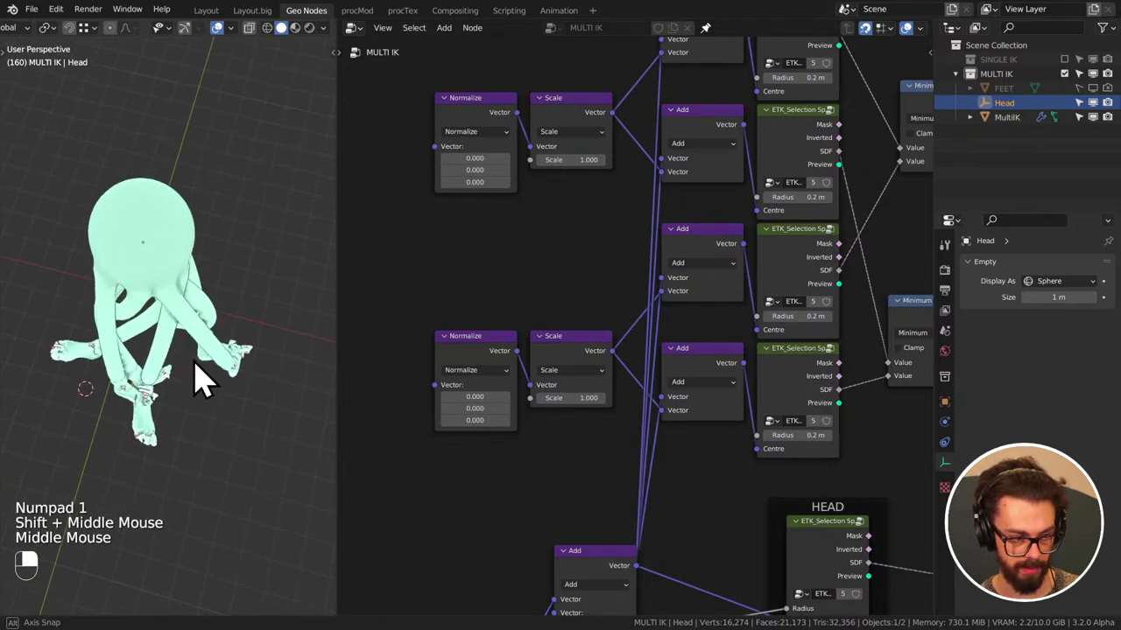
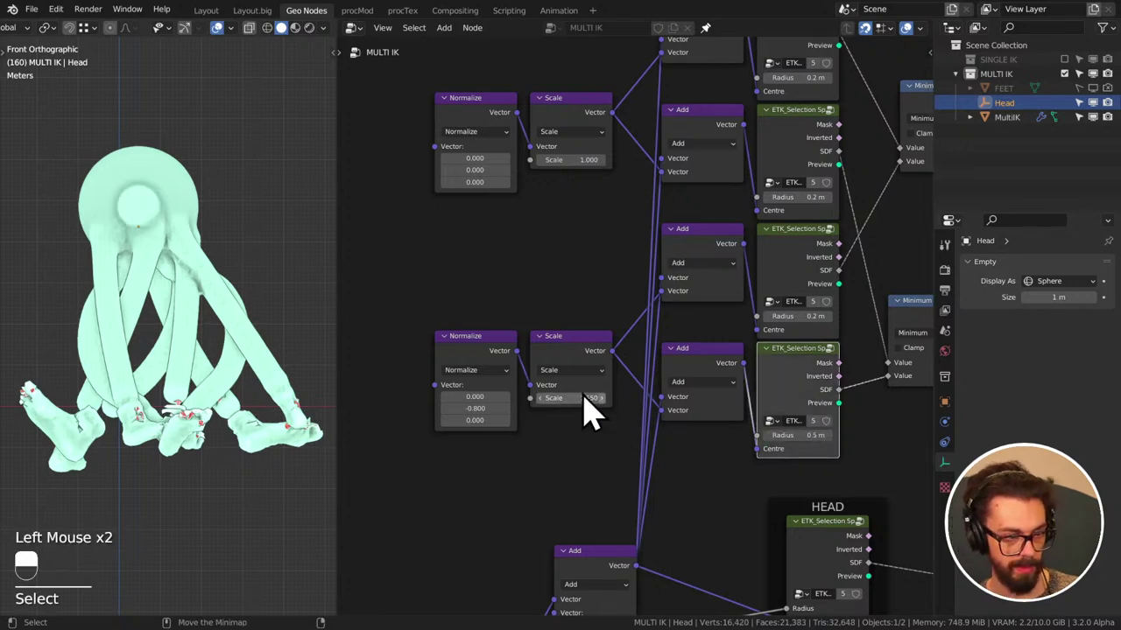
pyautogui.middleClick(159, 269)
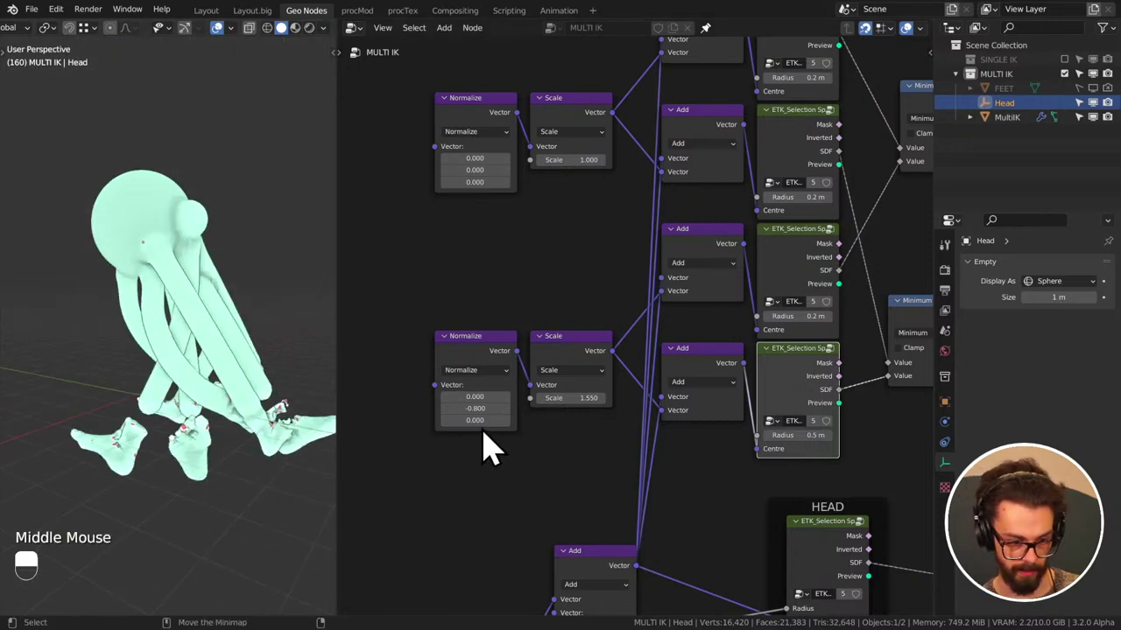
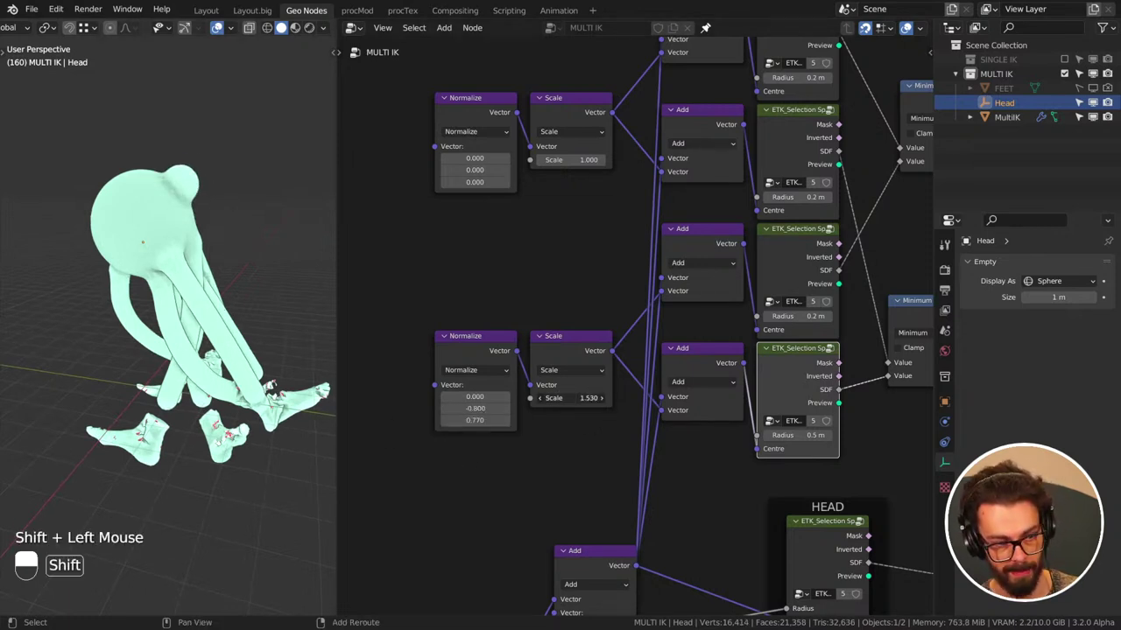
pyautogui.middleClick(240, 303)
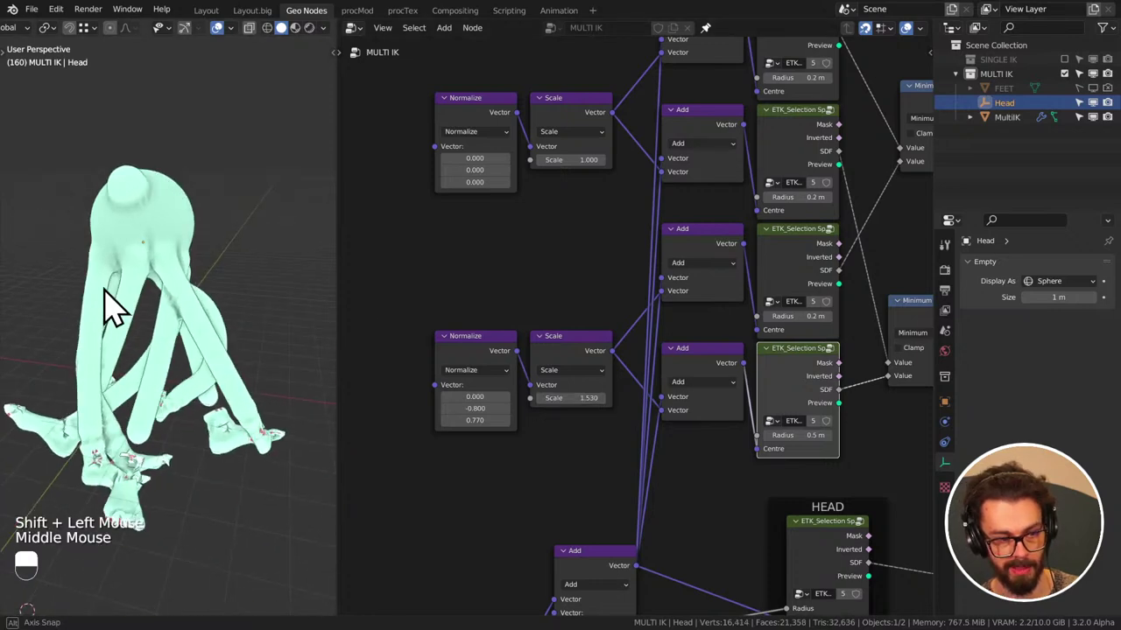
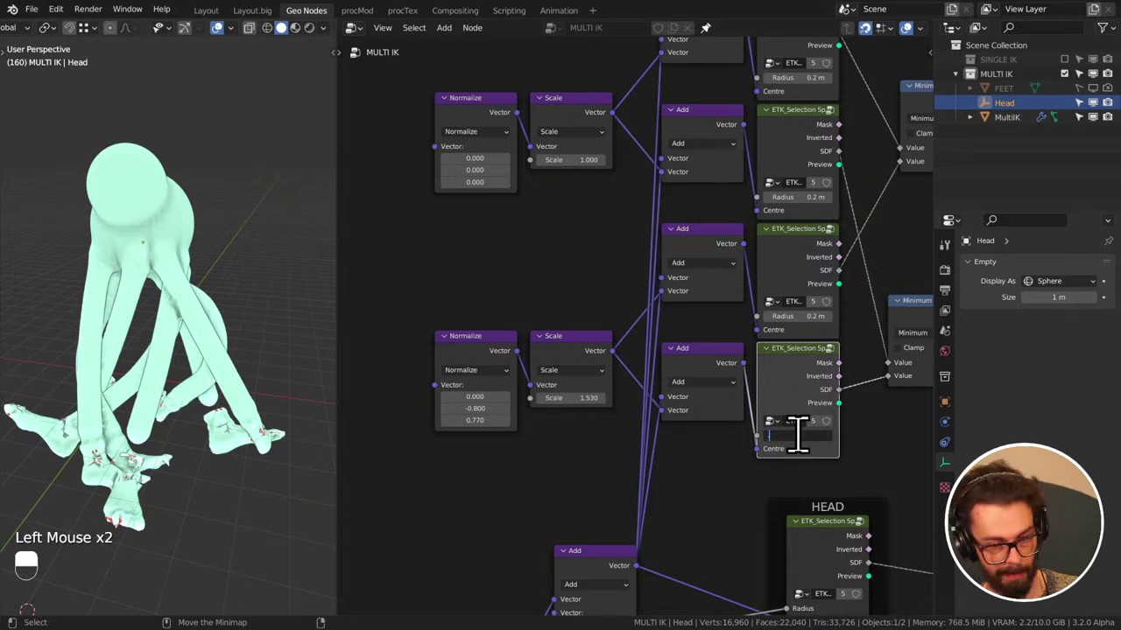
pyautogui.press('ctrl+s')
pyautogui.middleClick(224, 296)
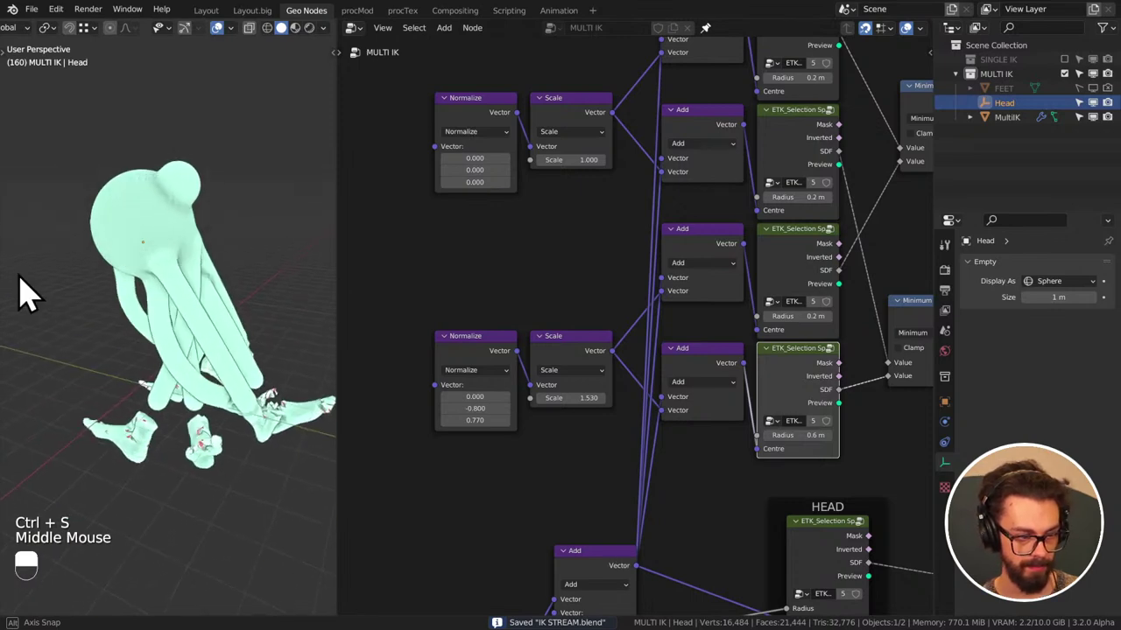
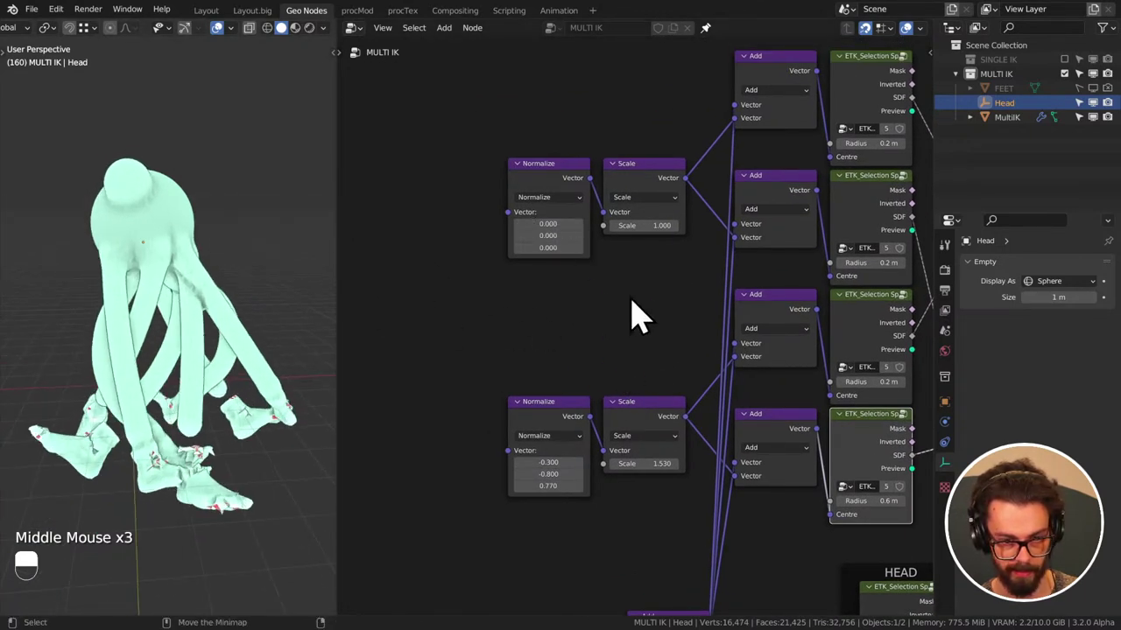
# - Duplicate the lower Scale node, feed it from the lower Normalize and wire its output into its own Add node
pyautogui.click(560, 374)
pyautogui.press('g')
pyautogui.moveTo(582, 415); pyautogui.dragTo(612, 421)
pyautogui.press('g')
pyautogui.click(655, 411)
pyautogui.moveTo(655, 412); pyautogui.dragTo(530, 439)
pyautogui.middleClick(712, 422)
pyautogui.middleClick(835, 281)
pyautogui.middleClick(514, 414)
pyautogui.moveTo(514, 414); pyautogui.dragTo(539, 324)
# - Make another Scale copy and wire its output into the remaining lower Add node's vector input
pyautogui.press('shift+d')
pyautogui.press('x')
pyautogui.click(525, 429)
pyautogui.press('ctrl+shift+d')
pyautogui.moveTo(529, 347); pyautogui.dragTo(575, 360)
pyautogui.click(575, 360)
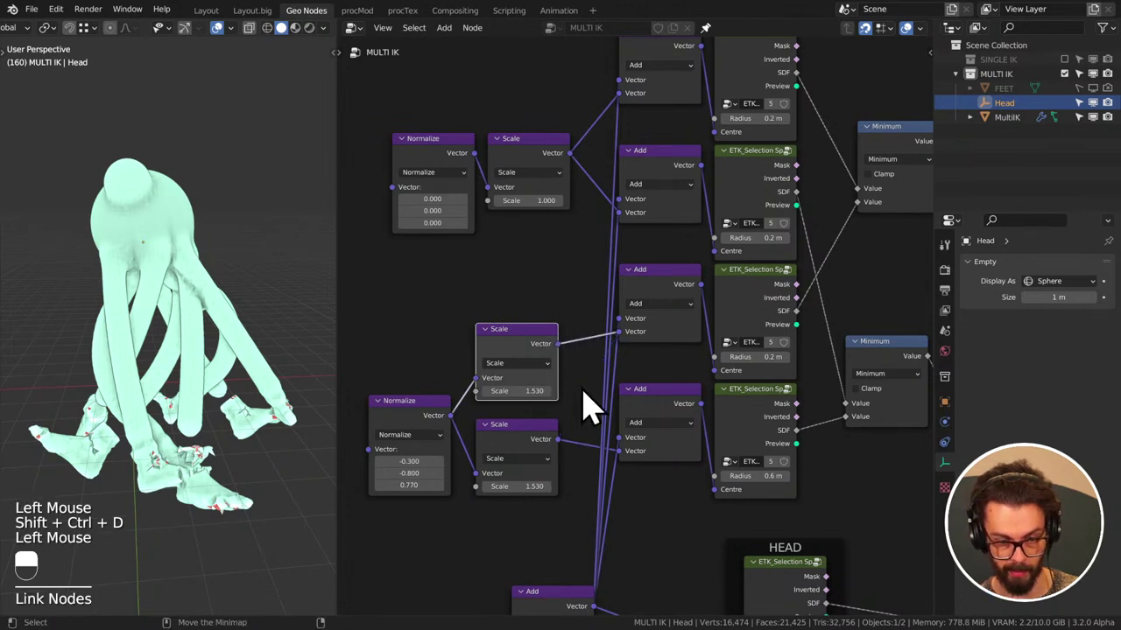
pyautogui.middleClick(555, 296)
# - Duplicate the upper Scale node, place it above the original and connect it to the top Add node
pyautogui.click(589, 361)
pyautogui.press('g')
pyautogui.moveTo(496, 243); pyautogui.dragTo(523, 241)
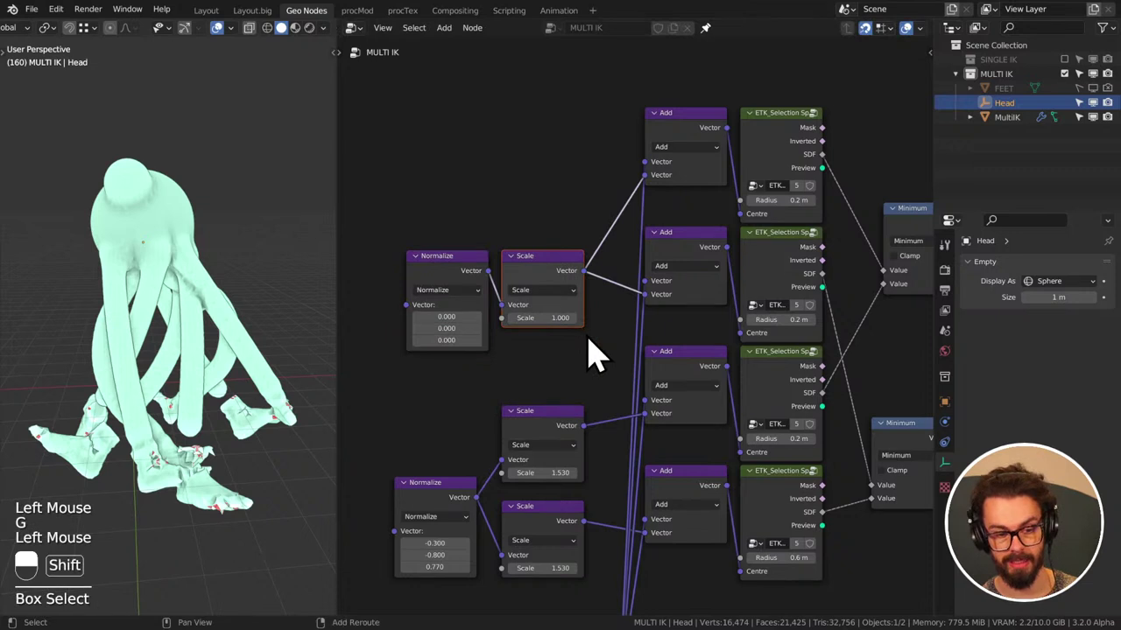
pyautogui.press('ctrl+shift+d')
pyautogui.moveTo(615, 250); pyautogui.dragTo(597, 193)
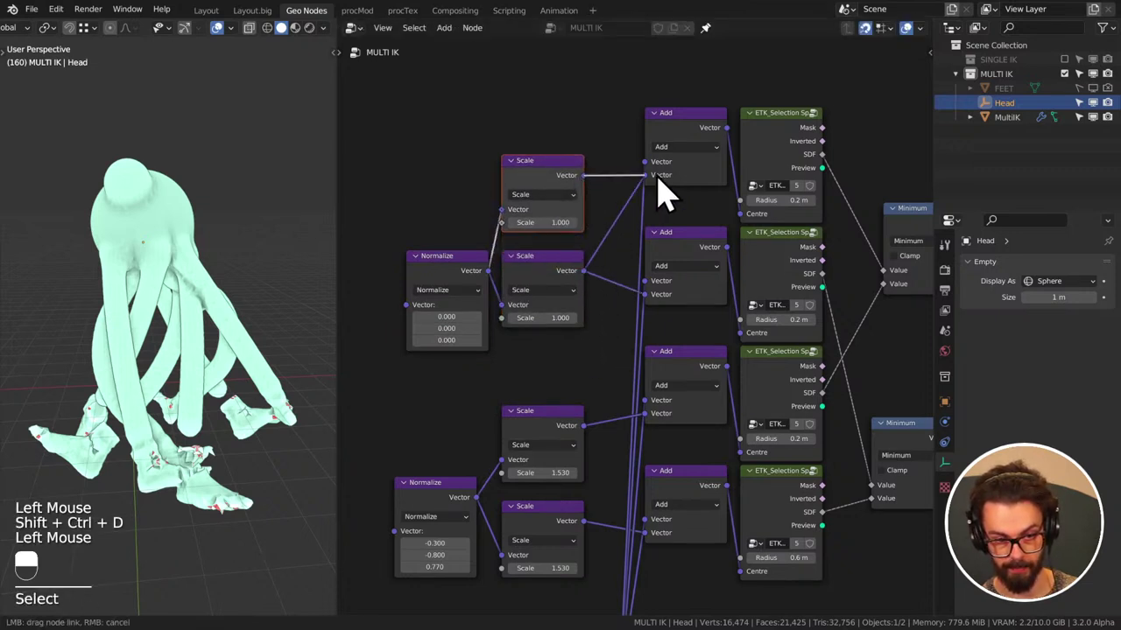
pyautogui.middleClick(609, 380)
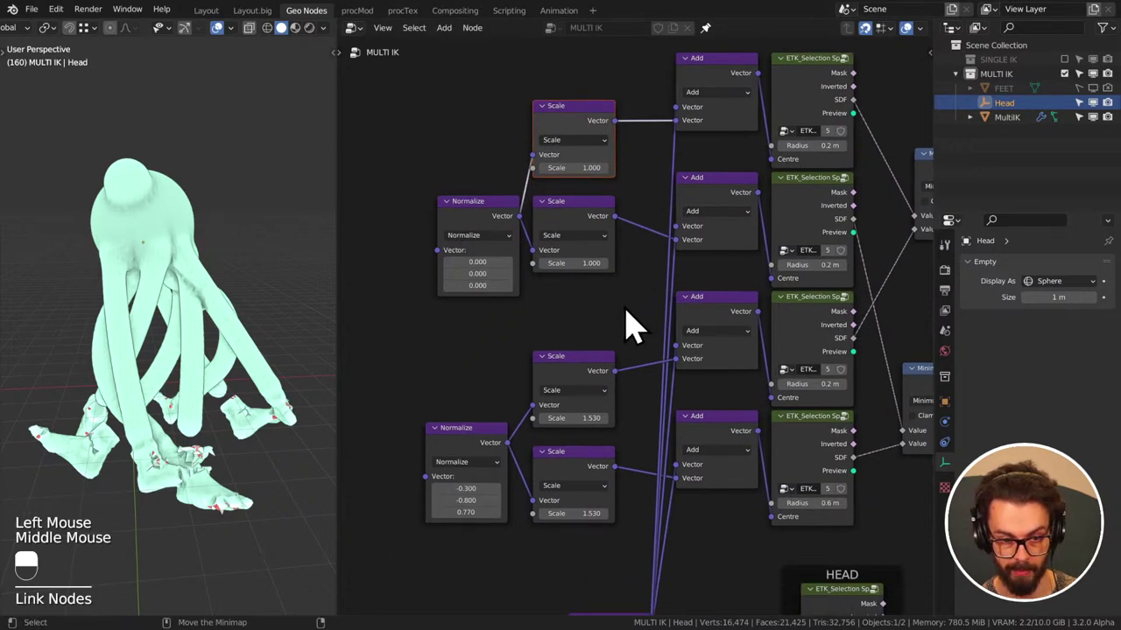
pyautogui.middleClick(525, 330)
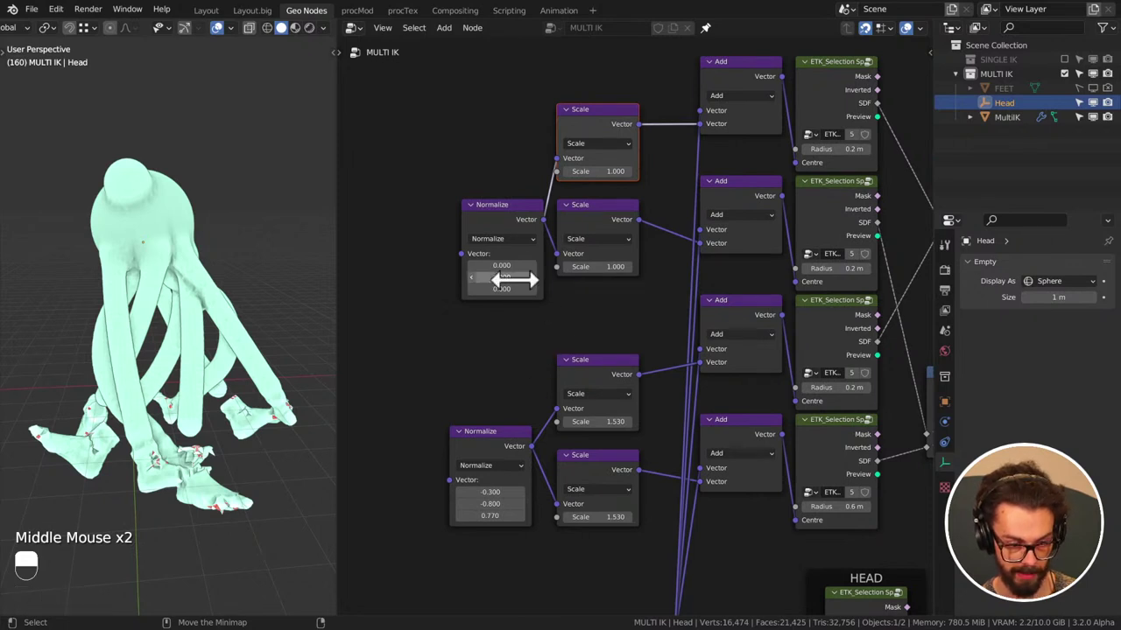
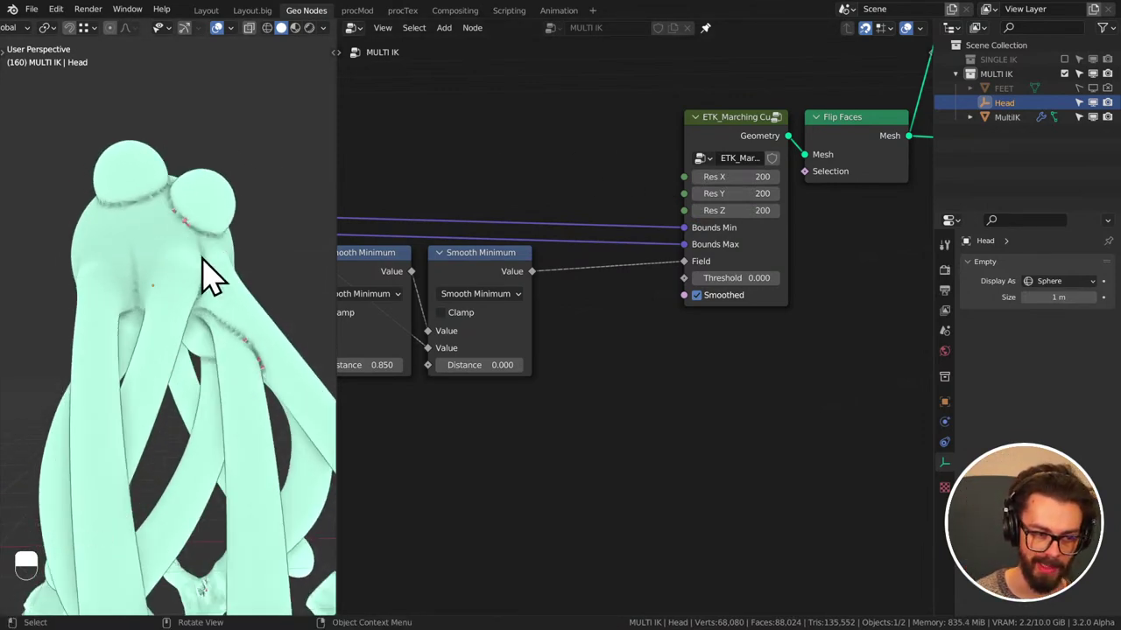
# - Pan the node tree to review the Smooth Minimum chain and the Subtract/FEET nodes
pyautogui.middleClick(577, 346)
pyautogui.middleClick(217, 287)
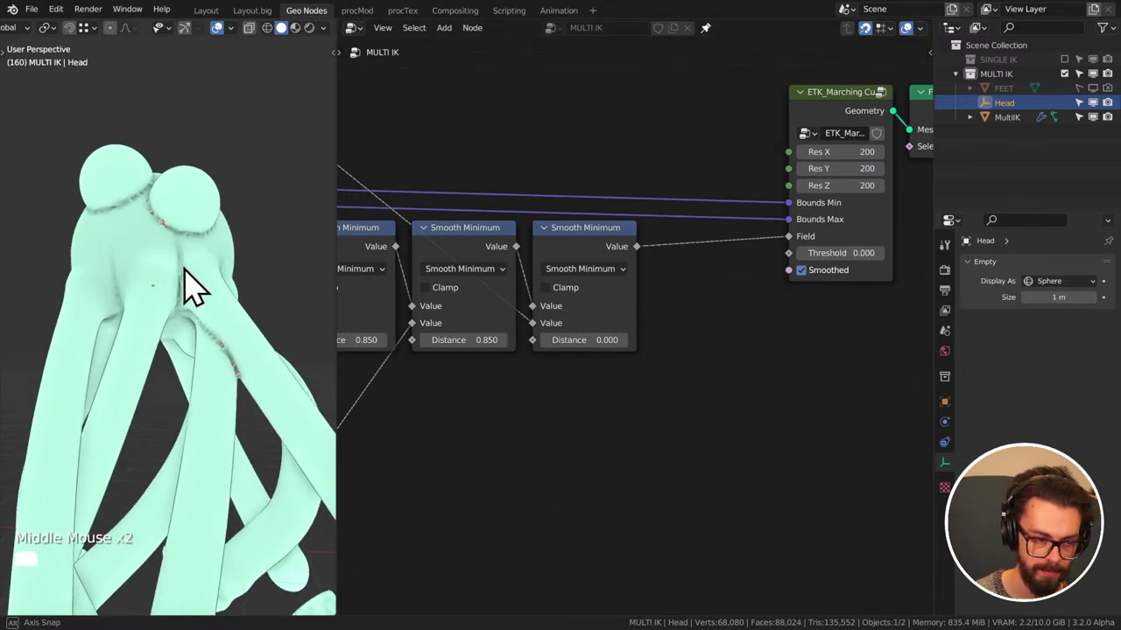
pyautogui.middleClick(240, 322)
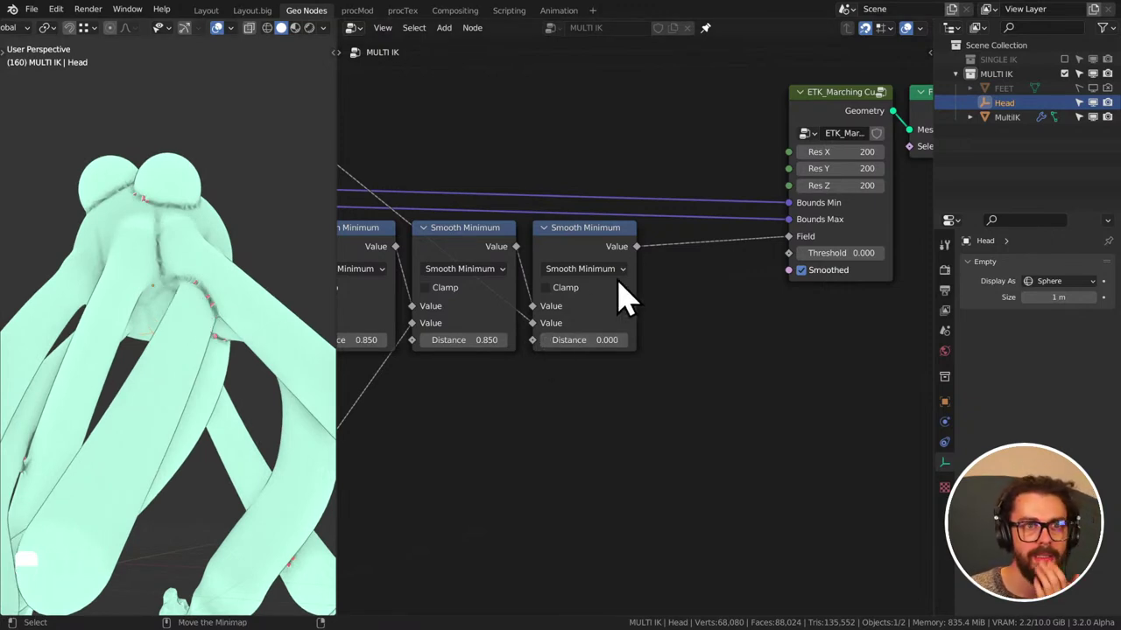
pyautogui.scroll(-3)
pyautogui.middleClick(562, 320)
pyautogui.middleClick(533, 312)
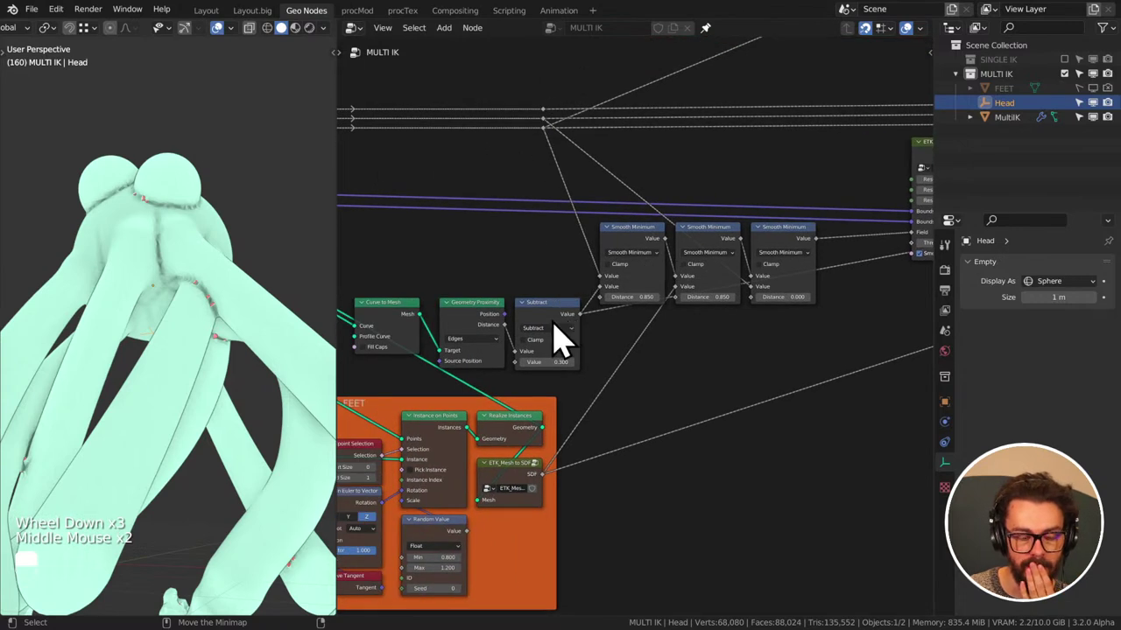
pyautogui.click(485, 326)
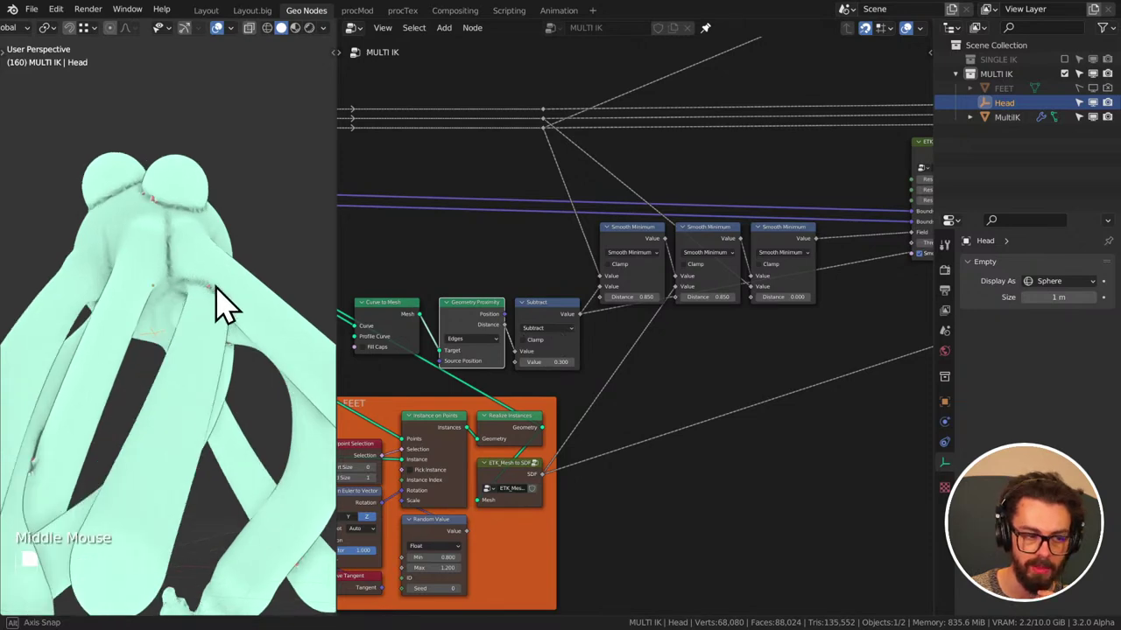
pyautogui.scroll(3)
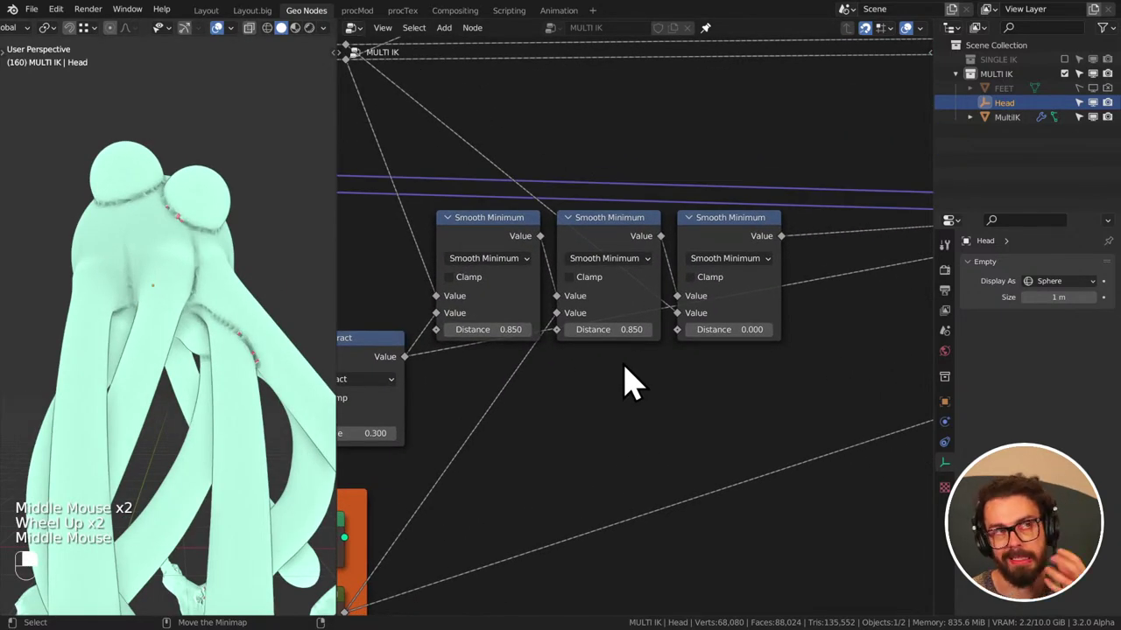
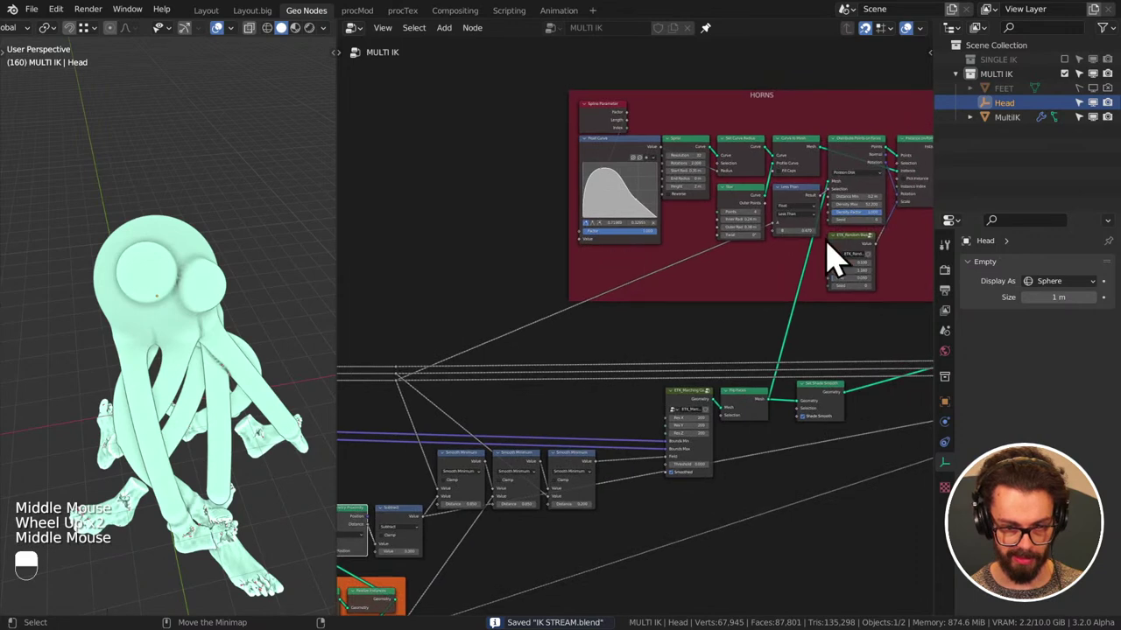
# - Bring the HORNS Less Than nodes into view and start adding a Boolean Math And node (Shift+A)
pyautogui.scroll(3)
pyautogui.scroll(-3)
pyautogui.scroll(-3)
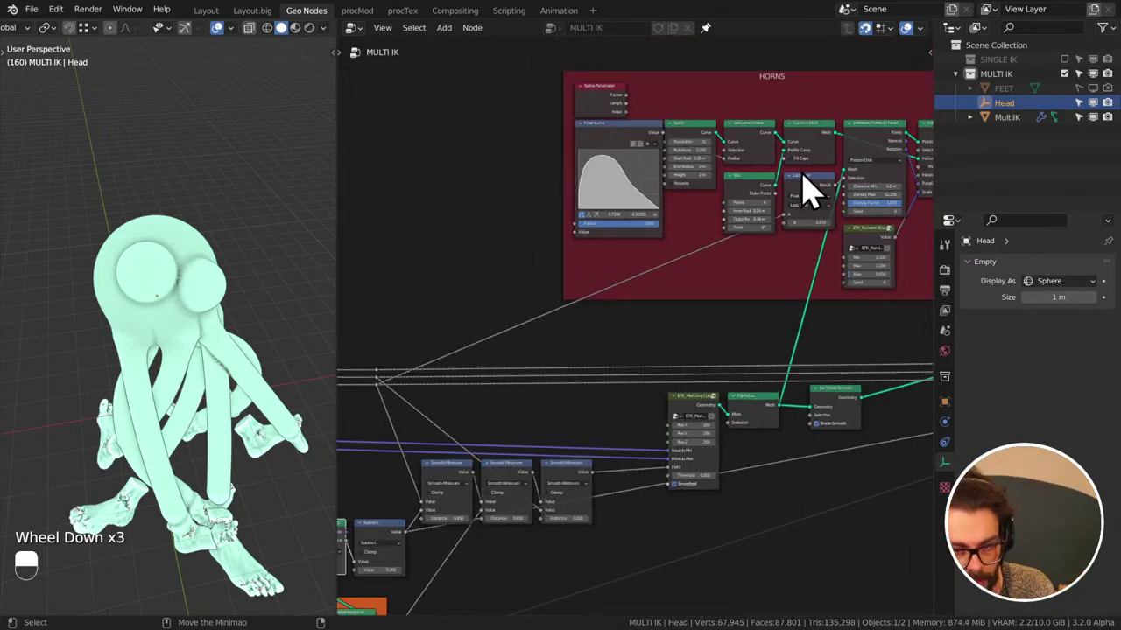
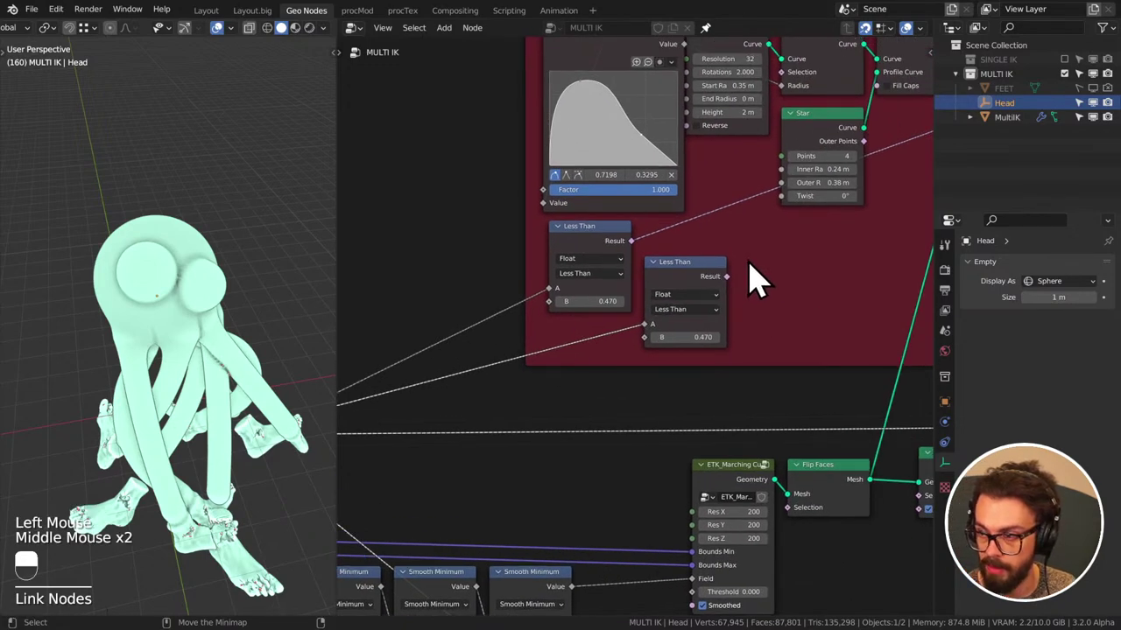
pyautogui.scroll(3)
pyautogui.middleClick(759, 272)
pyautogui.scroll(3)
pyautogui.middleClick(827, 254)
pyautogui.press('shift+a')
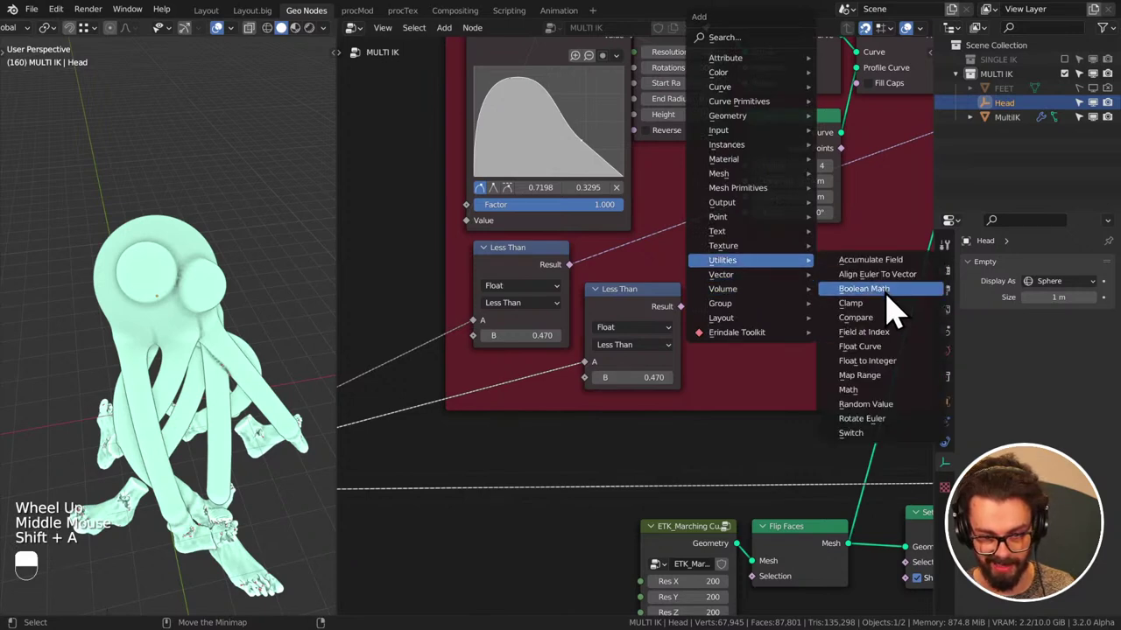
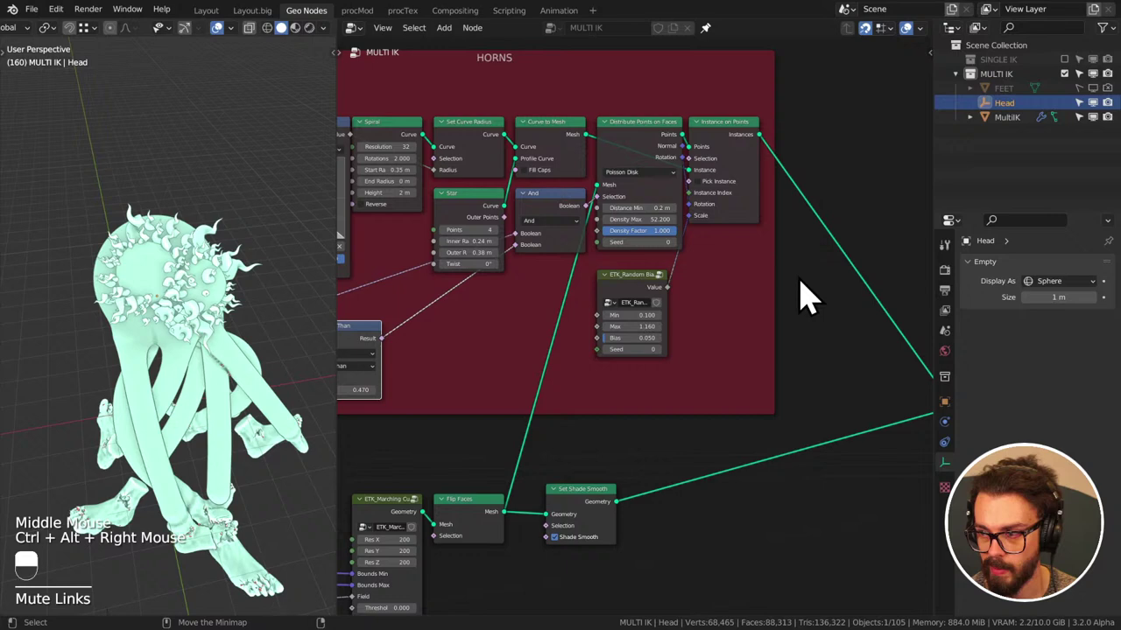
# - Save, then switch the duplicated compare node in the horns setup from Less Than to Greater Than
pyautogui.press('ctrl+s')
pyautogui.middleClick(219, 256)
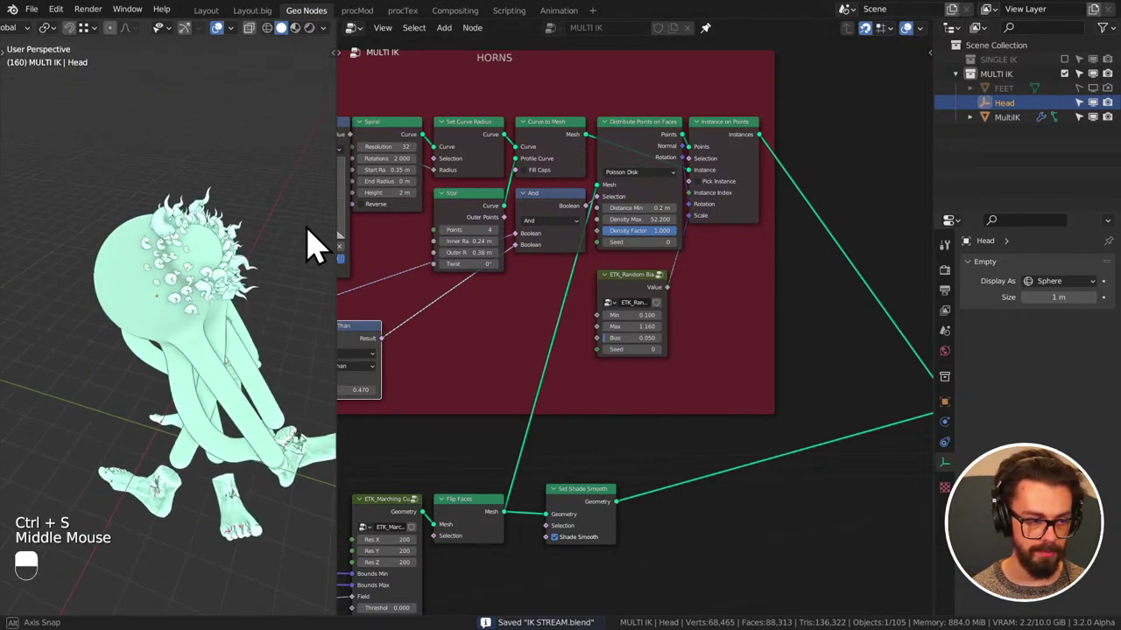
pyautogui.middleClick(547, 310)
pyautogui.scroll(3)
pyautogui.middleClick(548, 313)
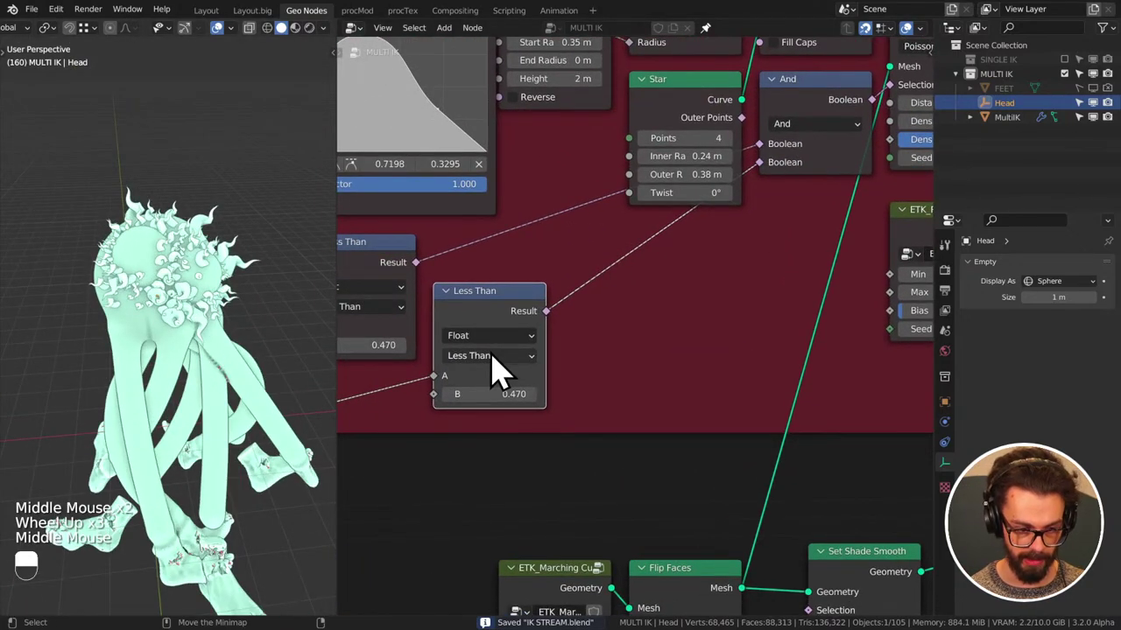
pyautogui.click(501, 377)
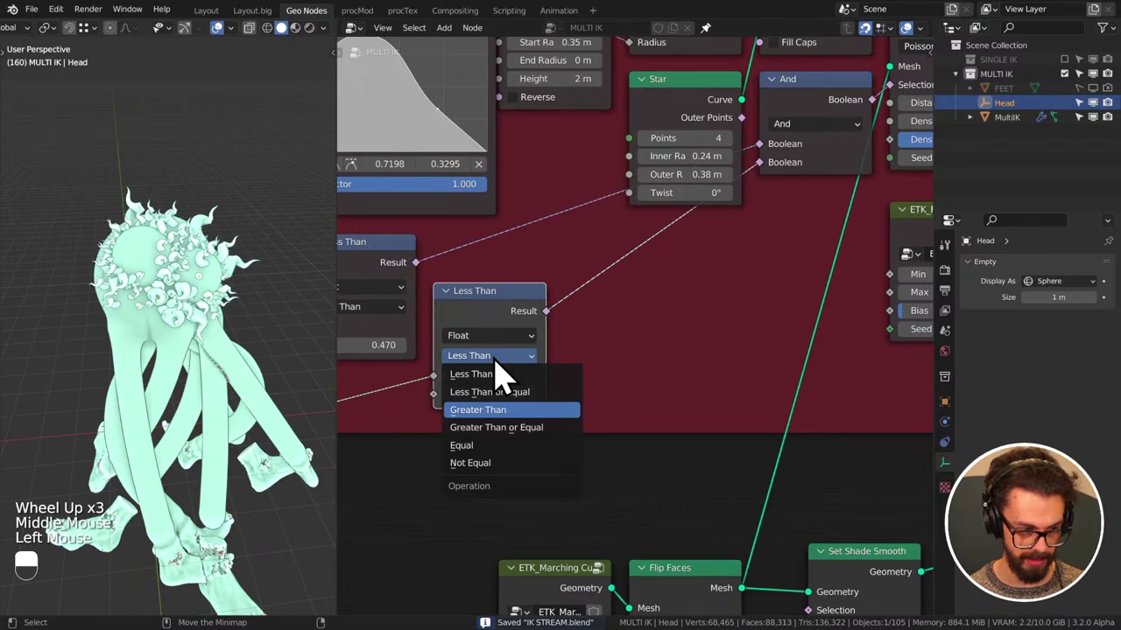
pyautogui.middleClick(252, 302)
# - Lower the Greater Than node's B threshold from 0.300 to 0.200 and save the file
pyautogui.middleClick(213, 298)
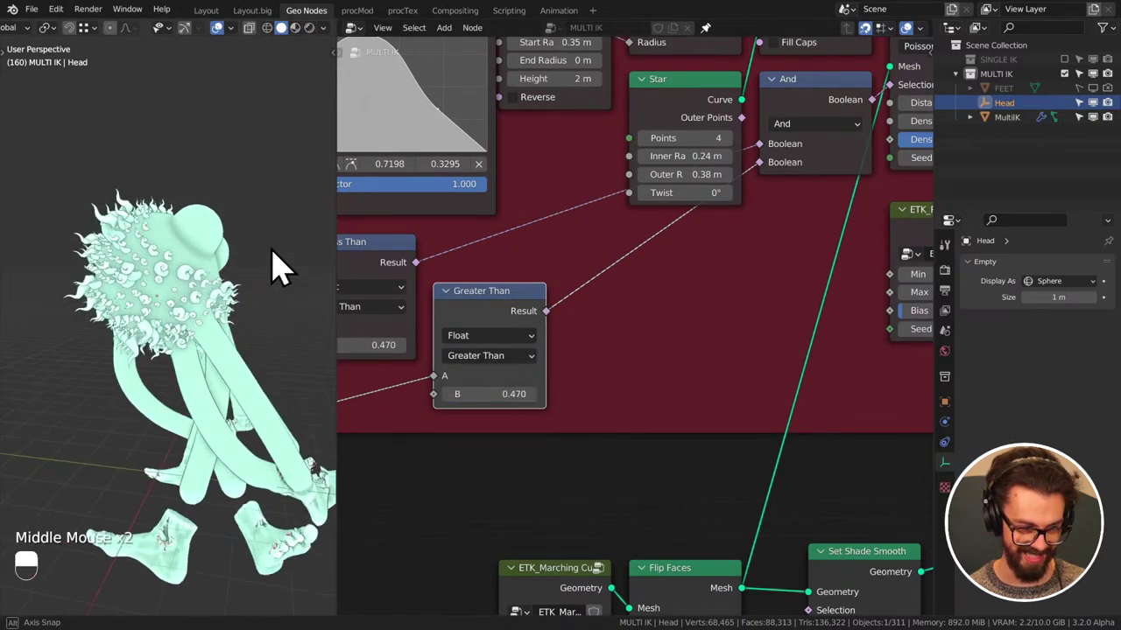
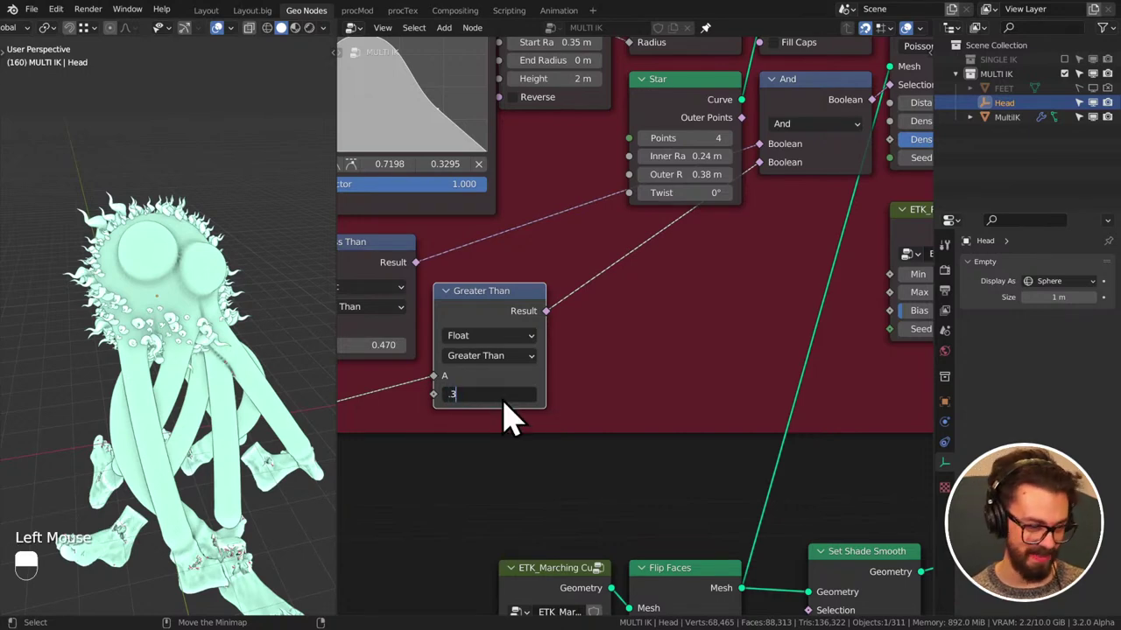
pyautogui.middleClick(218, 356)
pyautogui.click(461, 414)
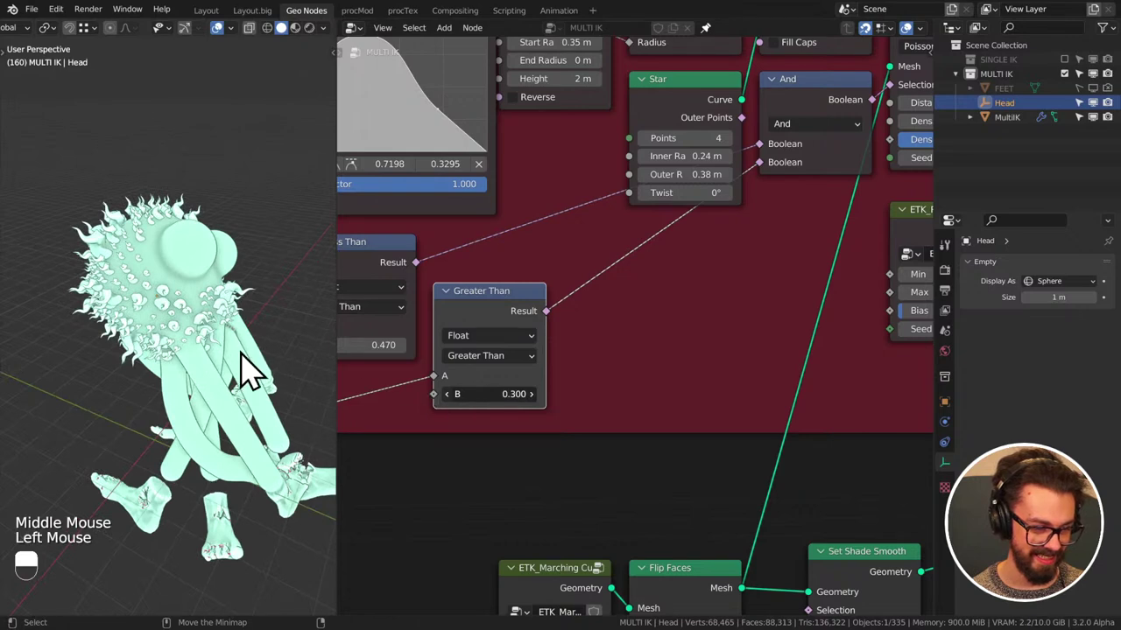
pyautogui.middleClick(241, 346)
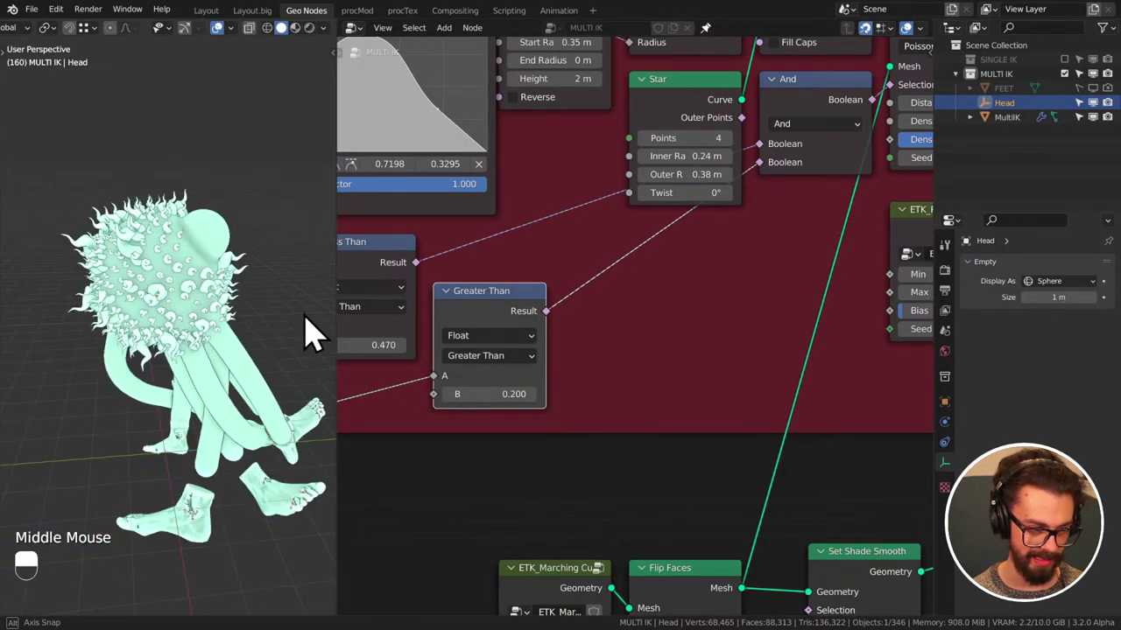
pyautogui.middleClick(215, 352)
pyautogui.press('ctrl+s')
pyautogui.middleClick(251, 344)
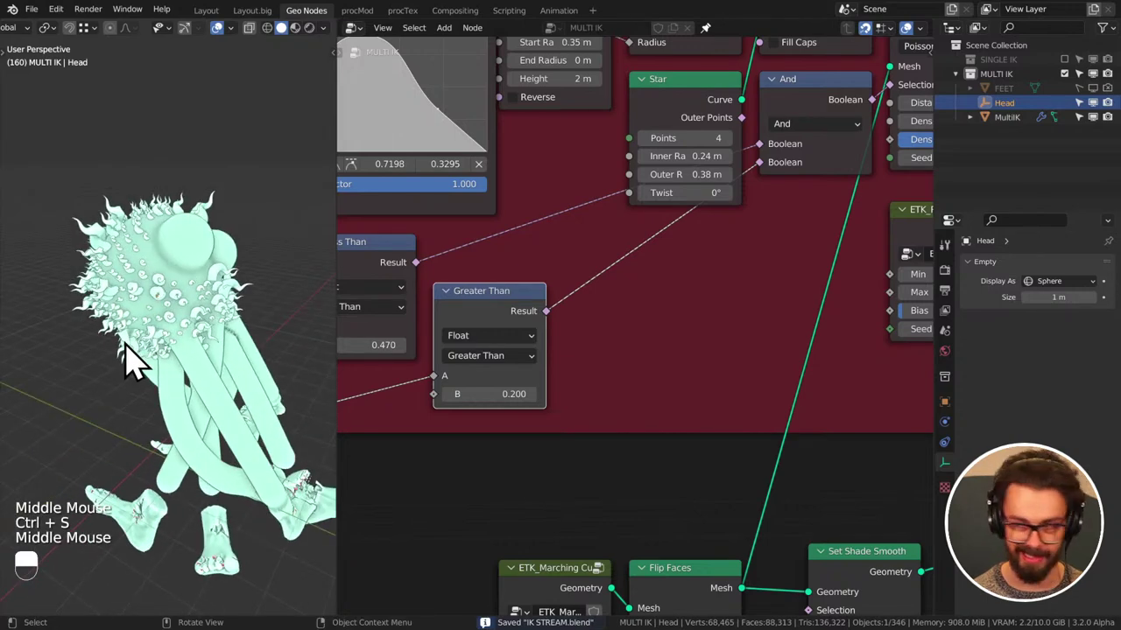
pyautogui.scroll(-3)
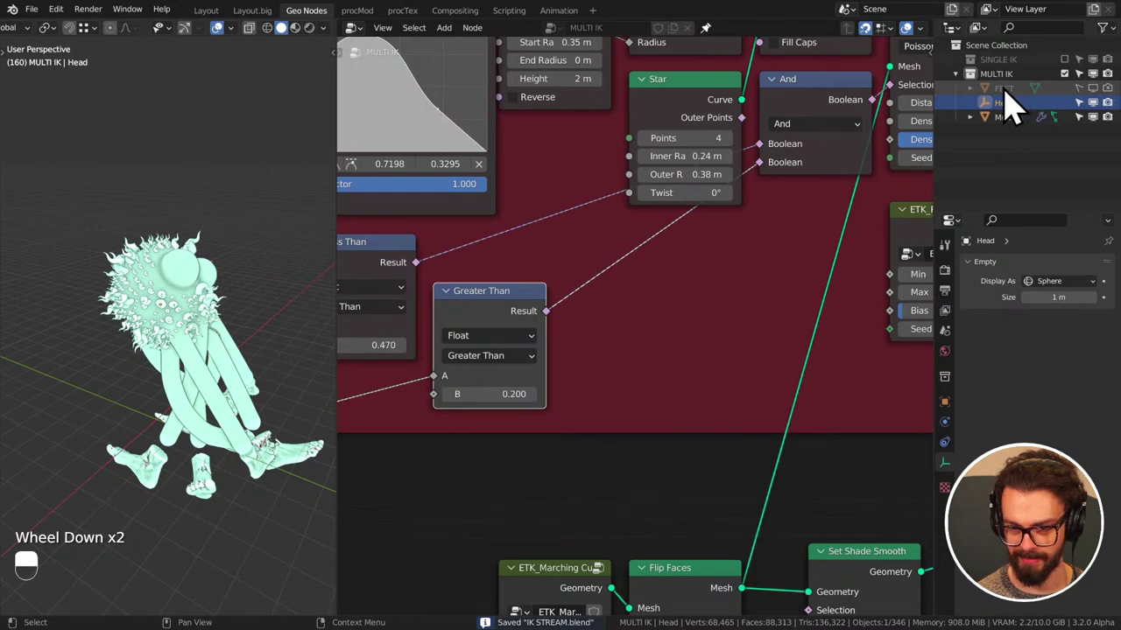
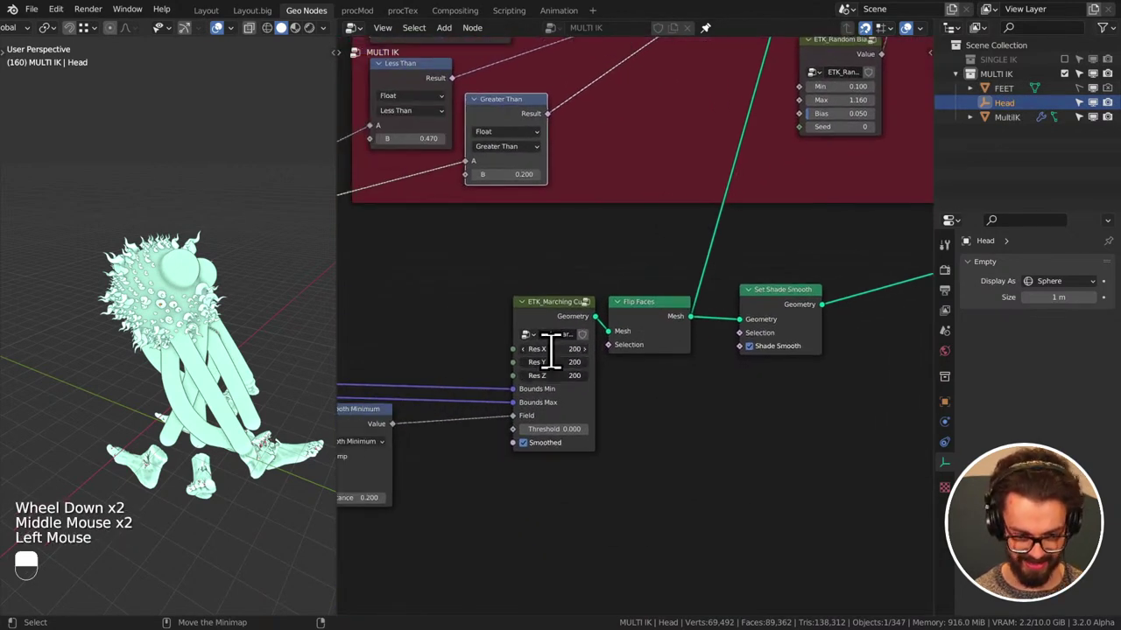
# - Set ETK_Marching Cubes Res X/Y/Z to 100, move the Head empty in the viewport, and save
pyautogui.press('KP_0')
pyautogui.middleClick(193, 273)
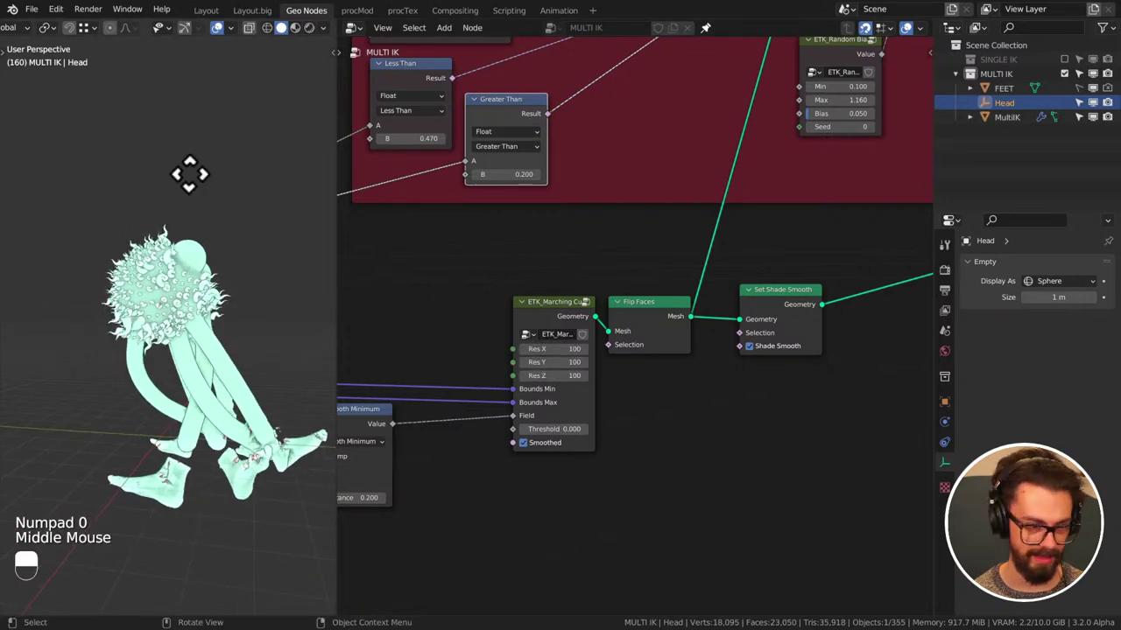
pyautogui.press('g')
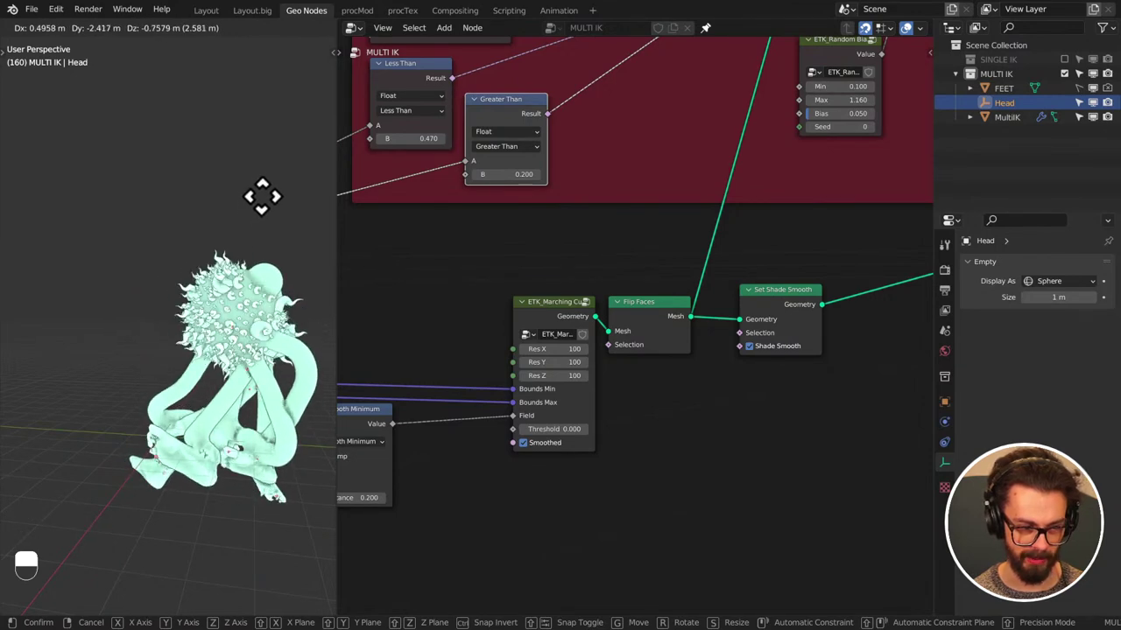
pyautogui.moveTo(459, 307); pyautogui.dragTo(507, 327)
pyautogui.press('ctrl+s')
pyautogui.scroll(-3)
pyautogui.middleClick(507, 326)
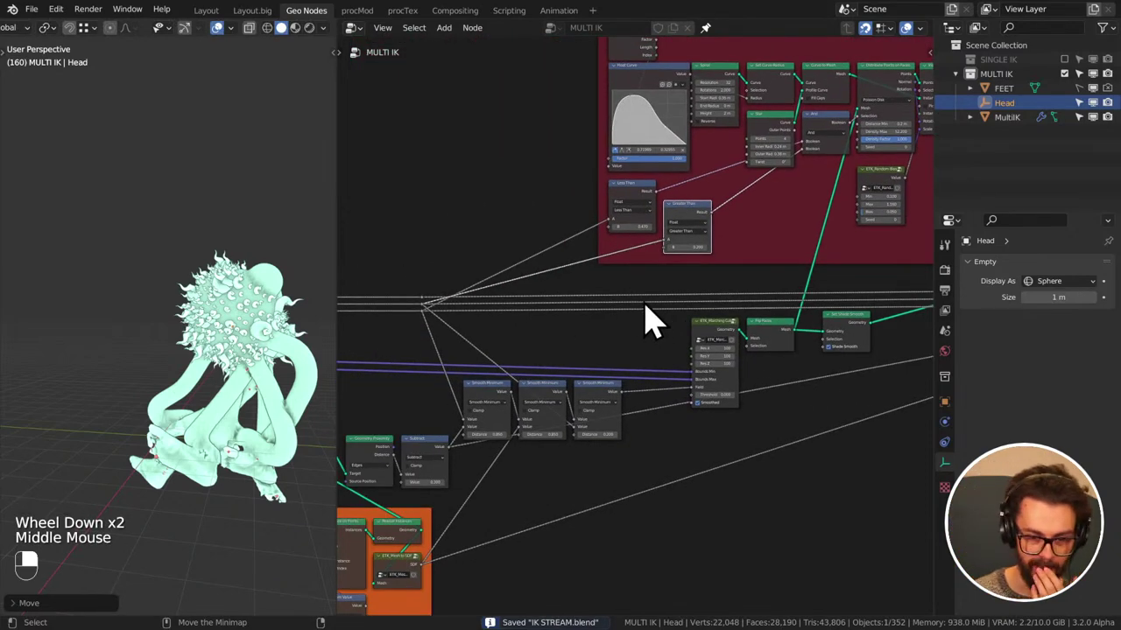
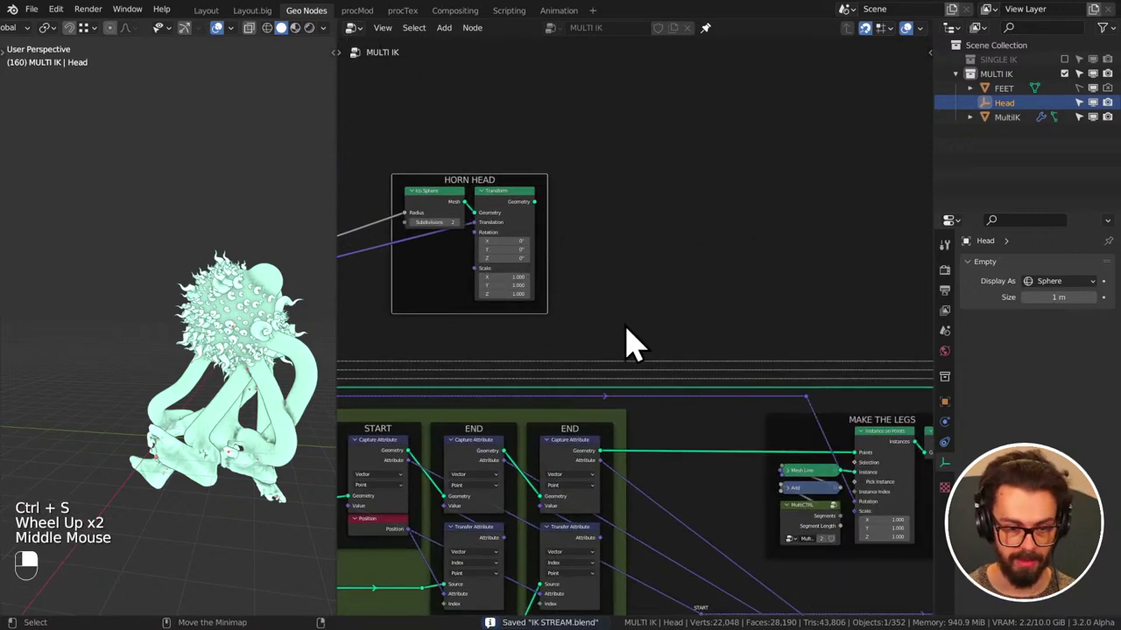
pyautogui.moveTo(649, 366); pyautogui.dragTo(658, 380)
pyautogui.rightClick(652, 372)
pyautogui.moveTo(652, 372); pyautogui.dragTo(653, 372)
pyautogui.moveTo(653, 372); pyautogui.dragTo(681, 384)
pyautogui.middleClick(660, 383)
pyautogui.moveTo(667, 377); pyautogui.dragTo(681, 384)
pyautogui.press('shift+d')
pyautogui.moveTo(680, 371); pyautogui.dragTo(669, 385)
pyautogui.click(669, 384)
pyautogui.press('ctrl+x')
pyautogui.press('ctrl+x')
pyautogui.moveTo(548, 225); pyautogui.dragTo(684, 371)
pyautogui.press('g')
pyautogui.moveTo(687, 380); pyautogui.dragTo(529, 283)
pyautogui.scroll(-3)
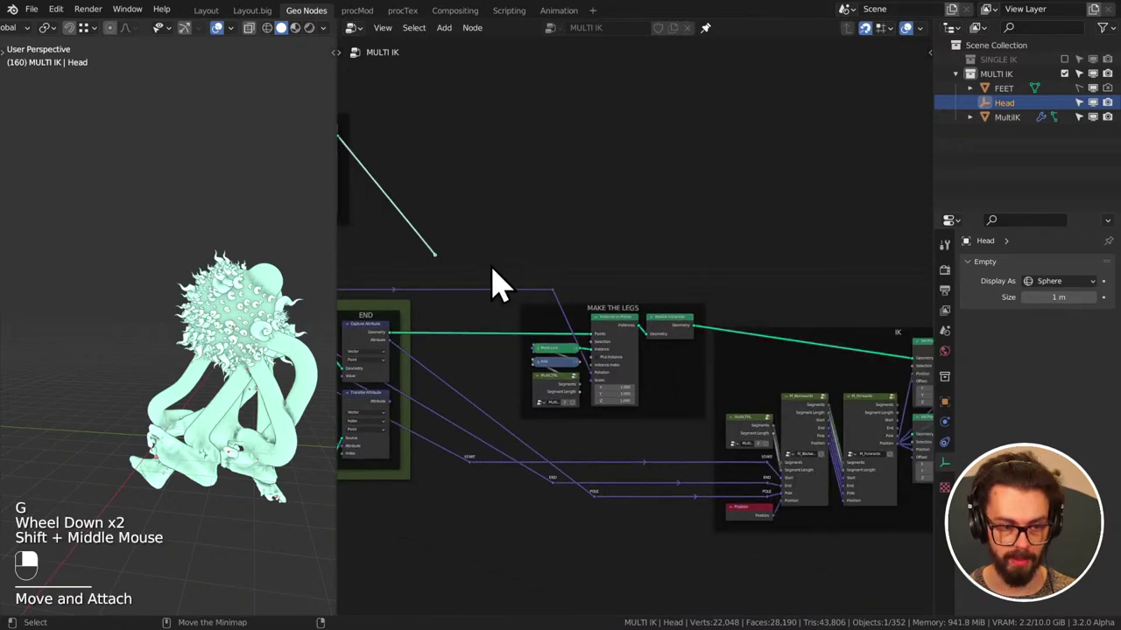
pyautogui.scroll(3)
pyautogui.press('shift+f')
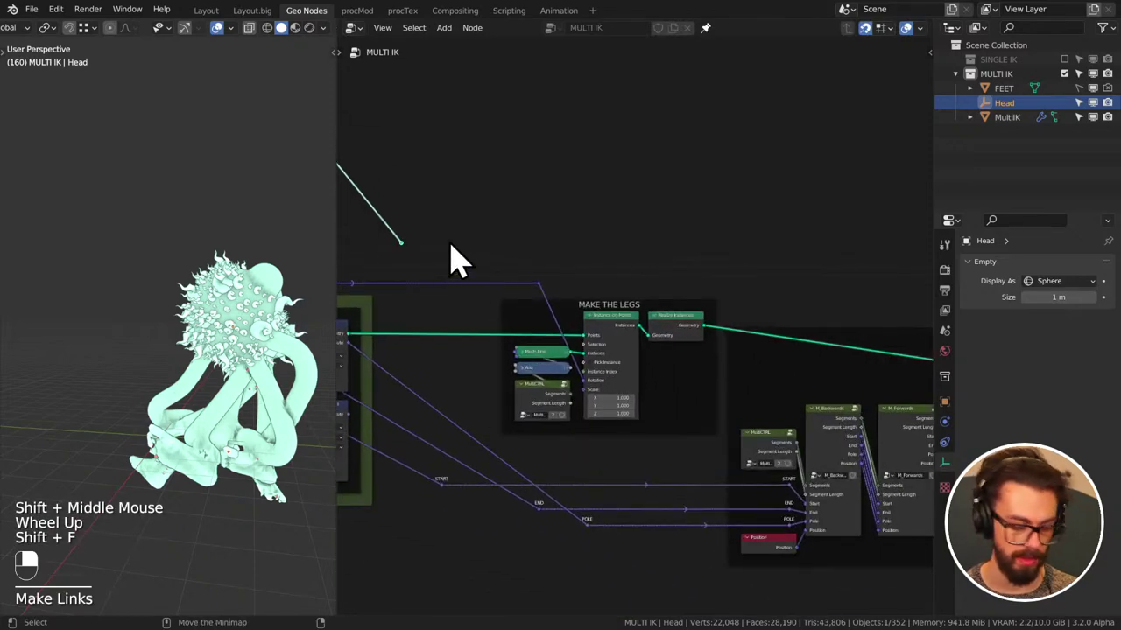
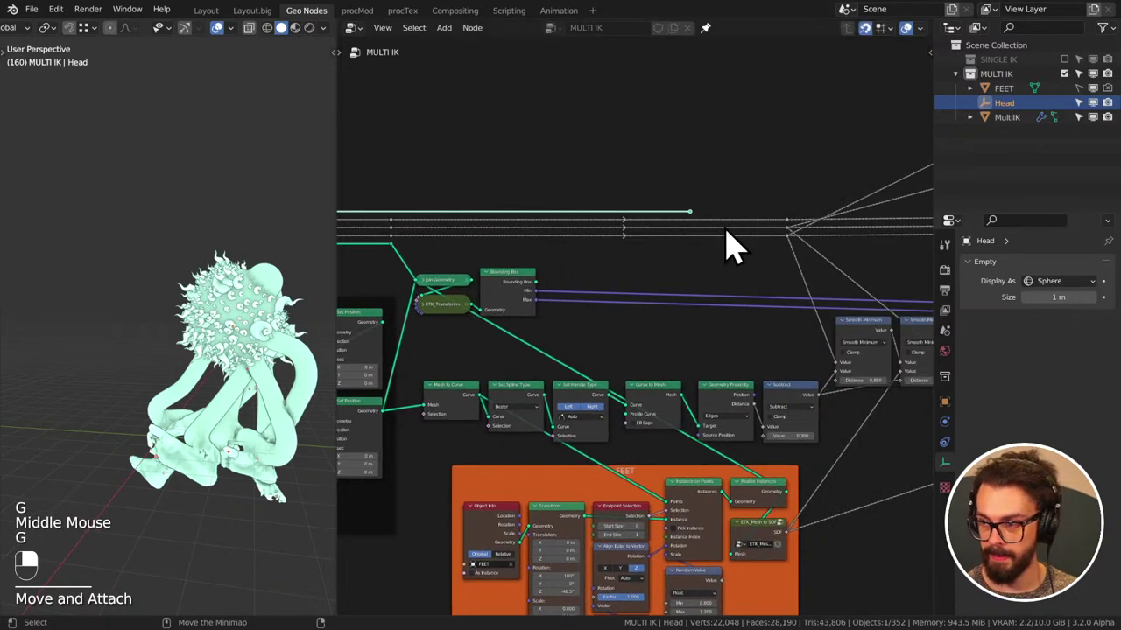
pyautogui.middleClick(717, 228)
pyautogui.click(669, 212)
pyautogui.press('ctrl+c')
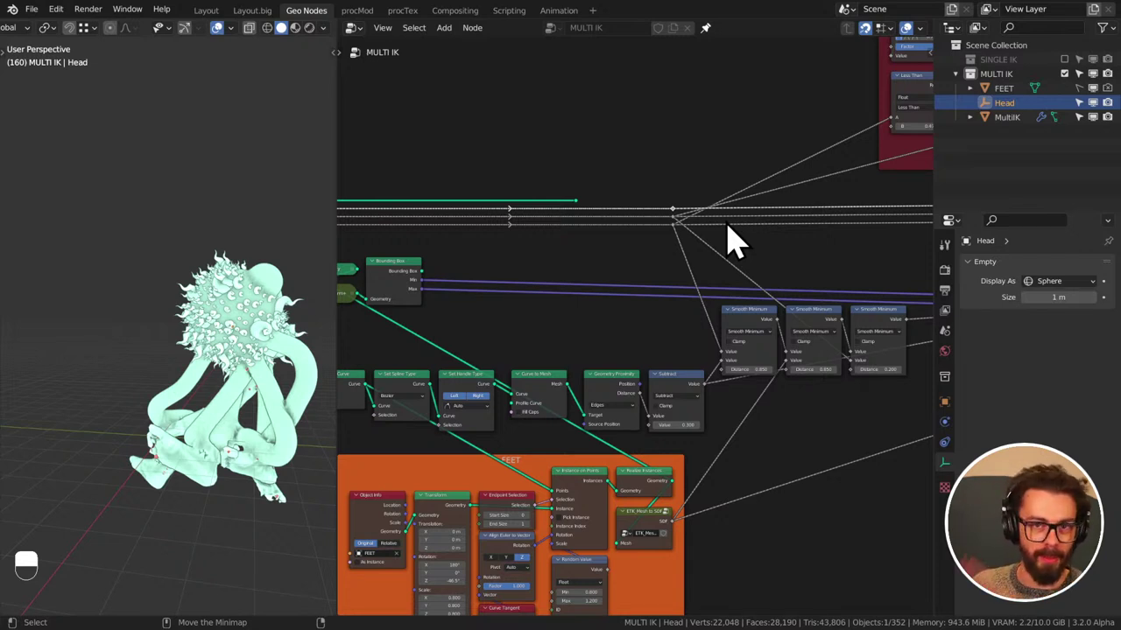
pyautogui.middleClick(844, 165)
pyautogui.scroll(-3)
pyautogui.press('g')
pyautogui.click(440, 222)
pyautogui.press('g')
pyautogui.scroll(3)
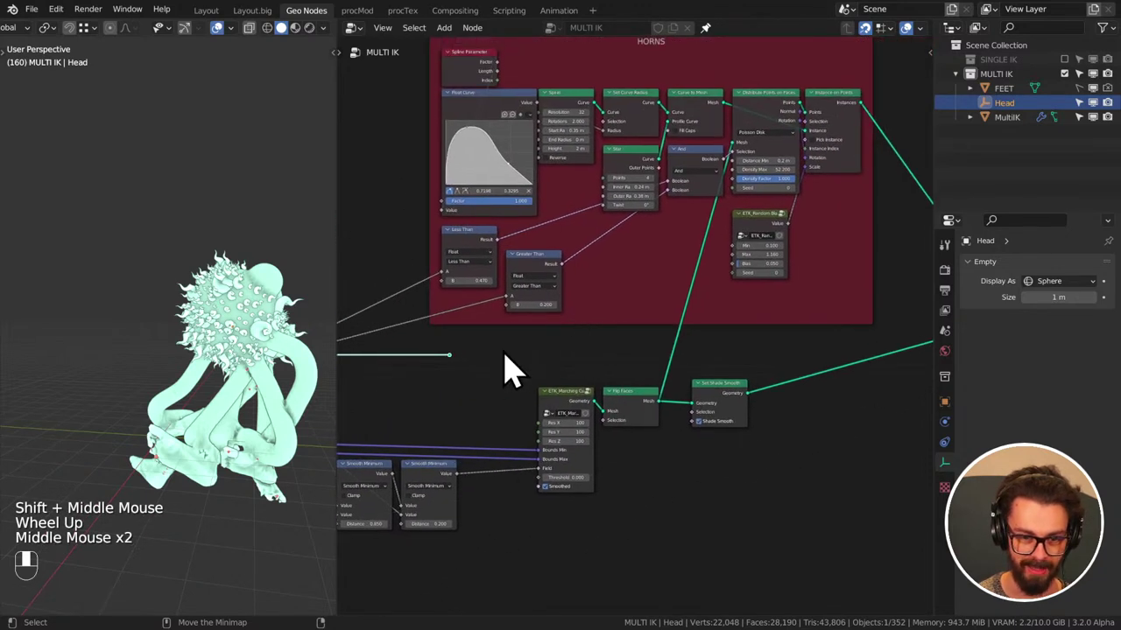
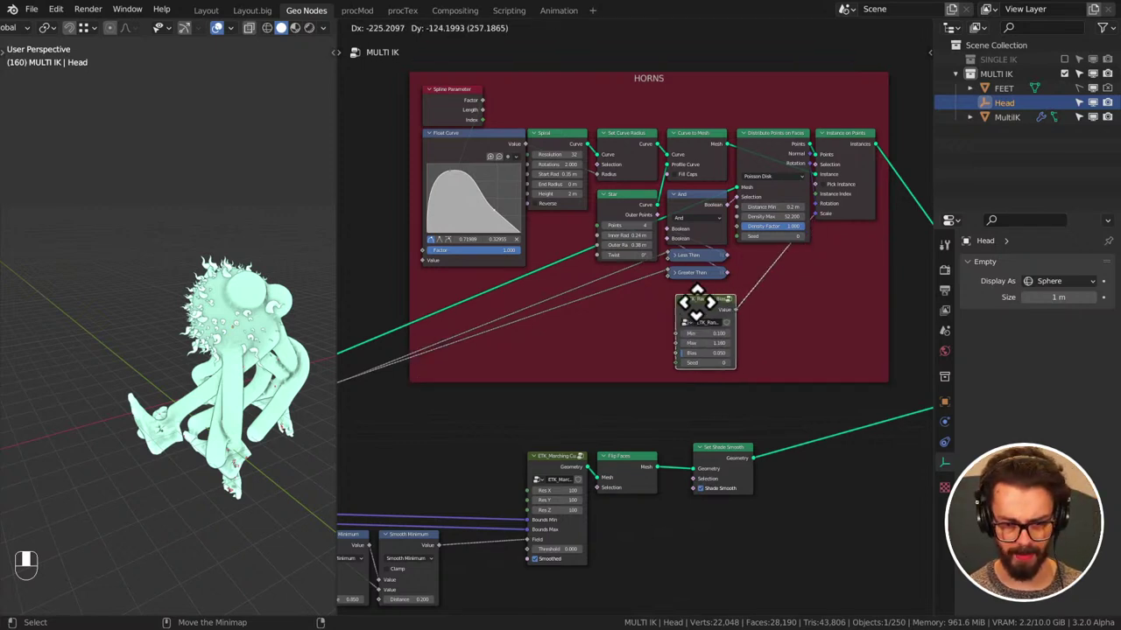
# - Place a new Add math node beside ETK_Random Bias in the HORNS frame and save IK STREAM.blend
pyautogui.scroll(3)
pyautogui.press('q')
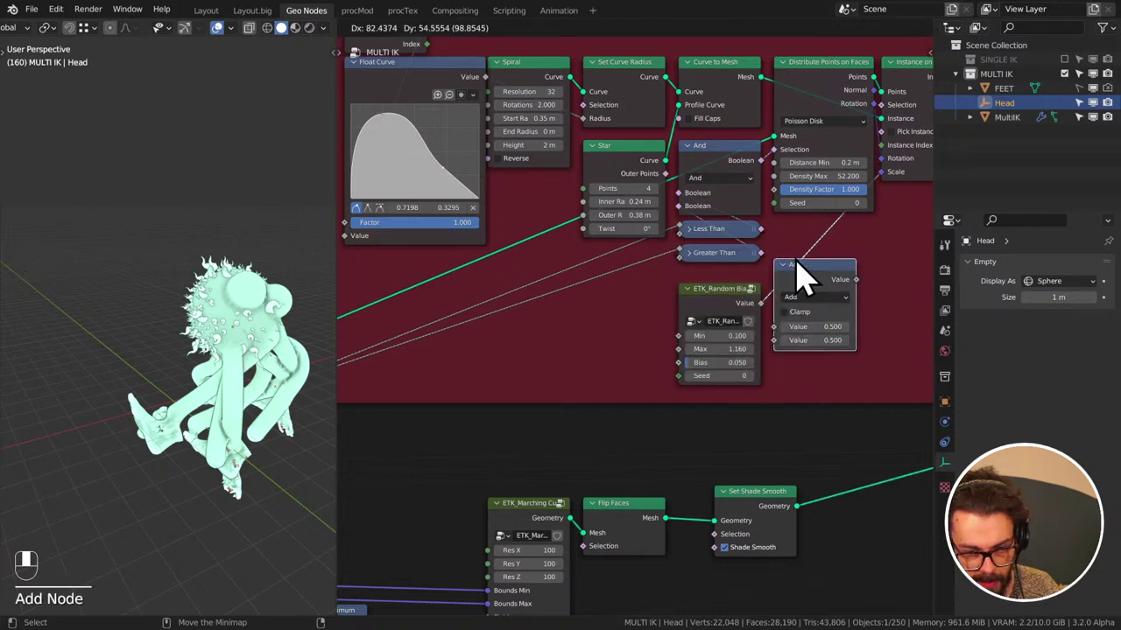
pyautogui.press('g')
pyautogui.press('ctrl+s')
pyautogui.scroll(-3)
pyautogui.scroll(-3)
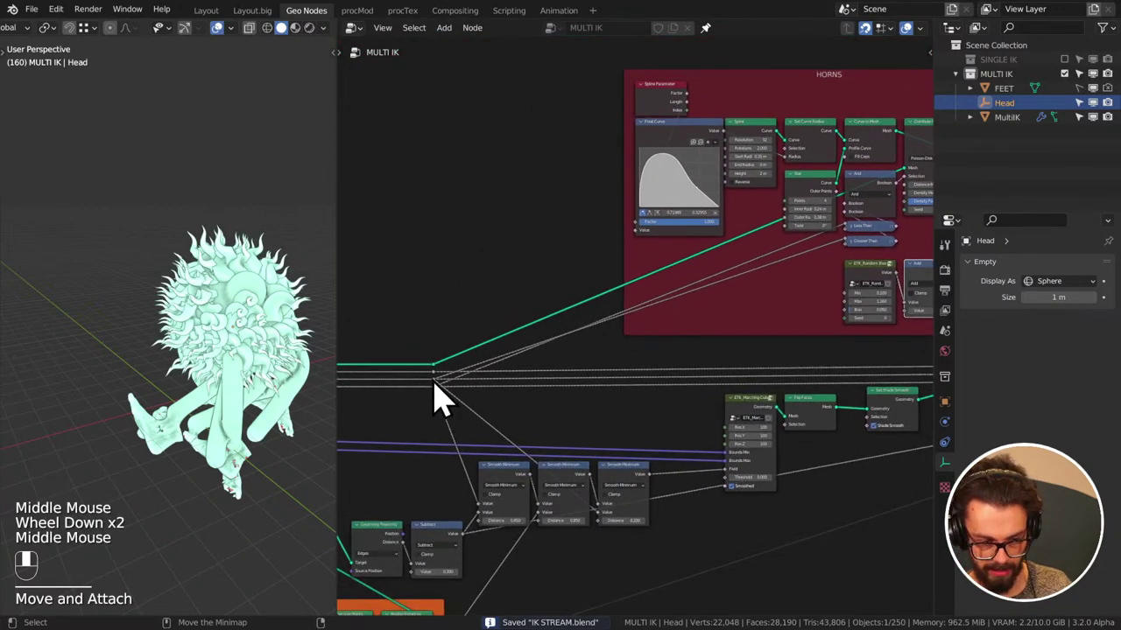
# - Save the file and pan the node view over the HORNS frame
pyautogui.moveTo(444, 397); pyautogui.dragTo(859, 533)
pyautogui.press('ctrl+s')
pyautogui.middleClick(140, 347)
pyautogui.middleClick(737, 296)
pyautogui.scroll(3)
pyautogui.middleClick(594, 345)
# - Add a Map Range node beside the random bias, Smoother Step mapping 0.5–1.5 onto 1–2, clamp off
pyautogui.press('q')
pyautogui.moveTo(859, 532); pyautogui.dragTo(618, 315)
pyautogui.press('x')
pyautogui.press('q')
pyautogui.press('g')
pyautogui.scroll(3)
pyautogui.click(617, 315)
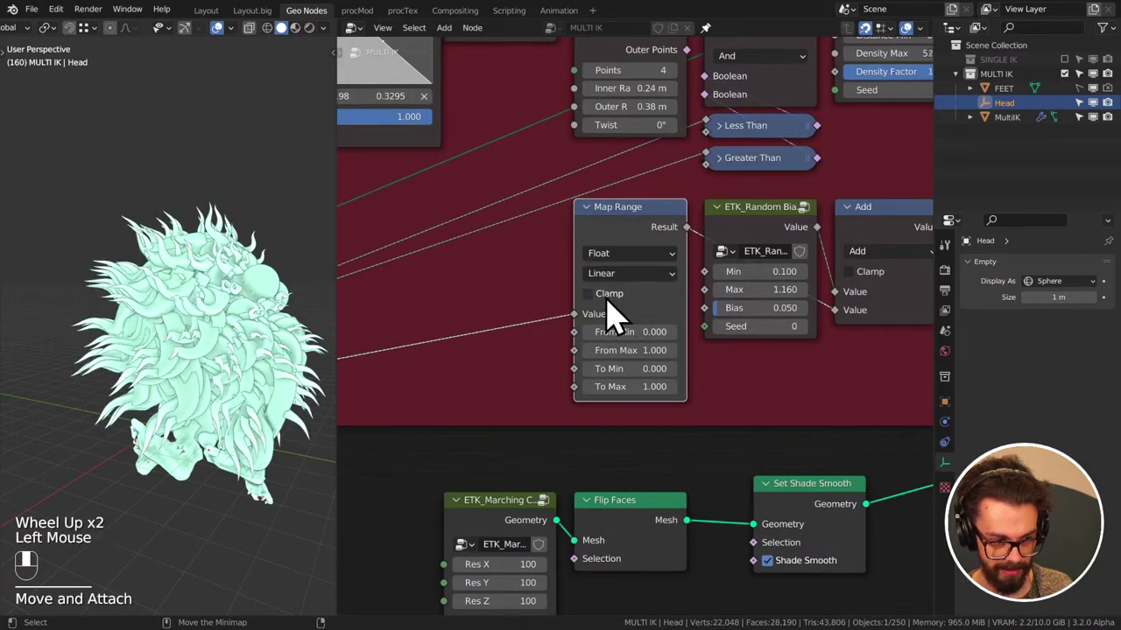
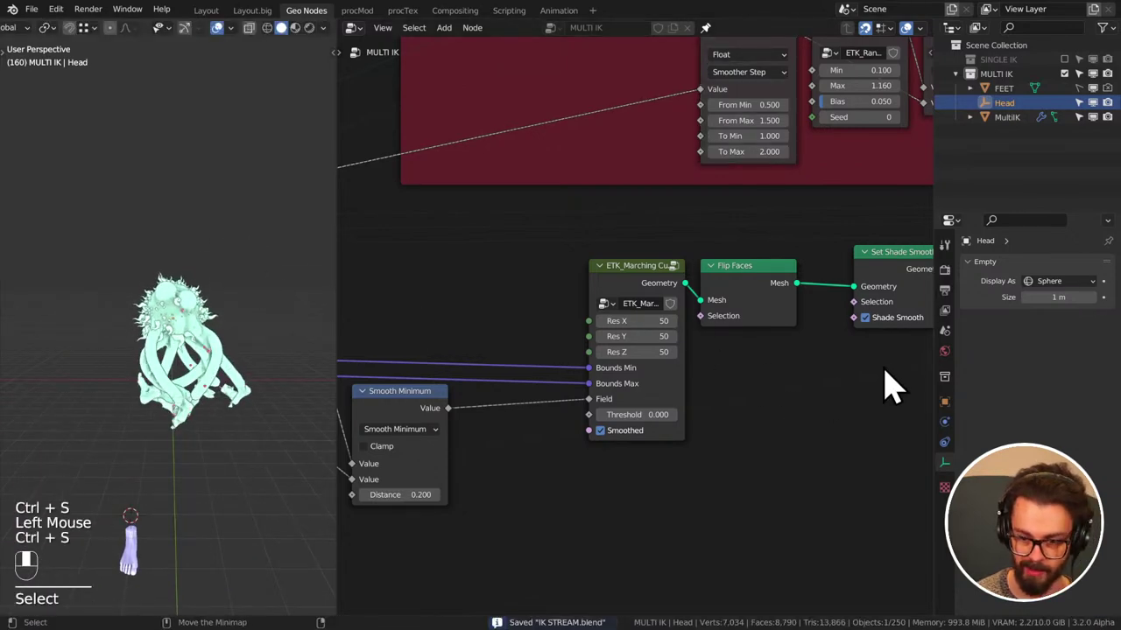
# - Finish the Map Range values (0.5–1.5 to 1–2, Smoother Step), reposition it and save
pyautogui.press('n')
pyautogui.press('n')
pyautogui.scroll(-3)
pyautogui.click(661, 228)
pyautogui.press('g')
pyautogui.moveTo(607, 303); pyautogui.dragTo(589, 326)
pyautogui.press('ctrl+s')
# - Add a Join Geometry node merging the horn instances with the Set Shade Smooth head mesh into the group output
pyautogui.press('shift+w')
pyautogui.press('shift+a')
pyautogui.press('shift+a')
pyautogui.scroll(-3)
pyautogui.click(589, 327)
pyautogui.press('g')
pyautogui.moveTo(754, 381); pyautogui.dragTo(477, 189)
pyautogui.press('ctrl+s')
# - Add a Realize Instances node near Set Shade Smooth and arrange it in the tree
pyautogui.press('shift+a')
pyautogui.moveTo(477, 188); pyautogui.dragTo(296, 317)
pyautogui.click(625, 194)
pyautogui.middleClick(626, 194)
pyautogui.press('g')
pyautogui.scroll(-3)
pyautogui.middleClick(661, 320)
pyautogui.middleClick(296, 318)
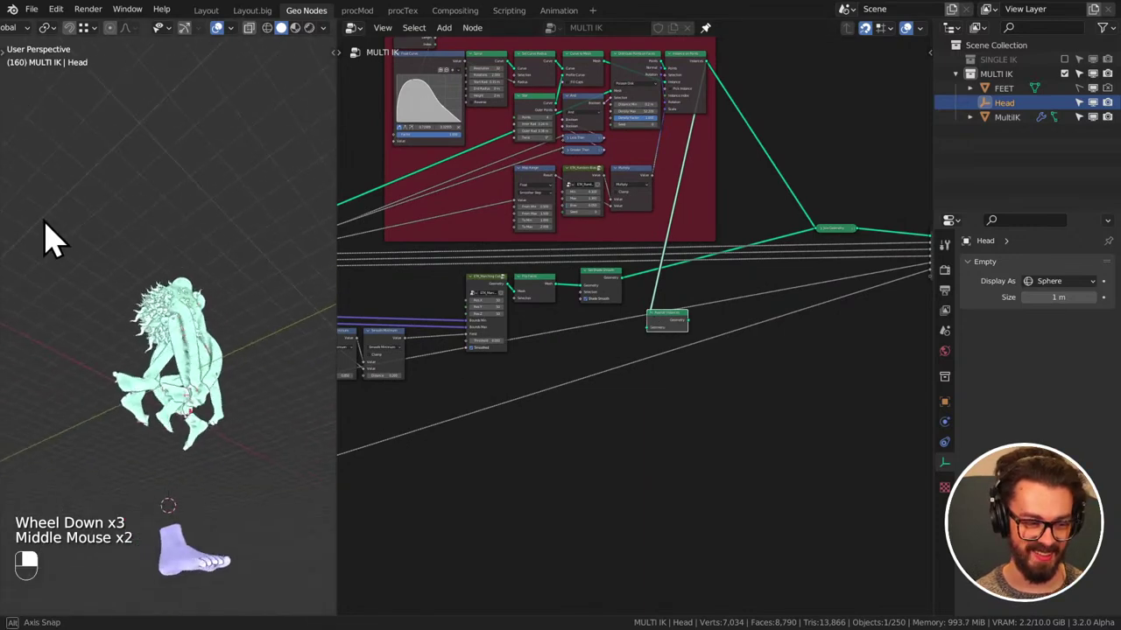
# - Restore ETK_Marching Cubes Res X, Y and Z to 200 and inspect the spiky horned head in the viewport
pyautogui.scroll(3)
pyautogui.middleClick(250, 340)
pyautogui.middleClick(277, 264)
pyautogui.scroll(3)
pyautogui.middleClick(246, 317)
pyautogui.middleClick(246, 288)
pyautogui.scroll(-3)
pyautogui.middleClick(224, 303)
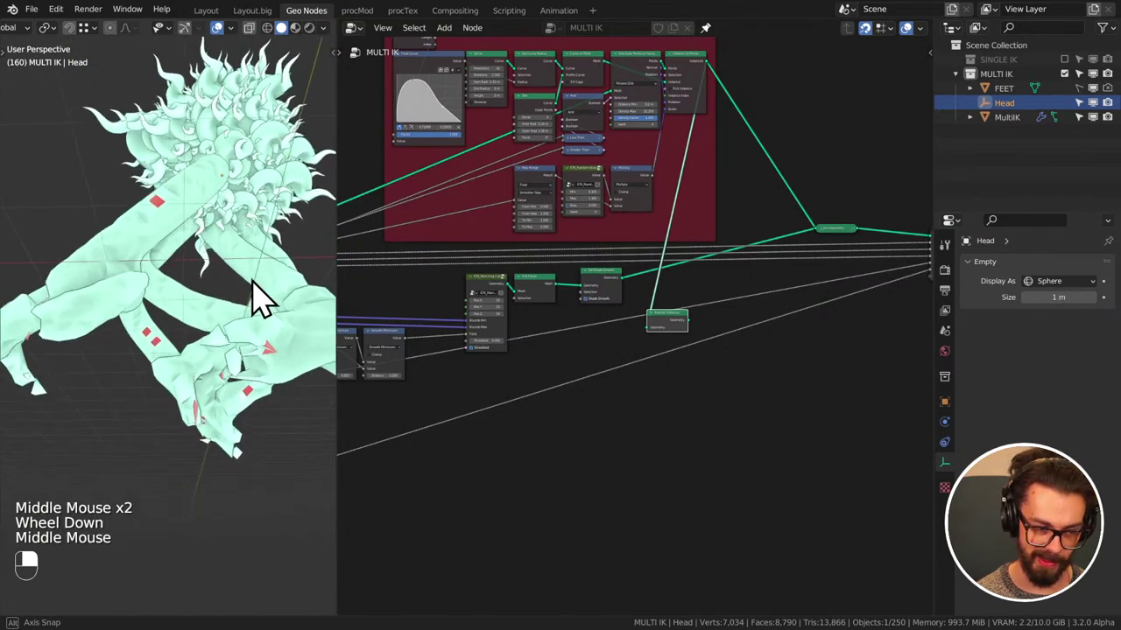
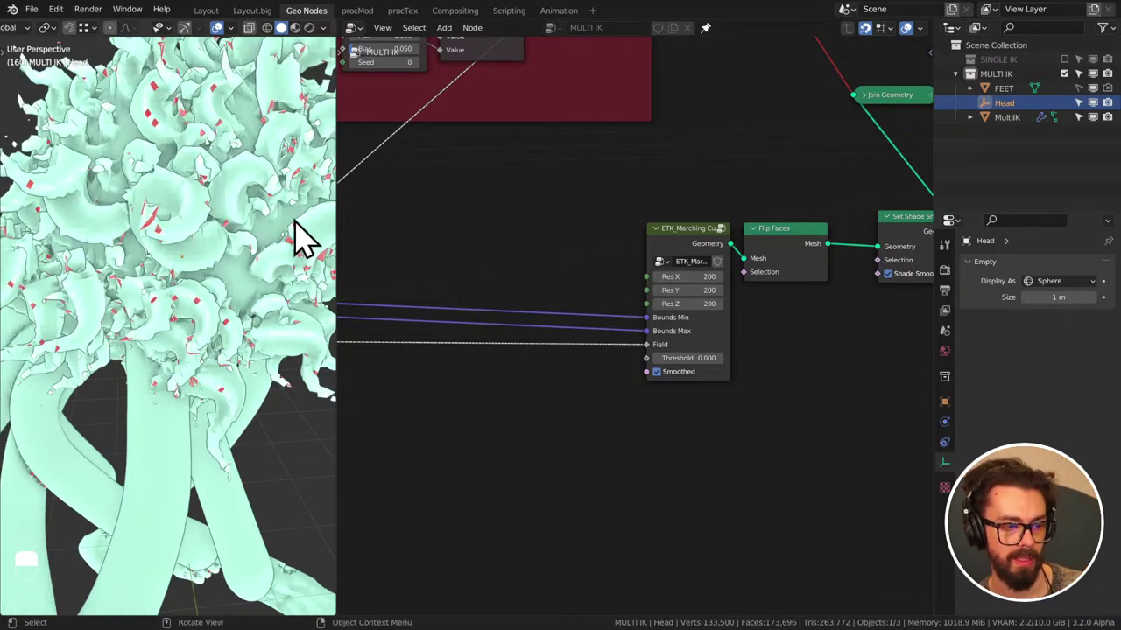
# - Save the file and make MultiIK the active object, viewing it from the right
pyautogui.scroll(-3)
pyautogui.moveTo(262, 241); pyautogui.dragTo(101, 241)
pyautogui.middleClick(59, 239)
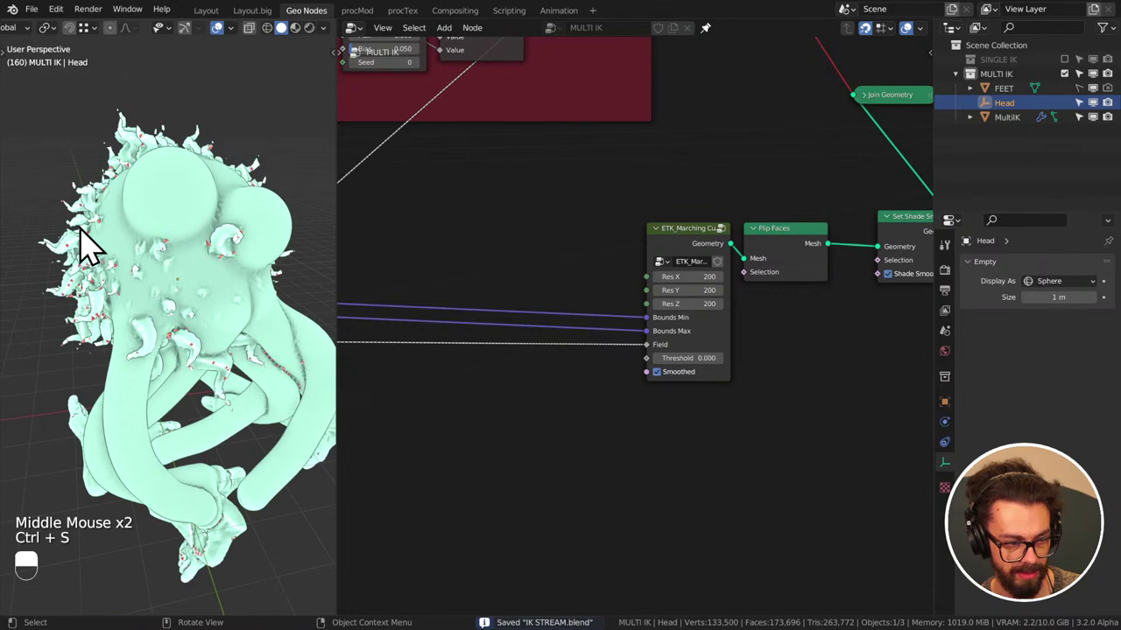
pyautogui.press('ctrl+s')
pyautogui.middleClick(98, 237)
pyautogui.scroll(-3)
pyautogui.middleClick(423, 275)
# - Select the Set Handle Type and Curve to Mesh nodes and slide them sideways along X near the group output
pyautogui.click(460, 369)
pyautogui.moveTo(460, 368); pyautogui.dragTo(571, 504)
pyautogui.press('ctrl+x')
pyautogui.middleClick(659, 299)
pyautogui.middleClick(582, 323)
pyautogui.moveTo(626, 257); pyautogui.dragTo(570, 504)
pyautogui.press('x')
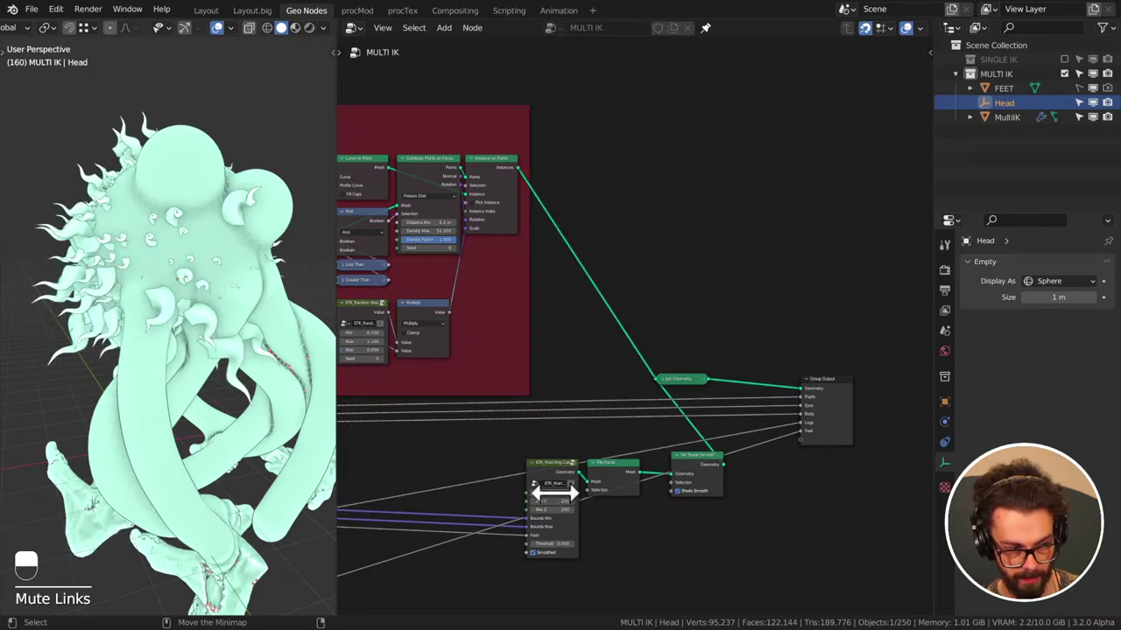
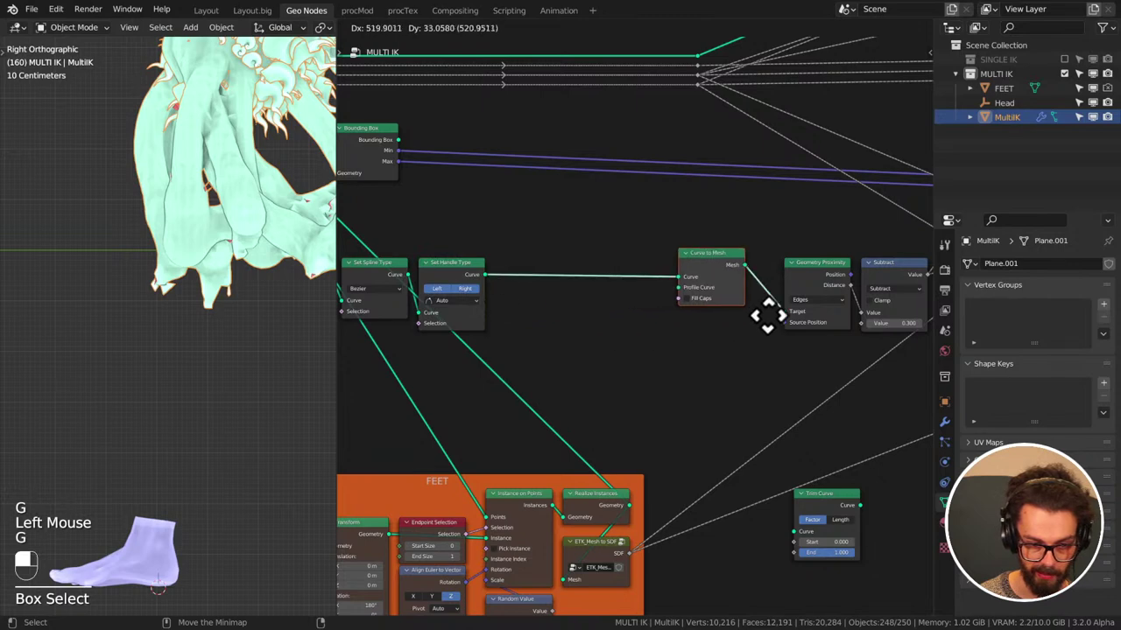
# - Drop a Trim Curve node onto the Set Handle Type → Curve to Mesh link with End set to 0.843
pyautogui.moveTo(805, 343); pyautogui.dragTo(803, 471)
pyautogui.click(802, 471)
pyautogui.press('g')
pyautogui.moveTo(681, 341); pyautogui.dragTo(647, 275)
pyautogui.click(647, 275)
pyautogui.moveTo(647, 275); pyautogui.dragTo(643, 393)
pyautogui.scroll(3)
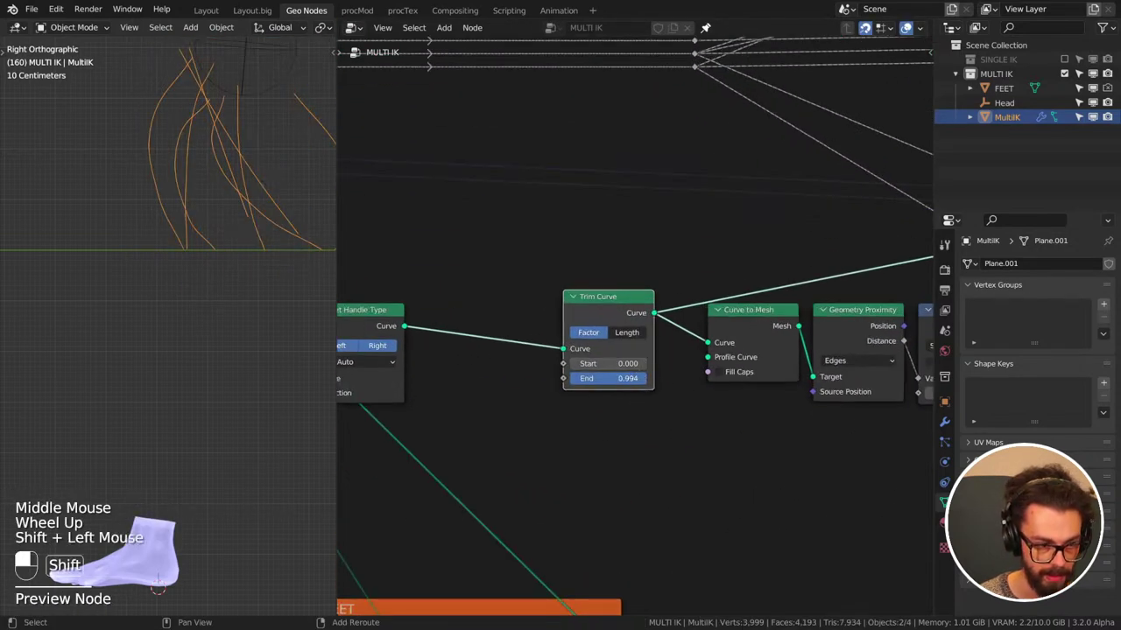
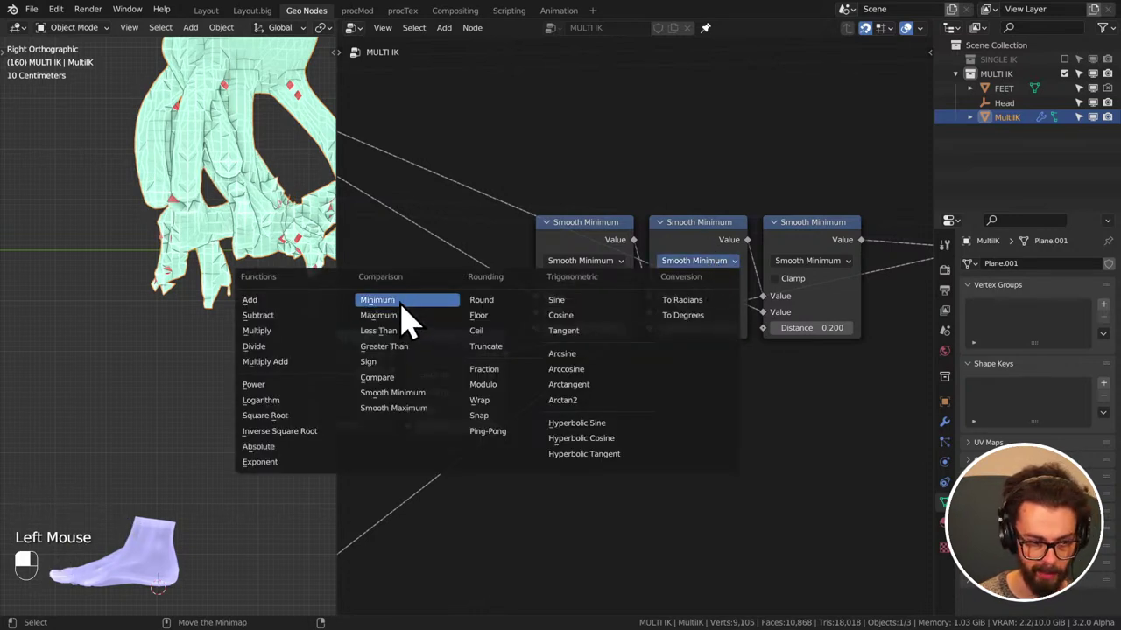
# - Save the blend file and pan across the MultiIK node tree to review the result
pyautogui.middleClick(657, 373)
pyautogui.middleClick(439, 416)
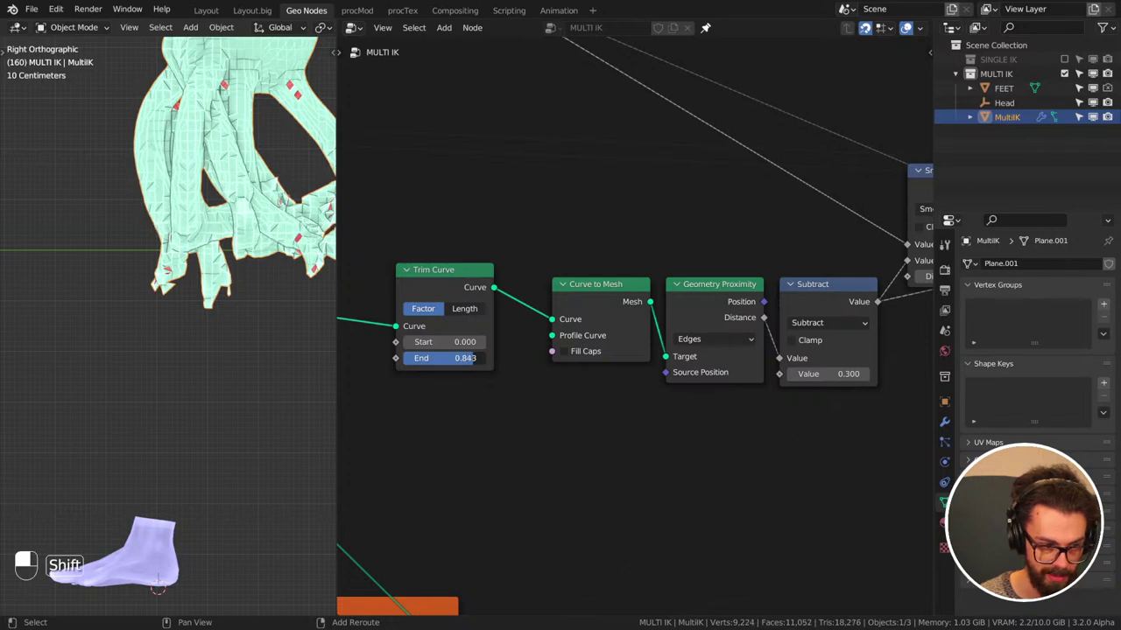
pyautogui.press('ctrl+s')
pyautogui.scroll(-3)
pyautogui.middleClick(546, 440)
pyautogui.press('ctrl+s')
pyautogui.middleClick(221, 350)
pyautogui.scroll(-3)
pyautogui.press('ctrl+s')
pyautogui.press('KP_1')
pyautogui.scroll(3)
pyautogui.scroll(-3)
pyautogui.middleClick(656, 425)
pyautogui.scroll(-3)
pyautogui.press('ctrl+s')
pyautogui.scroll(-3)
pyautogui.middleClick(571, 368)
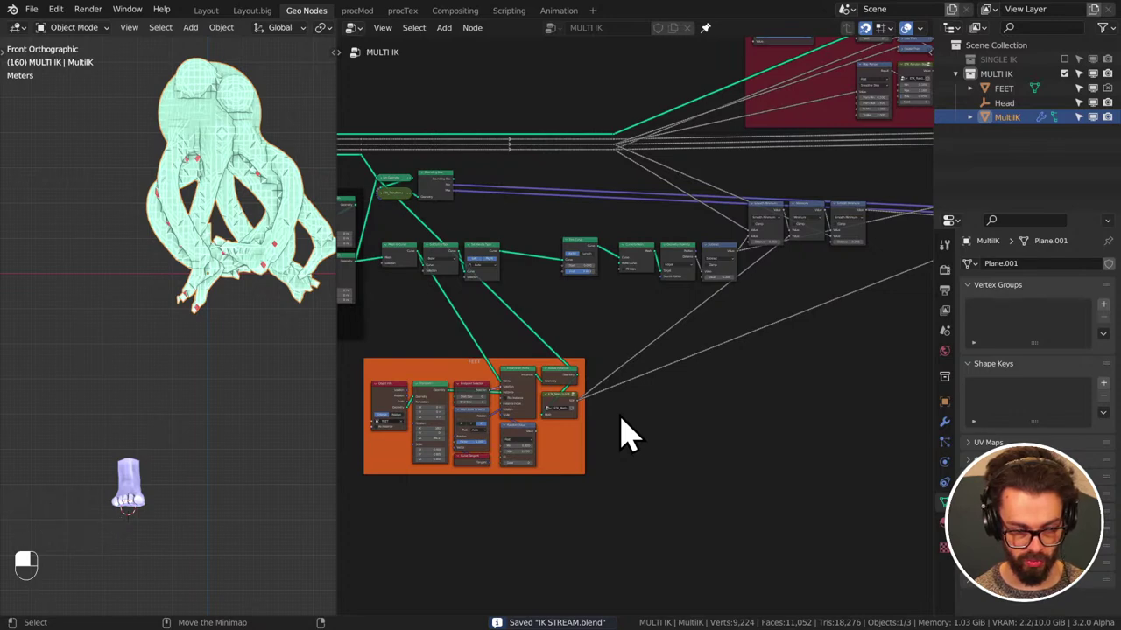
pyautogui.scroll(3)
pyautogui.middleClick(629, 431)
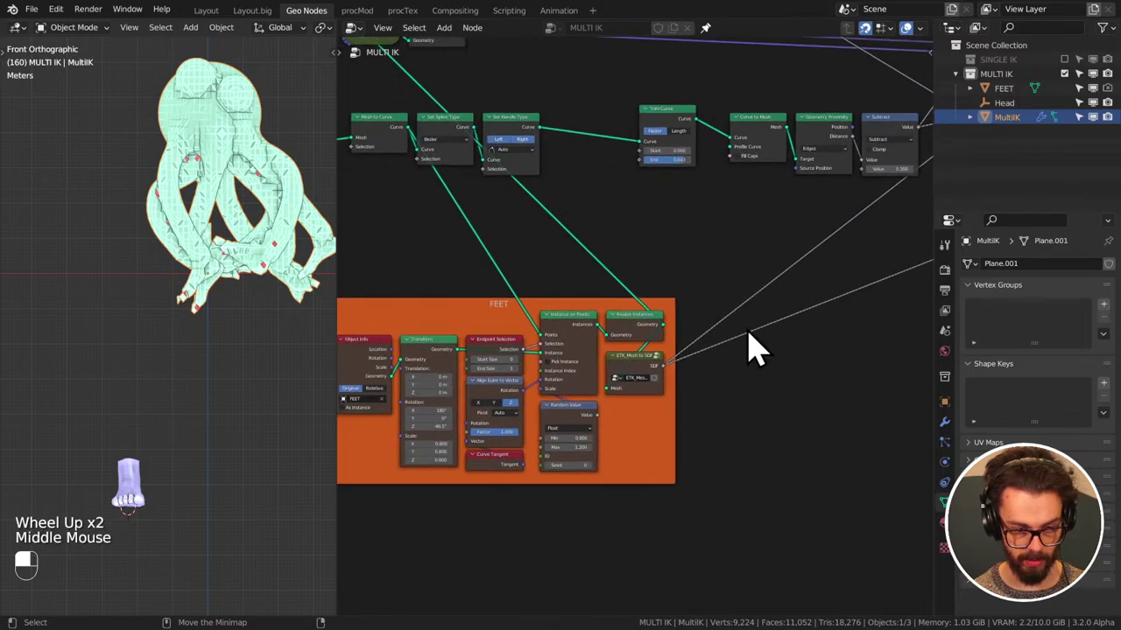
pyautogui.middleClick(496, 372)
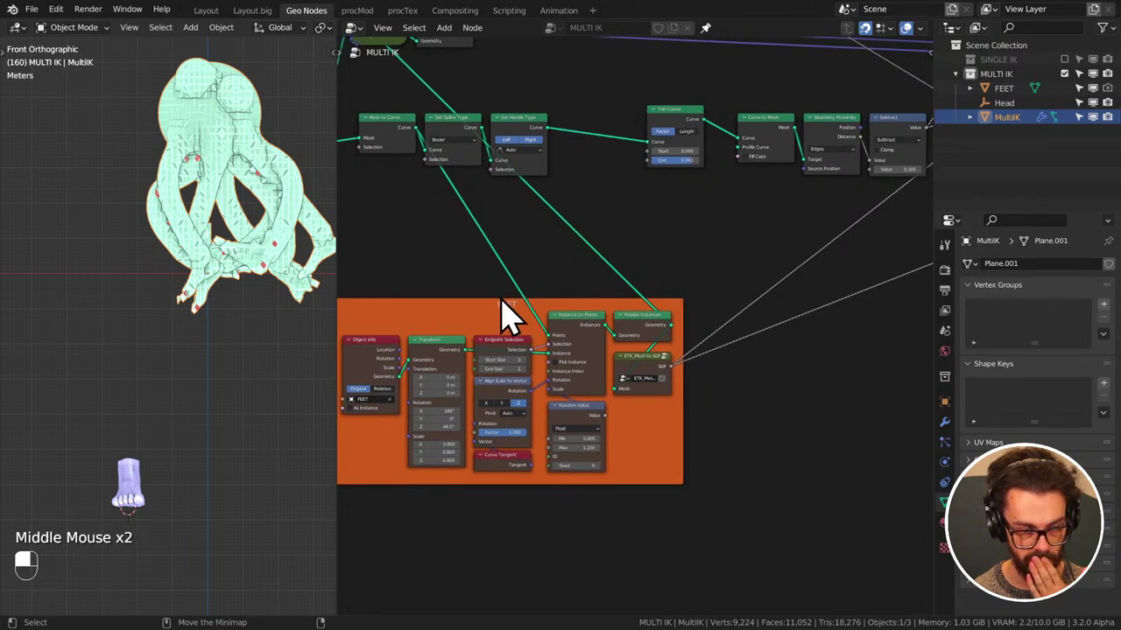
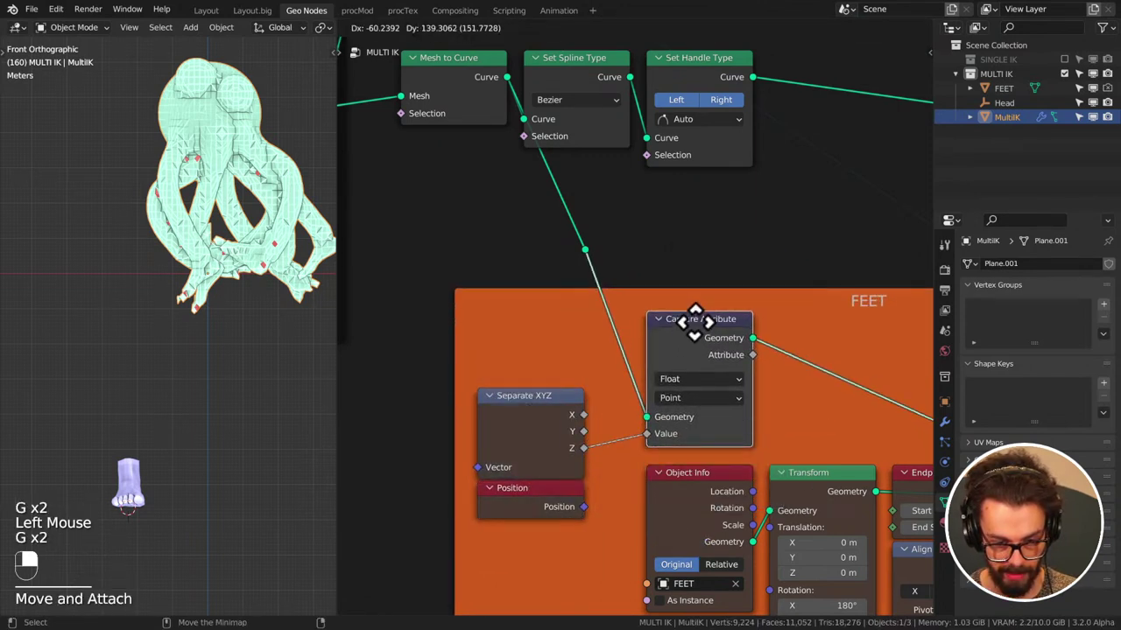
# - Place a Capture Attribute (Float, Point) on the curve link storing position Z from Separate XYZ
pyautogui.click(549, 435)
pyautogui.click(540, 502)
pyautogui.press('g')
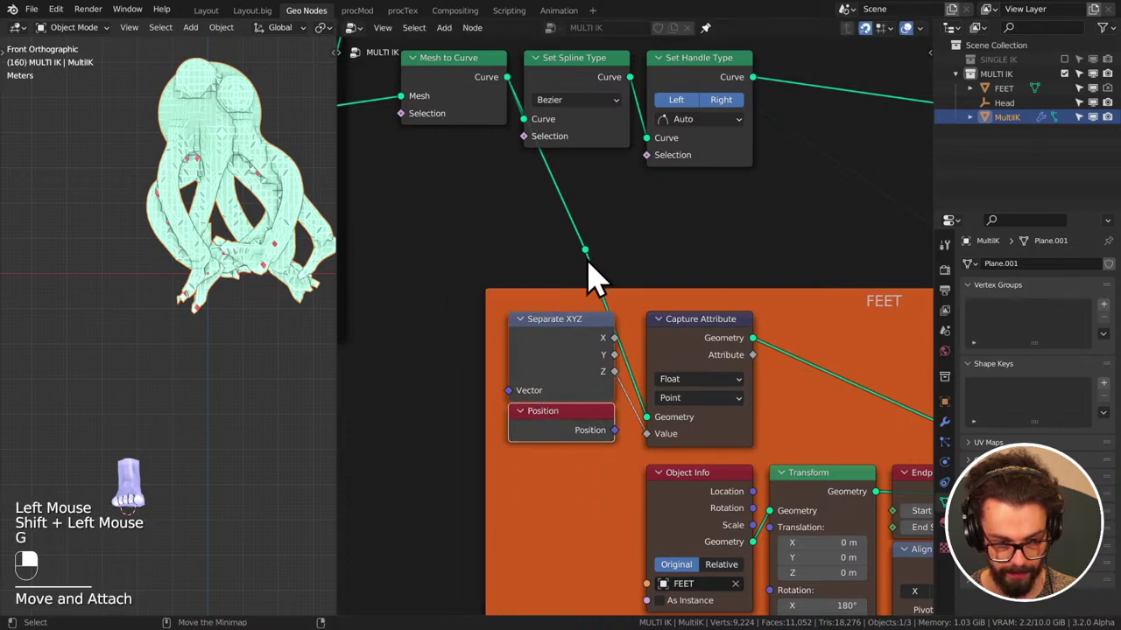
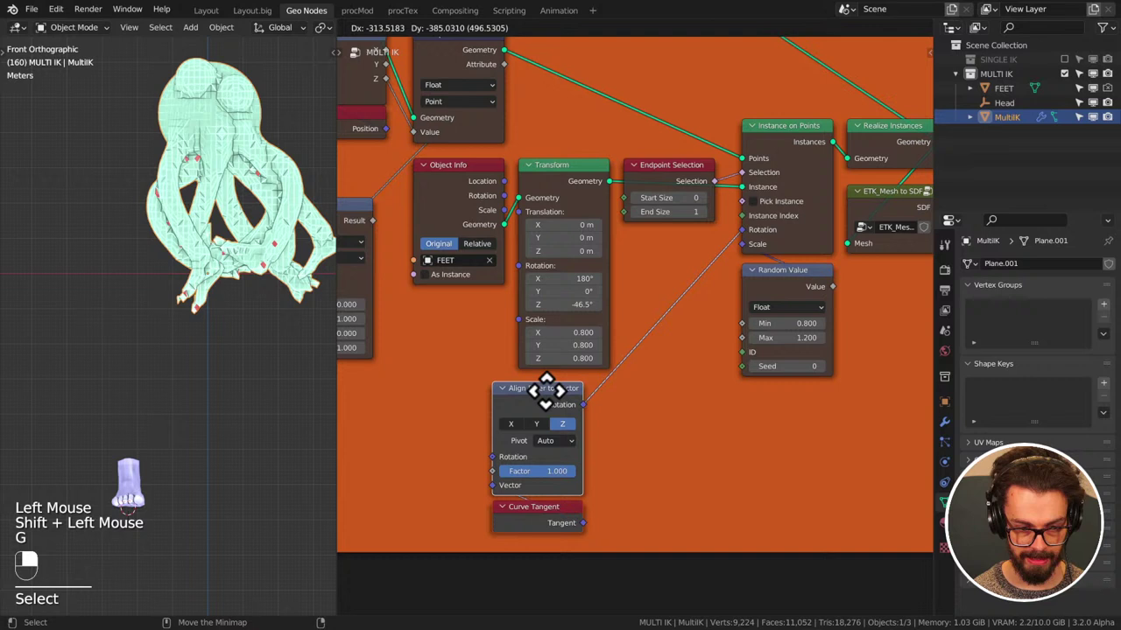
# - Duplicate Align Euler to Vector aimed at 0,0,-1 and add a Smoother Step Map Range in the FEET frame
pyautogui.press('g')
pyautogui.click(549, 409)
pyautogui.press('shift+d')
pyautogui.press('g')
pyautogui.middleClick(687, 425)
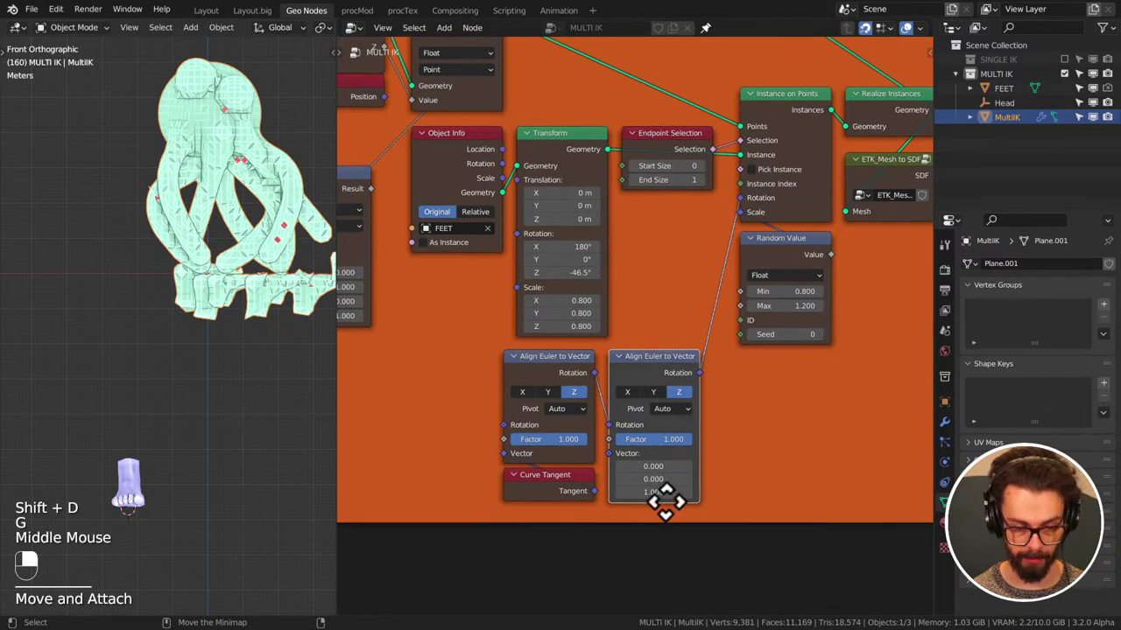
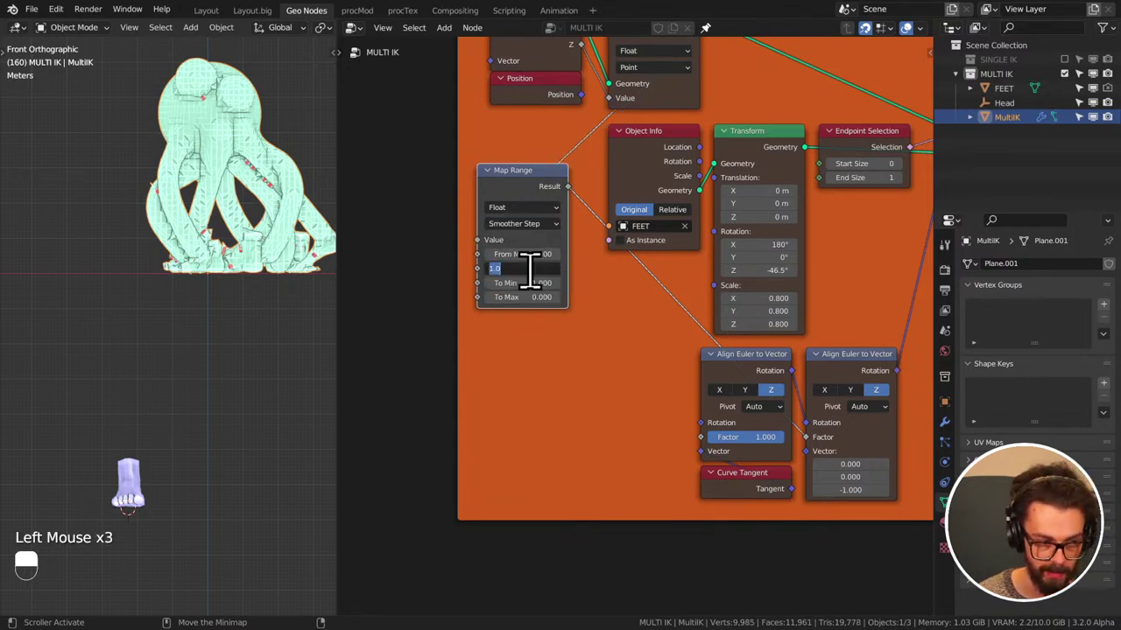
# - Set the Map Range To Min 1 and To Max 0, make FEET the active object and save
pyautogui.click(563, 409)
pyautogui.click(255, 119)
pyautogui.moveTo(1014, 120); pyautogui.dragTo(146, 497)
pyautogui.press('g')
pyautogui.middleClick(145, 496)
pyautogui.moveTo(145, 496); pyautogui.dragTo(575, 301)
pyautogui.press('Tab')
pyautogui.press('a')
pyautogui.press('g')
pyautogui.press('ctrl+s')
# - Pan the FEET node tree to the Raycast area and add an Object Info node reading FEET
pyautogui.press('Tab')
pyautogui.scroll(-3)
pyautogui.press('ctrl+s')
pyautogui.scroll(3)
pyautogui.scroll(3)
pyautogui.click(574, 301)
pyautogui.moveTo(574, 301); pyautogui.dragTo(523, 332)
pyautogui.scroll(-3)
pyautogui.moveTo(523, 332); pyautogui.dragTo(624, 285)
pyautogui.moveTo(624, 285); pyautogui.dragTo(1012, 109)
# - Wire the FEET Object Info into a new Bounding Box node and start searching for the next node
pyautogui.press('g')
pyautogui.scroll(-3)
pyautogui.click(1013, 110)
pyautogui.moveTo(698, 348); pyautogui.dragTo(649, 324)
pyautogui.scroll(3)
pyautogui.scroll(3)
pyautogui.moveTo(650, 325); pyautogui.dragTo(484, 275)
pyautogui.moveTo(484, 275); pyautogui.dragTo(635, 317)
pyautogui.moveTo(635, 318); pyautogui.dragTo(590, 300)
pyautogui.press('n')
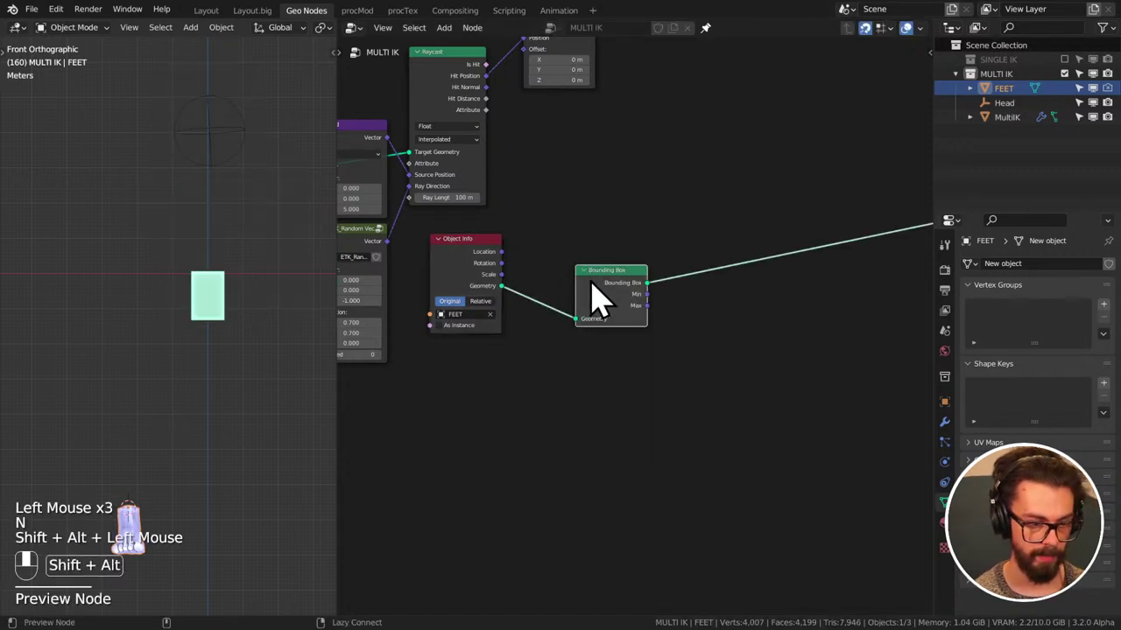
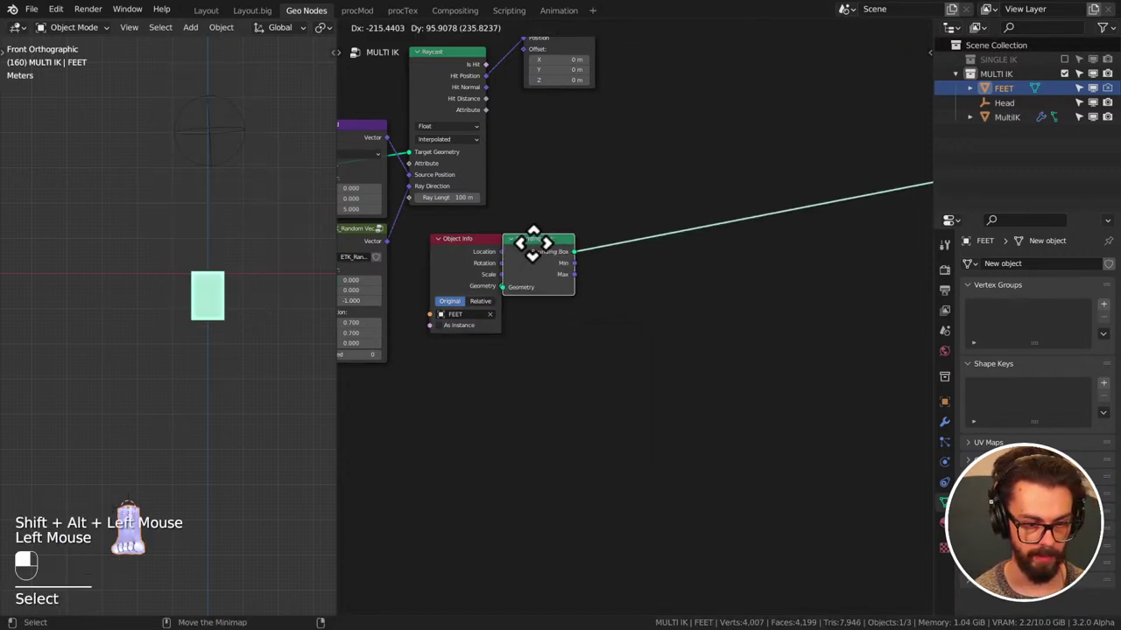
# - Add a Vector Math Subtract taking Bounding Box Max minus Min to measure FEET's size
pyautogui.press('q')
pyautogui.moveTo(629, 293); pyautogui.dragTo(592, 284)
pyautogui.moveTo(592, 283); pyautogui.dragTo(698, 275)
pyautogui.moveTo(763, 270); pyautogui.dragTo(738, 255)
pyautogui.press('q')
# - Add a Vector Math Multiply node after the Subtract to scale that size
pyautogui.click(719, 266)
pyautogui.press('q')
pyautogui.click(720, 265)
pyautogui.press('x')
pyautogui.moveTo(676, 268); pyautogui.dragTo(836, 292)
pyautogui.middleClick(836, 293)
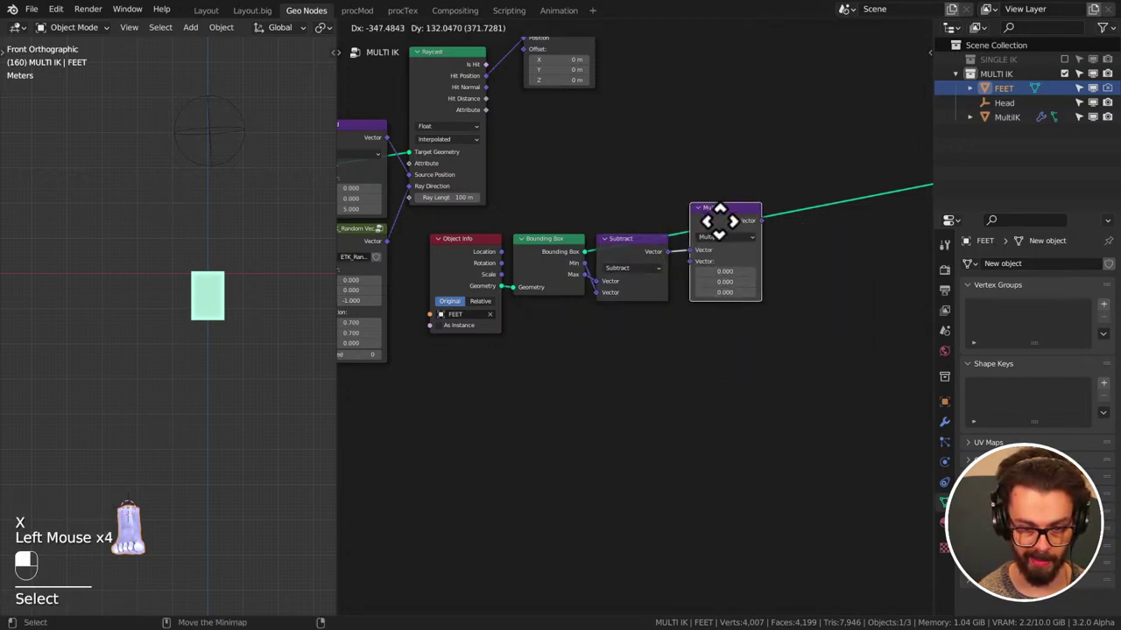
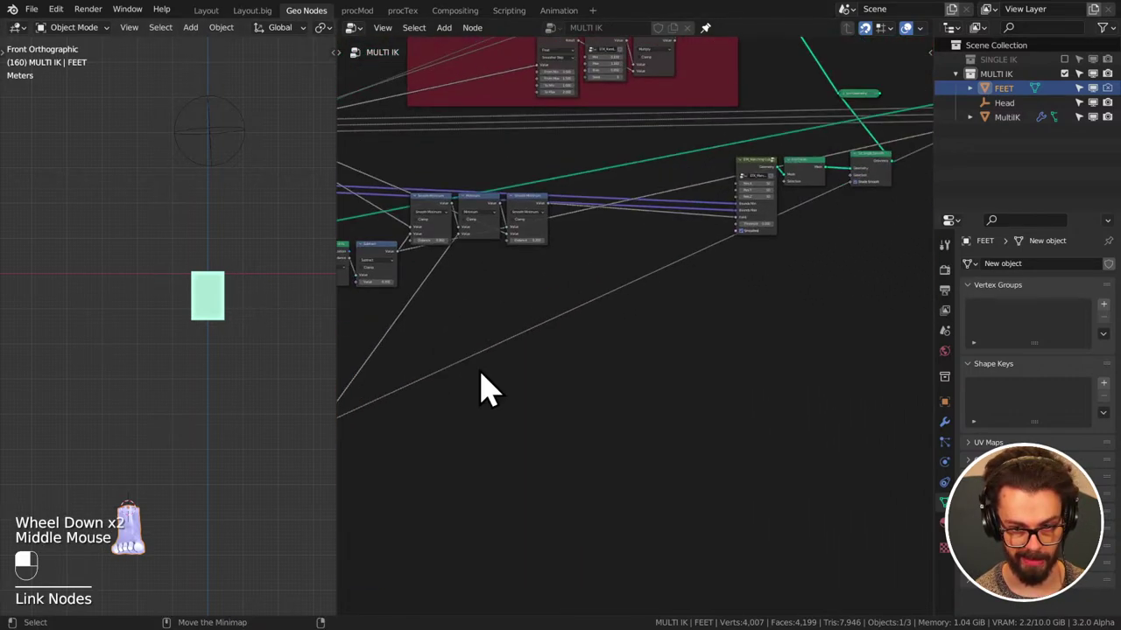
# - Save the blend file and grab the Head empty to start moving it along Z
pyautogui.middleClick(776, 214)
pyautogui.moveTo(772, 148); pyautogui.dragTo(1015, 111)
pyautogui.press('ctrl+s')
pyautogui.click(1015, 112)
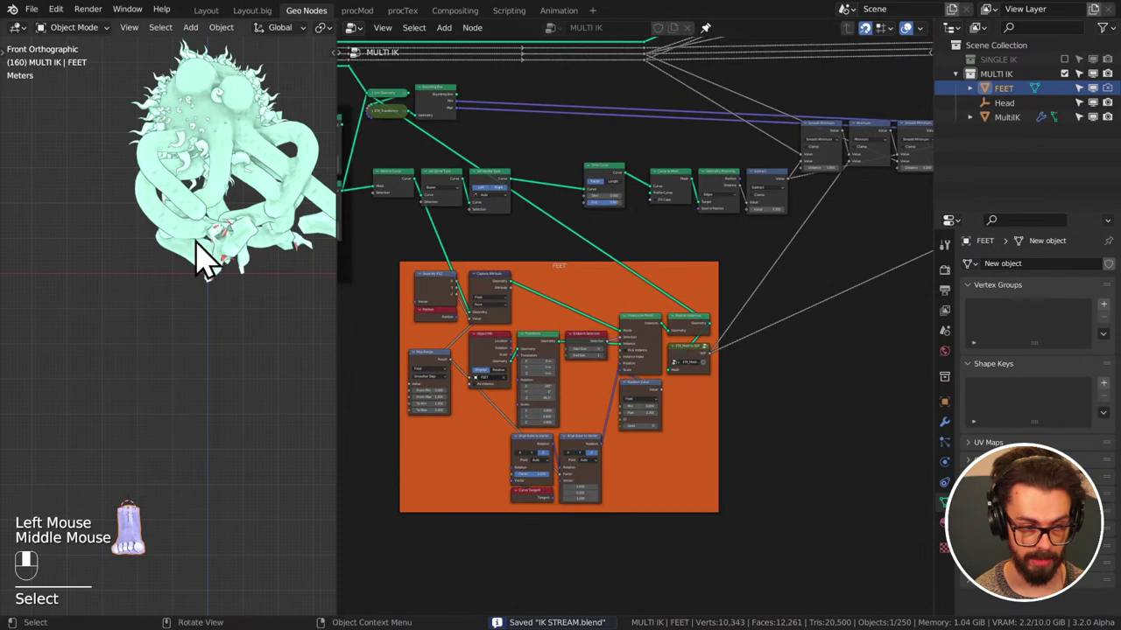
pyautogui.press('g')
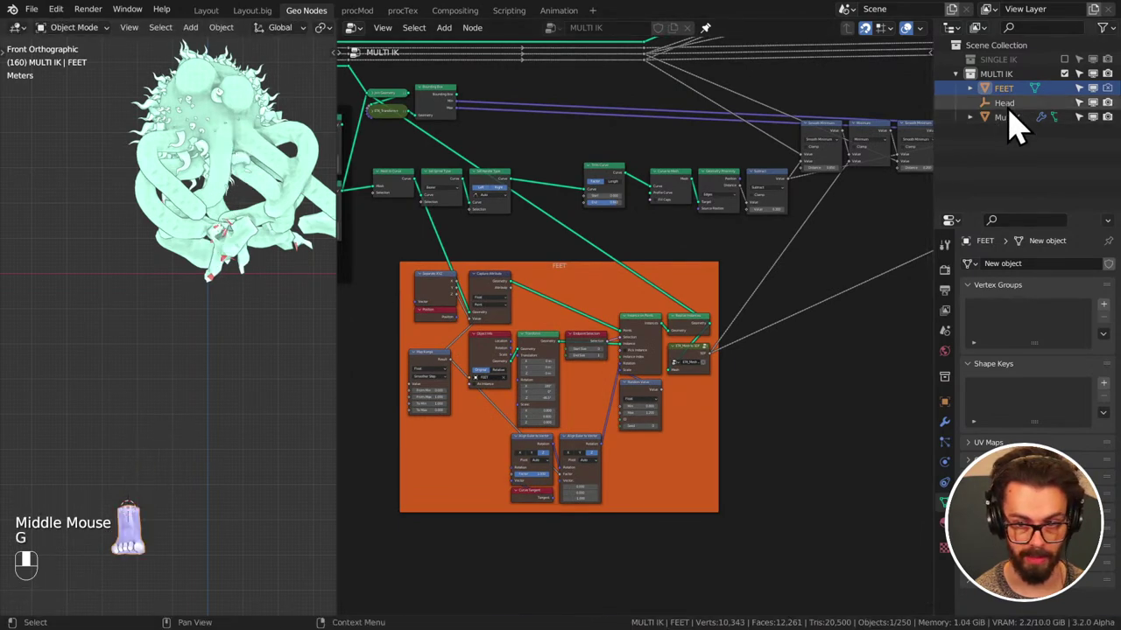
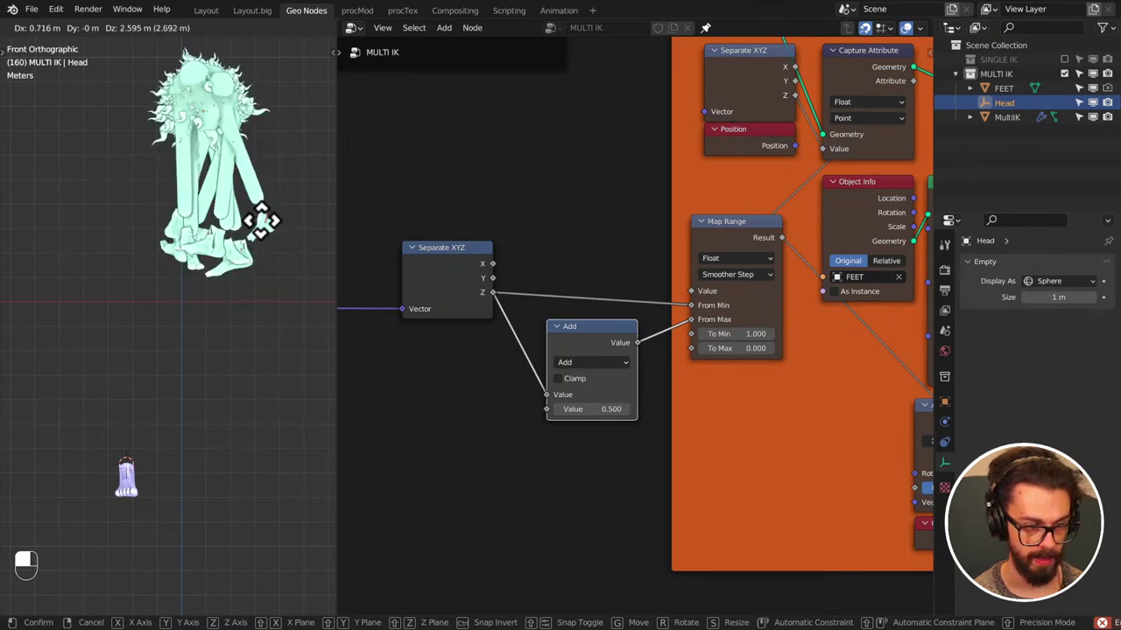
# - Raise the Head empty in the scene, save the file, and pan toward the render switch node
pyautogui.moveTo(274, 354); pyautogui.dragTo(1095, 106)
pyautogui.press('ctrl+s')
pyautogui.press('ctrl+s')
pyautogui.press('ctrl+s')
pyautogui.scroll(-3)
pyautogui.middleClick(540, 217)
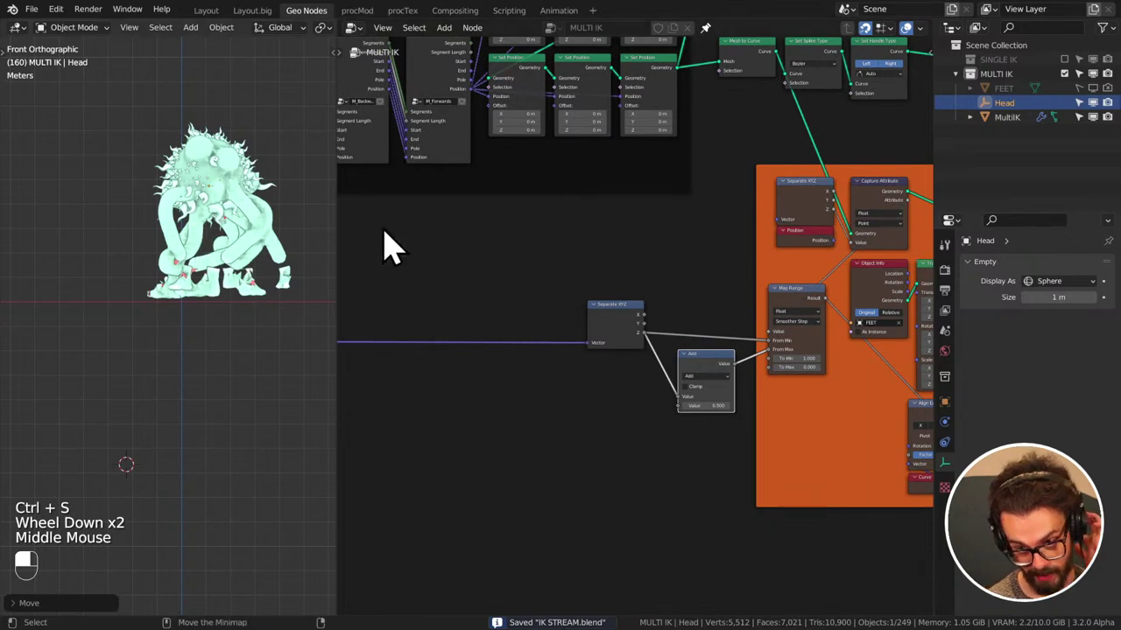
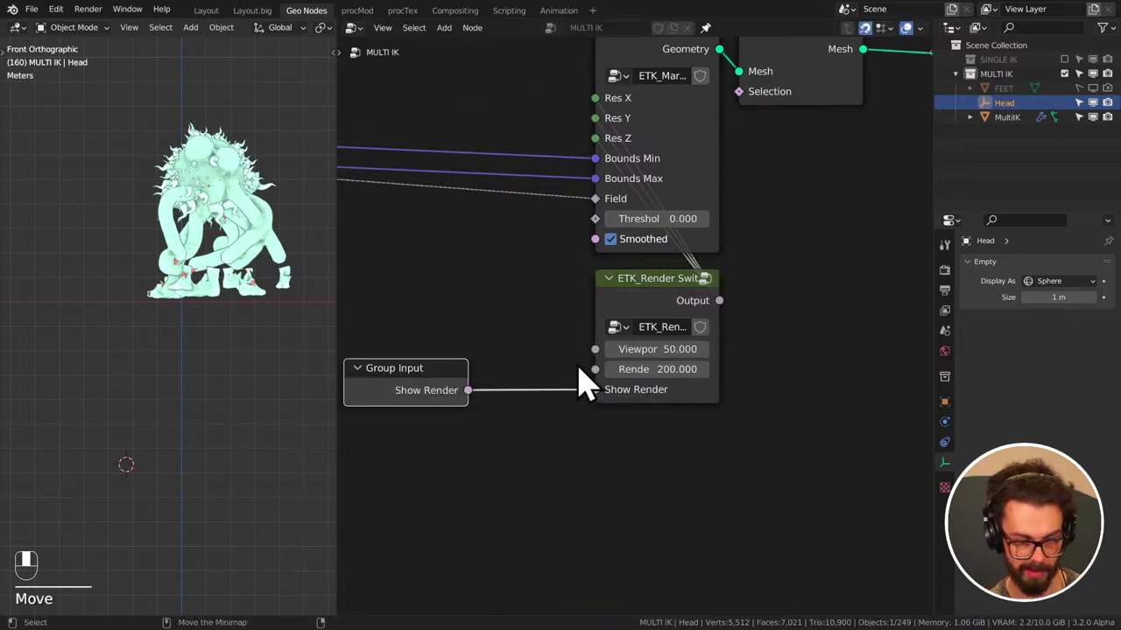
# - Make MultiIK the active object with its Geometry Nodes modifier shown (Show Render 0) and save
pyautogui.click(1025, 112)
pyautogui.click(1024, 130)
pyautogui.click(958, 439)
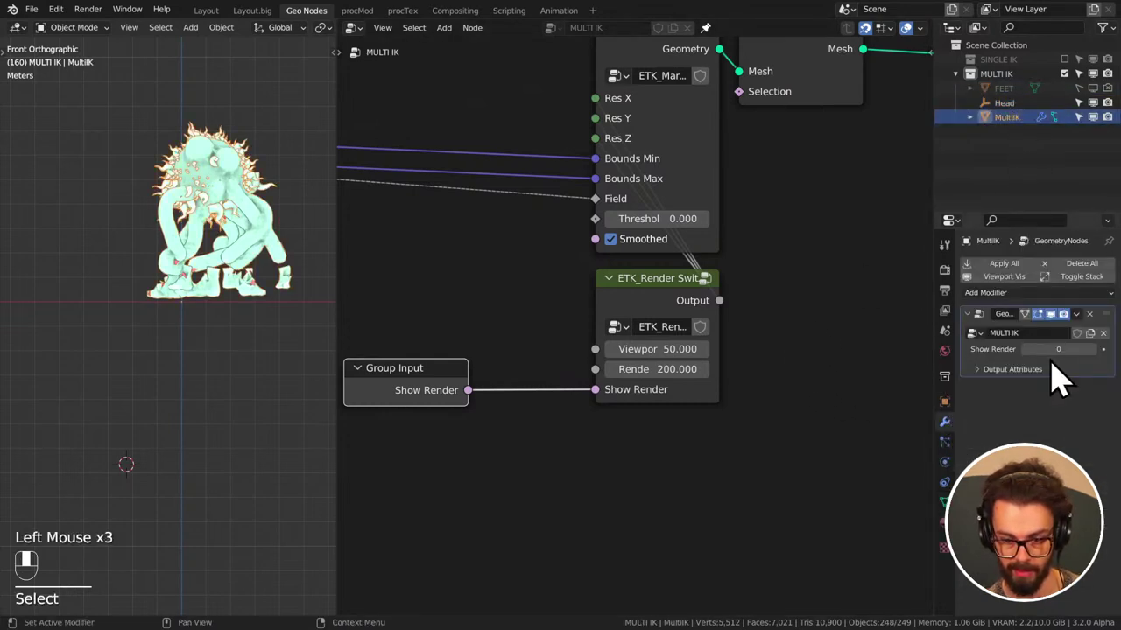
pyautogui.press('ctrl+s')
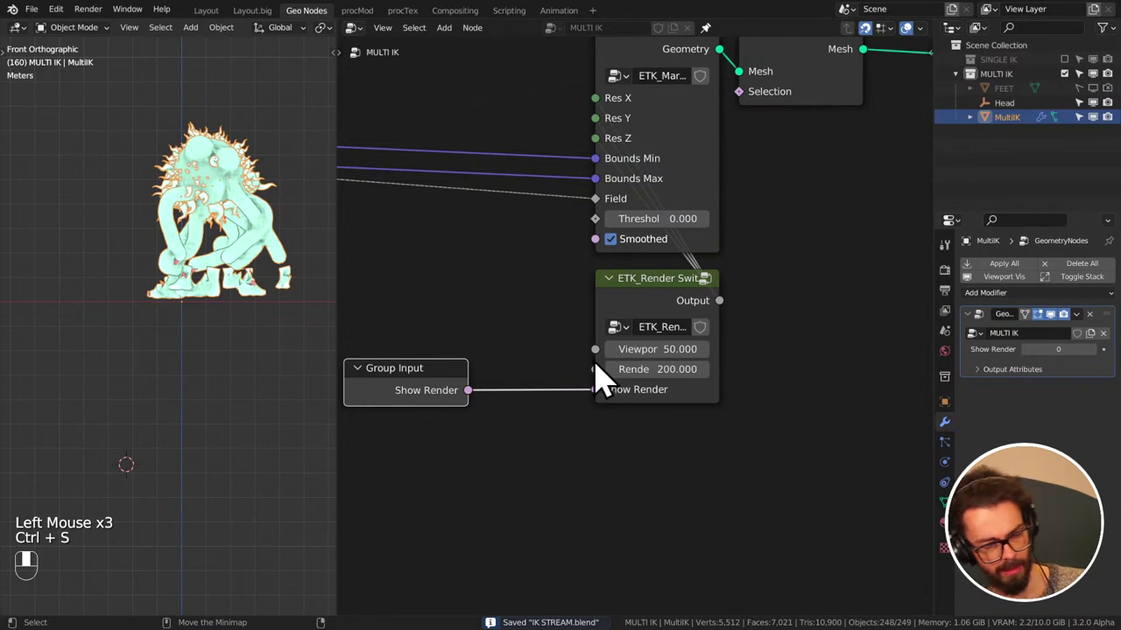
pyautogui.press('ctrl+s')
# - Rearrange nodes and pan the tree to the Distribute Points on Faces area, saving along the way
pyautogui.scroll(-3)
pyautogui.scroll(-3)
pyautogui.moveTo(498, 341); pyautogui.dragTo(687, 453)
pyautogui.press('g')
pyautogui.moveTo(604, 435); pyautogui.dragTo(590, 250)
pyautogui.press('g')
pyautogui.moveTo(590, 251); pyautogui.dragTo(522, 343)
pyautogui.rightClick(523, 343)
pyautogui.moveTo(523, 343); pyautogui.dragTo(764, 371)
pyautogui.press('ctrl+s')
pyautogui.scroll(-3)
pyautogui.click(764, 370)
pyautogui.scroll(-3)
pyautogui.scroll(3)
pyautogui.scroll(3)
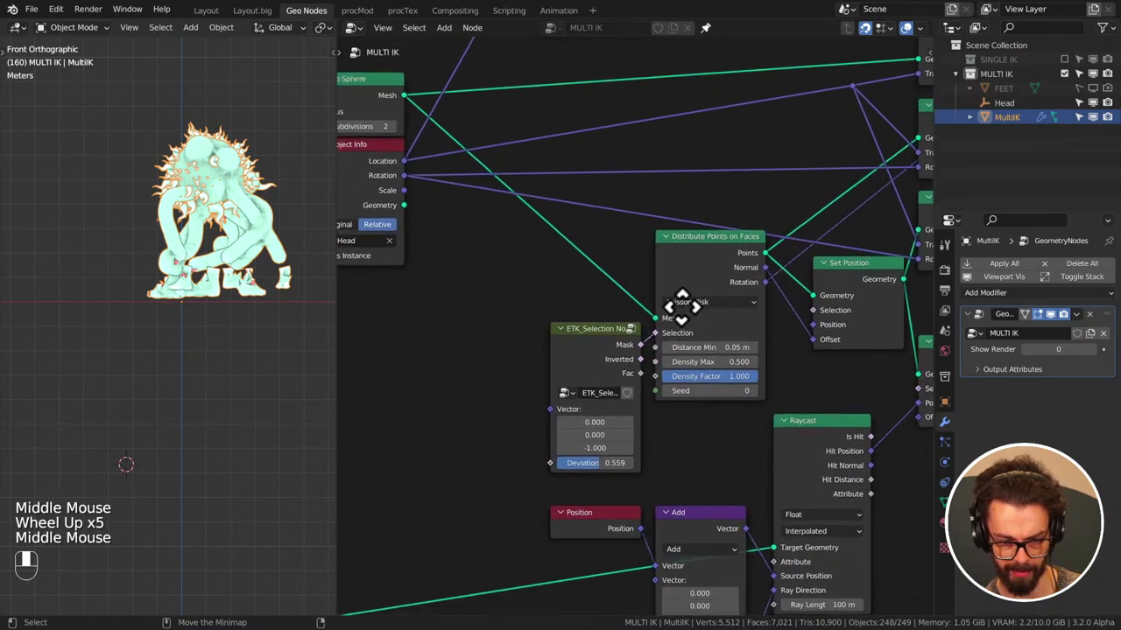
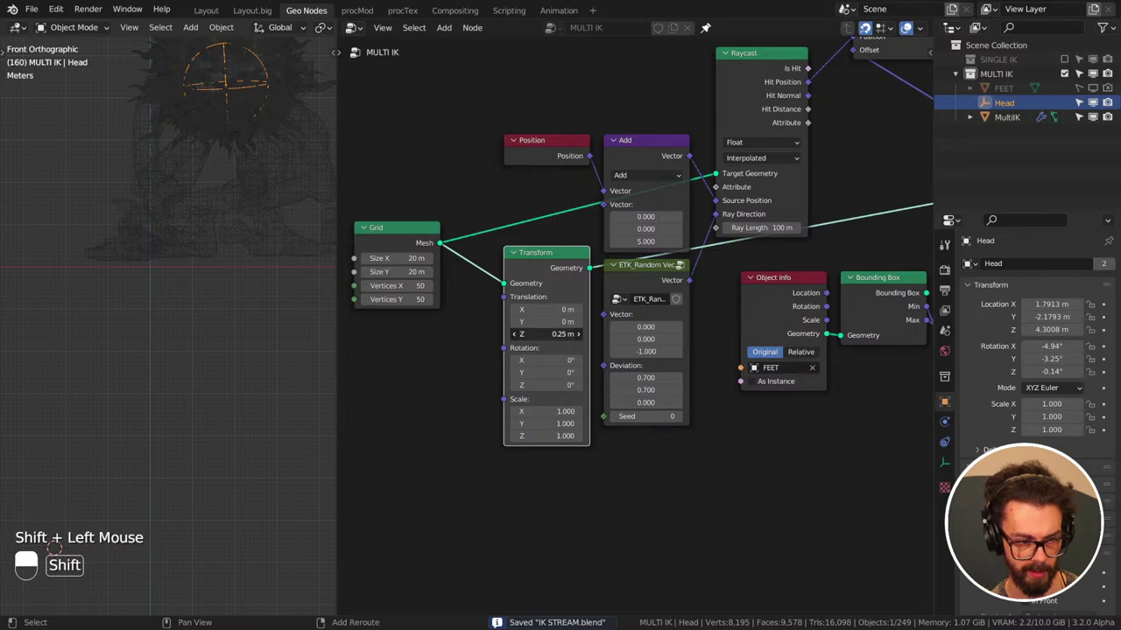
# - Save the file, pan the node editor toward the Group Output, and grab the Head target to reposition it lower
pyautogui.press('ctrl+s')
pyautogui.middleClick(174, 247)
pyautogui.press('z')
pyautogui.scroll(-3)
pyautogui.middleClick(203, 280)
pyautogui.scroll(-3)
pyautogui.middleClick(240, 317)
pyautogui.middleClick(244, 323)
pyautogui.press('g')
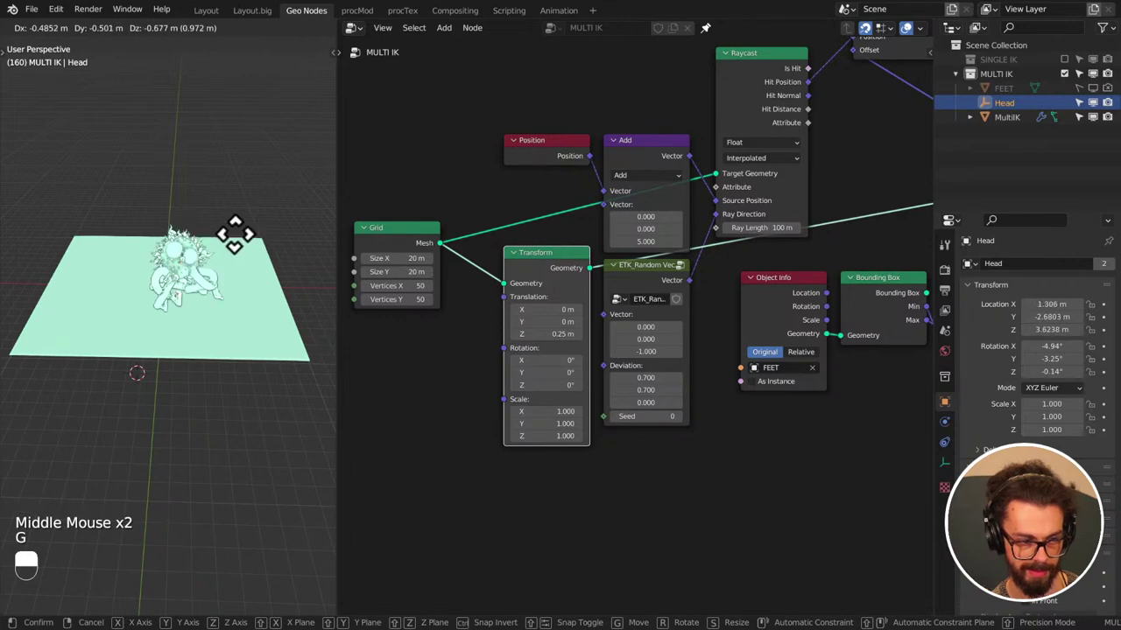
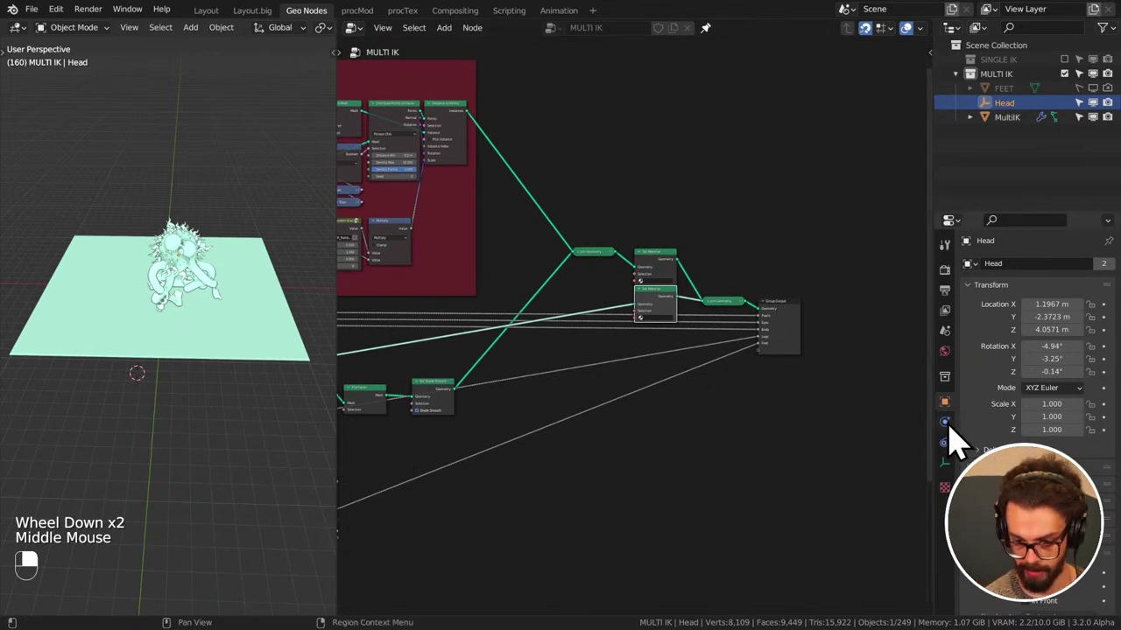
# - Select MultiIK and enter 'pupils' as the Pupils output attribute name in its modifier
pyautogui.click(1027, 132)
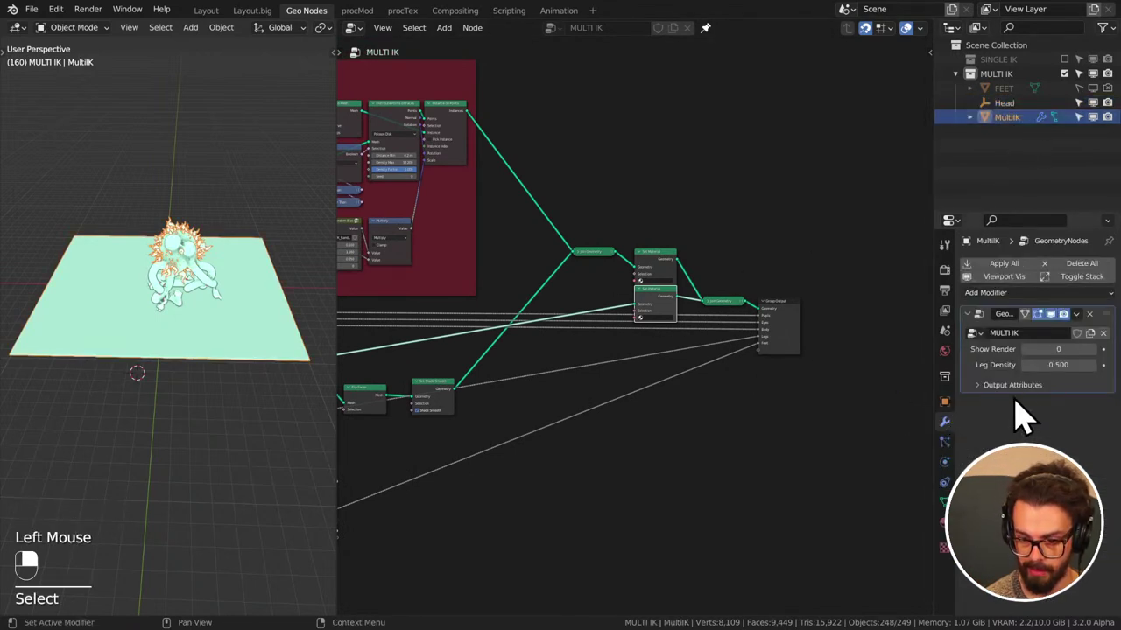
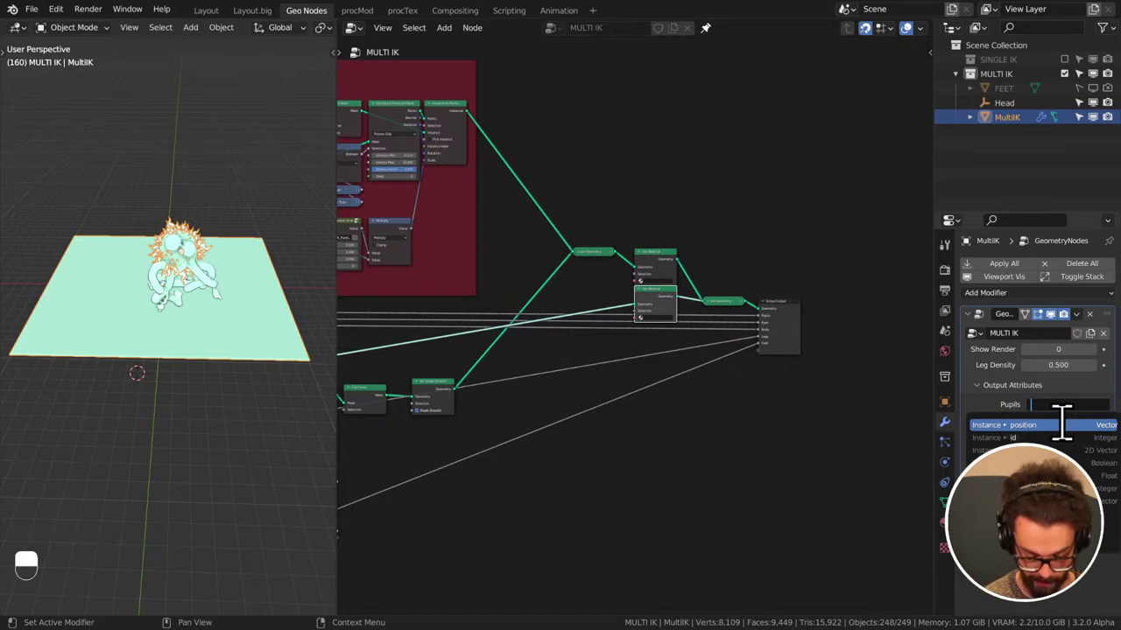
pyautogui.press('p')
pyautogui.press('BackSpace')
pyautogui.press('BackSpace')
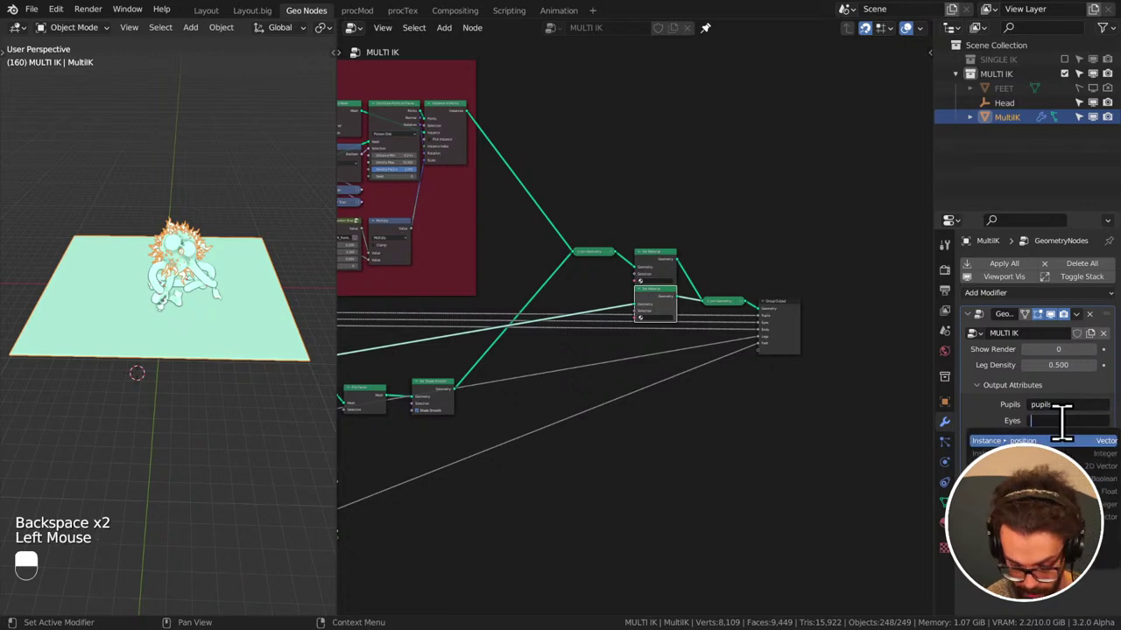
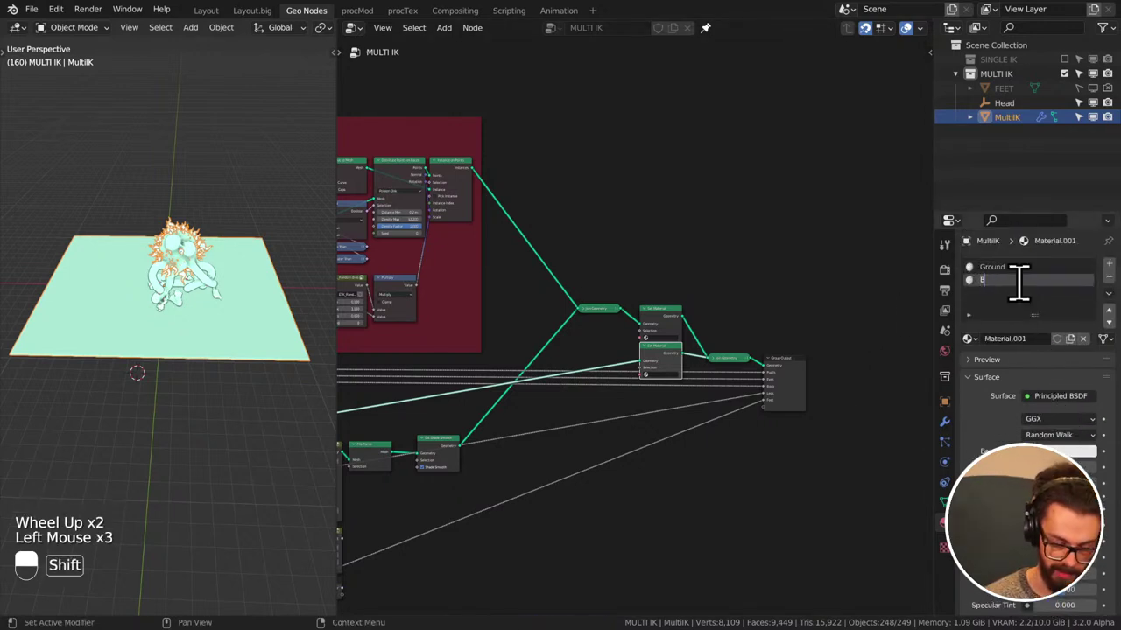
# - Confirm the new material's name as Body, save, and bring up its shader nodes
pyautogui.press('ctrl+s')
pyautogui.scroll(3)
pyautogui.doubleClick(709, 416)
pyautogui.rightClick(708, 416)
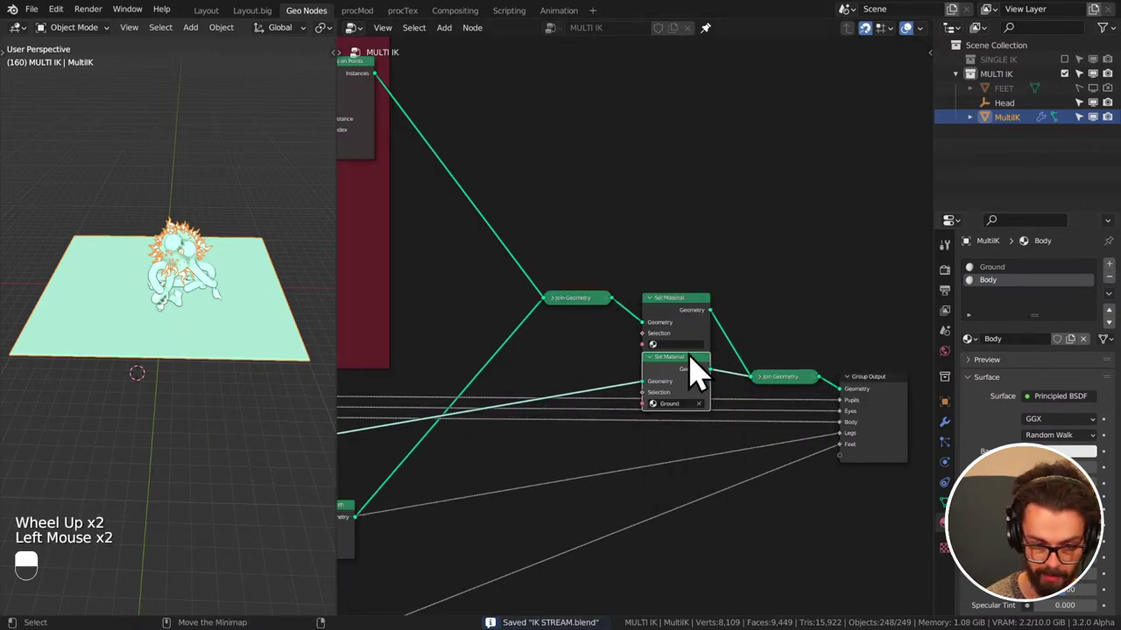
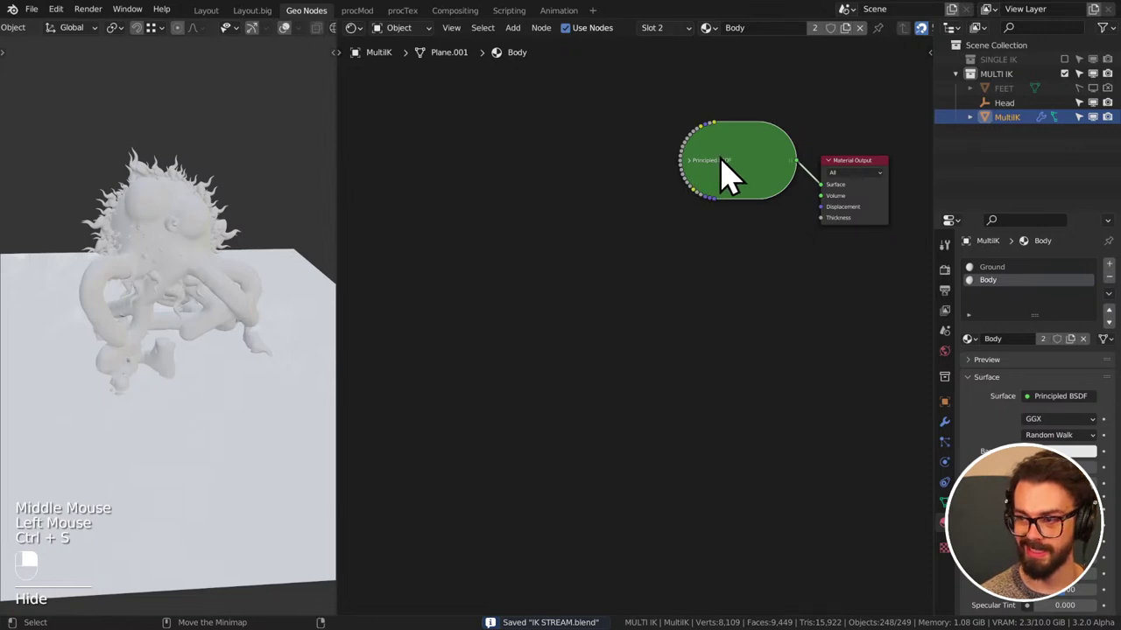
# - Expand the Body material's Principled BSDF feeding Material Output and save the file
pyautogui.click(700, 183)
pyautogui.rightClick(701, 183)
pyautogui.click(595, 201)
pyautogui.rightClick(595, 202)
pyautogui.press('ctrl+s')
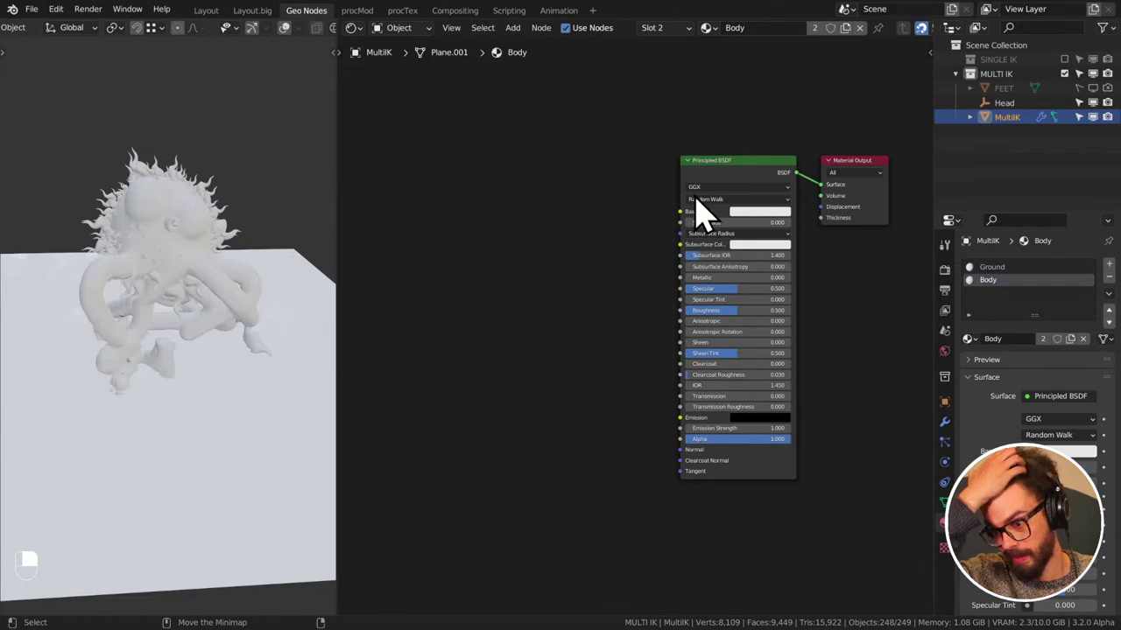
# - Pan the shader tree and bring up the add-node list for the pupils and eyes Attribute nodes
pyautogui.click(585, 172)
pyautogui.middleClick(585, 171)
pyautogui.rightClick(584, 172)
pyautogui.press('ctrl+s')
pyautogui.middleClick(553, 237)
pyautogui.press('shift+a')
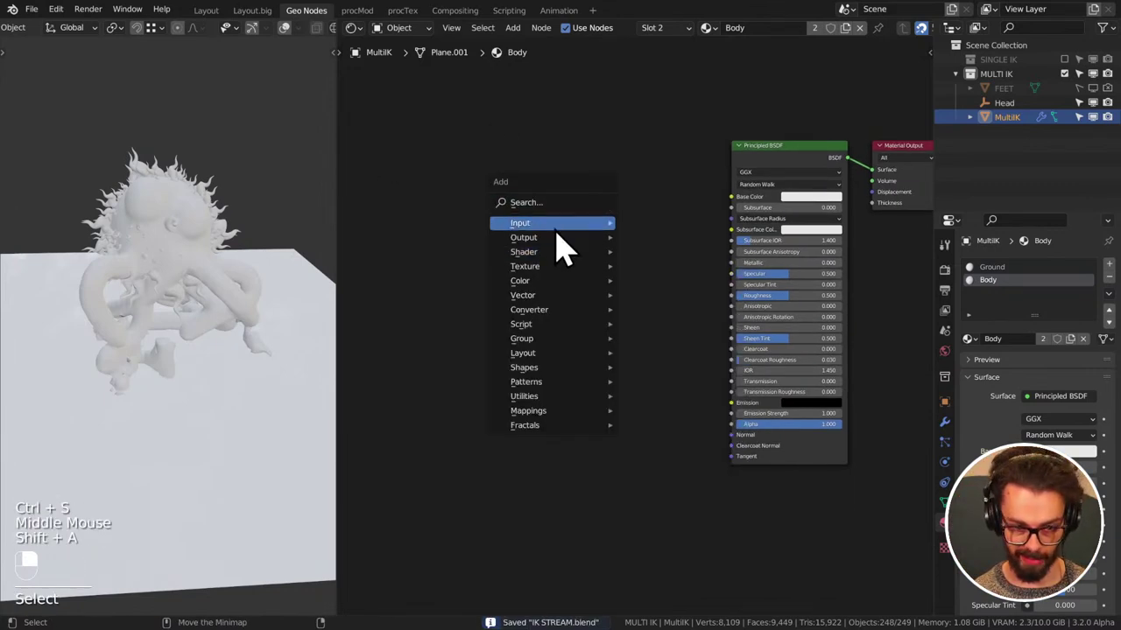
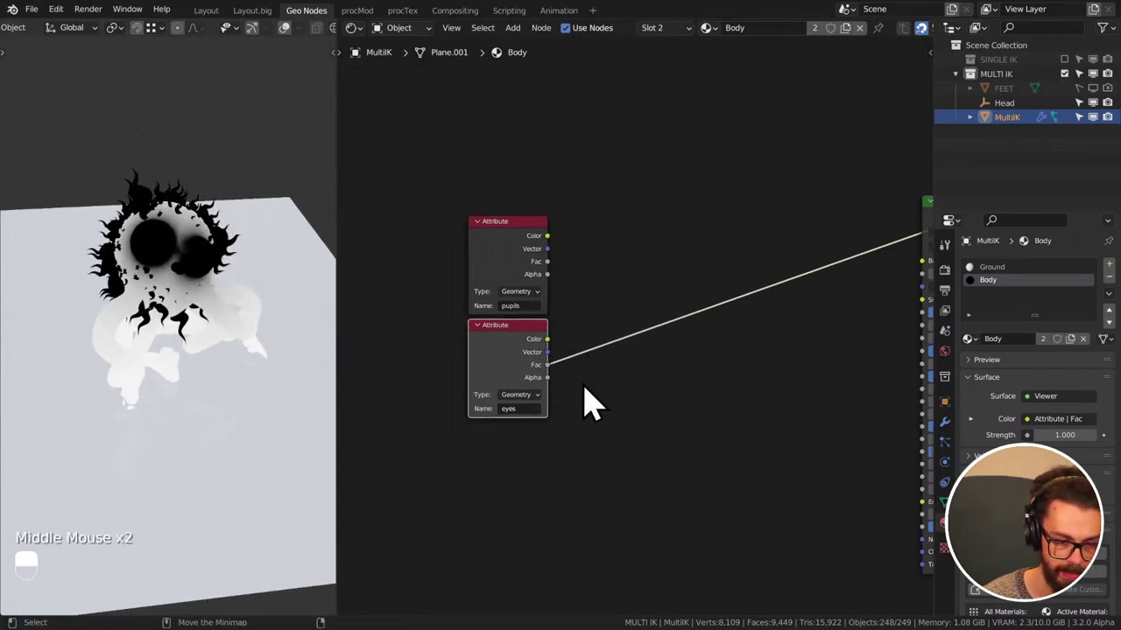
# - Duplicate Attribute nodes to read body and feet and stack them below the pupils and eyes nodes
pyautogui.press('shift+d')
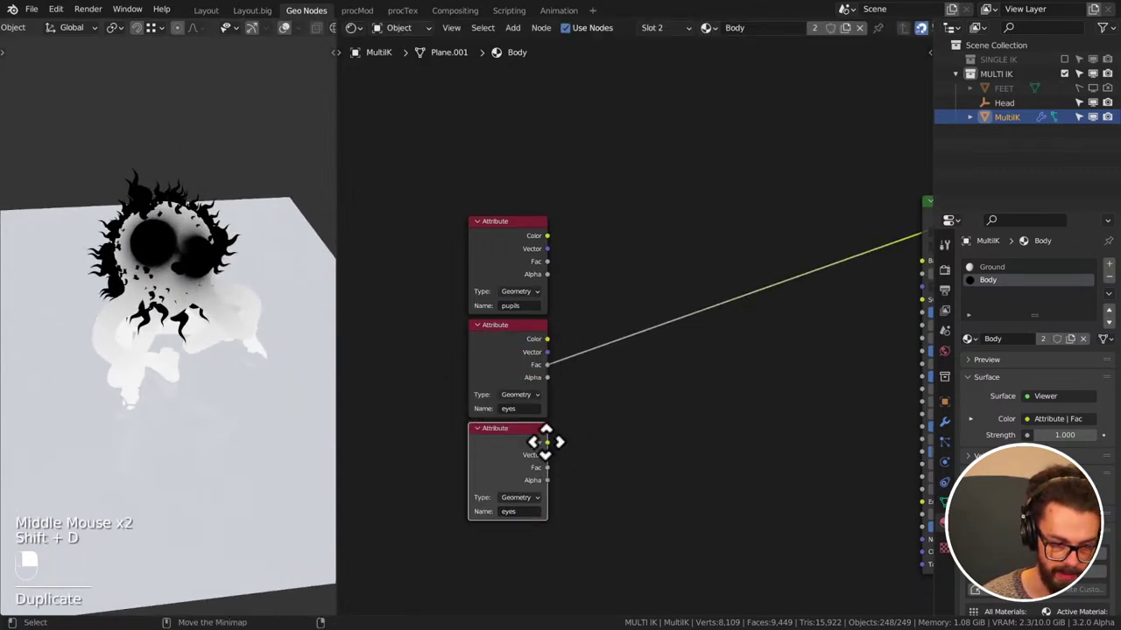
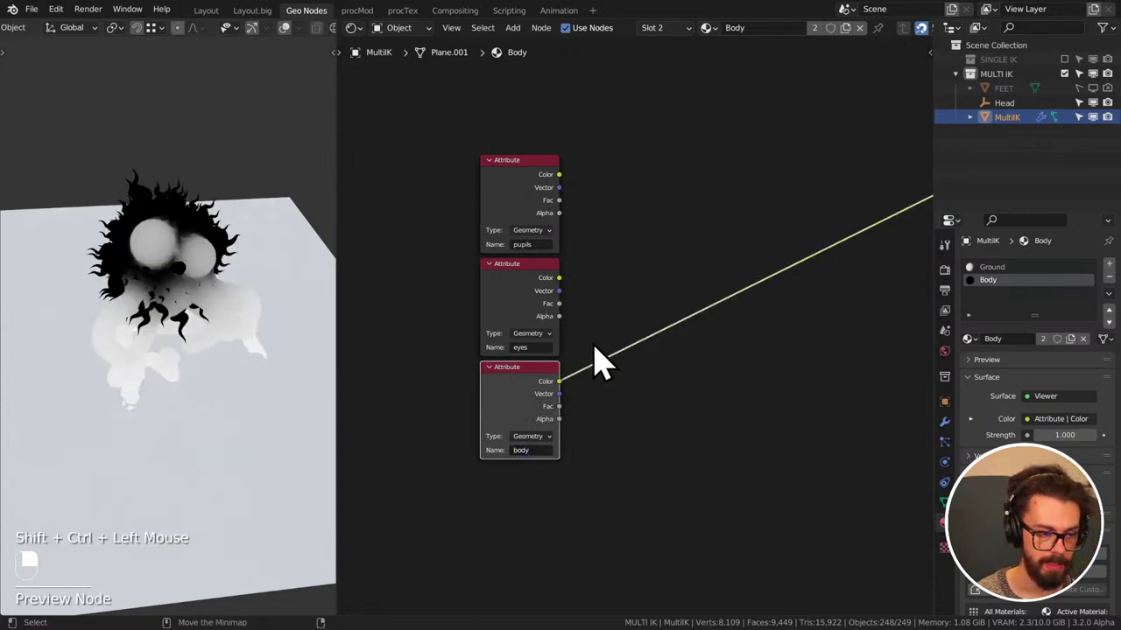
pyautogui.middleClick(600, 373)
pyautogui.click(547, 344)
pyautogui.middleClick(623, 355)
pyautogui.press('shift+d')
pyautogui.moveTo(643, 359); pyautogui.dragTo(280, 273)
# - Fill the Body output attribute name in the MultiIK modifier and save
pyautogui.click(954, 442)
pyautogui.middleClick(954, 443)
pyautogui.moveTo(612, 440); pyautogui.dragTo(617, 374)
pyautogui.press('e')
pyautogui.middleClick(272, 314)
pyautogui.moveTo(281, 273); pyautogui.dragTo(214, 322)
pyautogui.press('ctrl+s')
pyautogui.moveTo(215, 322); pyautogui.dragTo(485, 164)
pyautogui.press('ctrl+s')
pyautogui.click(485, 163)
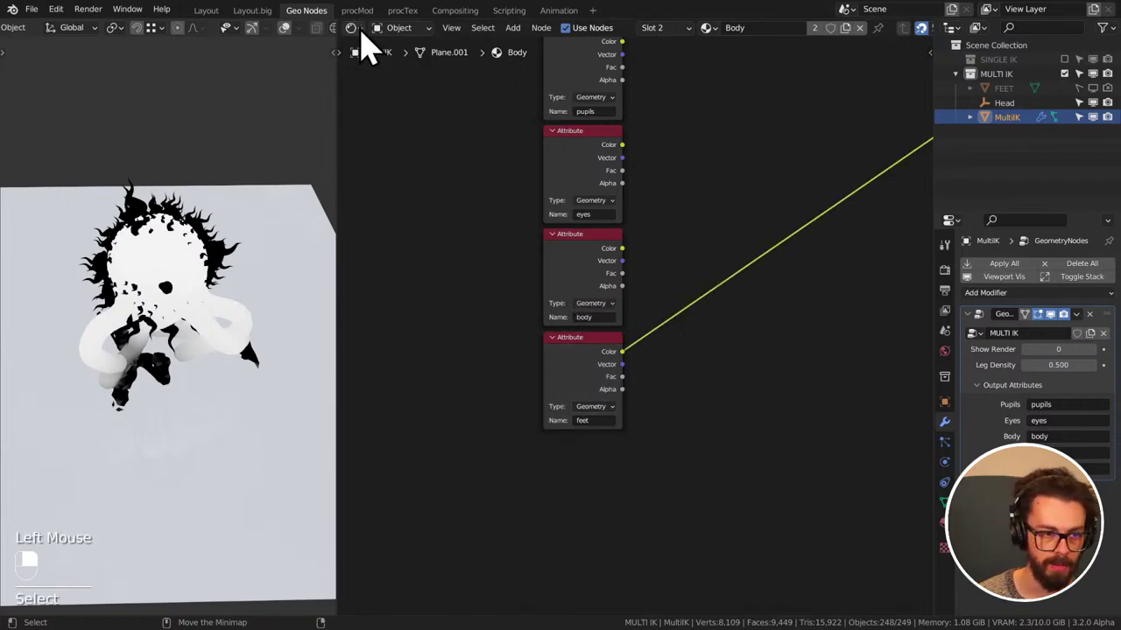
# - Return to the MultiIK geometry node tree and start adding a Capture Attribute node
pyautogui.press('ctrl+s')
pyautogui.scroll(-3)
pyautogui.middleClick(821, 232)
pyautogui.middleClick(710, 238)
pyautogui.middleClick(674, 232)
pyautogui.scroll(3)
pyautogui.middleClick(680, 229)
pyautogui.press('shift+a')
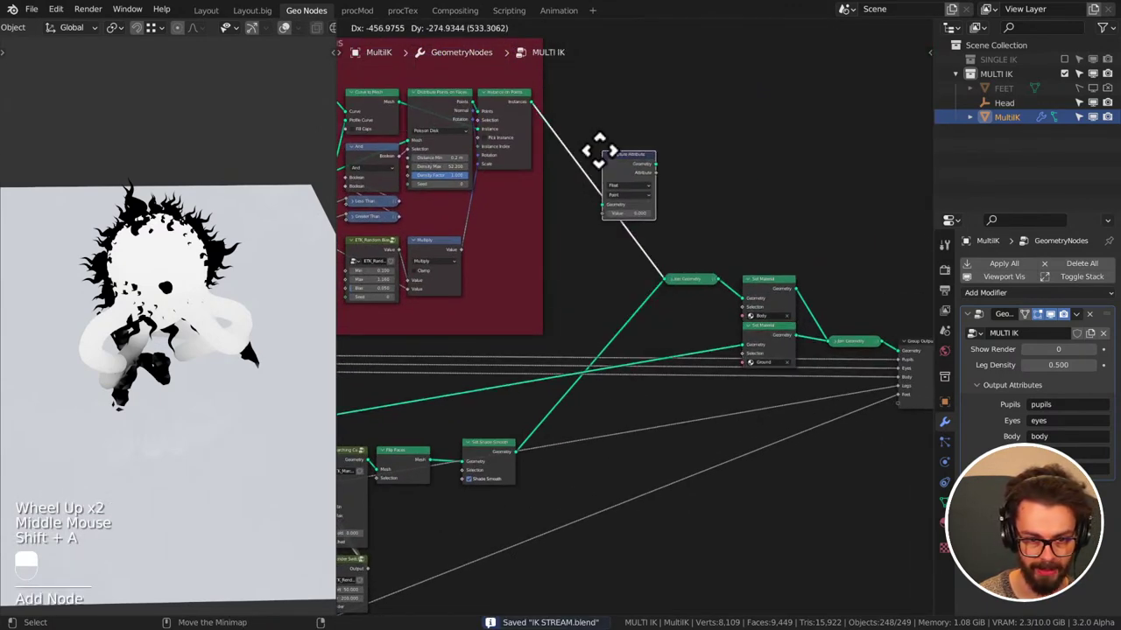
# - Insert the Capture Attribute node after Instance on Points with its Value at 1
pyautogui.moveTo(610, 176); pyautogui.dragTo(658, 212)
pyautogui.scroll(3)
pyautogui.moveTo(626, 178); pyautogui.dragTo(727, 131)
pyautogui.middleClick(729, 177)
pyautogui.middleClick(707, 239)
pyautogui.moveTo(609, 267); pyautogui.dragTo(721, 218)
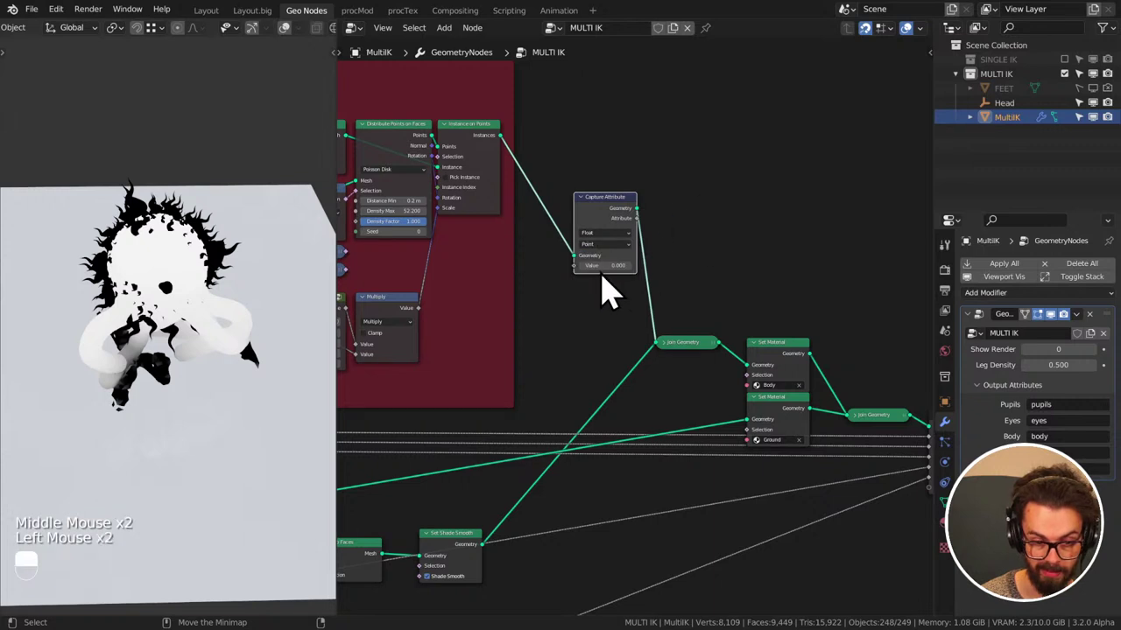
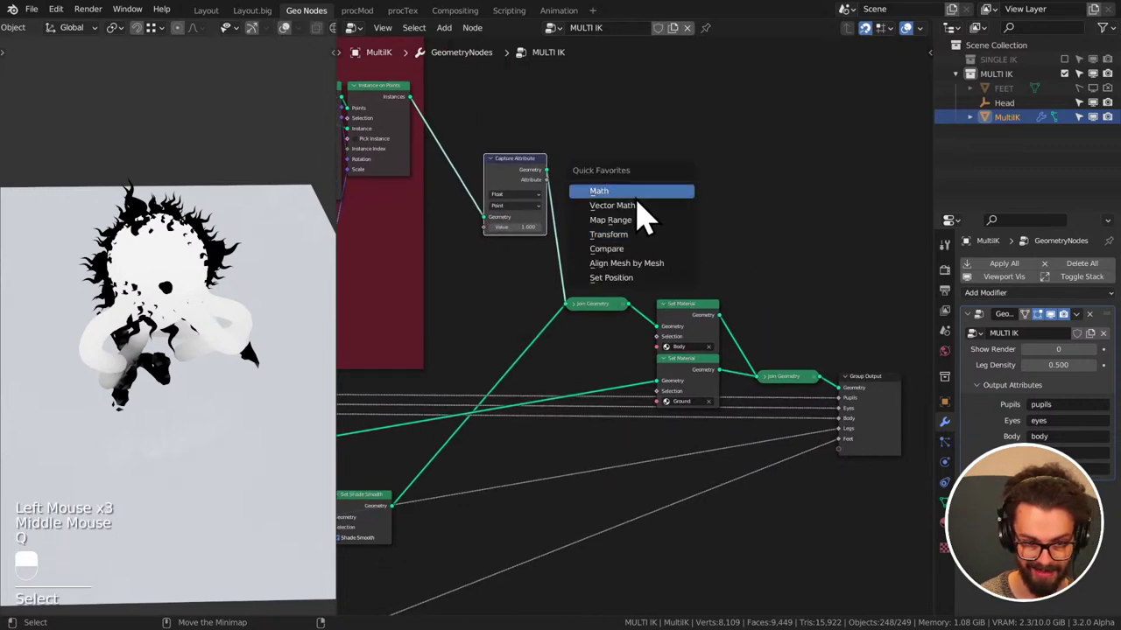
pyautogui.moveTo(755, 430); pyautogui.dragTo(720, 213)
# - In the Shader Editor, link the body Attribute's Color into the Principled BSDF Base Color
pyautogui.press('g')
pyautogui.moveTo(692, 224); pyautogui.dragTo(368, 30)
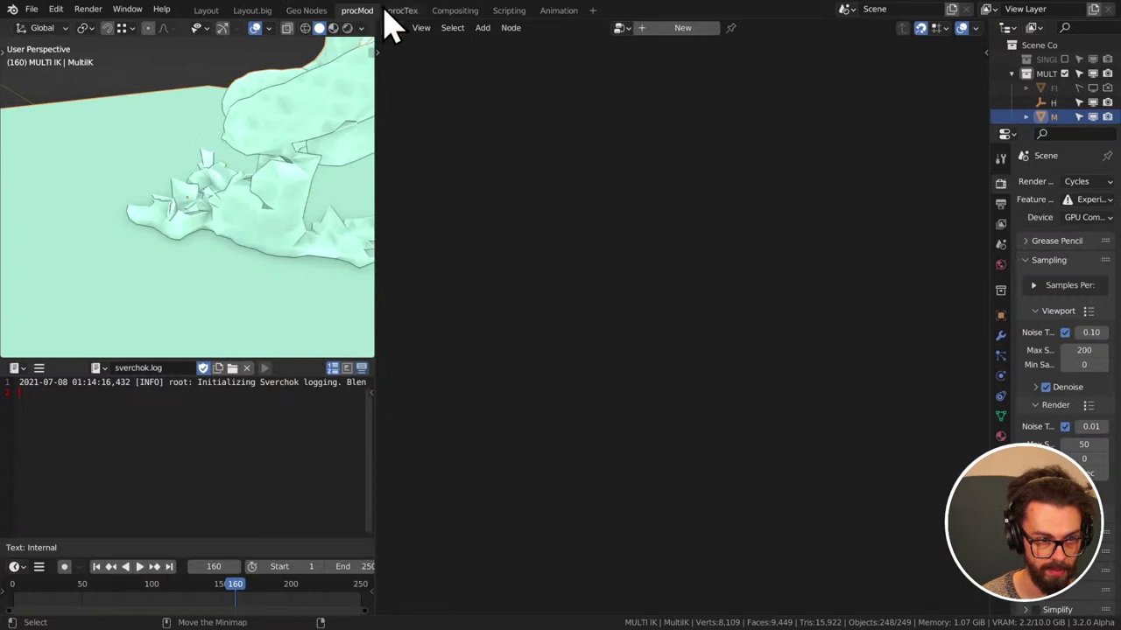
pyautogui.moveTo(333, 31); pyautogui.dragTo(558, 129)
pyautogui.moveTo(333, 31); pyautogui.dragTo(566, 301)
pyautogui.press('shift+KP_3')
pyautogui.press('shift+F3')
pyautogui.press('a')
pyautogui.press('KP_Decimal')
pyautogui.scroll(3)
pyautogui.click(368, 406)
pyautogui.middleClick(152, 253)
pyautogui.middleClick(404, 351)
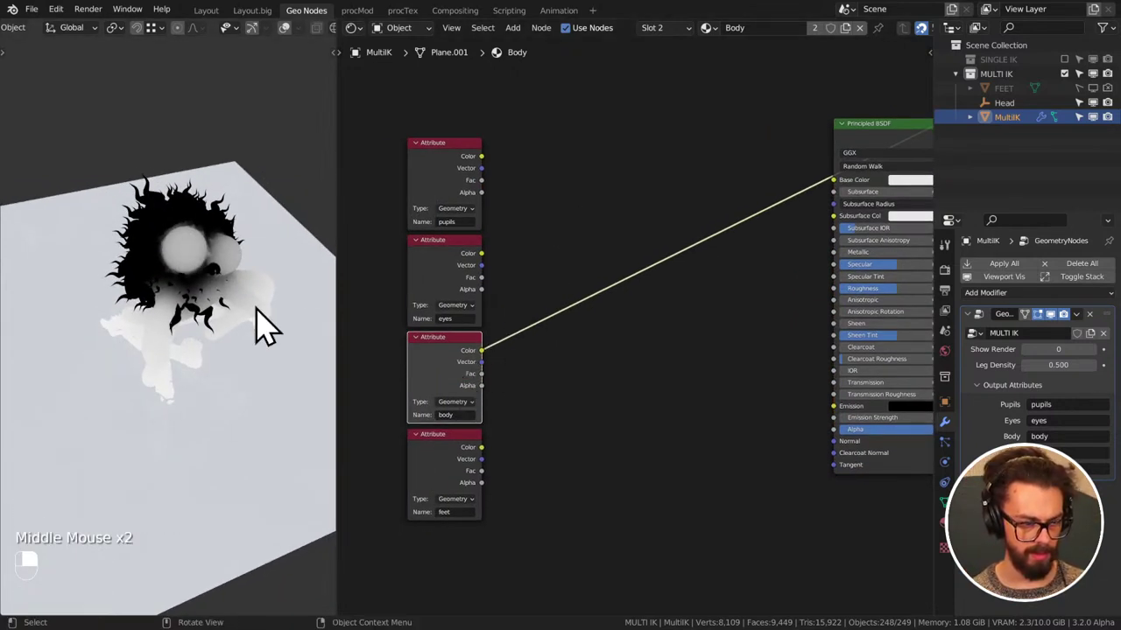
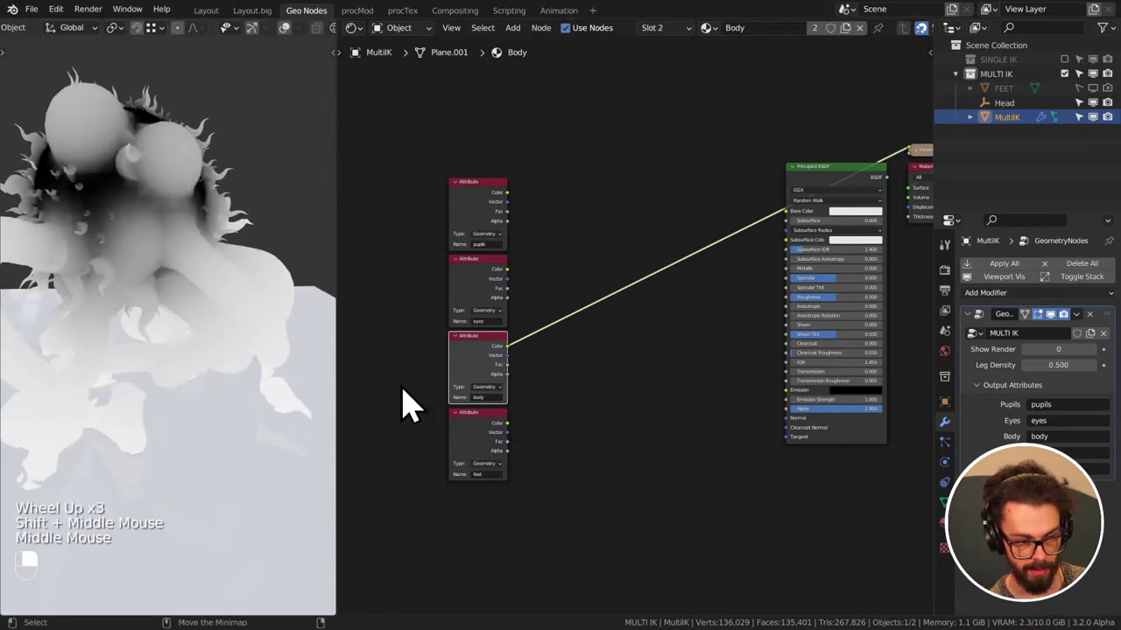
# - Drop a default 0–1 Map Range between the body Attribute Color and Base Color, with the furry body framed in the viewport
pyautogui.click(502, 444)
pyautogui.rightClick(501, 444)
pyautogui.middleClick(583, 246)
pyautogui.moveTo(583, 246); pyautogui.dragTo(703, 336)
pyautogui.middleClick(509, 324)
pyautogui.rightClick(535, 386)
pyautogui.middleClick(711, 354)
pyautogui.press('q')
pyautogui.scroll(3)
pyautogui.middleClick(732, 323)
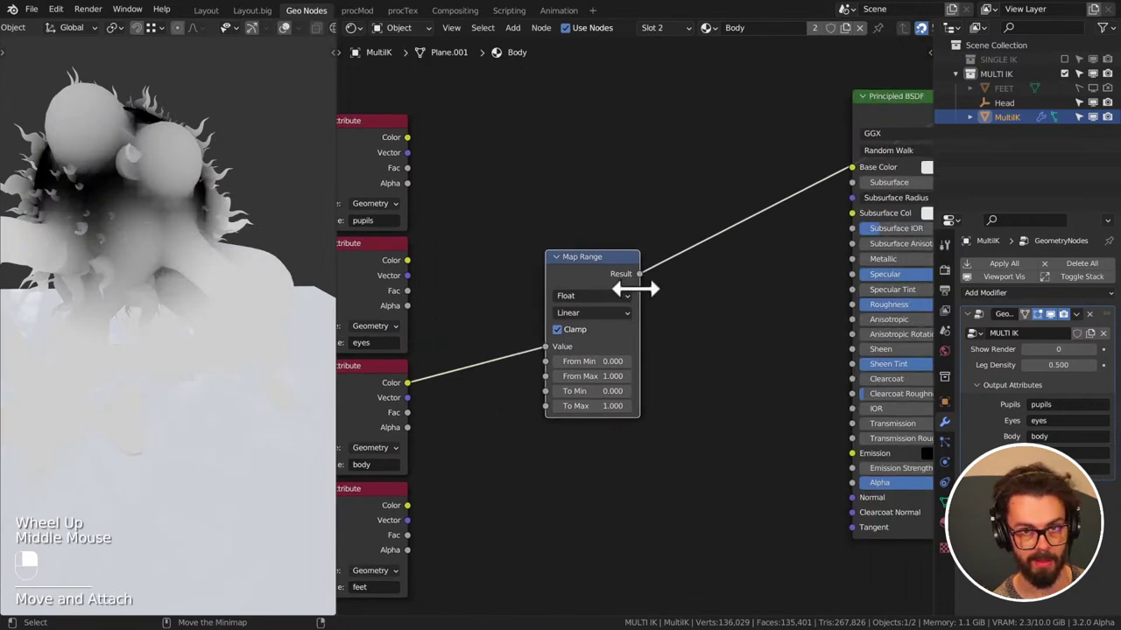
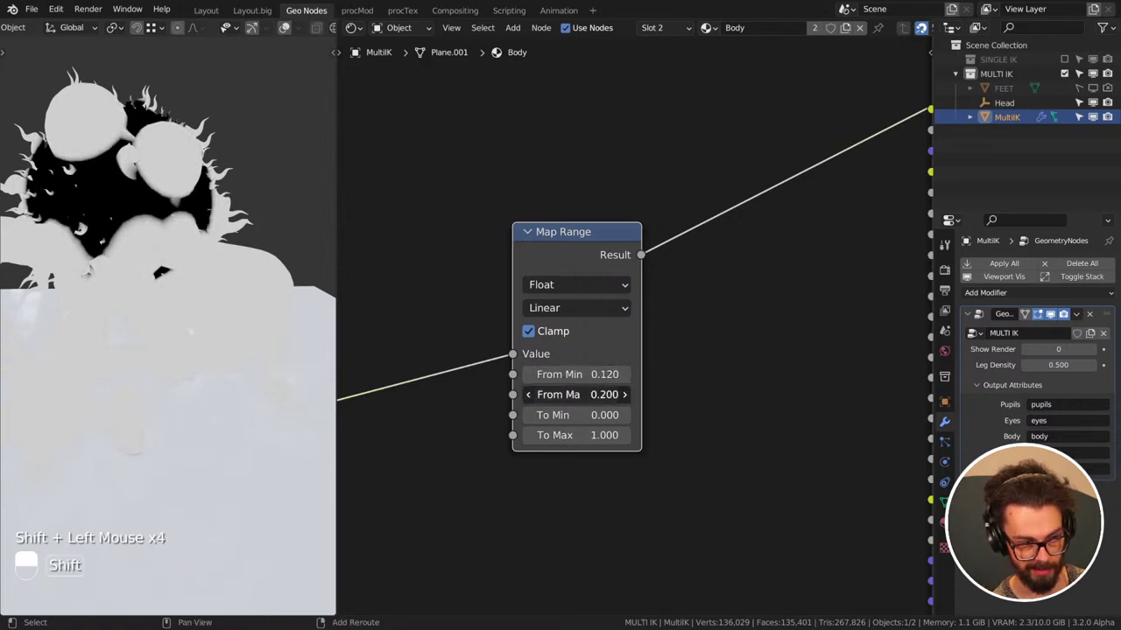
# - Set the body Map Range to Smoother Step with From Min 0.020 and From Max 0.080
pyautogui.click(639, 380)
pyautogui.middleClick(639, 380)
pyautogui.press('q')
pyautogui.moveTo(608, 218); pyautogui.dragTo(448, 220)
pyautogui.click(449, 220)
pyautogui.scroll(-3)
pyautogui.middleClick(569, 260)
pyautogui.click(570, 266)
# - Add a Mix node driven by the Map Range result, with a dark blue-purple first colour
pyautogui.press('g')
pyautogui.moveTo(583, 319); pyautogui.dragTo(700, 373)
pyautogui.click(699, 373)
pyautogui.doubleClick(762, 371)
pyautogui.moveTo(761, 371); pyautogui.dragTo(807, 258)
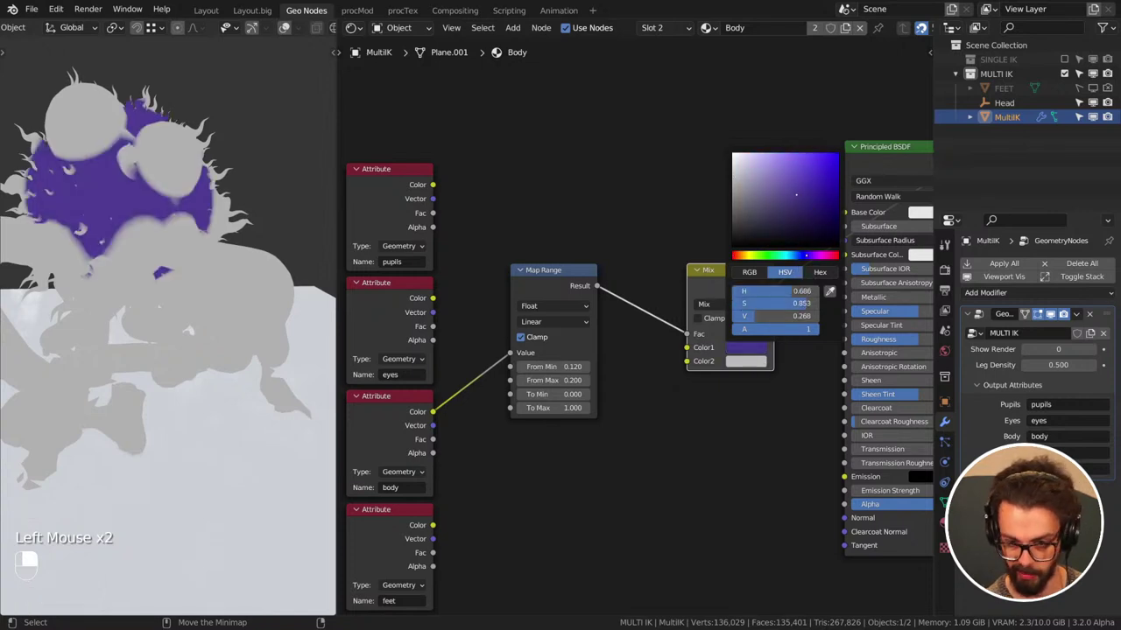
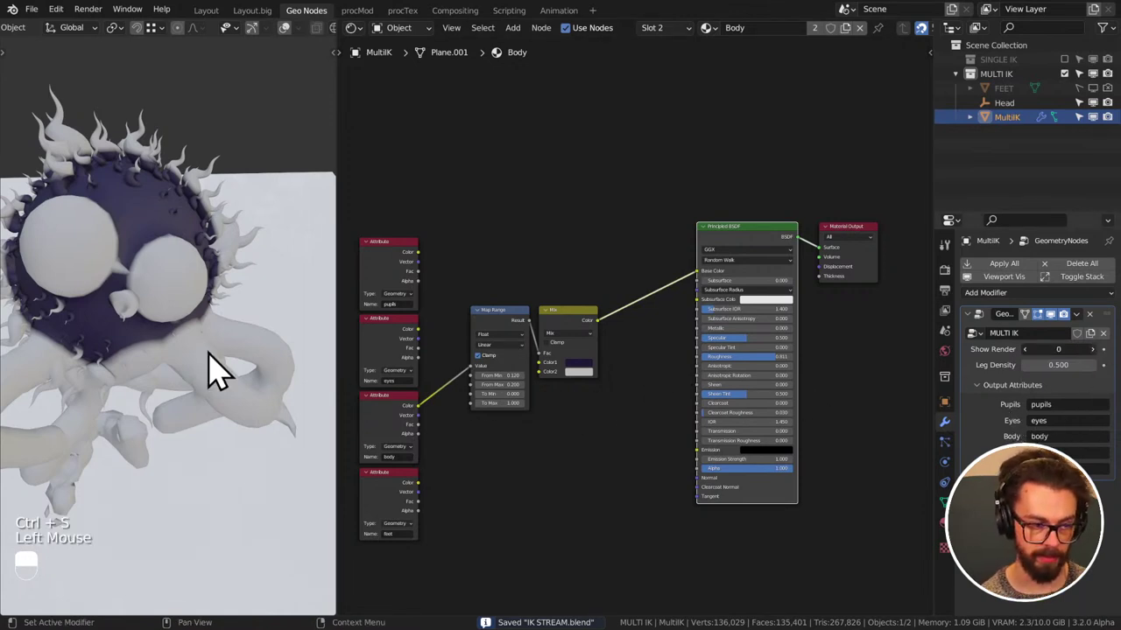
# - Reframe the attribute, Map Range and Mix nodes and save the file
pyautogui.middleClick(205, 386)
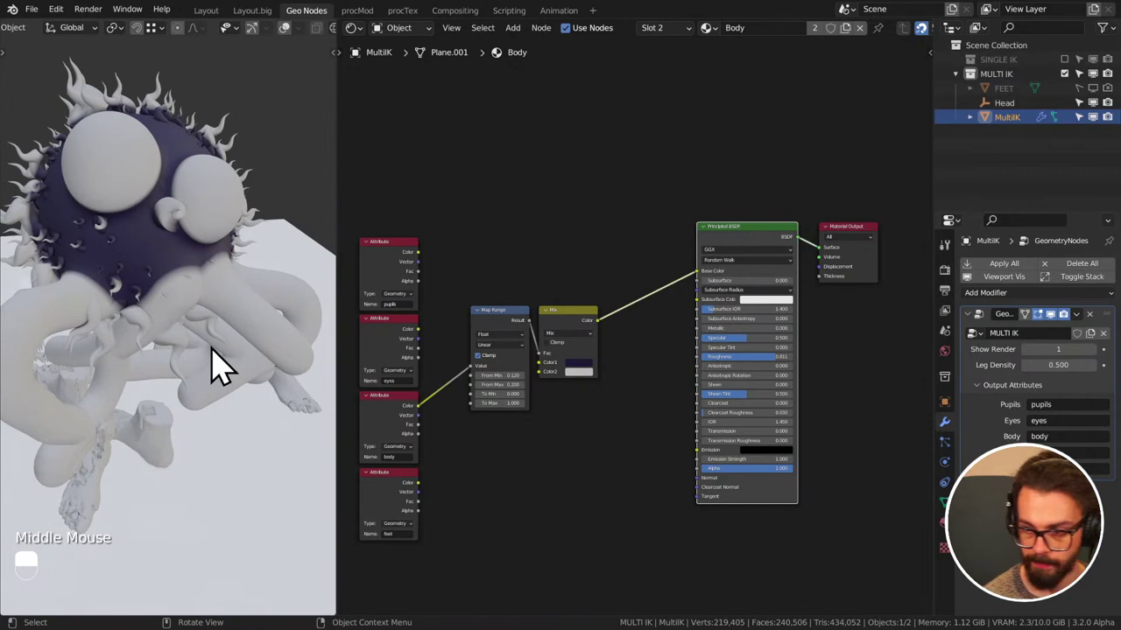
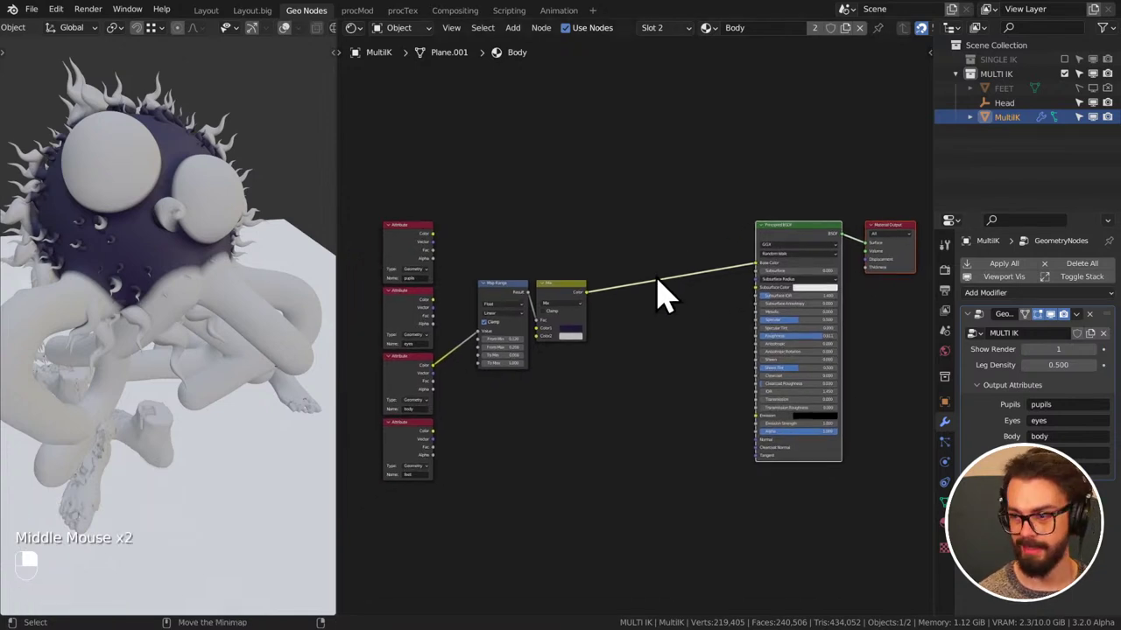
pyautogui.middleClick(615, 295)
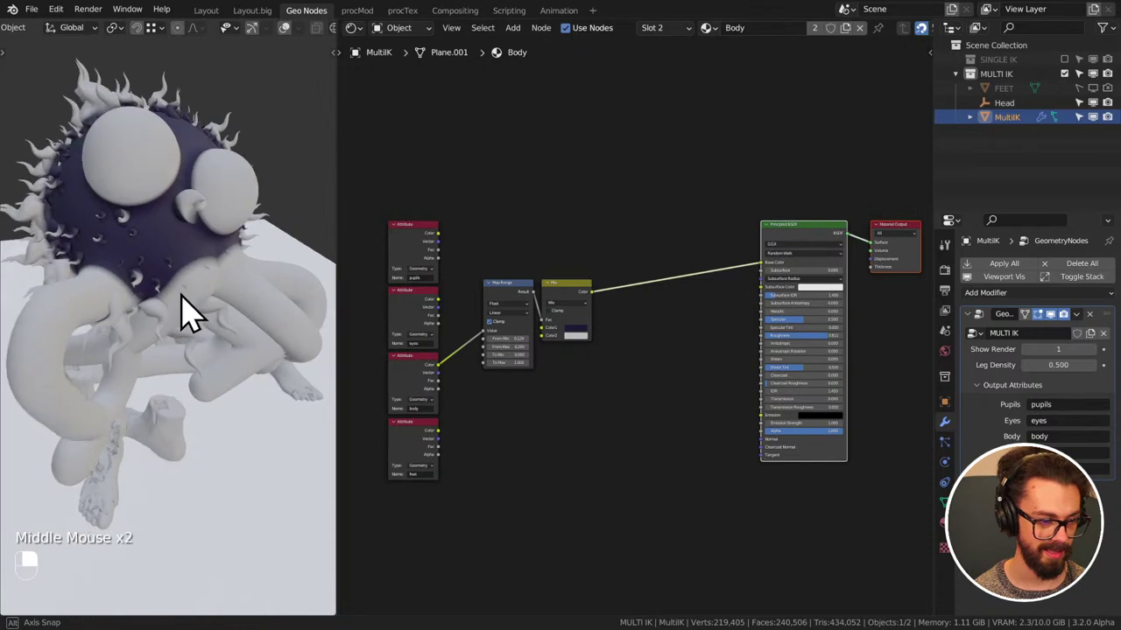
pyautogui.middleClick(173, 247)
pyautogui.scroll(3)
pyautogui.middleClick(147, 212)
pyautogui.middleClick(173, 228)
pyautogui.scroll(3)
pyautogui.middleClick(543, 381)
pyautogui.scroll(3)
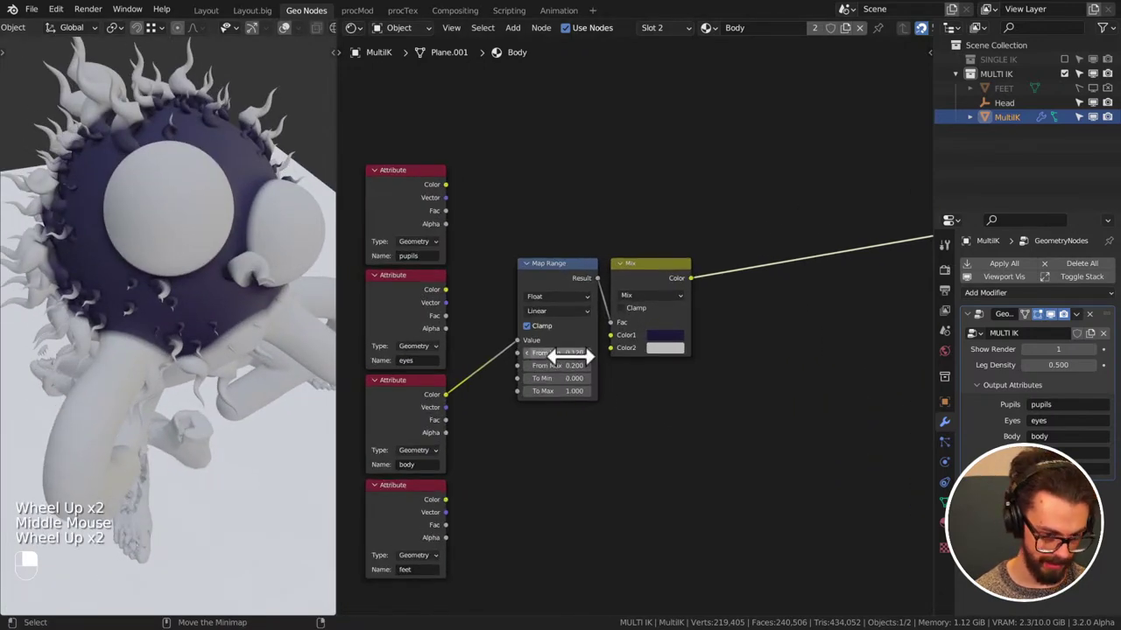
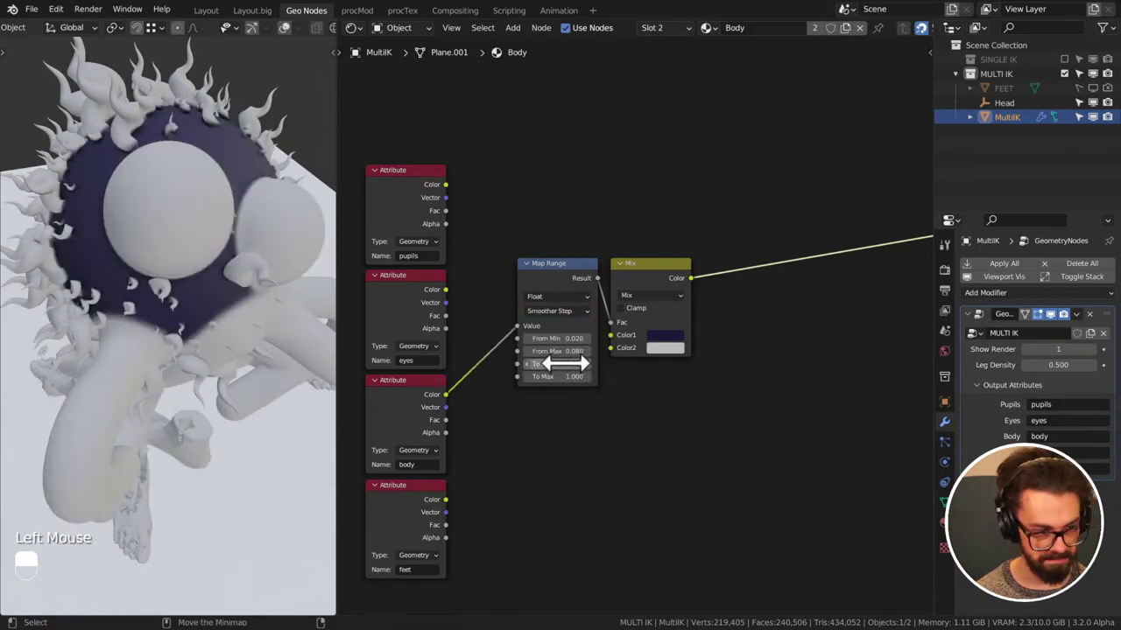
pyautogui.press('ctrl+s')
pyautogui.middleClick(169, 274)
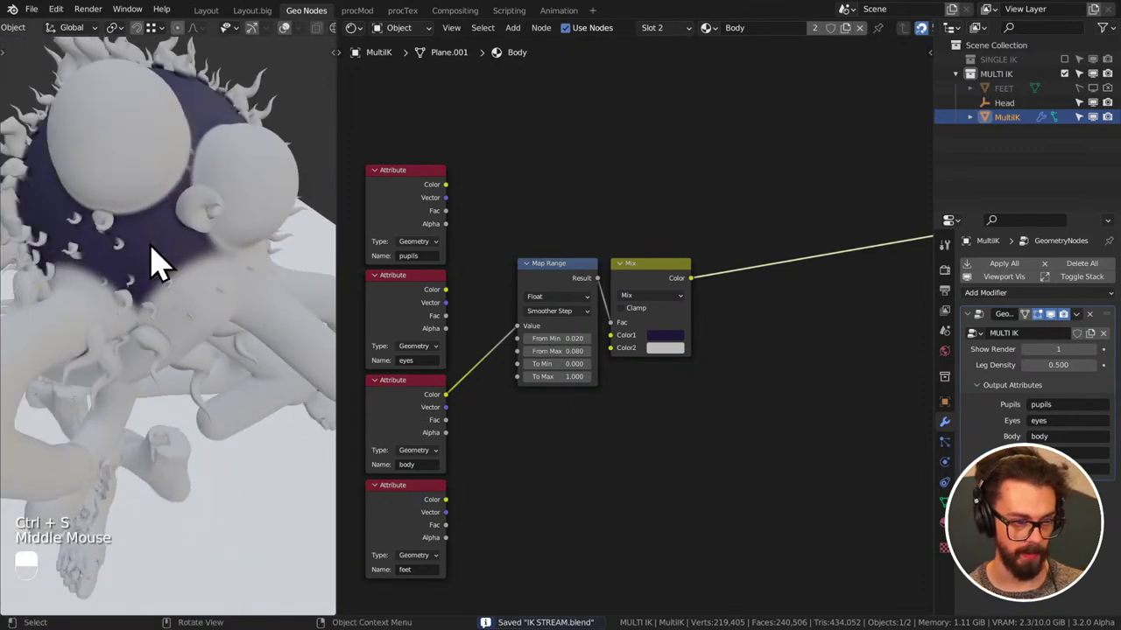
pyautogui.scroll(-3)
pyautogui.middleClick(530, 315)
pyautogui.scroll(3)
pyautogui.middleClick(702, 313)
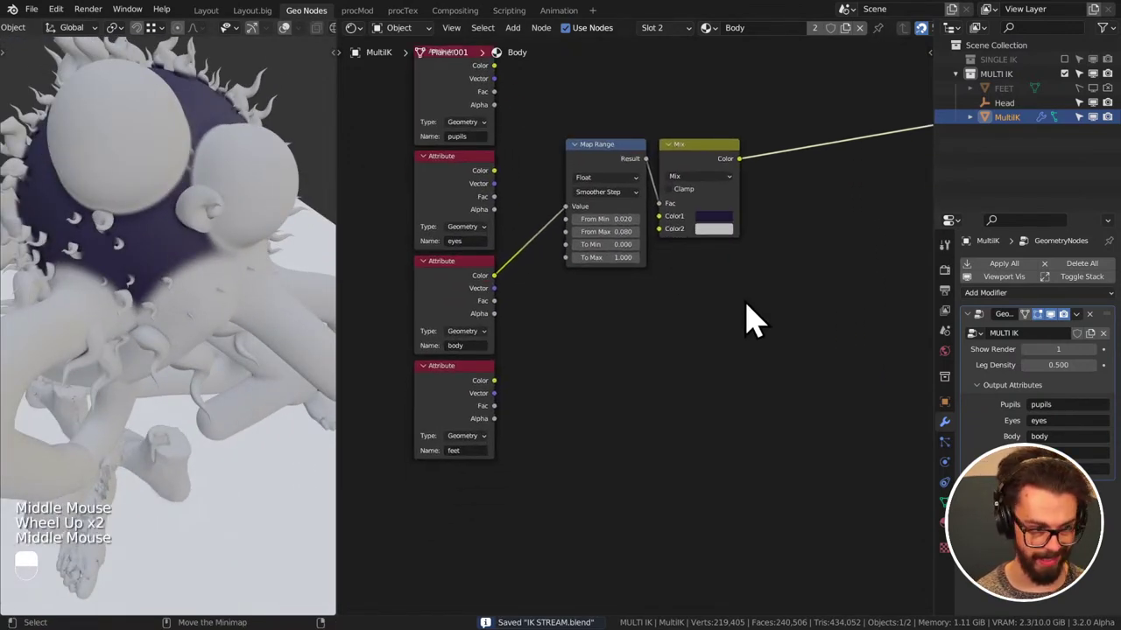
pyautogui.middleClick(754, 318)
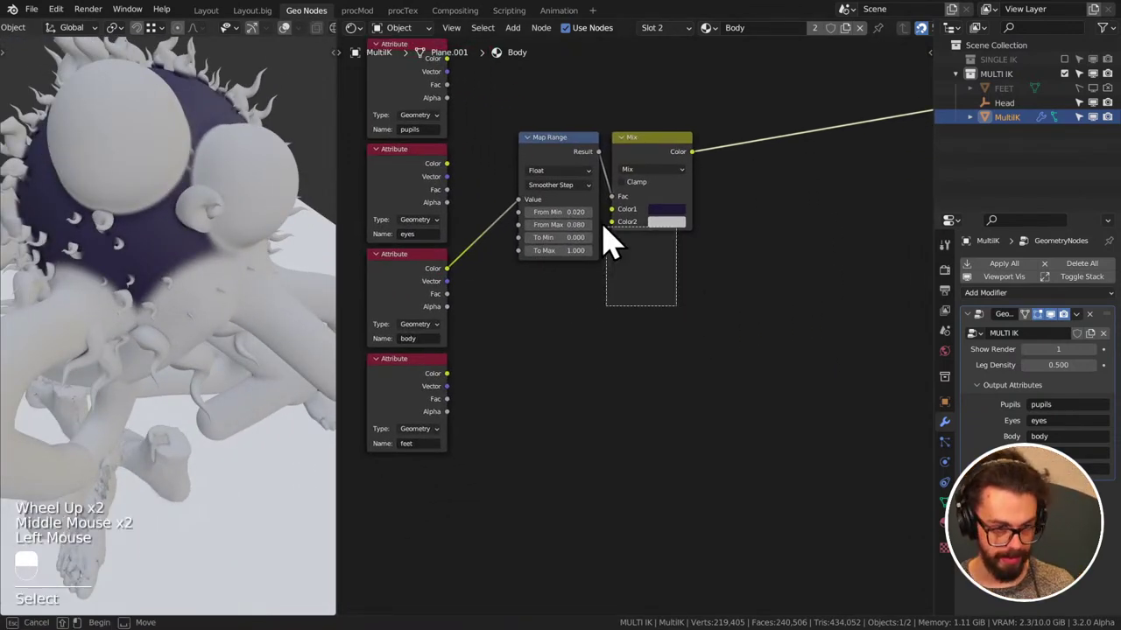
# - Select the body Map Range and Mix nodes and reposition them to make room
pyautogui.click(565, 155)
pyautogui.middleClick(566, 155)
pyautogui.moveTo(566, 155); pyautogui.dragTo(452, 343)
pyautogui.press('g')
pyautogui.middleClick(574, 205)
pyautogui.middleClick(601, 205)
pyautogui.click(380, 203)
pyautogui.middleClick(380, 203)
pyautogui.click(396, 199)
pyautogui.middleClick(397, 200)
pyautogui.moveTo(420, 340); pyautogui.dragTo(452, 343)
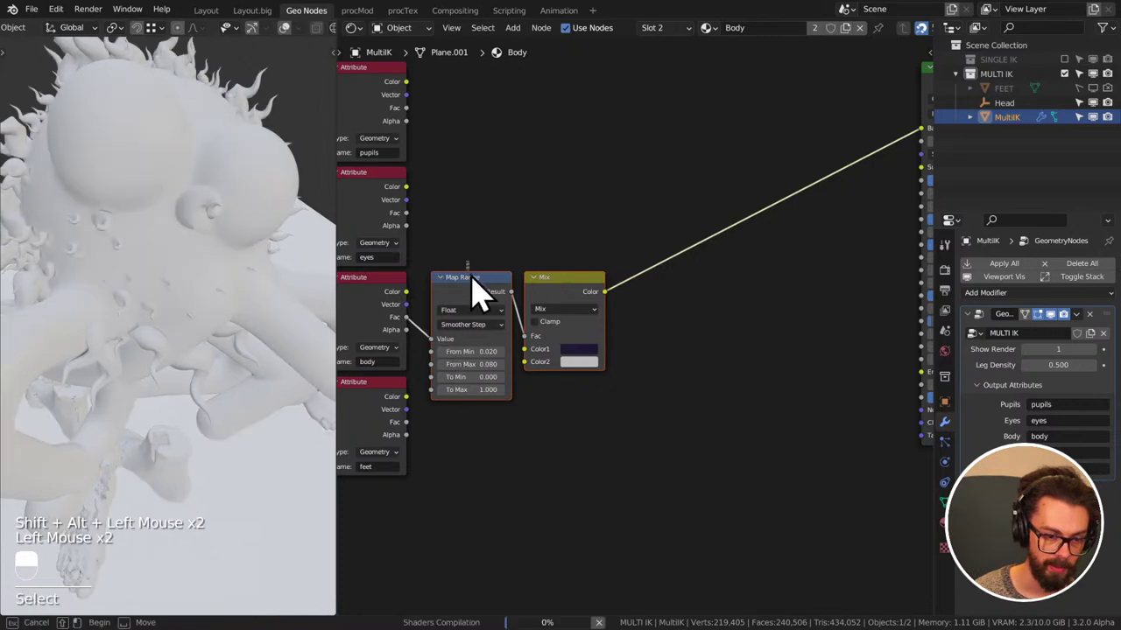
# - Duplicate the Map Range above the original, feed it the eyes Fac with From Max 0.03, and save
pyautogui.press('shift+d')
pyautogui.moveTo(541, 177); pyautogui.dragTo(419, 229)
pyautogui.click(418, 229)
pyautogui.moveTo(521, 170); pyautogui.dragTo(602, 162)
pyautogui.middleClick(614, 169)
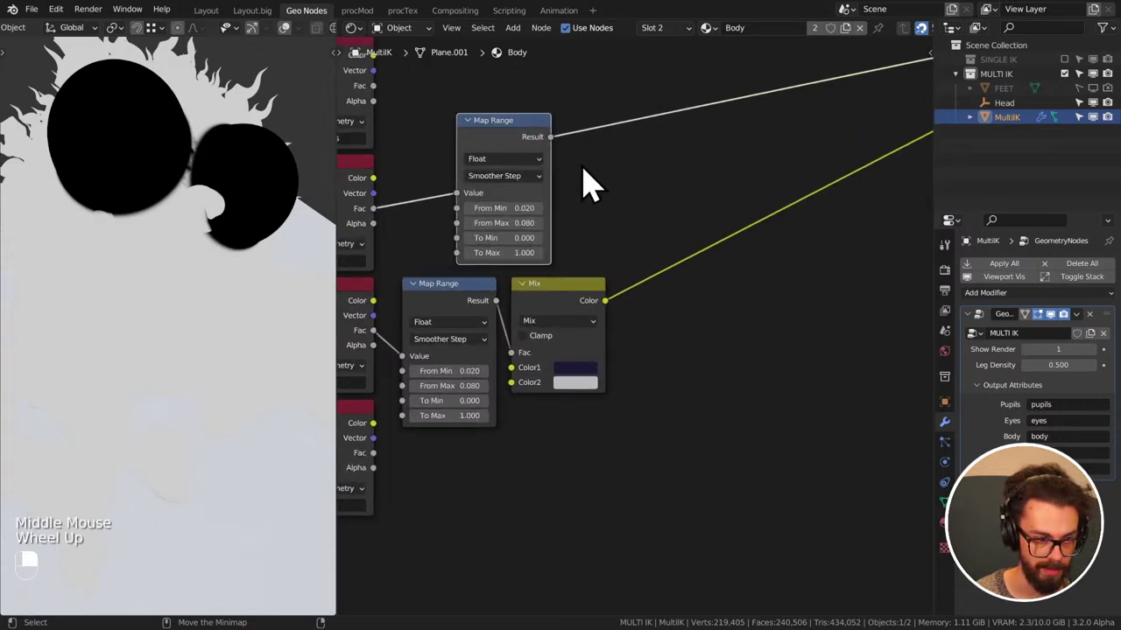
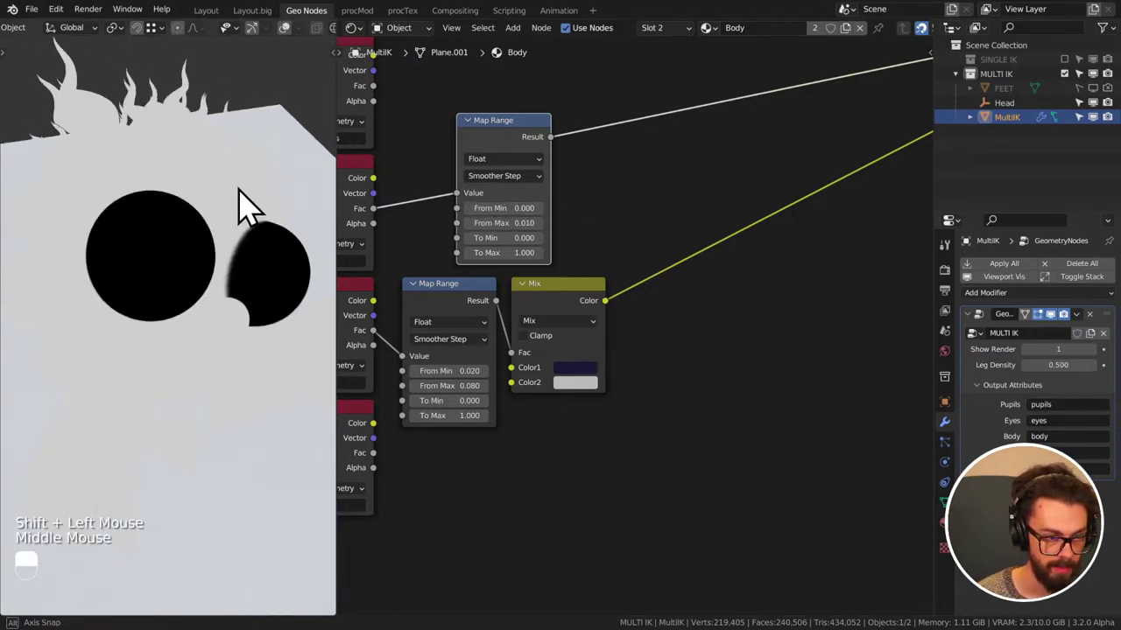
pyautogui.middleClick(646, 139)
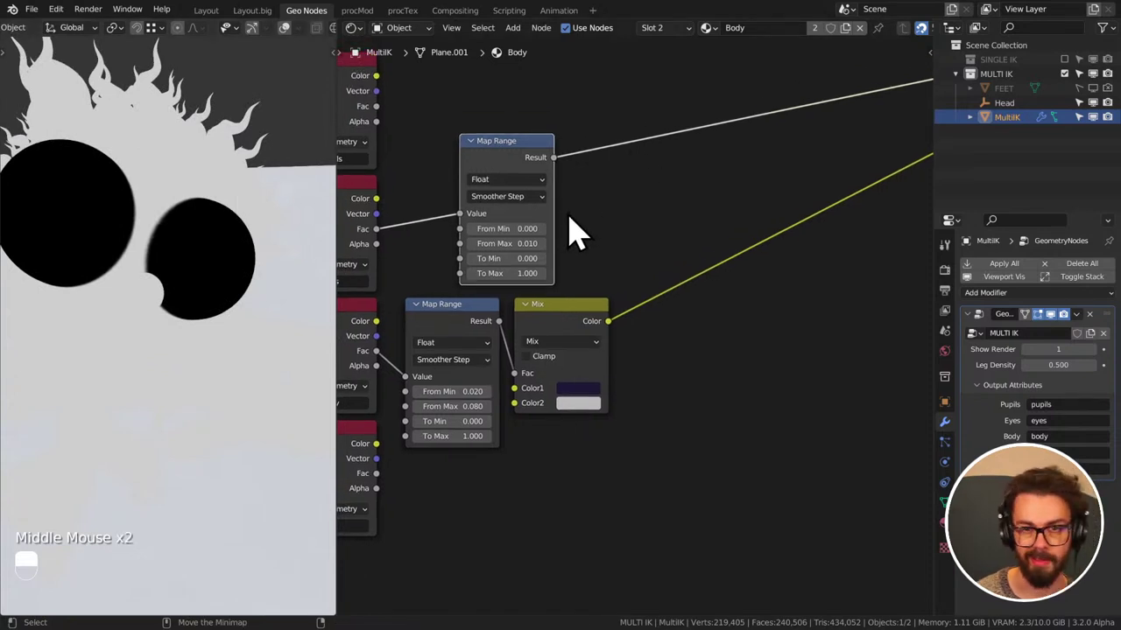
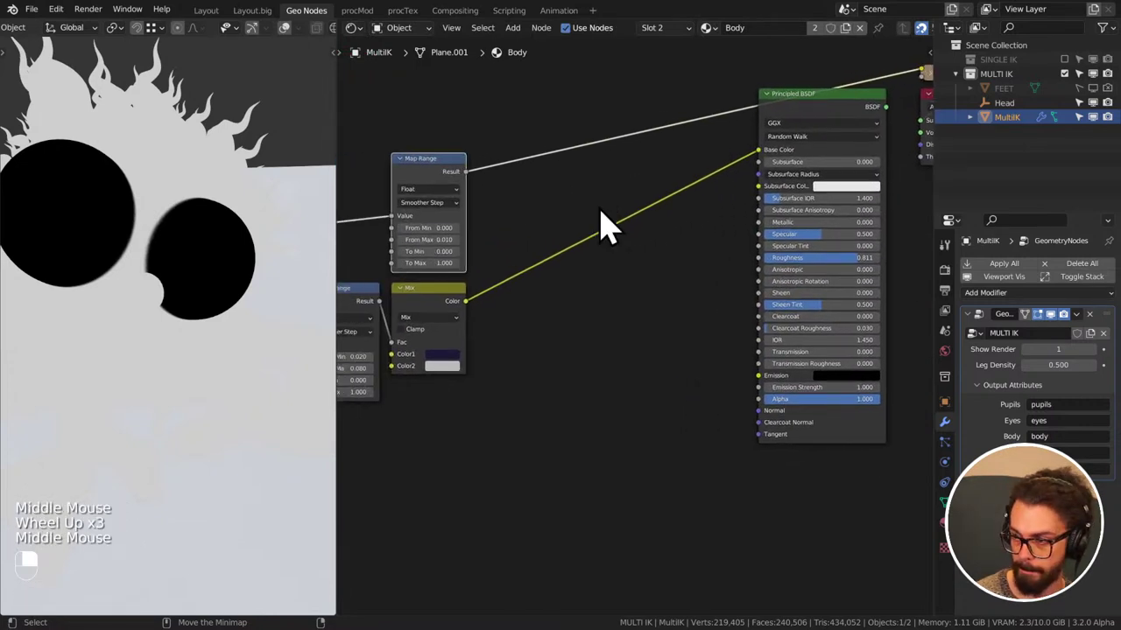
pyautogui.click(607, 227)
pyautogui.press('ctrl+s')
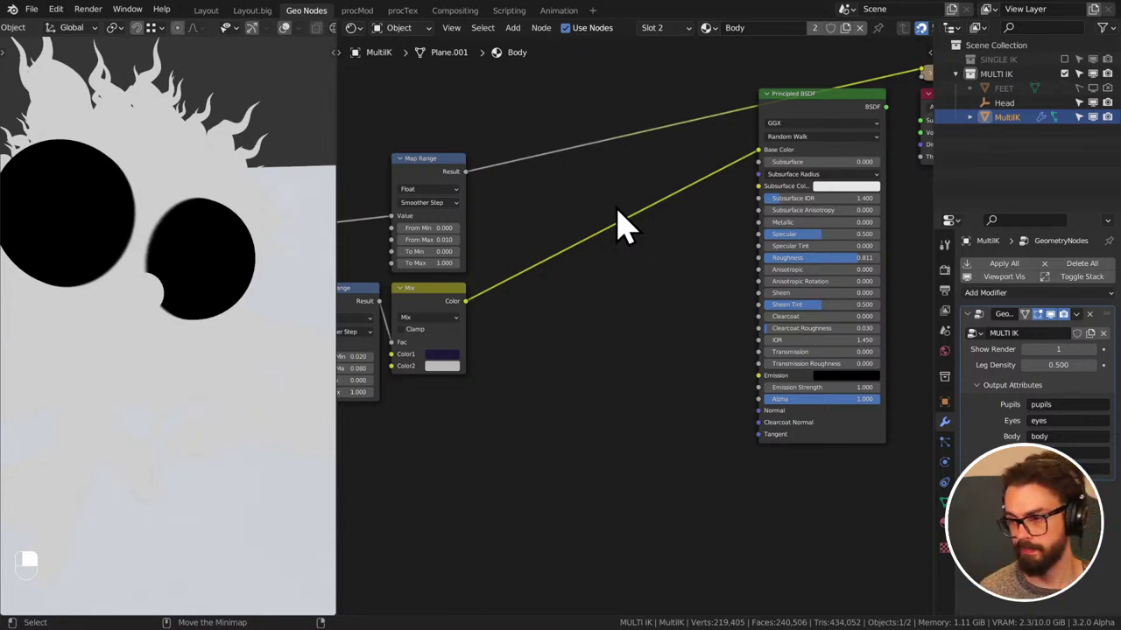
pyautogui.middleClick(586, 269)
pyautogui.middleClick(634, 225)
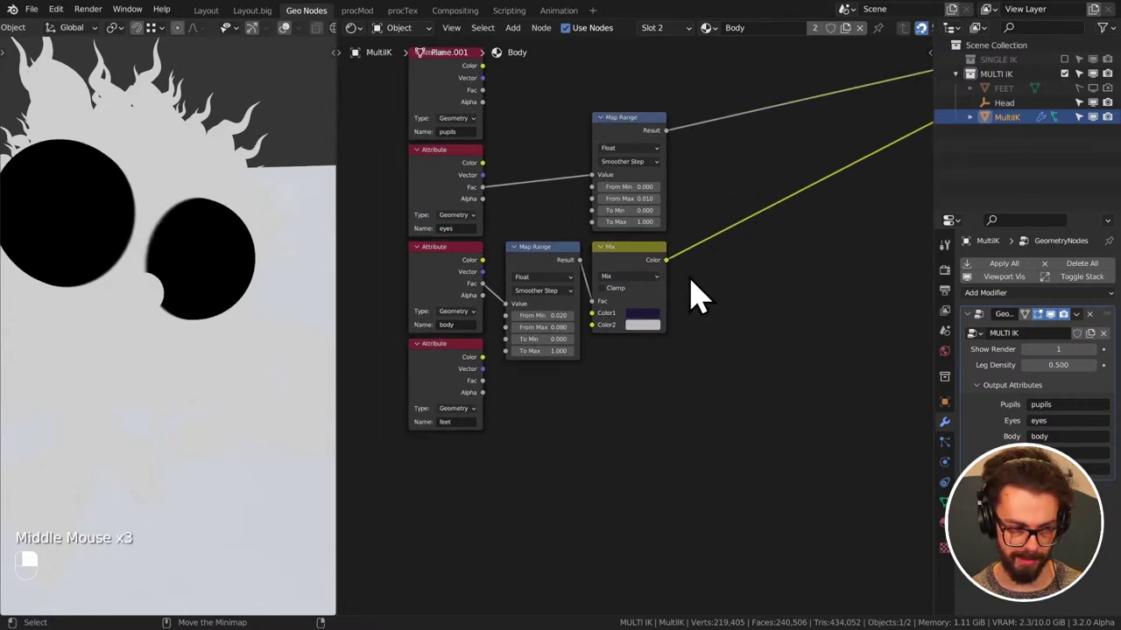
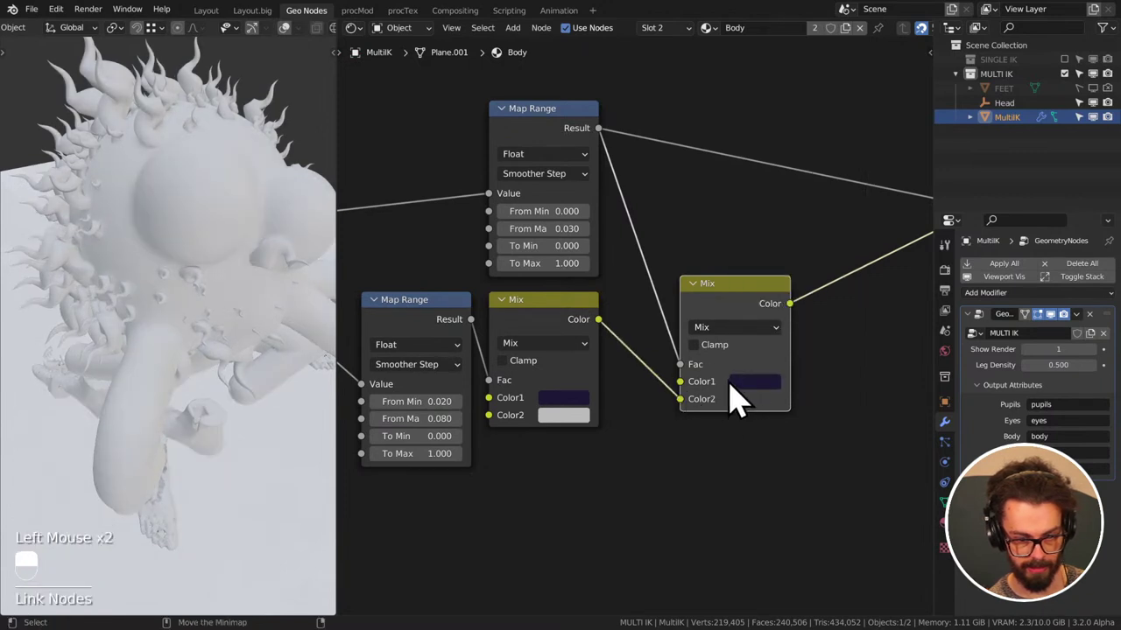
# - Give the eyes Mix a light skin-tone first colour and save
pyautogui.click(762, 401)
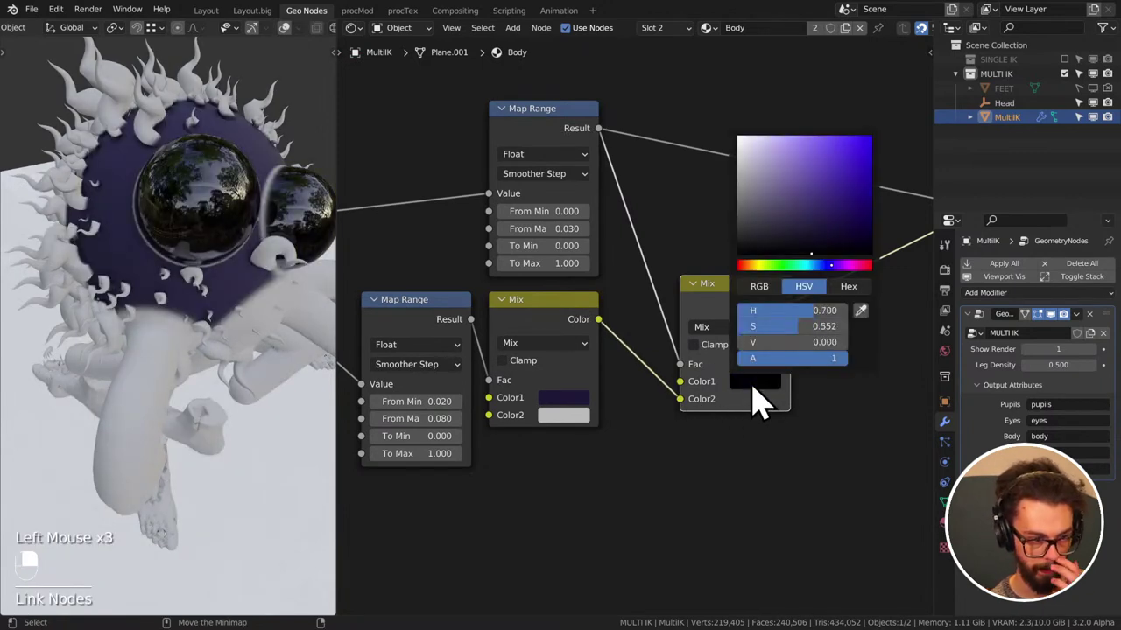
pyautogui.click(759, 397)
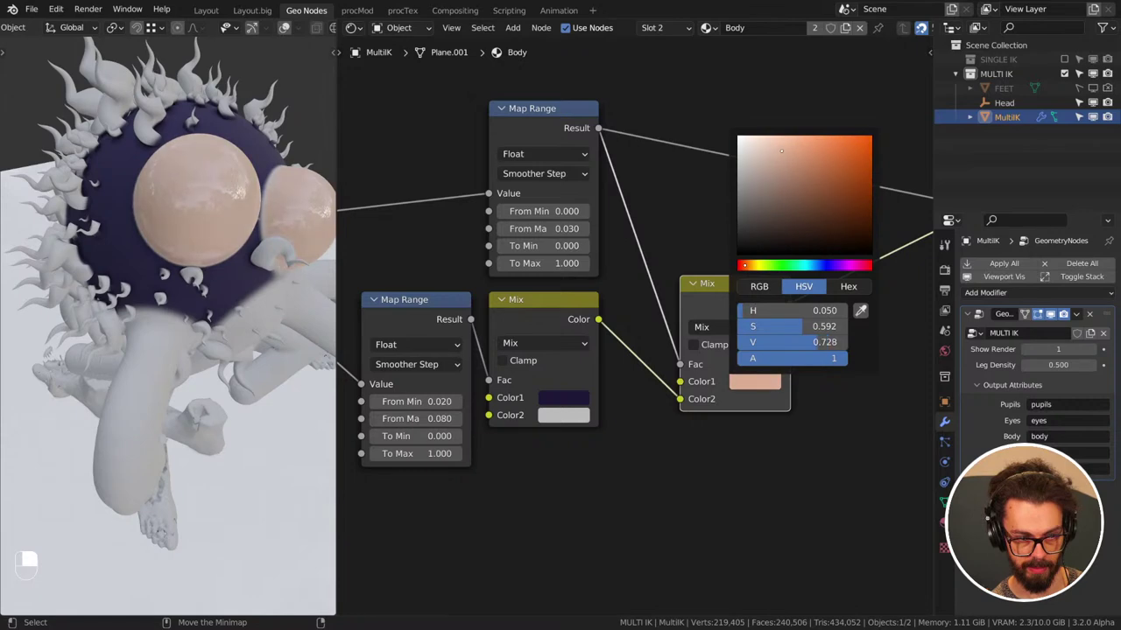
pyautogui.click(647, 207)
pyautogui.press('ctrl+s')
pyautogui.scroll(-3)
# - Duplicate the Map Range and Mix pair for the pupils, collapse the eyes Map Range, and wire in the pupils Fac
pyautogui.click(699, 296)
pyautogui.moveTo(699, 296); pyautogui.dragTo(815, 377)
pyautogui.middleClick(700, 296)
pyautogui.press('g')
pyautogui.middleClick(763, 292)
pyautogui.scroll(3)
pyautogui.click(650, 207)
pyautogui.press('g')
pyautogui.moveTo(726, 263); pyautogui.dragTo(830, 317)
pyautogui.press('shift+d')
pyautogui.moveTo(731, 176); pyautogui.dragTo(529, 181)
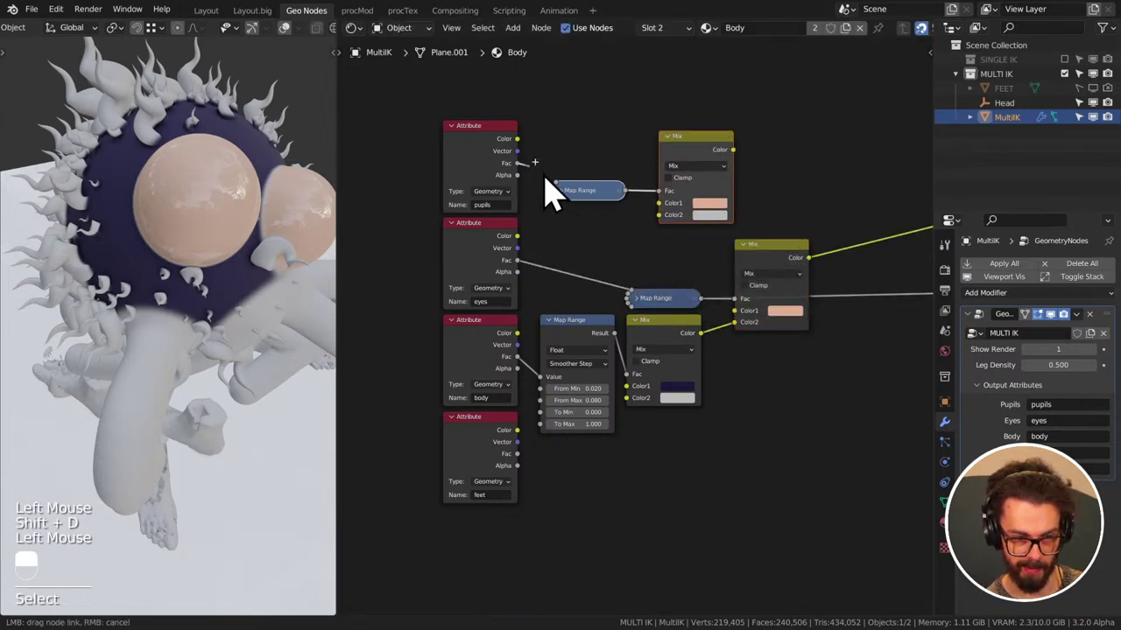
# - Rewire the pupils Mix colour into the eyes Mix and save
pyautogui.moveTo(573, 212); pyautogui.dragTo(829, 205)
pyautogui.moveTo(600, 217); pyautogui.dragTo(829, 205)
pyautogui.moveTo(601, 218); pyautogui.dragTo(207, 186)
pyautogui.press('g')
pyautogui.press('ctrl+s')
# - Tidy the pupils nodes into place beside the eyes chain
pyautogui.middleClick(801, 147)
pyautogui.scroll(3)
pyautogui.middleClick(163, 230)
pyautogui.scroll(3)
pyautogui.scroll(-3)
pyautogui.middleClick(206, 198)
pyautogui.middleClick(230, 196)
pyautogui.moveTo(190, 176); pyautogui.dragTo(729, 175)
pyautogui.middleClick(730, 175)
pyautogui.moveTo(718, 191); pyautogui.dragTo(823, 334)
pyautogui.middleClick(748, 205)
pyautogui.middleClick(713, 255)
pyautogui.middleClick(419, 268)
pyautogui.middleClick(699, 292)
pyautogui.scroll(3)
# - Set the pupils Mix to black over skin with From Max 0.030 and save
pyautogui.click(727, 303)
pyautogui.moveTo(732, 330); pyautogui.dragTo(738, 310)
pyautogui.click(738, 310)
pyautogui.moveTo(737, 310); pyautogui.dragTo(156, 270)
pyautogui.middleClick(234, 246)
pyautogui.press('ctrl+s')
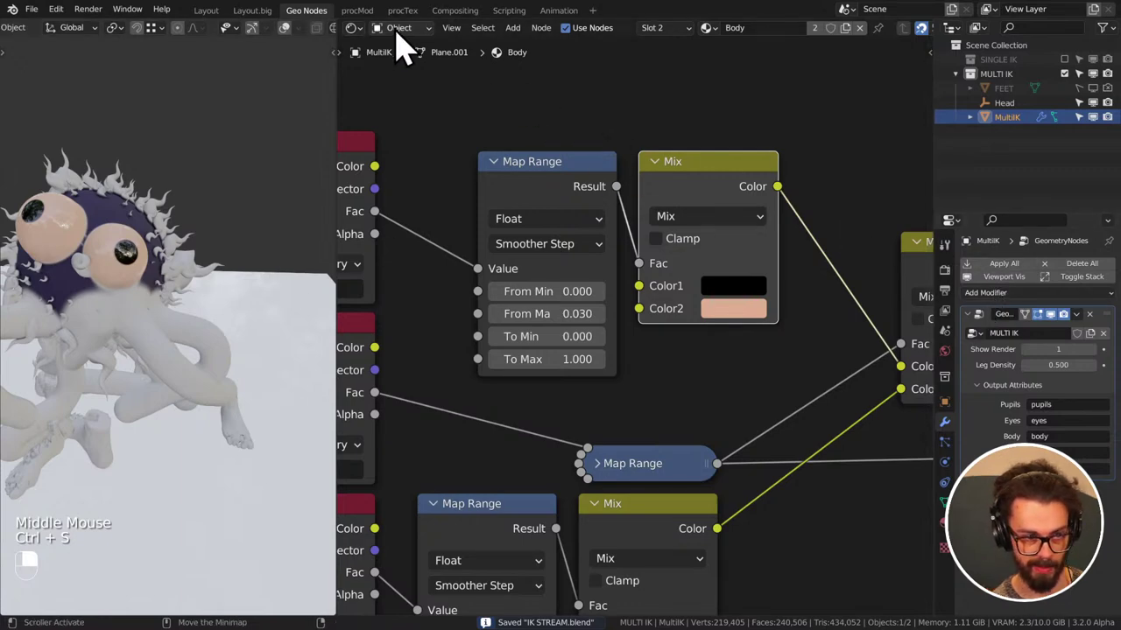
# - In the MULTI IK geometry tree, set the top ETK_Selection Sphere radius to 0.1 m and save
pyautogui.moveTo(361, 42); pyautogui.dragTo(582, 326)
pyautogui.scroll(-3)
pyautogui.middleClick(501, 207)
pyautogui.scroll(3)
pyautogui.middleClick(683, 445)
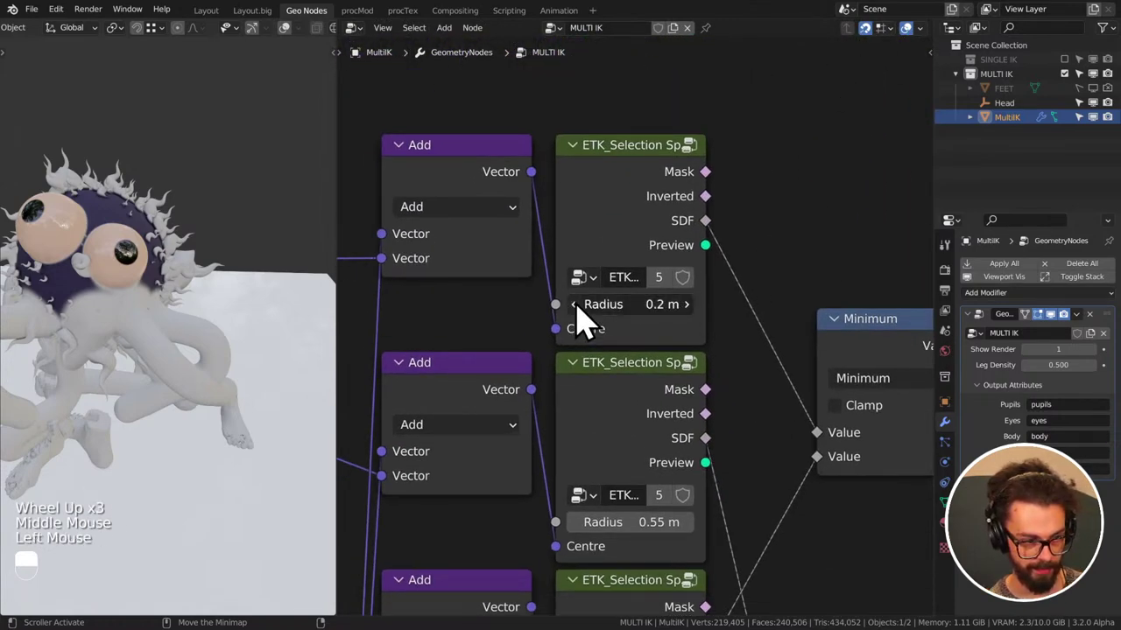
pyautogui.middleClick(158, 272)
pyautogui.middleClick(166, 308)
pyautogui.press('ctrl+s')
pyautogui.scroll(-3)
pyautogui.middleClick(139, 284)
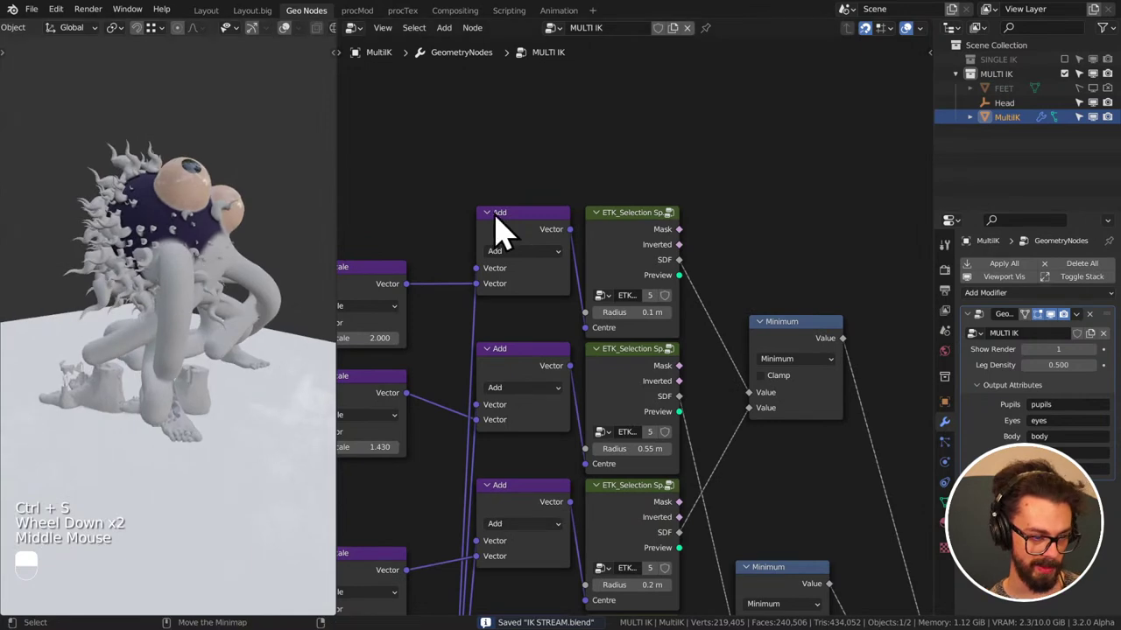
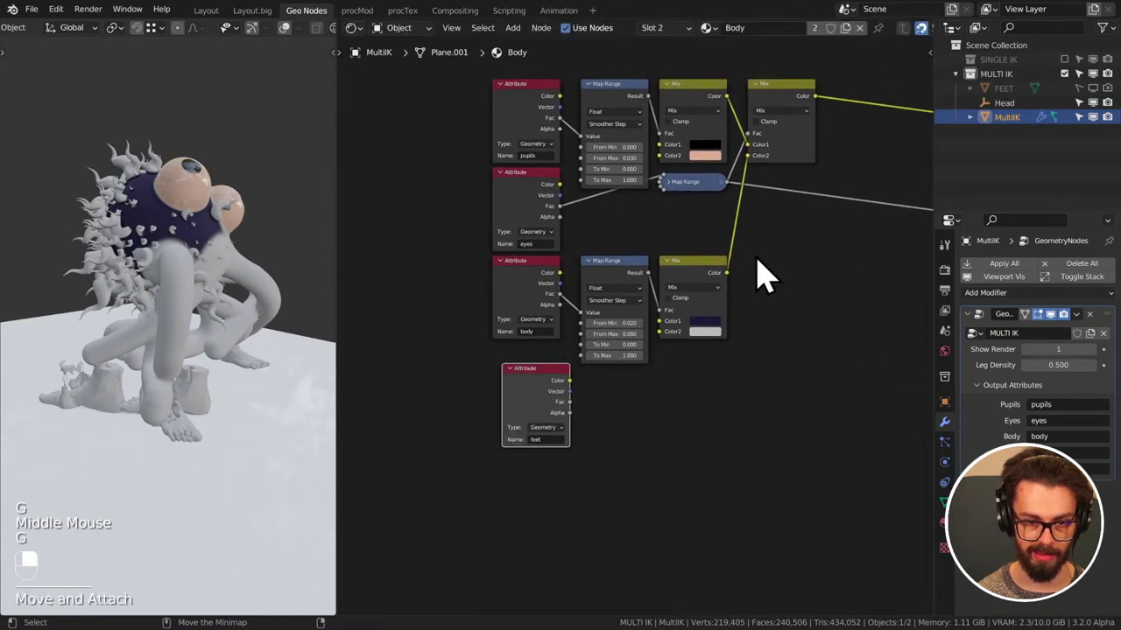
# - Move the Body material's Mix and Map Range nodes apart to open space on the left
pyautogui.press('g')
pyautogui.moveTo(755, 250); pyautogui.dragTo(748, 208)
pyautogui.moveTo(754, 250); pyautogui.dragTo(558, 291)
pyautogui.press('g')
pyautogui.click(557, 291)
pyautogui.moveTo(552, 245); pyautogui.dragTo(631, 359)
pyautogui.press('g')
pyautogui.click(593, 386)
pyautogui.middleClick(594, 387)
pyautogui.rightClick(594, 387)
# - Duplicate the black-and-peach Mix with Shift+D and place the copy left of the skin Mix nodes
pyautogui.press('shift+d')
pyautogui.moveTo(500, 324); pyautogui.dragTo(601, 267)
pyautogui.moveTo(499, 323); pyautogui.dragTo(198, 291)
pyautogui.scroll(3)
pyautogui.middleClick(198, 192)
pyautogui.scroll(3)
pyautogui.middleClick(172, 320)
pyautogui.middleClick(195, 279)
pyautogui.middleClick(183, 295)
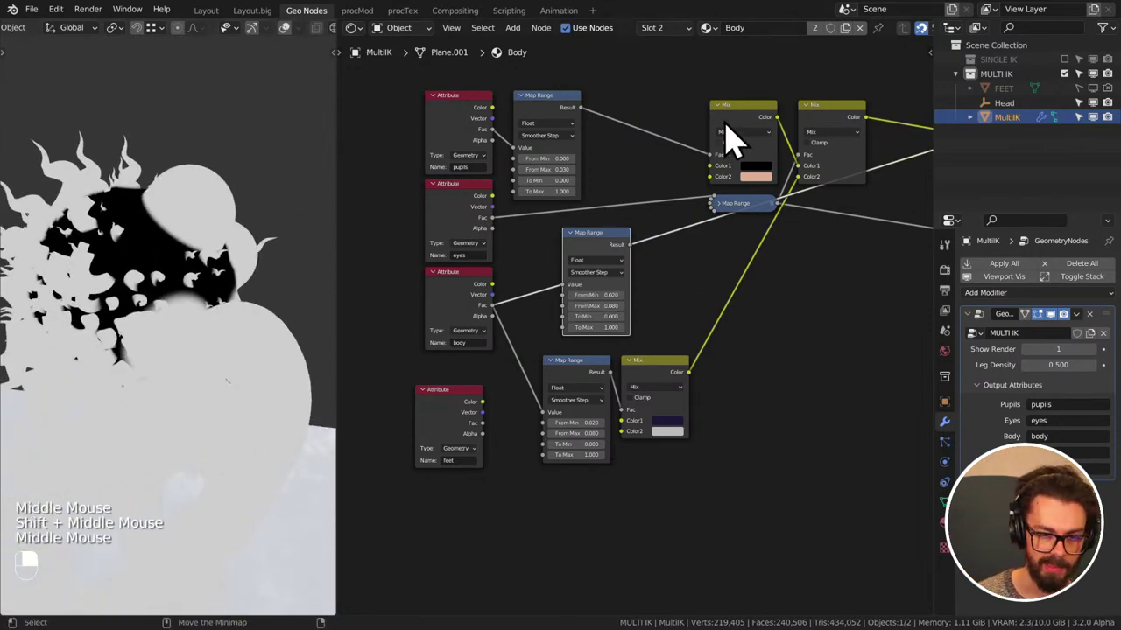
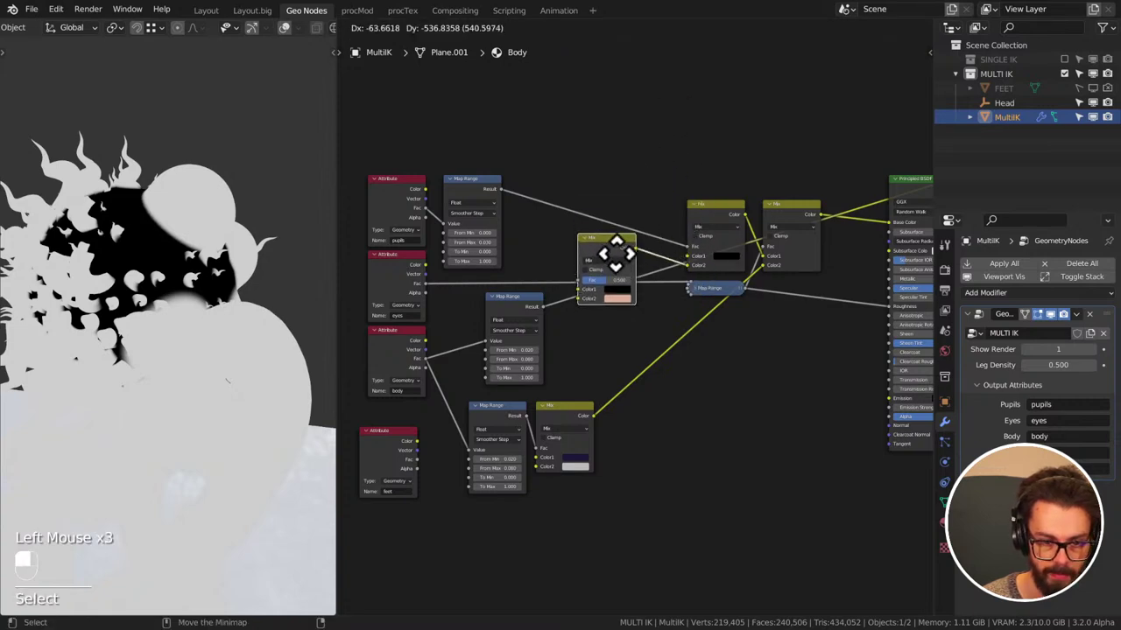
# - Set the new Mix's second colour to dark red and raise the Voronoi scale to about 20.7
pyautogui.scroll(3)
pyautogui.middleClick(634, 275)
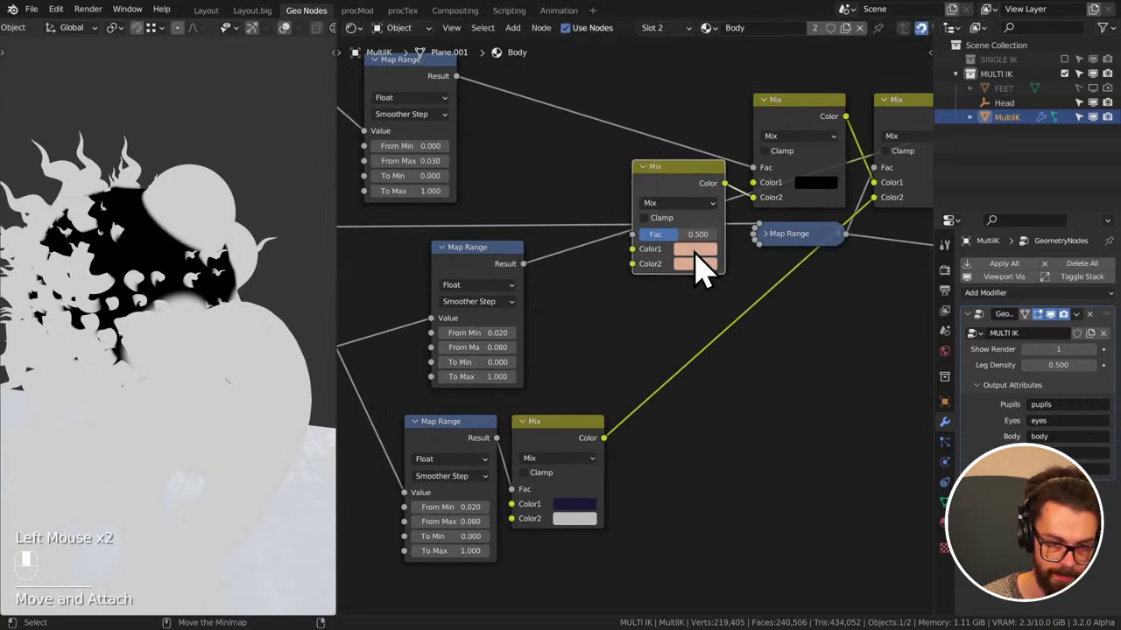
pyautogui.click(694, 288)
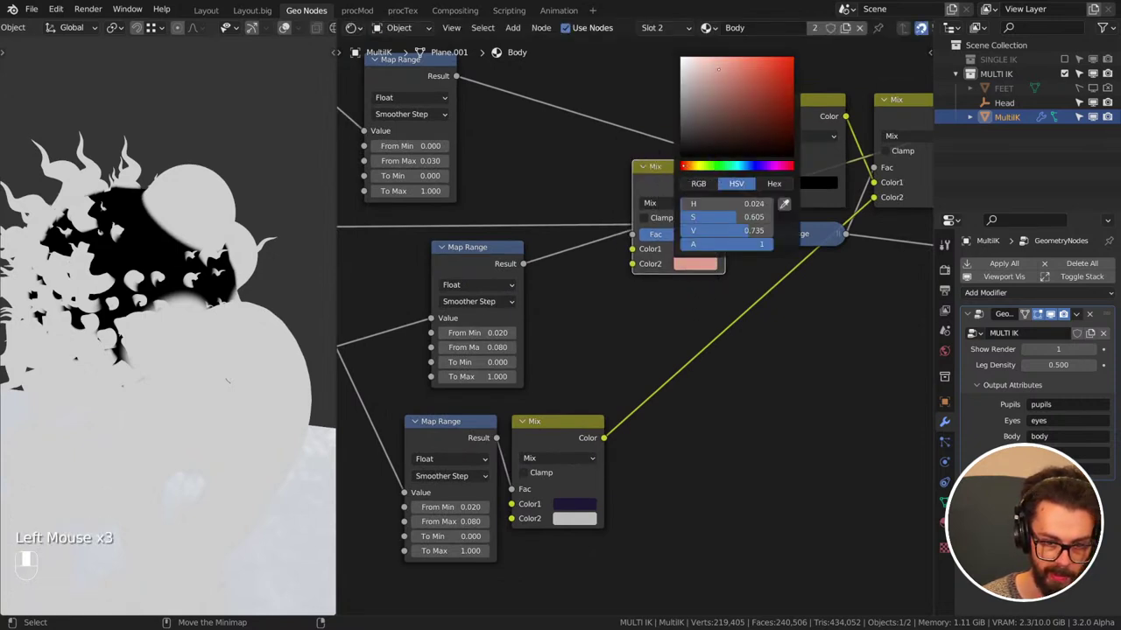
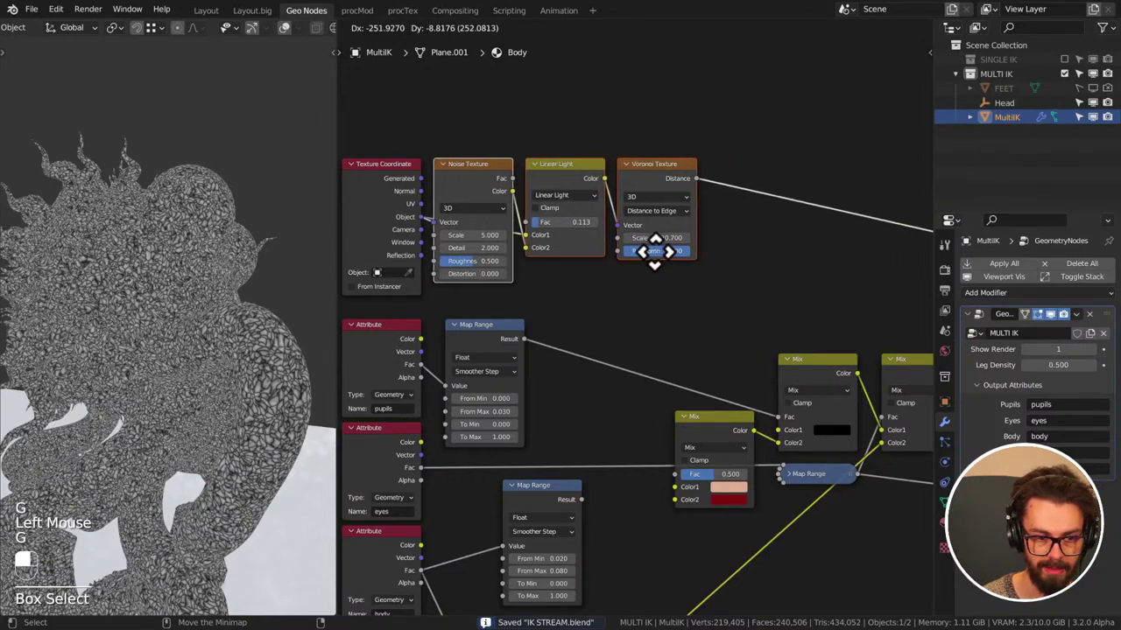
pyautogui.moveTo(662, 273); pyautogui.dragTo(653, 313)
# - Confirm the Voronoi edge texture scale of 20.7
pyautogui.click(653, 313)
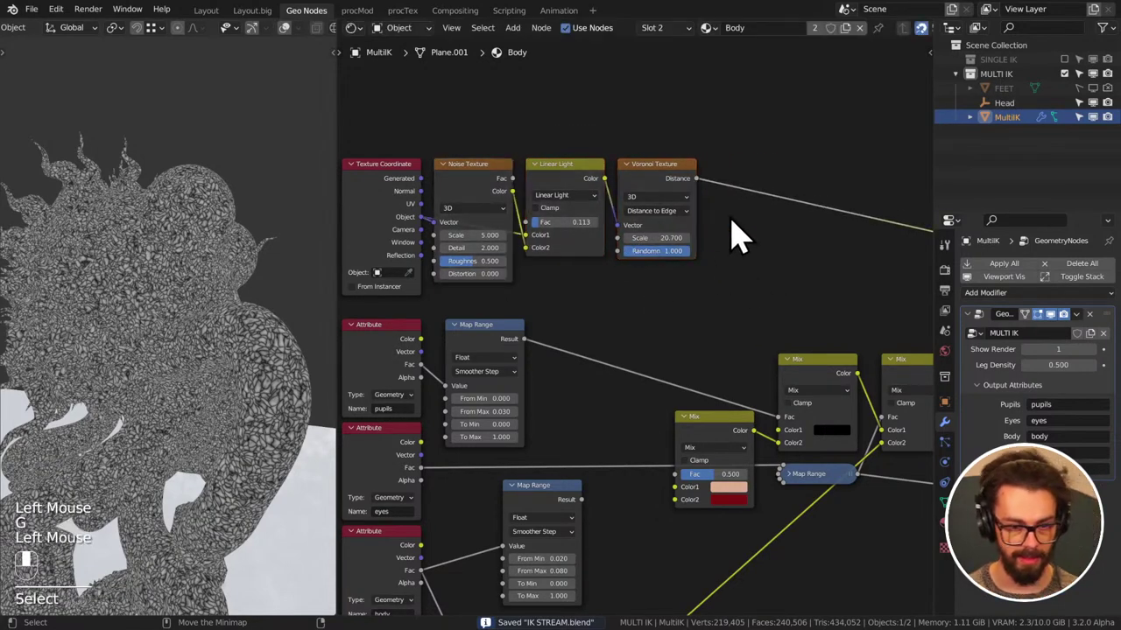
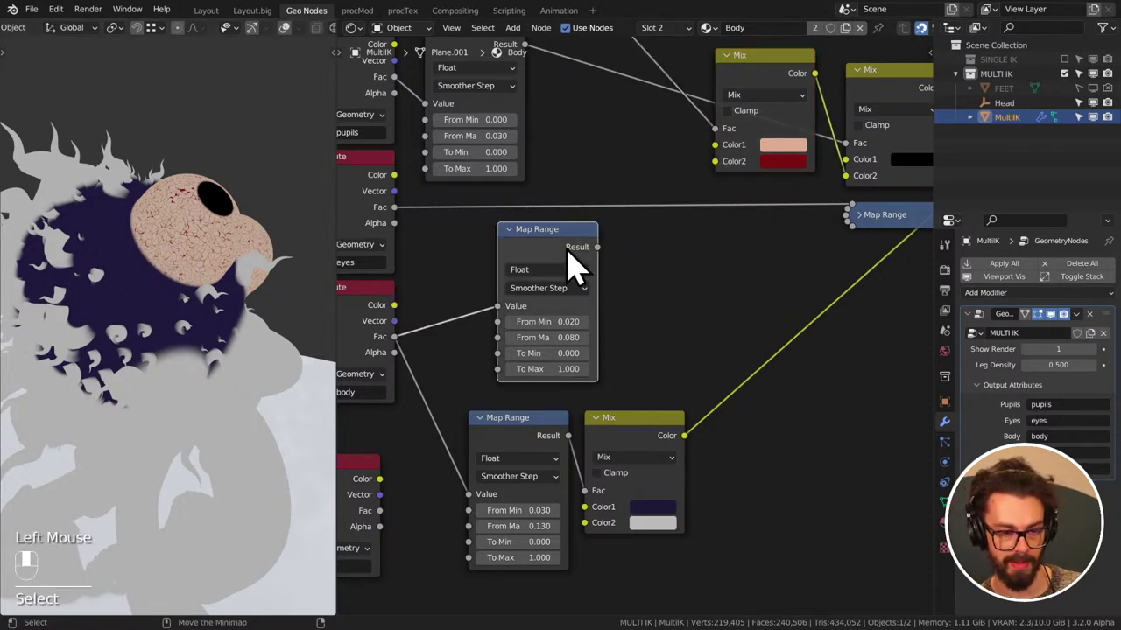
# - Set the middle Map Range to From 0.220–0.620 mapping inversely To 1.000–0.000
pyautogui.click(578, 249)
pyautogui.moveTo(578, 252); pyautogui.dragTo(555, 189)
pyautogui.scroll(-3)
pyautogui.click(555, 189)
pyautogui.moveTo(555, 189); pyautogui.dragTo(645, 479)
pyautogui.moveTo(645, 479); pyautogui.dragTo(680, 252)
pyautogui.press('q')
pyautogui.moveTo(680, 252); pyautogui.dragTo(712, 287)
pyautogui.scroll(3)
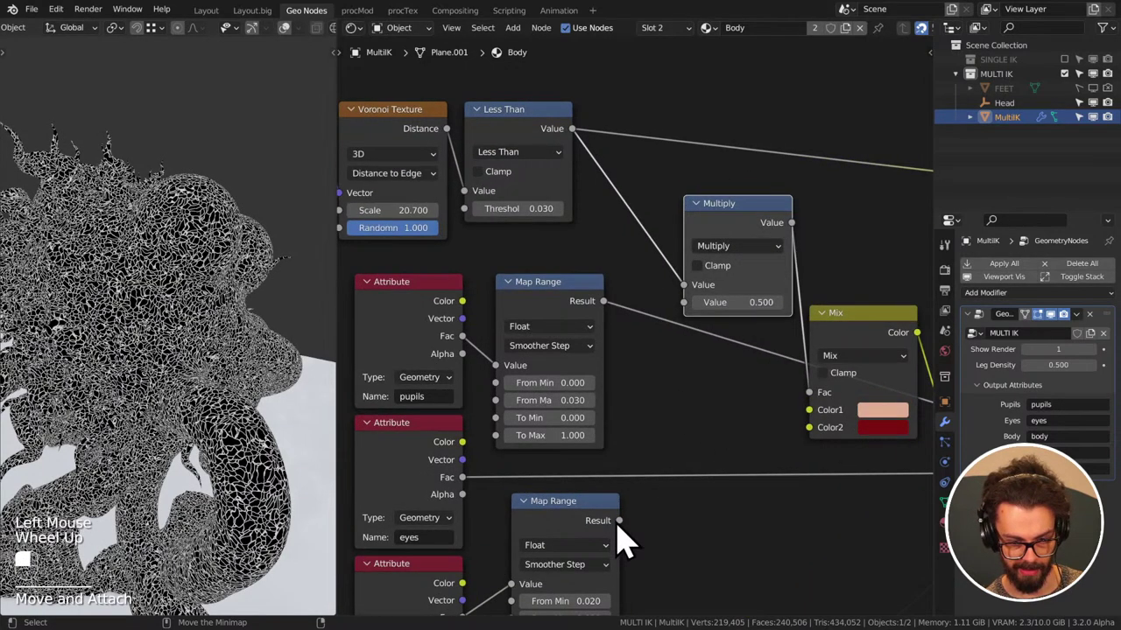
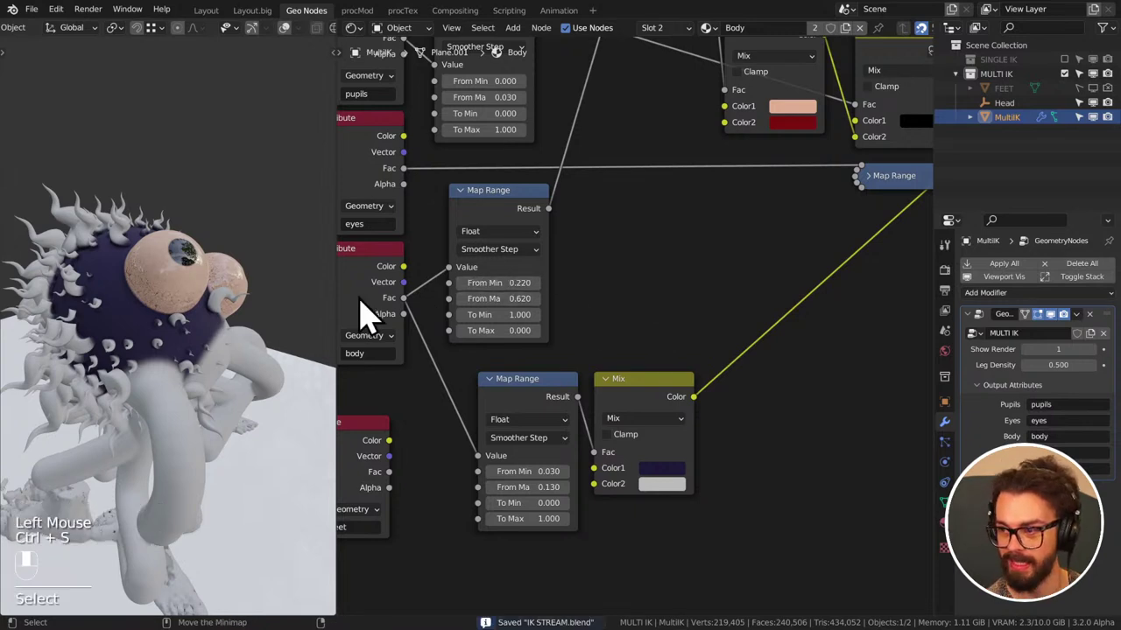
# - Scroll the node graph toward the bottom Mix and Map Range pair
pyautogui.scroll(3)
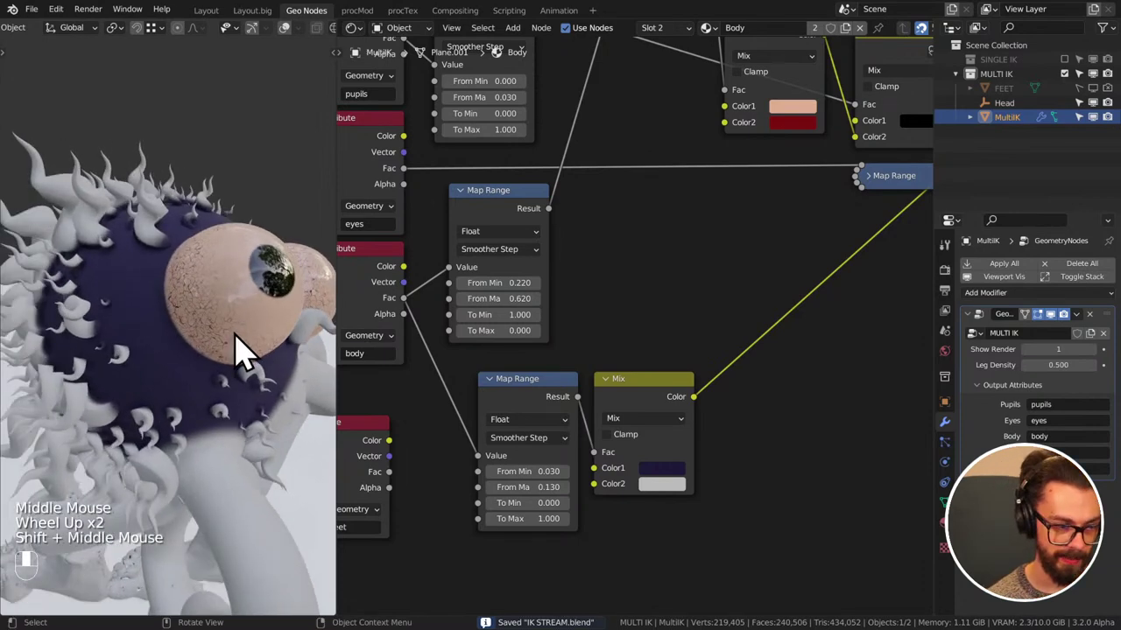
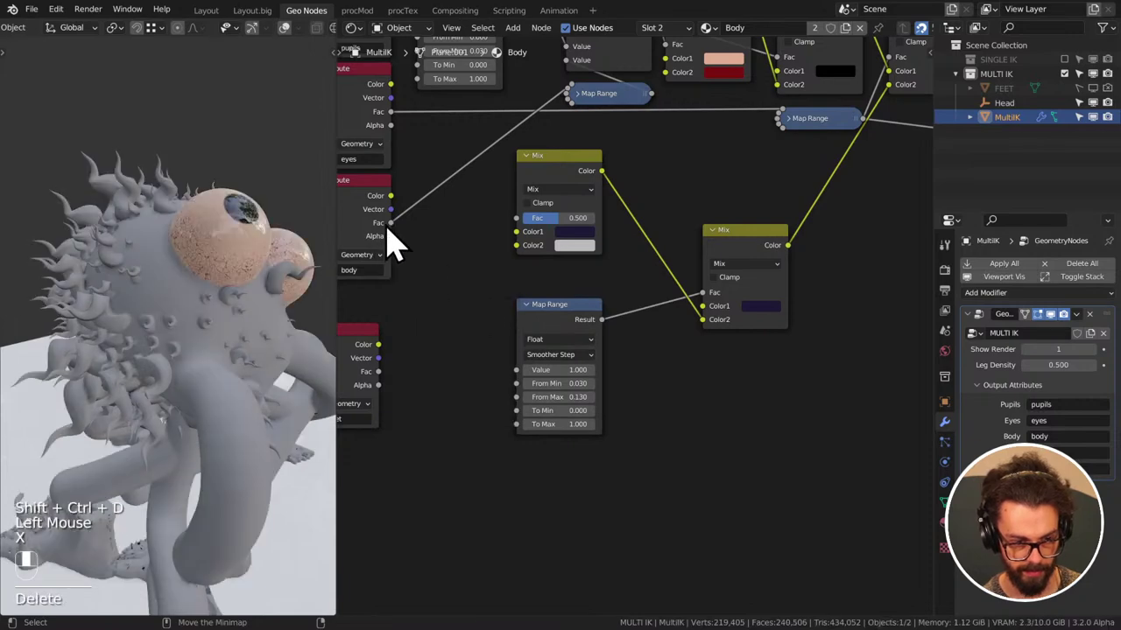
# - Duplicate the Mix with its Map Range keeping connections and move the copies to the right
pyautogui.moveTo(402, 246); pyautogui.dragTo(472, 297)
pyautogui.press('ctrl+shift+d')
pyautogui.moveTo(473, 296); pyautogui.dragTo(520, 315)
pyautogui.moveTo(520, 314); pyautogui.dragTo(765, 202)
pyautogui.press('g')
pyautogui.middleClick(764, 203)
# - Wire the copied Mix to feed the original and start picking red for its Color1
pyautogui.click(635, 230)
pyautogui.moveTo(642, 233); pyautogui.dragTo(516, 332)
pyautogui.click(515, 332)
pyautogui.press('g')
pyautogui.moveTo(578, 273); pyautogui.dragTo(699, 307)
pyautogui.click(699, 307)
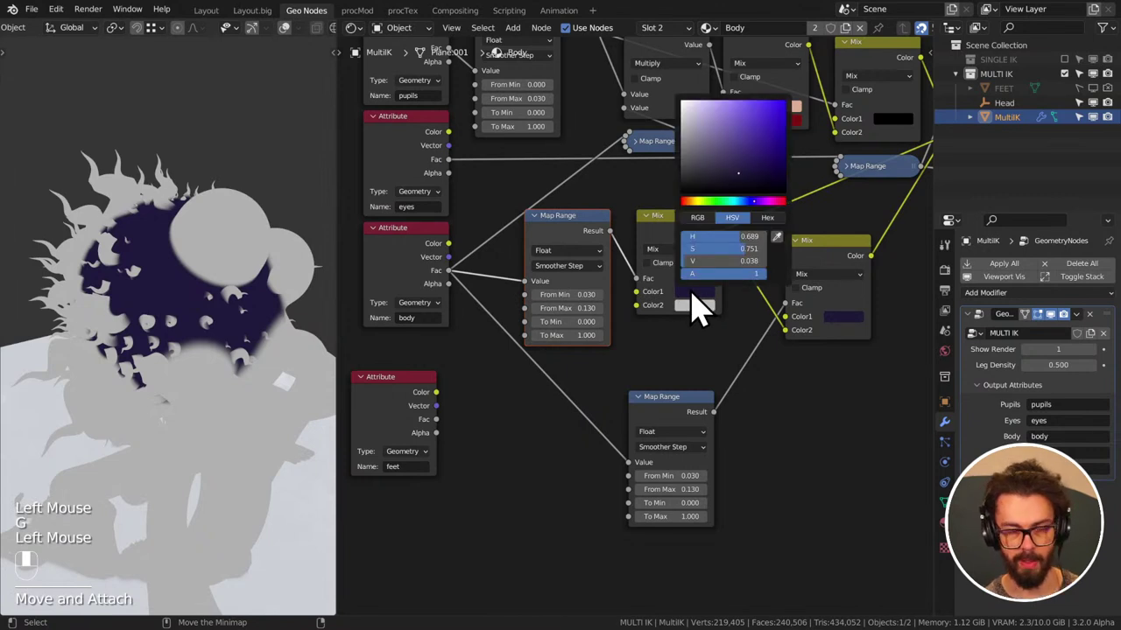
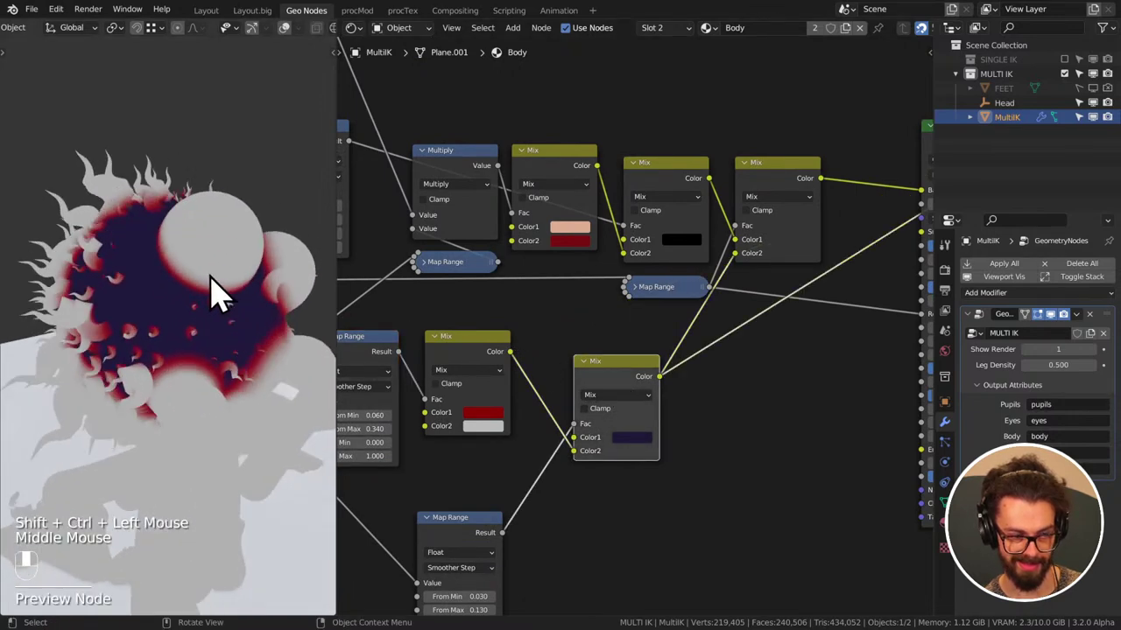
# - Select the last Mix in the colour chain to begin lining the Mix nodes up
pyautogui.click(807, 184)
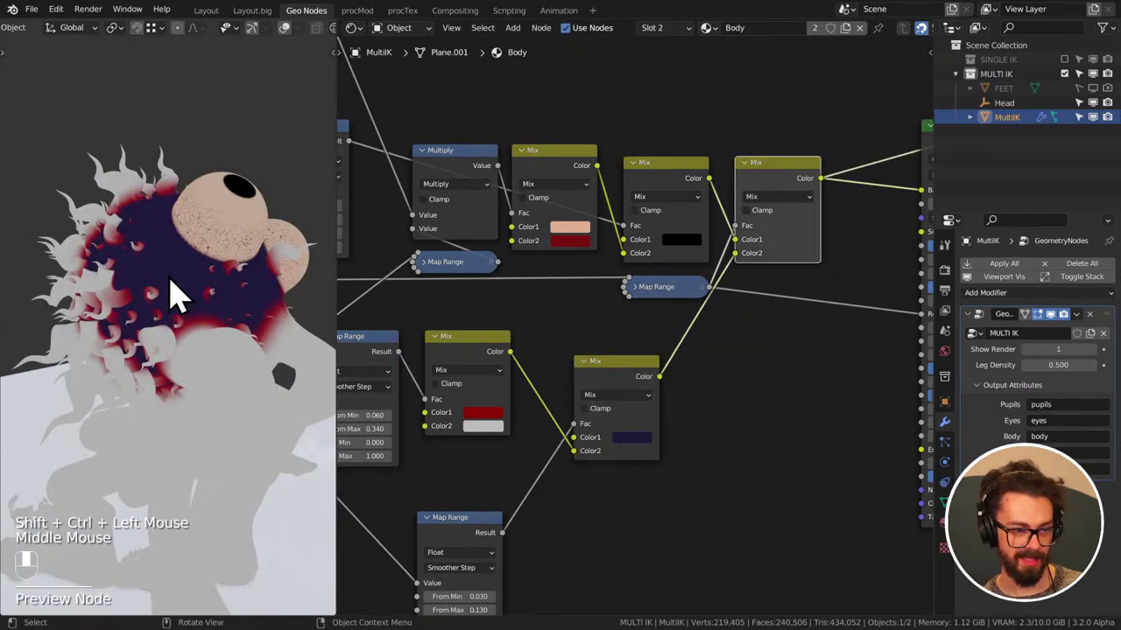
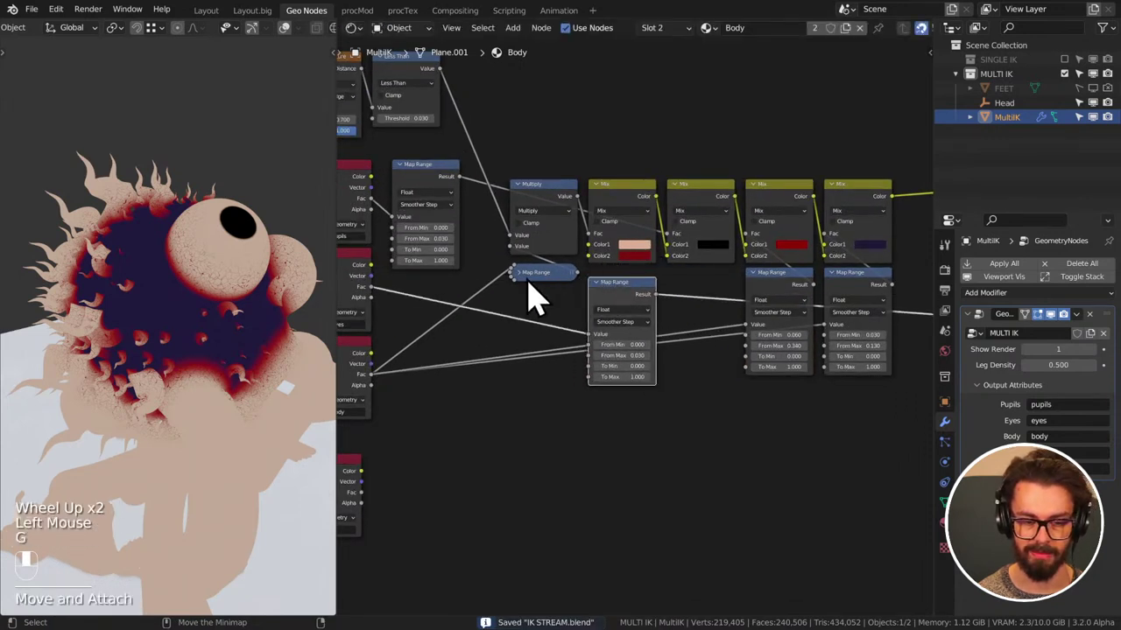
# - Expand the collapsed inverted Map Range node and save the file
pyautogui.click(531, 295)
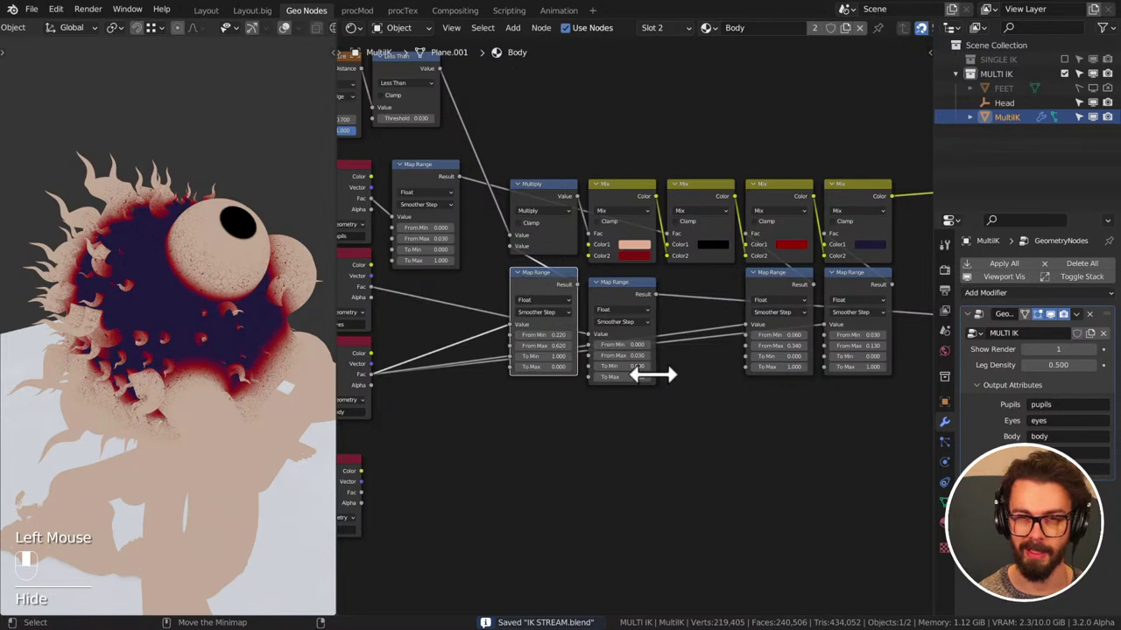
pyautogui.click(633, 460)
pyautogui.press('ctrl+s')
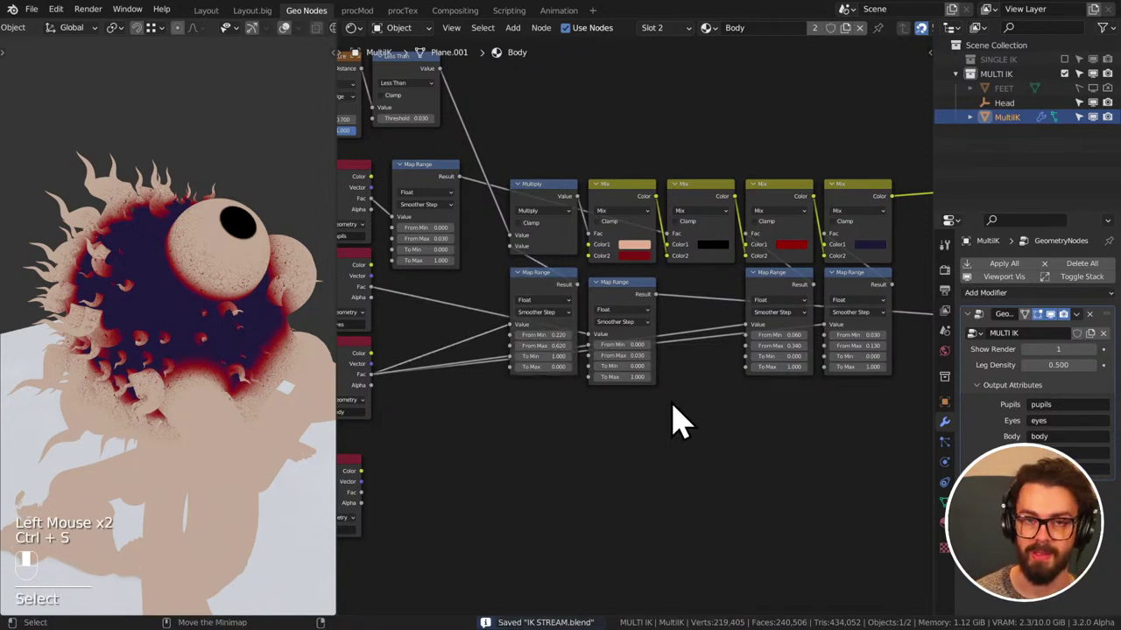
pyautogui.press('ctrl+s')
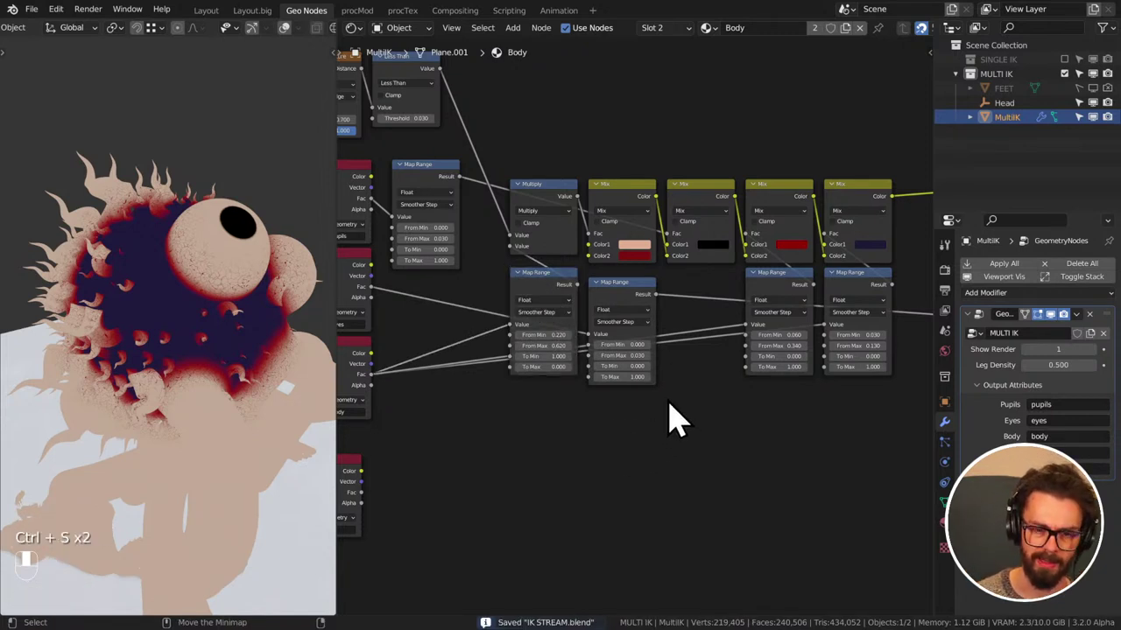
# - Move the first Map Range nodes into place beneath their colour Mix nodes
pyautogui.scroll(3)
pyautogui.middleClick(729, 330)
pyautogui.moveTo(600, 319); pyautogui.dragTo(633, 180)
pyautogui.middleClick(604, 406)
pyautogui.moveTo(633, 181); pyautogui.dragTo(621, 187)
pyautogui.click(621, 187)
pyautogui.moveTo(621, 187); pyautogui.dragTo(732, 179)
pyautogui.click(732, 179)
pyautogui.moveTo(733, 179); pyautogui.dragTo(697, 304)
pyautogui.click(697, 304)
# - Arrange the remaining Map Range nodes under the Mix row to finish the layout
pyautogui.moveTo(697, 303); pyautogui.dragTo(505, 416)
pyautogui.moveTo(505, 417); pyautogui.dragTo(599, 391)
pyautogui.press('q')
pyautogui.moveTo(600, 391); pyautogui.dragTo(640, 430)
pyautogui.moveTo(640, 430); pyautogui.dragTo(637, 251)
pyautogui.press('alt+s')
pyautogui.moveTo(637, 252); pyautogui.dragTo(744, 339)
pyautogui.press('ctrl+x')
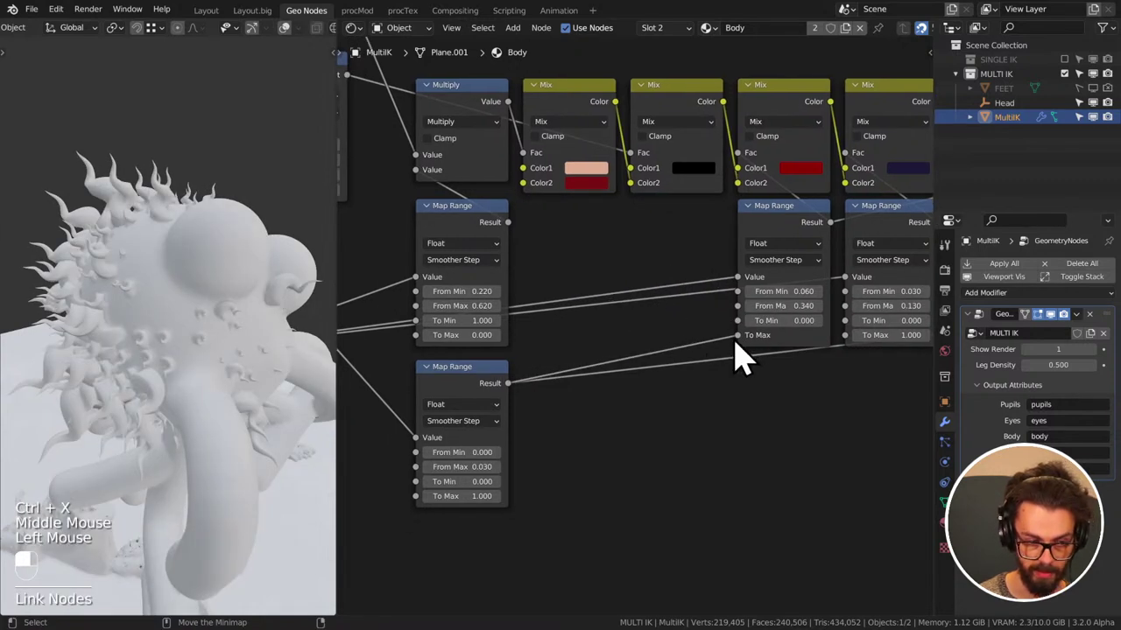
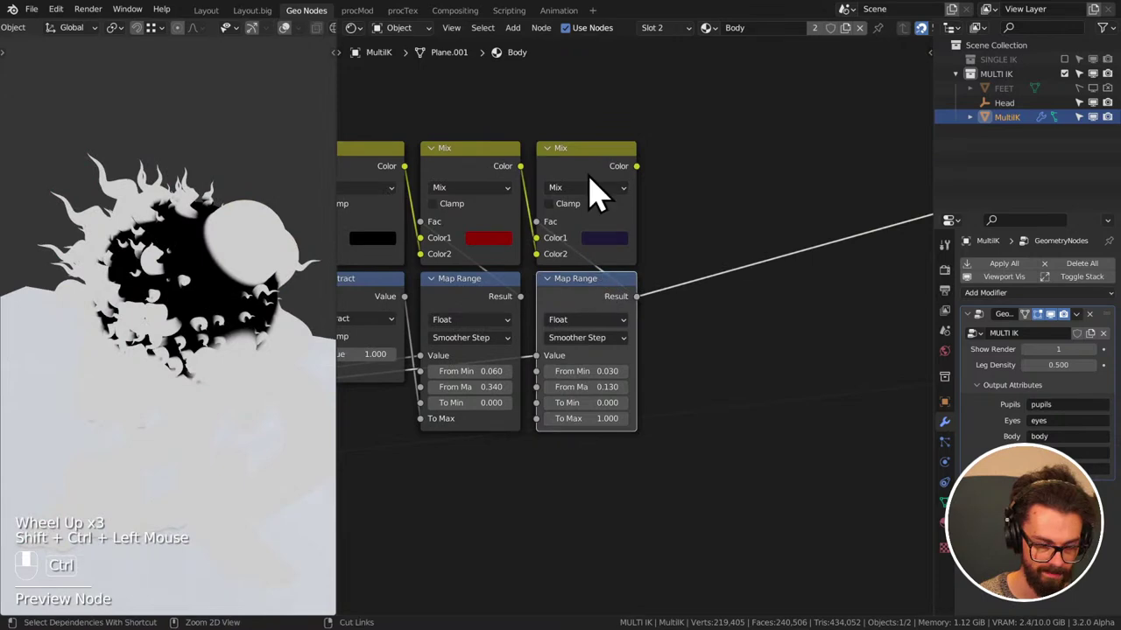
# - Select the dark-purple Mix node together with its Map Range
pyautogui.click(600, 192)
pyautogui.click(599, 179)
pyautogui.click(590, 299)
pyautogui.click(595, 177)
pyautogui.click(611, 312)
pyautogui.click(613, 180)
# - Move the dark-purple Mix and Map Range apart to the right and save
pyautogui.moveTo(614, 179); pyautogui.dragTo(731, 359)
pyautogui.moveTo(731, 359); pyautogui.dragTo(778, 241)
pyautogui.press('g')
pyautogui.moveTo(778, 241); pyautogui.dragTo(542, 155)
pyautogui.press('g')
pyautogui.press('ctrl+s')
# - Reposition the other colour nodes in the eye-colour tree for a cleaner layout
pyautogui.click(542, 155)
pyautogui.middleClick(541, 155)
pyautogui.click(545, 150)
pyautogui.moveTo(545, 151); pyautogui.dragTo(120, 311)
pyautogui.press('KP_1')
pyautogui.scroll(-3)
pyautogui.middleClick(447, 377)
pyautogui.click(464, 335)
pyautogui.moveTo(464, 334); pyautogui.dragTo(793, 257)
pyautogui.scroll(-3)
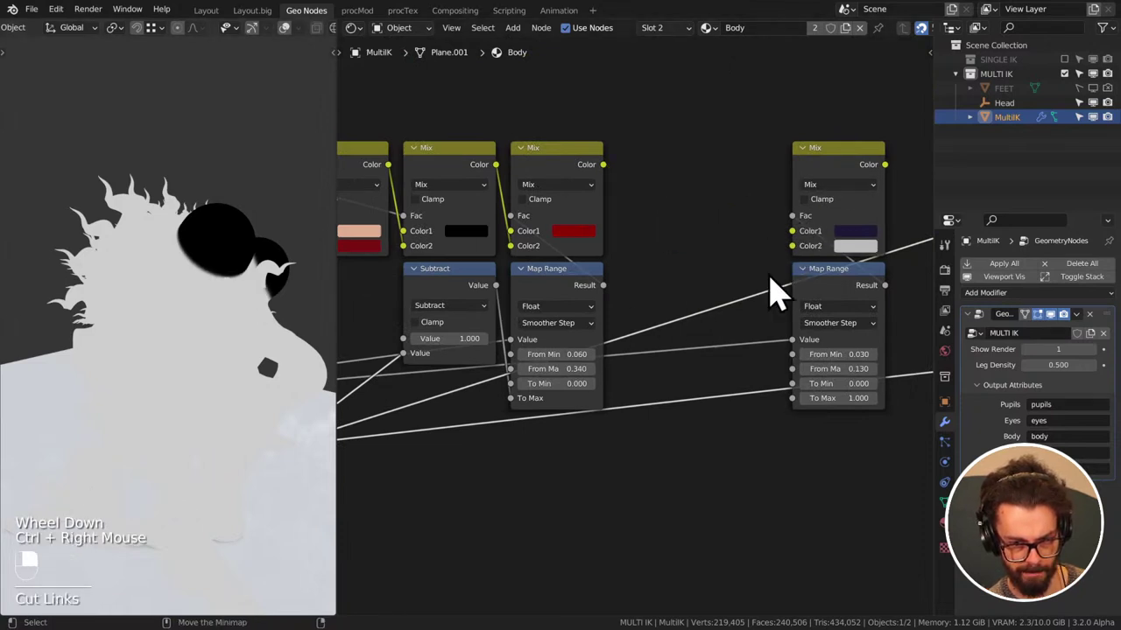
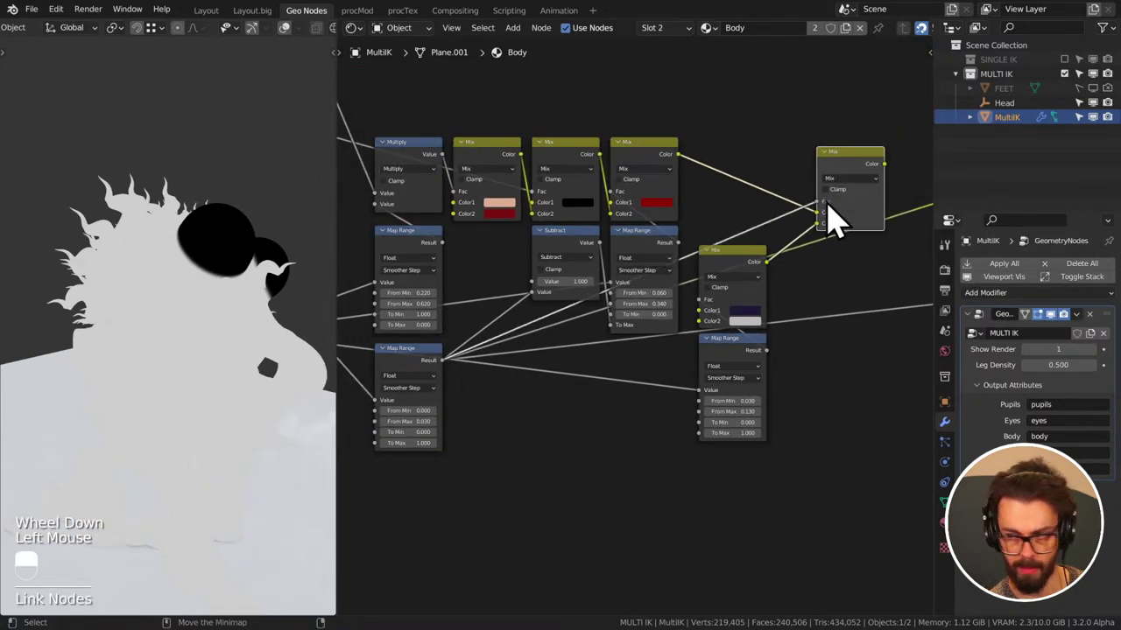
# - Add a new Mix node and place it right of the red and dark-purple mixes
pyautogui.middleClick(804, 212)
pyautogui.scroll(3)
pyautogui.click(643, 285)
pyautogui.press('g')
pyautogui.click(743, 394)
pyautogui.press('g')
# - Feed both colour Mix outputs into the new Mix and save the file
pyautogui.moveTo(826, 179); pyautogui.dragTo(762, 198)
pyautogui.click(761, 199)
pyautogui.click(765, 194)
pyautogui.rightClick(765, 194)
pyautogui.press('ctrl+s')
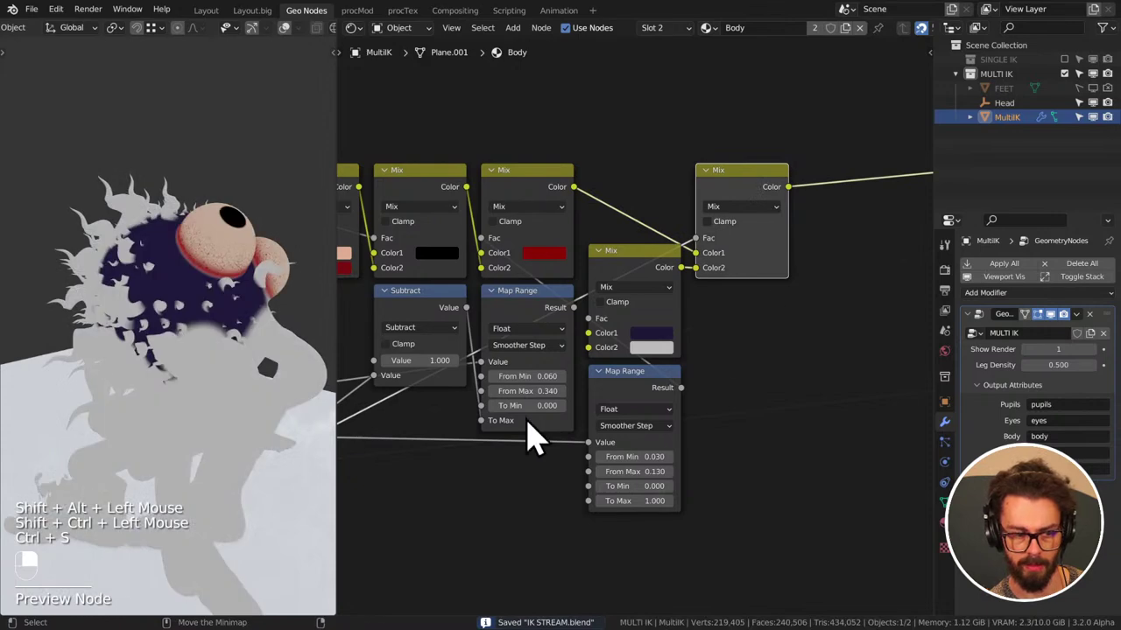
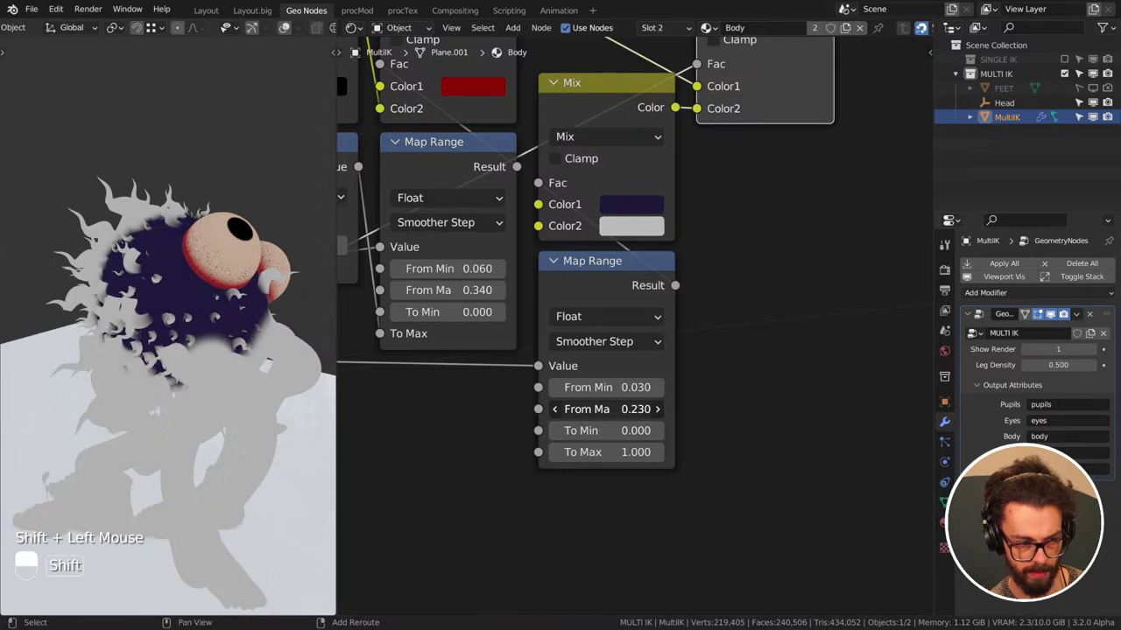
# - Raise that Map Range's From Max to 0.400
pyautogui.press('ctrl+s')
pyautogui.scroll(-3)
pyautogui.middleClick(259, 425)
pyautogui.click(635, 249)
pyautogui.rightClick(635, 249)
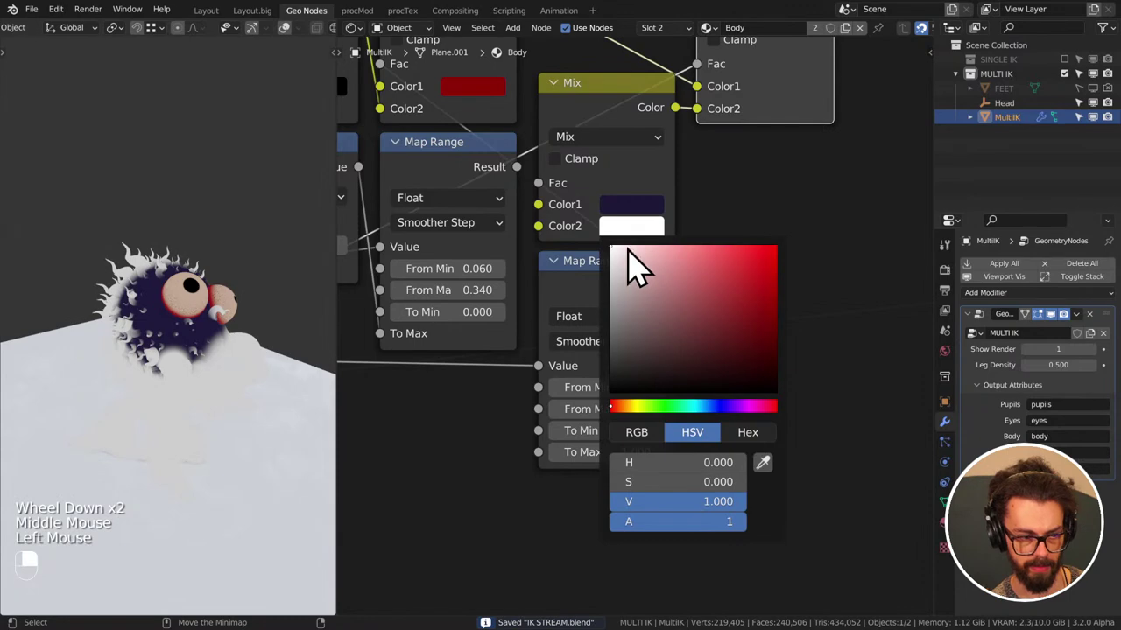
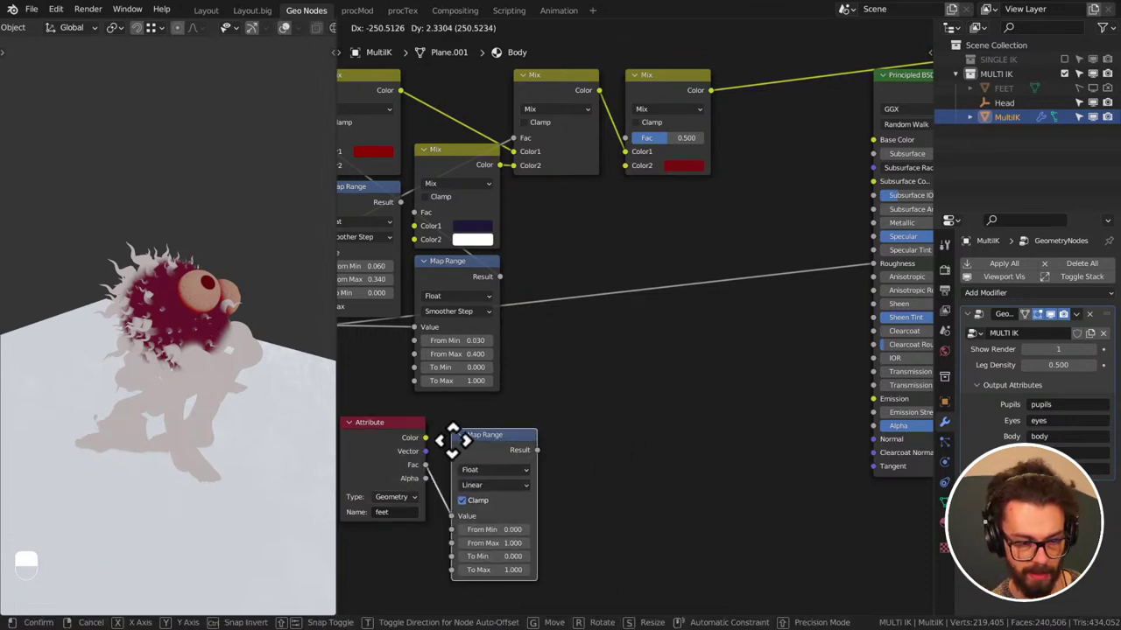
# - Link the feet Attribute Fac through the Map Range into the red Mix factor
pyautogui.moveTo(452, 459); pyautogui.dragTo(532, 457)
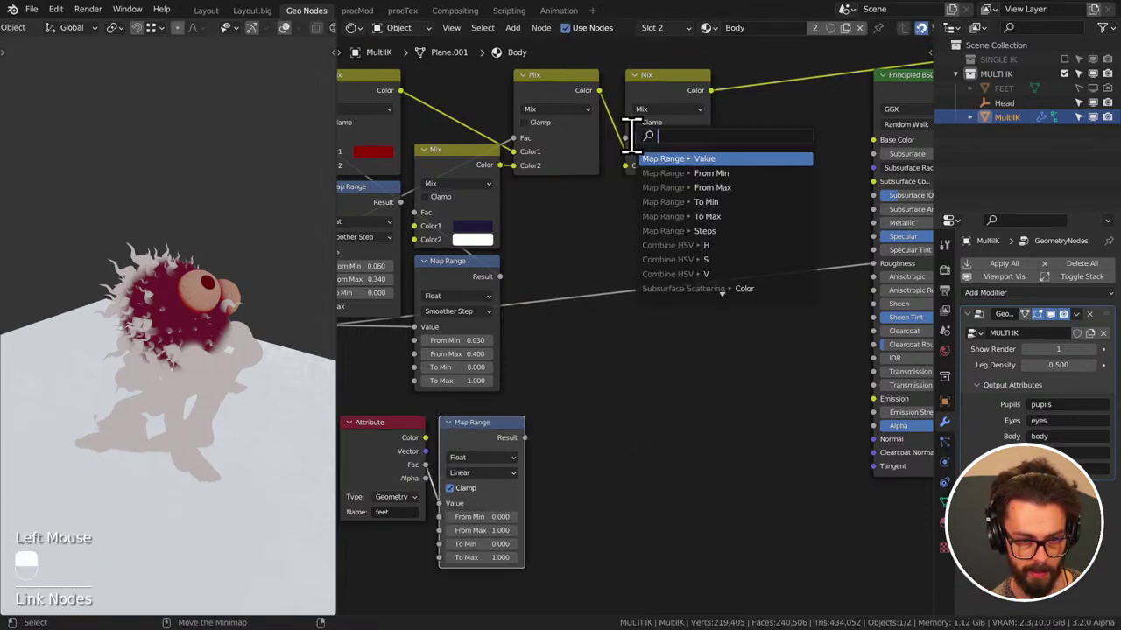
pyautogui.click(645, 155)
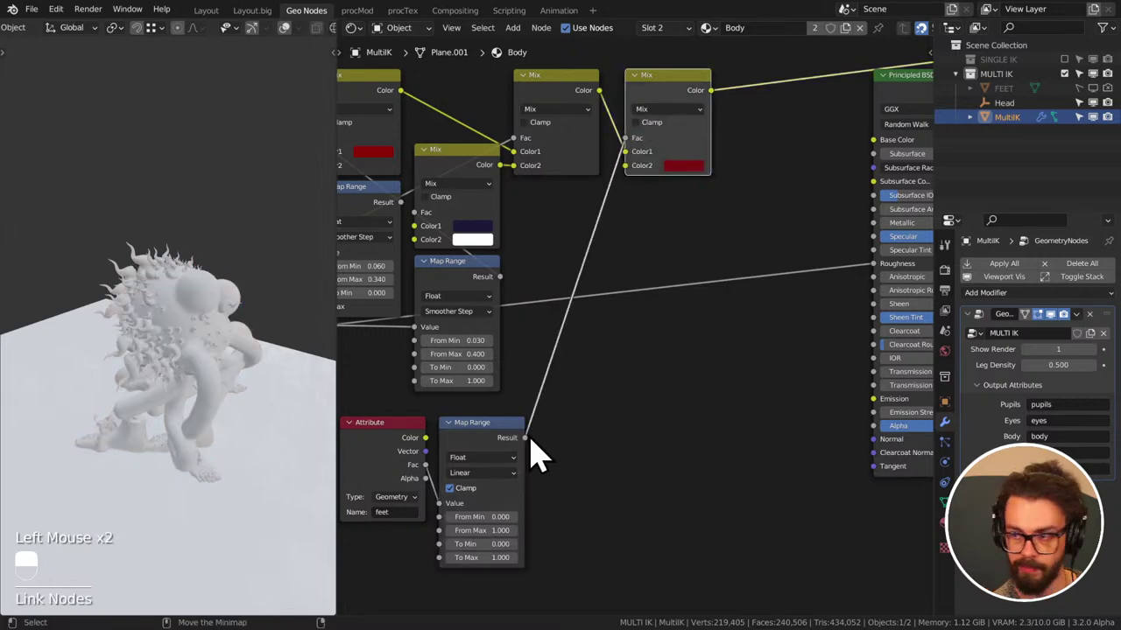
pyautogui.moveTo(505, 459); pyautogui.dragTo(532, 472)
pyautogui.moveTo(533, 472); pyautogui.dragTo(584, 462)
# - Duplicate the Map Range, move it right and connect it to the shader's Subsurface
pyautogui.press('shift+d')
pyautogui.scroll(3)
pyautogui.moveTo(498, 396); pyautogui.dragTo(585, 462)
pyautogui.scroll(-3)
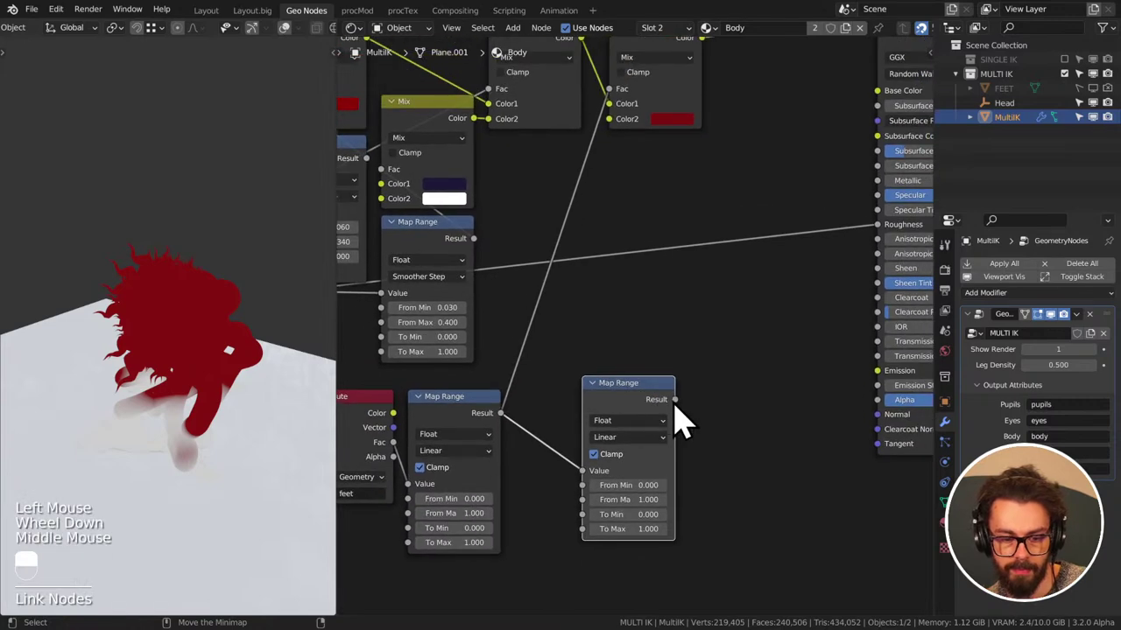
pyautogui.click(685, 419)
pyautogui.middleClick(862, 147)
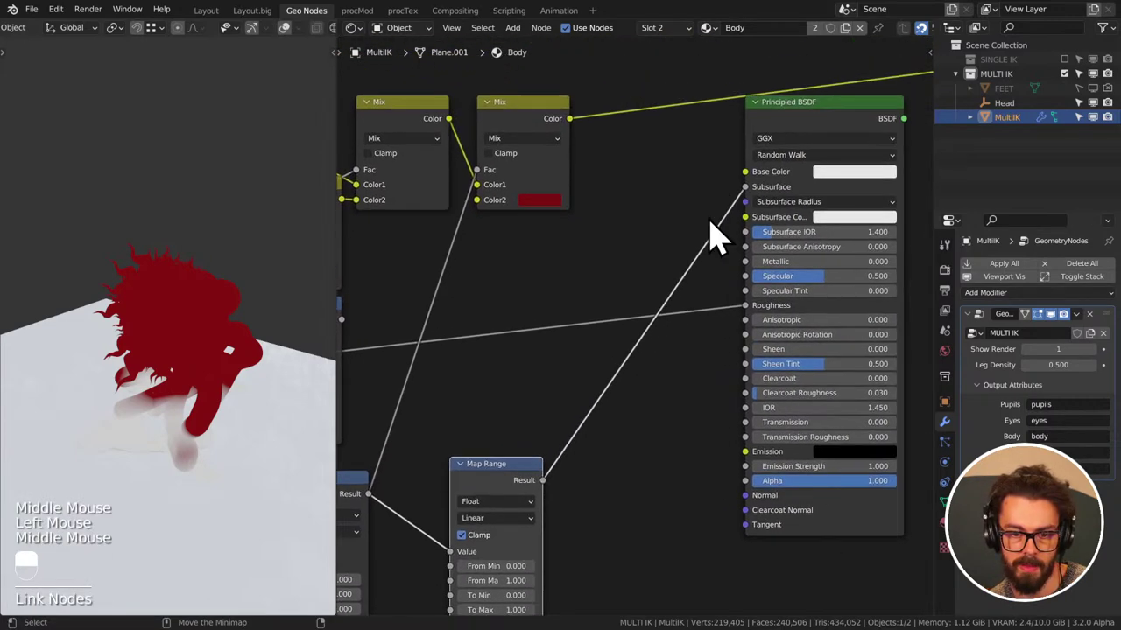
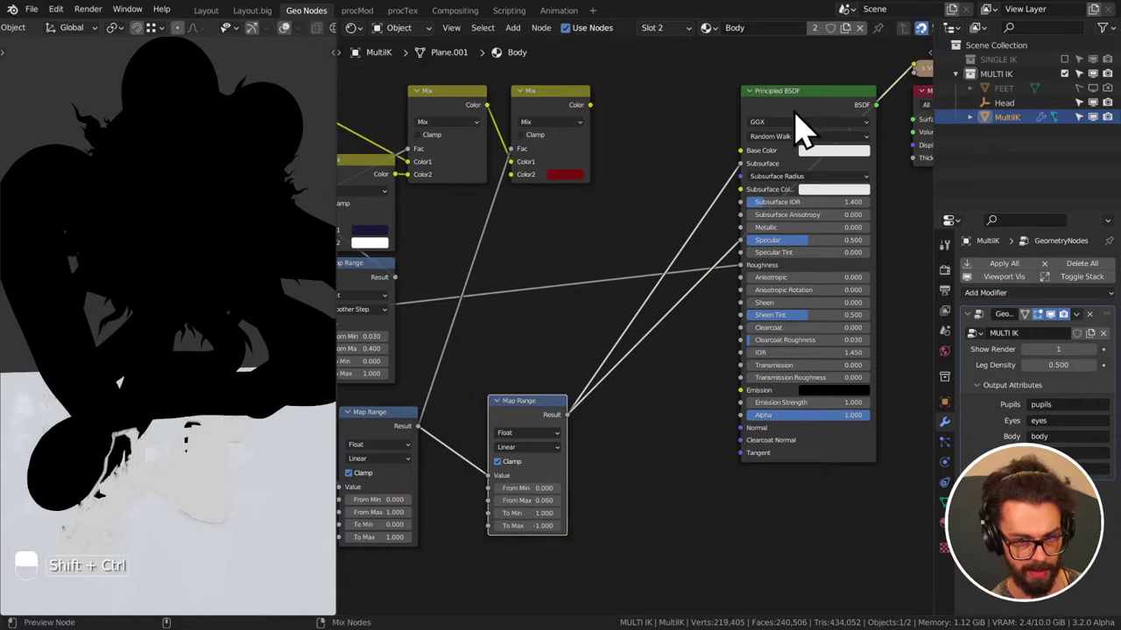
# - Set the second remap to From Max 0.060, To Min 1, To Max -1.610 and save
pyautogui.click(806, 124)
pyautogui.moveTo(800, 134); pyautogui.dragTo(374, 231)
pyautogui.middleClick(201, 358)
pyautogui.moveTo(224, 353); pyautogui.dragTo(374, 230)
pyautogui.press('ctrl+s')
pyautogui.scroll(-3)
pyautogui.click(288, 106)
pyautogui.scroll(-3)
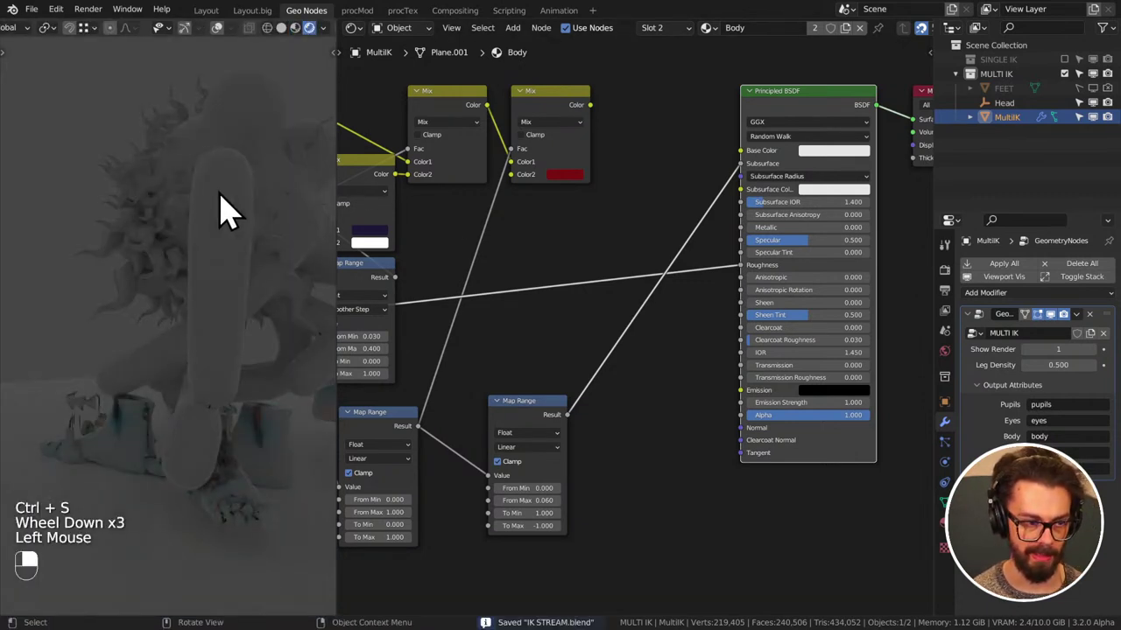
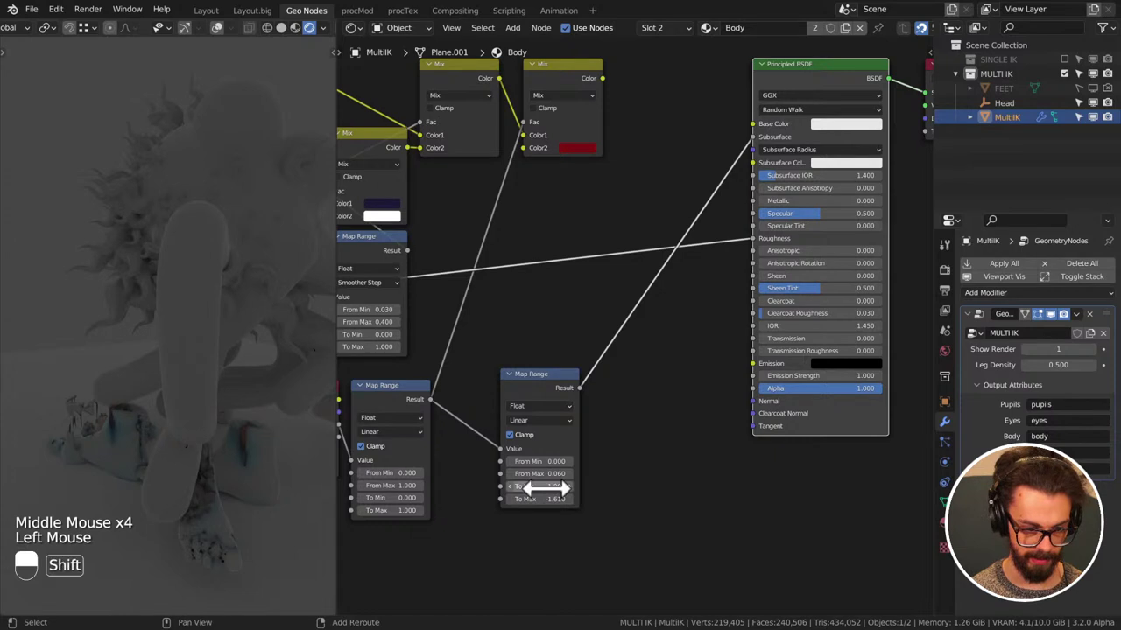
pyautogui.middleClick(696, 323)
pyautogui.press('ctrl+s')
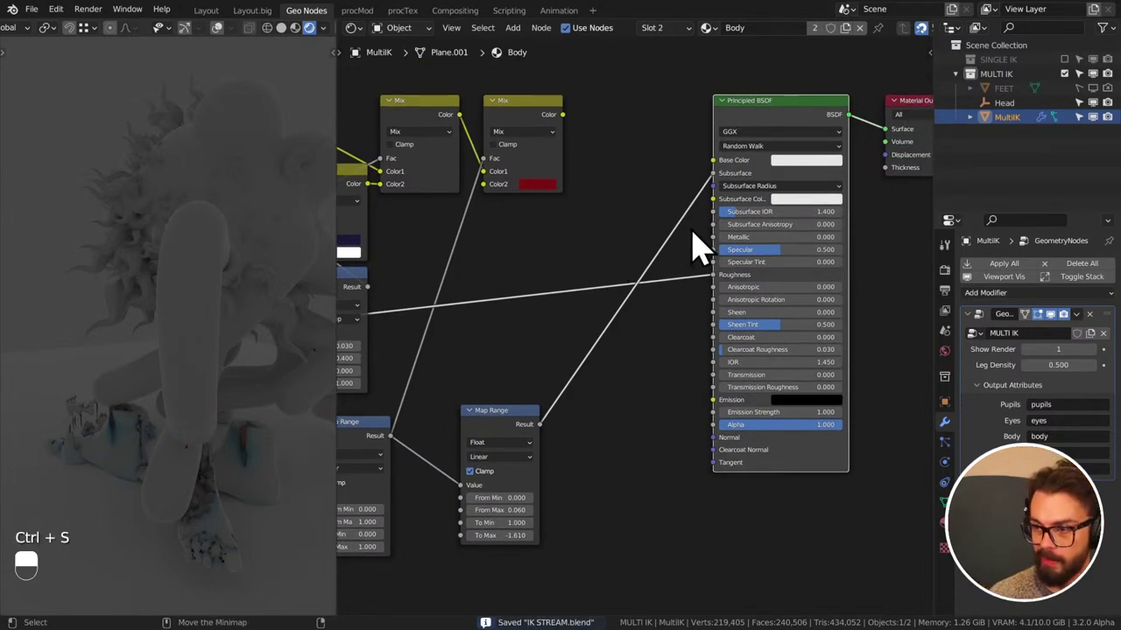
# - Review the Subsurface Method options, keep Random Walk, and save
pyautogui.click(765, 169)
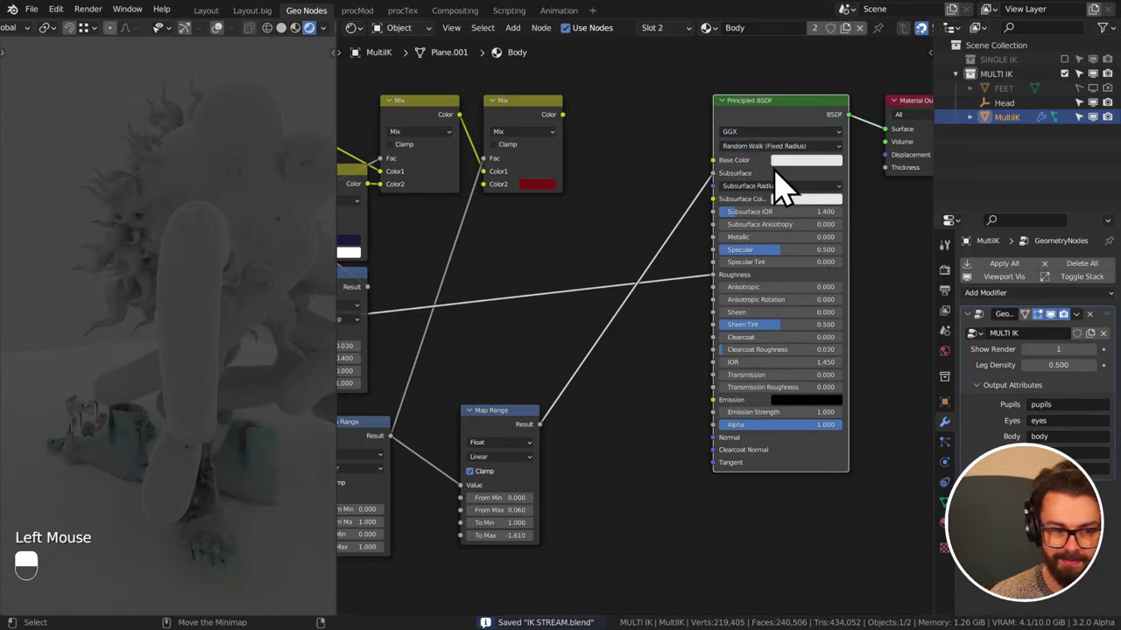
pyautogui.click(807, 170)
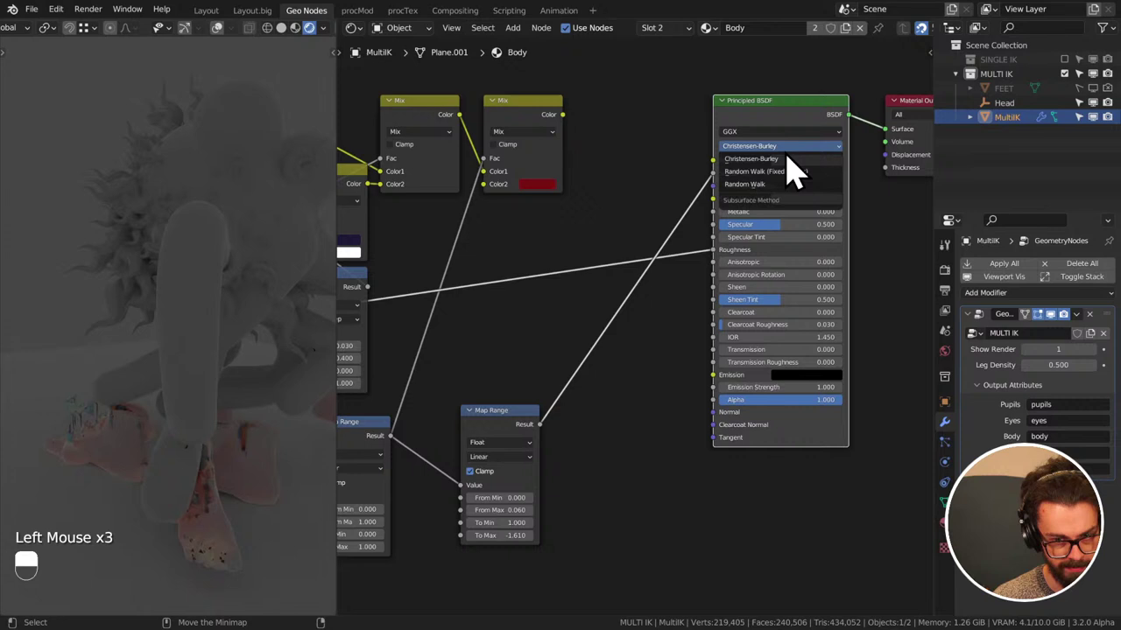
pyautogui.click(663, 263)
pyautogui.press('ctrl+s')
pyautogui.click(751, 168)
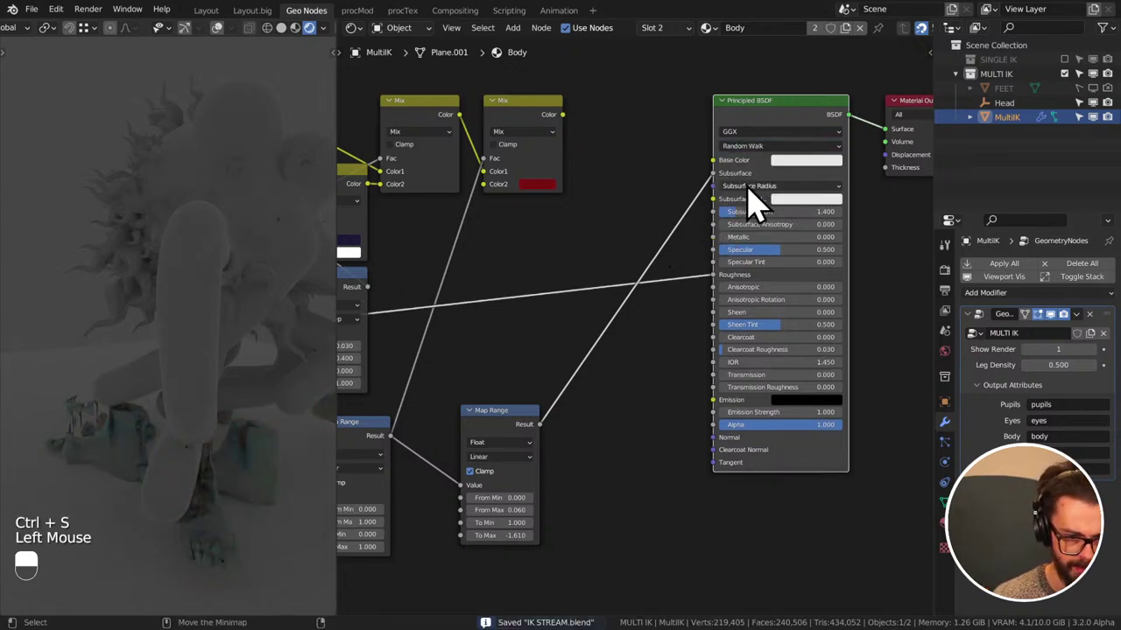
pyautogui.press('ctrl+s')
# - Add an Area light in the viewport and raise it along Z above the character
pyautogui.scroll(-3)
pyautogui.scroll(-3)
pyautogui.press('shift+s')
pyautogui.press('shift+a')
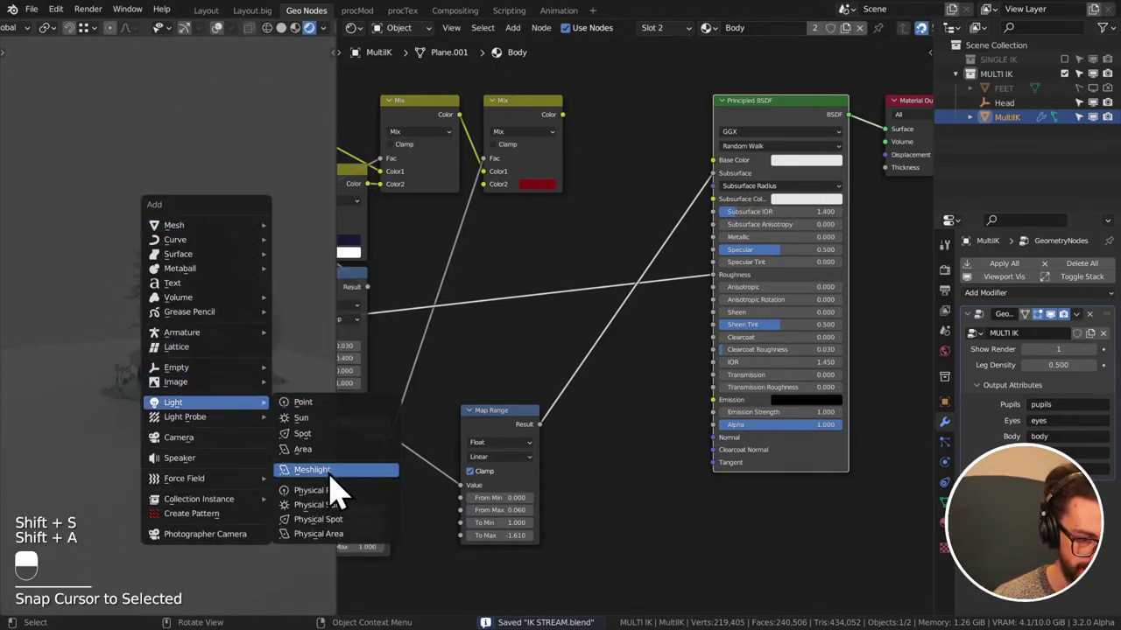
pyautogui.press('g')
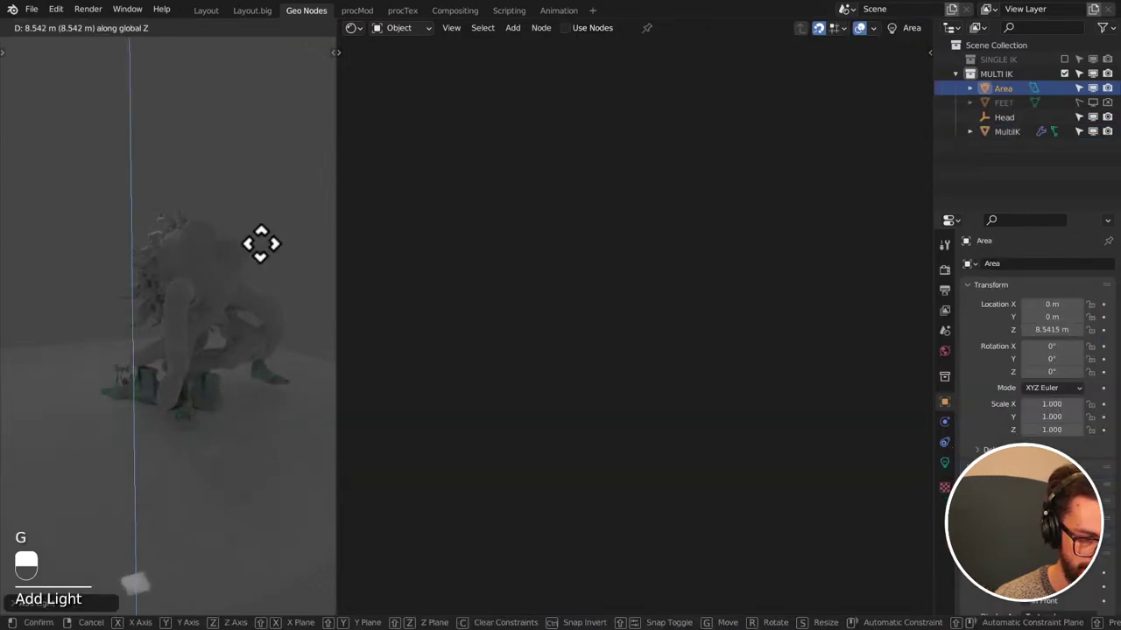
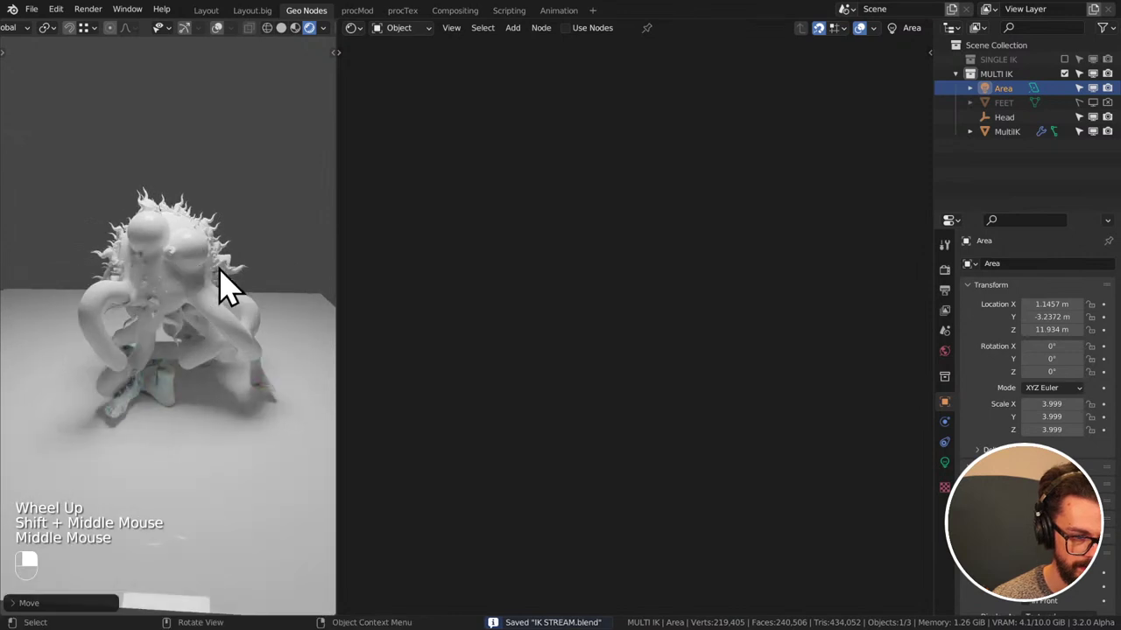
# - Reselect the MultiIK character in the outliner to return to its material
pyautogui.click(135, 303)
pyautogui.rightClick(134, 304)
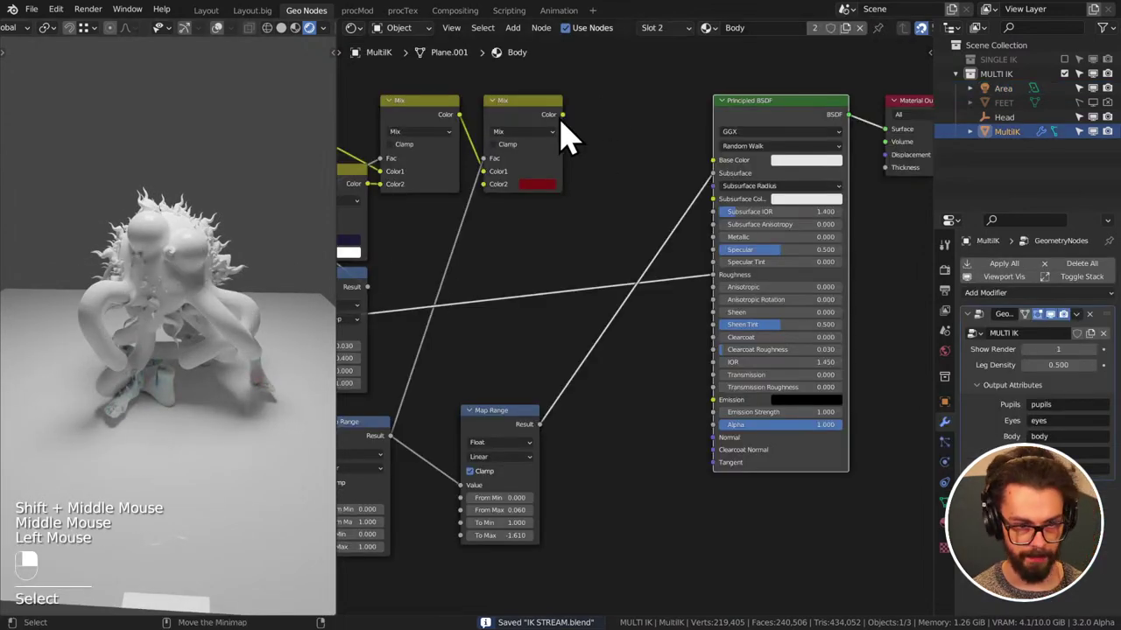
# - Save and navigate the Body material graph to the feet attribute's Map Range nodes
pyautogui.moveTo(575, 137); pyautogui.dragTo(596, 315)
pyautogui.press('ctrl+s')
pyautogui.scroll(-3)
pyautogui.middleClick(561, 290)
pyautogui.middleClick(594, 272)
pyautogui.scroll(3)
pyautogui.middleClick(588, 347)
pyautogui.click(717, 382)
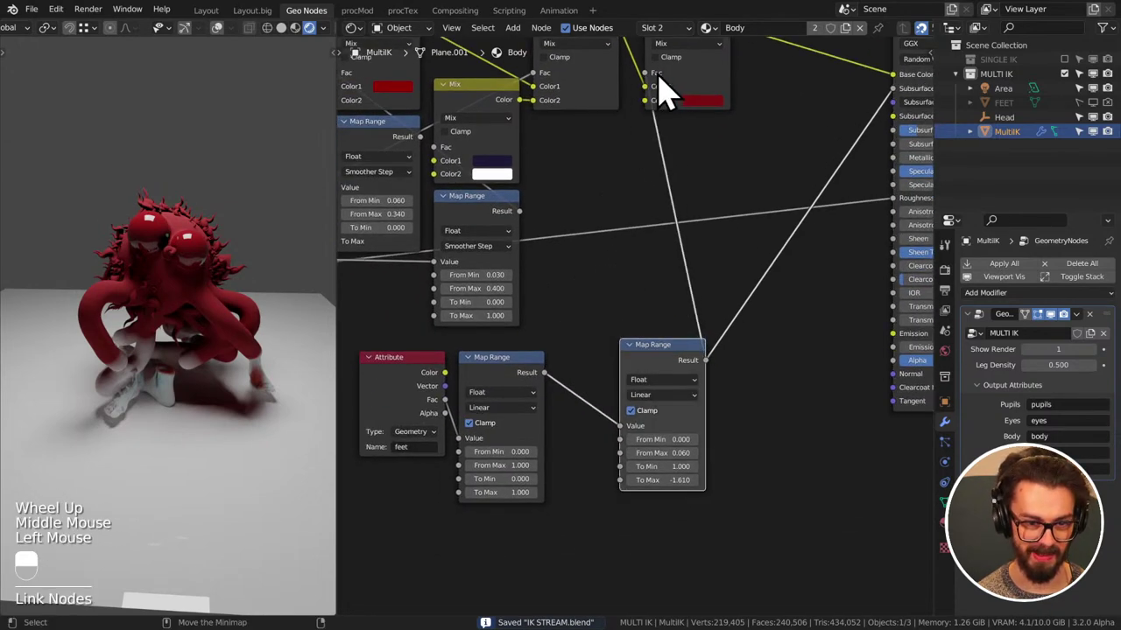
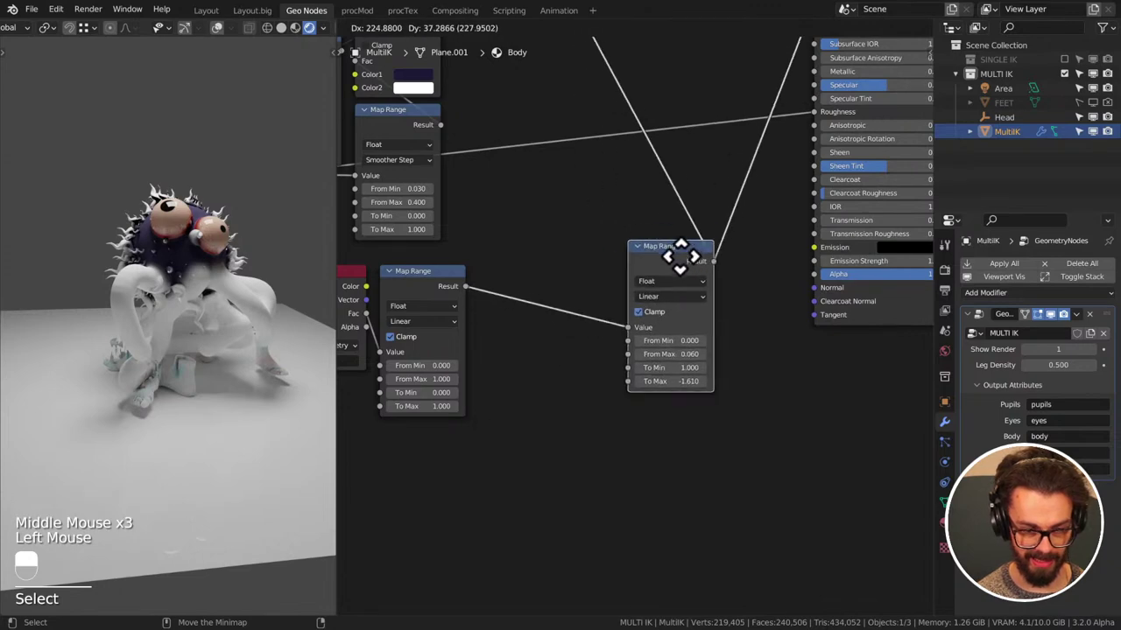
# - Lift the first Map Range out of the chain and feed the feet Fac straight into both Map Ranges
pyautogui.middleClick(674, 247)
pyautogui.rightClick(762, 253)
pyautogui.middleClick(606, 319)
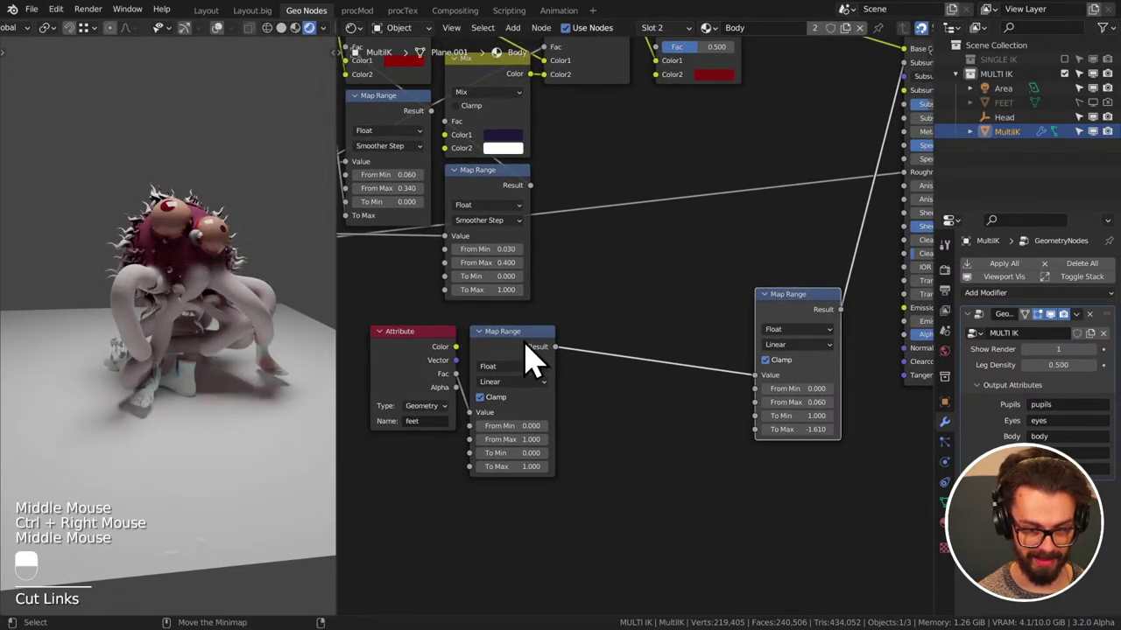
pyautogui.click(532, 359)
pyautogui.moveTo(535, 362); pyautogui.dragTo(518, 360)
pyautogui.click(517, 360)
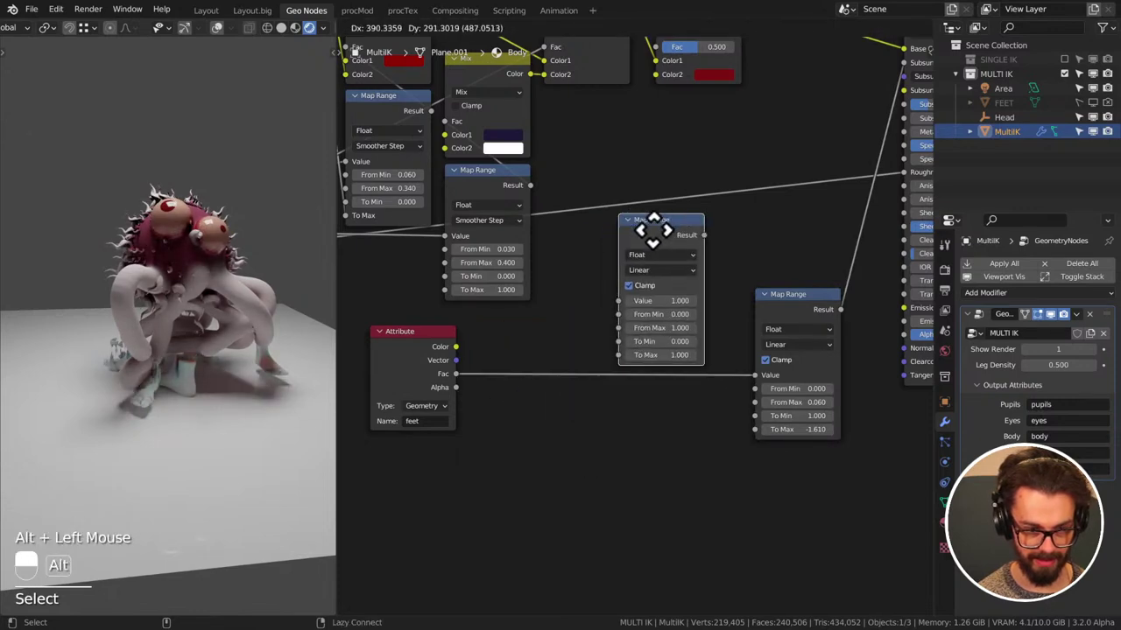
pyautogui.click(458, 394)
pyautogui.middleClick(707, 219)
pyautogui.click(684, 359)
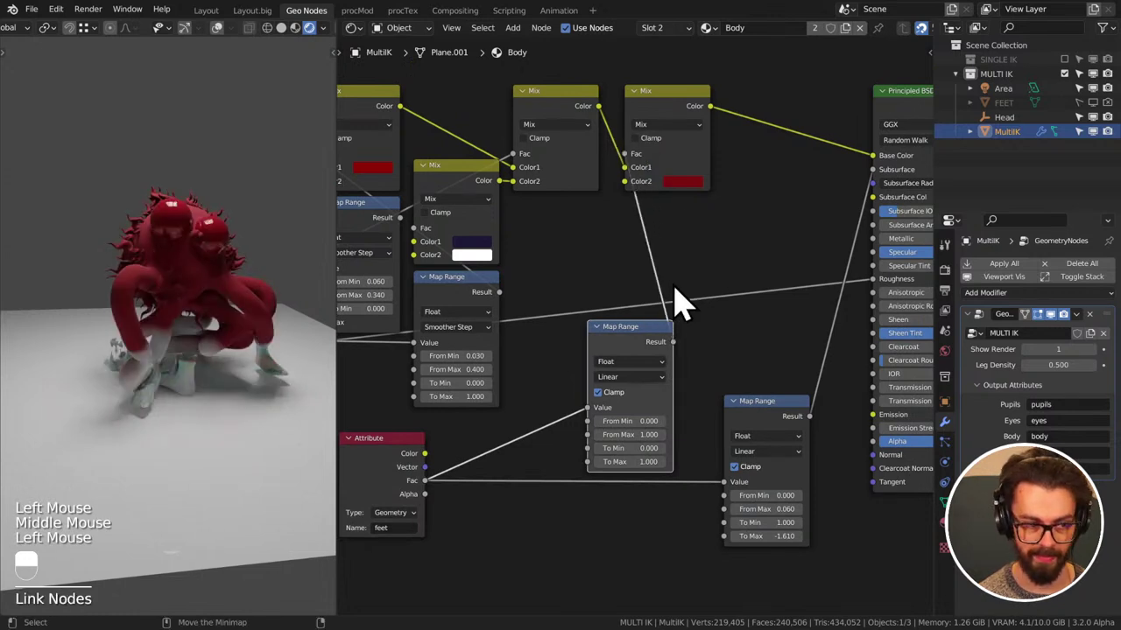
# - Set the feet Map Range to remap 0–0.080 onto 1–0 and save
pyautogui.middleClick(654, 348)
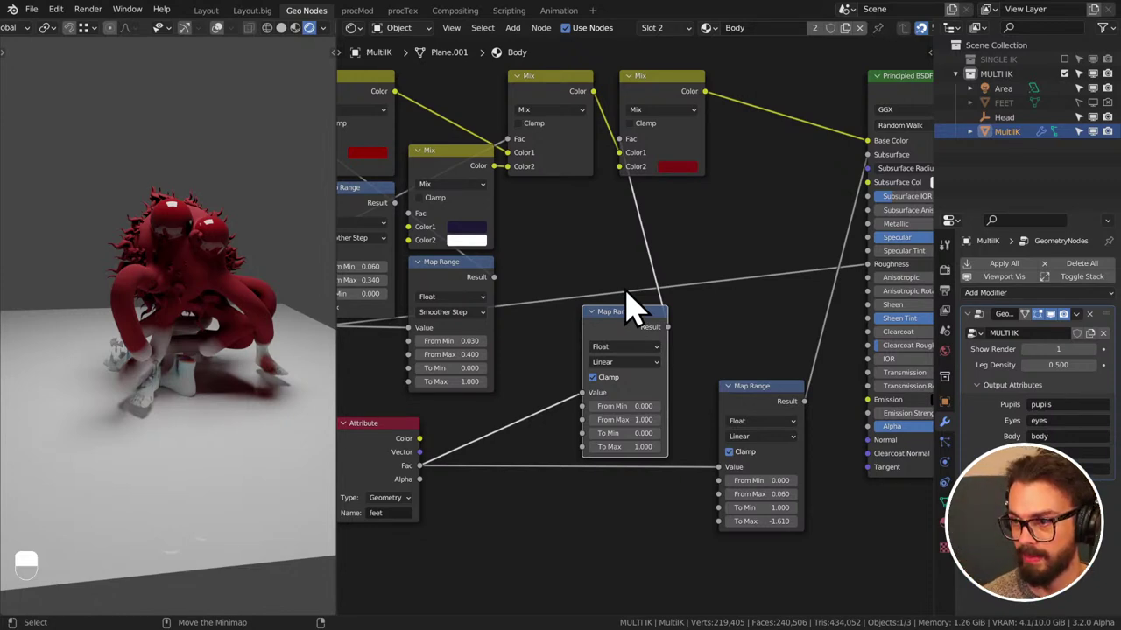
pyautogui.moveTo(739, 294); pyautogui.dragTo(667, 182)
pyautogui.press('ctrl+s')
pyautogui.middleClick(648, 313)
pyautogui.middleClick(647, 200)
pyautogui.click(666, 182)
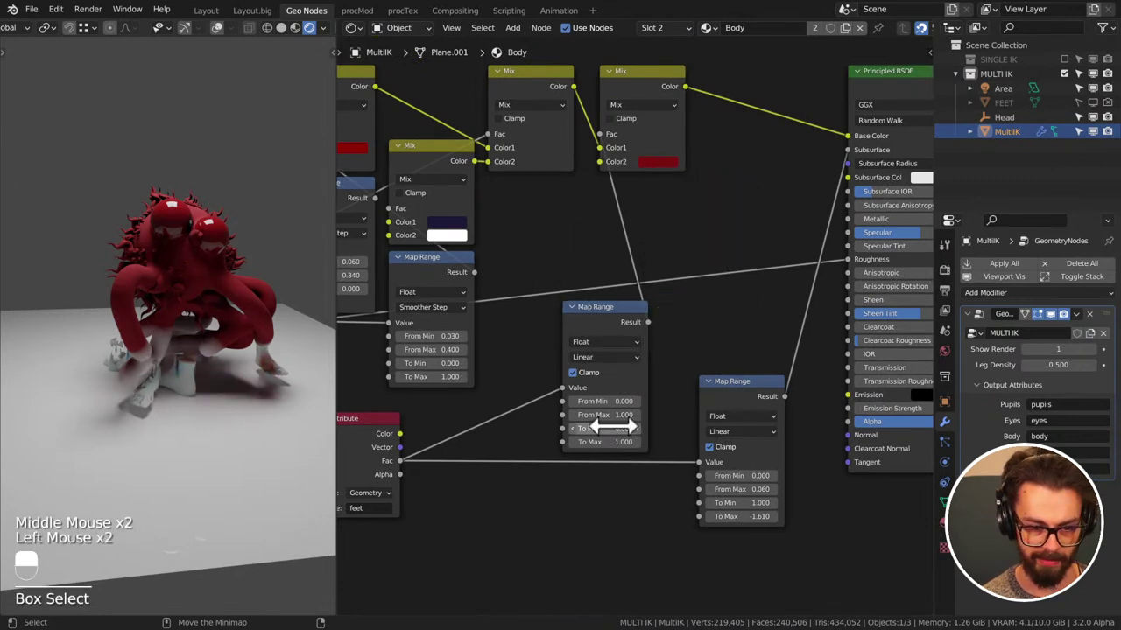
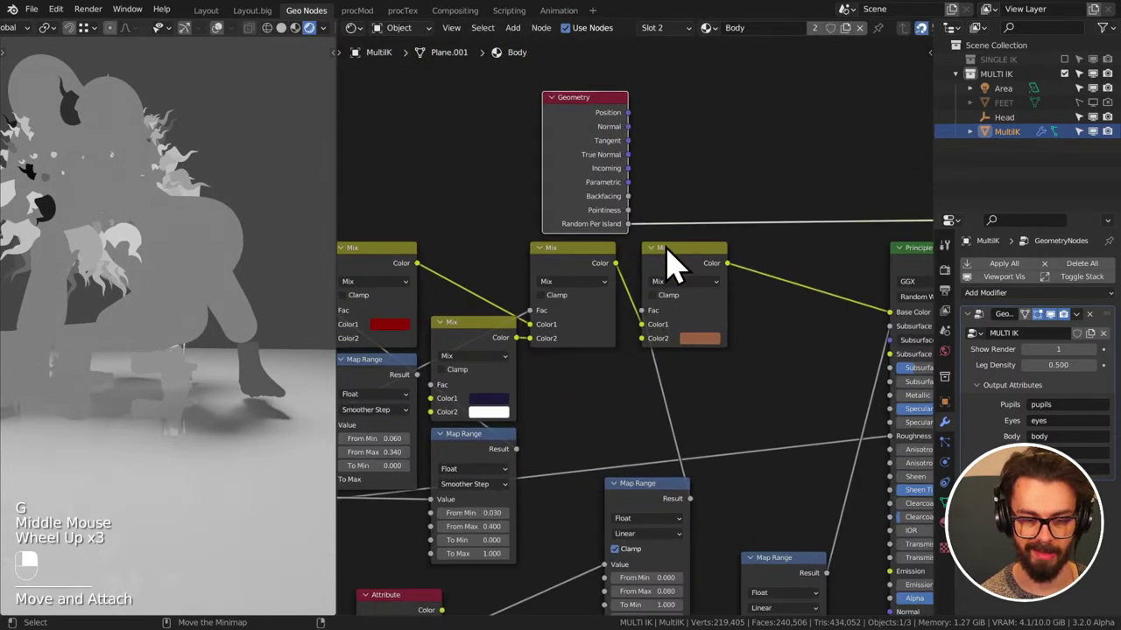
# - Hide the Geometry node's unused outputs, tidy its position and save
pyautogui.middleClick(659, 259)
pyautogui.press('ctrl+h')
pyautogui.moveTo(606, 248); pyautogui.dragTo(737, 294)
pyautogui.press('ctrl+s')
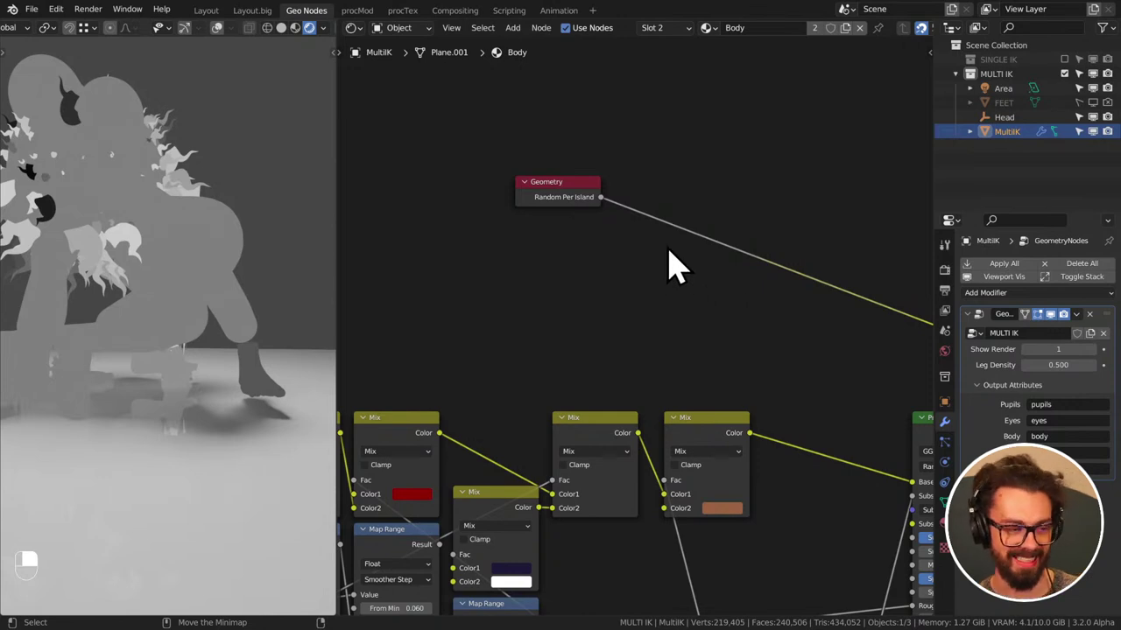
# - Add a 1D White Noise Texture fed by Random Per Island as W, then save the file
pyautogui.press('shift+a')
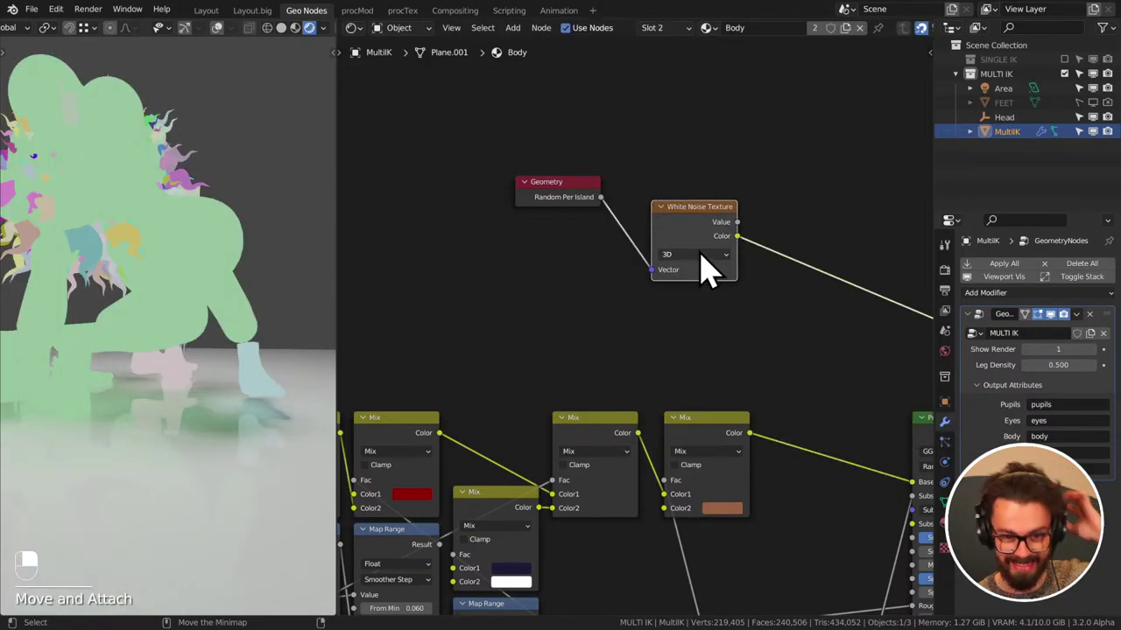
pyautogui.moveTo(706, 273); pyautogui.dragTo(665, 290)
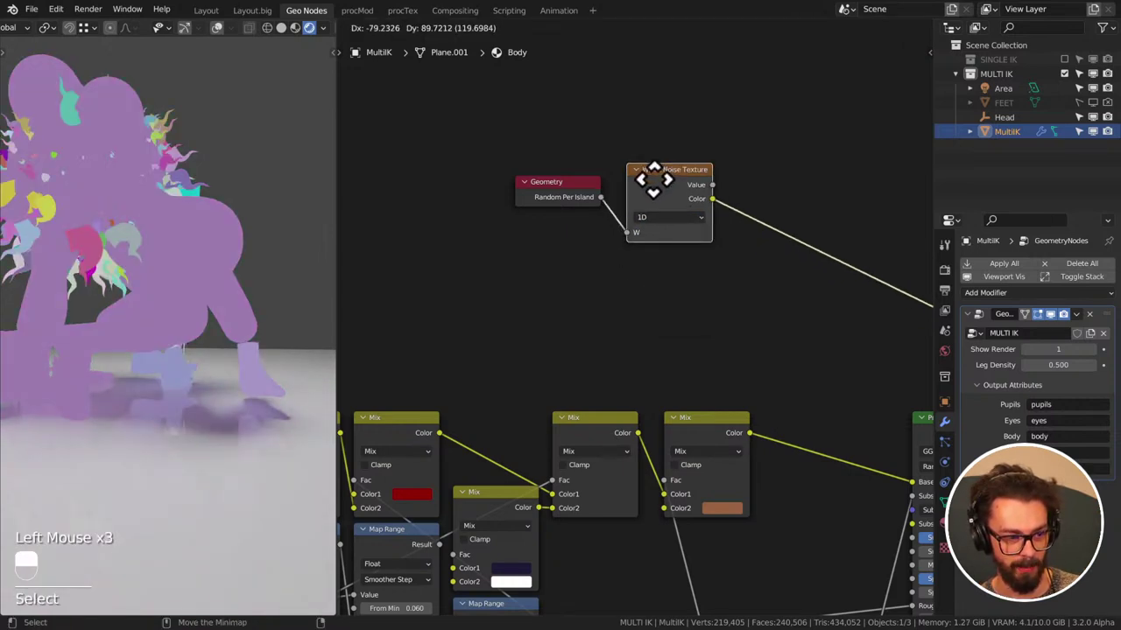
pyautogui.click(646, 203)
pyautogui.middleClick(175, 308)
pyautogui.scroll(-3)
pyautogui.middleClick(217, 297)
pyautogui.middleClick(219, 336)
pyautogui.middleClick(164, 335)
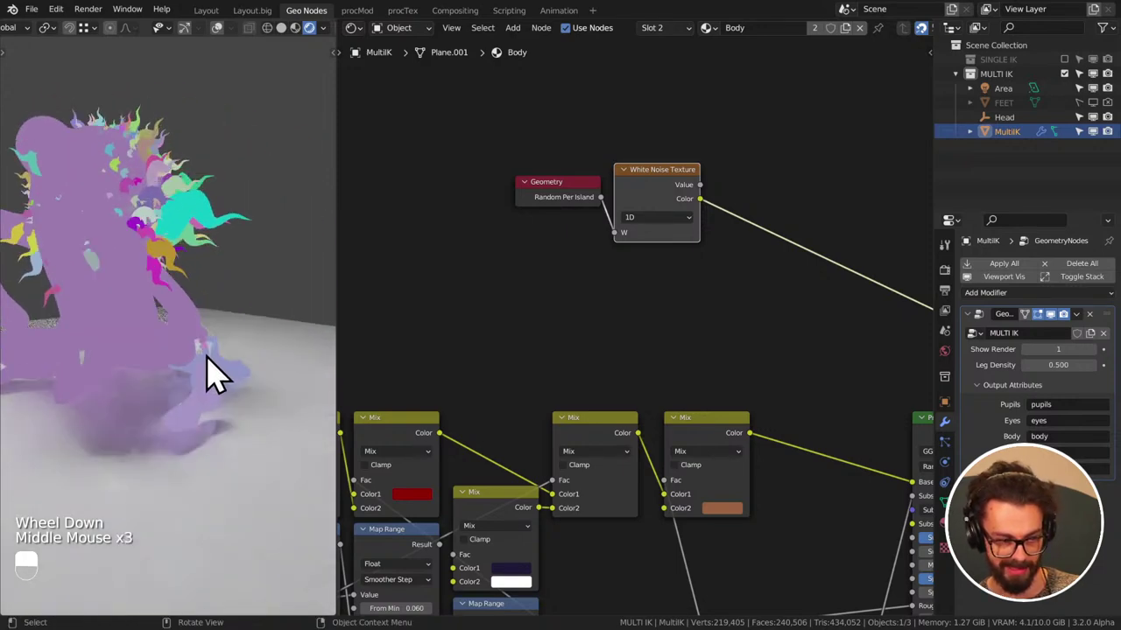
pyautogui.middleClick(204, 394)
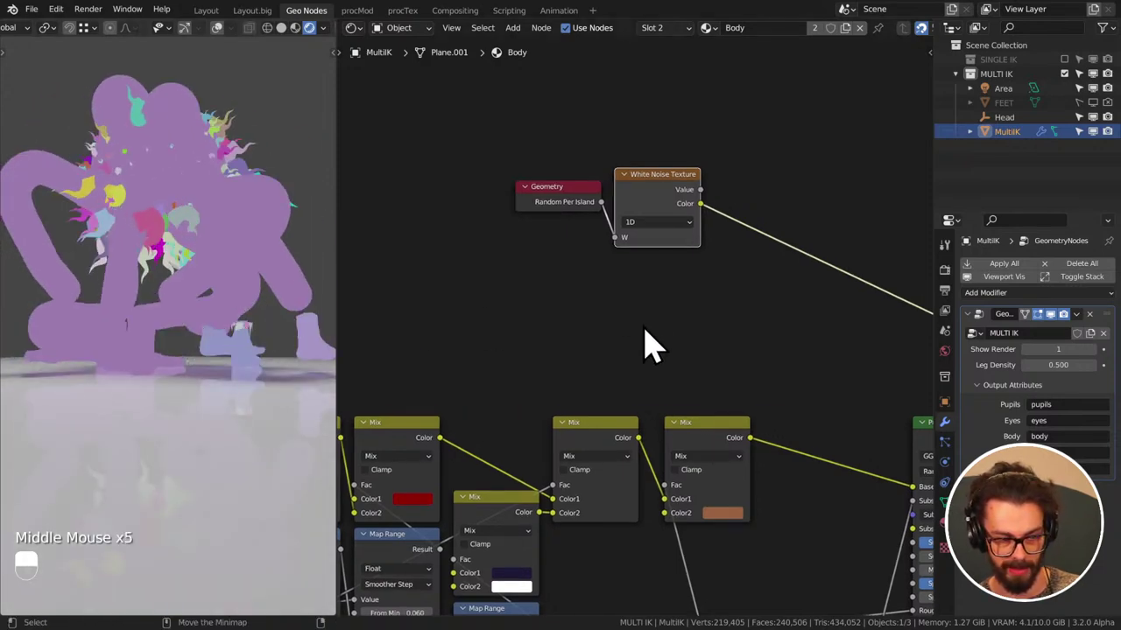
pyautogui.middleClick(658, 332)
pyautogui.press('ctrl+s')
pyautogui.middleClick(690, 336)
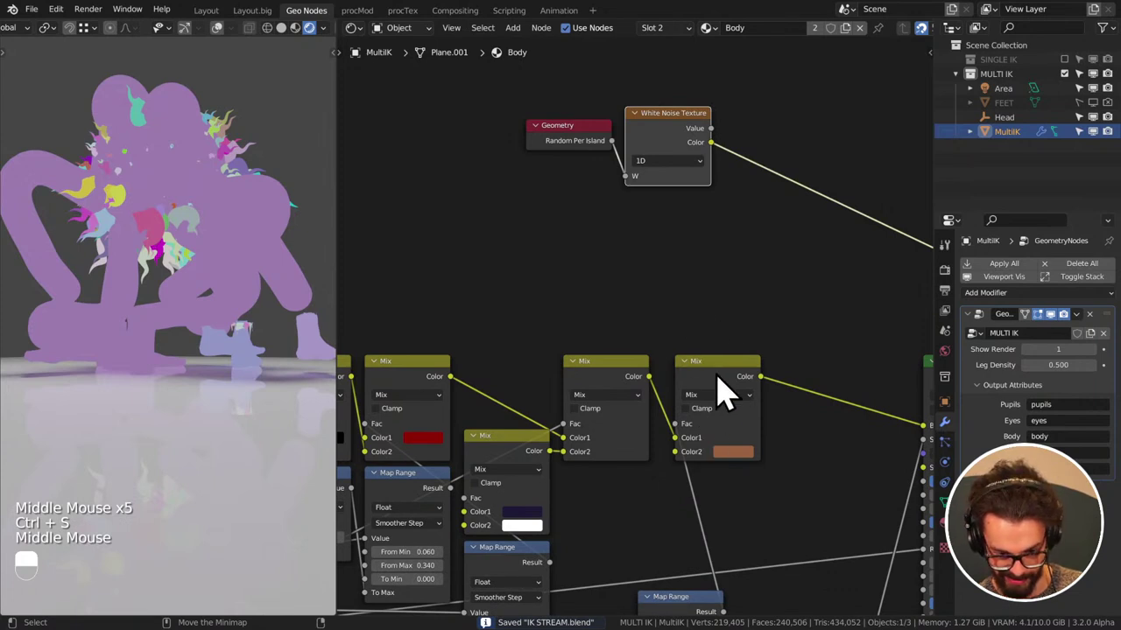
# - Insert a Hue Saturation Value node on the skin-colour link into the right Mix's Color2 and save
pyautogui.click(687, 470)
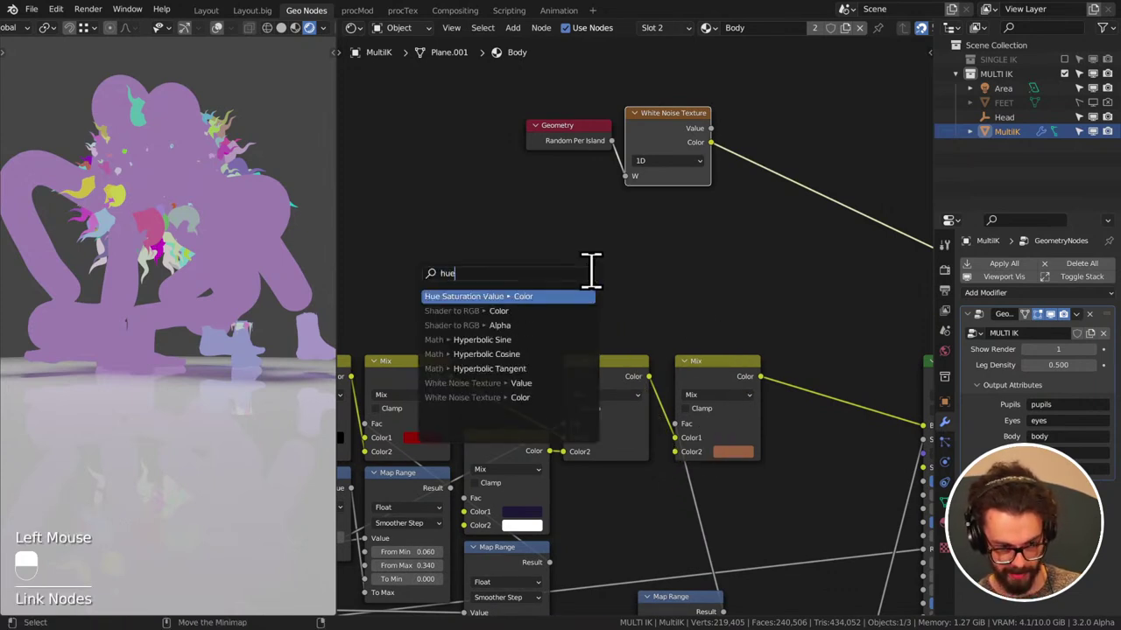
pyautogui.moveTo(777, 279); pyautogui.dragTo(736, 471)
pyautogui.click(736, 471)
pyautogui.moveTo(758, 346); pyautogui.dragTo(781, 271)
pyautogui.click(781, 270)
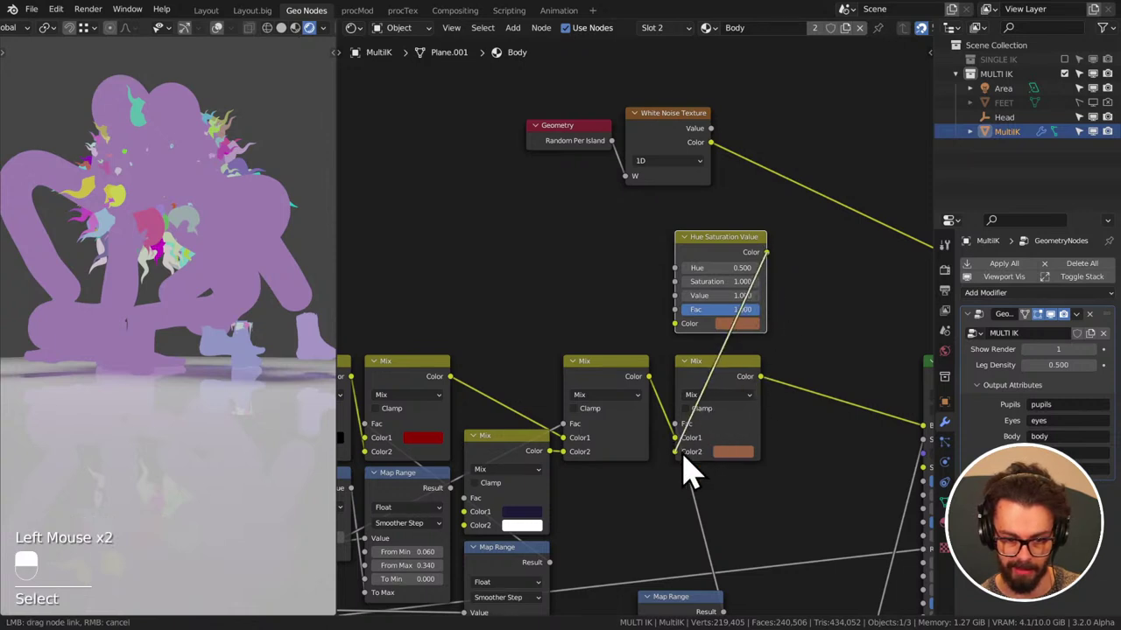
pyautogui.click(713, 273)
pyautogui.click(669, 243)
pyautogui.press('ctrl+s')
pyautogui.middleClick(662, 233)
pyautogui.scroll(3)
pyautogui.middleClick(753, 262)
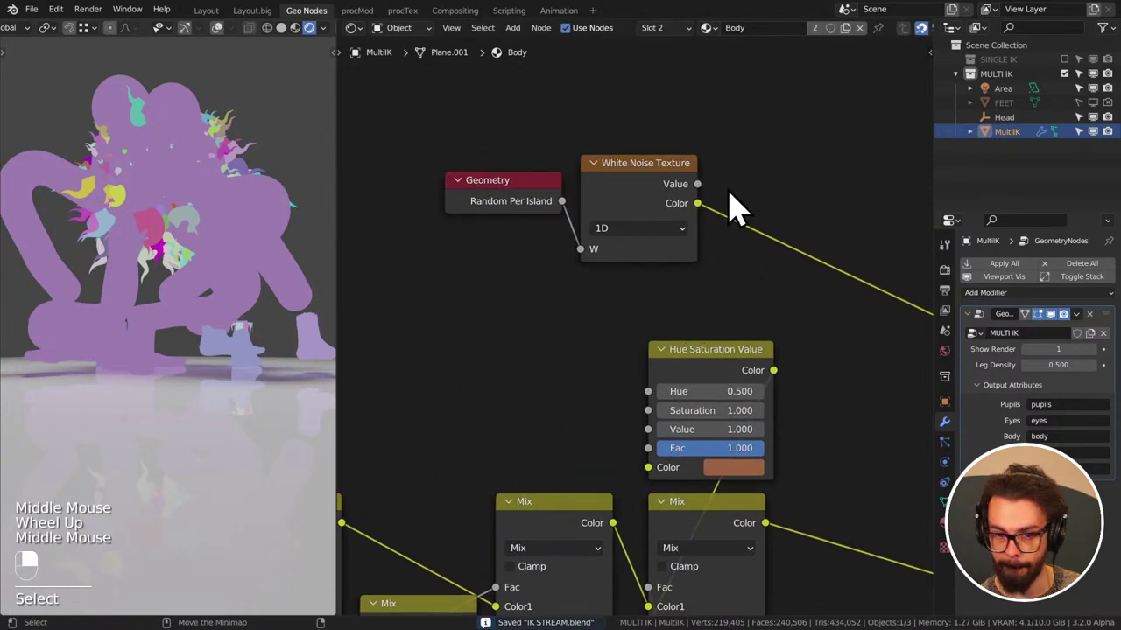
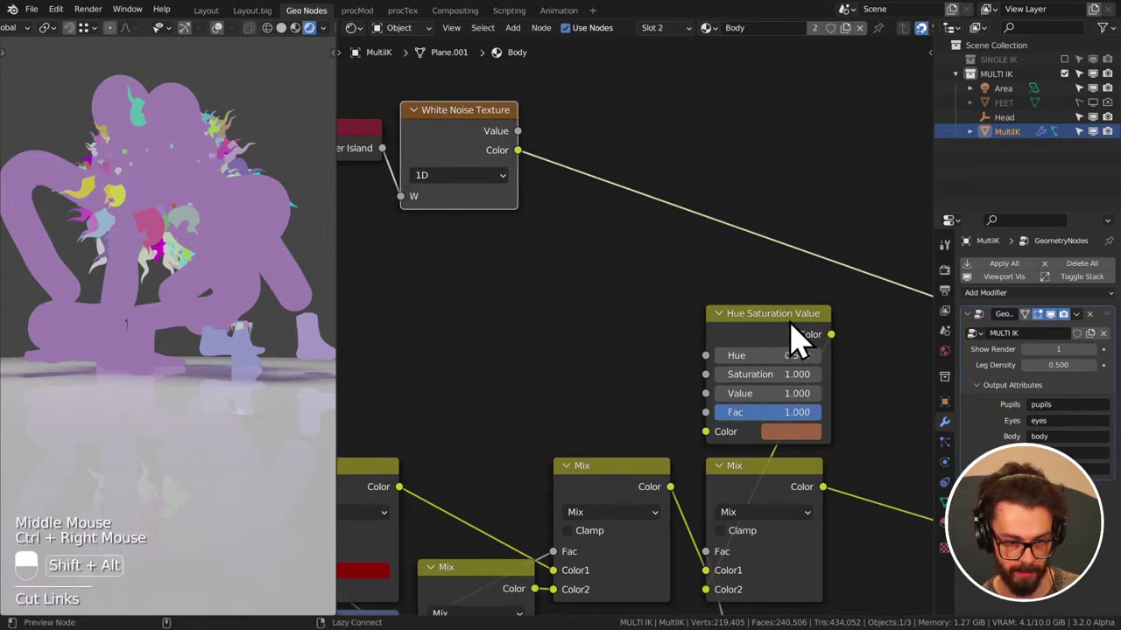
# - Drive the Hue Saturation Value factor from the White Noise value and check the skin colour
pyautogui.moveTo(797, 338); pyautogui.dragTo(774, 337)
pyautogui.doubleClick(773, 337)
pyautogui.rightClick(771, 338)
pyautogui.middleClick(831, 362)
pyautogui.scroll(3)
pyautogui.click(724, 423)
pyautogui.rightClick(724, 422)
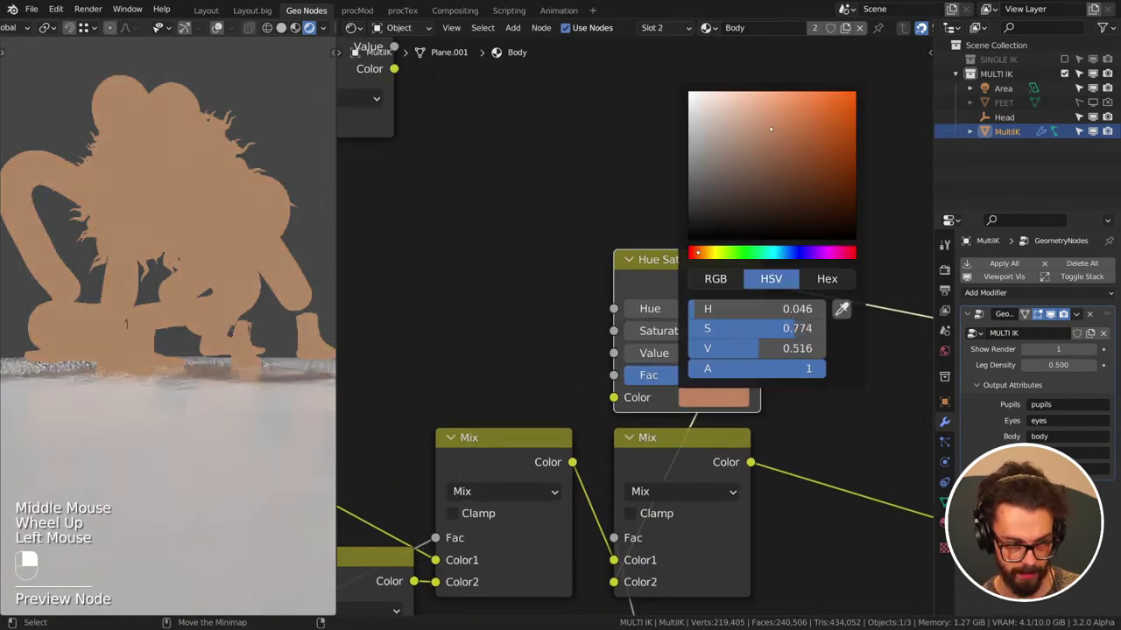
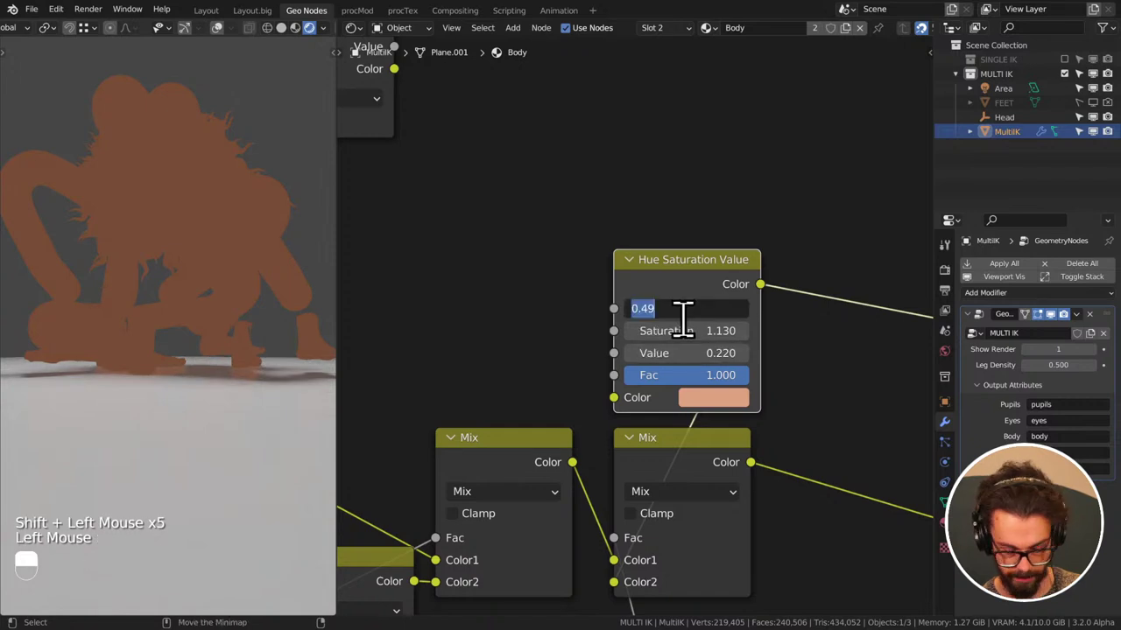
# - Set the node to hue 0.48, saturation 1.13, value 0.22, save, and make the noise 4D
pyautogui.scroll(-3)
pyautogui.middleClick(527, 185)
pyautogui.click(488, 189)
pyautogui.press('ctrl+s')
pyautogui.middleClick(253, 290)
pyautogui.middleClick(485, 288)
pyautogui.click(547, 268)
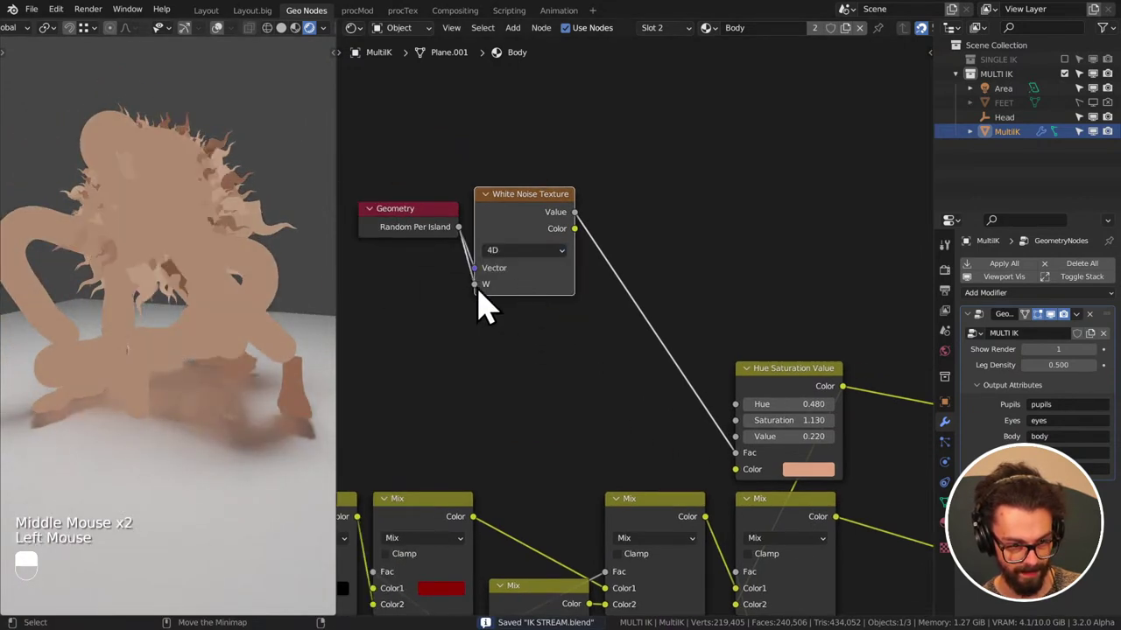
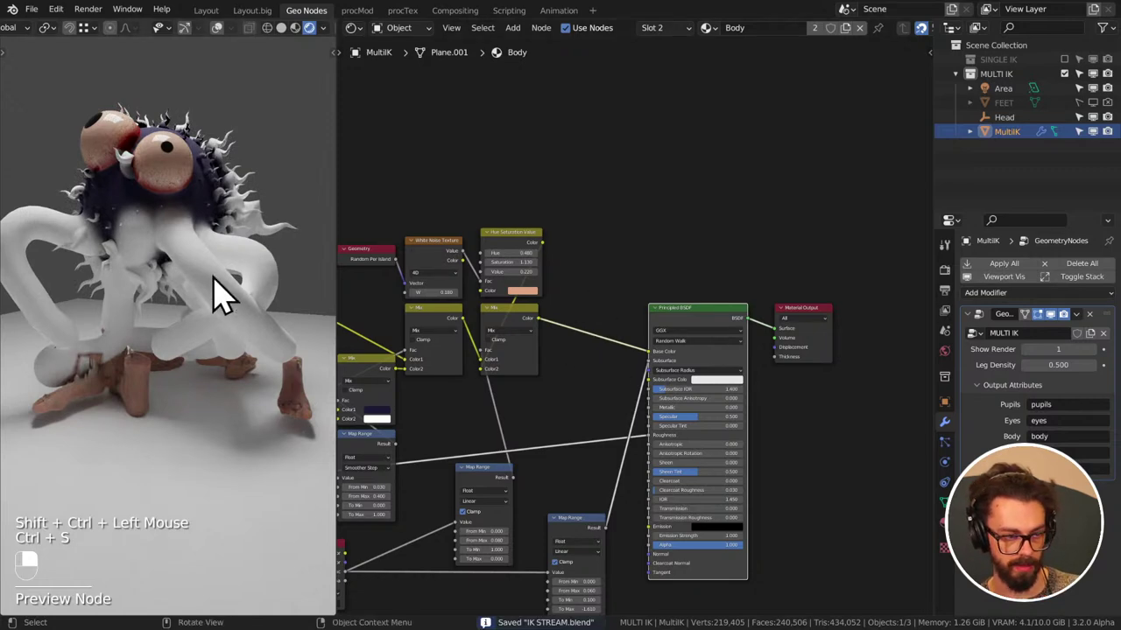
# - Feed Random Per Island into the noise Vector with W 0.18, save, and start editing the lower Mix's white Color2
pyautogui.middleClick(198, 322)
pyautogui.scroll(-3)
pyautogui.middleClick(234, 344)
pyautogui.press('ctrl+s')
pyautogui.middleClick(213, 345)
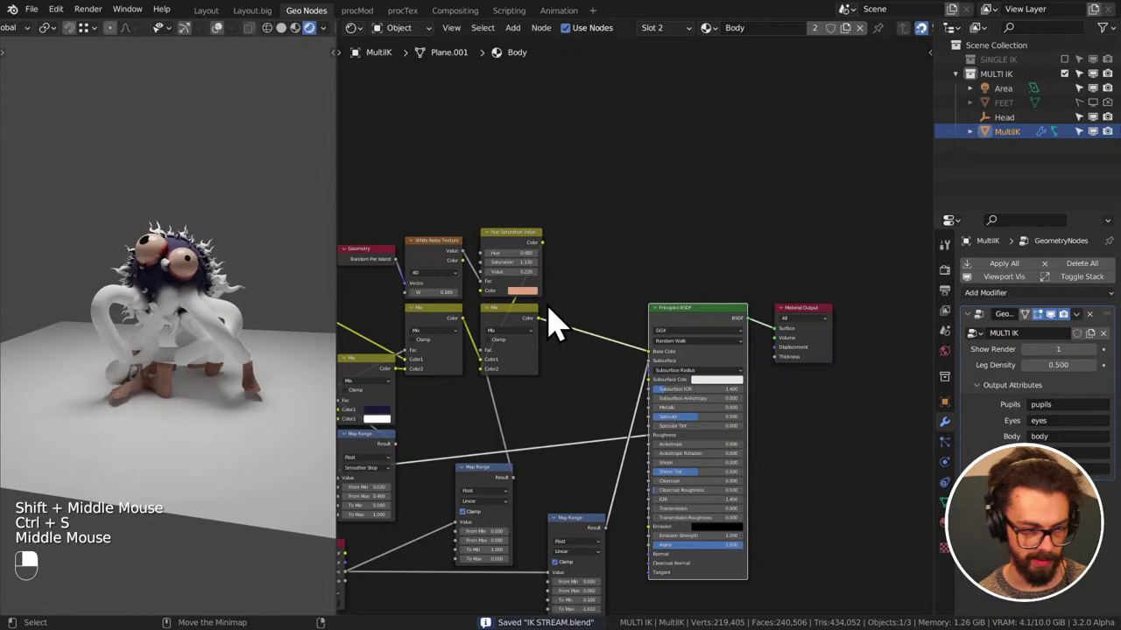
pyautogui.press('ctrl+s')
pyautogui.scroll(-3)
pyautogui.middleClick(588, 344)
pyautogui.scroll(3)
pyautogui.scroll(3)
pyautogui.click(553, 374)
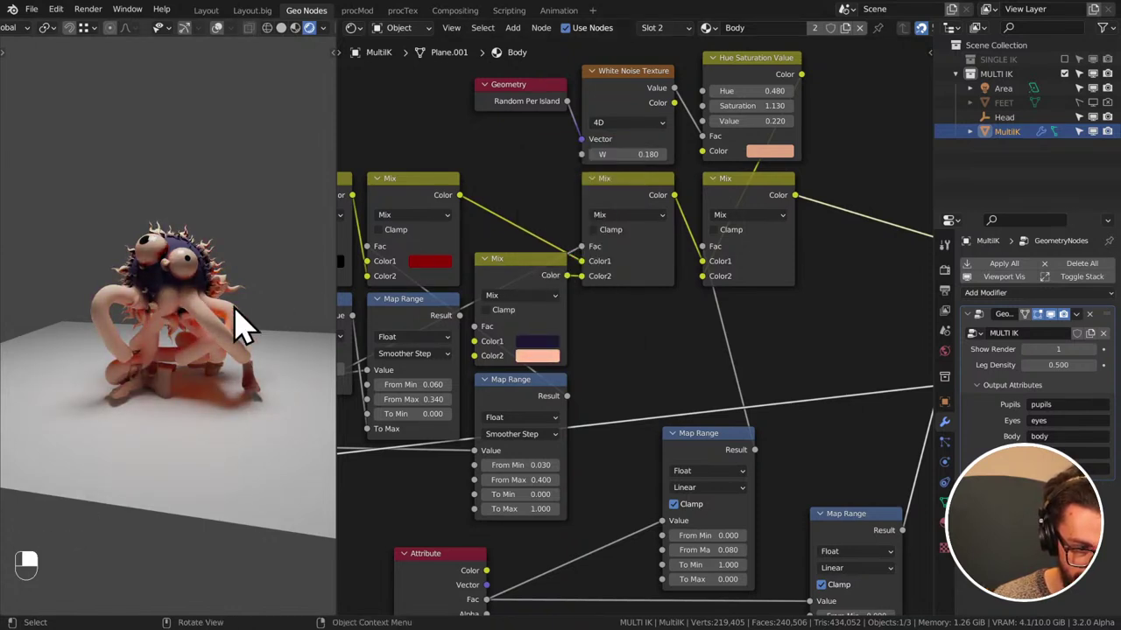
# - Lighten the lower Mix node's pink second colour to a very pale pink and save
pyautogui.middleClick(232, 359)
pyautogui.moveTo(231, 359); pyautogui.dragTo(541, 380)
pyautogui.press('ctrl+s')
pyautogui.middleClick(541, 380)
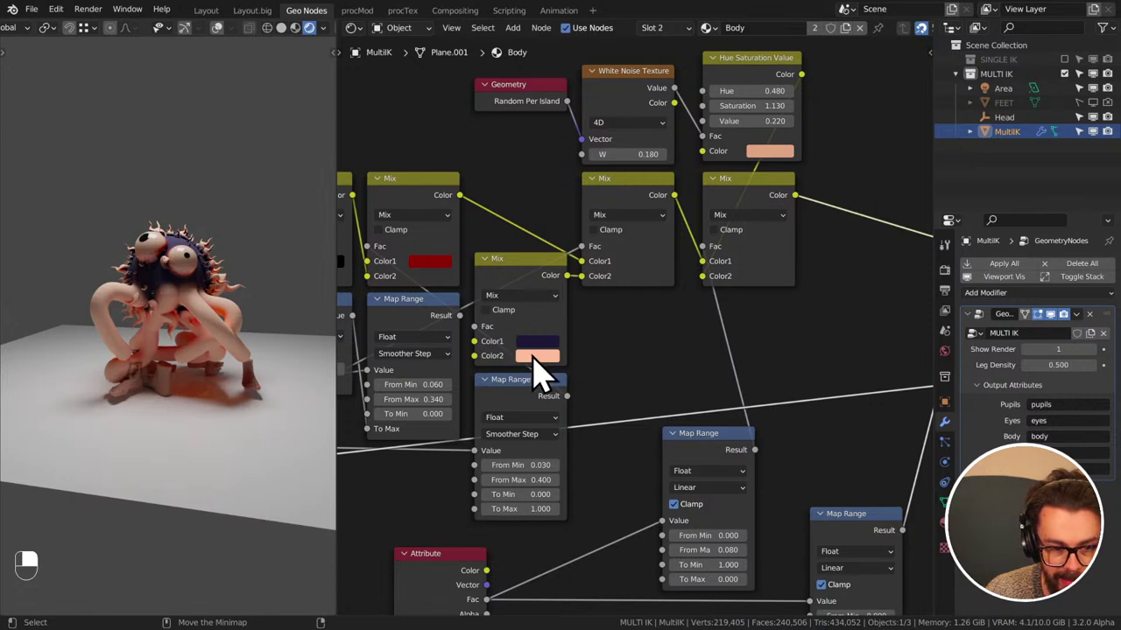
pyautogui.click(545, 373)
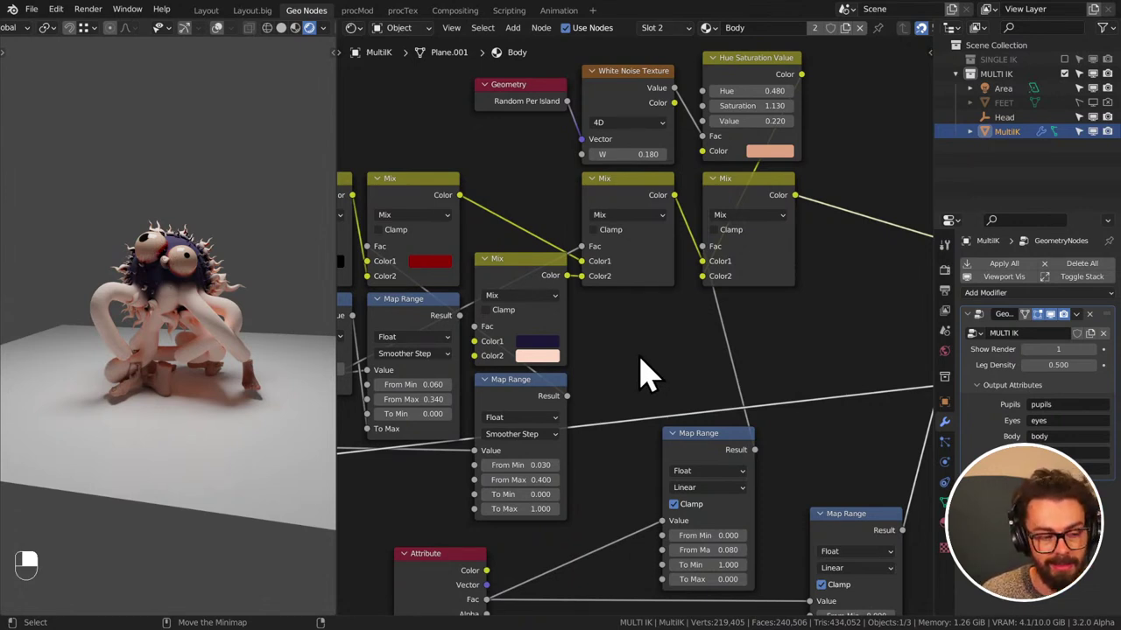
pyautogui.middleClick(138, 416)
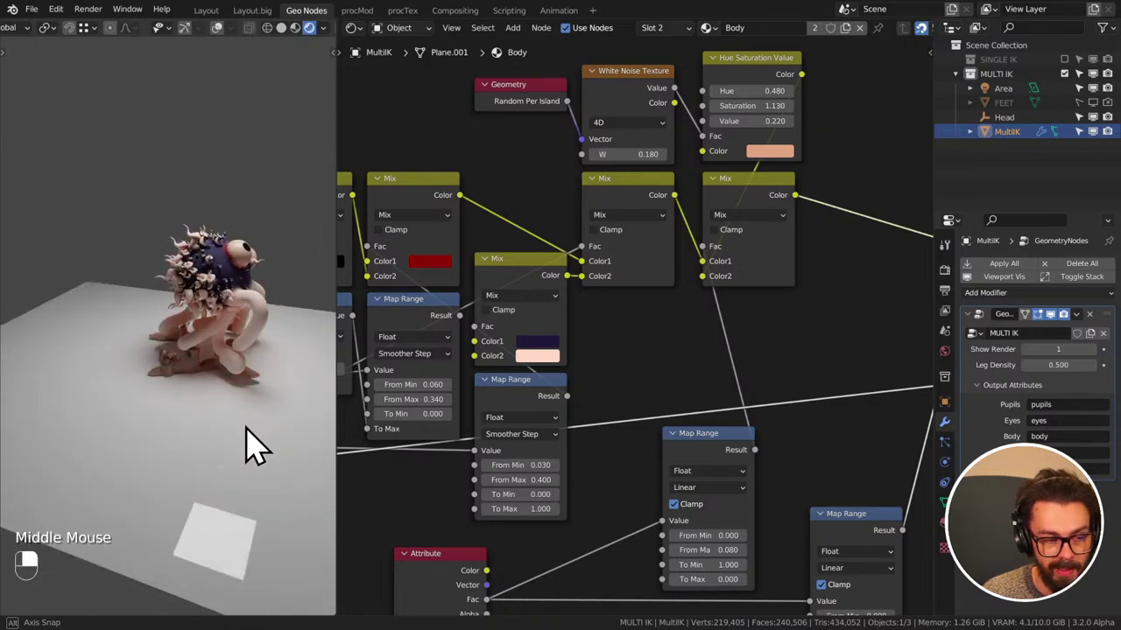
pyautogui.middleClick(119, 407)
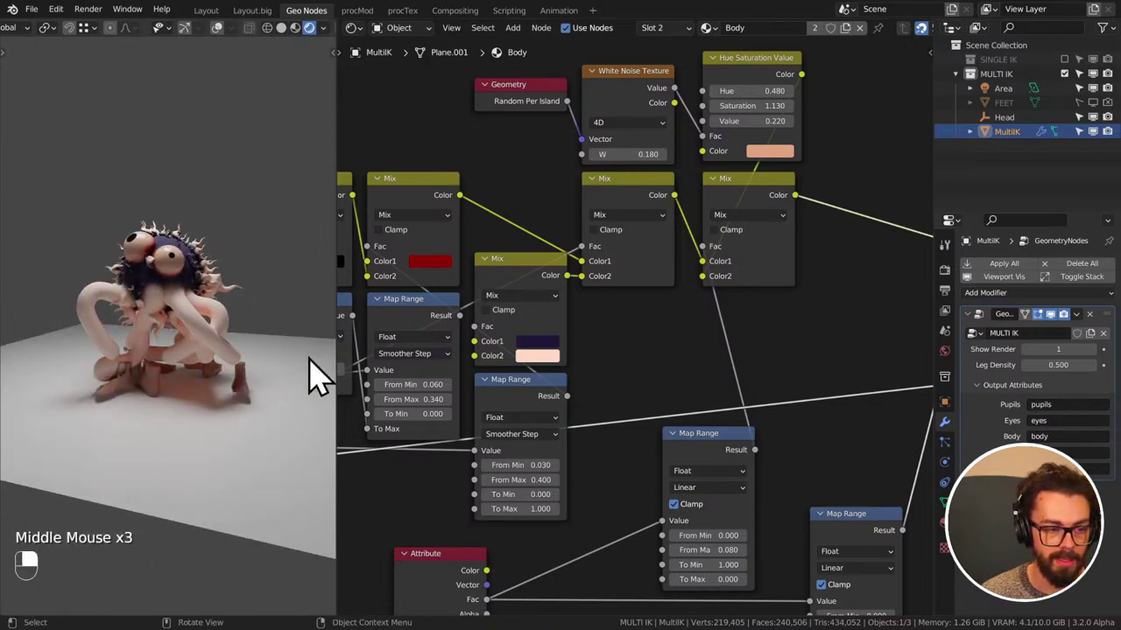
pyautogui.press('ctrl+s')
# - Pan around the node tree and front viewport reviewing the body shader, saving repeatedly
pyautogui.middleClick(244, 368)
pyautogui.middleClick(208, 345)
pyautogui.moveTo(208, 345); pyautogui.dragTo(696, 22)
pyautogui.scroll(3)
pyautogui.middleClick(172, 340)
pyautogui.scroll(3)
pyautogui.middleClick(212, 445)
pyautogui.scroll(-3)
pyautogui.press('ctrl+s')
pyautogui.scroll(-3)
pyautogui.middleClick(215, 417)
pyautogui.press('ctrl+s')
pyautogui.scroll(-3)
pyautogui.press('KP_1')
pyautogui.scroll(-3)
pyautogui.middleClick(251, 394)
pyautogui.middleClick(239, 395)
pyautogui.press('ctrl+s')
pyautogui.press('ctrl+s')
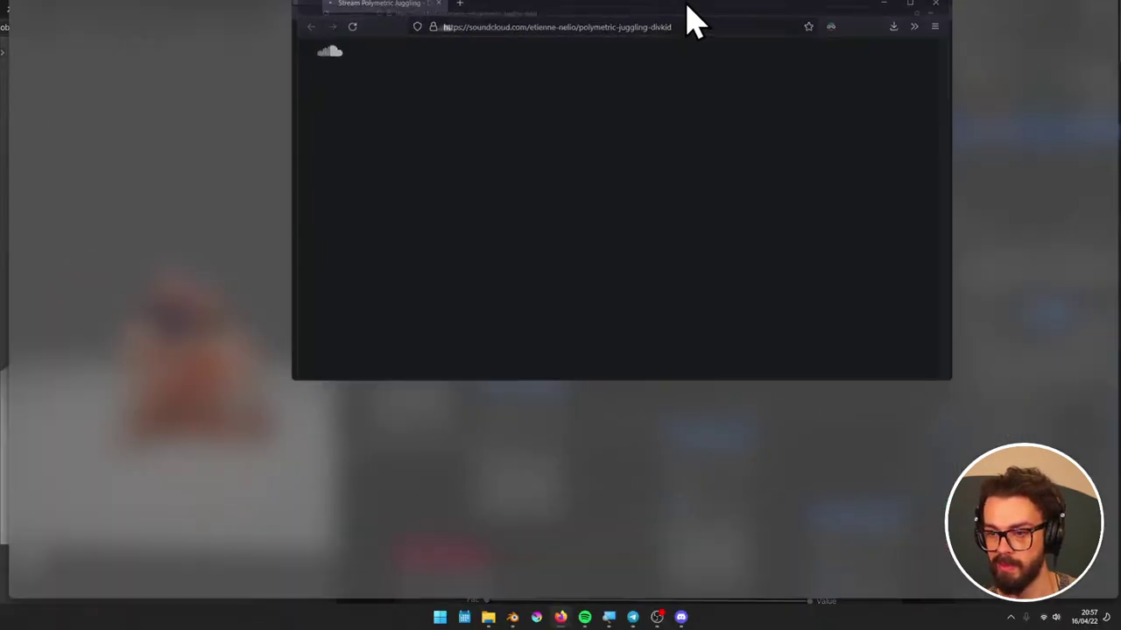
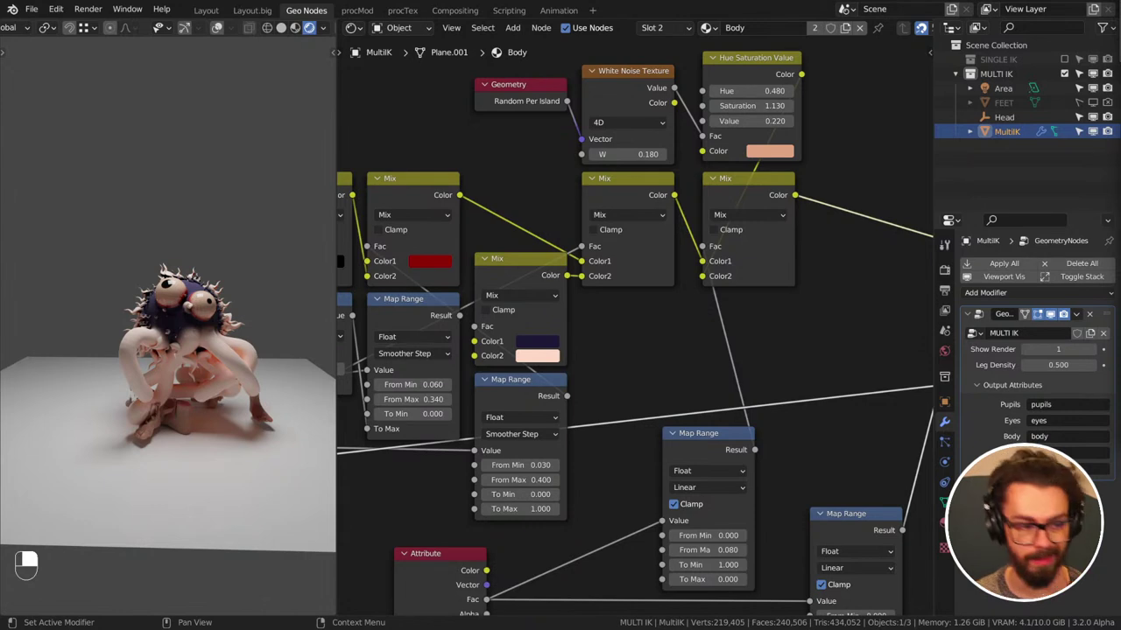
# - Change the lower Mix node's Color2 to a pale mint white around HSV 0.427, 0.211, 0.948
pyautogui.middleClick(160, 419)
pyautogui.middleClick(222, 414)
pyautogui.click(540, 379)
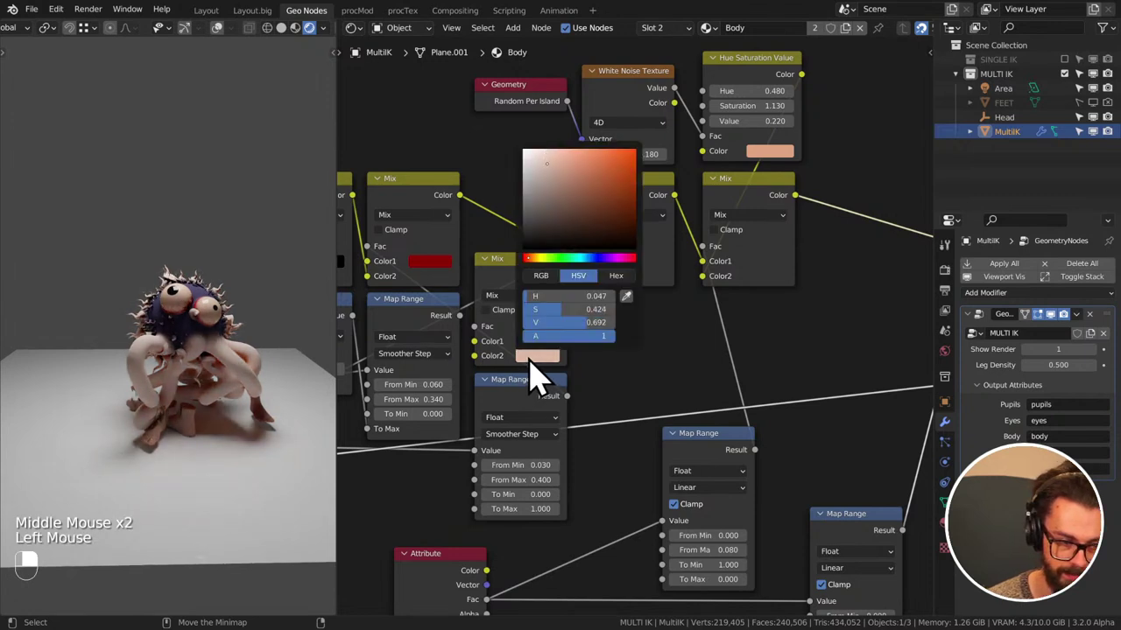
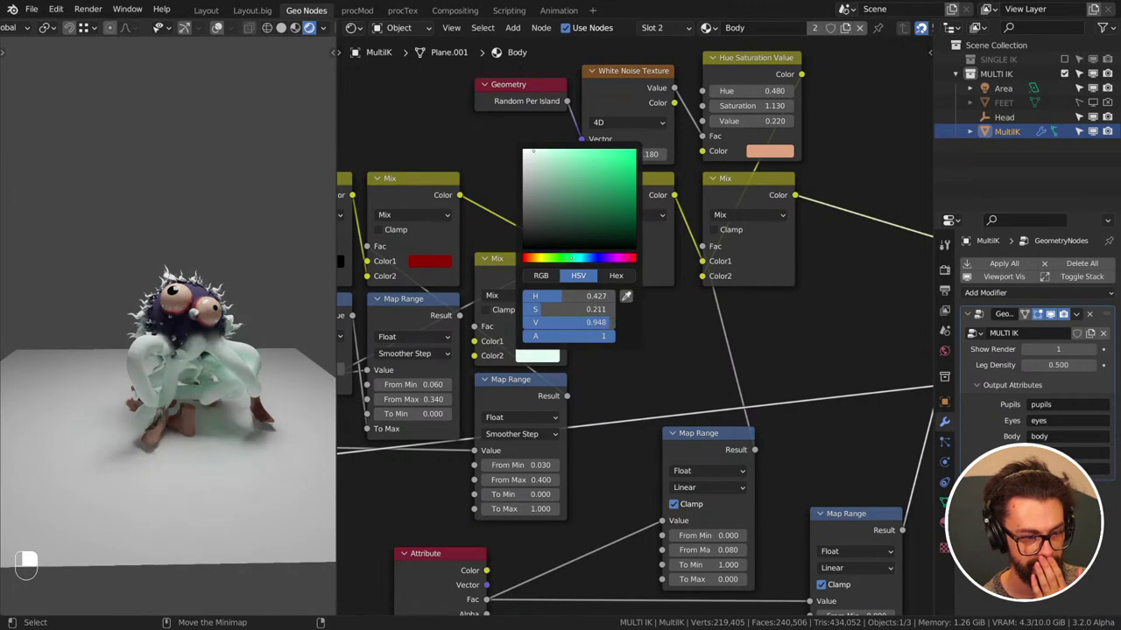
pyautogui.middleClick(183, 252)
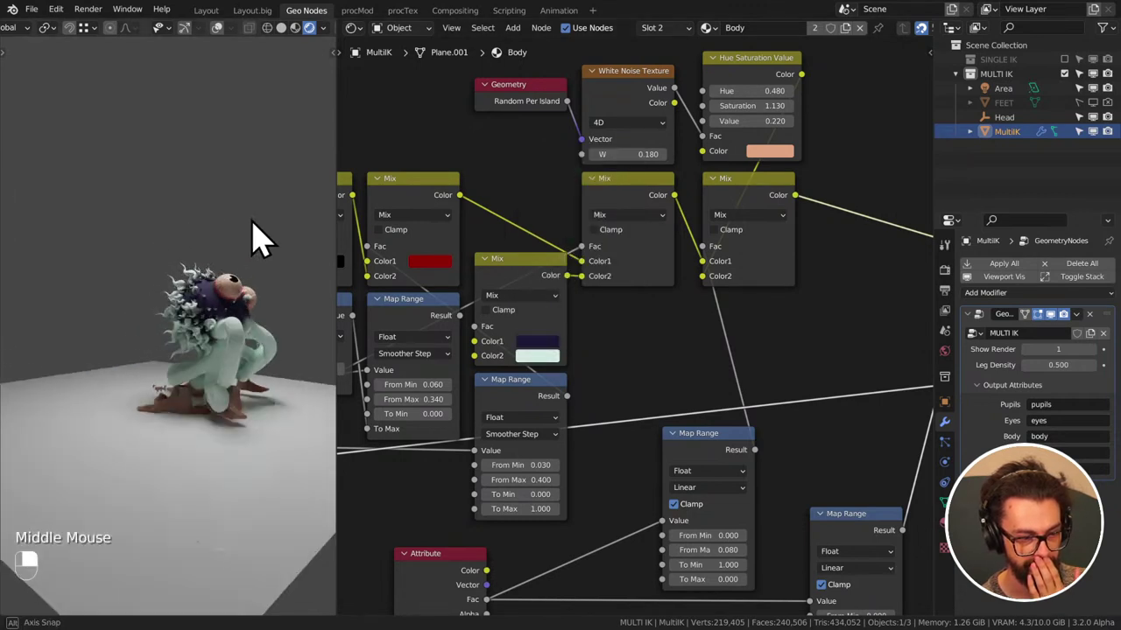
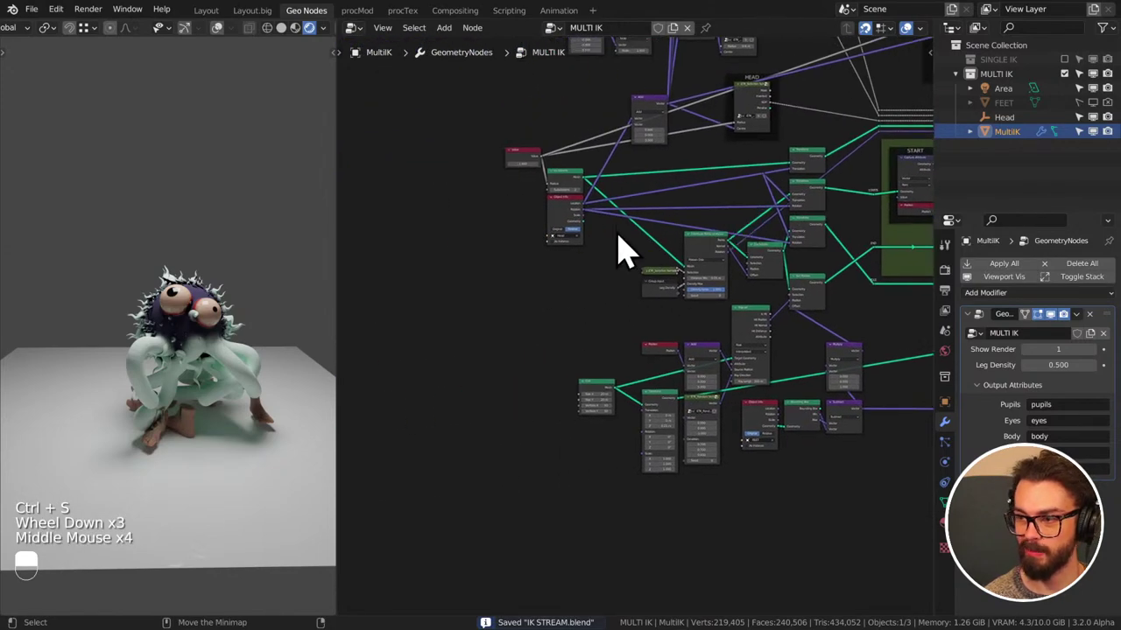
# - Return to the MULTI IK geometry node tree framed in full, with the viewport in front view, and save
pyautogui.middleClick(563, 273)
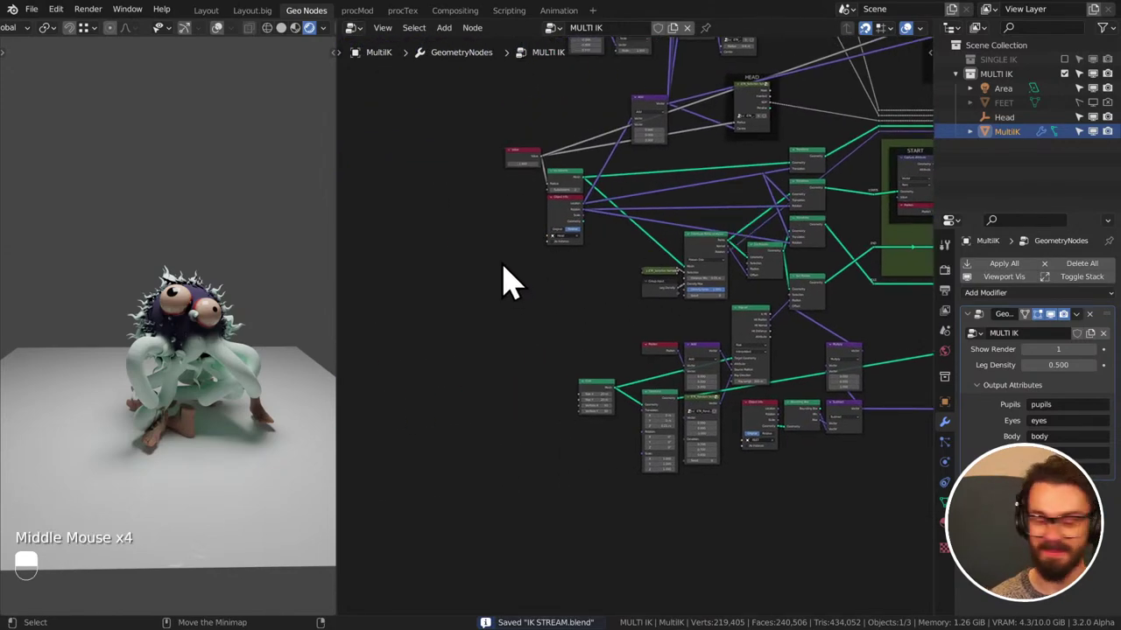
pyautogui.middleClick(233, 269)
pyautogui.press('KP_1')
pyautogui.press('ctrl+s')
pyautogui.scroll(-3)
pyautogui.middleClick(624, 263)
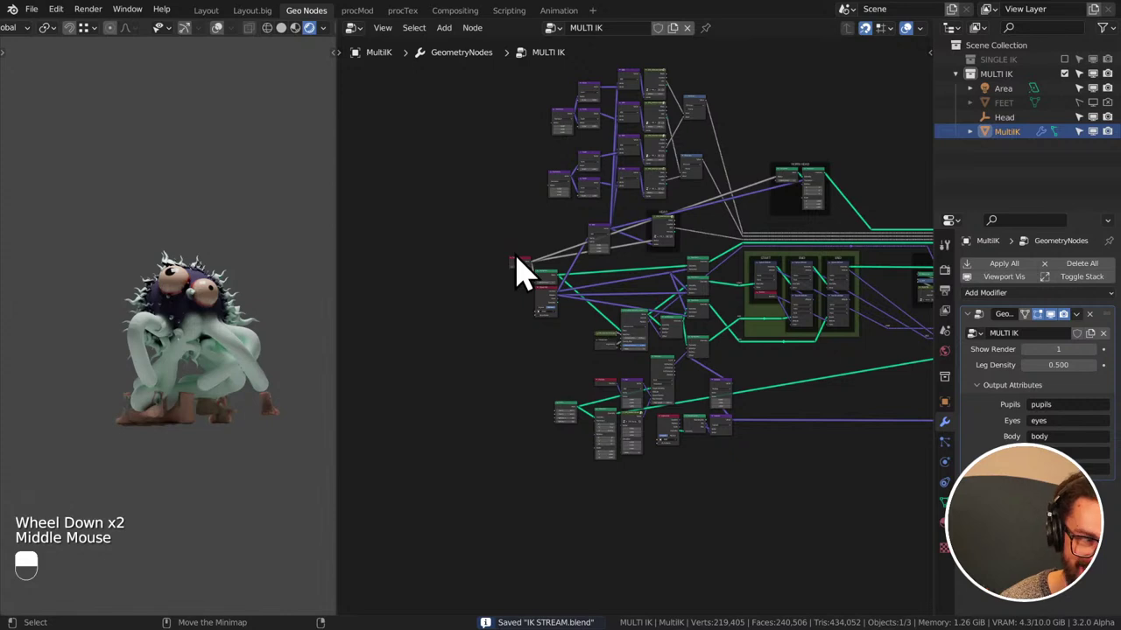
pyautogui.middleClick(233, 274)
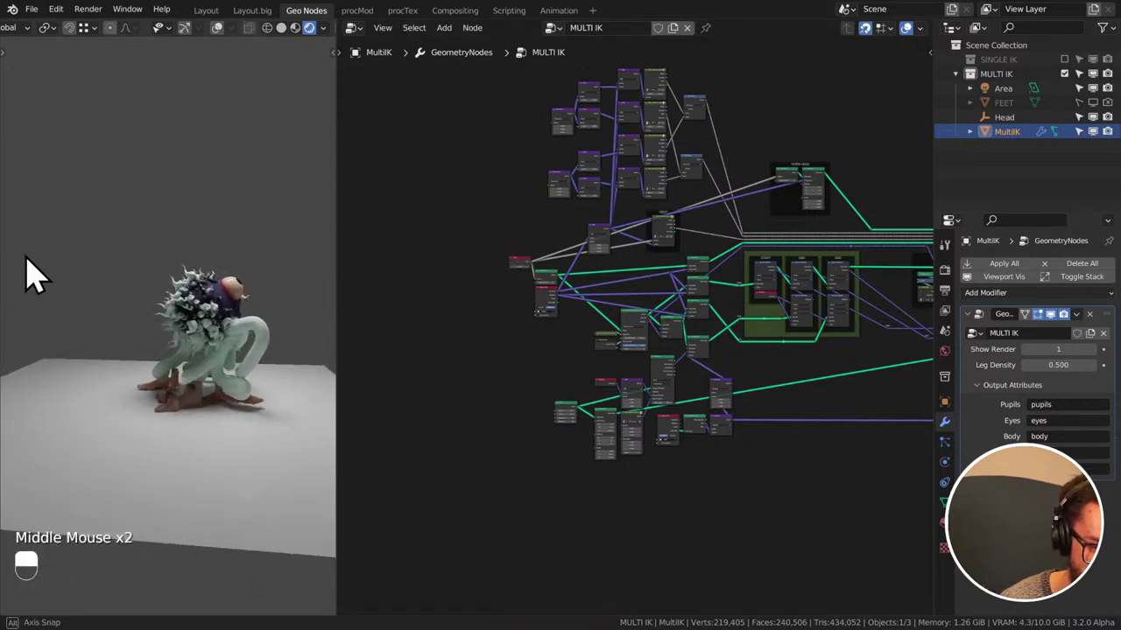
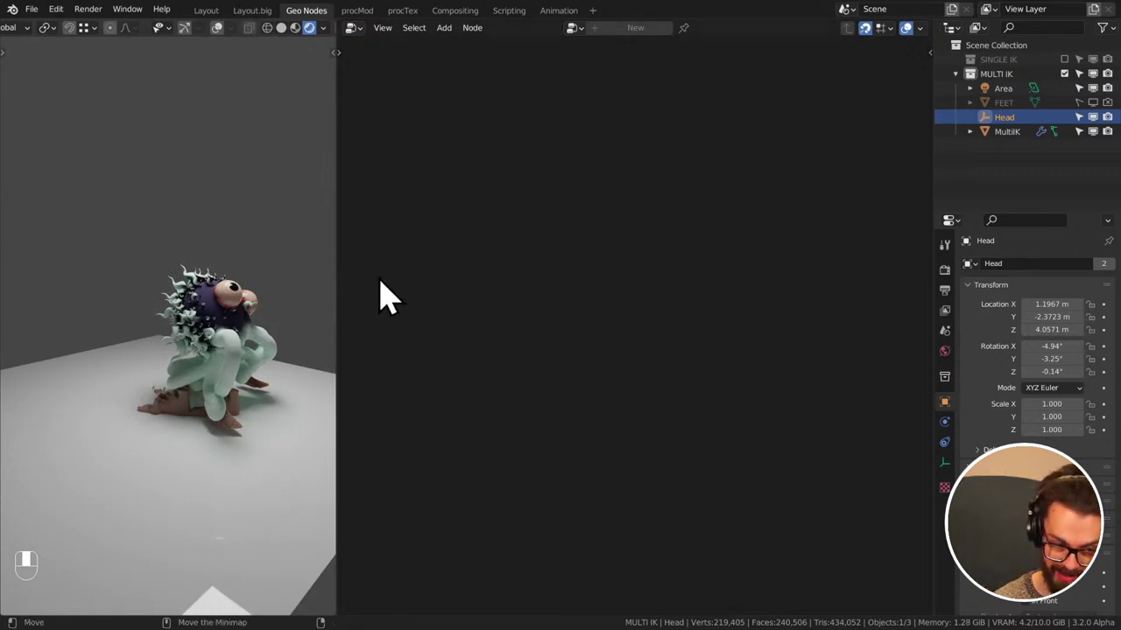
# - Set the MULTI IK modifier's Show Render to 0, then select Head and start a trial move
pyautogui.click(1027, 147)
pyautogui.moveTo(1027, 147); pyautogui.dragTo(1033, 364)
pyautogui.moveTo(1033, 363); pyautogui.dragTo(1016, 149)
pyautogui.middleClick(1017, 148)
pyautogui.press('g')
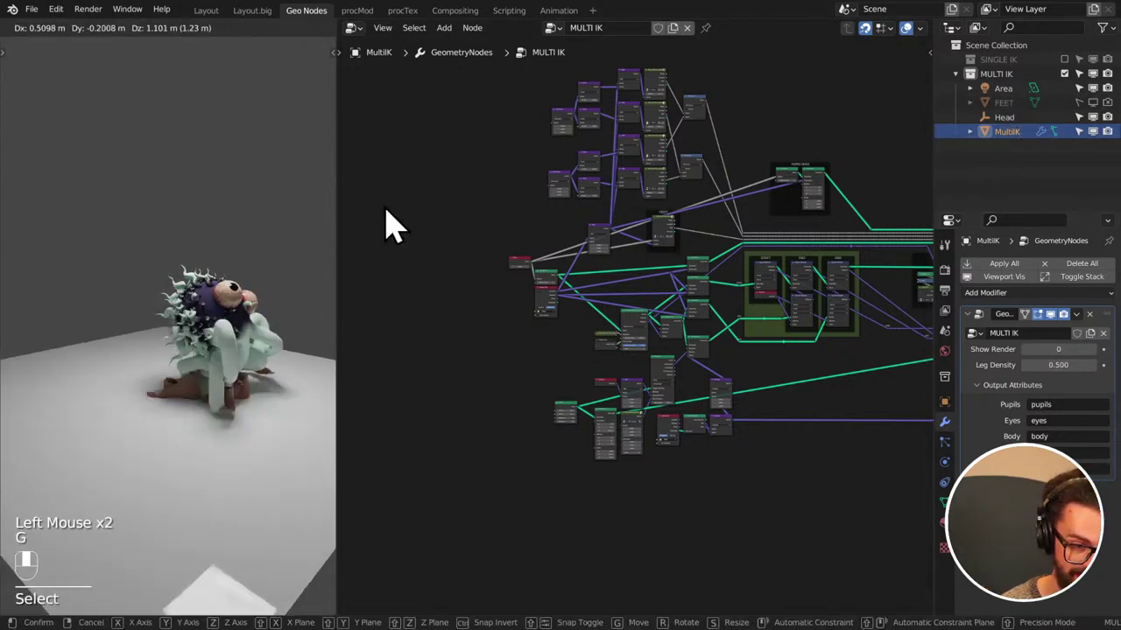
pyautogui.click(1012, 128)
# - Cancel the Head move, pin the MULTI IK node tree so it stays shown, reselect Head and save IK STREAM.blend
pyautogui.click(1092, 153)
pyautogui.press('g')
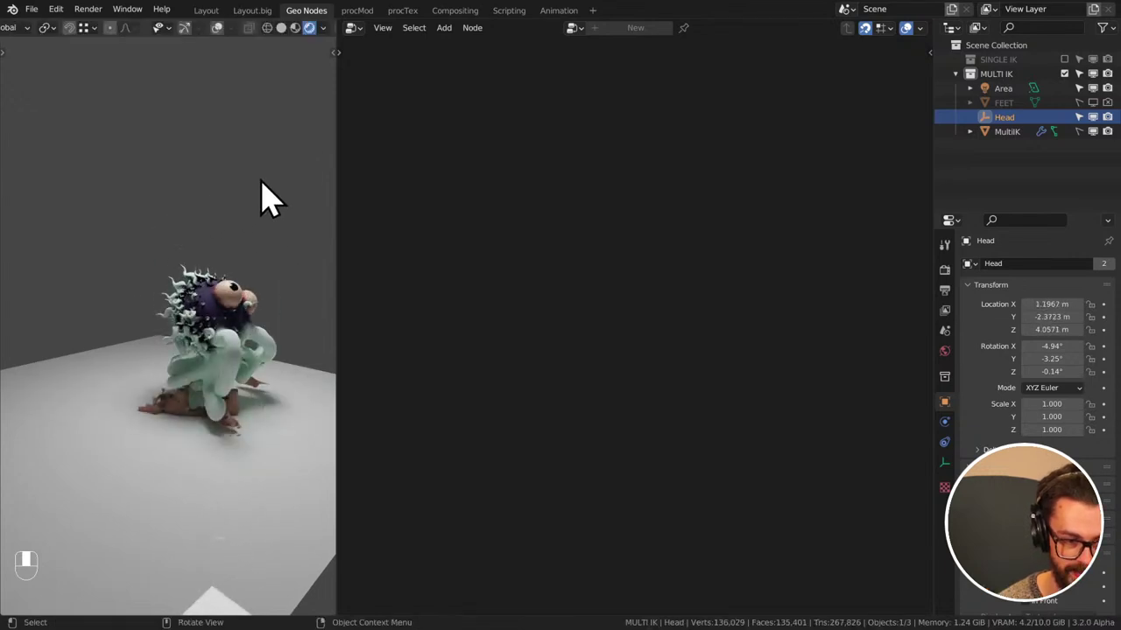
pyautogui.moveTo(1093, 149); pyautogui.dragTo(1028, 154)
pyautogui.moveTo(1029, 155); pyautogui.dragTo(715, 50)
pyautogui.click(714, 49)
pyautogui.middleClick(714, 50)
pyautogui.click(1013, 139)
pyautogui.middleClick(1013, 139)
pyautogui.click(1094, 154)
pyautogui.press('ctrl+s')
pyautogui.scroll(3)
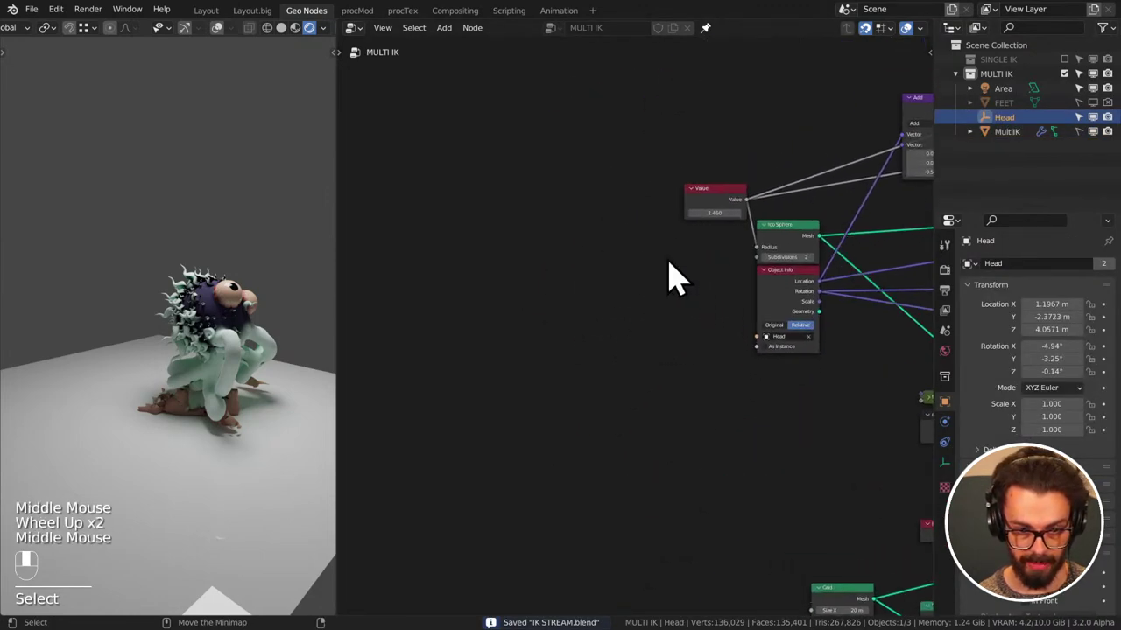
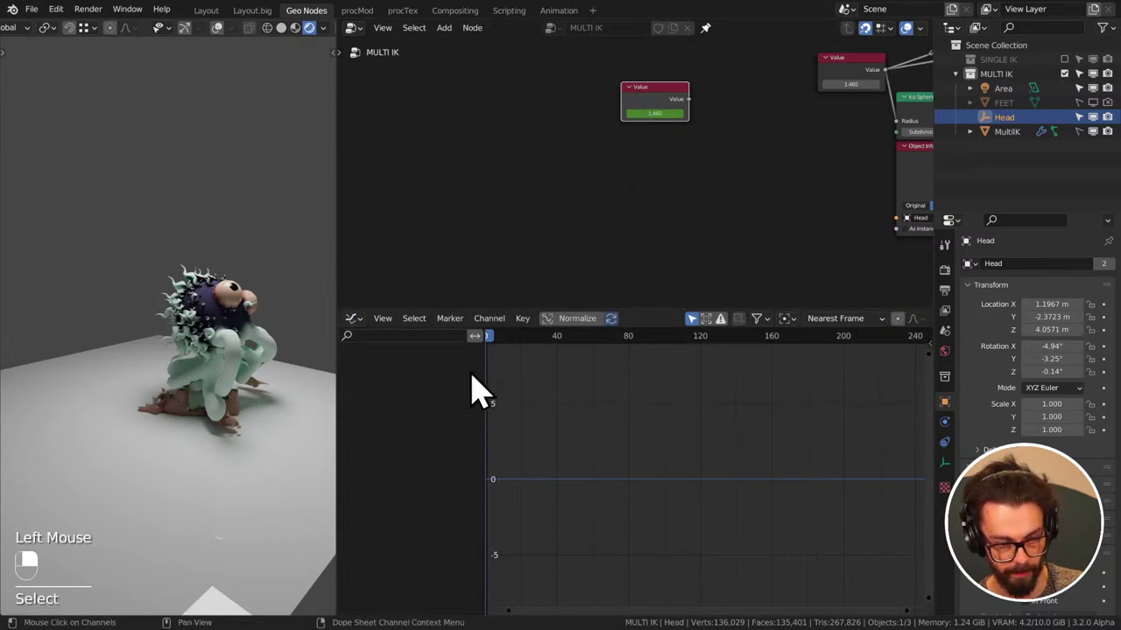
# - Select the MultiIK object in the Outliner so its animation appears in the curve editor
pyautogui.scroll(-3)
pyautogui.scroll(-3)
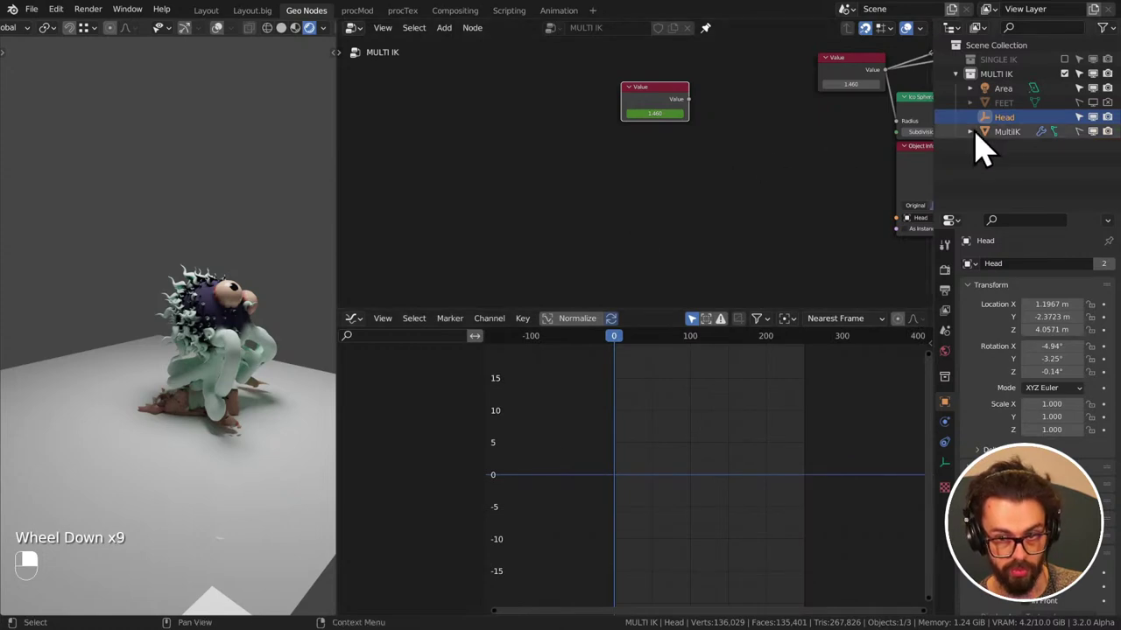
pyautogui.click(1018, 150)
pyautogui.rightClick(1018, 150)
pyautogui.click(1088, 151)
pyautogui.middleClick(1088, 151)
pyautogui.rightClick(1088, 151)
pyautogui.click(1020, 155)
pyautogui.middleClick(1021, 155)
pyautogui.rightClick(1021, 155)
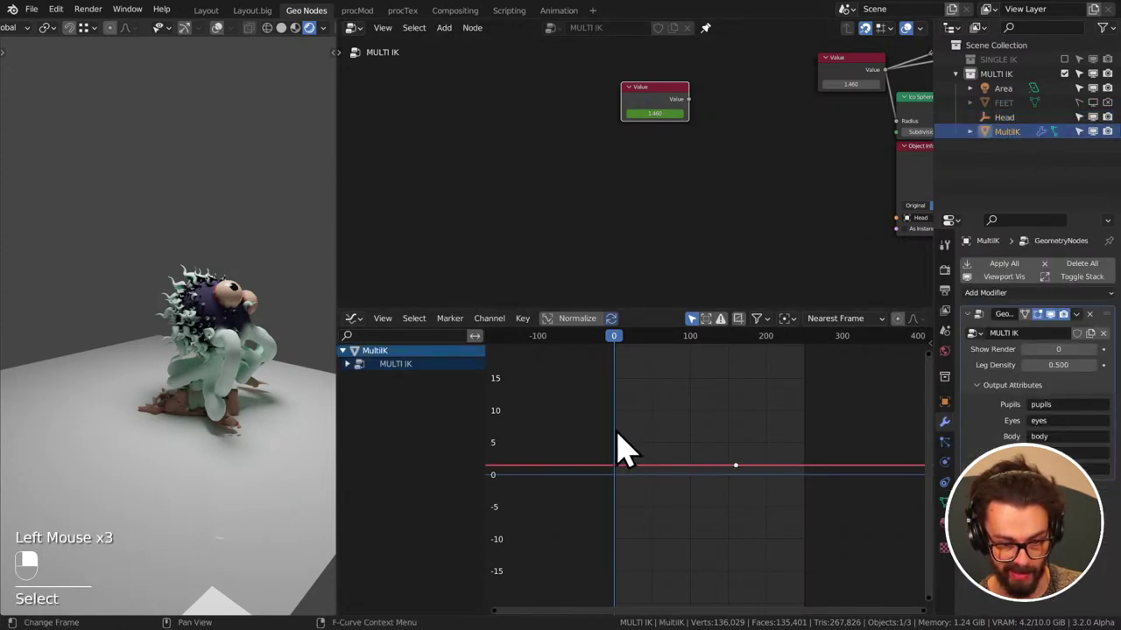
# - Expand MultiIK's channels down to the Value node's Default Value under the MULTI IK tree
pyautogui.click(404, 382)
pyautogui.middleClick(404, 381)
pyautogui.rightClick(403, 382)
pyautogui.moveTo(509, 336); pyautogui.dragTo(529, 342)
pyautogui.moveTo(529, 342); pyautogui.dragTo(395, 377)
pyautogui.moveTo(395, 376); pyautogui.dragTo(359, 384)
pyautogui.click(359, 383)
pyautogui.moveTo(359, 383); pyautogui.dragTo(406, 394)
pyautogui.click(405, 395)
pyautogui.rightClick(405, 394)
pyautogui.doubleClick(405, 394)
pyautogui.rightClick(405, 395)
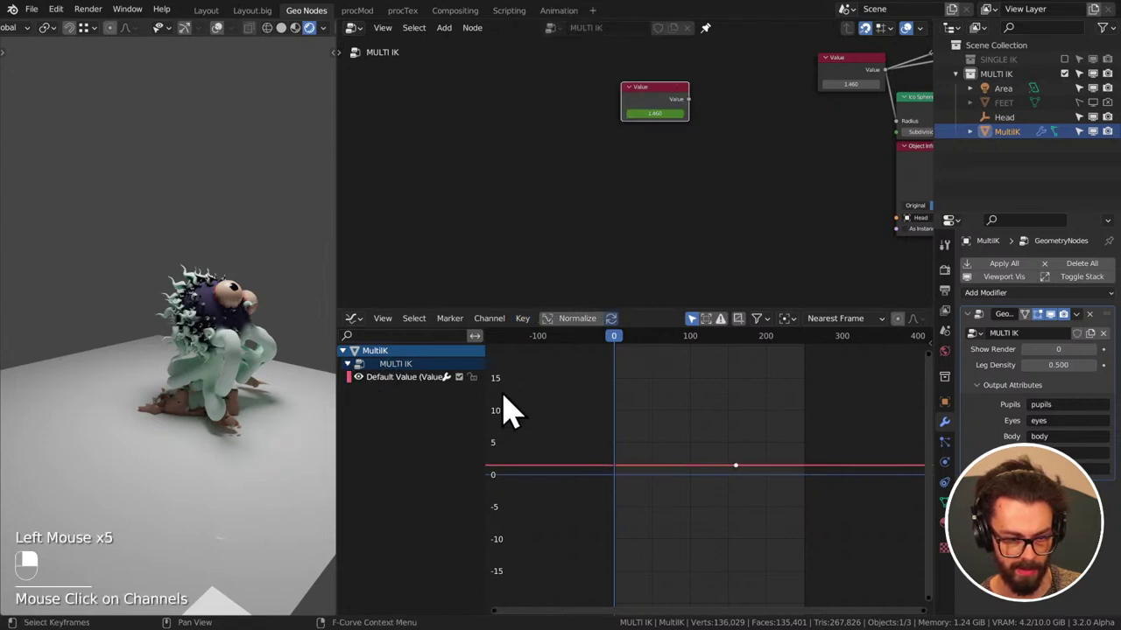
# - Toggle the Default Value curve's visibility in the channel list
pyautogui.click(391, 402)
pyautogui.middleClick(390, 402)
pyautogui.click(395, 393)
pyautogui.middleClick(395, 392)
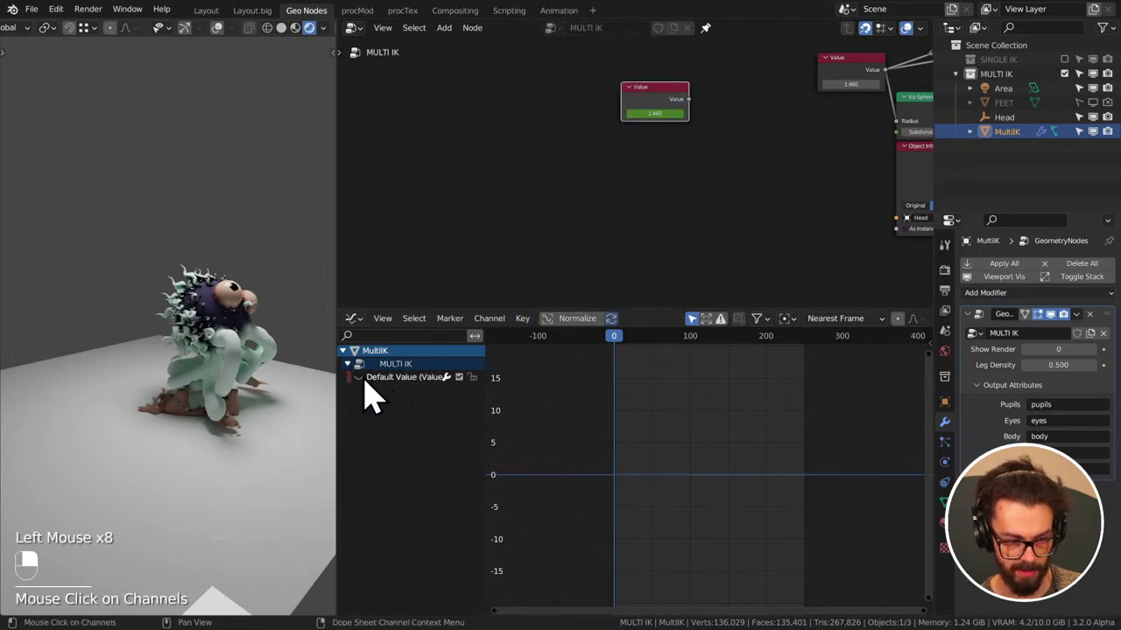
# - Box-select all keyframes on the Value node's Default Value curve, ready to bake from Bramble.mp3
pyautogui.click(406, 394)
pyautogui.middleClick(406, 394)
pyautogui.moveTo(546, 415); pyautogui.dragTo(520, 446)
pyautogui.scroll(3)
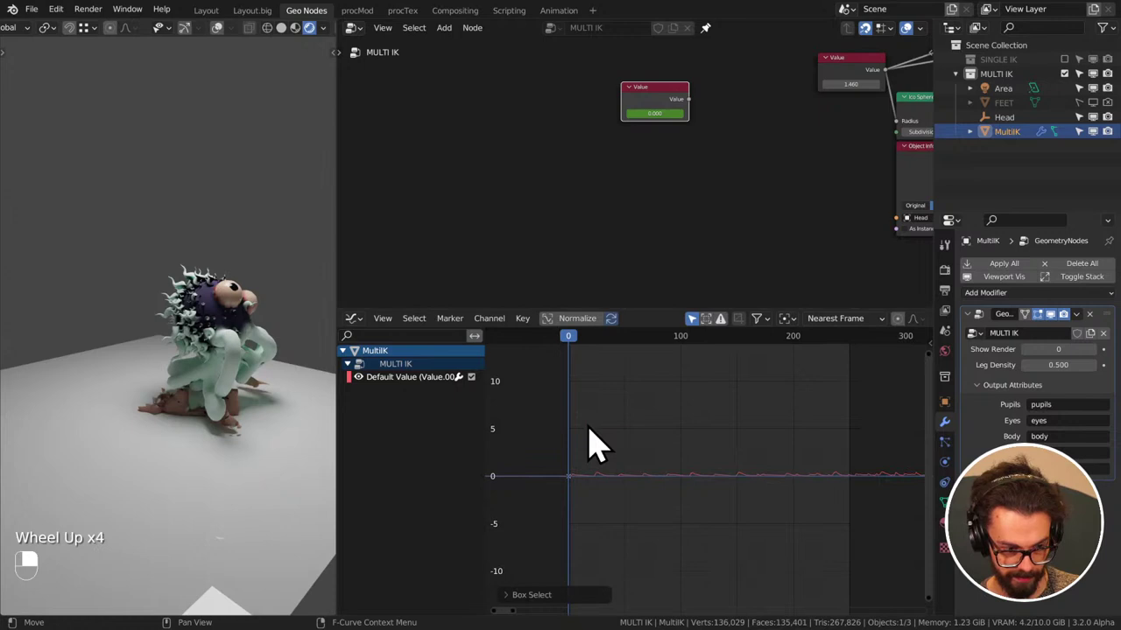
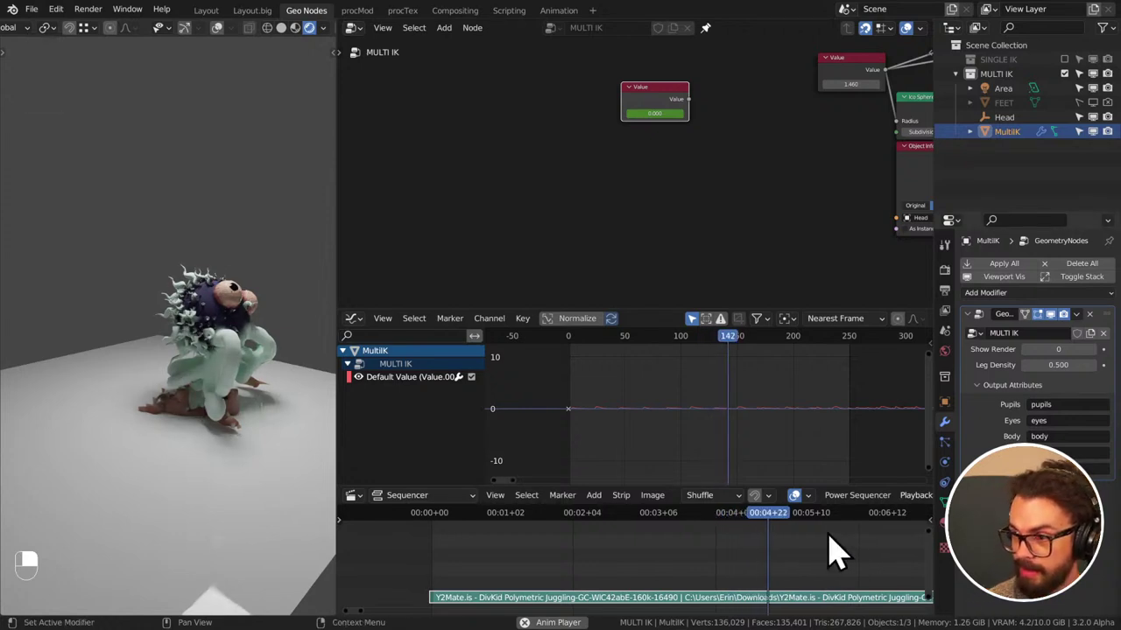
pyautogui.scroll(-3)
pyautogui.scroll(-3)
pyautogui.scroll(-3)
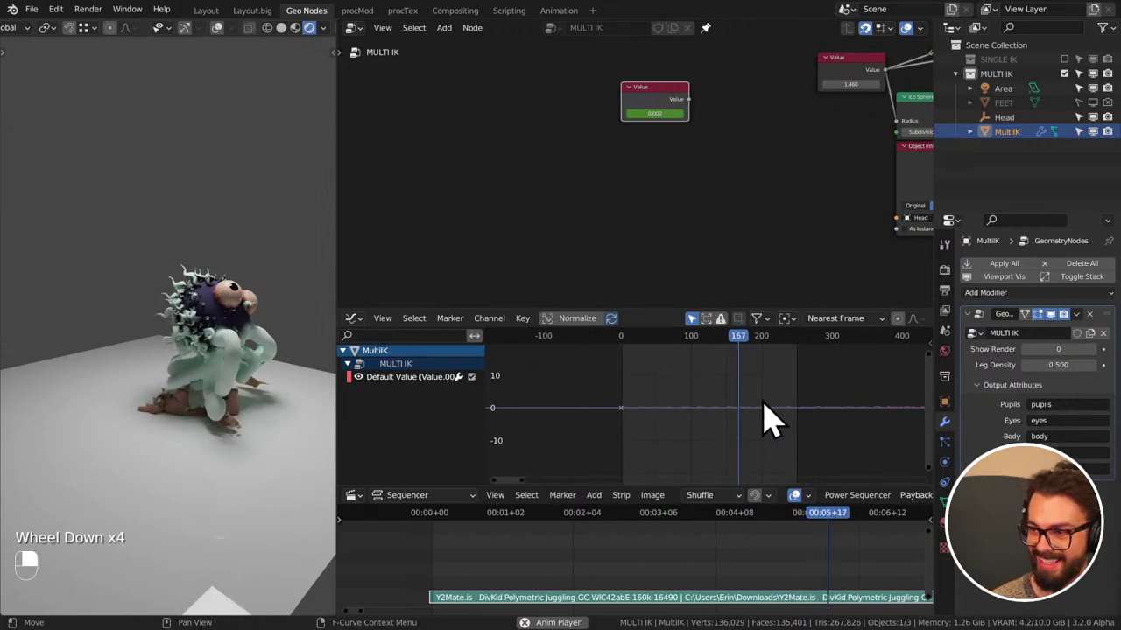
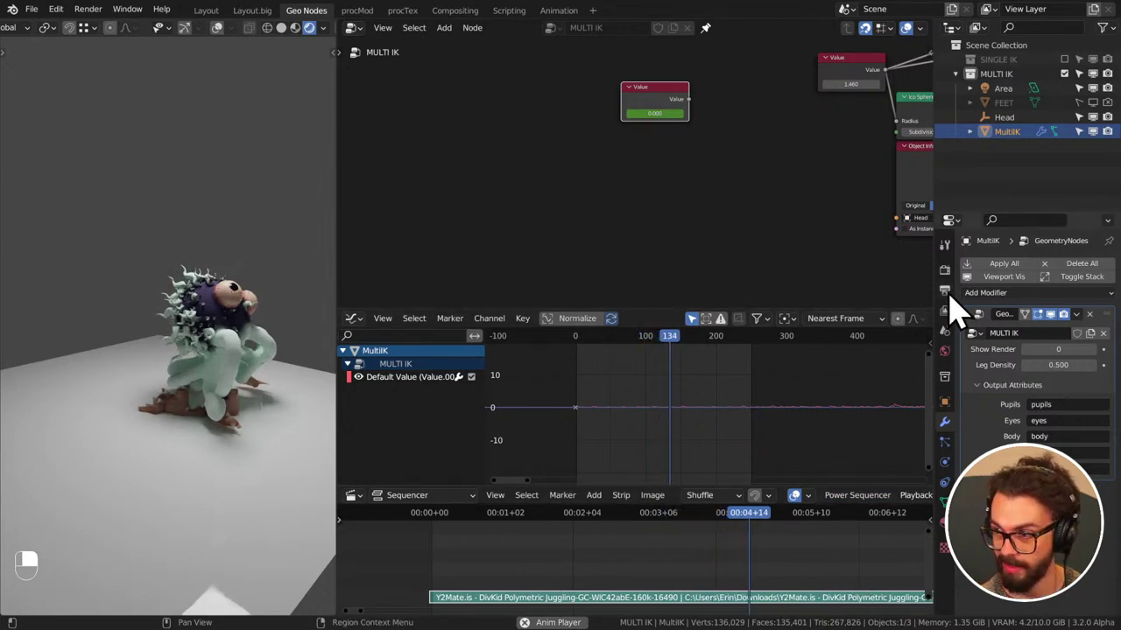
# - Set the scene's Frame End to 1500 in Output Properties and check the baked curve
pyautogui.click(956, 311)
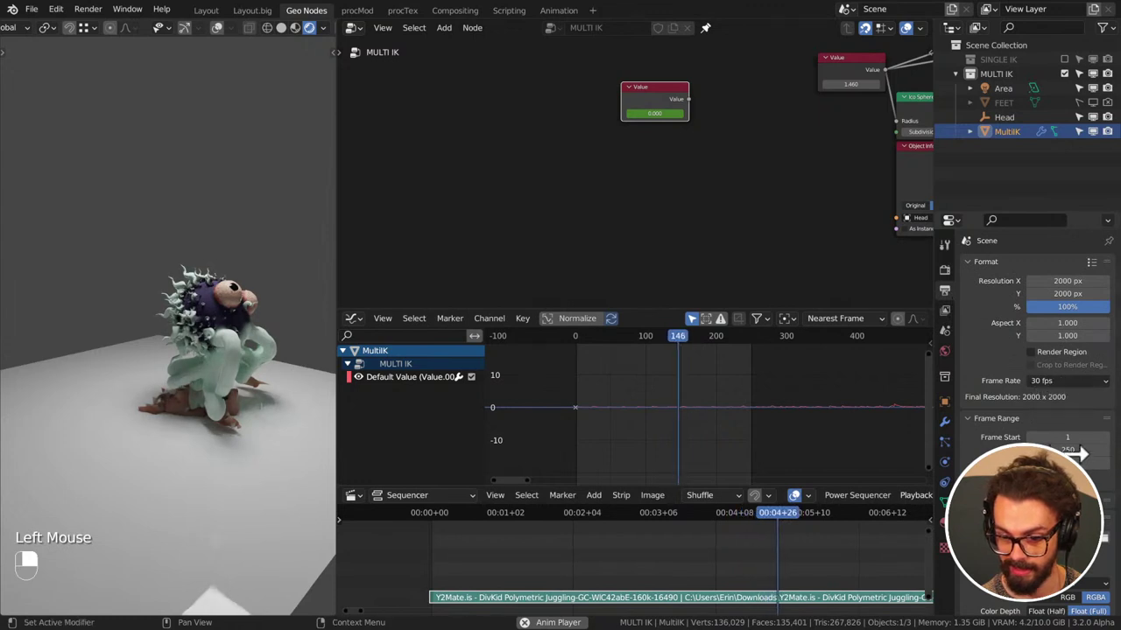
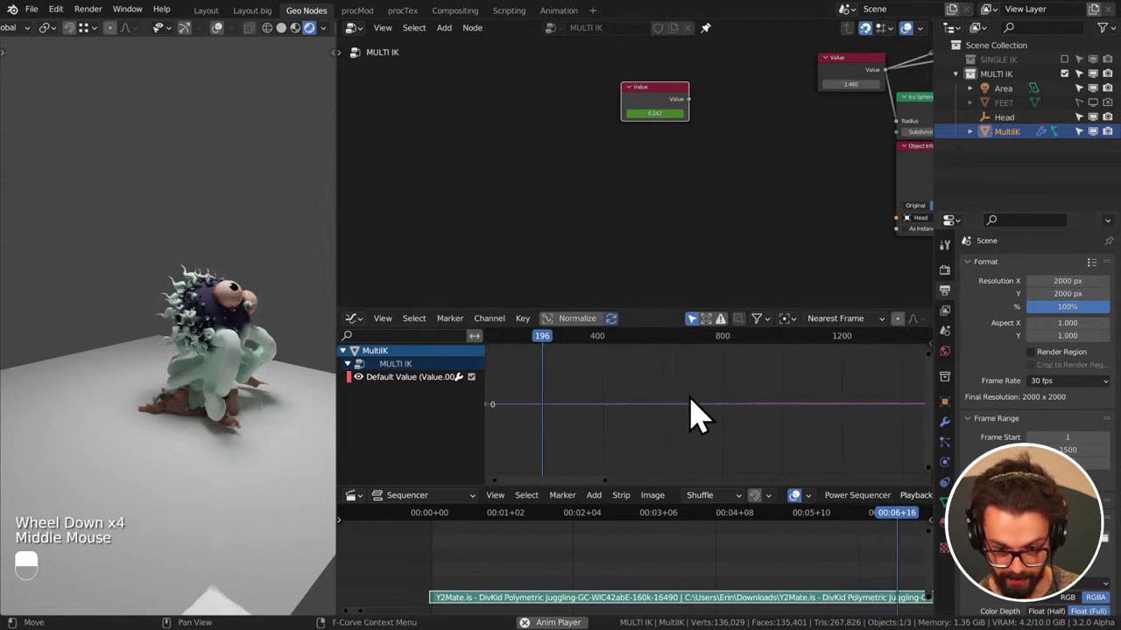
pyautogui.click(725, 357)
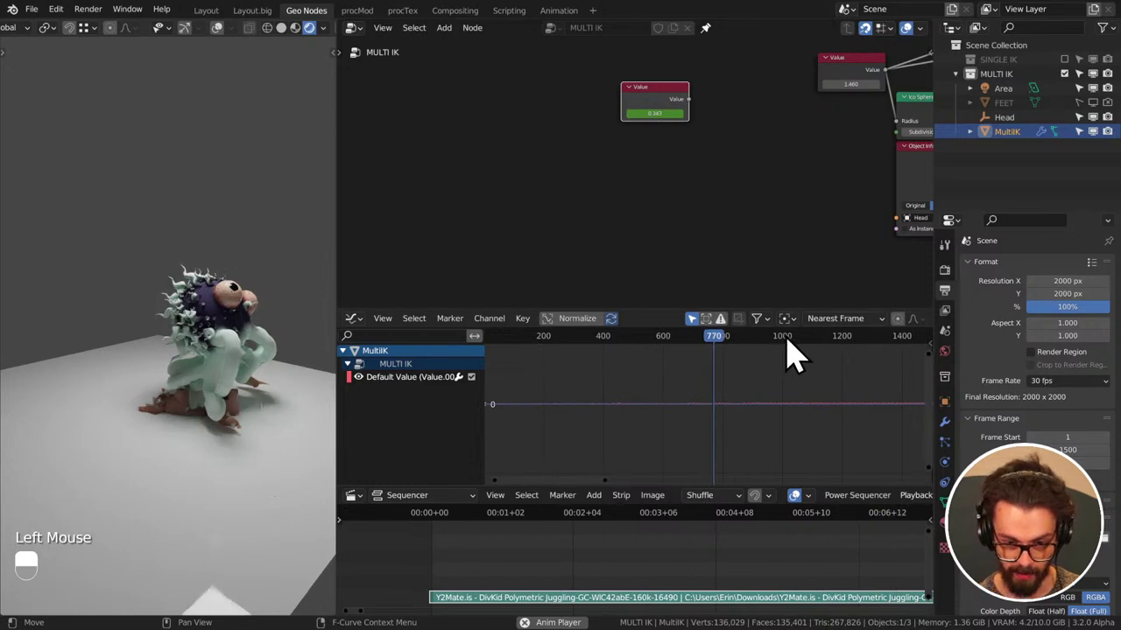
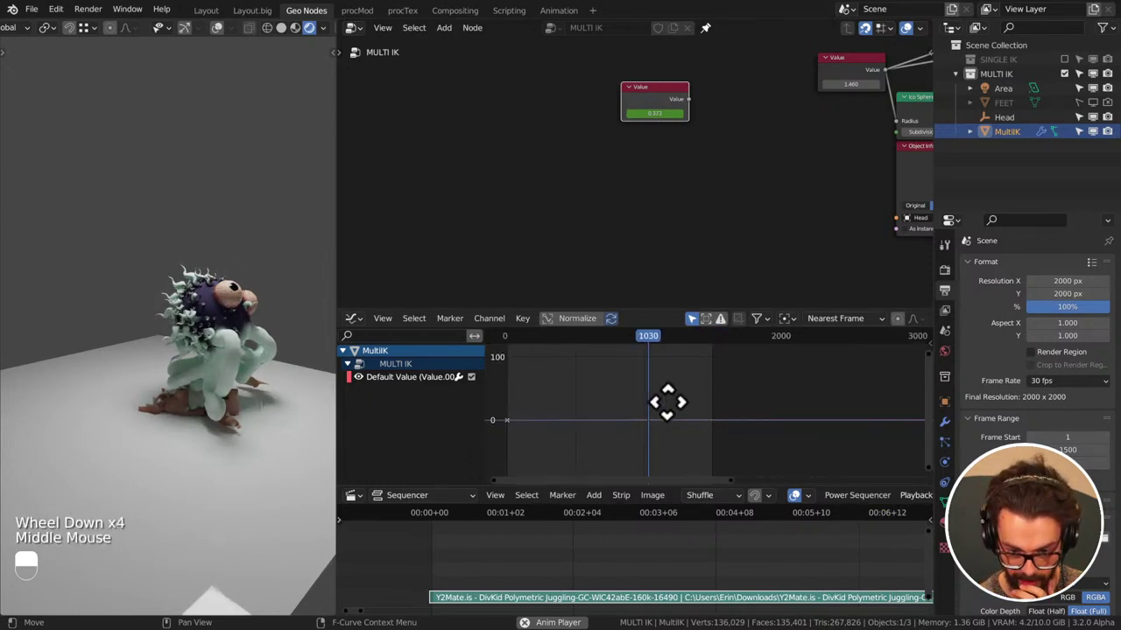
pyautogui.scroll(-3)
pyautogui.scroll(-3)
pyautogui.scroll(-3)
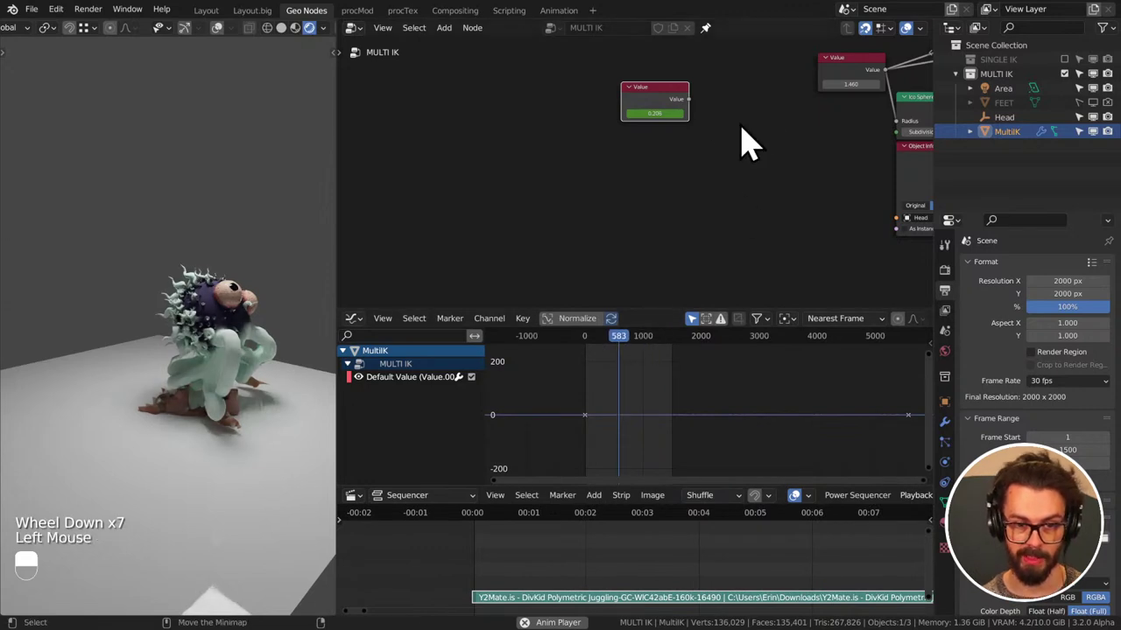
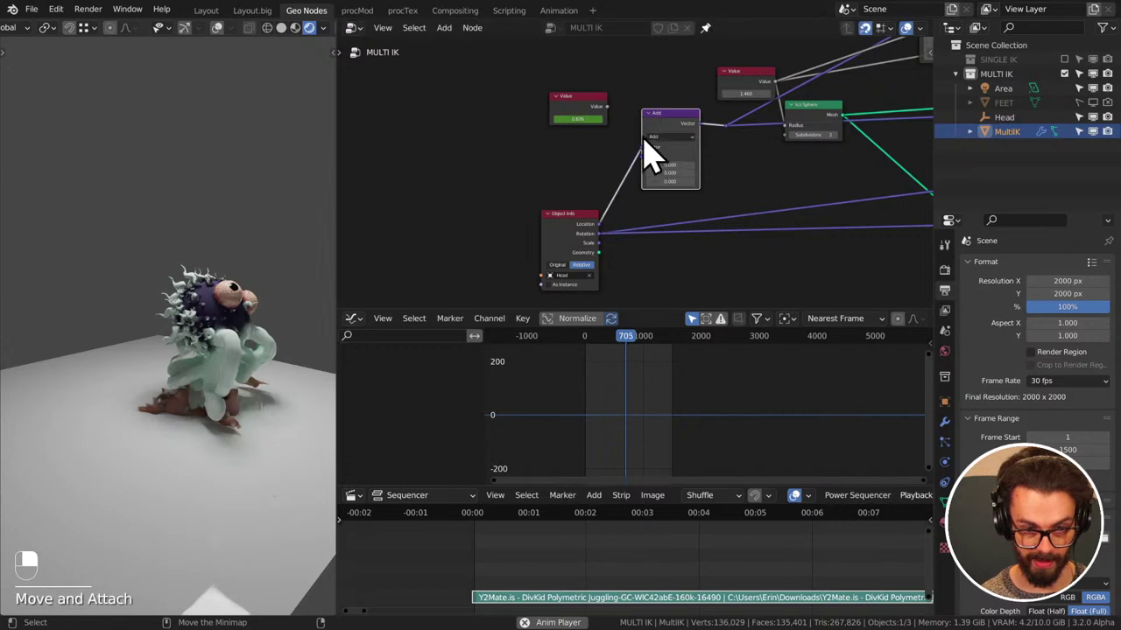
# - Duplicate the Add node as a Scale node fed by the animated Value, outputting into Add
pyautogui.click(650, 146)
pyautogui.press('shift+d')
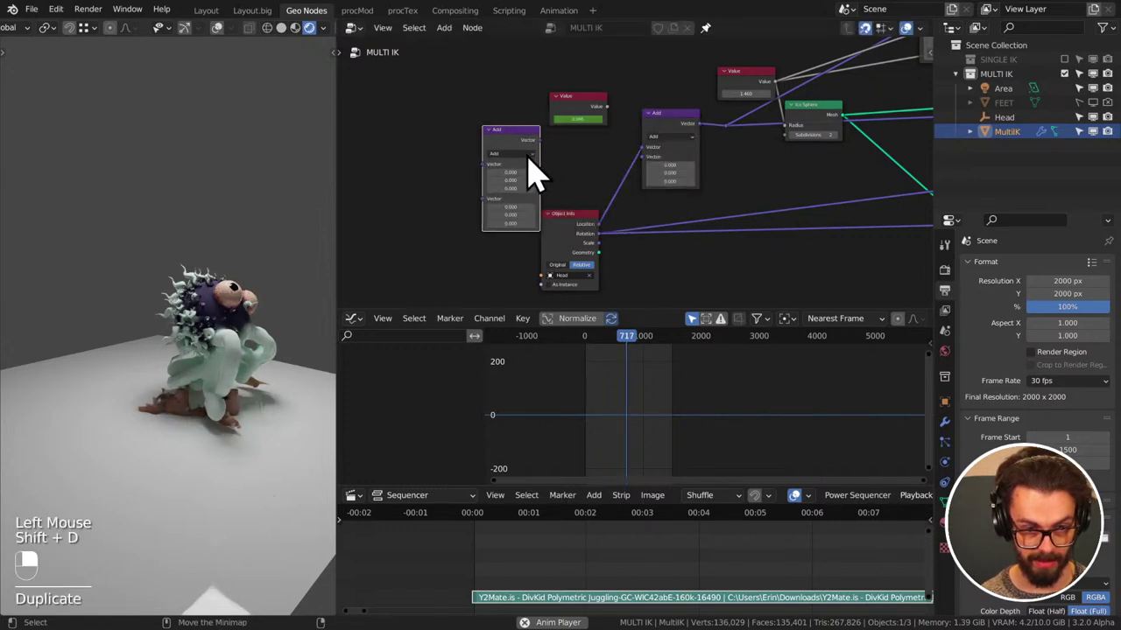
pyautogui.click(540, 173)
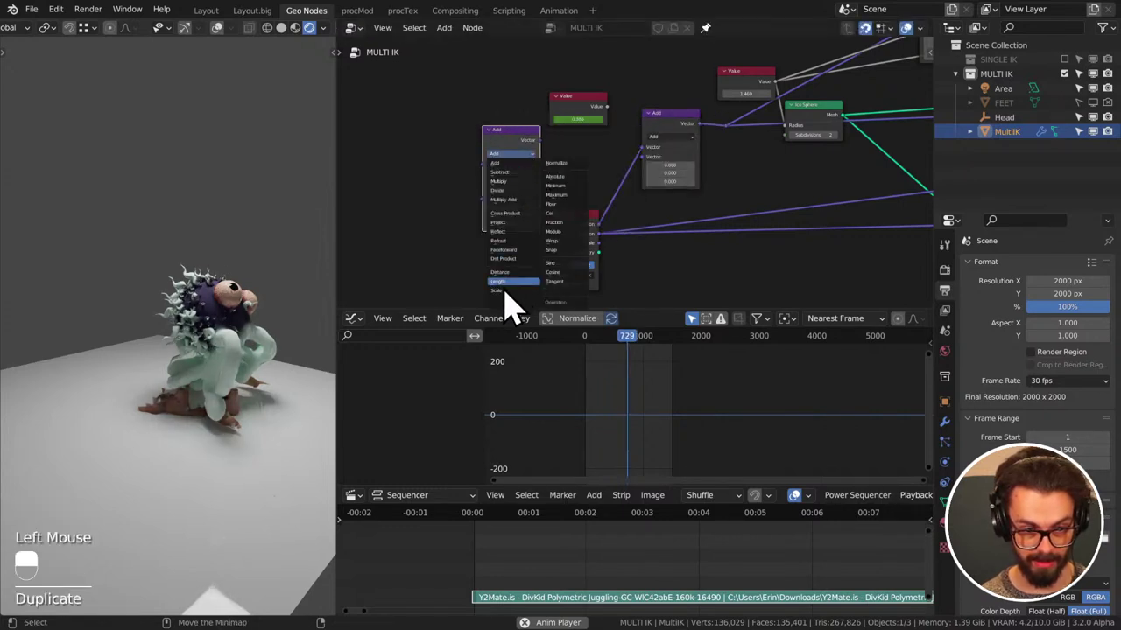
pyautogui.click(614, 157)
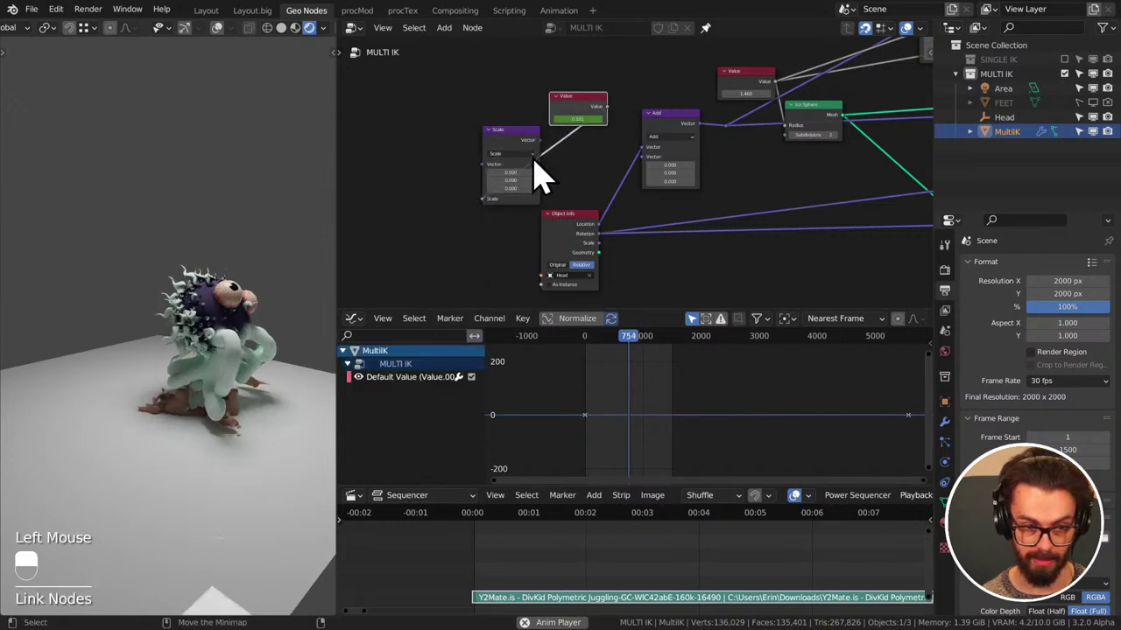
pyautogui.click(626, 169)
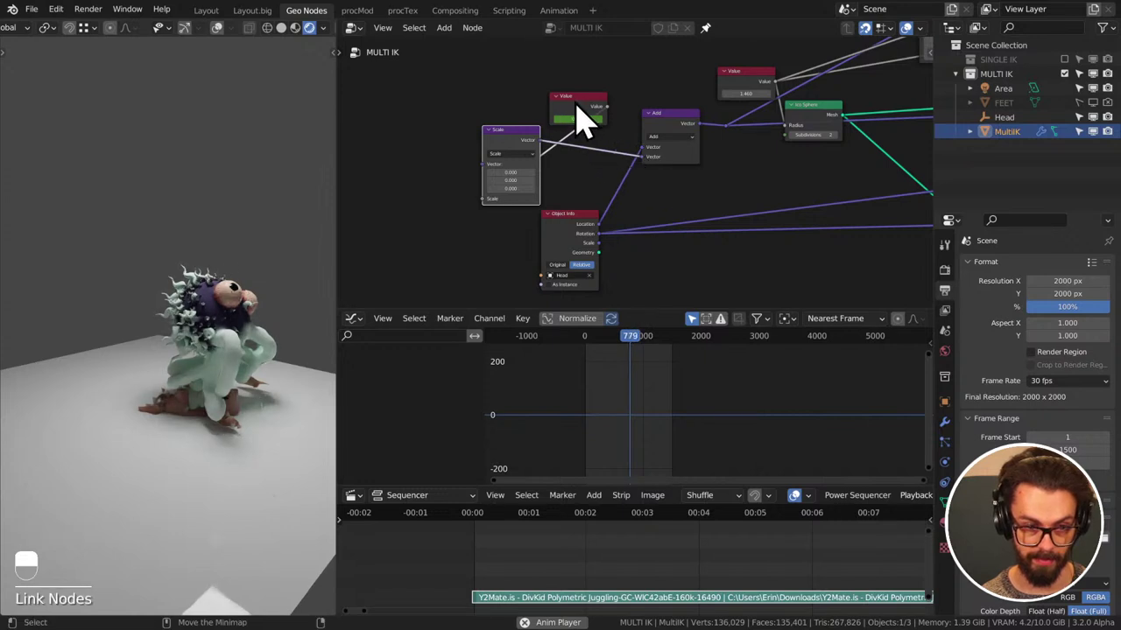
pyautogui.click(588, 120)
pyautogui.moveTo(589, 119); pyautogui.dragTo(486, 130)
# - Tidy the node chain, set the Scale vector's Z to 2, and view the character in solid shading
pyautogui.press('g')
pyautogui.press('shift+space')
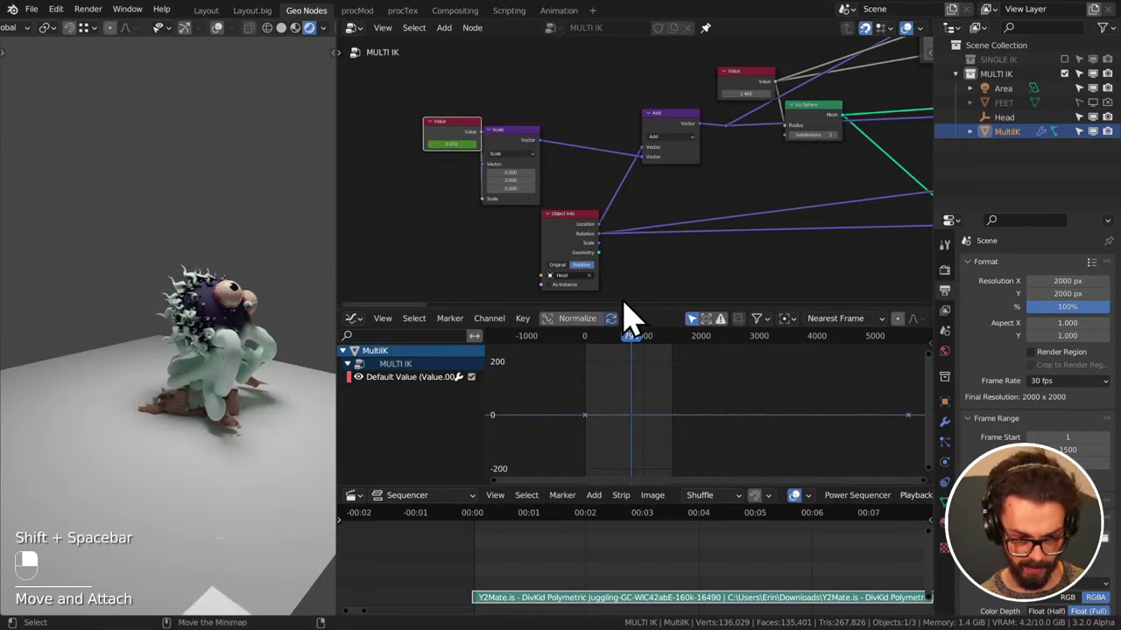
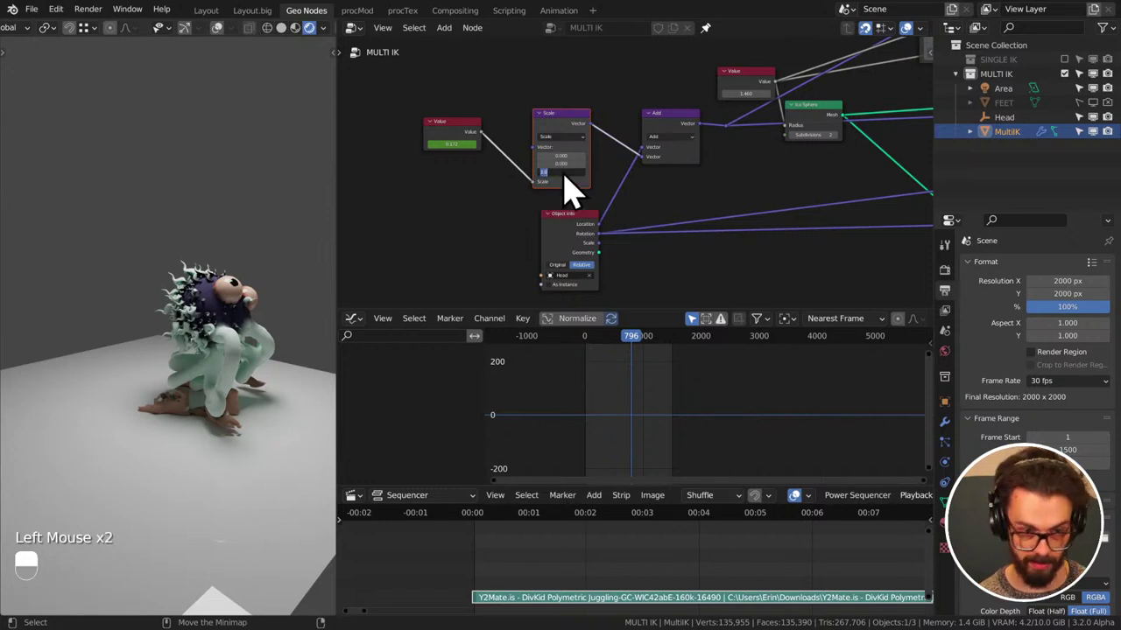
pyautogui.press('shift+space')
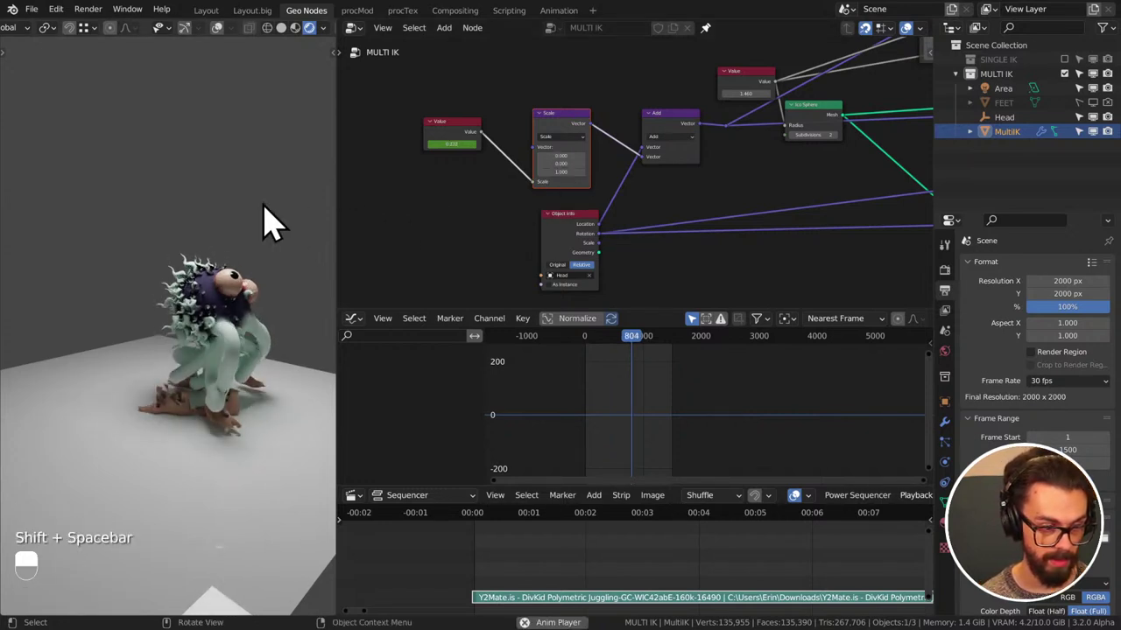
pyautogui.middleClick(239, 216)
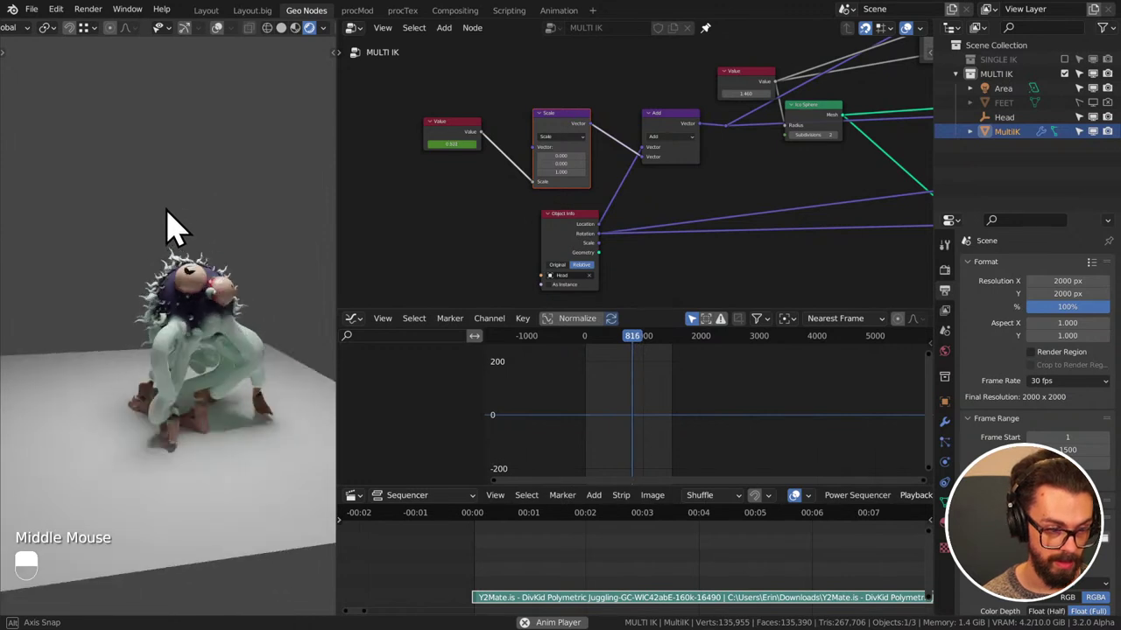
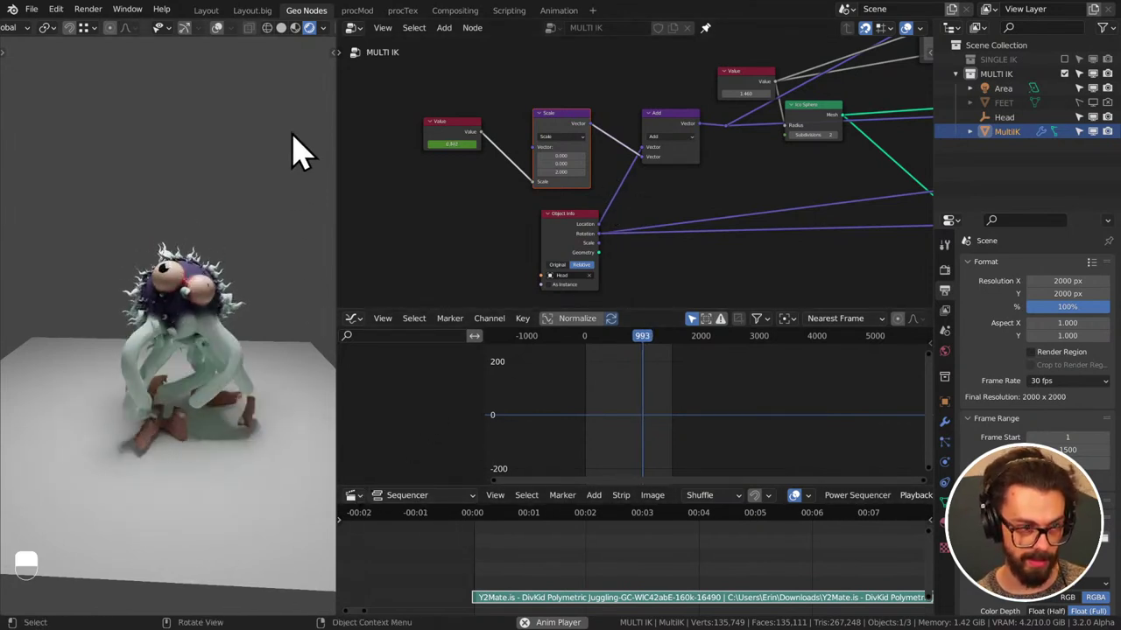
pyautogui.click(290, 45)
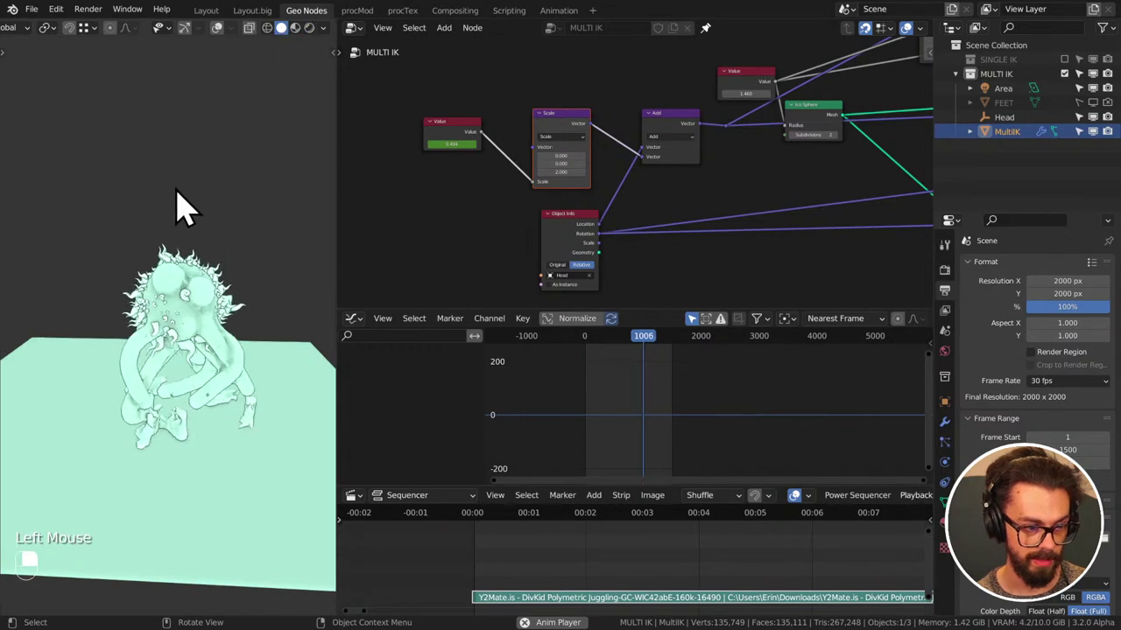
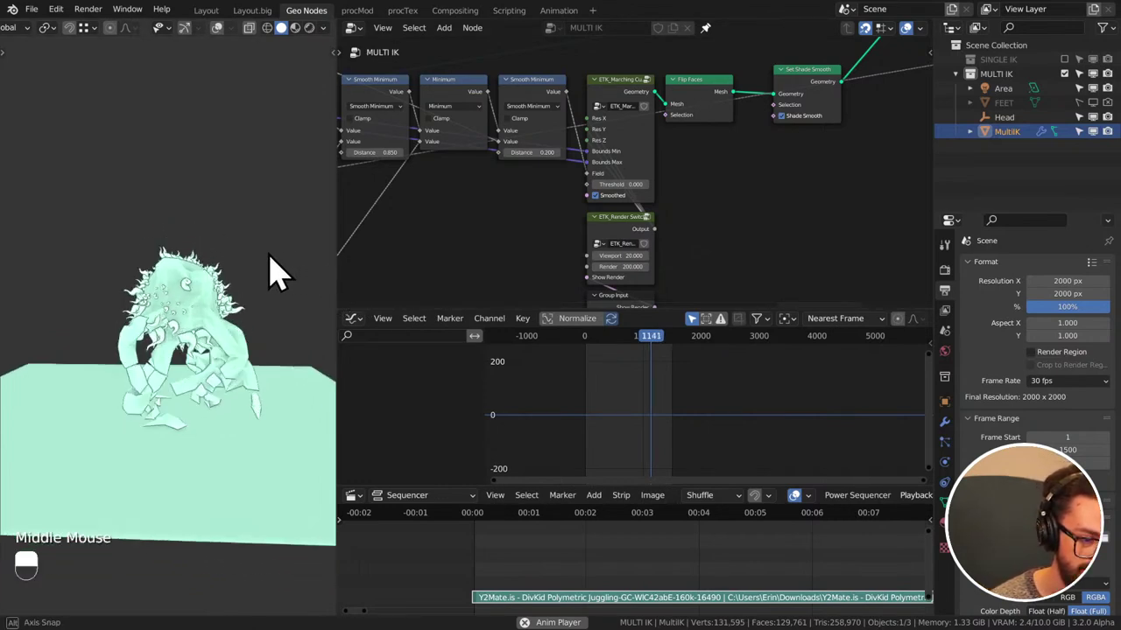
# - Connect the vector Map Range result into the Scale node's Vector input
pyautogui.moveTo(262, 270); pyautogui.dragTo(309, 295)
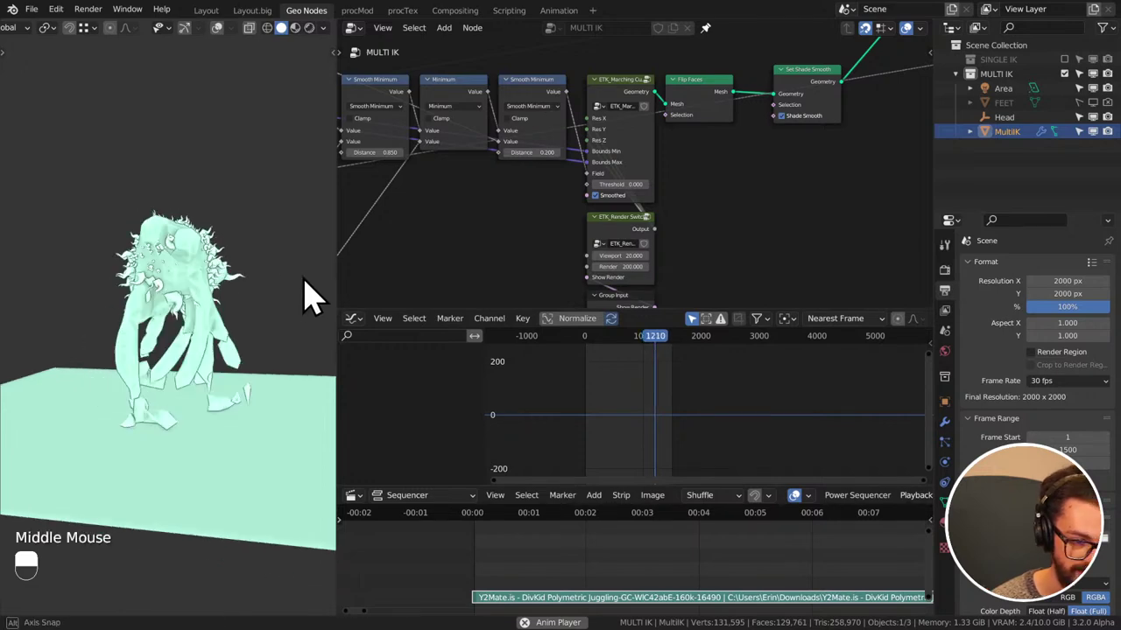
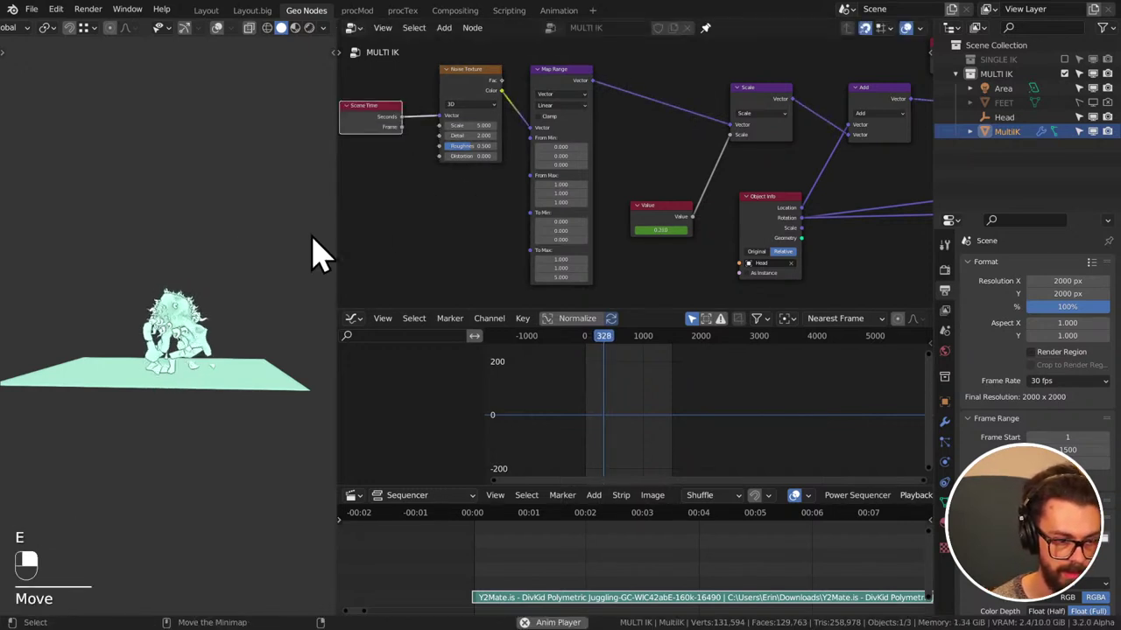
# - Watch the Scene-Time-driven noise move the head from several angles, then save the file
pyautogui.middleClick(246, 263)
pyautogui.scroll(3)
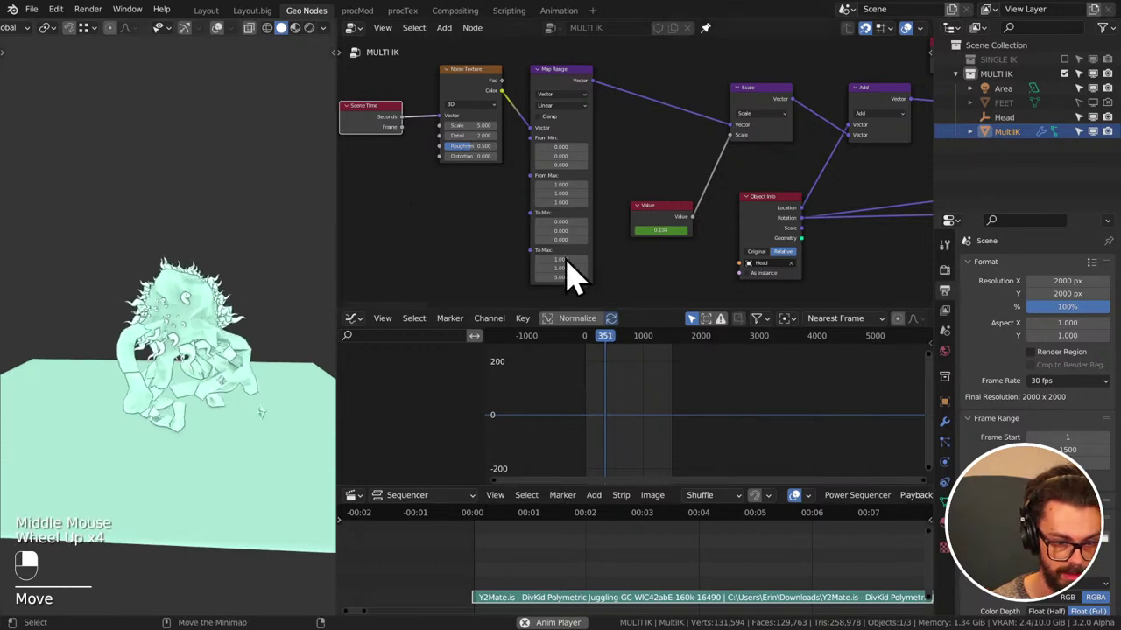
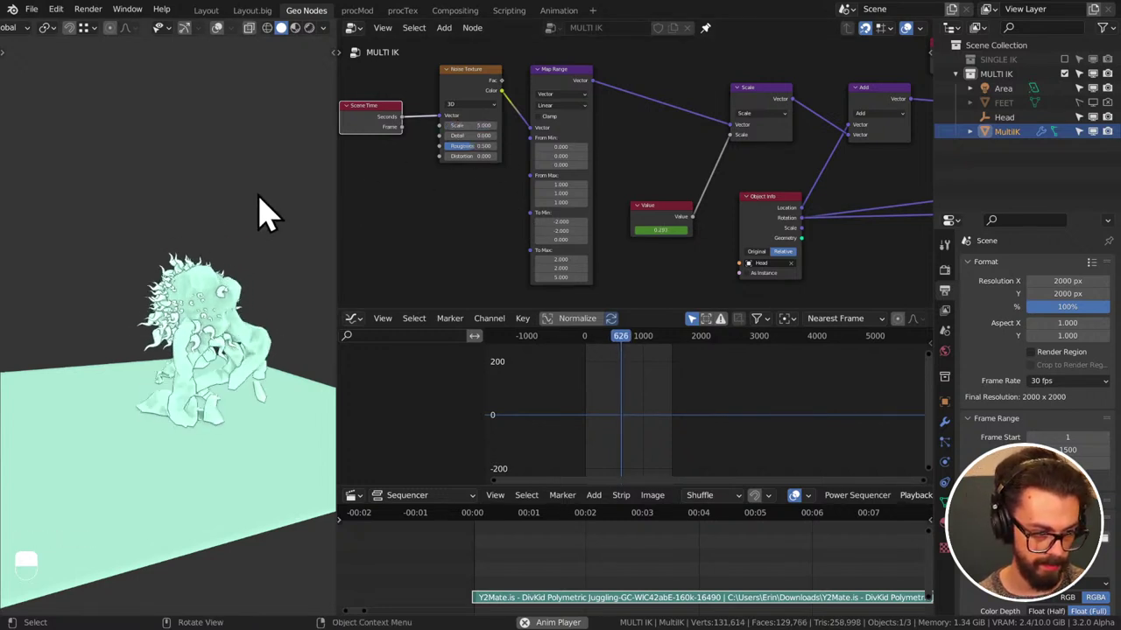
pyautogui.middleClick(237, 196)
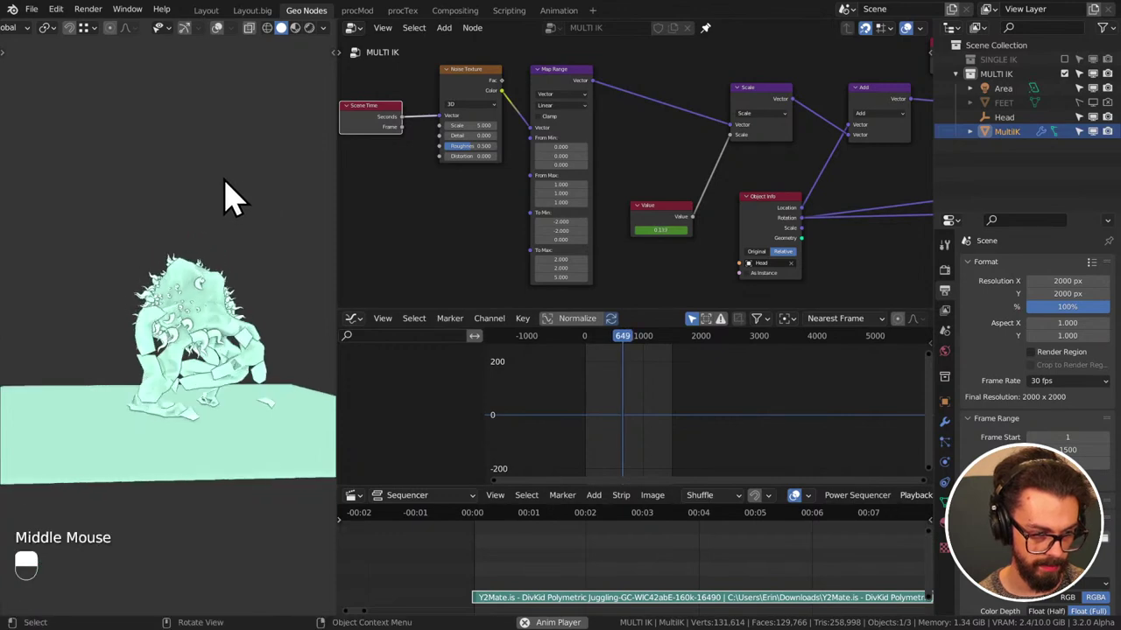
pyautogui.middleClick(253, 202)
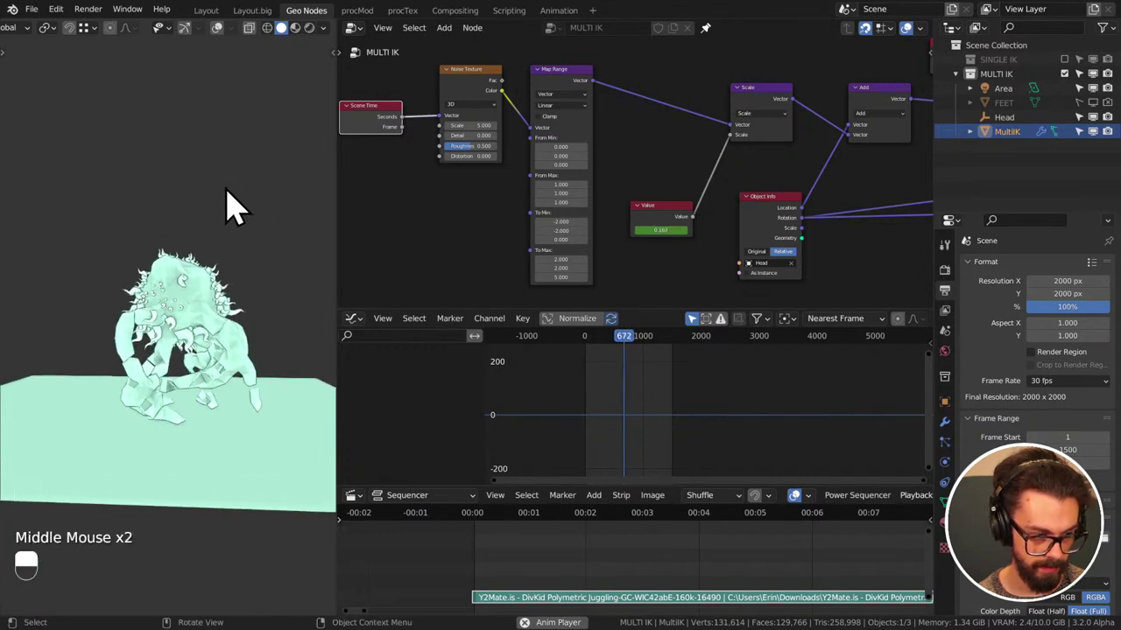
pyautogui.press('ctrl+s')
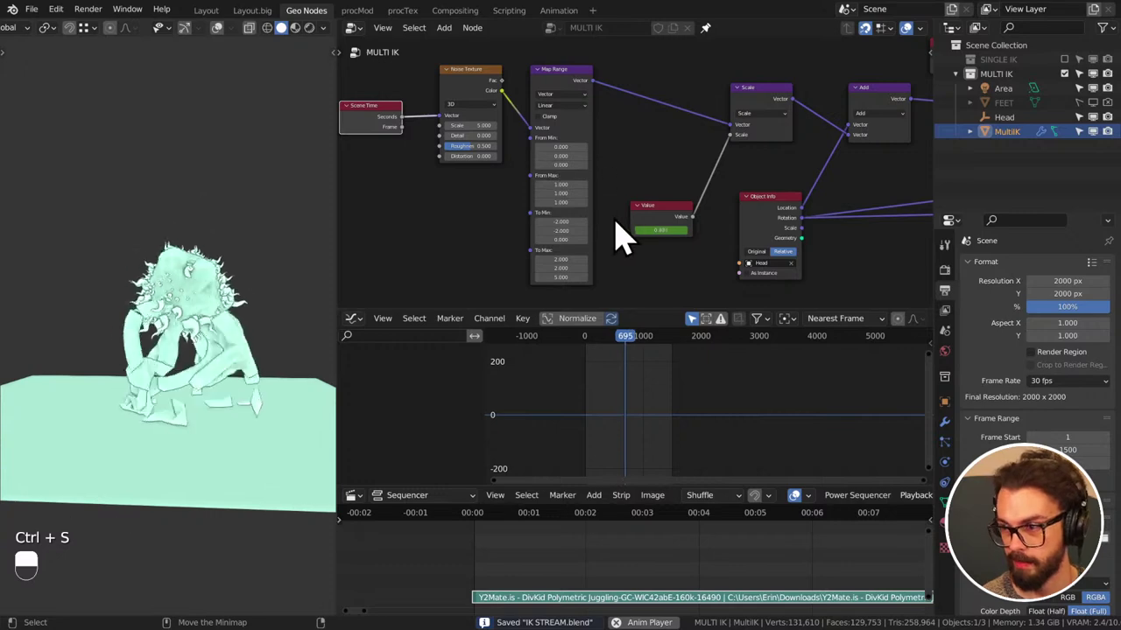
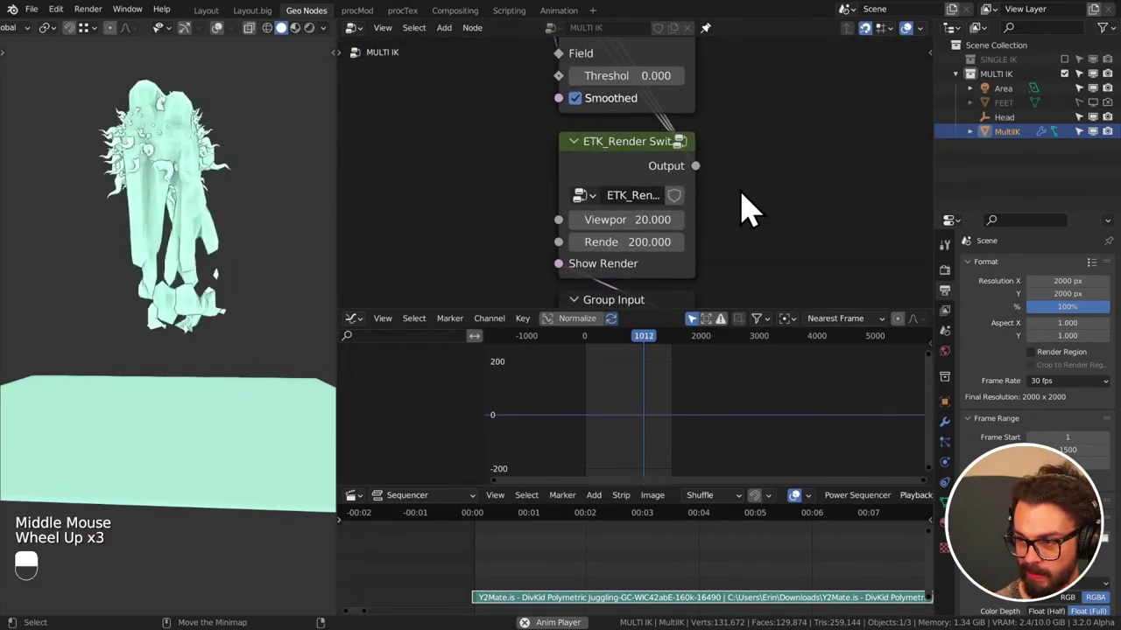
# - Reposition the noise frame and output-end nodes in the MULTI IK tree and save IK STREAM.blend
pyautogui.scroll(-3)
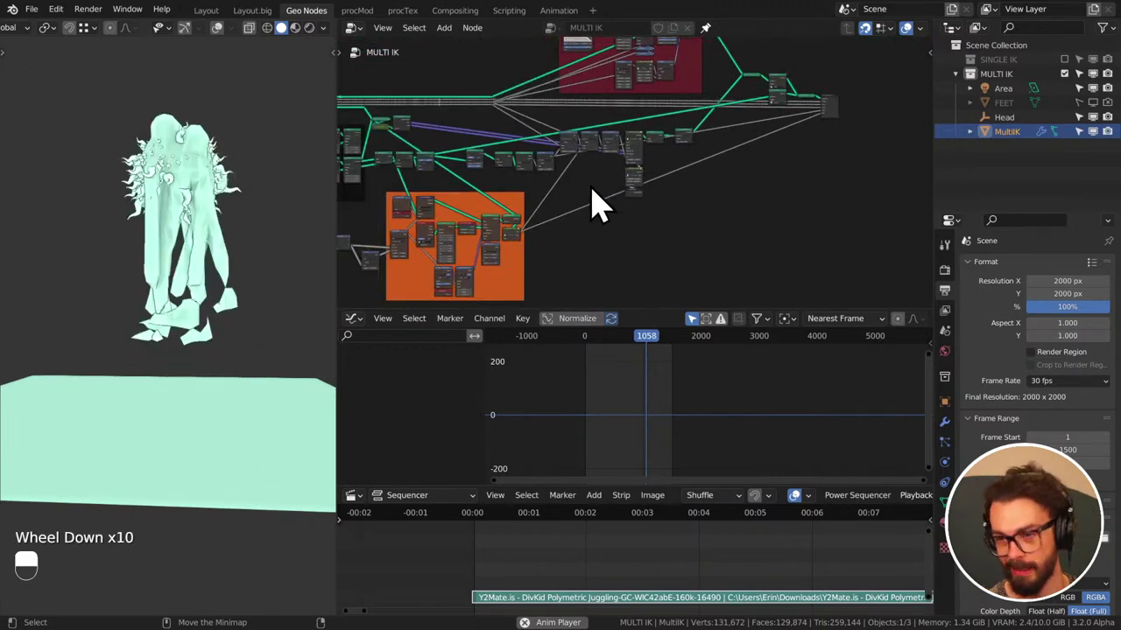
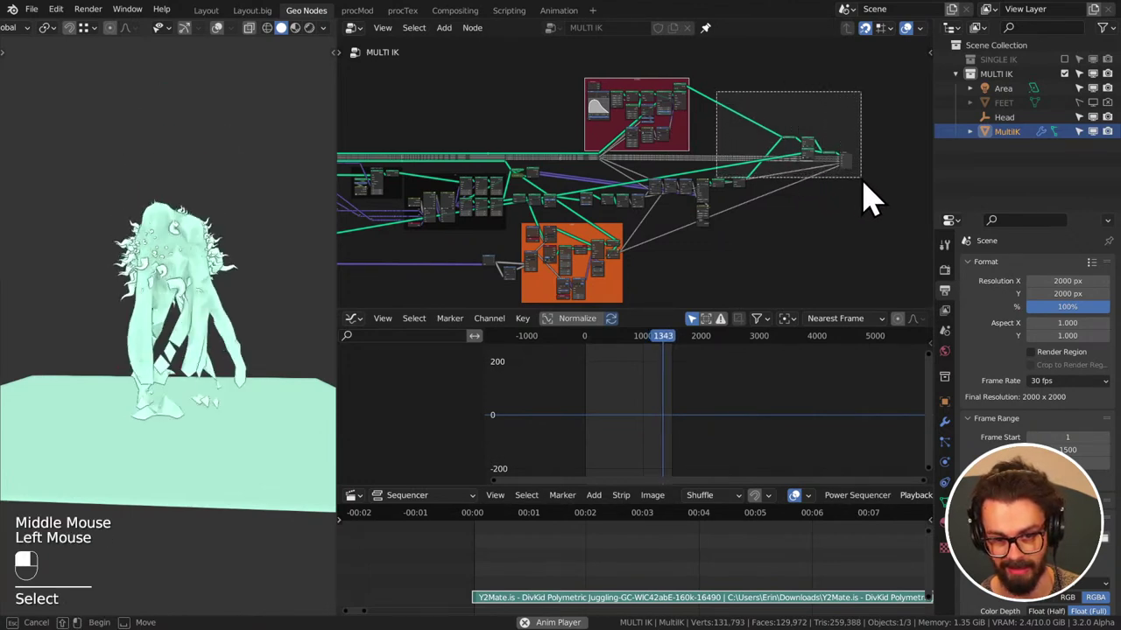
pyautogui.press('g')
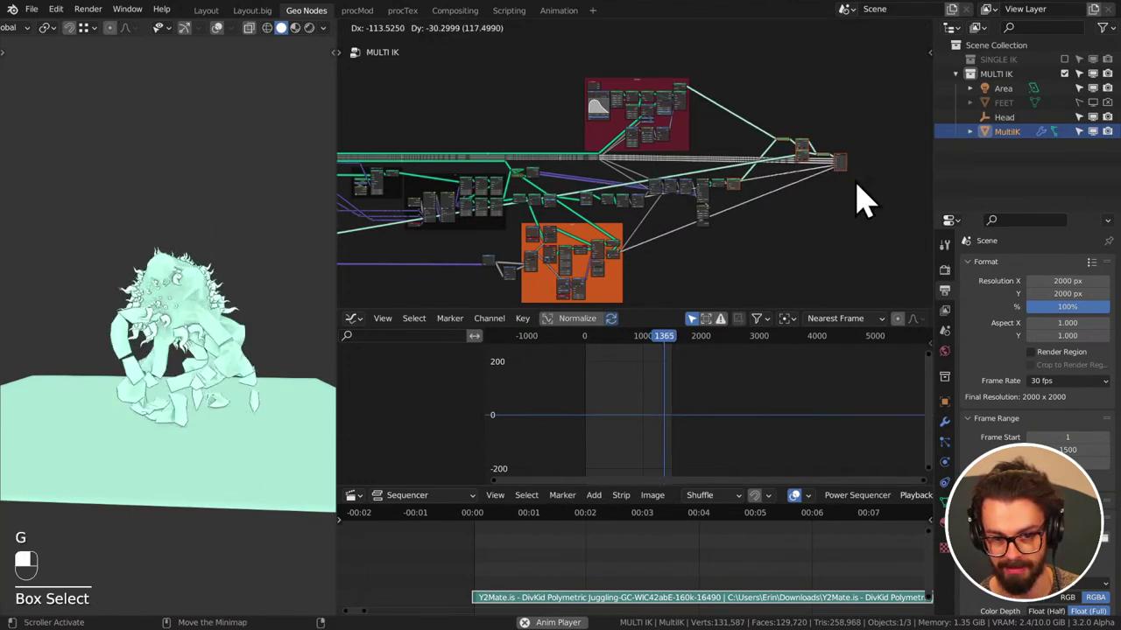
pyautogui.middleClick(866, 208)
pyautogui.click(866, 208)
pyautogui.press('ctrl+s')
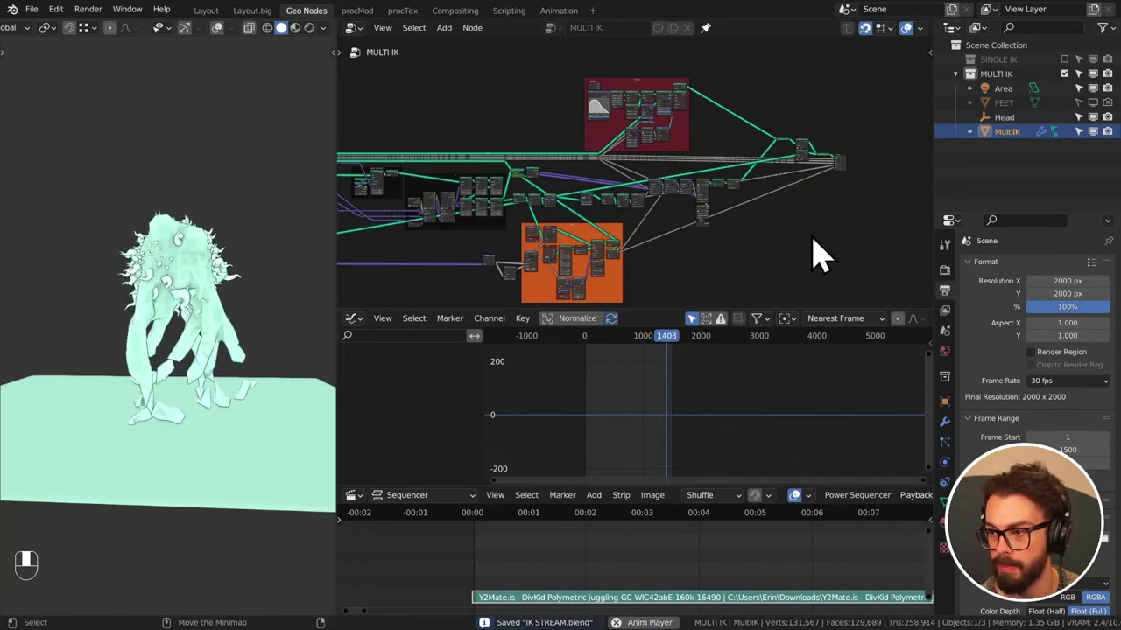
pyautogui.press('ctrl+s')
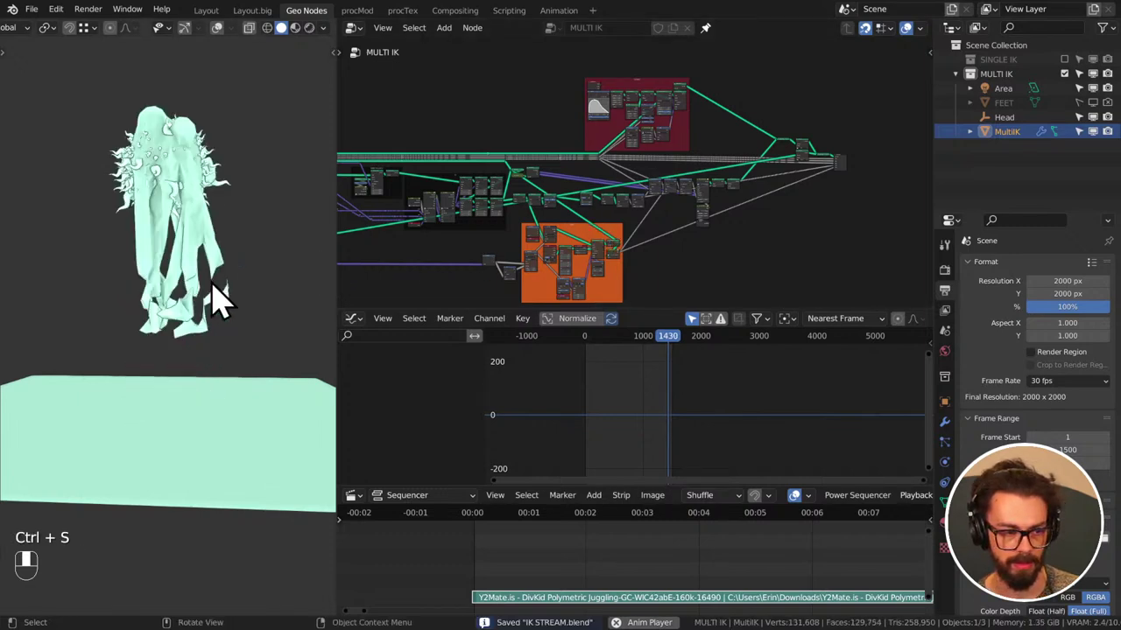
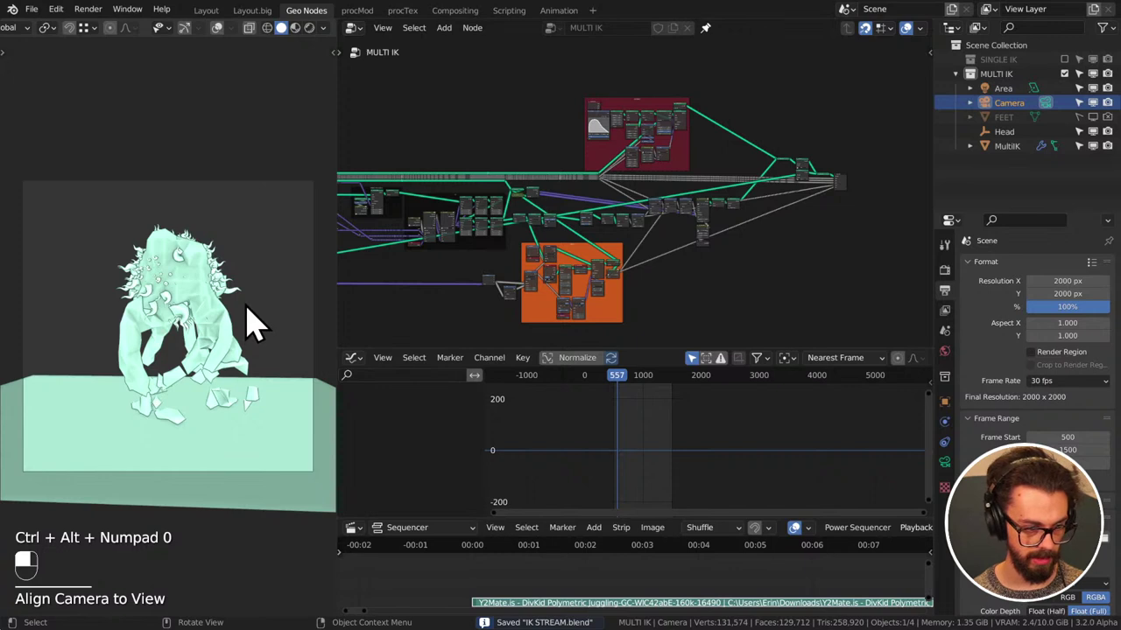
# - Rotate the new camera 90 degrees and look at the scene through it
pyautogui.press('alt+g')
pyautogui.scroll(-3)
pyautogui.press('alt+r')
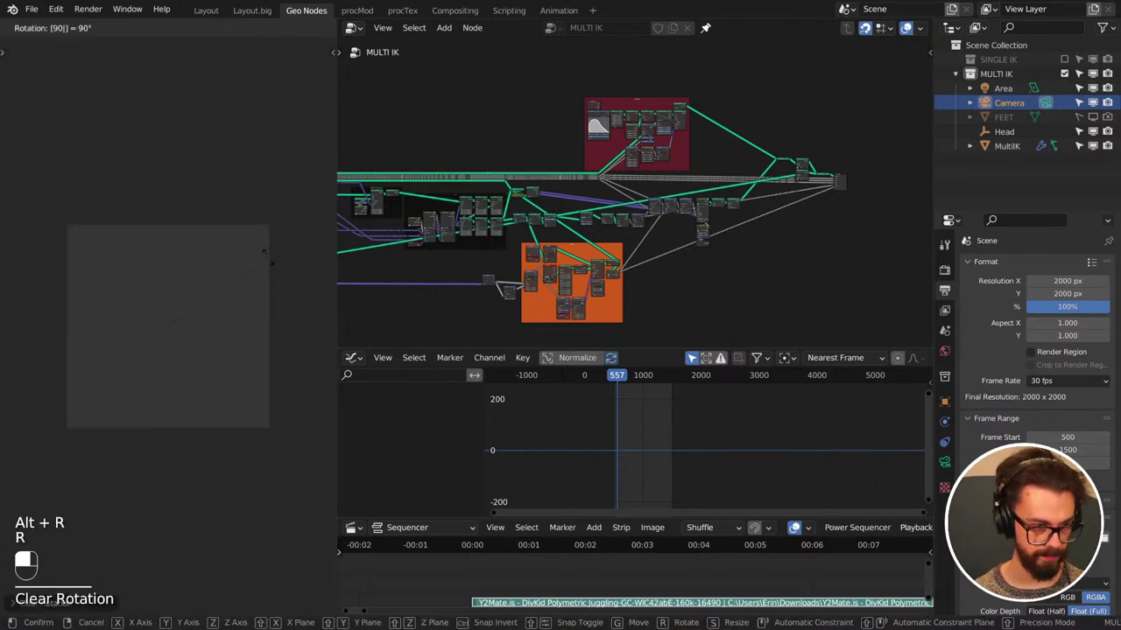
pyautogui.press('g')
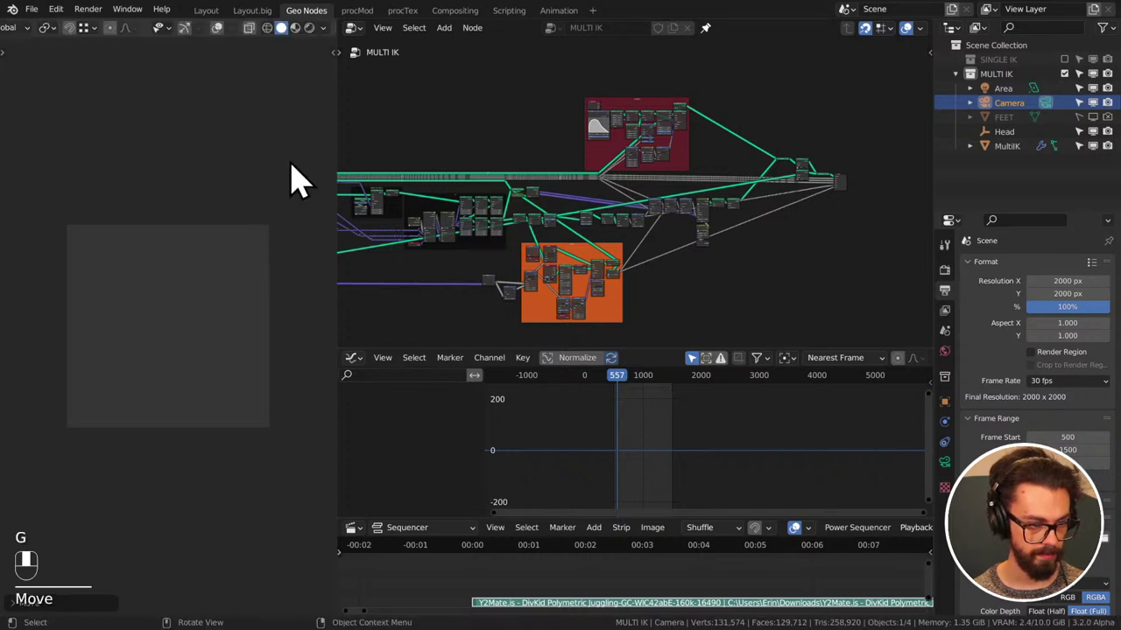
pyautogui.press('g')
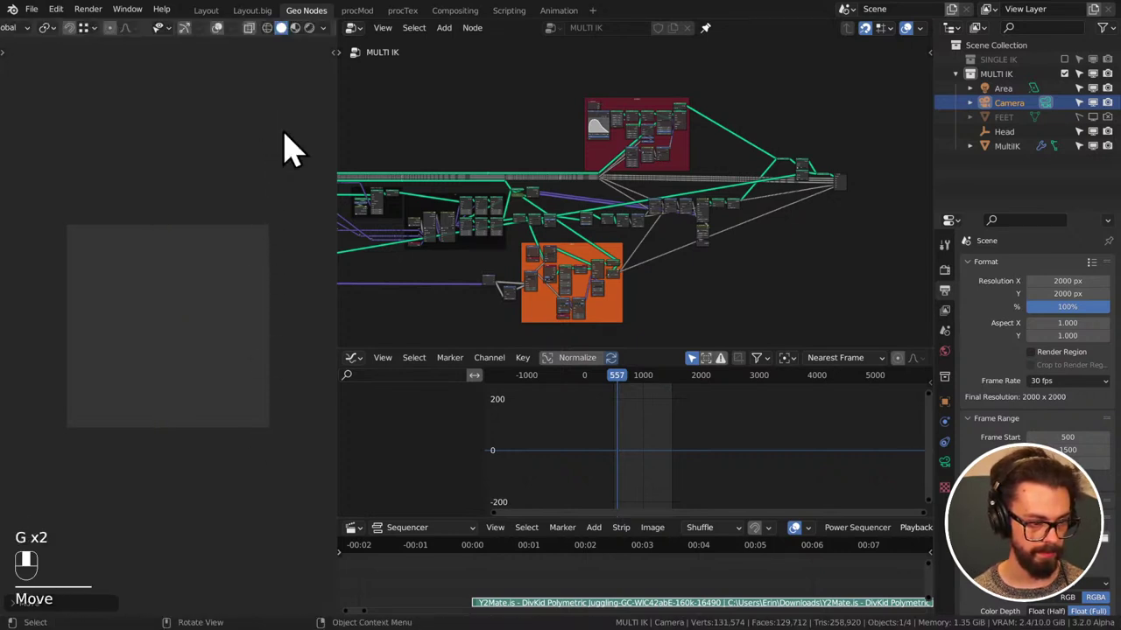
pyautogui.scroll(-3)
pyautogui.press('KP_1')
pyautogui.scroll(3)
pyautogui.press('KP_1')
pyautogui.press('KP_3')
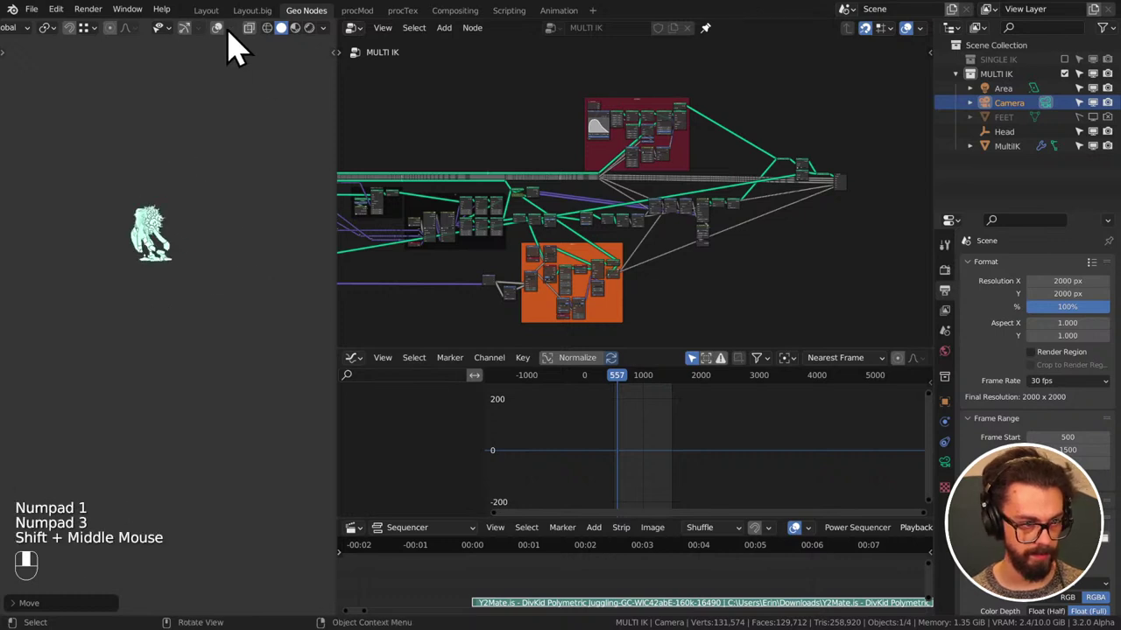
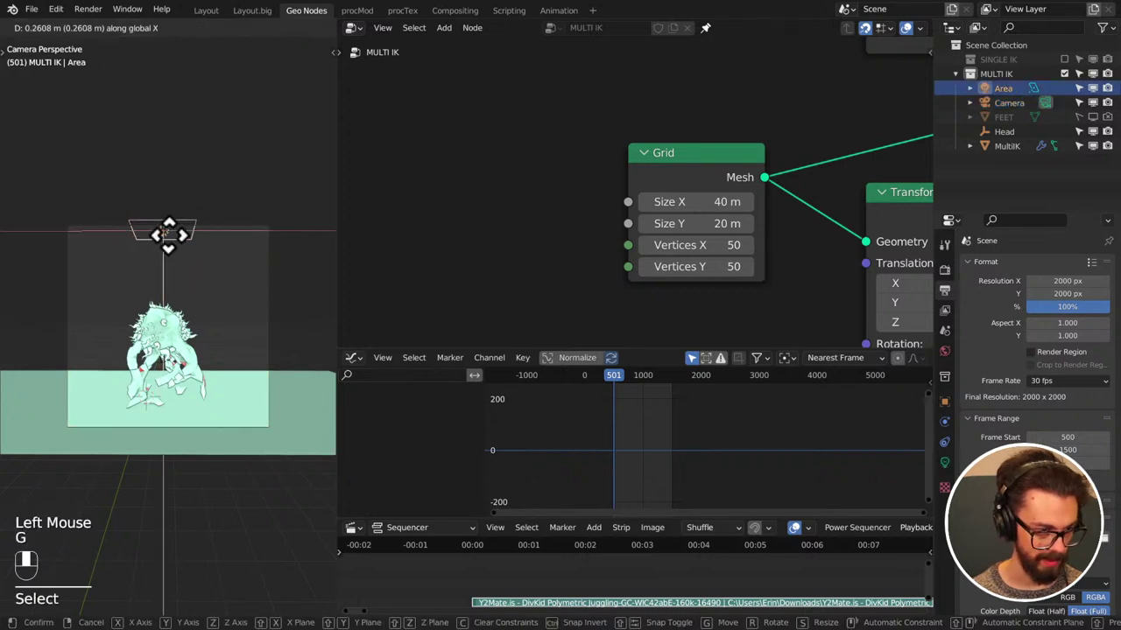
# - Move the Area light along X and stretch it along X to its new size
pyautogui.press('ctrl+s')
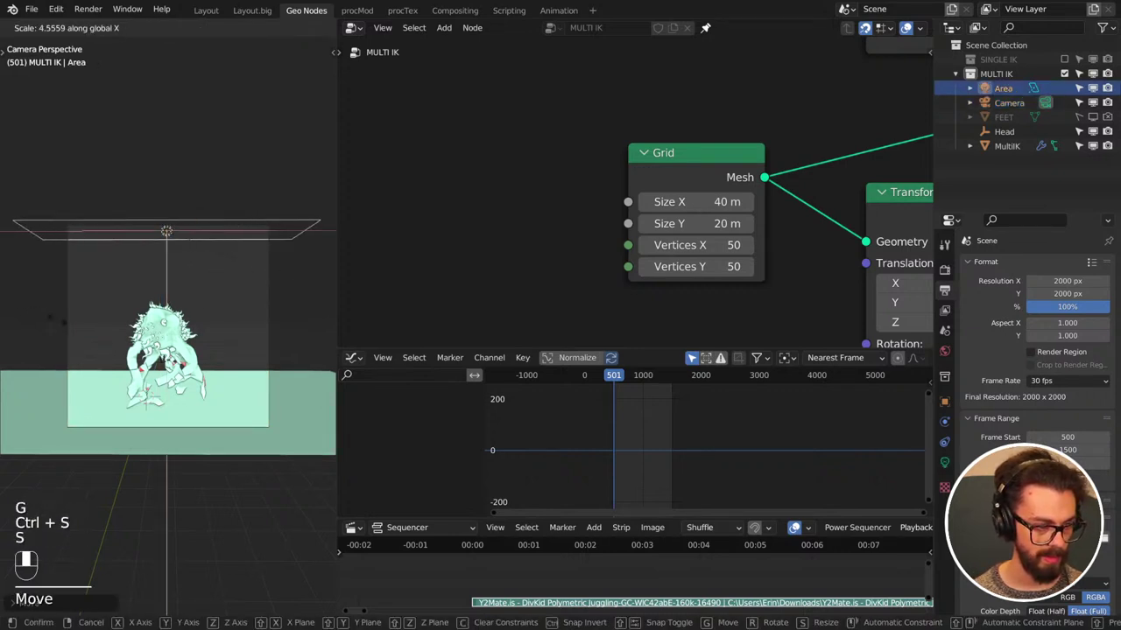
pyautogui.press('ctrl+s')
pyautogui.press('z')
pyautogui.press('z')
pyautogui.scroll(3)
pyautogui.press('ctrl+s')
pyautogui.scroll(3)
pyautogui.scroll(-3)
# - Switch the camera view to Rendered shading to preview the lighting
pyautogui.scroll(-3)
pyautogui.scroll(-3)
pyautogui.scroll(-3)
pyautogui.moveTo(242, 45); pyautogui.dragTo(538, 242)
pyautogui.press('ctrl+s')
pyautogui.scroll(-3)
pyautogui.press('ctrl+s')
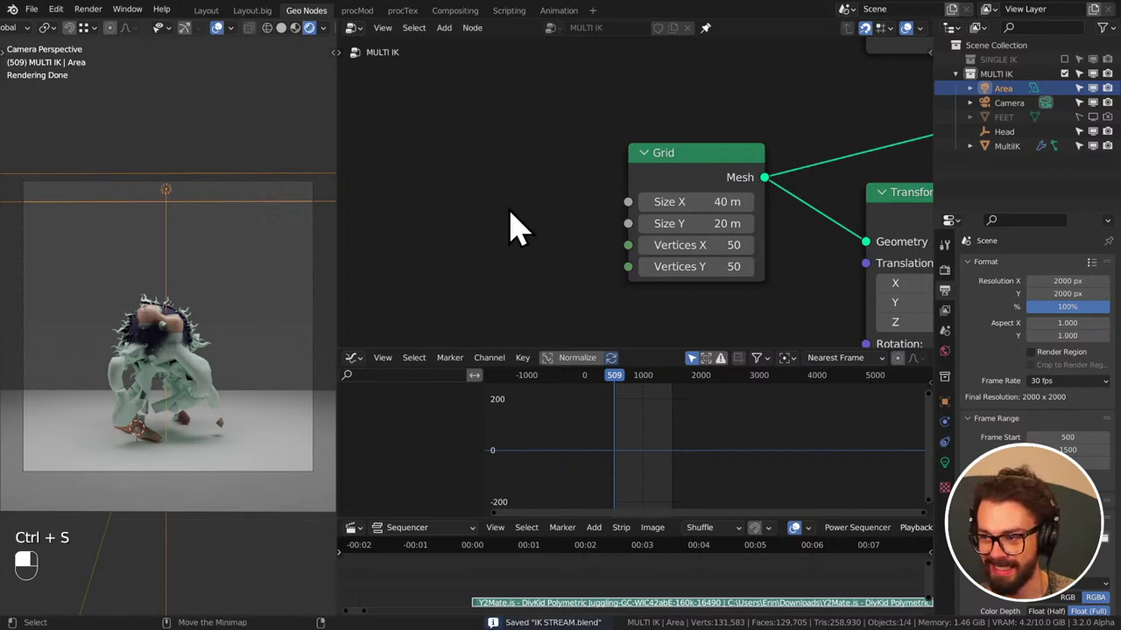
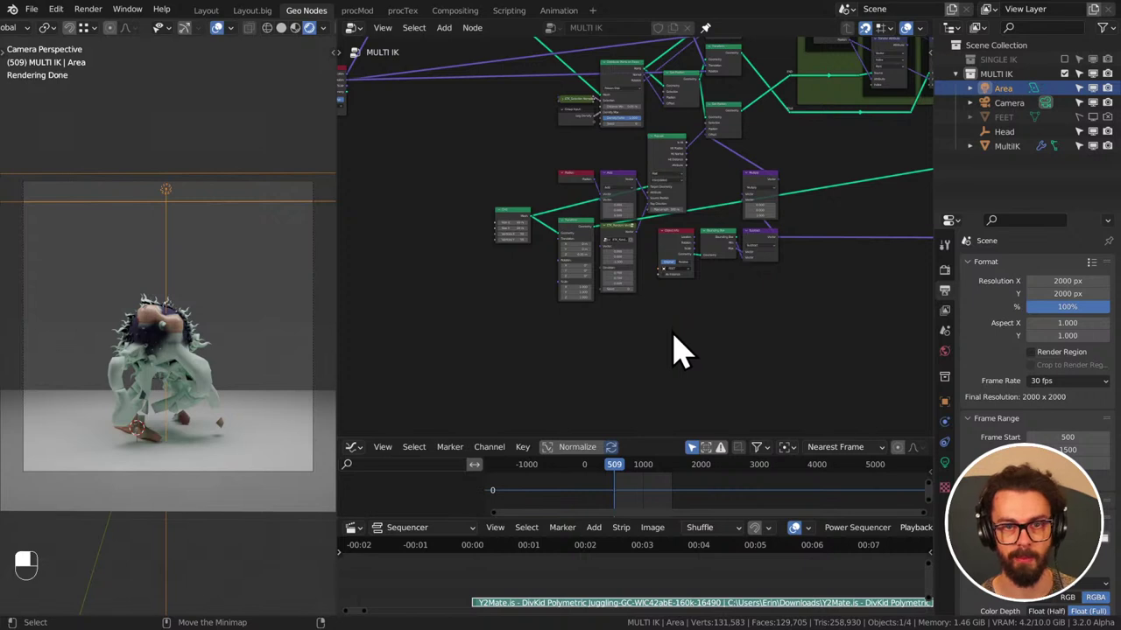
# - Set the MultiIK modifier's Show Render to 1 once the camera-view render finishes
pyautogui.scroll(-3)
pyautogui.middleClick(734, 335)
pyautogui.press('ctrl+s')
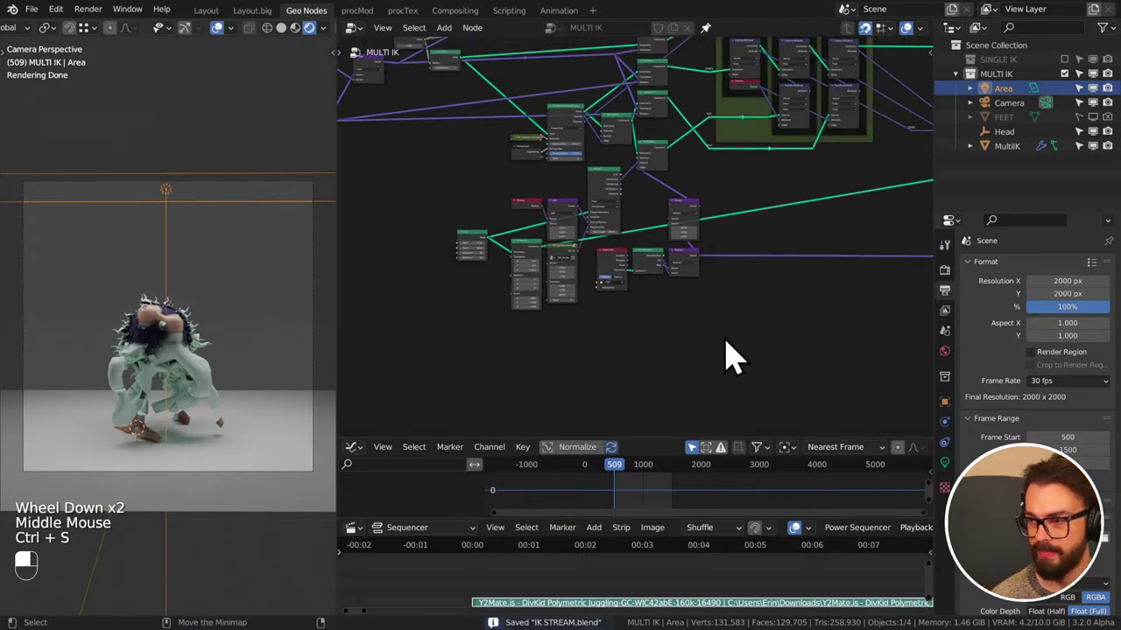
pyautogui.click(740, 353)
pyautogui.click(648, 274)
pyautogui.press('g')
pyautogui.click(724, 300)
pyautogui.press('ctrl+s')
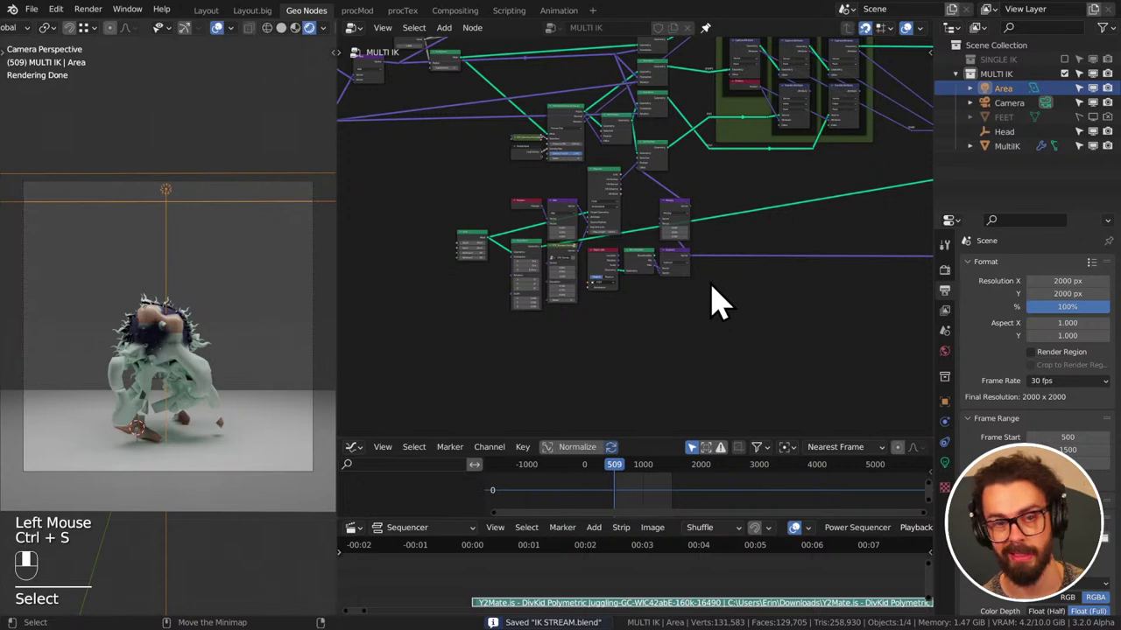
pyautogui.press('ctrl+s')
# - Make further adjustments between the viewport and side panels, saving the file
pyautogui.moveTo(722, 301); pyautogui.dragTo(1013, 154)
pyautogui.press('ctrl+s')
pyautogui.click(1013, 154)
pyautogui.moveTo(1013, 154); pyautogui.dragTo(193, 343)
pyautogui.click(193, 343)
pyautogui.moveTo(194, 342); pyautogui.dragTo(1102, 372)
pyautogui.moveTo(1102, 372); pyautogui.dragTo(270, 331)
pyautogui.press('ctrl+s')
pyautogui.middleClick(271, 331)
pyautogui.press('ctrl+s')
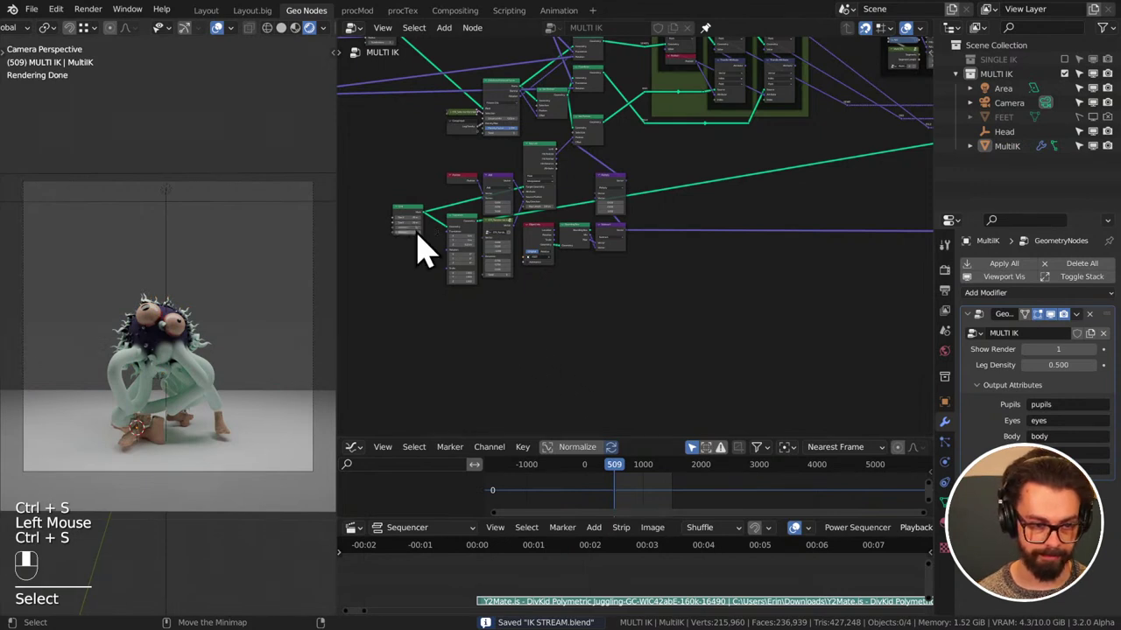
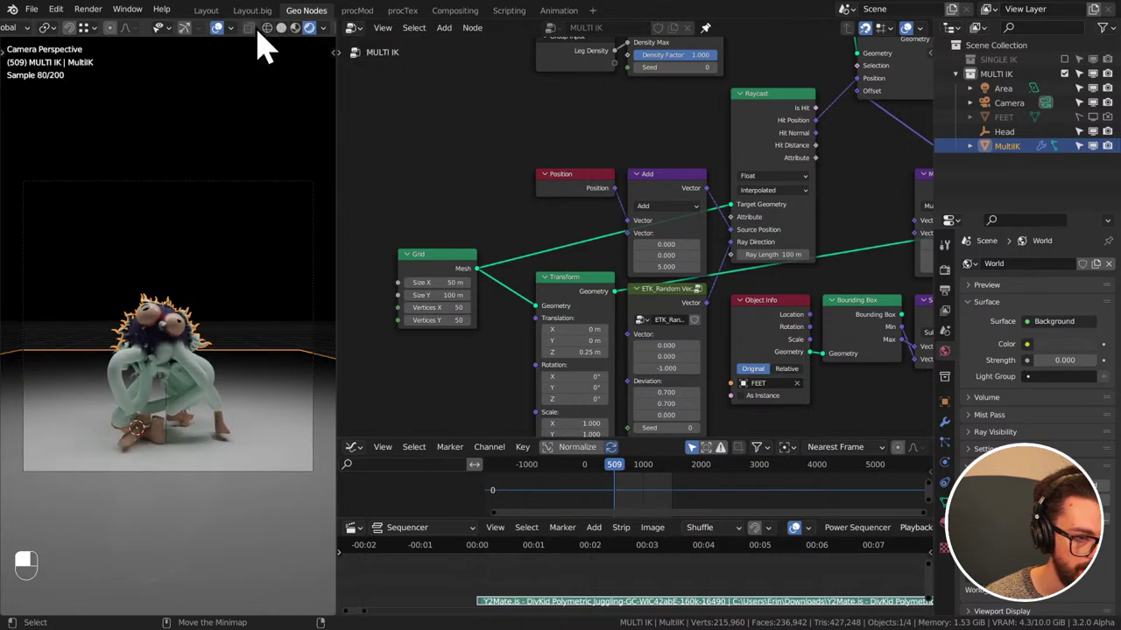
# - Box-select in the viewport and save the blend file
pyautogui.click(226, 46)
pyautogui.moveTo(226, 46); pyautogui.dragTo(419, 361)
pyautogui.press('ctrl+s')
pyautogui.press('ctrl+s')
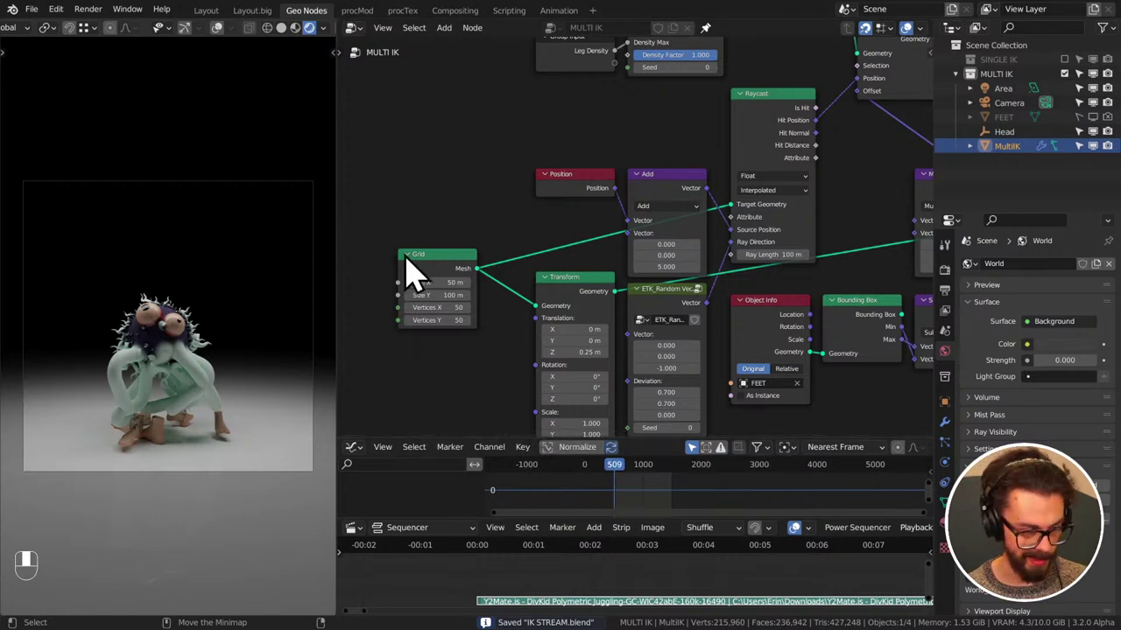
pyautogui.press('ctrl+s')
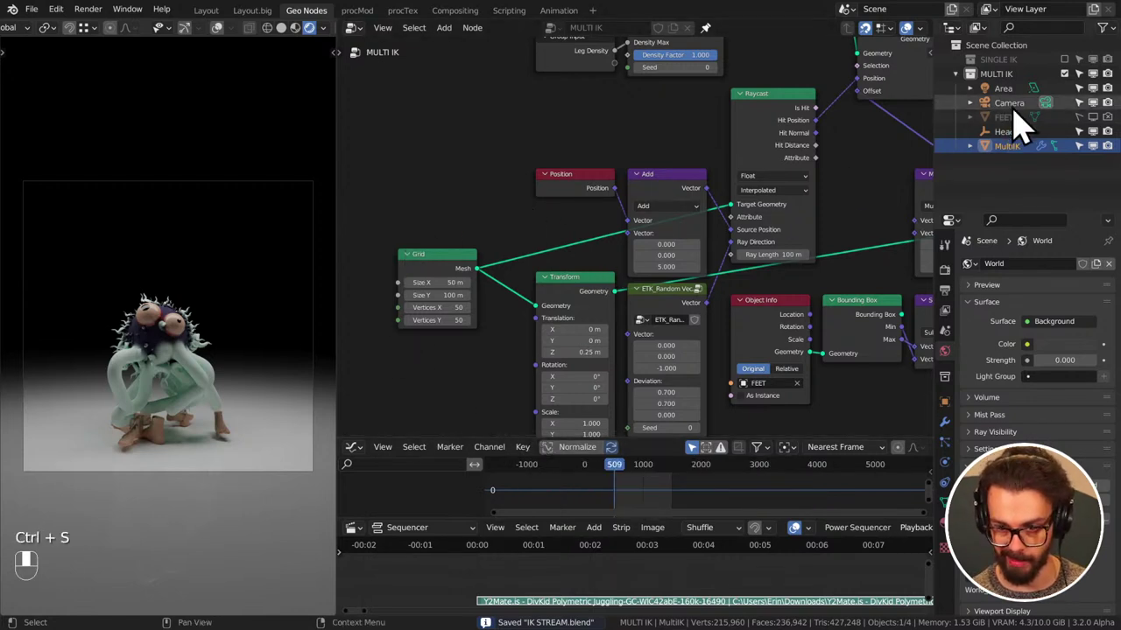
# - Move the Camera out of MULTI IK into a new collection named Camera and save
pyautogui.click(1025, 121)
pyautogui.moveTo(1015, 121); pyautogui.dragTo(1023, 201)
pyautogui.press('ctrl+s')
pyautogui.moveTo(1013, 189); pyautogui.dragTo(867, 279)
pyautogui.click(1017, 169)
pyautogui.moveTo(1017, 168); pyautogui.dragTo(1020, 166)
pyautogui.press('ctrl+s')
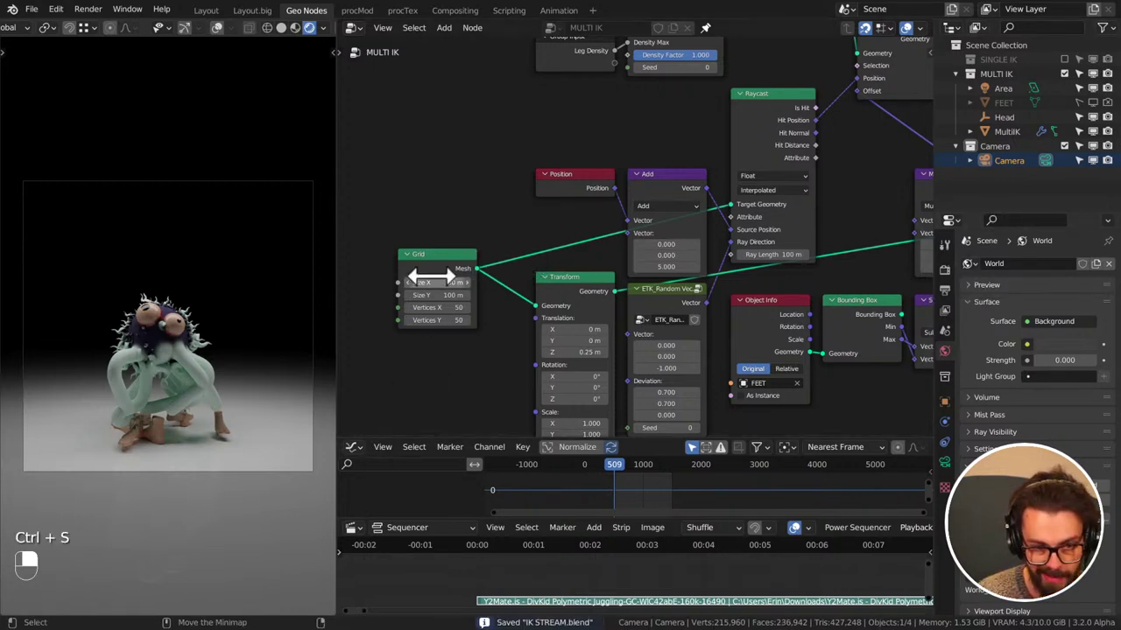
pyautogui.press('ctrl+s')
pyautogui.click(718, 45)
pyautogui.press('ctrl+s')
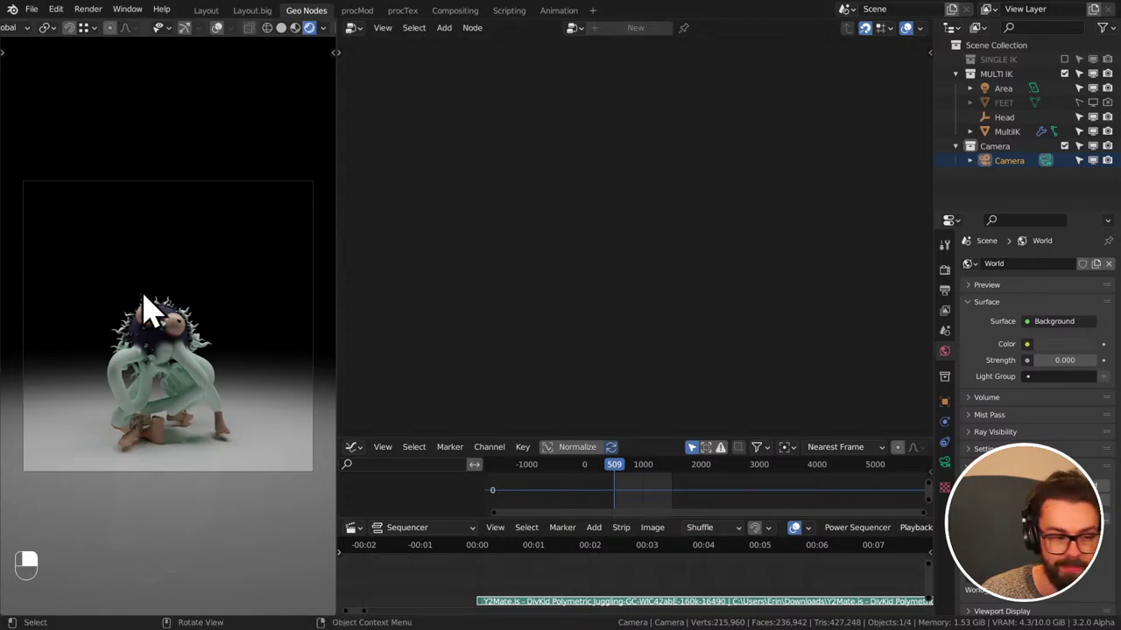
# - Bring up the Shift+A add-object list to insert a plane
pyautogui.press('shift+a')
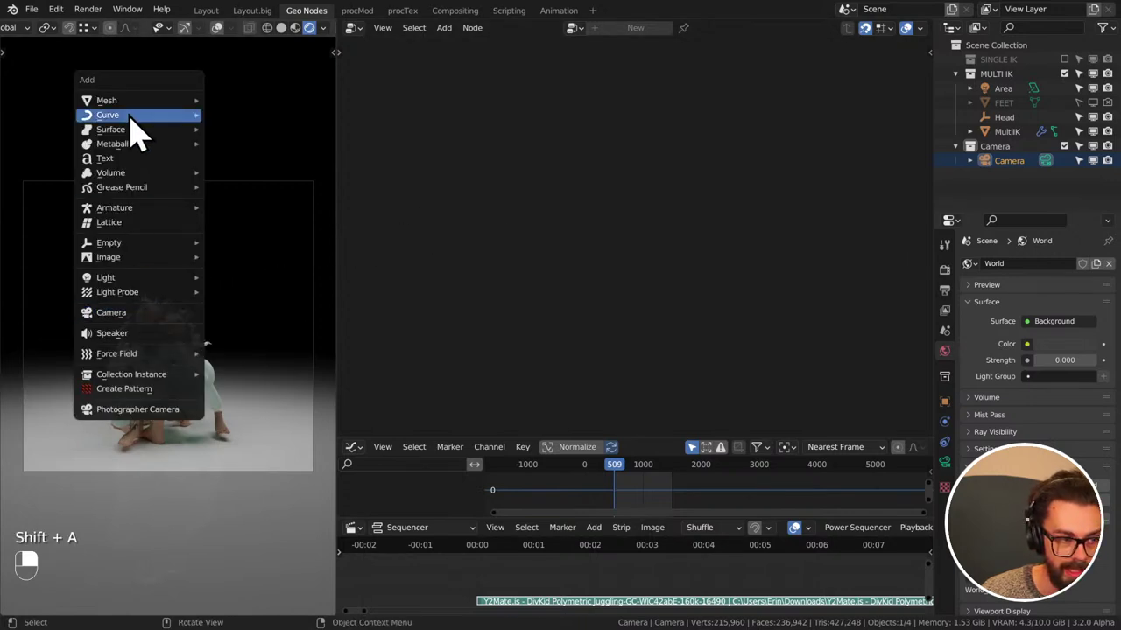
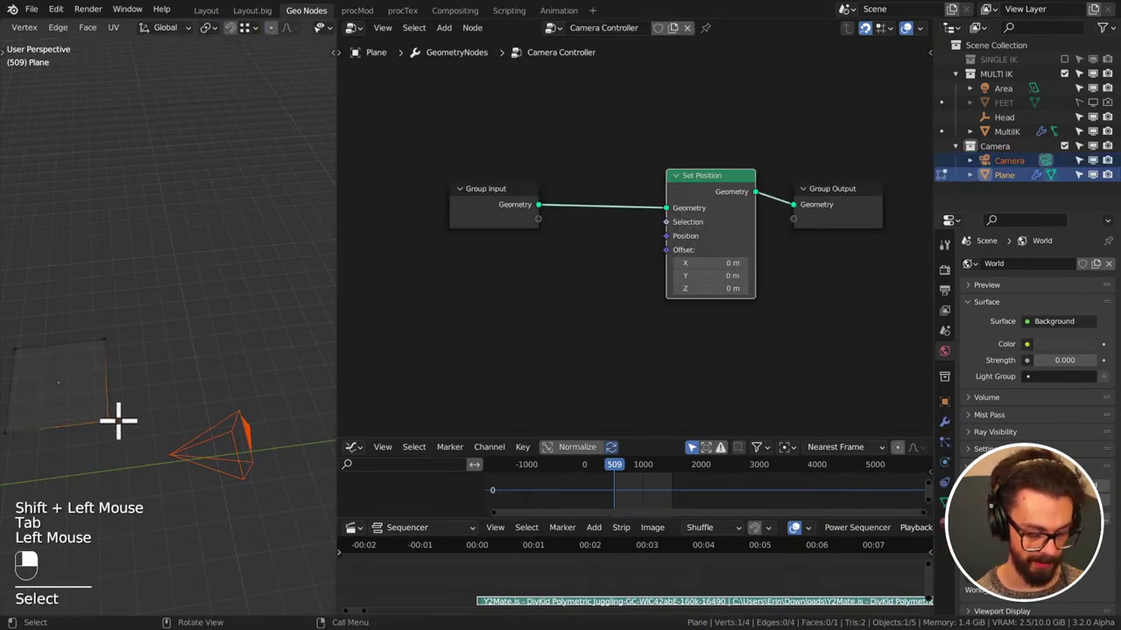
# - Return to Object Mode and keyframe the plane's Set Position offset values ready for a sound bake
pyautogui.press('ctrl+p')
pyautogui.press('Tab')
pyautogui.press('g')
pyautogui.click(123, 400)
pyautogui.doubleClick(121, 397)
pyautogui.middleClick(132, 400)
pyautogui.press('g')
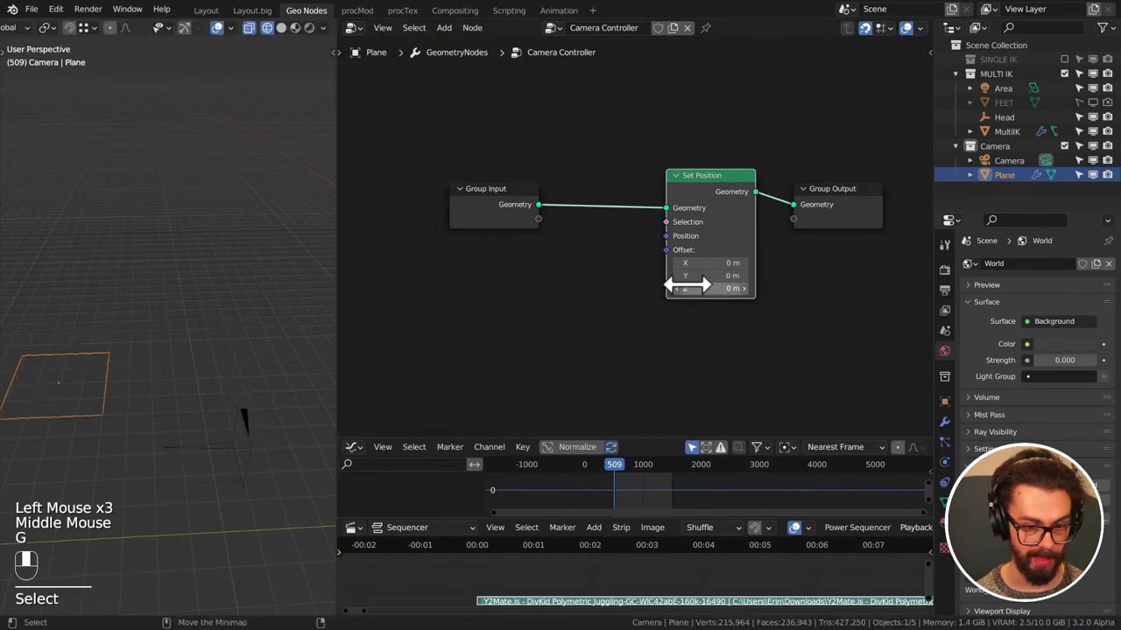
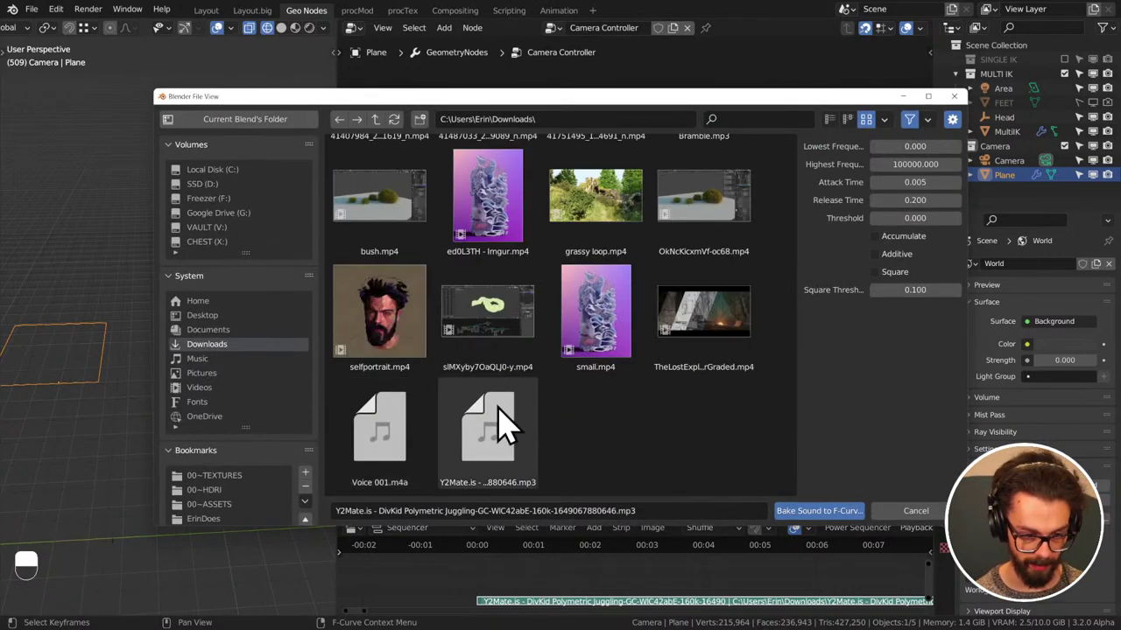
# - Enlarge the Graph Editor, select the offset X/Y/Z curves and start Bake Sound to F-Curves for the Z offset
pyautogui.moveTo(501, 431); pyautogui.dragTo(529, 366)
pyautogui.press('ctrl+z')
pyautogui.click(529, 366)
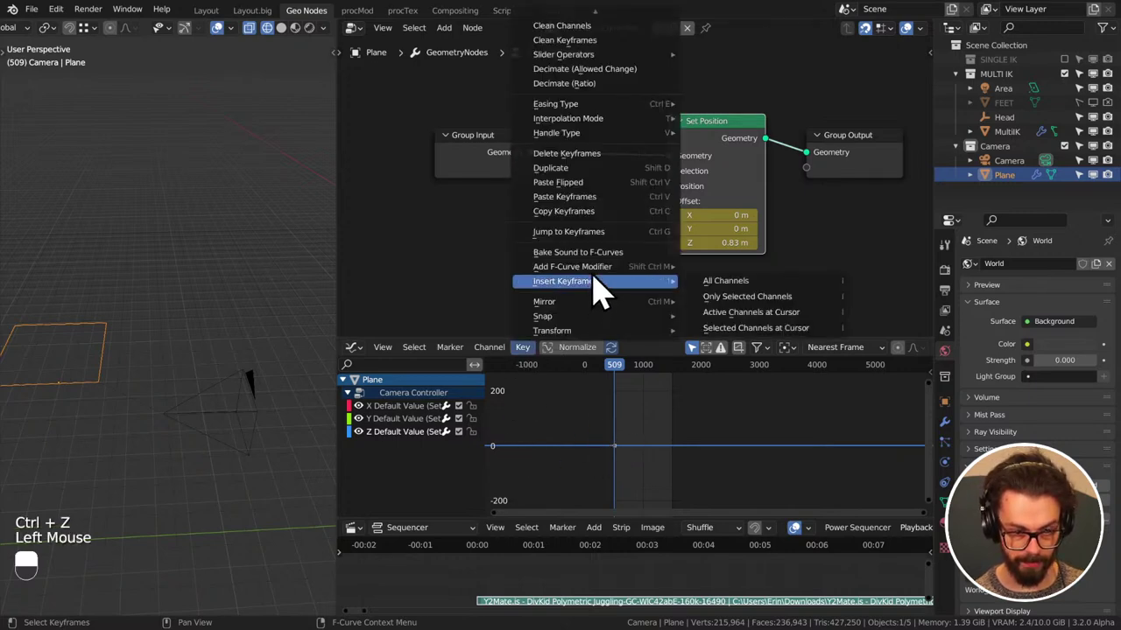
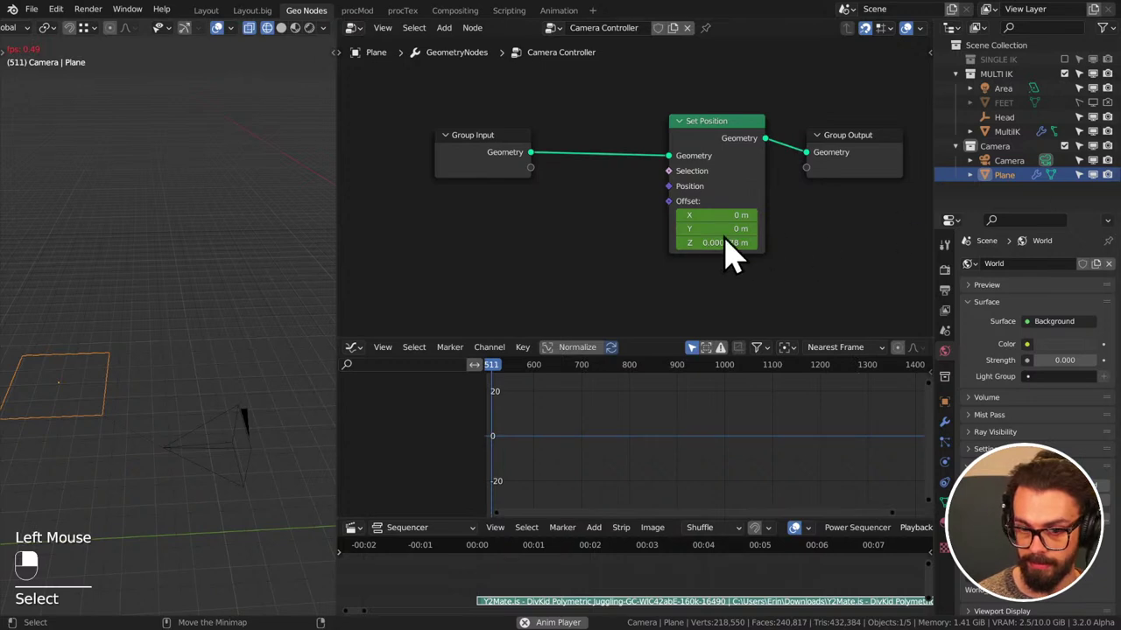
# - Make MultiIK the active object so its MULTI IK node group shows in the editor
pyautogui.click(583, 262)
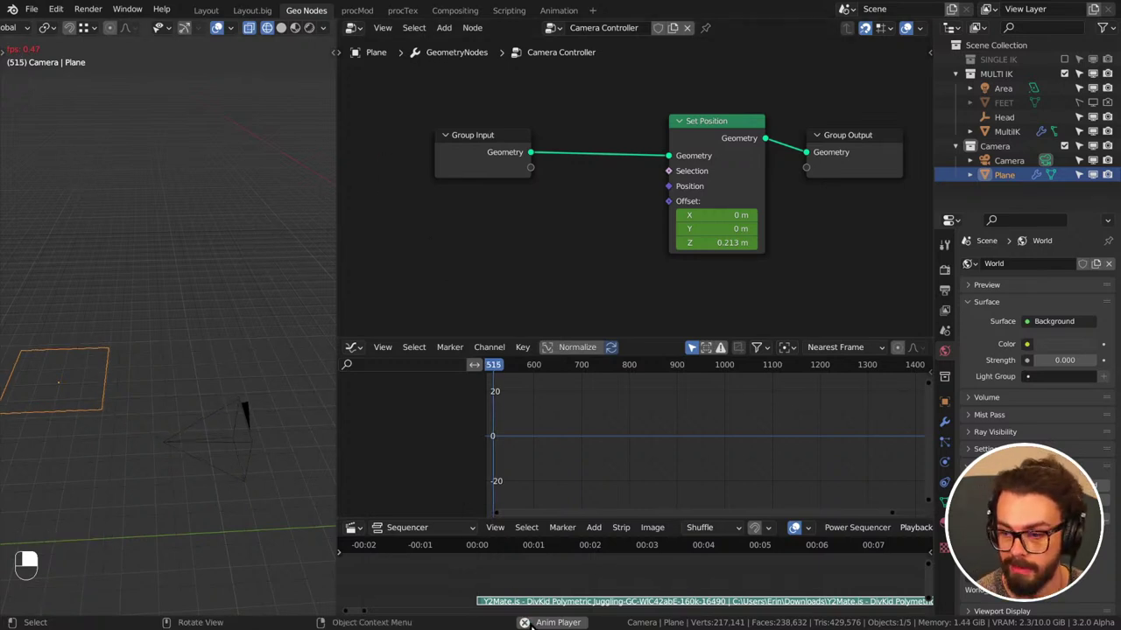
pyautogui.moveTo(714, 416); pyautogui.dragTo(1019, 139)
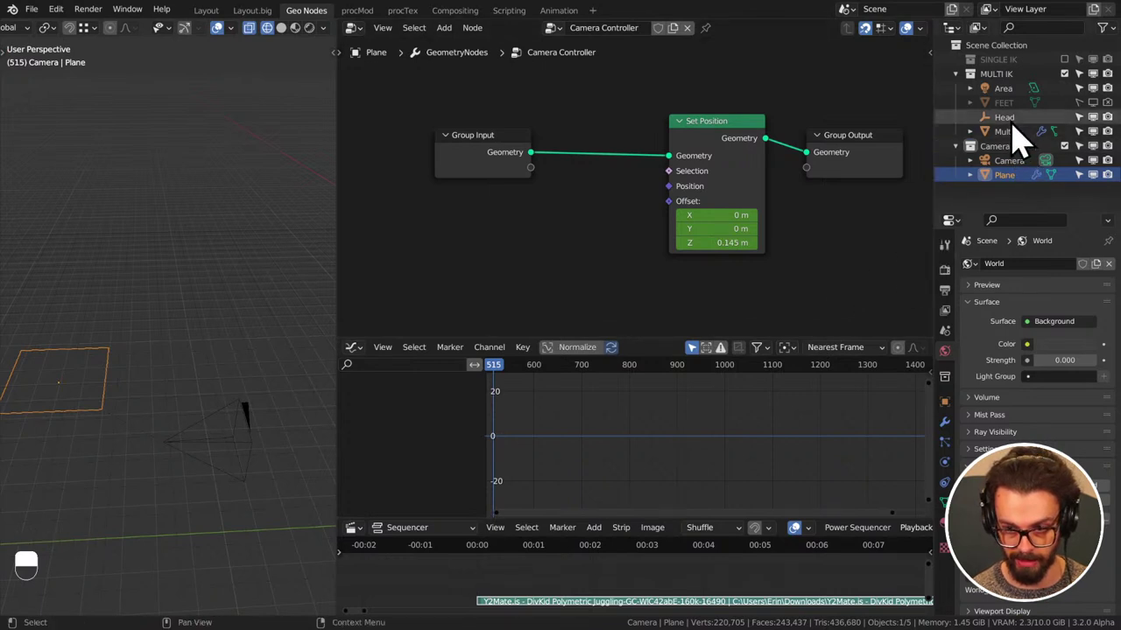
pyautogui.moveTo(1019, 149); pyautogui.dragTo(960, 446)
pyautogui.moveTo(960, 446); pyautogui.dragTo(1034, 371)
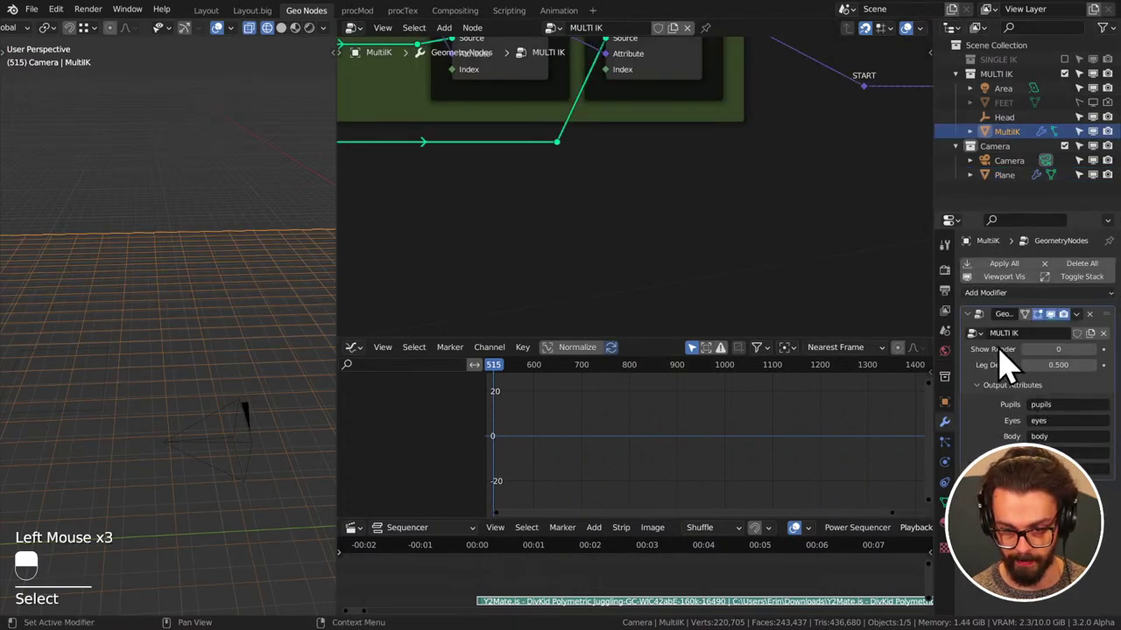
# - Save IK STREAM.blend with the baked plane offset
pyautogui.click(775, 290)
pyautogui.press('ctrl+s')
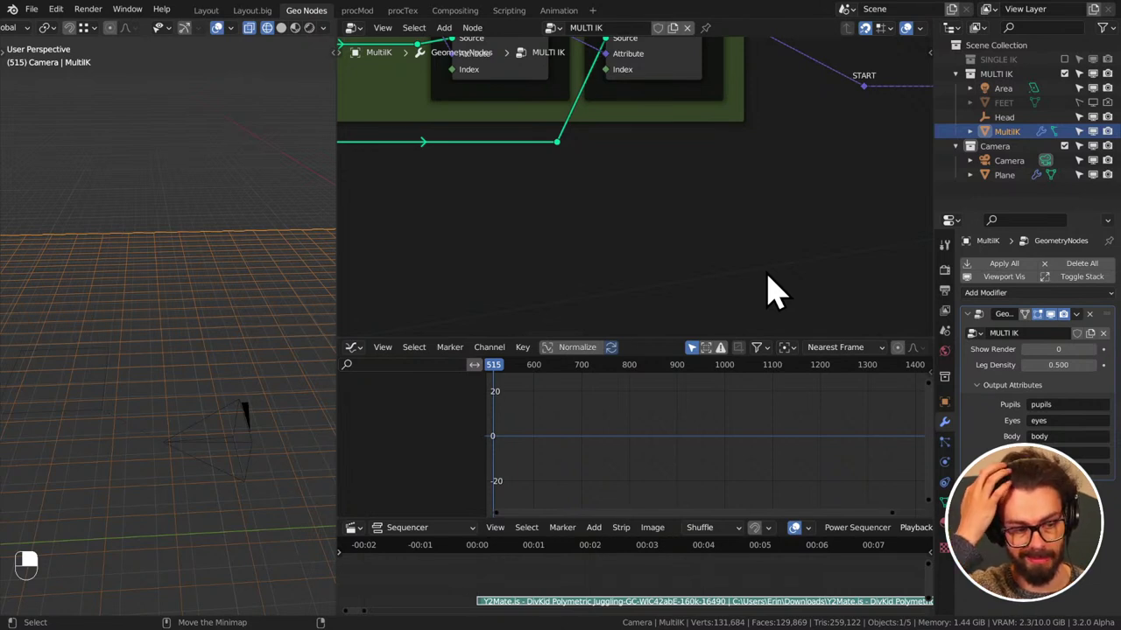
pyautogui.press('ctrl+s')
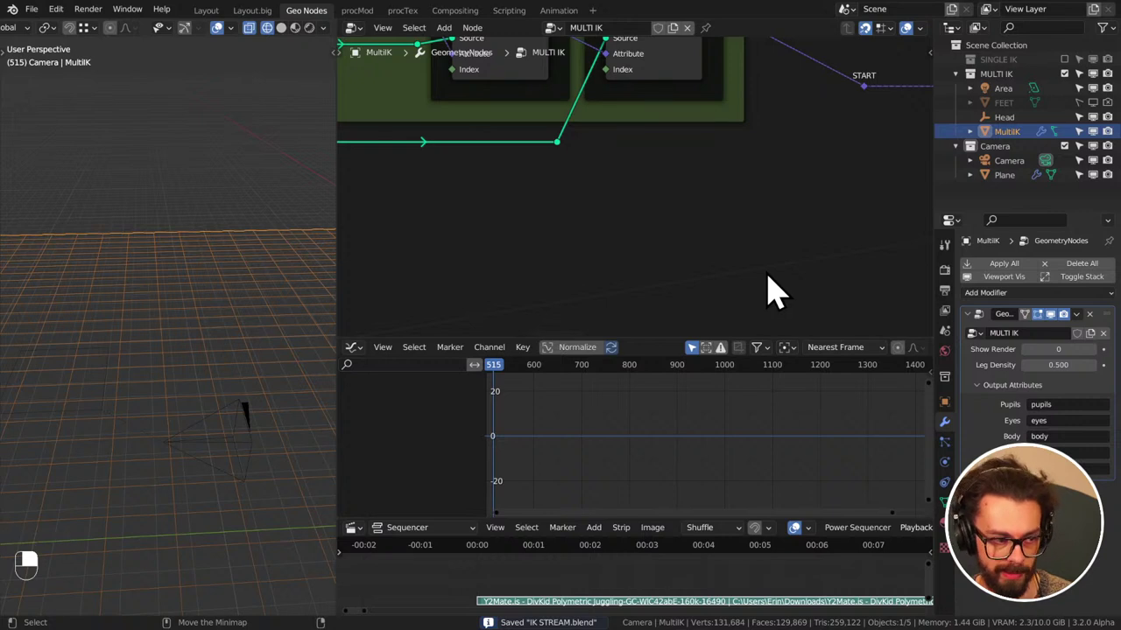
pyautogui.press('ctrl+s')
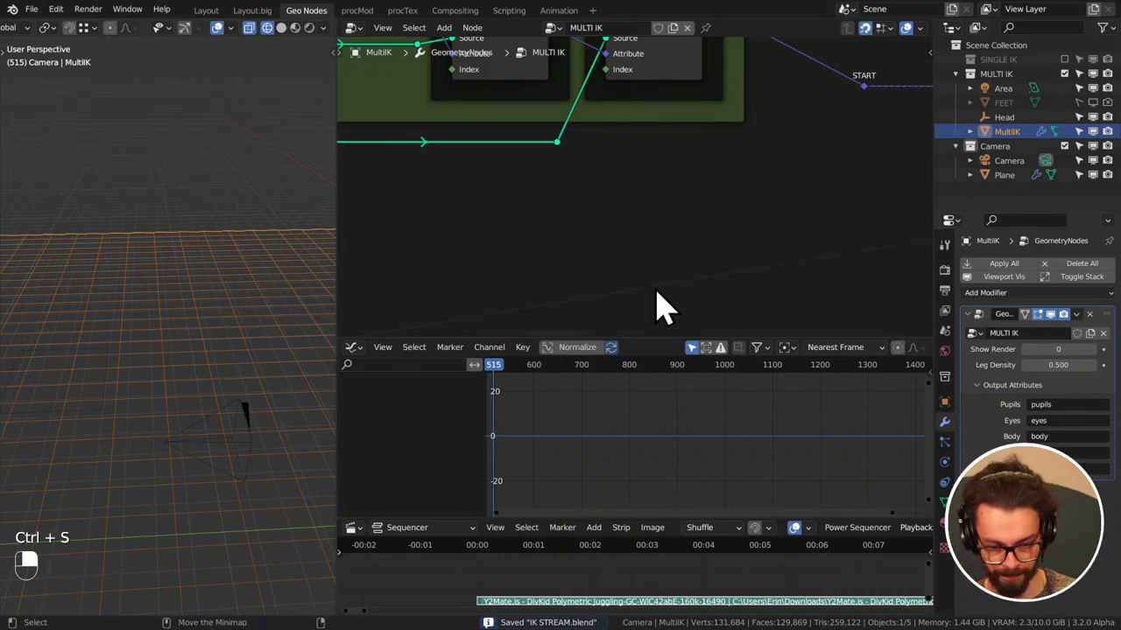
# - Play the animation from frame 515 through the camera view
pyautogui.moveTo(212, 282); pyautogui.dragTo(204, 233)
pyautogui.middleClick(205, 261)
pyautogui.press('shift+space')
pyautogui.press('KP_0')
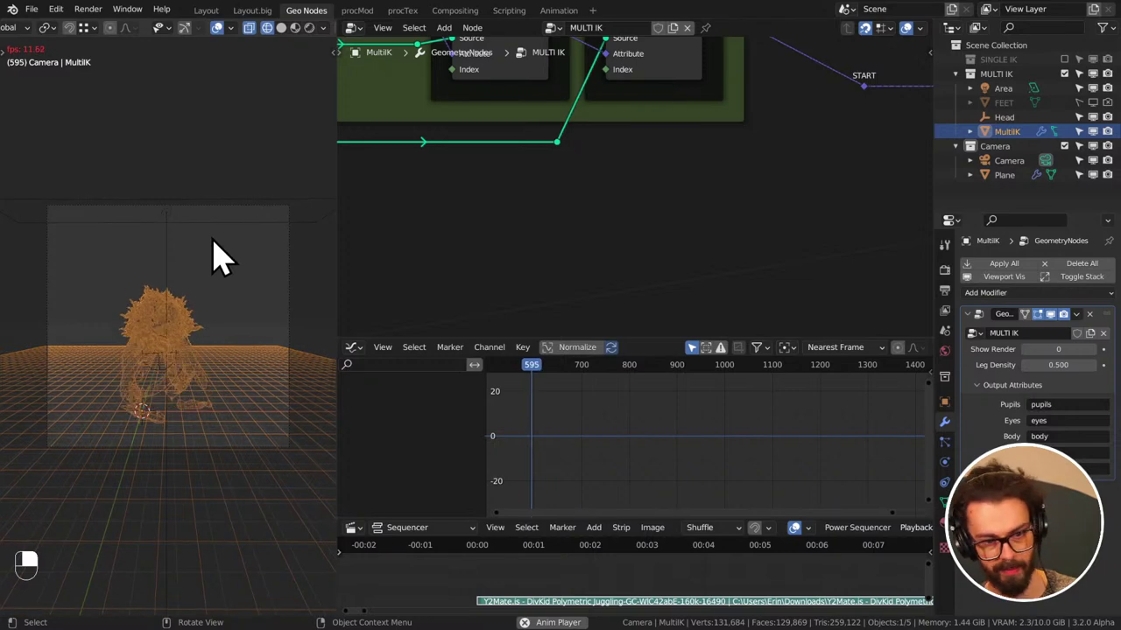
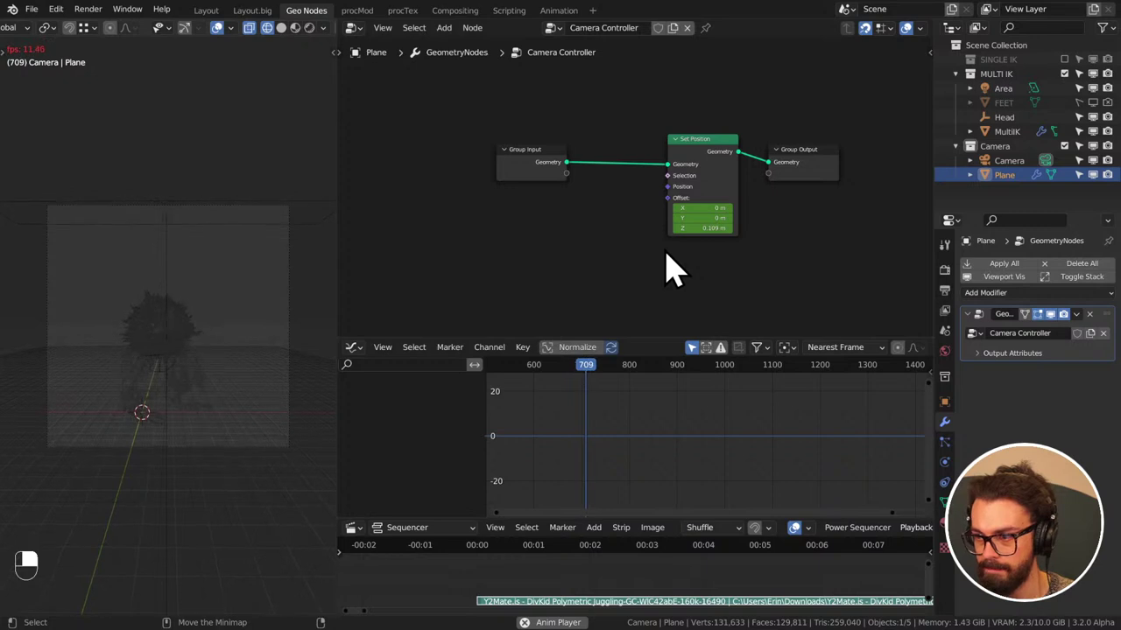
# - Stop playback at frame 719 and save the file again
pyautogui.press('shift+space')
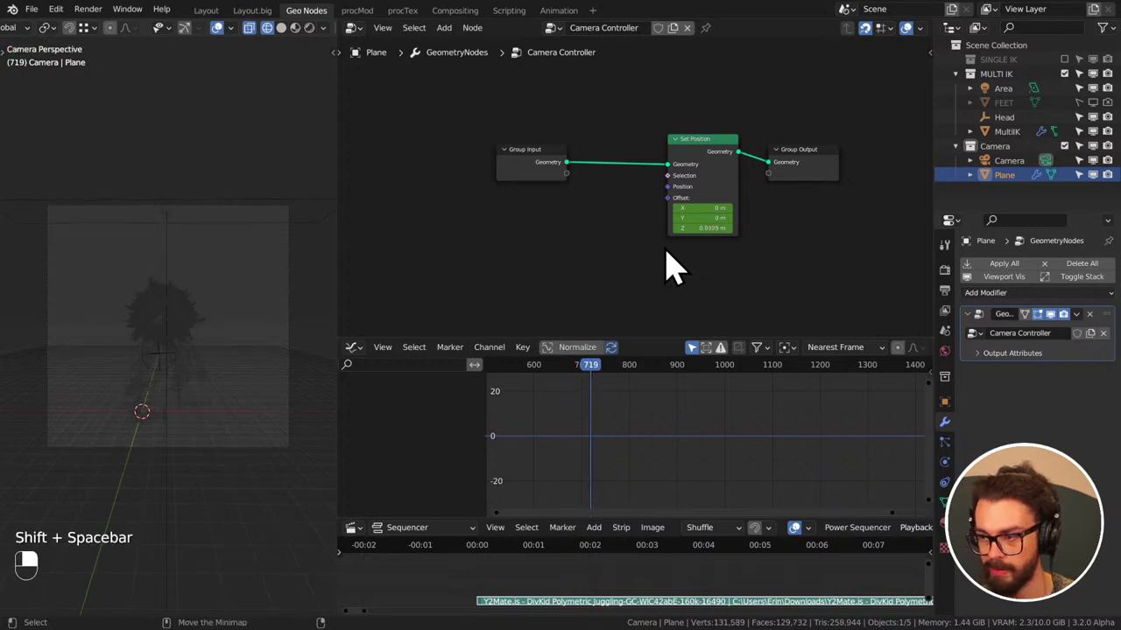
pyautogui.press('ctrl+s')
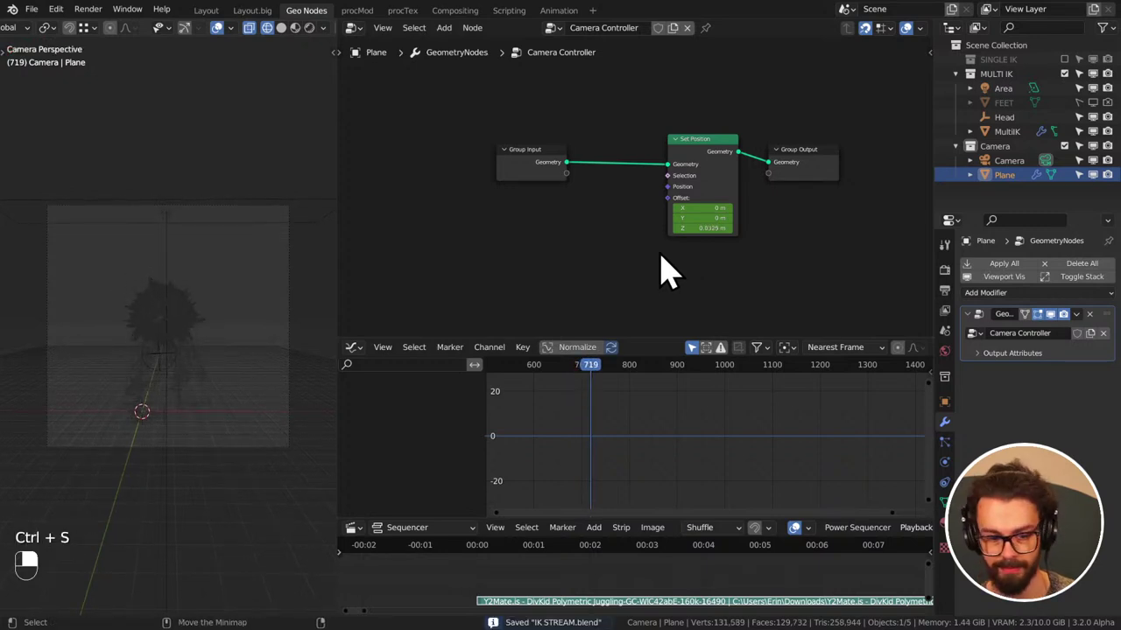
pyautogui.click(705, 212)
pyautogui.click(718, 167)
# - Add a Combine XYZ node to feed the Set Position offset socket
pyautogui.press('a')
pyautogui.press('x')
pyautogui.click(432, 426)
pyautogui.press('x')
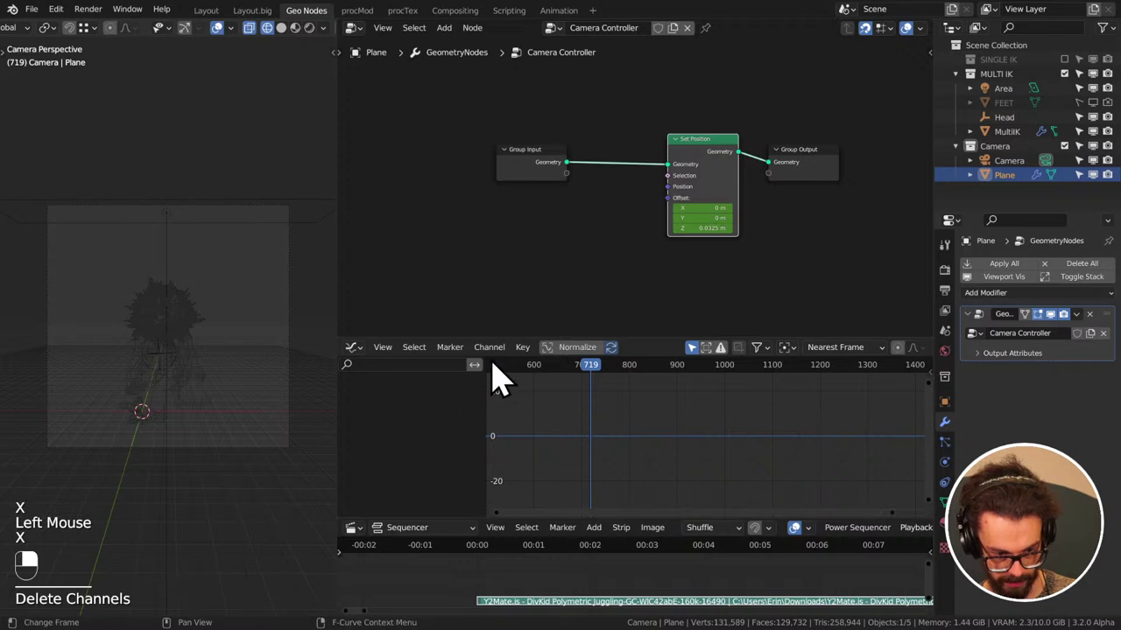
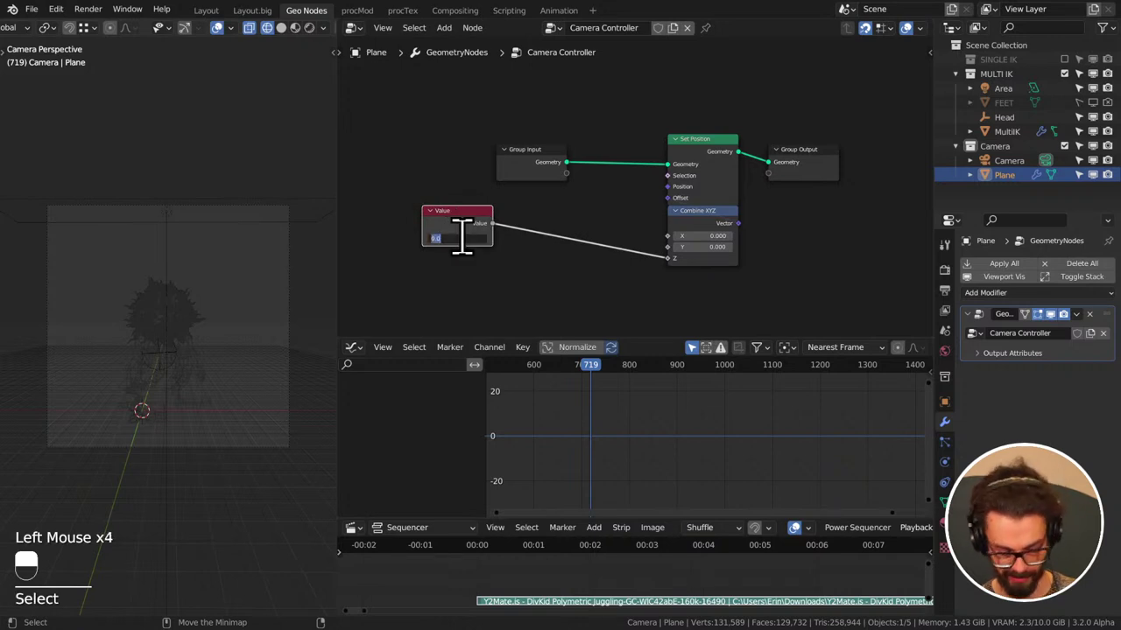
# - Keyframe the new Value node and bake the song onto it at 80–200 Hz with attack 0.055
pyautogui.press('i')
pyautogui.press('Return')
pyautogui.moveTo(552, 293); pyautogui.dragTo(525, 362)
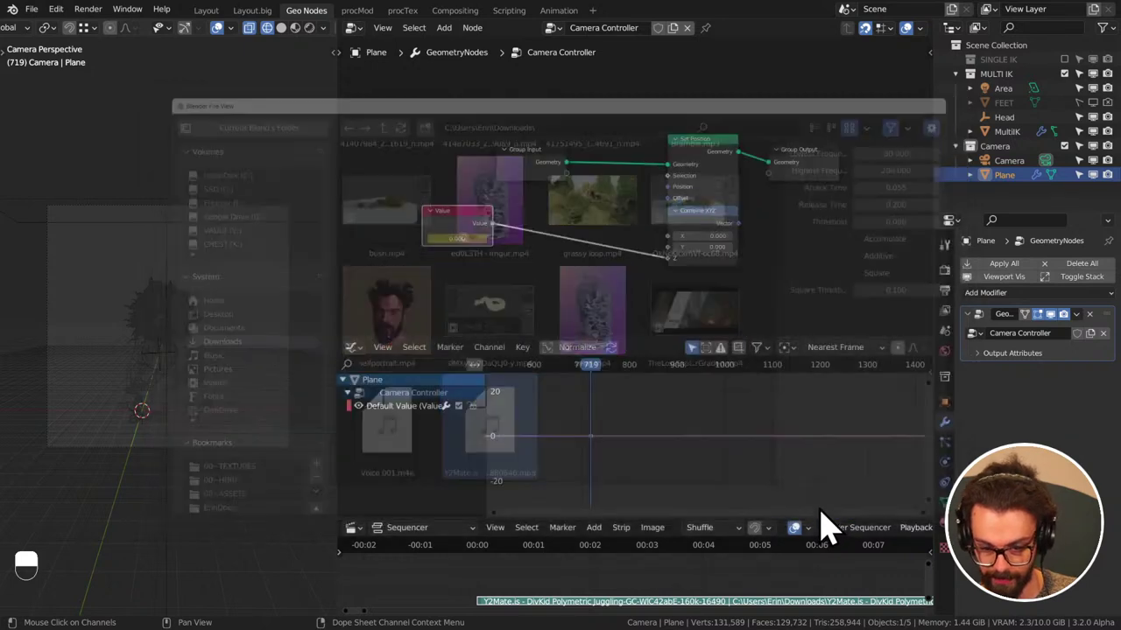
# - Frame the baked Value curve in the Graph Editor to inspect it
pyautogui.scroll(3)
pyautogui.scroll(-3)
pyautogui.middleClick(637, 471)
pyautogui.scroll(-3)
pyautogui.press('s')
pyautogui.press('y')
pyautogui.scroll(-3)
pyautogui.moveTo(429, 427); pyautogui.dragTo(405, 424)
pyautogui.moveTo(405, 423); pyautogui.dragTo(703, 478)
pyautogui.press('s')
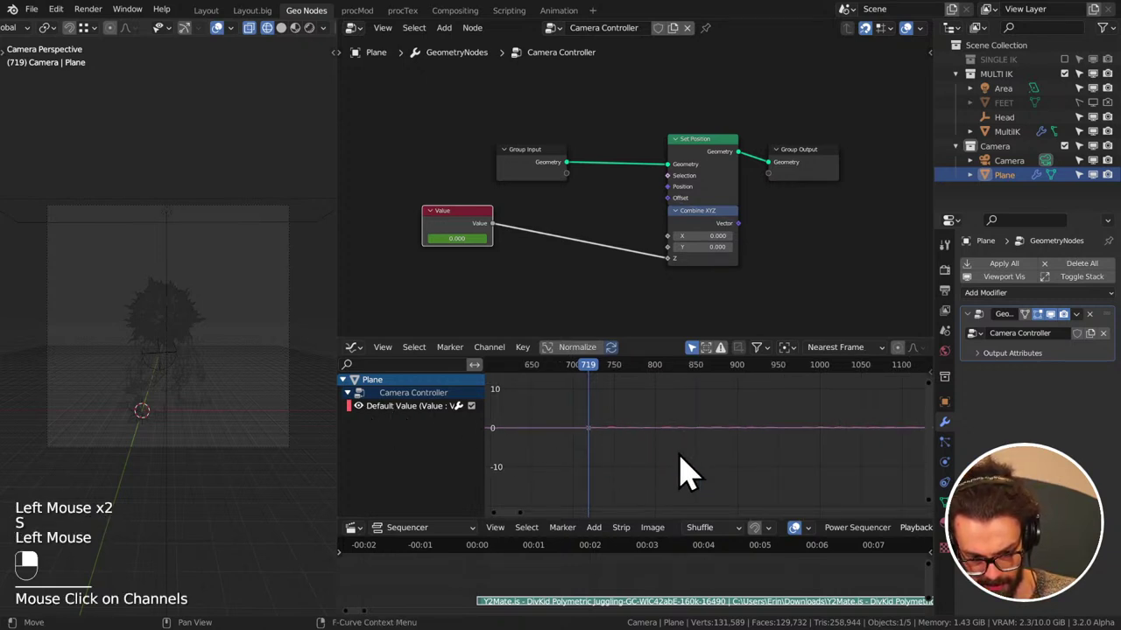
pyautogui.click(637, 445)
# - Check a later frame, save the file and scrub back to frame 0
pyautogui.scroll(-3)
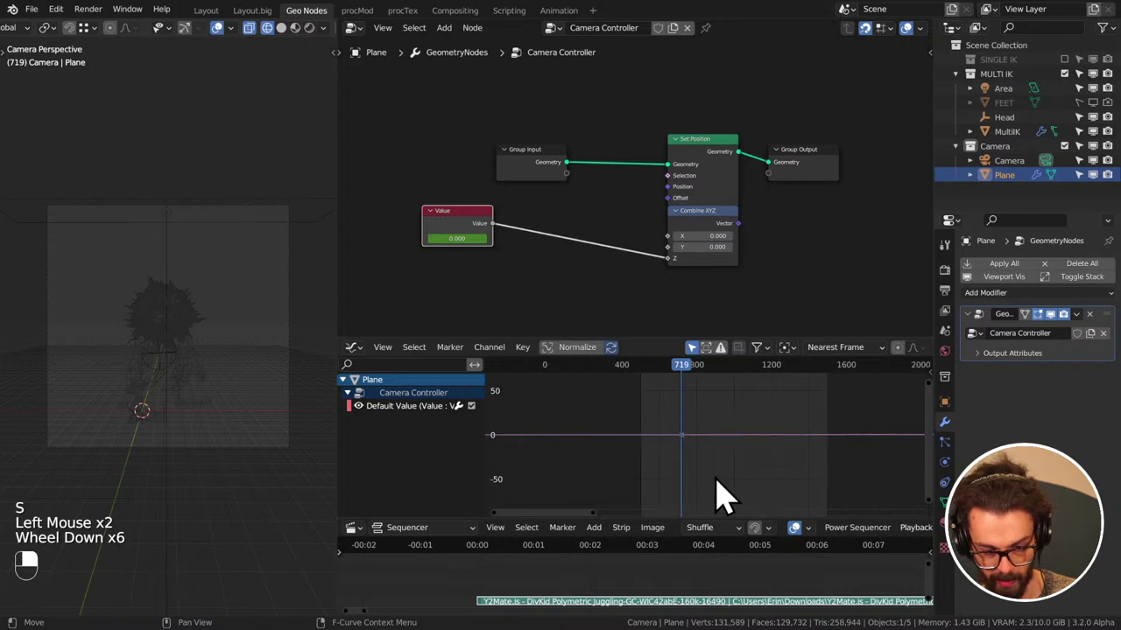
pyautogui.scroll(-3)
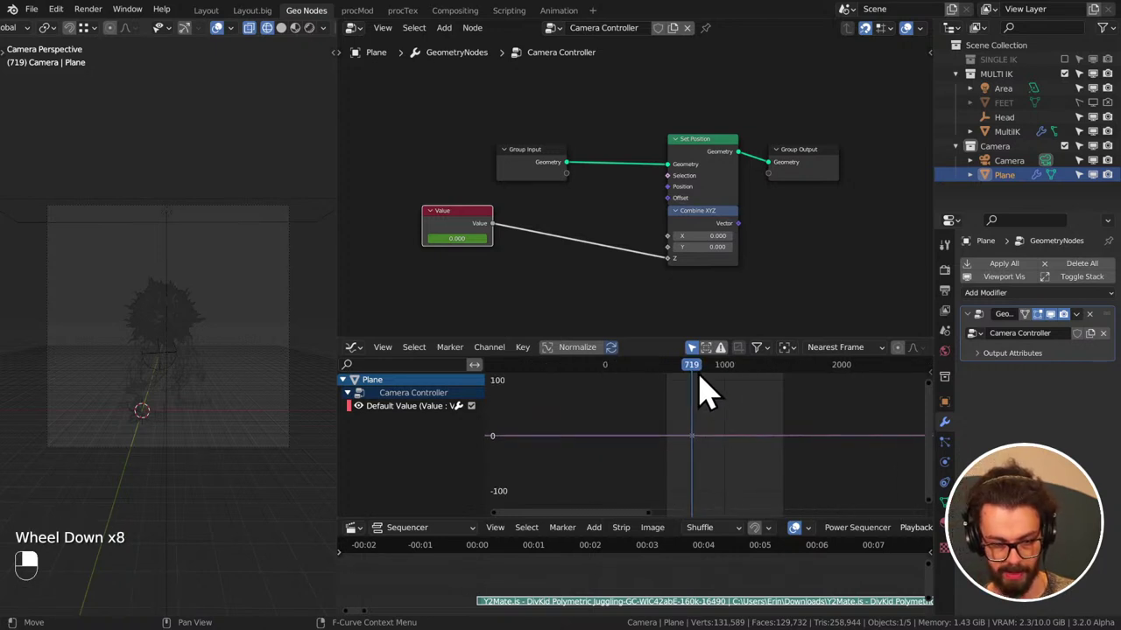
pyautogui.moveTo(720, 385); pyautogui.dragTo(732, 433)
pyautogui.press('ctrl+s')
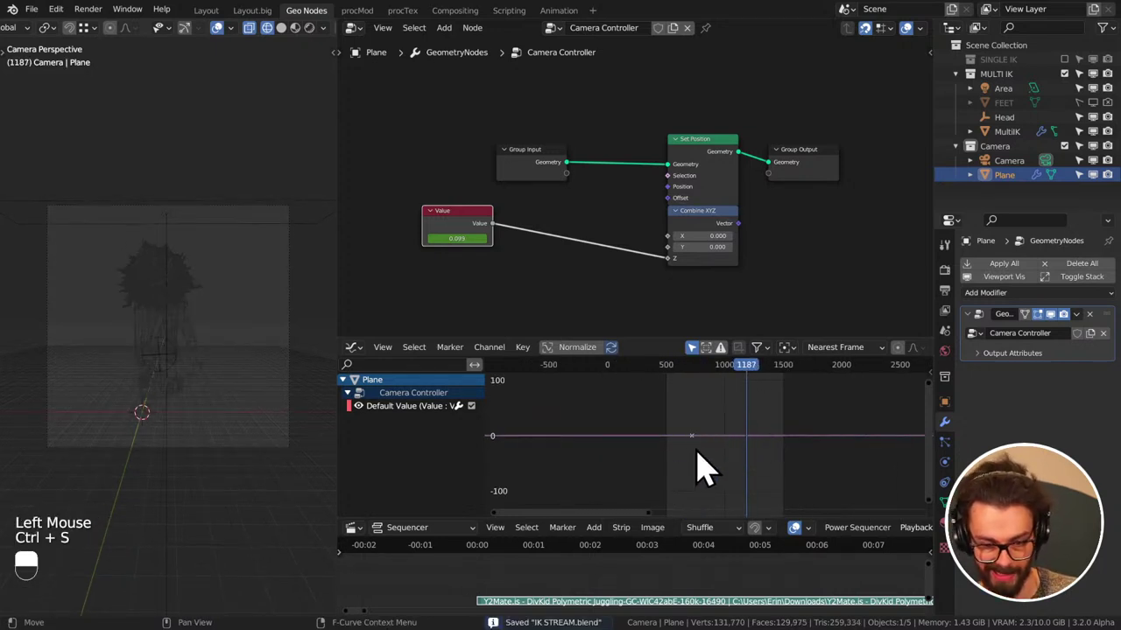
pyautogui.click(705, 455)
pyautogui.moveTo(660, 468); pyautogui.dragTo(659, 383)
pyautogui.scroll(-3)
pyautogui.click(659, 383)
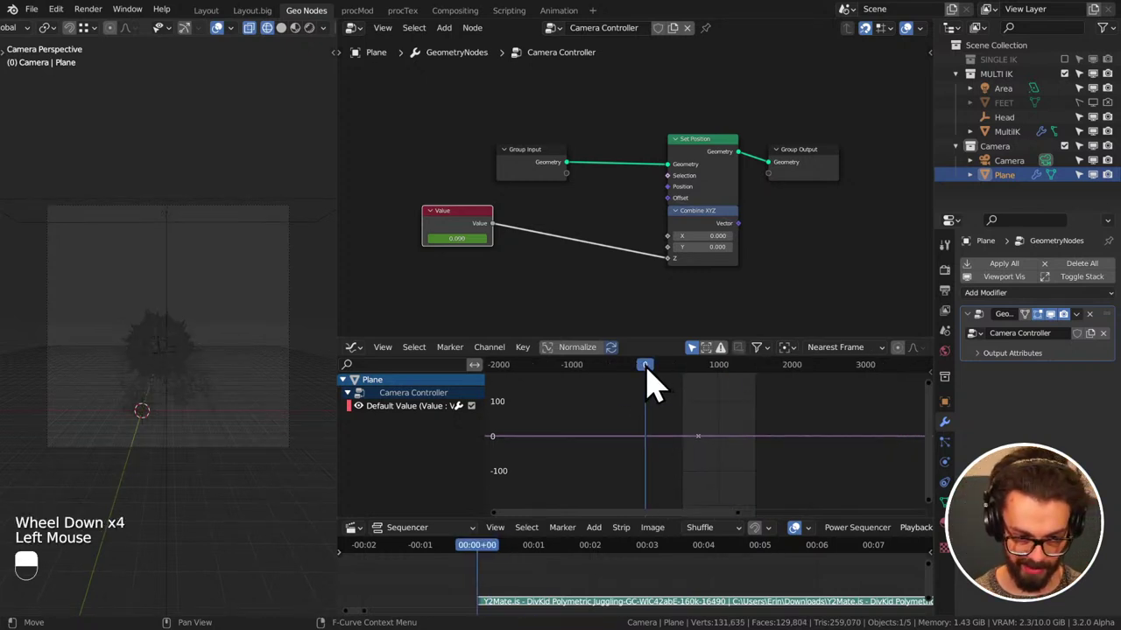
# - Save, then route the sound-baked Value into Combine XYZ's Y instead of Z
pyautogui.click(535, 364)
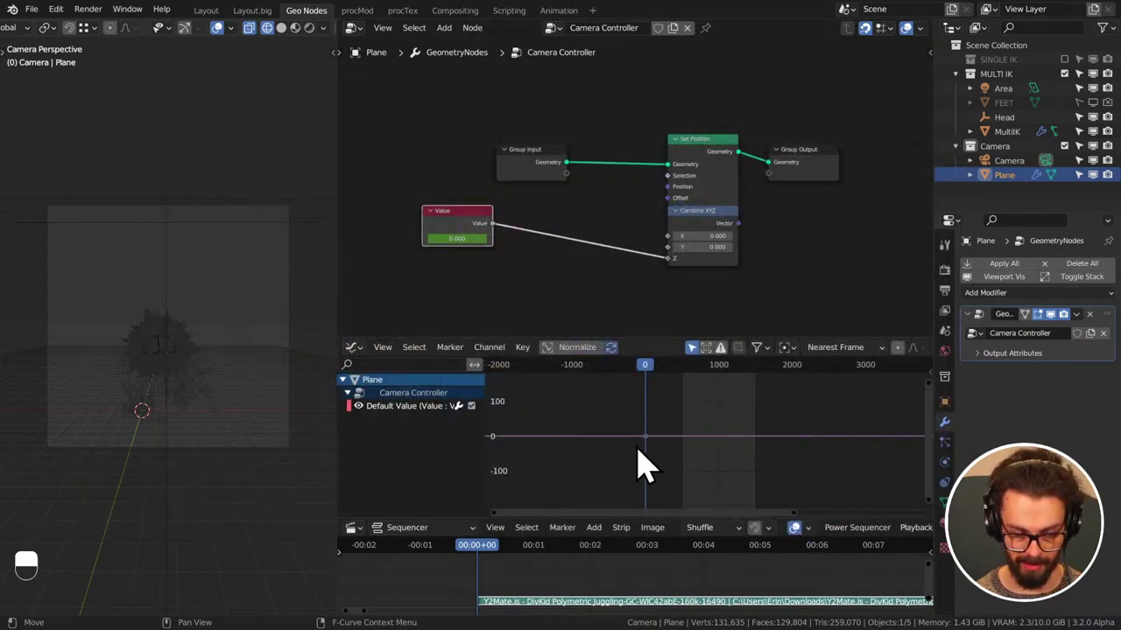
pyautogui.press('ctrl+s')
pyautogui.click(698, 391)
pyautogui.click(680, 274)
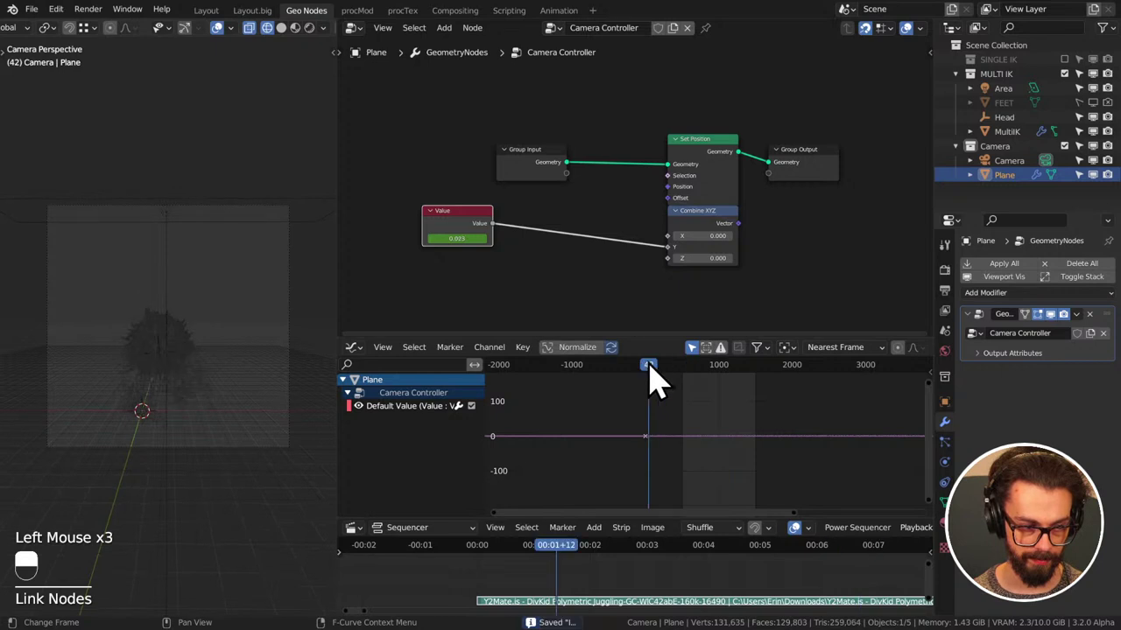
# - Play the animation back past frame 1100 to check the Y-driven motion
pyautogui.click(572, 331)
pyautogui.press('shift+space')
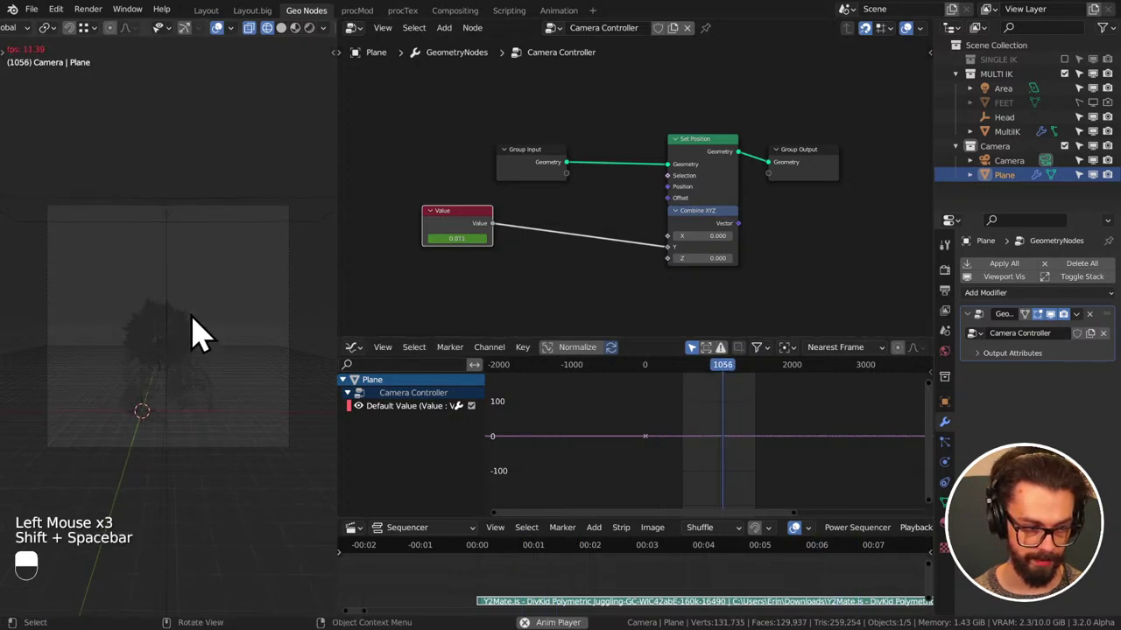
pyautogui.press('z')
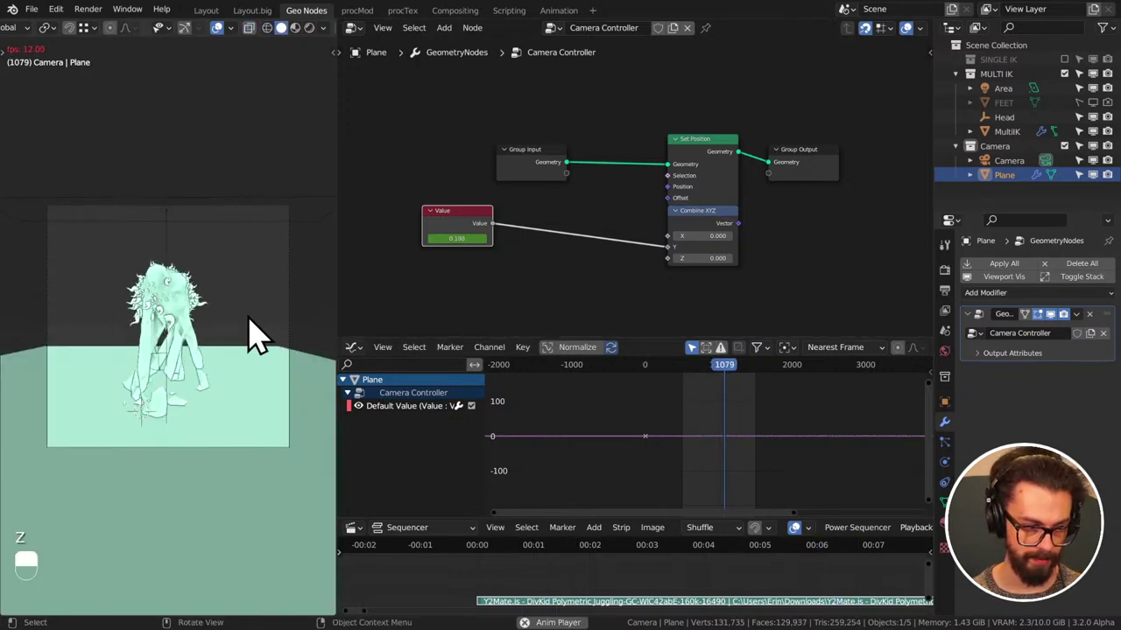
pyautogui.scroll(3)
# - Insert a Math Multiply node on the Value link to double it, stop playback and save
pyautogui.press('q')
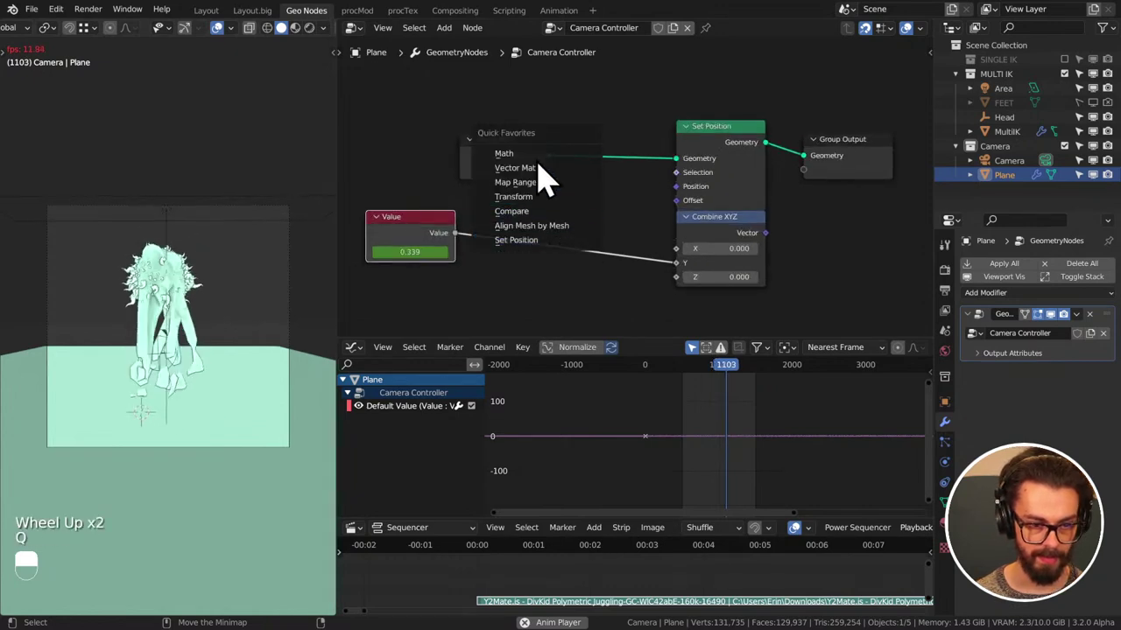
pyautogui.moveTo(528, 235); pyautogui.dragTo(553, 265)
pyautogui.click(552, 267)
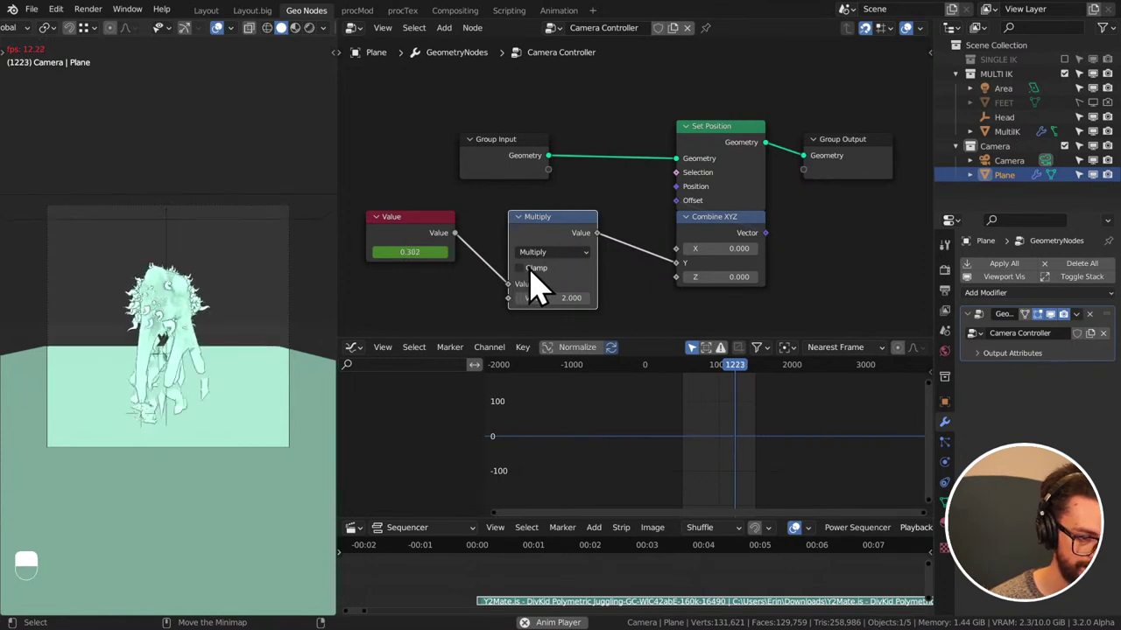
pyautogui.press('ctrl+s')
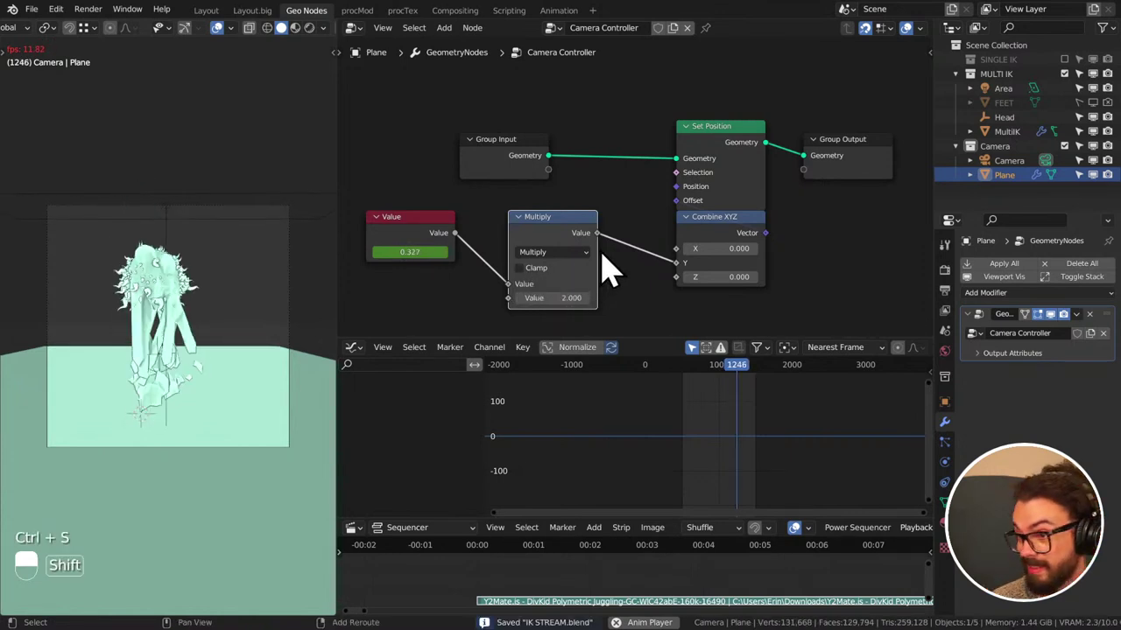
pyautogui.press('shift+space')
pyautogui.press('ctrl+s')
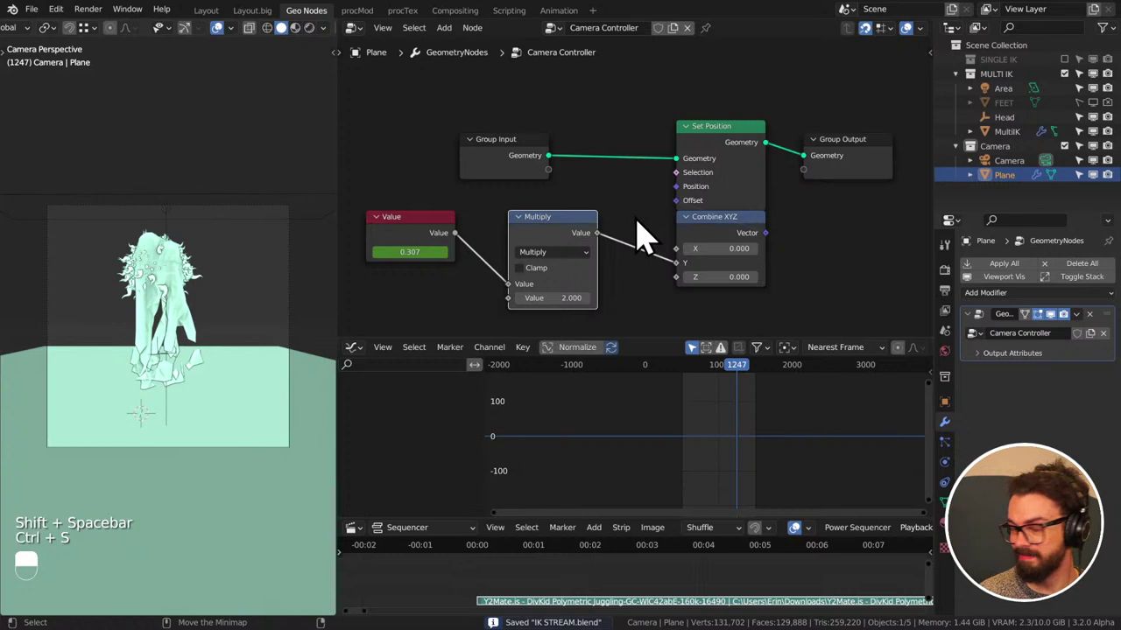
# - Move Value, Multiply and Group Input compactly beside Set Position and save
pyautogui.moveTo(622, 239); pyautogui.dragTo(600, 124)
pyautogui.moveTo(623, 239); pyautogui.dragTo(199, 304)
pyautogui.press('ctrl+s')
# - Orbit and zoom the 3D Viewport to inspect the creature
pyautogui.scroll(3)
pyautogui.middleClick(145, 243)
pyautogui.scroll(-3)
pyautogui.middleClick(160, 280)
pyautogui.middleClick(188, 390)
pyautogui.scroll(3)
pyautogui.middleClick(244, 315)
pyautogui.middleClick(170, 359)
pyautogui.scroll(-3)
pyautogui.middleClick(183, 341)
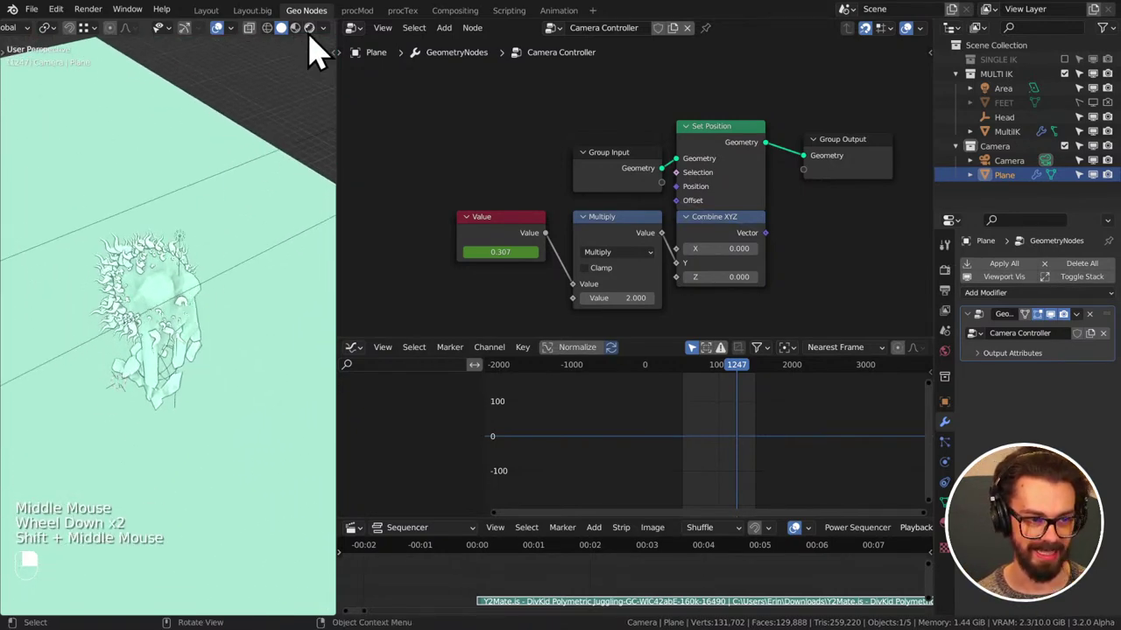
# - Navigate around the creature in the viewport and save the file
pyautogui.click(321, 91)
pyautogui.middleClick(221, 287)
pyautogui.moveTo(221, 287); pyautogui.dragTo(1014, 164)
pyautogui.scroll(3)
pyautogui.middleClick(215, 328)
pyautogui.middleClick(207, 275)
pyautogui.press('ctrl+s')
pyautogui.scroll(-3)
pyautogui.middleClick(199, 322)
# - Switch the viewport to Rendered shading, adjust the view and save again
pyautogui.click(1019, 143)
pyautogui.moveTo(1014, 165); pyautogui.dragTo(226, 50)
pyautogui.rightClick(1014, 151)
pyautogui.moveTo(1109, 369); pyautogui.dragTo(228, 335)
pyautogui.moveTo(203, 308); pyautogui.dragTo(227, 335)
pyautogui.press('ctrl+s')
pyautogui.scroll(-3)
pyautogui.scroll(-3)
pyautogui.scroll(-3)
# - Go to camera view, save, maximize the viewport with Ctrl+Space and orbit the rendered creature
pyautogui.press('KP_1')
pyautogui.press('KP_0')
pyautogui.scroll(-3)
pyautogui.moveTo(226, 50); pyautogui.dragTo(705, 383)
pyautogui.scroll(-3)
pyautogui.scroll(3)
pyautogui.scroll(3)
pyautogui.moveTo(705, 383); pyautogui.dragTo(646, 214)
pyautogui.press('ctrl+s')
pyautogui.press('ctrl+space')
pyautogui.scroll(-3)
pyautogui.middleClick(641, 307)
pyautogui.scroll(3)
pyautogui.middleClick(646, 241)
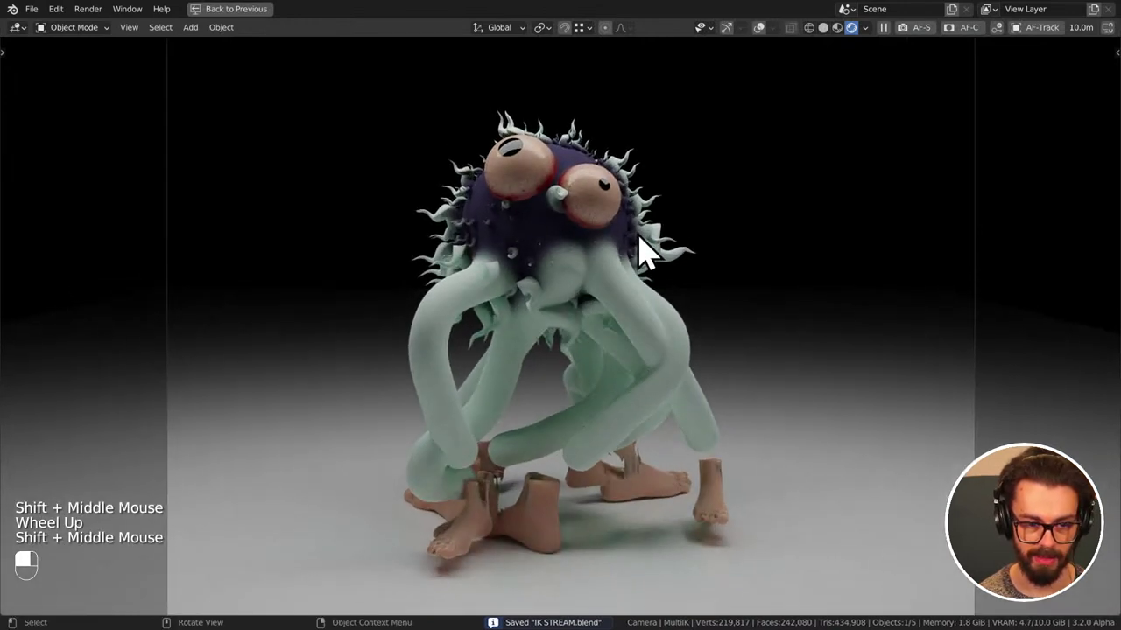
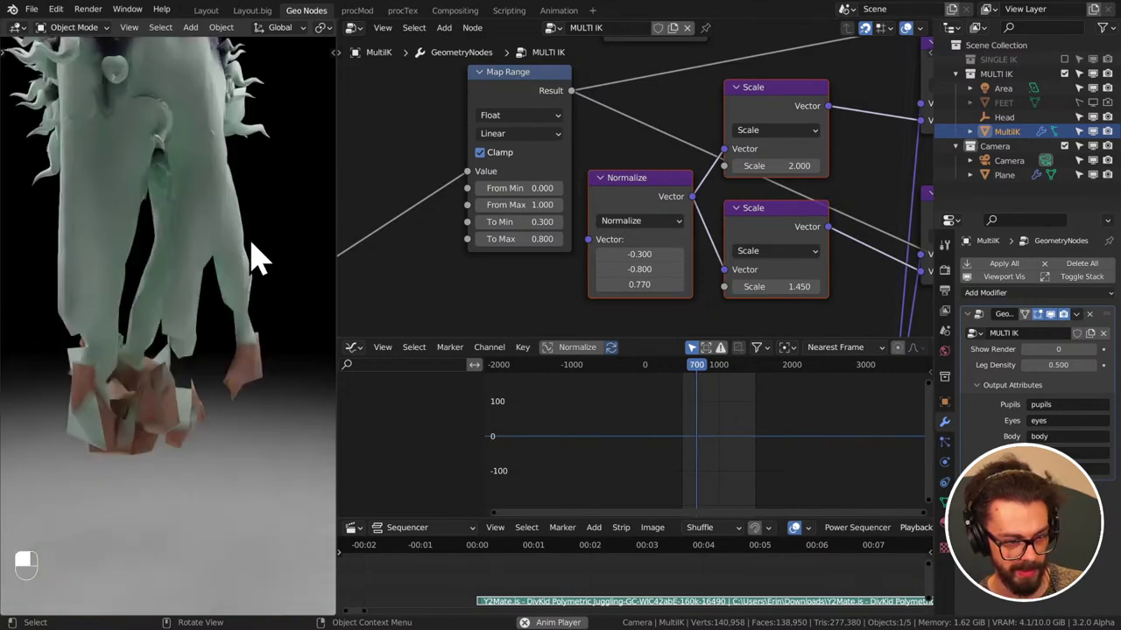
# - Start timeline playback and save the file
pyautogui.scroll(-3)
pyautogui.doubleClick(267, 253)
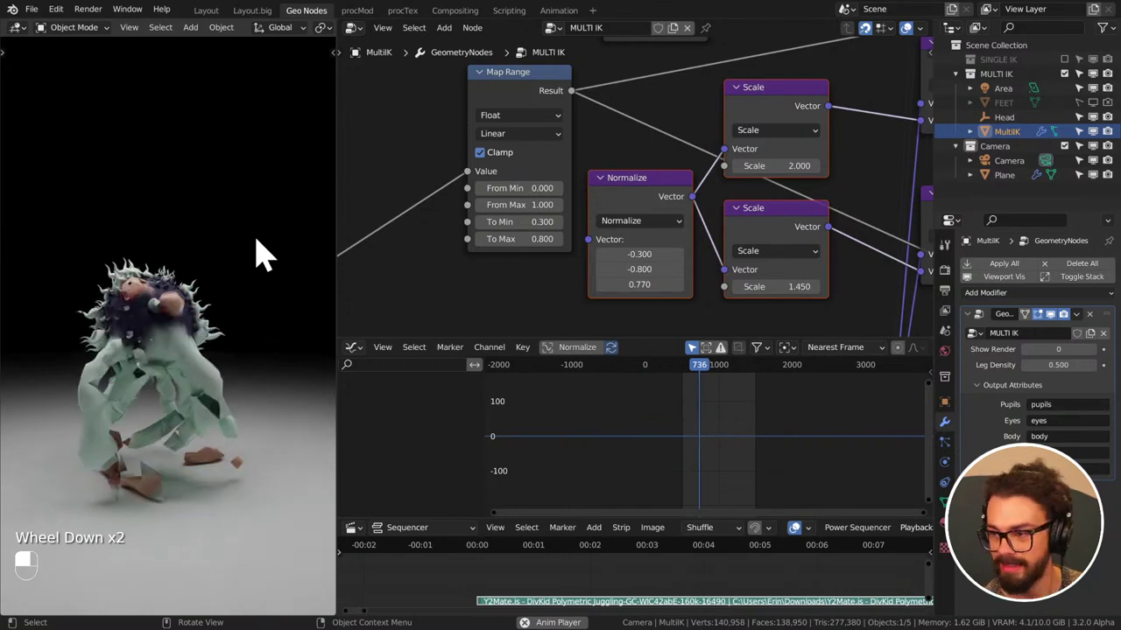
pyautogui.press('shift+space')
pyautogui.press('ctrl+s')
# - Pan and zoom the node editor across the MULTI IK network
pyautogui.scroll(-3)
pyautogui.middleClick(535, 238)
pyautogui.scroll(-3)
pyautogui.moveTo(475, 238); pyautogui.dragTo(536, 283)
pyautogui.middleClick(511, 264)
pyautogui.middleClick(614, 236)
pyautogui.scroll(-3)
# - Frame the entire MULTI IK node network in view and save again
pyautogui.middleClick(593, 250)
pyautogui.middleClick(693, 235)
pyautogui.press('g')
pyautogui.middleClick(535, 284)
pyautogui.click(536, 284)
pyautogui.press('ctrl+s')
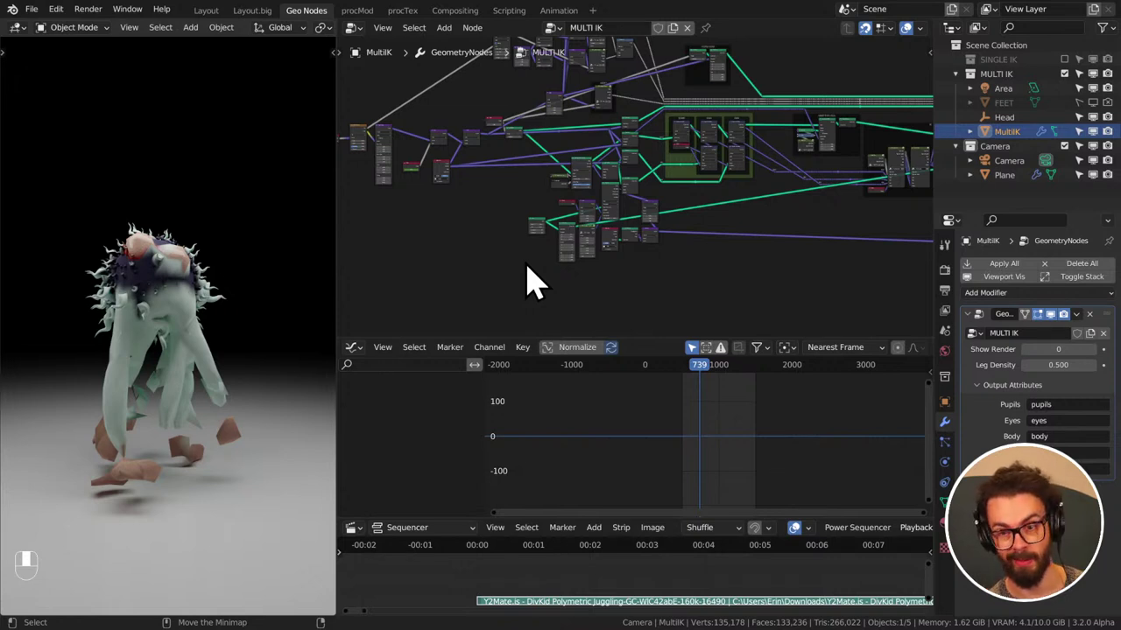
pyautogui.scroll(-3)
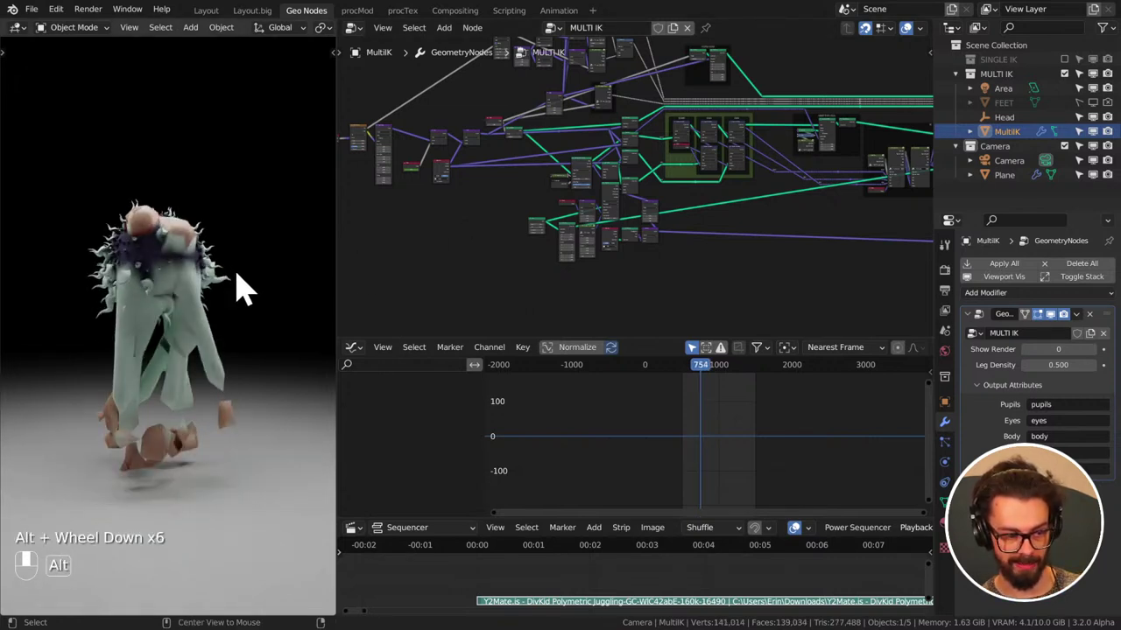